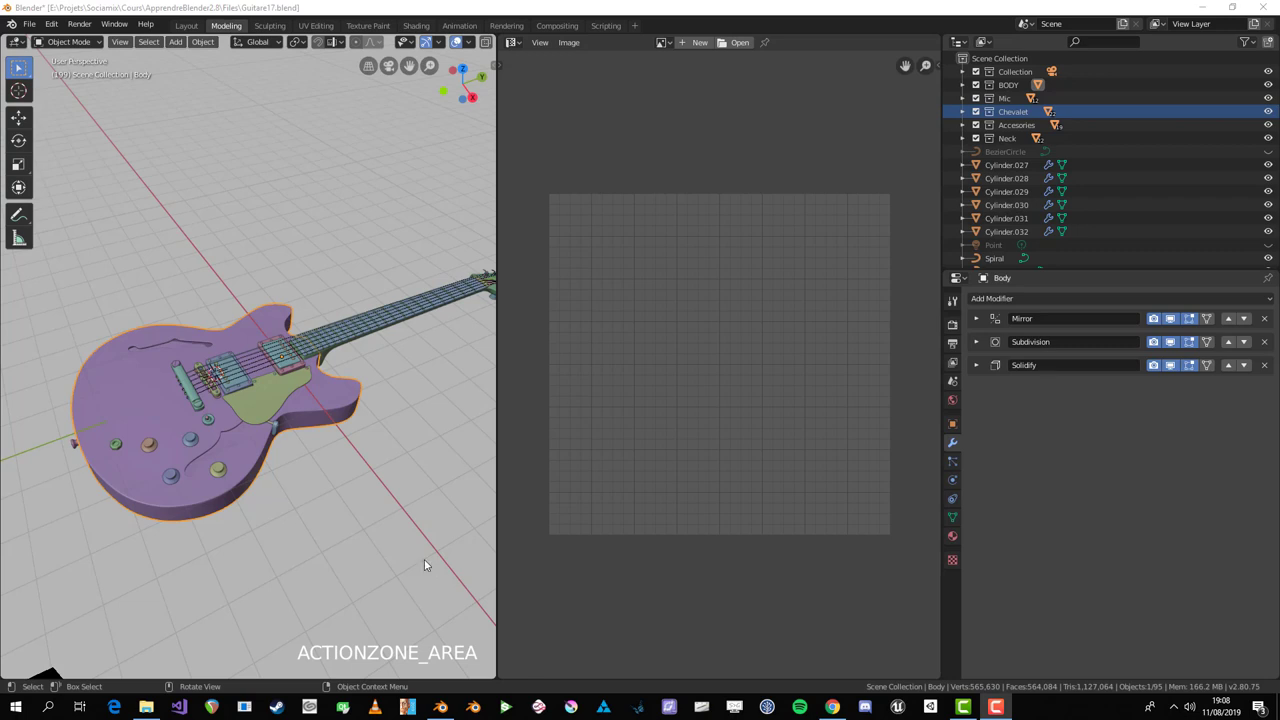
Step: Orbit and zoom around the guitar to inspect the model from several angles
{"action": "middle_click", "coordinate": [264, 448]}
{"action": "scroll", "scroll_direction": "up", "scroll_amount": 3}
{"action": "middle_click", "coordinate": [238, 452]}
{"action": "scroll", "scroll_direction": "down", "scroll_amount": 3}
{"action": "scroll", "scroll_direction": "up", "scroll_amount": 3}
{"action": "middle_click", "coordinate": [219, 427]}
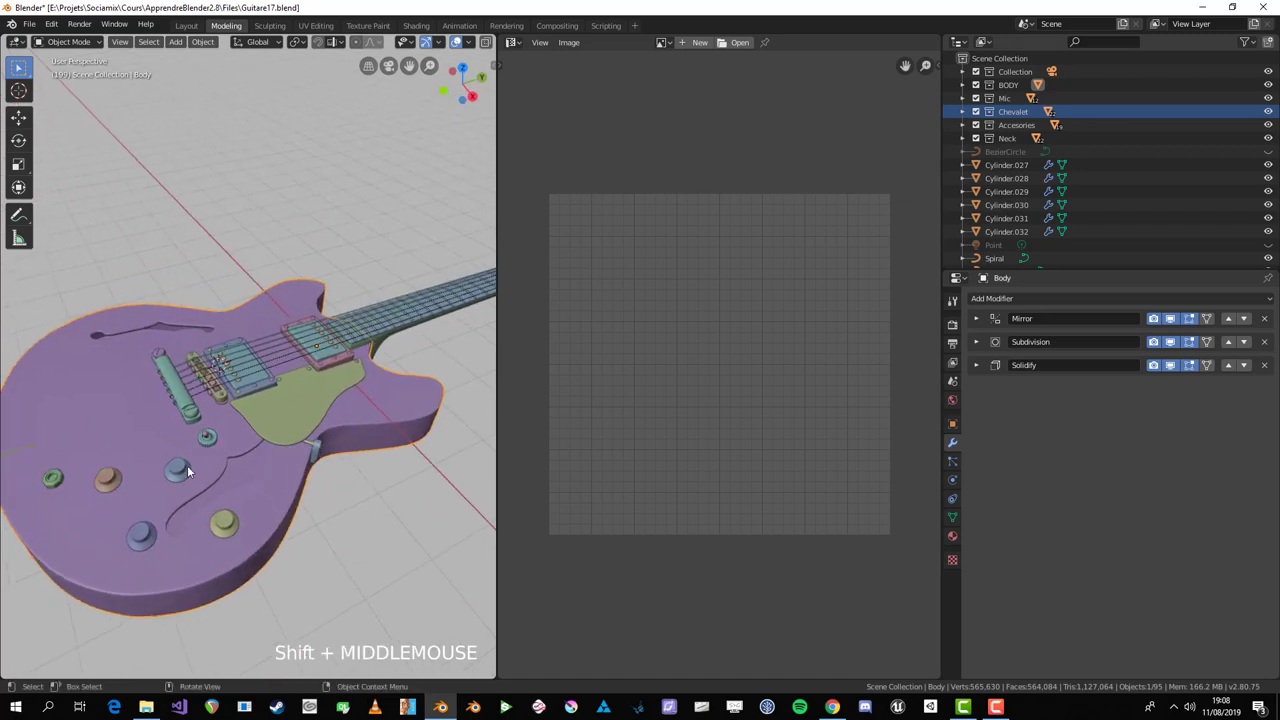
{"action": "scroll", "scroll_direction": "down", "scroll_amount": 3}
{"action": "middle_click", "coordinate": [243, 491]}
{"action": "scroll", "scroll_direction": "up", "scroll_amount": 3}
{"action": "middle_click", "coordinate": [296, 506]}
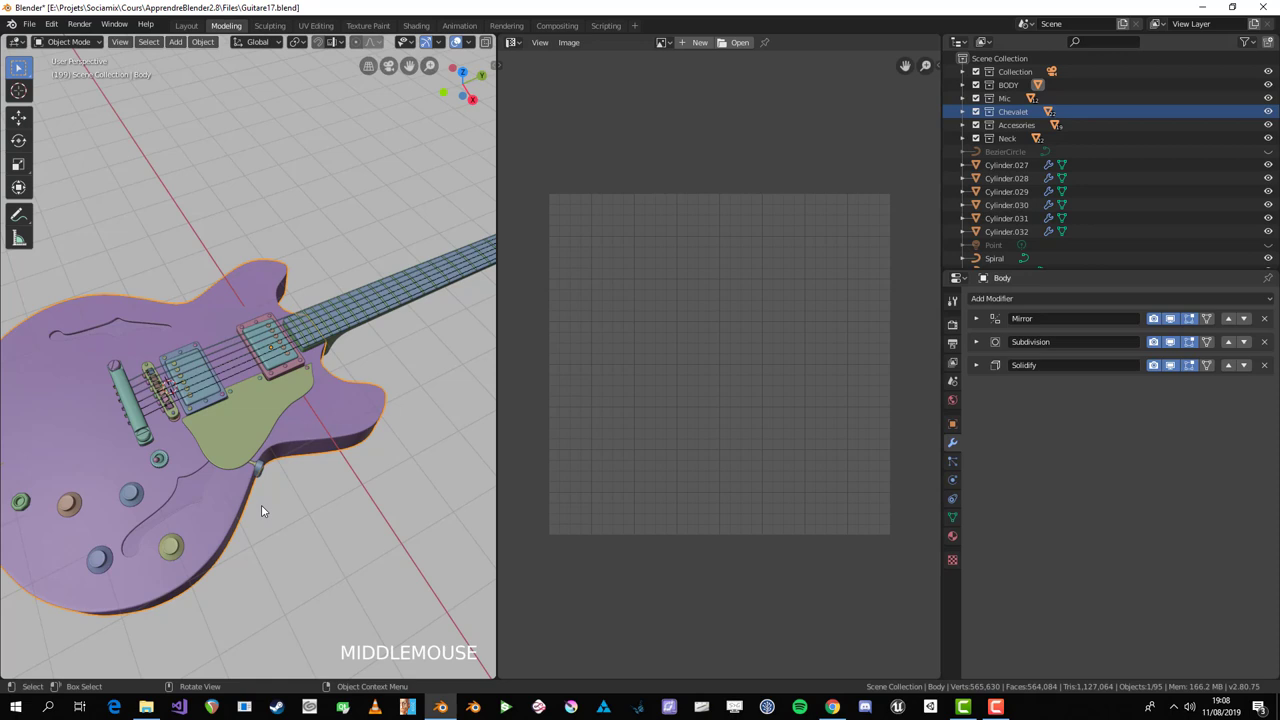
{"action": "scroll", "scroll_direction": "down", "scroll_amount": 3}
{"action": "middle_click", "coordinate": [295, 482]}
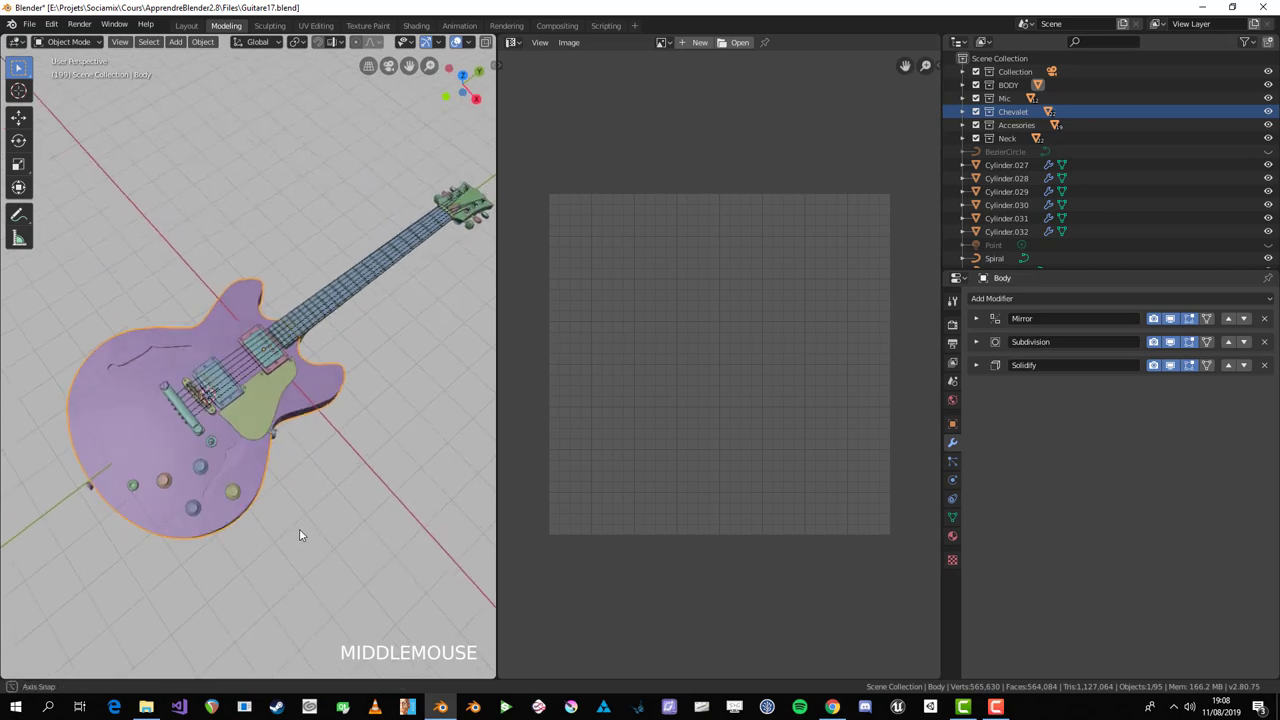
{"action": "scroll", "scroll_direction": "up", "scroll_amount": 3}
{"action": "middle_click", "coordinate": [226, 506]}
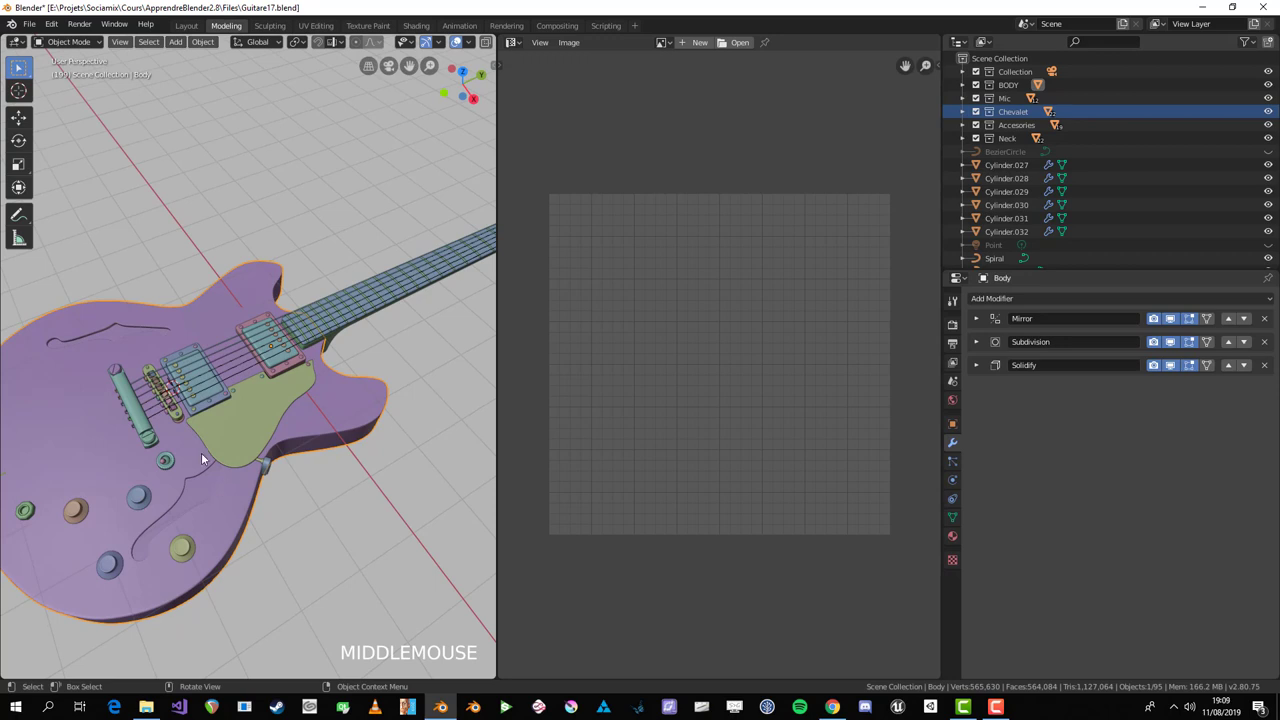
{"action": "scroll", "scroll_direction": "down", "scroll_amount": 3}
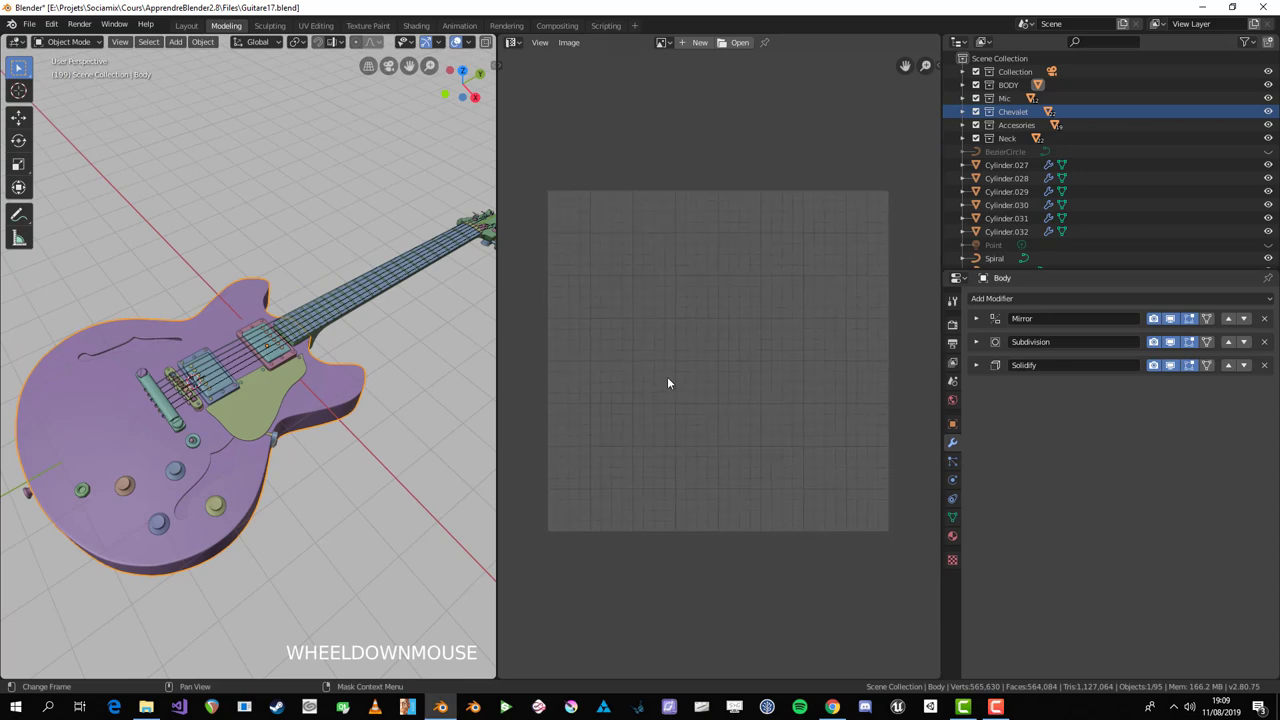
Step: Give the guitar body smooth shading via Shade Smooth
{"action": "key", "text": "Tab"}
{"action": "key", "text": "a"}
{"action": "key", "text": "Tab"}
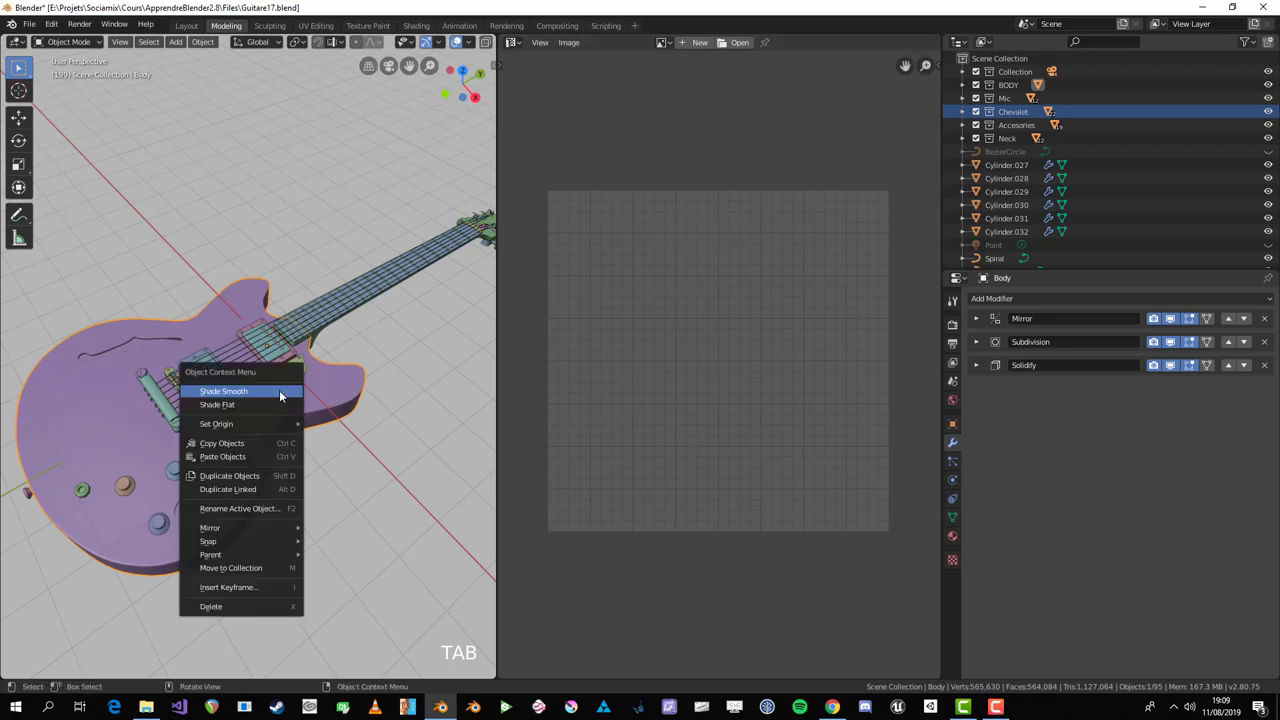
{"action": "left_click", "coordinate": [290, 392]}
Step: Select the pickguard and a control knob to inspect their modifier stacks
{"action": "scroll", "scroll_direction": "up", "scroll_amount": 3}
{"action": "middle_click", "coordinate": [290, 462]}
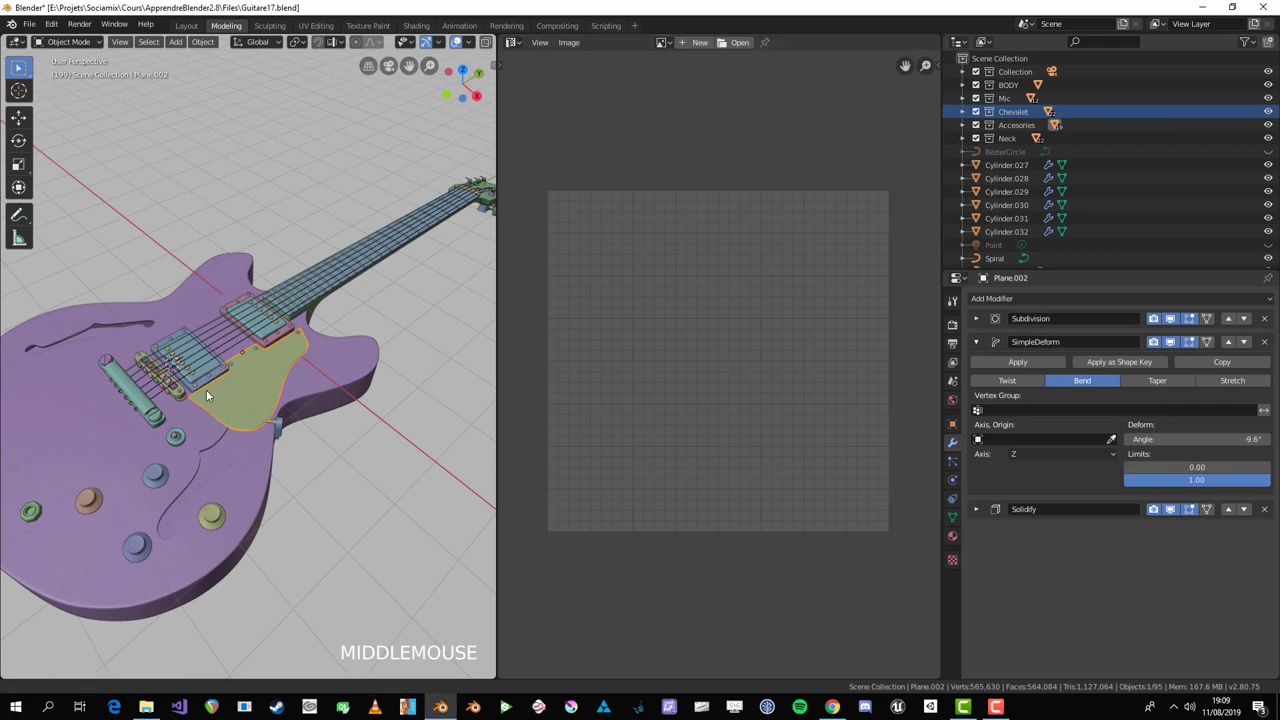
{"action": "scroll", "scroll_direction": "down", "scroll_amount": 3}
{"action": "middle_click", "coordinate": [263, 523]}
{"action": "left_click", "coordinate": [176, 428]}
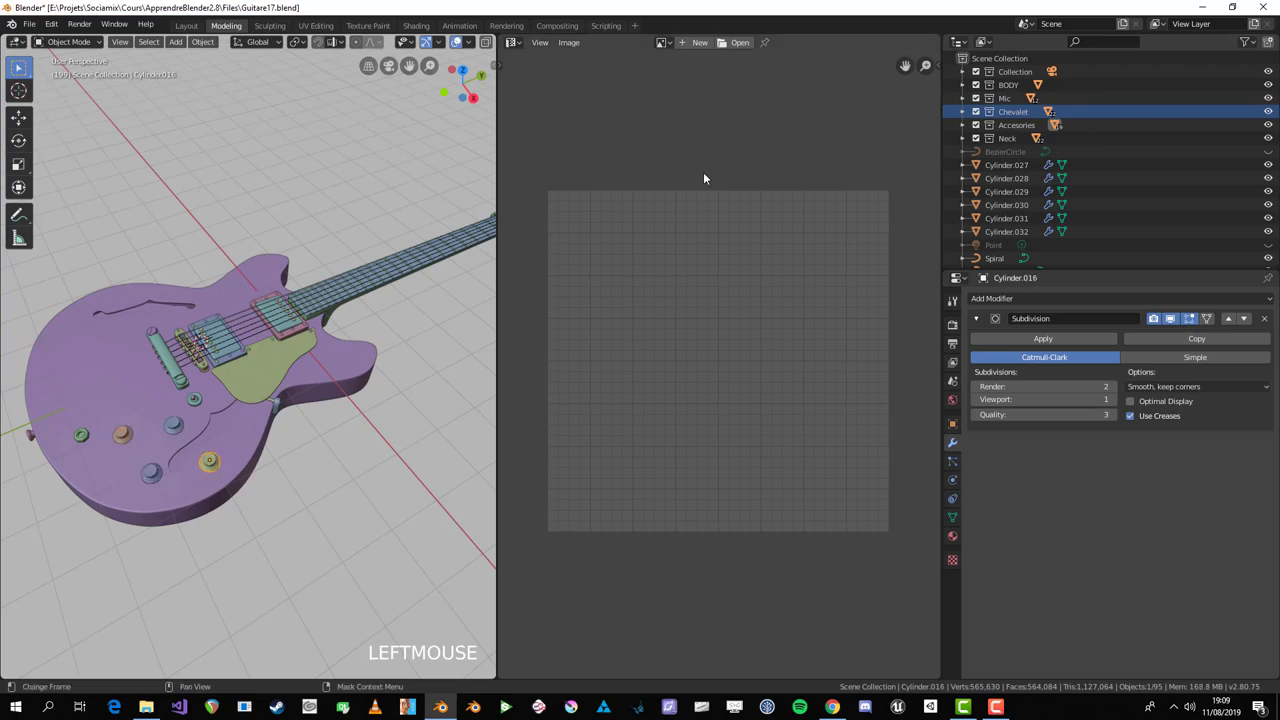
{"action": "middle_click", "coordinate": [244, 408]}
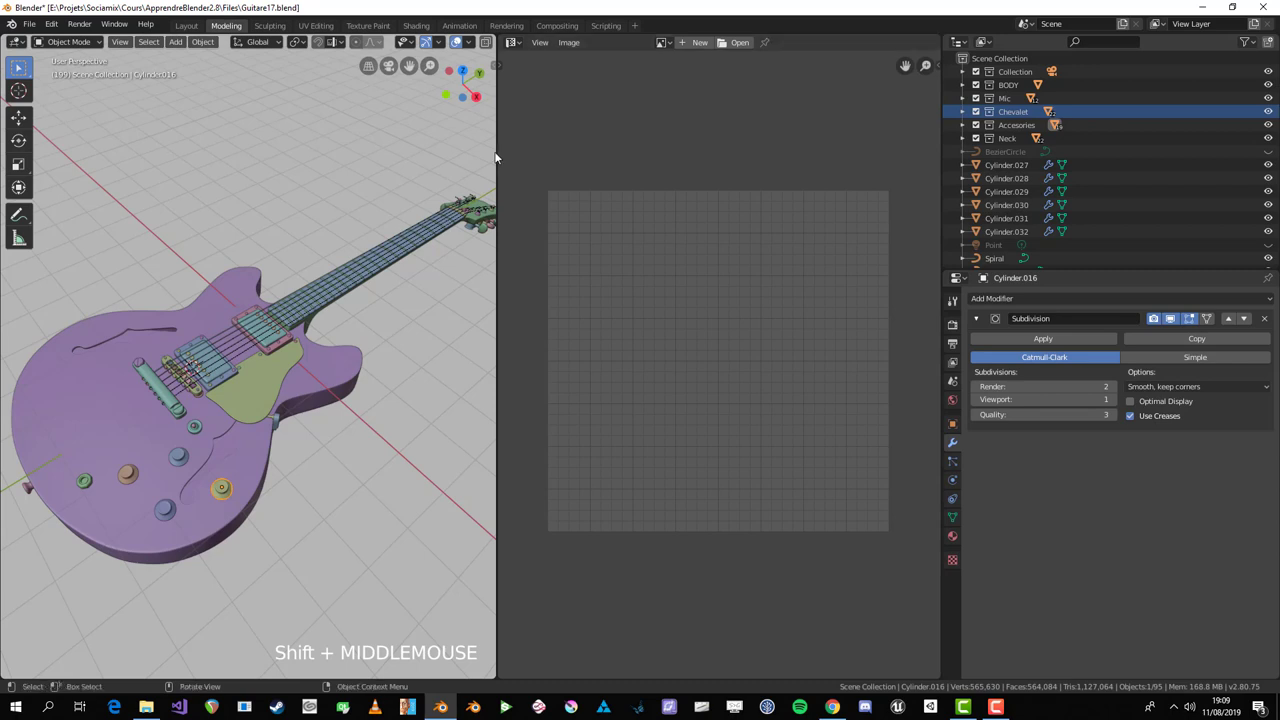
{"action": "middle_click", "coordinate": [355, 335]}
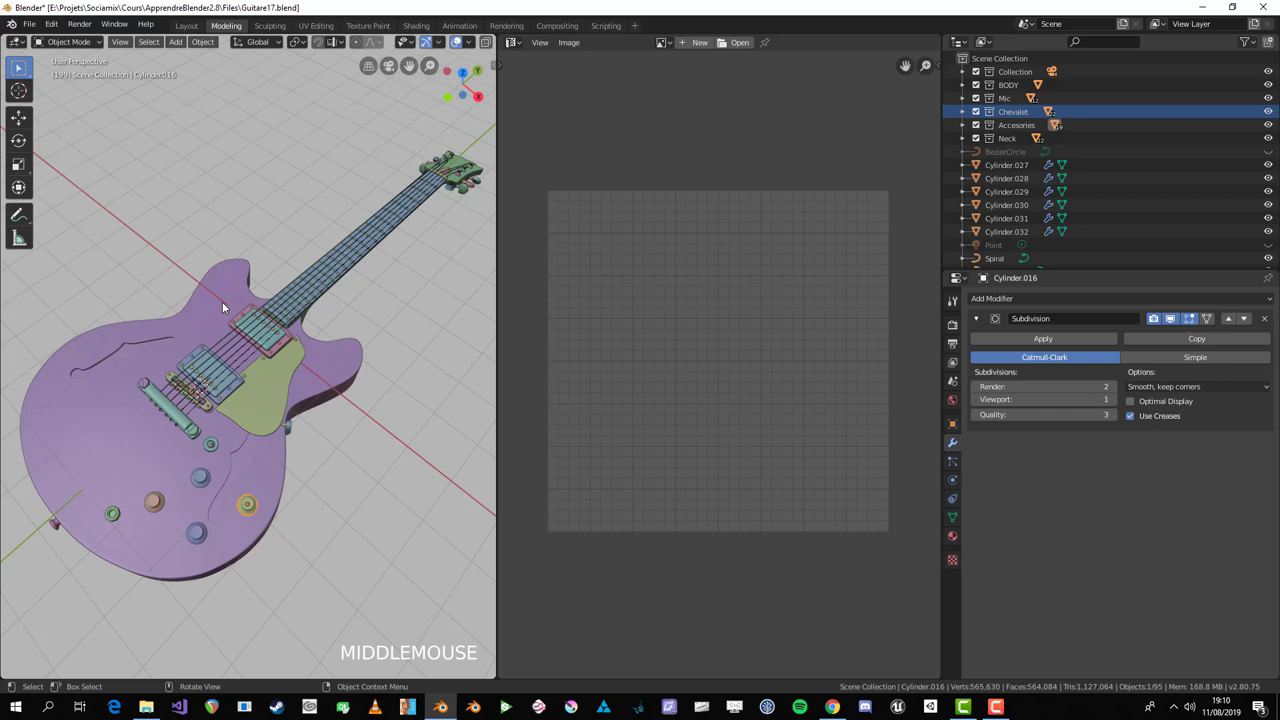
{"action": "left_click", "coordinate": [234, 303]}
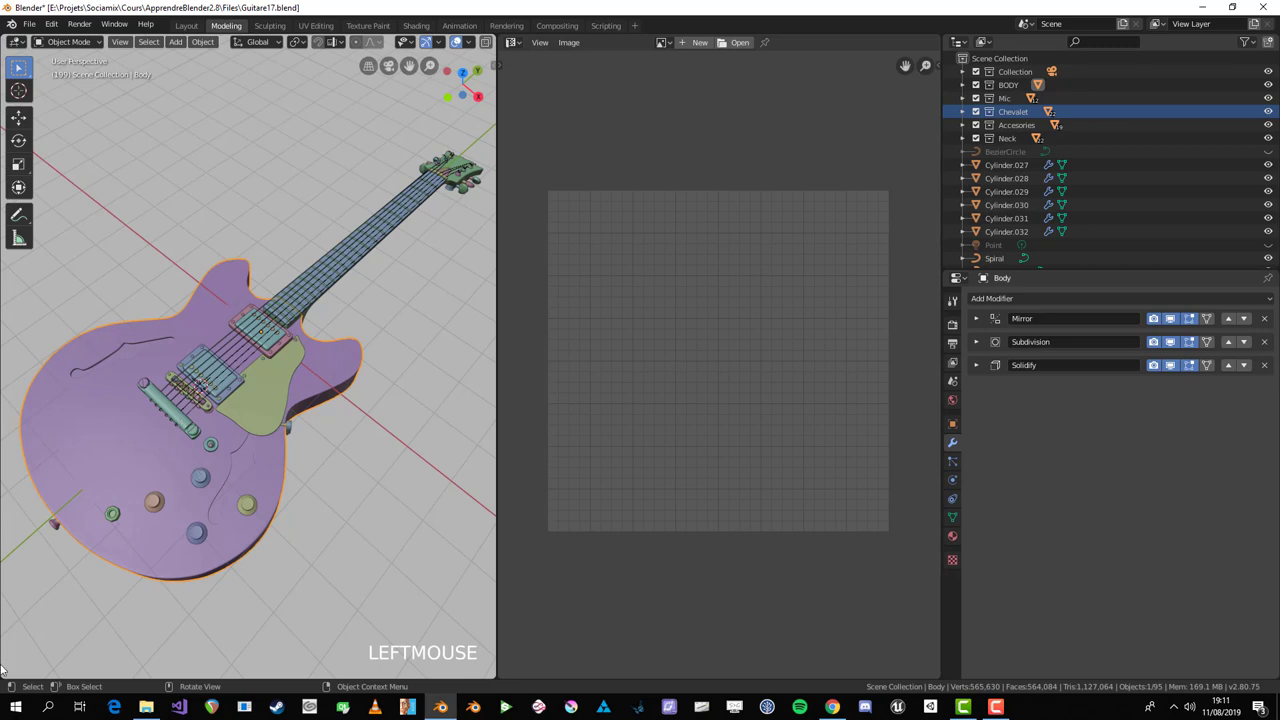
Step: Select the guitar body, isolate it in local view and enter Edit Mode on its mesh
{"action": "middle_click", "coordinate": [251, 478]}
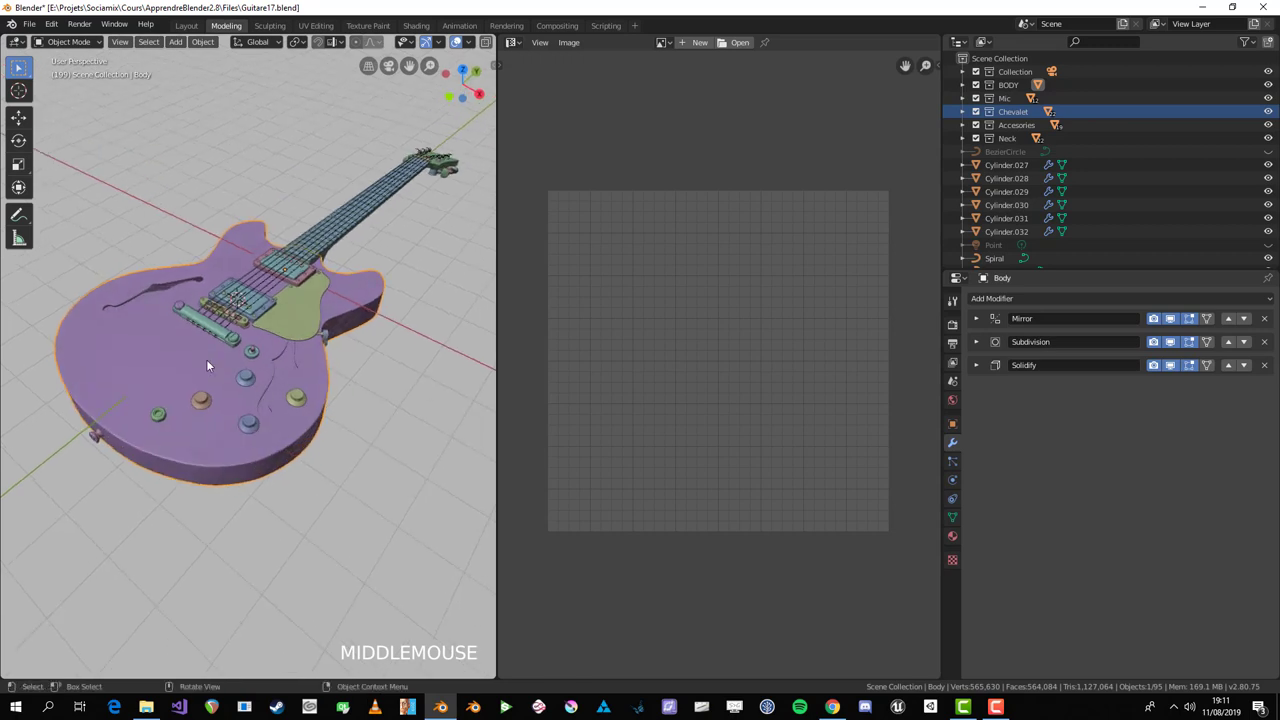
{"action": "key", "text": "Tab"}
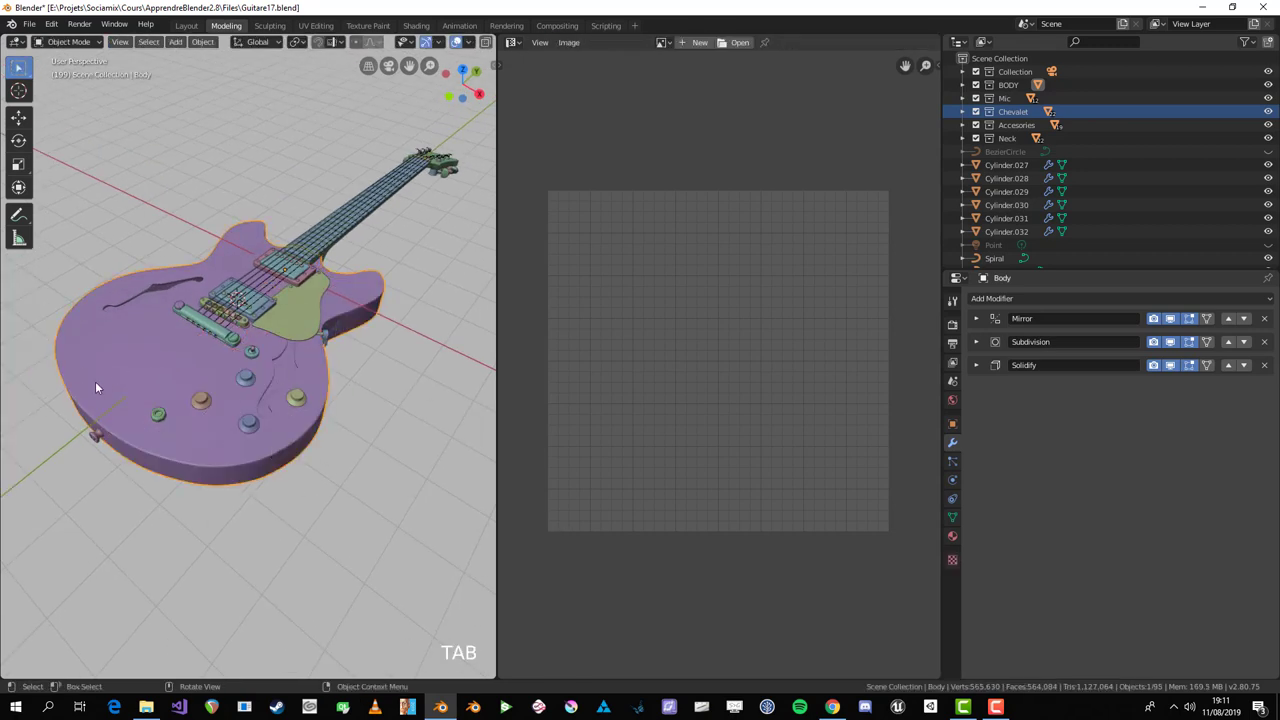
{"action": "left_click", "coordinate": [62, 429]}
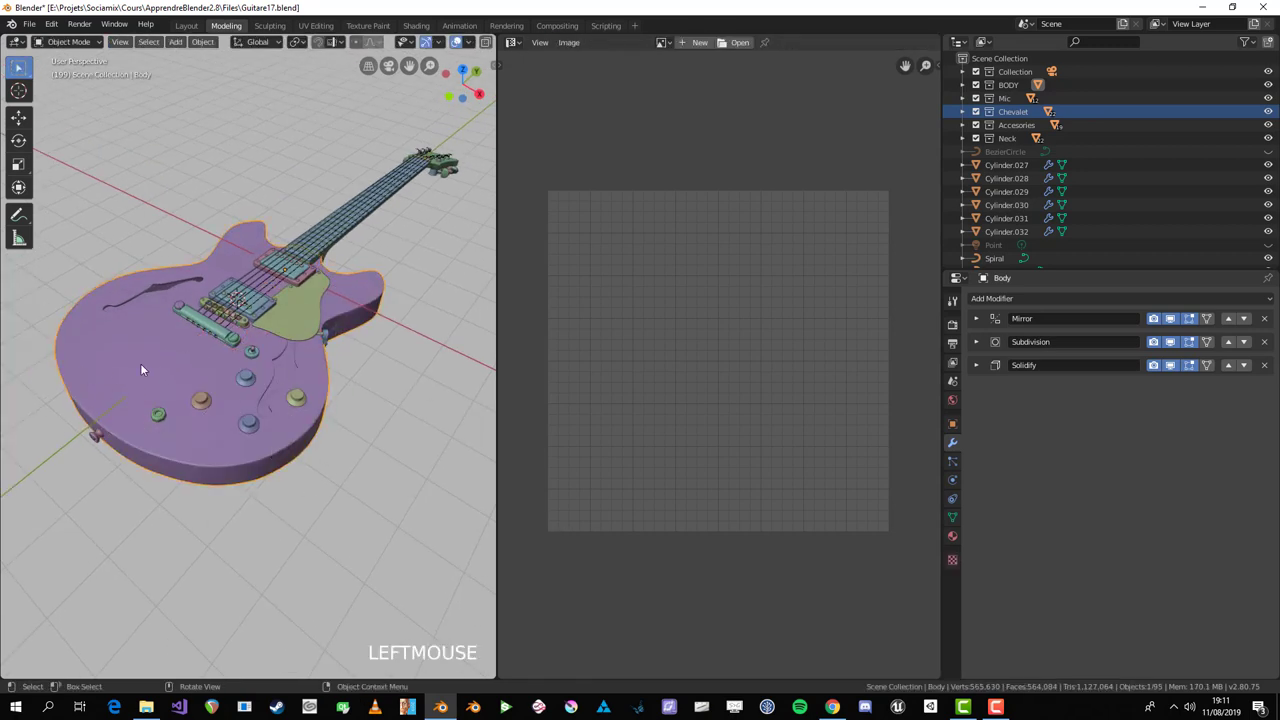
{"action": "key", "text": "KP_Divide"}
{"action": "key", "text": "Tab"}
{"action": "scroll", "scroll_direction": "up", "scroll_amount": 3}
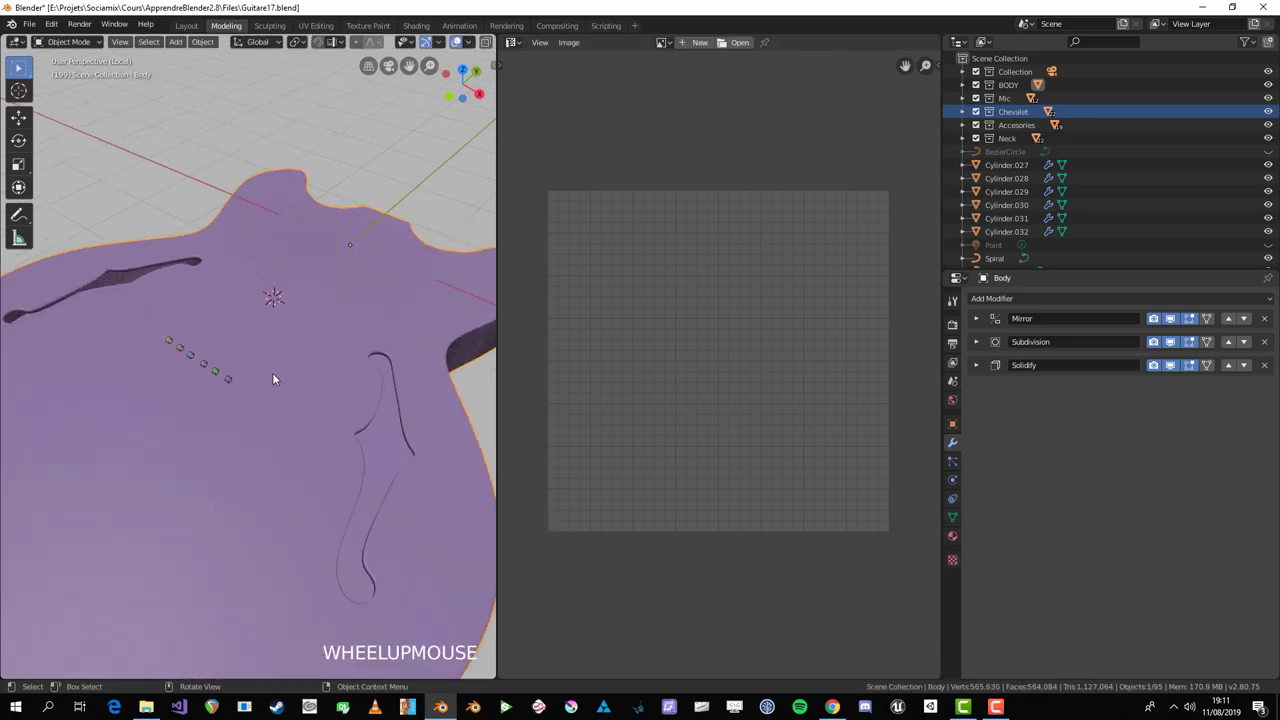
{"action": "key", "text": "KP_Divide"}
Step: Select the faces of the body's top surface for unwrapping
{"action": "scroll", "scroll_direction": "up", "scroll_amount": 3}
{"action": "key", "text": "a"}
{"action": "key", "text": "alt+a"}
{"action": "scroll", "scroll_direction": "down", "scroll_amount": 3}
{"action": "left_click", "coordinate": [107, 377]}
{"action": "key", "text": "KP_Divide"}
{"action": "middle_click", "coordinate": [226, 409]}
{"action": "key", "text": "Tab"}
{"action": "scroll", "scroll_direction": "up", "scroll_amount": 3}
{"action": "key", "text": "alt+a"}
{"action": "middle_click", "coordinate": [366, 586]}
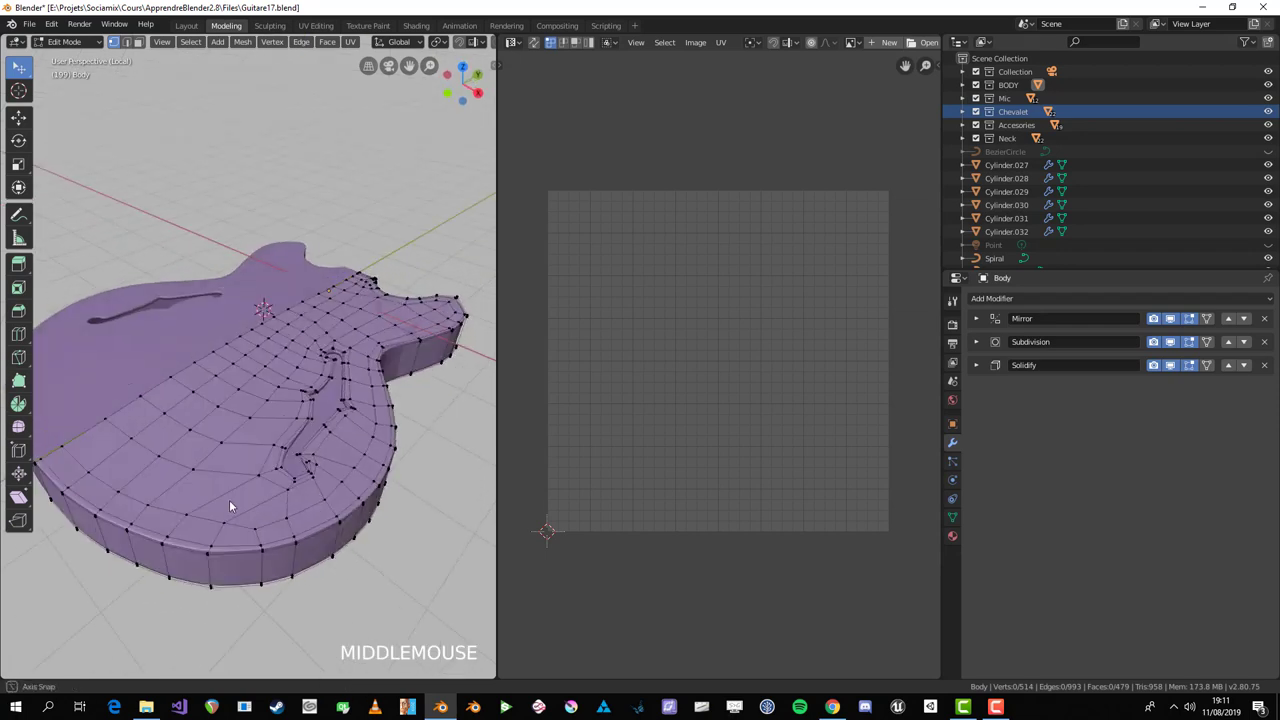
Step: Unwrap the selected top faces into a UV layout, then clear the selection
{"action": "key", "text": "a"}
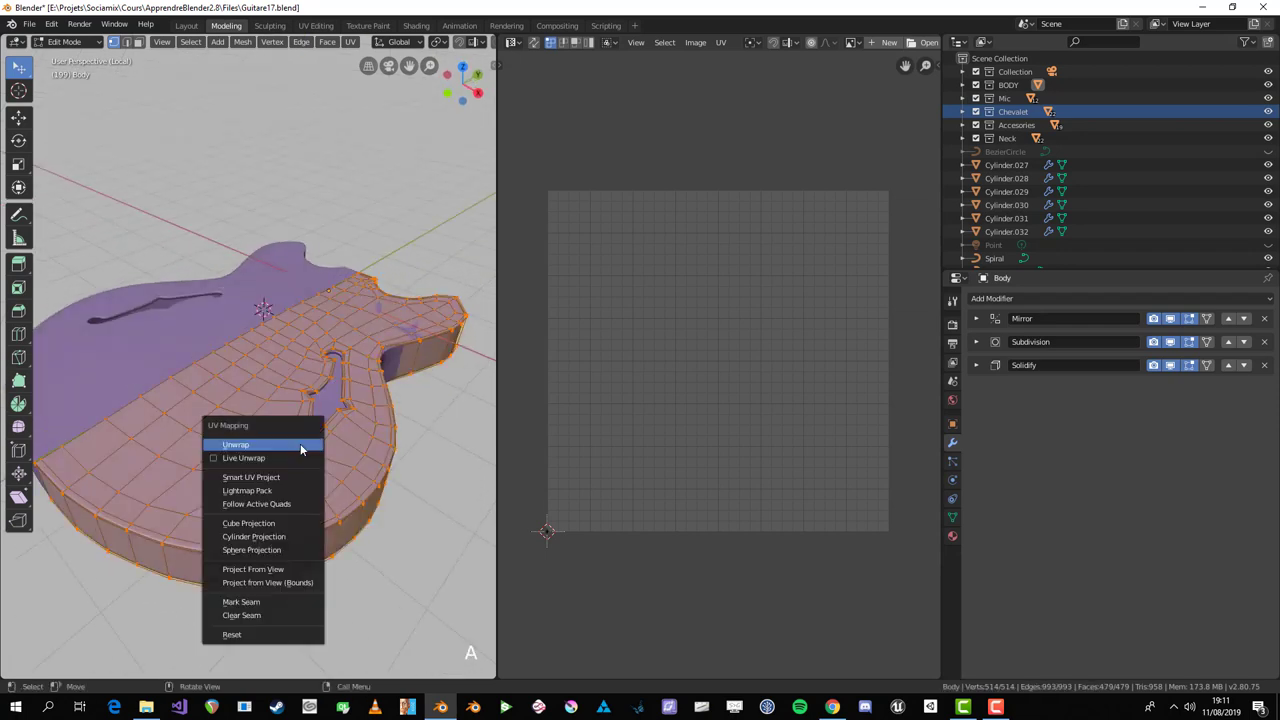
{"action": "key", "text": "u"}
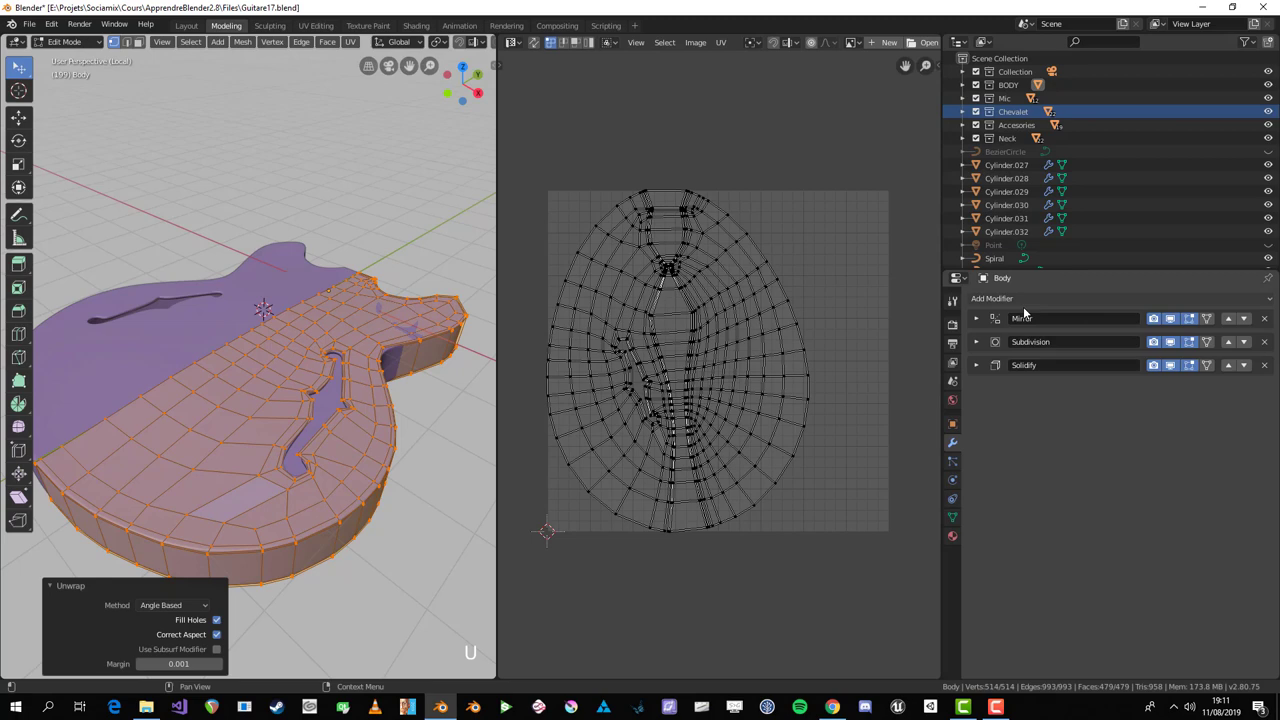
{"action": "key", "text": "Tab"}
{"action": "middle_click", "coordinate": [235, 499]}
{"action": "key", "text": "Tab"}
Step: In edge select mode, loop-select the edge running along the body's rim
{"action": "middle_click", "coordinate": [336, 485]}
{"action": "scroll", "scroll_direction": "up", "scroll_amount": 3}
{"action": "key", "text": "2"}
{"action": "left_click", "coordinate": [192, 356]}
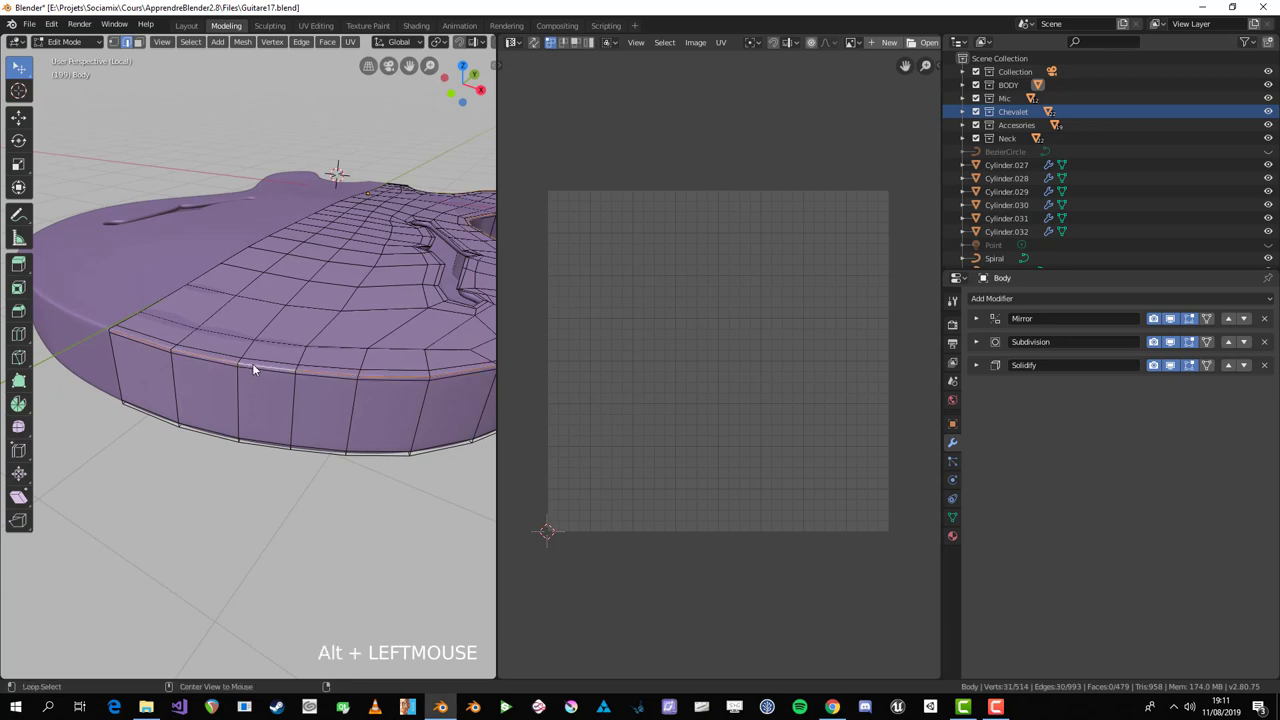
Step: Extend the rim edge selection around the body and mark it as a seam
{"action": "scroll", "scroll_direction": "down", "scroll_amount": 3}
{"action": "middle_click", "coordinate": [368, 403]}
{"action": "scroll", "scroll_direction": "down", "scroll_amount": 3}
{"action": "middle_click", "coordinate": [354, 389]}
{"action": "scroll", "scroll_direction": "up", "scroll_amount": 3}
{"action": "middle_click", "coordinate": [420, 409]}
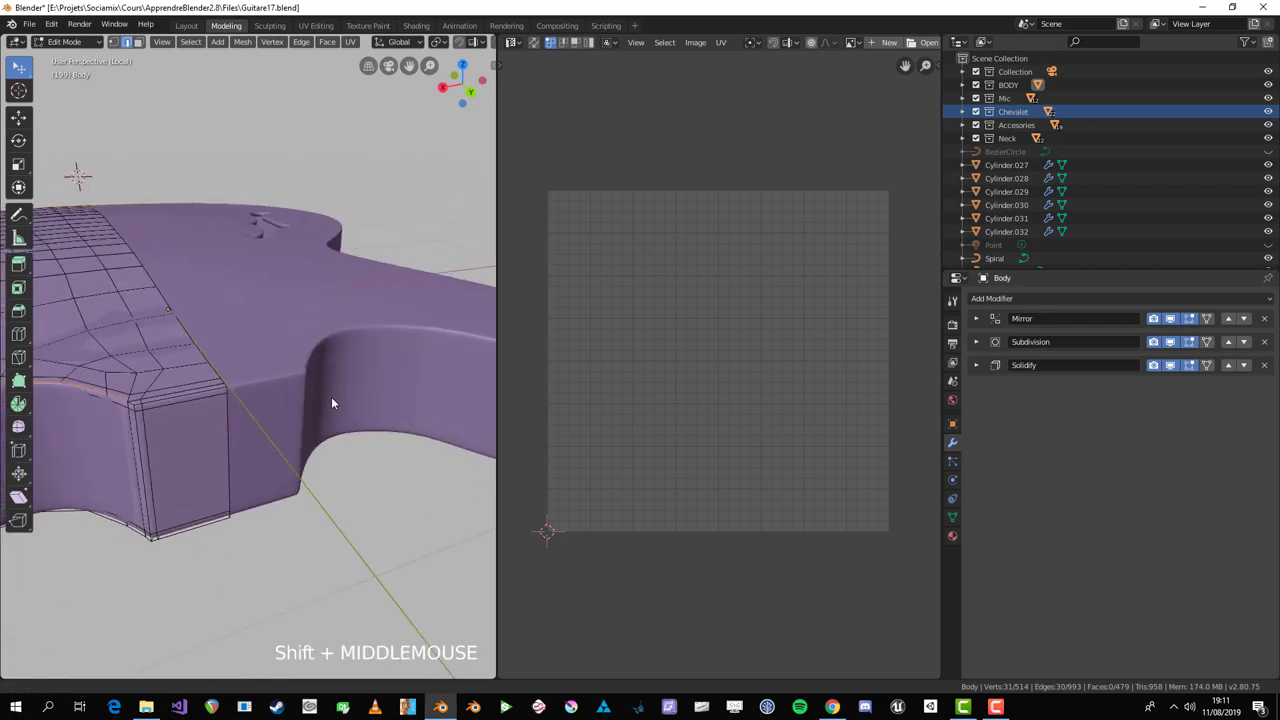
{"action": "scroll", "scroll_direction": "up", "scroll_amount": 3}
{"action": "left_click", "coordinate": [327, 509]}
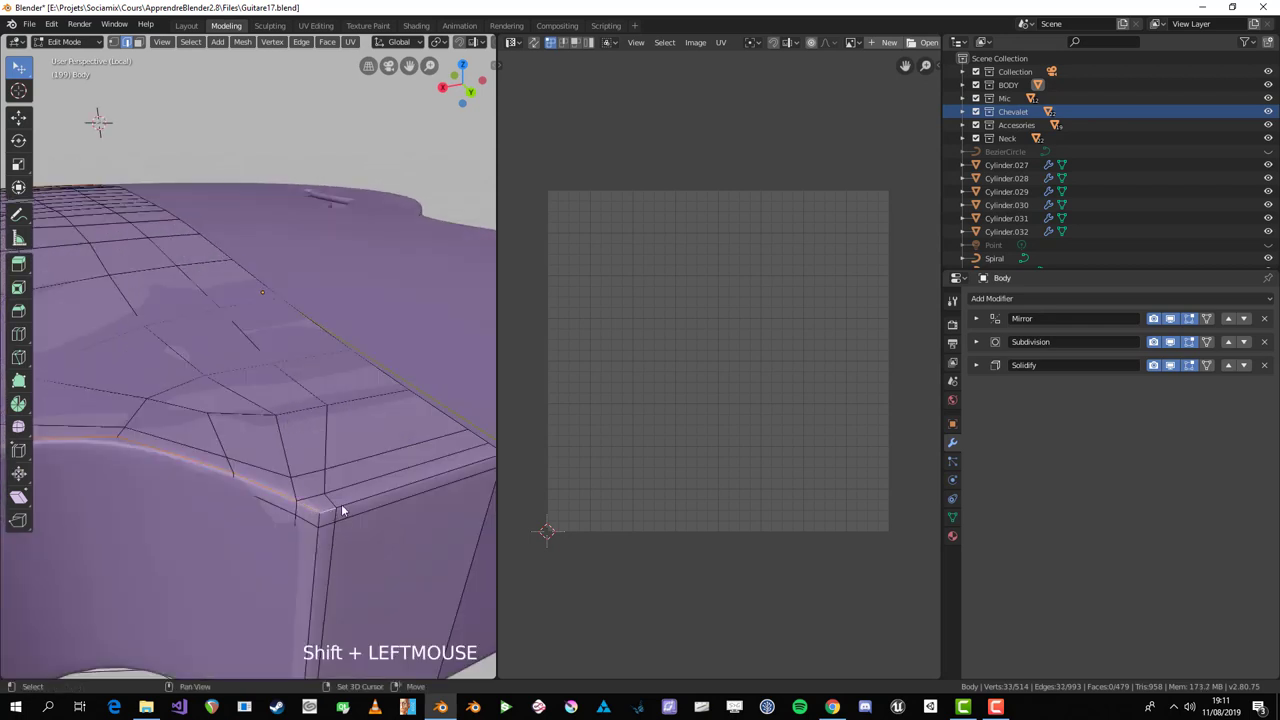
{"action": "scroll", "scroll_direction": "down", "scroll_amount": 3}
{"action": "middle_click", "coordinate": [380, 508]}
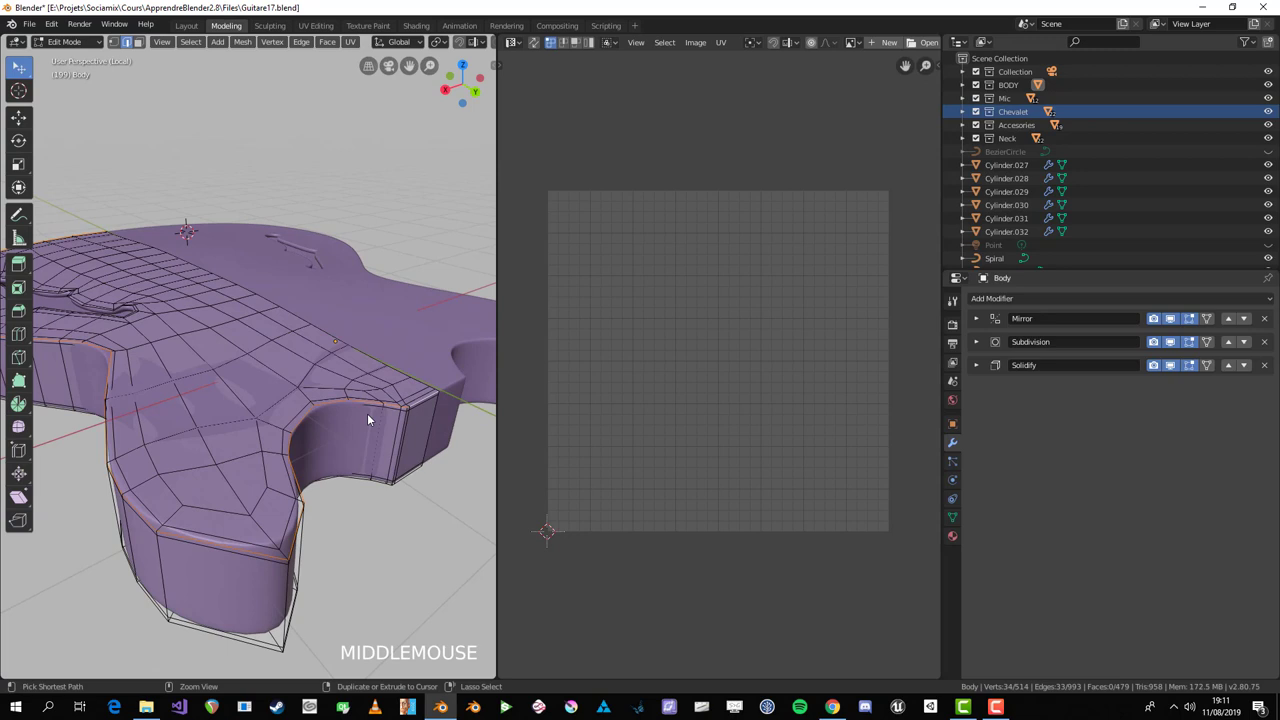
{"action": "key", "text": "ctrl+e"}
{"action": "key", "text": "alt+a"}
Step: Select the remaining rim edges on the other side and mark them as a seam too
{"action": "scroll", "scroll_direction": "down", "scroll_amount": 3}
{"action": "middle_click", "coordinate": [359, 456]}
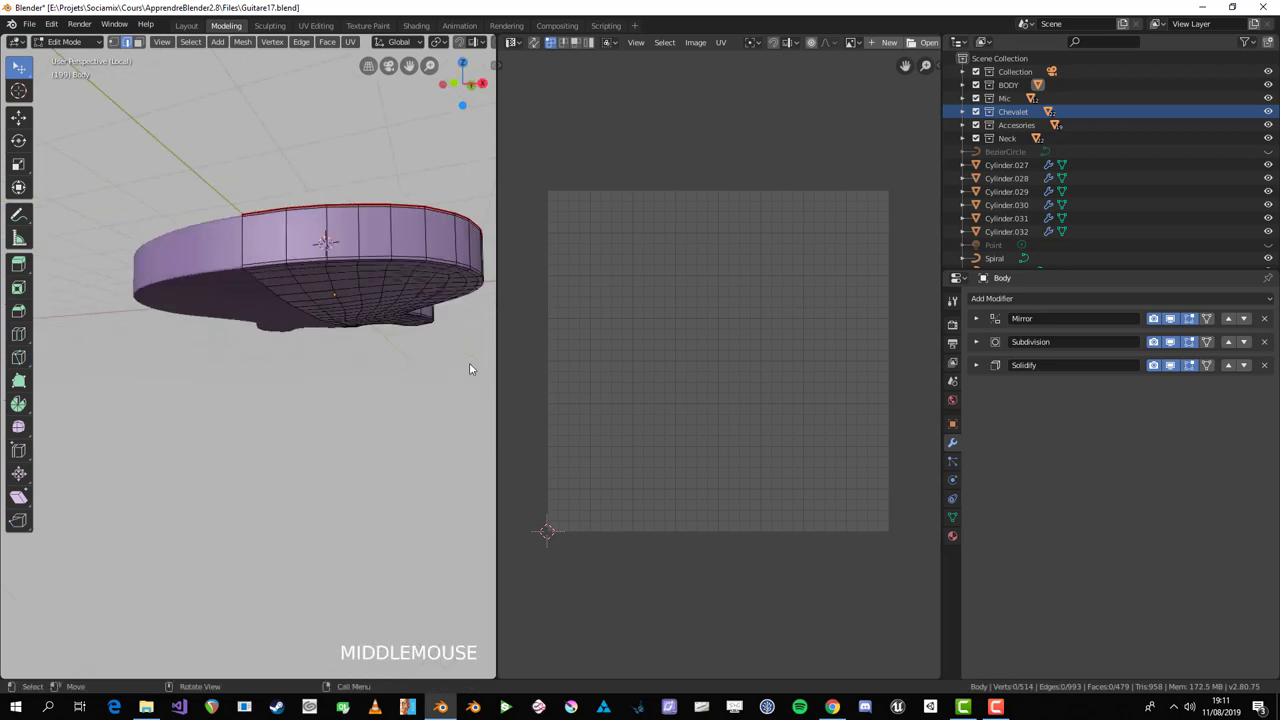
{"action": "scroll", "scroll_direction": "up", "scroll_amount": 3}
{"action": "middle_click", "coordinate": [337, 278]}
{"action": "left_click", "coordinate": [201, 172]}
{"action": "scroll", "scroll_direction": "down", "scroll_amount": 3}
{"action": "middle_click", "coordinate": [348, 293]}
{"action": "scroll", "scroll_direction": "up", "scroll_amount": 3}
{"action": "key", "text": "ctrl+e"}
Step: Select the whole body mesh and unwrap it into top and rim-strip islands
{"action": "scroll", "scroll_direction": "down", "scroll_amount": 3}
{"action": "middle_click", "coordinate": [245, 366]}
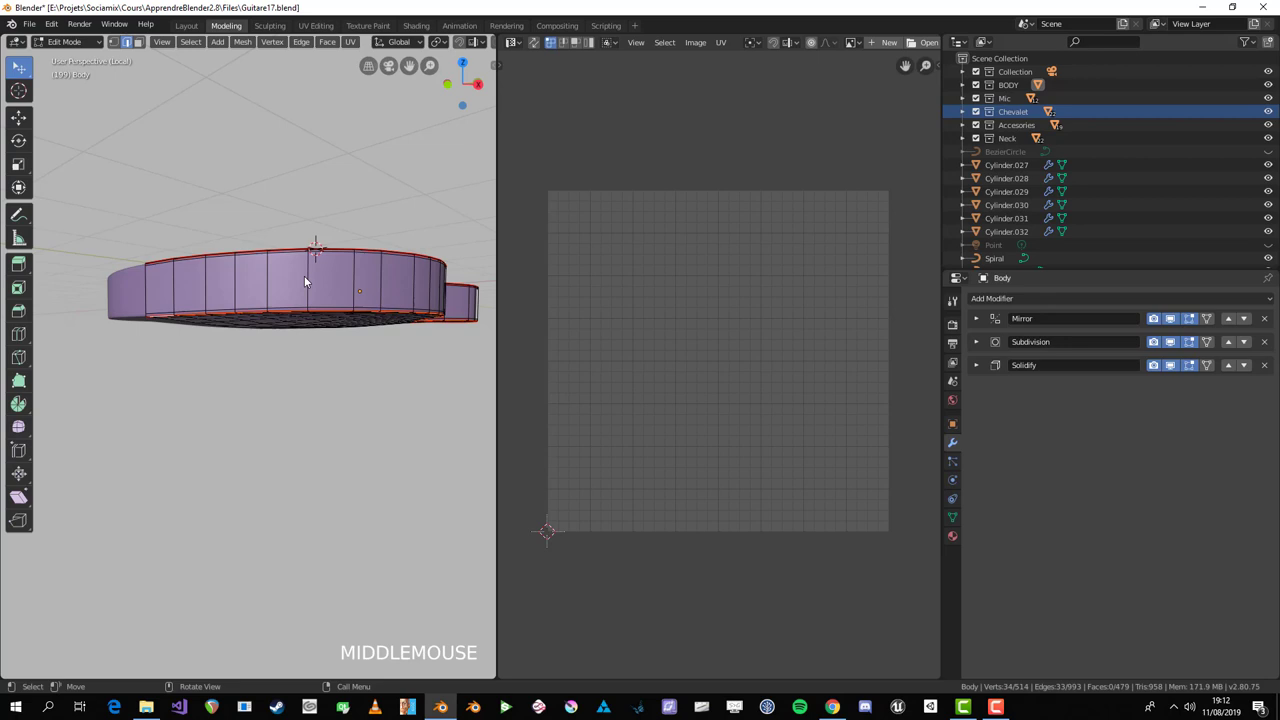
{"action": "key", "text": "a"}
{"action": "middle_click", "coordinate": [299, 332]}
{"action": "key", "text": "u"}
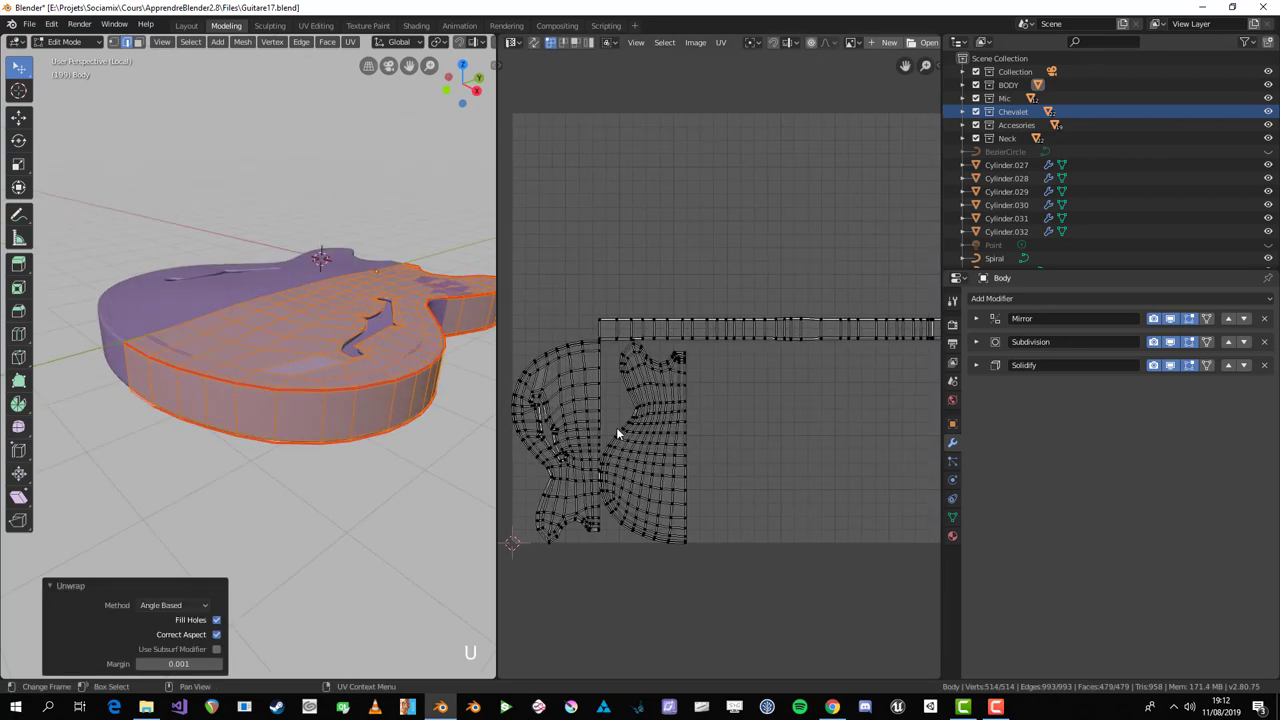
Step: Apply the body's Mirror modifier in Object Mode, then unwrap the full body into front, back and rim islands
{"action": "middle_click", "coordinate": [362, 391]}
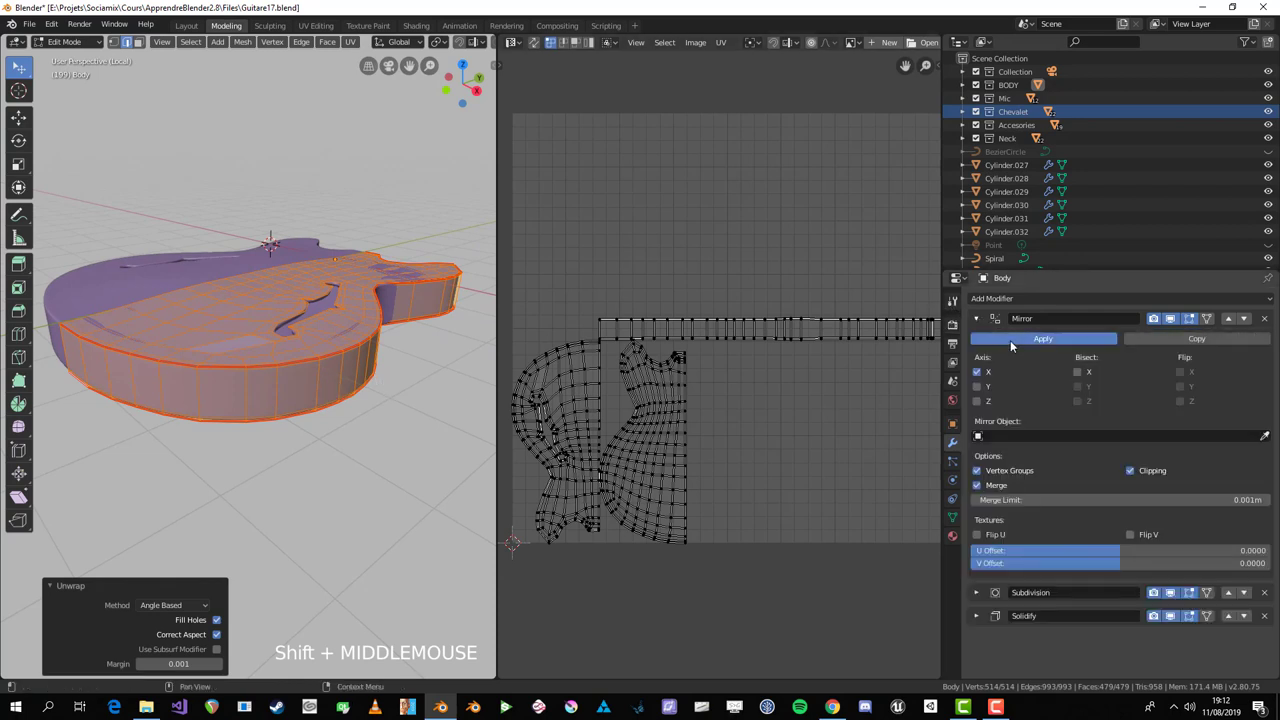
{"action": "key", "text": "Tab"}
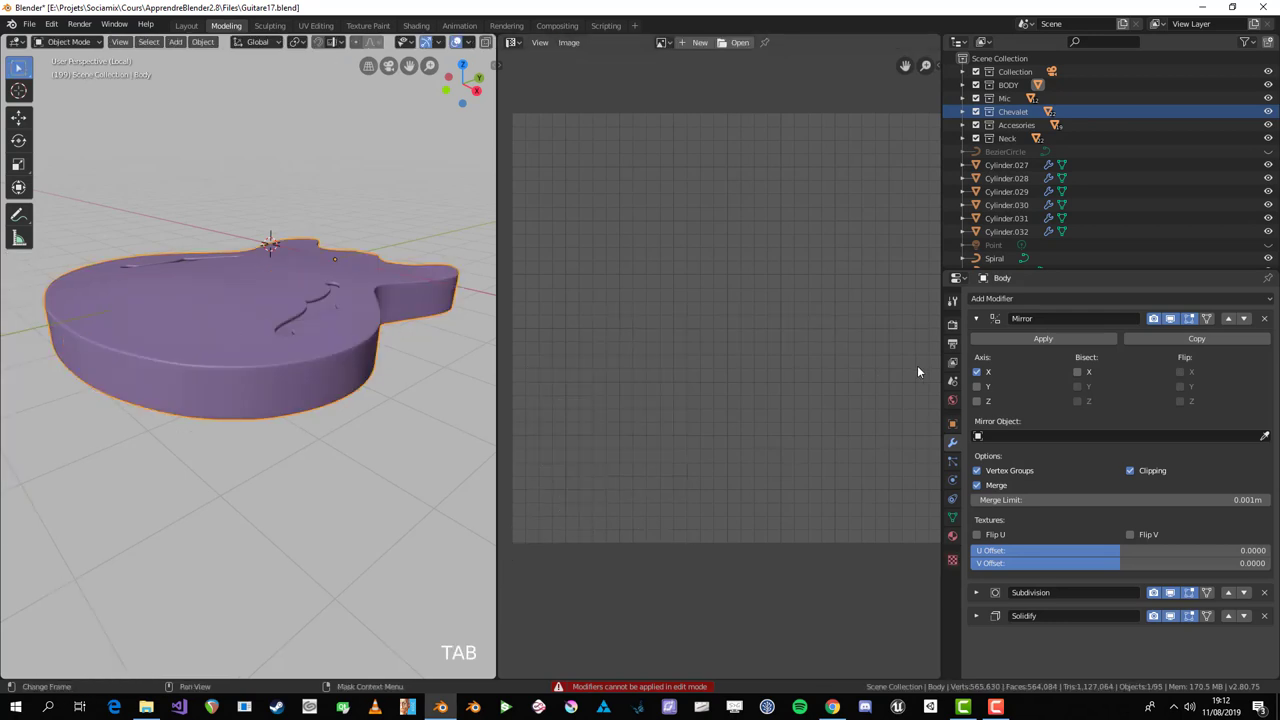
{"action": "left_click", "coordinate": [1073, 346]}
{"action": "key", "text": "Tab"}
{"action": "key", "text": "u"}
{"action": "left_click", "coordinate": [685, 228]}
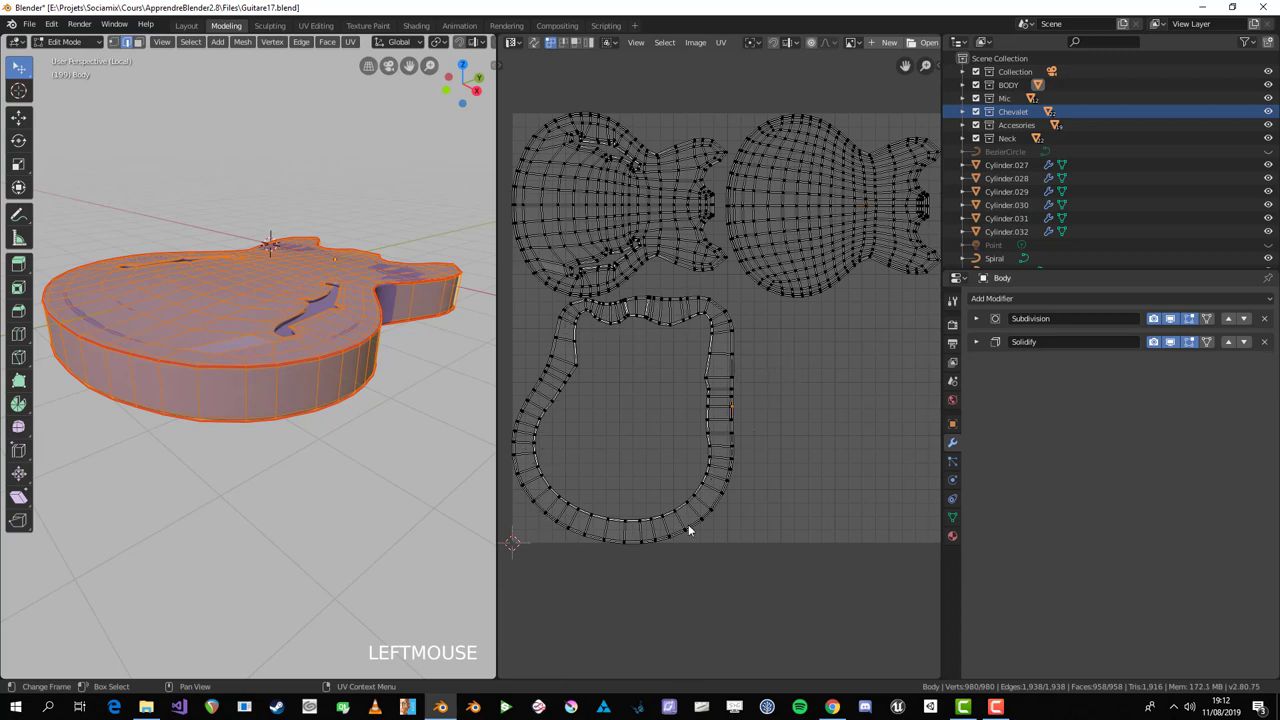
{"action": "middle_click", "coordinate": [156, 354]}
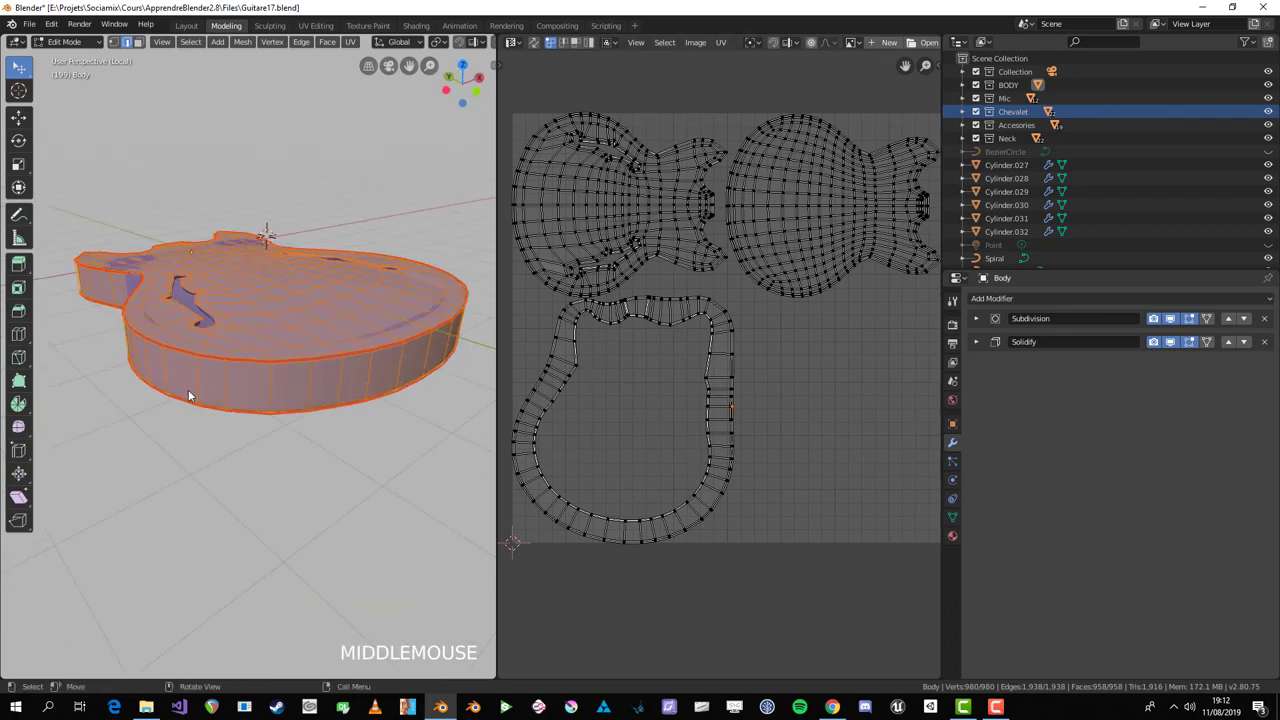
{"action": "scroll", "scroll_direction": "up", "scroll_amount": 3}
{"action": "scroll", "scroll_direction": "down", "scroll_amount": 3}
{"action": "middle_click", "coordinate": [154, 437]}
{"action": "key", "text": "a"}
{"action": "key", "text": "alt+a"}
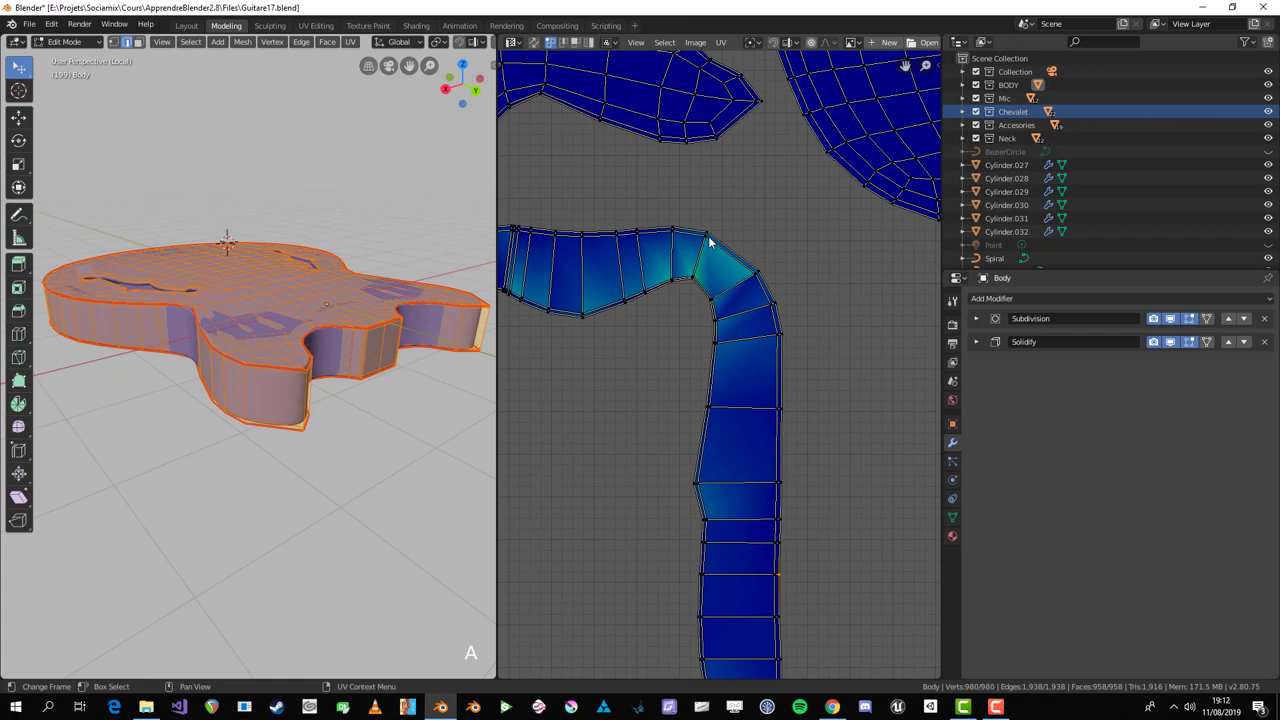
{"action": "key", "text": "alt+a"}
{"action": "key", "text": "b"}
{"action": "key", "text": "g"}
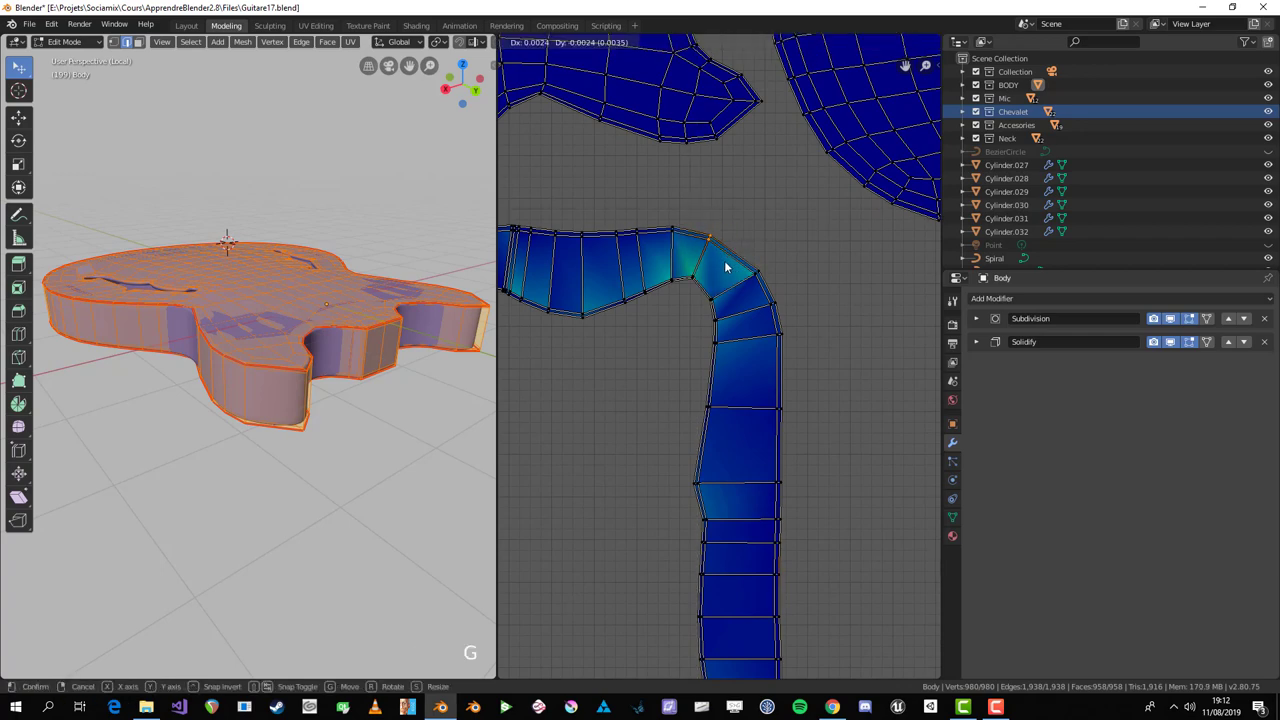
{"action": "right_click", "coordinate": [734, 262]}
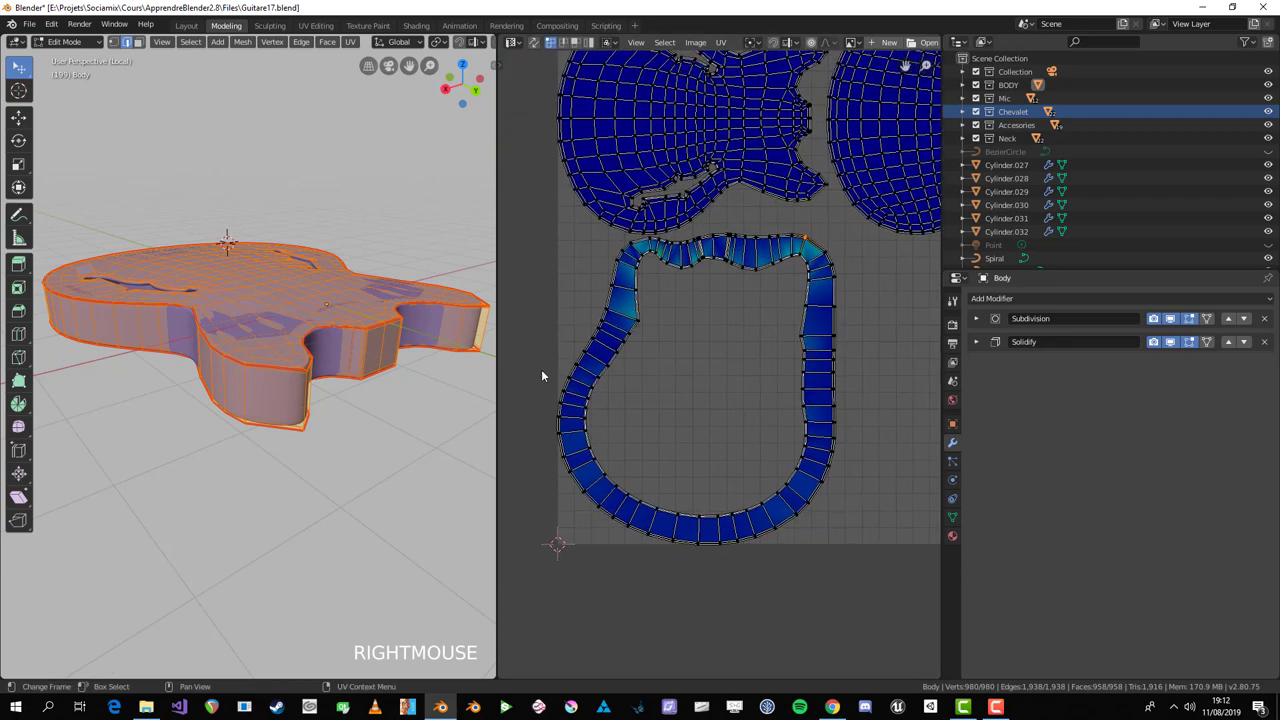
{"action": "middle_click", "coordinate": [314, 378]}
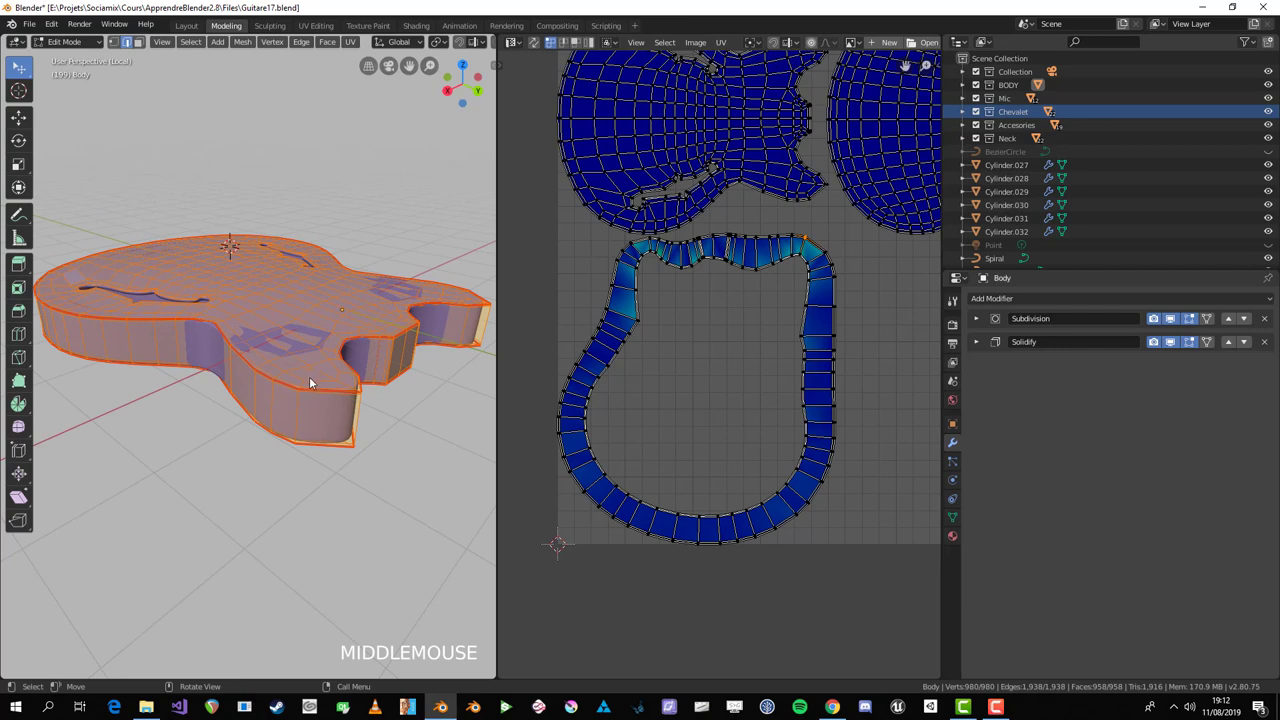
Step: Mark a vertical seam across the body's side wall from selected vertical edges
{"action": "key", "text": "a"}
{"action": "middle_click", "coordinate": [356, 359]}
{"action": "scroll", "scroll_direction": "up", "scroll_amount": 3}
{"action": "key", "text": "alt+a"}
{"action": "middle_click", "coordinate": [360, 291]}
{"action": "scroll", "scroll_direction": "up", "scroll_amount": 3}
{"action": "scroll", "scroll_direction": "down", "scroll_amount": 3}
{"action": "left_click", "coordinate": [380, 254]}
{"action": "middle_click", "coordinate": [307, 514]}
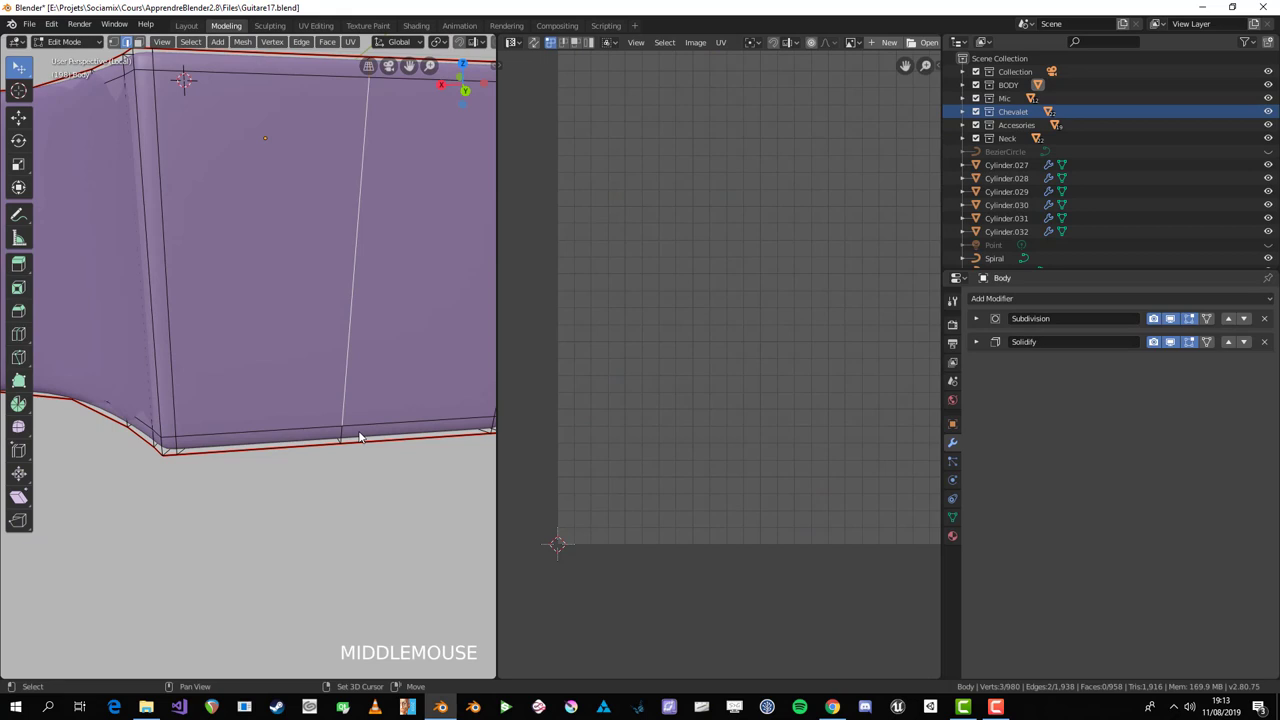
{"action": "left_click", "coordinate": [349, 432]}
{"action": "scroll", "scroll_direction": "down", "scroll_amount": 3}
{"action": "key", "text": "ctrl+e"}
Step: Reselect the entire body mesh ready for a fresh unwrap
{"action": "scroll", "scroll_direction": "down", "scroll_amount": 3}
{"action": "key", "text": "a"}
{"action": "middle_click", "coordinate": [328, 364]}
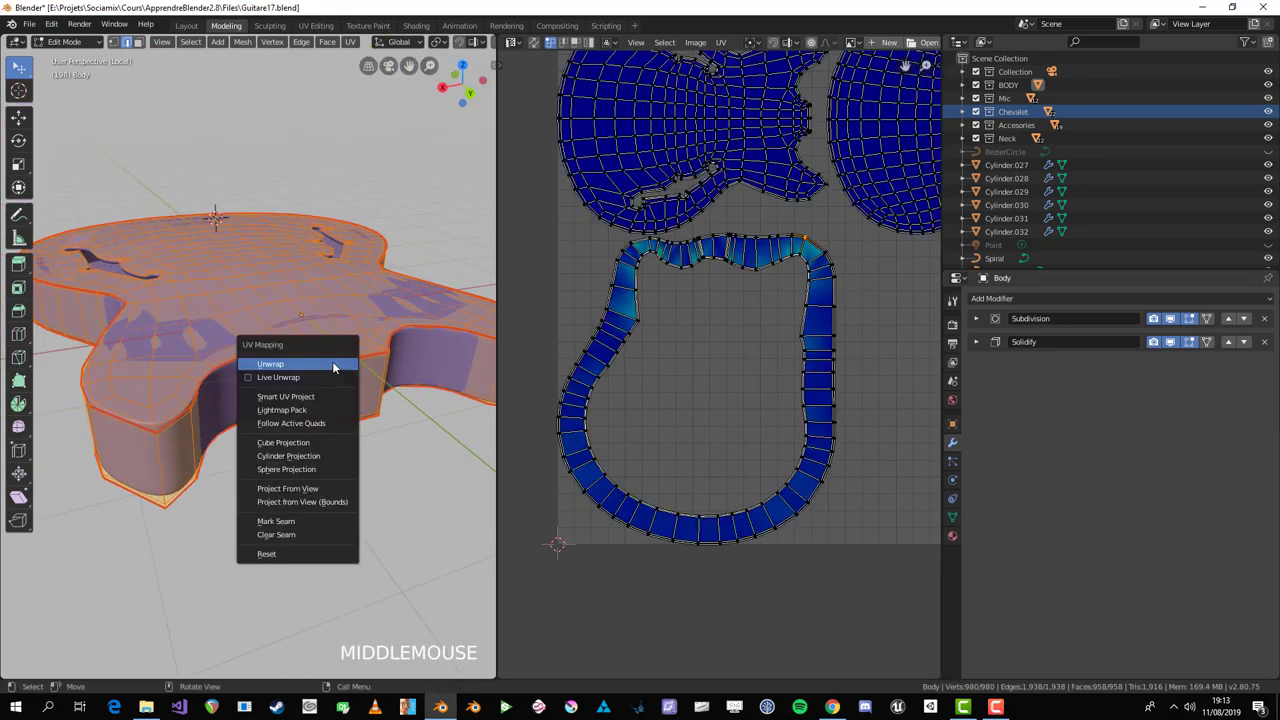
Step: Unwrap the whole body and pick the top body island in the UV editor with L
{"action": "key", "text": "u"}
{"action": "left_click", "coordinate": [694, 258]}
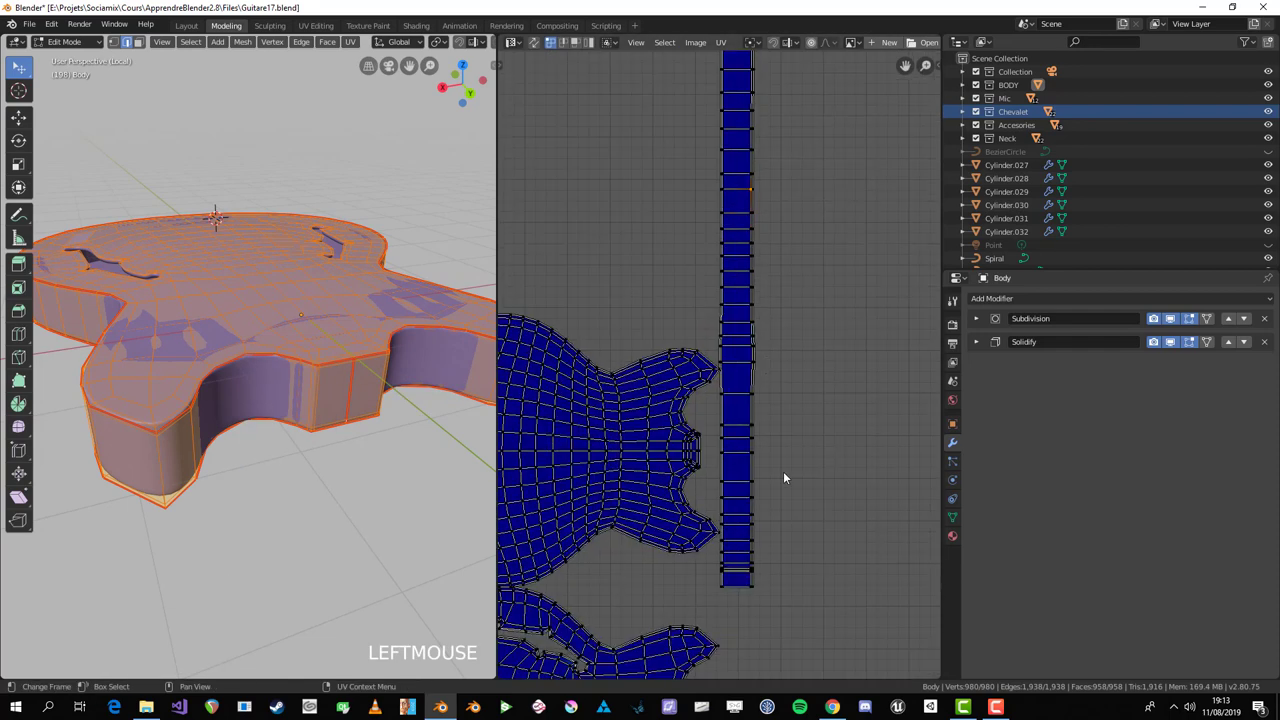
{"action": "key", "text": "alt+a"}
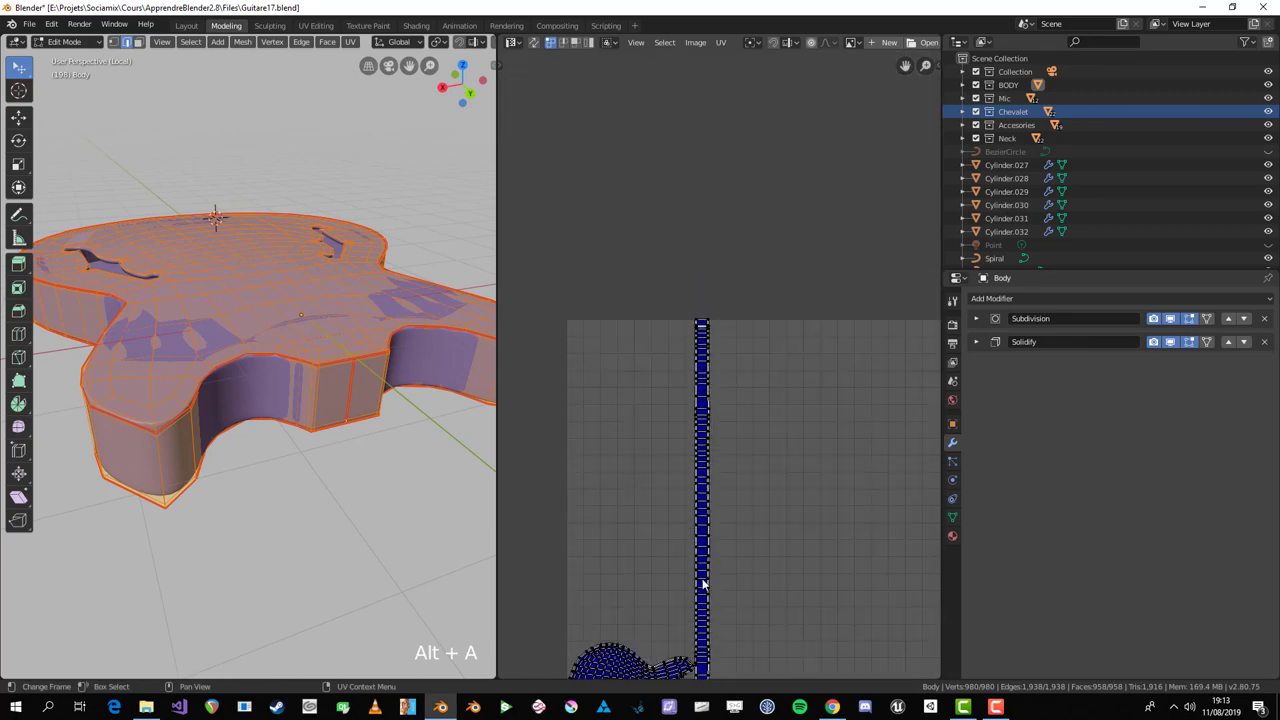
{"action": "key", "text": "a"}
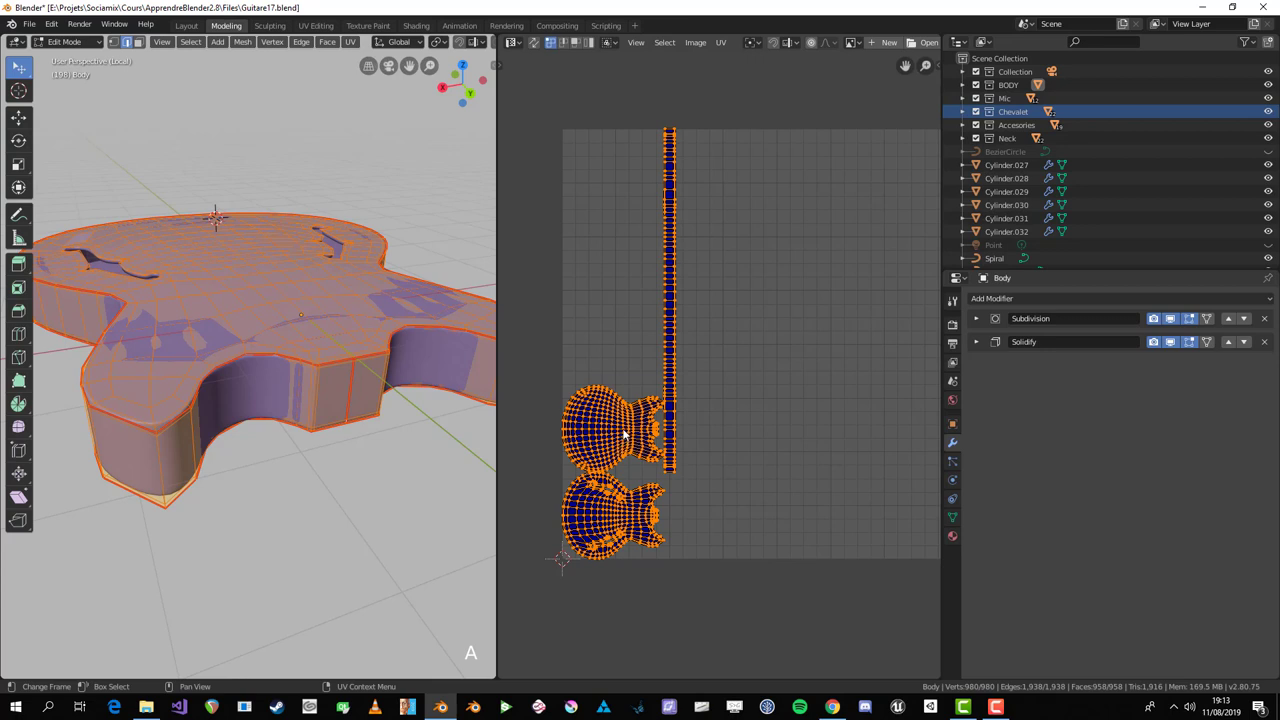
{"action": "left_click", "coordinate": [626, 433]}
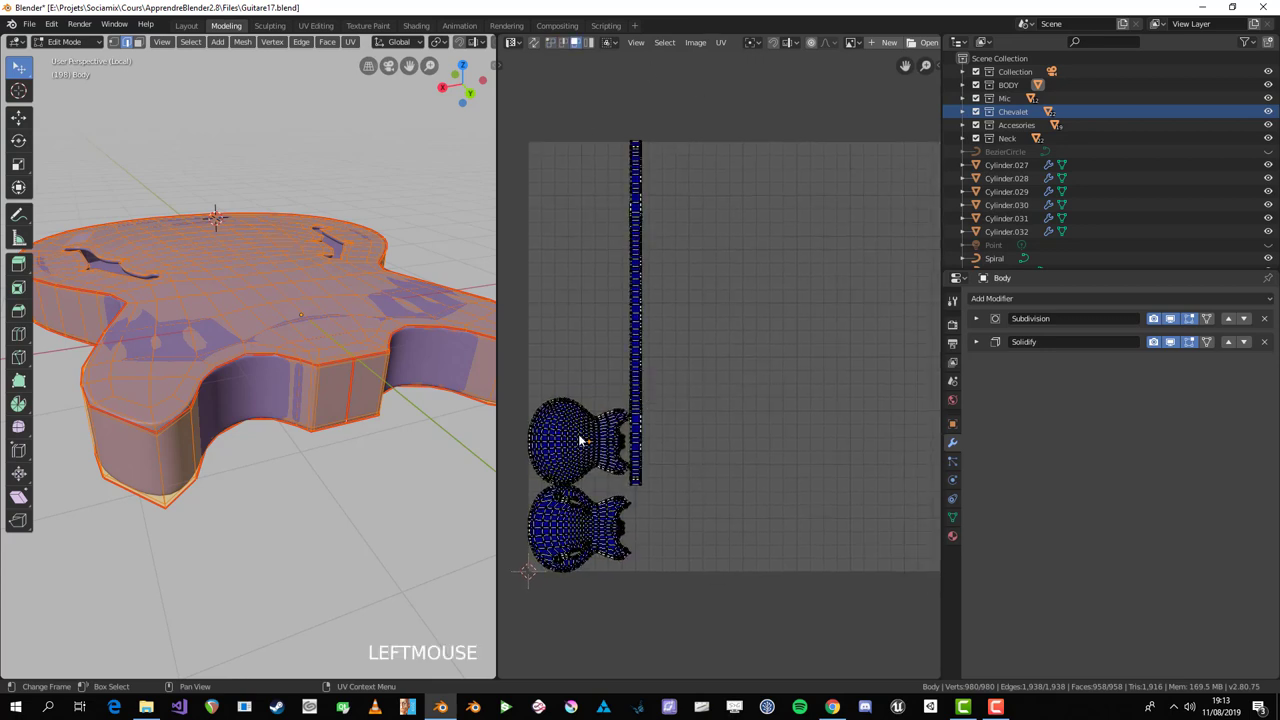
{"action": "key", "text": "l"}
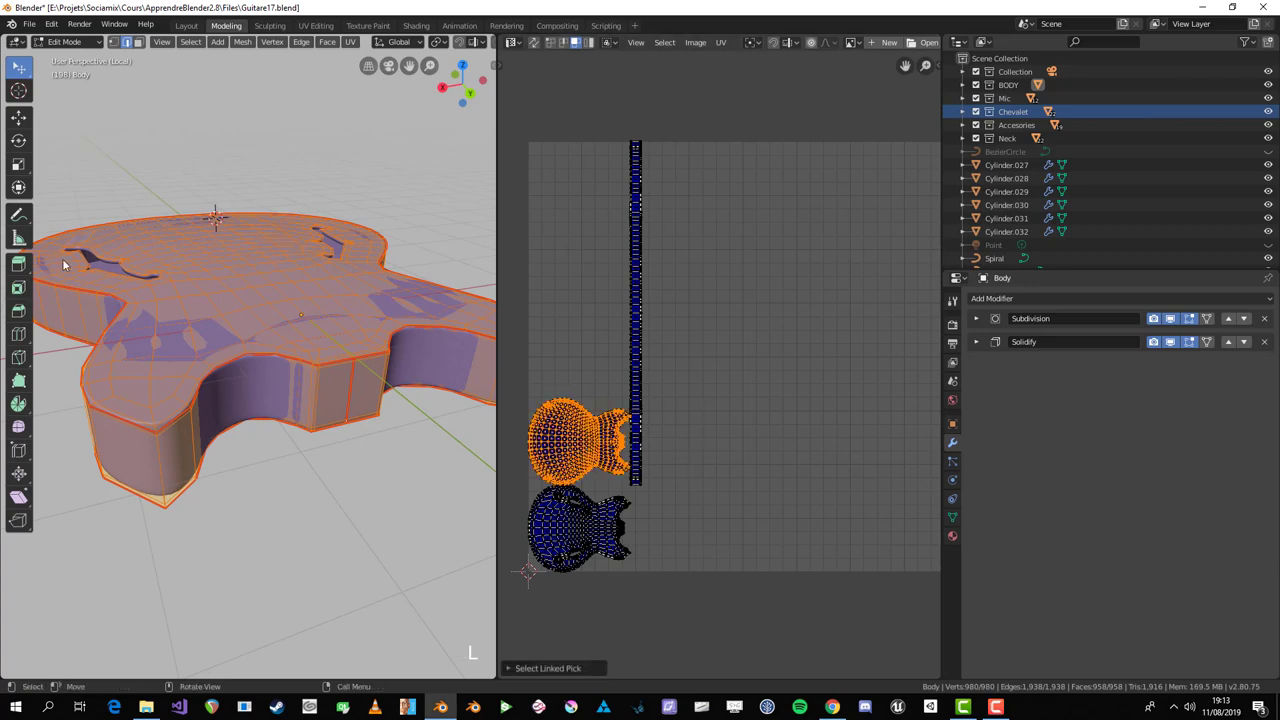
Step: Try scaling and moving the top UV island, then undo the change
{"action": "middle_click", "coordinate": [213, 309]}
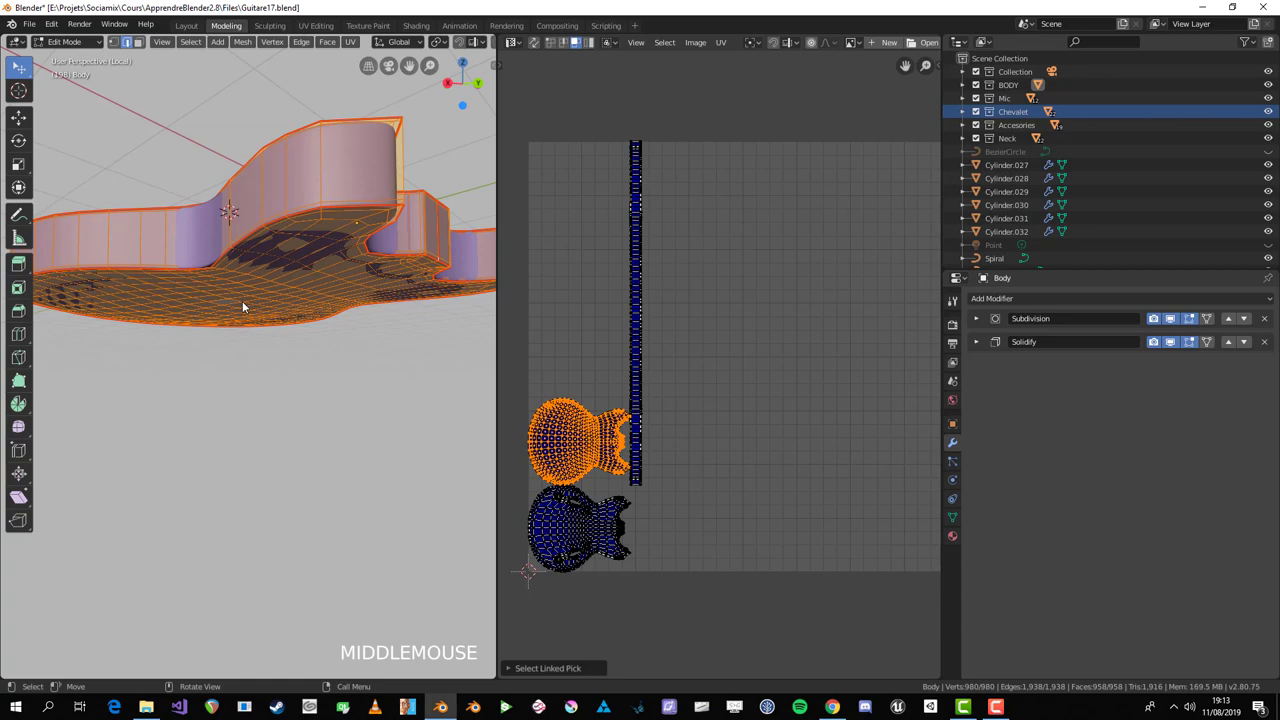
{"action": "scroll", "scroll_direction": "down", "scroll_amount": 3}
{"action": "middle_click", "coordinate": [401, 371]}
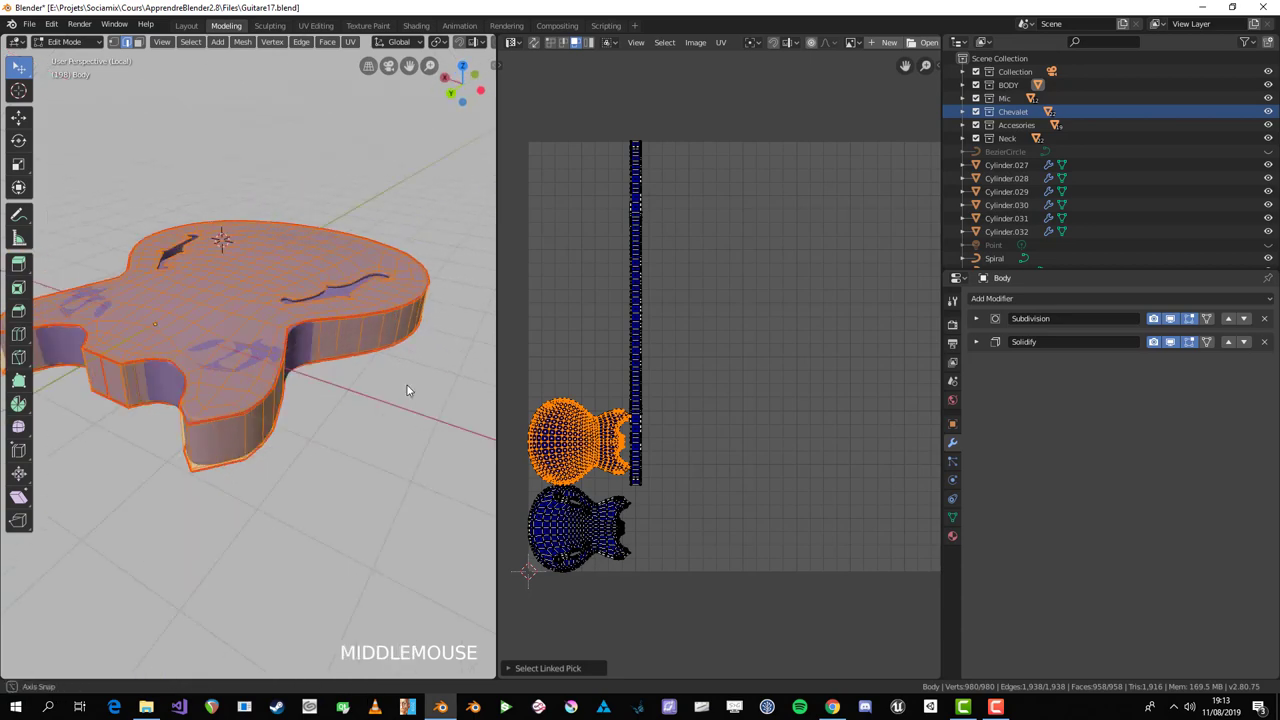
{"action": "scroll", "scroll_direction": "up", "scroll_amount": 3}
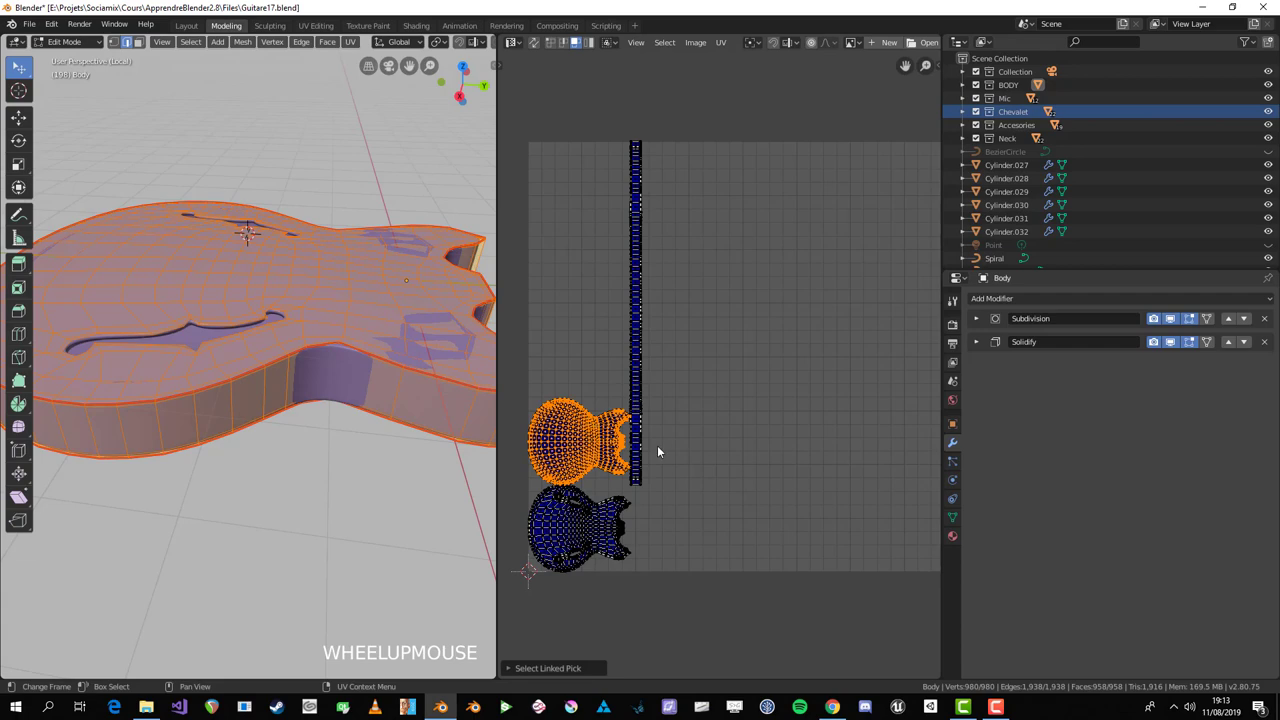
{"action": "key", "text": "s"}
{"action": "left_click", "coordinate": [666, 510]}
{"action": "key", "text": "g"}
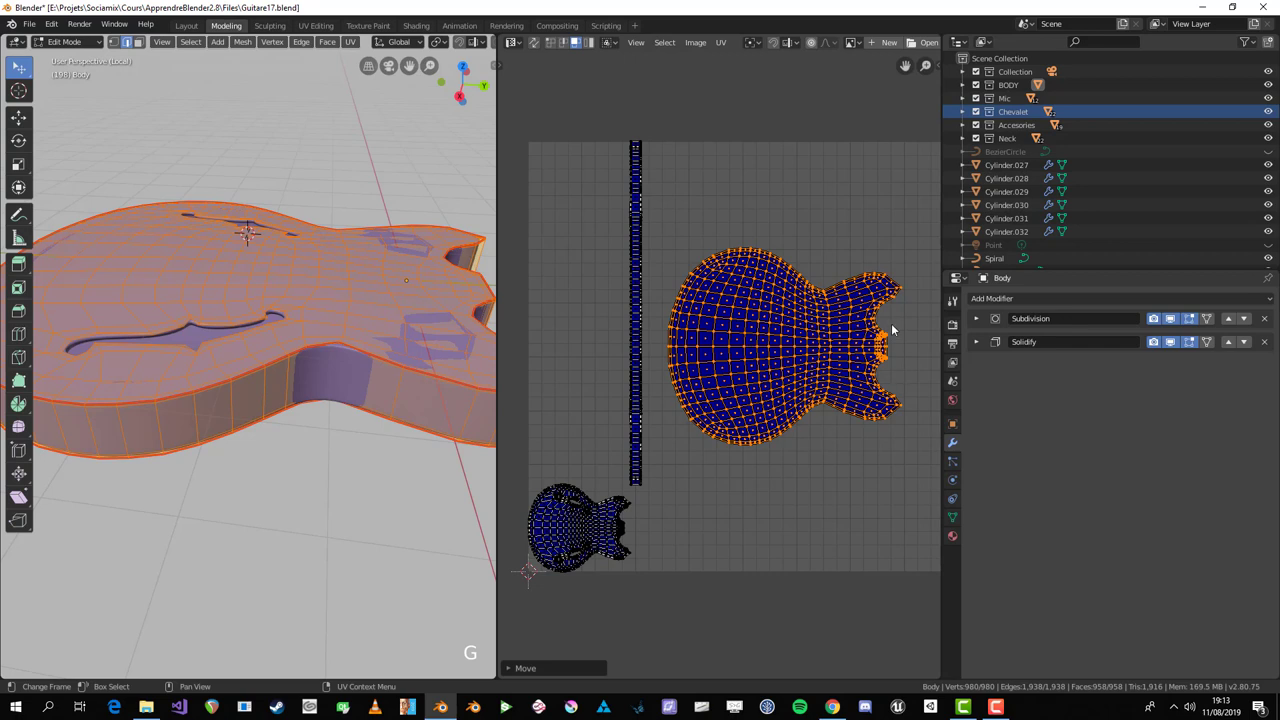
{"action": "left_click", "coordinate": [578, 541]}
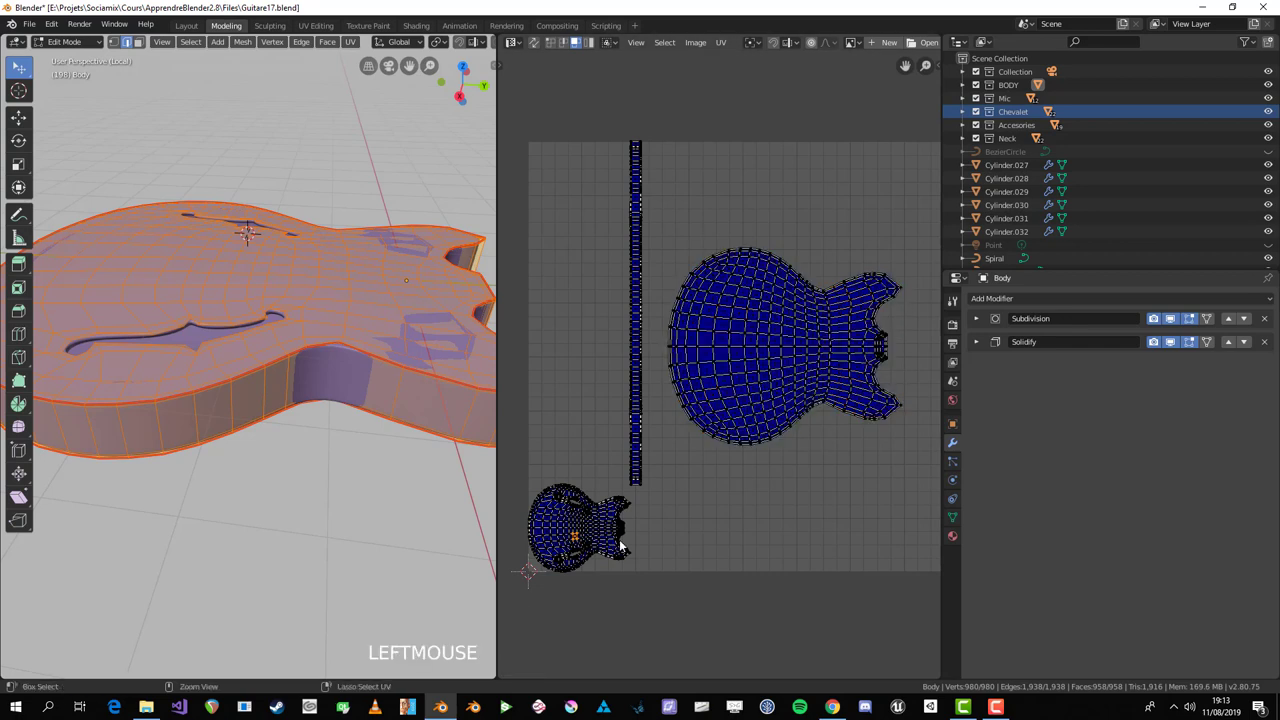
{"action": "key", "text": "ctrl+z"}
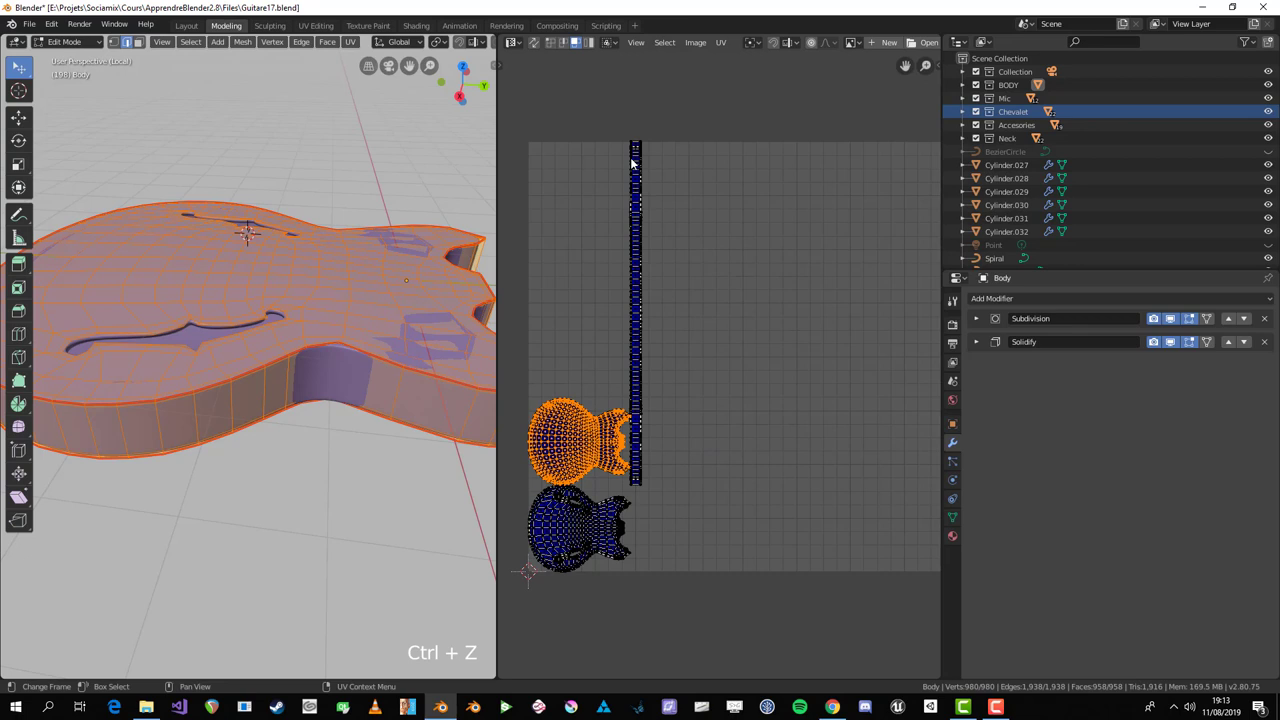
Step: Add a new generated UV Grid test image behind the body's UV islands
{"action": "middle_click", "coordinate": [299, 411]}
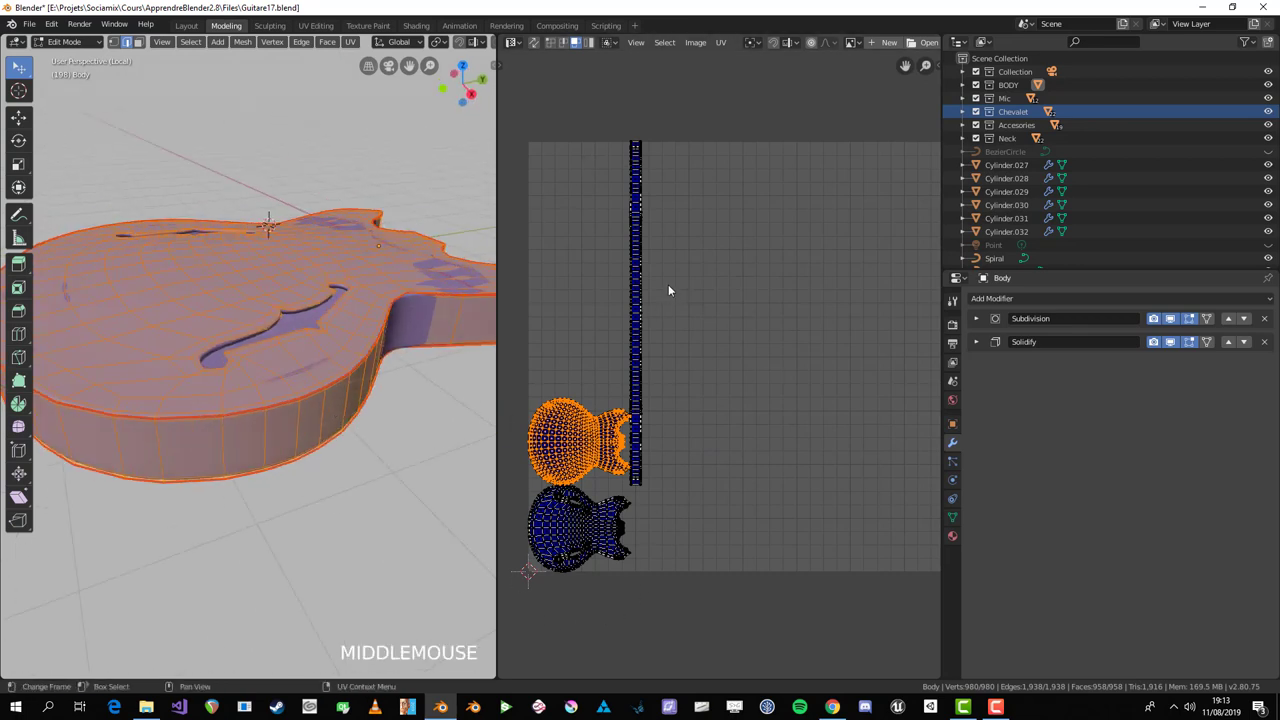
{"action": "scroll", "scroll_direction": "down", "scroll_amount": 3}
{"action": "key", "text": "a"}
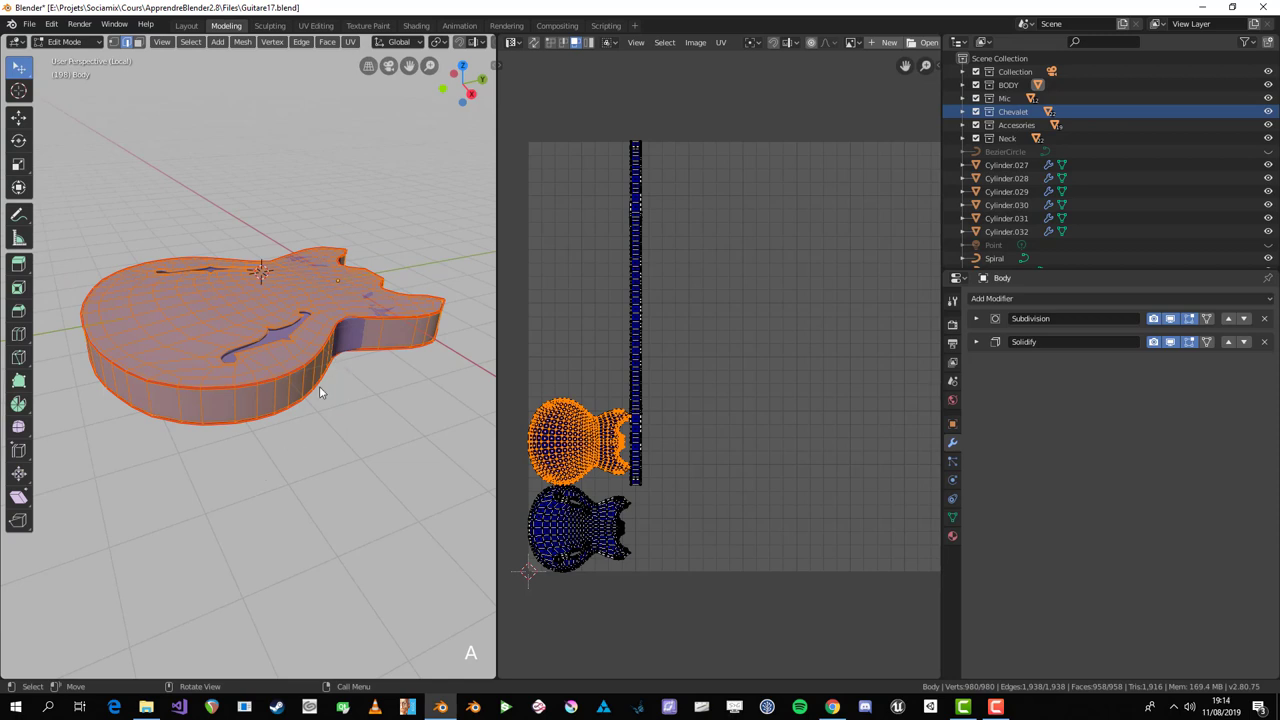
{"action": "middle_click", "coordinate": [356, 417]}
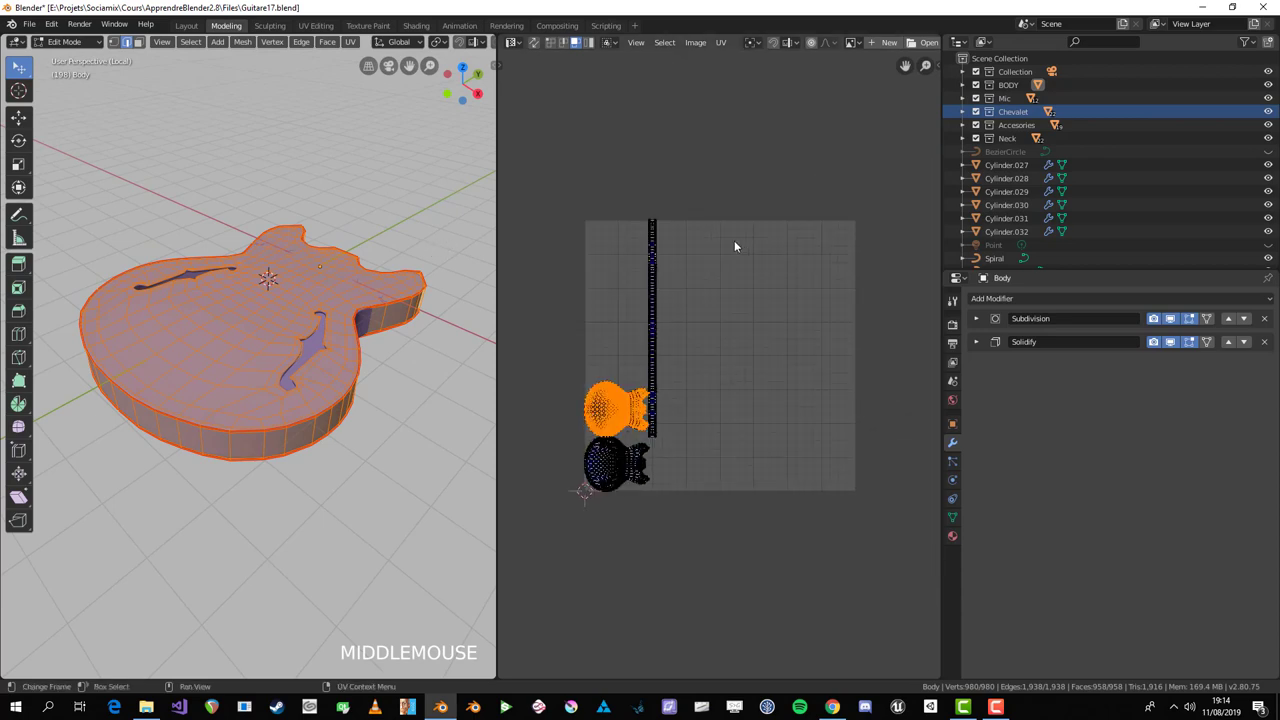
{"action": "scroll", "scroll_direction": "up", "scroll_amount": 3}
{"action": "middle_click", "coordinate": [231, 341]}
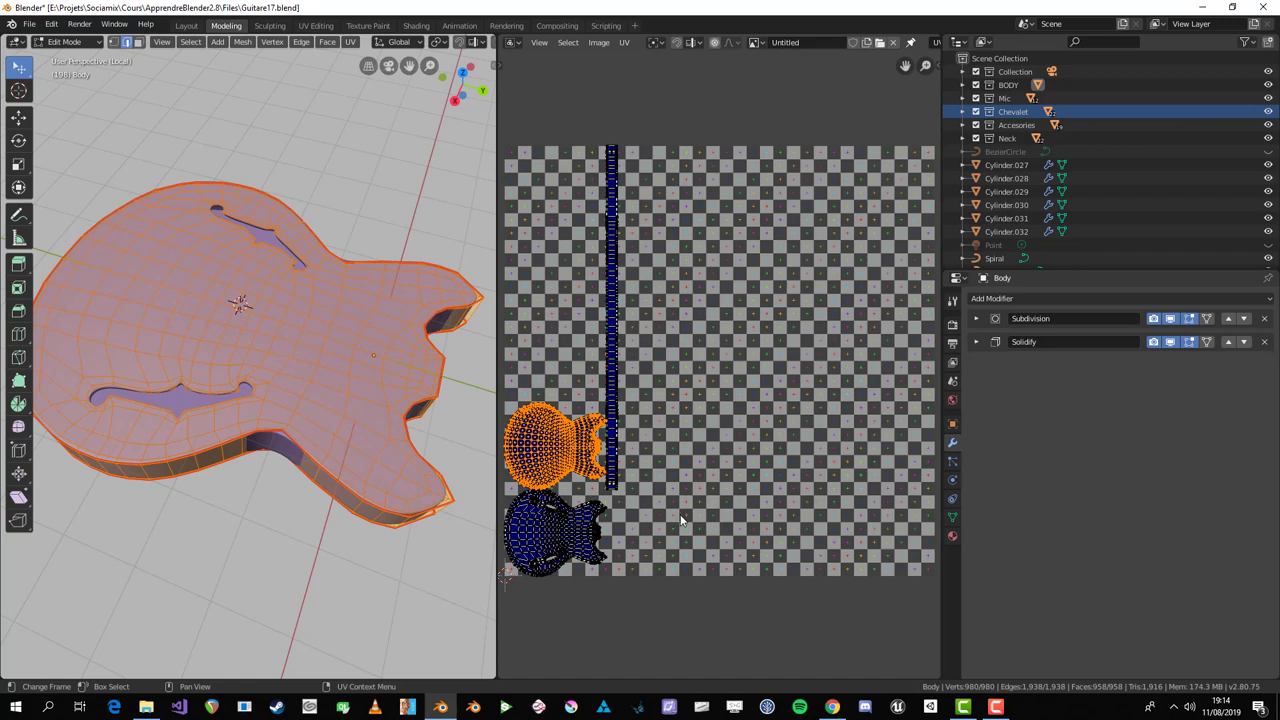
Step: Give the body a material with the Untitled checker image as Base Color, then return to Modeling
{"action": "key", "text": "Tab"}
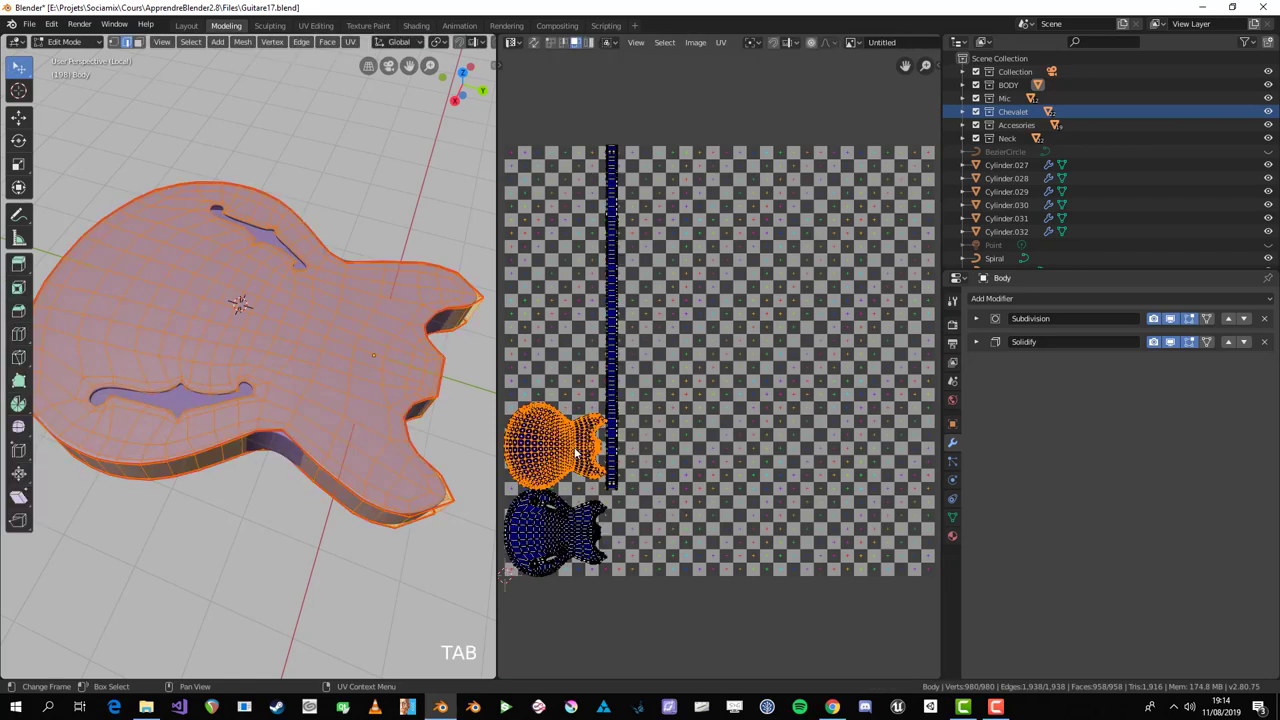
{"action": "key", "text": "a"}
{"action": "middle_click", "coordinate": [264, 405]}
{"action": "key", "text": "Tab"}
{"action": "middle_click", "coordinate": [302, 400]}
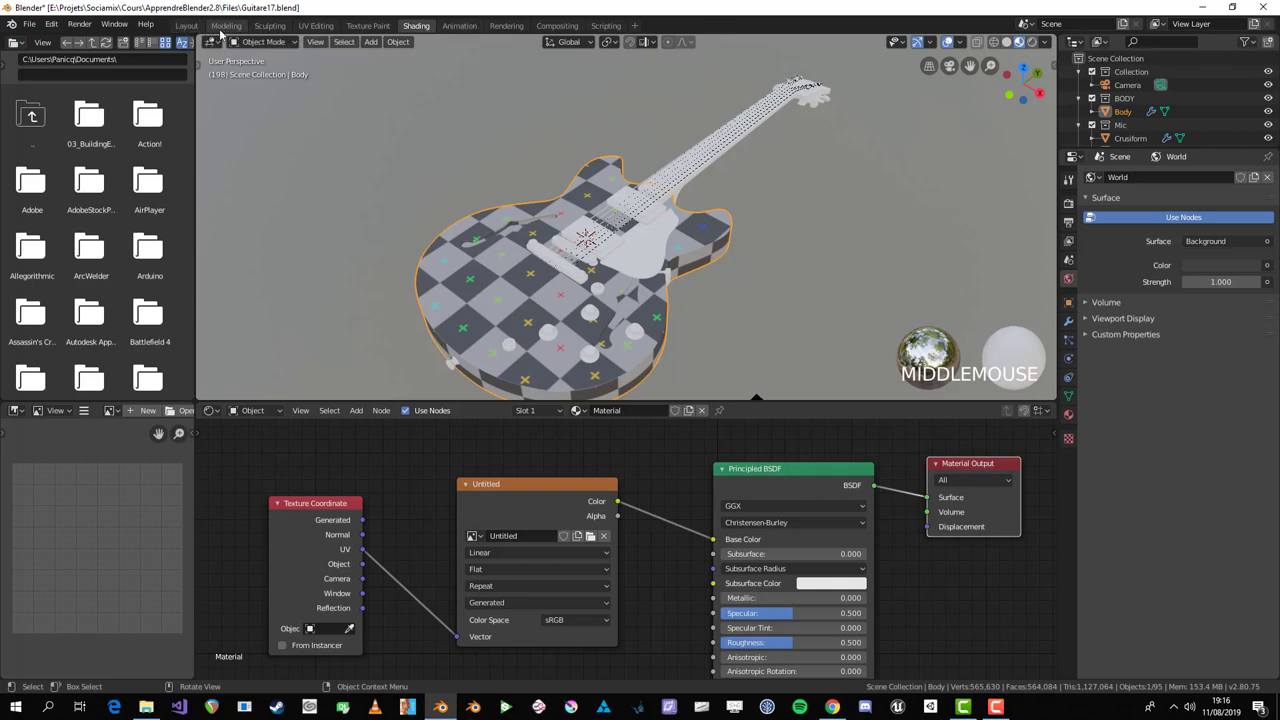
Step: Return to the modelling workspace and review the checker-textured body with its UV islands selected and resized
{"action": "left_click", "coordinate": [222, 33]}
{"action": "middle_click", "coordinate": [324, 302]}
{"action": "key", "text": "Tab"}
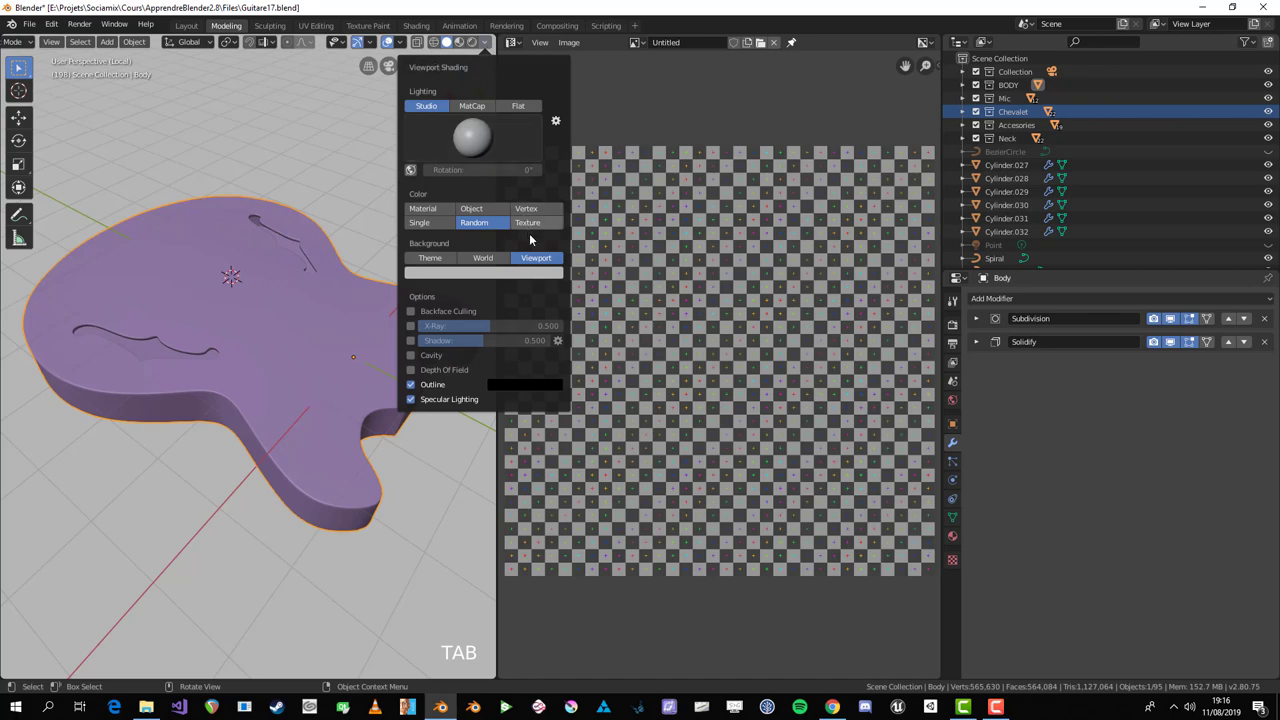
{"action": "left_click", "coordinate": [537, 224]}
{"action": "middle_click", "coordinate": [175, 478]}
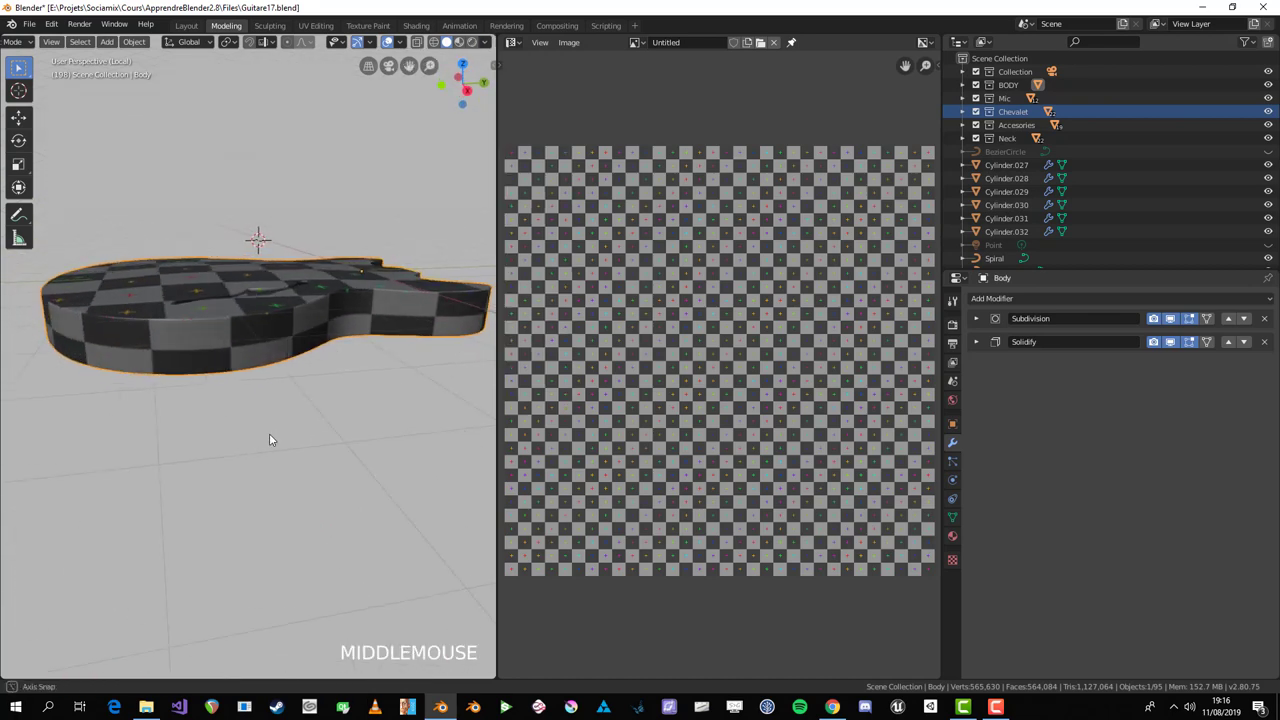
{"action": "key", "text": "Tab"}
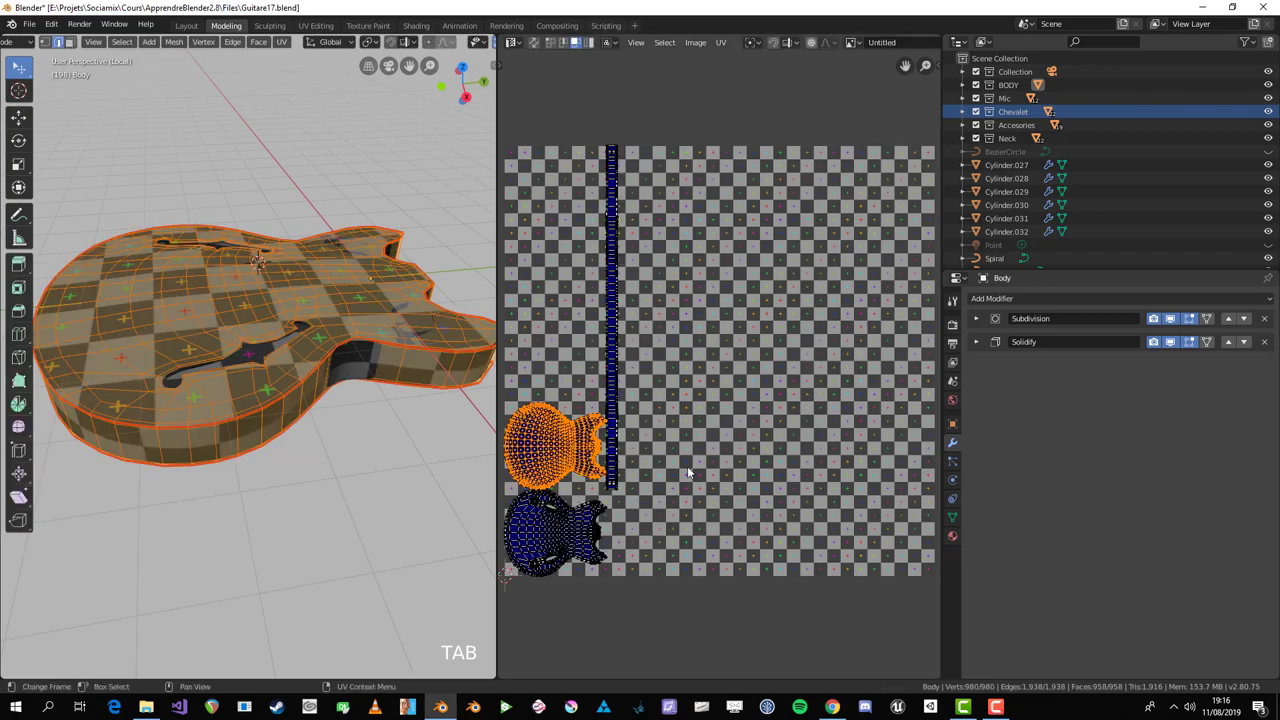
{"action": "key", "text": "a"}
{"action": "key", "text": "s"}
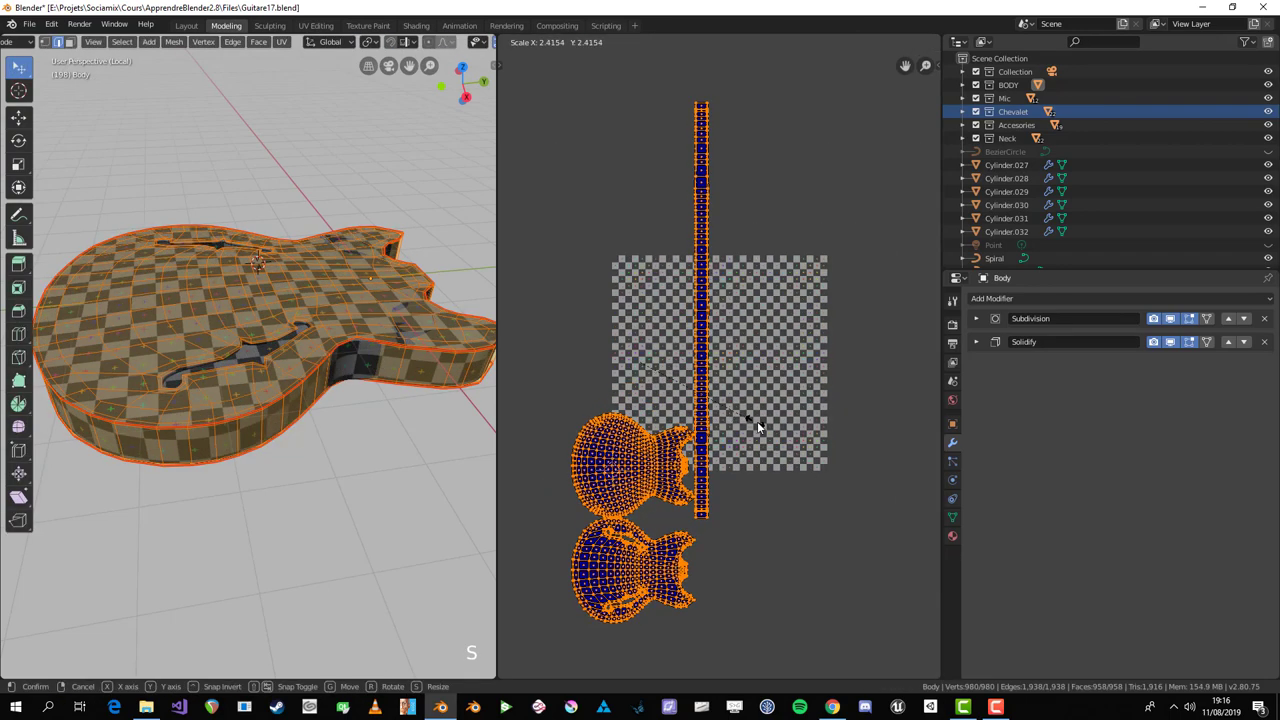
{"action": "key", "text": "Tab"}
{"action": "middle_click", "coordinate": [285, 353]}
{"action": "scroll", "scroll_direction": "up", "scroll_amount": 3}
Step: Inspect the body mesh from several angles, toggling selection and undoing stray changes
{"action": "key", "text": "Tab"}
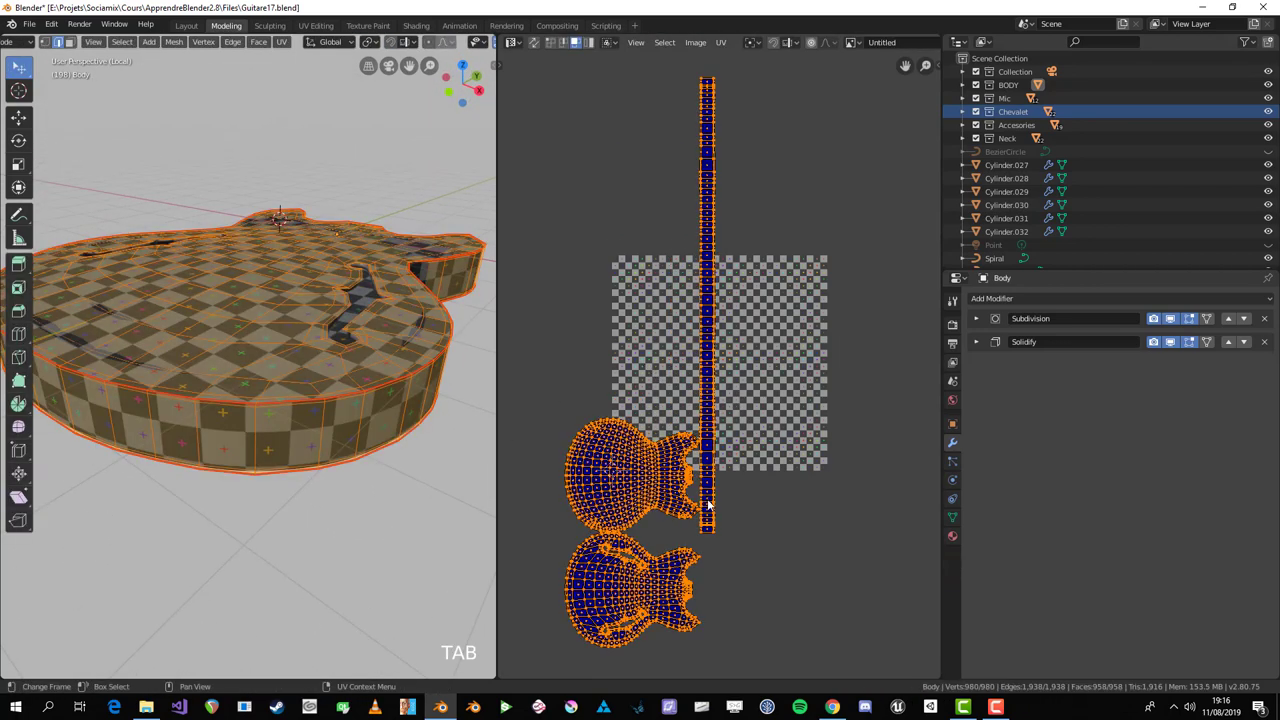
{"action": "key", "text": "alt+a"}
{"action": "left_click", "coordinate": [672, 496]}
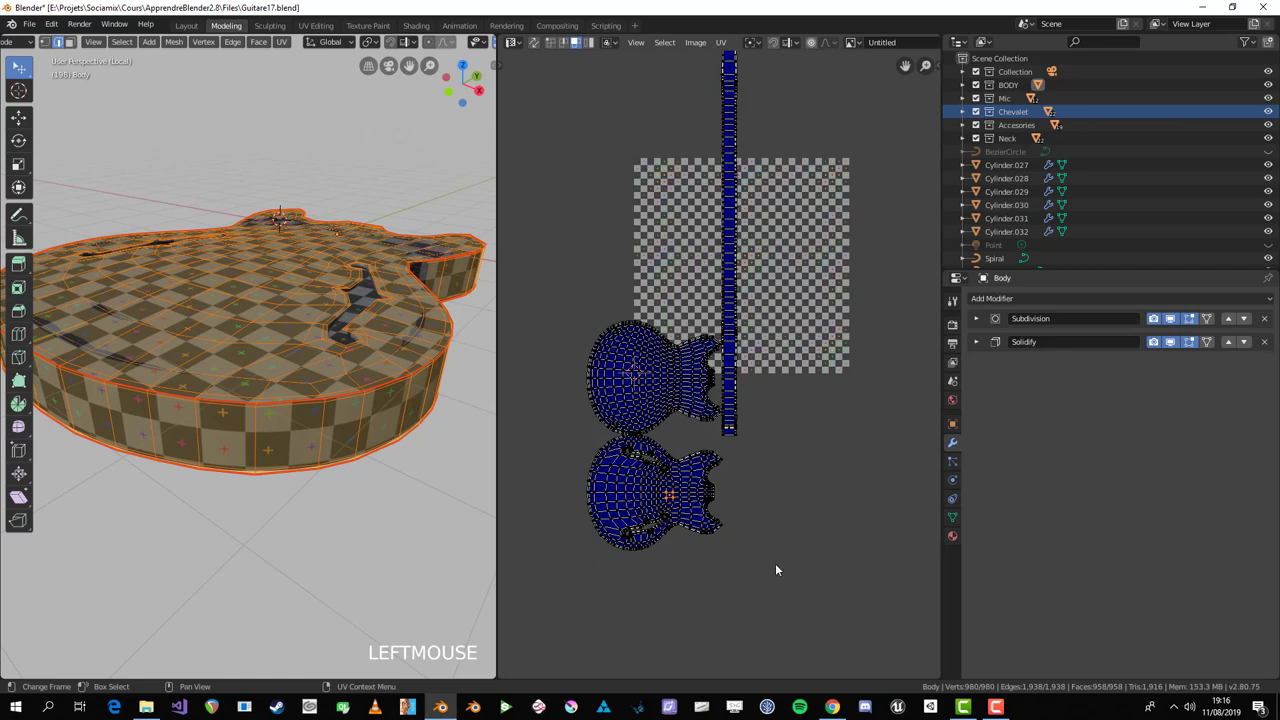
{"action": "middle_click", "coordinate": [269, 380]}
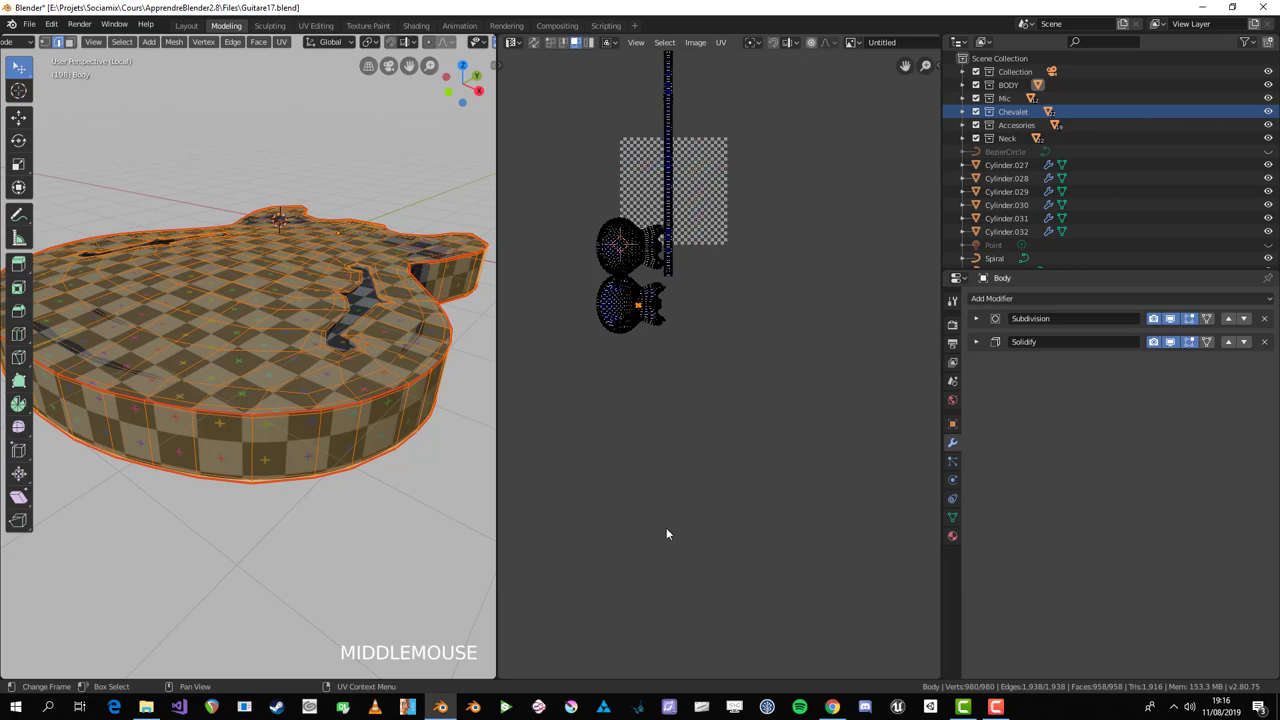
{"action": "key", "text": "Tab"}
{"action": "scroll", "scroll_direction": "down", "scroll_amount": 3}
{"action": "middle_click", "coordinate": [324, 400]}
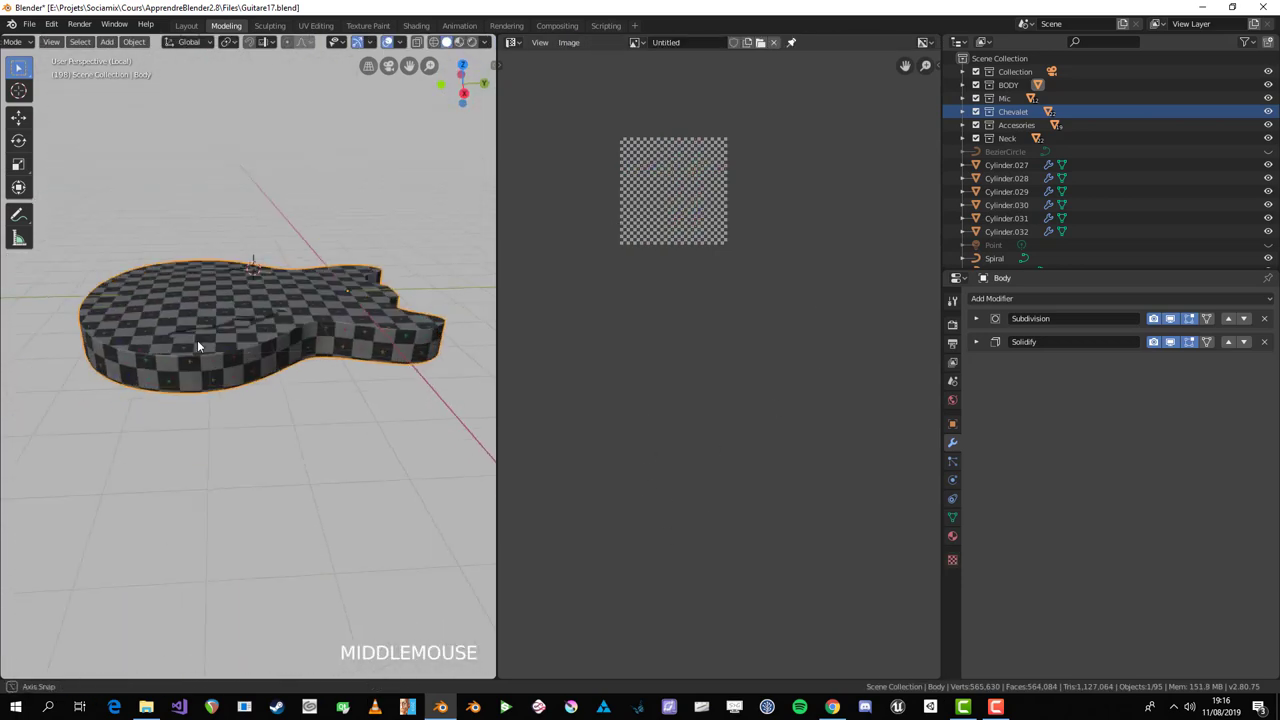
{"action": "key", "text": "Tab"}
{"action": "key", "text": "ctrl+z"}
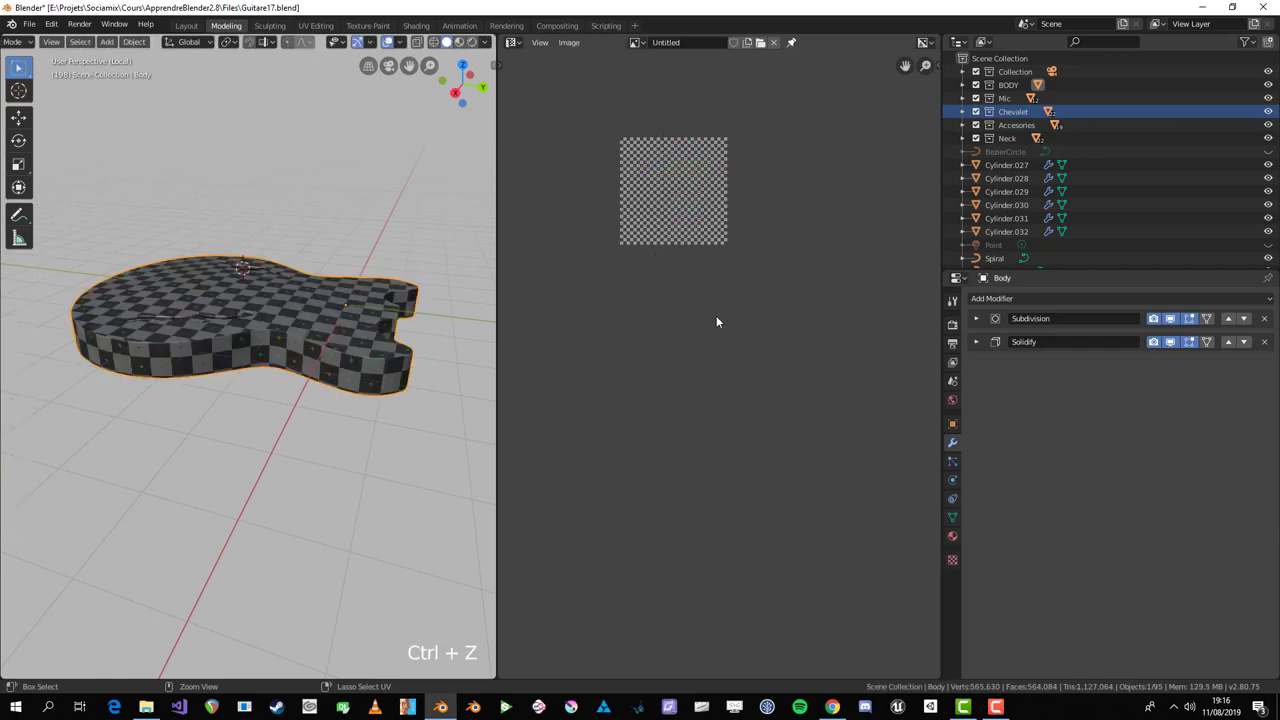
{"action": "left_click", "coordinate": [339, 350]}
{"action": "key", "text": "a"}
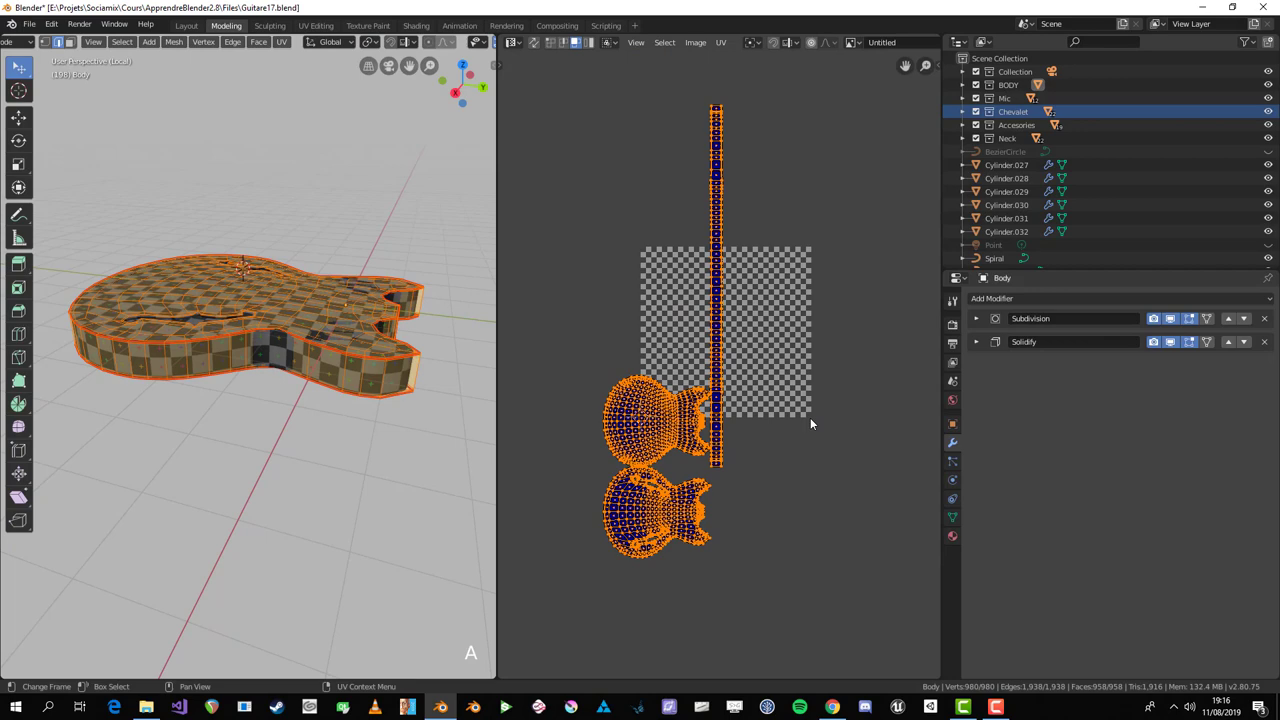
{"action": "key", "text": "ctrl+z"}
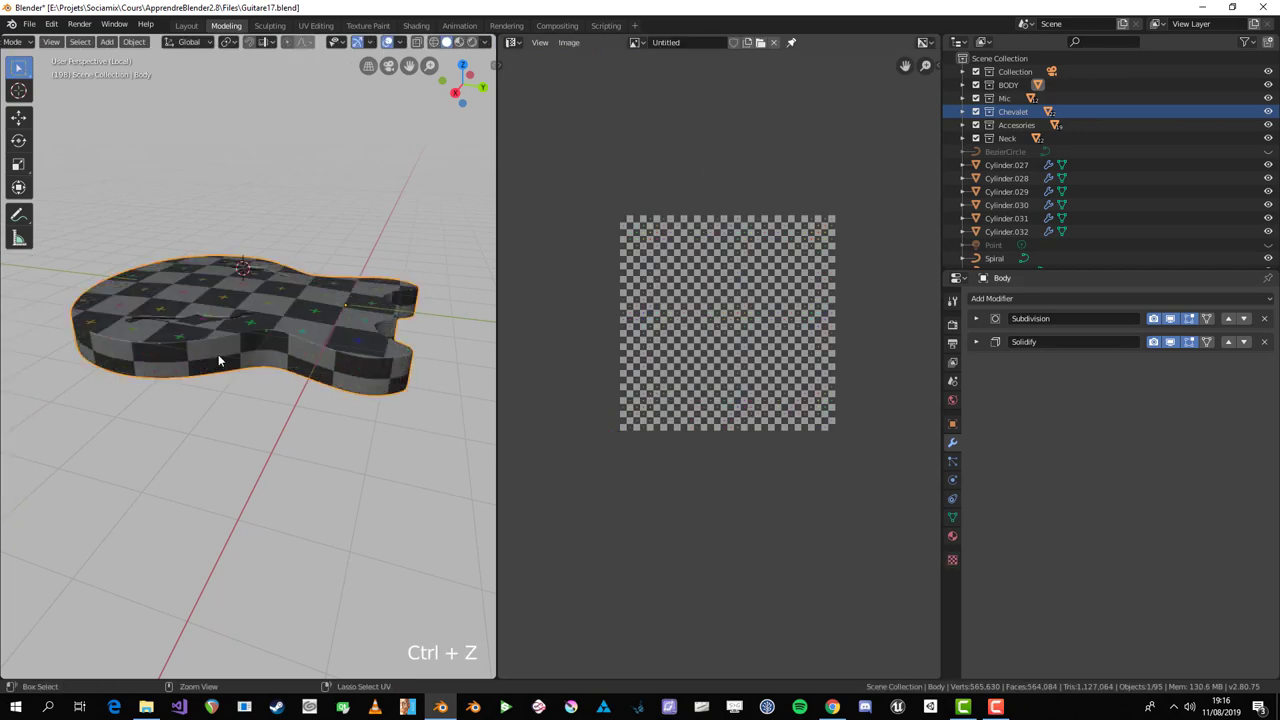
{"action": "key", "text": "a"}
{"action": "left_click", "coordinate": [664, 379]}
{"action": "key", "text": "a"}
{"action": "middle_click", "coordinate": [286, 328]}
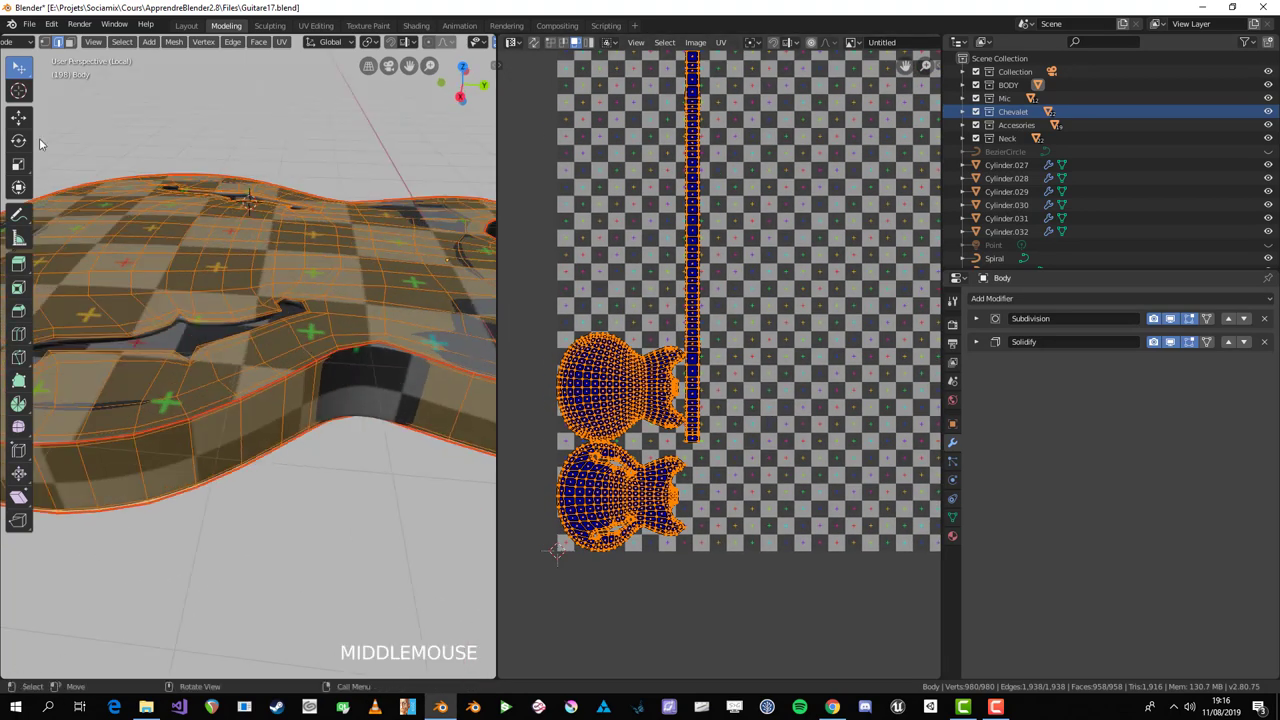
Step: Finish editing the body, bring back the rest of the guitar and frame the whole model in view
{"action": "key", "text": "Tab"}
{"action": "scroll", "scroll_direction": "down", "scroll_amount": 3}
{"action": "key", "text": "Tab"}
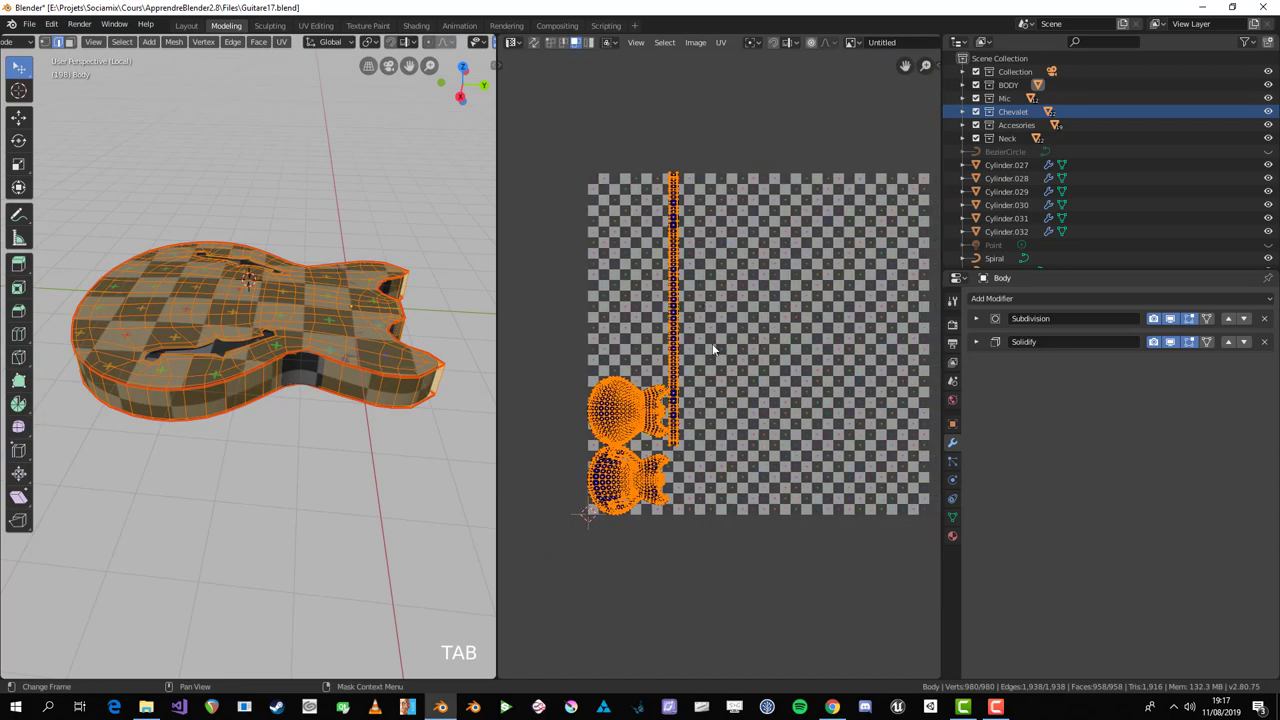
{"action": "scroll", "scroll_direction": "down", "scroll_amount": 3}
{"action": "key", "text": "Tab"}
{"action": "middle_click", "coordinate": [342, 387]}
{"action": "scroll", "scroll_direction": "up", "scroll_amount": 3}
{"action": "key", "text": "KP_Divide"}
{"action": "scroll", "scroll_direction": "up", "scroll_amount": 3}
{"action": "key", "text": "alt+a"}
{"action": "middle_click", "coordinate": [54, 630]}
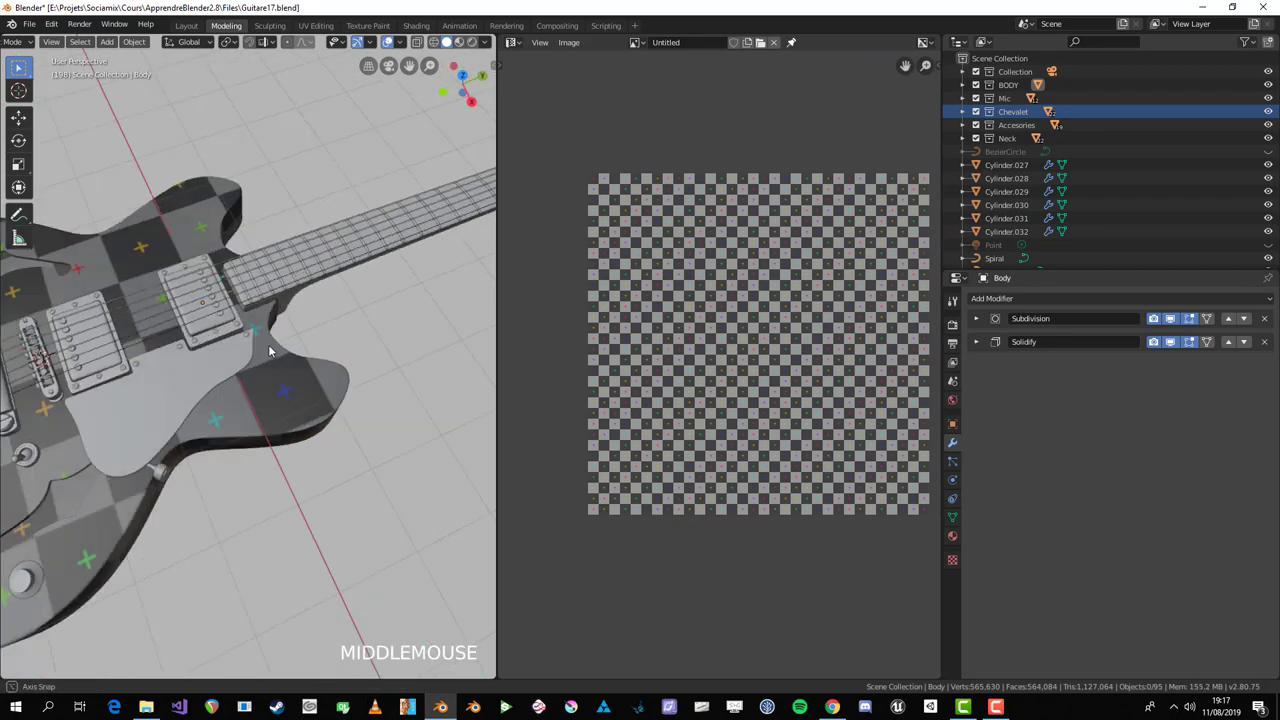
{"action": "scroll", "scroll_direction": "up", "scroll_amount": 3}
{"action": "middle_click", "coordinate": [273, 444]}
Step: Select the knob Cylinder.018 and isolate it on its own in Local View for editing
{"action": "left_click", "coordinate": [74, 444]}
{"action": "middle_click", "coordinate": [118, 429]}
{"action": "scroll", "scroll_direction": "up", "scroll_amount": 3}
{"action": "key", "text": "Tab"}
{"action": "middle_click", "coordinate": [218, 389]}
{"action": "key", "text": "a"}
{"action": "scroll", "scroll_direction": "up", "scroll_amount": 3}
{"action": "scroll", "scroll_direction": "down", "scroll_amount": 3}
{"action": "key", "text": "a"}
{"action": "key", "text": "Tab"}
{"action": "key", "text": "KP_Divide"}
Step: Edit the knob mesh and mark its bottom rim edge loop as a seam
{"action": "key", "text": "Tab"}
{"action": "scroll", "scroll_direction": "down", "scroll_amount": 3}
{"action": "middle_click", "coordinate": [372, 342]}
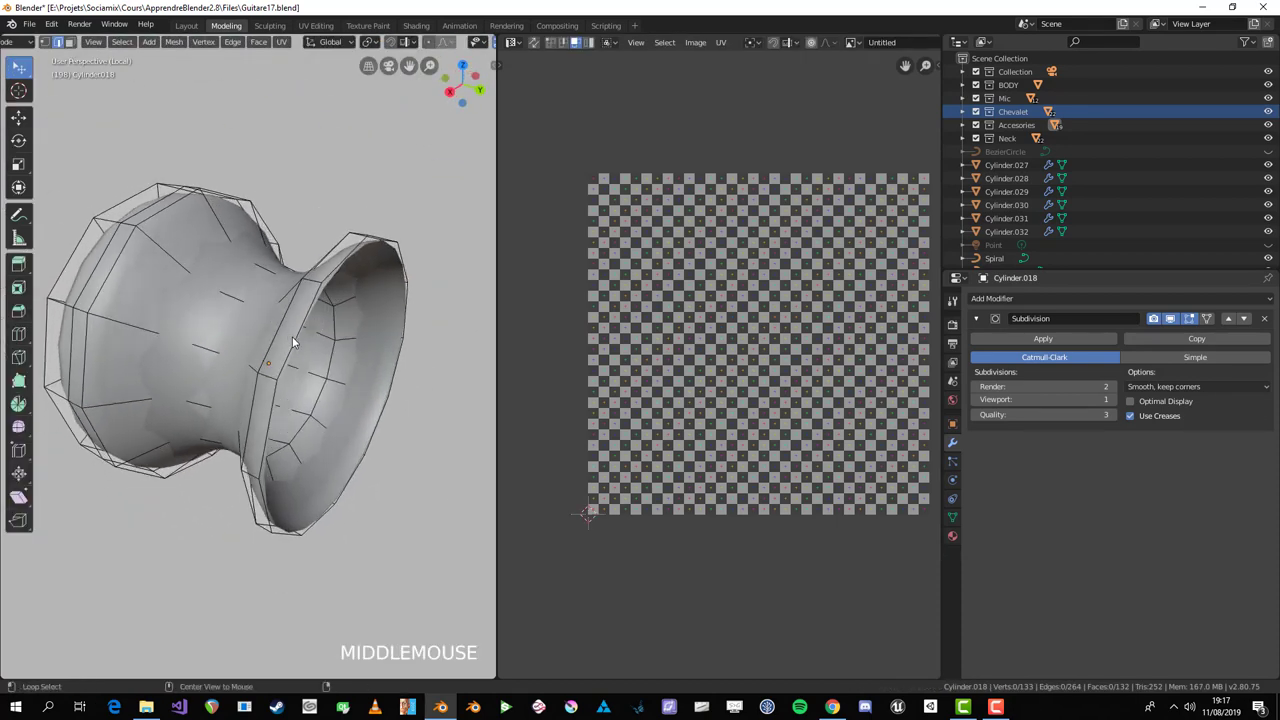
{"action": "scroll", "scroll_direction": "down", "scroll_amount": 3}
{"action": "middle_click", "coordinate": [274, 290]}
{"action": "left_click", "coordinate": [227, 281]}
{"action": "middle_click", "coordinate": [336, 357]}
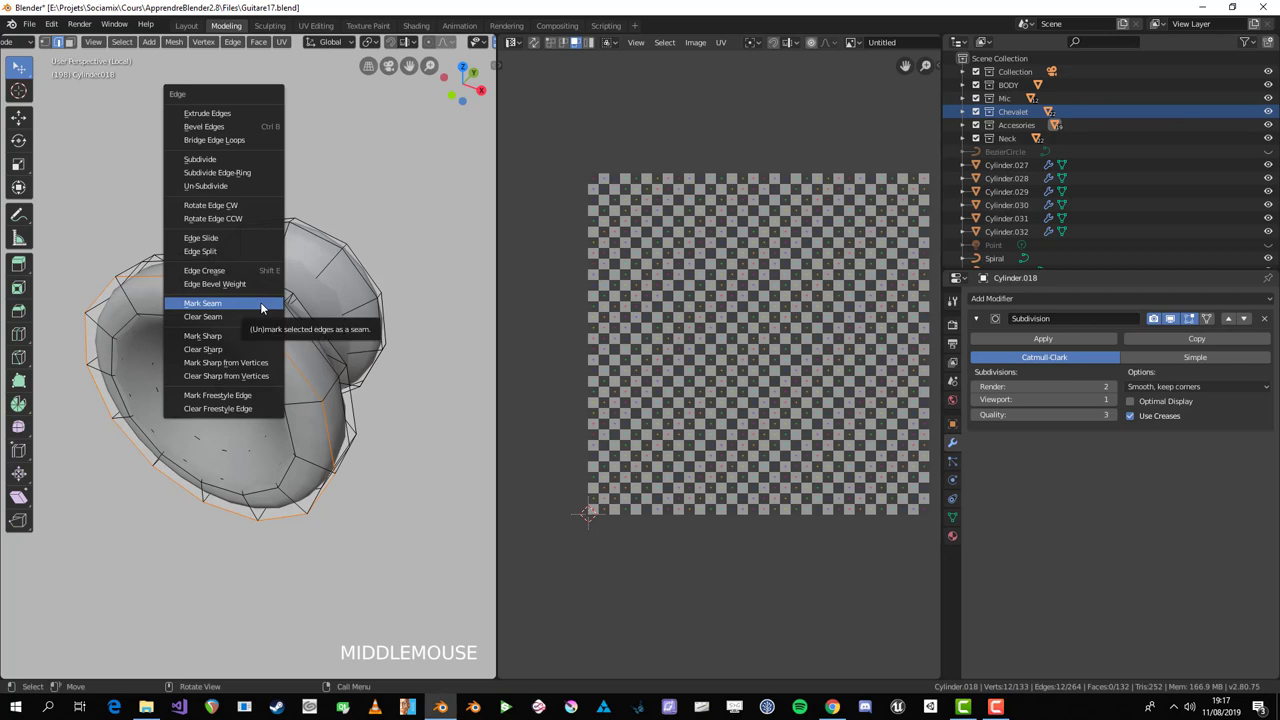
{"action": "key", "text": "ctrl+e"}
{"action": "middle_click", "coordinate": [275, 301]}
Step: Mark the opposite and top rim loops as seams, then select every face of the knob
{"action": "key", "text": "alt+a"}
{"action": "left_click", "coordinate": [156, 290]}
{"action": "middle_click", "coordinate": [299, 302]}
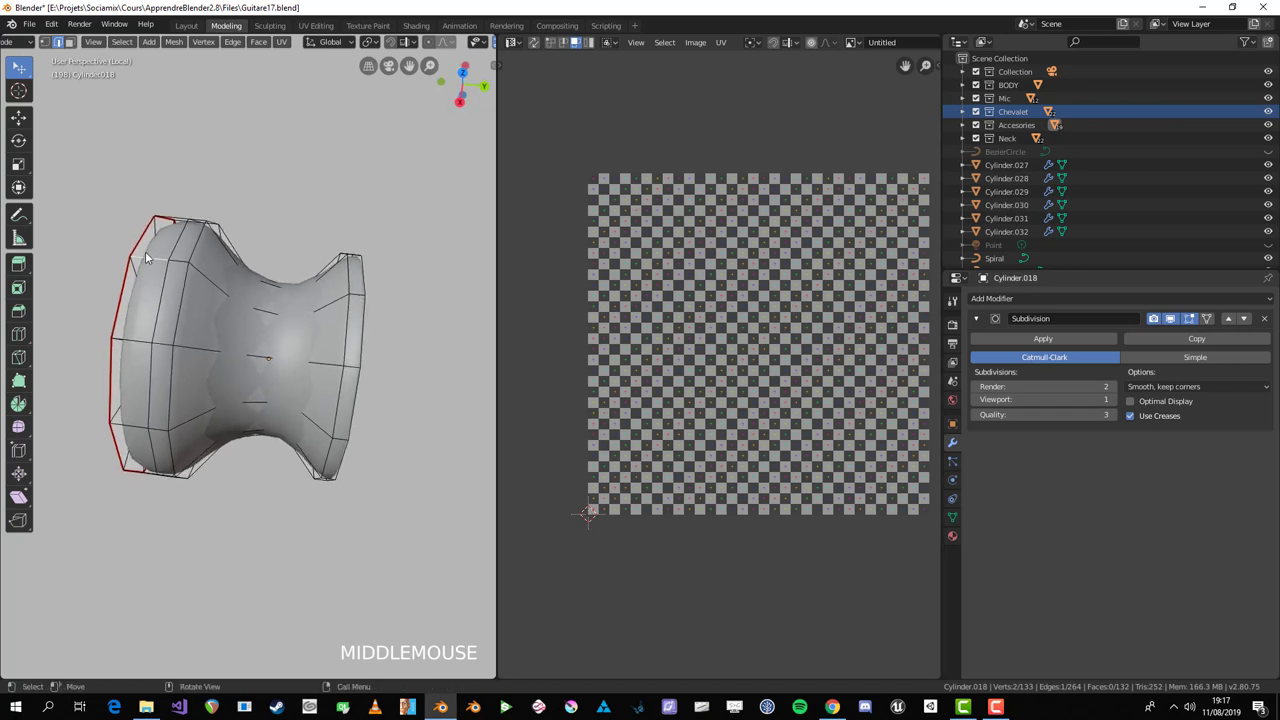
{"action": "left_click", "coordinate": [361, 298]}
{"action": "middle_click", "coordinate": [442, 358]}
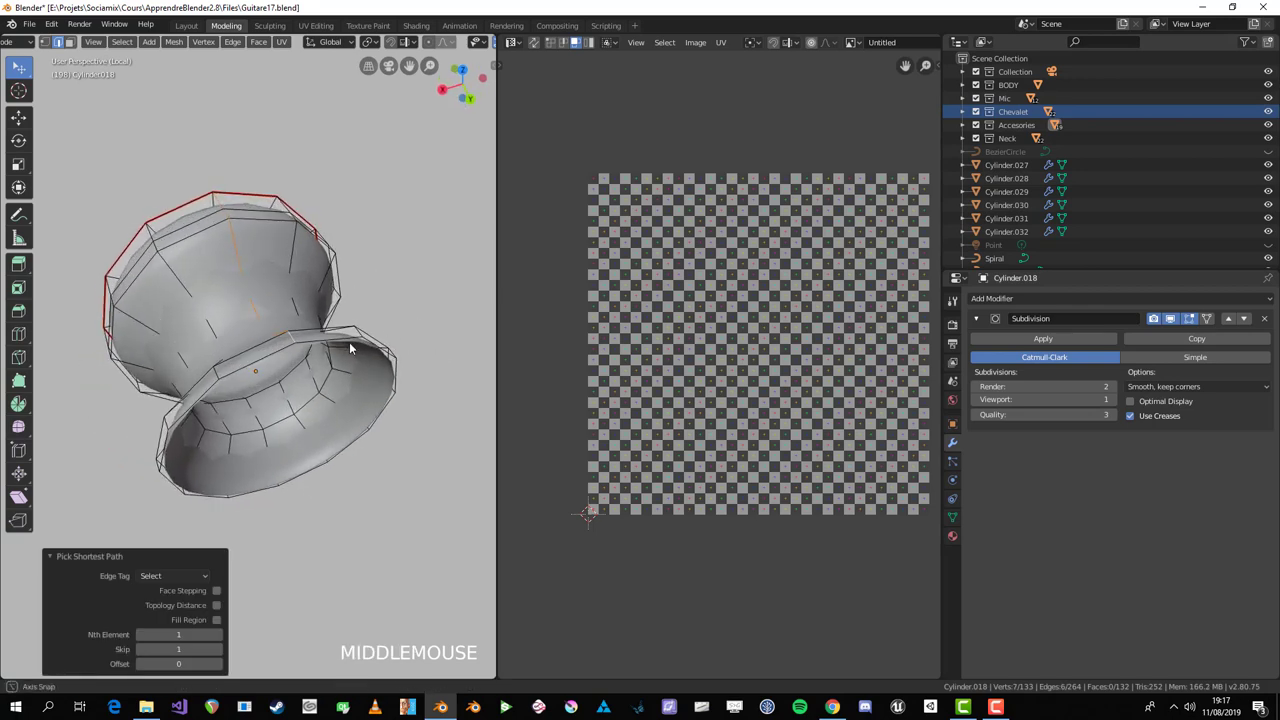
{"action": "key", "text": "ctrl+e"}
{"action": "middle_click", "coordinate": [229, 336]}
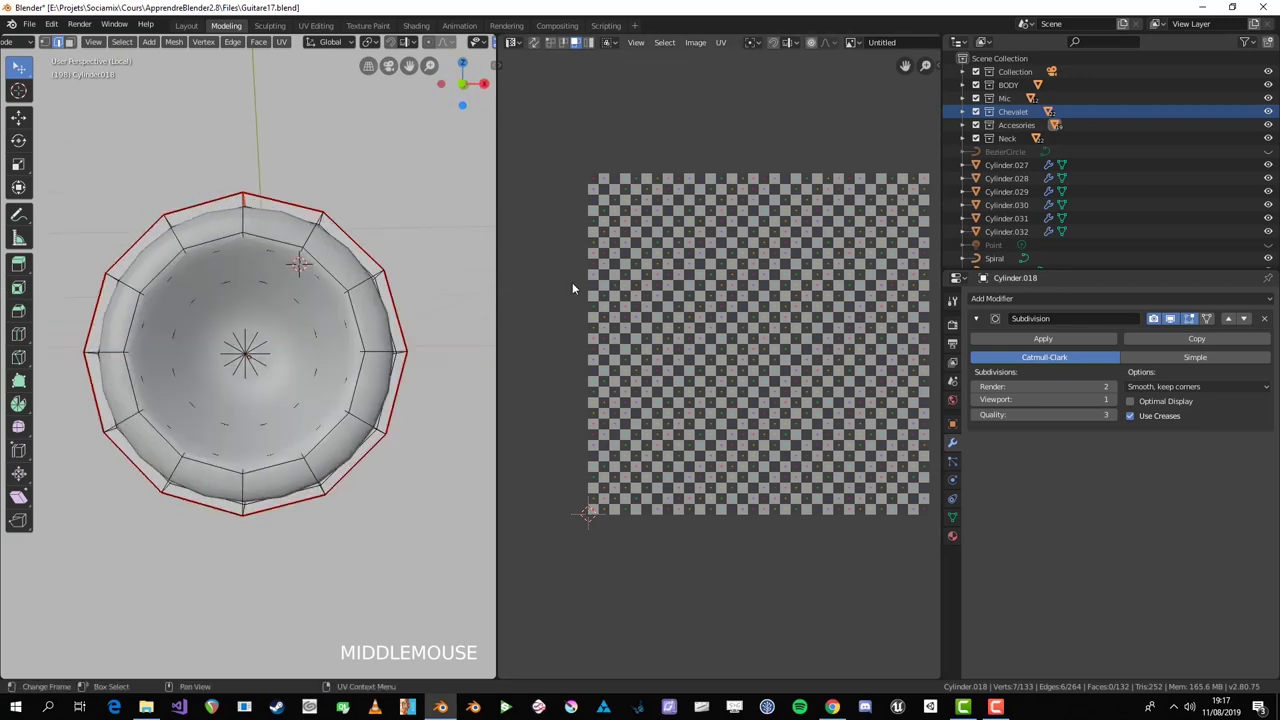
{"action": "key", "text": "a"}
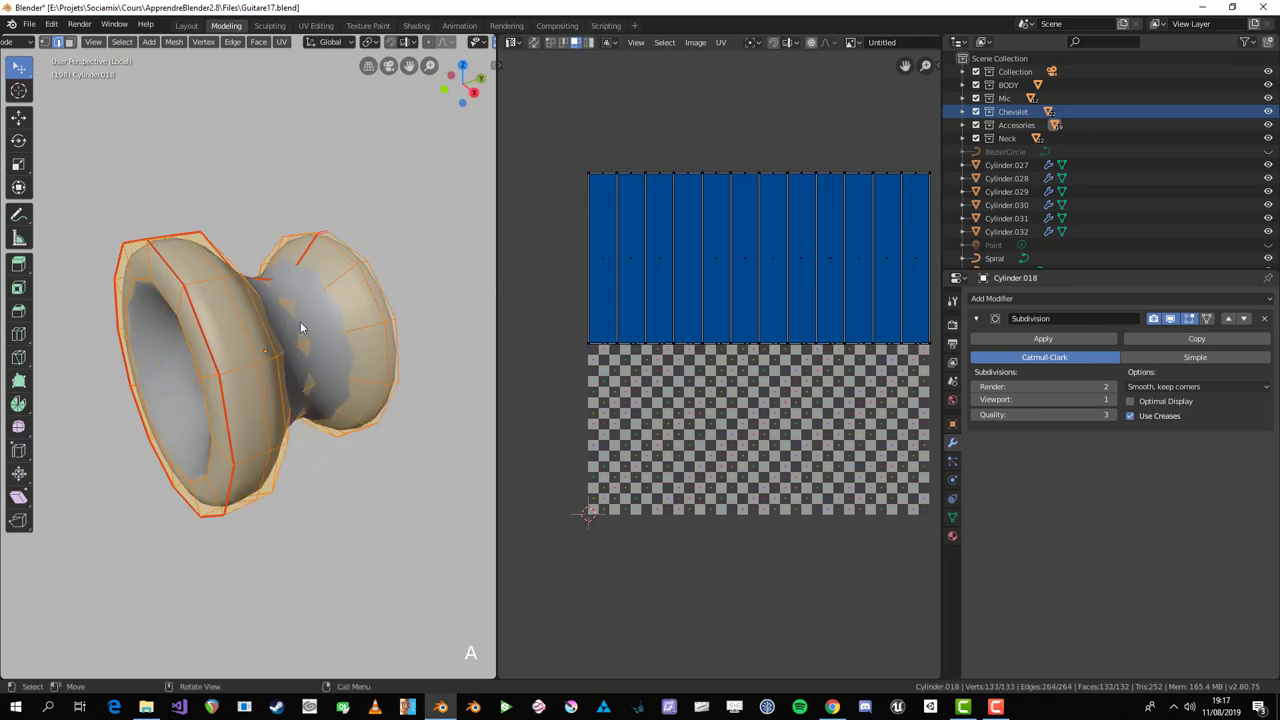
Step: Unwrap the knob along its seams and stop showing subdivision smoothing while editing
{"action": "key", "text": "u"}
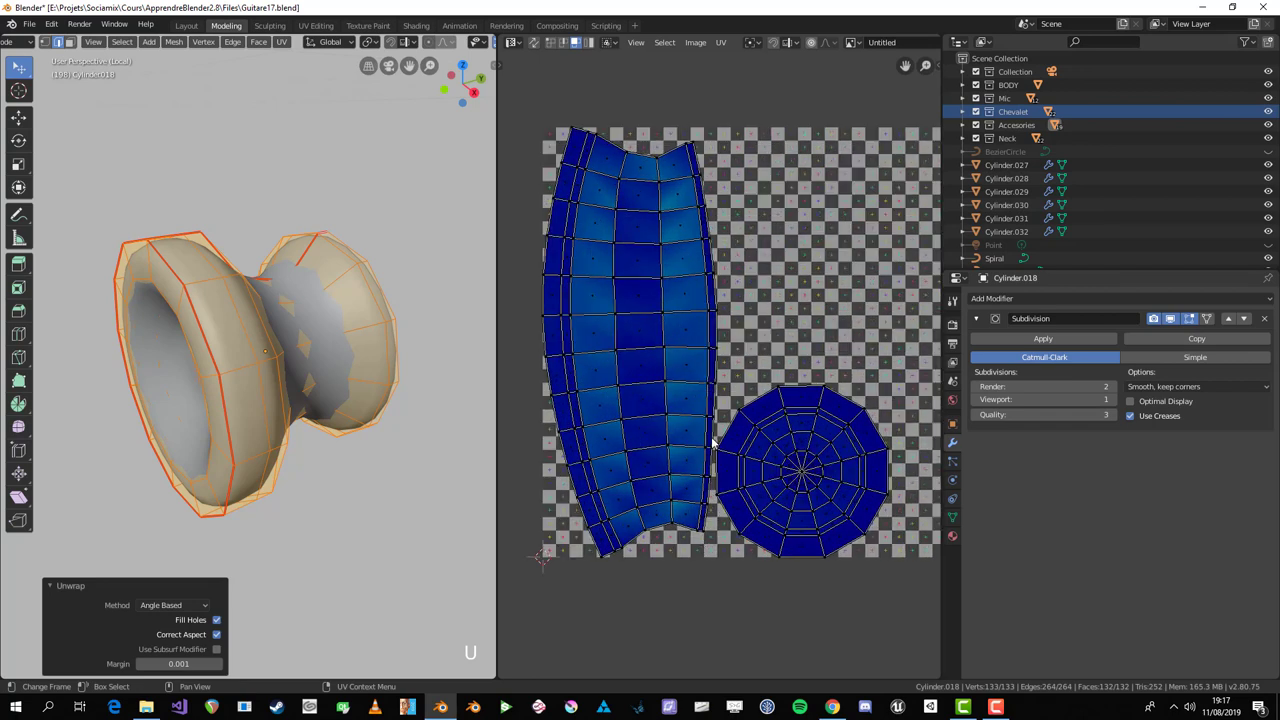
{"action": "key", "text": "a"}
{"action": "middle_click", "coordinate": [270, 358]}
{"action": "key", "text": "alt+a"}
{"action": "middle_click", "coordinate": [269, 364]}
{"action": "key", "text": "a"}
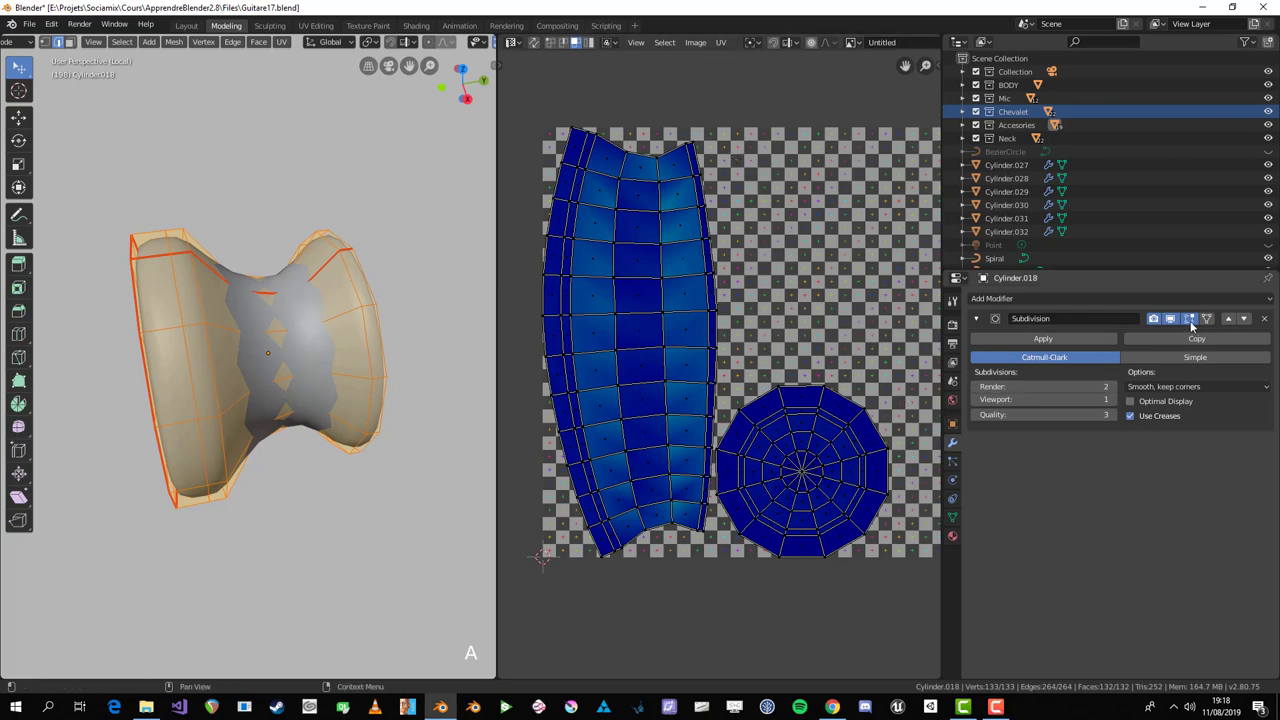
{"action": "left_click", "coordinate": [1178, 324]}
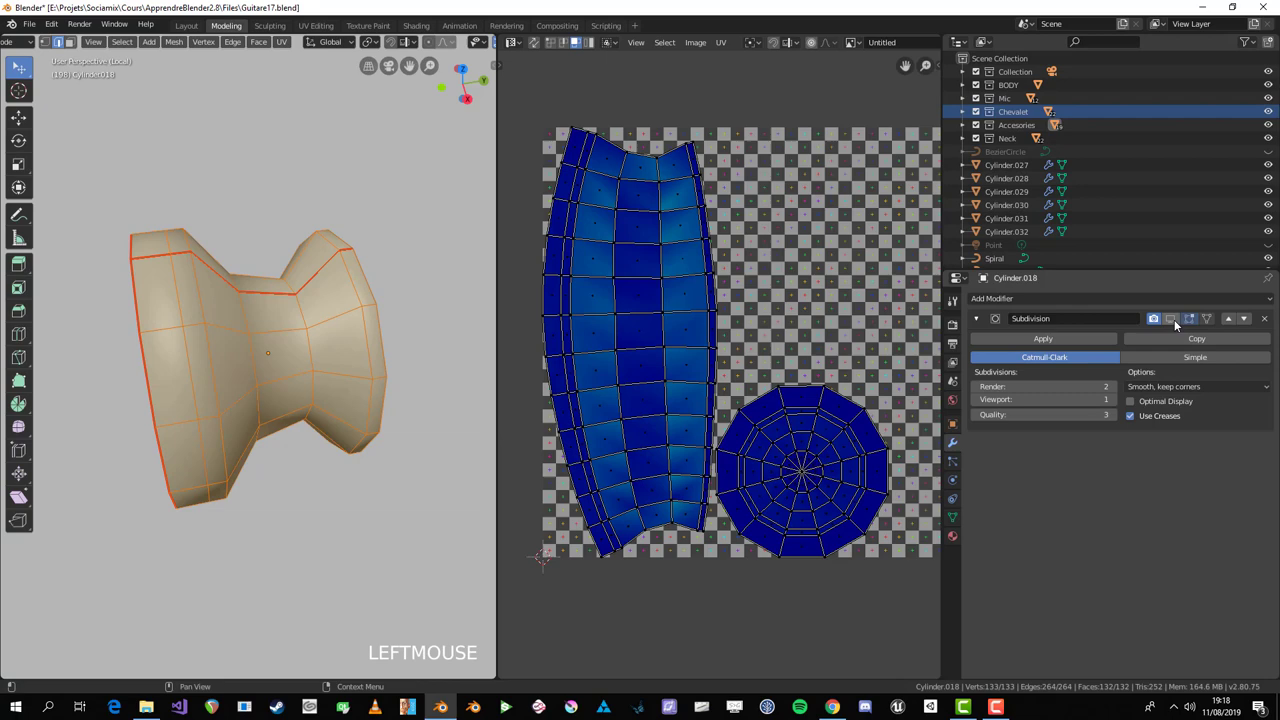
{"action": "middle_click", "coordinate": [131, 359]}
Step: In face mode select only the knob's linked side faces to show their curved strip island
{"action": "key", "text": "a"}
{"action": "middle_click", "coordinate": [263, 466]}
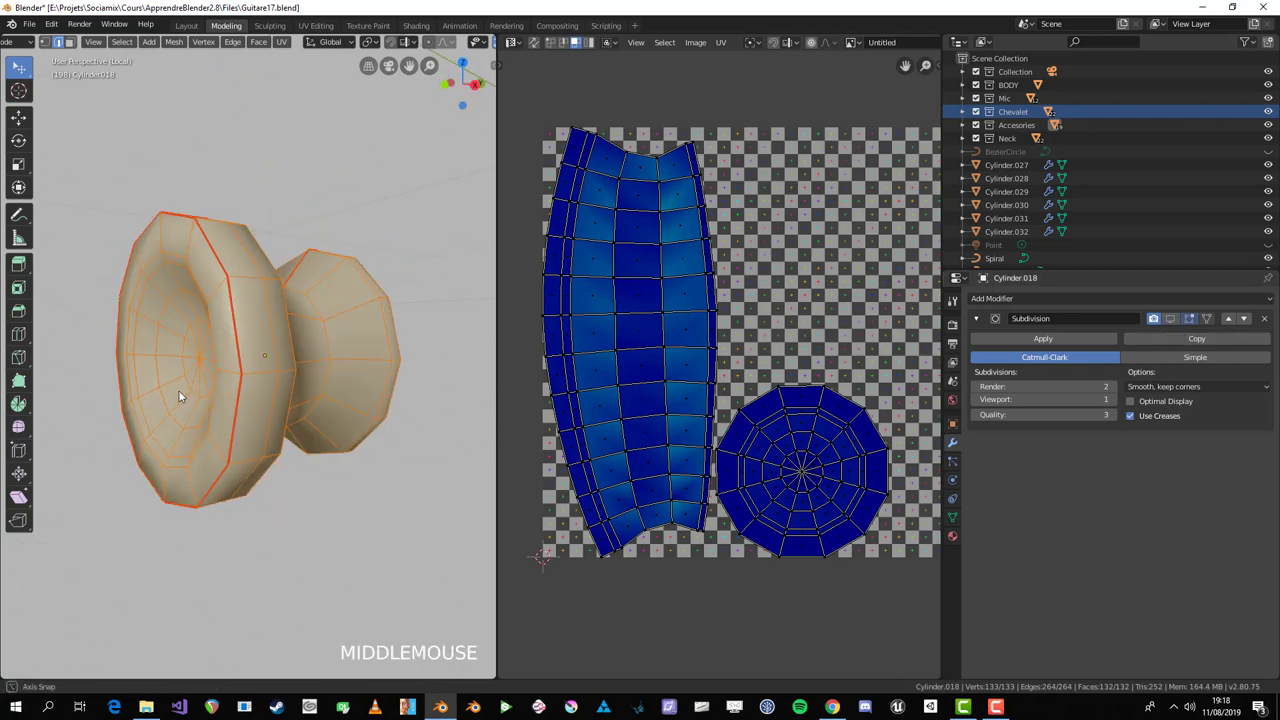
{"action": "key", "text": "alt+a"}
{"action": "middle_click", "coordinate": [264, 398]}
{"action": "key", "text": "a"}
{"action": "middle_click", "coordinate": [232, 462]}
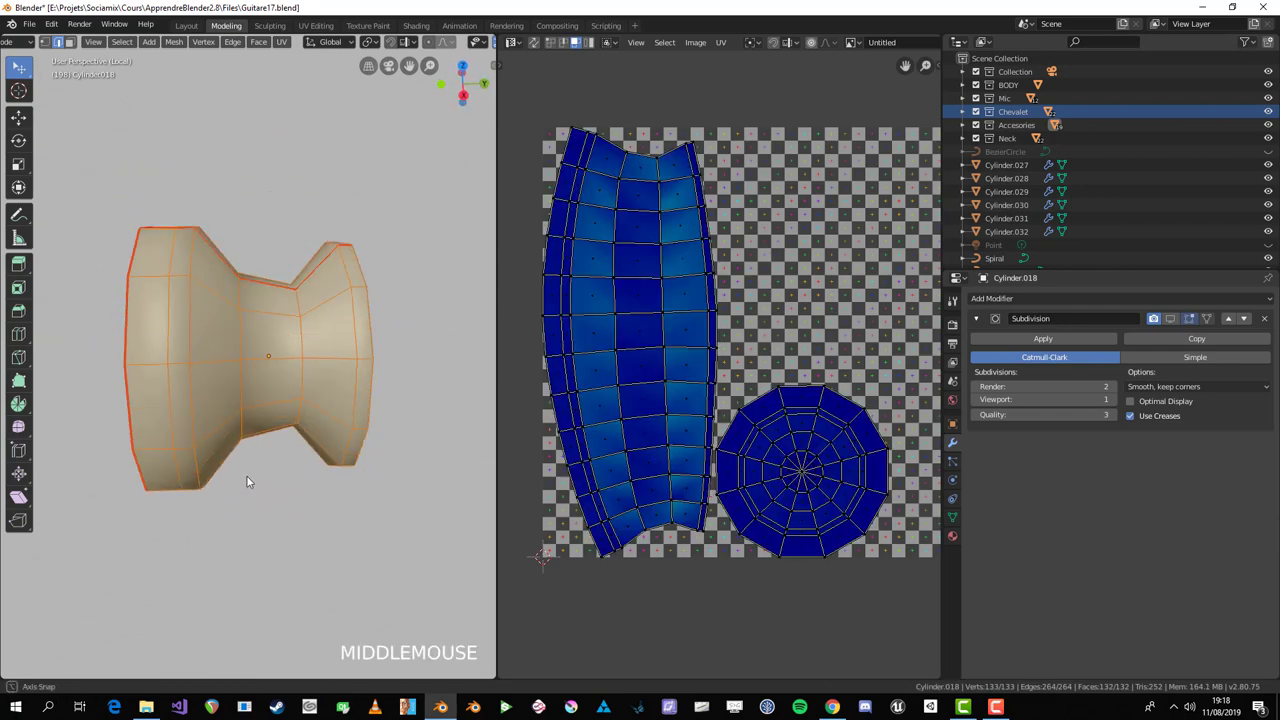
{"action": "key", "text": "3"}
{"action": "key", "text": "alt+a"}
{"action": "key", "text": "l"}
{"action": "middle_click", "coordinate": [316, 429]}
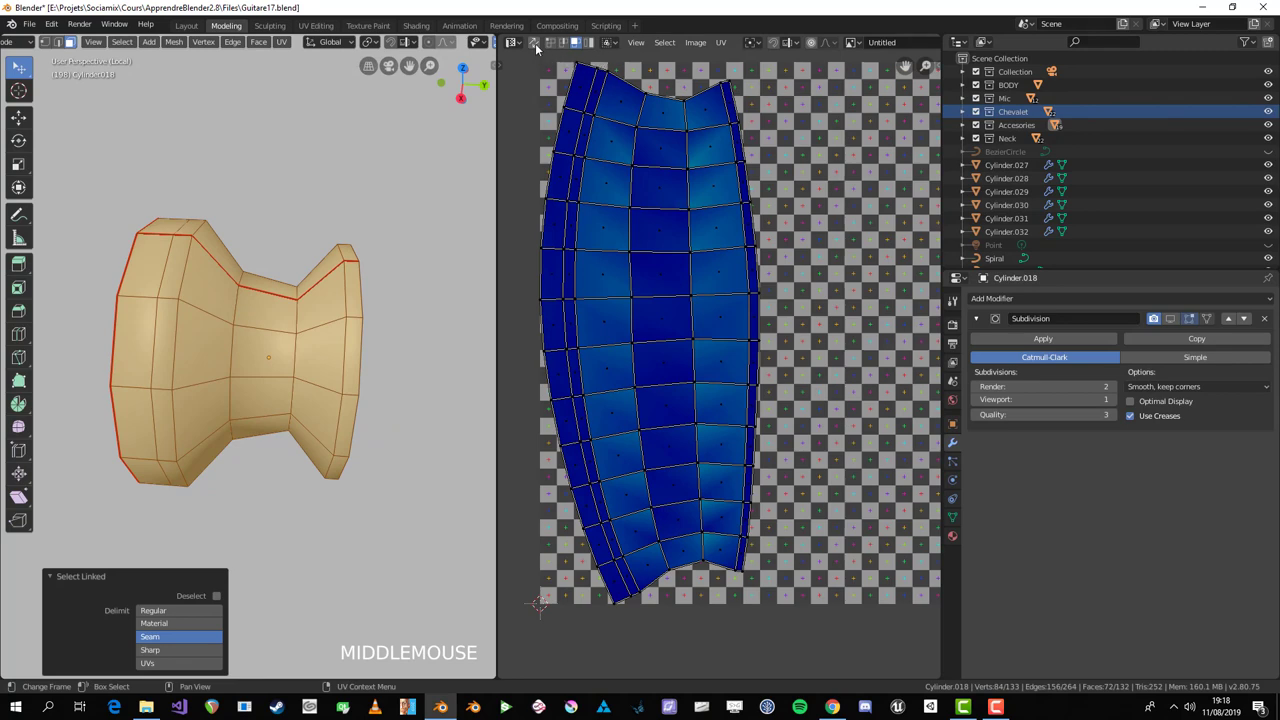
Step: Square one side face's UVs by scaling each of its edges flat to 0 along Y
{"action": "key", "text": "alt+a"}
{"action": "left_click", "coordinate": [245, 356]}
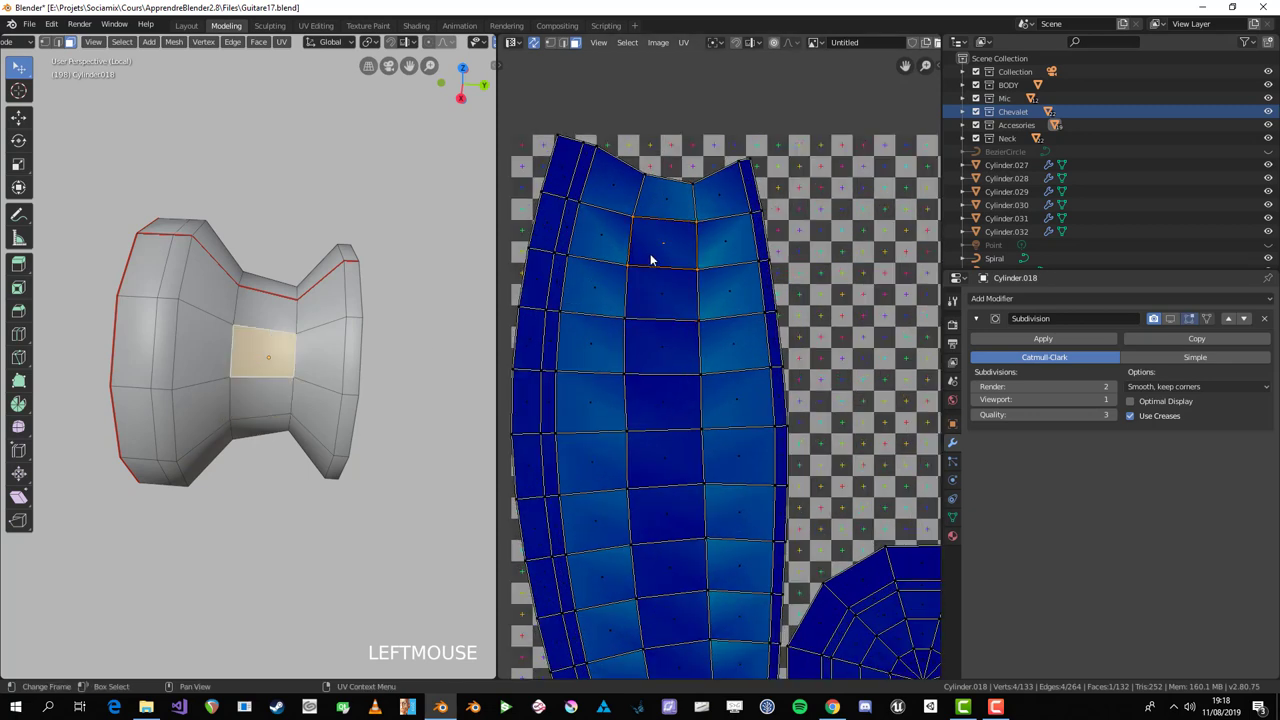
{"action": "key", "text": "2"}
{"action": "key", "text": "alt+a"}
{"action": "left_click", "coordinate": [630, 237]}
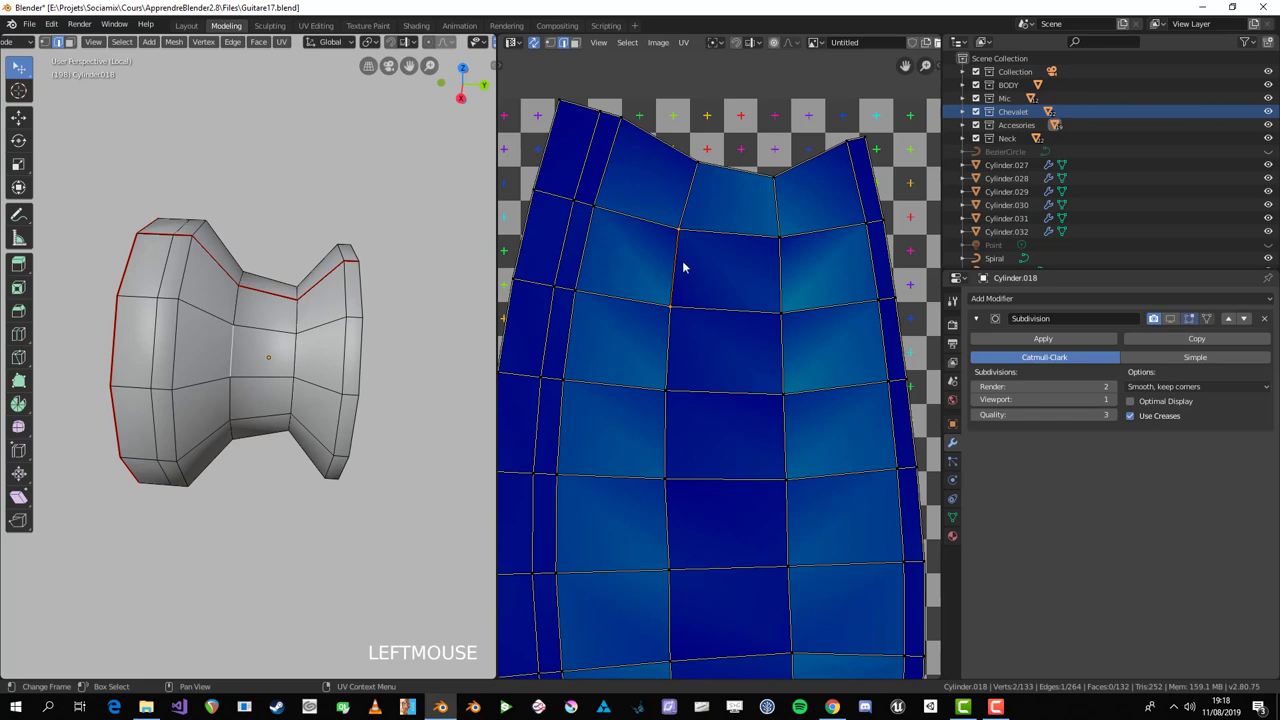
{"action": "key", "text": "s"}
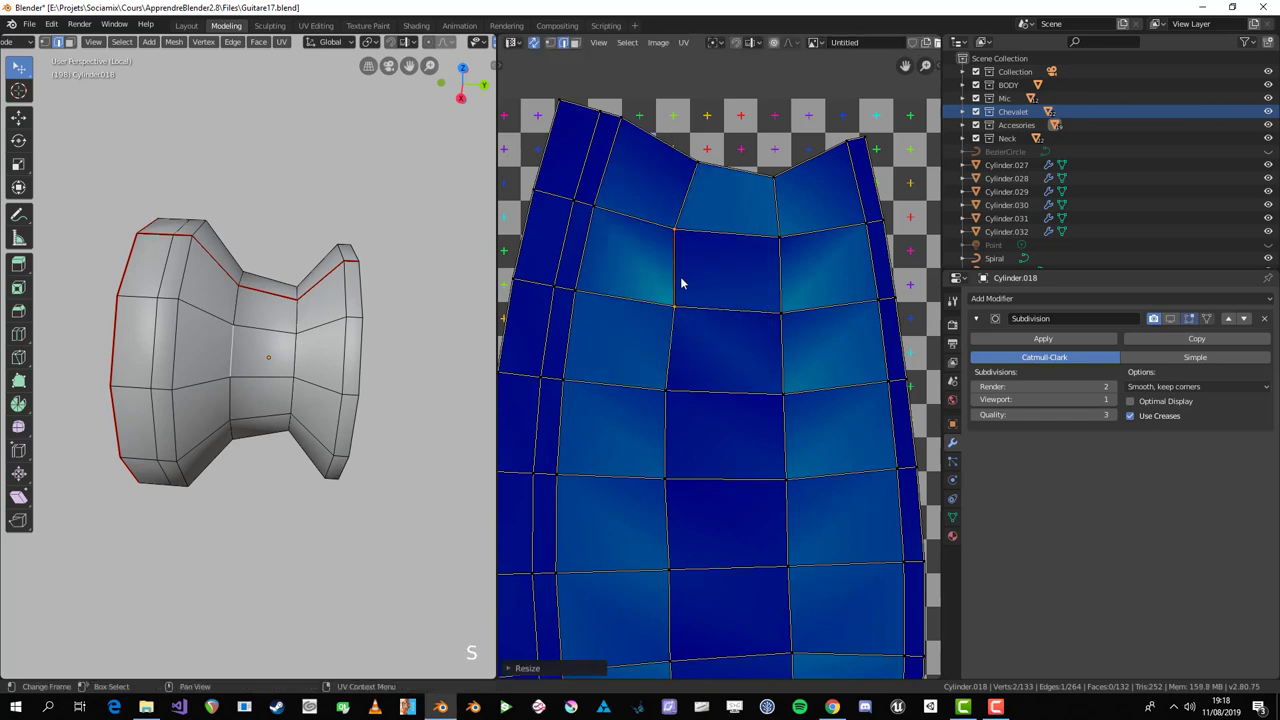
{"action": "left_click", "coordinate": [790, 268]}
{"action": "key", "text": "s"}
{"action": "left_click", "coordinate": [807, 249]}
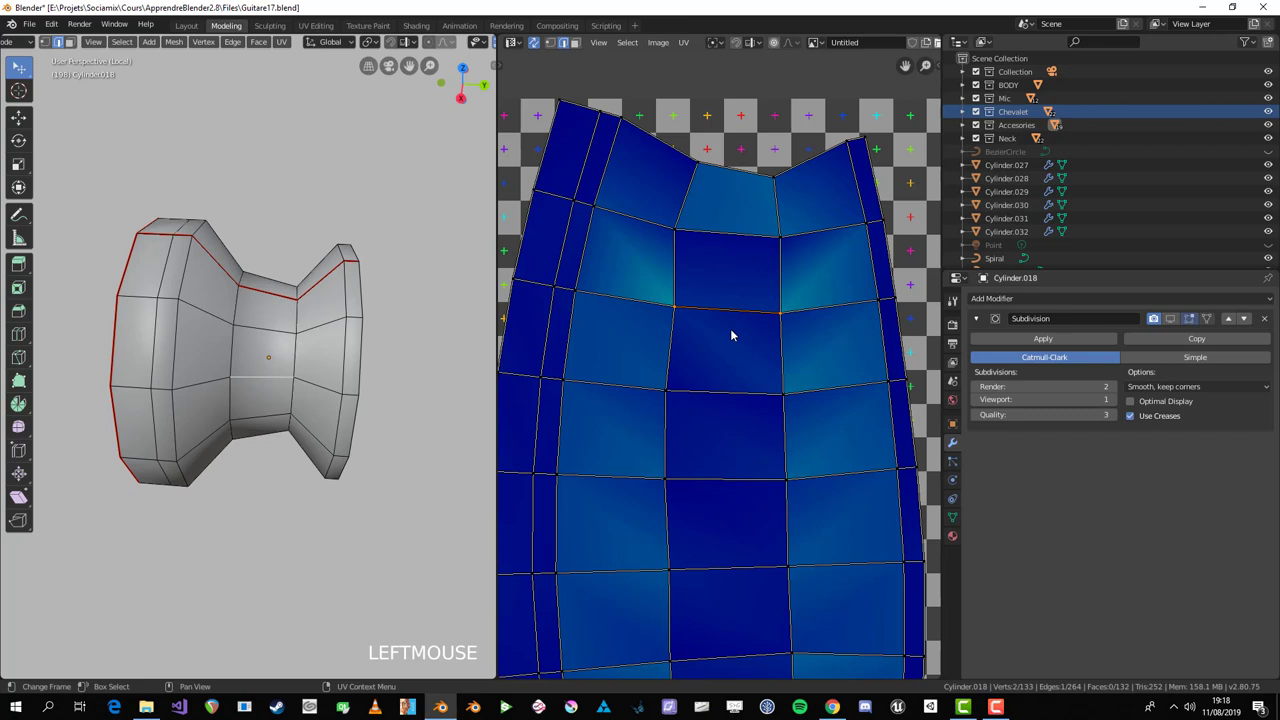
{"action": "key", "text": "s"}
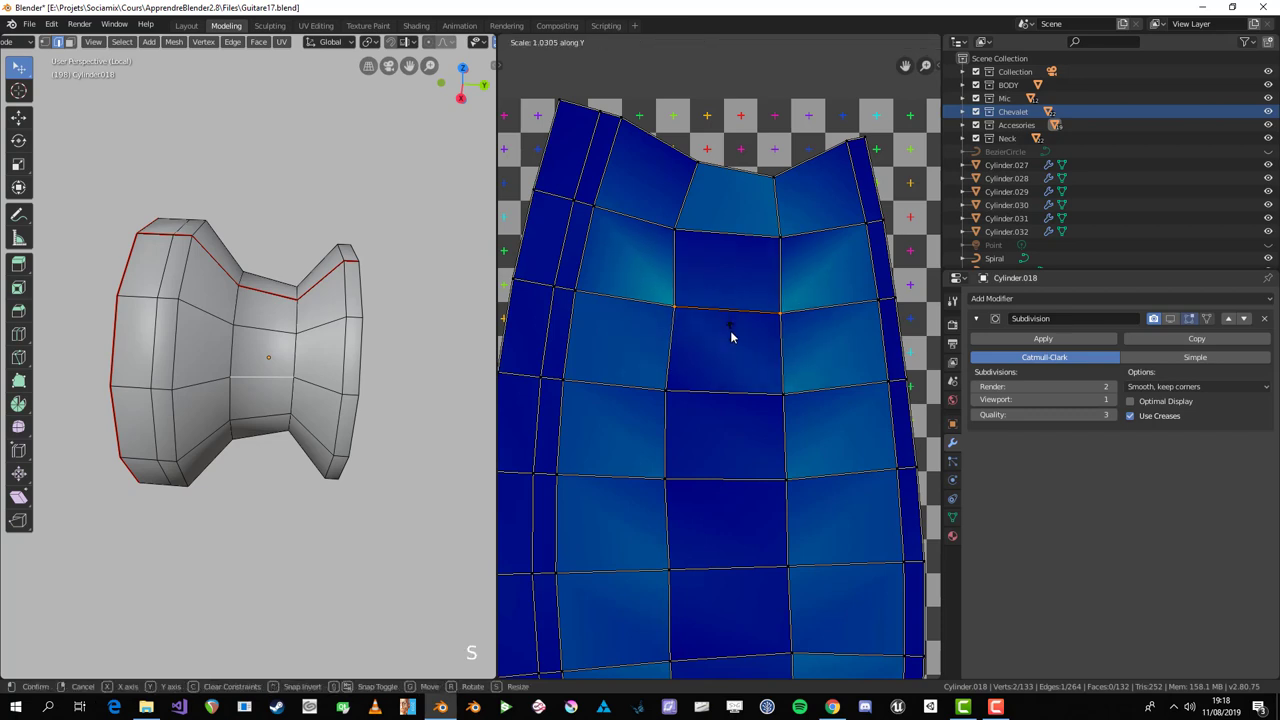
{"action": "left_click", "coordinate": [734, 335]}
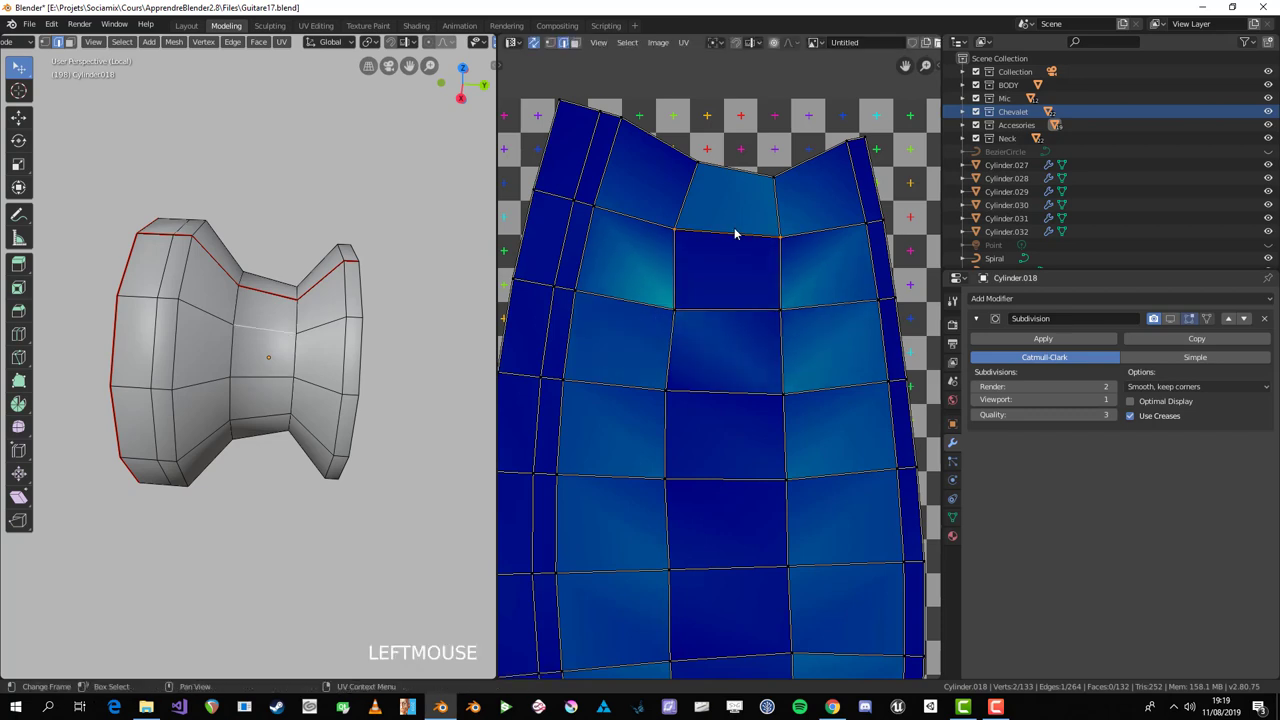
{"action": "key", "text": "s"}
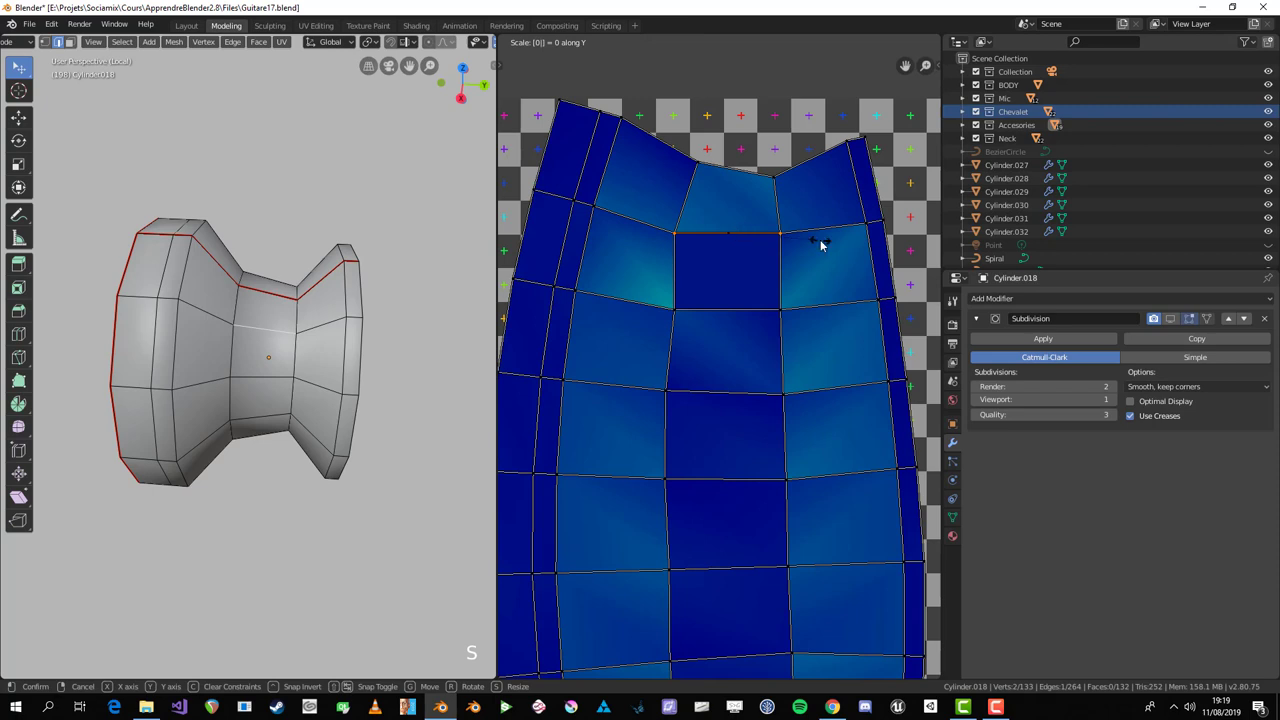
{"action": "left_click", "coordinate": [823, 244]}
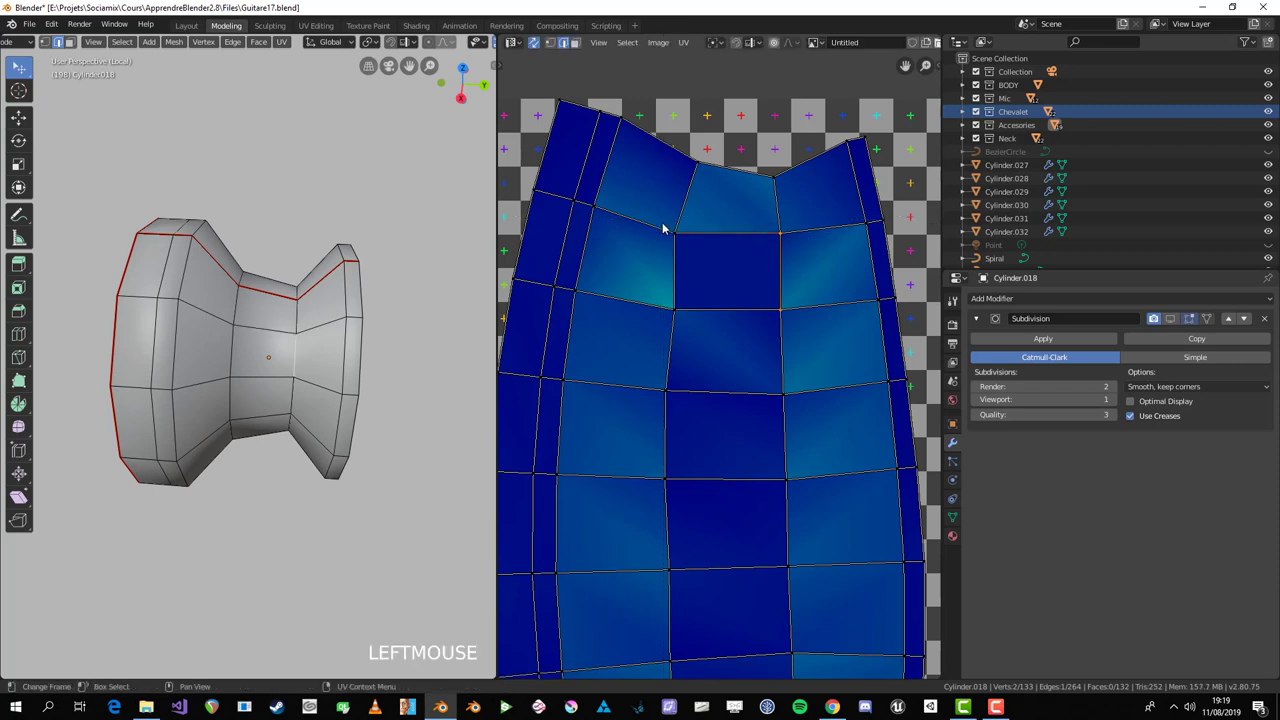
Step: Reselect all the knob's side faces linked to the squared face
{"action": "key", "text": "b"}
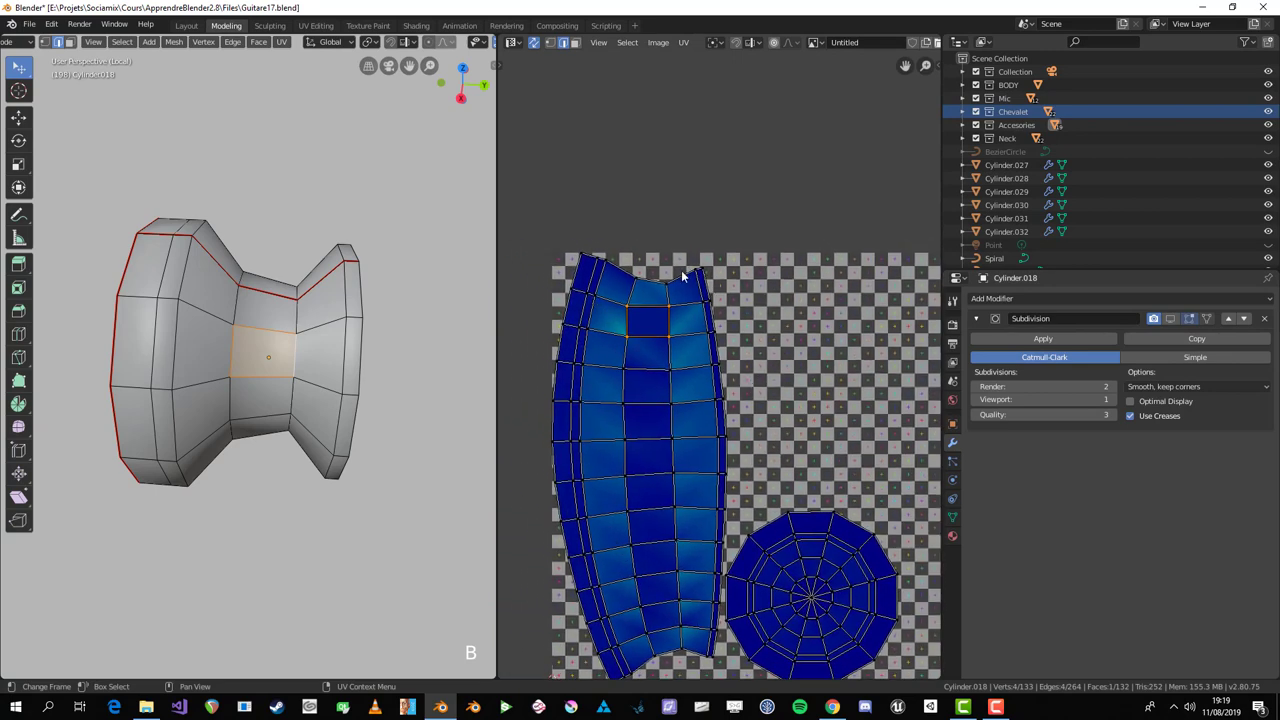
{"action": "middle_click", "coordinate": [320, 376]}
{"action": "key", "text": "a"}
{"action": "middle_click", "coordinate": [317, 369]}
{"action": "key", "text": "ctrl+z"}
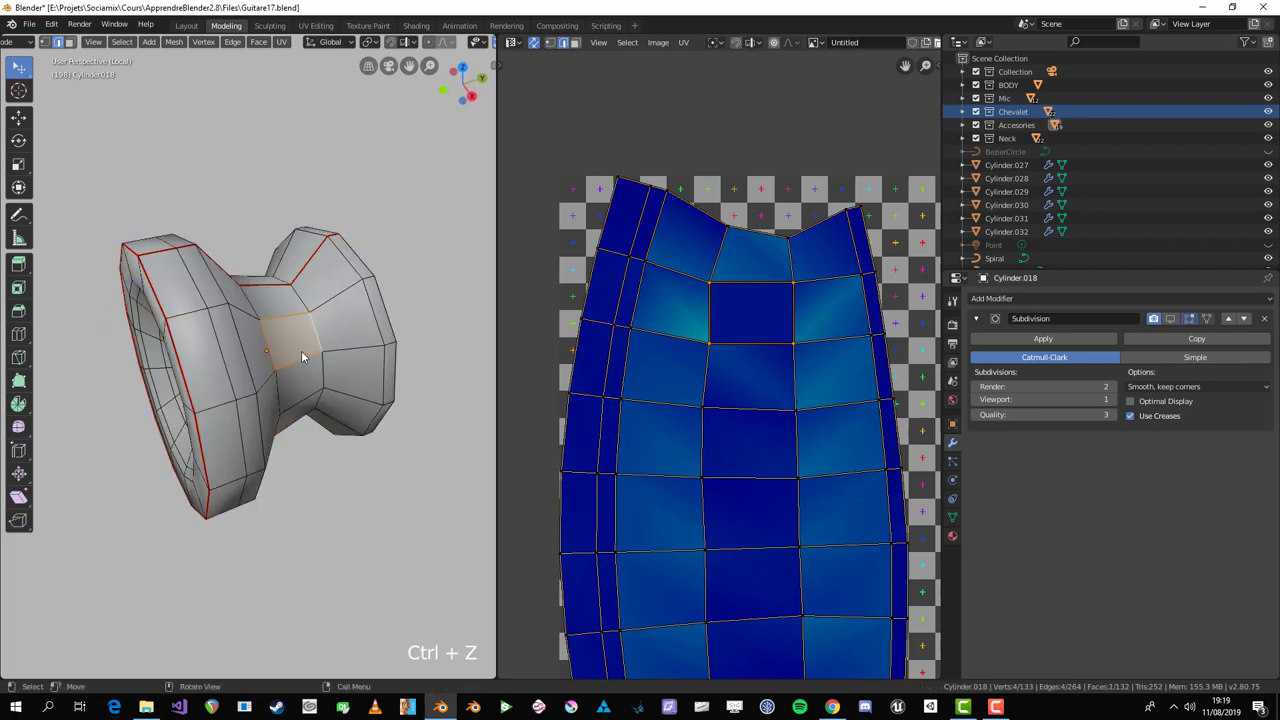
{"action": "key", "text": "l"}
{"action": "key", "text": "3"}
{"action": "key", "text": "alt+a"}
{"action": "key", "text": "l"}
{"action": "scroll", "scroll_direction": "up", "scroll_amount": 3}
{"action": "middle_click", "coordinate": [278, 386]}
{"action": "key", "text": "alt+a"}
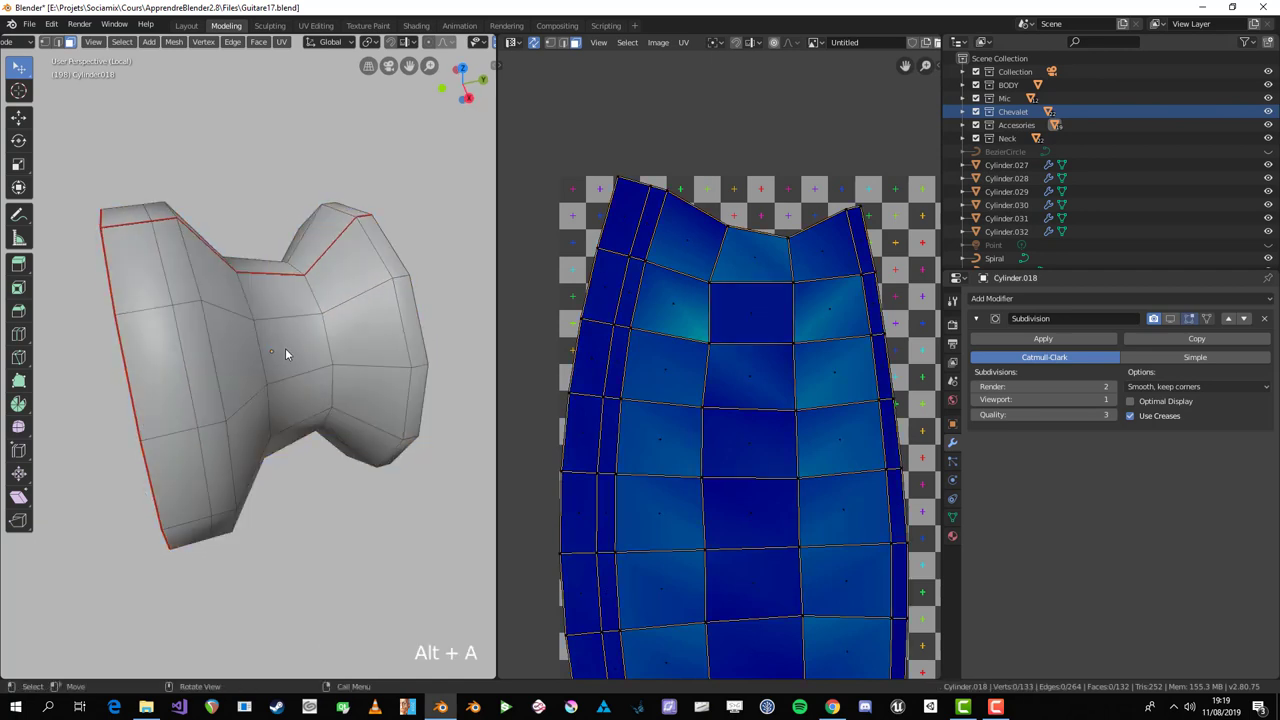
{"action": "key", "text": "l"}
{"action": "scroll", "scroll_direction": "up", "scroll_amount": 3}
Step: Make the straightened face active and apply Follow Active Quads to grid the side strip
{"action": "left_click", "coordinate": [297, 349]}
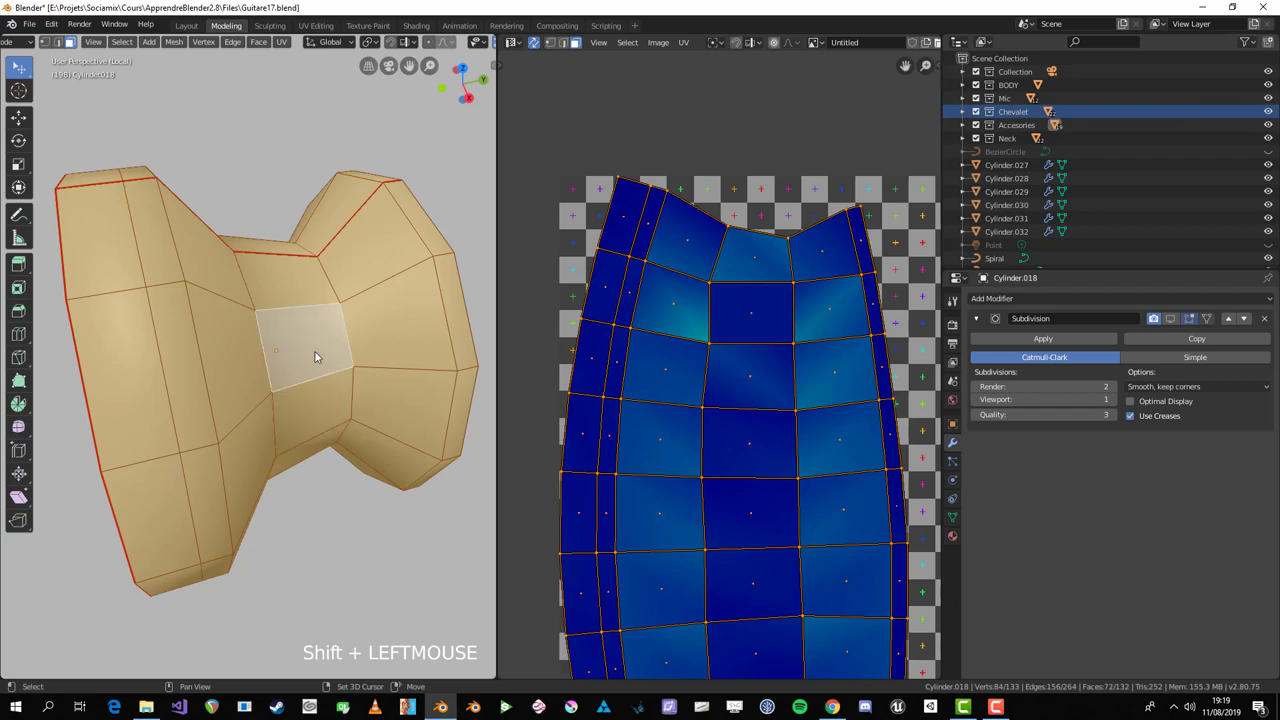
{"action": "middle_click", "coordinate": [316, 392]}
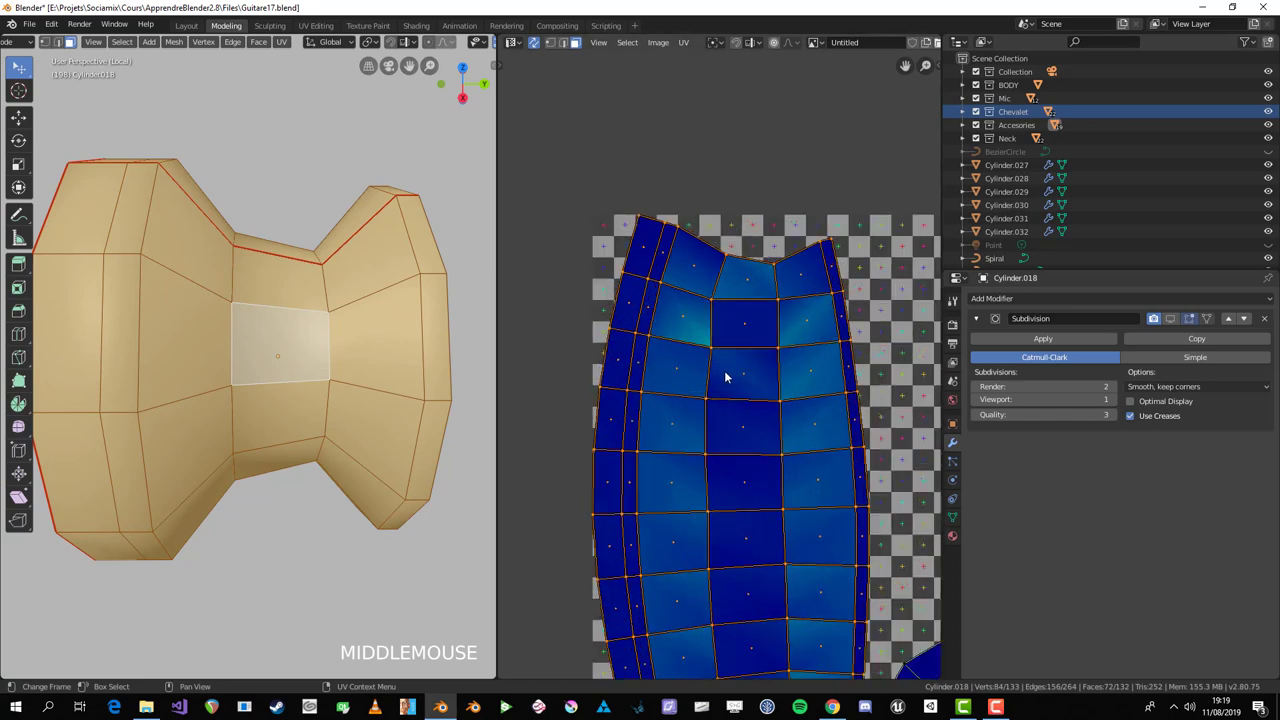
{"action": "scroll", "scroll_direction": "down", "scroll_amount": 3}
{"action": "scroll", "scroll_direction": "up", "scroll_amount": 3}
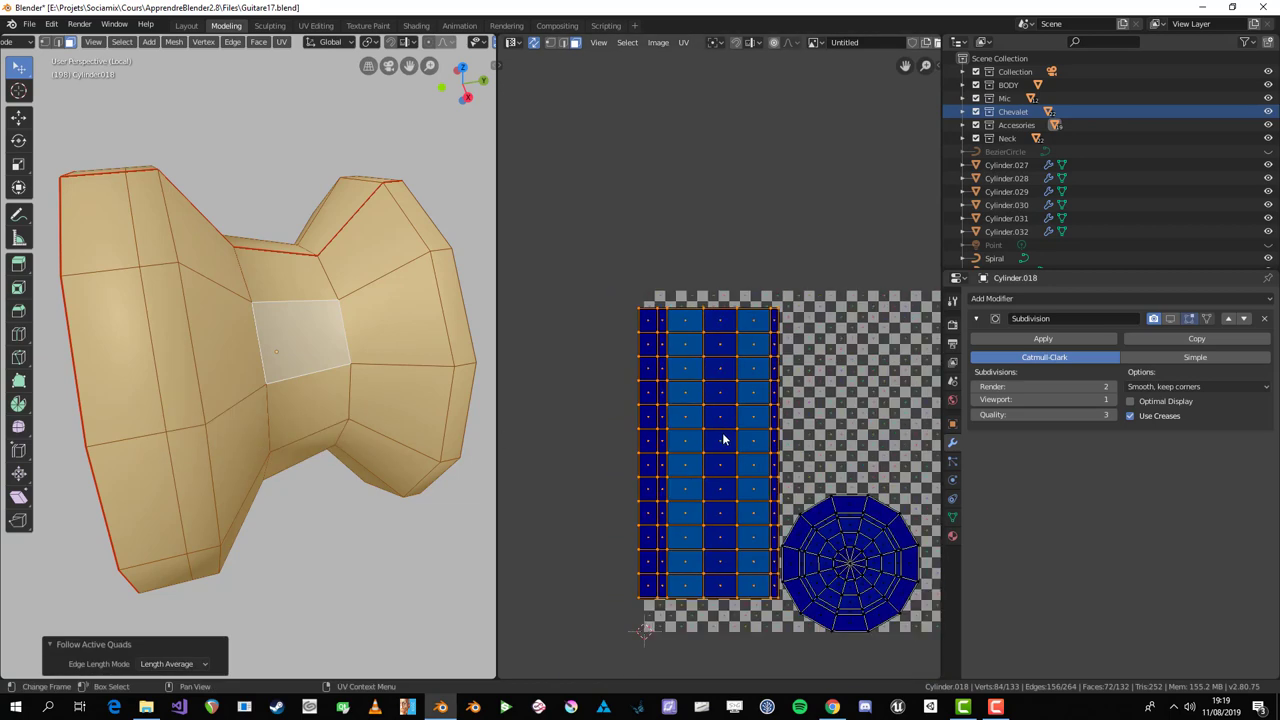
Step: Review the gridded side strip and round cap islands sitting inside the checker image from several angles
{"action": "key", "text": "alt+a"}
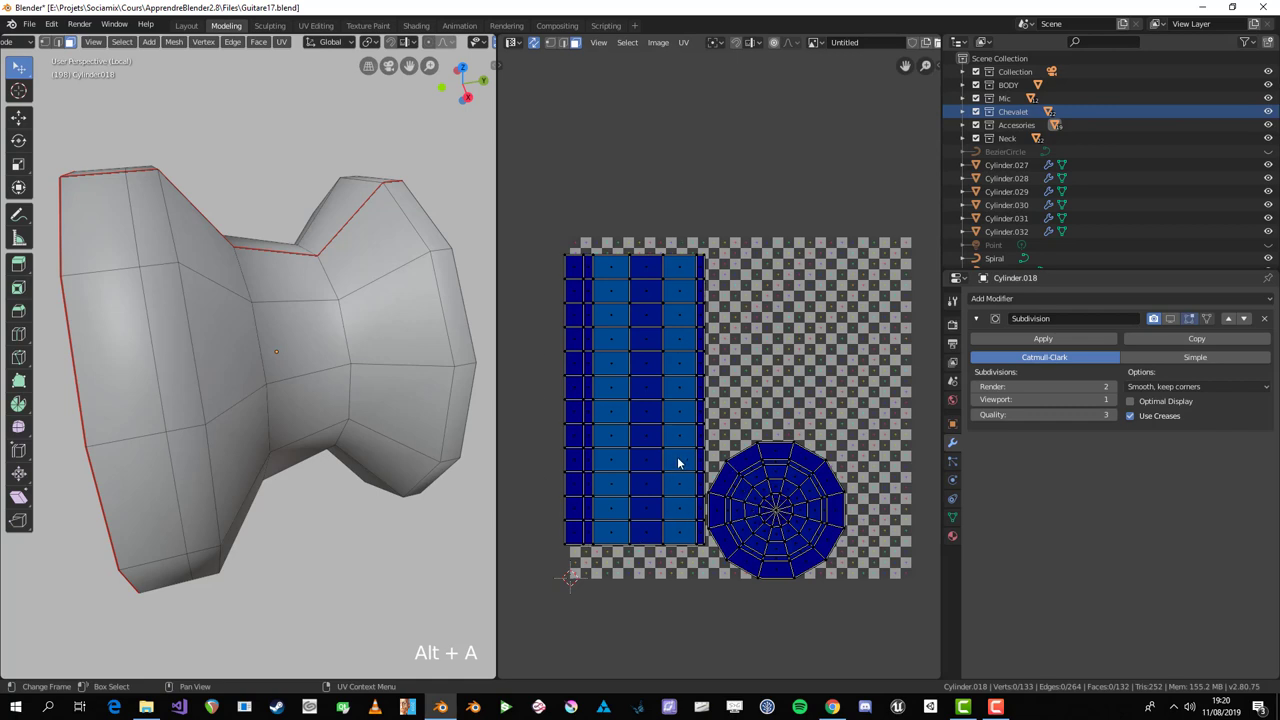
{"action": "scroll", "scroll_direction": "down", "scroll_amount": 3}
{"action": "middle_click", "coordinate": [308, 370]}
{"action": "middle_click", "coordinate": [296, 398]}
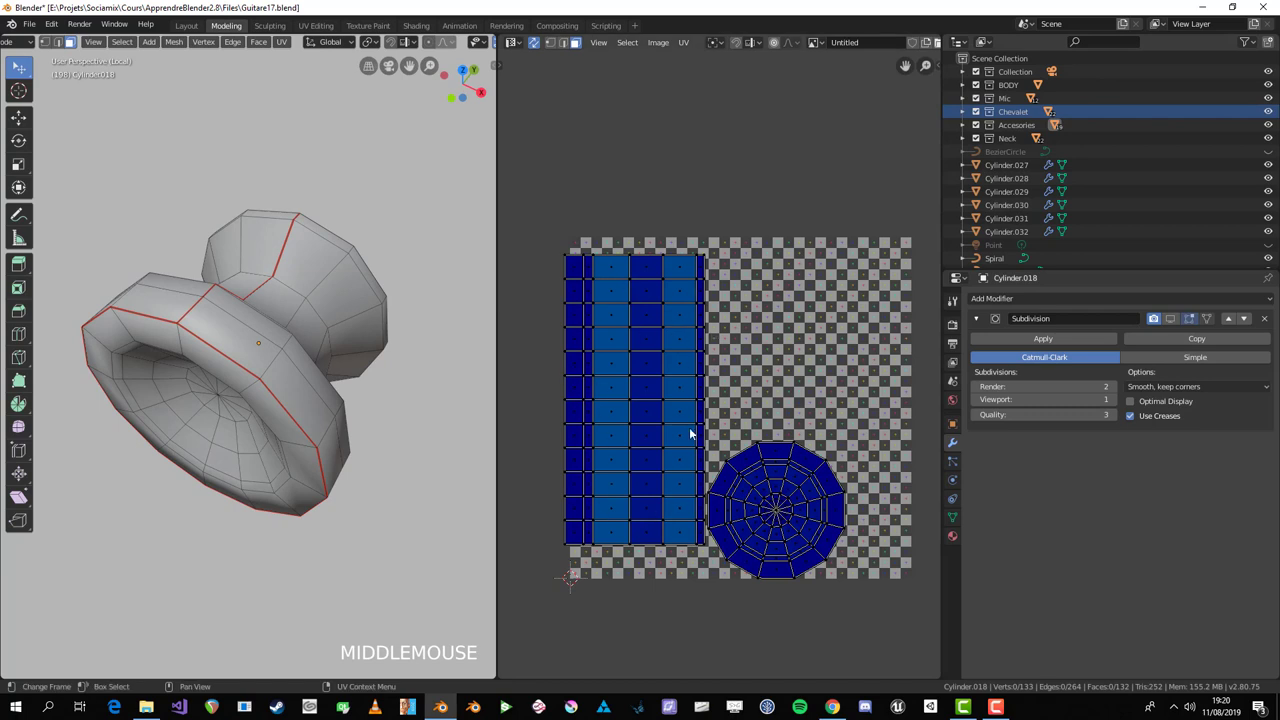
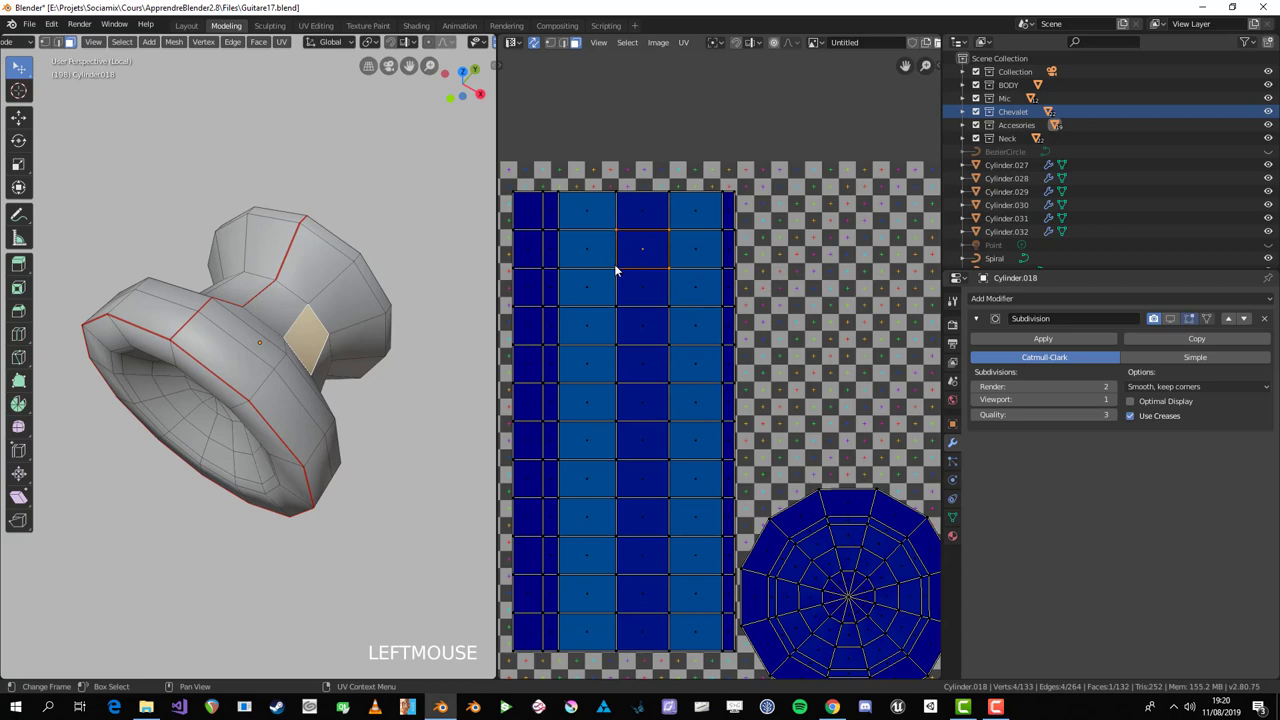
{"action": "scroll", "scroll_direction": "down", "scroll_amount": 3}
{"action": "middle_click", "coordinate": [374, 445]}
{"action": "key", "text": "a"}
{"action": "middle_click", "coordinate": [306, 430]}
{"action": "key", "text": "alt+a"}
{"action": "scroll", "scroll_direction": "down", "scroll_amount": 3}
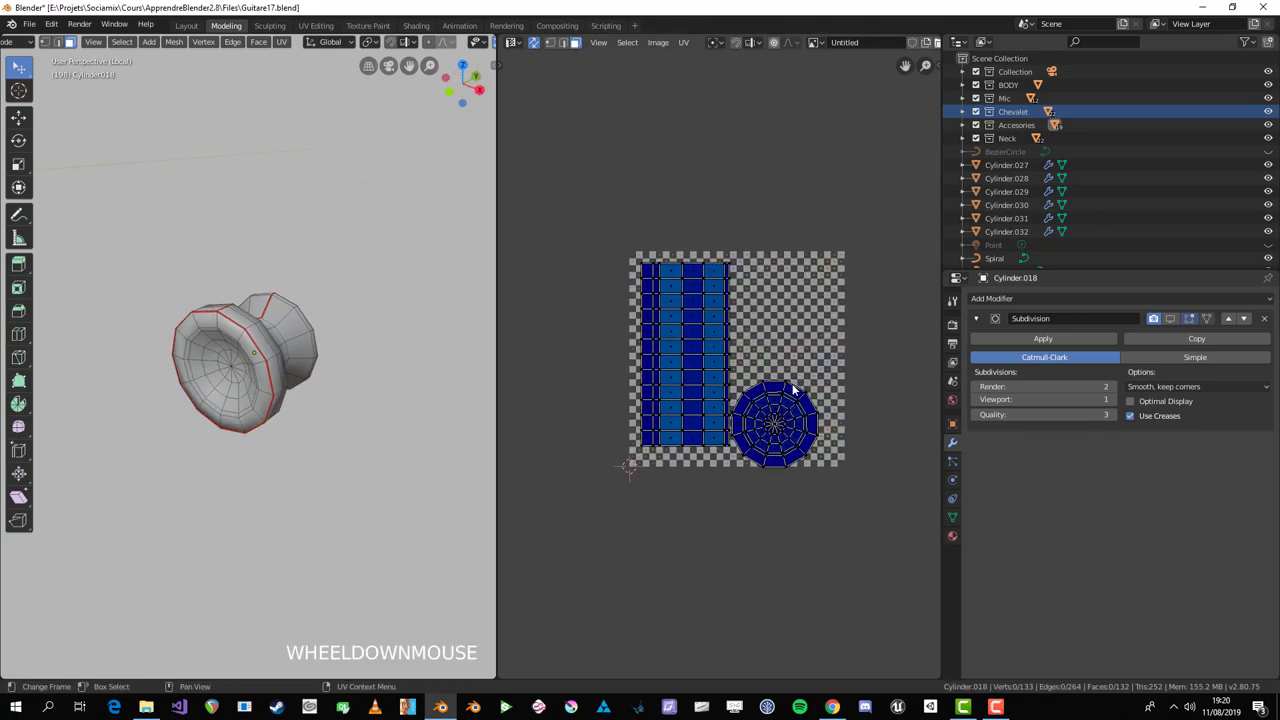
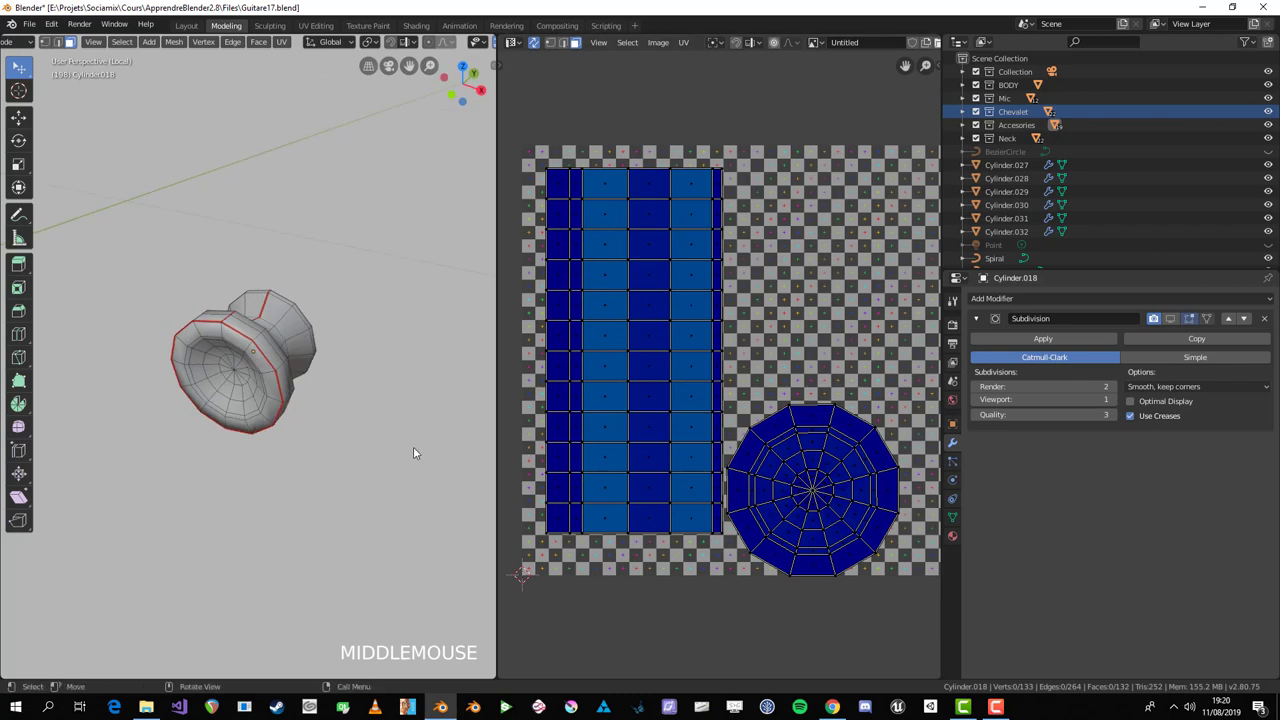
Step: Leave local view and select the guitar body together with the spool part Cylinder.018
{"action": "key", "text": "Tab"}
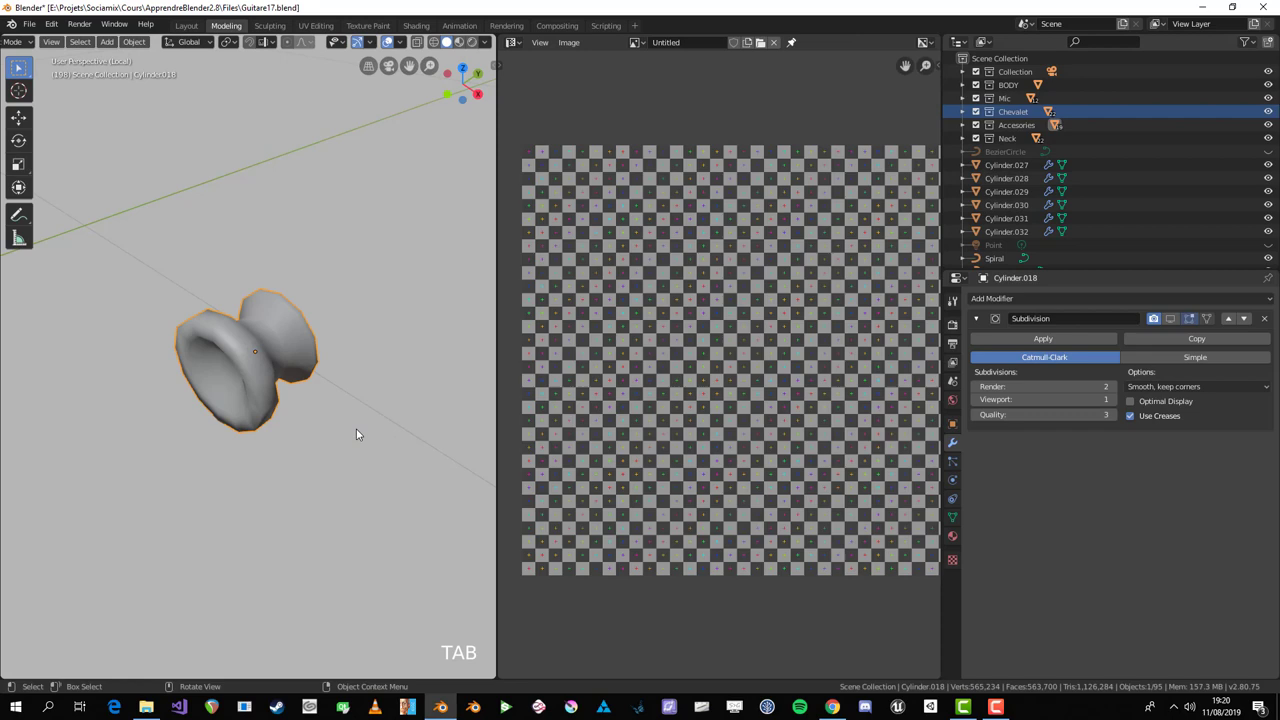
{"action": "key", "text": "KP_Divide"}
{"action": "scroll", "scroll_direction": "up", "scroll_amount": 3}
{"action": "scroll", "scroll_direction": "down", "scroll_amount": 3}
{"action": "scroll", "scroll_direction": "up", "scroll_amount": 3}
{"action": "scroll", "scroll_direction": "down", "scroll_amount": 3}
{"action": "left_click", "coordinate": [297, 313]}
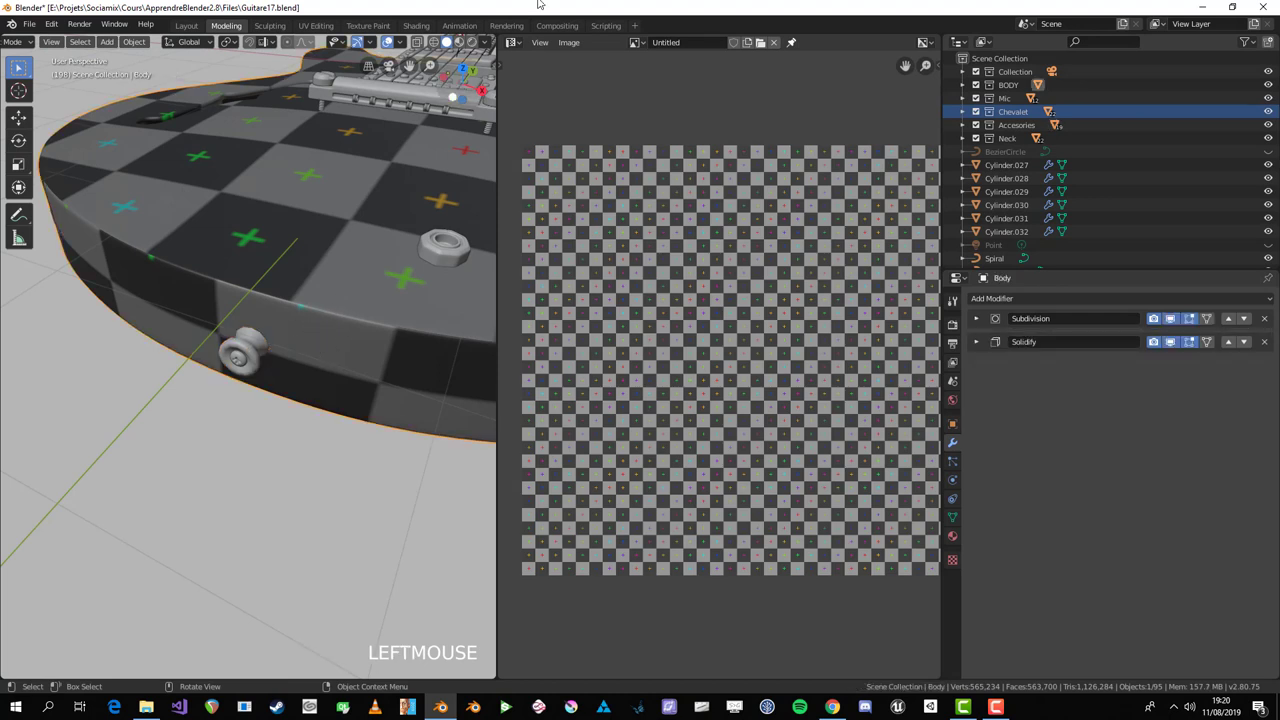
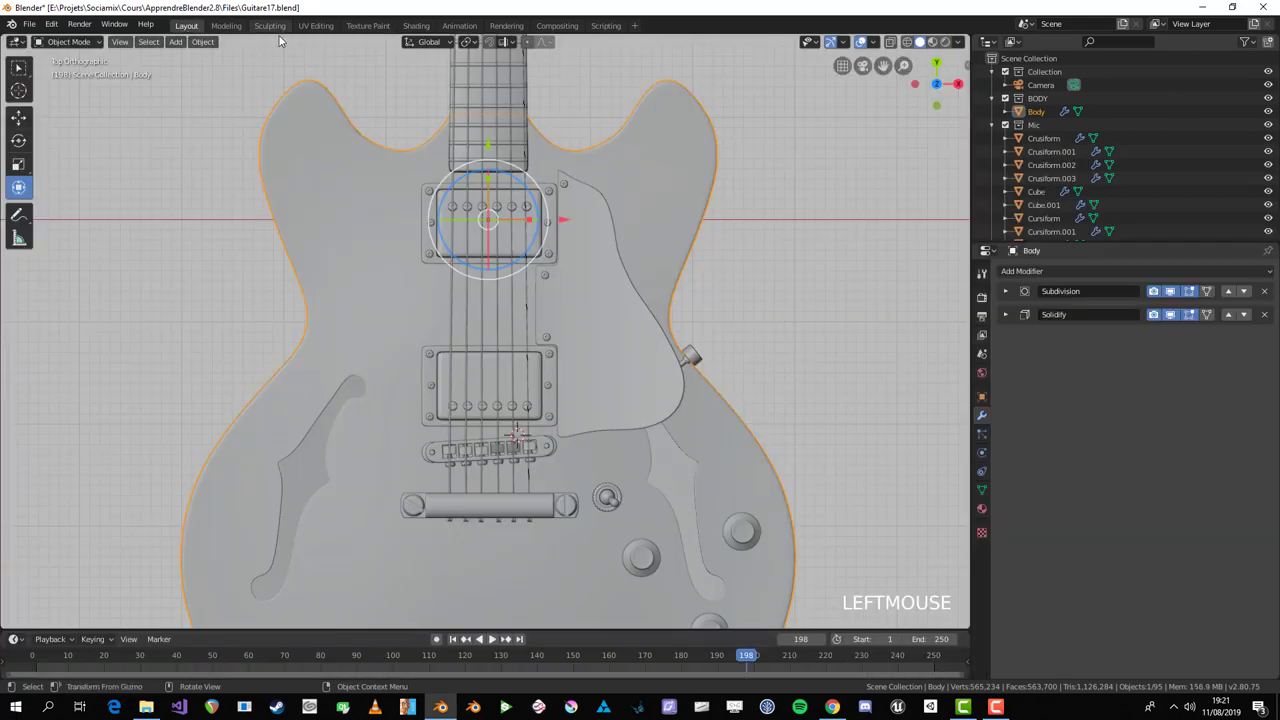
{"action": "left_click", "coordinate": [238, 24]}
{"action": "key", "text": "Tab"}
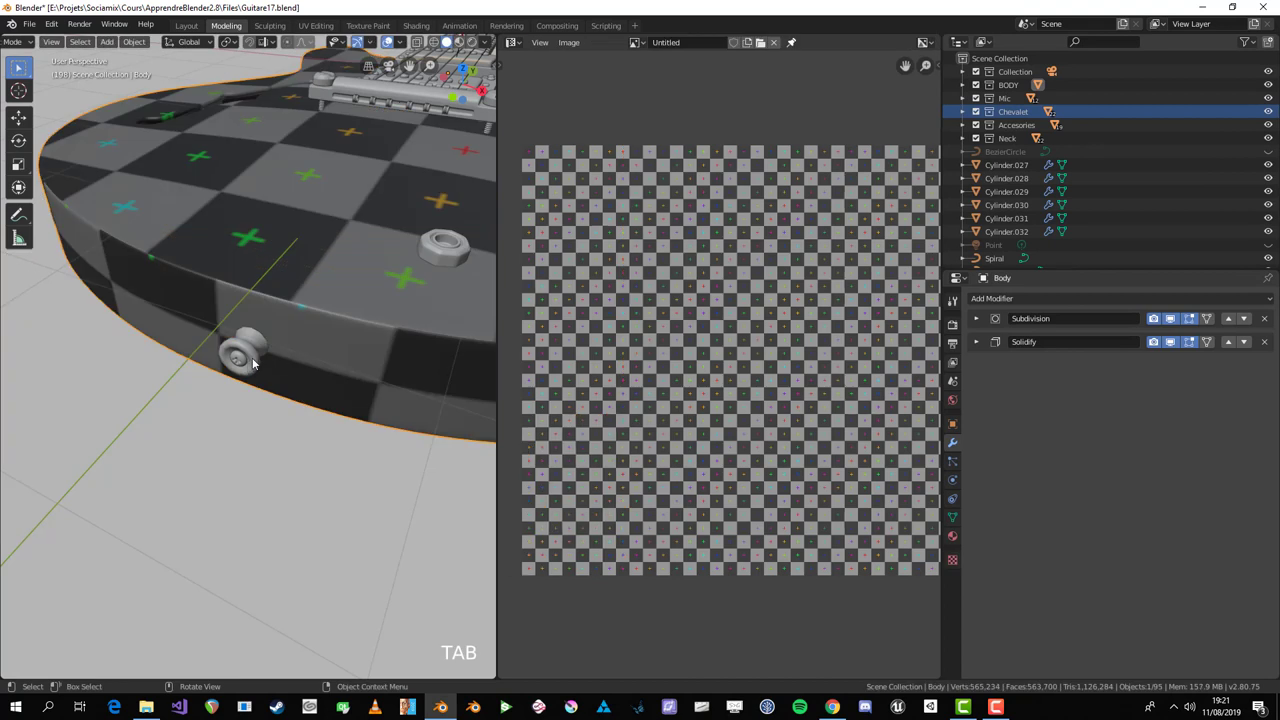
{"action": "left_click", "coordinate": [255, 362]}
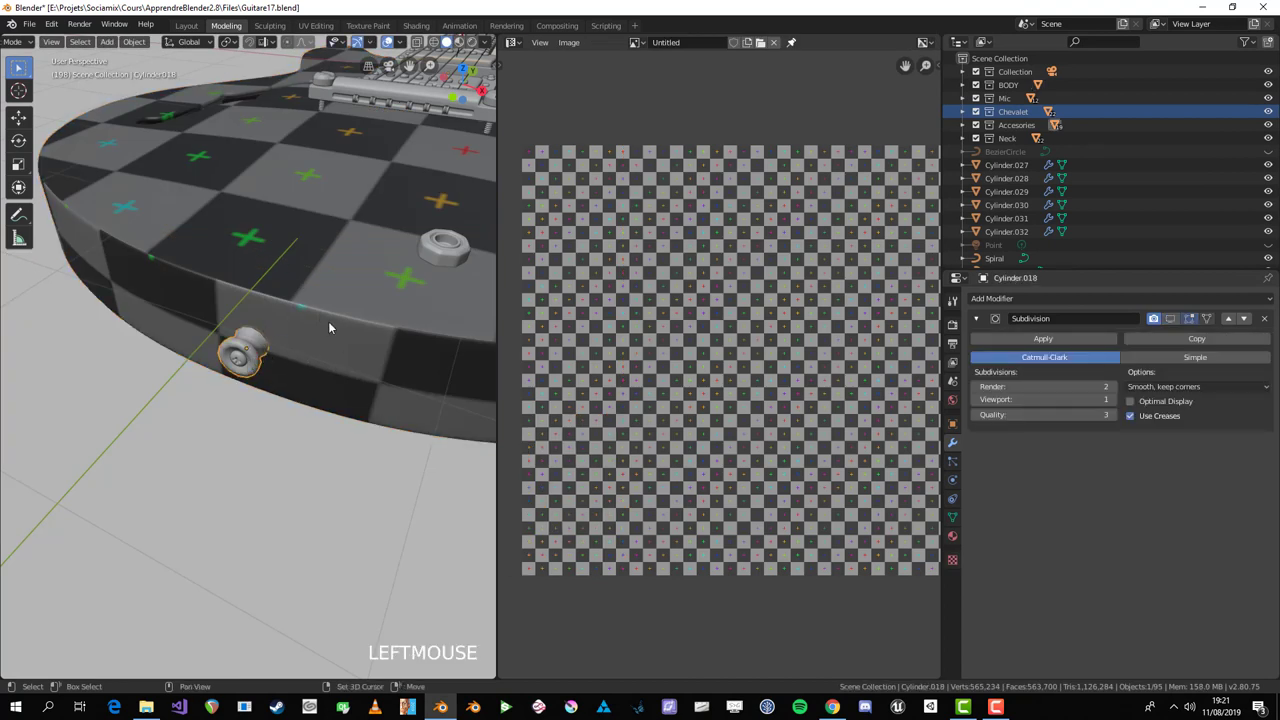
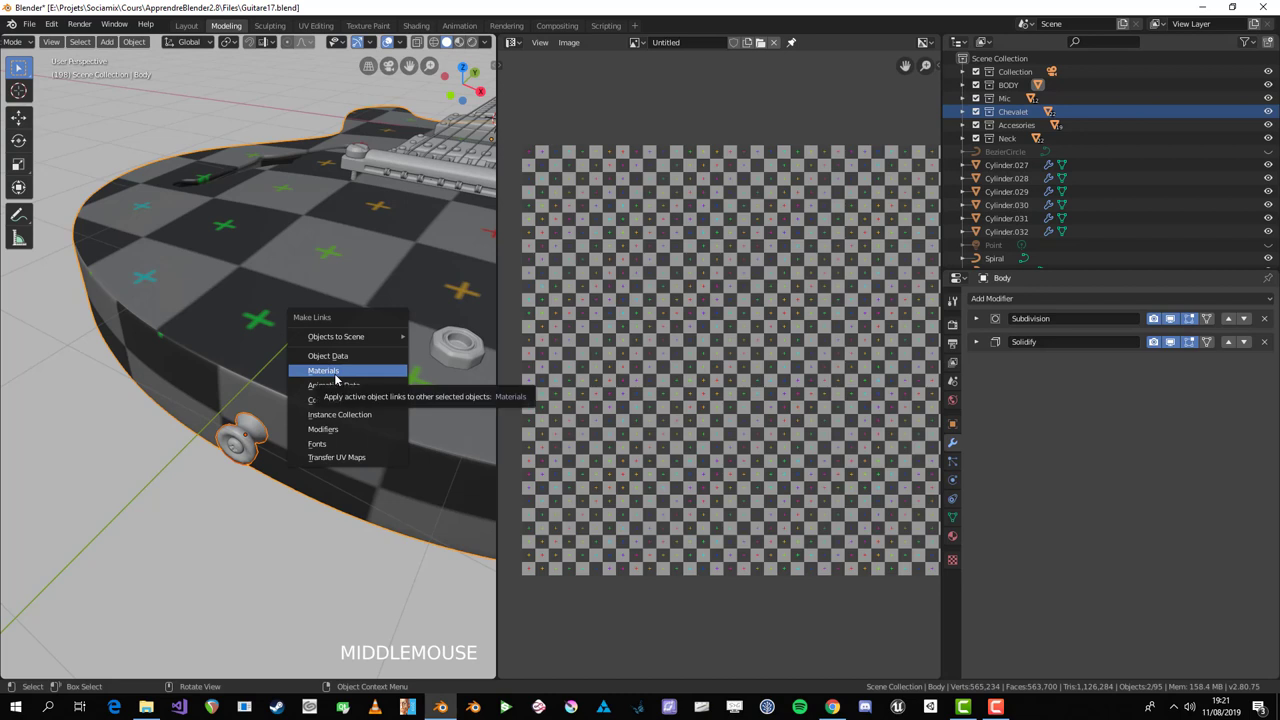
Step: Link the body's checker material onto the spool part and enter its mesh for UV editing
{"action": "middle_click", "coordinate": [263, 491]}
{"action": "key", "text": "alt+a"}
{"action": "scroll", "scroll_direction": "up", "scroll_amount": 3}
{"action": "left_click", "coordinate": [291, 475]}
{"action": "key", "text": "Tab"}
{"action": "middle_click", "coordinate": [324, 538]}
{"action": "key", "text": "Tab"}
{"action": "scroll", "scroll_direction": "up", "scroll_amount": 3}
{"action": "key", "text": "Tab"}
{"action": "middle_click", "coordinate": [256, 402]}
{"action": "key", "text": "Tab"}
{"action": "key", "text": "a"}
{"action": "key", "text": "Tab"}
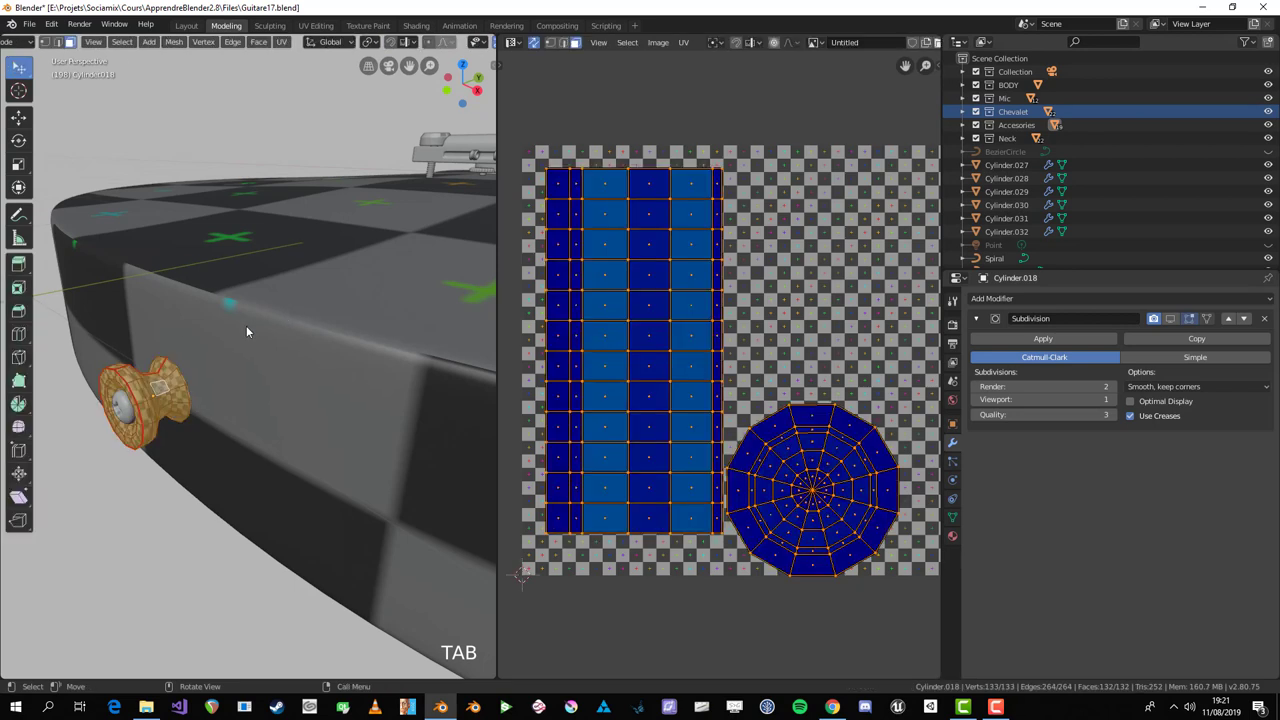
Step: Scale the guitar body's UV islands up slightly so its checker squares set the reference density
{"action": "left_click", "coordinate": [262, 311]}
{"action": "key", "text": "Tab"}
{"action": "key", "text": "Tab"}
{"action": "key", "text": "s"}
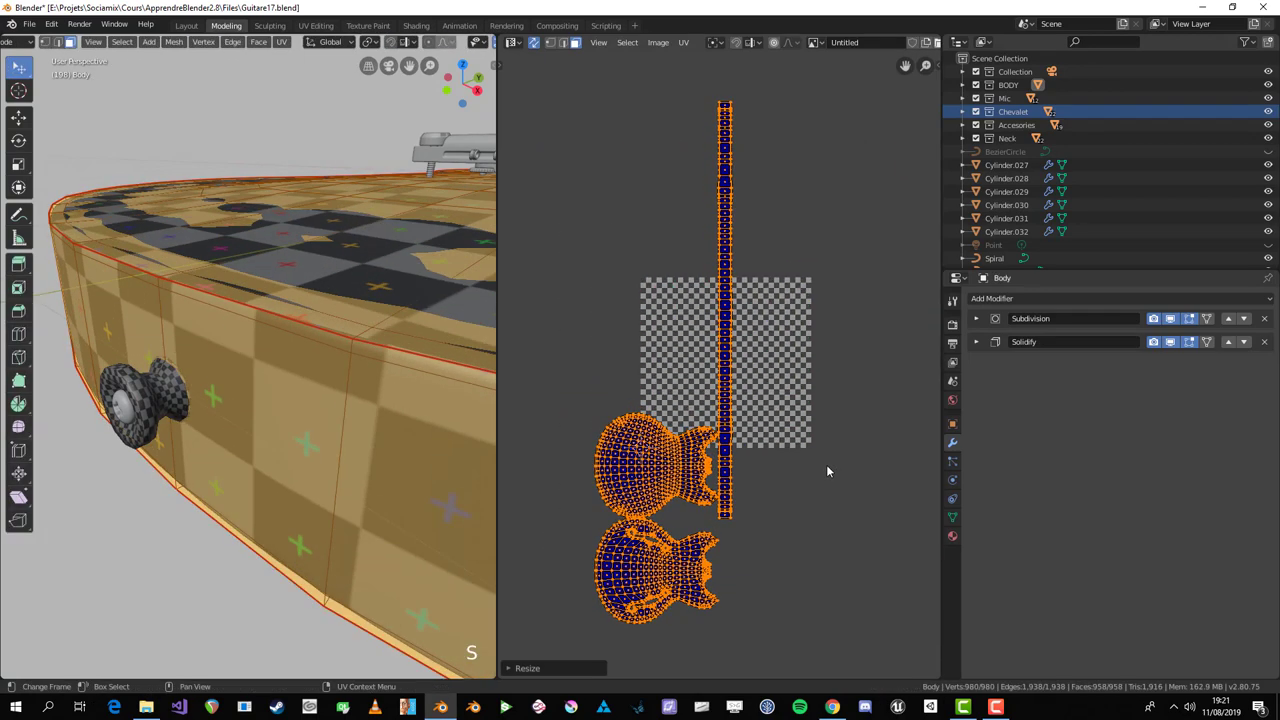
{"action": "key", "text": "g"}
{"action": "left_click", "coordinate": [753, 404]}
{"action": "key", "text": "s"}
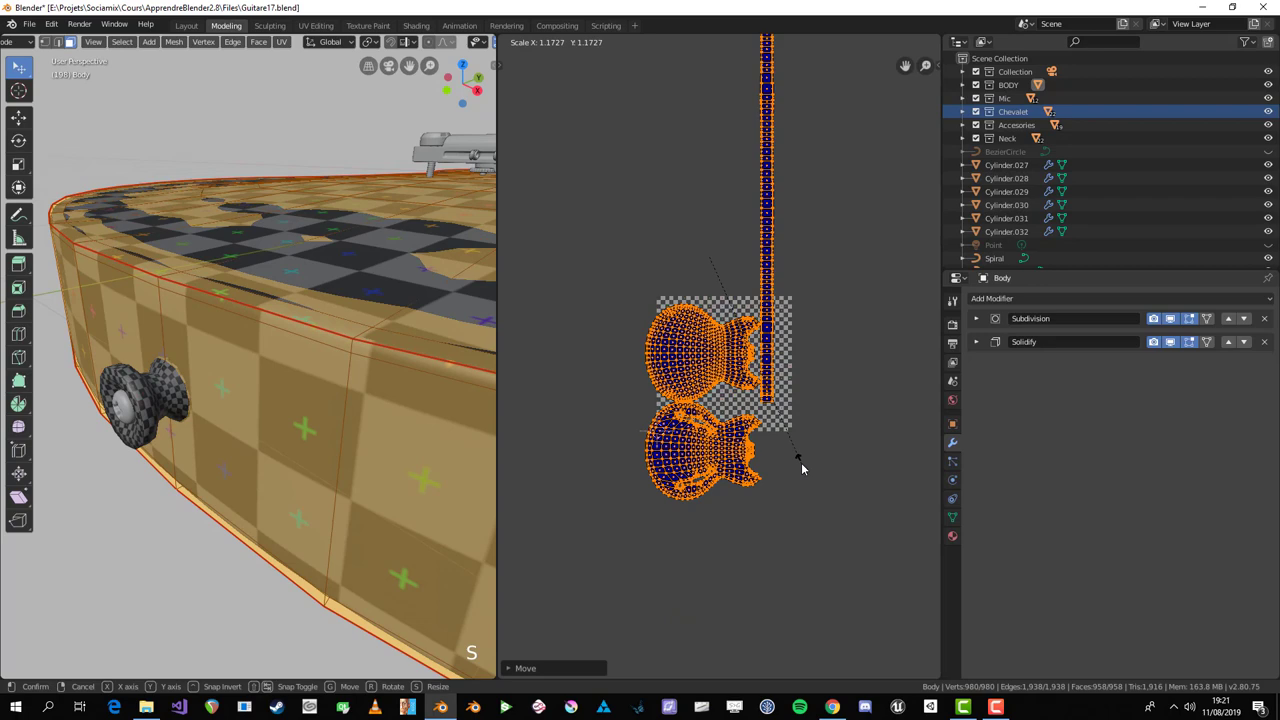
{"action": "key", "text": "g"}
{"action": "left_click", "coordinate": [809, 431]}
{"action": "key", "text": "s"}
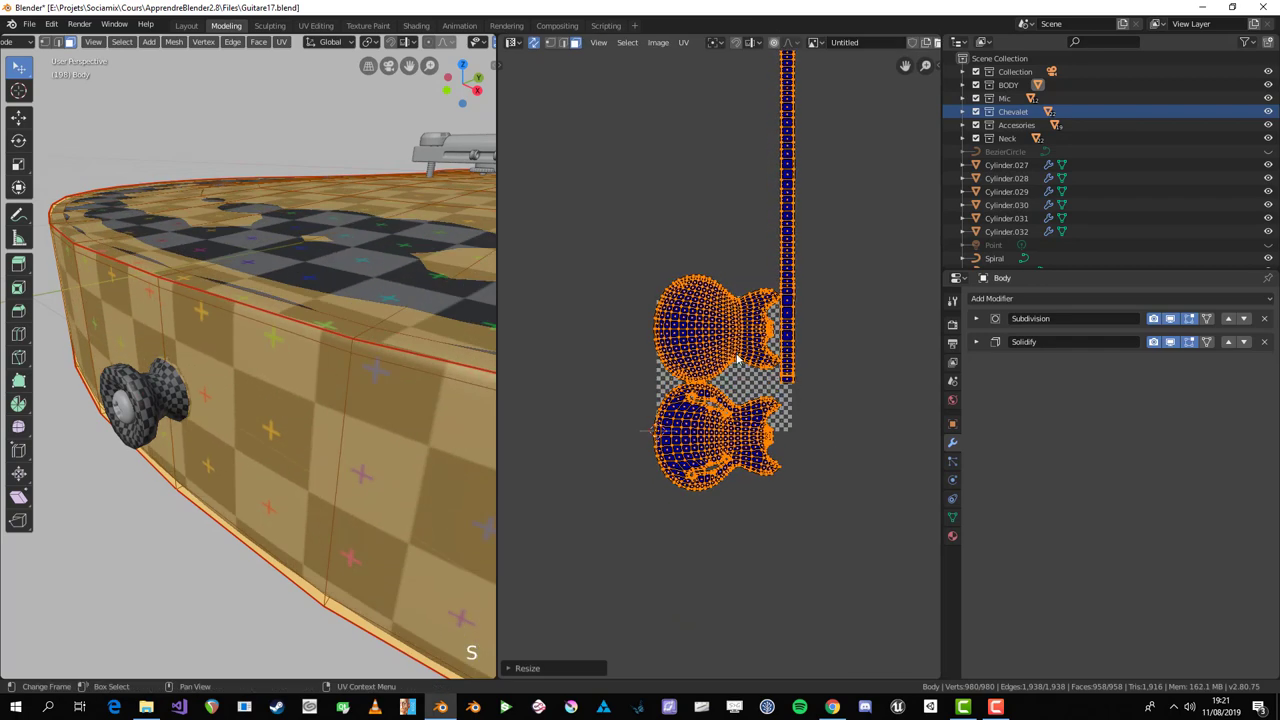
{"action": "scroll", "scroll_direction": "down", "scroll_amount": 3}
{"action": "middle_click", "coordinate": [346, 331]}
{"action": "key", "text": "Tab"}
{"action": "scroll", "scroll_direction": "down", "scroll_amount": 3}
{"action": "key", "text": "Tab"}
{"action": "scroll", "scroll_direction": "up", "scroll_amount": 3}
{"action": "key", "text": "Tab"}
{"action": "scroll", "scroll_direction": "up", "scroll_amount": 3}
{"action": "middle_click", "coordinate": [276, 526]}
Step: Shrink the spool part's UV islands to about 0.33 so its checkers match the body, then return to object mode
{"action": "left_click", "coordinate": [270, 453]}
{"action": "key", "text": "Tab"}
{"action": "key", "text": "a"}
{"action": "key", "text": "s"}
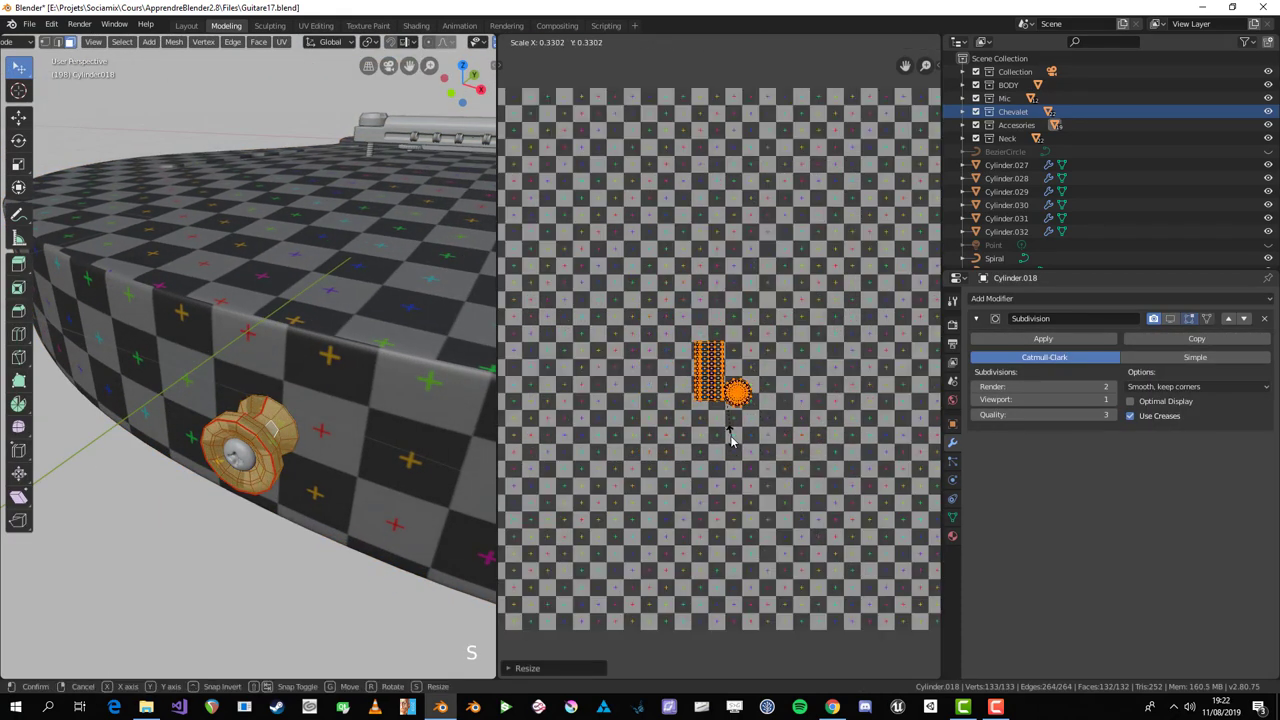
{"action": "middle_click", "coordinate": [275, 431]}
{"action": "key", "text": "Tab"}
{"action": "scroll", "scroll_direction": "up", "scroll_amount": 3}
{"action": "scroll", "scroll_direction": "down", "scroll_amount": 3}
{"action": "key", "text": "Tab"}
{"action": "key", "text": "g"}
{"action": "left_click", "coordinate": [691, 288]}
{"action": "key", "text": "s"}
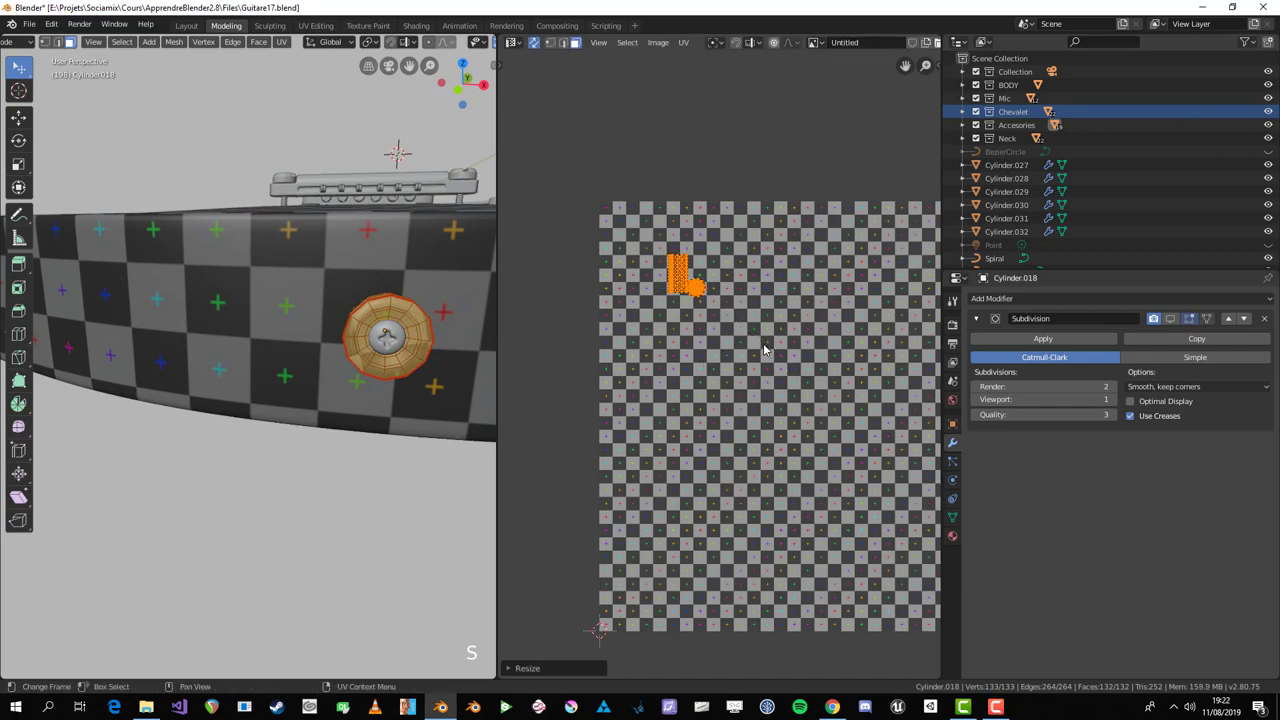
{"action": "key", "text": "Tab"}
{"action": "scroll", "scroll_direction": "down", "scroll_amount": 3}
{"action": "middle_click", "coordinate": [389, 338]}
{"action": "key", "text": "a"}
{"action": "scroll", "scroll_direction": "down", "scroll_amount": 3}
{"action": "middle_click", "coordinate": [259, 348]}
{"action": "key", "text": "alt+a"}
{"action": "middle_click", "coordinate": [266, 485]}
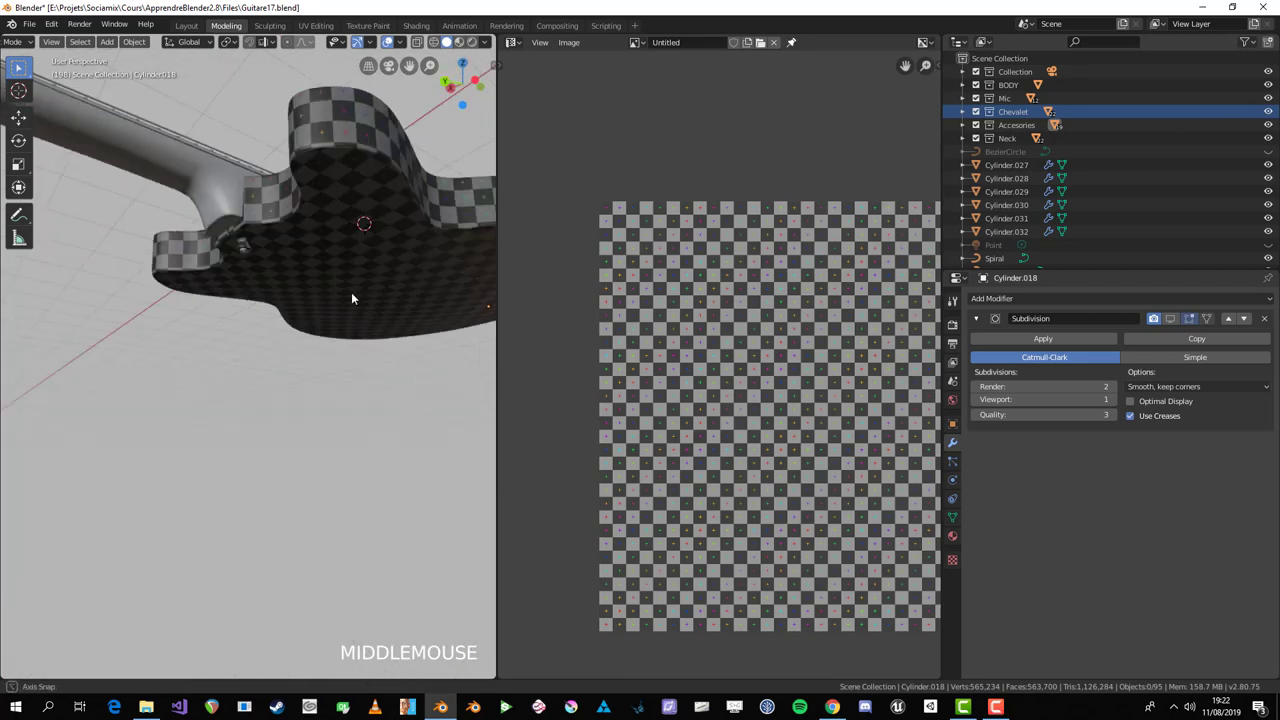
Step: Orbit around the guitar inspecting parts, briefly isolating one in local view
{"action": "scroll", "scroll_direction": "up", "scroll_amount": 3}
{"action": "middle_click", "coordinate": [161, 230]}
{"action": "scroll", "scroll_direction": "up", "scroll_amount": 3}
{"action": "left_click", "coordinate": [259, 228]}
{"action": "scroll", "scroll_direction": "up", "scroll_amount": 3}
{"action": "middle_click", "coordinate": [289, 260]}
{"action": "scroll", "scroll_direction": "down", "scroll_amount": 3}
{"action": "key", "text": "alt+a"}
{"action": "middle_click", "coordinate": [350, 383]}
{"action": "scroll", "scroll_direction": "down", "scroll_amount": 3}
{"action": "middle_click", "coordinate": [215, 458]}
{"action": "scroll", "scroll_direction": "up", "scroll_amount": 3}
{"action": "left_click", "coordinate": [339, 574]}
{"action": "middle_click", "coordinate": [363, 584]}
{"action": "key", "text": "KP_Divide"}
{"action": "scroll", "scroll_direction": "down", "scroll_amount": 3}
{"action": "middle_click", "coordinate": [296, 459]}
{"action": "key", "text": "Tab"}
{"action": "middle_click", "coordinate": [375, 349]}
{"action": "key", "text": "alt+a"}
Step: Select the screw Cursiform.006 and show it on its own in local view
{"action": "scroll", "scroll_direction": "up", "scroll_amount": 3}
{"action": "left_click", "coordinate": [308, 418]}
{"action": "key", "text": "2"}
{"action": "key", "text": "alt+a"}
{"action": "middle_click", "coordinate": [313, 431]}
{"action": "key", "text": "3"}
{"action": "middle_click", "coordinate": [260, 412]}
{"action": "left_click", "coordinate": [274, 421]}
{"action": "key", "text": "alt+a"}
{"action": "key", "text": "c"}
{"action": "key", "text": "x"}
{"action": "scroll", "scroll_direction": "down", "scroll_amount": 3}
{"action": "key", "text": "Tab"}
{"action": "middle_click", "coordinate": [241, 472]}
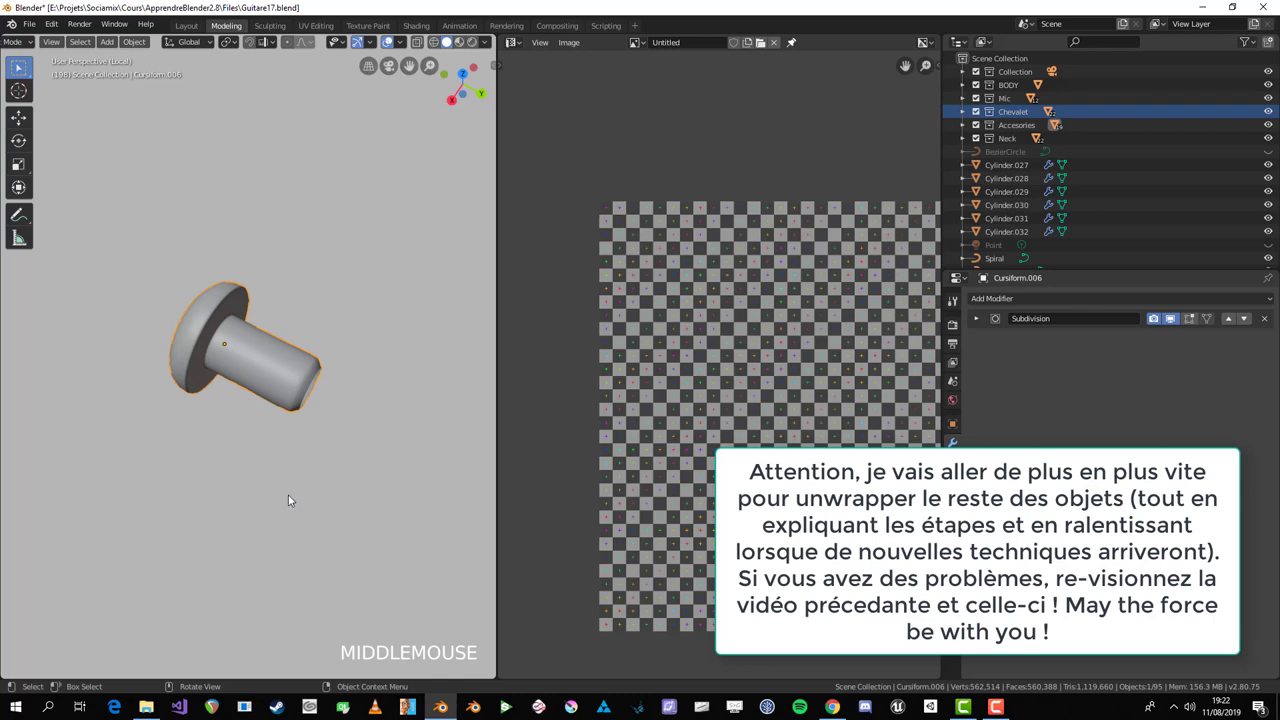
Step: Enter Edit Mode on the screw and mark the head rim loop as a seam
{"action": "scroll", "scroll_direction": "up", "scroll_amount": 3}
{"action": "middle_click", "coordinate": [276, 433]}
{"action": "key", "text": "Tab"}
{"action": "middle_click", "coordinate": [371, 413]}
{"action": "scroll", "scroll_direction": "up", "scroll_amount": 3}
{"action": "middle_click", "coordinate": [151, 295]}
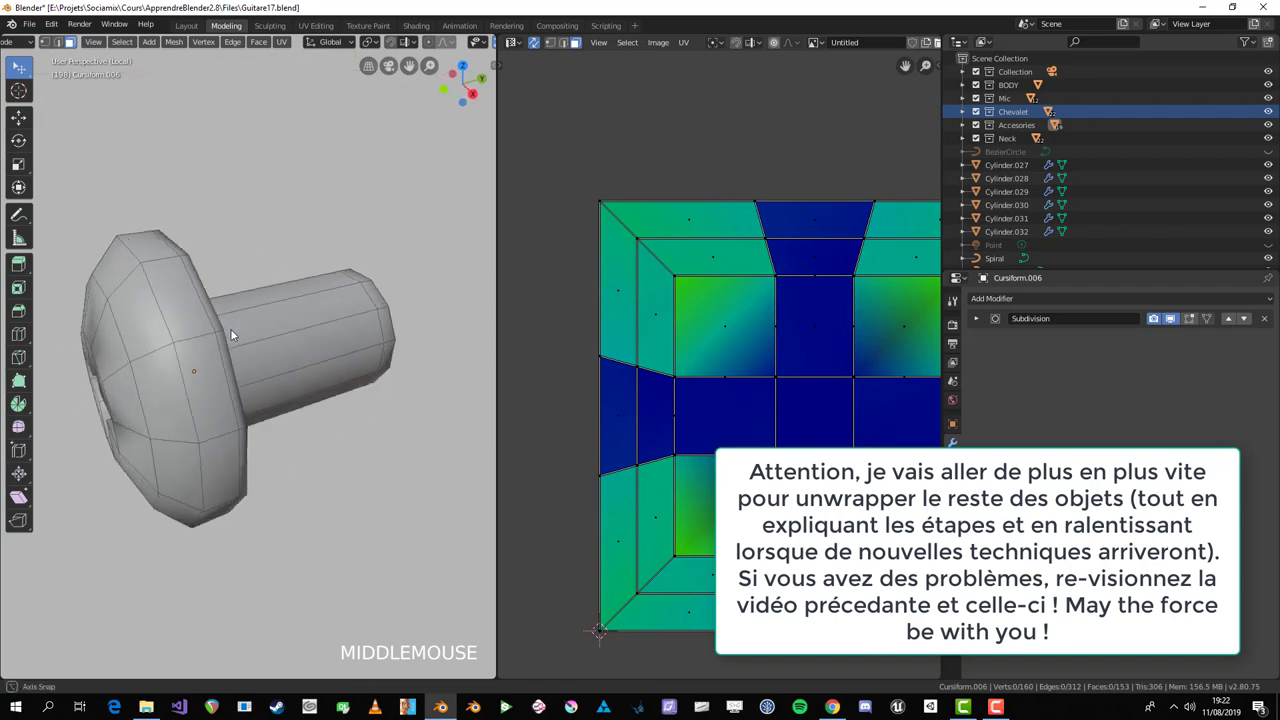
{"action": "left_click", "coordinate": [152, 310]}
{"action": "middle_click", "coordinate": [208, 316]}
{"action": "key", "text": "1"}
{"action": "key", "text": "3"}
{"action": "key", "text": "2"}
{"action": "left_click", "coordinate": [294, 318]}
{"action": "middle_click", "coordinate": [366, 334]}
{"action": "key", "text": "ctrl+e"}
Step: Mark an edge running along the screw shaft as a second seam
{"action": "middle_click", "coordinate": [312, 388]}
{"action": "key", "text": "alt+a"}
{"action": "middle_click", "coordinate": [260, 334]}
{"action": "scroll", "scroll_direction": "up", "scroll_amount": 3}
{"action": "left_click", "coordinate": [174, 246]}
{"action": "scroll", "scroll_direction": "down", "scroll_amount": 3}
{"action": "middle_click", "coordinate": [290, 386]}
{"action": "scroll", "scroll_direction": "up", "scroll_amount": 3}
{"action": "middle_click", "coordinate": [260, 490]}
{"action": "scroll", "scroll_direction": "down", "scroll_amount": 3}
{"action": "middle_click", "coordinate": [279, 369]}
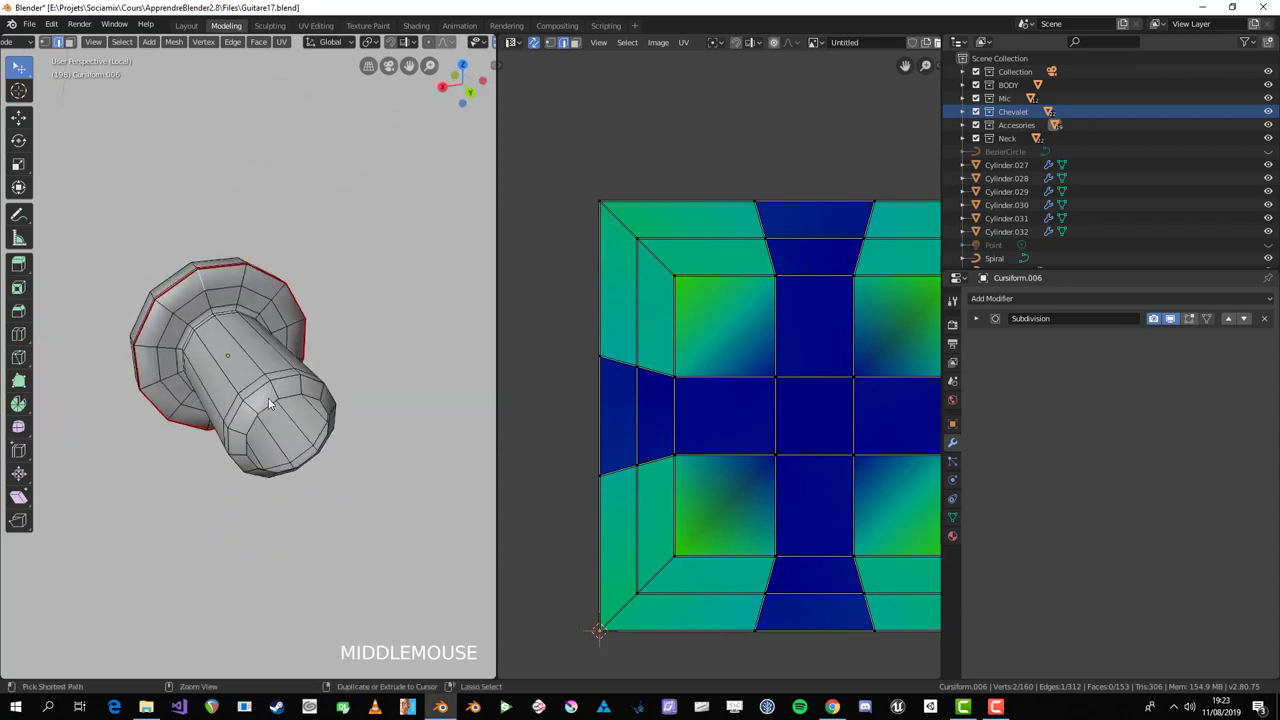
{"action": "left_click", "coordinate": [295, 385]}
{"action": "middle_click", "coordinate": [243, 364]}
{"action": "scroll", "scroll_direction": "up", "scroll_amount": 3}
{"action": "key", "text": "ctrl+e"}
Step: Unwrap the whole screw into a curved shaft band and round head island, checking the head
{"action": "key", "text": "a"}
{"action": "key", "text": "u"}
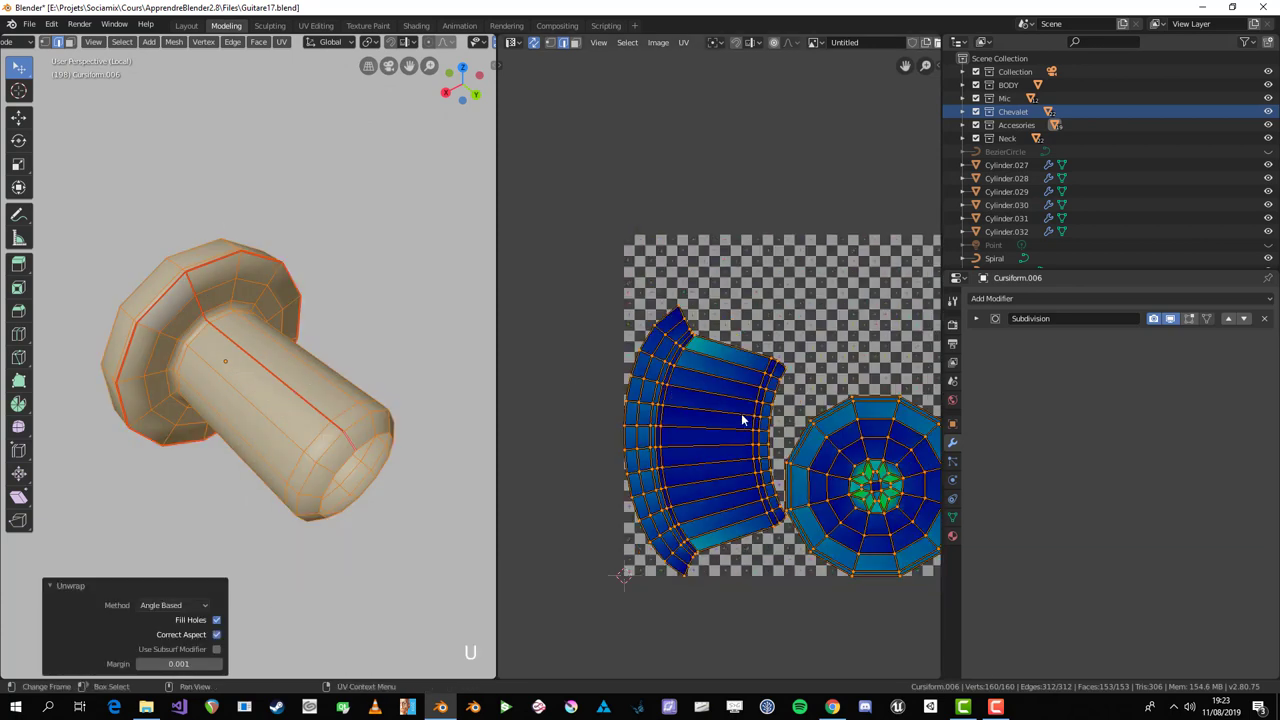
{"action": "key", "text": "alt+a"}
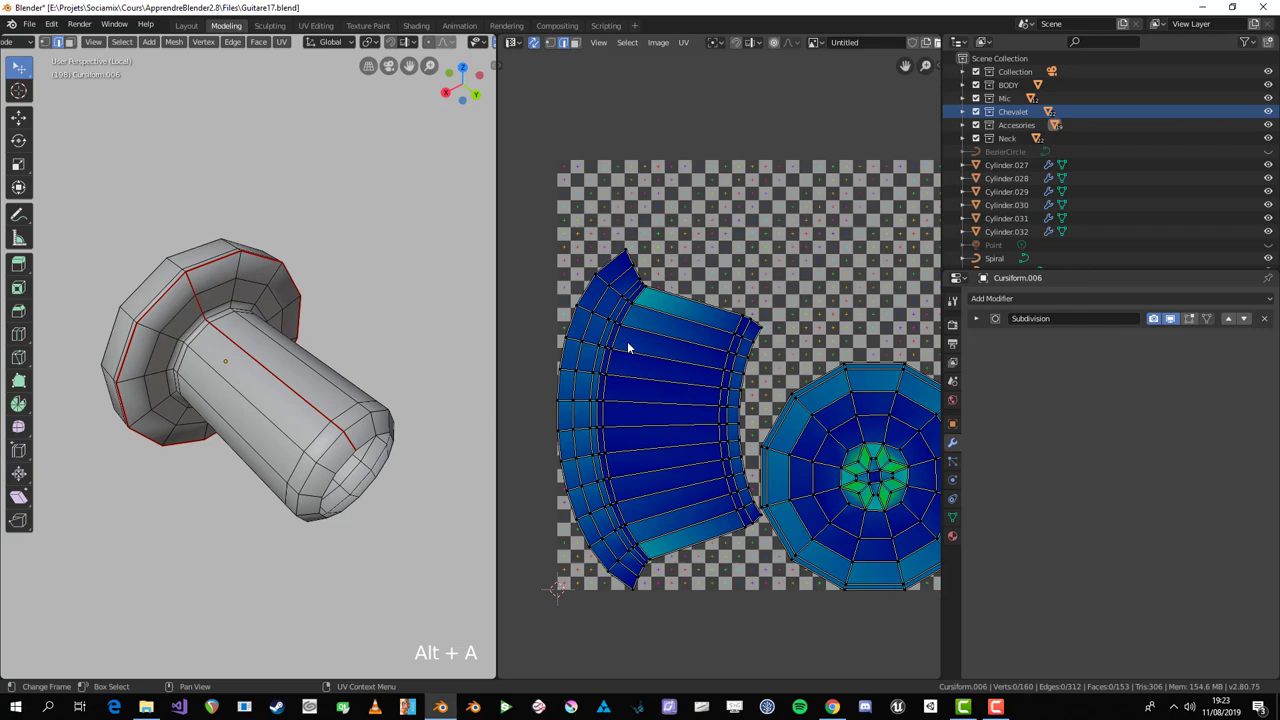
{"action": "middle_click", "coordinate": [112, 286]}
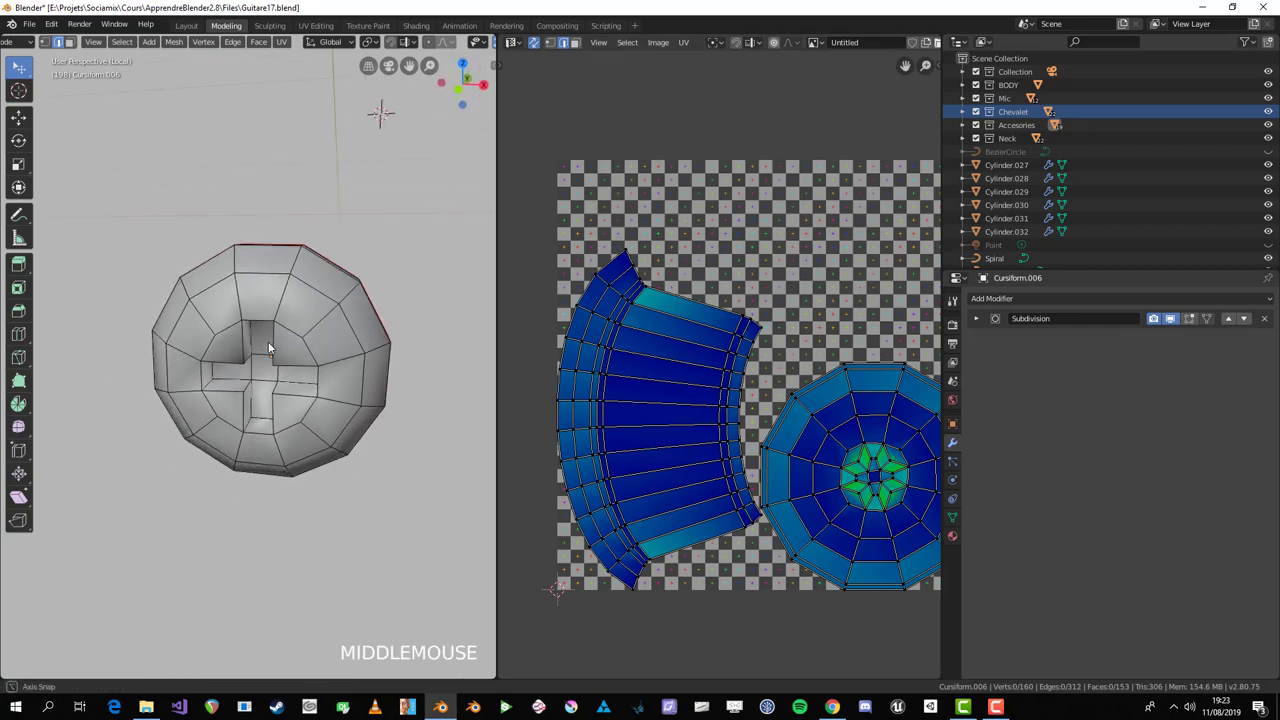
{"action": "scroll", "scroll_direction": "up", "scroll_amount": 3}
{"action": "middle_click", "coordinate": [286, 307]}
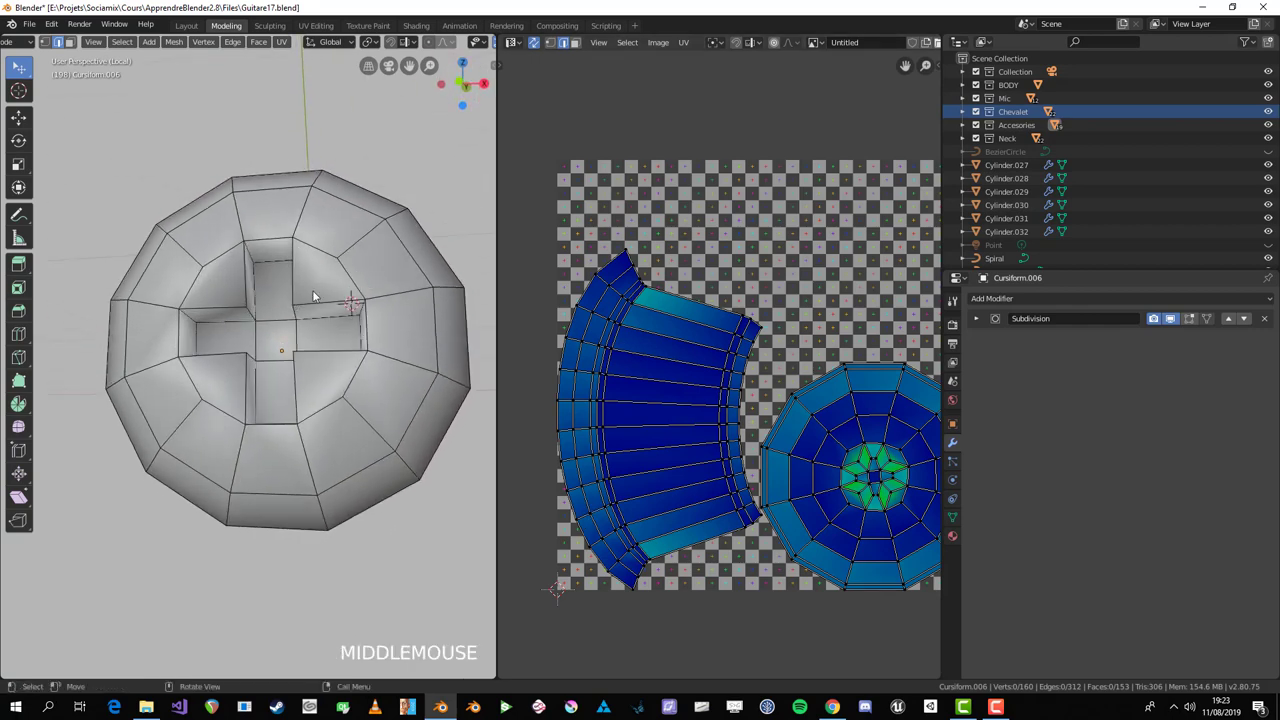
{"action": "left_click", "coordinate": [352, 277]}
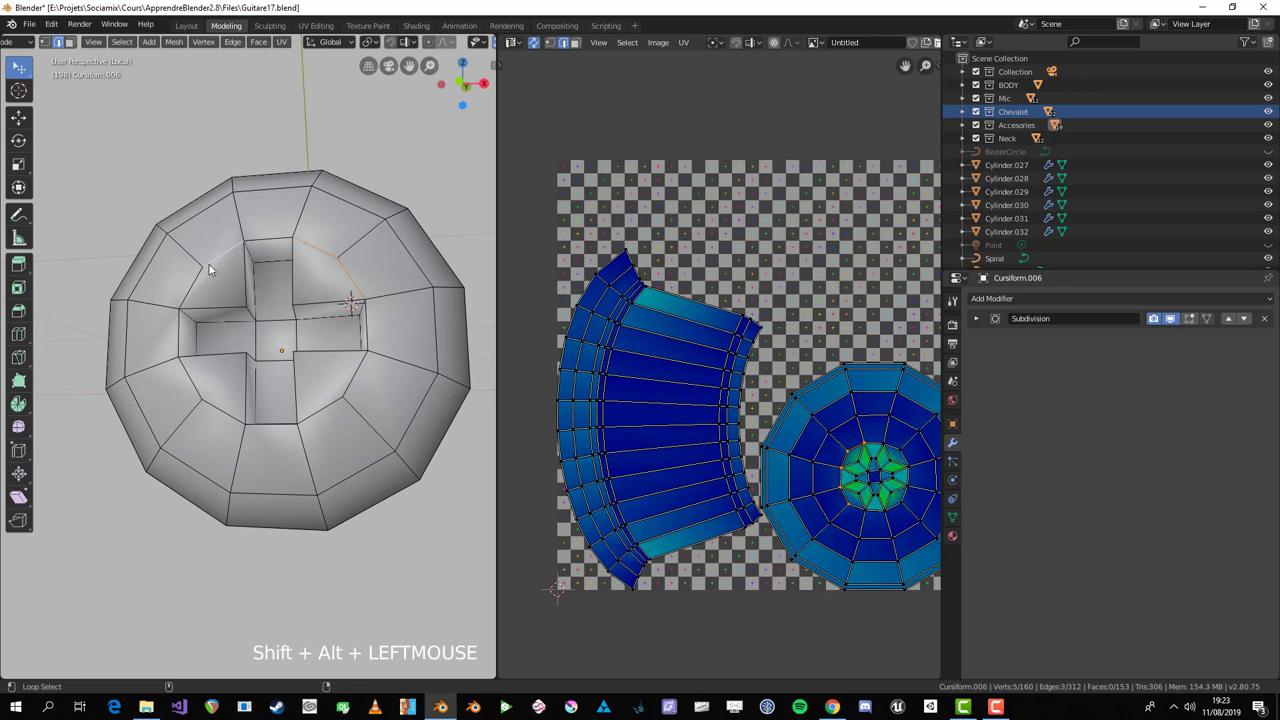
{"action": "scroll", "scroll_direction": "down", "scroll_amount": 3}
{"action": "key", "text": "a"}
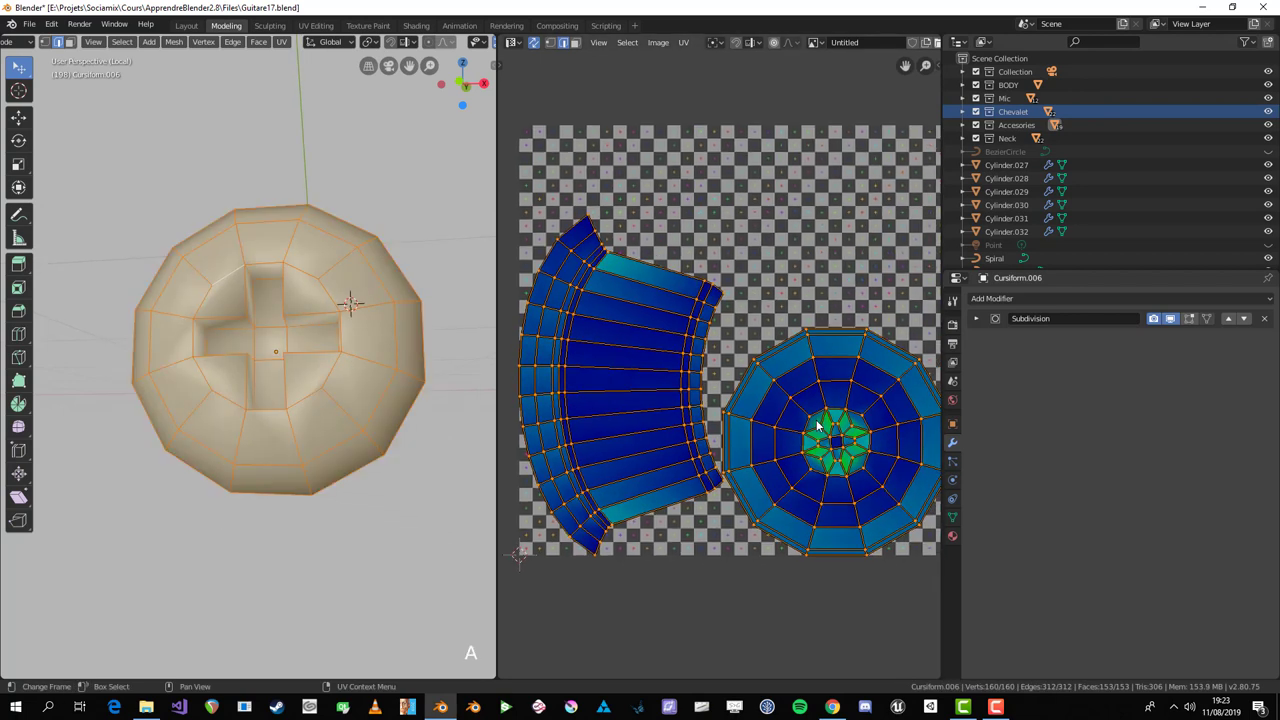
{"action": "middle_click", "coordinate": [354, 338]}
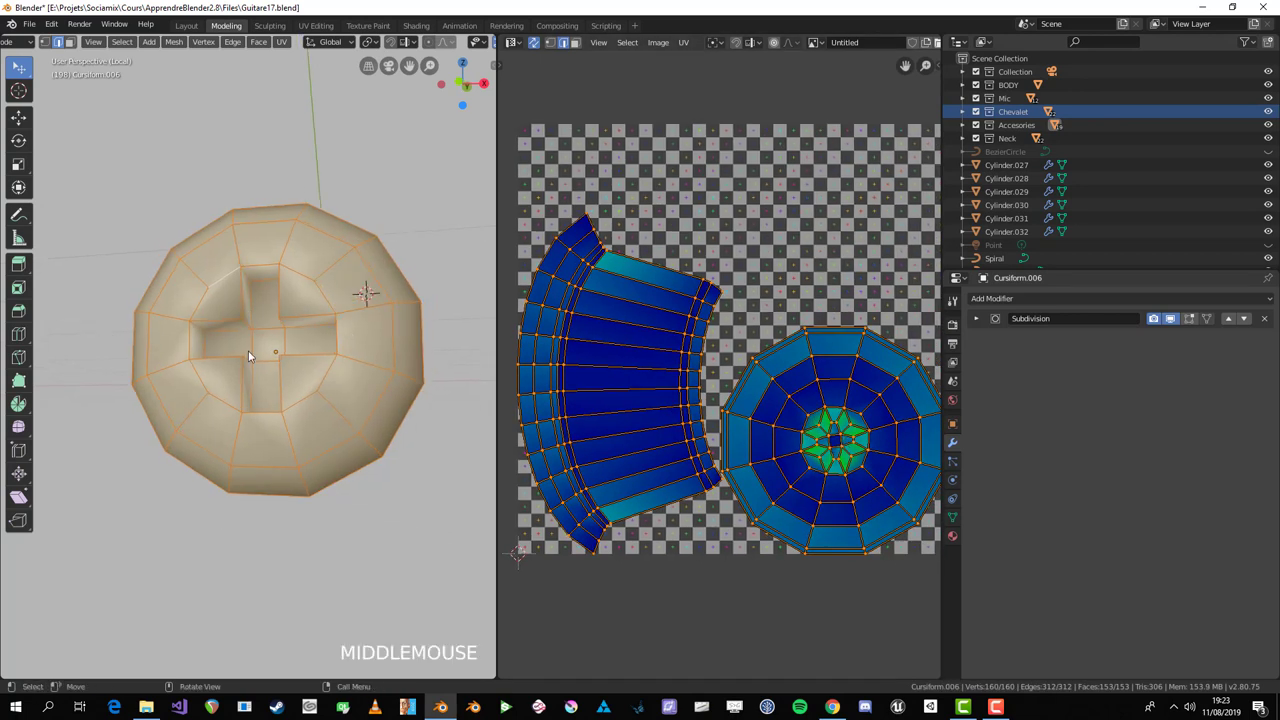
{"action": "key", "text": "alt+a"}
{"action": "scroll", "scroll_direction": "down", "scroll_amount": 3}
Step: Leave Edit Mode and local view, then select the screw together with strap button Cylinder.018
{"action": "key", "text": "Tab"}
{"action": "middle_click", "coordinate": [273, 383]}
{"action": "key", "text": "Tab"}
{"action": "scroll", "scroll_direction": "up", "scroll_amount": 3}
{"action": "key", "text": "Tab"}
{"action": "middle_click", "coordinate": [298, 380]}
{"action": "key", "text": "Tab"}
{"action": "key", "text": "a"}
{"action": "key", "text": "Tab"}
{"action": "middle_click", "coordinate": [233, 400]}
{"action": "key", "text": "Tab"}
{"action": "key", "text": "KP_Divide"}
{"action": "left_click", "coordinate": [305, 458]}
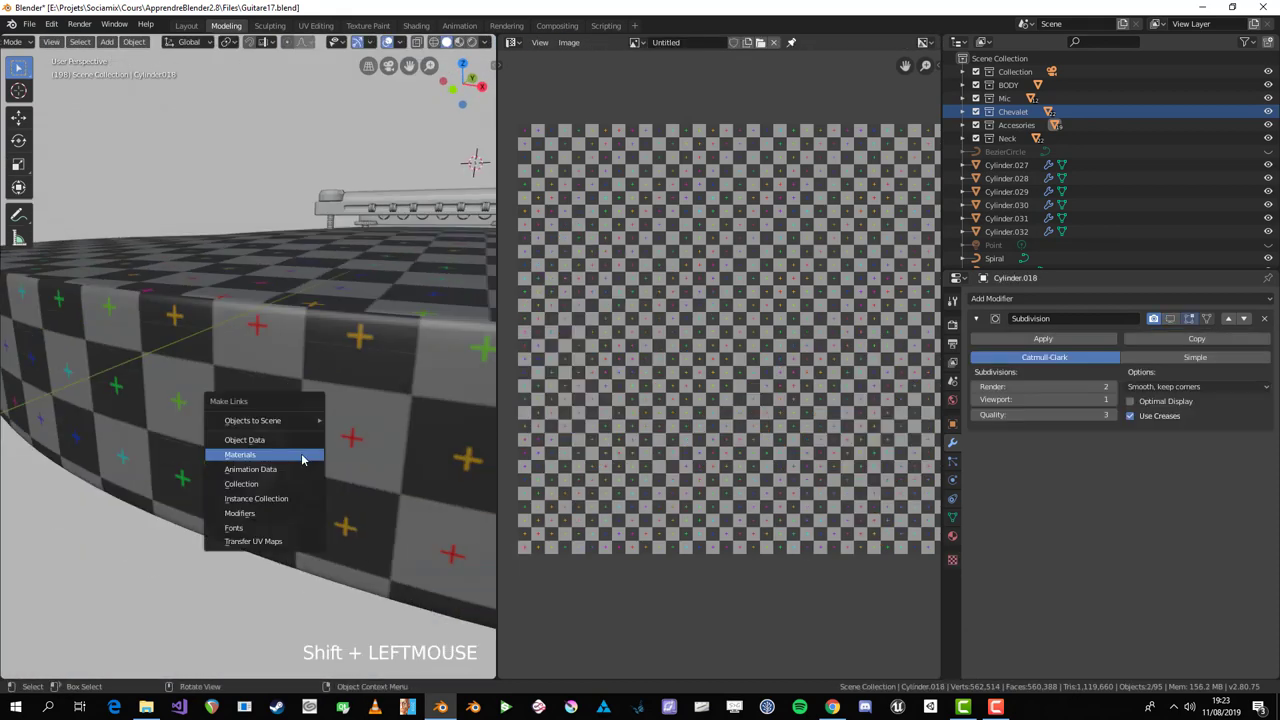
Step: Link the checker material to the screw and scale its UV islands down to match
{"action": "key", "text": "alt+a"}
{"action": "left_click", "coordinate": [266, 474]}
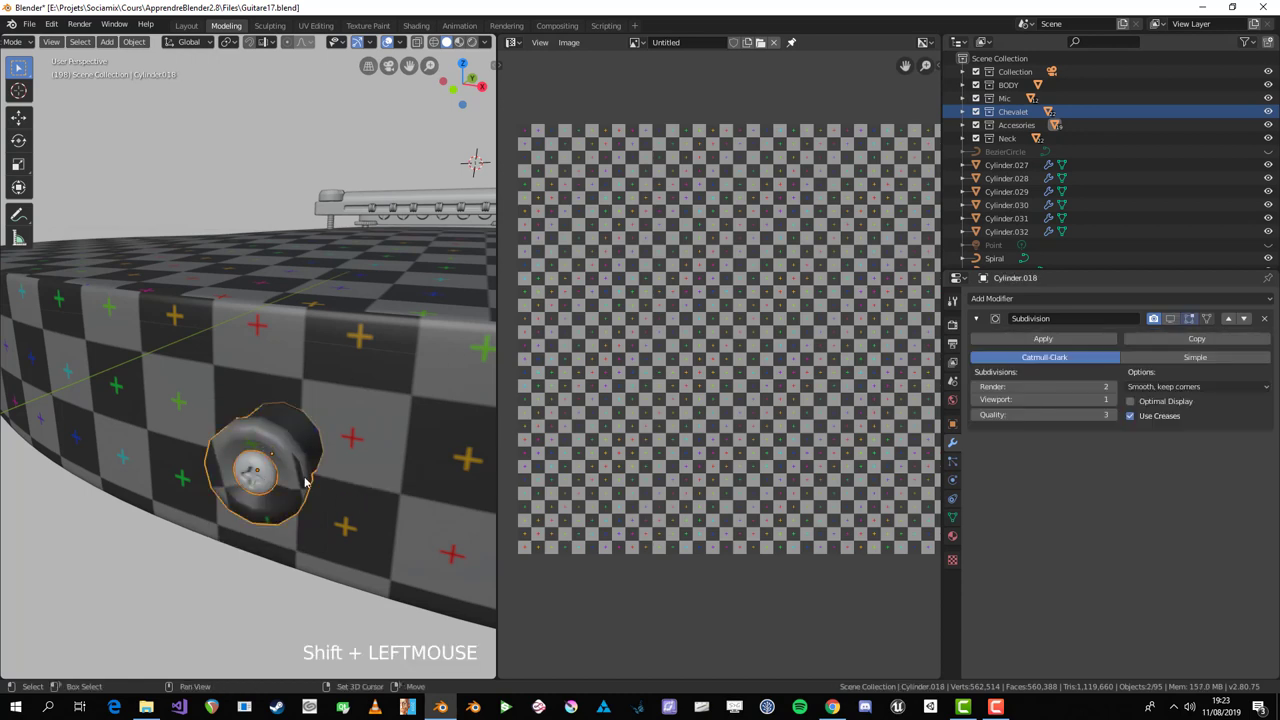
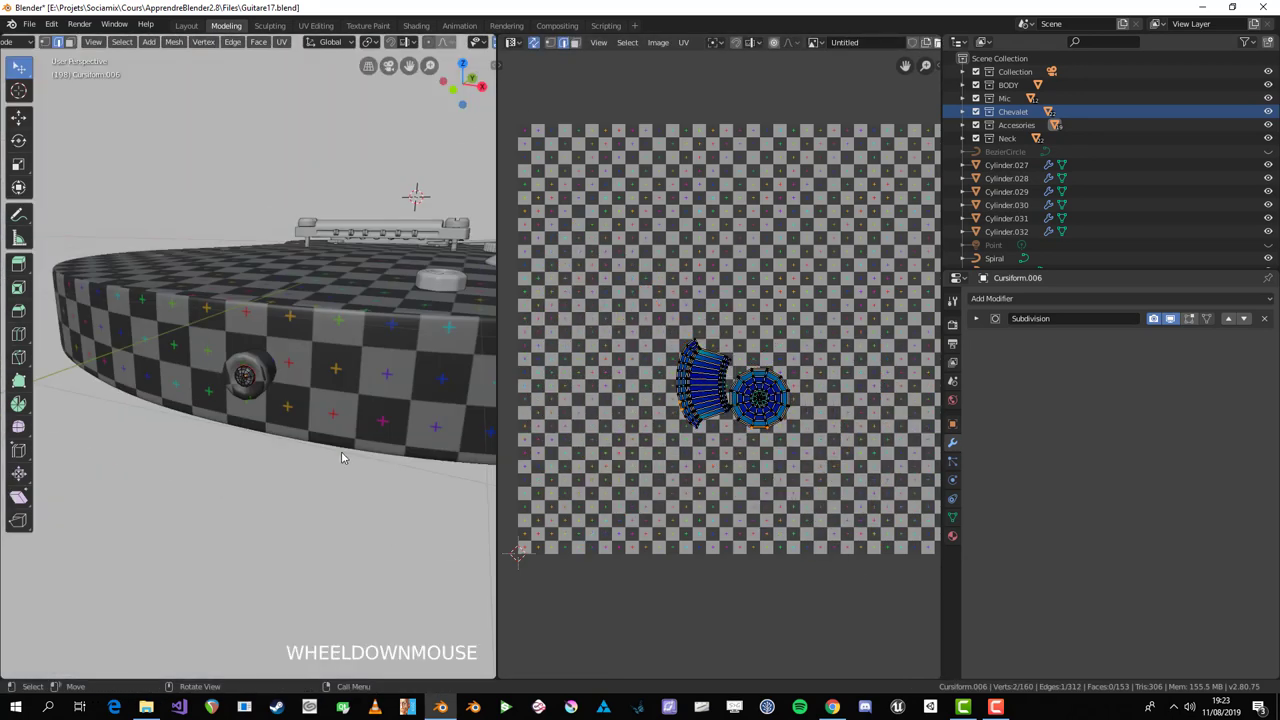
{"action": "scroll", "scroll_direction": "up", "scroll_amount": 3}
{"action": "key", "text": "a"}
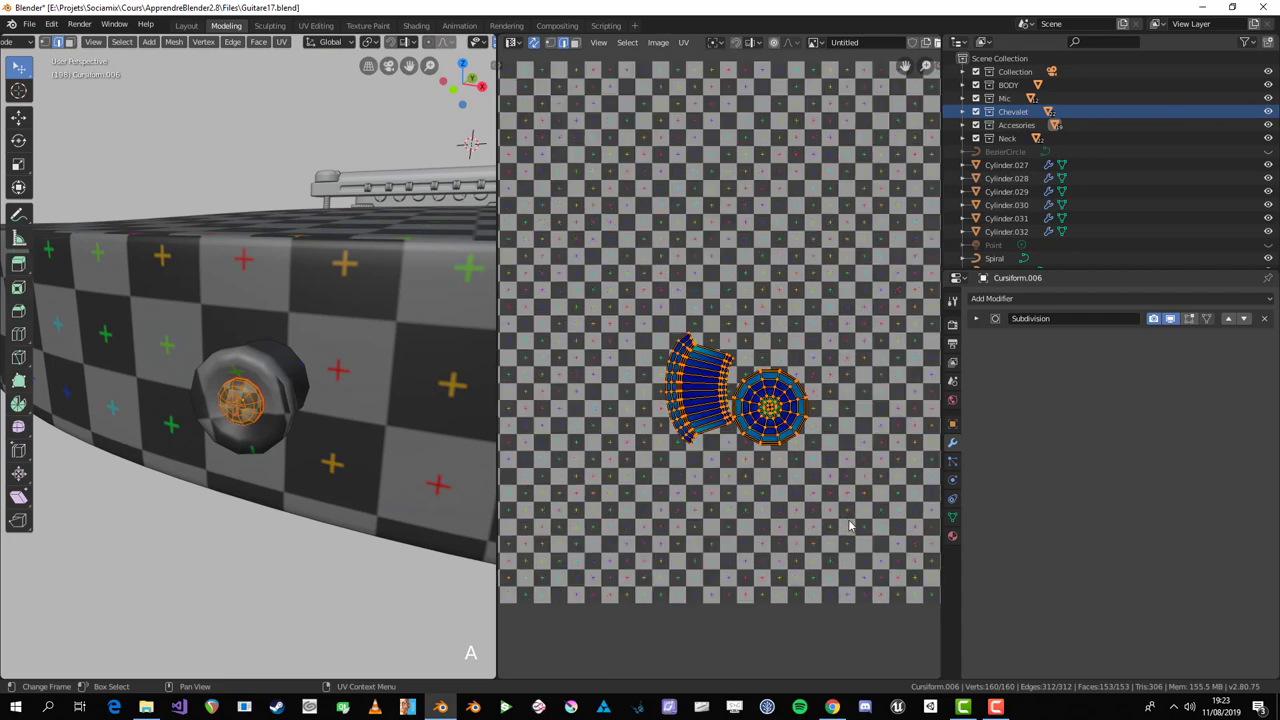
{"action": "key", "text": "s"}
{"action": "key", "text": "Tab"}
Step: Back in Object Mode, orbit around the guitar to check the screw's checker density
{"action": "scroll", "scroll_direction": "down", "scroll_amount": 3}
{"action": "key", "text": "alt+a"}
{"action": "middle_click", "coordinate": [348, 365]}
{"action": "scroll", "scroll_direction": "up", "scroll_amount": 3}
{"action": "middle_click", "coordinate": [326, 359]}
{"action": "scroll", "scroll_direction": "up", "scroll_amount": 3}
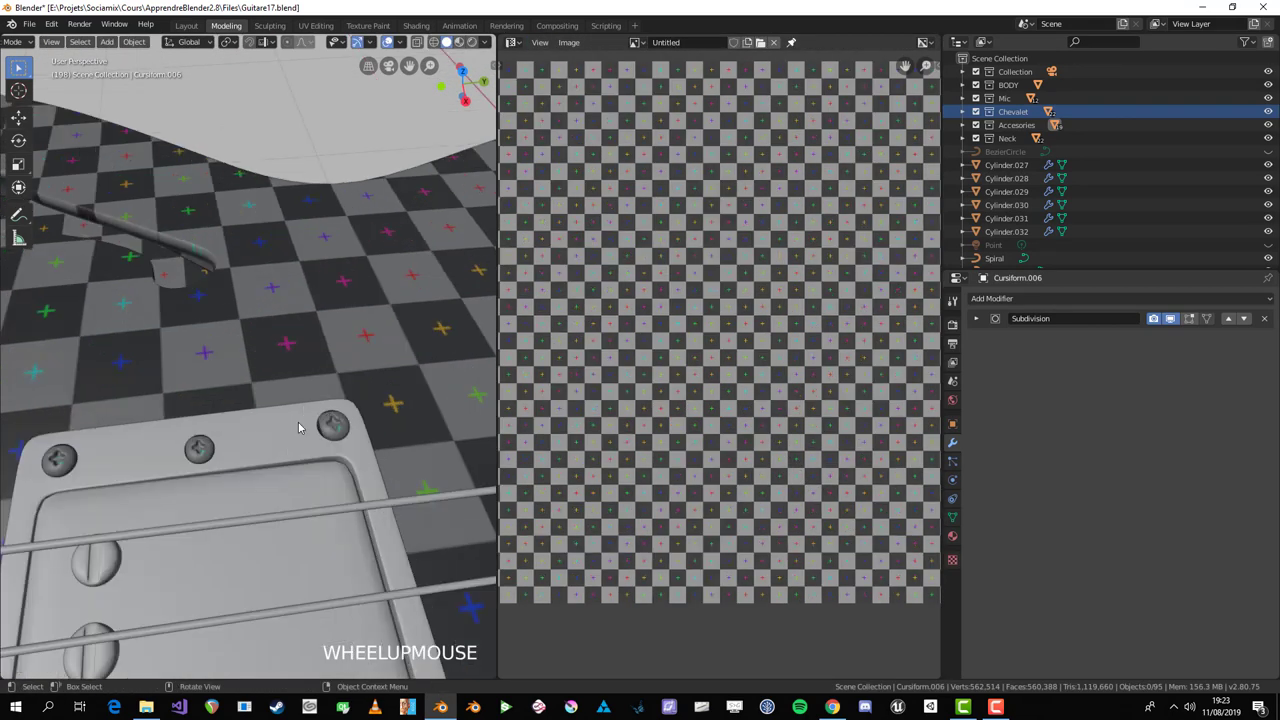
{"action": "scroll", "scroll_direction": "down", "scroll_amount": 3}
{"action": "middle_click", "coordinate": [239, 498]}
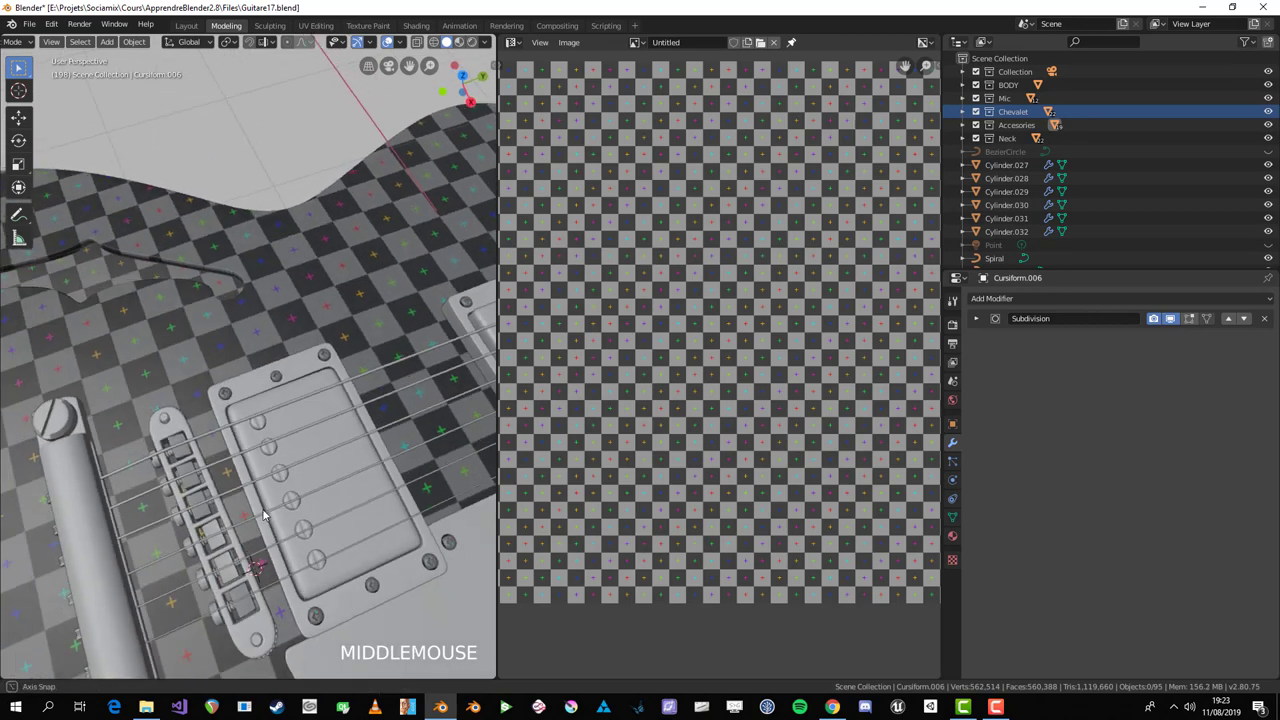
{"action": "scroll", "scroll_direction": "down", "scroll_amount": 3}
{"action": "middle_click", "coordinate": [312, 472]}
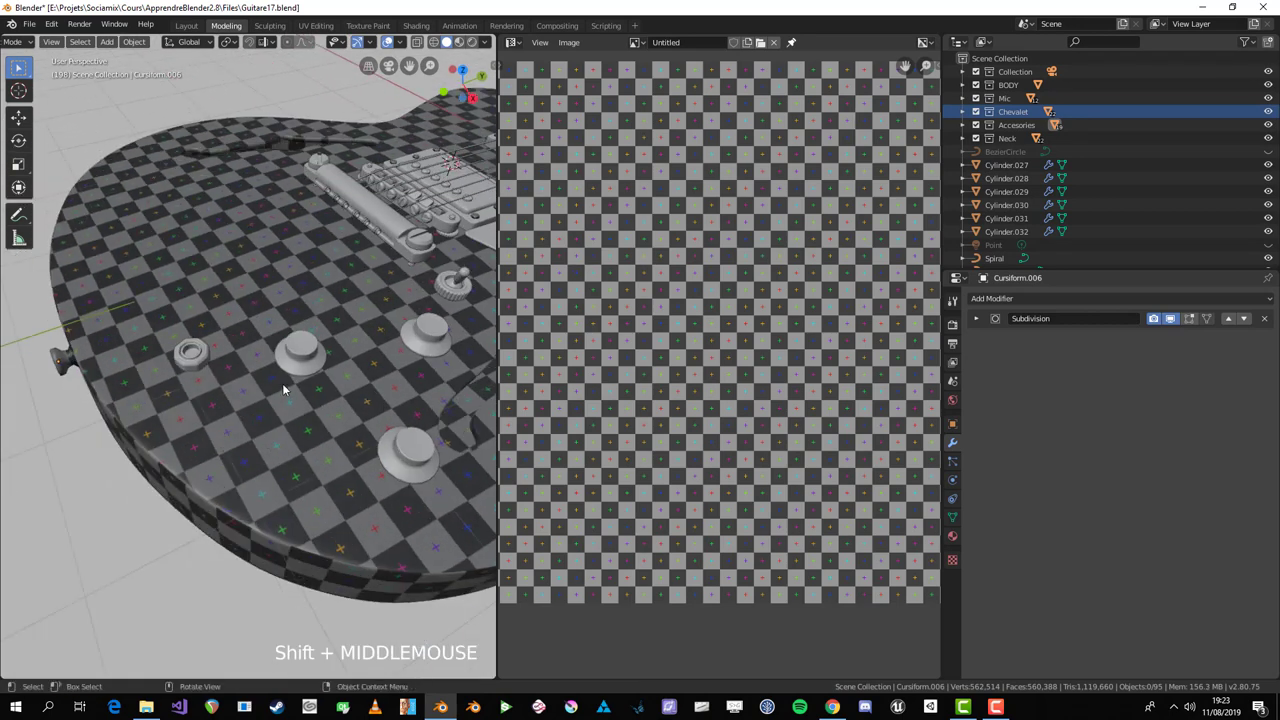
Step: Isolate the octagonal pickup cover Circle.002 in local view and review its current unwrap
{"action": "left_click", "coordinate": [302, 363]}
{"action": "key", "text": "Tab"}
{"action": "key", "text": "KP_Divide"}
{"action": "key", "text": "Tab"}
{"action": "middle_click", "coordinate": [214, 421]}
{"action": "key", "text": "a"}
{"action": "middle_click", "coordinate": [214, 376]}
{"action": "key", "text": "alt+a"}
{"action": "key", "text": "a"}
{"action": "scroll", "scroll_direction": "down", "scroll_amount": 3}
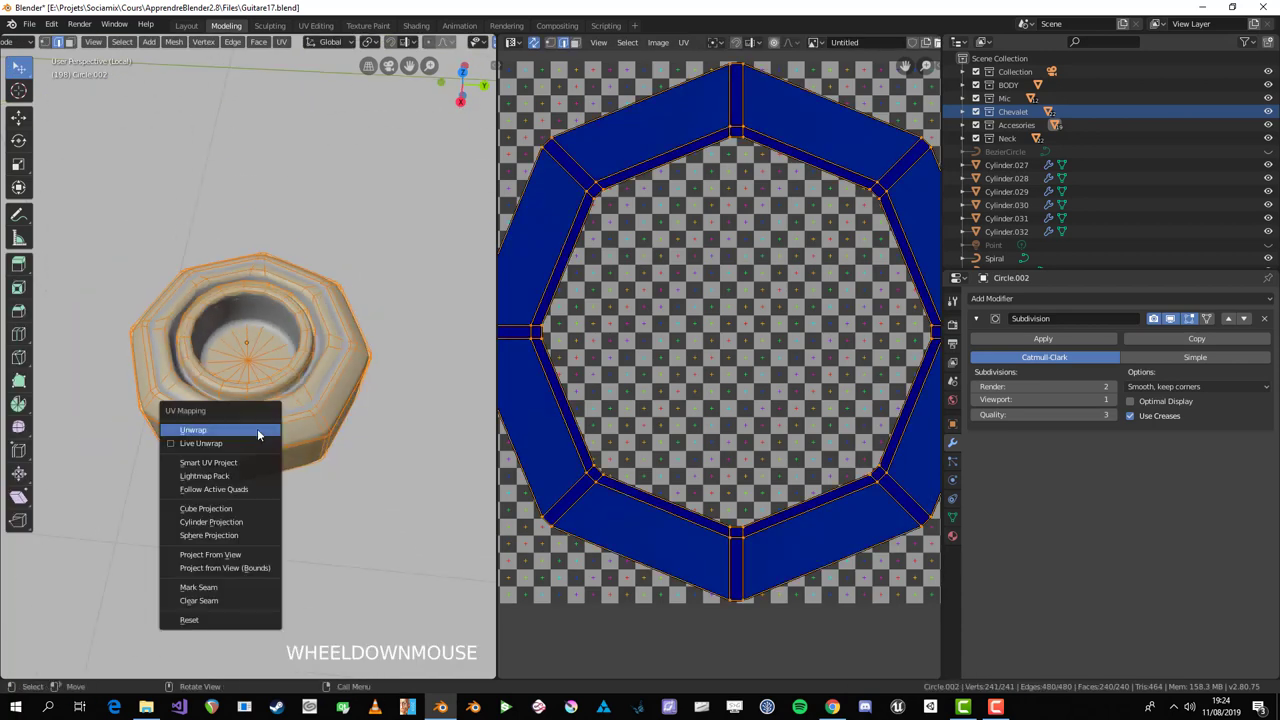
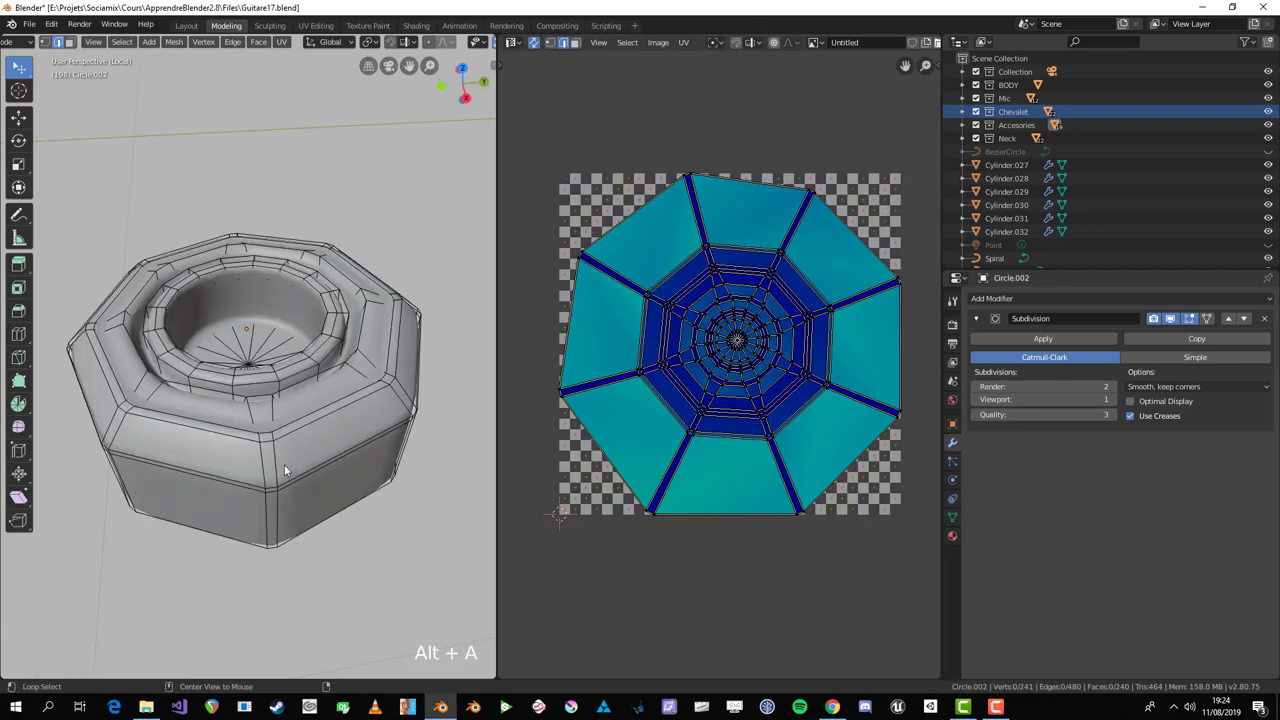
Step: Mark the cover's edge loops as seams and re-unwrap so inner disc and outer ring separate
{"action": "middle_click", "coordinate": [259, 515]}
{"action": "scroll", "scroll_direction": "up", "scroll_amount": 3}
{"action": "left_click", "coordinate": [1173, 326]}
{"action": "middle_click", "coordinate": [216, 500]}
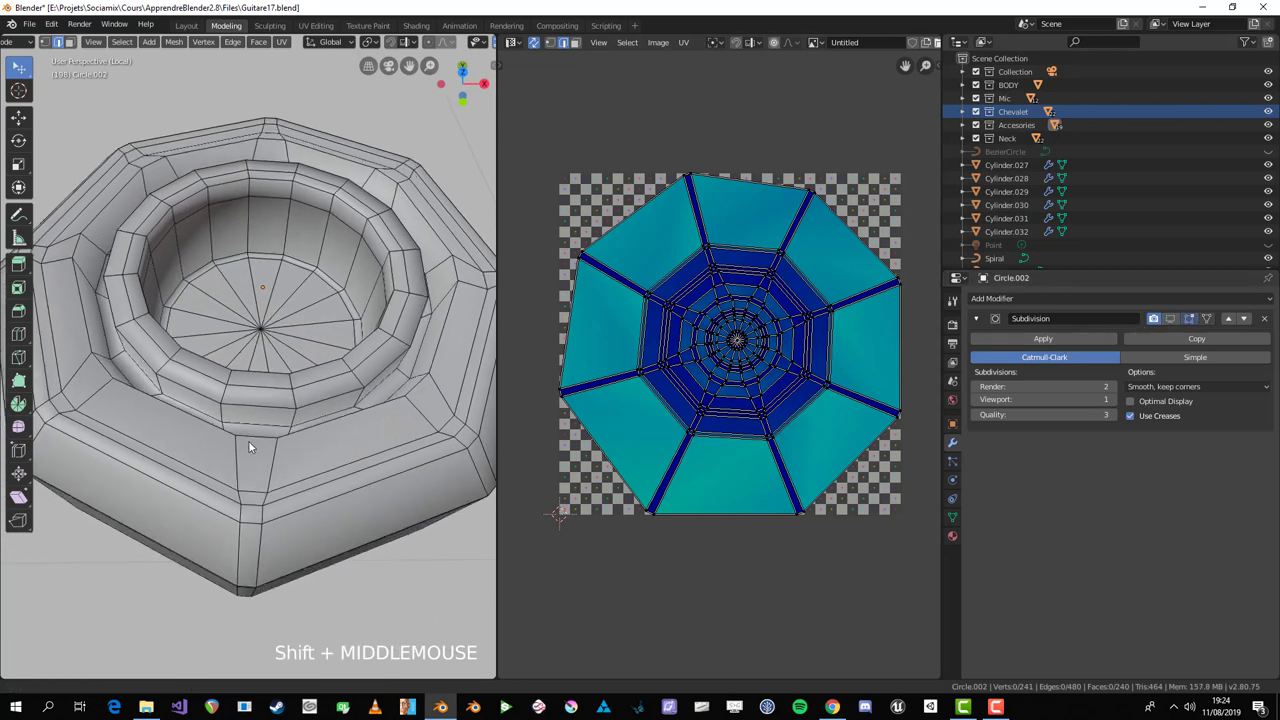
{"action": "left_click", "coordinate": [265, 423]}
{"action": "middle_click", "coordinate": [297, 416]}
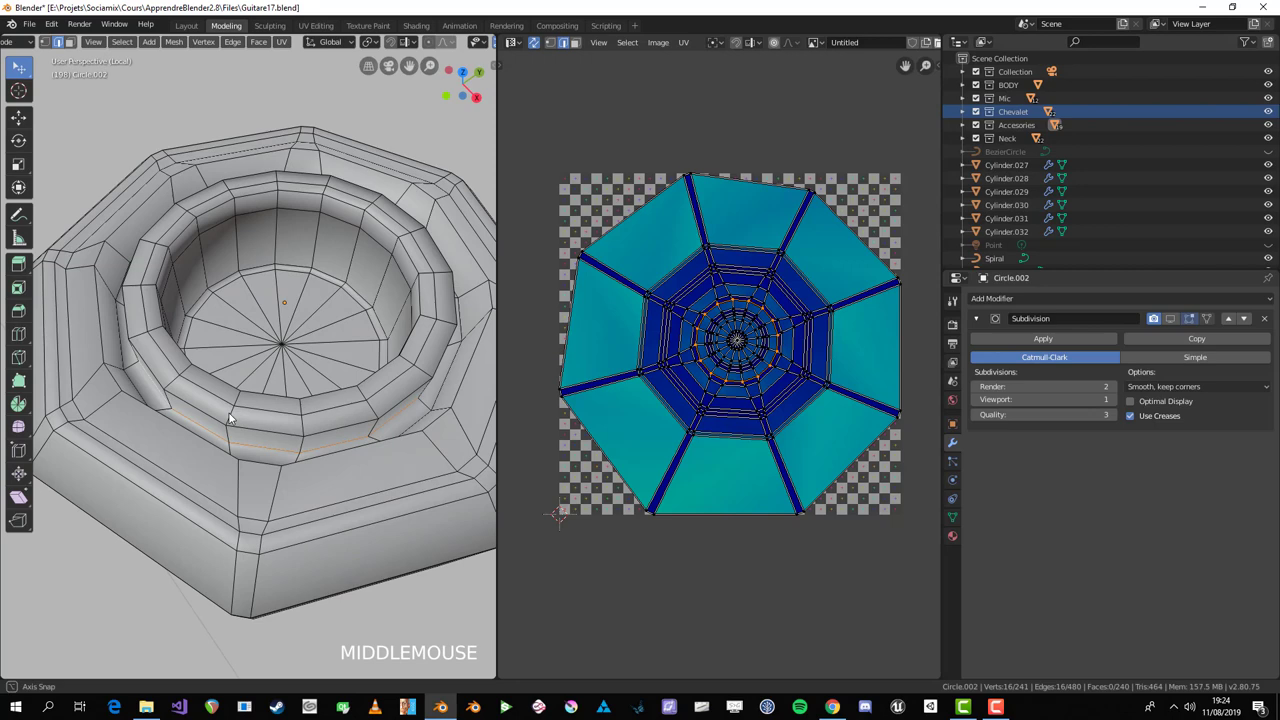
{"action": "key", "text": "ctrl+e"}
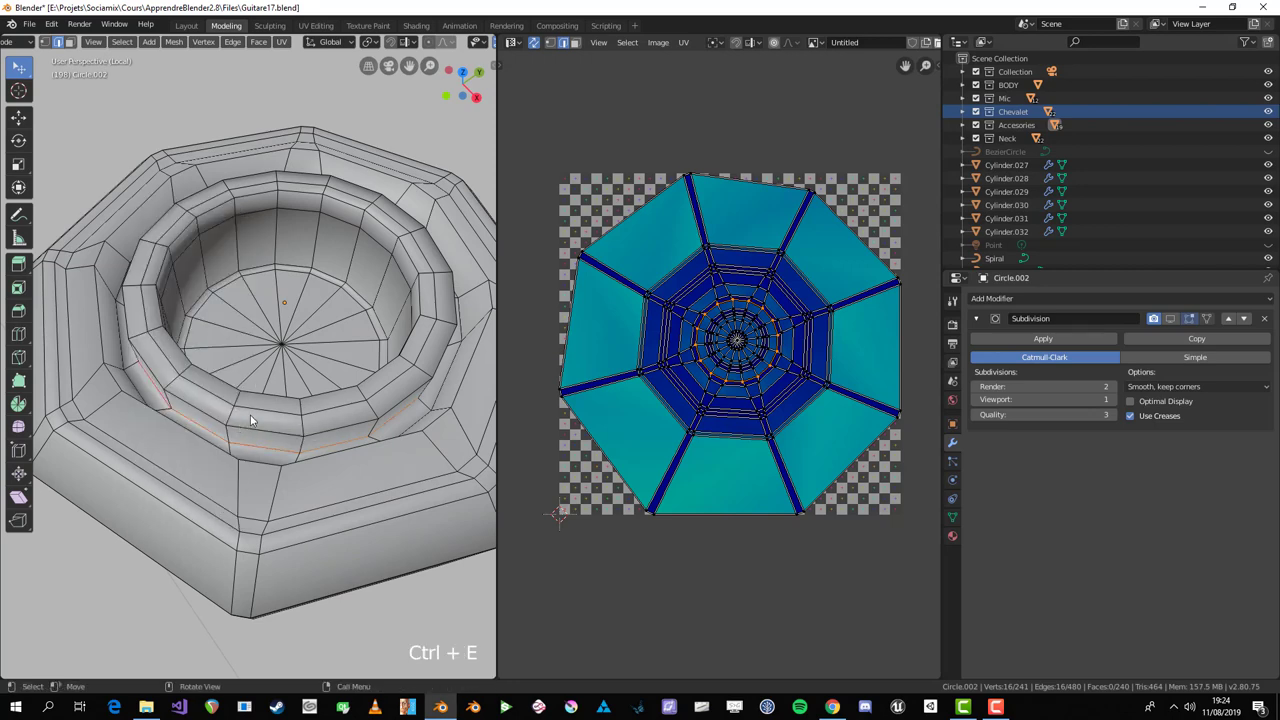
{"action": "key", "text": "a"}
{"action": "key", "text": "u"}
{"action": "key", "text": "a"}
{"action": "key", "text": "alt+a"}
Step: Mark a side edge as a seam and re-unwrap so the outer ring opens into a band
{"action": "middle_click", "coordinate": [211, 371]}
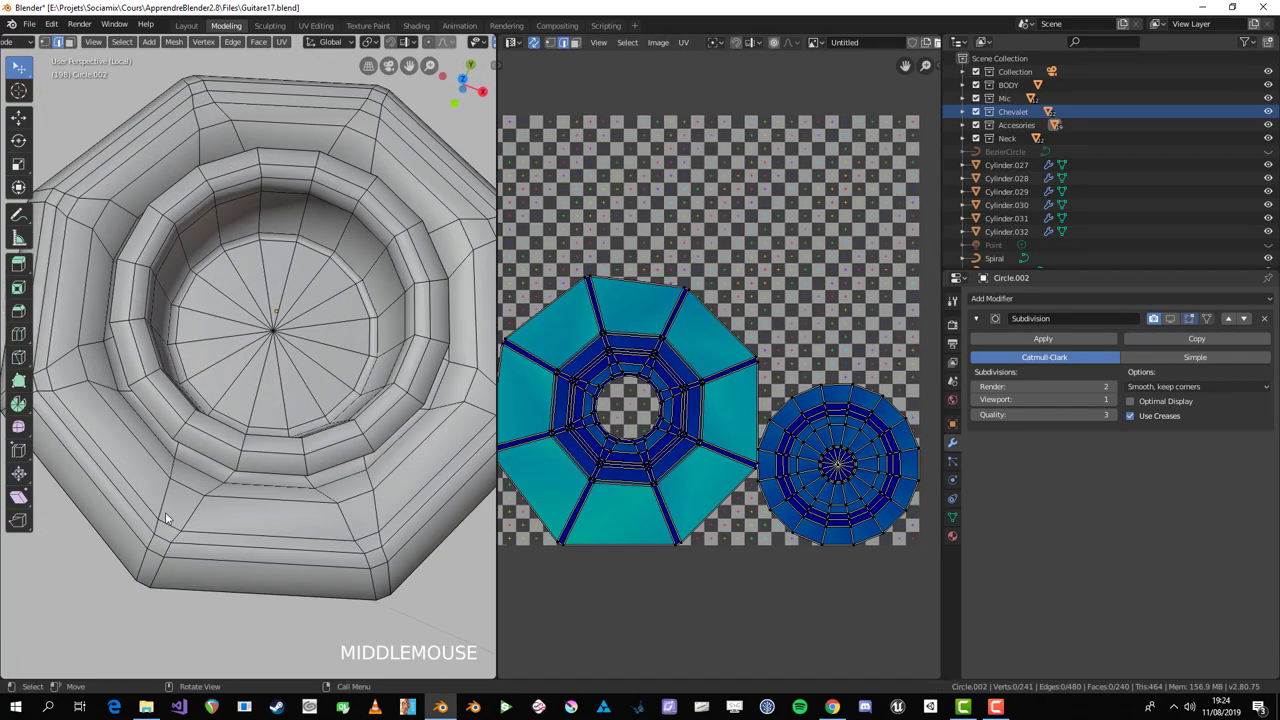
{"action": "left_click", "coordinate": [274, 446]}
{"action": "middle_click", "coordinate": [260, 490]}
{"action": "left_click", "coordinate": [235, 352]}
{"action": "middle_click", "coordinate": [256, 280]}
{"action": "key", "text": "ctrl+e"}
{"action": "key", "text": "a"}
{"action": "scroll", "scroll_direction": "down", "scroll_amount": 3}
{"action": "key", "text": "u"}
{"action": "key", "text": "alt+a"}
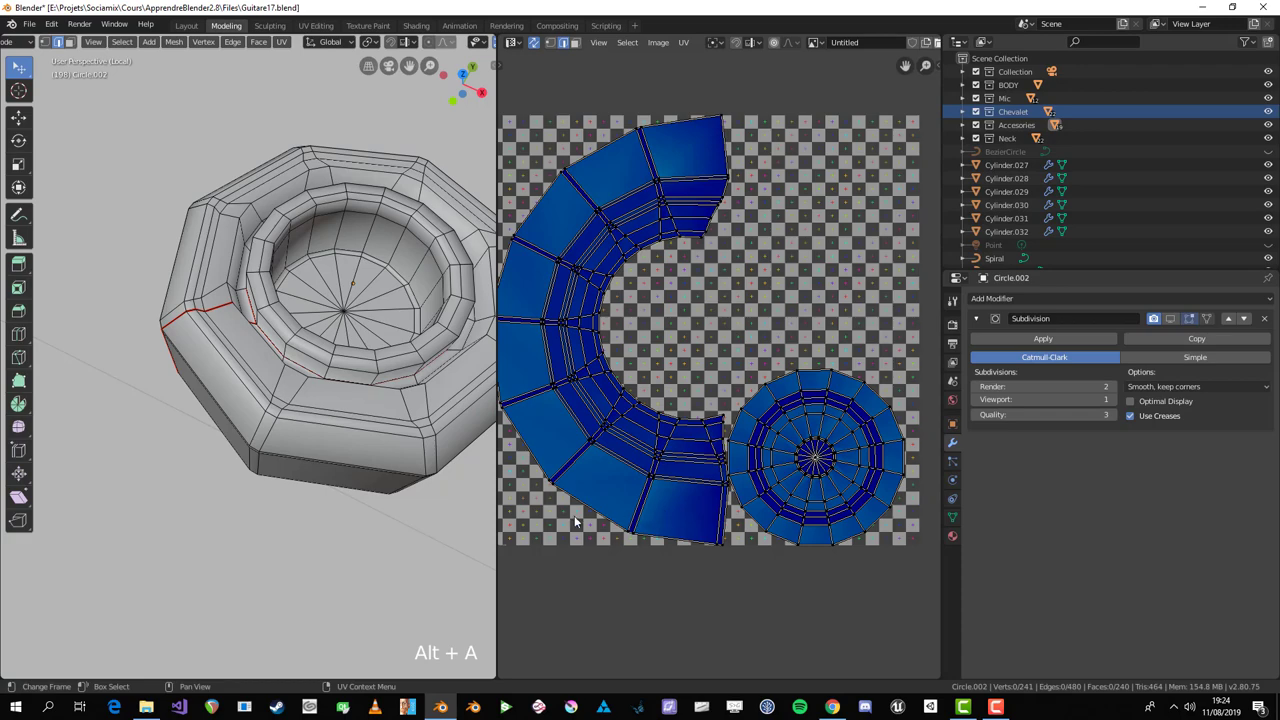
Step: Select the cover's connected outer ring faces with select linked to view its UV band
{"action": "middle_click", "coordinate": [194, 355]}
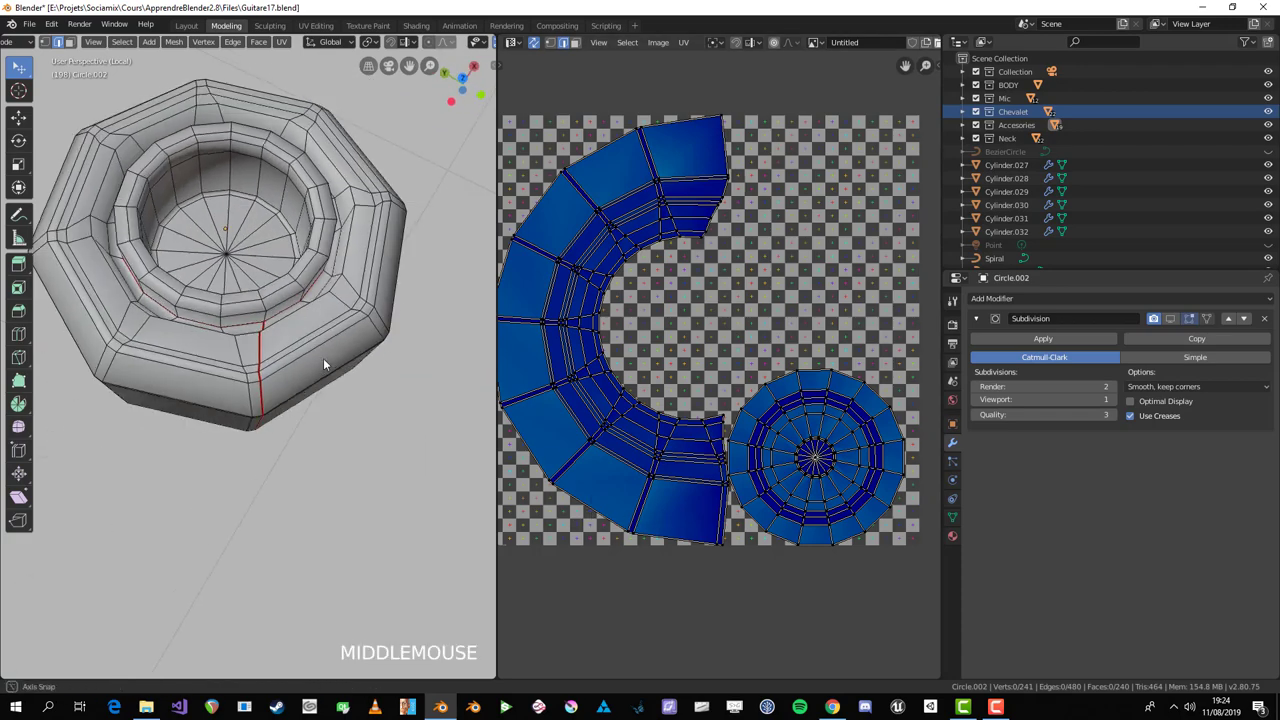
{"action": "scroll", "scroll_direction": "up", "scroll_amount": 3}
{"action": "middle_click", "coordinate": [287, 478]}
{"action": "scroll", "scroll_direction": "down", "scroll_amount": 3}
{"action": "middle_click", "coordinate": [333, 427]}
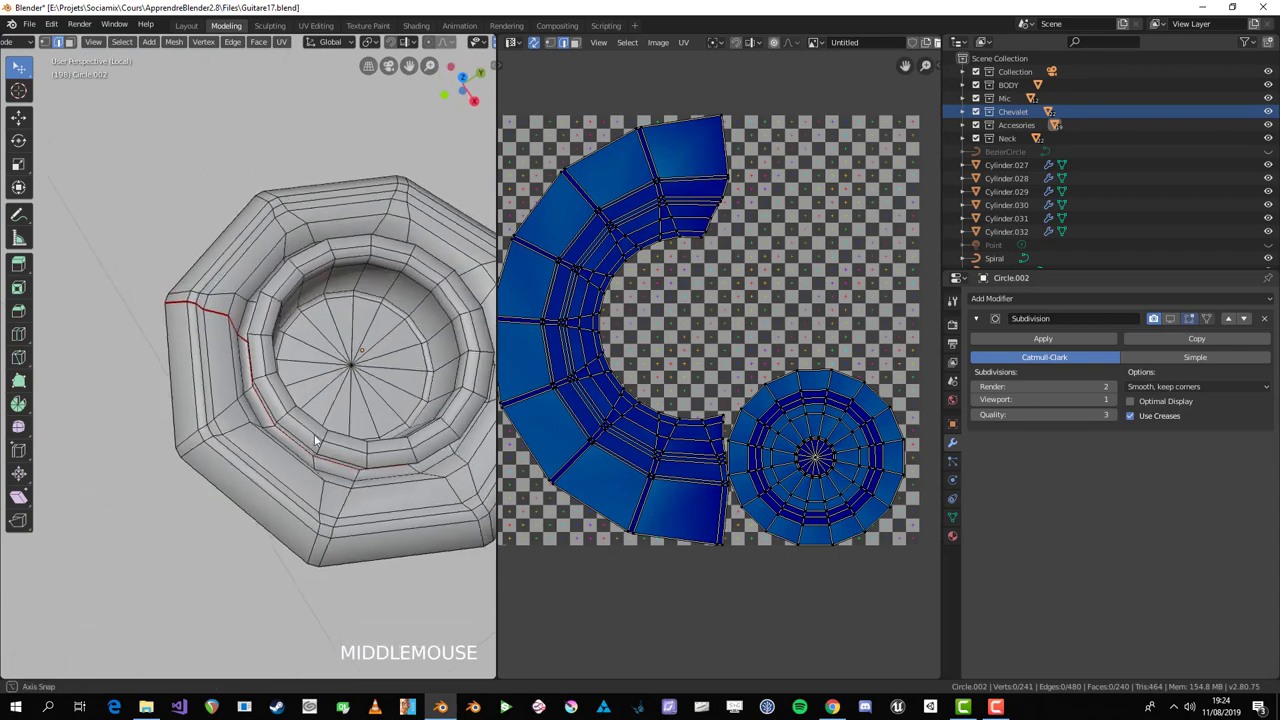
{"action": "key", "text": "3"}
{"action": "middle_click", "coordinate": [195, 399]}
{"action": "key", "text": "l"}
{"action": "middle_click", "coordinate": [196, 414]}
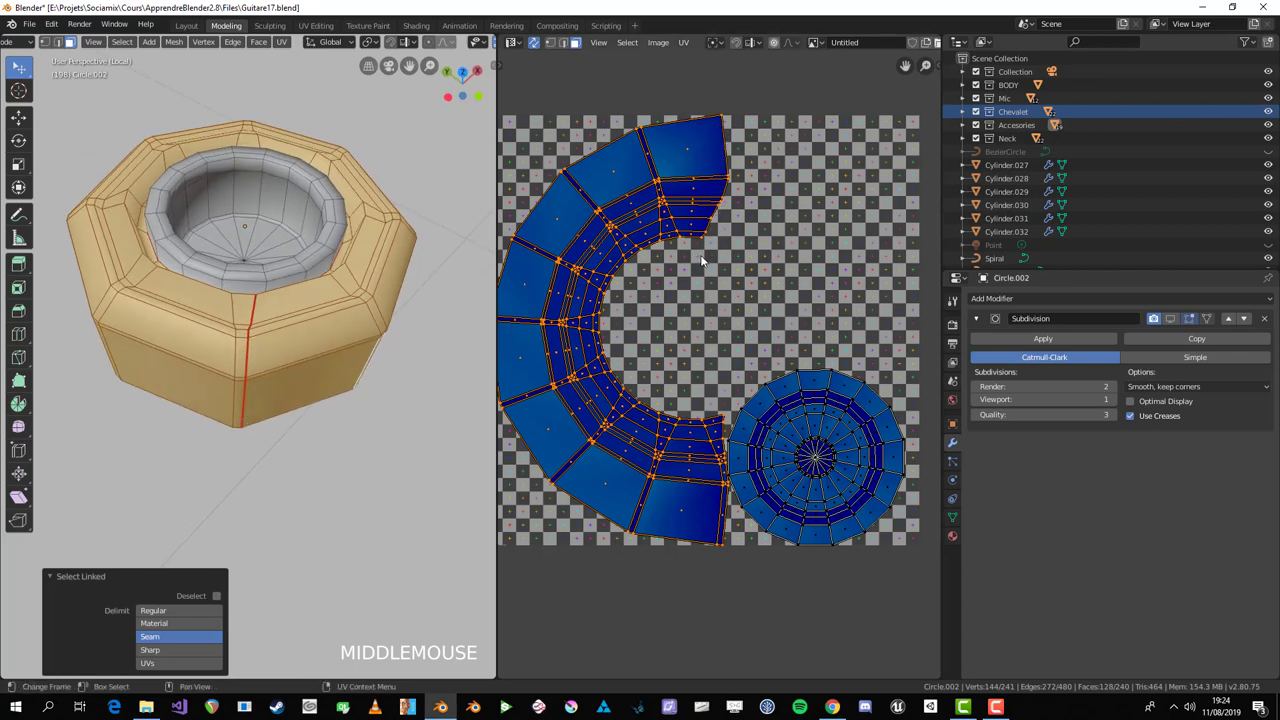
{"action": "key", "text": "alt+a"}
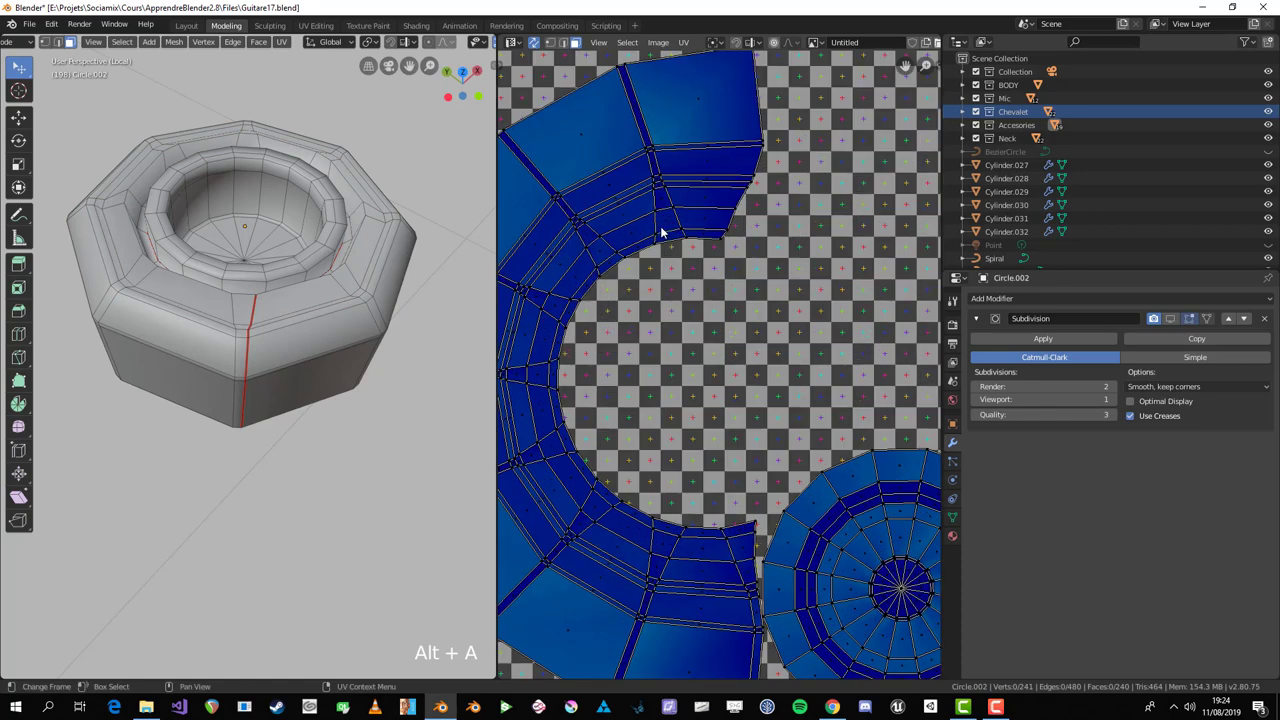
{"action": "key", "text": "2"}
Step: Try scaling the band's end edge flat in the UV editor, cancelling the attempts
{"action": "left_click", "coordinate": [637, 278]}
{"action": "key", "text": "s"}
{"action": "left_click", "coordinate": [667, 293]}
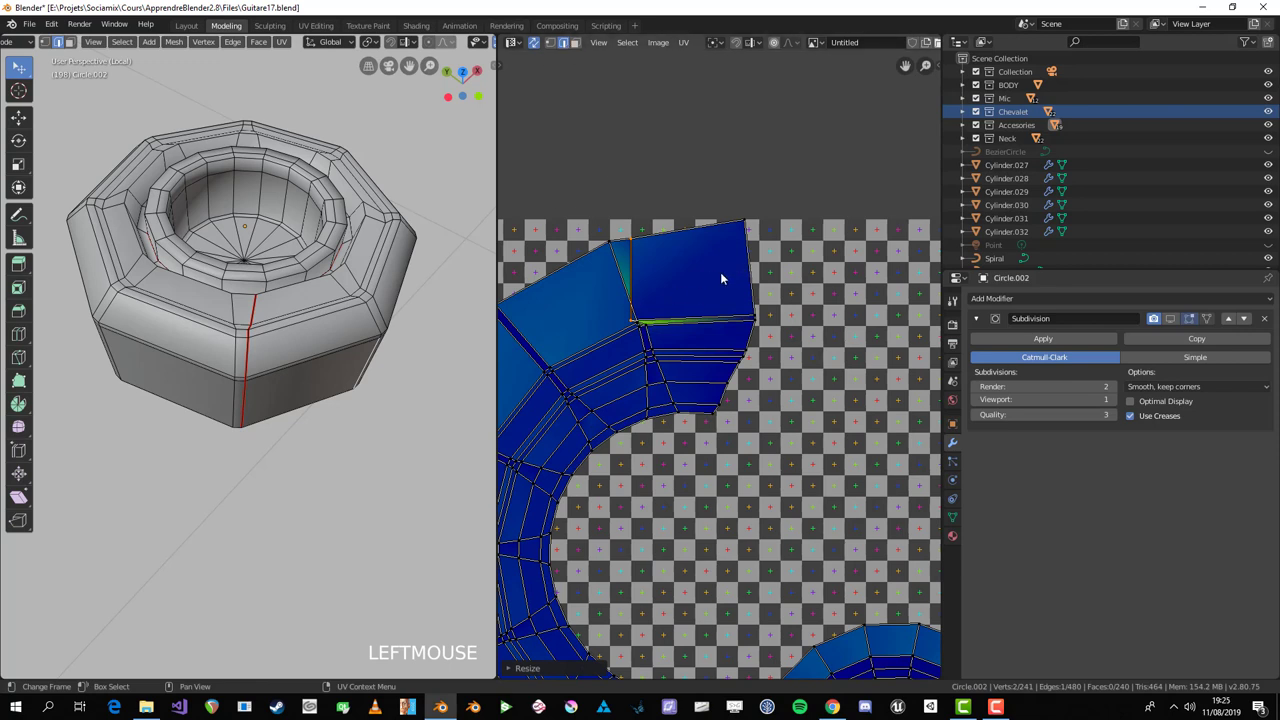
{"action": "key", "text": "s"}
{"action": "right_click", "coordinate": [816, 292]}
{"action": "key", "text": "s"}
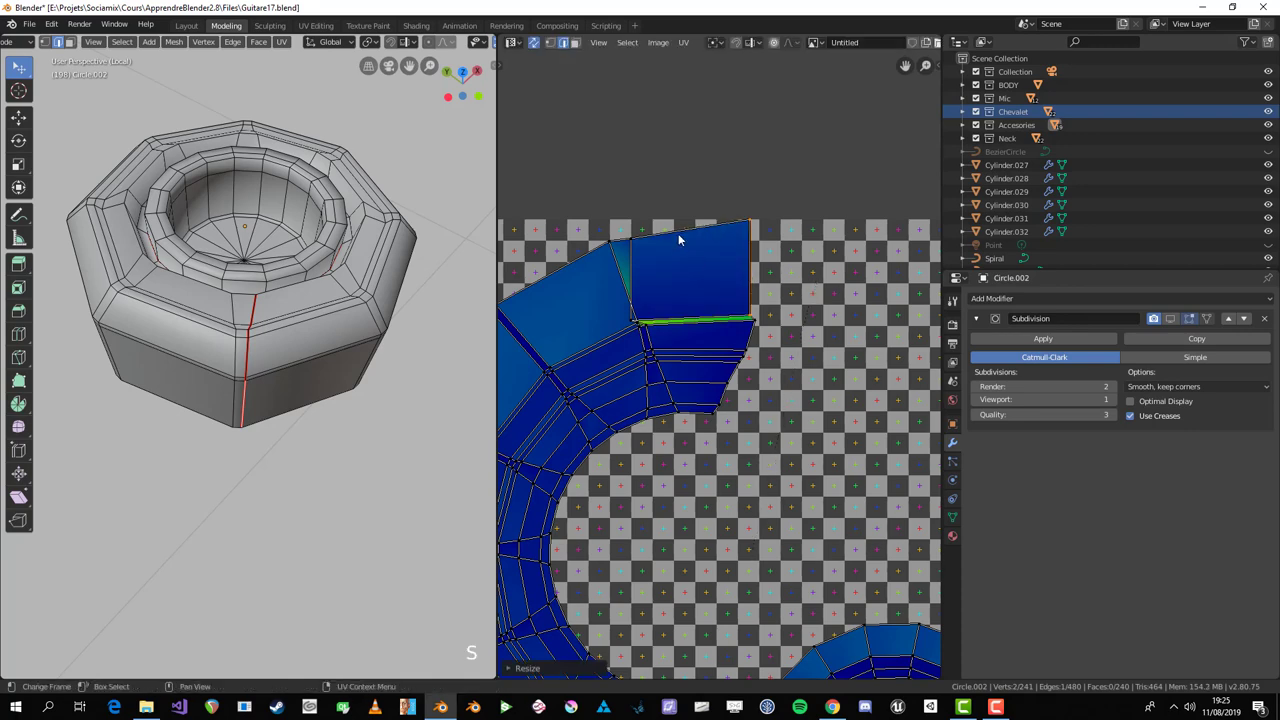
{"action": "left_click", "coordinate": [686, 236]}
{"action": "key", "text": "s"}
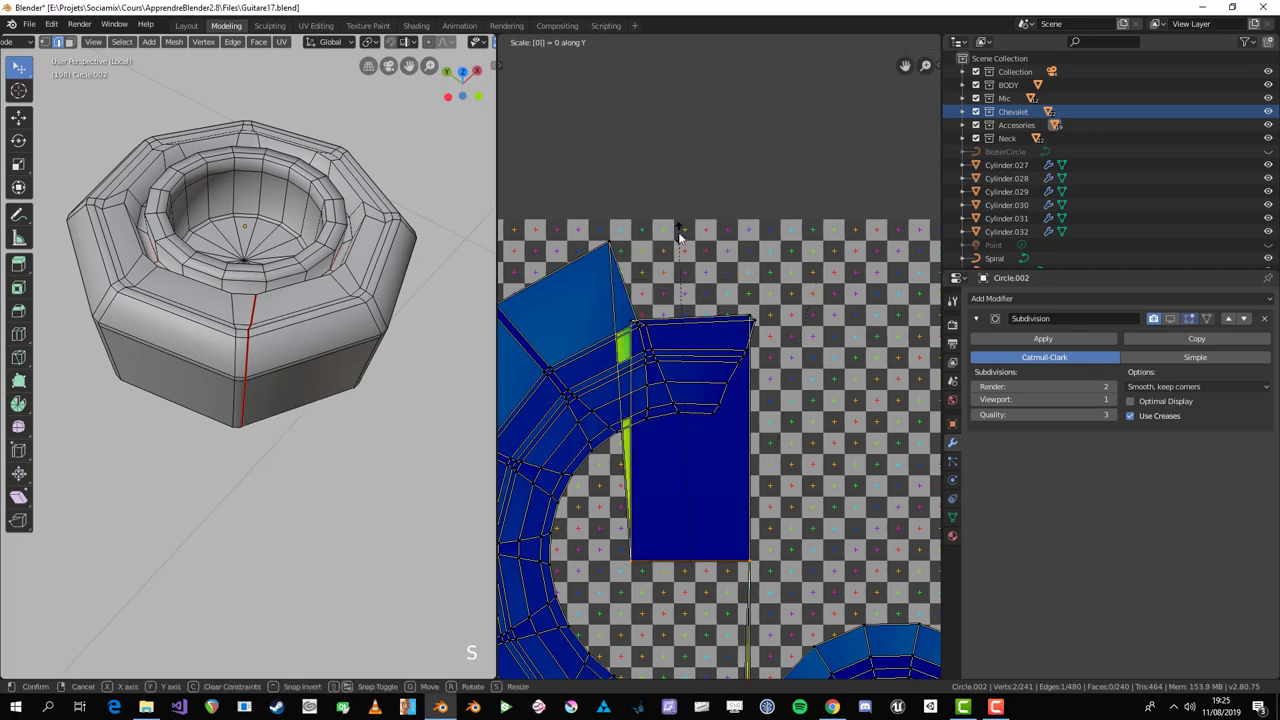
{"action": "right_click", "coordinate": [682, 237]}
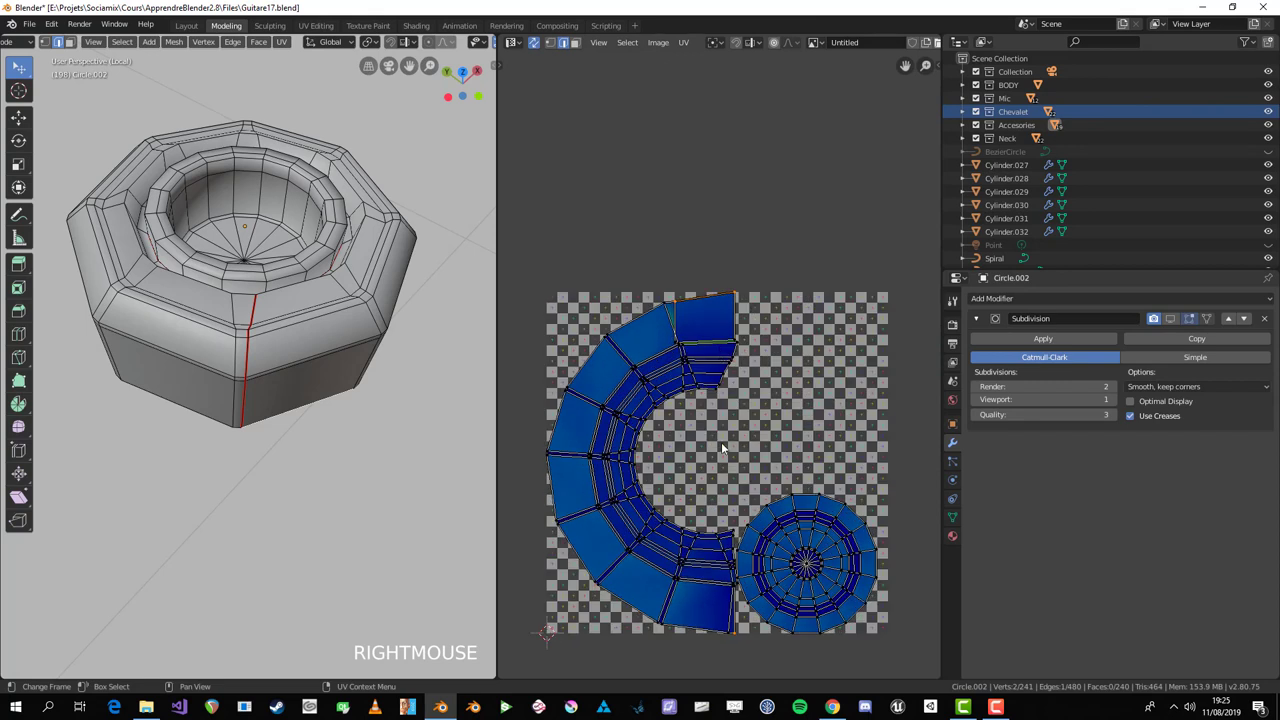
Step: Scale and move part of the UV band, undo it, and reselect part of the strip
{"action": "key", "text": "alt+a"}
{"action": "left_click", "coordinate": [702, 302]}
{"action": "key", "text": "s"}
{"action": "key", "text": "g"}
{"action": "key", "text": "ctrl+z"}
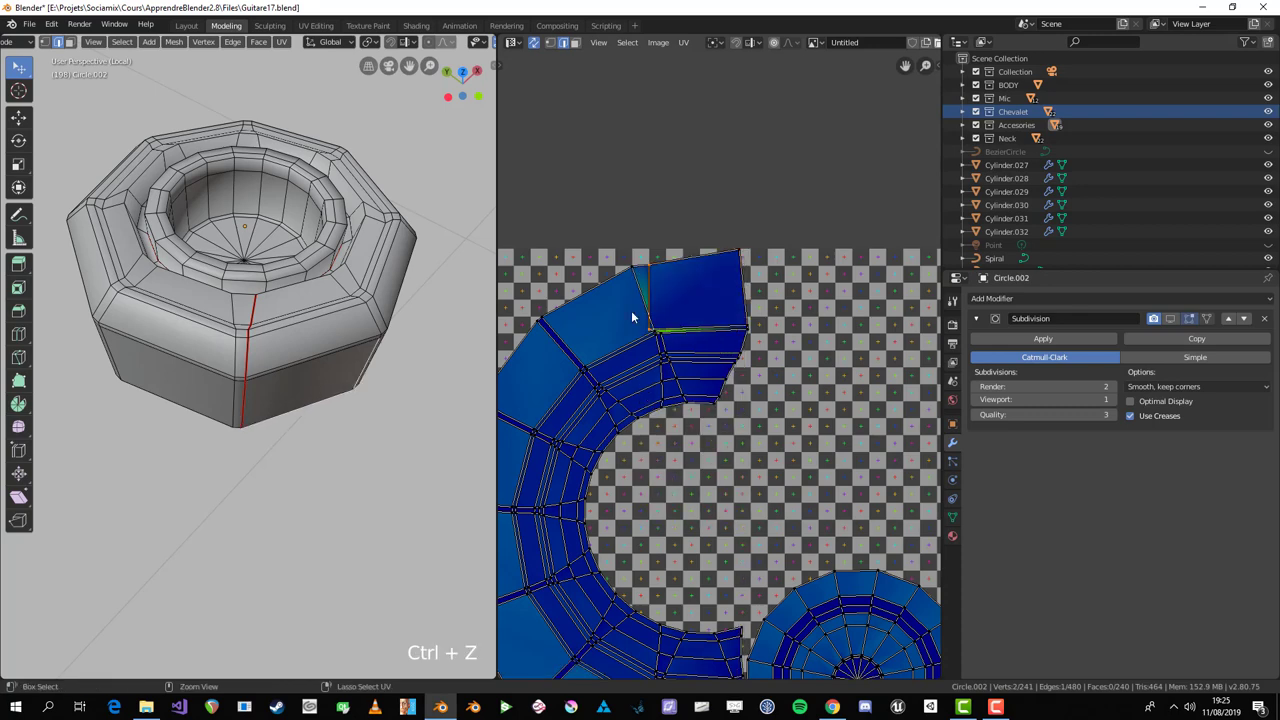
{"action": "key", "text": "a"}
{"action": "key", "text": "alt+a"}
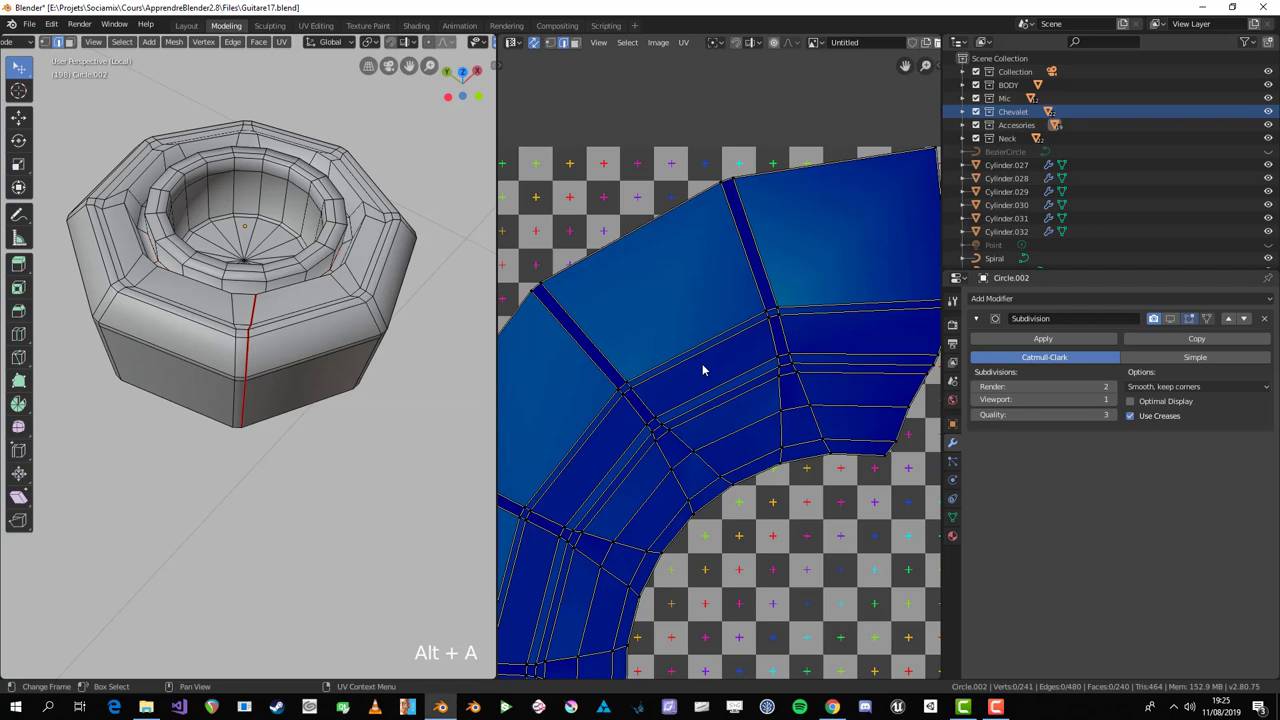
{"action": "left_click", "coordinate": [776, 381]}
Step: Rotate the cover's UVs slightly and straighten one small face into a clean rectangle
{"action": "key", "text": "a"}
{"action": "key", "text": "r"}
{"action": "left_click", "coordinate": [903, 478]}
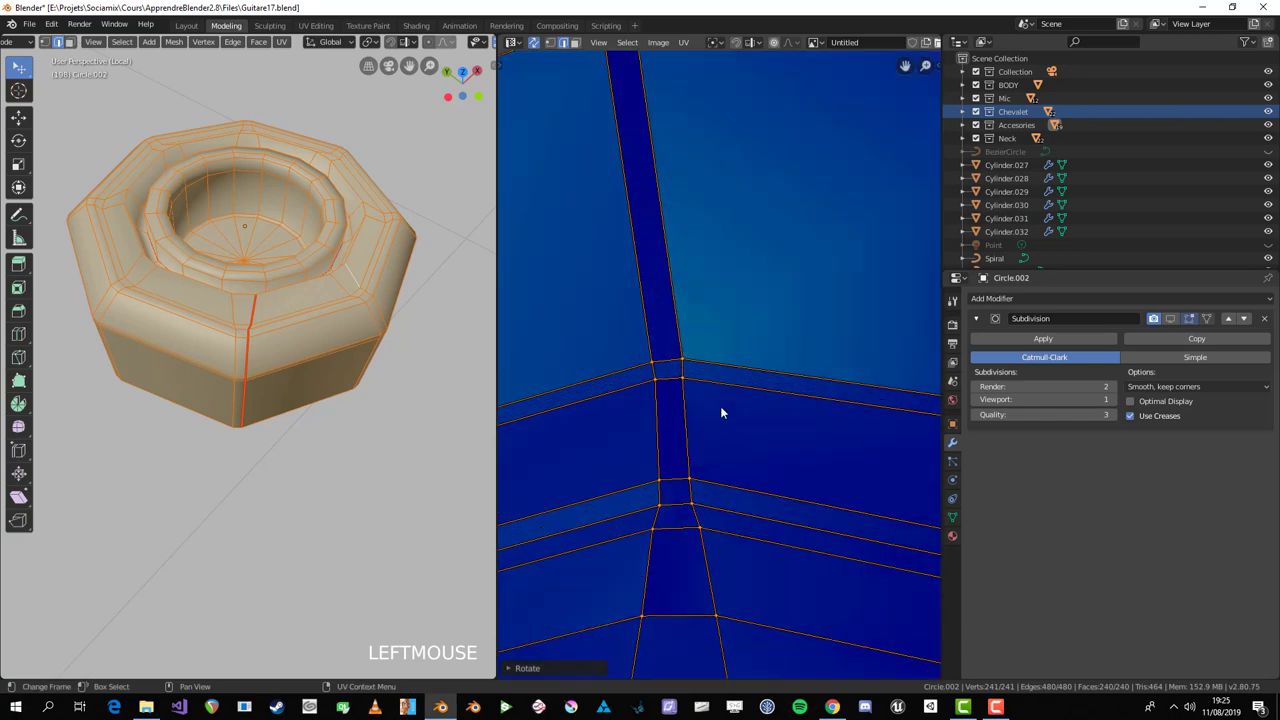
{"action": "key", "text": "s"}
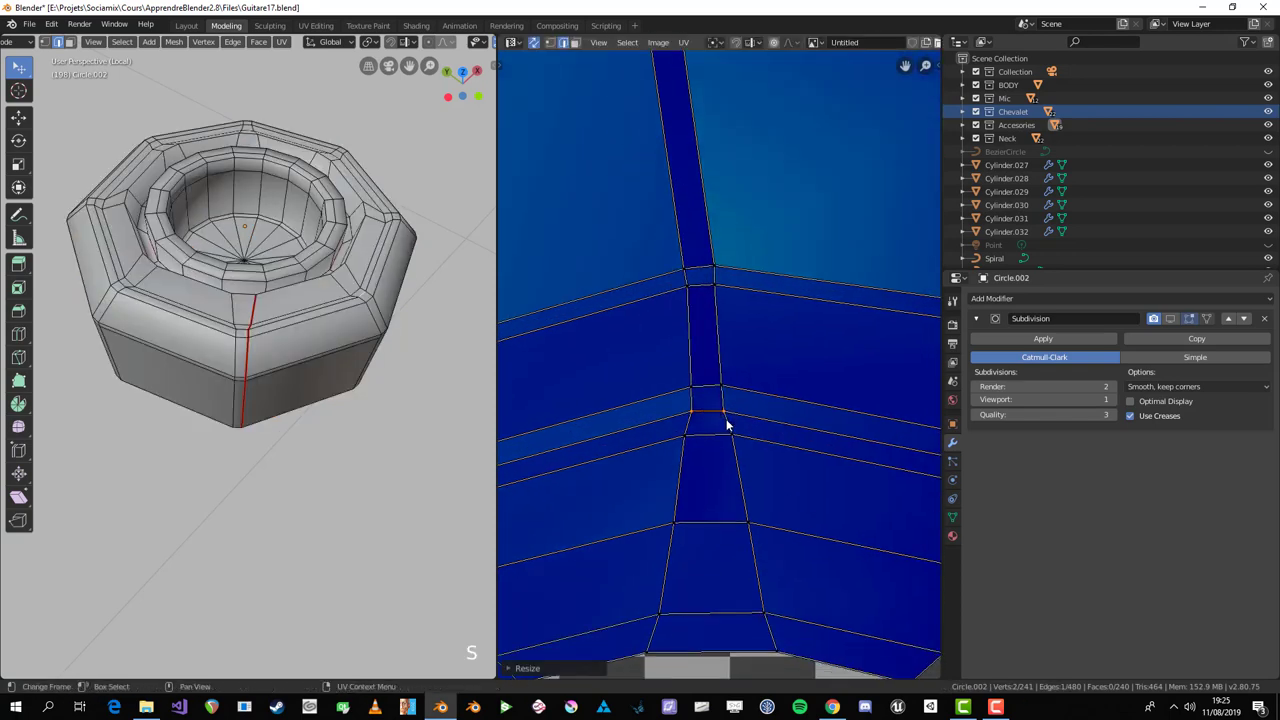
{"action": "left_click", "coordinate": [713, 437]}
{"action": "key", "text": "s"}
{"action": "left_click", "coordinate": [713, 442]}
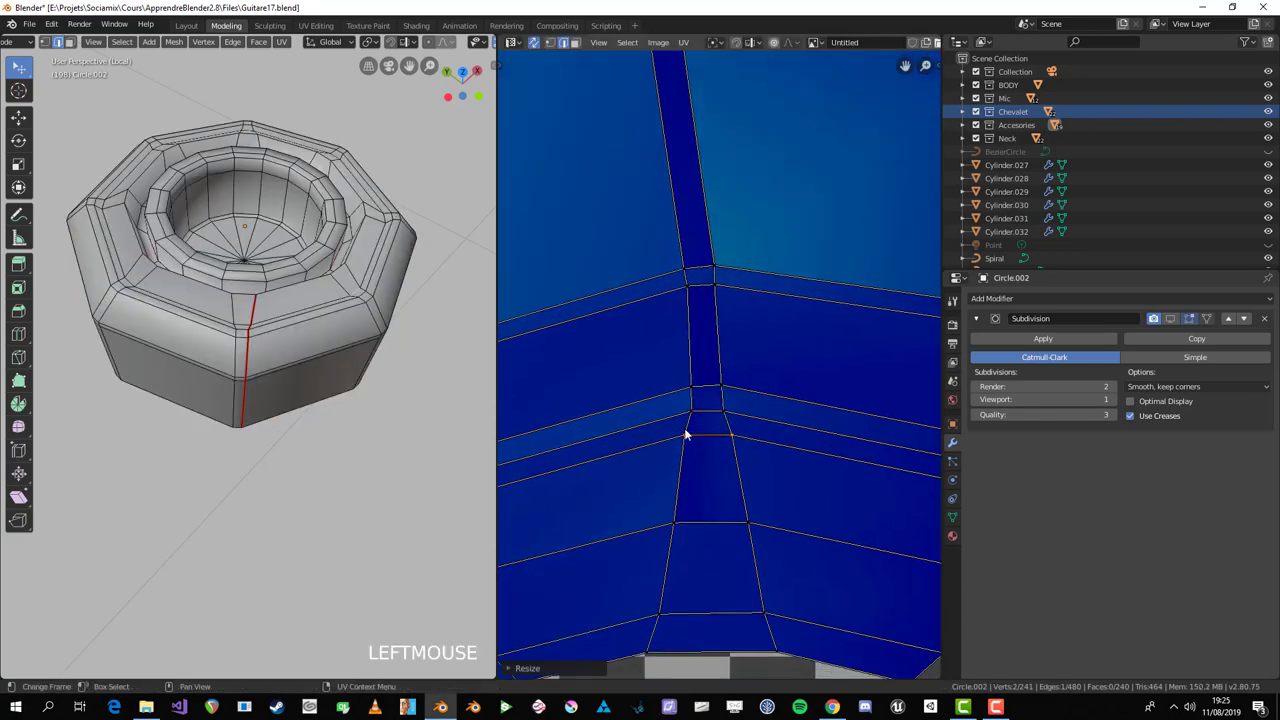
{"action": "key", "text": "s"}
{"action": "left_click", "coordinate": [696, 434]}
{"action": "key", "text": "s"}
{"action": "left_click", "coordinate": [729, 429]}
{"action": "key", "text": "b"}
{"action": "key", "text": "s"}
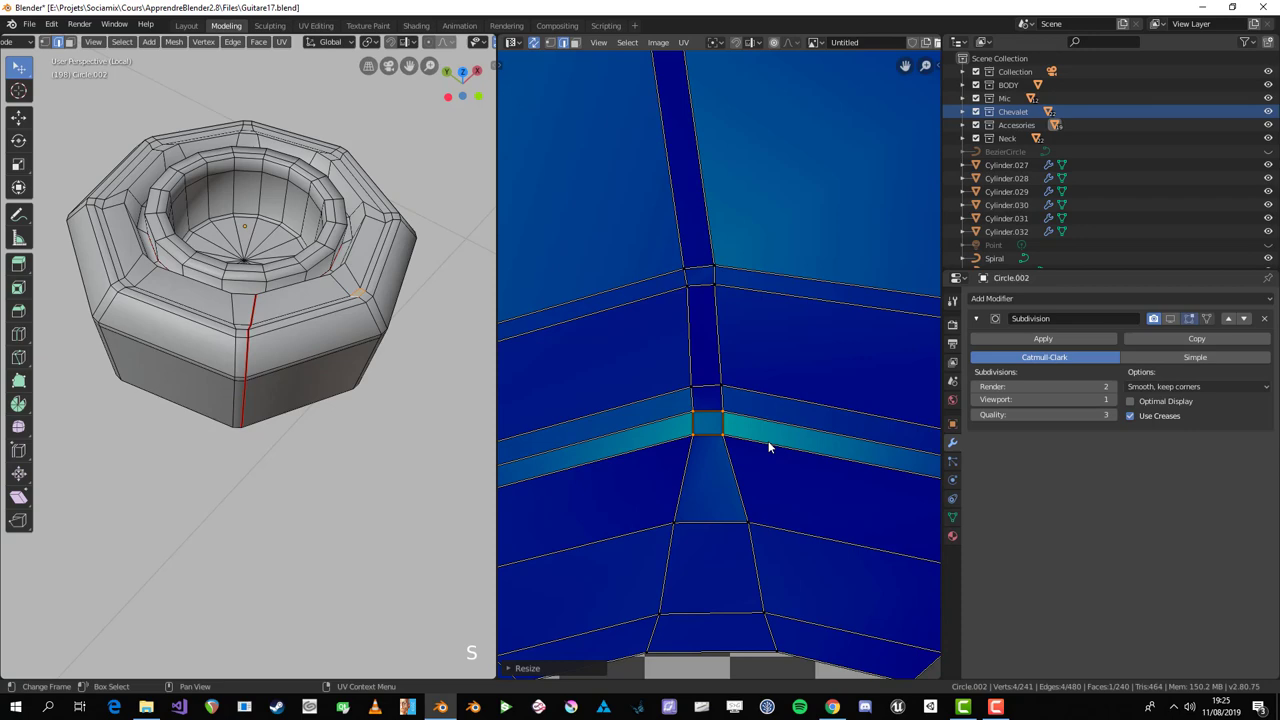
Step: Make the squared face active, unwrap the ring with Follow Active Quads and enlarge the strip
{"action": "middle_click", "coordinate": [300, 403]}
{"action": "scroll", "scroll_direction": "up", "scroll_amount": 3}
{"action": "middle_click", "coordinate": [406, 450]}
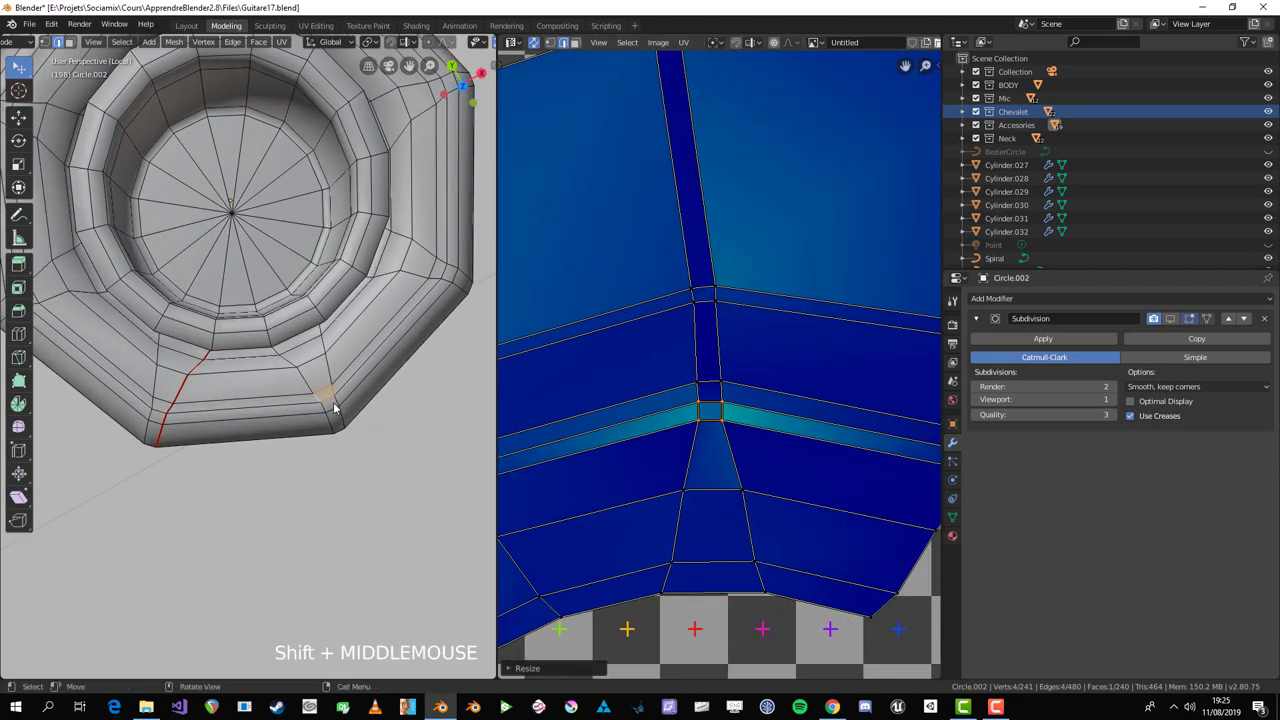
{"action": "key", "text": "a"}
{"action": "scroll", "scroll_direction": "up", "scroll_amount": 3}
{"action": "key", "text": "3"}
{"action": "left_click", "coordinate": [383, 426]}
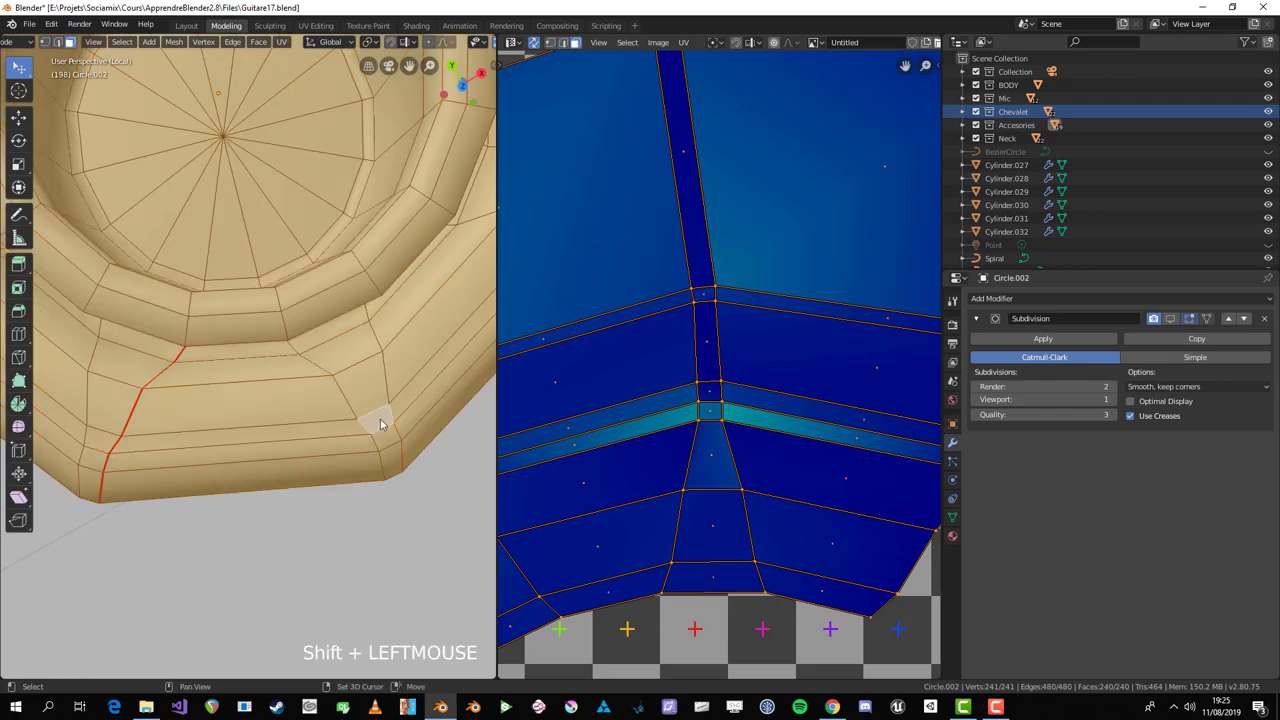
{"action": "scroll", "scroll_direction": "down", "scroll_amount": 3}
{"action": "middle_click", "coordinate": [334, 436]}
{"action": "scroll", "scroll_direction": "up", "scroll_amount": 3}
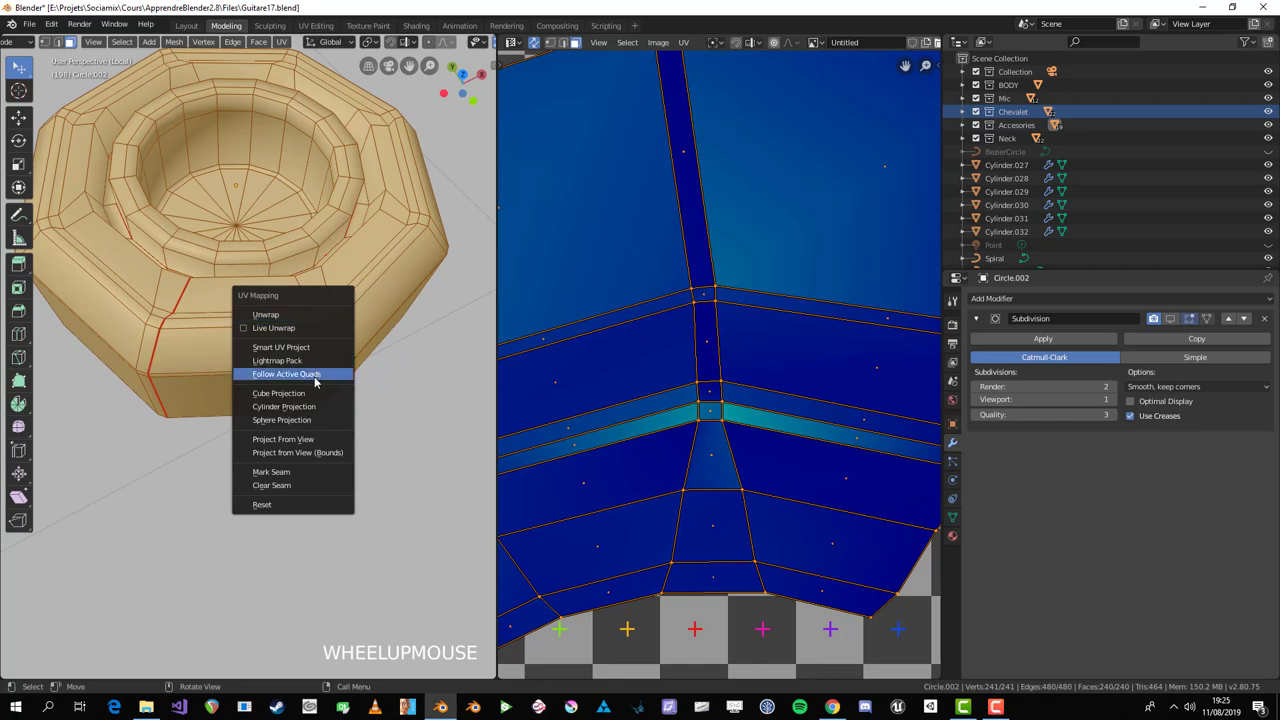
{"action": "key", "text": "u"}
{"action": "key", "text": "alt+a"}
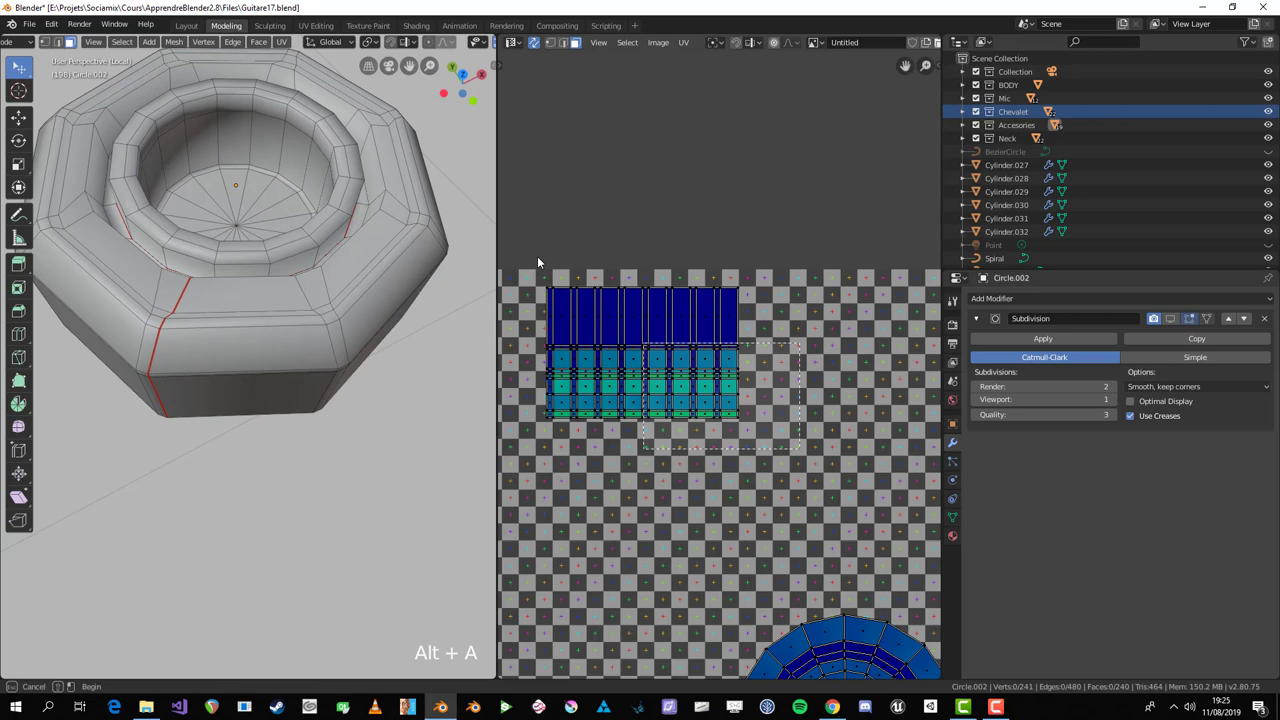
{"action": "key", "text": "b"}
{"action": "key", "text": "s"}
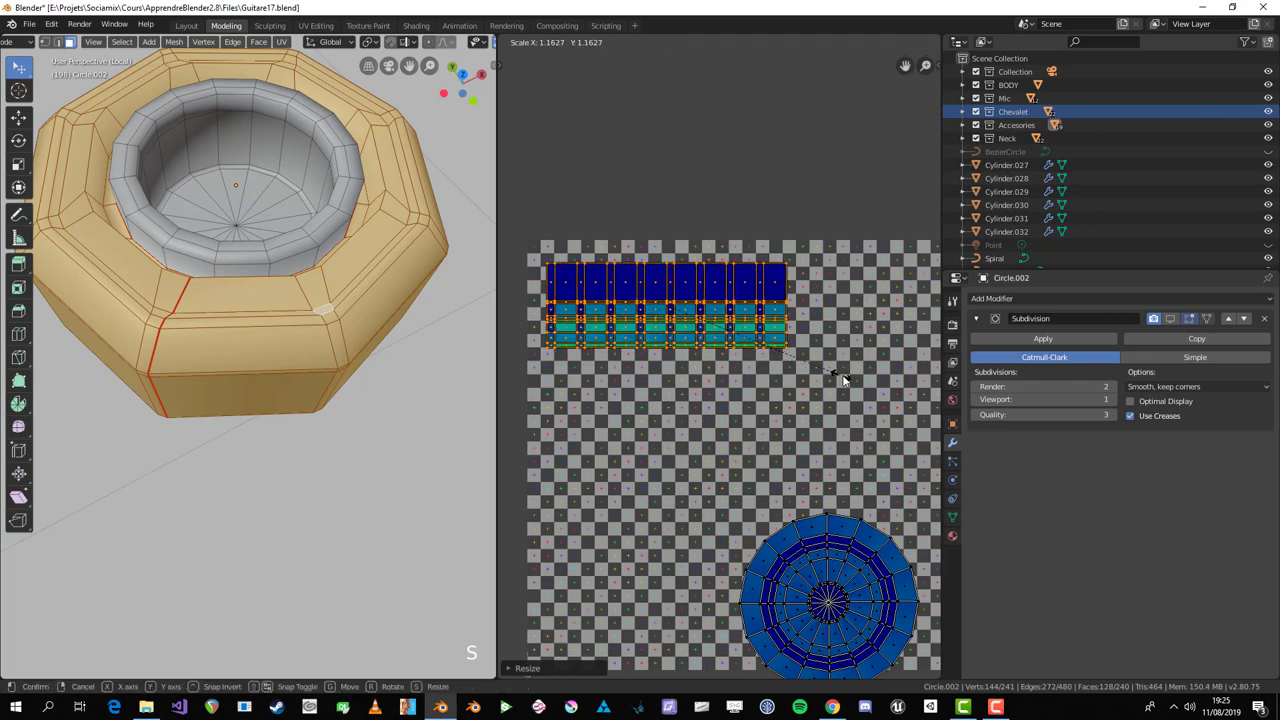
Step: Confirm the strip's size and compare the cover's checker against the guitar body in Object Mode
{"action": "left_click", "coordinate": [849, 381]}
{"action": "key", "text": "g"}
{"action": "key", "text": "s"}
{"action": "left_click", "coordinate": [797, 465]}
{"action": "key", "text": "g"}
{"action": "key", "text": "Tab"}
{"action": "scroll", "scroll_direction": "down", "scroll_amount": 3}
{"action": "middle_click", "coordinate": [272, 378]}
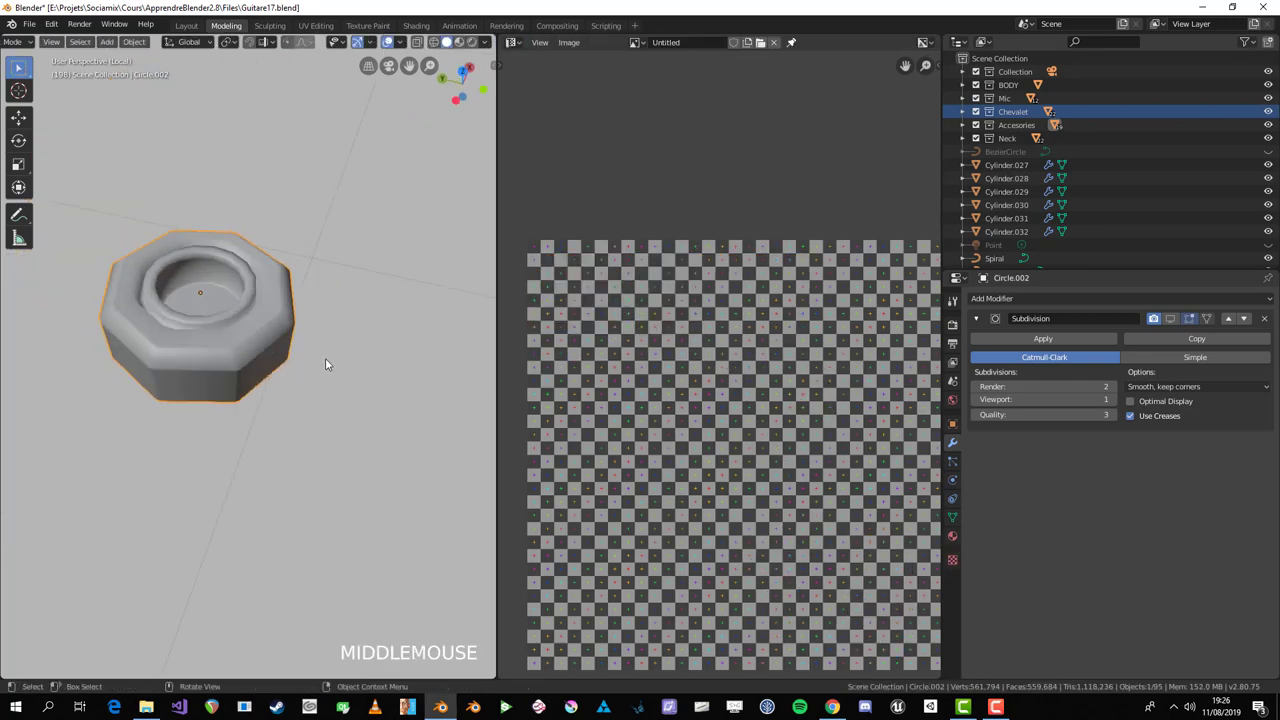
{"action": "key", "text": "KP_Divide"}
{"action": "scroll", "scroll_direction": "up", "scroll_amount": 3}
{"action": "scroll", "scroll_direction": "down", "scroll_amount": 3}
{"action": "middle_click", "coordinate": [188, 407]}
{"action": "left_click", "coordinate": [232, 399]}
{"action": "key", "text": "ctrl+l"}
{"action": "scroll", "scroll_direction": "up", "scroll_amount": 3}
{"action": "scroll", "scroll_direction": "down", "scroll_amount": 3}
{"action": "left_click", "coordinate": [306, 337]}
{"action": "middle_click", "coordinate": [300, 348]}
{"action": "scroll", "scroll_direction": "up", "scroll_amount": 3}
Step: Shrink all the cover's UVs so its checker density matches the body, then verify on the model
{"action": "key", "text": "Tab"}
{"action": "key", "text": "a"}
{"action": "key", "text": "s"}
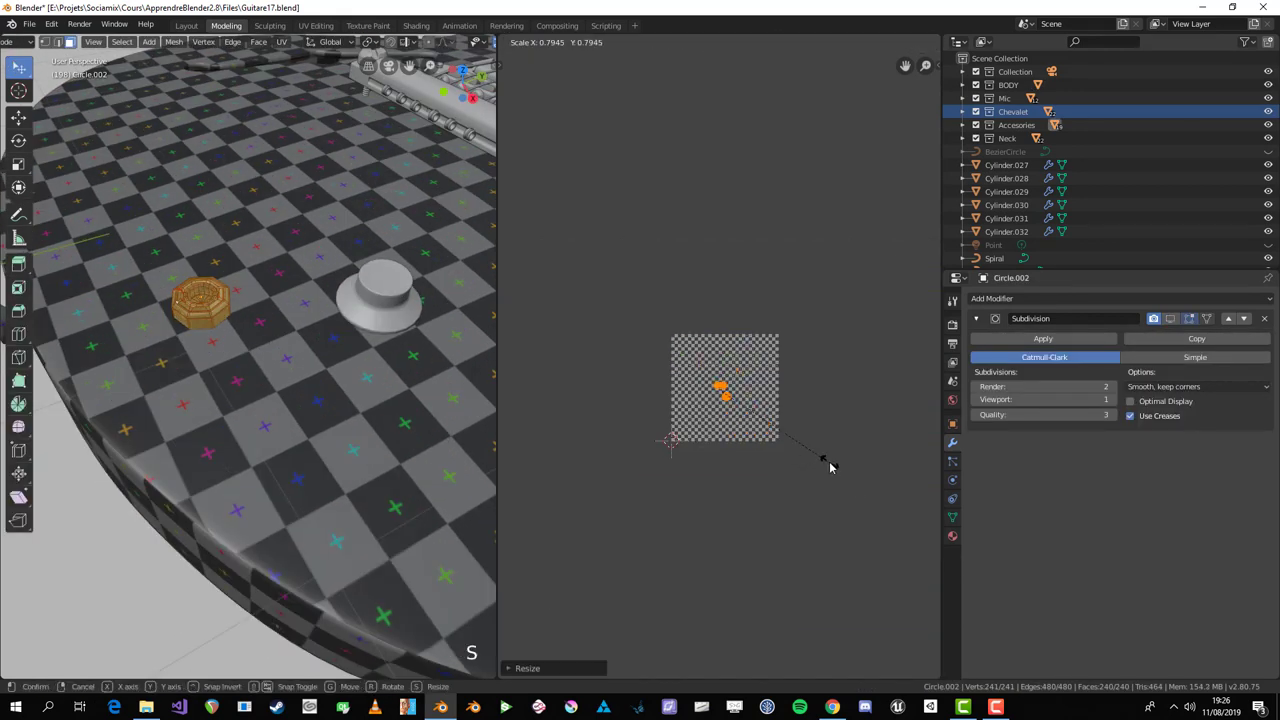
{"action": "key", "text": "Tab"}
{"action": "scroll", "scroll_direction": "down", "scroll_amount": 3}
{"action": "middle_click", "coordinate": [257, 396]}
{"action": "scroll", "scroll_direction": "up", "scroll_amount": 3}
{"action": "middle_click", "coordinate": [418, 381]}
Step: Flatten the cover's UV strip vertically and nudge it into place over the checker
{"action": "key", "text": "Tab"}
{"action": "key", "text": "s"}
{"action": "left_click", "coordinate": [826, 494]}
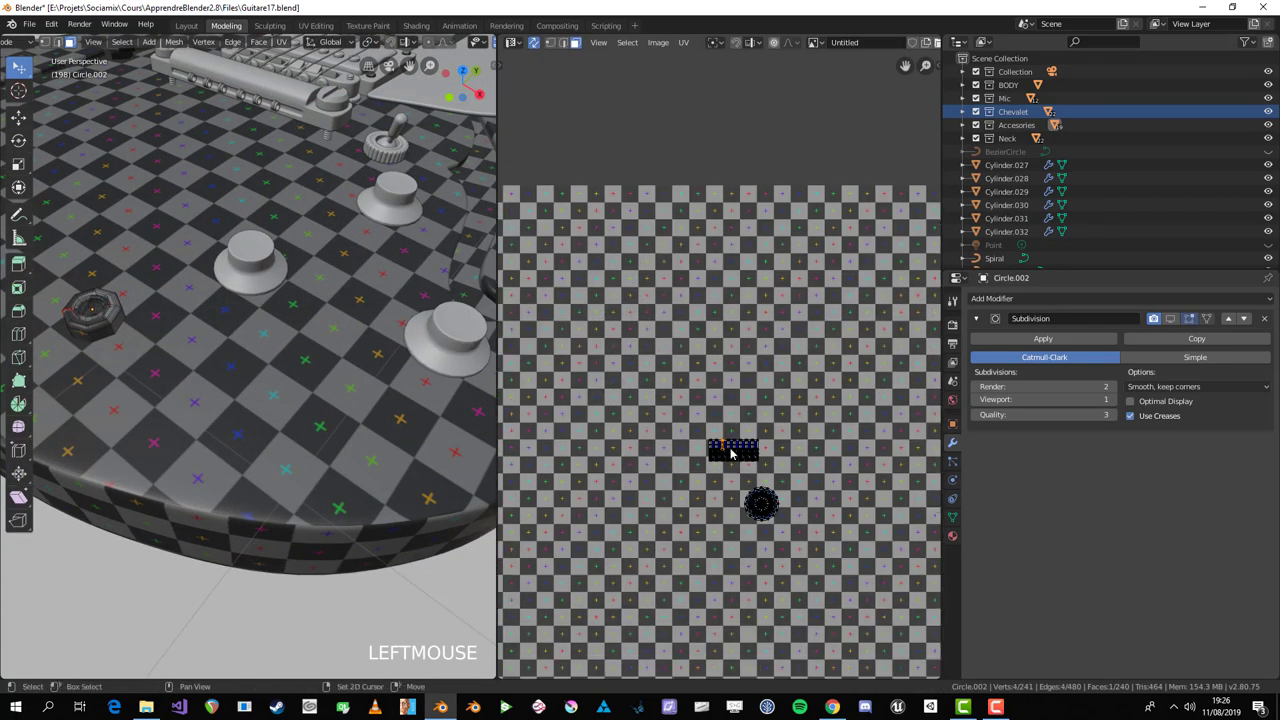
{"action": "key", "text": "b"}
{"action": "middle_click", "coordinate": [347, 414]}
{"action": "scroll", "scroll_direction": "up", "scroll_amount": 3}
{"action": "scroll", "scroll_direction": "down", "scroll_amount": 3}
{"action": "key", "text": "KP_3"}
{"action": "key", "text": "KP_Decimal"}
{"action": "scroll", "scroll_direction": "down", "scroll_amount": 3}
{"action": "middle_click", "coordinate": [270, 376]}
{"action": "key", "text": "s"}
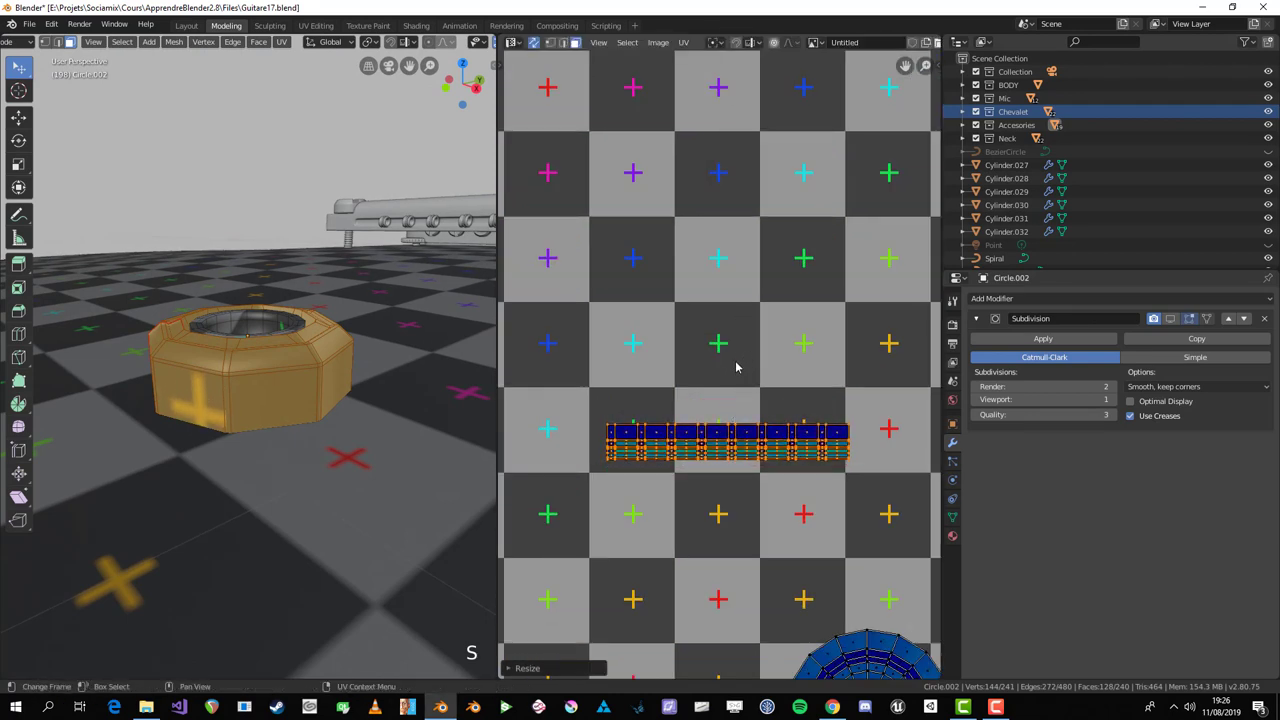
{"action": "middle_click", "coordinate": [312, 438]}
{"action": "key", "text": "g"}
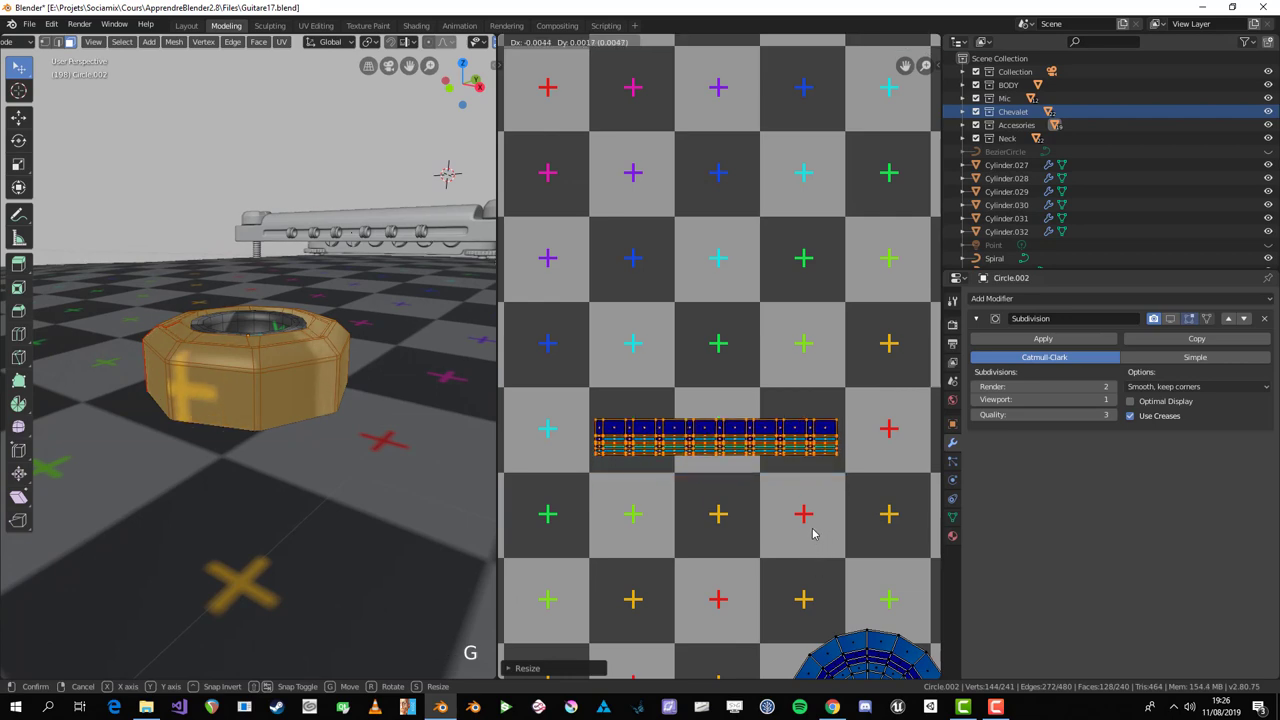
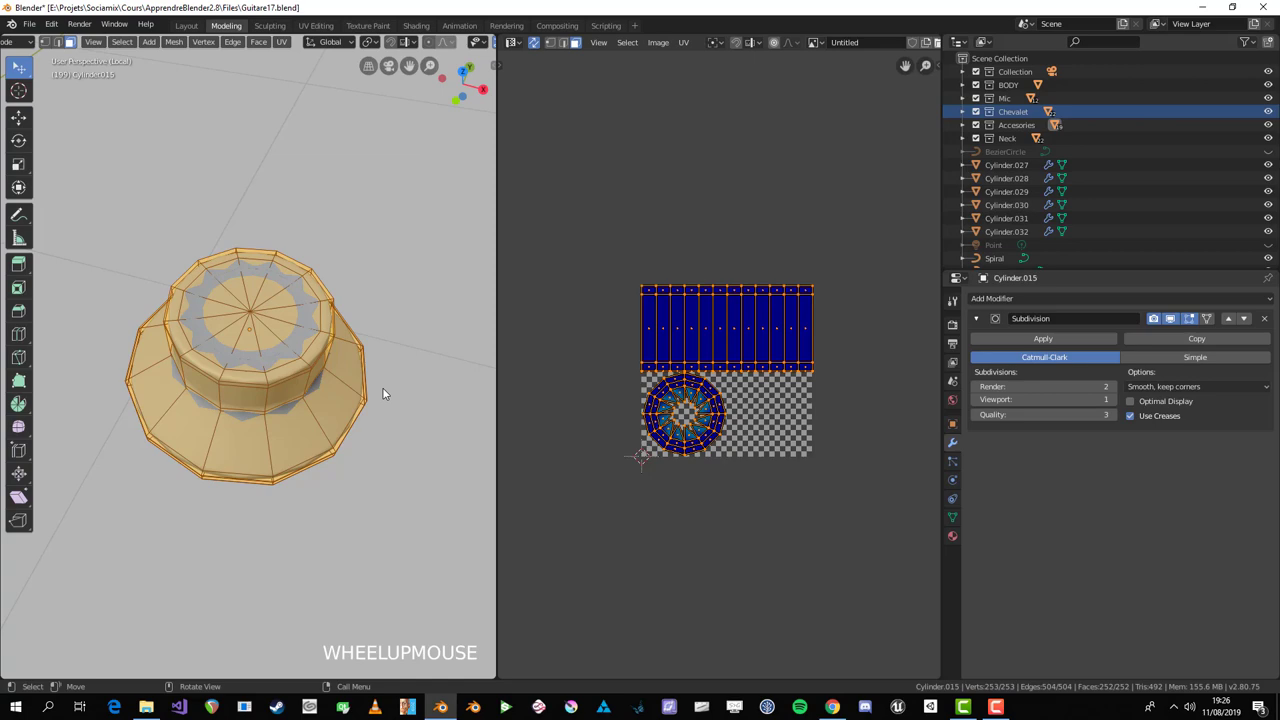
Step: Select the knob's rim edge loops and mark them as seams
{"action": "middle_click", "coordinate": [295, 447]}
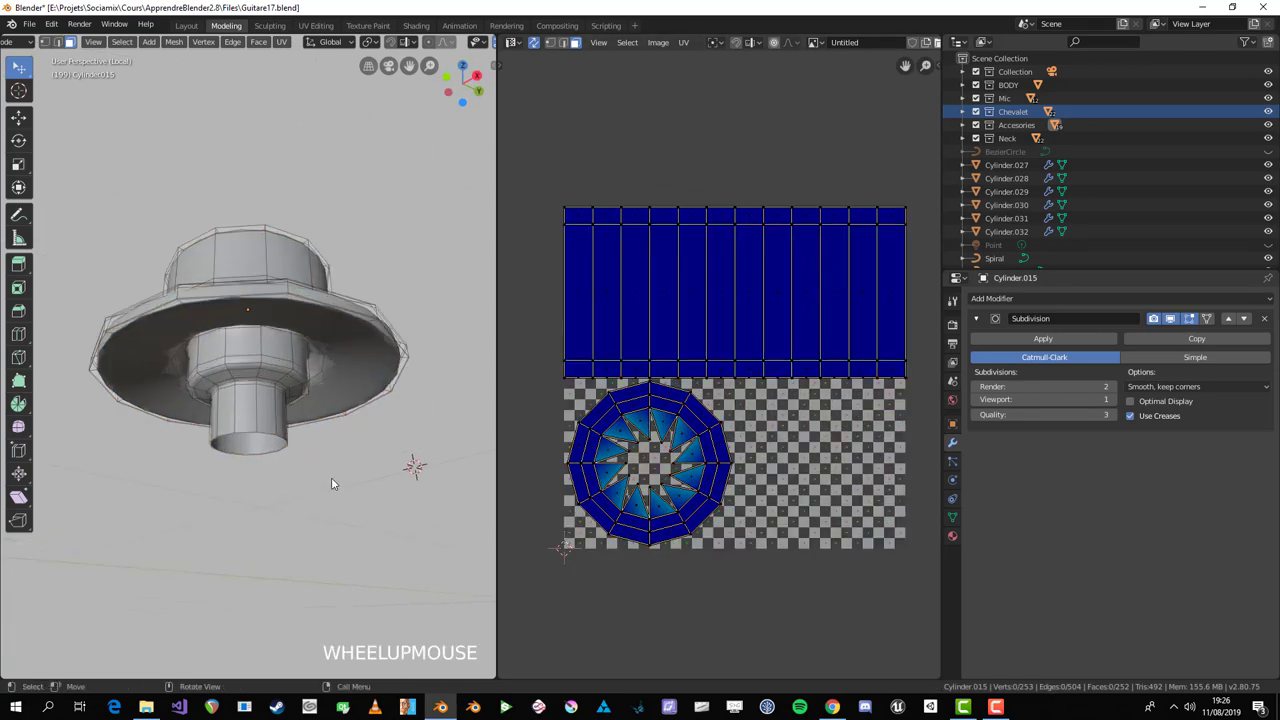
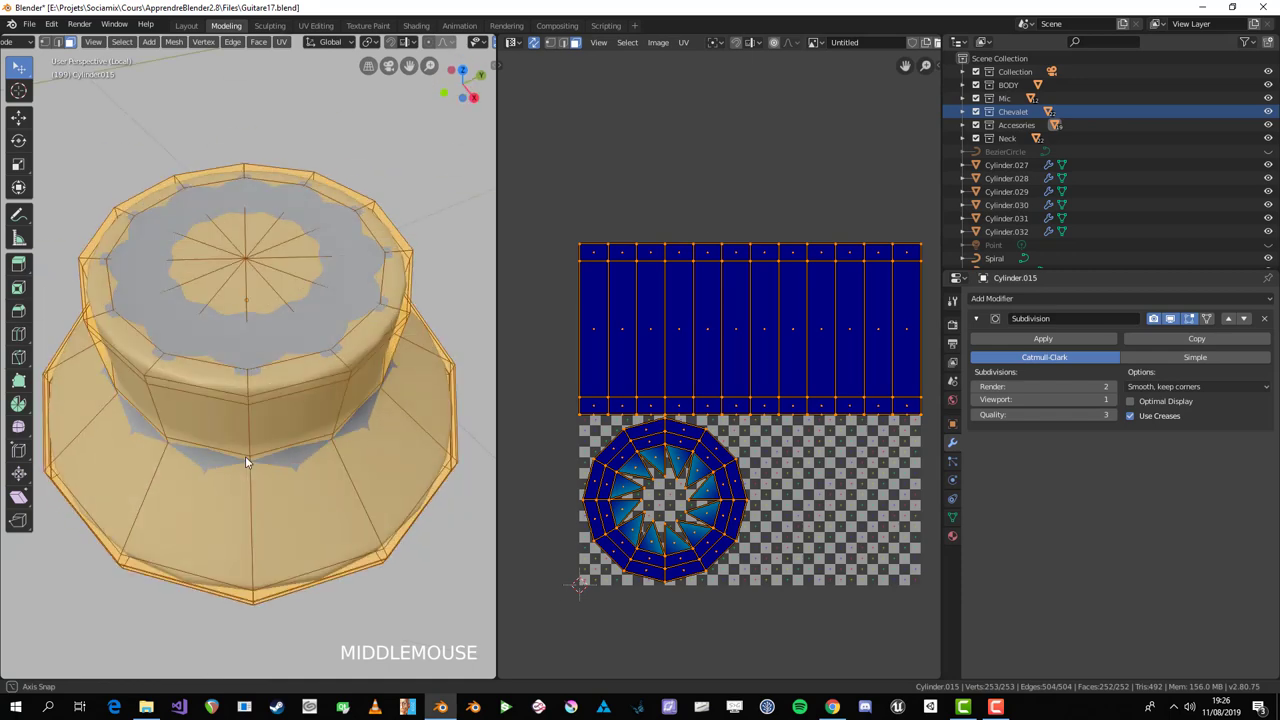
{"action": "key", "text": "alt+a"}
{"action": "middle_click", "coordinate": [226, 551]}
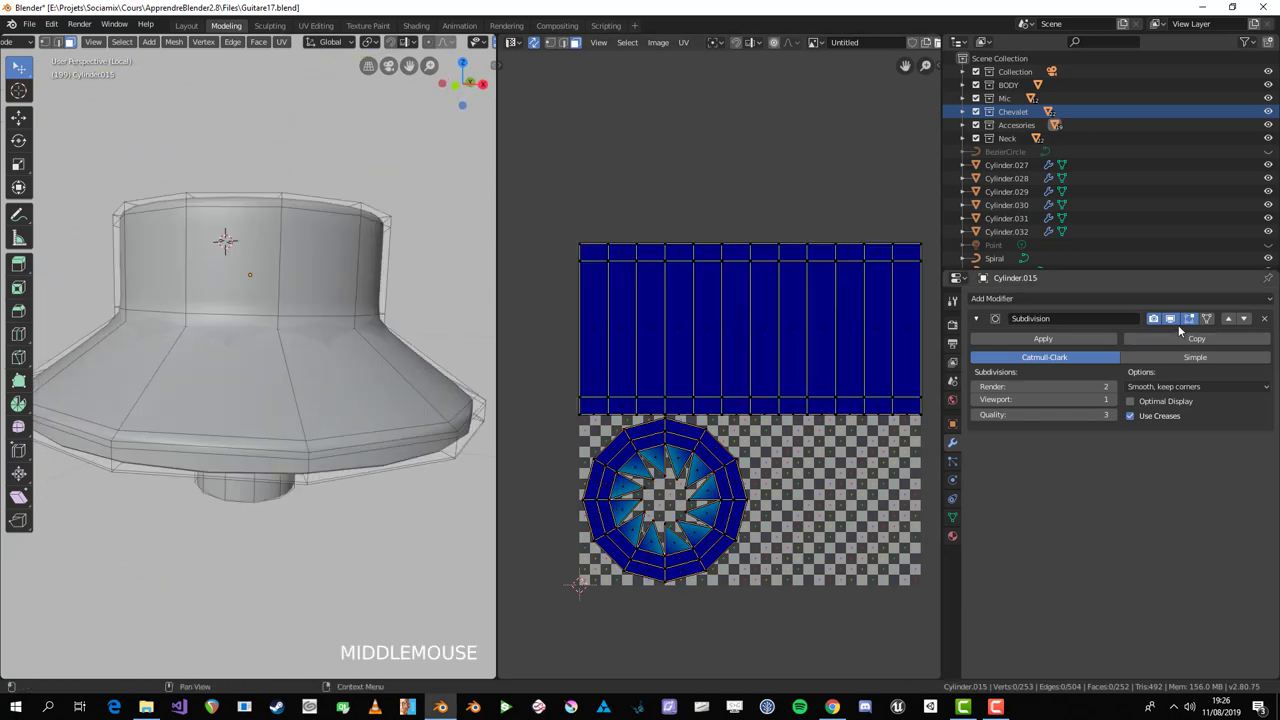
{"action": "left_click", "coordinate": [1183, 320]}
{"action": "middle_click", "coordinate": [174, 470]}
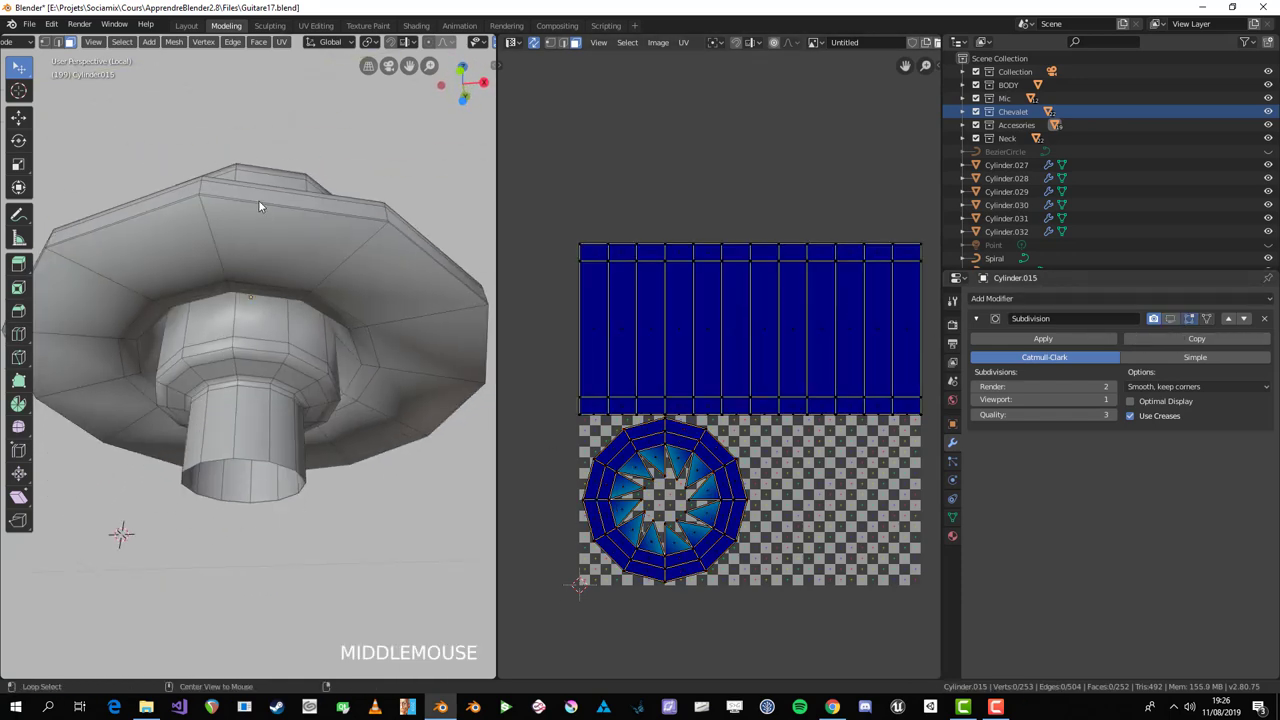
{"action": "left_click", "coordinate": [262, 203]}
{"action": "key", "text": "2"}
{"action": "left_click", "coordinate": [262, 203]}
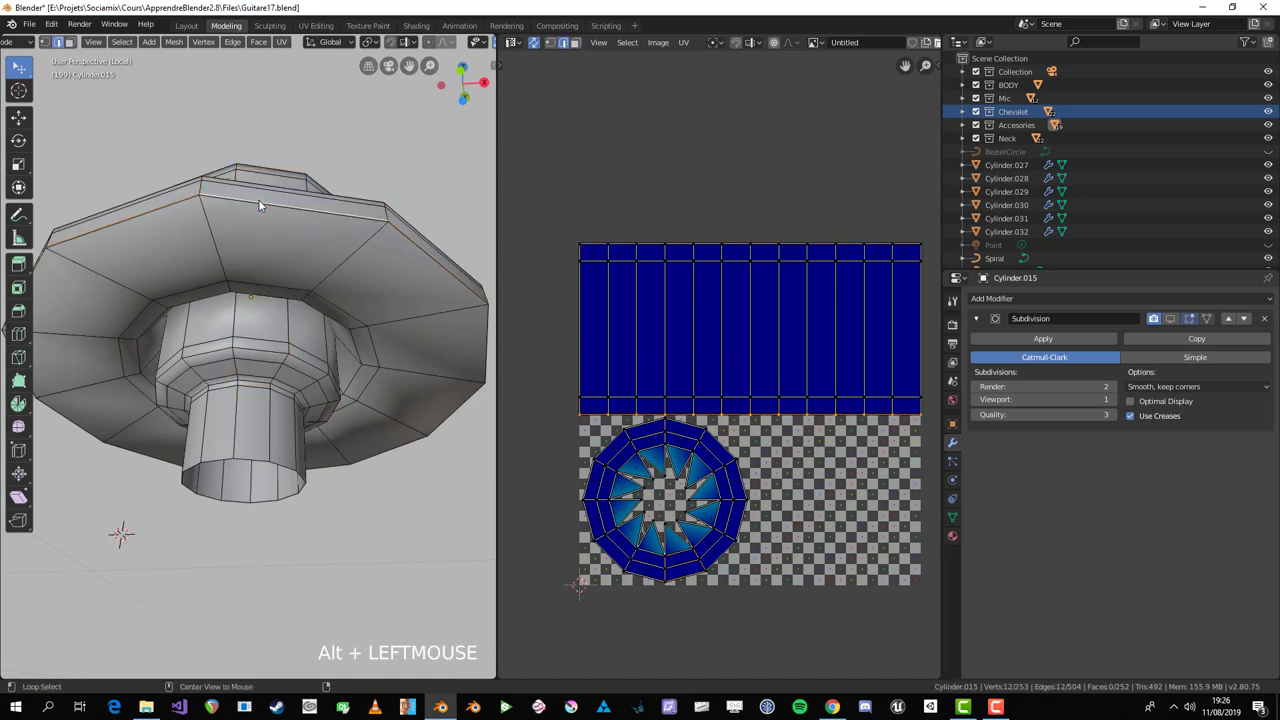
{"action": "middle_click", "coordinate": [337, 256]}
{"action": "key", "text": "ctrl+e"}
{"action": "middle_click", "coordinate": [205, 308]}
Step: Select all the knob's faces and unwrap them into two round ringed UV islands
{"action": "key", "text": "a"}
{"action": "key", "text": "alt+a"}
{"action": "scroll", "scroll_direction": "down", "scroll_amount": 3}
{"action": "middle_click", "coordinate": [246, 260]}
{"action": "key", "text": "l"}
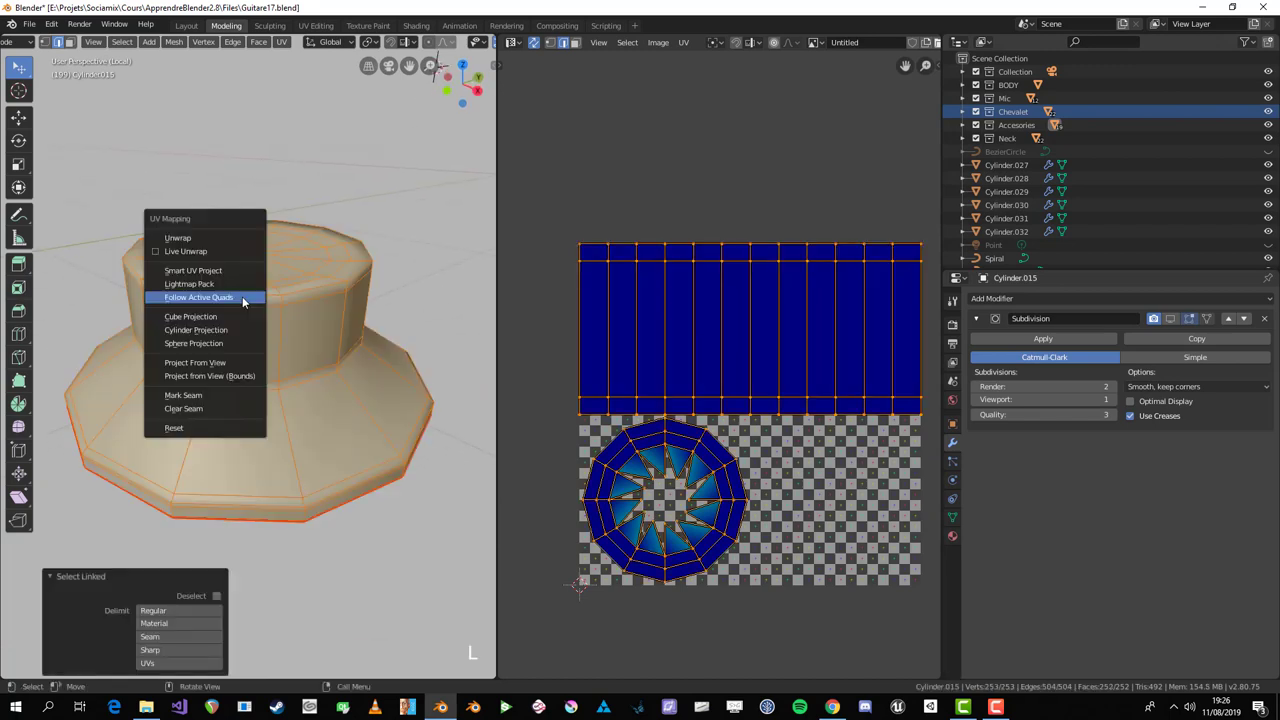
{"action": "key", "text": "u"}
{"action": "key", "text": "alt+a"}
Step: Mark a seam loop around the knob's base, select everything and unwrap again
{"action": "middle_click", "coordinate": [286, 497]}
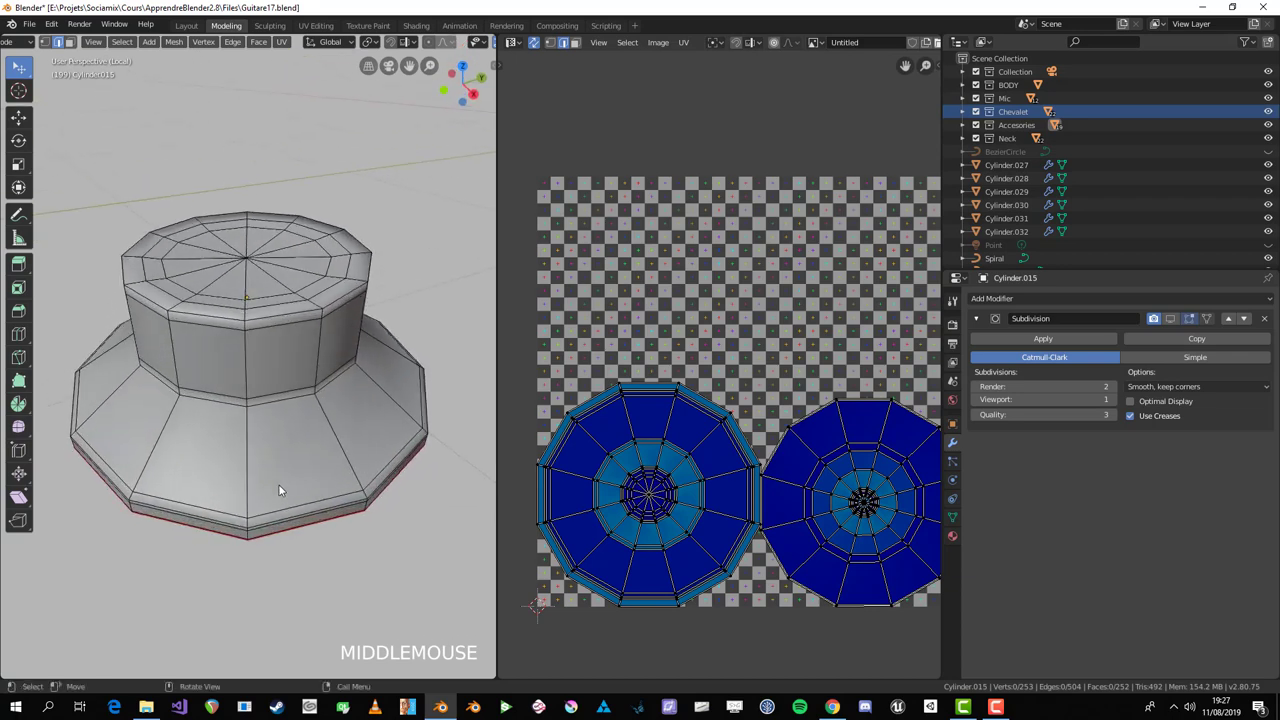
{"action": "left_click", "coordinate": [194, 316]}
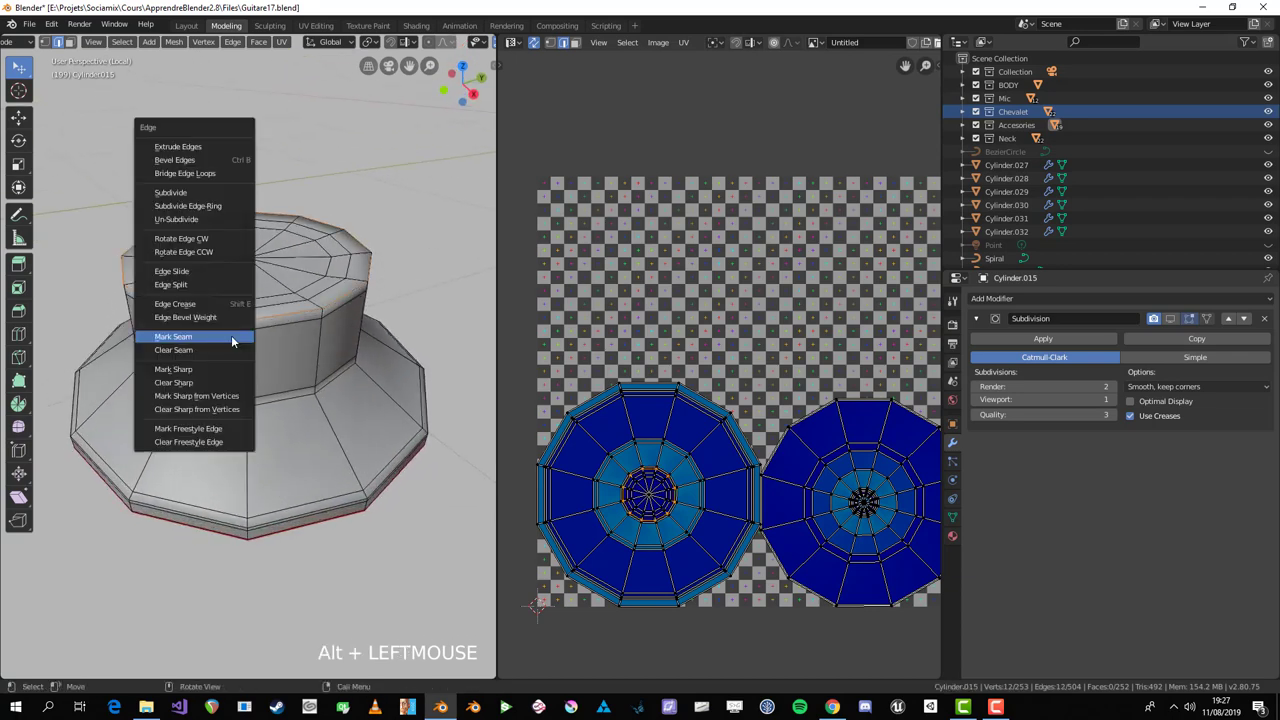
{"action": "key", "text": "ctrl+e"}
{"action": "key", "text": "ctrl+z"}
{"action": "left_click", "coordinate": [211, 410]}
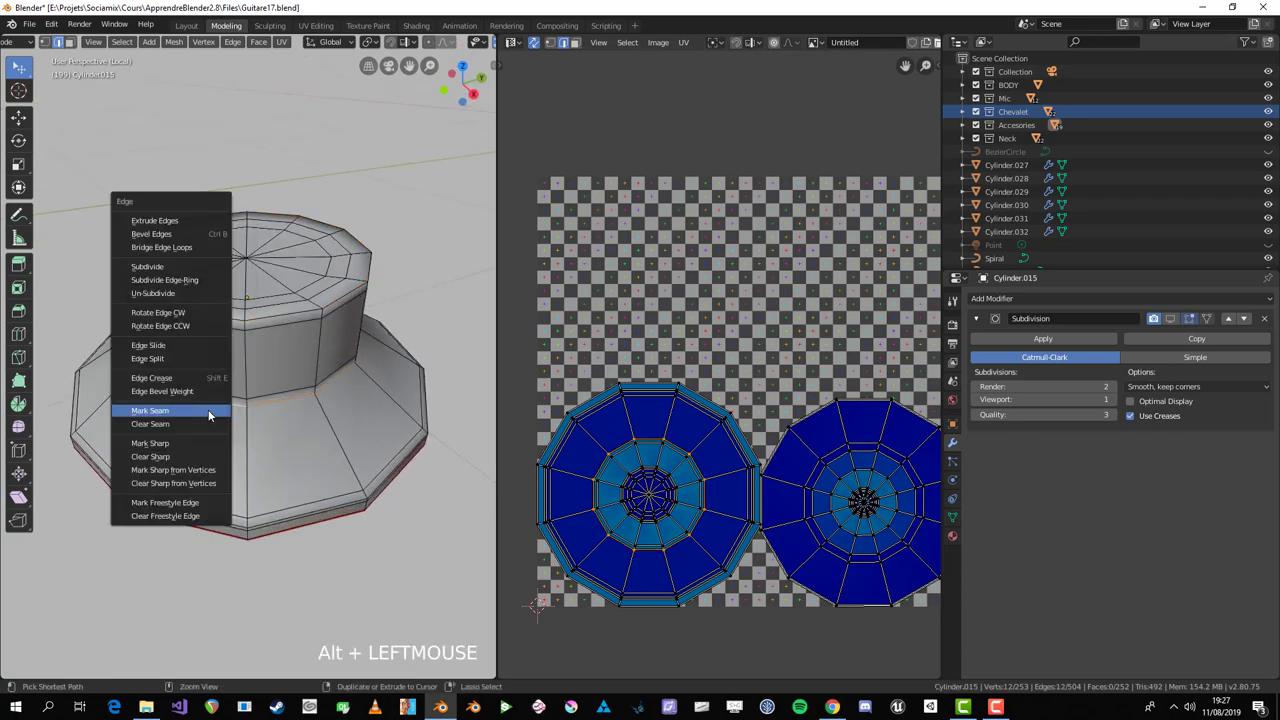
{"action": "key", "text": "ctrl+e"}
{"action": "key", "text": "a"}
{"action": "middle_click", "coordinate": [213, 454]}
{"action": "key", "text": "alt+a"}
{"action": "left_click", "coordinate": [230, 514]}
{"action": "key", "text": "a"}
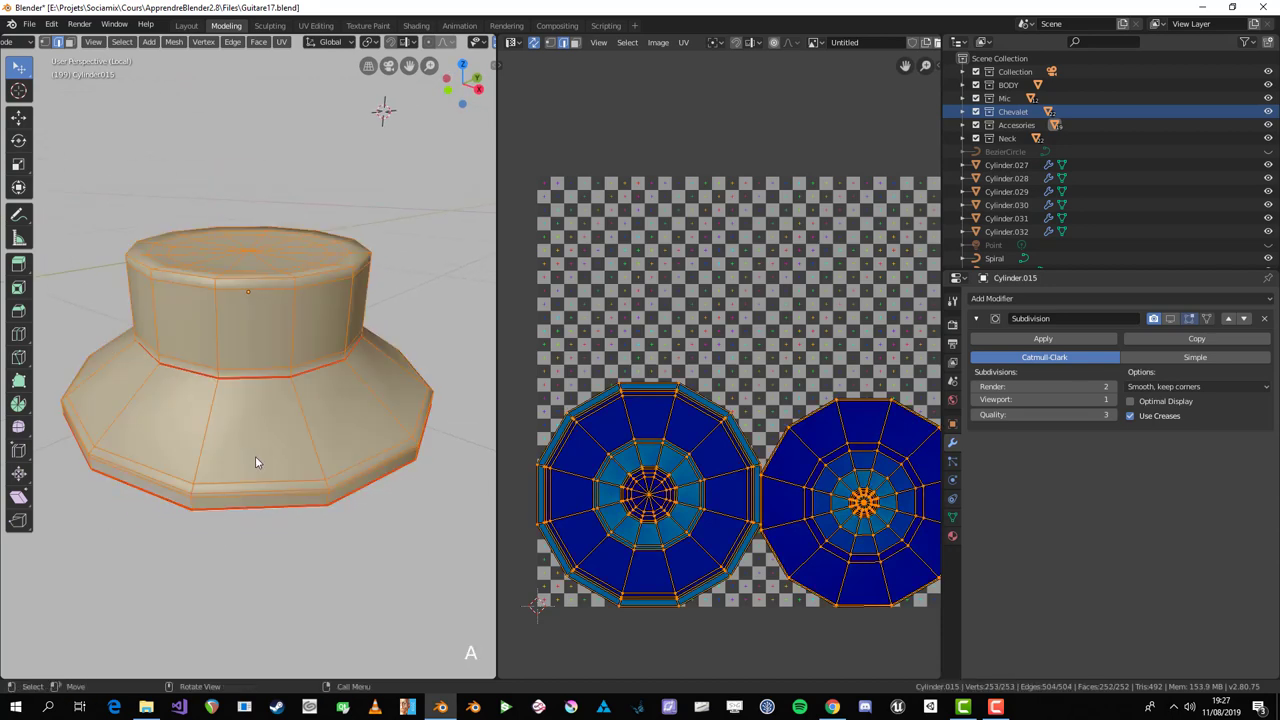
{"action": "key", "text": "u"}
{"action": "middle_click", "coordinate": [264, 466]}
{"action": "key", "text": "alt+a"}
{"action": "left_click", "coordinate": [214, 438]}
Step: Mark a vertical seam across the knob's flared side joining the rim seams
{"action": "middle_click", "coordinate": [186, 483]}
{"action": "scroll", "scroll_direction": "up", "scroll_amount": 3}
{"action": "left_click", "coordinate": [262, 503]}
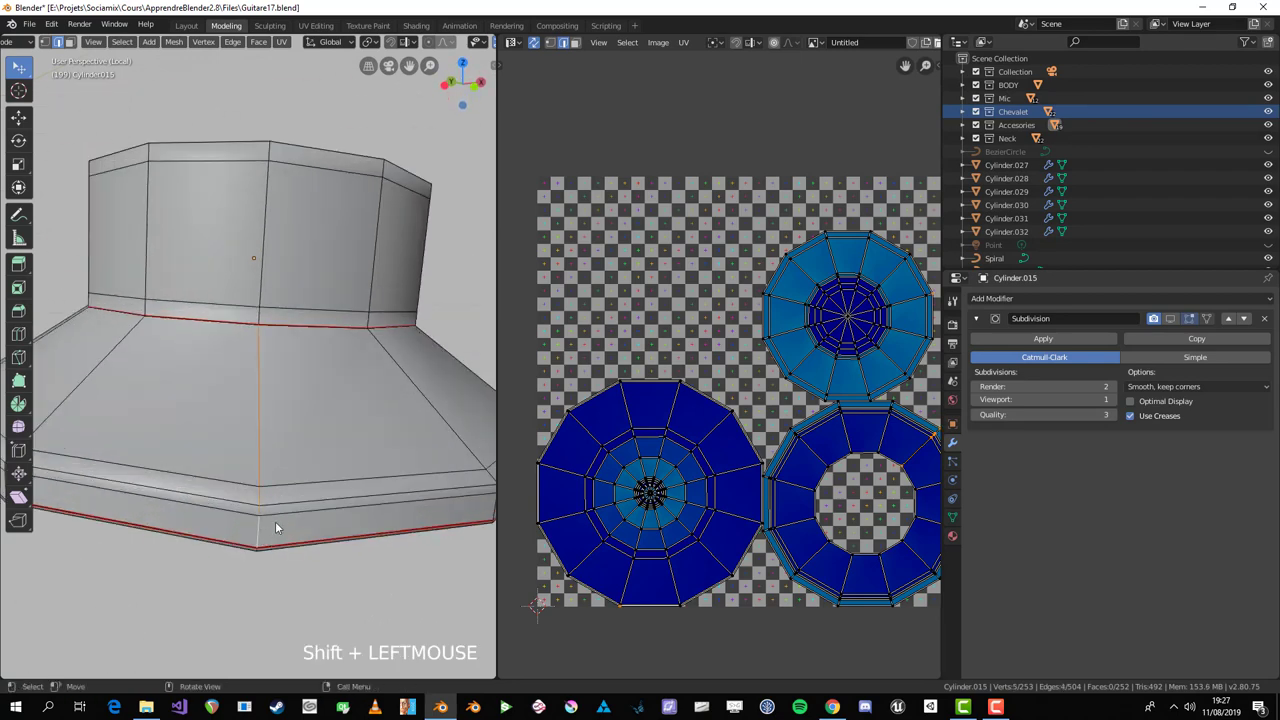
{"action": "key", "text": "ctrl+e"}
{"action": "scroll", "scroll_direction": "down", "scroll_amount": 3}
{"action": "key", "text": "alt+a"}
{"action": "middle_click", "coordinate": [291, 449]}
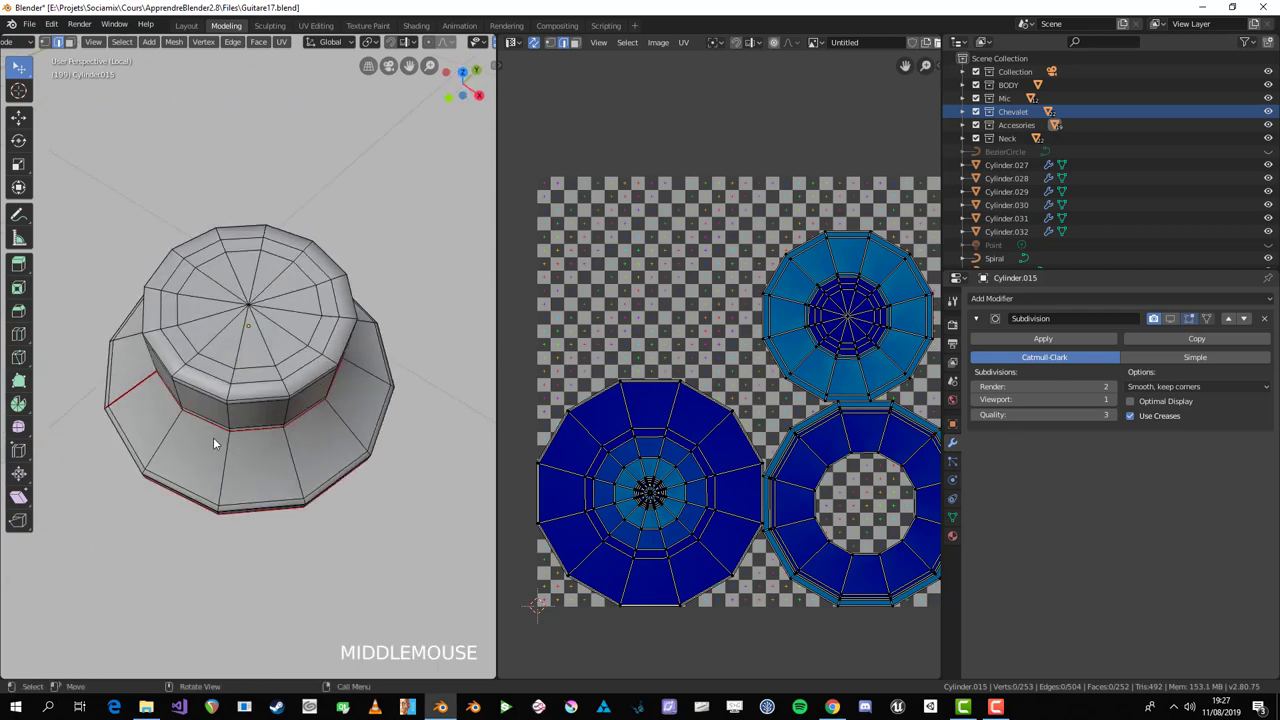
{"action": "left_click", "coordinate": [155, 434]}
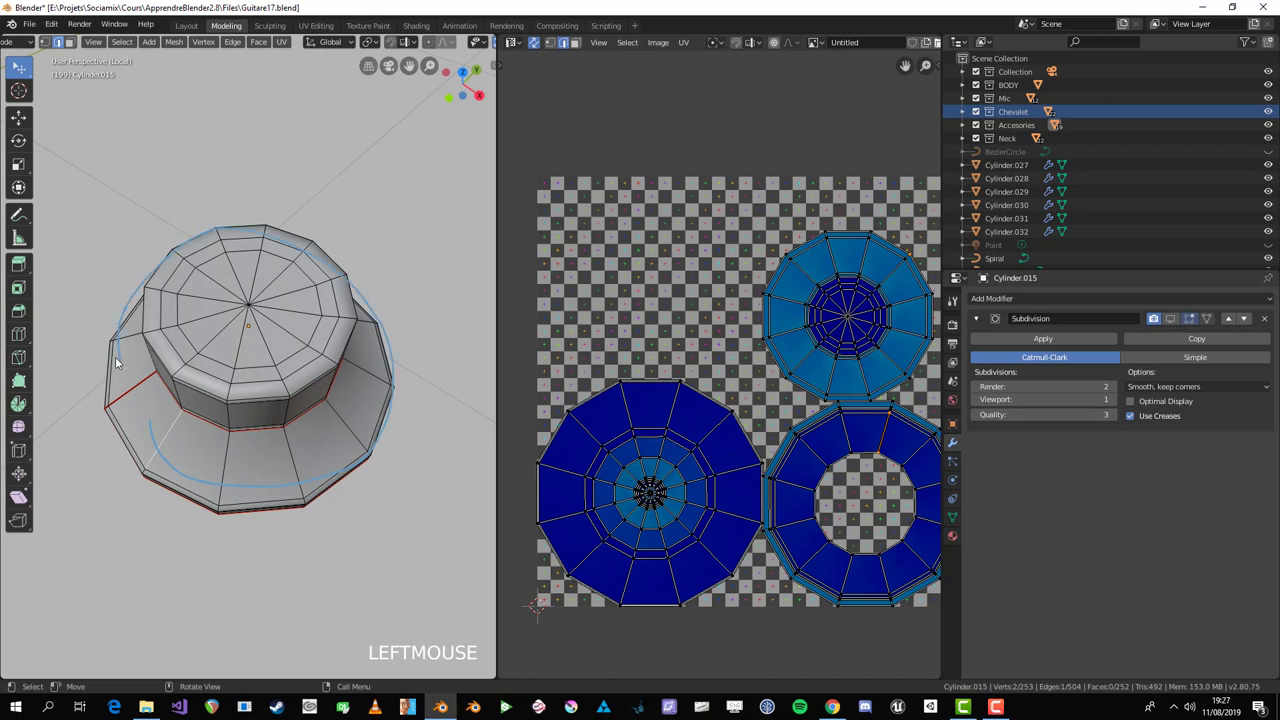
{"action": "key", "text": "d"}
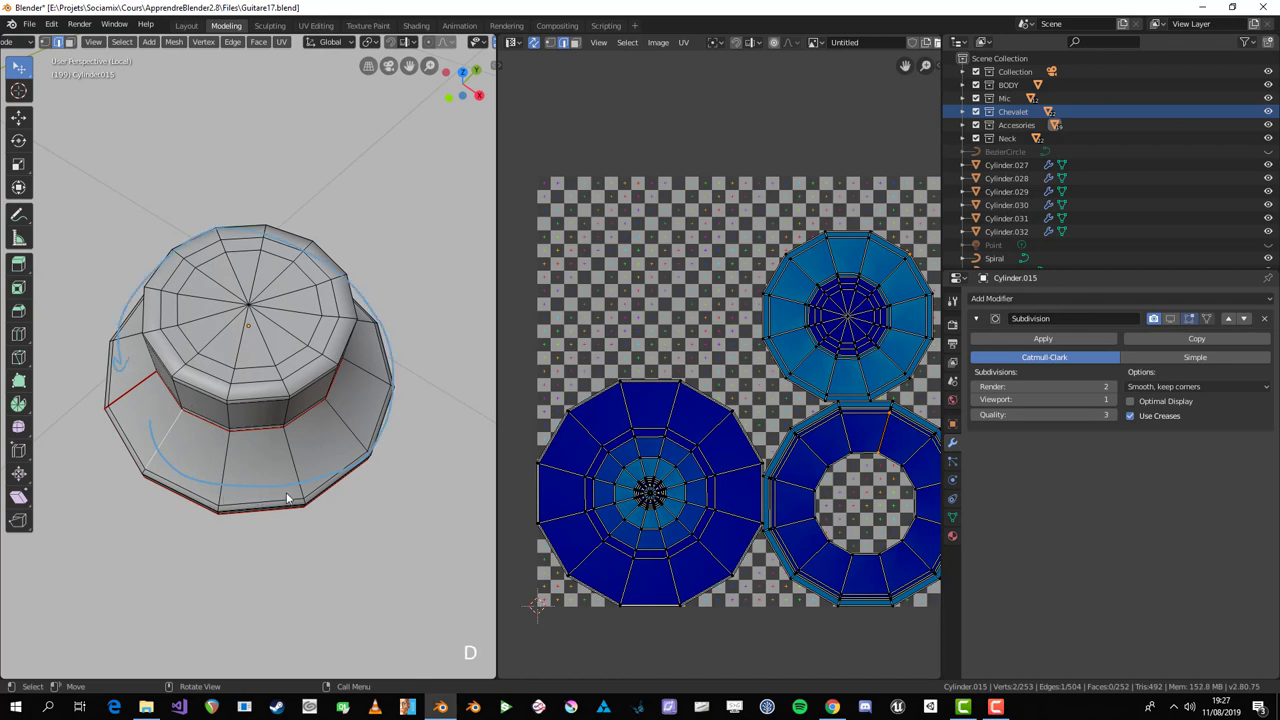
{"action": "key", "text": "n"}
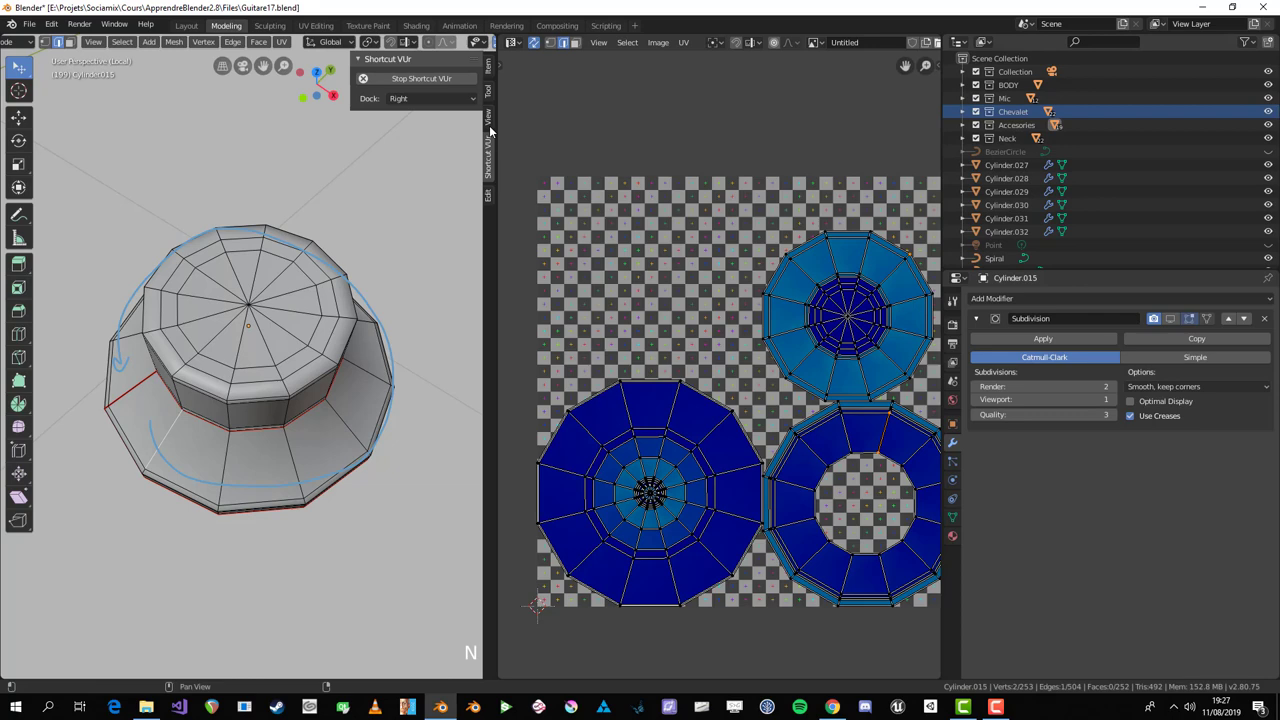
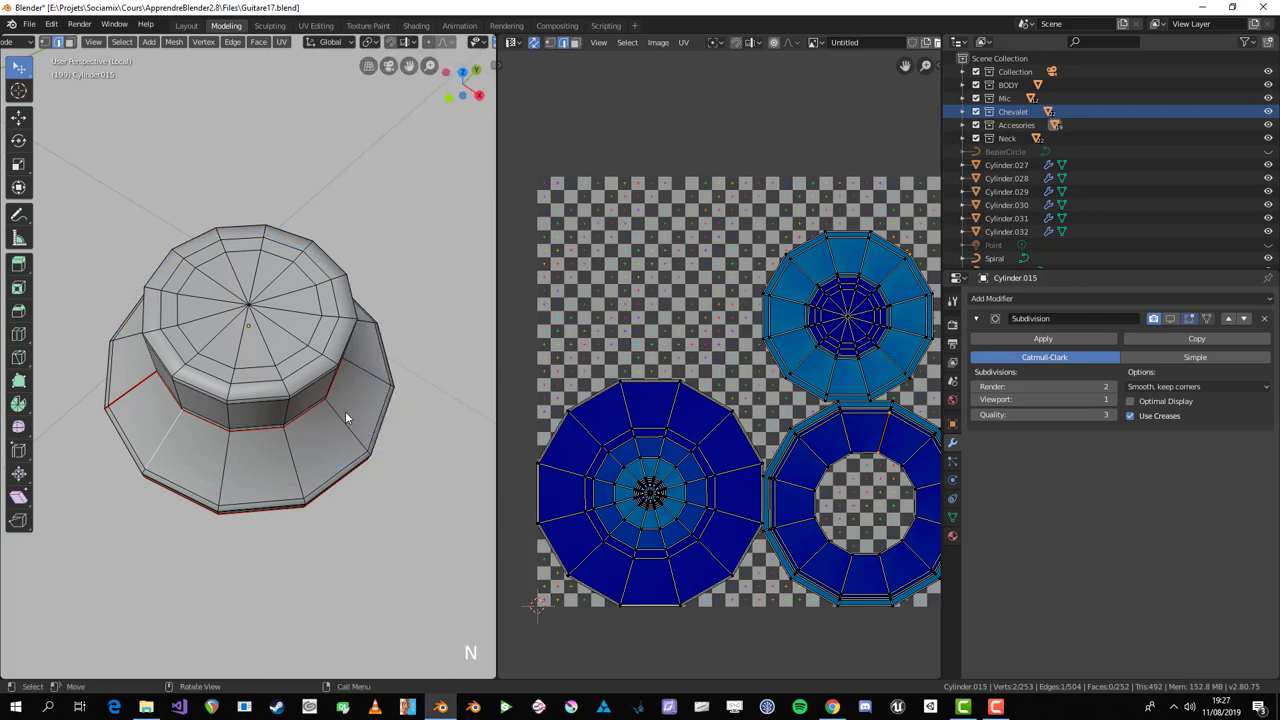
{"action": "middle_click", "coordinate": [294, 383]}
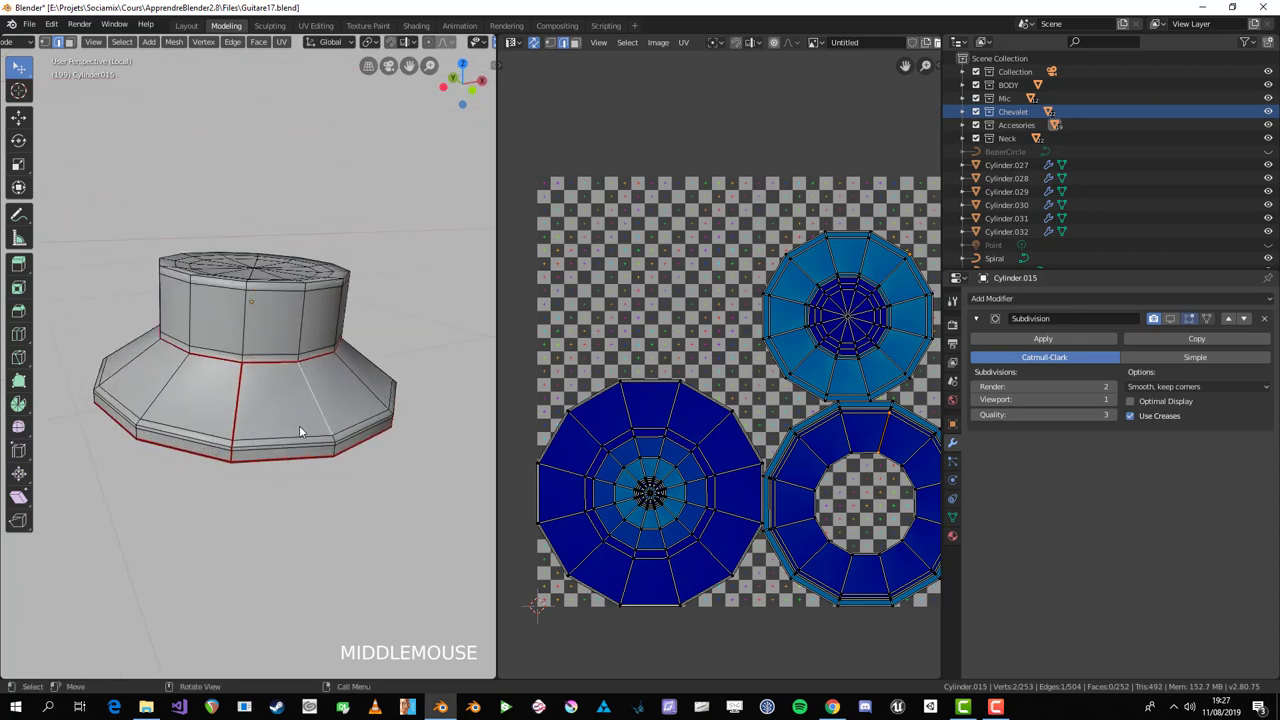
Step: Select the cover's linked faces, undo a stray move and unwrap the cover along its existing seams
{"action": "scroll", "scroll_direction": "up", "scroll_amount": 3}
{"action": "key", "text": "a"}
{"action": "key", "text": "3"}
{"action": "key", "text": "l"}
{"action": "key", "text": "u"}
{"action": "key", "text": "g"}
{"action": "key", "text": "a"}
{"action": "key", "text": "alt+a"}
{"action": "key", "text": "ctrl+z"}
{"action": "key", "text": "u"}
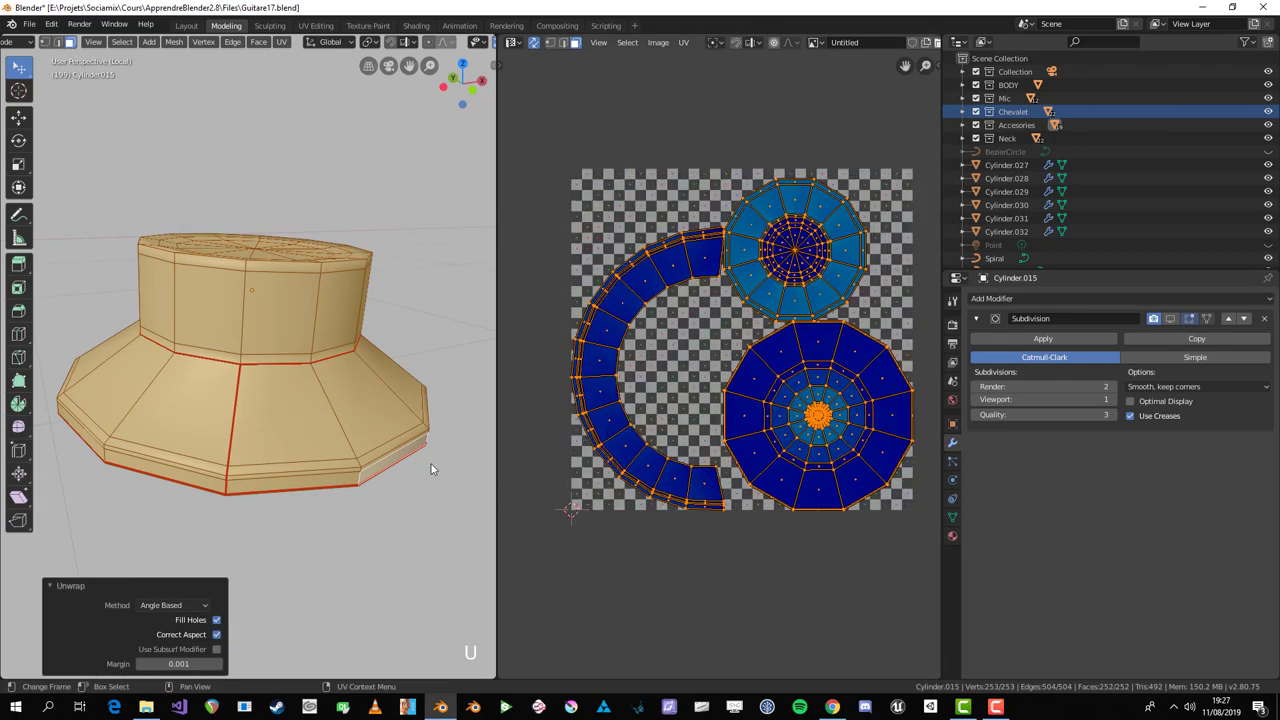
Step: Mark a vertical edge on the cover's side as a seam and re-unwrap everything into curved plus straight strips
{"action": "scroll", "scroll_direction": "up", "scroll_amount": 3}
{"action": "middle_click", "coordinate": [258, 463]}
{"action": "scroll", "scroll_direction": "up", "scroll_amount": 3}
{"action": "key", "text": "a"}
{"action": "middle_click", "coordinate": [245, 366]}
{"action": "key", "text": "2"}
{"action": "middle_click", "coordinate": [246, 264]}
{"action": "key", "text": "alt+a"}
{"action": "left_click", "coordinate": [248, 270]}
{"action": "scroll", "scroll_direction": "down", "scroll_amount": 3}
{"action": "middle_click", "coordinate": [273, 349]}
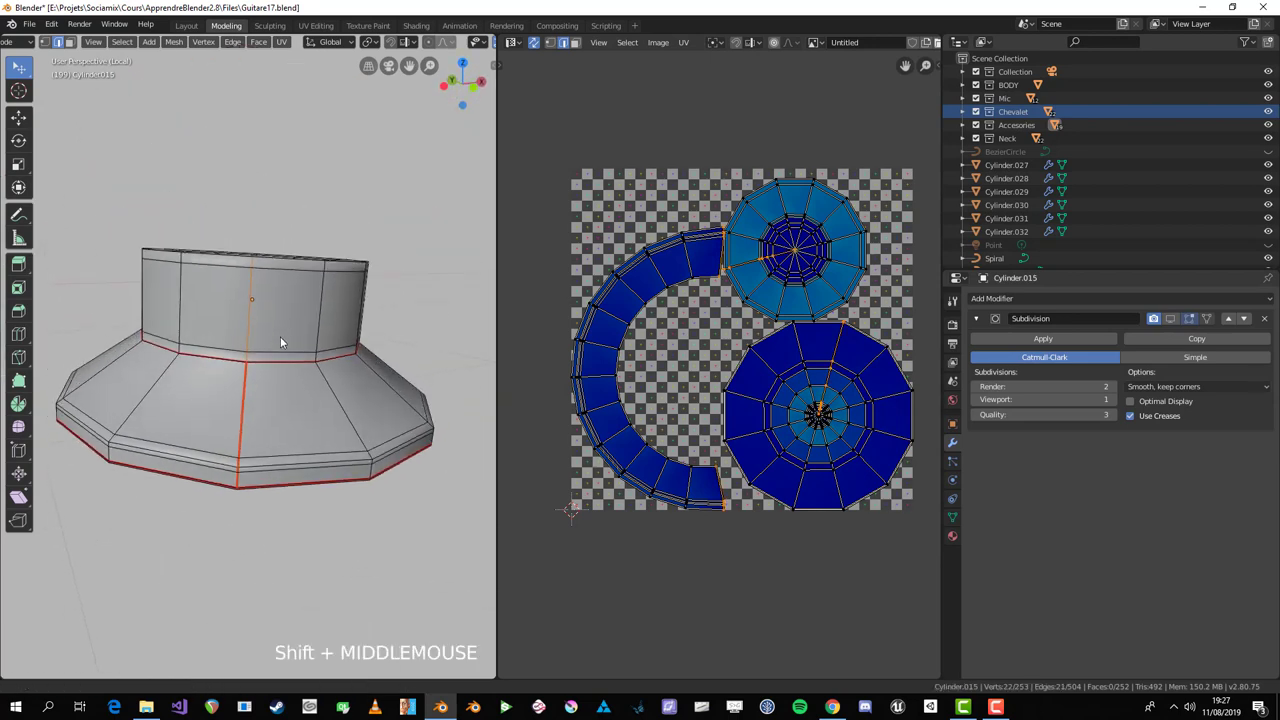
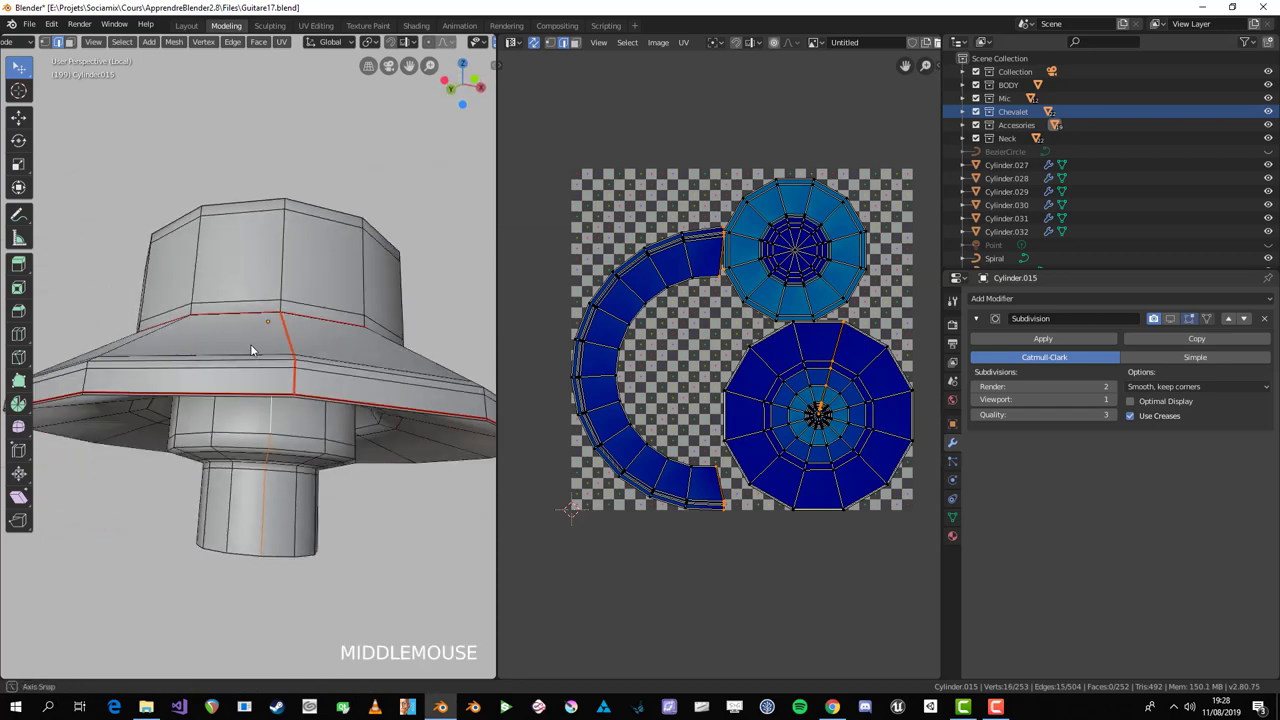
{"action": "key", "text": "ctrl+e"}
{"action": "key", "text": "a"}
{"action": "key", "text": "u"}
{"action": "key", "text": "alt+a"}
{"action": "key", "text": "a"}
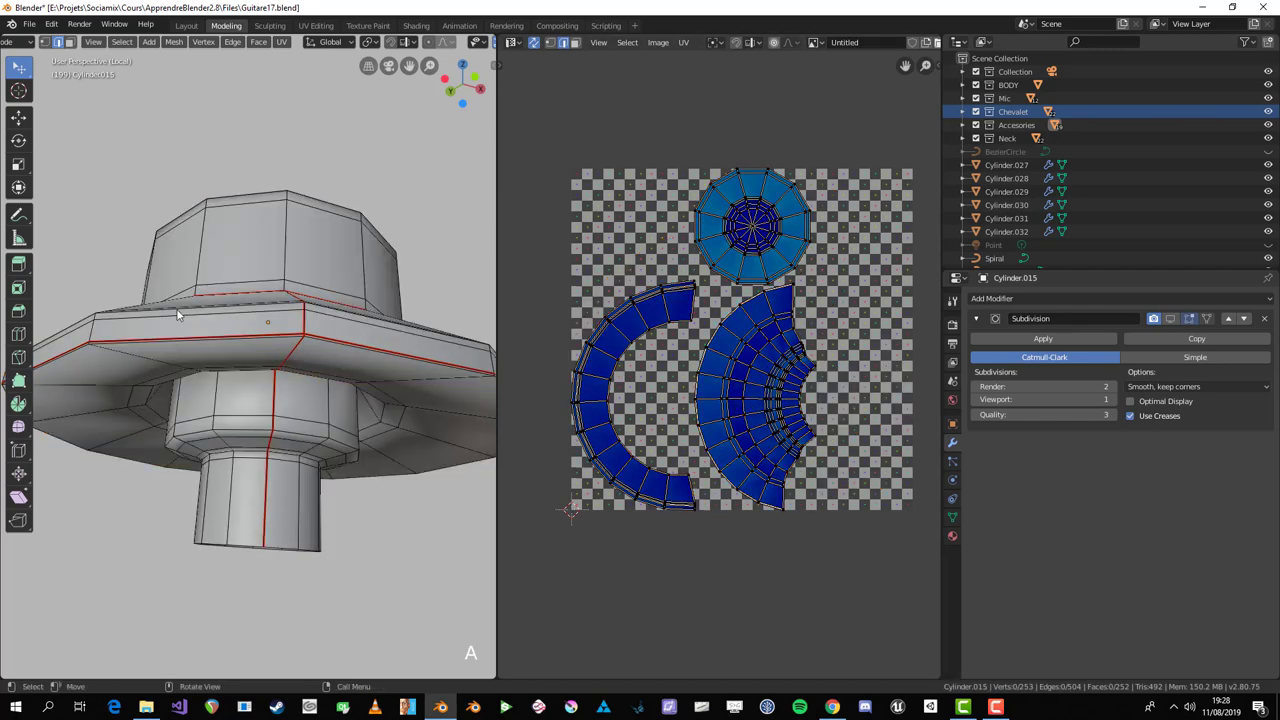
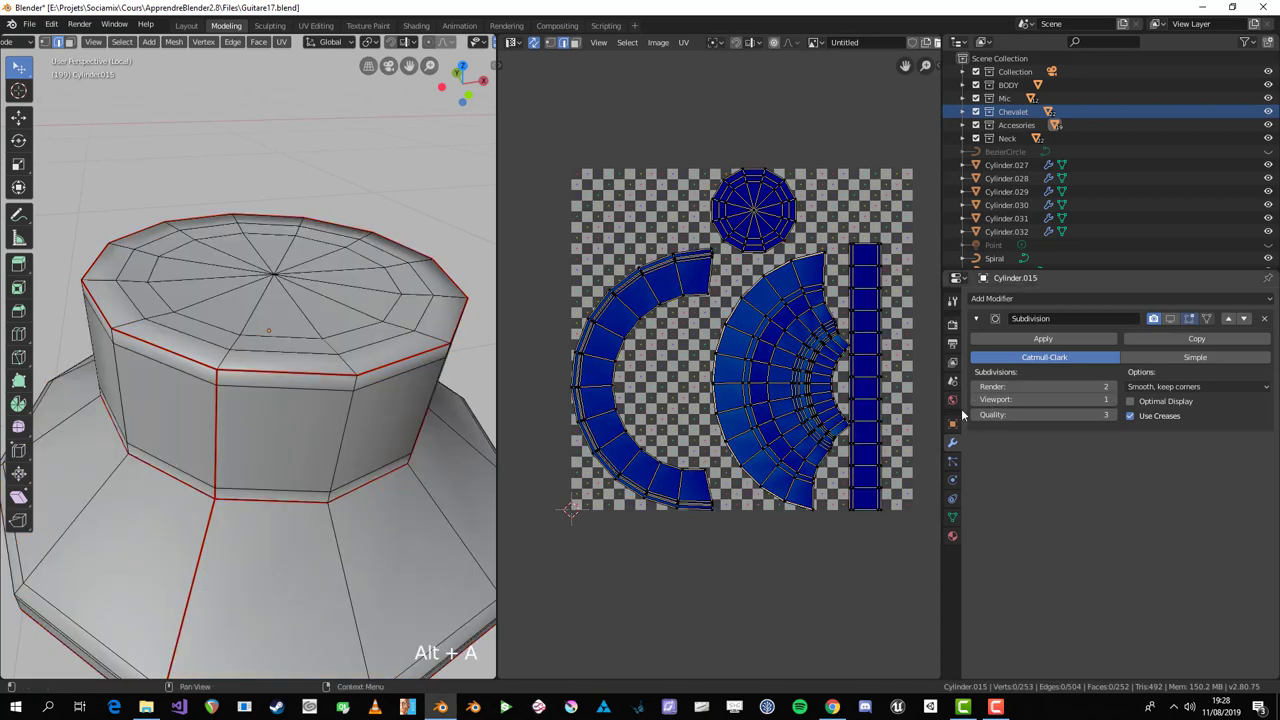
Step: Inspect the result and pick a side element of the cover for the next seam adjustment
{"action": "key", "text": "a"}
{"action": "key", "text": "alt+a"}
{"action": "scroll", "scroll_direction": "down", "scroll_amount": 3}
{"action": "middle_click", "coordinate": [352, 529]}
{"action": "key", "text": "3"}
{"action": "key", "text": "l"}
{"action": "middle_click", "coordinate": [315, 483]}
{"action": "left_click", "coordinate": [327, 448]}
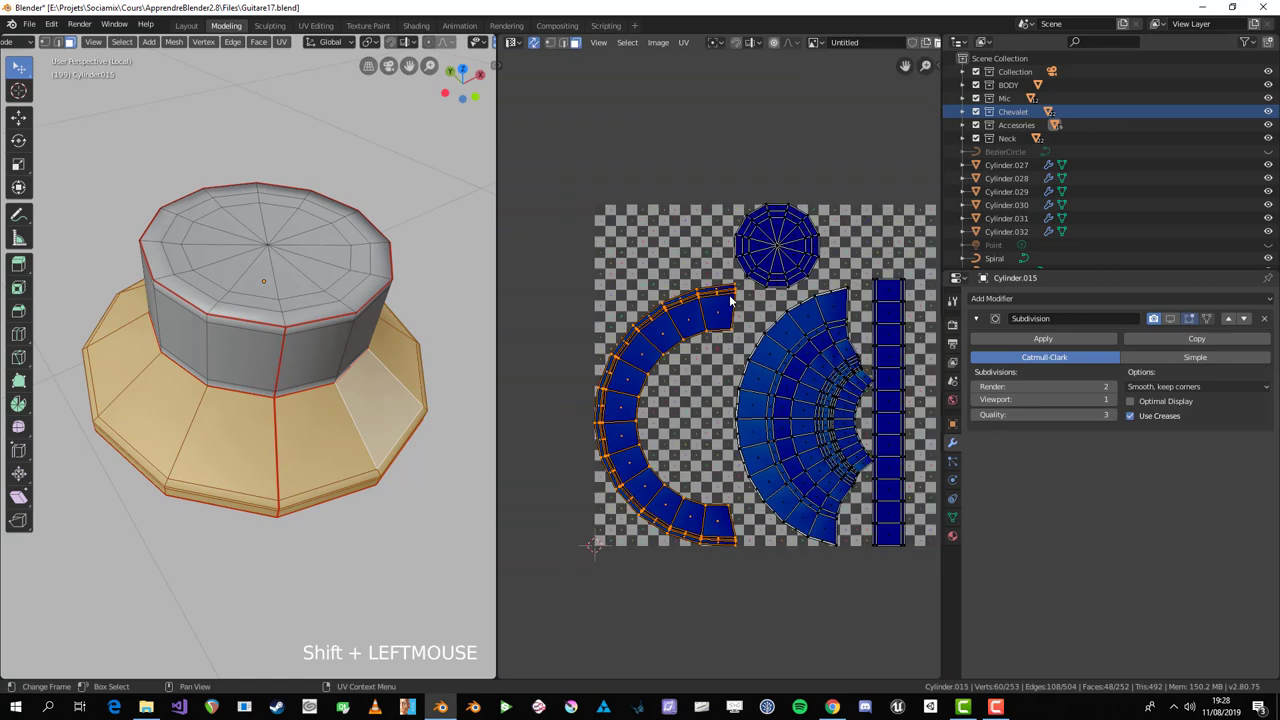
Step: Rotate, move and scale the flange strip islands in the UV Editor to straighten their layout
{"action": "key", "text": "r"}
{"action": "key", "text": "g"}
{"action": "key", "text": "r"}
{"action": "left_click", "coordinate": [711, 362]}
{"action": "key", "text": "g"}
{"action": "left_click", "coordinate": [776, 370]}
{"action": "key", "text": "r"}
{"action": "left_click", "coordinate": [811, 384]}
{"action": "key", "text": "1"}
{"action": "key", "text": "alt+a"}
{"action": "left_click", "coordinate": [675, 335]}
{"action": "key", "text": "s"}
{"action": "right_click", "coordinate": [693, 344]}
Step: Scale and reposition another flange island, toggling selection between adjustments
{"action": "key", "text": "alt+a"}
{"action": "left_click", "coordinate": [681, 323]}
{"action": "key", "text": "s"}
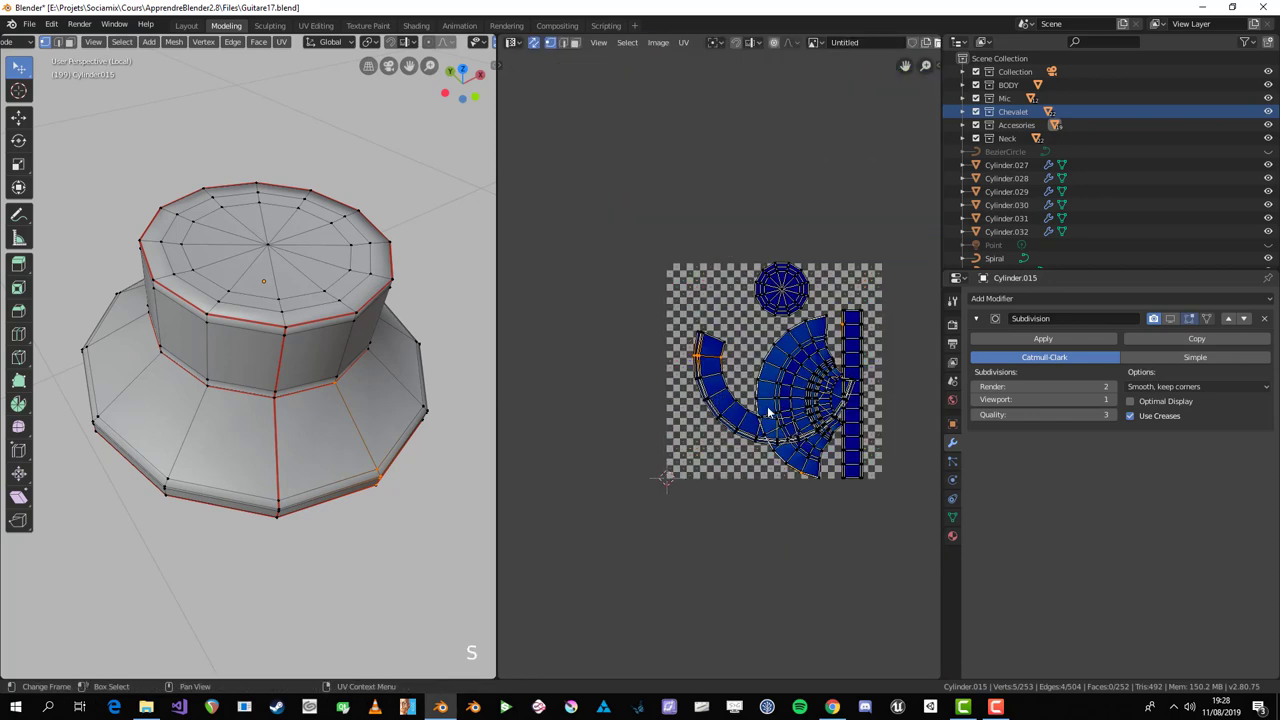
{"action": "key", "text": "g"}
{"action": "key", "text": "alt+a"}
{"action": "left_click", "coordinate": [702, 344]}
{"action": "scroll", "scroll_direction": "up", "scroll_amount": 3}
{"action": "key", "text": "alt+a"}
Step: Select the whole connected flange surface with its rim edge loop on the model
{"action": "middle_click", "coordinate": [310, 498]}
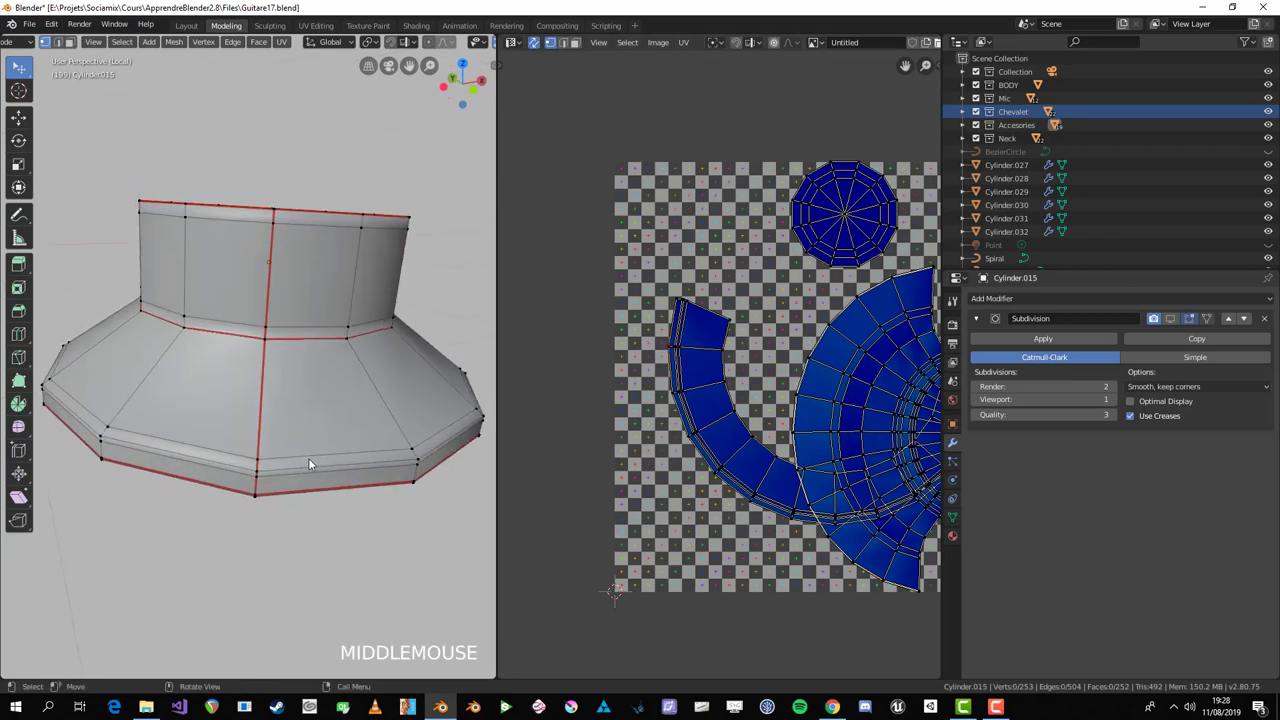
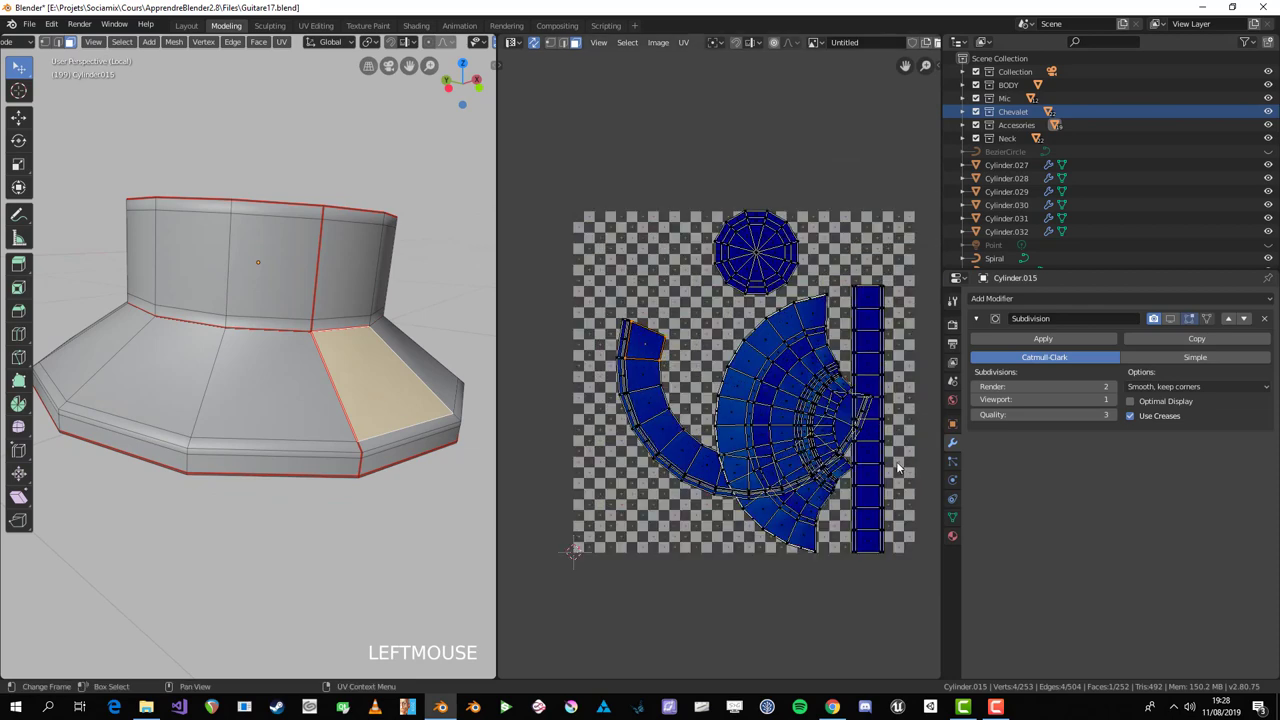
{"action": "middle_click", "coordinate": [364, 463]}
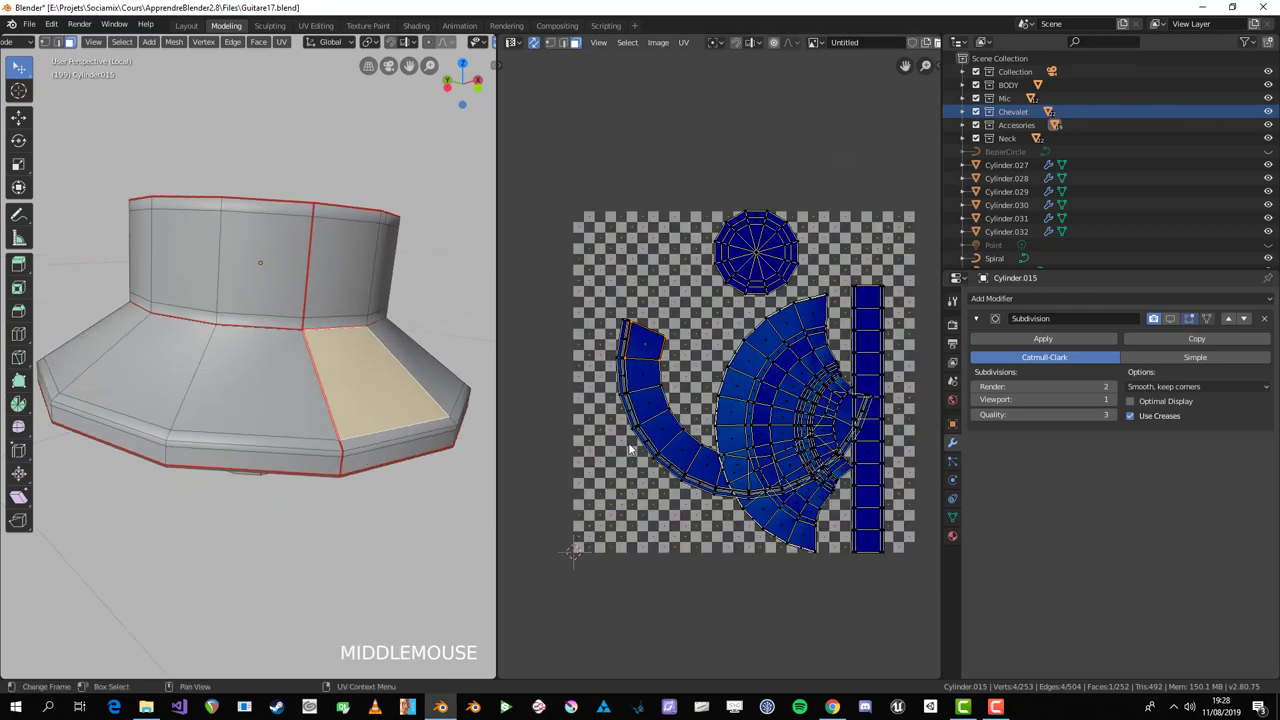
{"action": "key", "text": "alt+a"}
{"action": "key", "text": "l"}
{"action": "middle_click", "coordinate": [410, 475]}
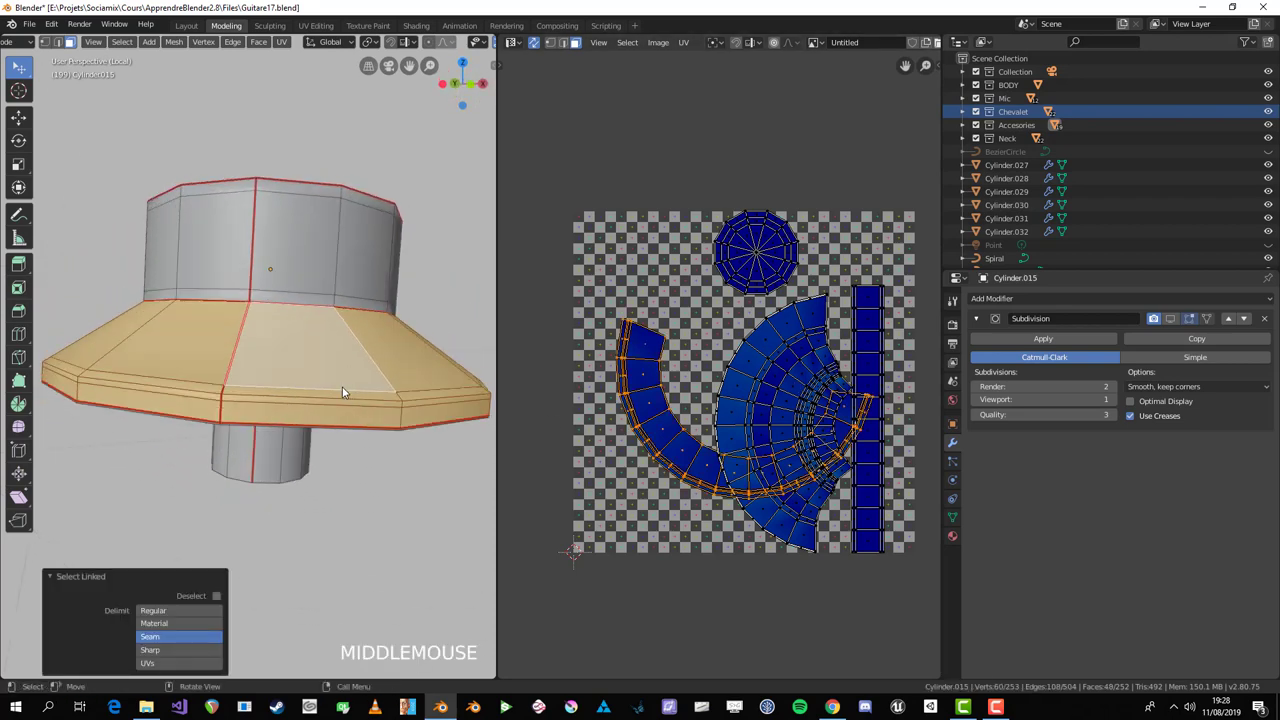
{"action": "key", "text": "alt+a"}
{"action": "key", "text": "2"}
{"action": "middle_click", "coordinate": [273, 421]}
Step: Select an edge loop on the cover's upper rim and mark it as a seam
{"action": "left_click", "coordinate": [348, 313]}
{"action": "scroll", "scroll_direction": "up", "scroll_amount": 3}
{"action": "middle_click", "coordinate": [346, 296]}
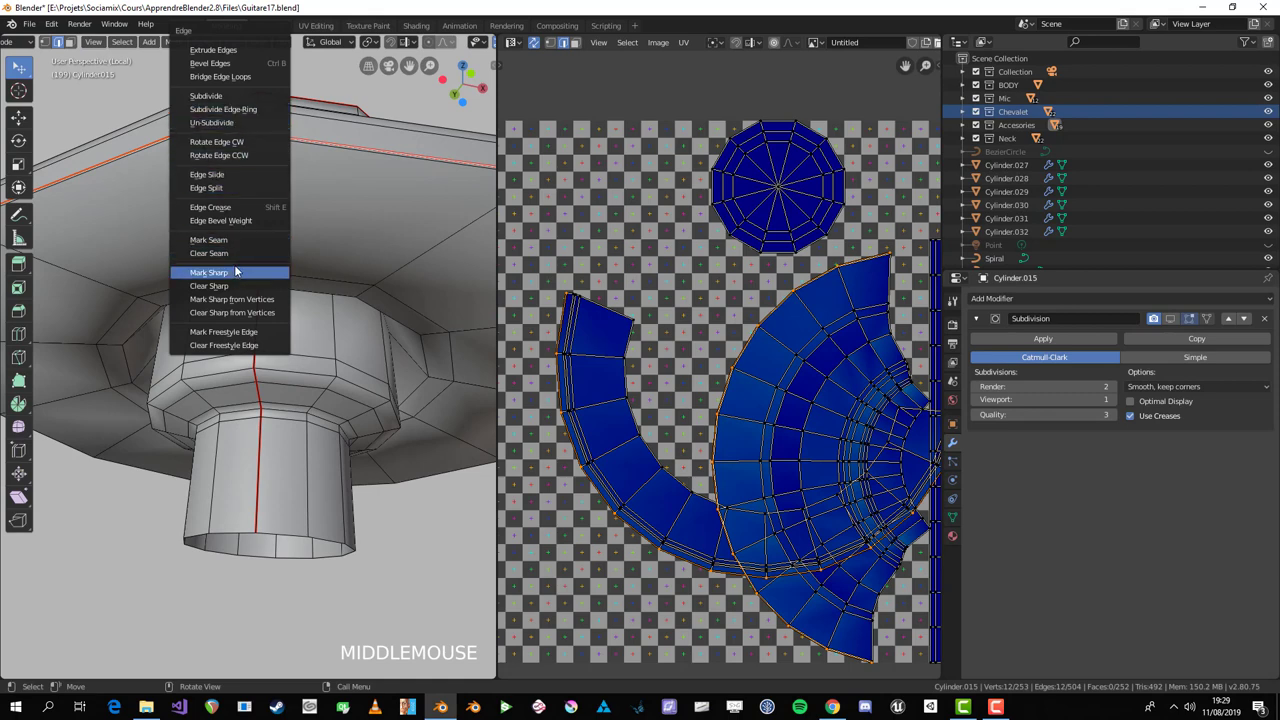
{"action": "key", "text": "ctrl+e"}
{"action": "middle_click", "coordinate": [278, 238]}
{"action": "key", "text": "alt+a"}
{"action": "left_click", "coordinate": [226, 303]}
Step: Mark the second top-rim loop as a seam and select the linked surface
{"action": "scroll", "scroll_direction": "down", "scroll_amount": 3}
{"action": "middle_click", "coordinate": [236, 310]}
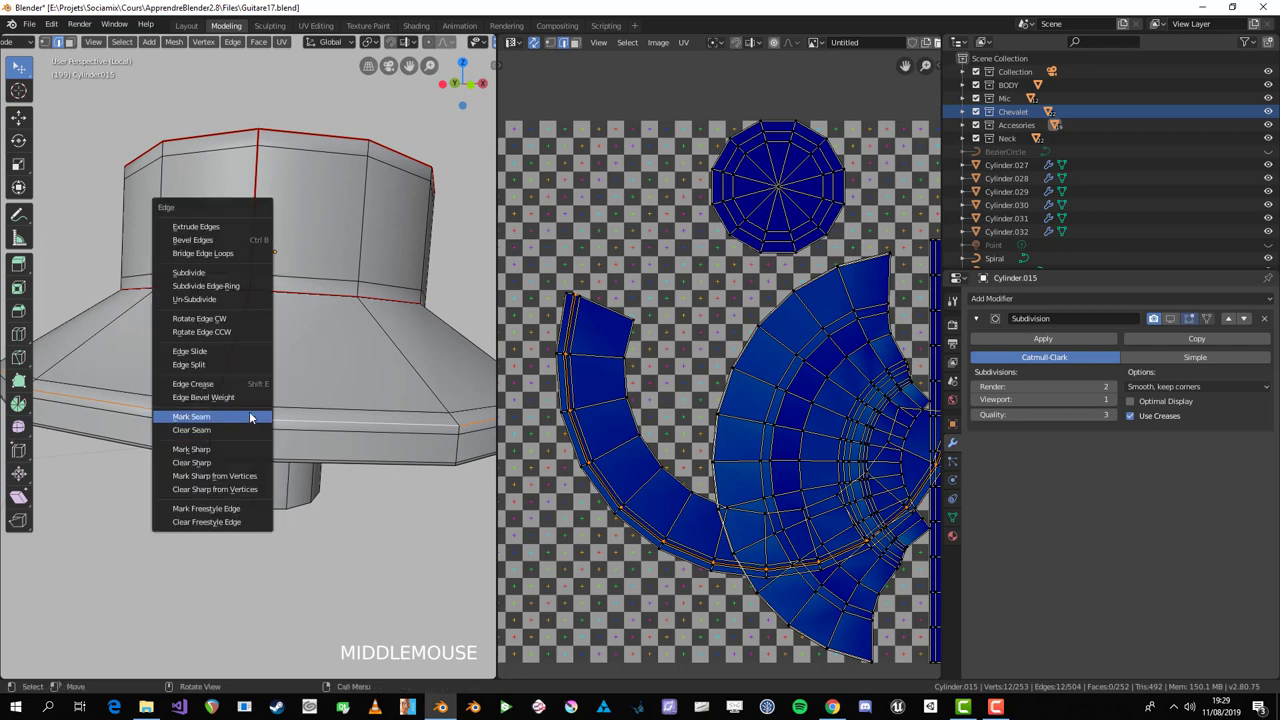
{"action": "key", "text": "ctrl+e"}
{"action": "key", "text": "alt+a"}
{"action": "key", "text": "3"}
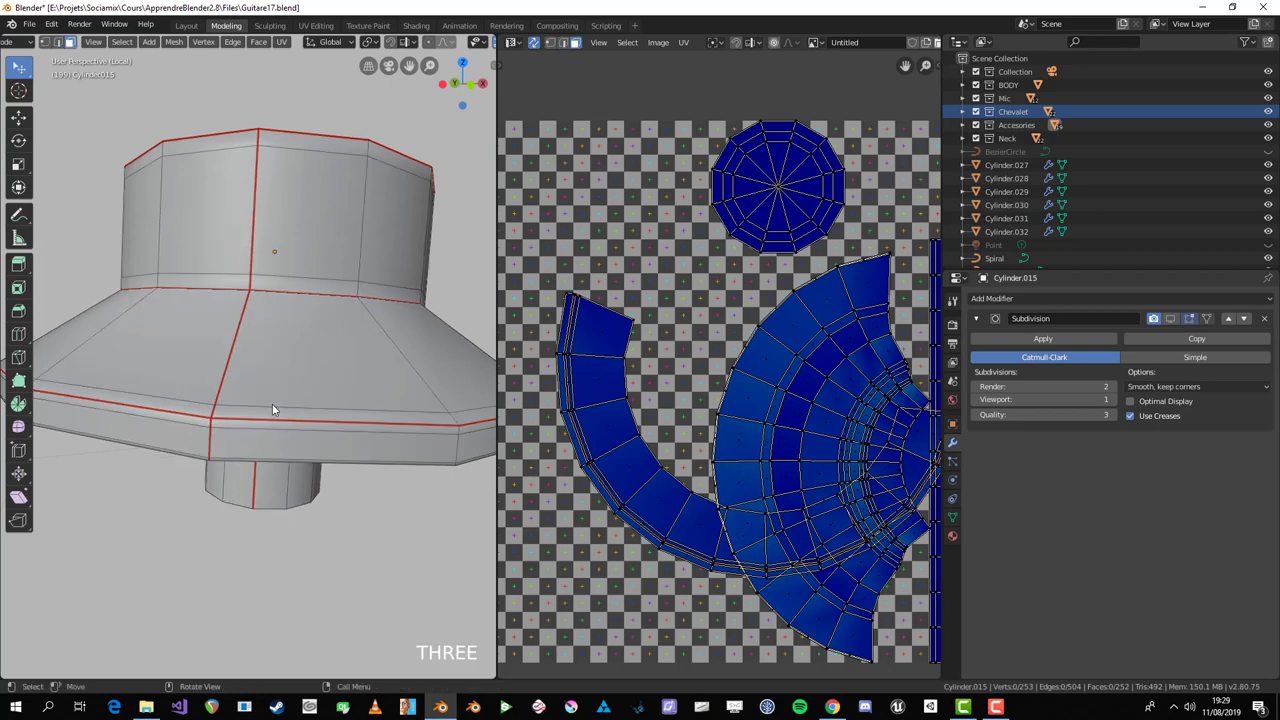
{"action": "key", "text": "l"}
{"action": "scroll", "scroll_direction": "down", "scroll_amount": 3}
Step: Re-unwrap the cover with the new rim seams, then rotate and scale a flange band island
{"action": "key", "text": "u"}
{"action": "key", "text": "a"}
{"action": "key", "text": "u"}
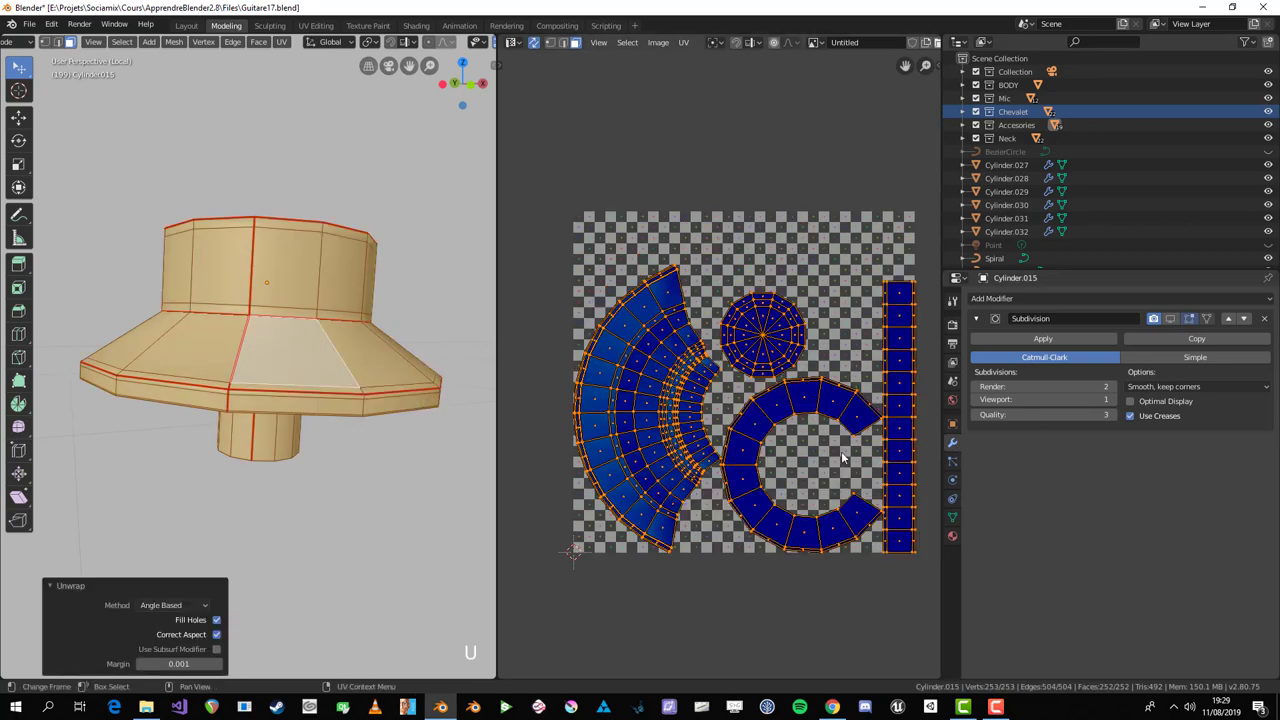
{"action": "key", "text": "alt+a"}
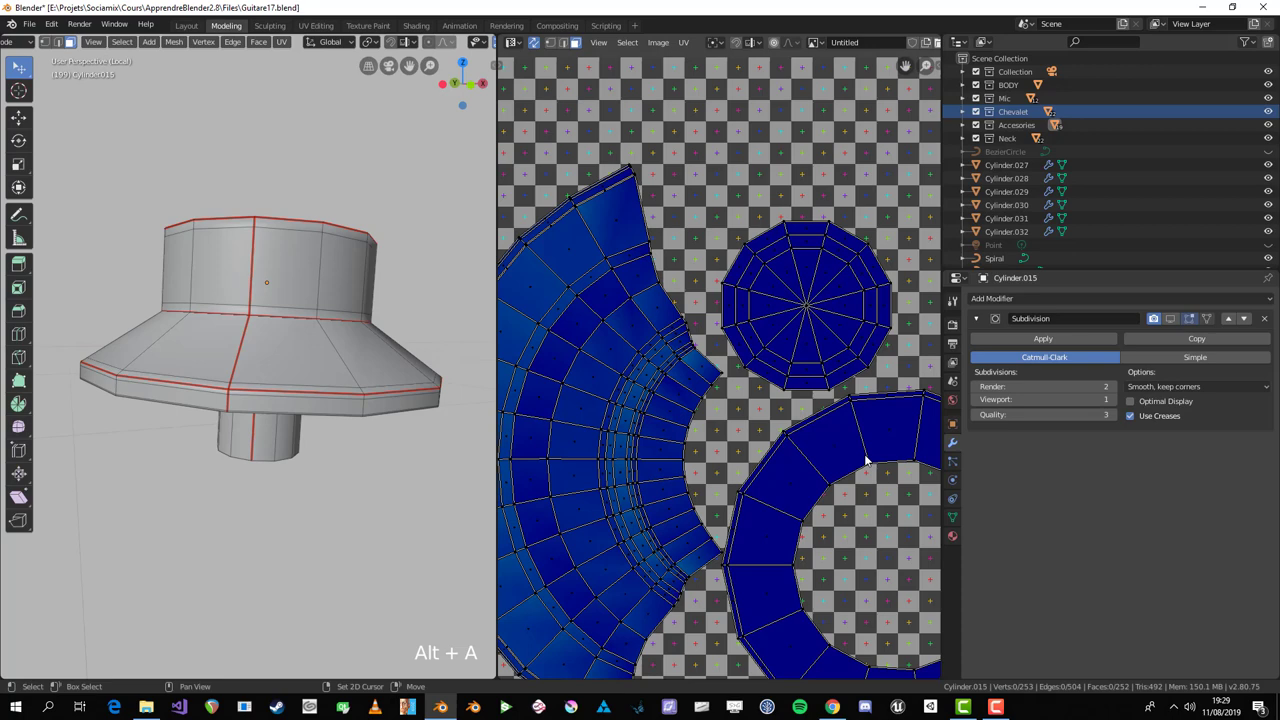
{"action": "key", "text": "2"}
{"action": "left_click", "coordinate": [728, 370]}
{"action": "key", "text": "r"}
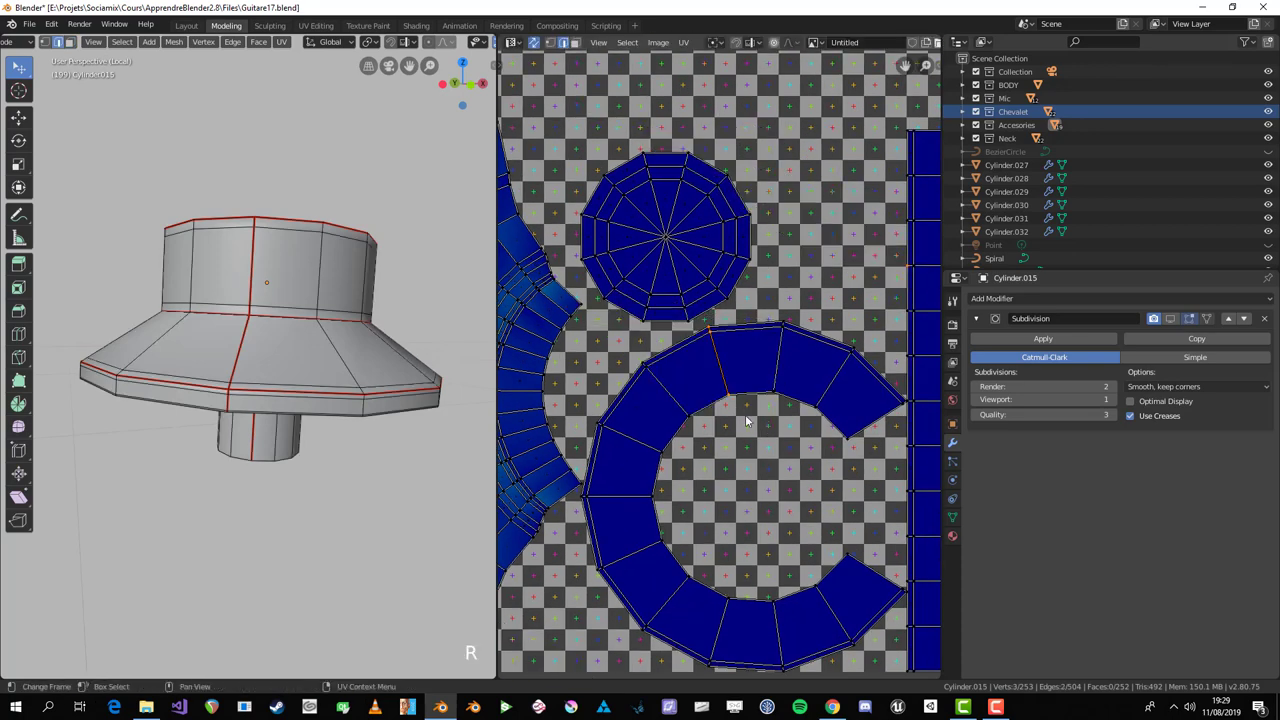
{"action": "key", "text": "s"}
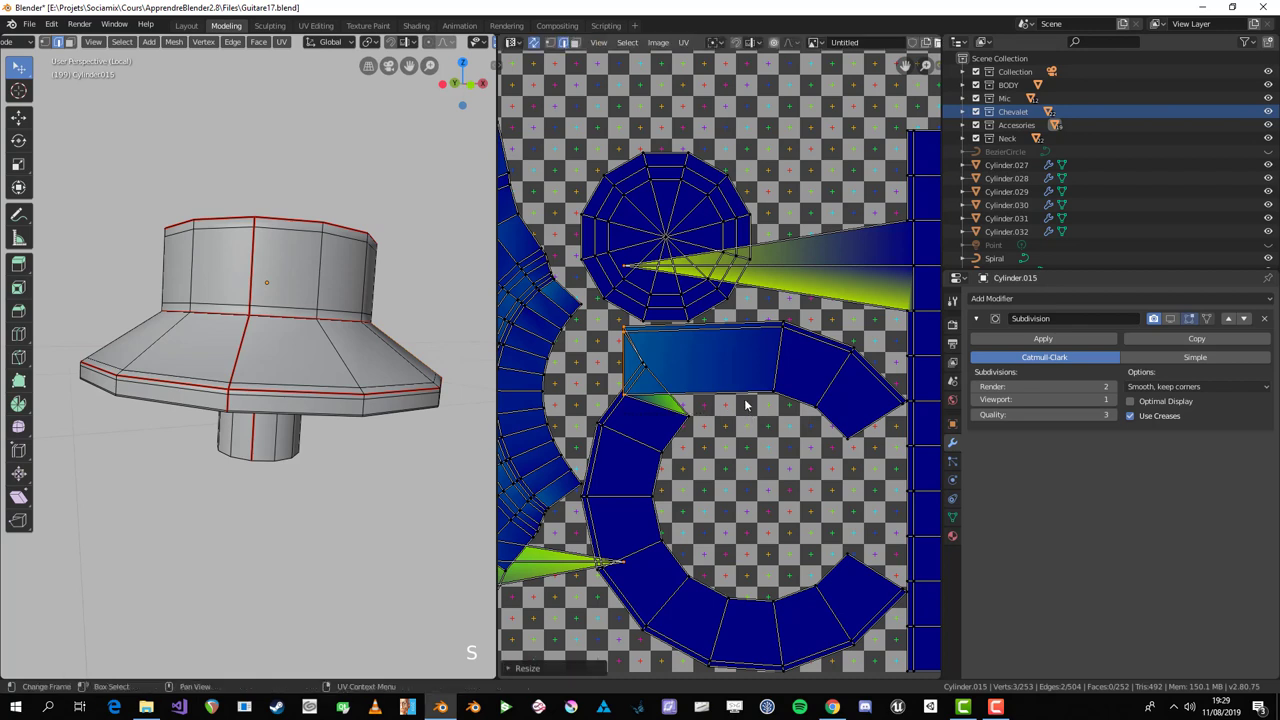
{"action": "left_click", "coordinate": [780, 368]}
{"action": "key", "text": "s"}
{"action": "left_click", "coordinate": [781, 371]}
Step: Nudge UV points of one flange quad vertically to reshape it within the band
{"action": "key", "text": "g"}
{"action": "left_click", "coordinate": [636, 369]}
{"action": "key", "text": "g"}
{"action": "left_click", "coordinate": [747, 370]}
{"action": "left_click", "coordinate": [778, 429]}
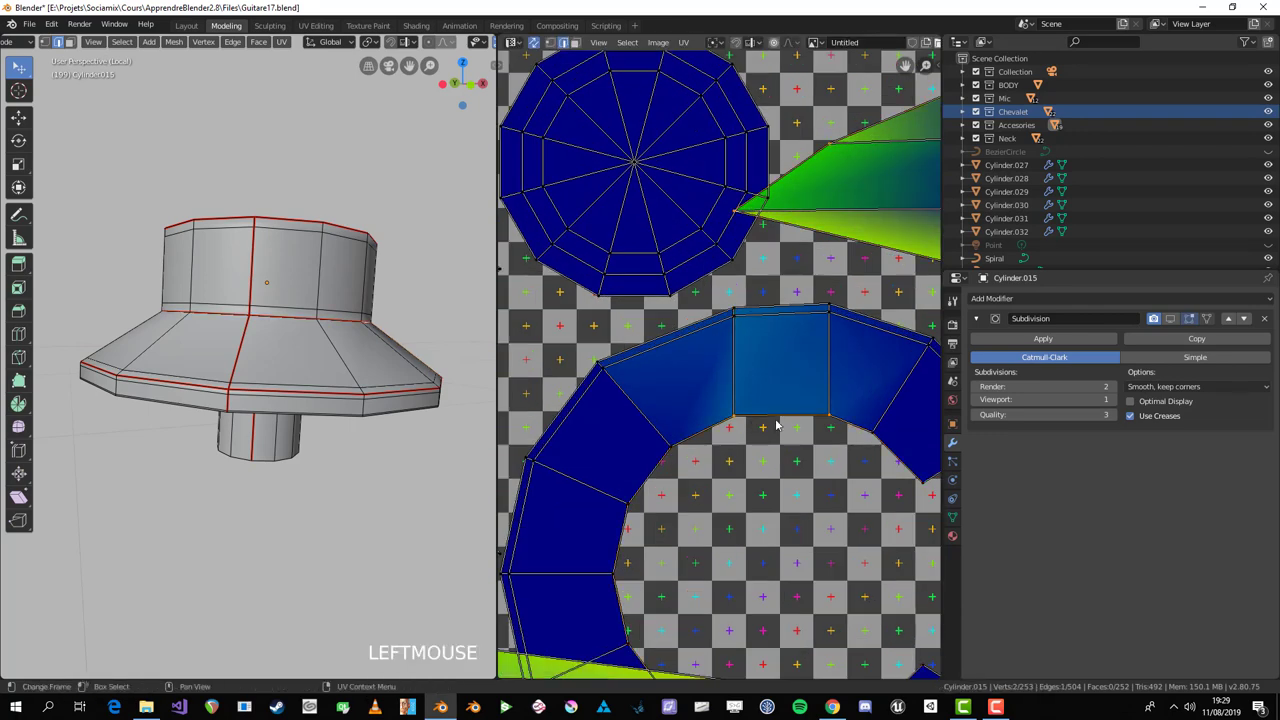
{"action": "key", "text": "s"}
{"action": "key", "text": "g"}
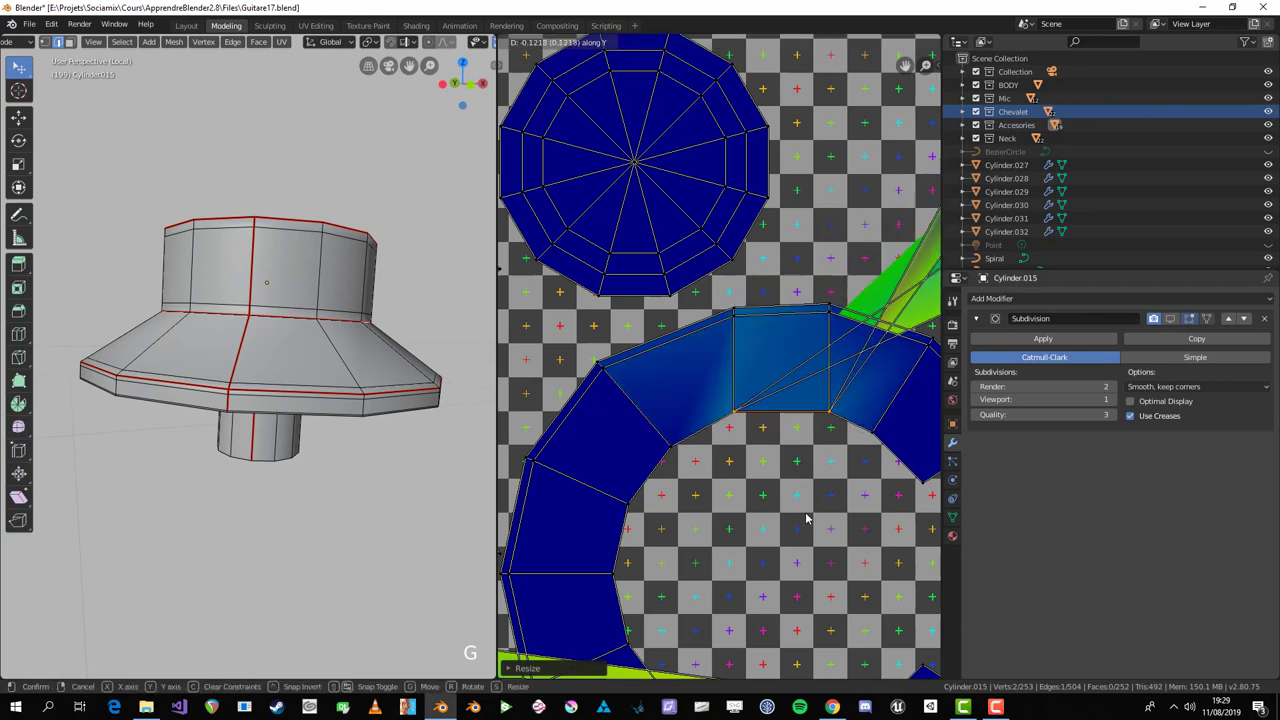
{"action": "left_click", "coordinate": [782, 324]}
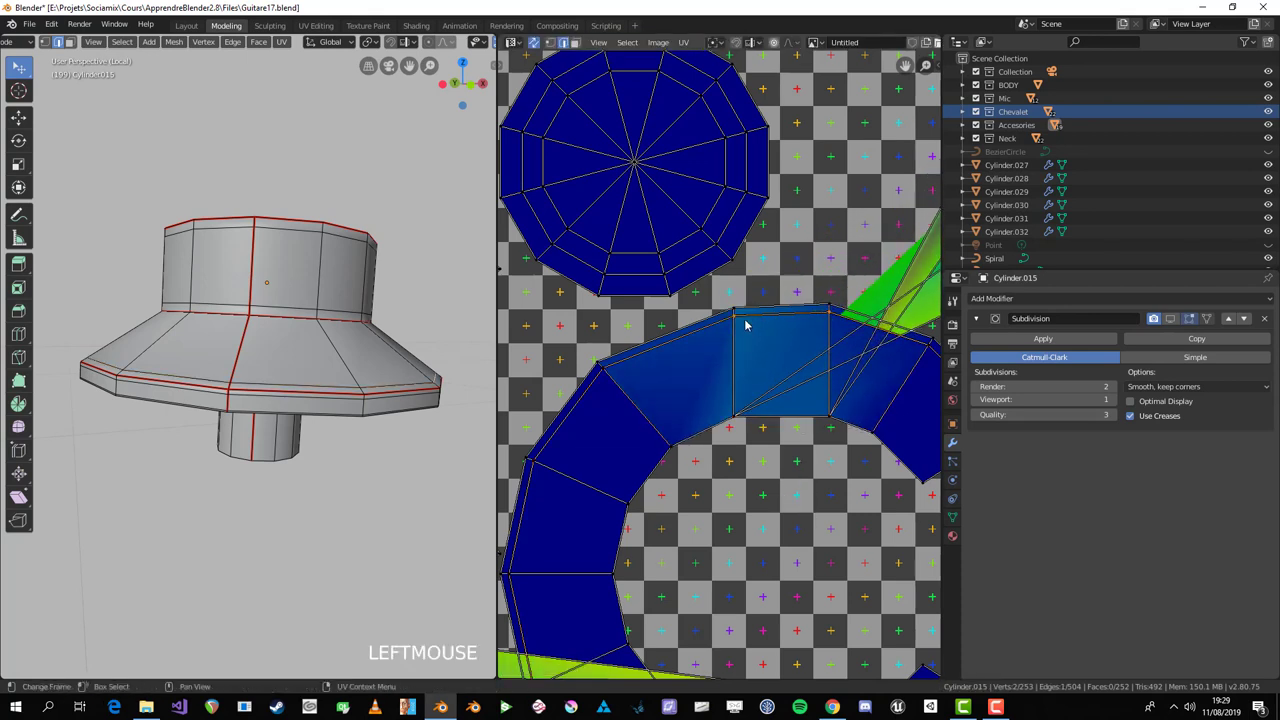
{"action": "key", "text": "s"}
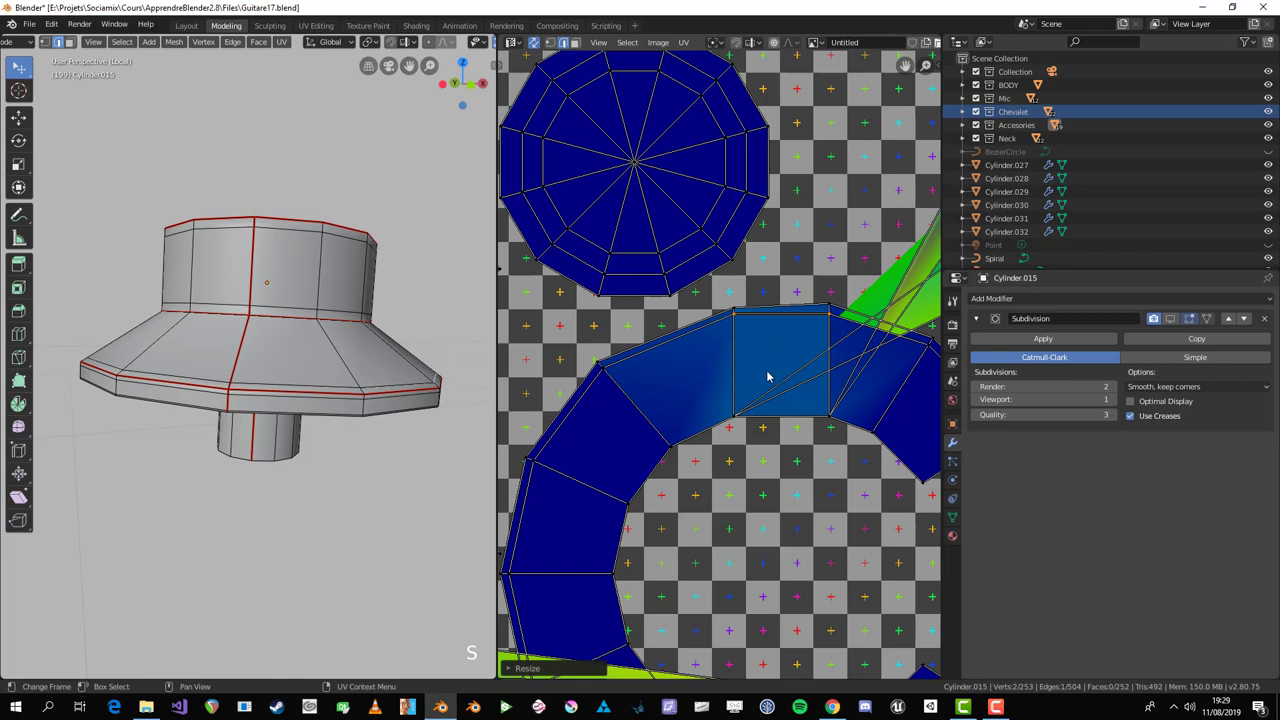
{"action": "key", "text": "3"}
{"action": "left_click", "coordinate": [780, 371]}
Step: Select every face of the knob in the 3D viewport ready for unwrapping
{"action": "scroll", "scroll_direction": "down", "scroll_amount": 3}
{"action": "middle_click", "coordinate": [334, 387]}
{"action": "key", "text": "l"}
{"action": "left_click", "coordinate": [316, 381]}
Step: Unwrap the knob, then select a single slope face and grow it to its linked surface
{"action": "key", "text": "a"}
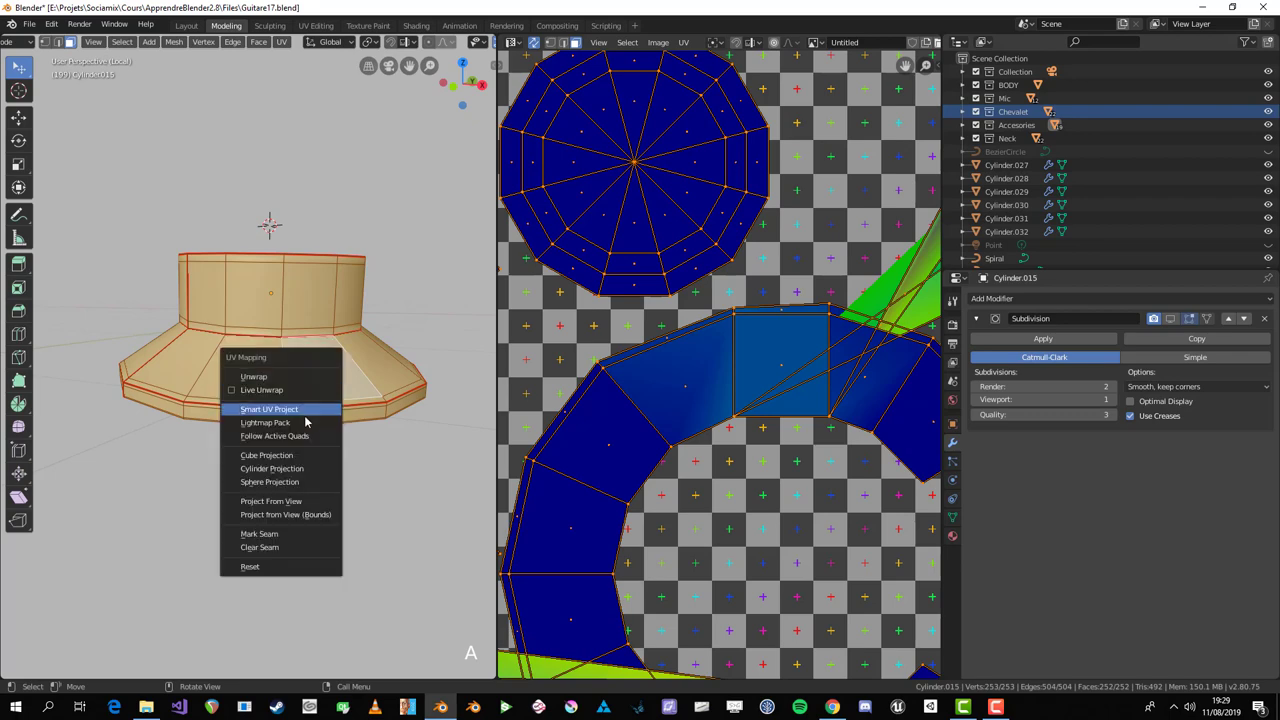
{"action": "key", "text": "u"}
{"action": "left_click", "coordinate": [668, 373]}
{"action": "key", "text": "ctrl+l"}
{"action": "left_click", "coordinate": [781, 383]}
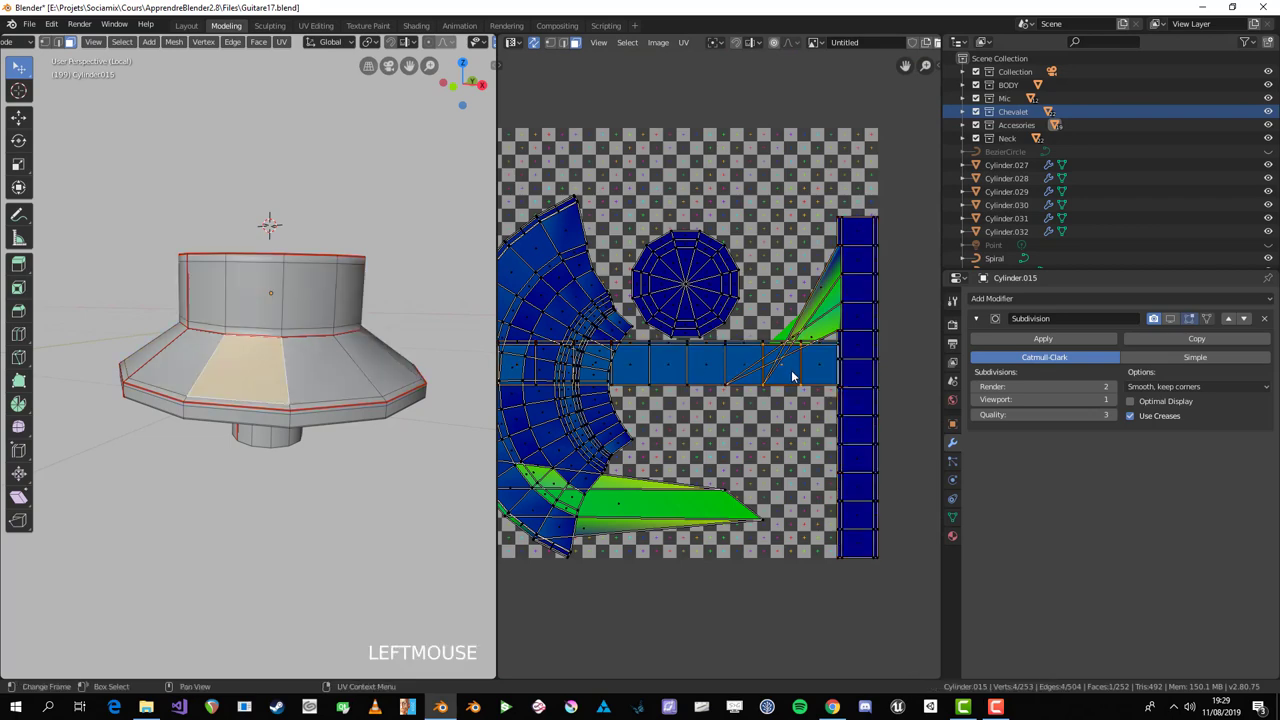
{"action": "key", "text": "l"}
{"action": "key", "text": "alt+a"}
Step: Select the sloped band's face ring and rotate, move and scale its UV island into straight strips
{"action": "middle_click", "coordinate": [431, 386]}
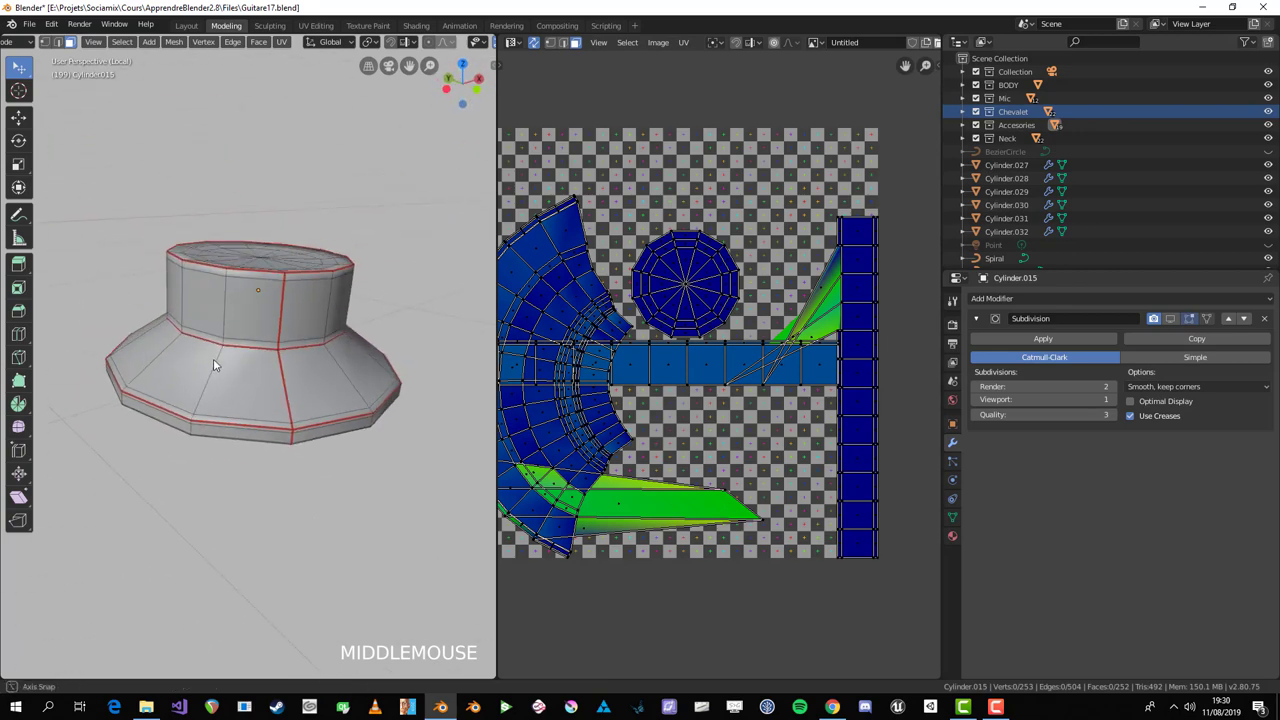
{"action": "key", "text": "l"}
{"action": "key", "text": "r"}
{"action": "left_click", "coordinate": [601, 495]}
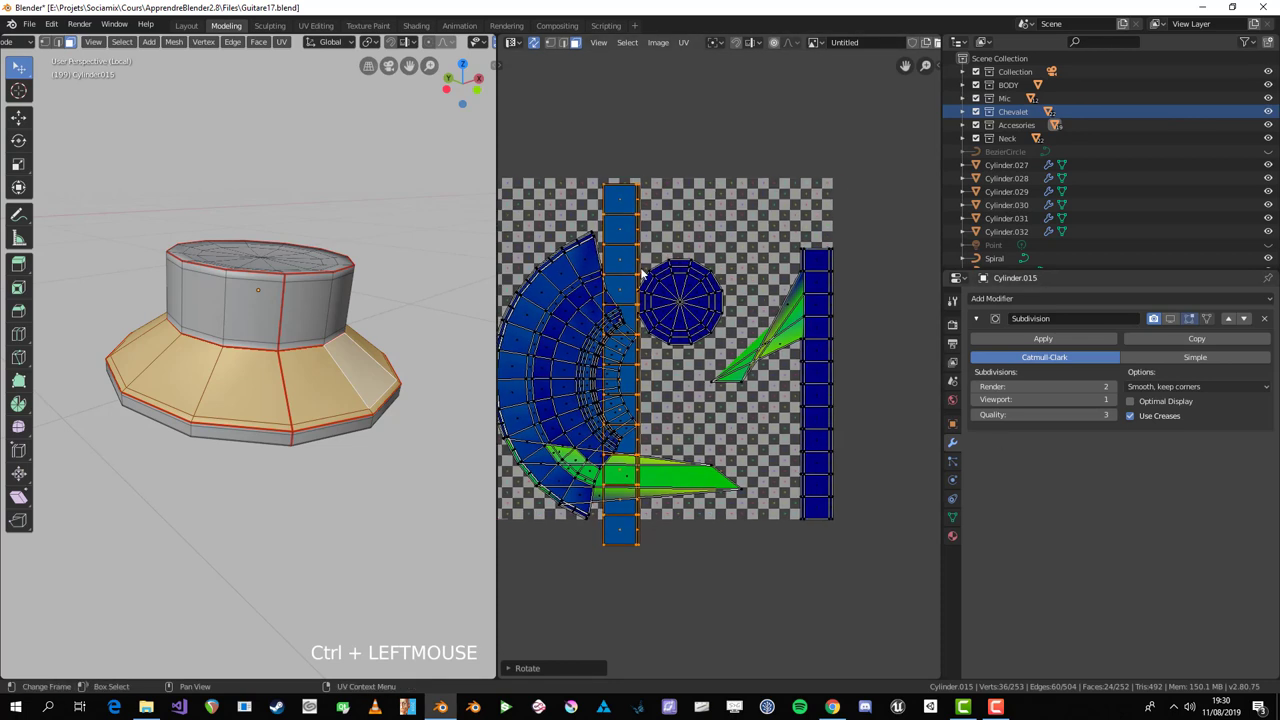
{"action": "key", "text": "r"}
{"action": "left_click", "coordinate": [702, 376]}
{"action": "key", "text": "g"}
{"action": "left_click", "coordinate": [743, 259]}
{"action": "key", "text": "s"}
{"action": "left_click", "coordinate": [890, 337]}
{"action": "key", "text": "g"}
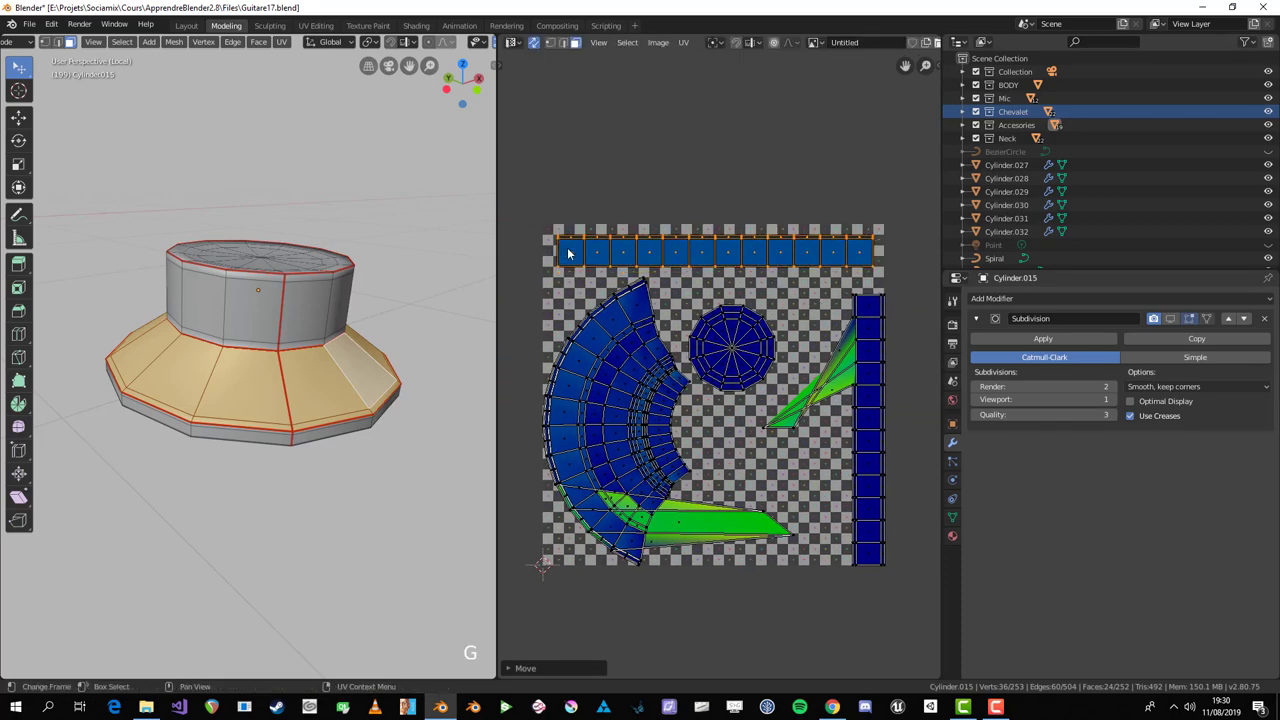
Step: Pin the arranged UVs, select every knob face and unwrap into strips, fanned arc and disc
{"action": "middle_click", "coordinate": [408, 373]}
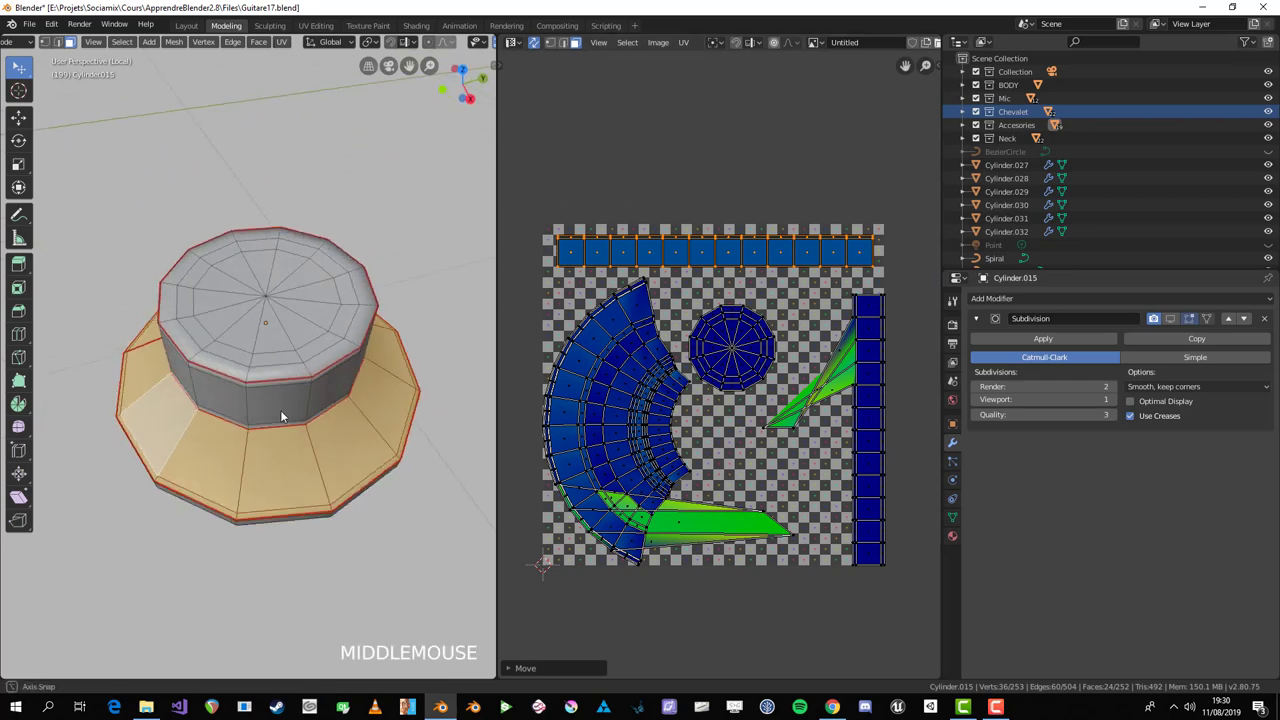
{"action": "scroll", "scroll_direction": "up", "scroll_amount": 3}
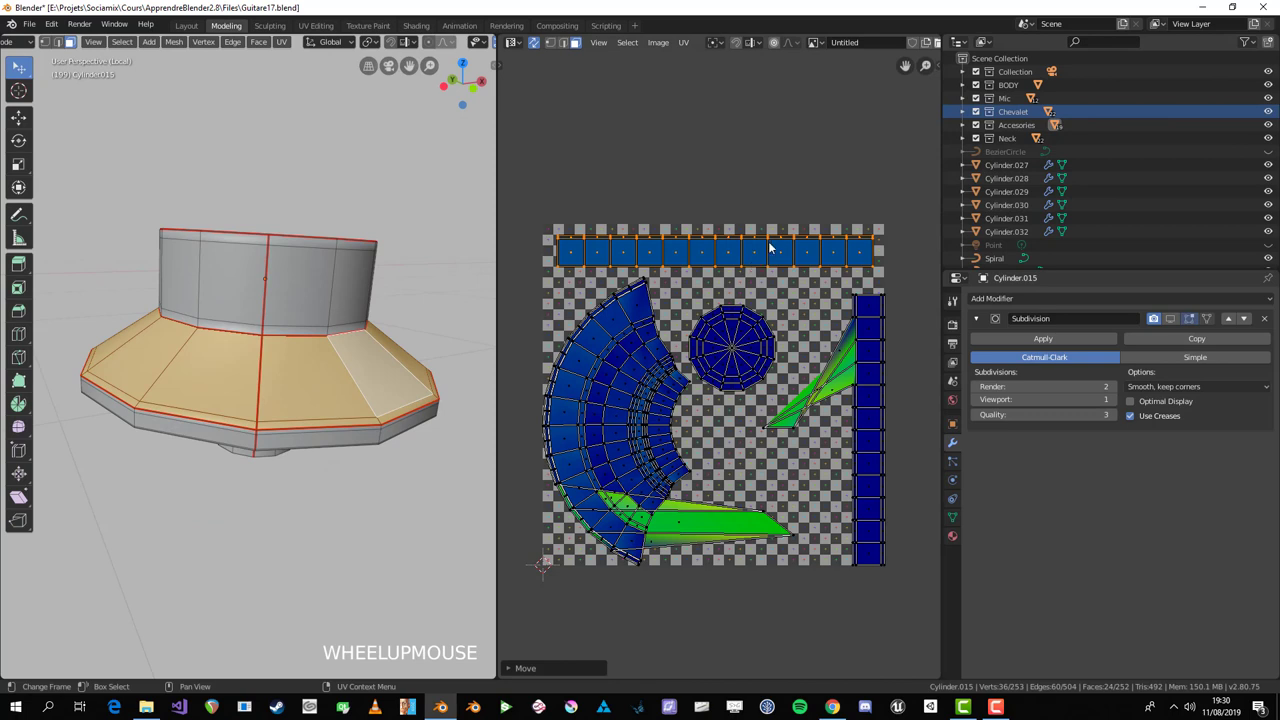
{"action": "key", "text": "p"}
{"action": "key", "text": "alt+a"}
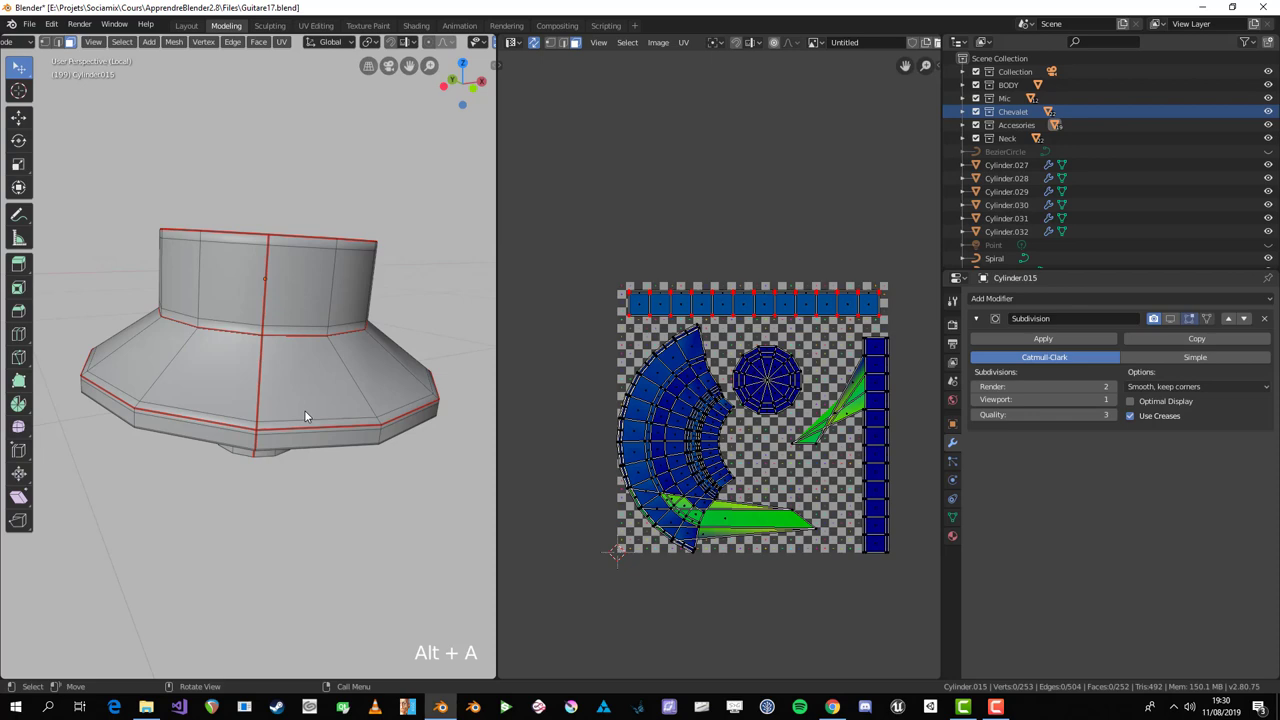
{"action": "key", "text": "a"}
{"action": "scroll", "scroll_direction": "up", "scroll_amount": 3}
{"action": "key", "text": "u"}
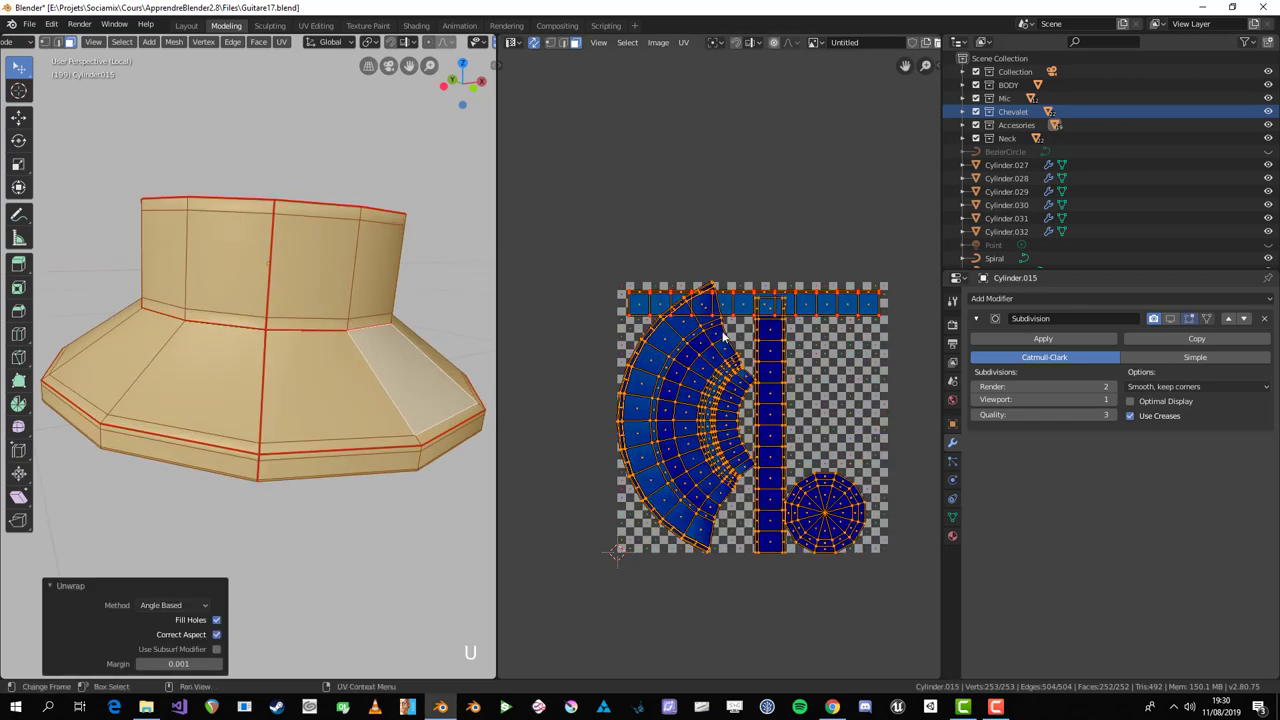
Step: Select the knob's side strip island and scale, rotate and move it into a horizontal band
{"action": "left_click", "coordinate": [767, 357]}
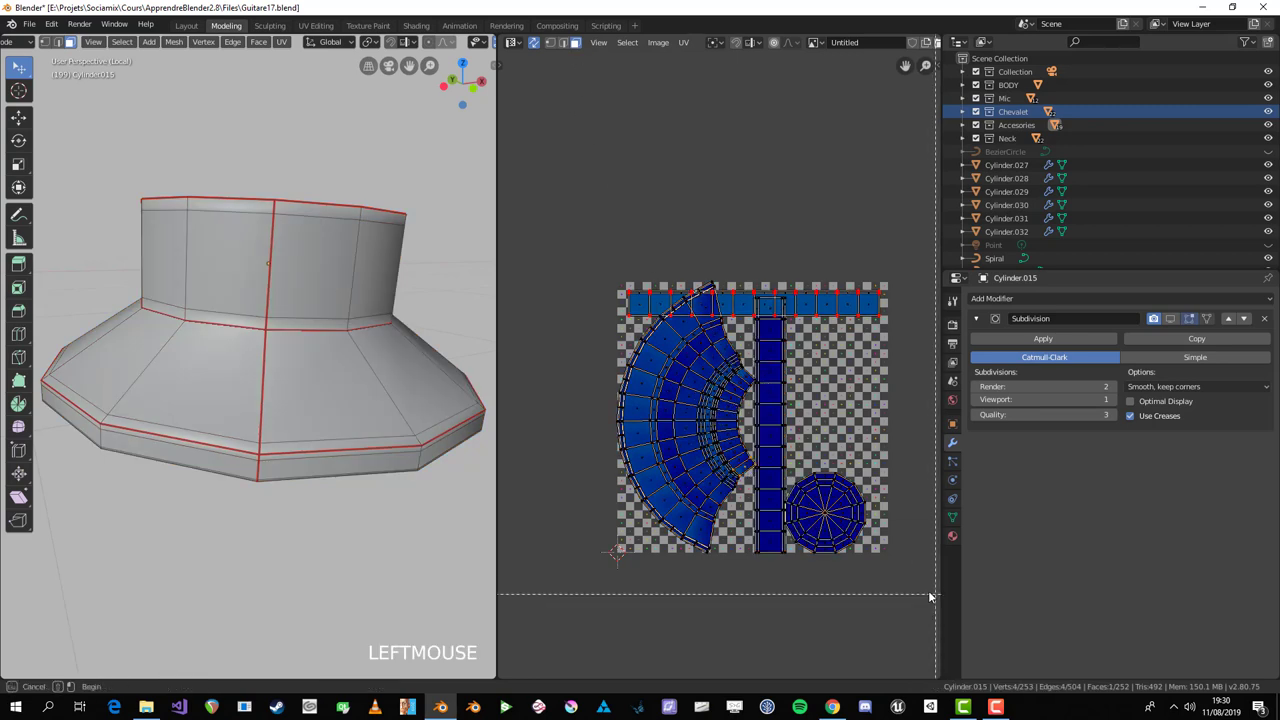
{"action": "key", "text": "b"}
{"action": "key", "text": "ctrl+l"}
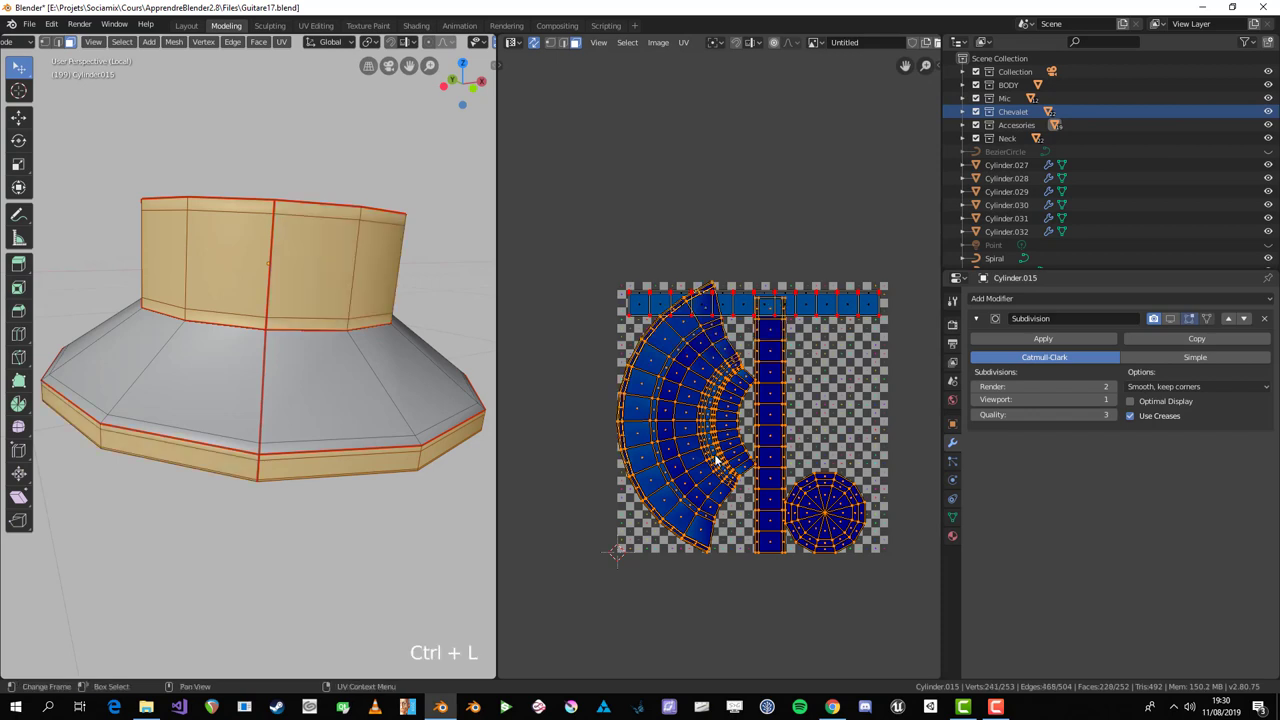
{"action": "key", "text": "s"}
{"action": "left_click", "coordinate": [841, 516]}
{"action": "key", "text": "g"}
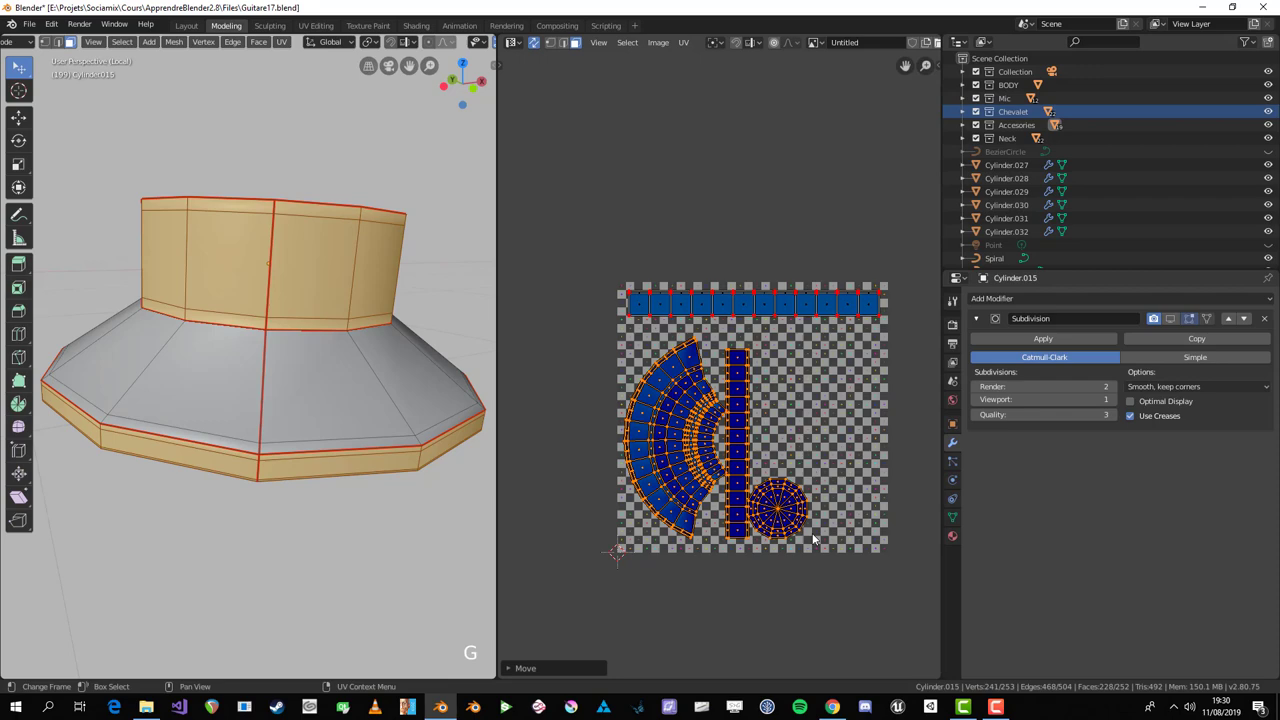
{"action": "key", "text": "s"}
{"action": "left_click", "coordinate": [844, 540]}
{"action": "key", "text": "r"}
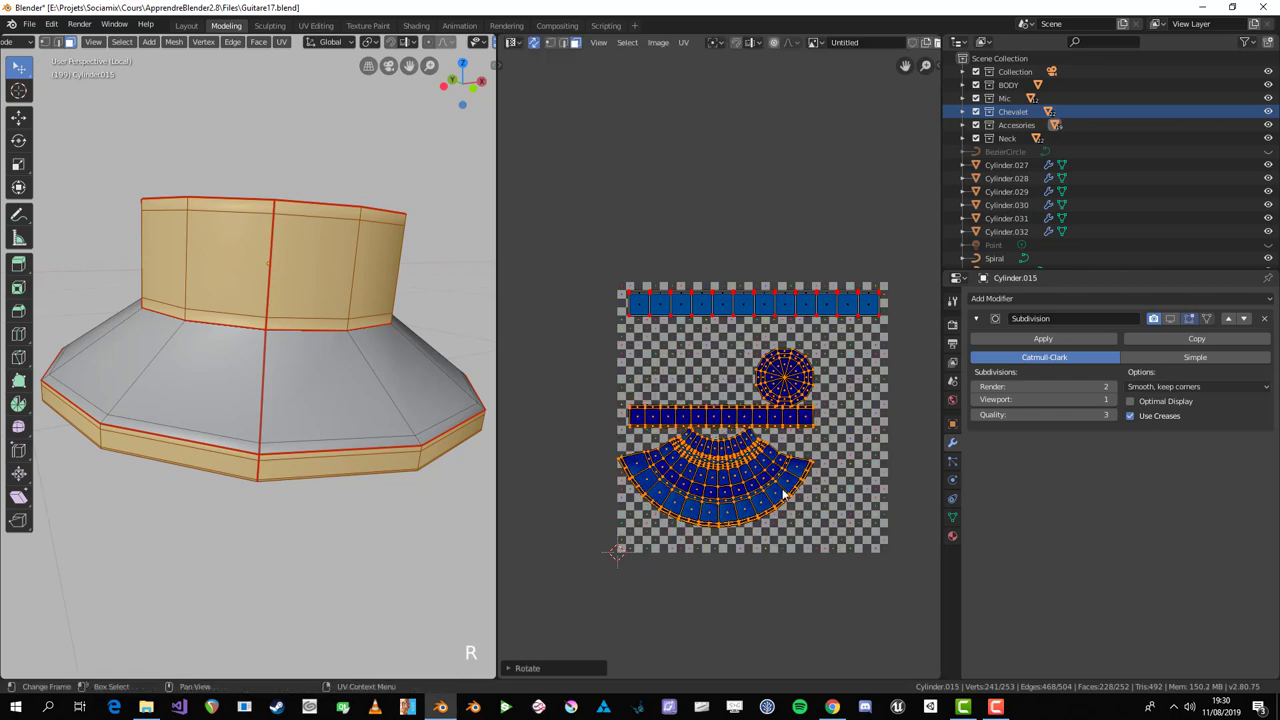
{"action": "key", "text": "s"}
{"action": "key", "text": "g"}
Step: Pin and nudge the top strip's end points so all islands sit inside the checker image
{"action": "key", "text": "a"}
{"action": "key", "text": "alt+a"}
{"action": "key", "text": "b"}
{"action": "key", "text": "alt+p"}
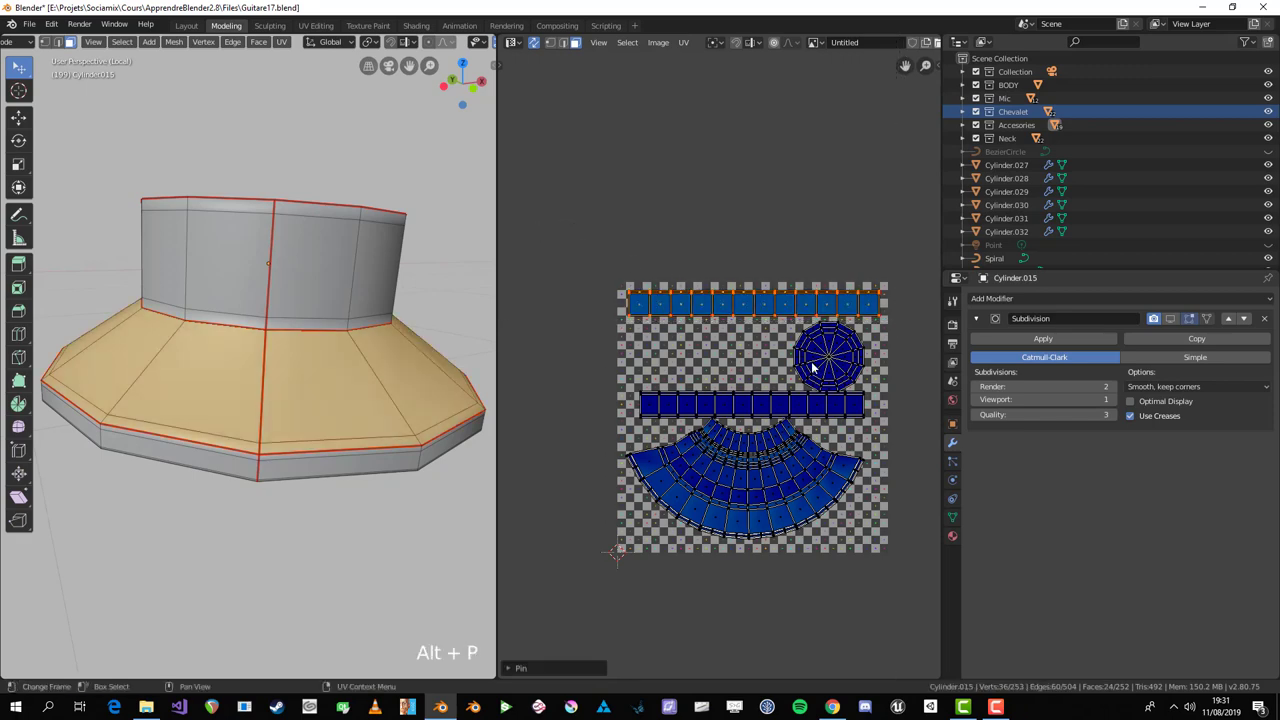
{"action": "key", "text": "alt+a"}
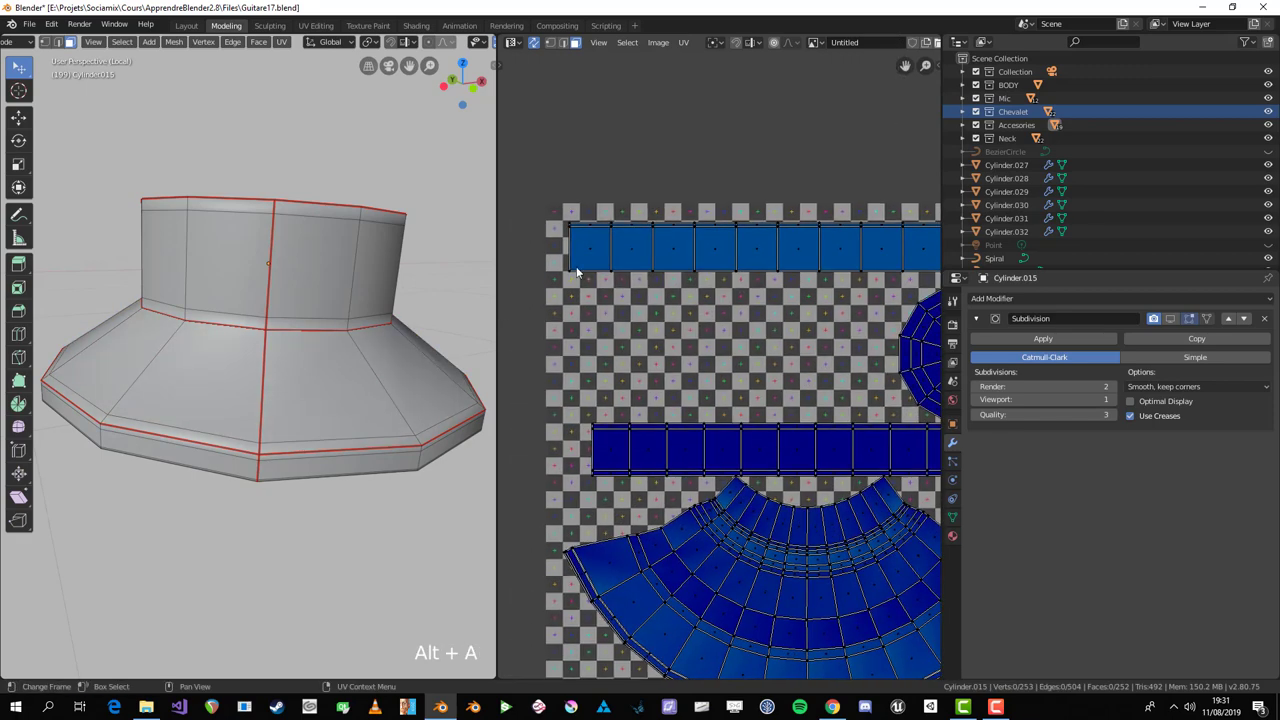
{"action": "left_click", "coordinate": [575, 272]}
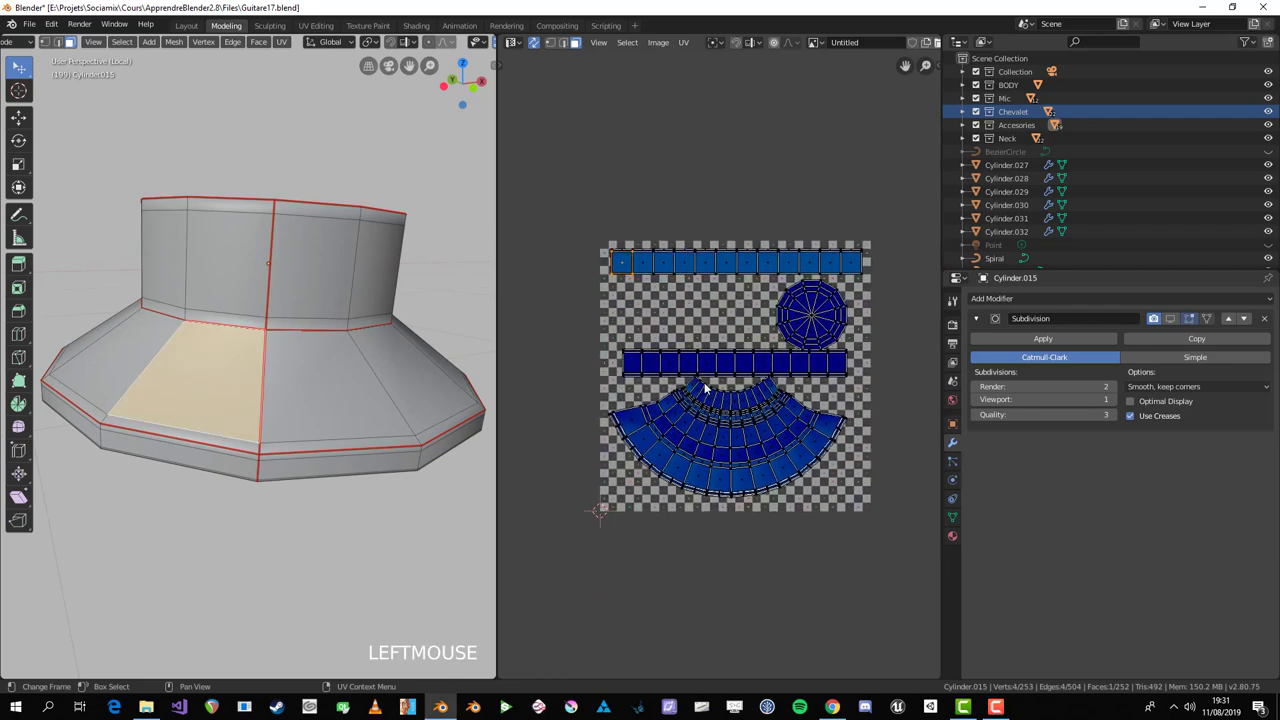
{"action": "key", "text": "1"}
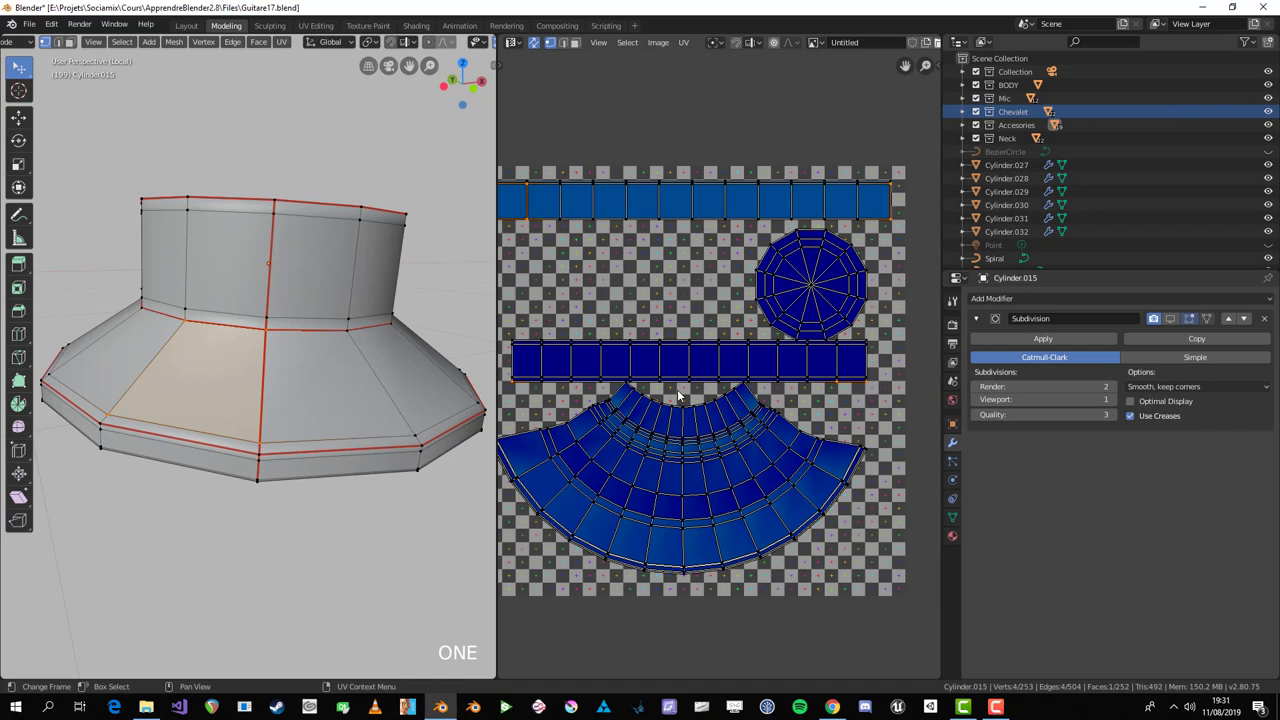
{"action": "key", "text": "alt+a"}
{"action": "key", "text": "b"}
{"action": "key", "text": "g"}
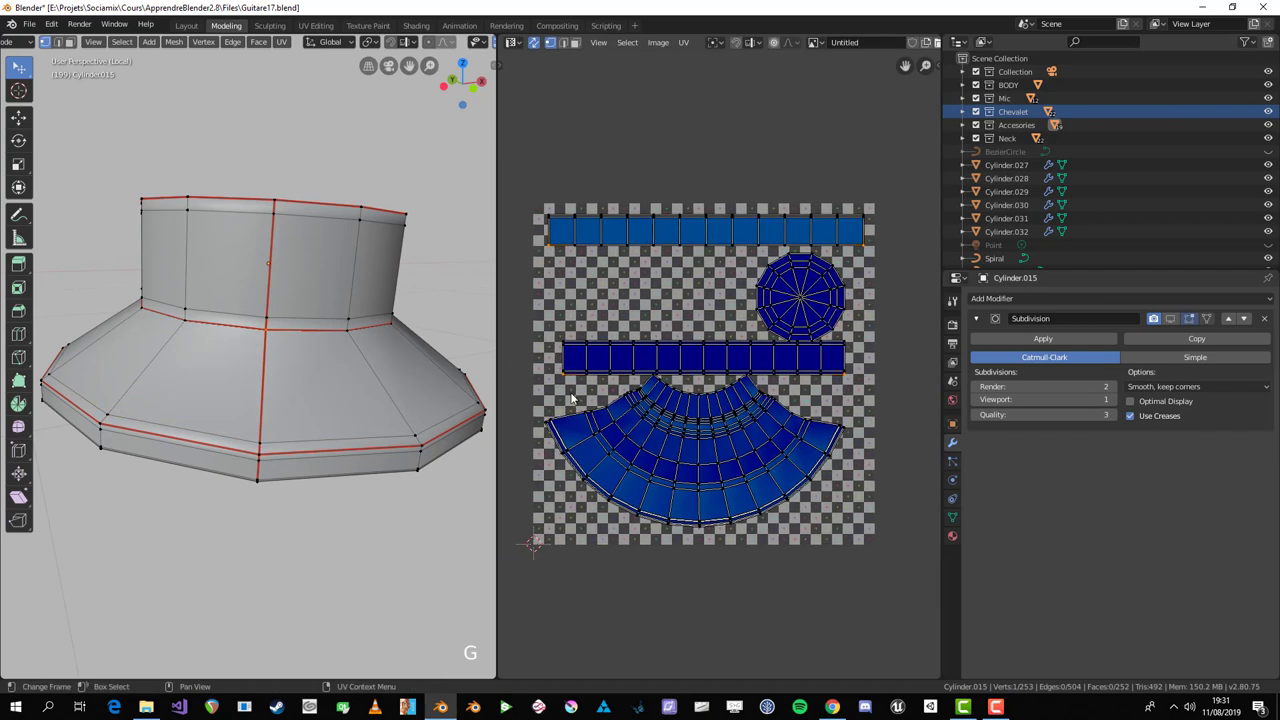
{"action": "left_click", "coordinate": [874, 323]}
{"action": "key", "text": "ctrl+z"}
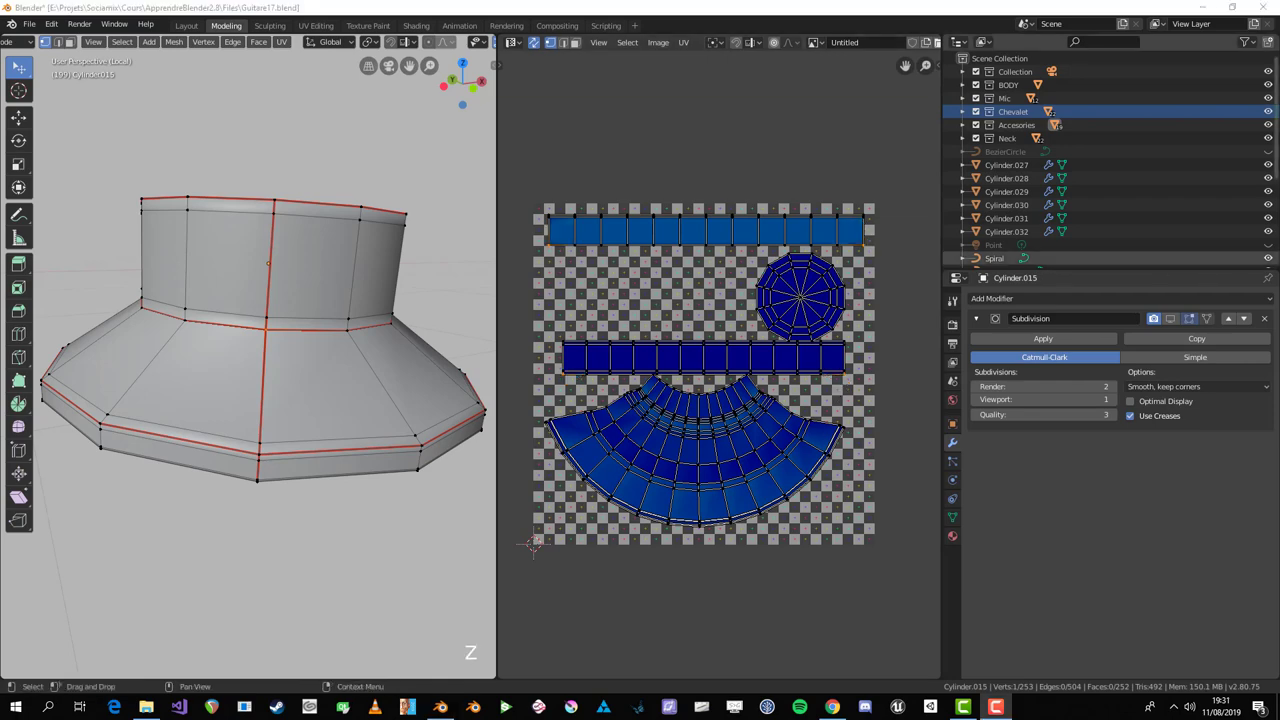
Step: Select the knob then the guitar body and link the body's checker material to the knob
{"action": "left_click", "coordinate": [656, 403]}
{"action": "key", "text": "Tab"}
{"action": "scroll", "scroll_direction": "down", "scroll_amount": 3}
{"action": "scroll", "scroll_direction": "up", "scroll_amount": 3}
{"action": "key", "text": "Tab"}
{"action": "key", "text": "a"}
{"action": "middle_click", "coordinate": [284, 334]}
{"action": "key", "text": "Tab"}
{"action": "key", "text": "KP_Divide"}
{"action": "middle_click", "coordinate": [218, 480]}
{"action": "left_click", "coordinate": [297, 430]}
{"action": "middle_click", "coordinate": [306, 442]}
{"action": "scroll", "scroll_direction": "down", "scroll_amount": 3}
{"action": "left_click", "coordinate": [198, 502]}
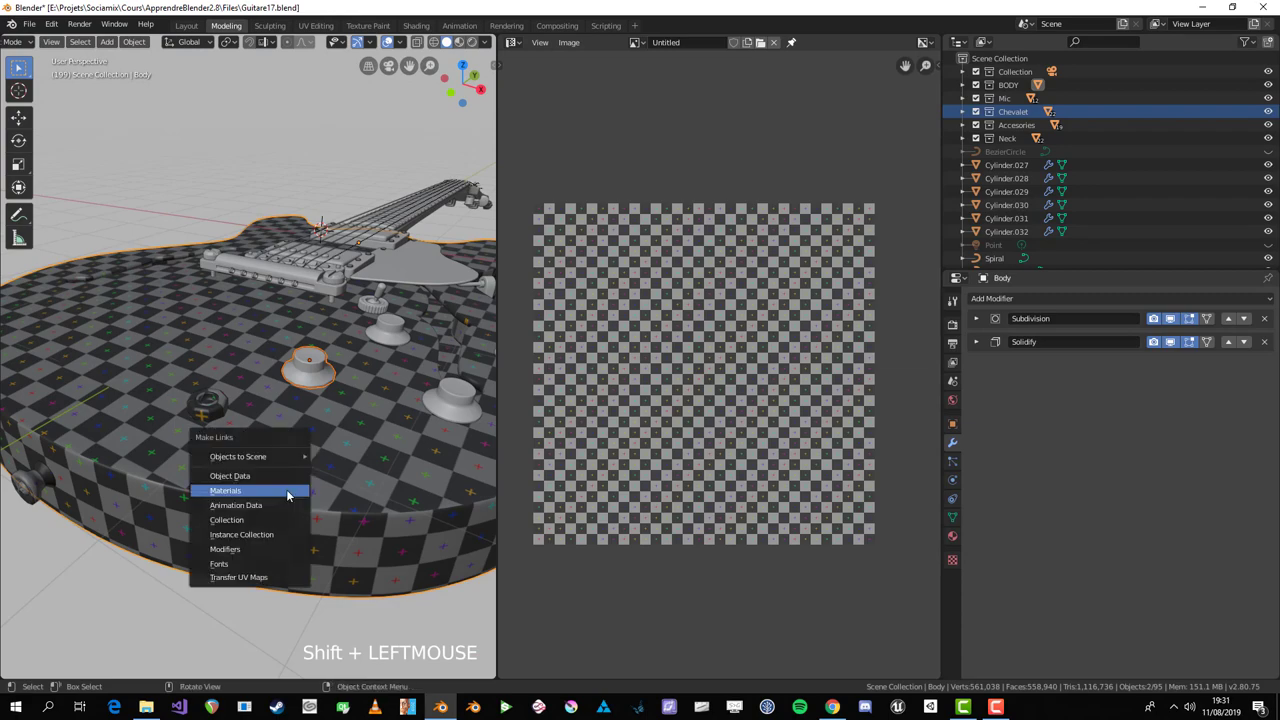
{"action": "key", "text": "ctrl+l"}
{"action": "key", "text": "Return"}
Step: Check the checker texture now showing on the knob in Edit Mode
{"action": "key", "text": "Tab"}
{"action": "scroll", "scroll_direction": "up", "scroll_amount": 3}
{"action": "key", "text": "Tab"}
{"action": "middle_click", "coordinate": [312, 432]}
{"action": "middle_click", "coordinate": [356, 413]}
{"action": "scroll", "scroll_direction": "down", "scroll_amount": 3}
{"action": "key", "text": "Tab"}
{"action": "scroll", "scroll_direction": "up", "scroll_amount": 3}
{"action": "key", "text": "Tab"}
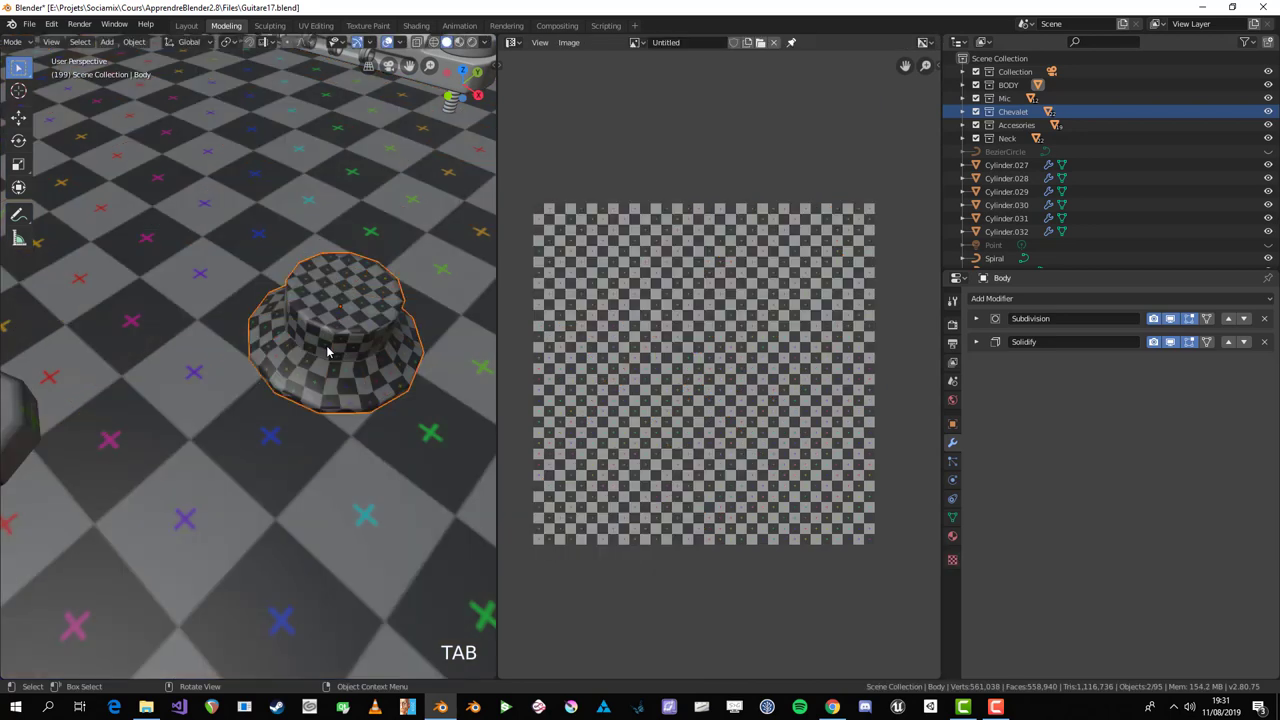
{"action": "key", "text": "alt+a"}
Step: Shrink the knob's UV islands to match the body's checker density, then reselect the knob in Object Mode
{"action": "key", "text": "l"}
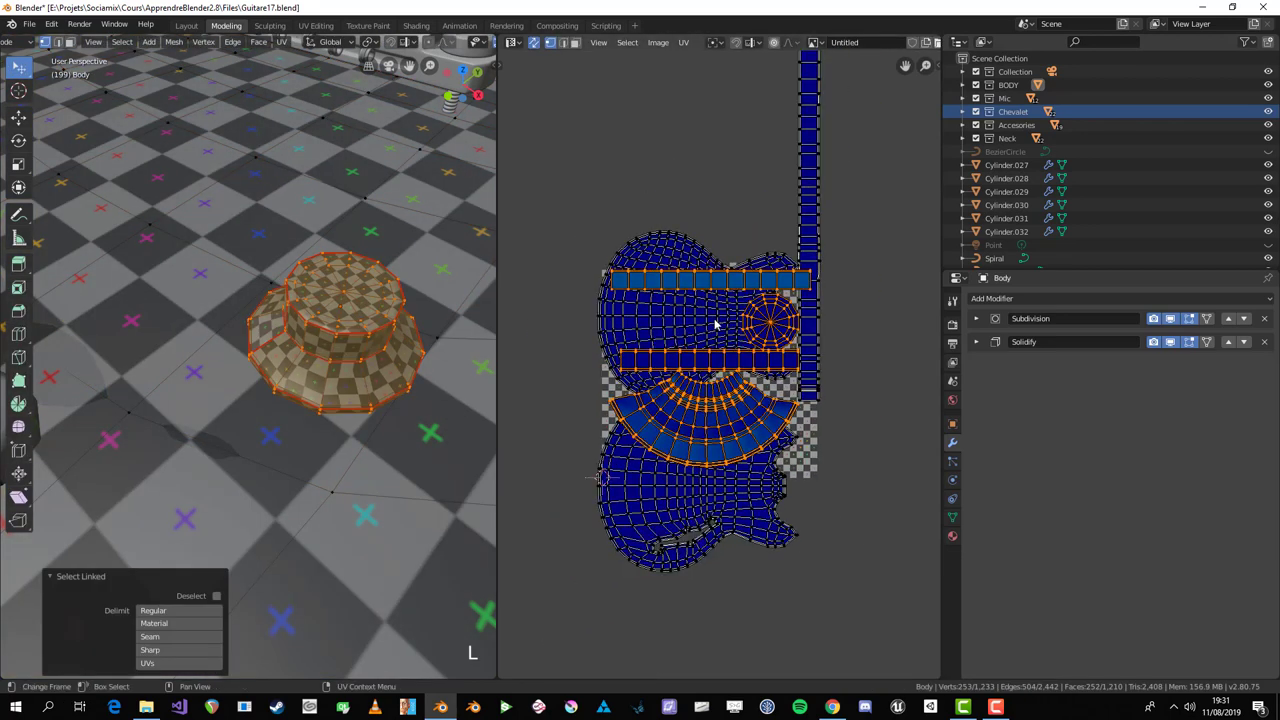
{"action": "scroll", "scroll_direction": "down", "scroll_amount": 3}
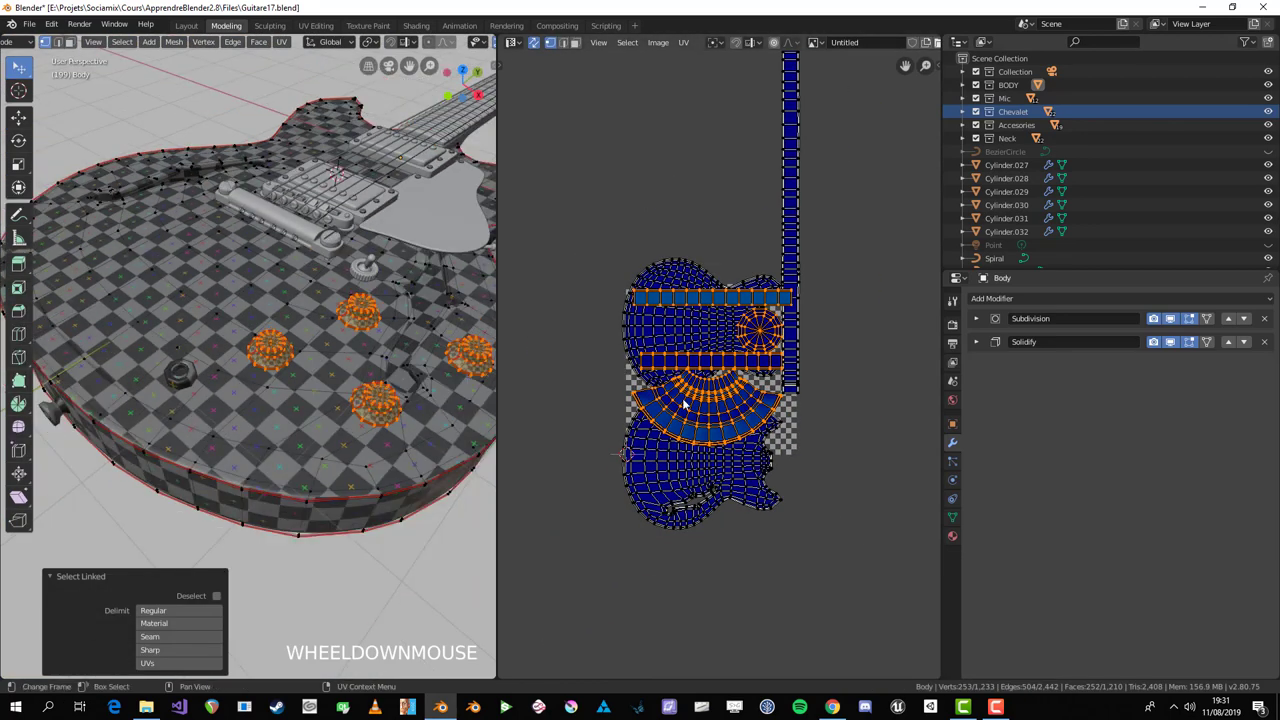
{"action": "key", "text": "s"}
{"action": "left_click", "coordinate": [773, 399]}
{"action": "scroll", "scroll_direction": "up", "scroll_amount": 3}
{"action": "key", "text": "s"}
{"action": "scroll", "scroll_direction": "down", "scroll_amount": 3}
{"action": "key", "text": "Tab"}
{"action": "scroll", "scroll_direction": "down", "scroll_amount": 3}
{"action": "middle_click", "coordinate": [262, 400]}
{"action": "key", "text": "alt+a"}
{"action": "middle_click", "coordinate": [367, 405]}
{"action": "scroll", "scroll_direction": "up", "scroll_amount": 3}
{"action": "middle_click", "coordinate": [301, 368]}
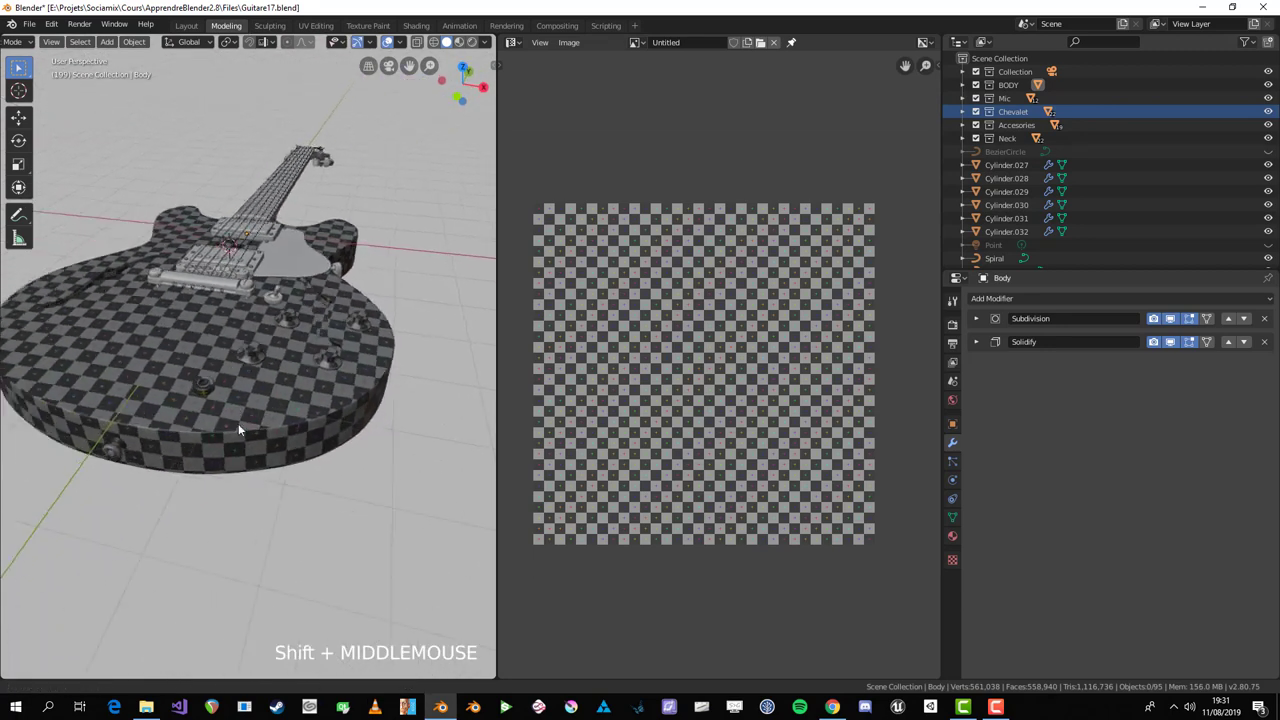
{"action": "scroll", "scroll_direction": "up", "scroll_amount": 3}
{"action": "left_click", "coordinate": [282, 342]}
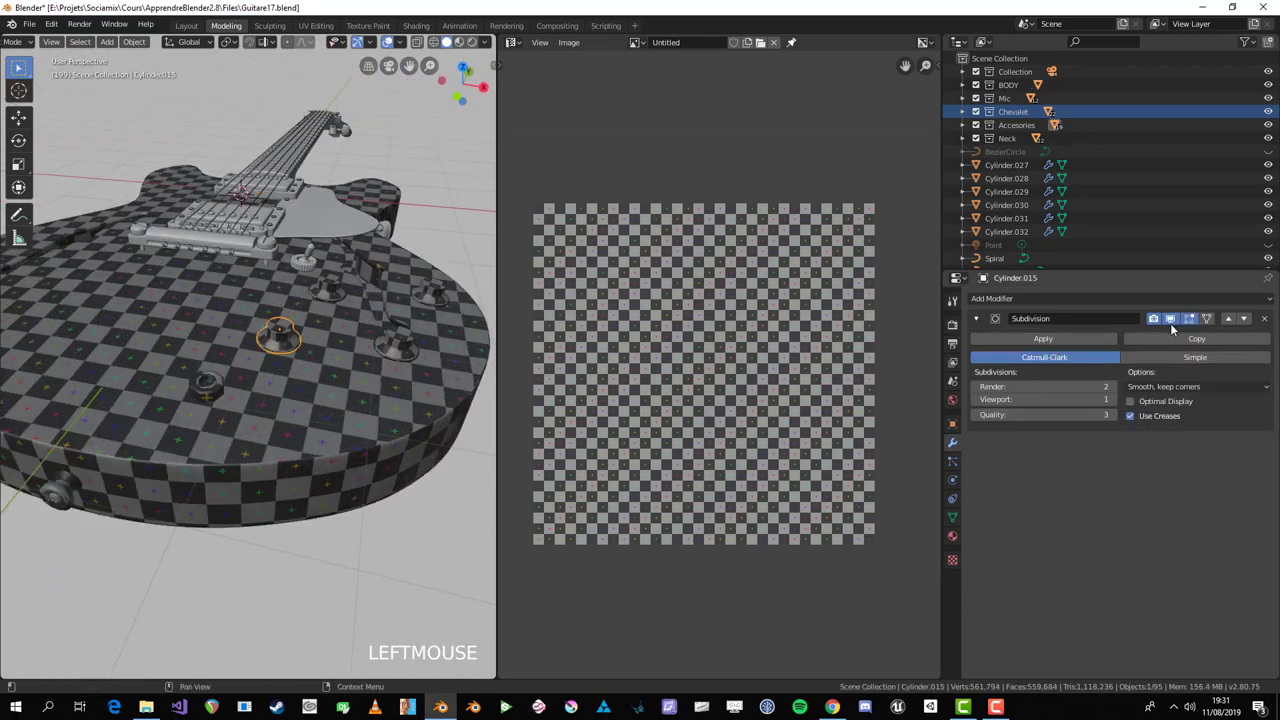
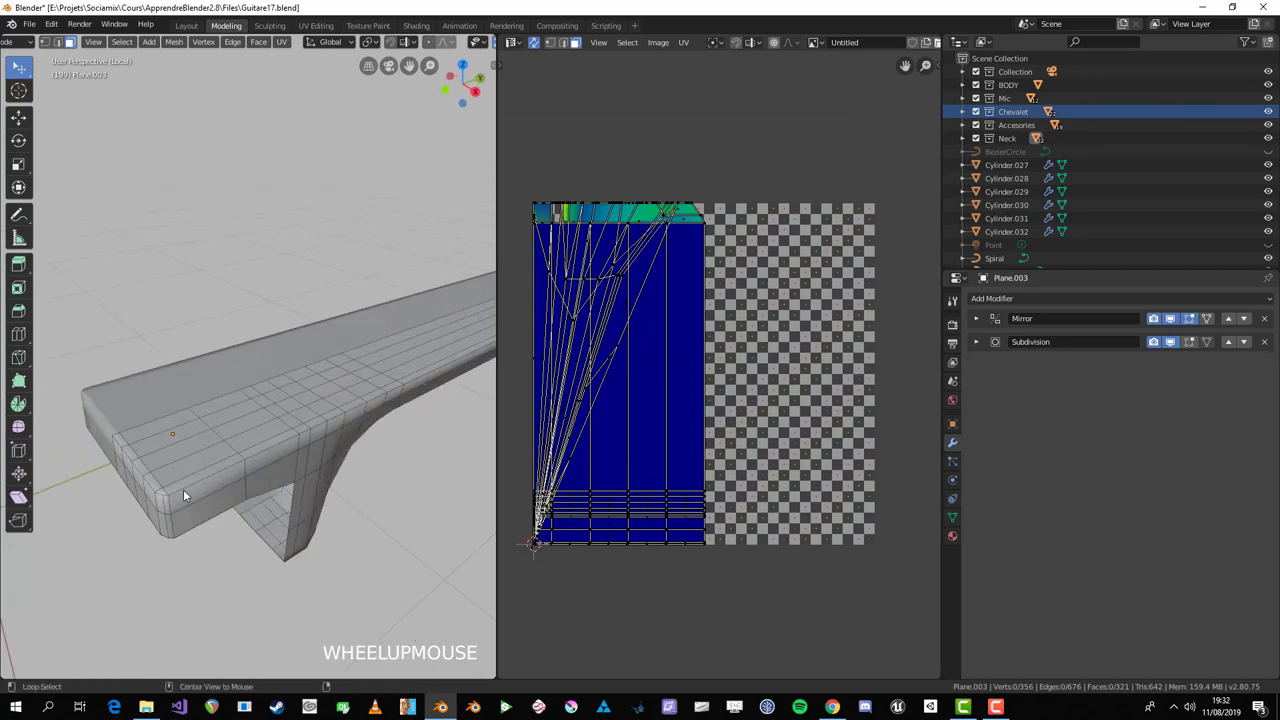
Step: Select all of the neck's geometry in edge mode and unwrap it over the checker grid
{"action": "left_click", "coordinate": [187, 493]}
{"action": "key", "text": "2"}
{"action": "key", "text": "alt+a"}
{"action": "left_click", "coordinate": [185, 493]}
{"action": "scroll", "scroll_direction": "down", "scroll_amount": 3}
{"action": "middle_click", "coordinate": [451, 395]}
{"action": "scroll", "scroll_direction": "up", "scroll_amount": 3}
{"action": "middle_click", "coordinate": [162, 357]}
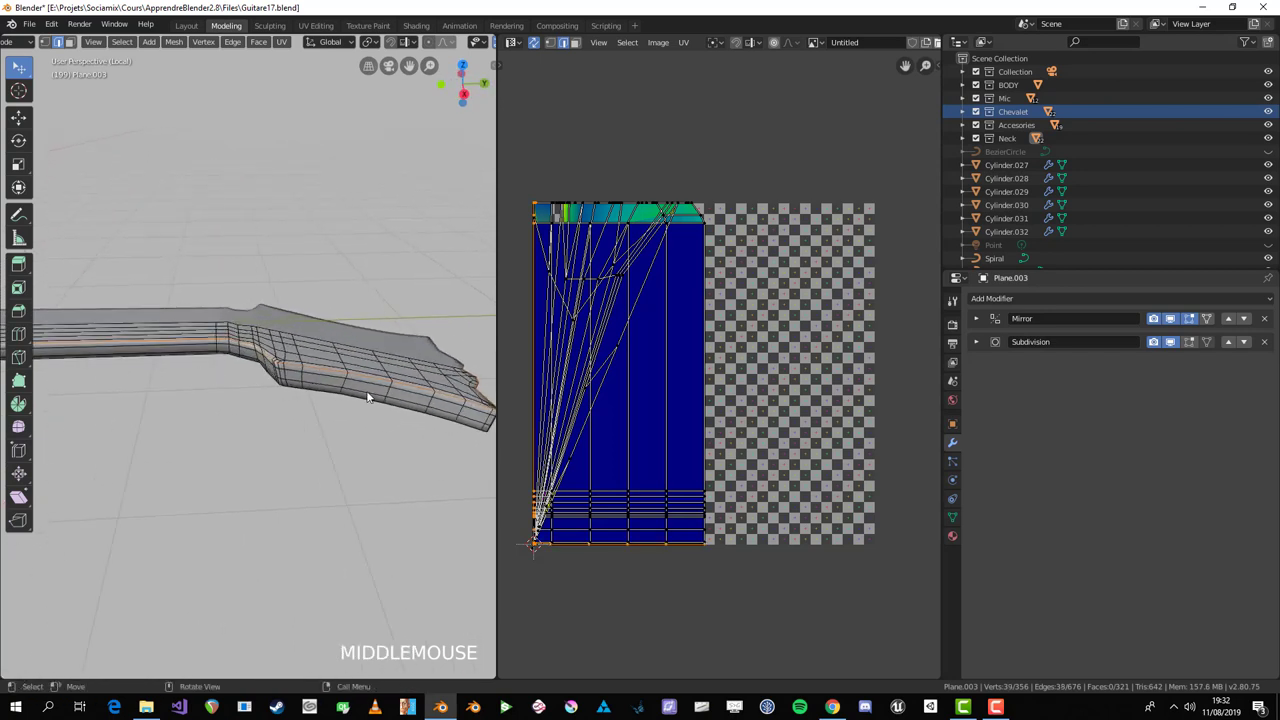
{"action": "scroll", "scroll_direction": "up", "scroll_amount": 3}
{"action": "middle_click", "coordinate": [283, 340]}
{"action": "key", "text": "ctrl+e"}
{"action": "key", "text": "a"}
{"action": "key", "text": "u"}
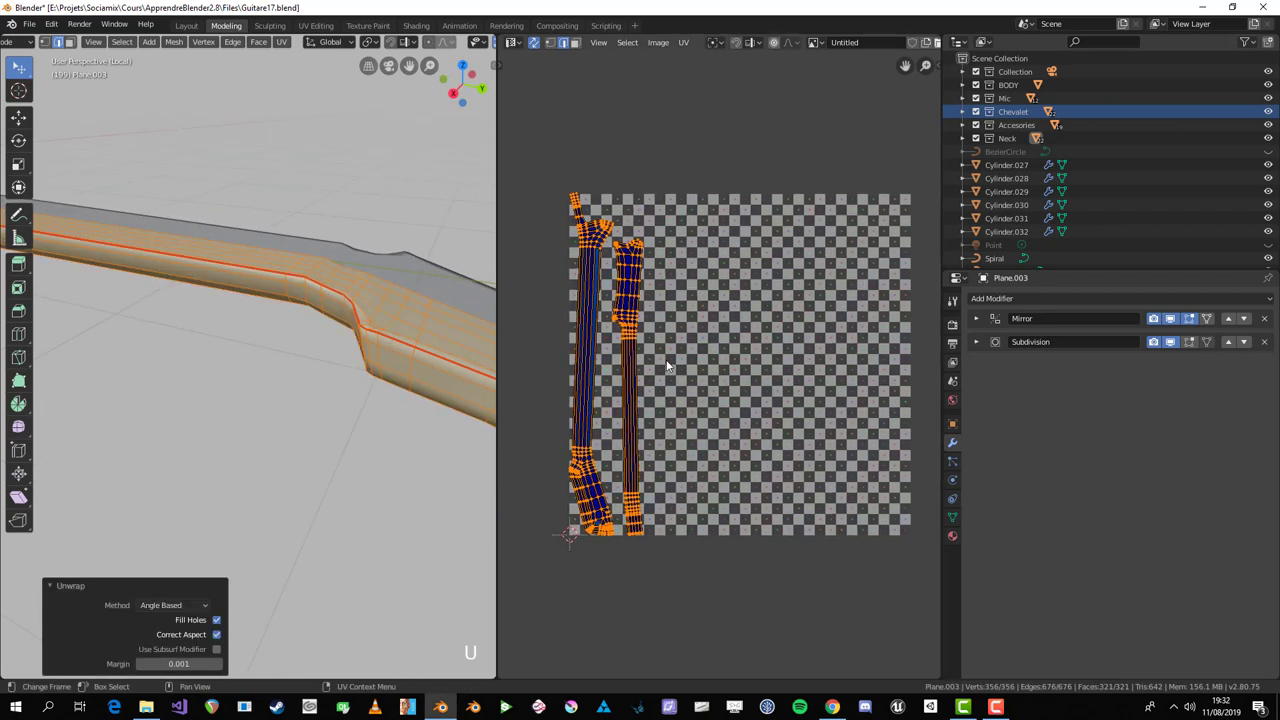
{"action": "key", "text": "alt+a"}
Step: Apply the neck's Mirror modifier in Object Mode and unwrap the whole neck again into flat strips
{"action": "scroll", "scroll_direction": "down", "scroll_amount": 3}
{"action": "key", "text": "Tab"}
{"action": "middle_click", "coordinate": [288, 336]}
{"action": "scroll", "scroll_direction": "down", "scroll_amount": 3}
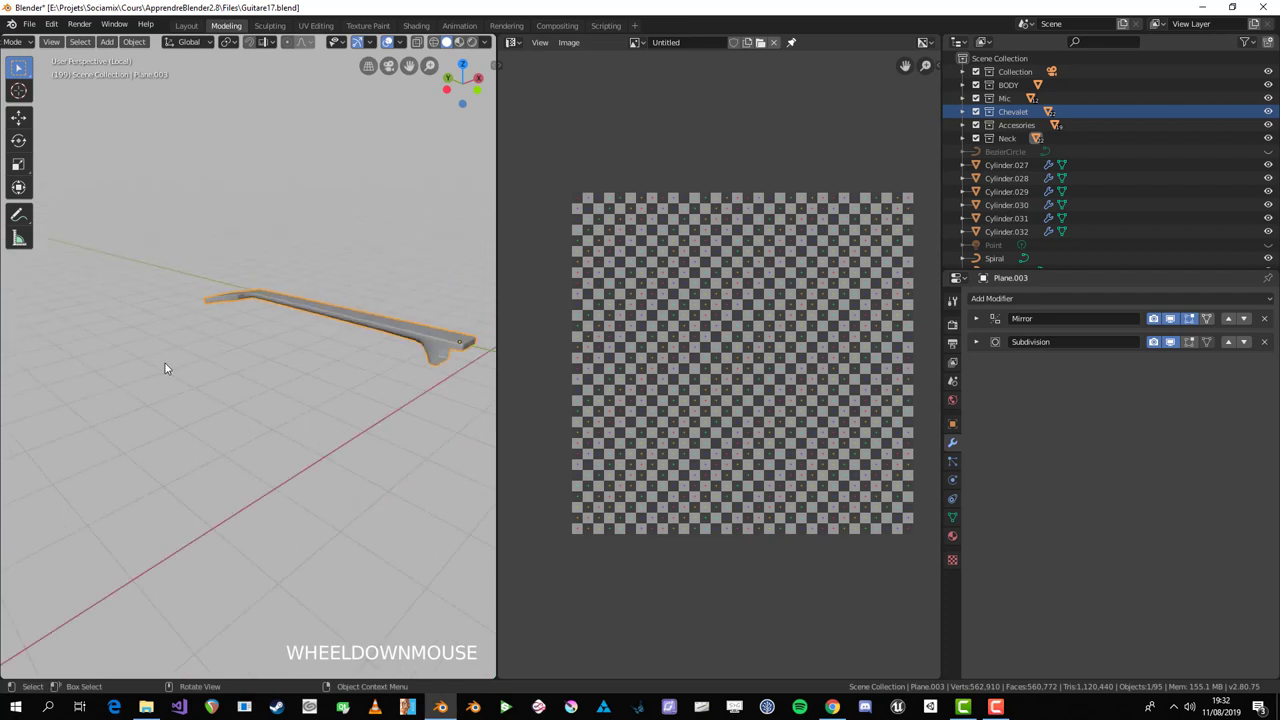
{"action": "middle_click", "coordinate": [176, 370]}
{"action": "scroll", "scroll_direction": "up", "scroll_amount": 3}
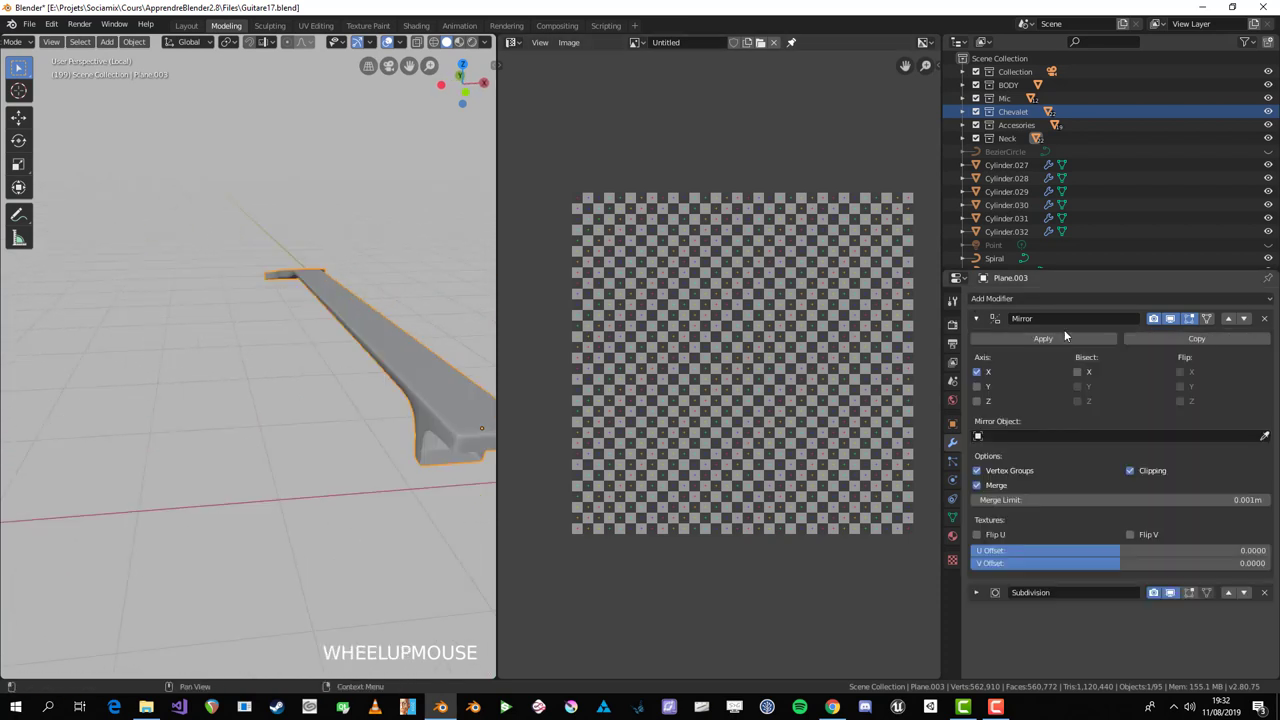
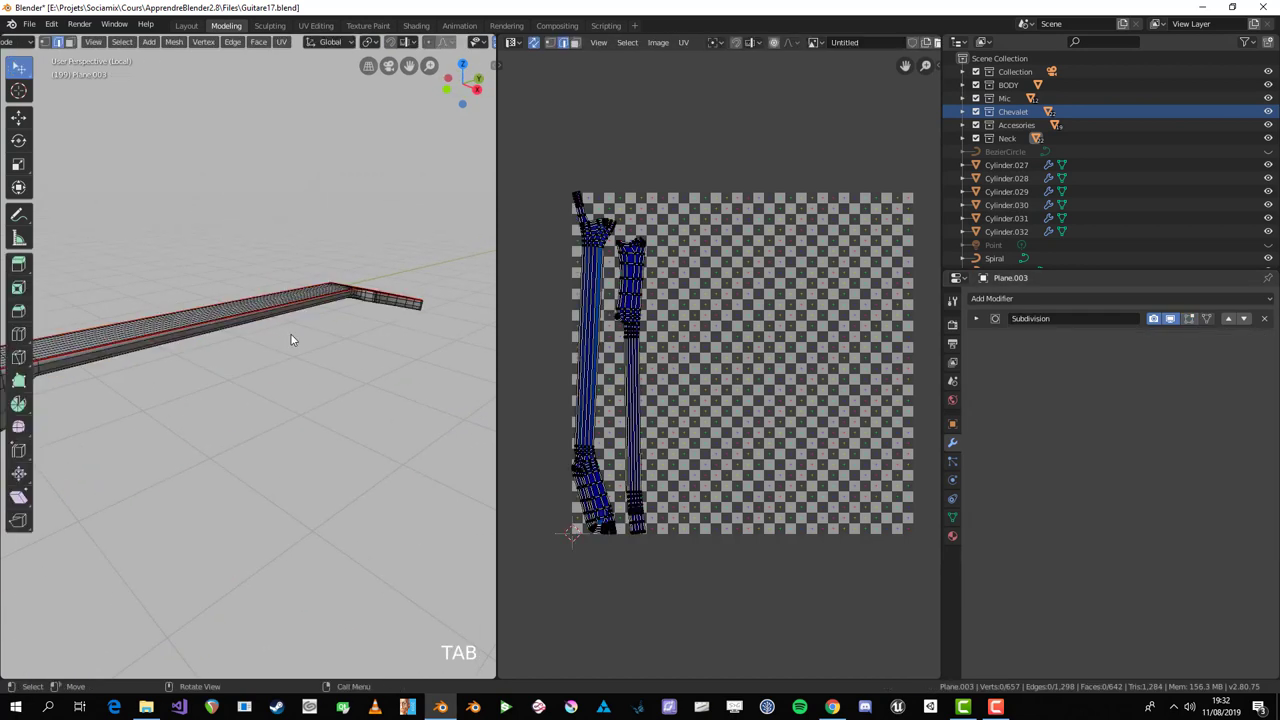
{"action": "scroll", "scroll_direction": "up", "scroll_amount": 3}
{"action": "key", "text": "a"}
{"action": "key", "text": "u"}
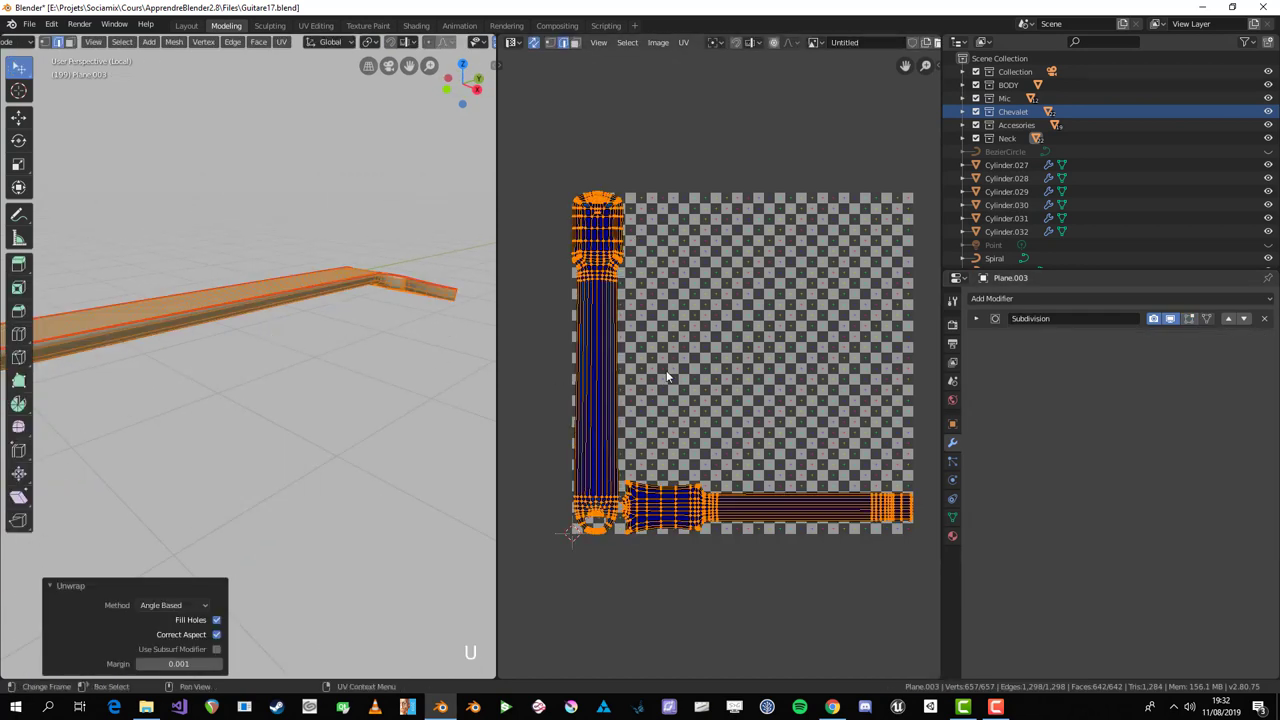
{"action": "key", "text": "alt+a"}
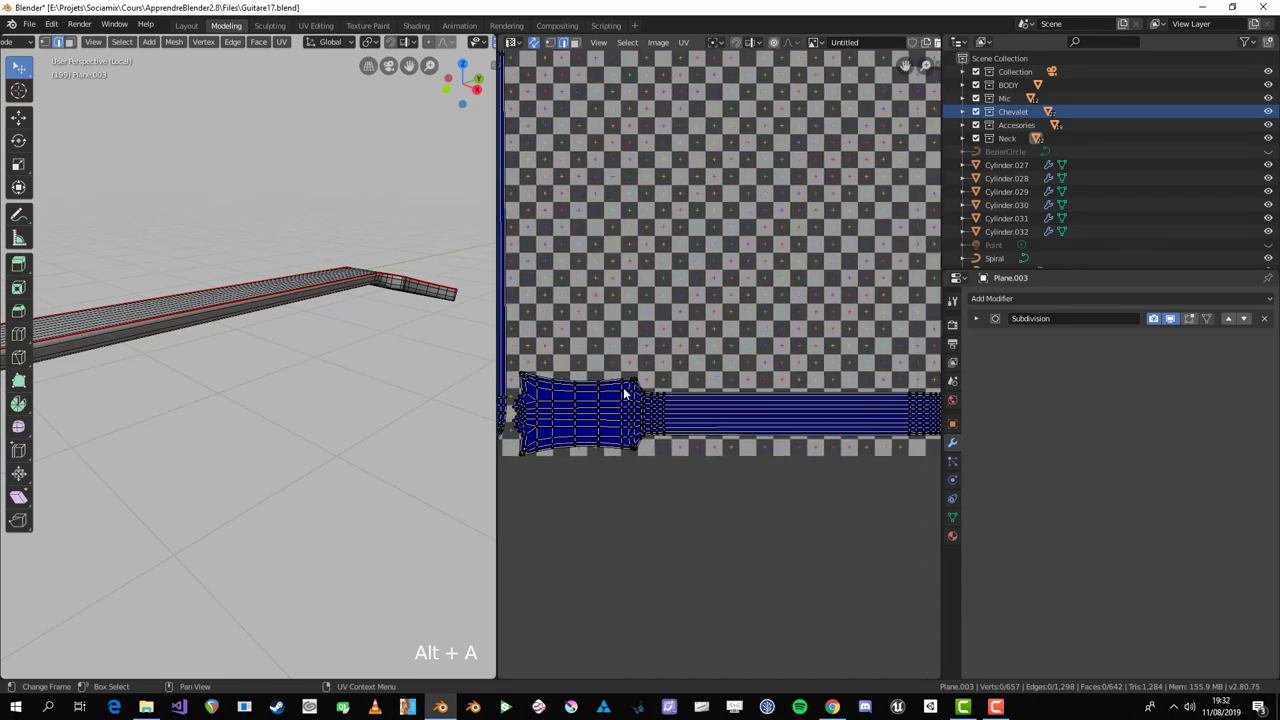
Step: Maximise the viewport, select the neck's top edge loop and mark it as a seam
{"action": "middle_click", "coordinate": [186, 331]}
{"action": "scroll", "scroll_direction": "up", "scroll_amount": 3}
{"action": "middle_click", "coordinate": [364, 298]}
{"action": "key", "text": "ctrl+space"}
{"action": "left_click_drag", "start_coordinate": [247, 448], "coordinate": [598, 307]}
{"action": "scroll", "scroll_direction": "down", "scroll_amount": 3}
{"action": "scroll", "scroll_direction": "up", "scroll_amount": 3}
{"action": "scroll", "scroll_direction": "up", "scroll_amount": 3}
{"action": "scroll", "scroll_direction": "down", "scroll_amount": 3}
{"action": "scroll", "scroll_direction": "up", "scroll_amount": 3}
{"action": "scroll", "scroll_direction": "down", "scroll_amount": 3}
{"action": "scroll", "scroll_direction": "up", "scroll_amount": 3}
{"action": "left_click_drag", "start_coordinate": [598, 307], "coordinate": [592, 344]}
{"action": "left_click_drag", "start_coordinate": [572, 368], "coordinate": [767, 271]}
{"action": "left_click", "coordinate": [767, 271]}
{"action": "left_click_drag", "start_coordinate": [797, 302], "coordinate": [602, 436]}
{"action": "key", "text": "ctrl+e"}
{"action": "key", "text": "alt+a"}
Step: Mark a further top edge as a seam, undo a stray move, and re-unwrap the whole neck
{"action": "scroll", "scroll_direction": "up", "scroll_amount": 3}
{"action": "left_click", "coordinate": [602, 436]}
{"action": "left_click_drag", "start_coordinate": [595, 439], "coordinate": [599, 465]}
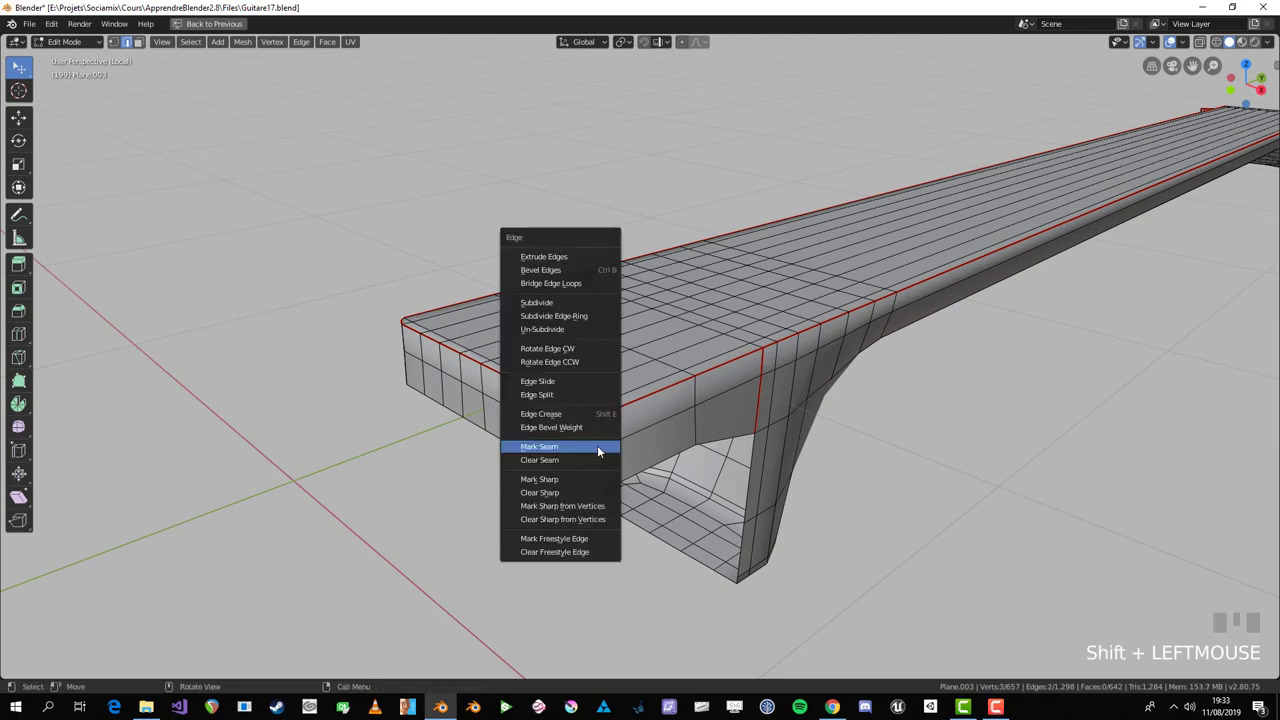
{"action": "key", "text": "ctrl+e"}
{"action": "left_click_drag", "start_coordinate": [576, 460], "coordinate": [588, 351]}
{"action": "key", "text": "ctrl+z"}
{"action": "key", "text": "ctrl+z"}
{"action": "scroll", "scroll_direction": "down", "scroll_amount": 3}
{"action": "key", "text": "a"}
{"action": "key", "text": "u"}
{"action": "key", "text": "ctrl+space"}
{"action": "key", "text": "alt+a"}
Step: Select the thin end-strip island split off by the new seams in face mode
{"action": "left_click", "coordinate": [620, 315]}
{"action": "key", "text": "3"}
{"action": "left_click", "coordinate": [616, 318]}
{"action": "key", "text": "b"}
{"action": "key", "text": "ctrl+l"}
Step: Select a path of edges running around the base of the neck heel
{"action": "key", "text": "g"}
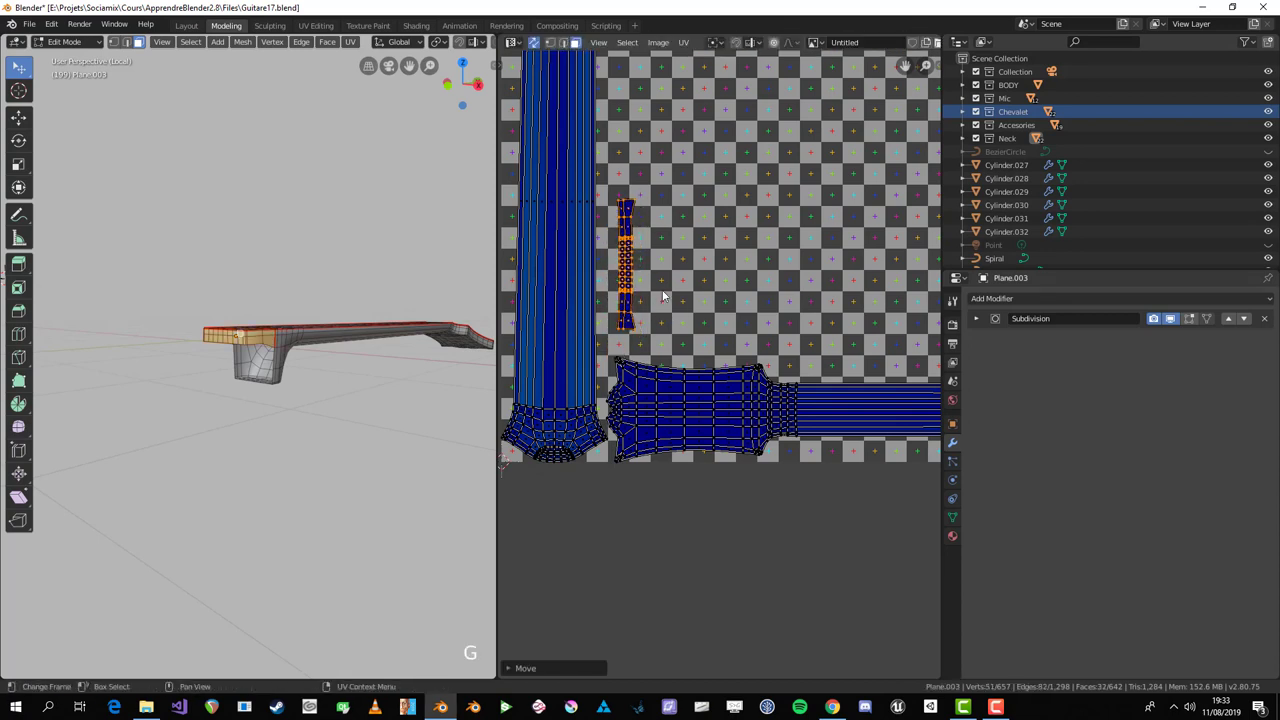
{"action": "key", "text": "alt+a"}
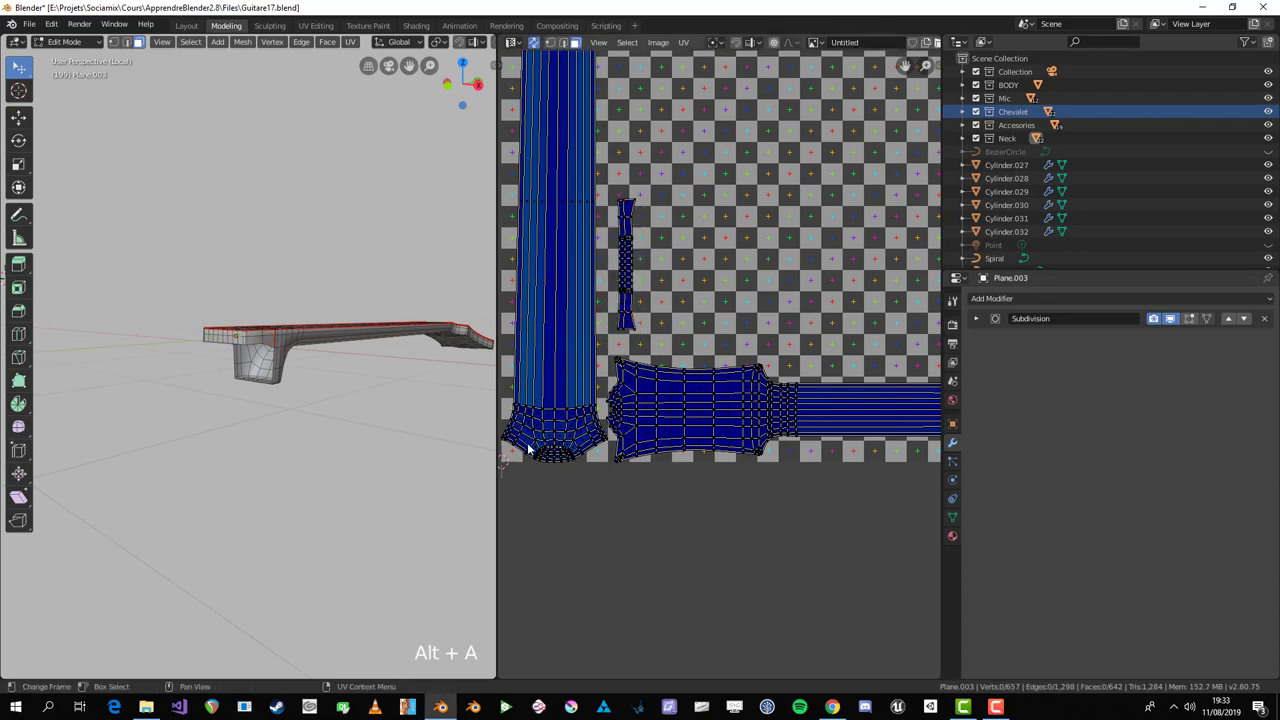
{"action": "scroll", "scroll_direction": "up", "scroll_amount": 3}
{"action": "middle_click", "coordinate": [290, 348]}
{"action": "scroll", "scroll_direction": "down", "scroll_amount": 3}
{"action": "middle_click", "coordinate": [376, 374]}
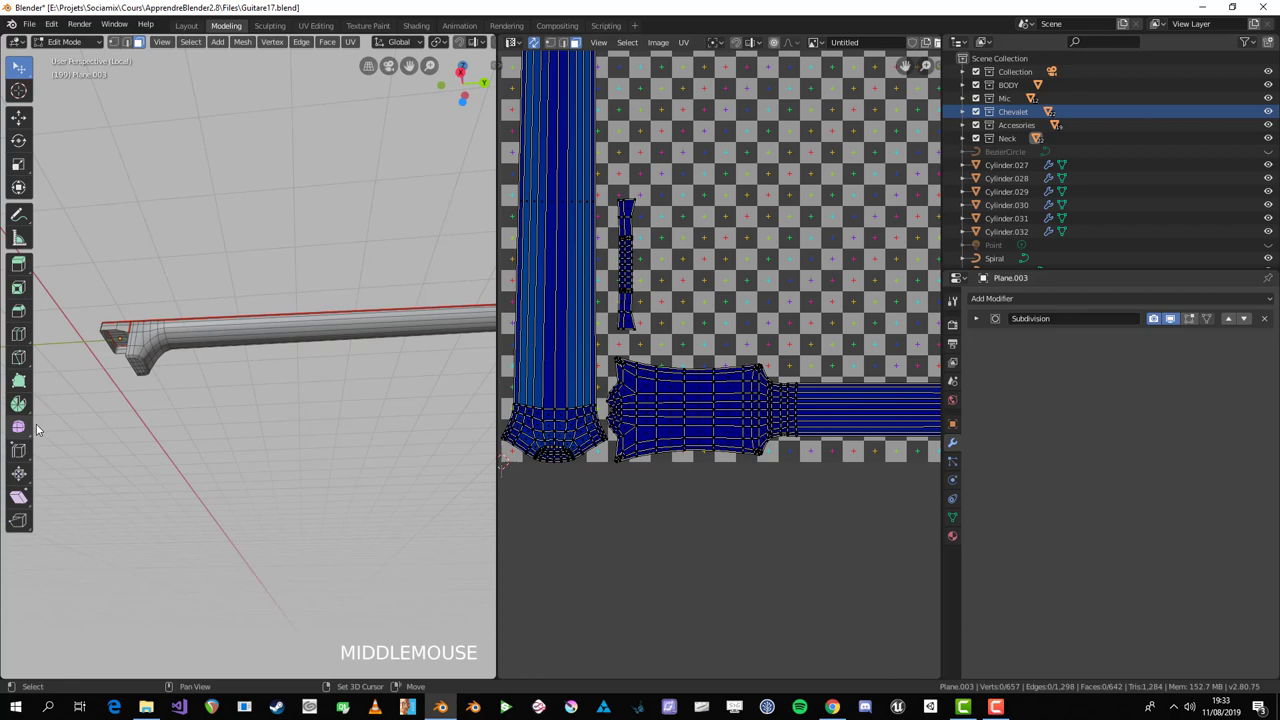
{"action": "scroll", "scroll_direction": "up", "scroll_amount": 3}
{"action": "middle_click", "coordinate": [369, 382]}
{"action": "scroll", "scroll_direction": "up", "scroll_amount": 3}
{"action": "key", "text": "3"}
{"action": "left_click", "coordinate": [302, 310]}
{"action": "middle_click", "coordinate": [359, 337]}
{"action": "key", "text": "alt+a"}
{"action": "key", "text": "1"}
{"action": "scroll", "scroll_direction": "up", "scroll_amount": 3}
{"action": "left_click", "coordinate": [286, 277]}
{"action": "middle_click", "coordinate": [310, 283]}
{"action": "scroll", "scroll_direction": "up", "scroll_amount": 3}
{"action": "middle_click", "coordinate": [350, 370]}
{"action": "key", "text": "alt+a"}
{"action": "middle_click", "coordinate": [200, 267]}
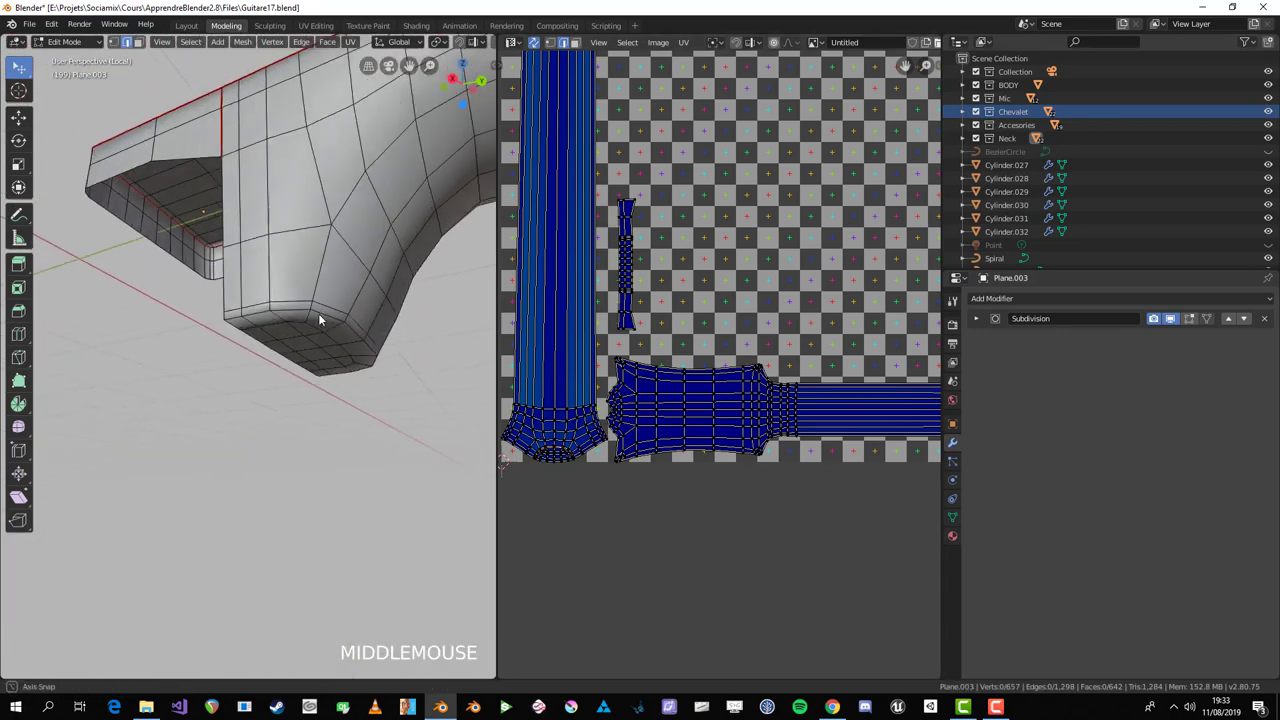
{"action": "left_click", "coordinate": [304, 314]}
{"action": "middle_click", "coordinate": [366, 350]}
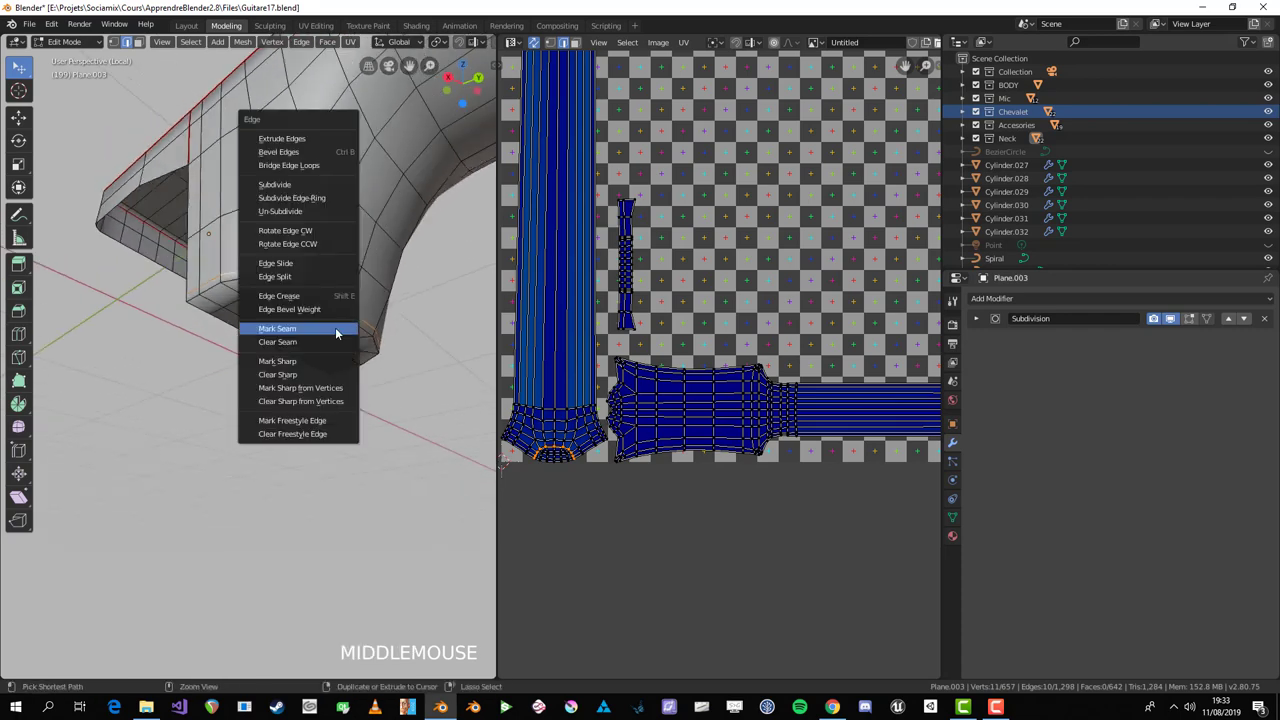
Step: Mark the heel-base edges as seams and re-unwrap the whole neck with them
{"action": "key", "text": "ctrl+e"}
{"action": "key", "text": "a"}
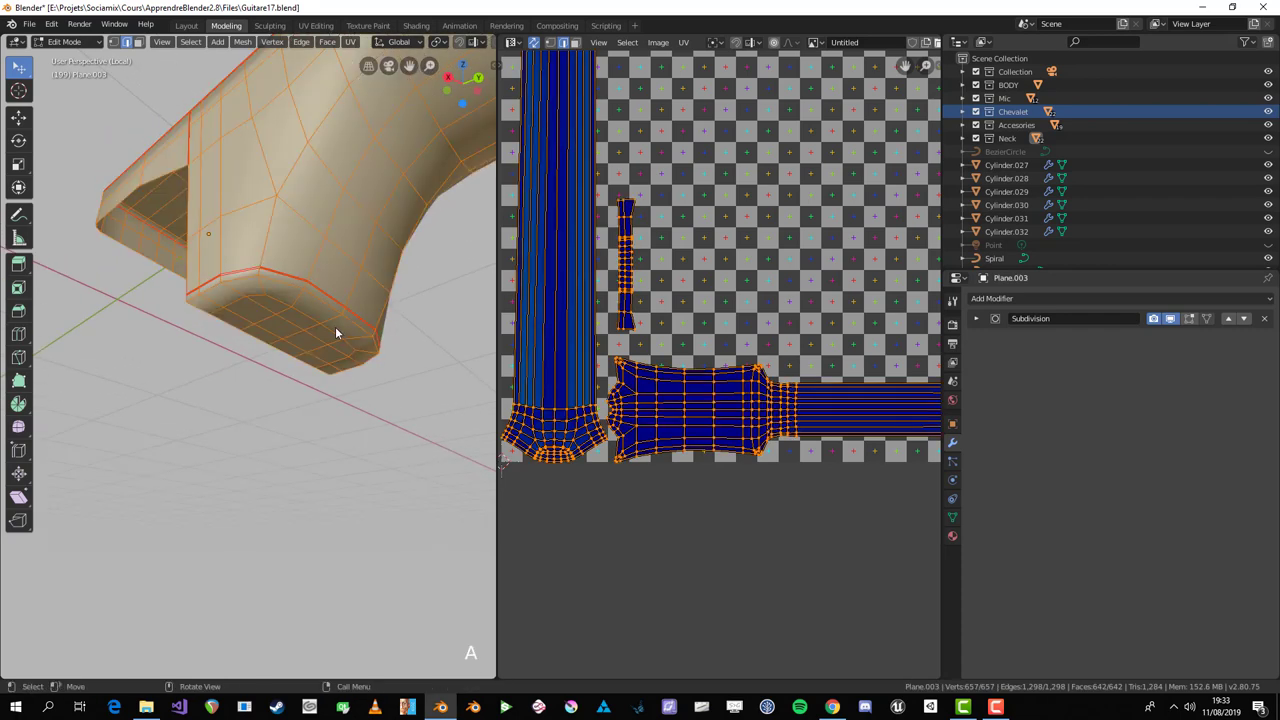
{"action": "key", "text": "u"}
{"action": "key", "text": "alt+a"}
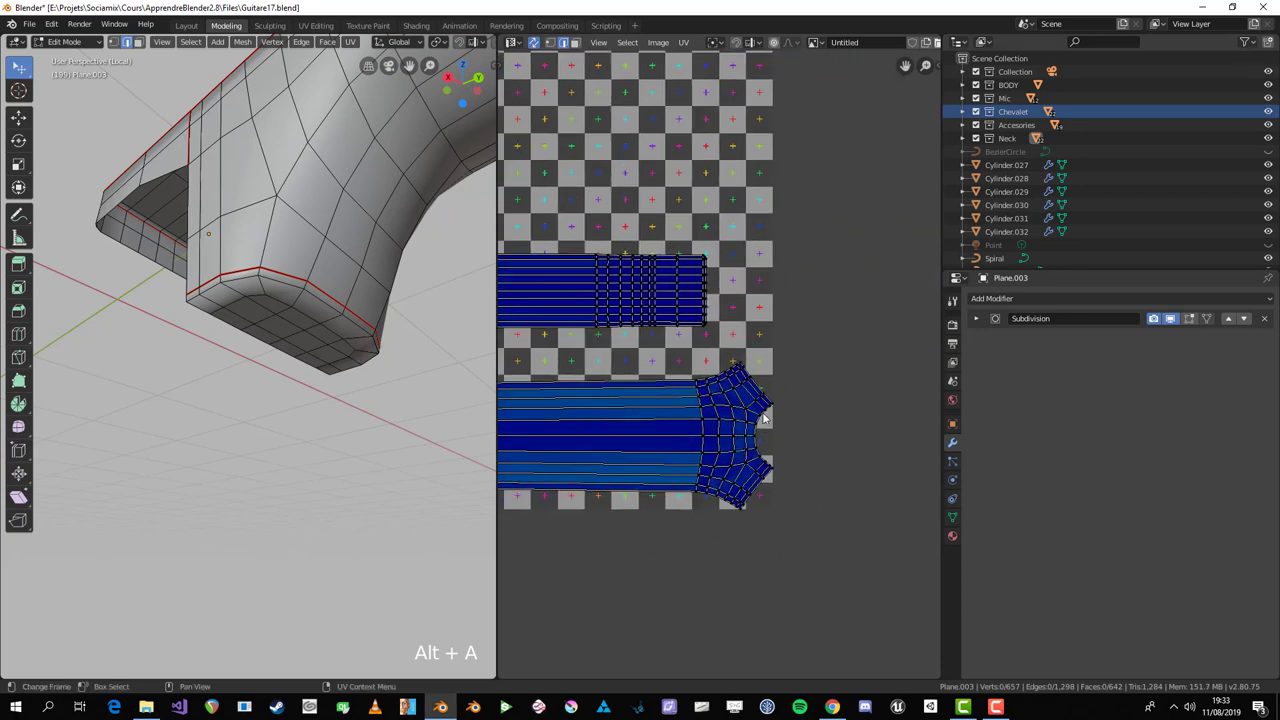
Step: Inspect the neck's UV result and frame the headstock in the viewport
{"action": "left_click", "coordinate": [761, 428]}
{"action": "key", "text": "alt+a"}
{"action": "middle_click", "coordinate": [344, 453]}
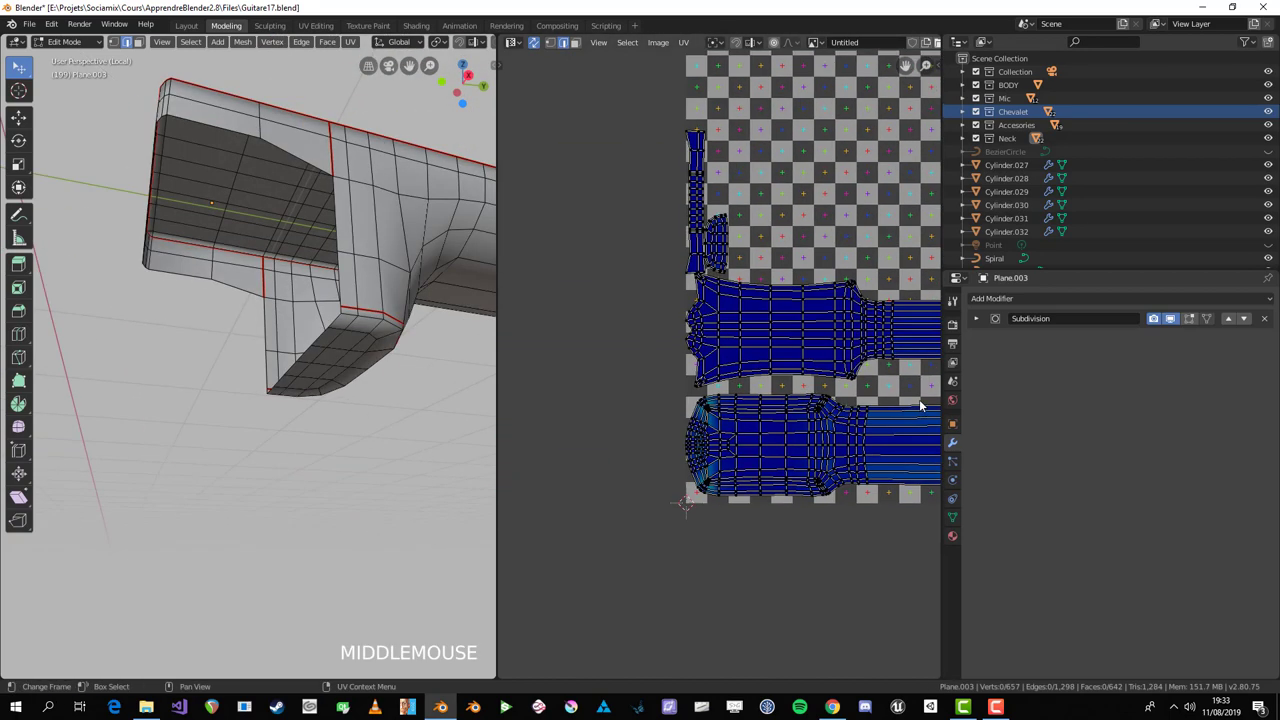
{"action": "left_click", "coordinate": [688, 296]}
{"action": "key", "text": "a"}
{"action": "key", "text": "alt+a"}
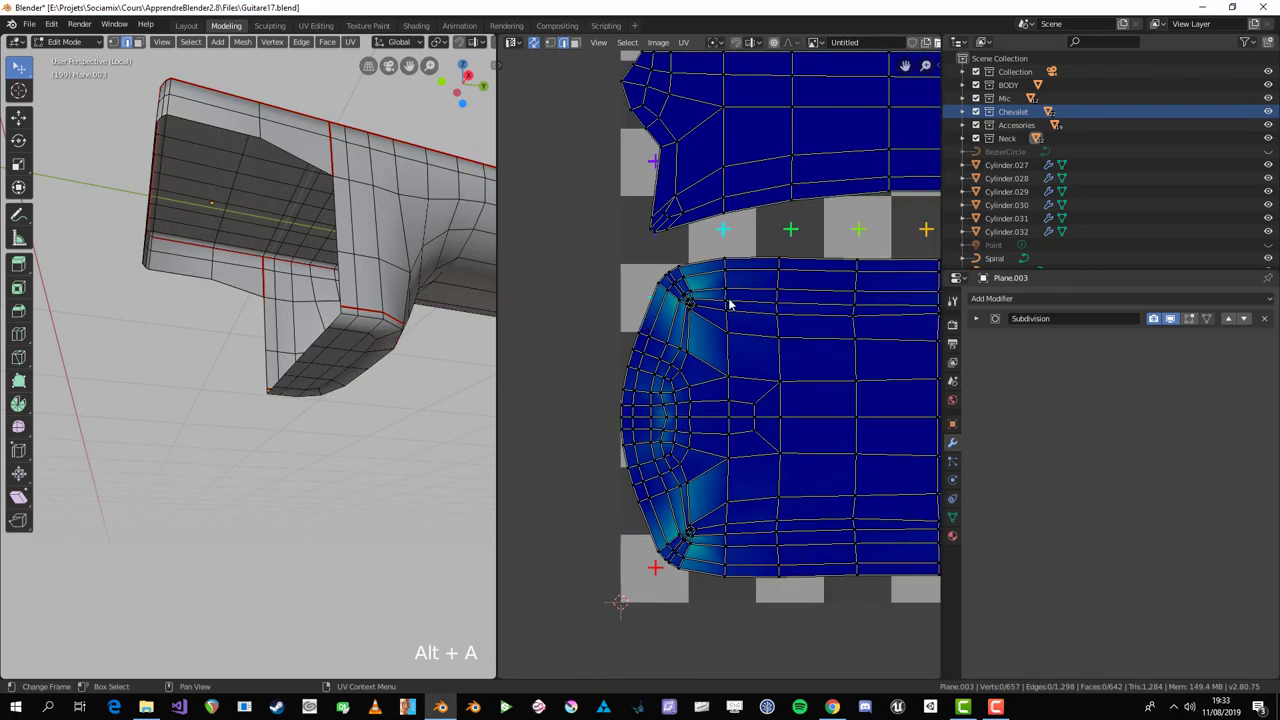
{"action": "middle_click", "coordinate": [412, 366]}
{"action": "scroll", "scroll_direction": "down", "scroll_amount": 3}
{"action": "middle_click", "coordinate": [364, 333]}
{"action": "scroll", "scroll_direction": "up", "scroll_amount": 3}
{"action": "middle_click", "coordinate": [284, 373]}
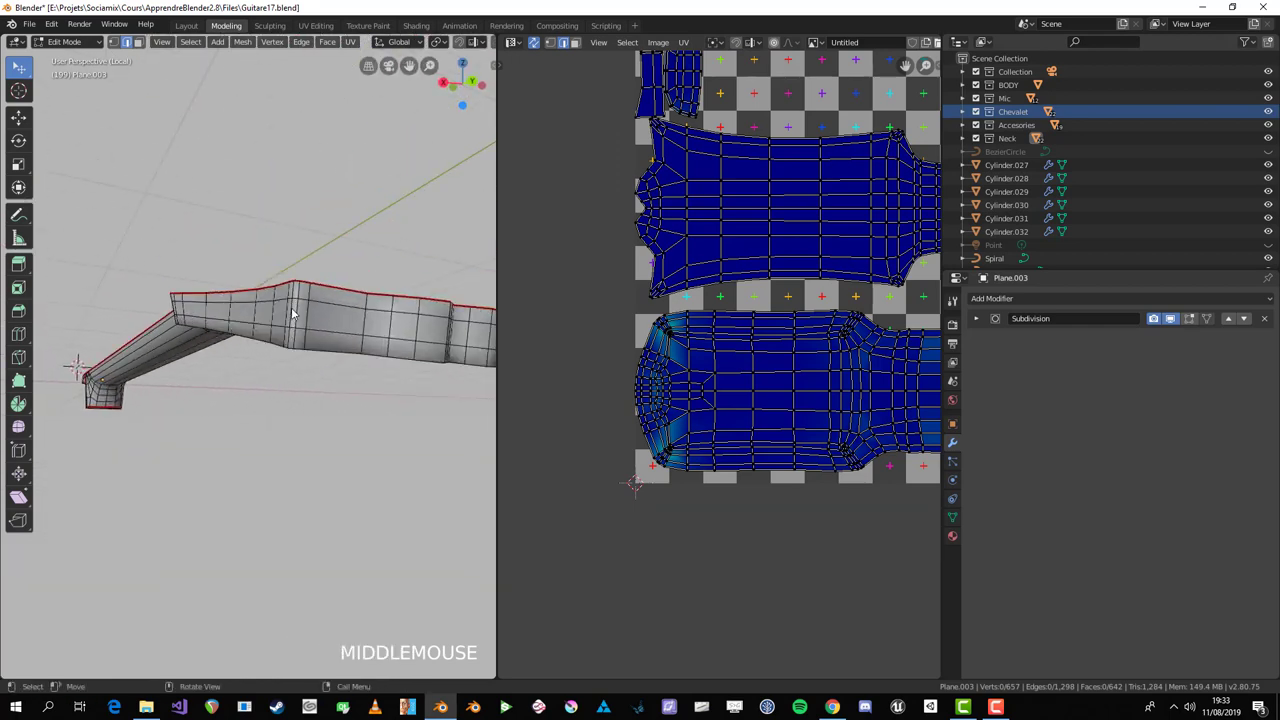
{"action": "scroll", "scroll_direction": "down", "scroll_amount": 3}
{"action": "middle_click", "coordinate": [298, 316]}
{"action": "scroll", "scroll_direction": "up", "scroll_amount": 3}
{"action": "middle_click", "coordinate": [336, 278]}
{"action": "scroll", "scroll_direction": "down", "scroll_amount": 3}
{"action": "scroll", "scroll_direction": "up", "scroll_amount": 3}
{"action": "scroll", "scroll_direction": "down", "scroll_amount": 3}
{"action": "left_click", "coordinate": [273, 211]}
{"action": "key", "text": "KP_Decimal"}
{"action": "scroll", "scroll_direction": "down", "scroll_amount": 3}
{"action": "middle_click", "coordinate": [240, 322]}
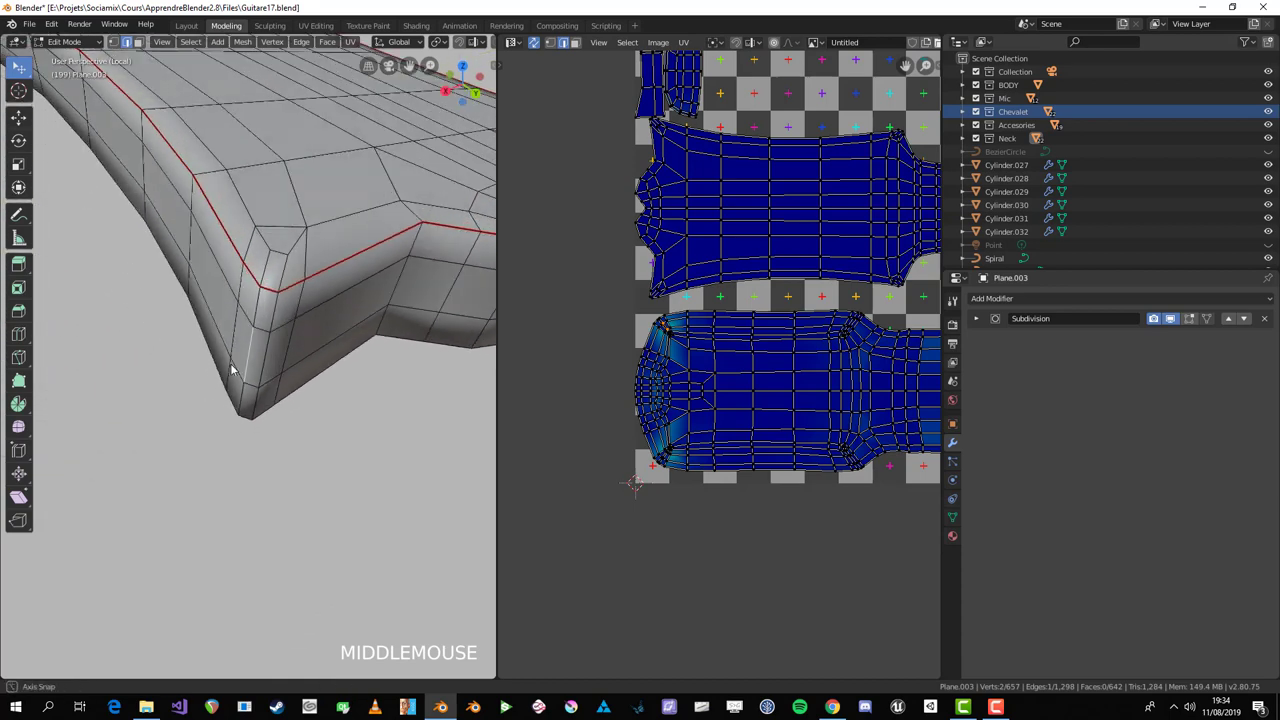
Step: Seam an edge path along the headstock's side and re-unwrap the whole neck
{"action": "left_click", "coordinate": [260, 294]}
{"action": "middle_click", "coordinate": [245, 425]}
{"action": "left_click", "coordinate": [243, 423]}
{"action": "scroll", "scroll_direction": "down", "scroll_amount": 3}
{"action": "middle_click", "coordinate": [335, 394]}
{"action": "scroll", "scroll_direction": "down", "scroll_amount": 3}
{"action": "middle_click", "coordinate": [352, 397]}
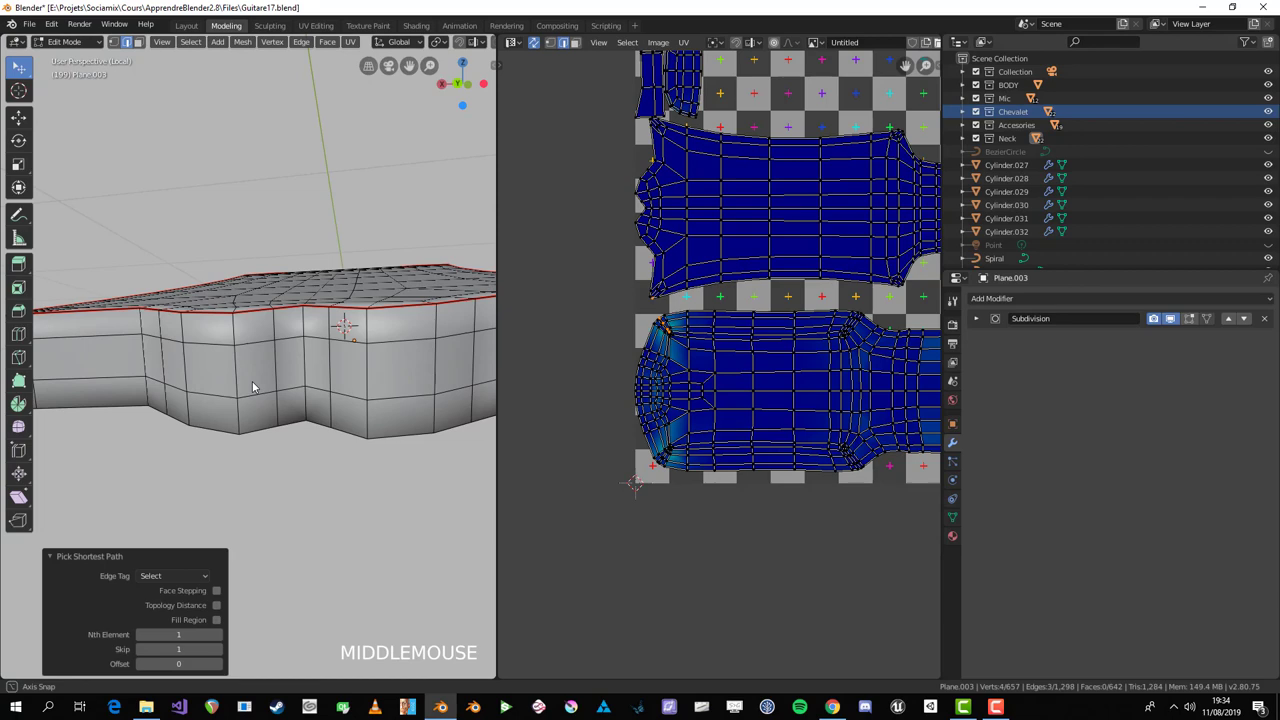
{"action": "scroll", "scroll_direction": "down", "scroll_amount": 3}
{"action": "middle_click", "coordinate": [322, 408]}
{"action": "left_click", "coordinate": [264, 344]}
{"action": "left_click", "coordinate": [308, 560]}
{"action": "scroll", "scroll_direction": "down", "scroll_amount": 3}
{"action": "middle_click", "coordinate": [294, 477]}
{"action": "key", "text": "ctrl+e"}
{"action": "middle_click", "coordinate": [303, 420]}
{"action": "key", "text": "a"}
{"action": "scroll", "scroll_direction": "down", "scroll_amount": 3}
{"action": "middle_click", "coordinate": [343, 412]}
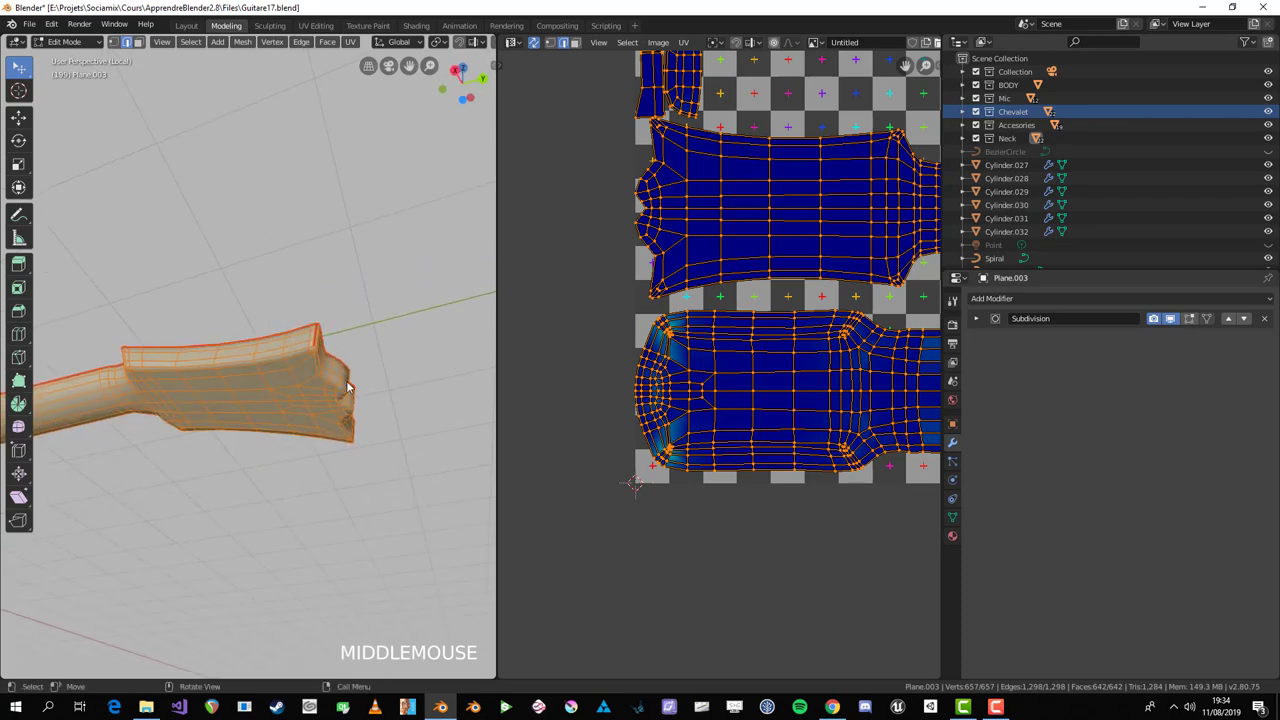
{"action": "key", "text": "u"}
{"action": "key", "text": "alt+a"}
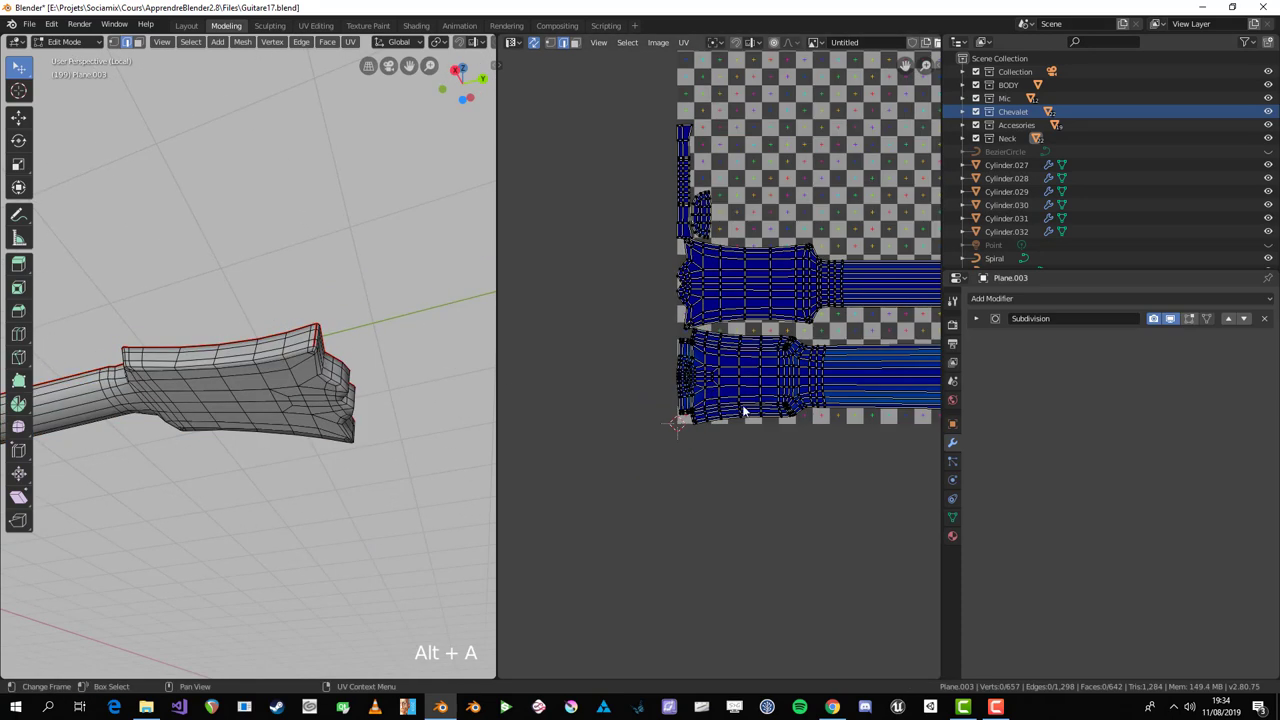
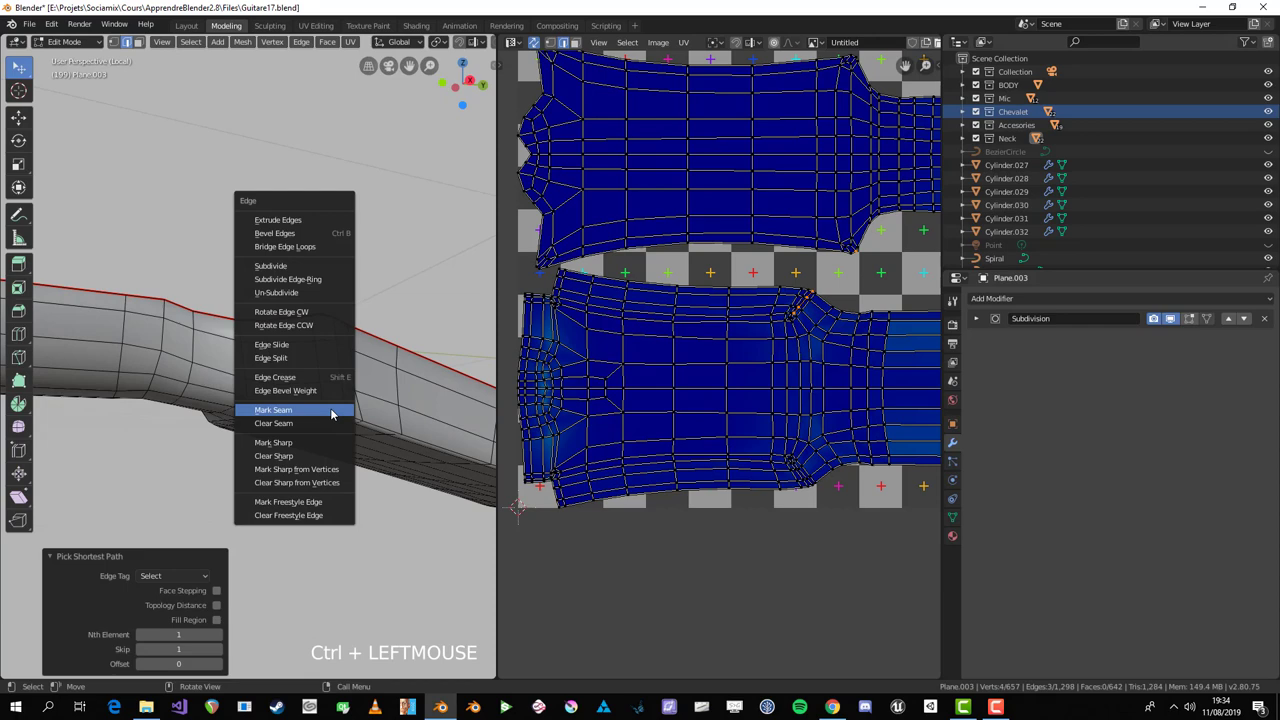
Step: Seam further headstock edges and unwrap the neck again into cleaner islands
{"action": "key", "text": "ctrl+e"}
{"action": "scroll", "scroll_direction": "down", "scroll_amount": 3}
{"action": "middle_click", "coordinate": [264, 474]}
{"action": "scroll", "scroll_direction": "up", "scroll_amount": 3}
{"action": "left_click", "coordinate": [213, 370]}
{"action": "middle_click", "coordinate": [238, 411]}
{"action": "scroll", "scroll_direction": "down", "scroll_amount": 3}
{"action": "middle_click", "coordinate": [289, 415]}
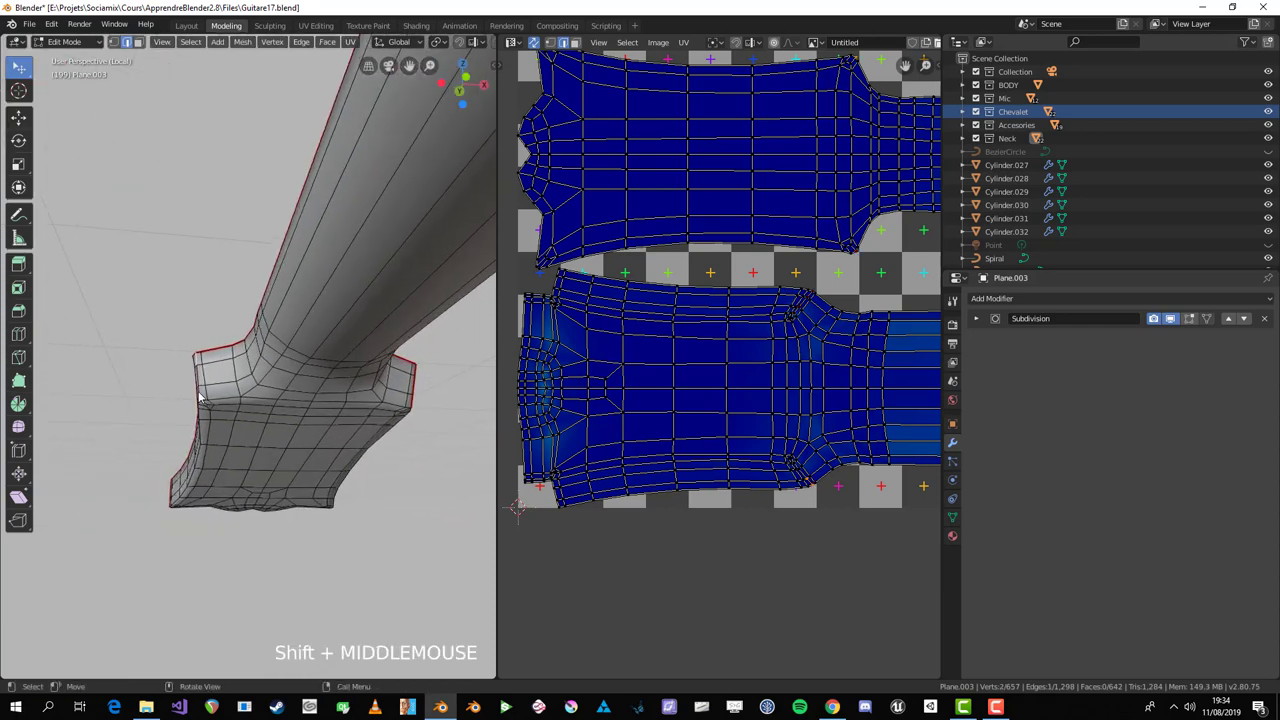
{"action": "left_click", "coordinate": [206, 392]}
{"action": "key", "text": "ctrl+e"}
{"action": "key", "text": "a"}
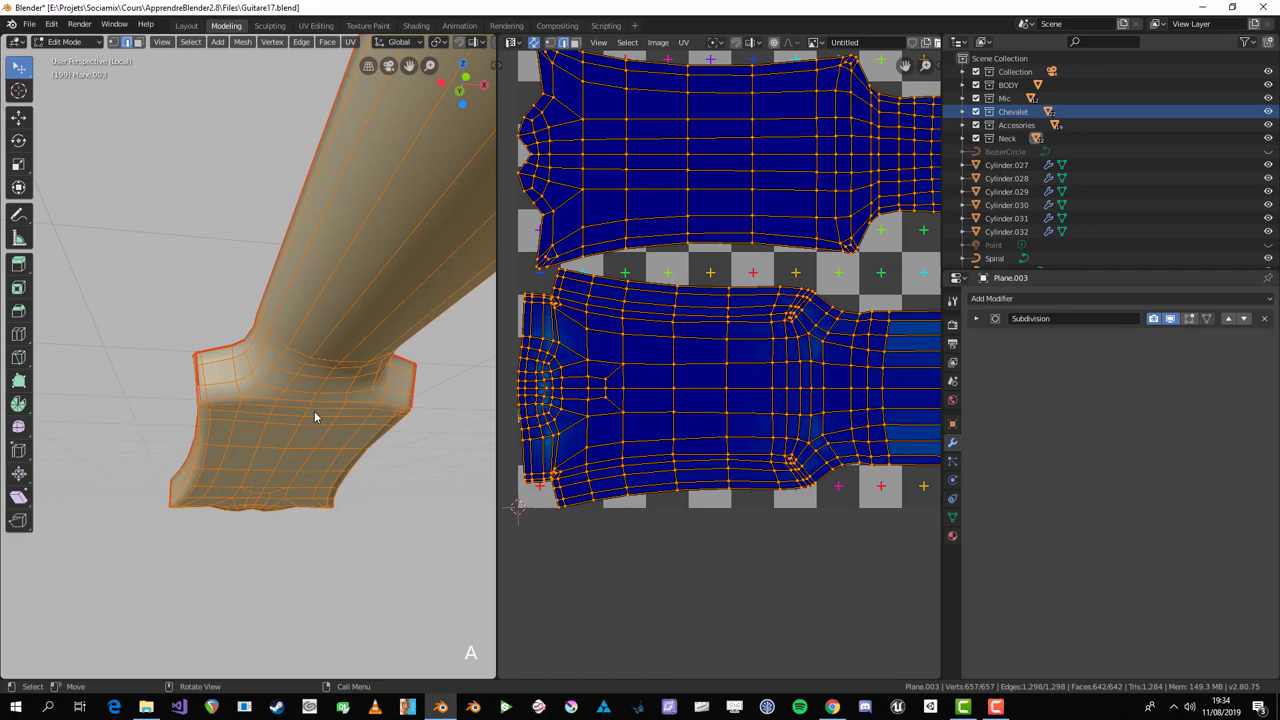
{"action": "key", "text": "u"}
{"action": "key", "text": "alt+a"}
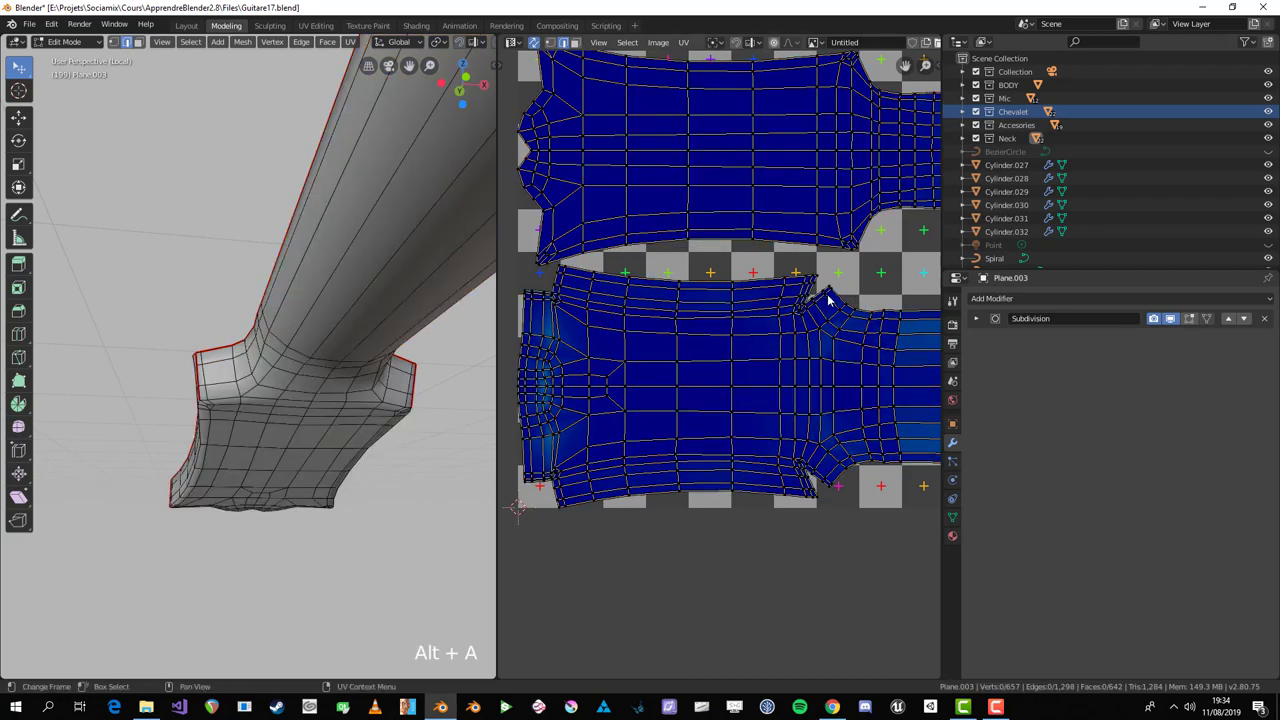
Step: Review the final neck UV islands and leave Edit Mode on the neck
{"action": "left_click", "coordinate": [654, 258]}
{"action": "scroll", "scroll_direction": "down", "scroll_amount": 3}
{"action": "key", "text": "alt+a"}
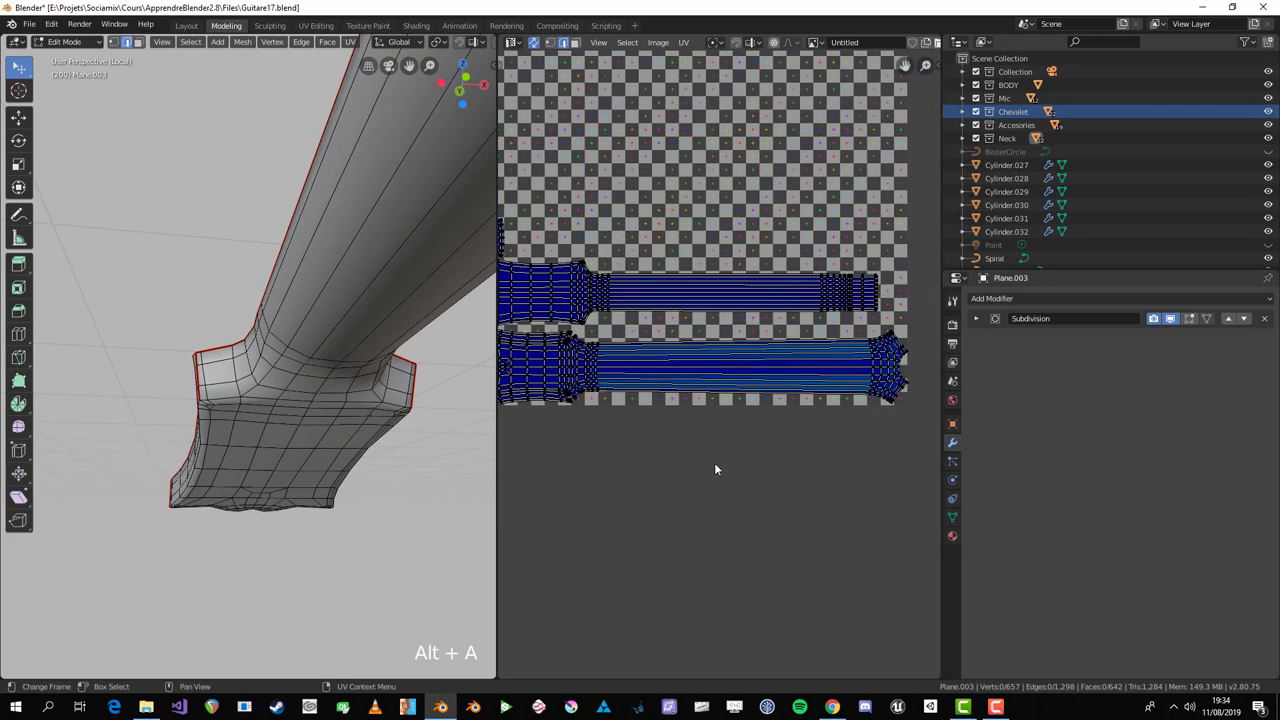
{"action": "key", "text": "a"}
{"action": "scroll", "scroll_direction": "down", "scroll_amount": 3}
{"action": "key", "text": "Tab"}
{"action": "middle_click", "coordinate": [321, 355]}
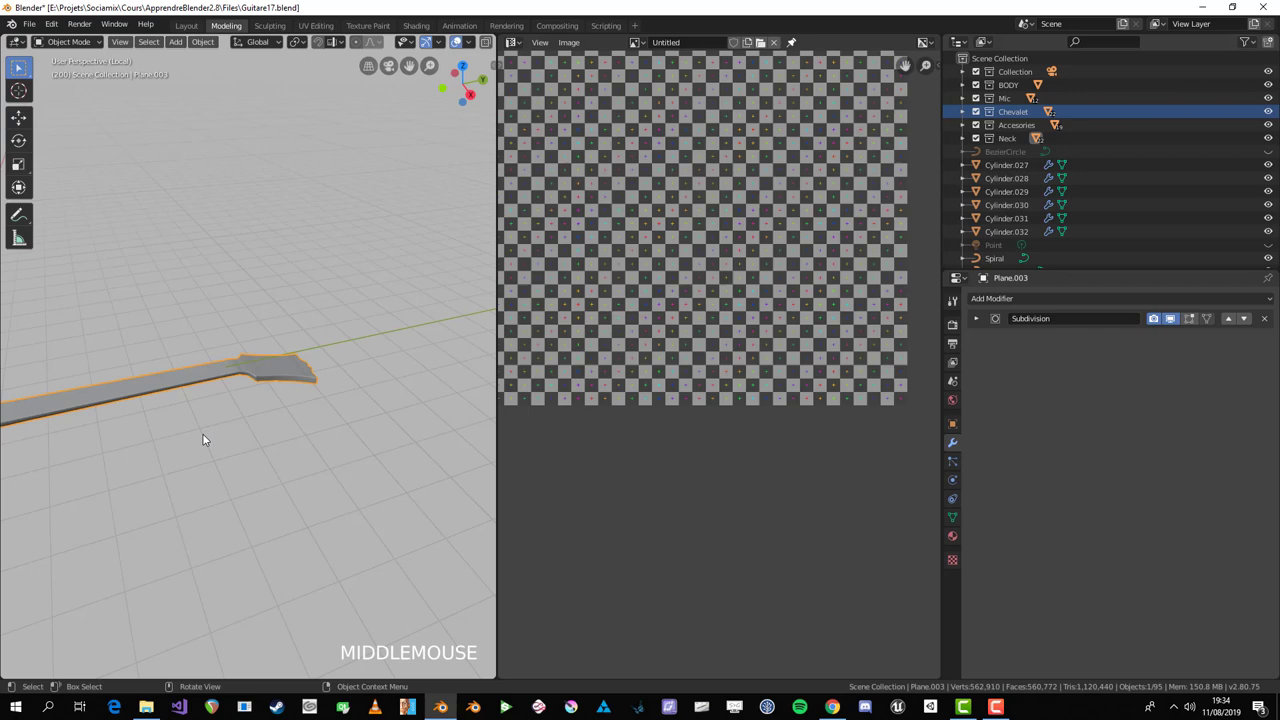
Step: Return to the full guitar, re-enter the neck's Edit Mode and scale its UV islands up
{"action": "scroll", "scroll_direction": "up", "scroll_amount": 3}
{"action": "key", "text": "KP_Divide"}
{"action": "middle_click", "coordinate": [278, 364]}
{"action": "scroll", "scroll_direction": "up", "scroll_amount": 3}
{"action": "left_click", "coordinate": [122, 482]}
{"action": "key", "text": "ctrl+l"}
{"action": "key", "text": "alt+a"}
{"action": "scroll", "scroll_direction": "down", "scroll_amount": 3}
{"action": "middle_click", "coordinate": [382, 386]}
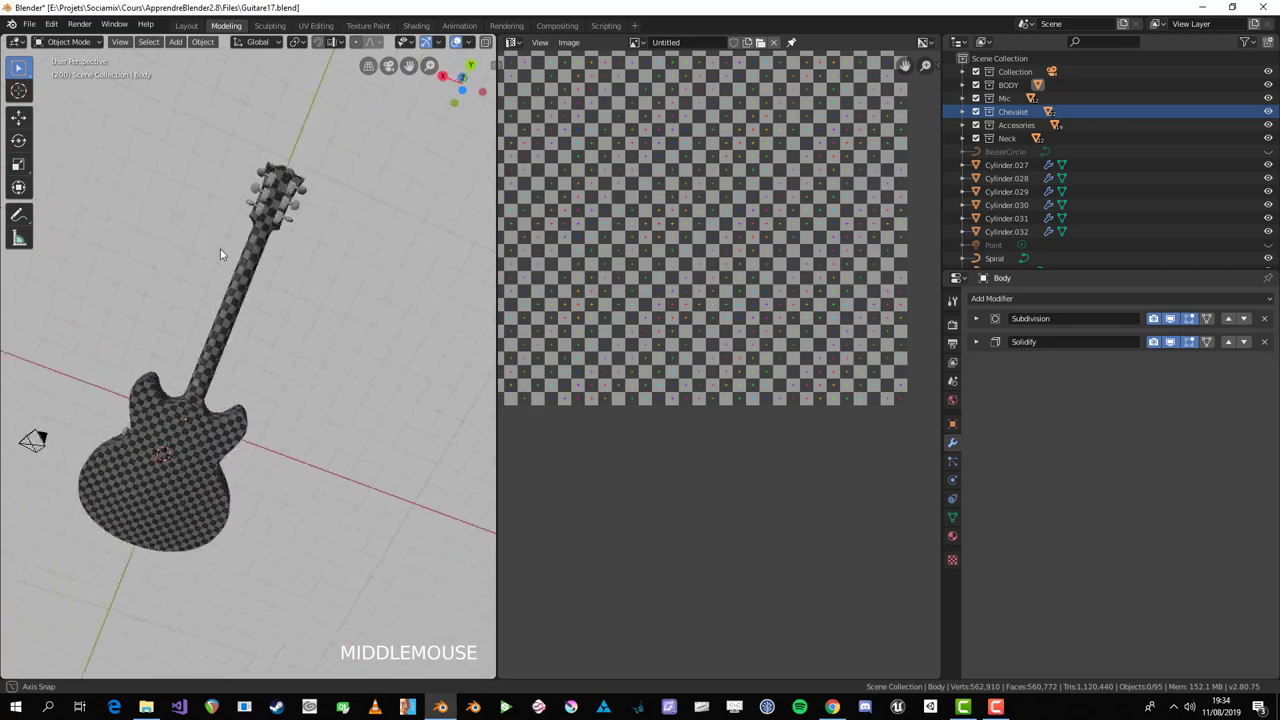
{"action": "scroll", "scroll_direction": "up", "scroll_amount": 3}
{"action": "left_click", "coordinate": [197, 370]}
{"action": "key", "text": "Tab"}
{"action": "key", "text": "a"}
{"action": "key", "text": "s"}
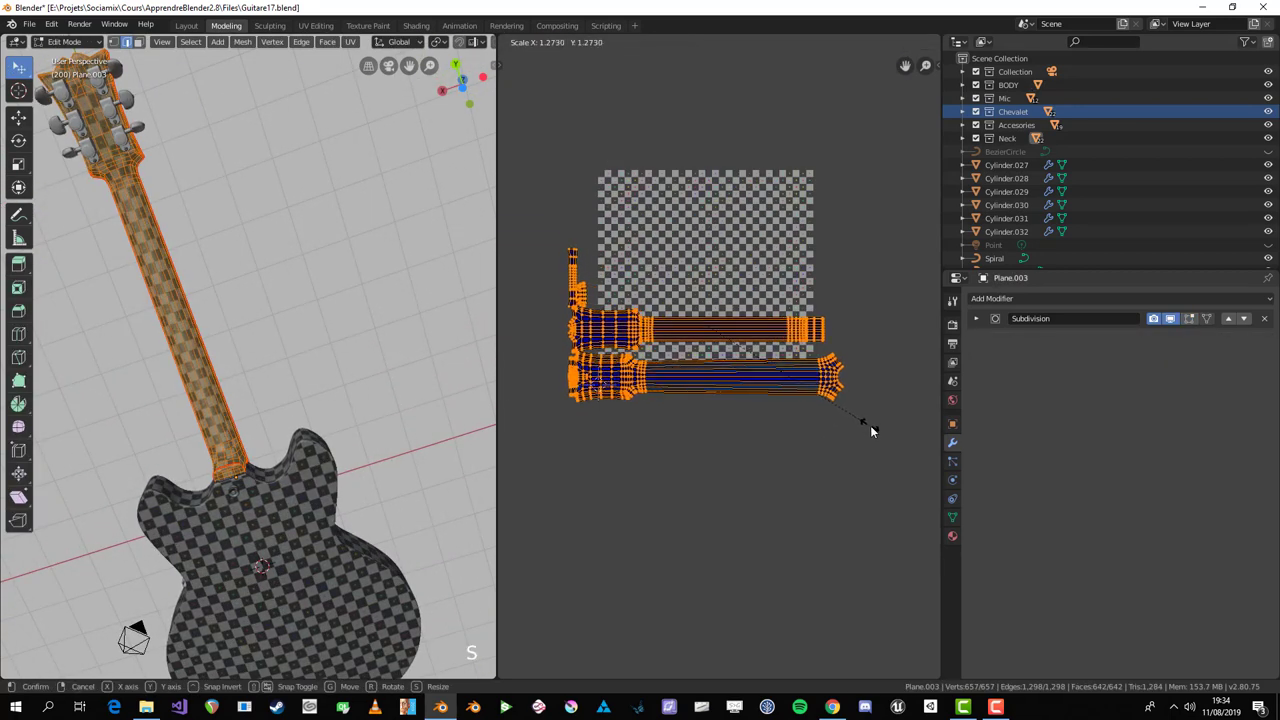
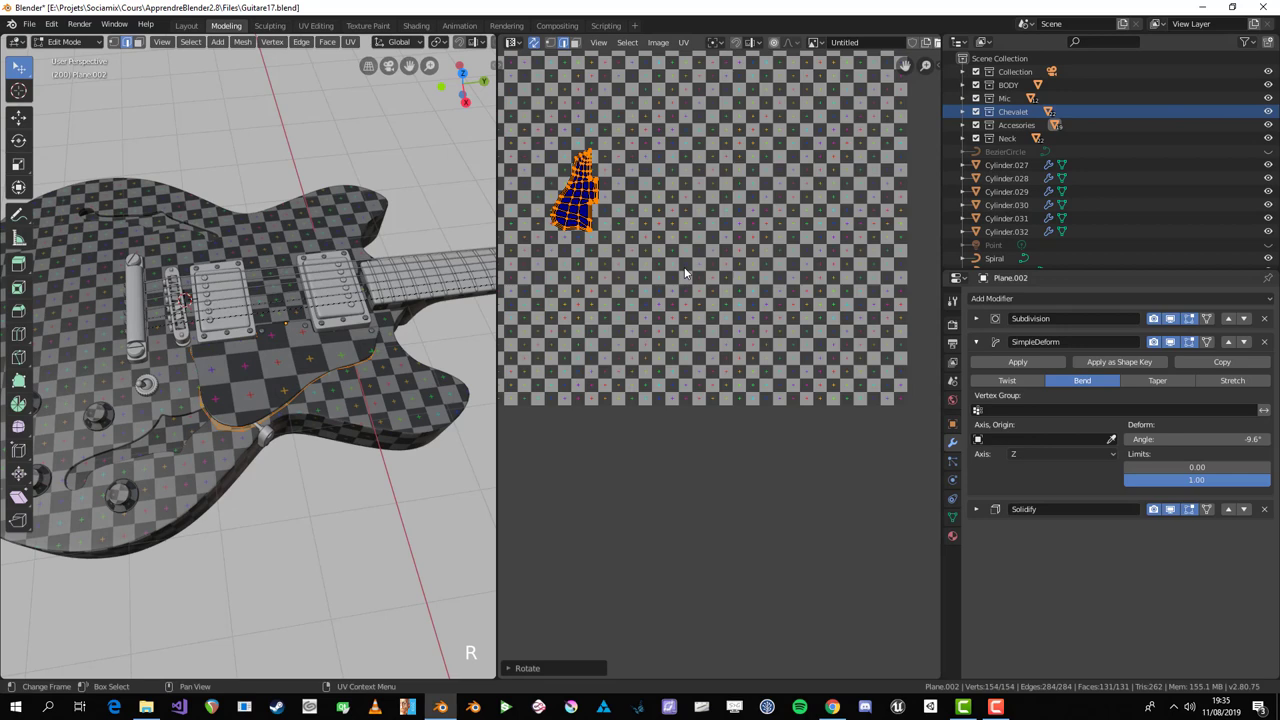
{"action": "key", "text": "s"}
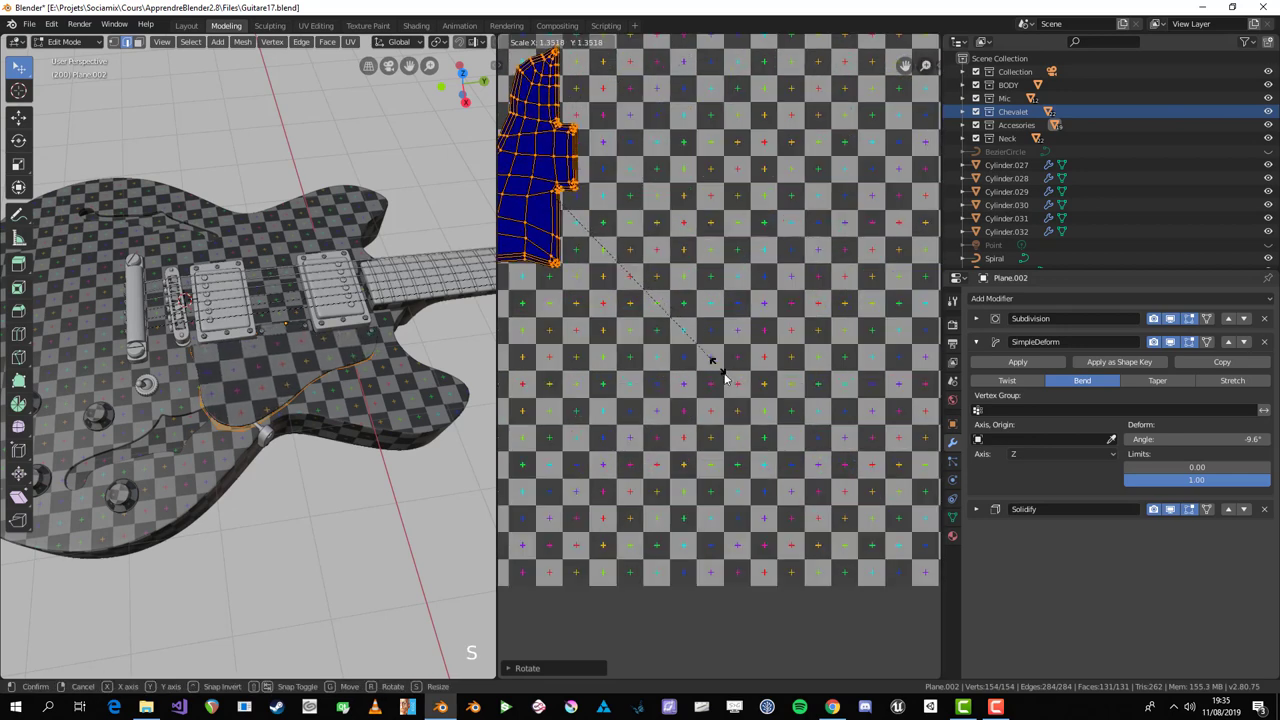
{"action": "left_click", "coordinate": [794, 459]}
Step: Select the knob Cylinder.020, isolate it in local view and enter Edit Mode for unwrapping
{"action": "scroll", "scroll_direction": "down", "scroll_amount": 3}
{"action": "middle_click", "coordinate": [272, 351]}
{"action": "key", "text": "Tab"}
{"action": "scroll", "scroll_direction": "up", "scroll_amount": 3}
{"action": "key", "text": "Tab"}
{"action": "key", "text": "alt+a"}
{"action": "scroll", "scroll_direction": "up", "scroll_amount": 3}
{"action": "left_click", "coordinate": [274, 528]}
{"action": "key", "text": "KP_Divide"}
{"action": "key", "text": "Tab"}
{"action": "middle_click", "coordinate": [234, 561]}
{"action": "key", "text": "alt+a"}
{"action": "scroll", "scroll_direction": "up", "scroll_amount": 3}
{"action": "left_click", "coordinate": [218, 289]}
{"action": "key", "text": "alt+a"}
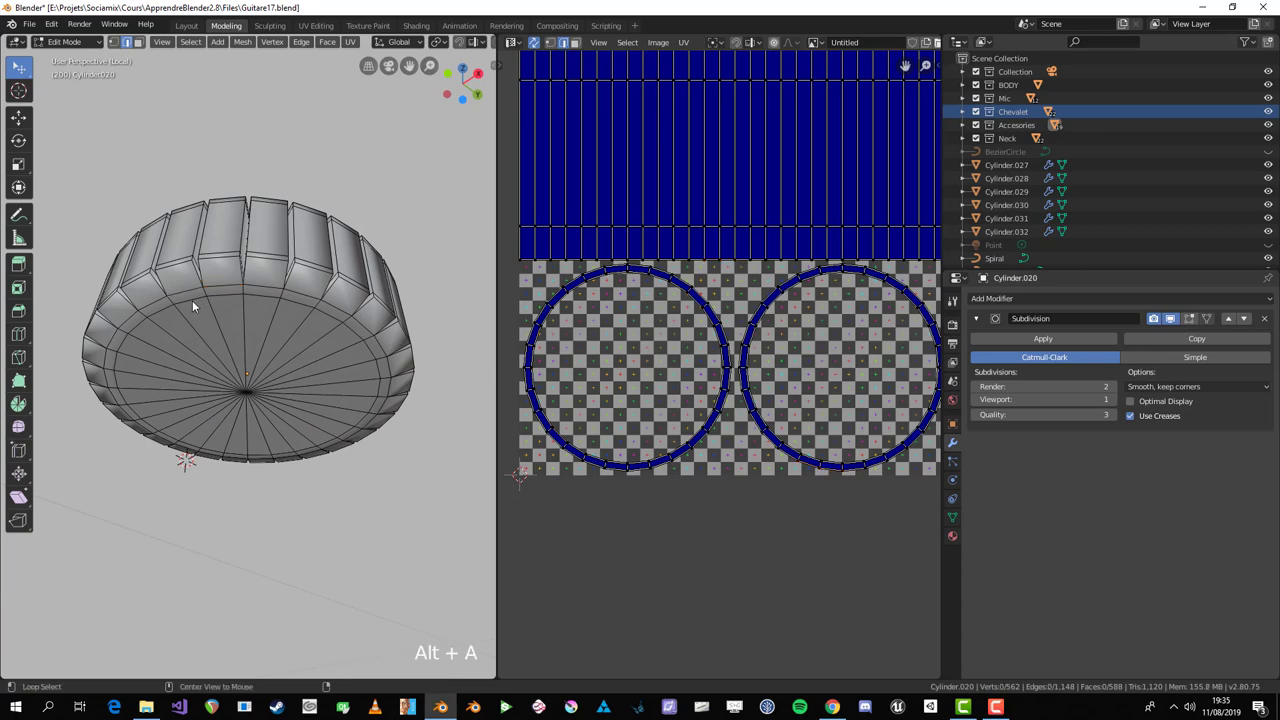
Step: Mark seams around the first rim edge loops of the ridged cylinder
{"action": "left_click", "coordinate": [196, 302]}
{"action": "key", "text": "ctrl+e"}
{"action": "key", "text": "a"}
{"action": "middle_click", "coordinate": [271, 288]}
{"action": "key", "text": "alt+a"}
{"action": "scroll", "scroll_direction": "up", "scroll_amount": 3}
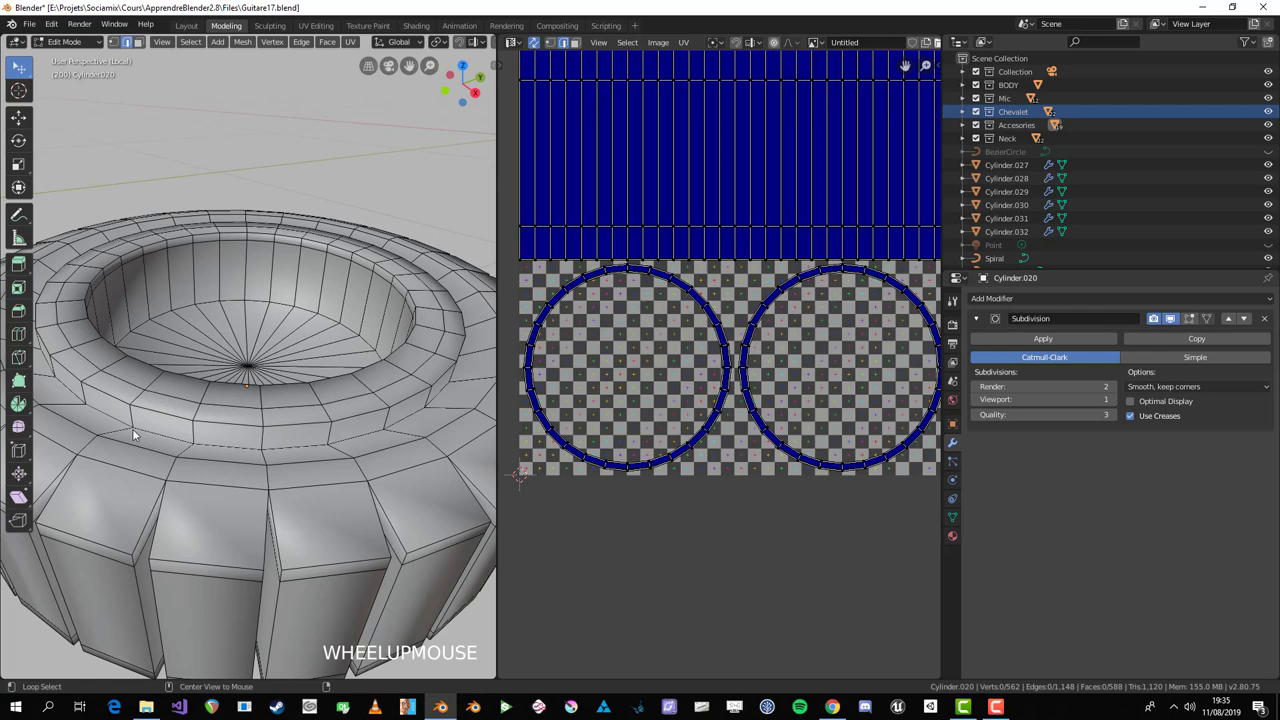
{"action": "scroll", "scroll_direction": "down", "scroll_amount": 3}
{"action": "middle_click", "coordinate": [192, 467]}
{"action": "left_click", "coordinate": [248, 410]}
{"action": "key", "text": "ctrl+KP_Add"}
{"action": "key", "text": "ctrl+z"}
{"action": "key", "text": "a"}
{"action": "key", "text": "1"}
{"action": "key", "text": "alt+a"}
{"action": "left_click", "coordinate": [240, 402]}
{"action": "key", "text": "KP_7"}
{"action": "key", "text": "KP_5"}
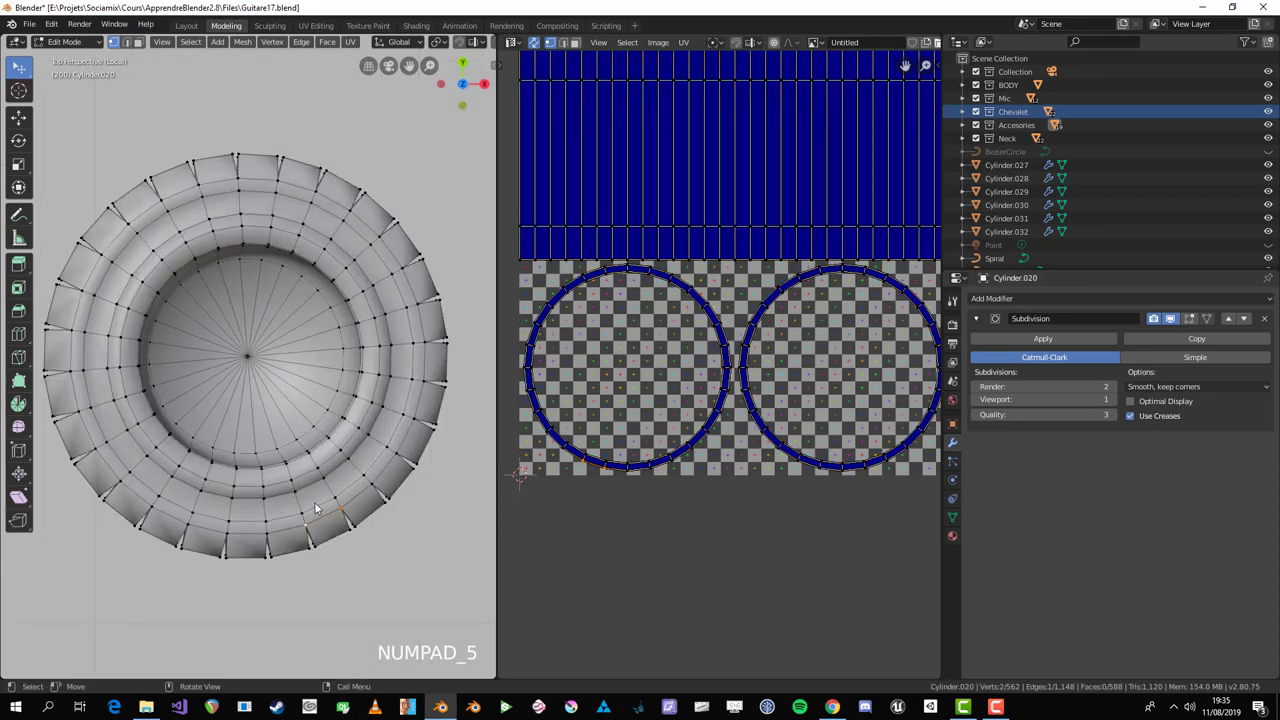
{"action": "key", "text": "c"}
{"action": "key", "text": "2"}
{"action": "left_click", "coordinate": [368, 500]}
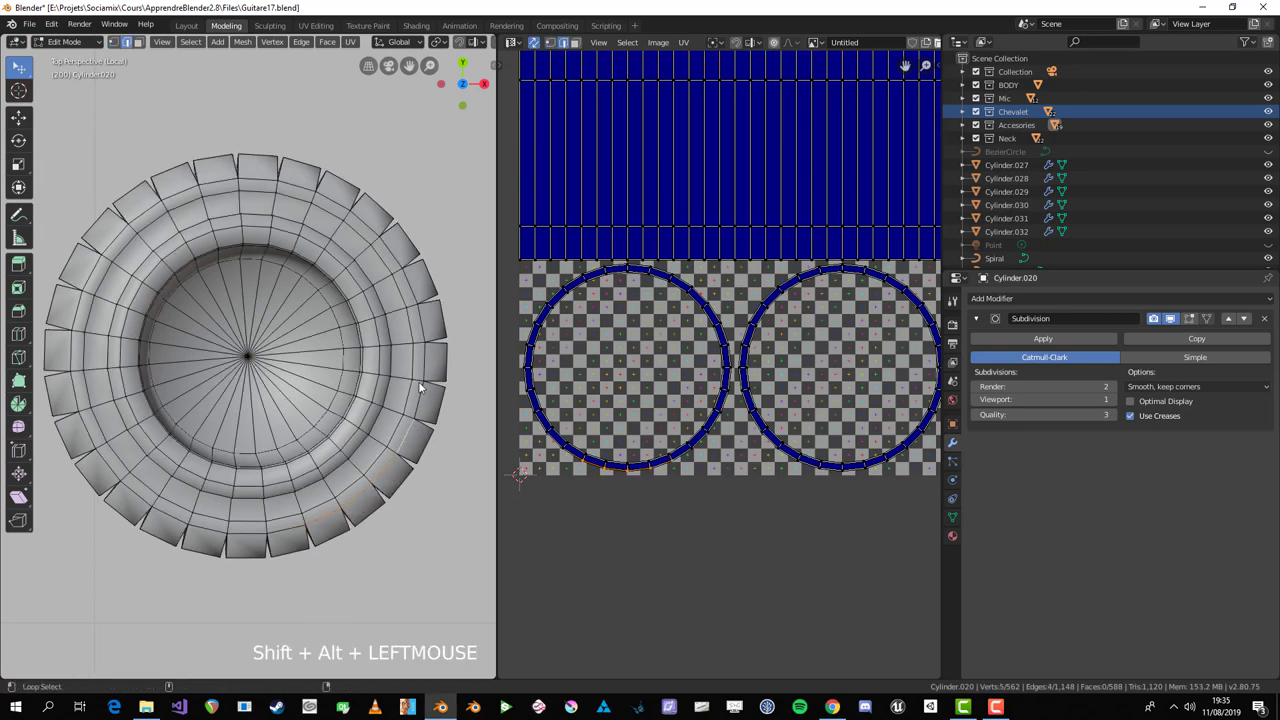
{"action": "key", "text": "alt+a"}
{"action": "left_click", "coordinate": [399, 436]}
{"action": "key", "text": "ctrl+e"}
{"action": "key", "text": "a"}
Step: Mark the remaining rim seams, select the whole cylinder and unwrap it along the seams
{"action": "scroll", "scroll_direction": "down", "scroll_amount": 3}
{"action": "middle_click", "coordinate": [293, 554]}
{"action": "key", "text": "alt+a"}
{"action": "middle_click", "coordinate": [286, 498]}
{"action": "scroll", "scroll_direction": "up", "scroll_amount": 3}
{"action": "left_click", "coordinate": [246, 251]}
{"action": "middle_click", "coordinate": [248, 249]}
{"action": "scroll", "scroll_direction": "up", "scroll_amount": 3}
{"action": "scroll", "scroll_direction": "down", "scroll_amount": 3}
{"action": "left_click", "coordinate": [261, 483]}
{"action": "scroll", "scroll_direction": "down", "scroll_amount": 3}
{"action": "middle_click", "coordinate": [268, 504]}
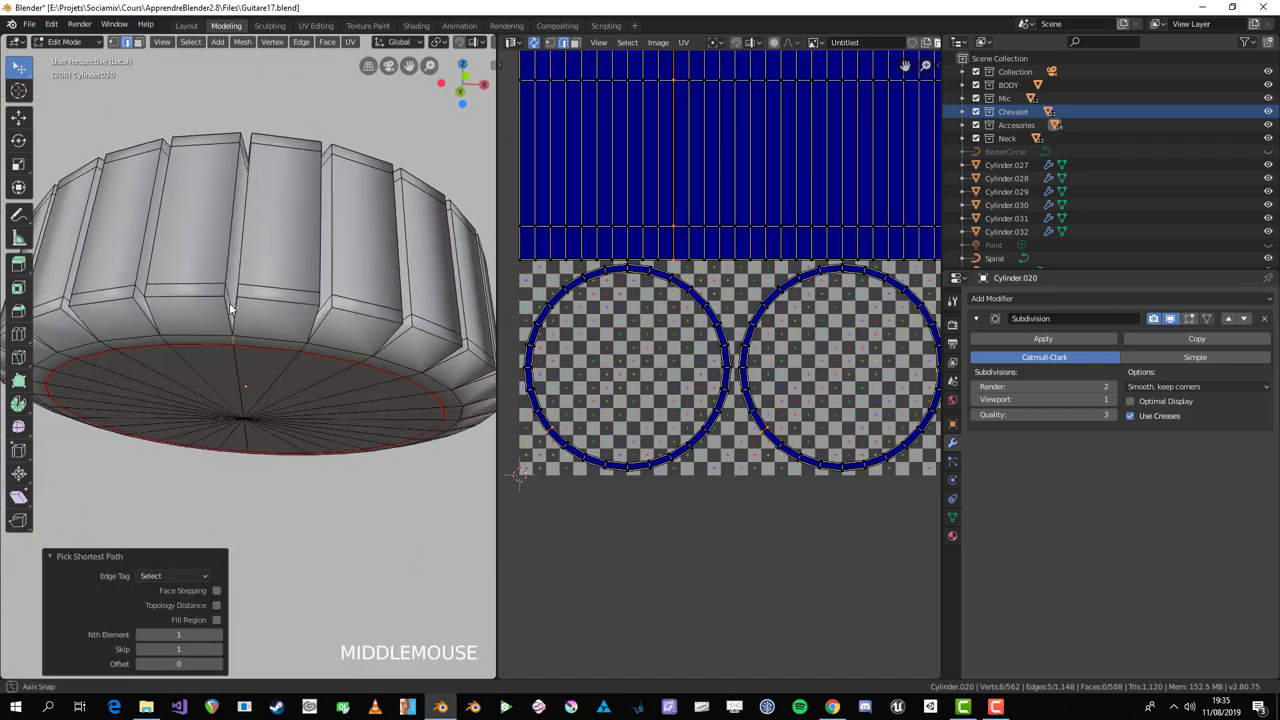
{"action": "left_click", "coordinate": [242, 349]}
{"action": "middle_click", "coordinate": [247, 320]}
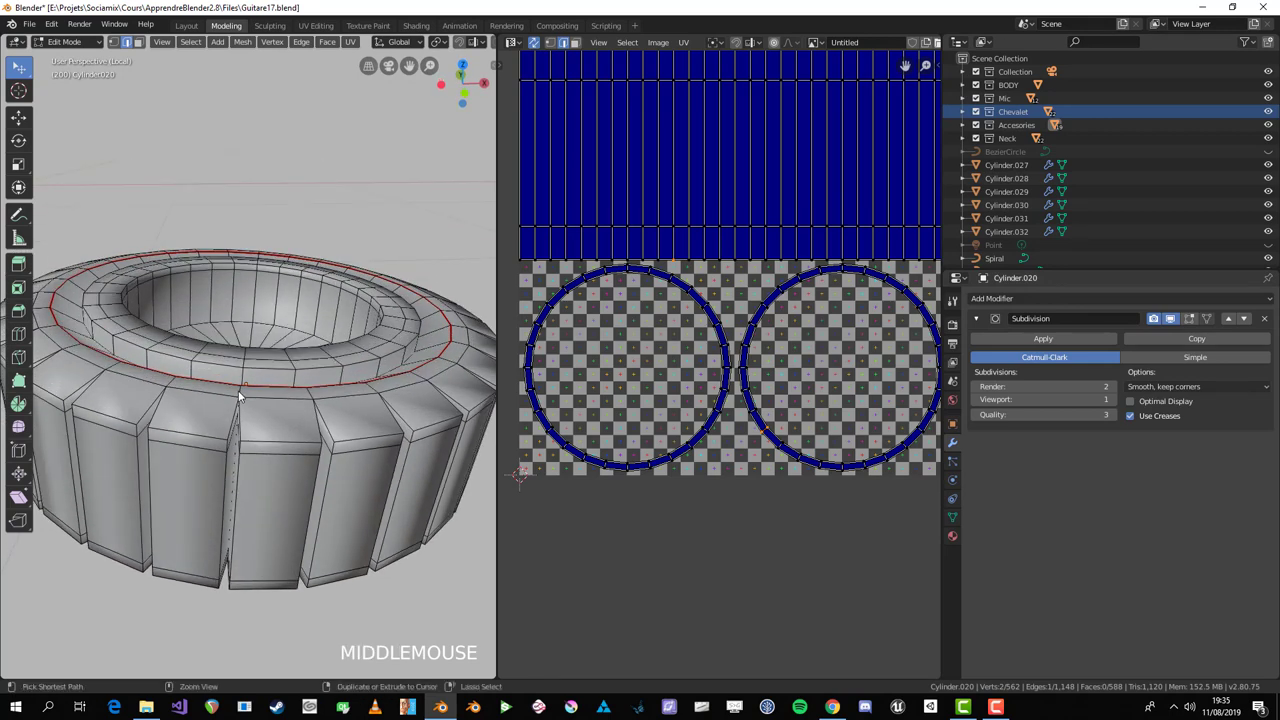
{"action": "left_click", "coordinate": [244, 392]}
{"action": "key", "text": "ctrl+e"}
{"action": "key", "text": "a"}
{"action": "scroll", "scroll_direction": "down", "scroll_amount": 3}
{"action": "key", "text": "u"}
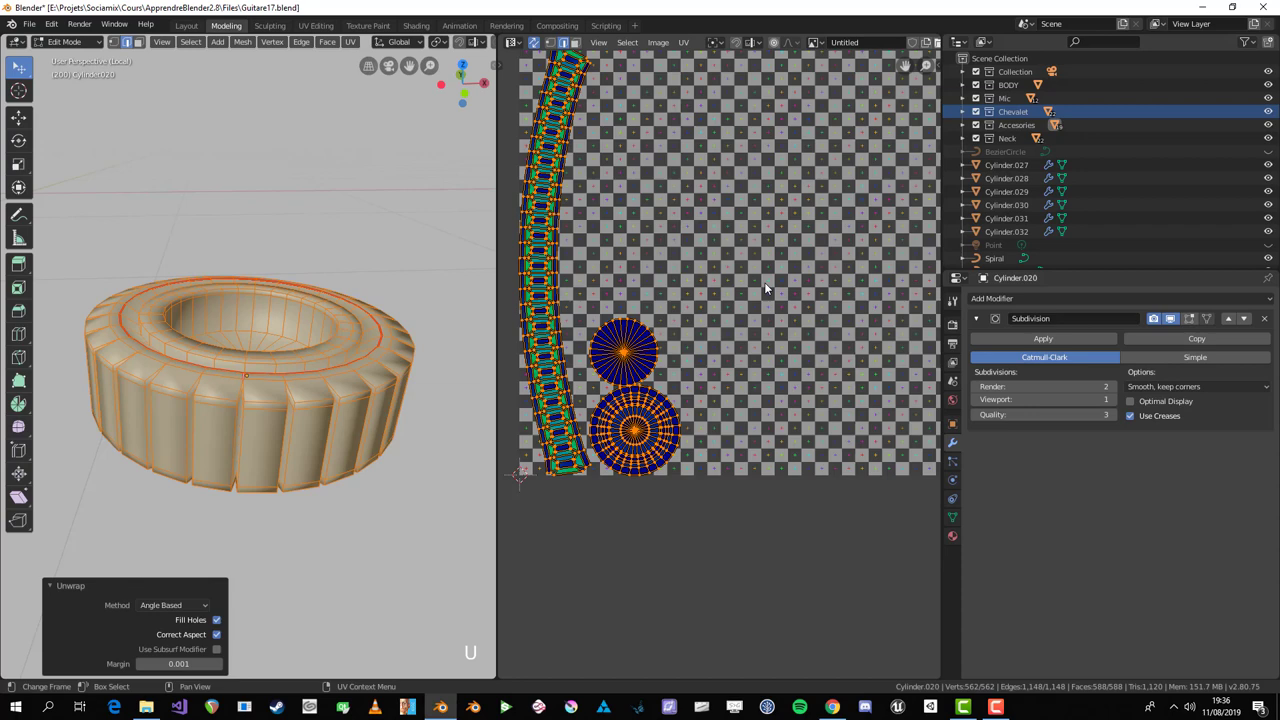
{"action": "key", "text": "alt+a"}
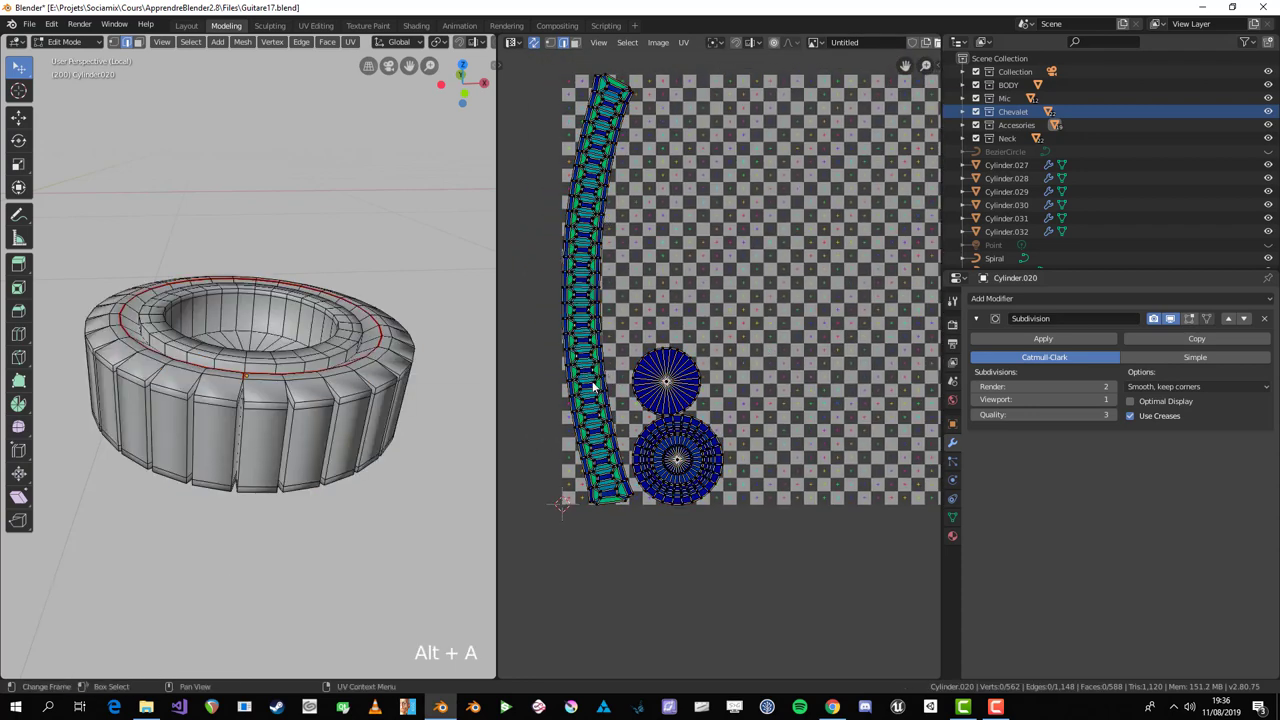
{"action": "middle_click", "coordinate": [268, 388]}
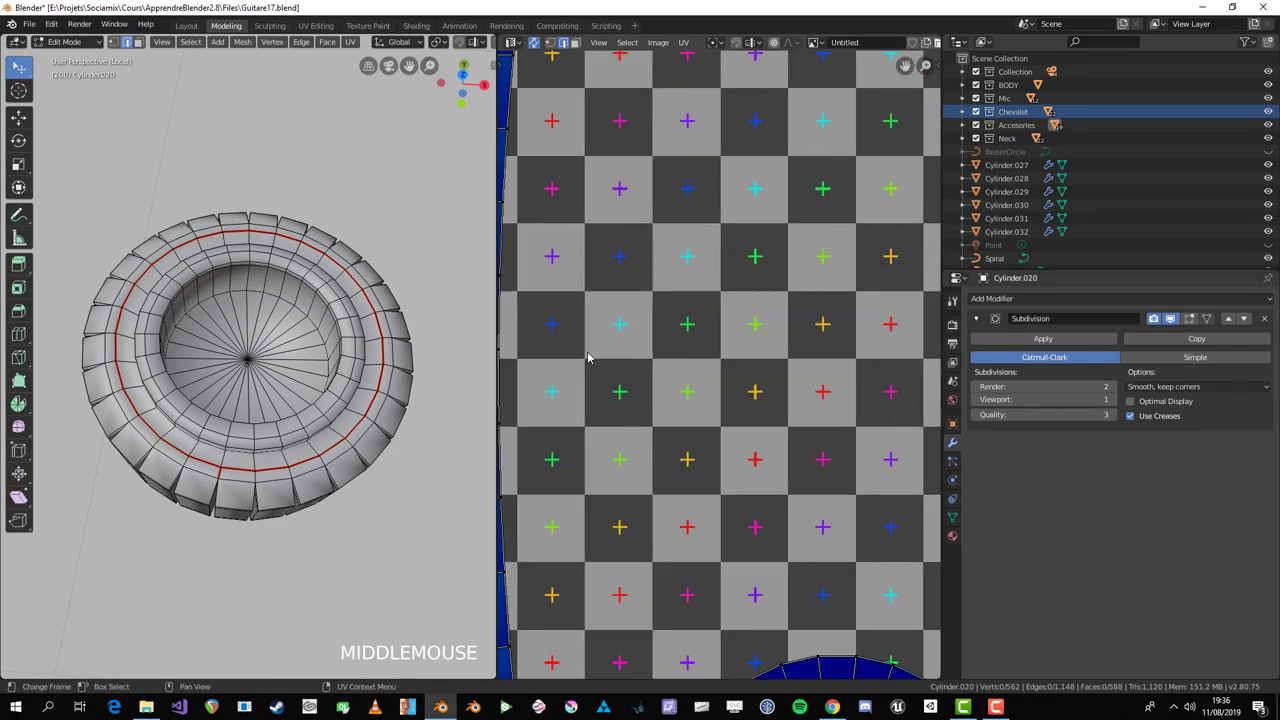
Step: Scale and move UV faces of the curved side strip in the UV Editor to align points
{"action": "left_click", "coordinate": [713, 313]}
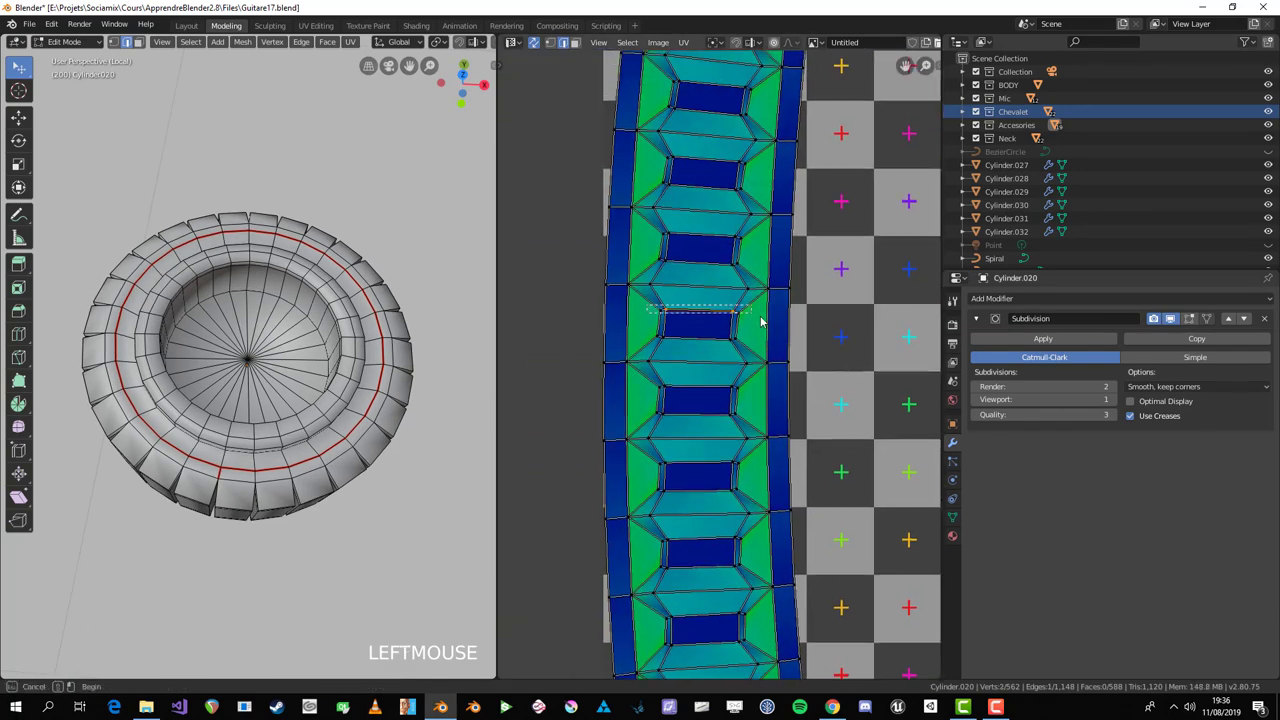
{"action": "key", "text": "b"}
{"action": "left_click", "coordinate": [692, 318]}
{"action": "key", "text": "s"}
{"action": "right_click", "coordinate": [702, 316]}
{"action": "key", "text": "s"}
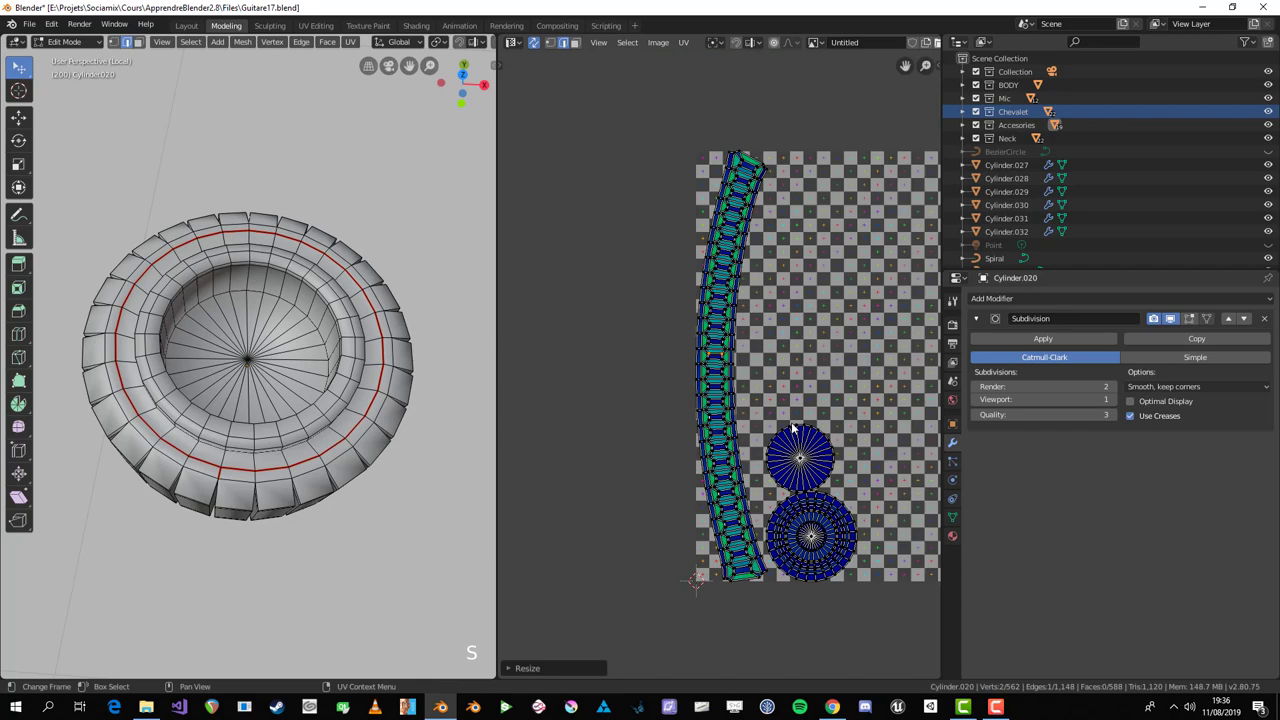
{"action": "key", "text": "g"}
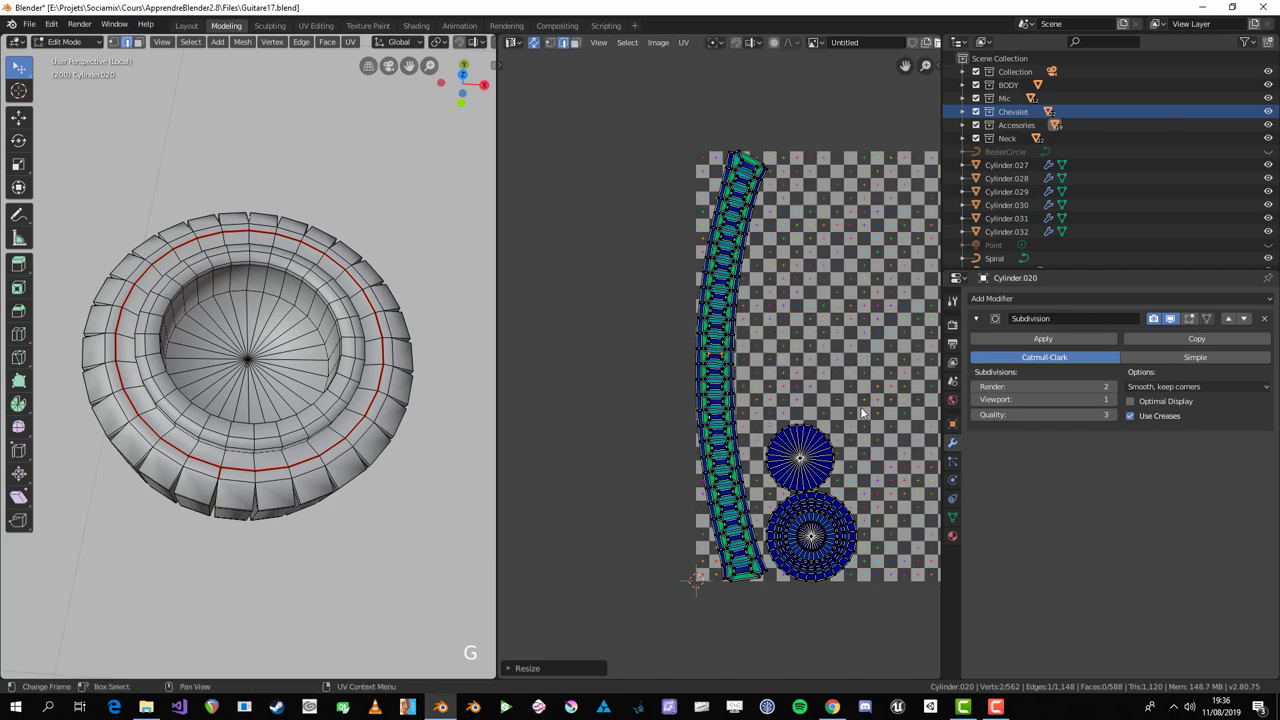
{"action": "key", "text": "ctrl+space"}
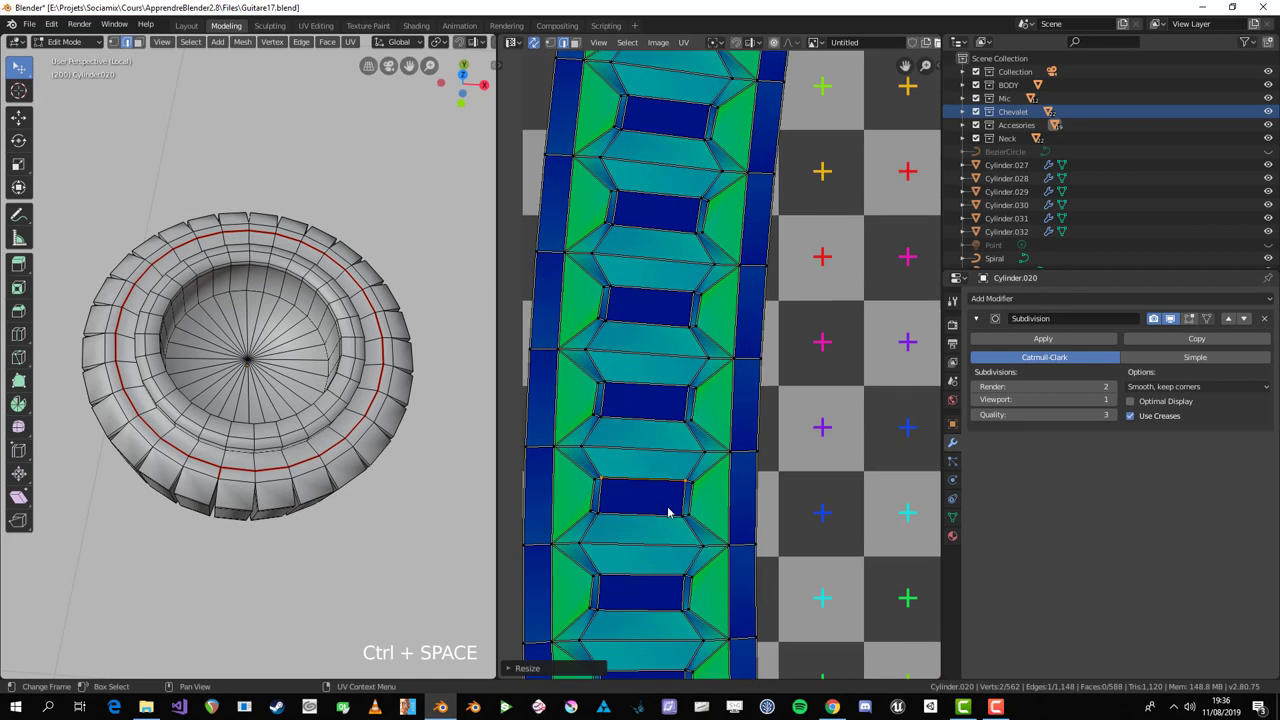
{"action": "key", "text": "s"}
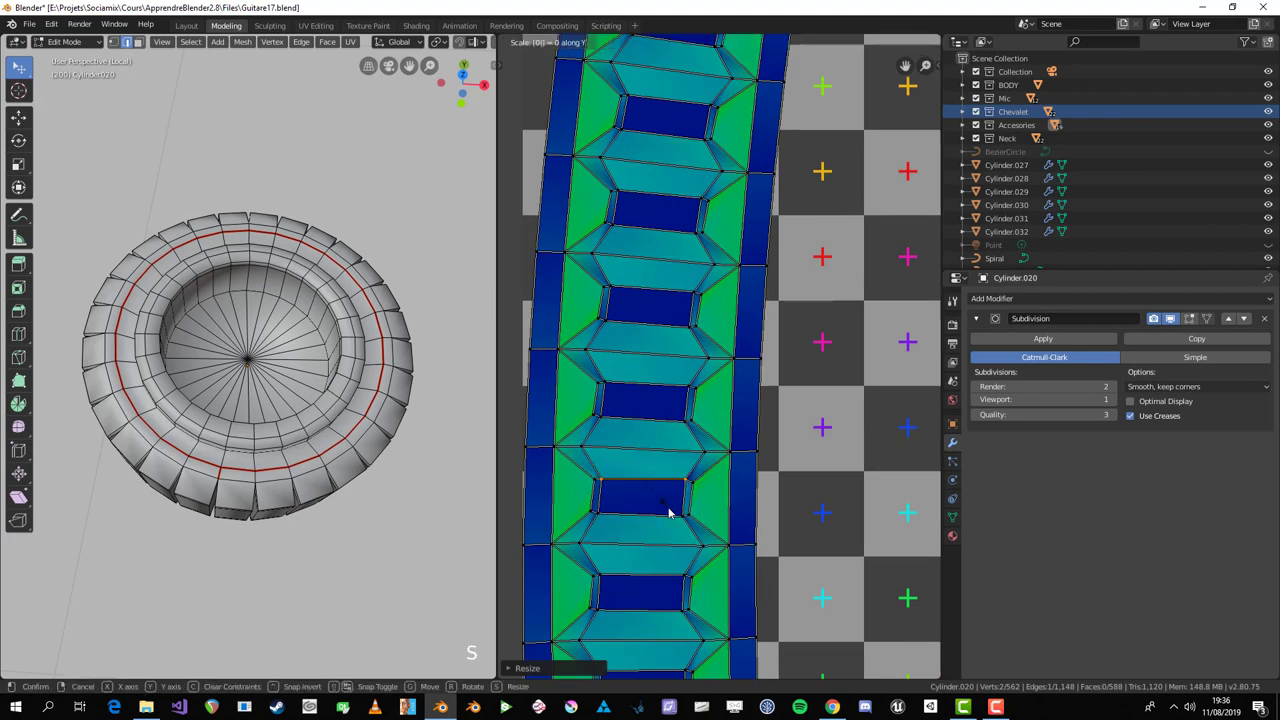
{"action": "left_click", "coordinate": [674, 508]}
{"action": "key", "text": "s"}
{"action": "left_click", "coordinate": [648, 538]}
{"action": "key", "text": "s"}
{"action": "left_click", "coordinate": [728, 359]}
{"action": "key", "text": "s"}
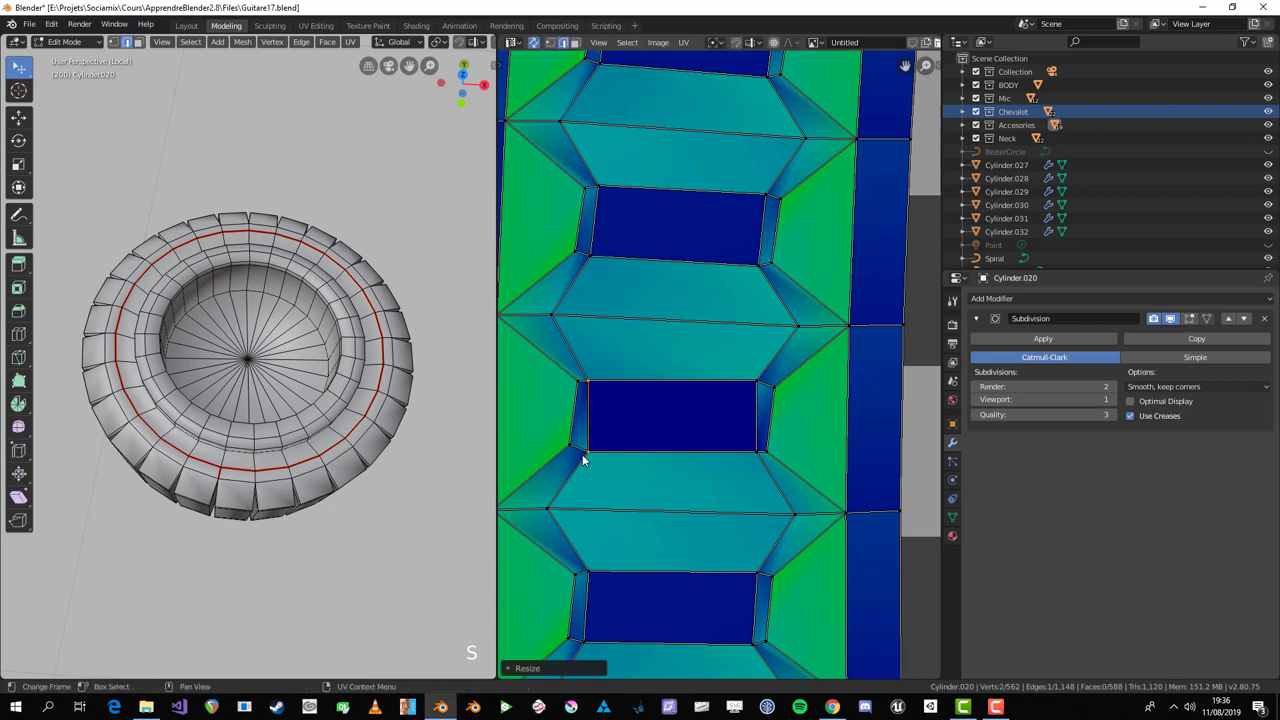
{"action": "key", "text": "3"}
{"action": "left_click", "coordinate": [714, 422]}
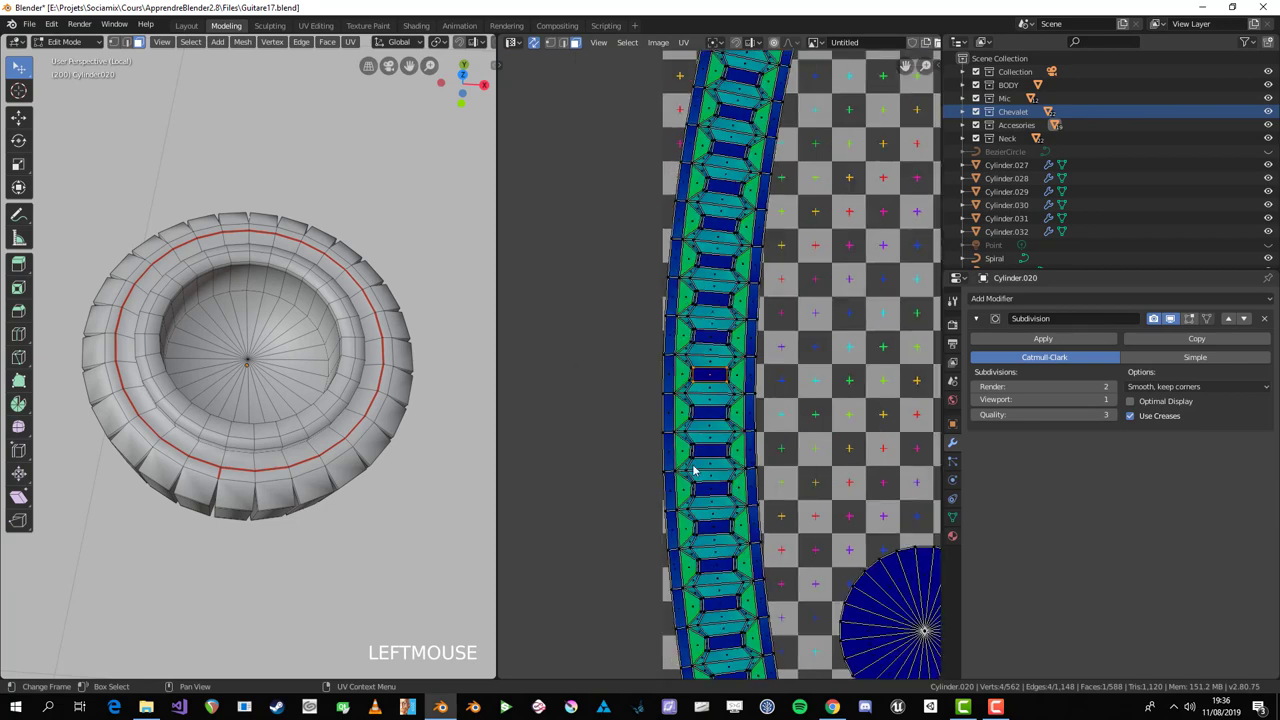
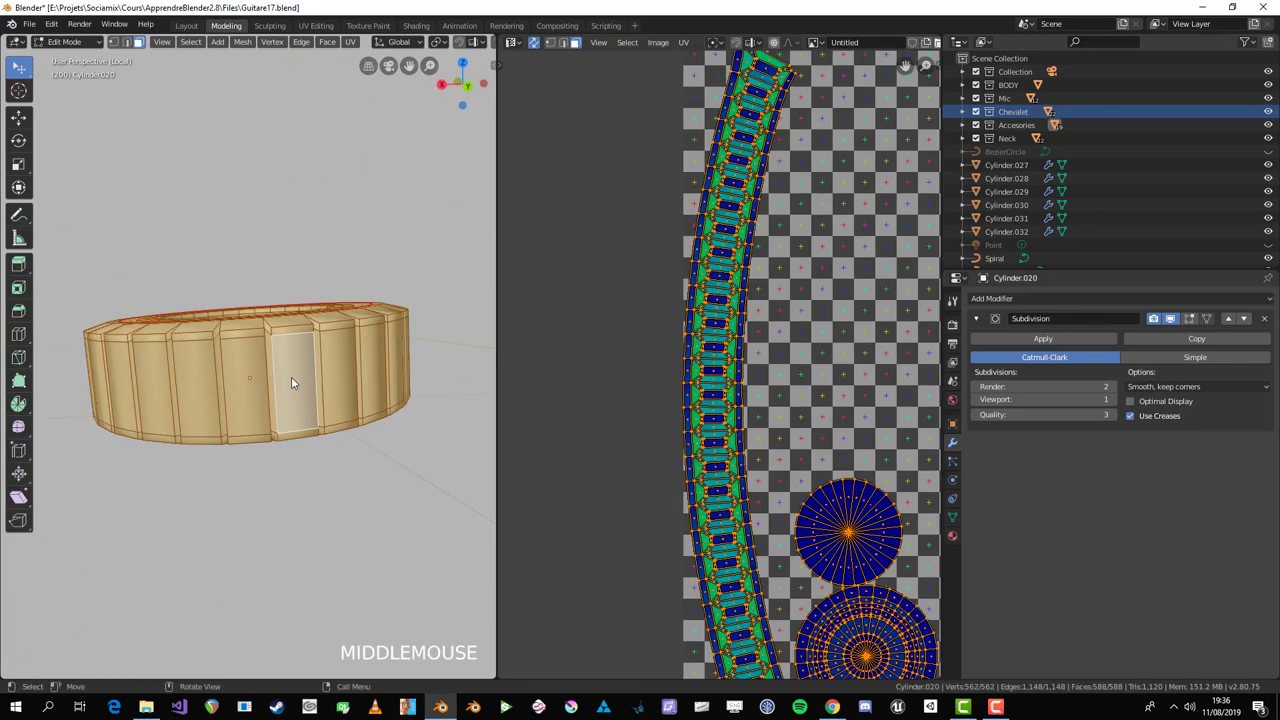
Step: Select the linked side faces, unwrap with Follow Active Quads and scale the resulting UV quads
{"action": "scroll", "scroll_direction": "up", "scroll_amount": 3}
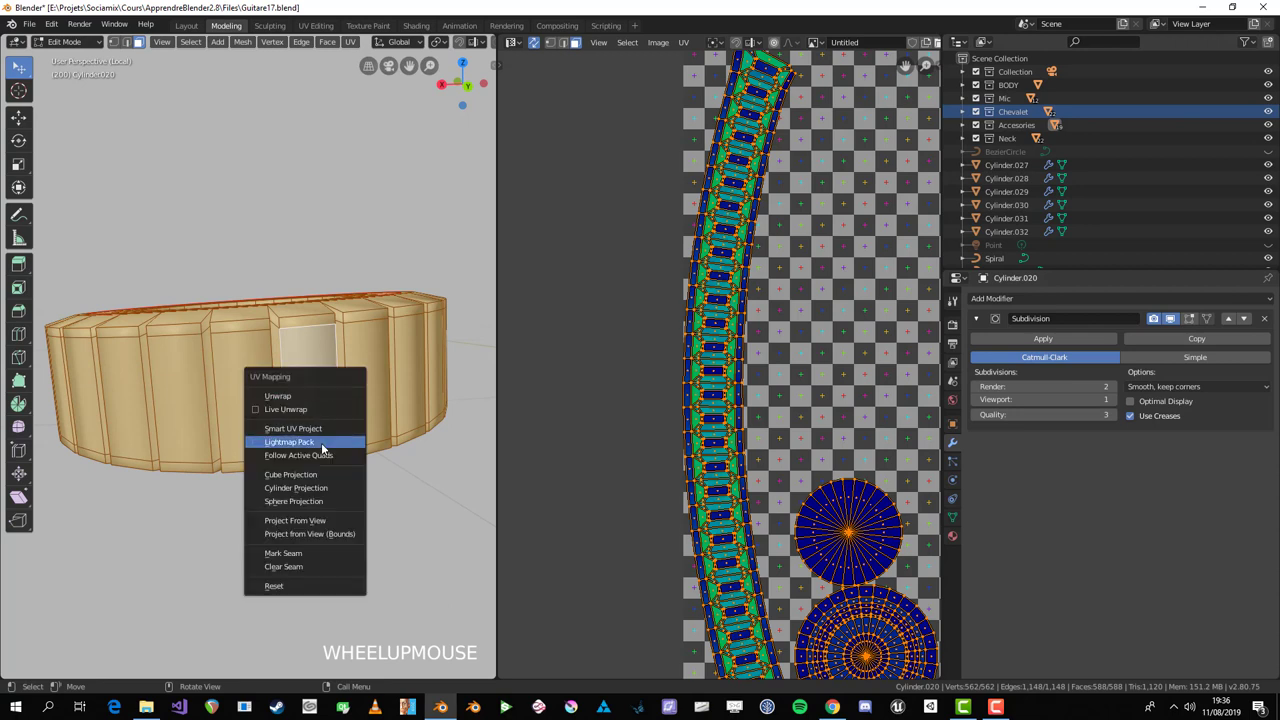
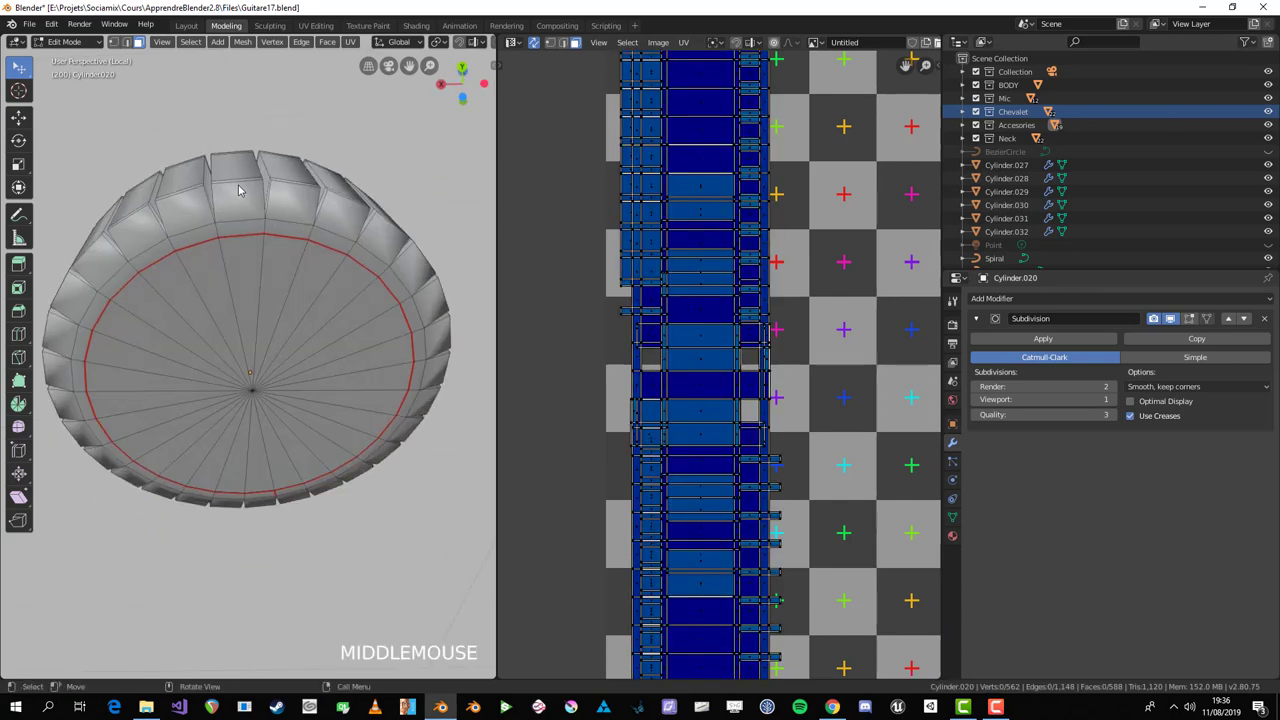
{"action": "key", "text": "l"}
{"action": "middle_click", "coordinate": [321, 214]}
{"action": "key", "text": "u"}
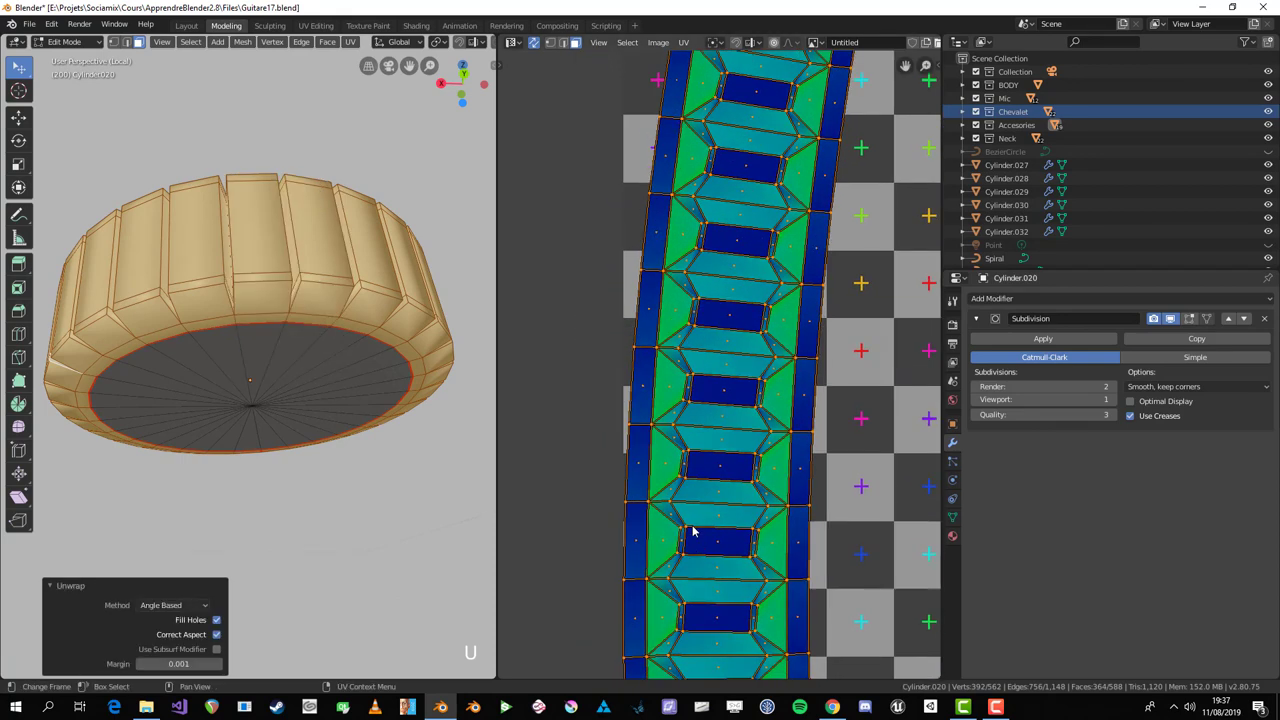
{"action": "key", "text": "2"}
{"action": "left_click", "coordinate": [729, 457]}
{"action": "key", "text": "s"}
{"action": "left_click", "coordinate": [738, 456]}
{"action": "key", "text": "s"}
{"action": "left_click", "coordinate": [734, 487]}
{"action": "key", "text": "s"}
{"action": "left_click", "coordinate": [690, 474]}
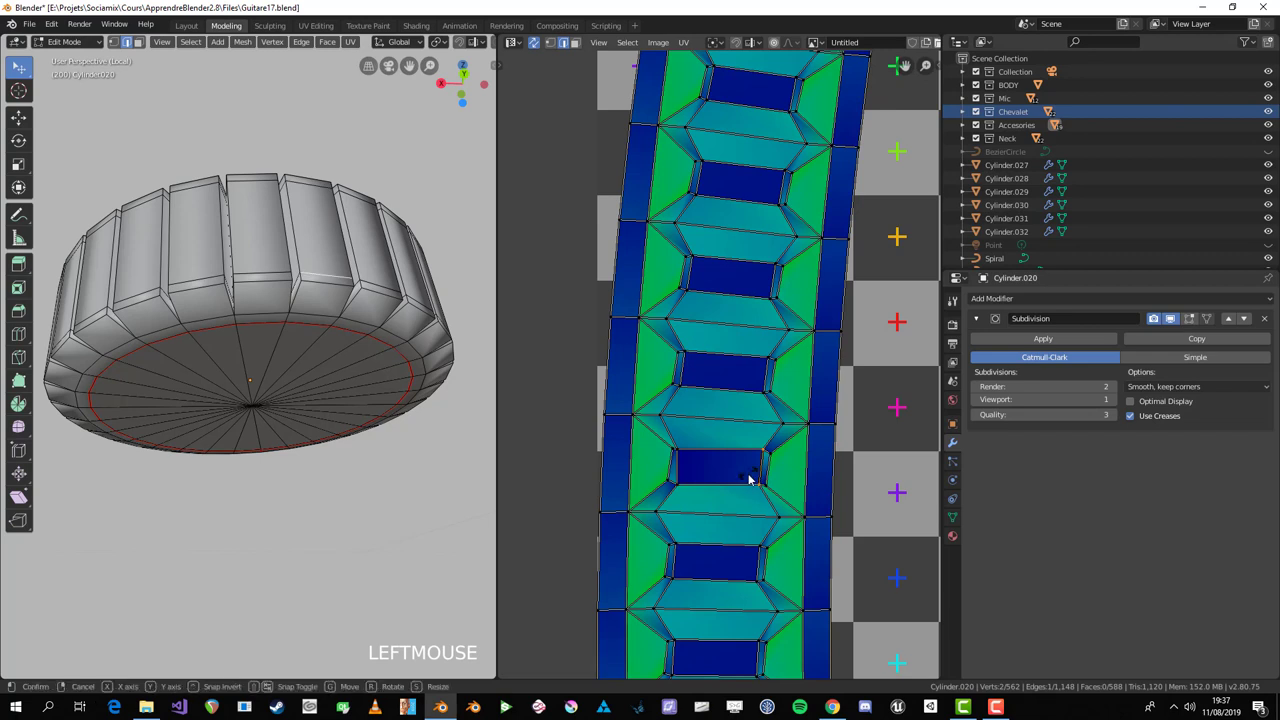
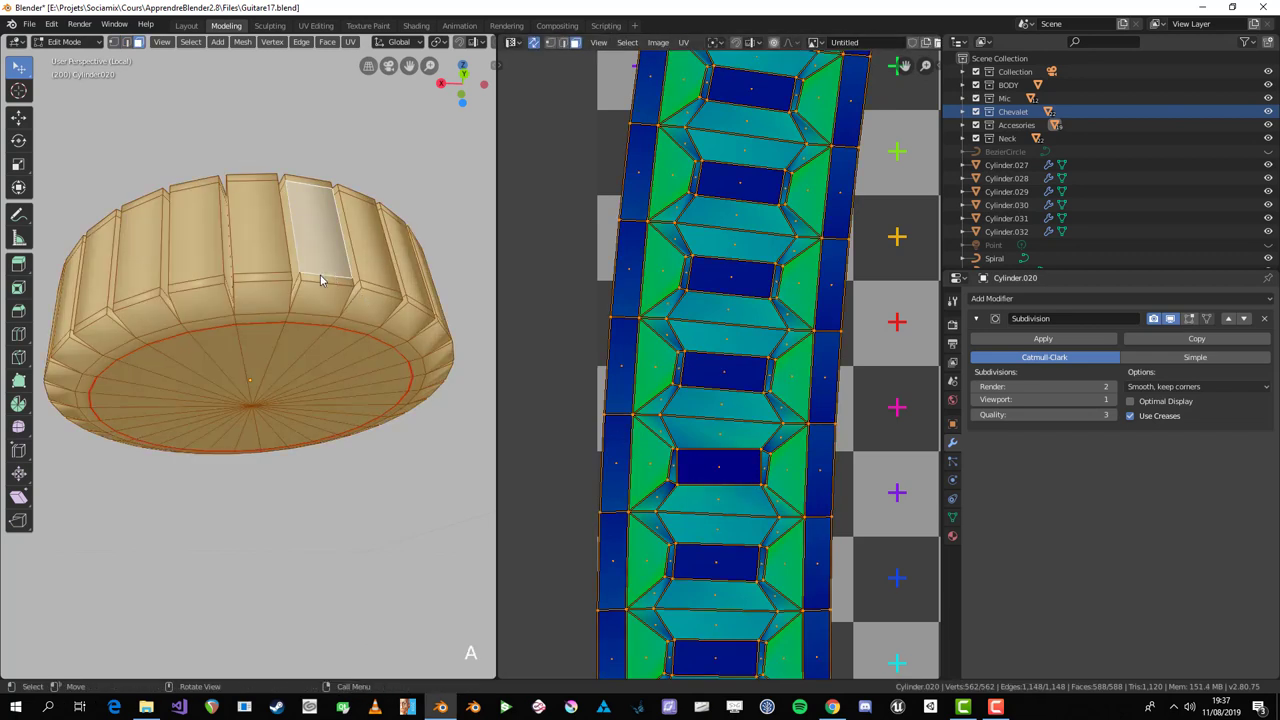
Step: Re-run Follow Active Quads with Length Average and move the UV quads into an even rectangular grid
{"action": "key", "text": "alt+a"}
{"action": "key", "text": "l"}
{"action": "middle_click", "coordinate": [280, 282]}
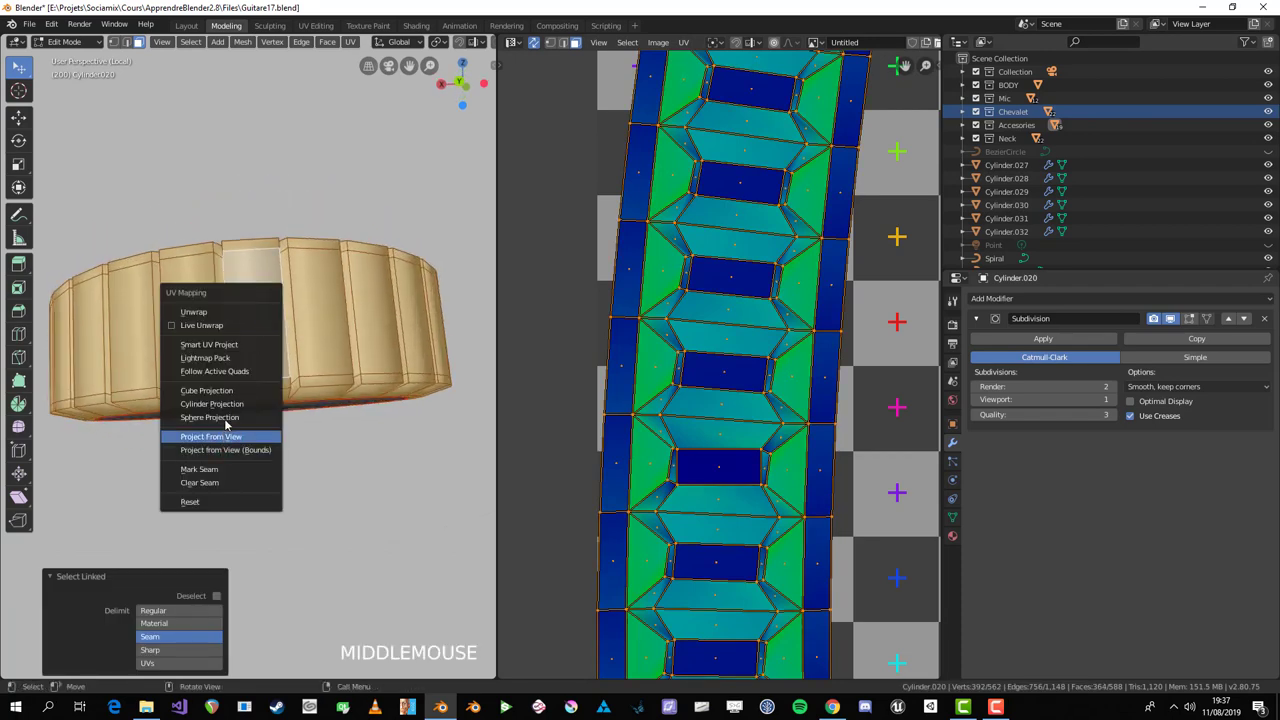
{"action": "key", "text": "u"}
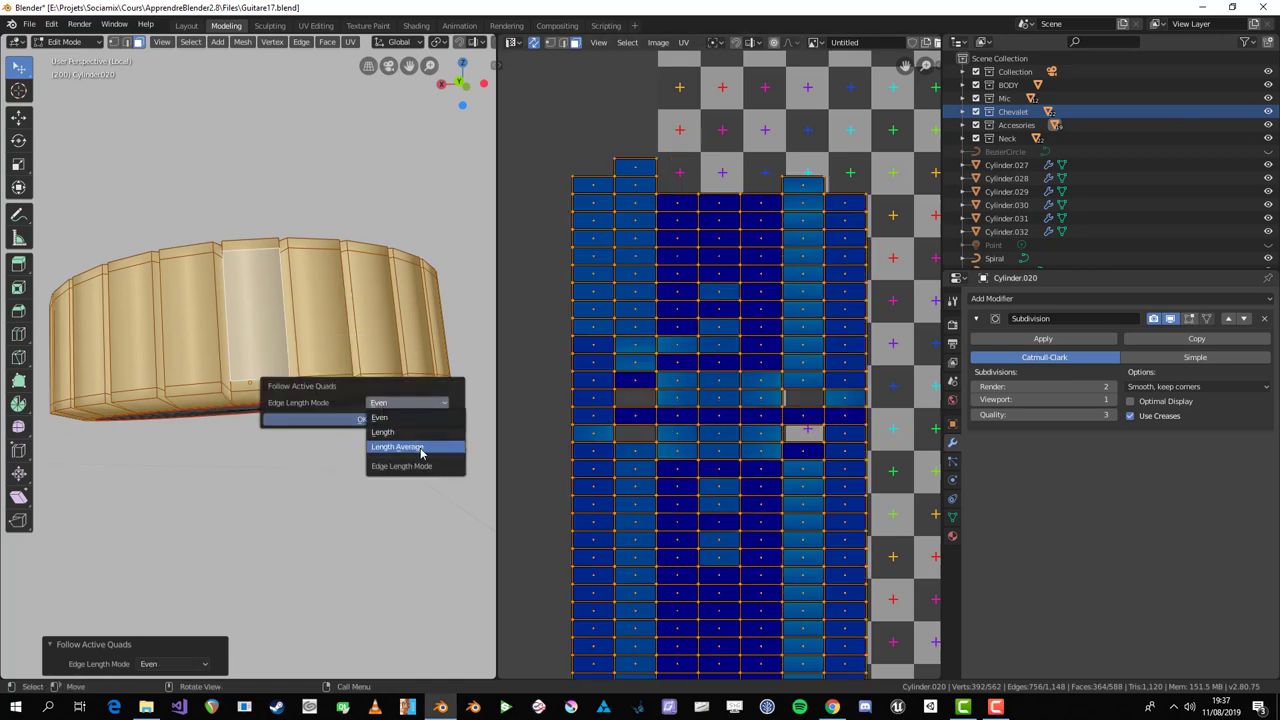
{"action": "key", "text": "u"}
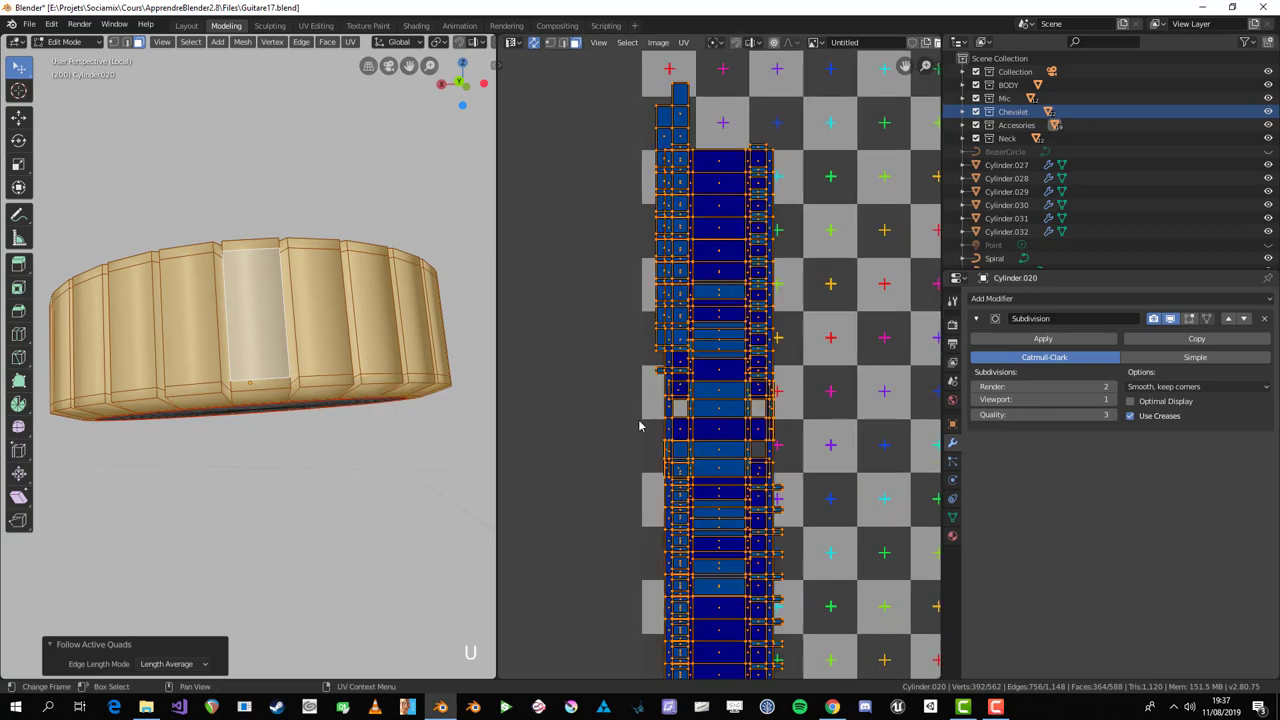
{"action": "left_click", "coordinate": [712, 399]}
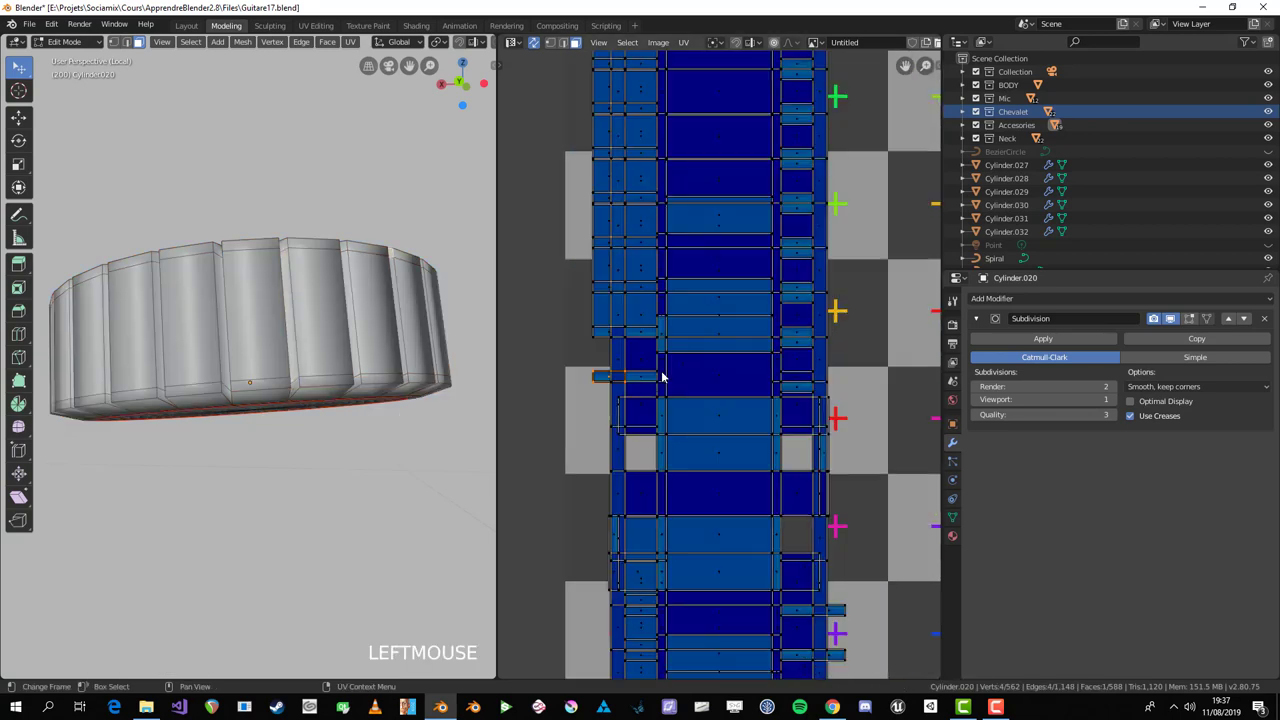
{"action": "key", "text": "g"}
{"action": "left_click", "coordinate": [681, 362]}
{"action": "key", "text": "g"}
{"action": "left_click", "coordinate": [626, 378]}
{"action": "key", "text": "g"}
{"action": "left_click", "coordinate": [704, 432]}
{"action": "key", "text": "g"}
{"action": "left_click", "coordinate": [676, 436]}
Step: Select the whole mesh and merge overlapping vertices by distance, inspecting the ridged part
{"action": "key", "text": "a"}
{"action": "middle_click", "coordinate": [312, 379]}
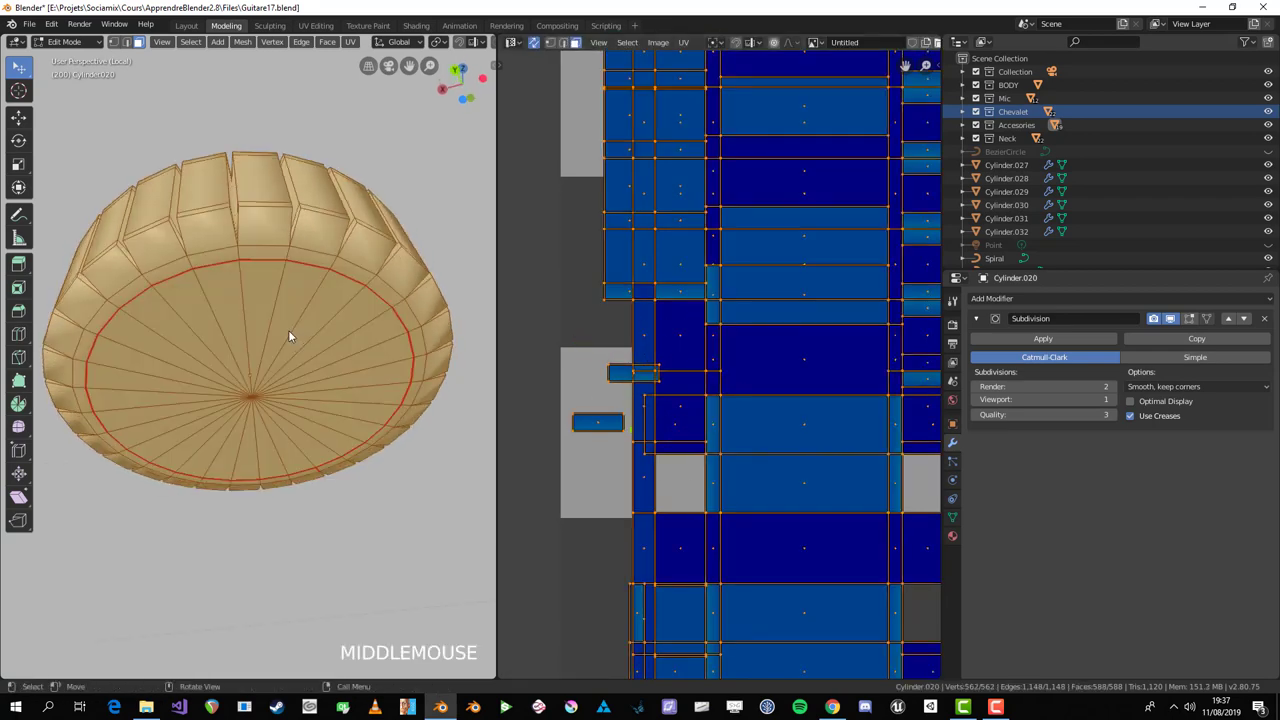
{"action": "key", "text": "alt+a"}
{"action": "middle_click", "coordinate": [244, 247]}
{"action": "key", "text": "a"}
{"action": "scroll", "scroll_direction": "down", "scroll_amount": 3}
{"action": "middle_click", "coordinate": [315, 363]}
{"action": "key", "text": "1"}
{"action": "scroll", "scroll_direction": "up", "scroll_amount": 3}
{"action": "middle_click", "coordinate": [342, 414]}
{"action": "scroll", "scroll_direction": "up", "scroll_amount": 3}
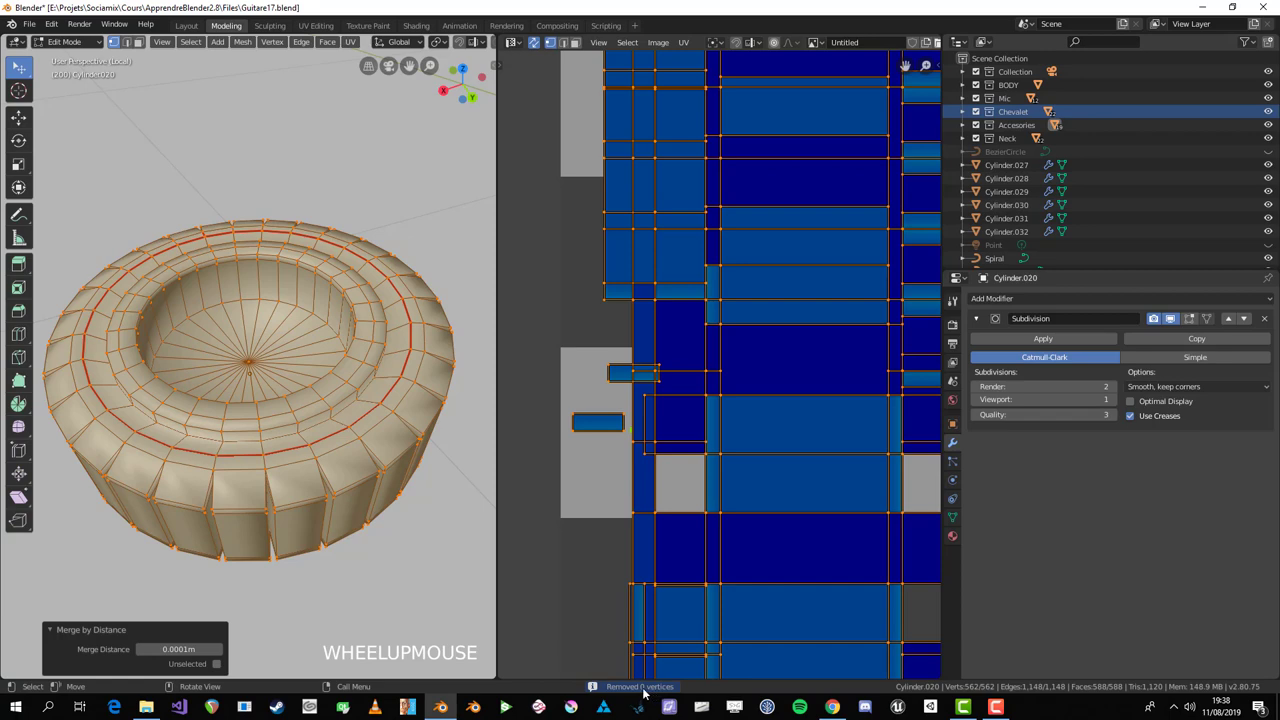
Step: Enter Edit Mode on the toggle-switch ring, select all its geometry and unwrap it along its seams
{"action": "middle_click", "coordinate": [291, 558]}
{"action": "key", "text": "Tab"}
{"action": "key", "text": "alt+a"}
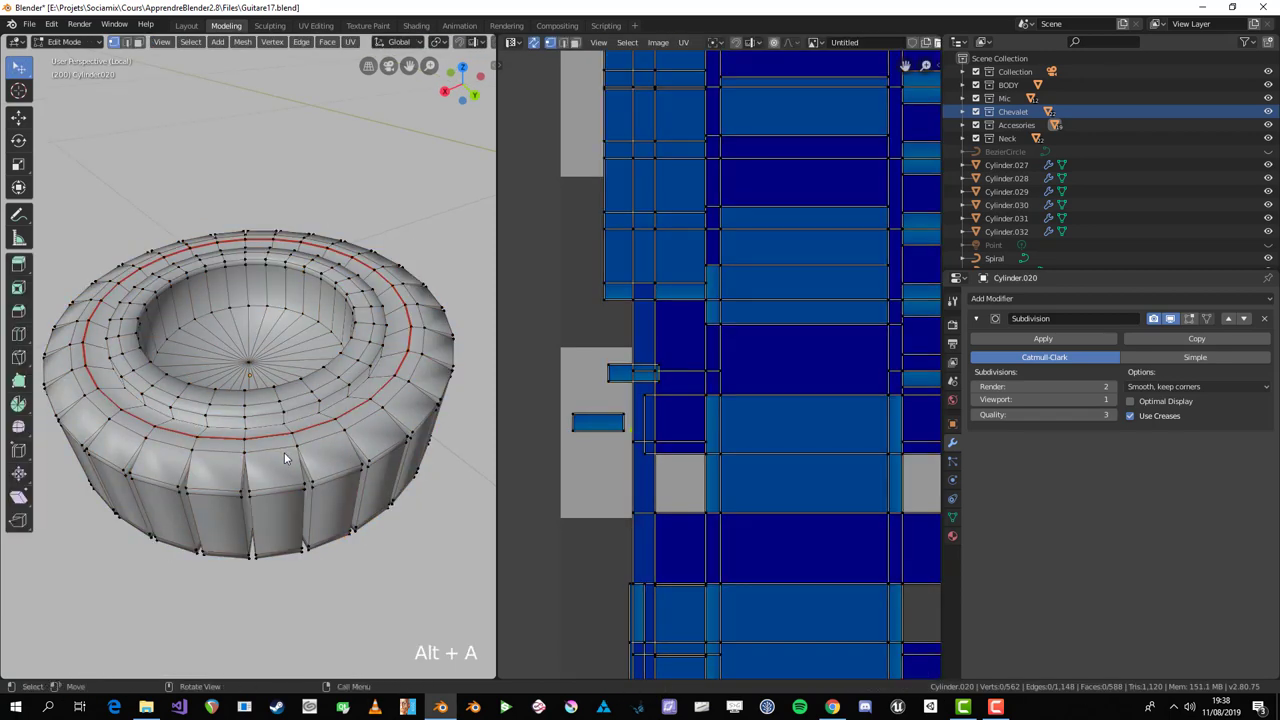
{"action": "key", "text": "a"}
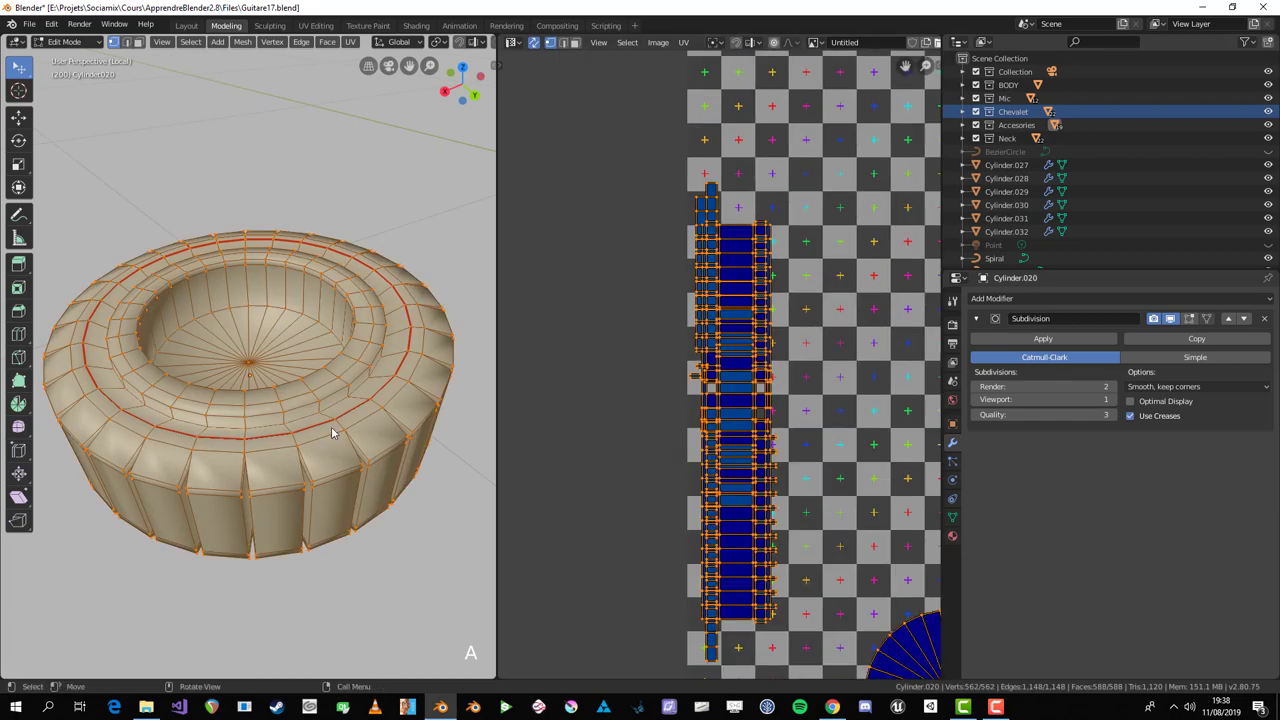
{"action": "key", "text": "u"}
{"action": "key", "text": "alt+a"}
{"action": "key", "text": "a"}
{"action": "middle_click", "coordinate": [286, 430]}
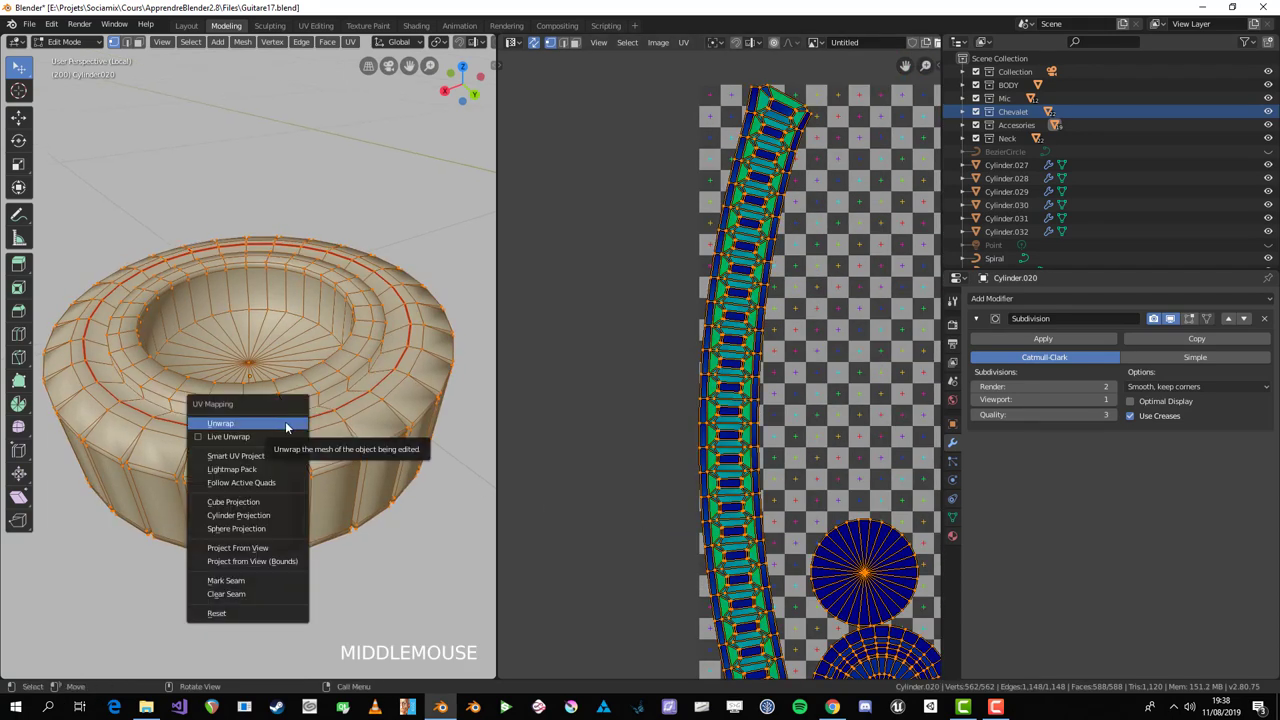
{"action": "key", "text": "u"}
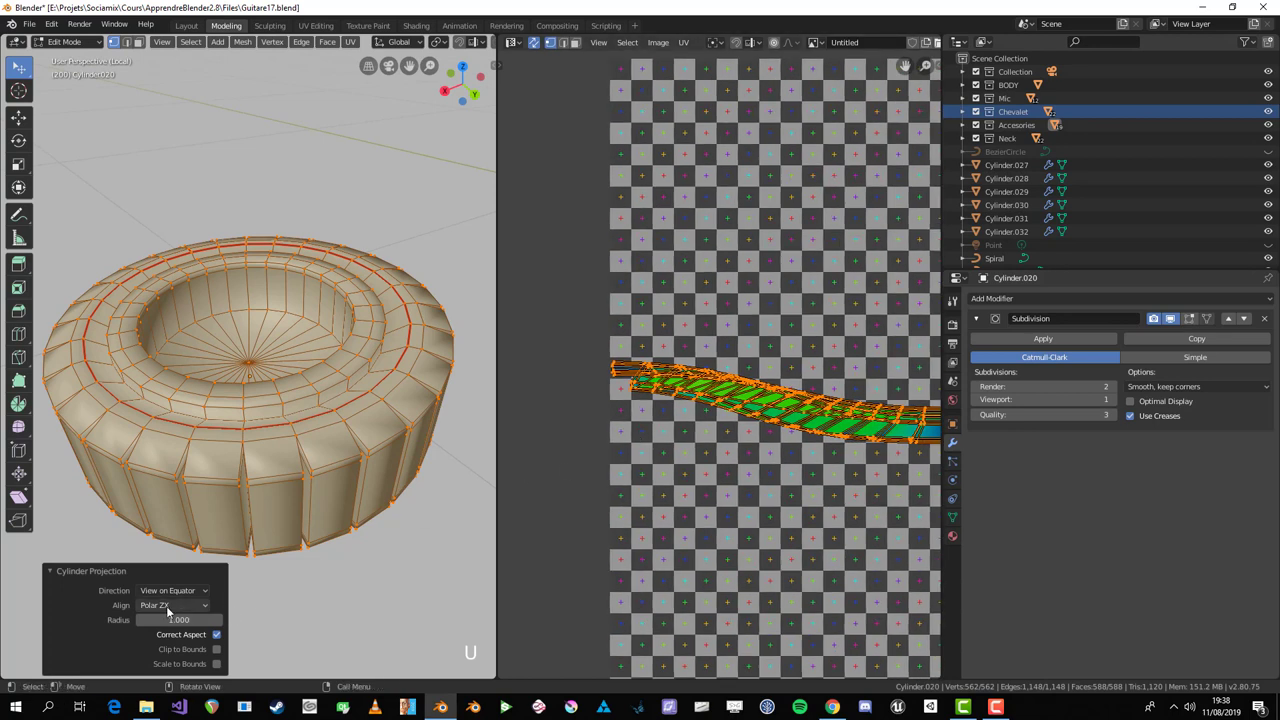
{"action": "left_click", "coordinate": [174, 637]}
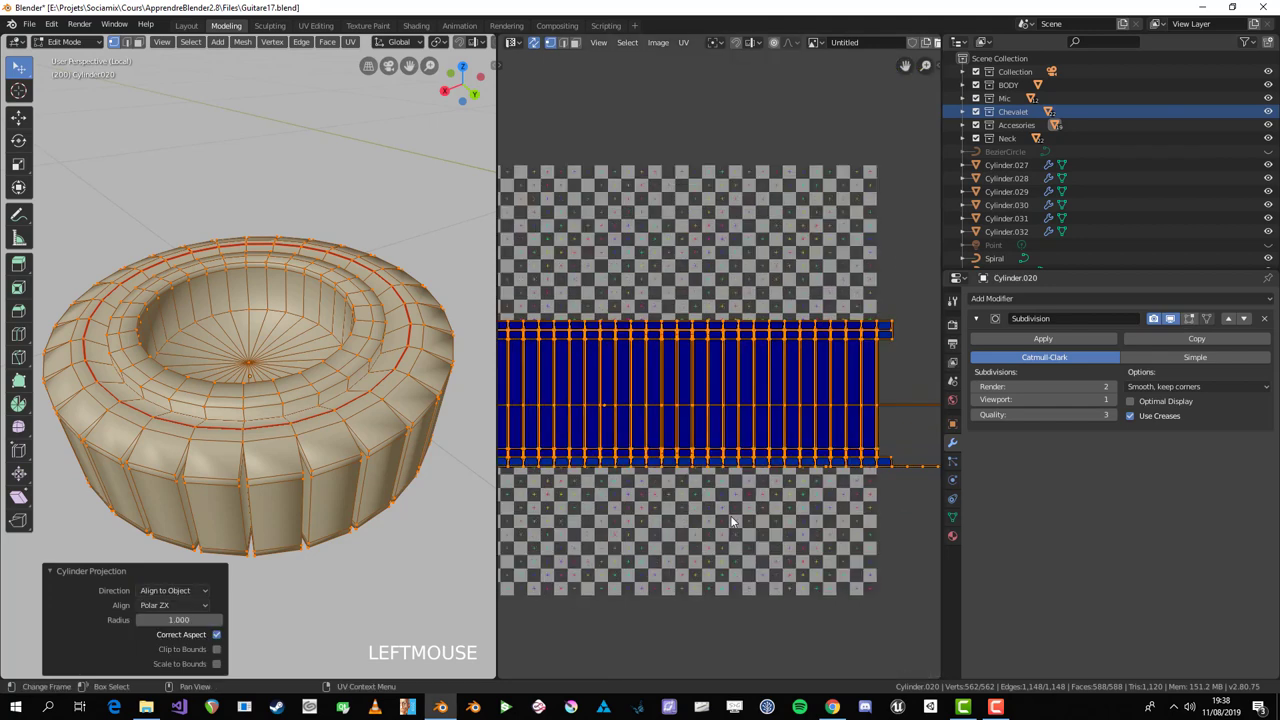
{"action": "key", "text": "a"}
{"action": "left_click", "coordinate": [912, 428]}
Step: Re-select the ring and unwrap again so its side lays out as a curved UV strip with two caps
{"action": "key", "text": "Tab"}
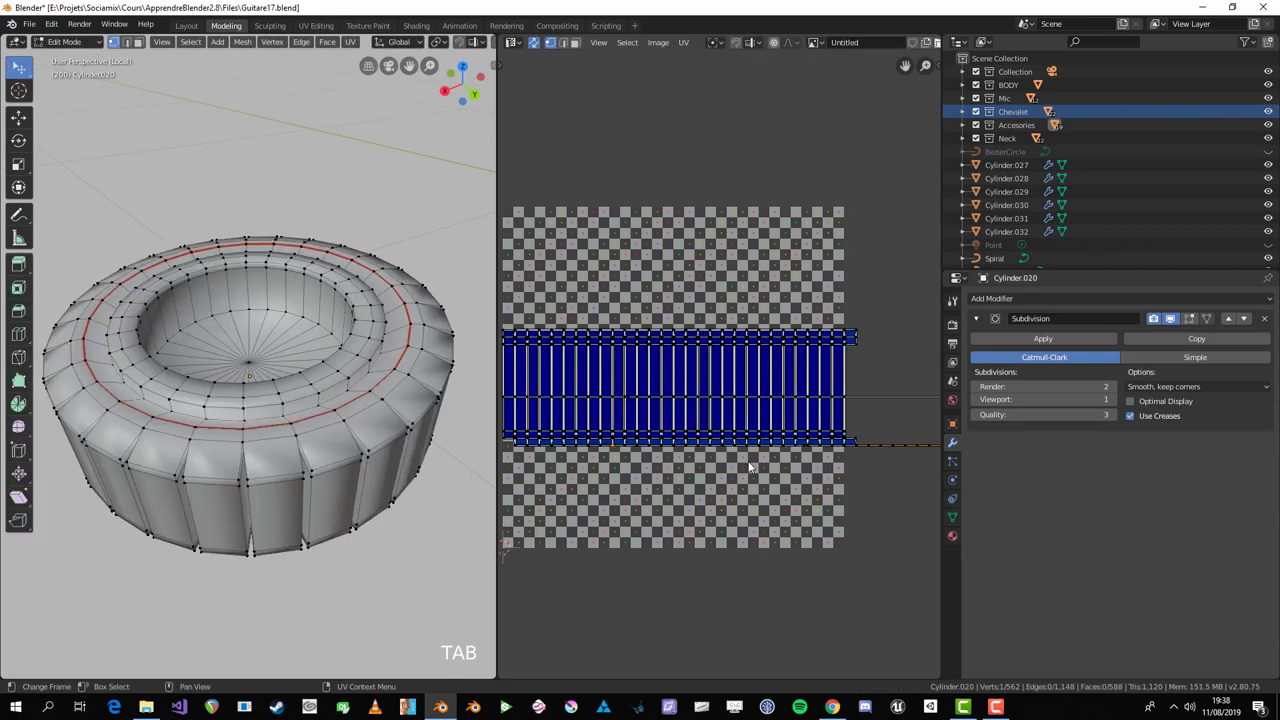
{"action": "key", "text": "a"}
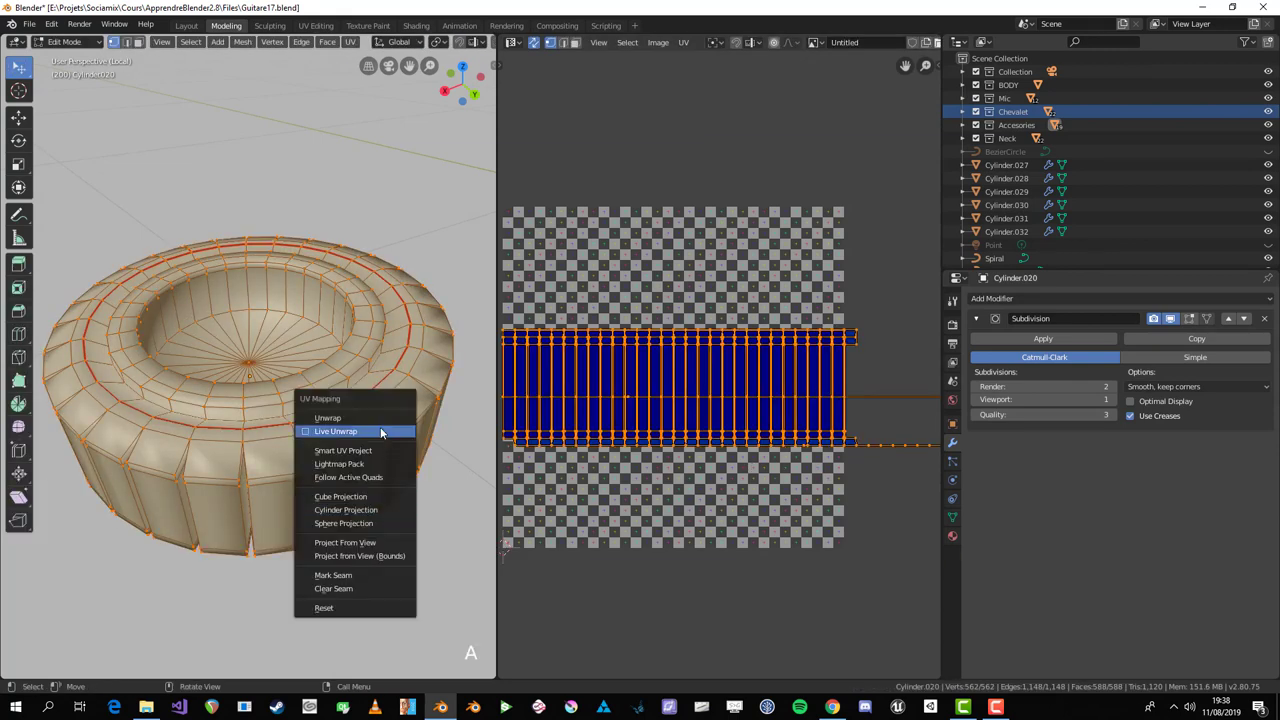
{"action": "key", "text": "u"}
{"action": "key", "text": "alt+a"}
{"action": "key", "text": "3"}
{"action": "left_click", "coordinate": [599, 406]}
{"action": "key", "text": "2"}
{"action": "left_click", "coordinate": [598, 405]}
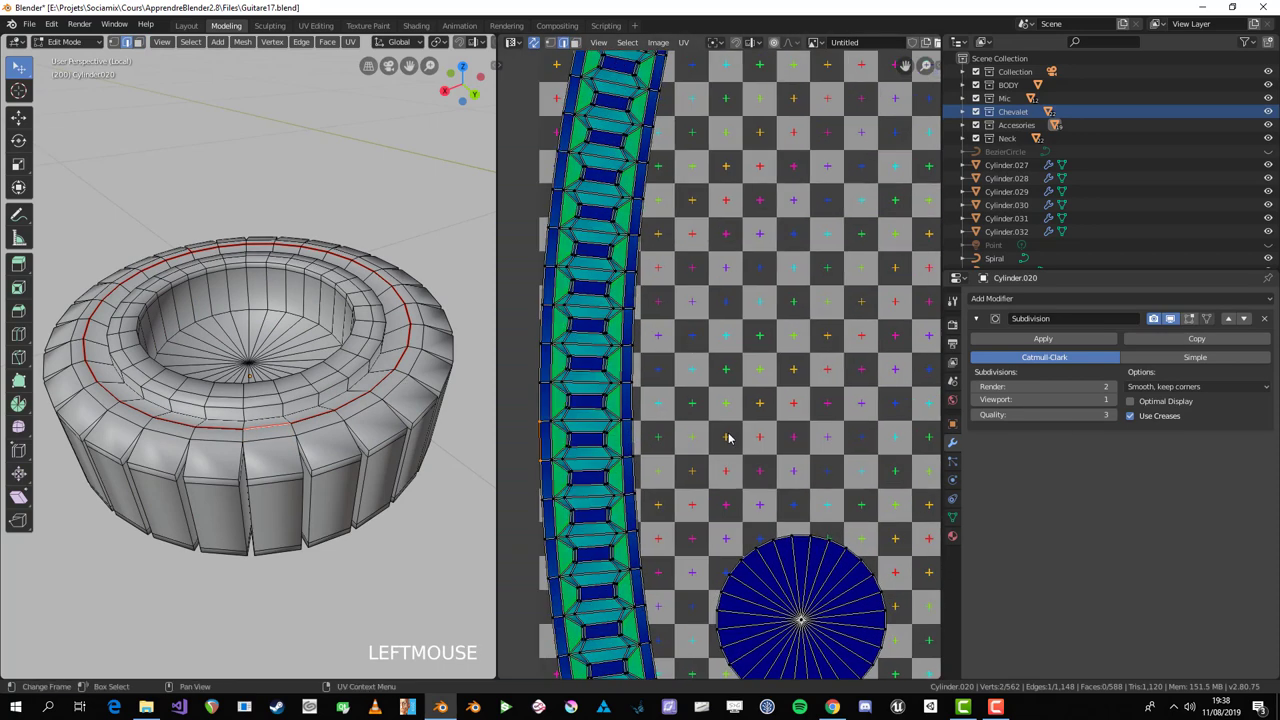
Step: Scale and move the ring's UV islands in the UV Editor, cancelling unwanted adjustments
{"action": "key", "text": "s"}
{"action": "right_click", "coordinate": [679, 483]}
{"action": "key", "text": "s"}
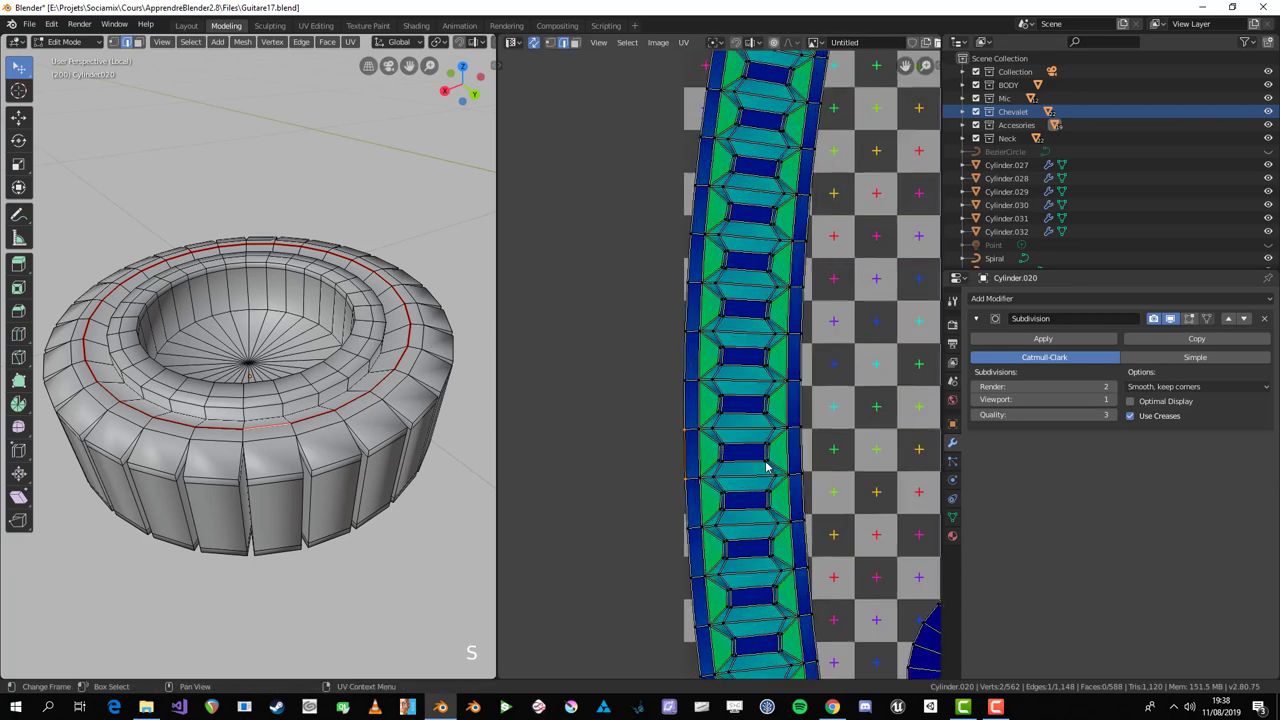
{"action": "key", "text": "g"}
{"action": "right_click", "coordinate": [757, 460]}
{"action": "key", "text": "alt+a"}
{"action": "left_click", "coordinate": [783, 439]}
{"action": "key", "text": "alt+a"}
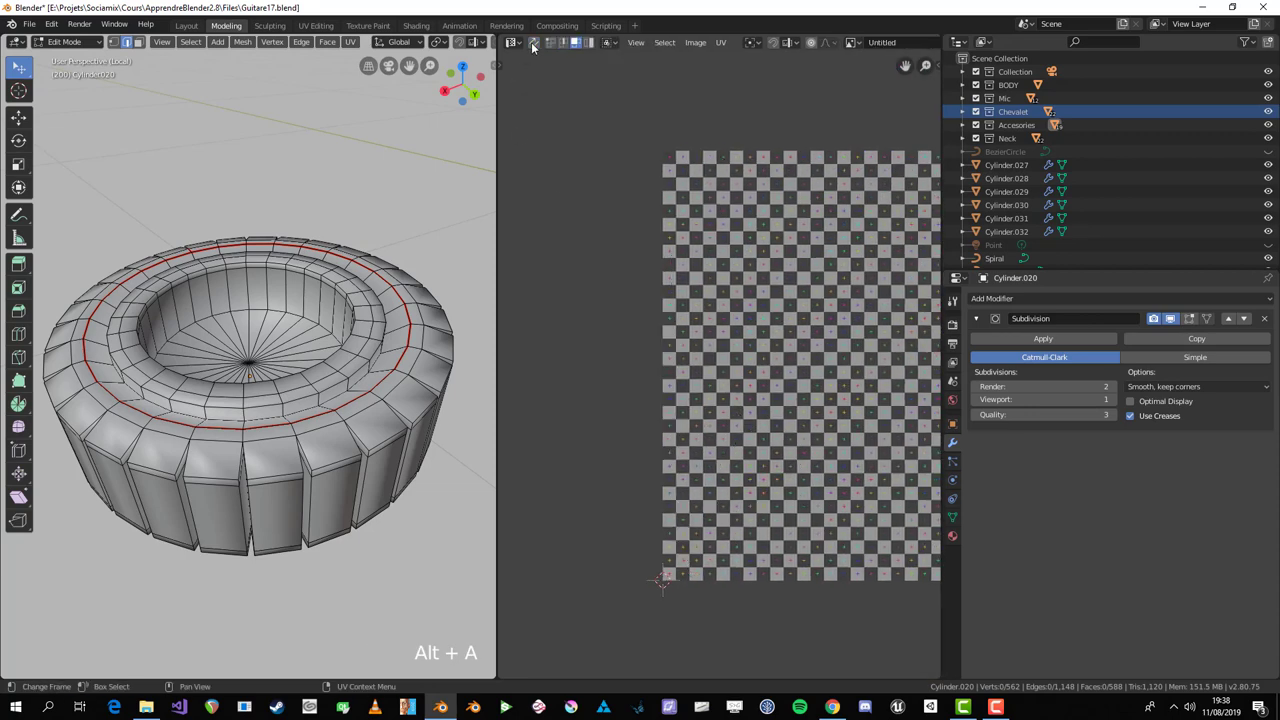
Step: Select the ring's linked geometry and move and scale its UV islands into place
{"action": "key", "text": "l"}
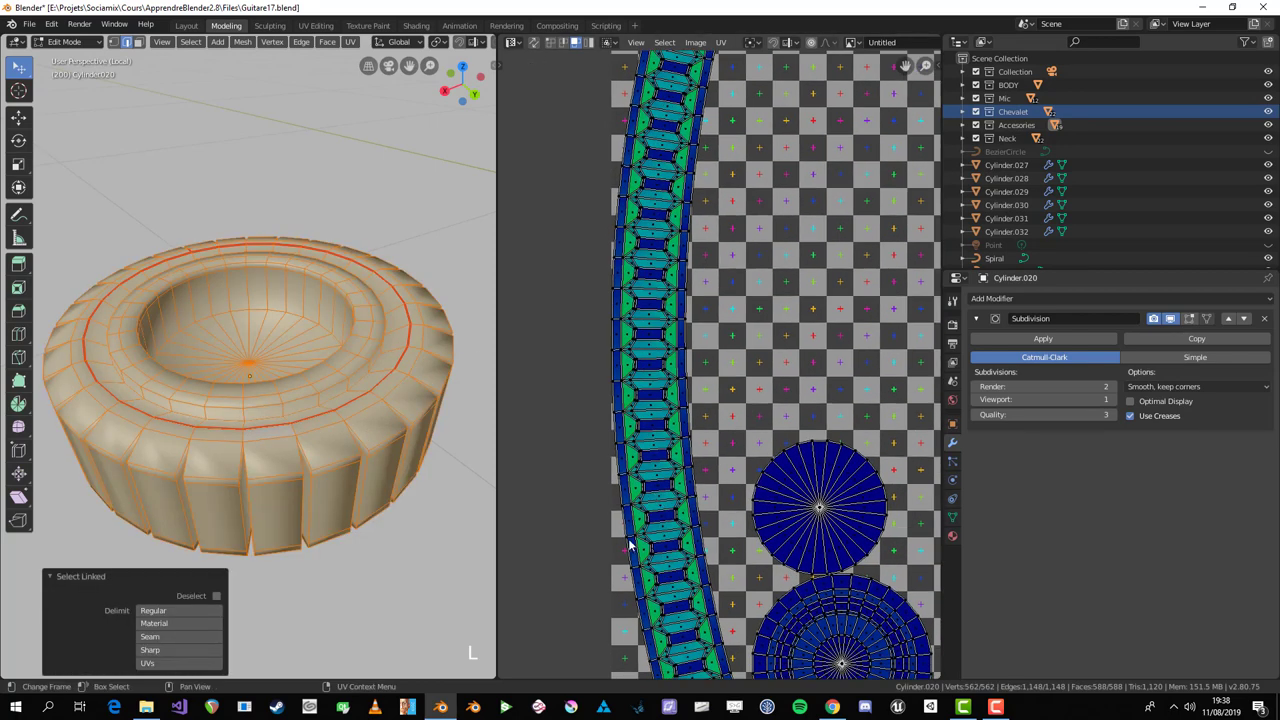
{"action": "left_click", "coordinate": [630, 536]}
{"action": "key", "text": "g"}
{"action": "right_click", "coordinate": [649, 518]}
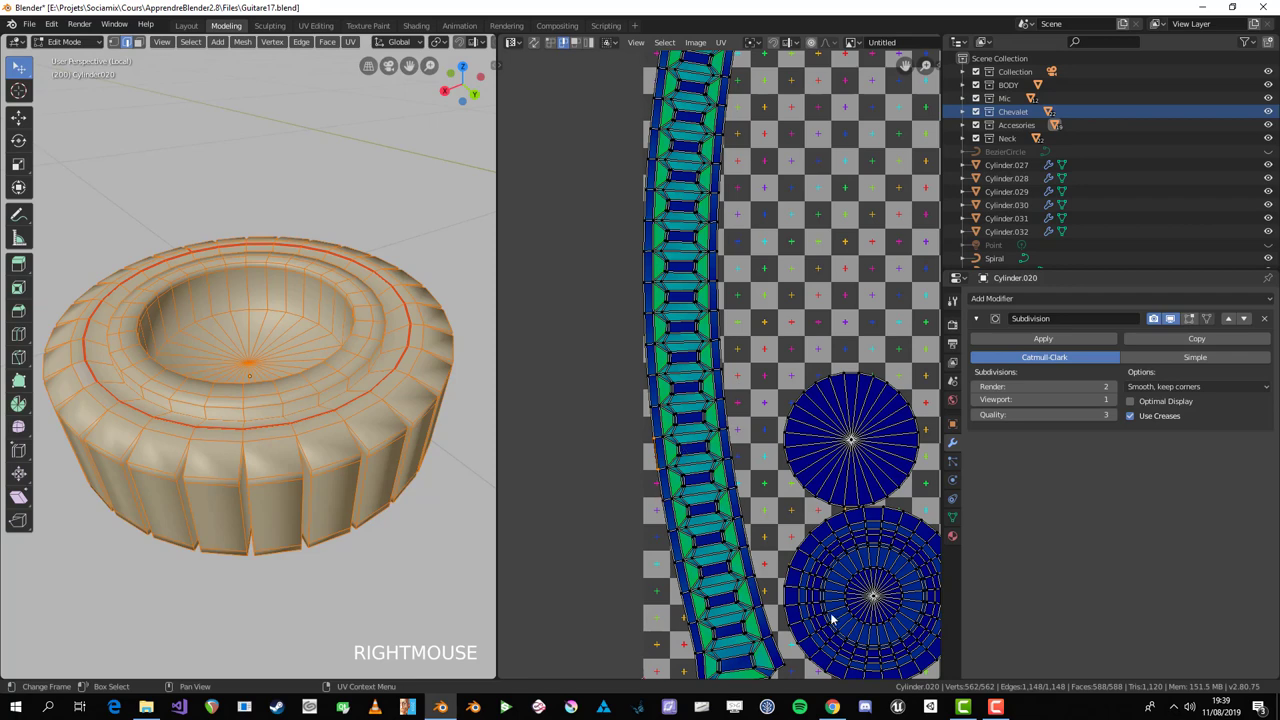
{"action": "key", "text": "s"}
{"action": "left_click", "coordinate": [667, 540]}
{"action": "key", "text": "s"}
{"action": "left_click", "coordinate": [621, 552]}
{"action": "key", "text": "s"}
{"action": "left_click", "coordinate": [605, 516]}
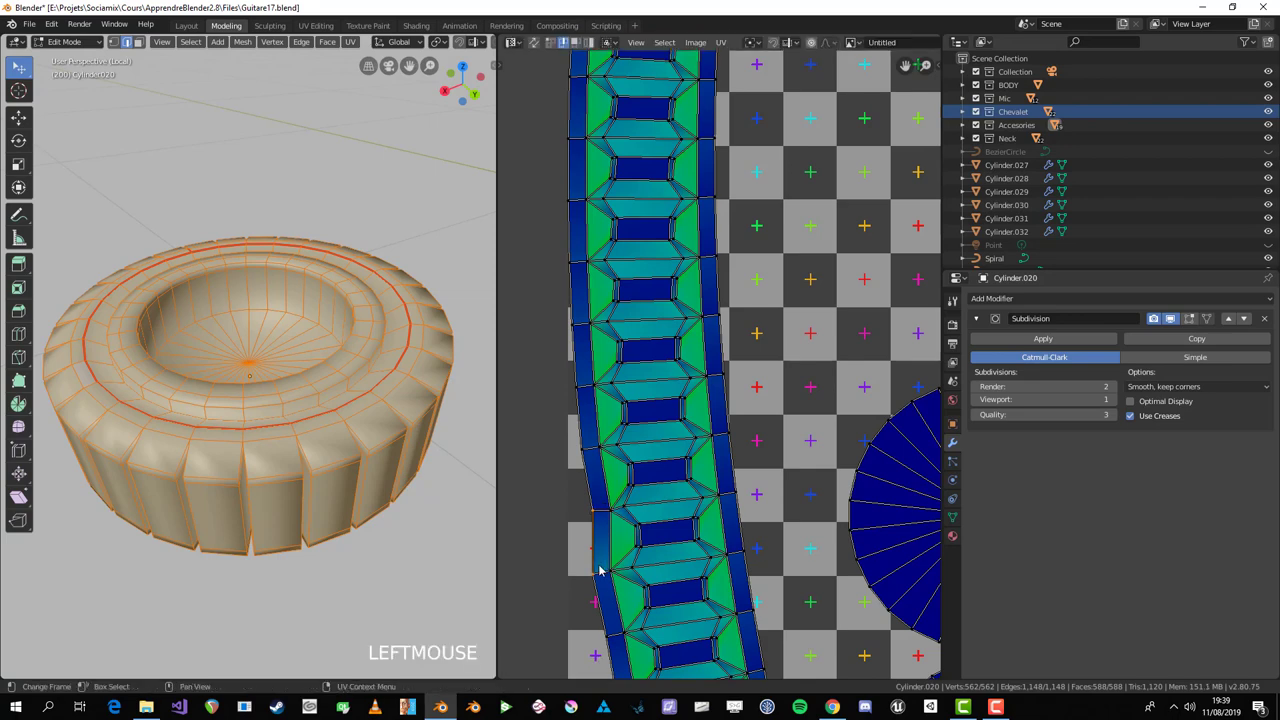
{"action": "key", "text": "s"}
{"action": "left_click", "coordinate": [608, 575]}
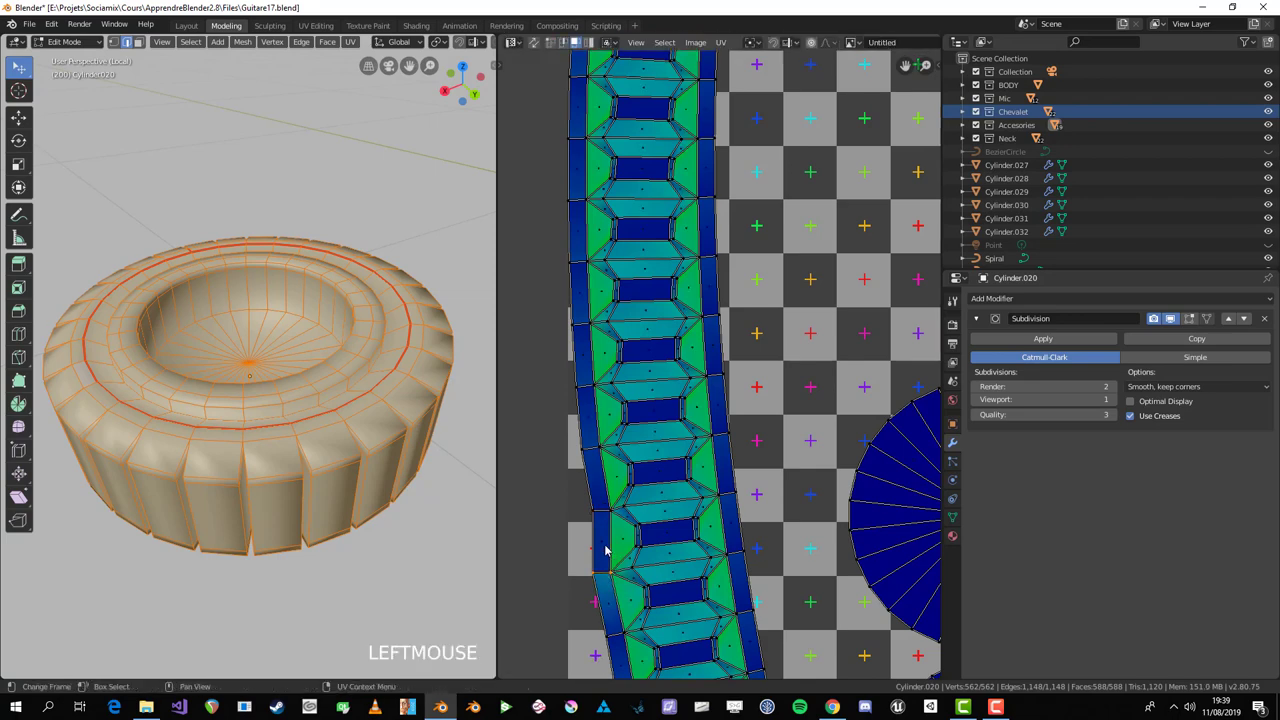
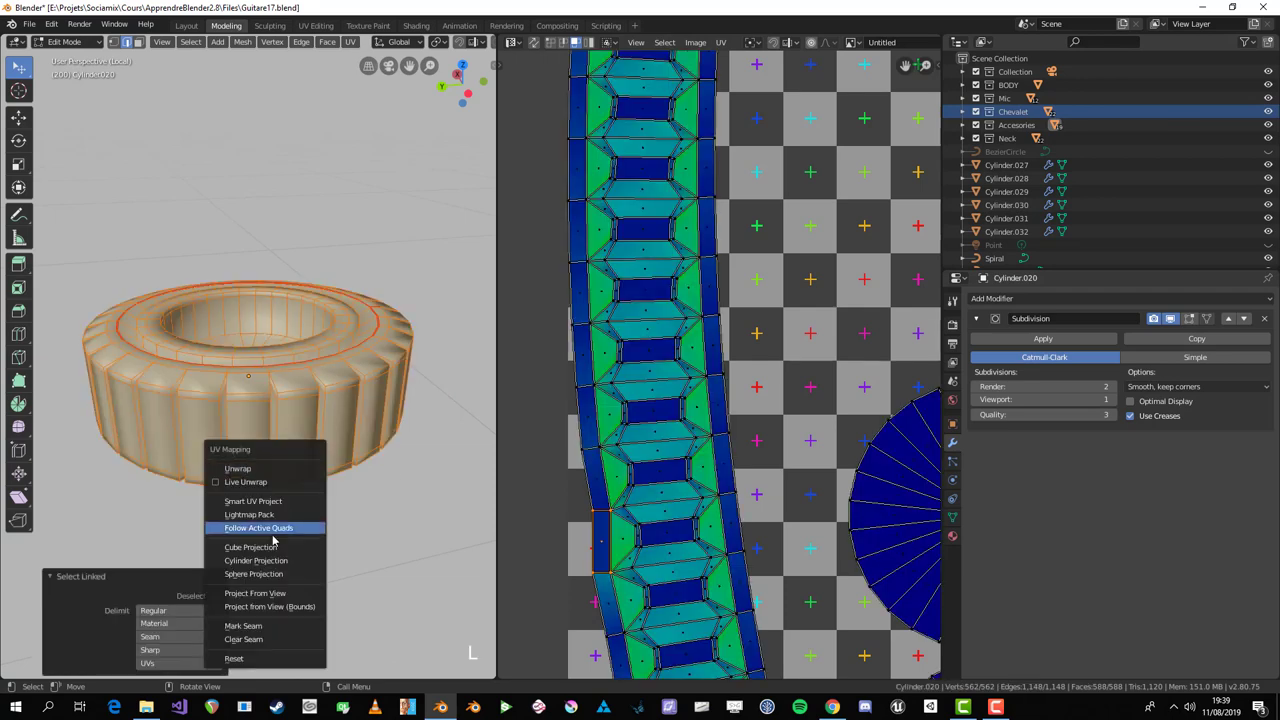
Step: Try Follow Active Quads on the ring, then reselect everything and unwrap it along its seams again
{"action": "key", "text": "u"}
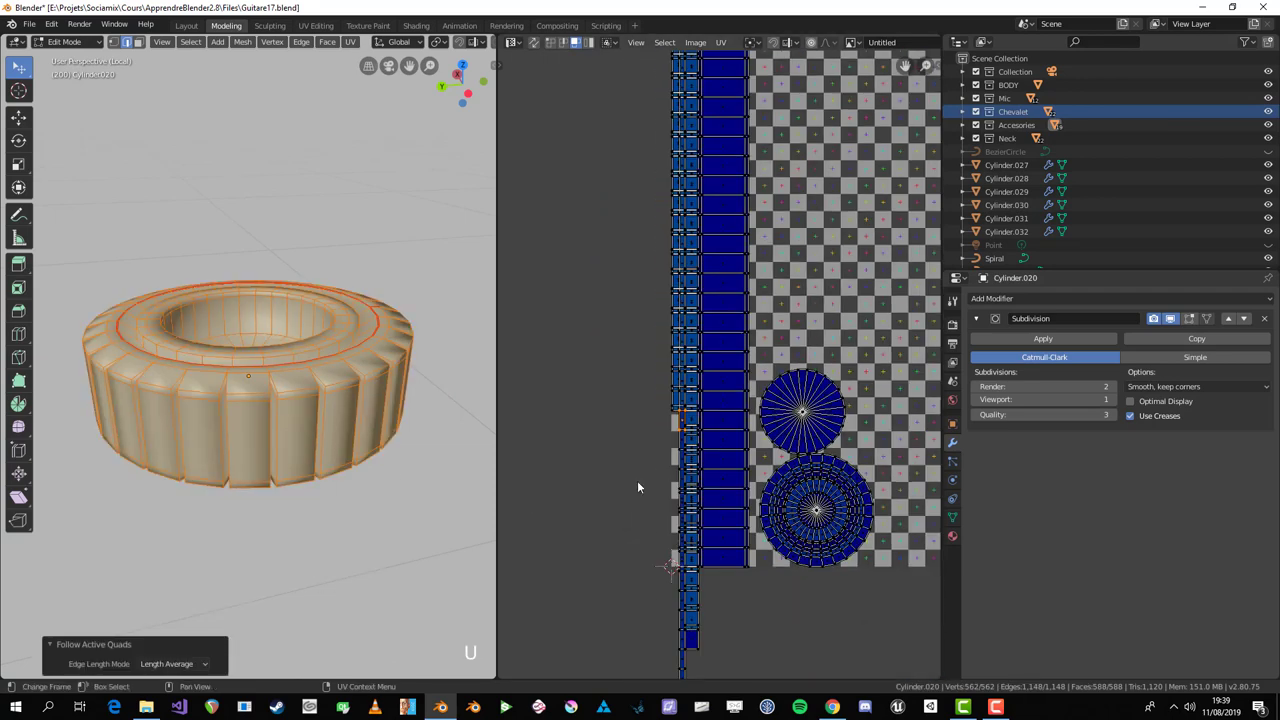
{"action": "key", "text": "a"}
{"action": "key", "text": "alt+a"}
{"action": "left_click", "coordinate": [672, 381]}
{"action": "key", "text": "g"}
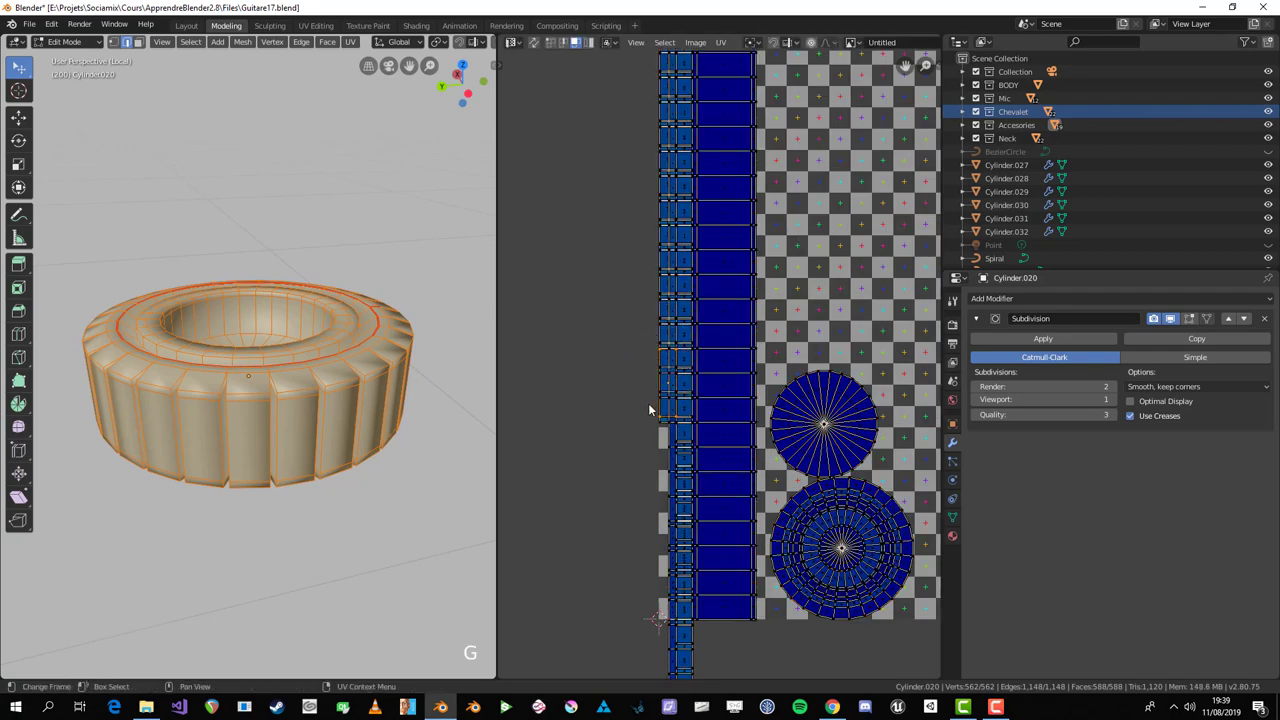
{"action": "key", "text": "a"}
{"action": "middle_click", "coordinate": [325, 484]}
{"action": "key", "text": "alt+a"}
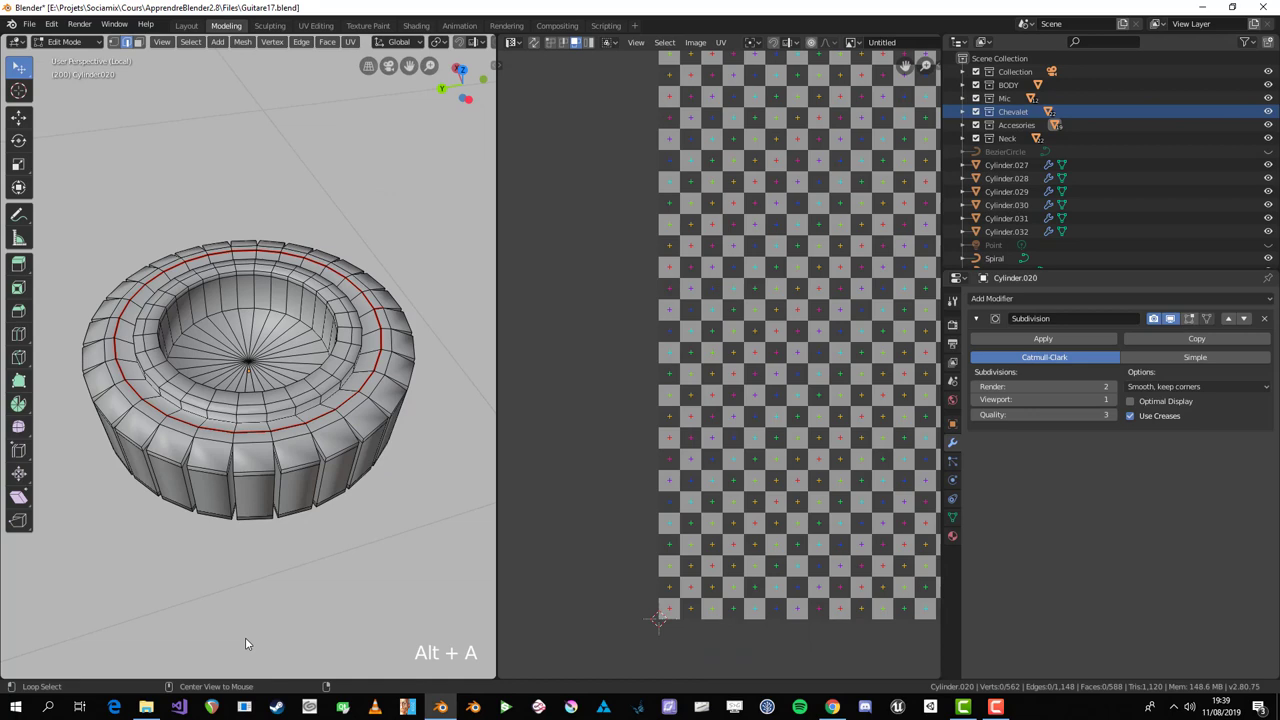
{"action": "key", "text": "a"}
{"action": "scroll", "scroll_direction": "up", "scroll_amount": 3}
{"action": "scroll", "scroll_direction": "down", "scroll_amount": 3}
{"action": "key", "text": "u"}
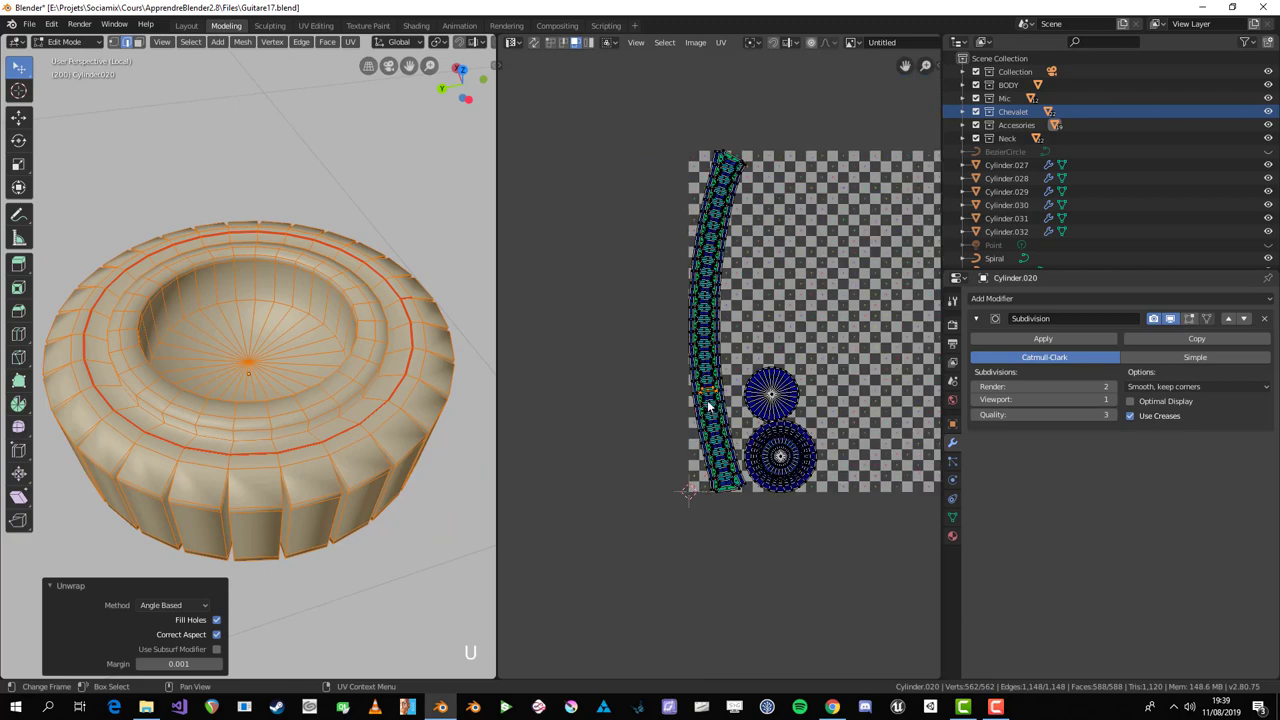
Step: Return to Object Mode, leave local view and frame the whole guitar body
{"action": "key", "text": "Tab"}
{"action": "key", "text": "KP_Divide"}
{"action": "scroll", "scroll_direction": "down", "scroll_amount": 3}
{"action": "scroll", "scroll_direction": "up", "scroll_amount": 3}
{"action": "middle_click", "coordinate": [270, 466]}
{"action": "scroll", "scroll_direction": "up", "scroll_amount": 3}
Step: Link the knob's checker material onto the switch ring via Link Materials
{"action": "scroll", "scroll_direction": "down", "scroll_amount": 3}
{"action": "middle_click", "coordinate": [174, 436]}
{"action": "left_click", "coordinate": [270, 346]}
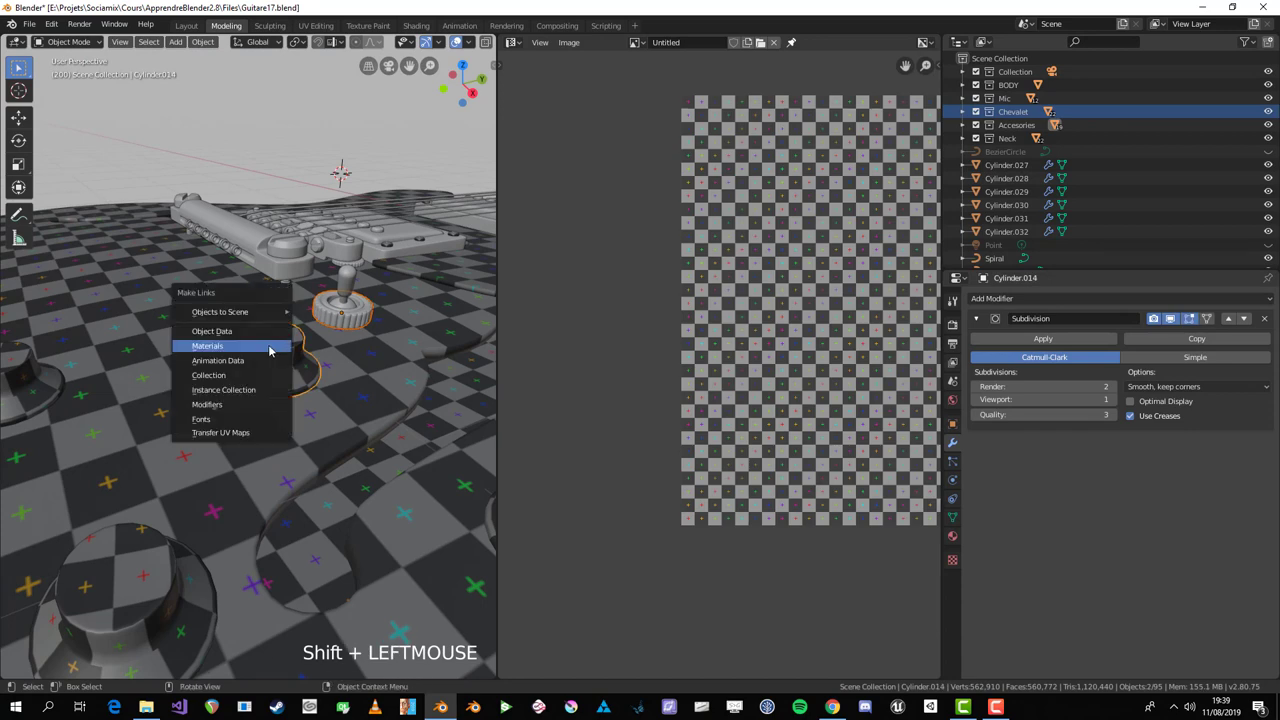
{"action": "key", "text": "Return"}
{"action": "middle_click", "coordinate": [290, 356]}
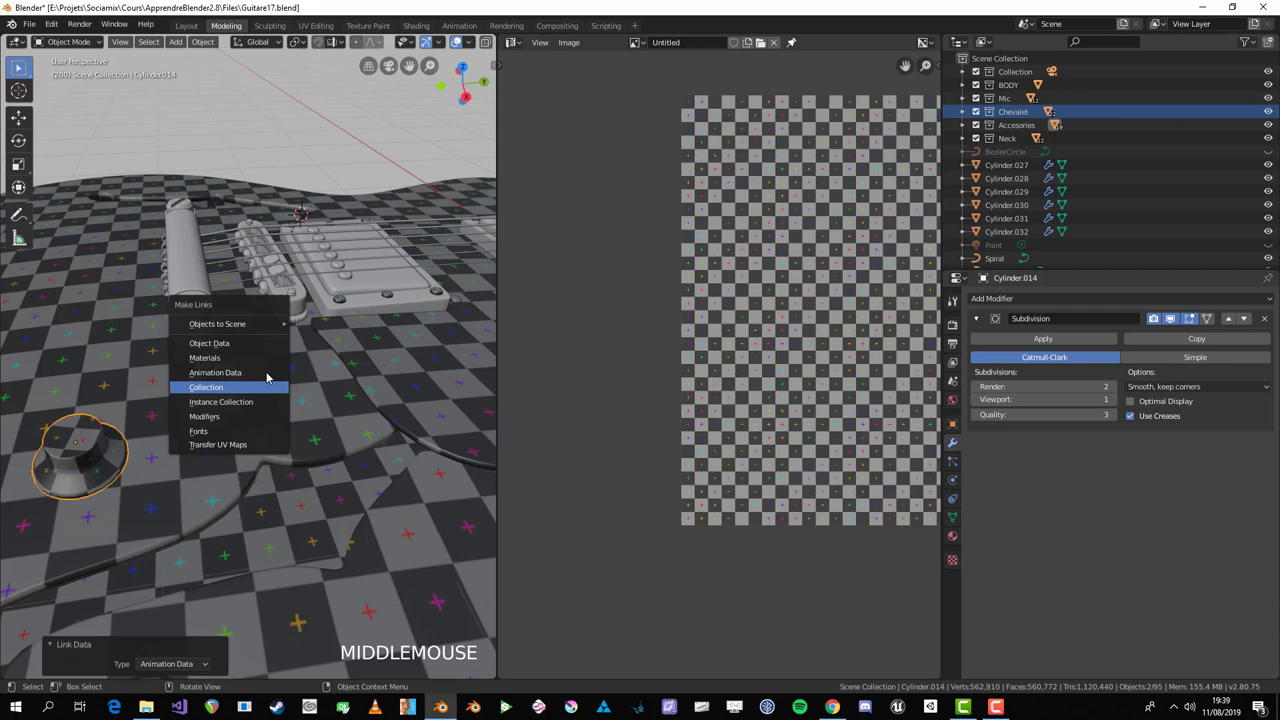
{"action": "key", "text": "Up"}
{"action": "key", "text": "alt+a"}
Step: Edit the switch ring, select all its geometry and shrink its UV islands down
{"action": "scroll", "scroll_direction": "up", "scroll_amount": 3}
{"action": "left_click", "coordinate": [187, 594]}
{"action": "scroll", "scroll_direction": "down", "scroll_amount": 3}
{"action": "middle_click", "coordinate": [266, 494]}
{"action": "scroll", "scroll_direction": "up", "scroll_amount": 3}
{"action": "key", "text": "Tab"}
{"action": "key", "text": "a"}
{"action": "key", "text": "s"}
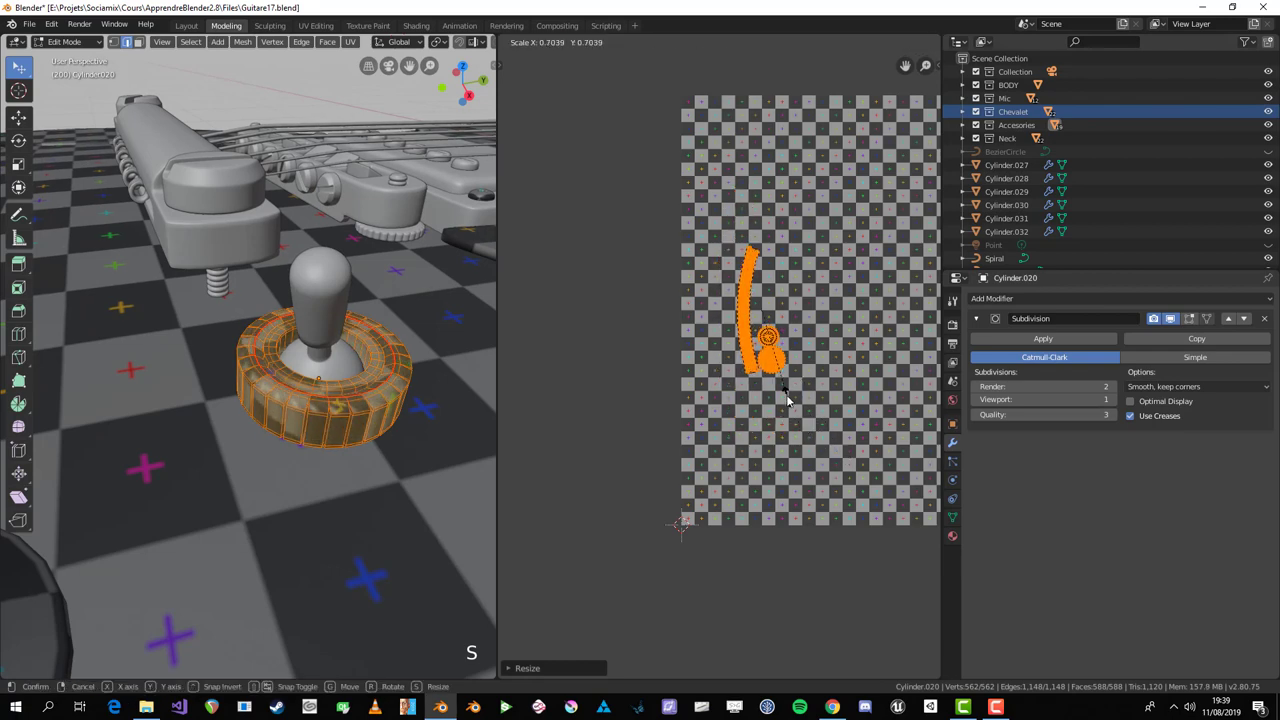
{"action": "key", "text": "Tab"}
{"action": "scroll", "scroll_direction": "down", "scroll_amount": 3}
{"action": "key", "text": "alt+a"}
Step: Isolate the switch knob Sphere in local view and enter Edit Mode on it
{"action": "left_click", "coordinate": [278, 346]}
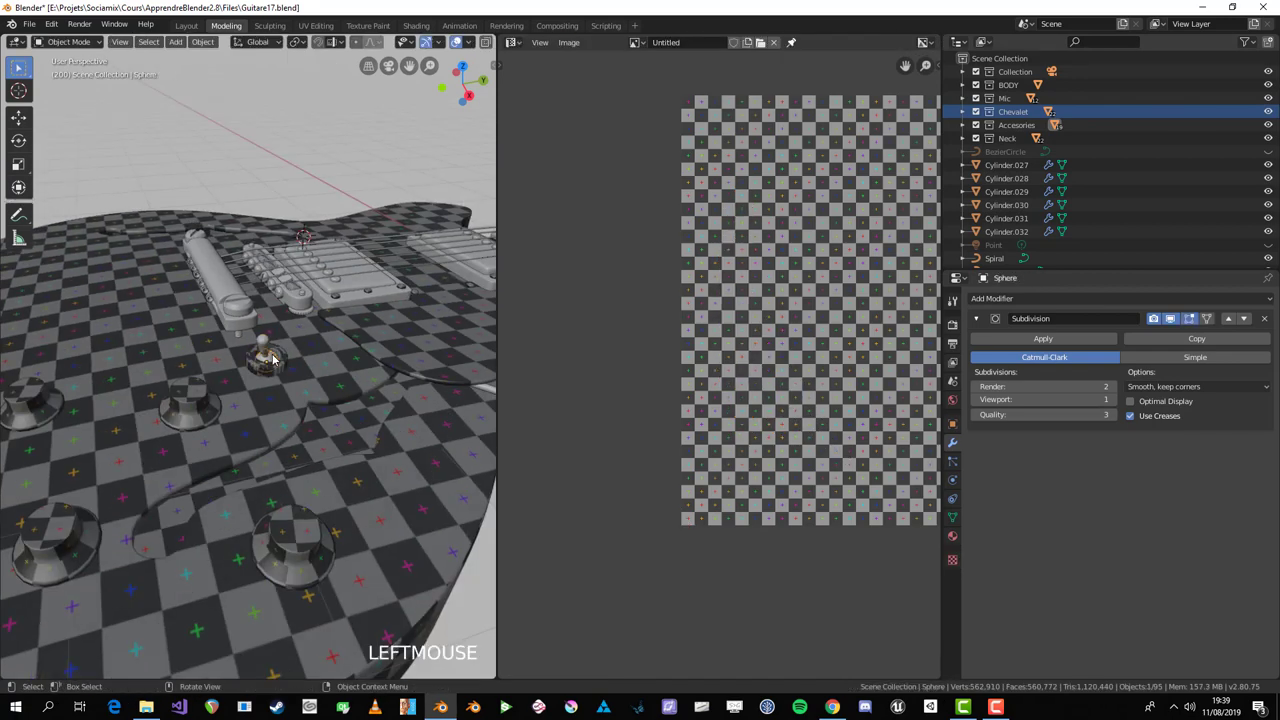
{"action": "key", "text": "KP_Divide"}
{"action": "key", "text": "Tab"}
{"action": "key", "text": "alt+a"}
Step: Inspect the knob with x-ray and edge select, trying edge selections around the stem
{"action": "middle_click", "coordinate": [257, 495]}
{"action": "scroll", "scroll_direction": "up", "scroll_amount": 3}
{"action": "key", "text": "1"}
{"action": "key", "text": "3"}
{"action": "left_click", "coordinate": [251, 349]}
{"action": "key", "text": "z"}
{"action": "key", "text": "alt+a"}
{"action": "key", "text": "2"}
{"action": "left_click", "coordinate": [254, 357]}
{"action": "middle_click", "coordinate": [265, 349]}
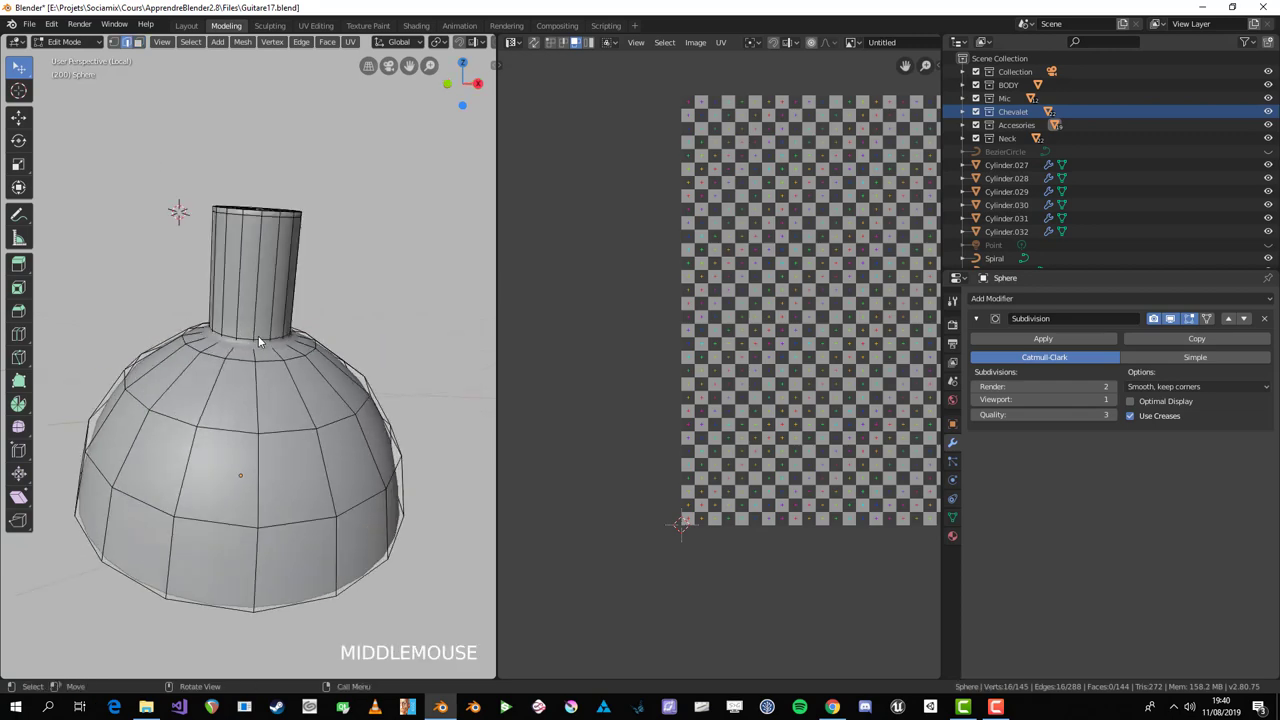
{"action": "key", "text": "alt+z"}
{"action": "middle_click", "coordinate": [260, 343]}
{"action": "scroll", "scroll_direction": "up", "scroll_amount": 3}
{"action": "key", "text": "ctrl+e"}
{"action": "key", "text": "alt+a"}
{"action": "scroll", "scroll_direction": "down", "scroll_amount": 3}
{"action": "middle_click", "coordinate": [296, 409]}
{"action": "scroll", "scroll_direction": "up", "scroll_amount": 3}
{"action": "key", "text": "alt+z"}
{"action": "middle_click", "coordinate": [257, 296]}
{"action": "scroll", "scroll_direction": "up", "scroll_amount": 3}
{"action": "scroll", "scroll_direction": "down", "scroll_amount": 3}
{"action": "left_click", "coordinate": [220, 385]}
{"action": "key", "text": "ctrl+e"}
{"action": "middle_click", "coordinate": [236, 465]}
{"action": "key", "text": "alt+a"}
{"action": "middle_click", "coordinate": [185, 364]}
{"action": "scroll", "scroll_direction": "up", "scroll_amount": 3}
{"action": "scroll", "scroll_direction": "down", "scroll_amount": 3}
Step: Select the edge loop at the top rim of the knob's stem and mark it as a seam
{"action": "left_click", "coordinate": [206, 286]}
{"action": "key", "text": "KP_Decimal"}
{"action": "scroll", "scroll_direction": "up", "scroll_amount": 3}
{"action": "scroll", "scroll_direction": "down", "scroll_amount": 3}
{"action": "middle_click", "coordinate": [295, 388]}
{"action": "scroll", "scroll_direction": "up", "scroll_amount": 3}
{"action": "scroll", "scroll_direction": "down", "scroll_amount": 3}
{"action": "scroll", "scroll_direction": "up", "scroll_amount": 3}
{"action": "scroll", "scroll_direction": "down", "scroll_amount": 3}
{"action": "scroll", "scroll_direction": "up", "scroll_amount": 3}
{"action": "scroll", "scroll_direction": "down", "scroll_amount": 3}
{"action": "scroll", "scroll_direction": "up", "scroll_amount": 3}
{"action": "scroll", "scroll_direction": "down", "scroll_amount": 3}
{"action": "scroll", "scroll_direction": "up", "scroll_amount": 3}
{"action": "scroll", "scroll_direction": "down", "scroll_amount": 3}
{"action": "key", "text": "n"}
Step: Sketch a rough cone-shaped annotation over the knob and check it from the top view
{"action": "scroll", "scroll_direction": "down", "scroll_amount": 3}
{"action": "middle_click", "coordinate": [198, 422]}
{"action": "scroll", "scroll_direction": "up", "scroll_amount": 3}
{"action": "scroll", "scroll_direction": "down", "scroll_amount": 3}
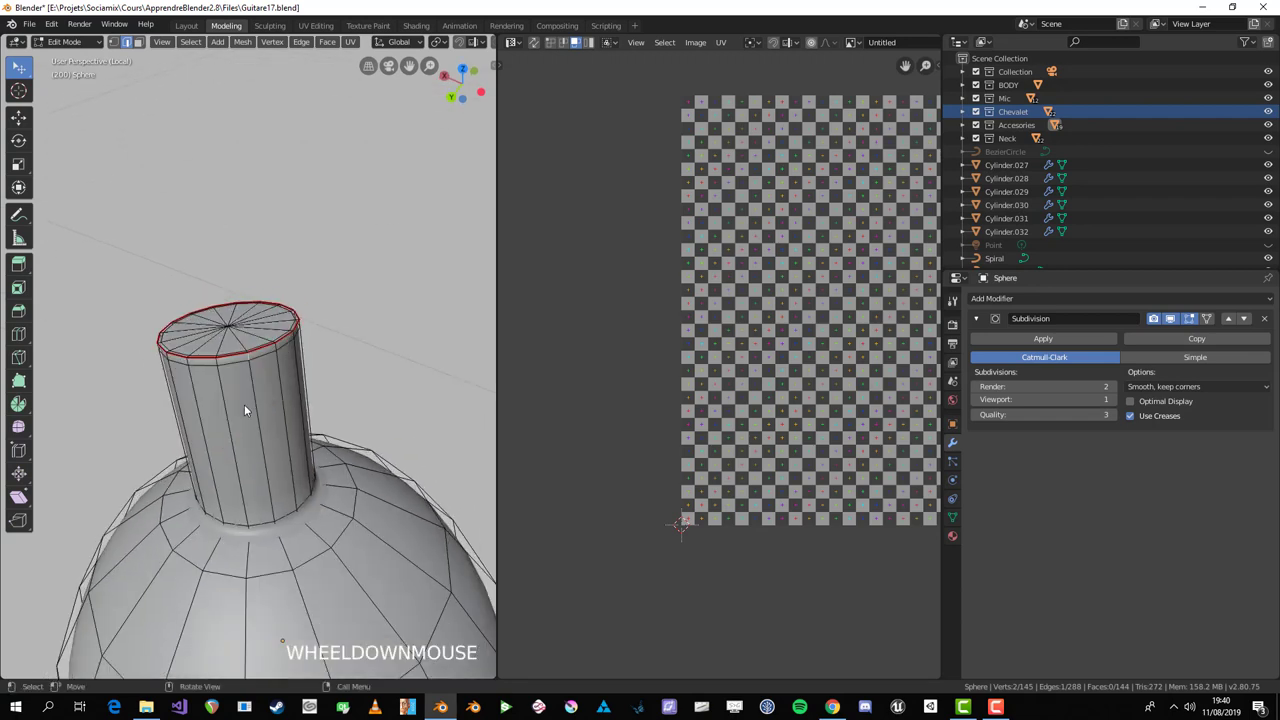
{"action": "left_click", "coordinate": [248, 402]}
{"action": "scroll", "scroll_direction": "up", "scroll_amount": 3}
{"action": "scroll", "scroll_direction": "down", "scroll_amount": 3}
{"action": "scroll", "scroll_direction": "up", "scroll_amount": 3}
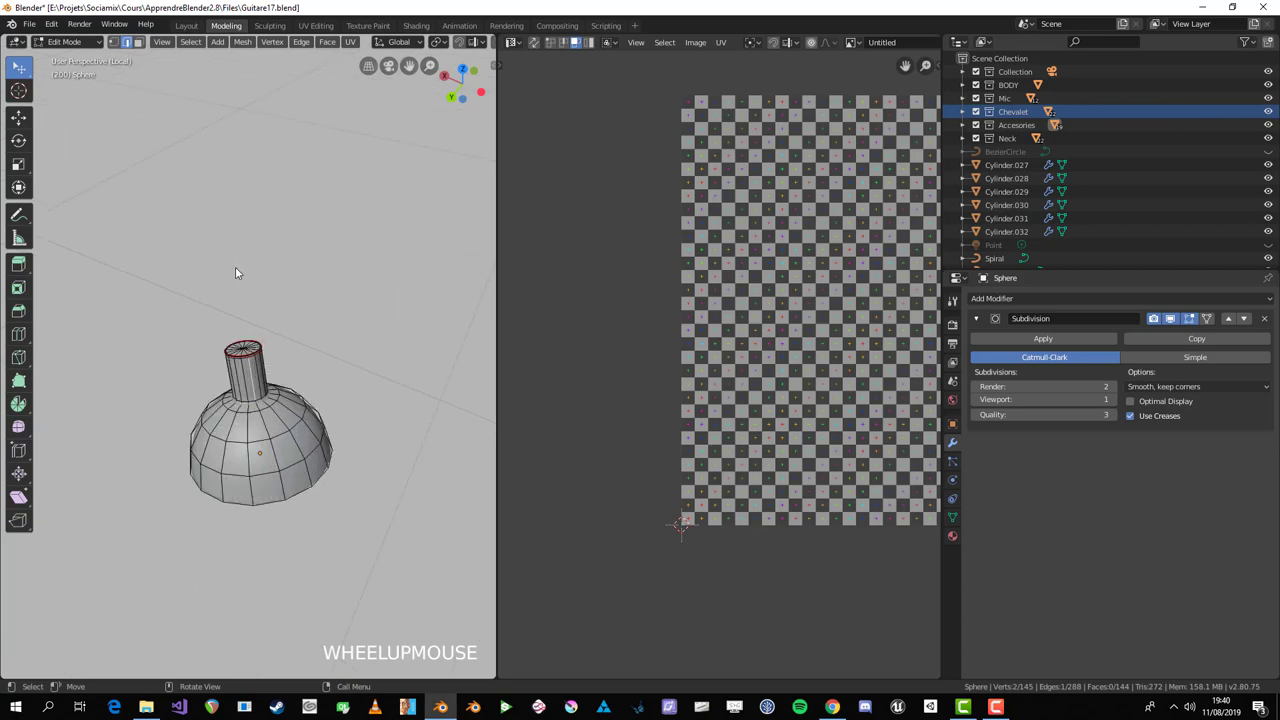
{"action": "left_click", "coordinate": [230, 276]}
{"action": "key", "text": "d"}
{"action": "left_click", "coordinate": [293, 203]}
{"action": "key", "text": "d"}
{"action": "scroll", "scroll_direction": "down", "scroll_amount": 3}
{"action": "key", "text": "KP_7"}
{"action": "scroll", "scroll_direction": "down", "scroll_amount": 3}
{"action": "middle_click", "coordinate": [261, 392]}
{"action": "scroll", "scroll_direction": "up", "scroll_amount": 3}
{"action": "right_click", "coordinate": [278, 387]}
Step: Sketch an annotation of the cone-shaped knob to explain how it will unwrap
{"action": "key", "text": "d"}
{"action": "scroll", "scroll_direction": "up", "scroll_amount": 3}
{"action": "left_click", "coordinate": [236, 398]}
{"action": "key", "text": "d"}
{"action": "left_click", "coordinate": [250, 341]}
{"action": "key", "text": "d"}
{"action": "left_click", "coordinate": [376, 293]}
{"action": "key", "text": "d"}
{"action": "left_click", "coordinate": [384, 477]}
{"action": "key", "text": "d"}
{"action": "left_click", "coordinate": [226, 399]}
{"action": "key", "text": "d"}
{"action": "left_click", "coordinate": [238, 348]}
{"action": "key", "text": "d"}
{"action": "left_click", "coordinate": [177, 379]}
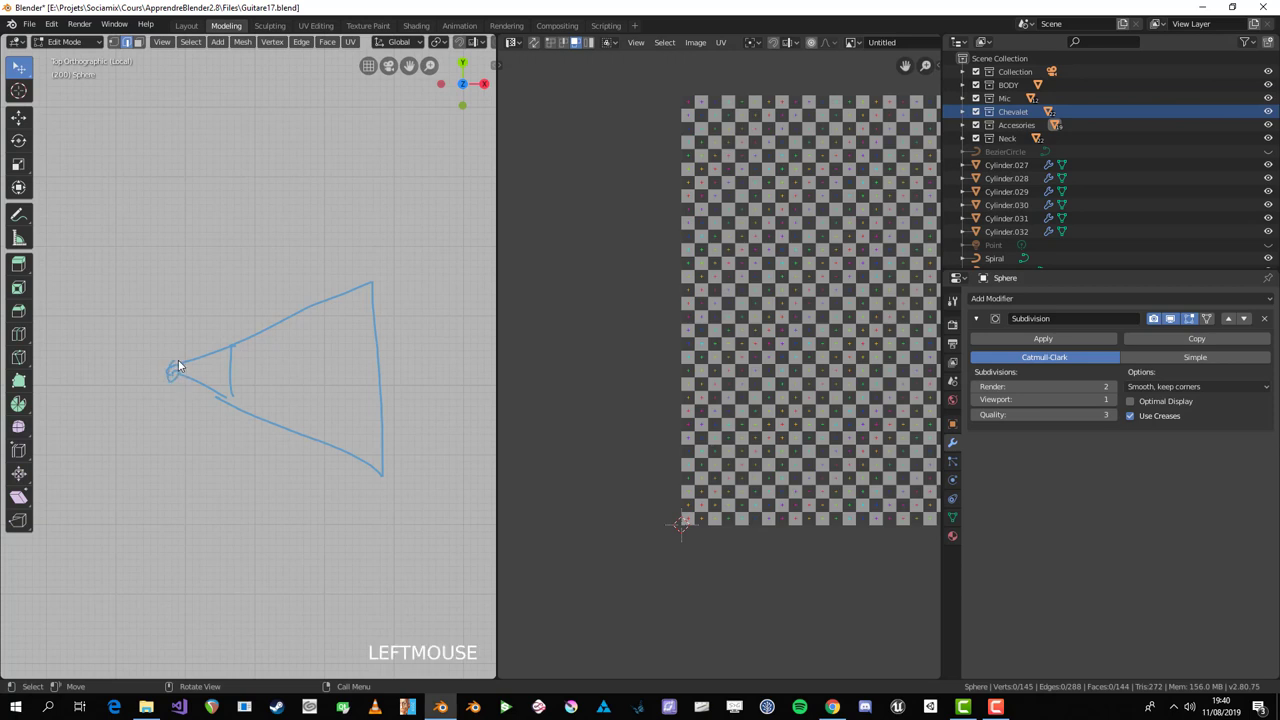
{"action": "key", "text": "d"}
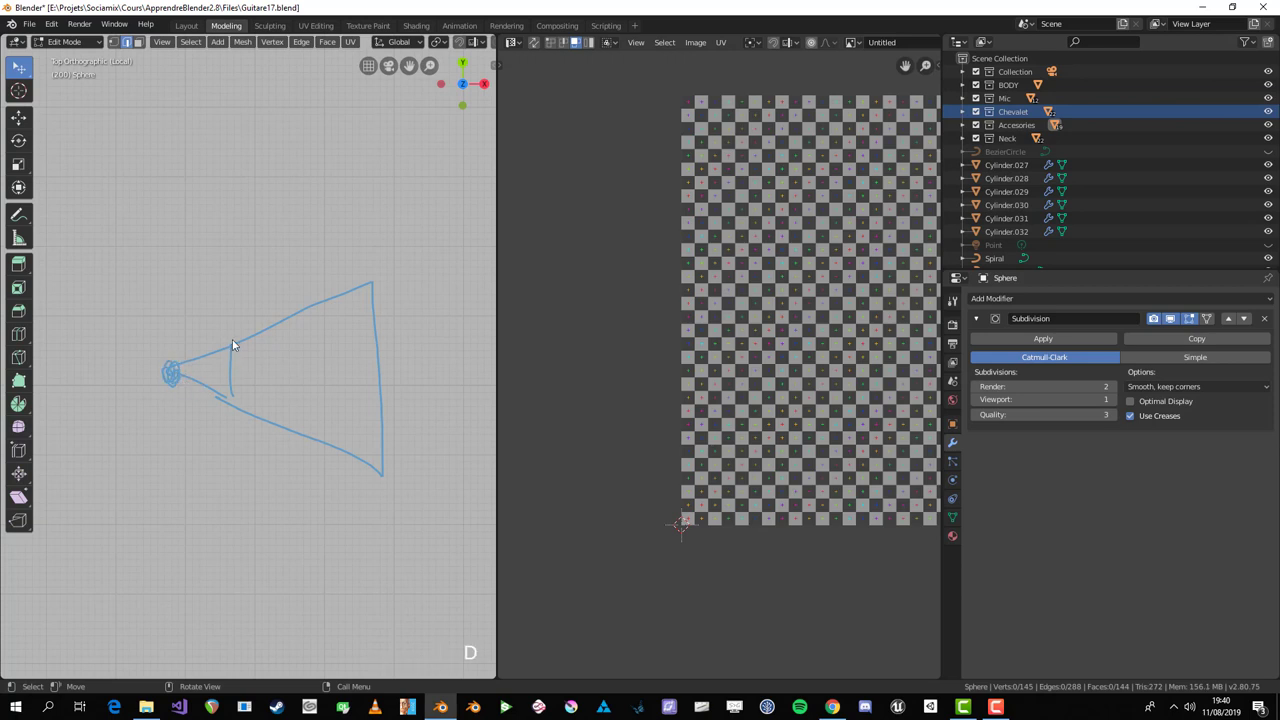
{"action": "left_click", "coordinate": [236, 345]}
{"action": "key", "text": "d"}
{"action": "left_click", "coordinate": [238, 335]}
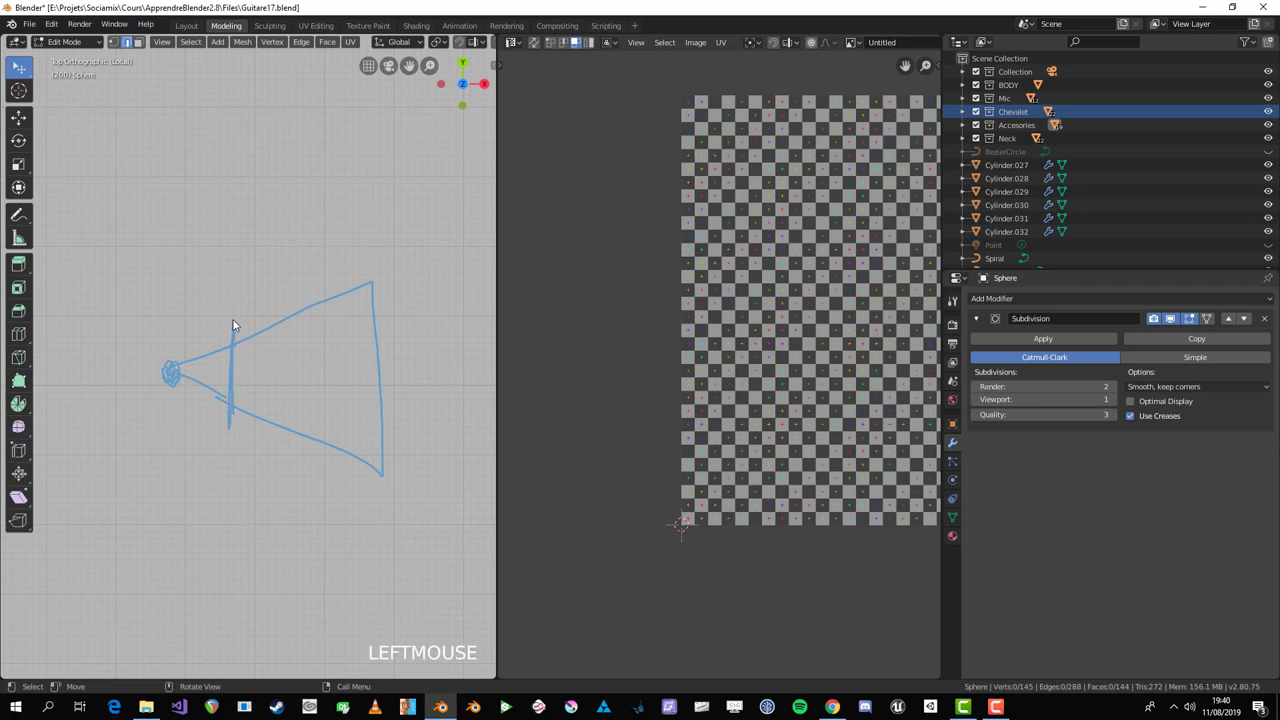
{"action": "key", "text": "d"}
{"action": "left_click", "coordinate": [376, 270]}
{"action": "key", "text": "d"}
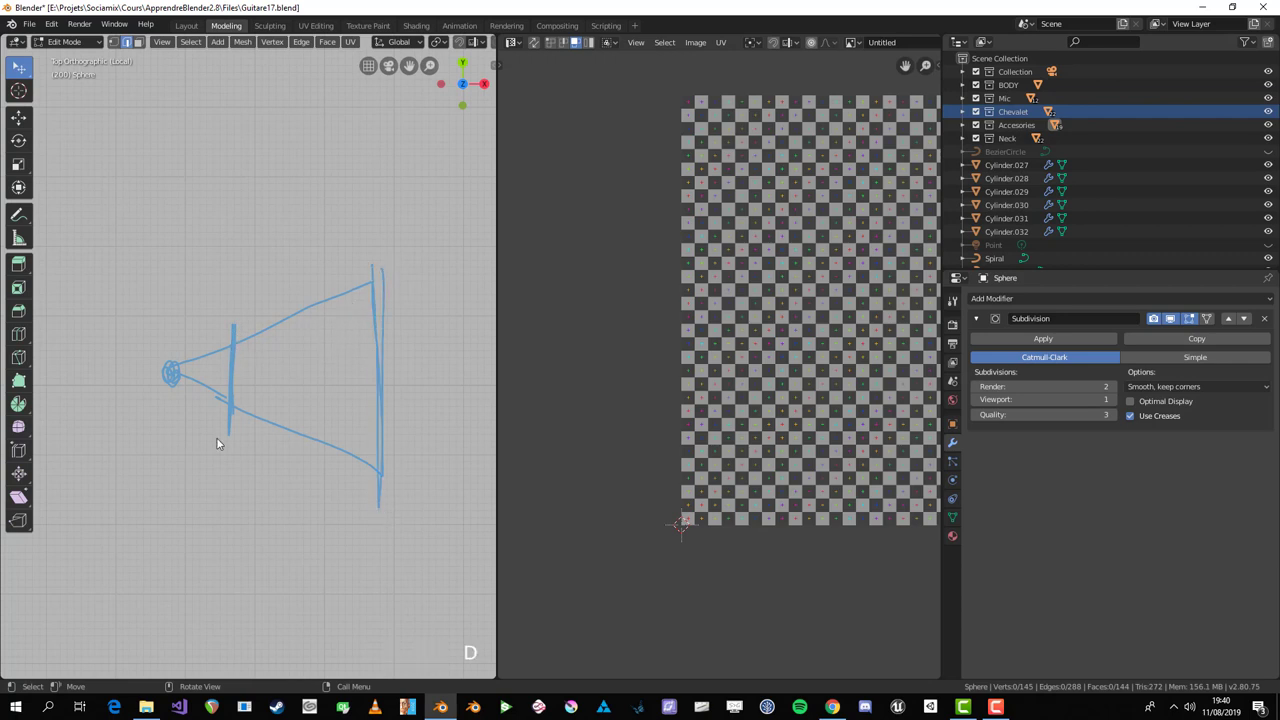
Step: Draw the seam shapes inside the cone sketch
{"action": "left_click", "coordinate": [310, 350]}
{"action": "key", "text": "d"}
{"action": "left_click", "coordinate": [324, 374]}
{"action": "key", "text": "d"}
{"action": "left_click", "coordinate": [272, 366]}
{"action": "key", "text": "d"}
{"action": "left_click", "coordinate": [247, 366]}
{"action": "key", "text": "d"}
{"action": "left_click", "coordinate": [234, 373]}
{"action": "key", "text": "d"}
{"action": "left_click", "coordinate": [242, 368]}
{"action": "key", "text": "d"}
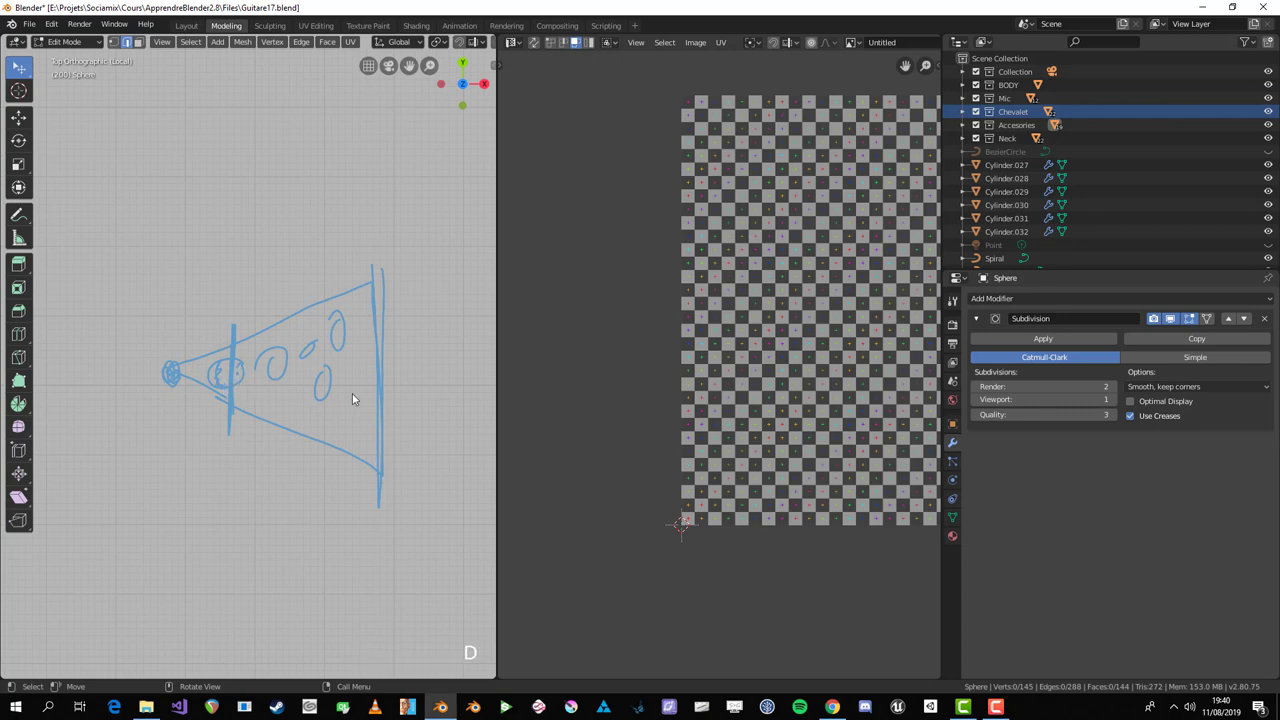
Step: Delete the sketched annotation layer from the sidebar
{"action": "key", "text": ","}
{"action": "key", "text": "n"}
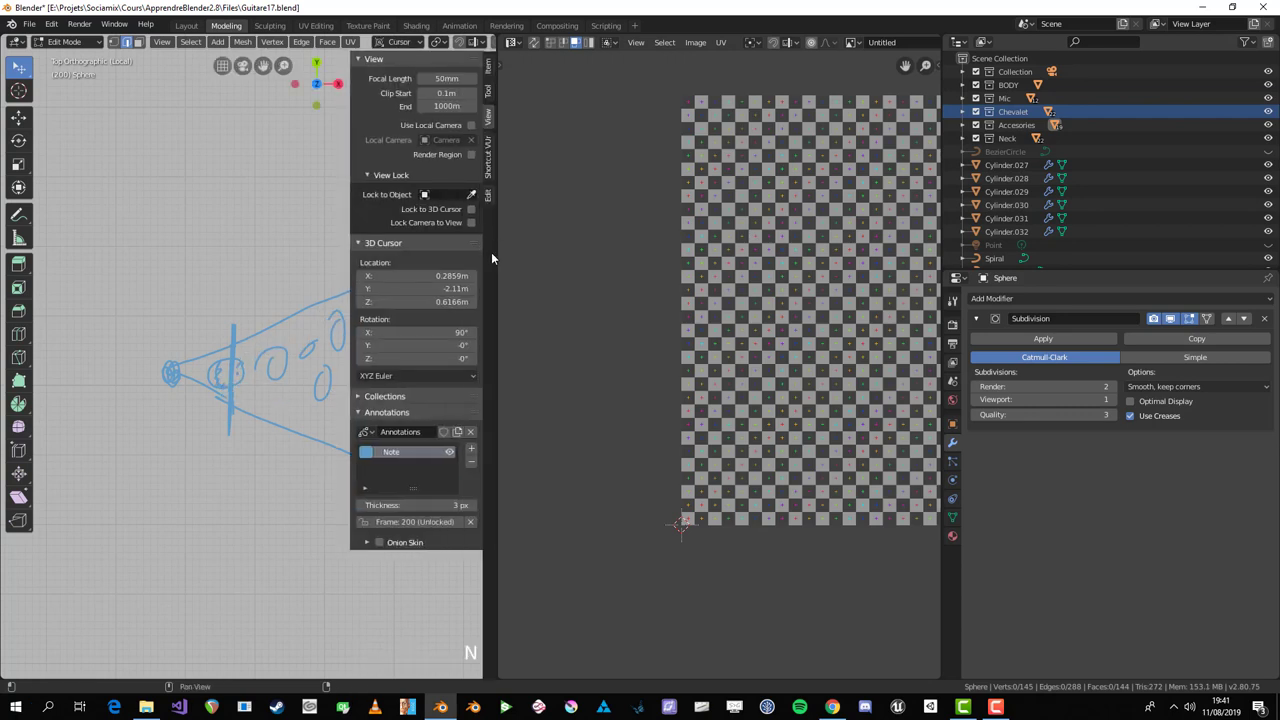
{"action": "left_click", "coordinate": [474, 464]}
{"action": "key", "text": "n"}
Step: Shorten the view's near clip distance so the knob stays visible when zoomed close
{"action": "middle_click", "coordinate": [358, 420]}
{"action": "scroll", "scroll_direction": "down", "scroll_amount": 3}
{"action": "key", "text": "a"}
{"action": "key", "text": "KP_Decimal"}
{"action": "scroll", "scroll_direction": "down", "scroll_amount": 3}
{"action": "middle_click", "coordinate": [338, 393]}
{"action": "scroll", "scroll_direction": "up", "scroll_amount": 3}
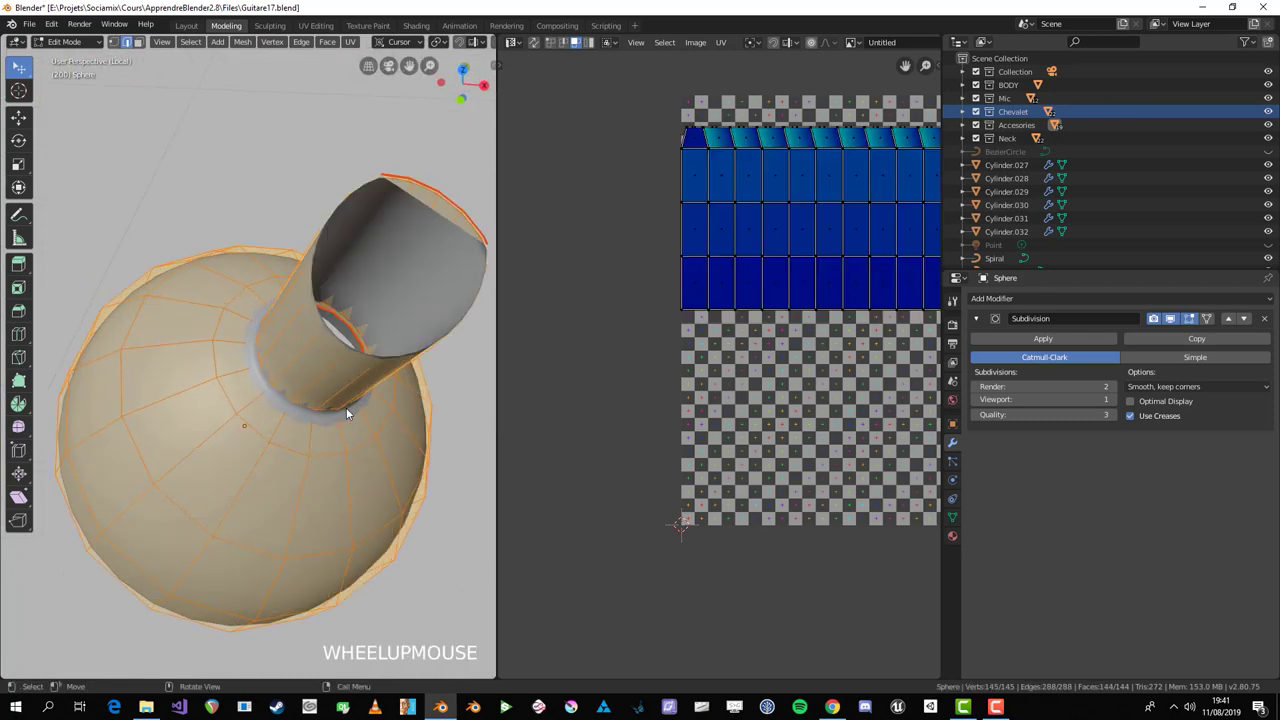
{"action": "scroll", "scroll_direction": "down", "scroll_amount": 3}
{"action": "middle_click", "coordinate": [265, 388]}
{"action": "key", "text": "n"}
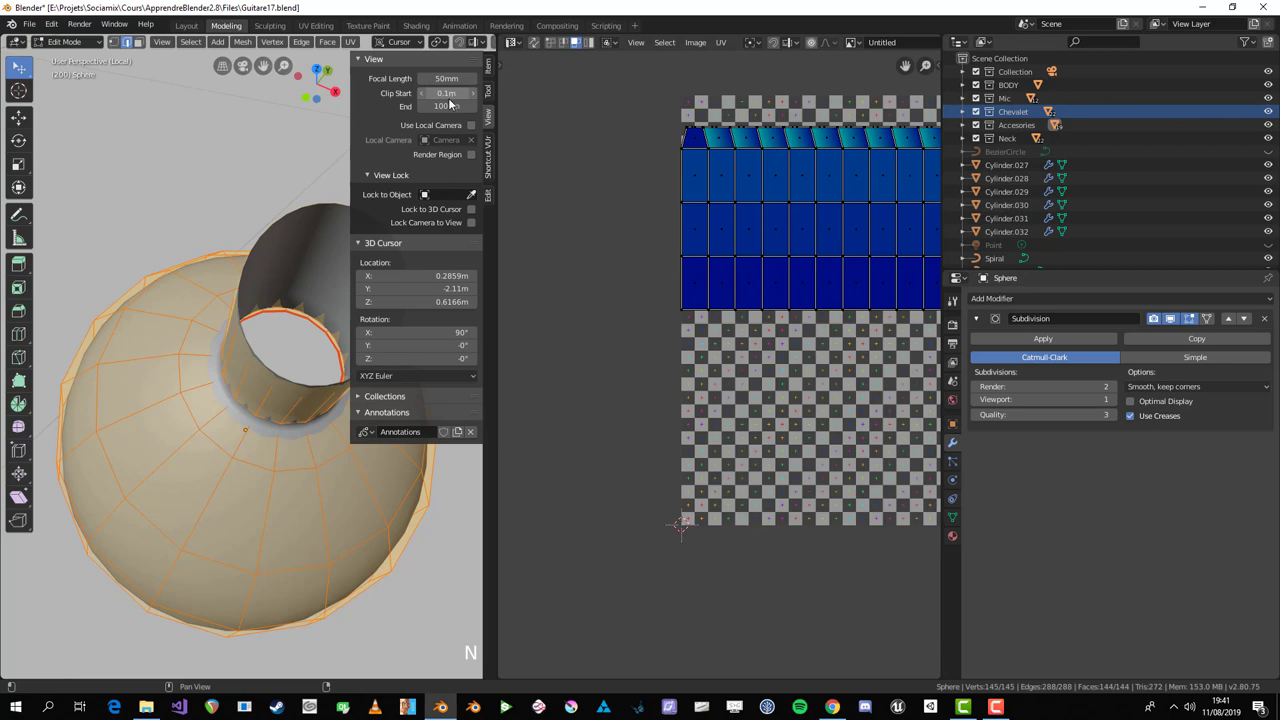
{"action": "left_click", "coordinate": [458, 102]}
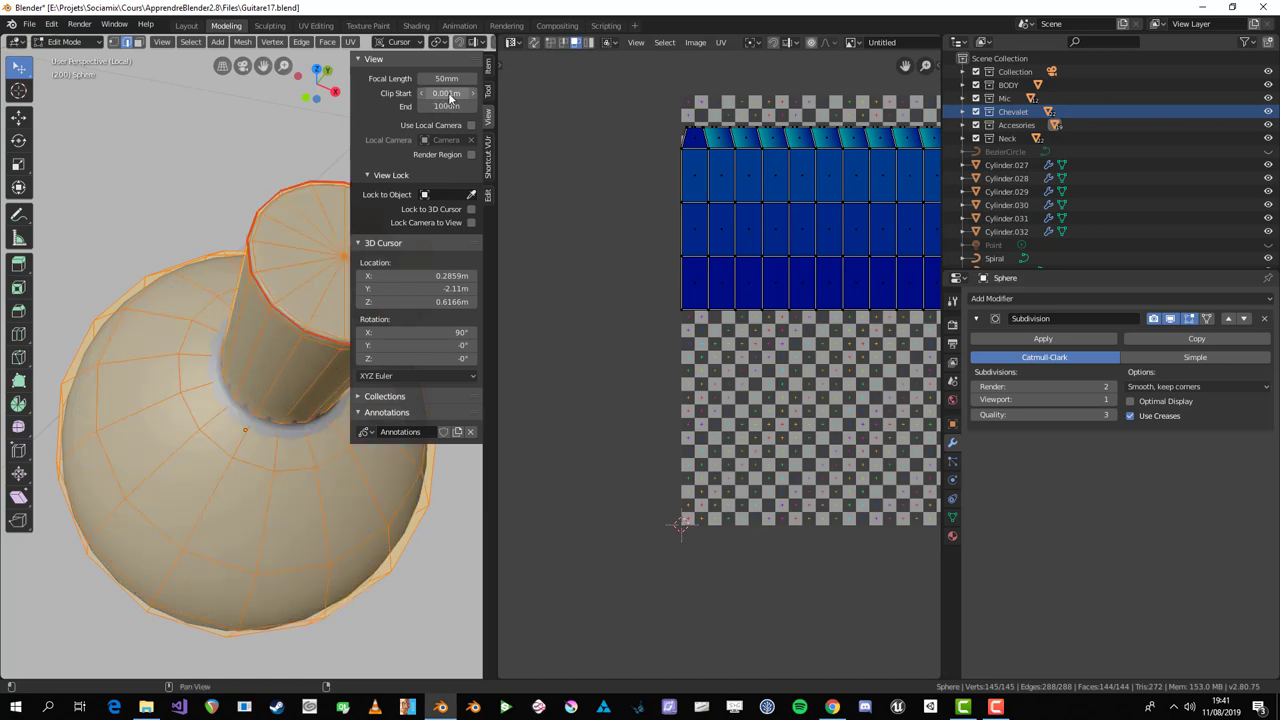
{"action": "scroll", "scroll_direction": "down", "scroll_amount": 3}
{"action": "scroll", "scroll_direction": "up", "scroll_amount": 3}
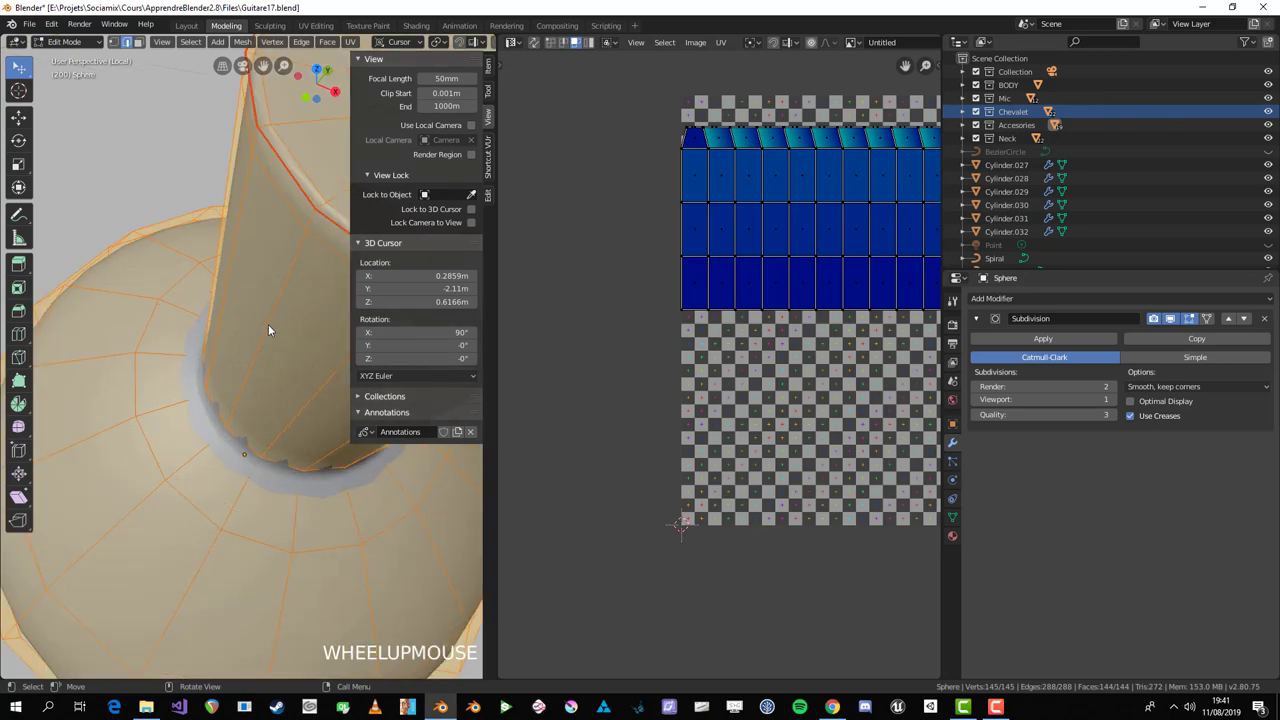
{"action": "scroll", "scroll_direction": "down", "scroll_amount": 3}
{"action": "key", "text": "n"}
{"action": "scroll", "scroll_direction": "down", "scroll_amount": 3}
{"action": "key", "text": "n"}
{"action": "scroll", "scroll_direction": "down", "scroll_amount": 3}
{"action": "middle_click", "coordinate": [303, 386]}
{"action": "scroll", "scroll_direction": "up", "scroll_amount": 3}
Step: Mark a seam around the edge loop at the base of the Sphere knob's neck
{"action": "key", "text": "alt+a"}
{"action": "middle_click", "coordinate": [266, 260]}
{"action": "key", "text": "alt+z"}
{"action": "middle_click", "coordinate": [204, 215]}
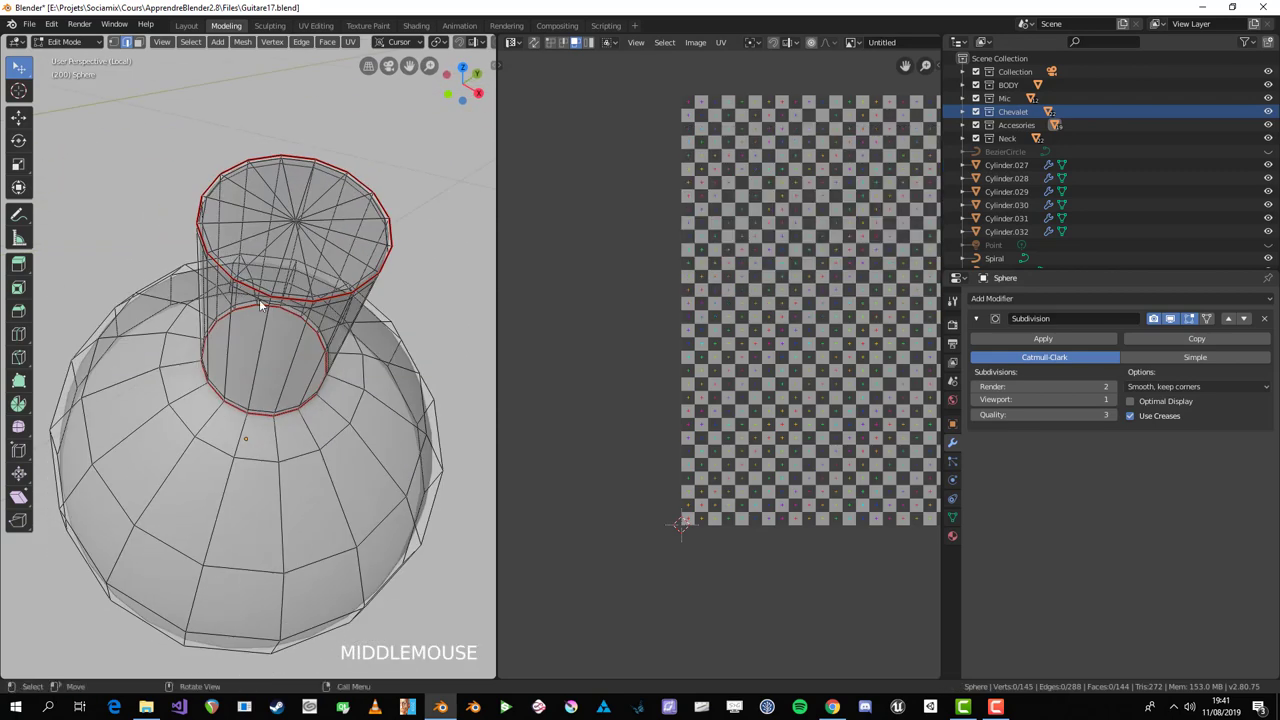
{"action": "left_click", "coordinate": [164, 300]}
{"action": "middle_click", "coordinate": [220, 304]}
{"action": "key", "text": "alt+a"}
{"action": "left_click", "coordinate": [261, 289]}
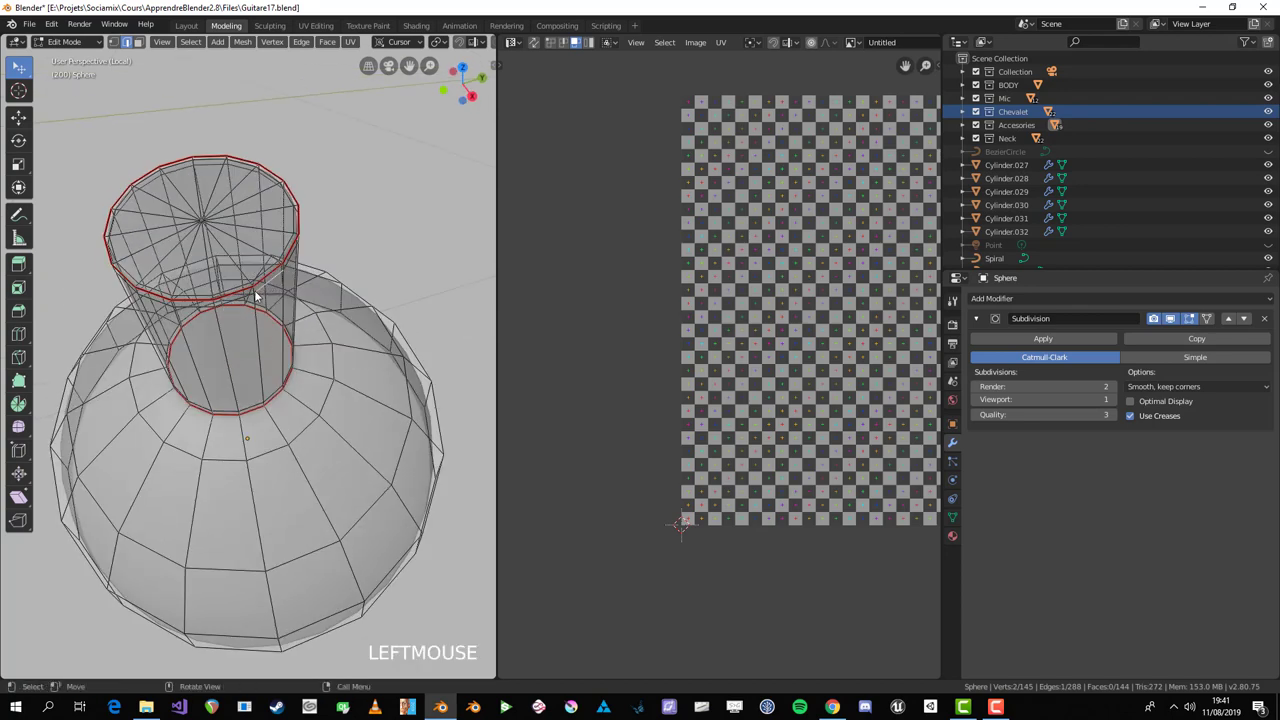
{"action": "left_click", "coordinate": [270, 407]}
{"action": "key", "text": "ctrl+e"}
{"action": "key", "text": "a"}
{"action": "middle_click", "coordinate": [337, 374]}
Step: Mark the seam at the other end of the neck and return to Object Mode
{"action": "key", "text": "alt+a"}
{"action": "key", "text": "1"}
{"action": "middle_click", "coordinate": [254, 334]}
{"action": "left_click", "coordinate": [230, 312]}
{"action": "key", "text": "alt+z"}
{"action": "left_click", "coordinate": [212, 310]}
{"action": "middle_click", "coordinate": [272, 299]}
{"action": "key", "text": "x"}
{"action": "key", "text": "Tab"}
{"action": "middle_click", "coordinate": [338, 232]}
{"action": "scroll", "scroll_direction": "up", "scroll_amount": 3}
{"action": "left_click", "coordinate": [309, 132]}
{"action": "scroll", "scroll_direction": "down", "scroll_amount": 3}
{"action": "key", "text": "x"}
{"action": "key", "text": "Tab"}
{"action": "middle_click", "coordinate": [290, 246]}
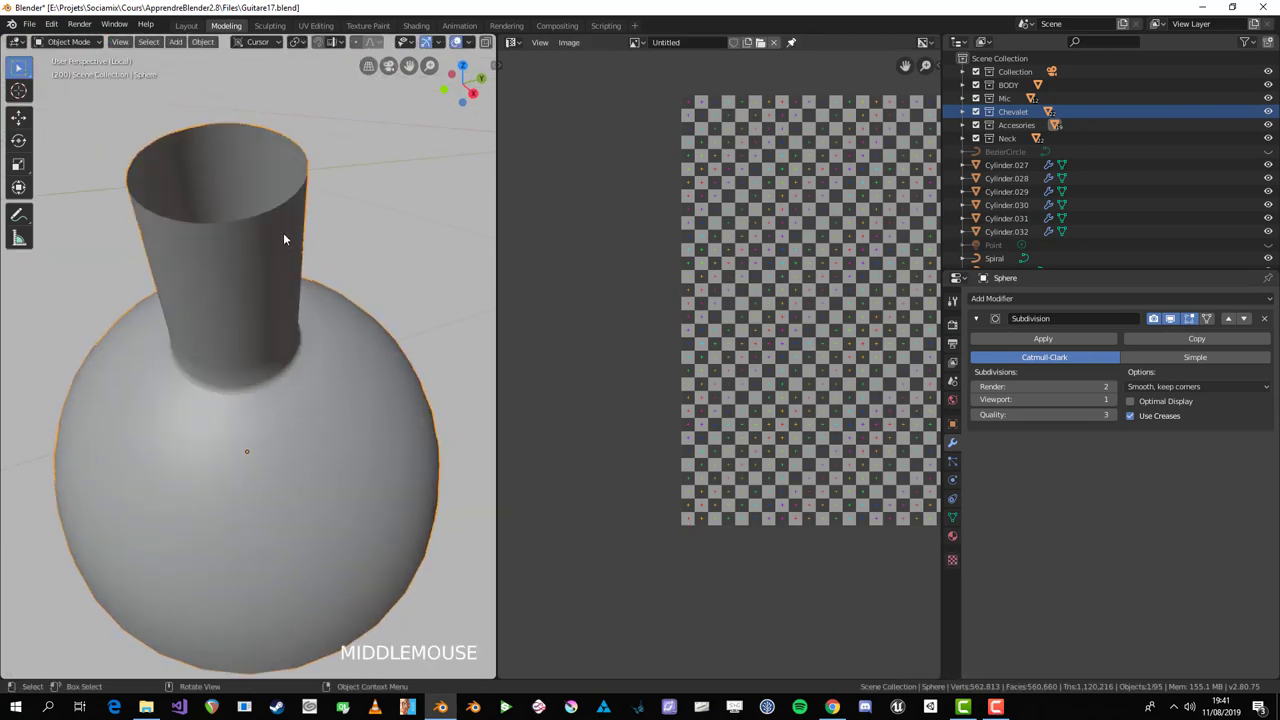
Step: Leave local view and select the toggle switch's rounded Sphere base
{"action": "key", "text": "KP_Divide"}
{"action": "scroll", "scroll_direction": "up", "scroll_amount": 3}
{"action": "scroll", "scroll_direction": "down", "scroll_amount": 3}
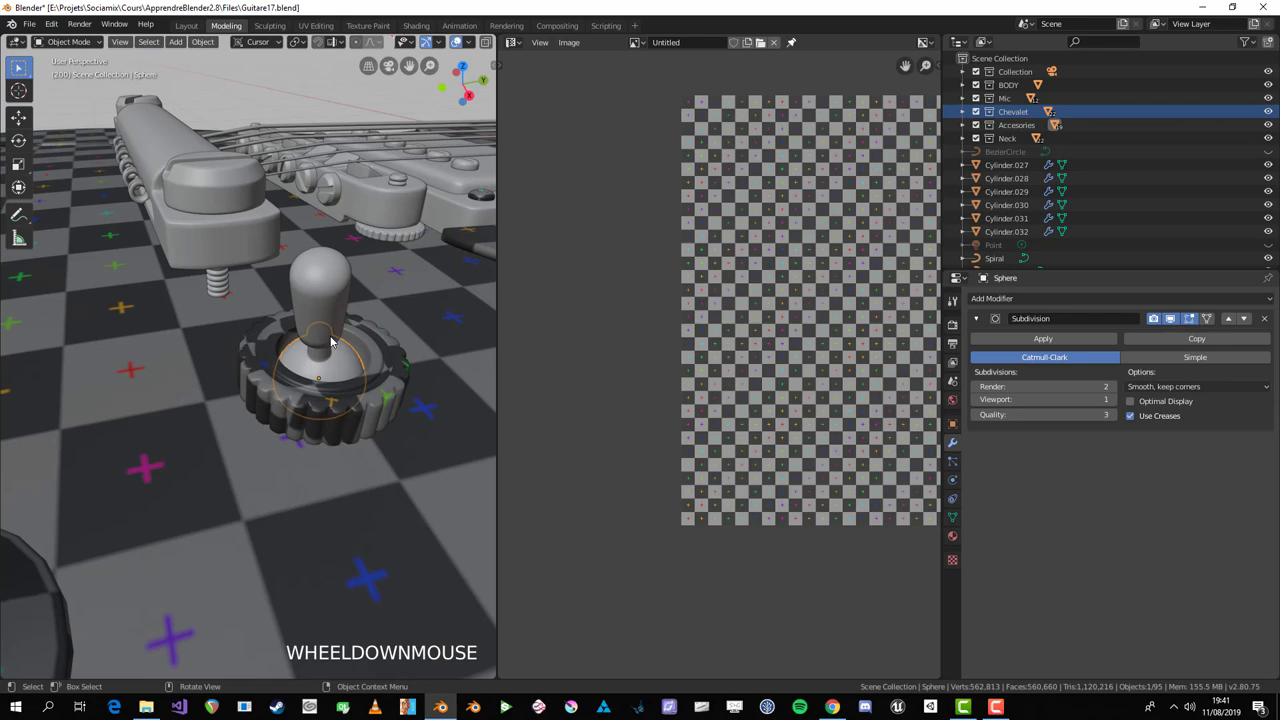
{"action": "key", "text": "alt+a"}
{"action": "middle_click", "coordinate": [333, 298]}
{"action": "scroll", "scroll_direction": "down", "scroll_amount": 3}
{"action": "middle_click", "coordinate": [274, 231]}
{"action": "scroll", "scroll_direction": "up", "scroll_amount": 3}
{"action": "left_click", "coordinate": [199, 240]}
{"action": "middle_click", "coordinate": [182, 254]}
{"action": "left_click", "coordinate": [303, 405]}
{"action": "key", "text": "Tab"}
{"action": "scroll", "scroll_direction": "up", "scroll_amount": 3}
{"action": "scroll", "scroll_direction": "down", "scroll_amount": 3}
{"action": "key", "text": "Tab"}
Step: Unwrap all faces of the switch base into a disc island and a strip
{"action": "key", "text": "a"}
{"action": "scroll", "scroll_direction": "up", "scroll_amount": 3}
{"action": "key", "text": "a"}
{"action": "key", "text": "Tab"}
{"action": "key", "text": "alt+a"}
{"action": "left_click", "coordinate": [416, 508]}
{"action": "key", "text": "Tab"}
{"action": "scroll", "scroll_direction": "down", "scroll_amount": 3}
{"action": "key", "text": "a"}
{"action": "middle_click", "coordinate": [317, 448]}
{"action": "key", "text": "u"}
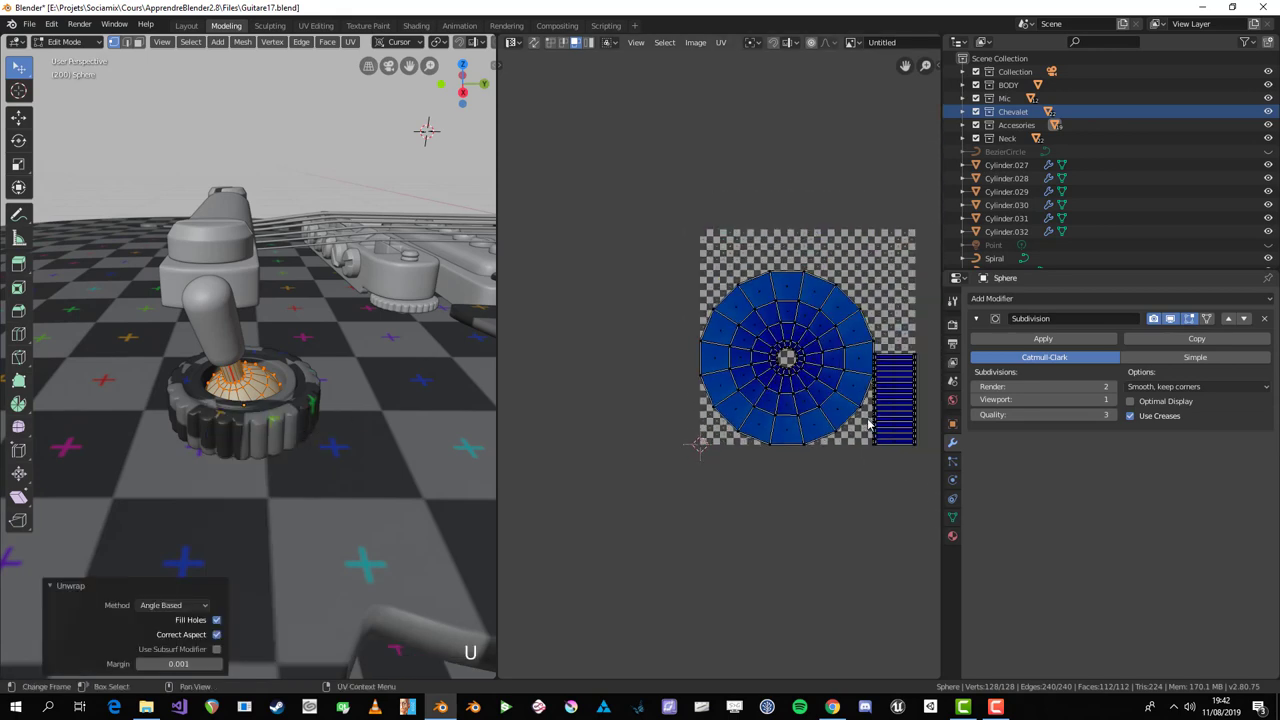
Step: Scale all the UV islands up across the checker texture and confirm
{"action": "key", "text": "a"}
{"action": "key", "text": "s"}
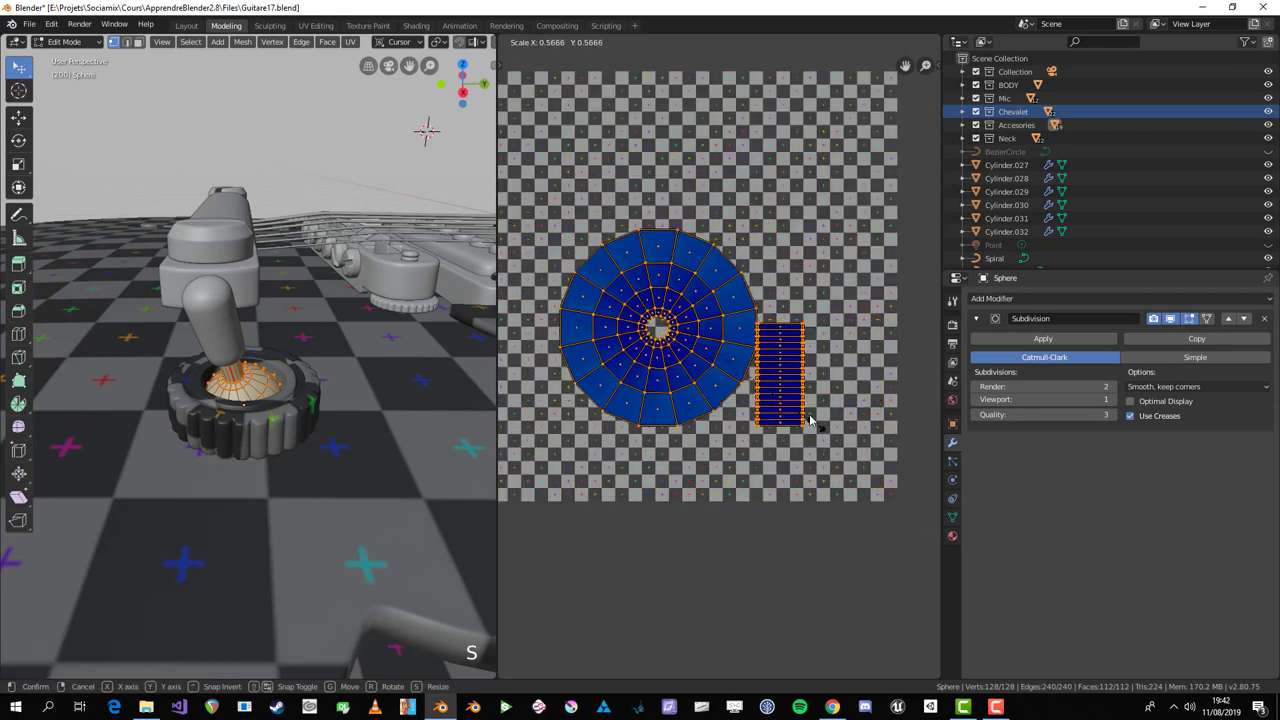
{"action": "key", "text": "Tab"}
{"action": "left_click", "coordinate": [278, 422]}
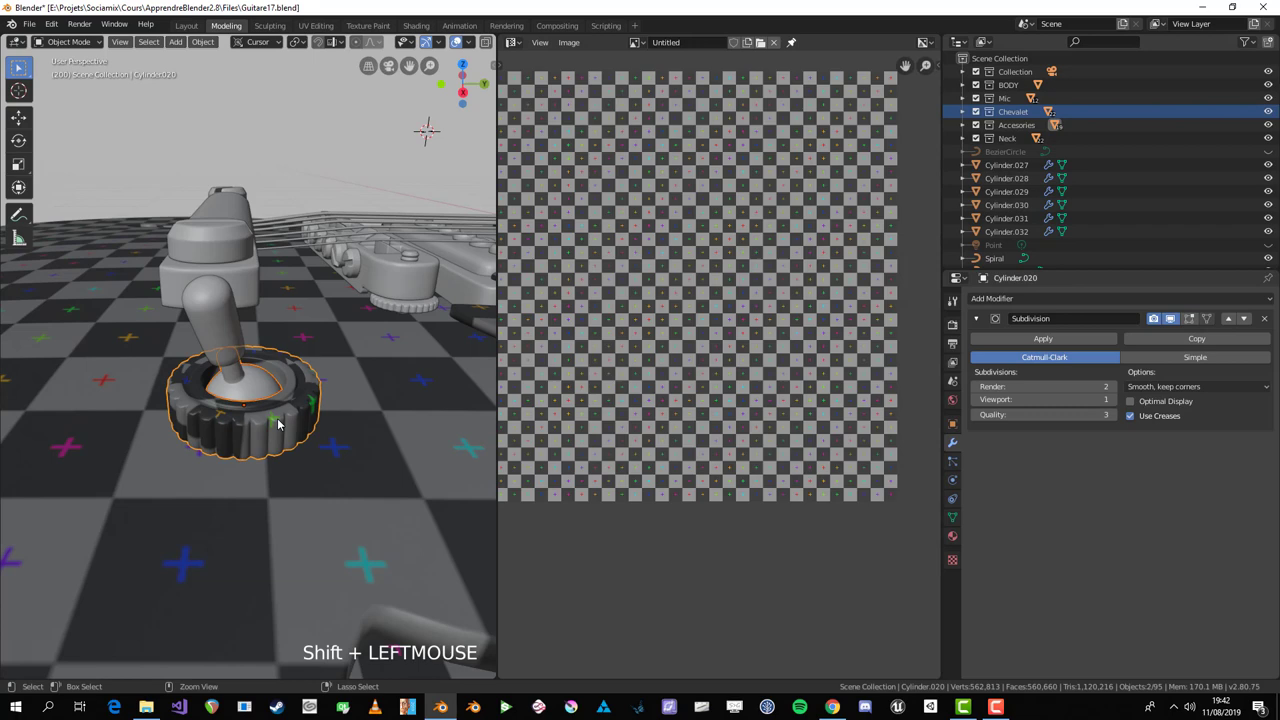
Step: Select the toggle lever Sphere.001, isolate it in local view and enter Edit Mode
{"action": "key", "text": "Return"}
{"action": "key", "text": "alt+a"}
{"action": "left_click", "coordinate": [254, 380]}
{"action": "key", "text": "Tab"}
{"action": "key", "text": "s"}
{"action": "left_click", "coordinate": [707, 395]}
{"action": "key", "text": "s"}
{"action": "key", "text": "Tab"}
{"action": "scroll", "scroll_direction": "down", "scroll_amount": 3}
{"action": "key", "text": "alt+a"}
{"action": "middle_click", "coordinate": [308, 424]}
{"action": "left_click", "coordinate": [369, 391]}
{"action": "key", "text": "KP_Divide"}
{"action": "key", "text": "Tab"}
Step: In edge select mode, pick the edge loops around the lever's two round caps
{"action": "middle_click", "coordinate": [316, 414]}
{"action": "key", "text": "alt+a"}
{"action": "middle_click", "coordinate": [284, 512]}
{"action": "key", "text": "2"}
{"action": "middle_click", "coordinate": [332, 430]}
{"action": "left_click", "coordinate": [271, 392]}
{"action": "middle_click", "coordinate": [280, 407]}
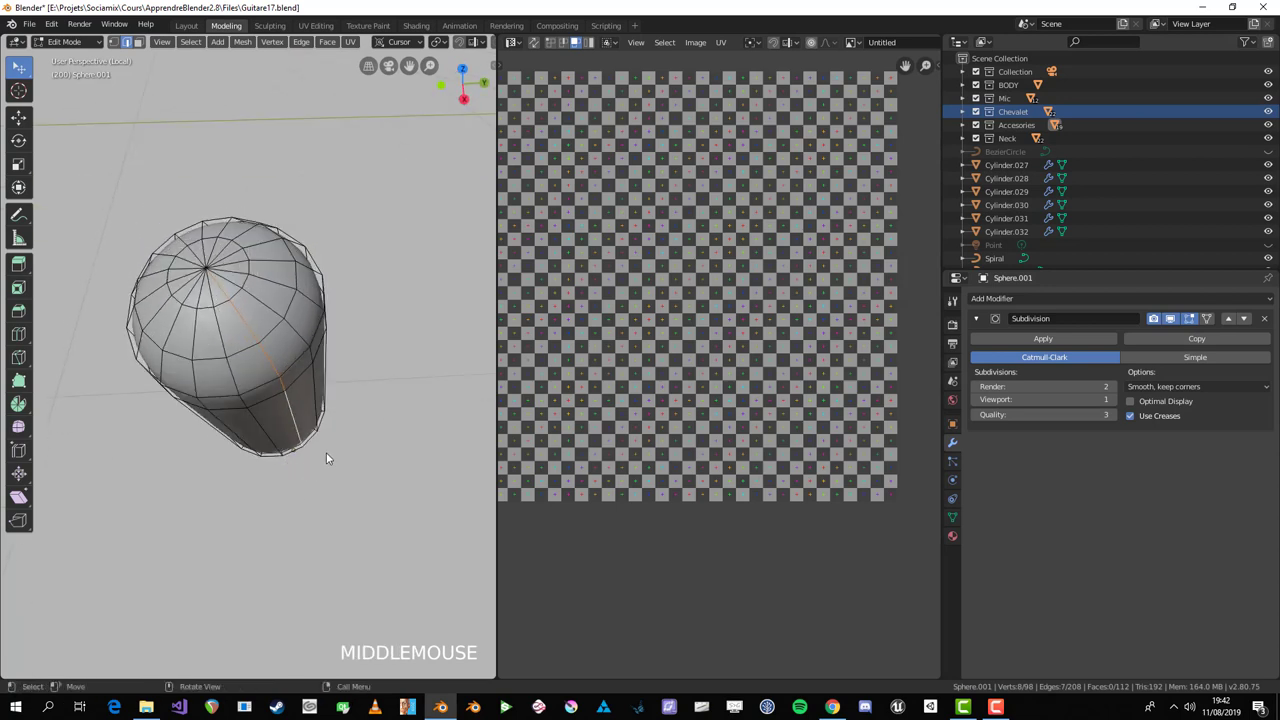
{"action": "key", "text": "alt+a"}
{"action": "left_click", "coordinate": [270, 354]}
{"action": "middle_click", "coordinate": [350, 437]}
{"action": "scroll", "scroll_direction": "up", "scroll_amount": 3}
{"action": "left_click", "coordinate": [343, 452]}
{"action": "scroll", "scroll_direction": "up", "scroll_amount": 3}
{"action": "left_click", "coordinate": [362, 433]}
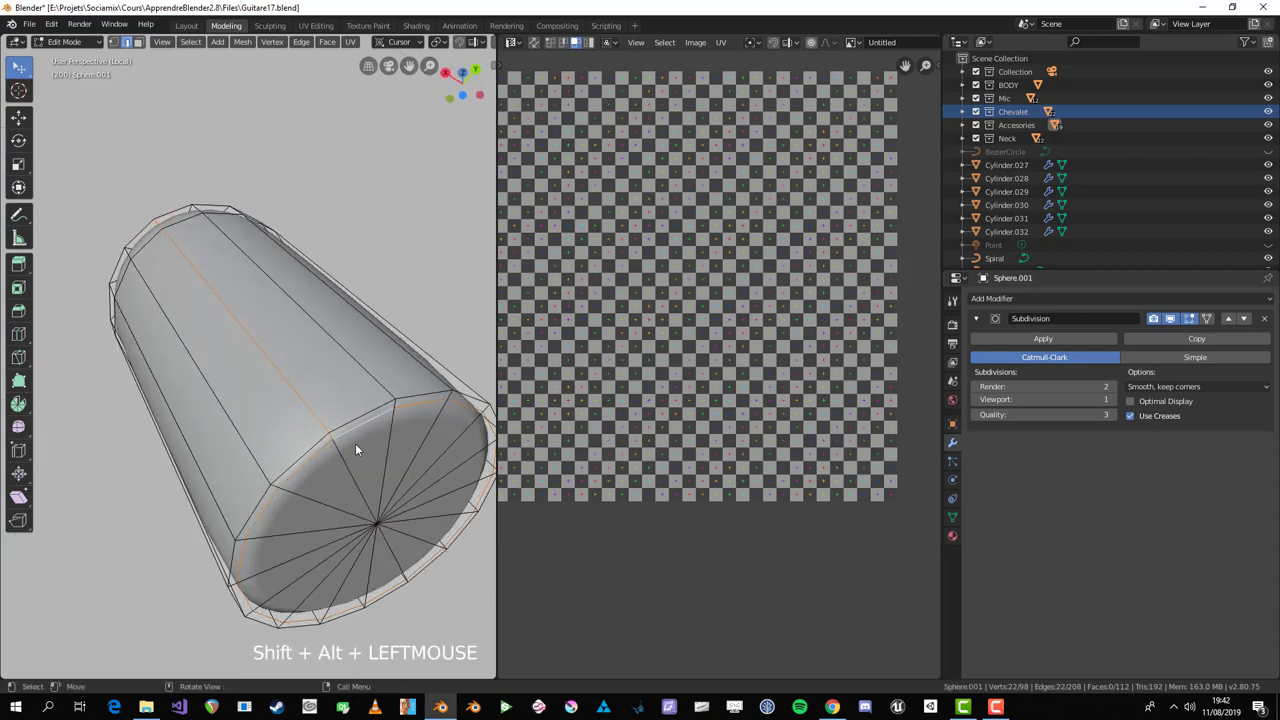
Step: Unwrap the whole lever along its current seams and inspect the resulting islands
{"action": "key", "text": "ctrl+e"}
{"action": "key", "text": "a"}
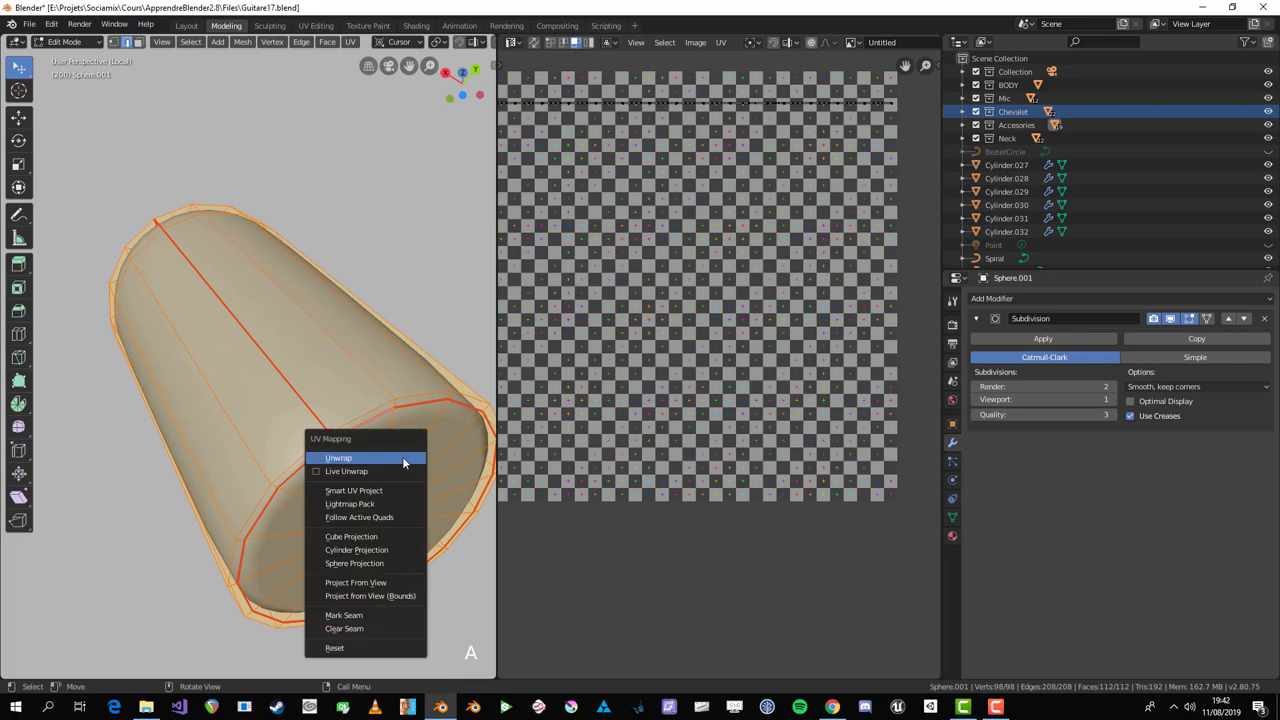
{"action": "key", "text": "u"}
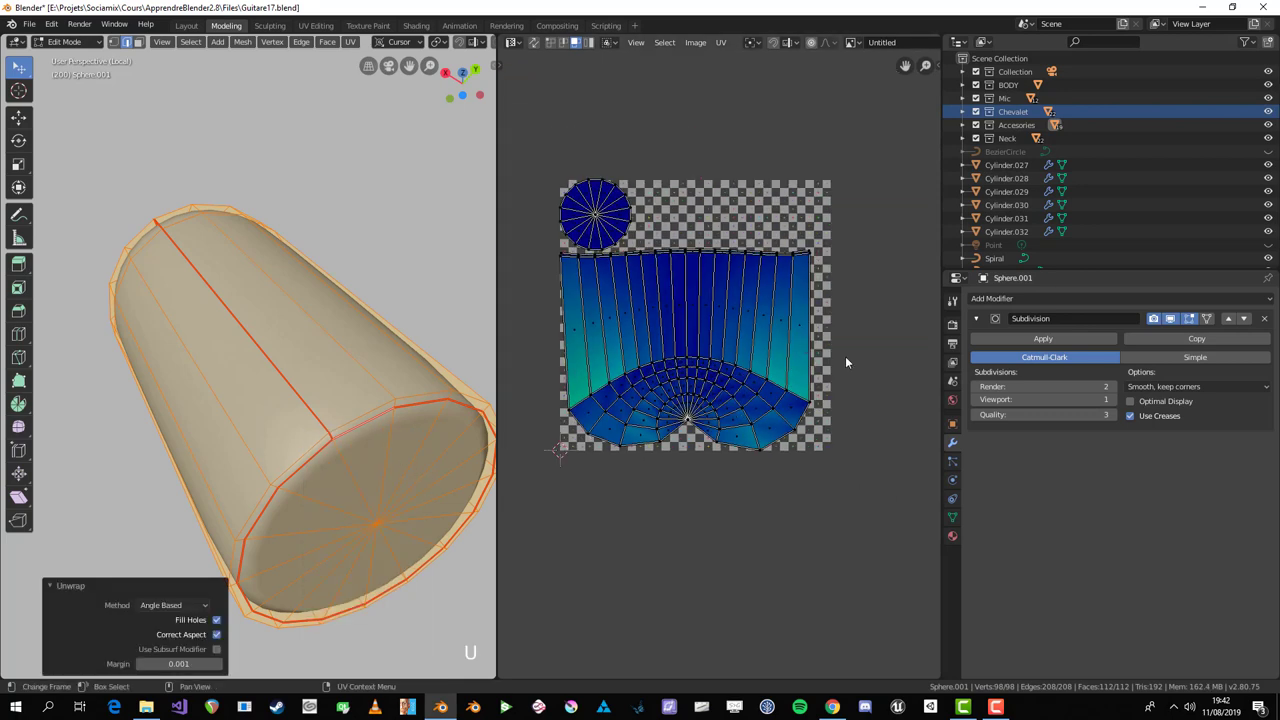
{"action": "key", "text": "a"}
{"action": "key", "text": "alt+a"}
{"action": "middle_click", "coordinate": [325, 398]}
{"action": "key", "text": "alt+a"}
{"action": "left_click", "coordinate": [296, 327]}
{"action": "left_click", "coordinate": [200, 209]}
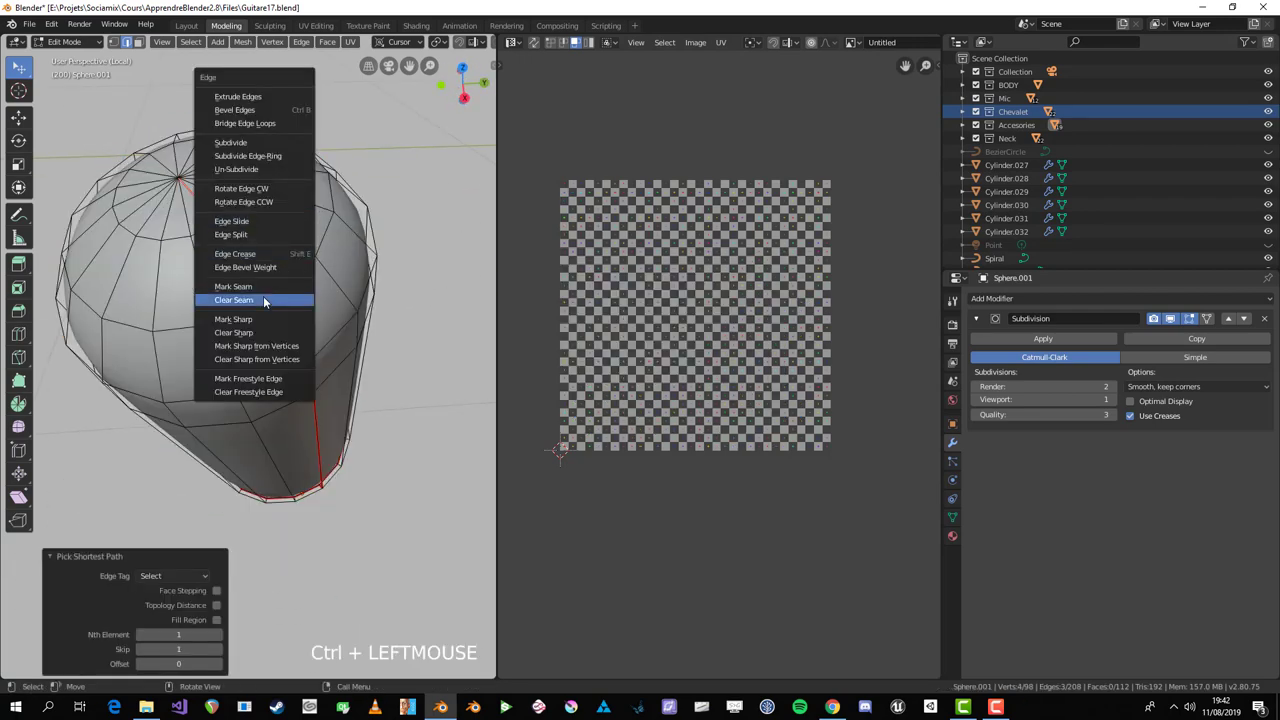
Step: Clear the unwanted seam, re-unwrap into a side strip and two caps, and return to Object Mode
{"action": "key", "text": "ctrl+e"}
{"action": "key", "text": "alt+a"}
{"action": "left_click", "coordinate": [296, 373]}
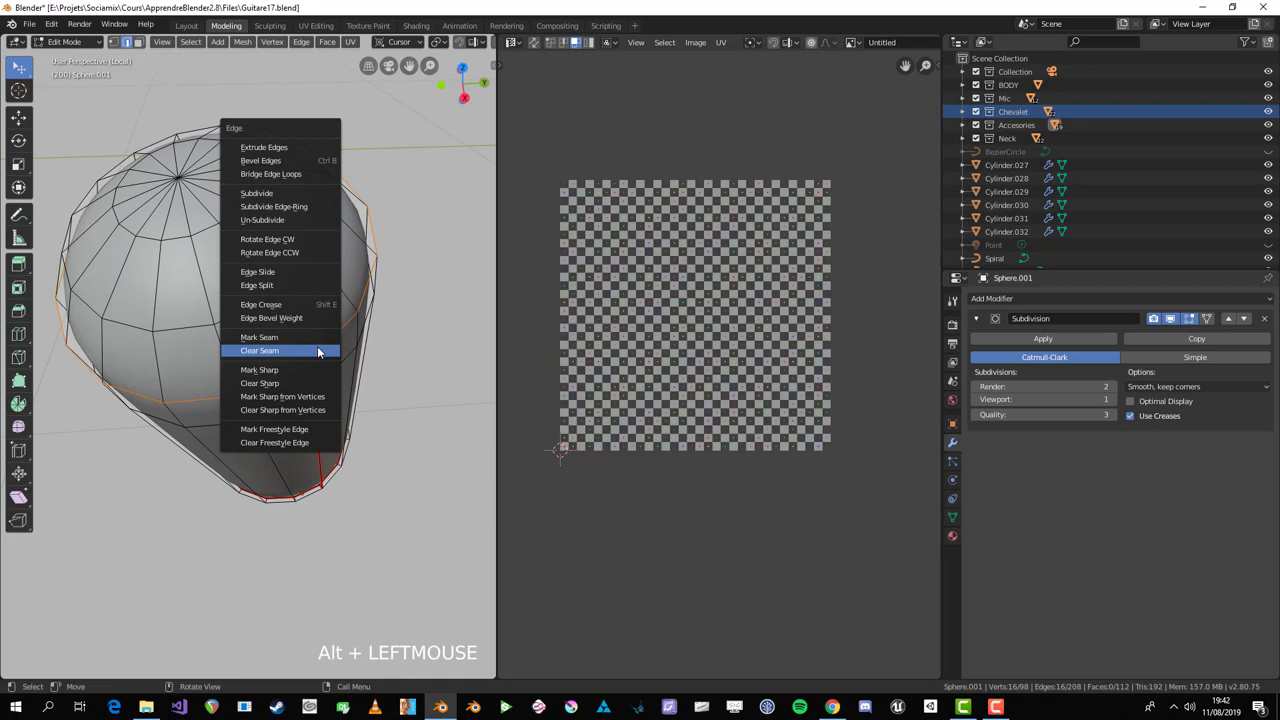
{"action": "key", "text": "ctrl+e"}
{"action": "key", "text": "a"}
{"action": "middle_click", "coordinate": [355, 371]}
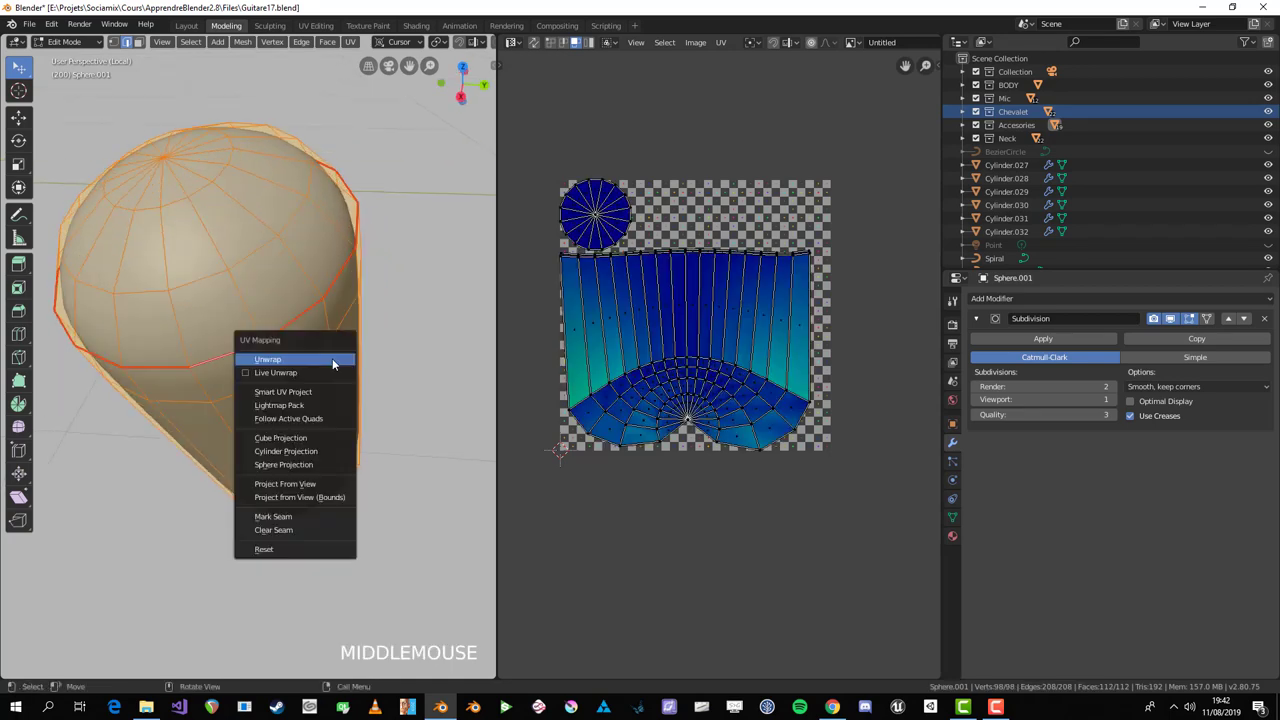
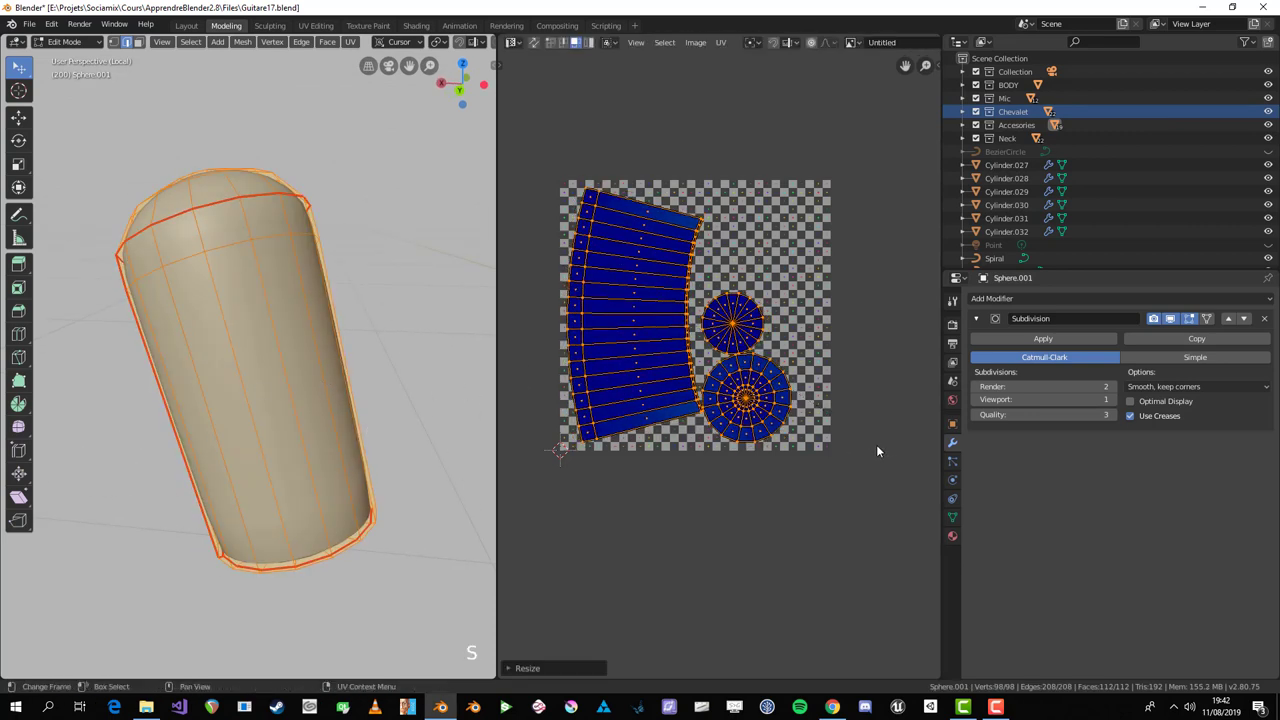
{"action": "key", "text": "Tab"}
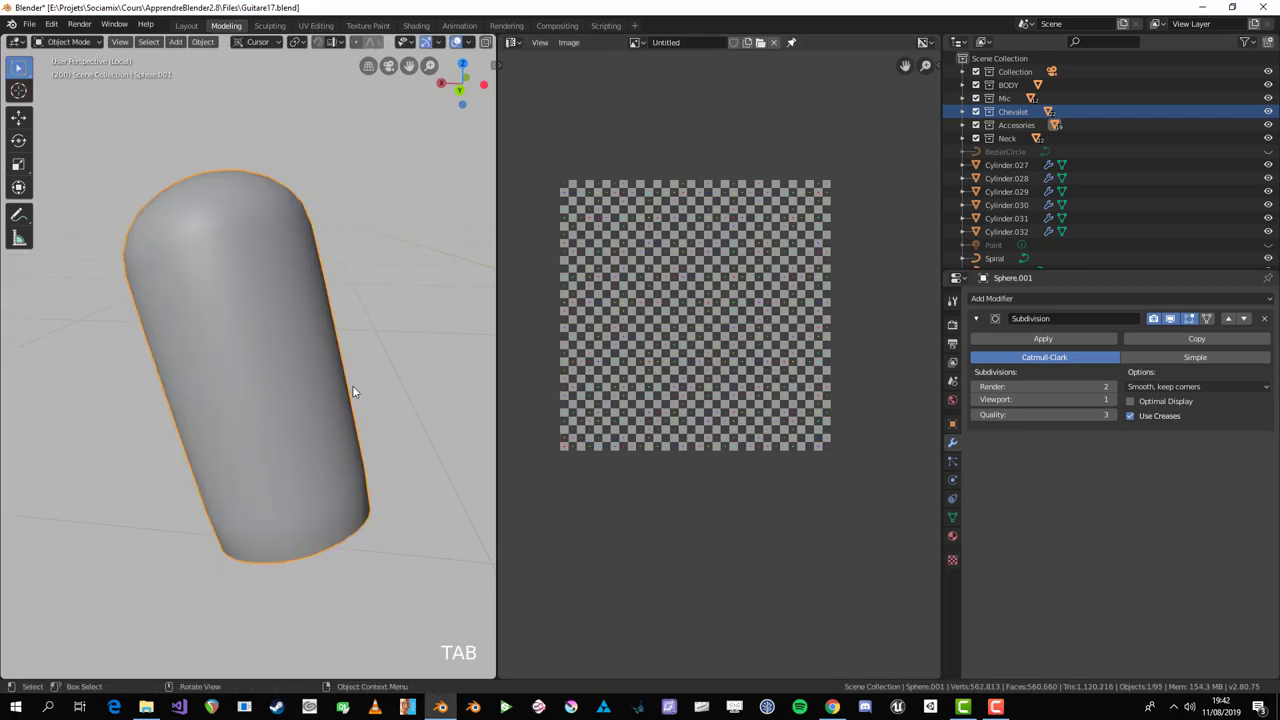
Step: Leave local view on the guitar and select the bent Circle.001 part
{"action": "key", "text": "KP_Divide"}
{"action": "scroll", "scroll_direction": "up", "scroll_amount": 3}
{"action": "middle_click", "coordinate": [444, 476]}
{"action": "left_click", "coordinate": [360, 446]}
{"action": "key", "text": "ctrl+l"}
{"action": "key", "text": "Return"}
{"action": "key", "text": "a"}
{"action": "left_click", "coordinate": [320, 371]}
{"action": "scroll", "scroll_direction": "down", "scroll_amount": 3}
{"action": "scroll", "scroll_direction": "up", "scroll_amount": 3}
{"action": "key", "text": "Tab"}
{"action": "key", "text": "s"}
{"action": "key", "text": "Tab"}
Step: Isolate Circle.001 in local view, enter Edit Mode and start selecting edges on the tube
{"action": "scroll", "scroll_direction": "down", "scroll_amount": 3}
{"action": "key", "text": "alt+a"}
{"action": "middle_click", "coordinate": [300, 410]}
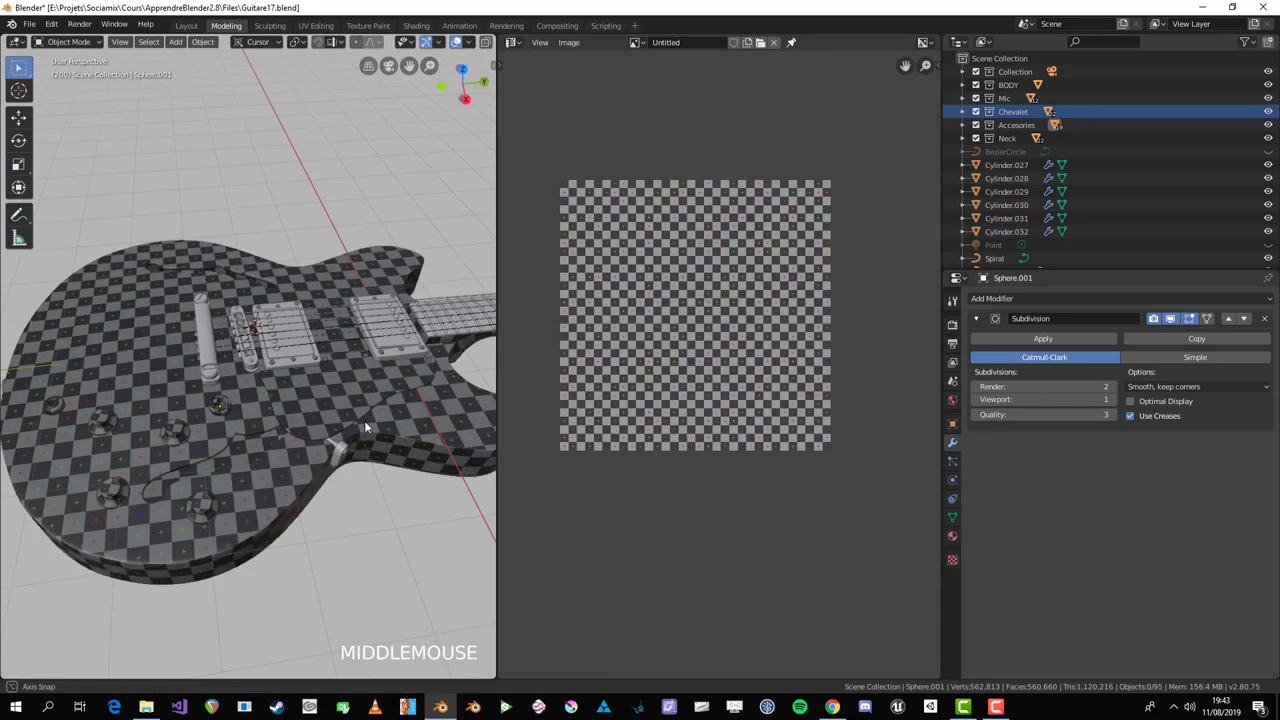
{"action": "scroll", "scroll_direction": "up", "scroll_amount": 3}
{"action": "left_click", "coordinate": [294, 516]}
{"action": "key", "text": "KP_Divide"}
{"action": "key", "text": "Tab"}
{"action": "middle_click", "coordinate": [294, 477]}
{"action": "key", "text": "alt+a"}
{"action": "middle_click", "coordinate": [382, 435]}
{"action": "left_click", "coordinate": [250, 366]}
{"action": "middle_click", "coordinate": [391, 381]}
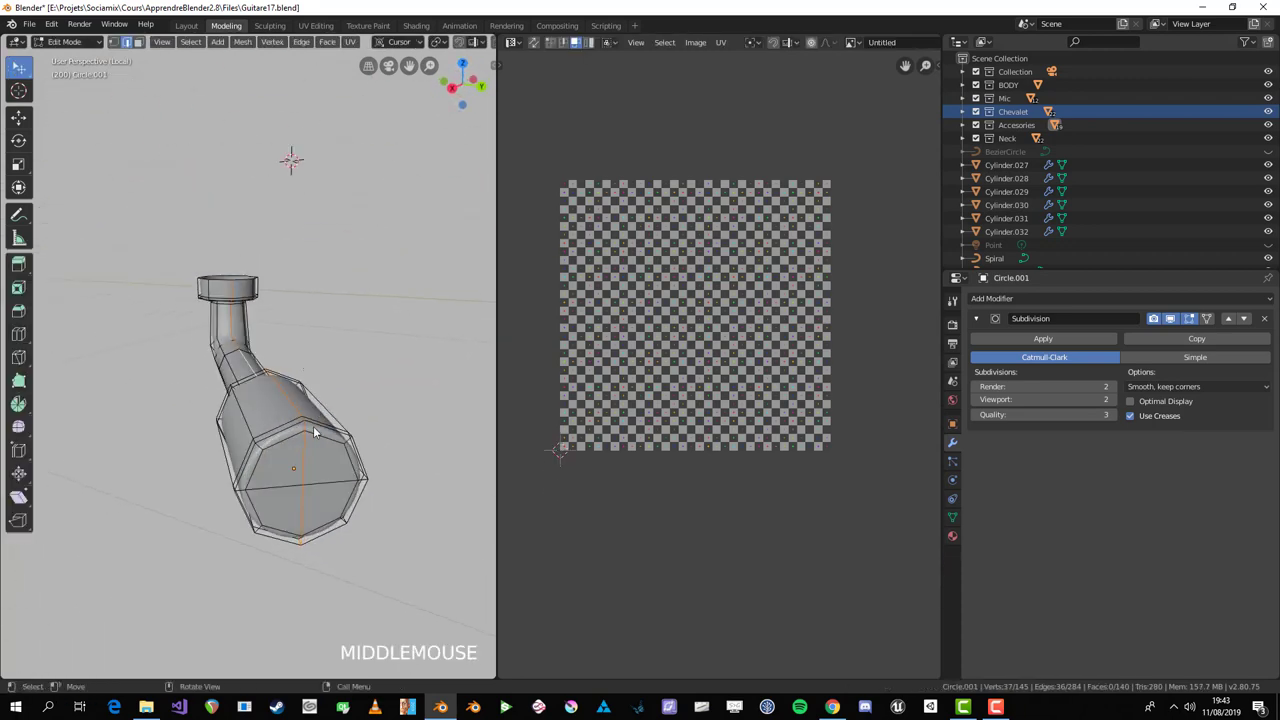
{"action": "scroll", "scroll_direction": "up", "scroll_amount": 3}
{"action": "left_click", "coordinate": [333, 473]}
{"action": "middle_click", "coordinate": [324, 582]}
{"action": "left_click", "coordinate": [336, 502]}
{"action": "middle_click", "coordinate": [337, 469]}
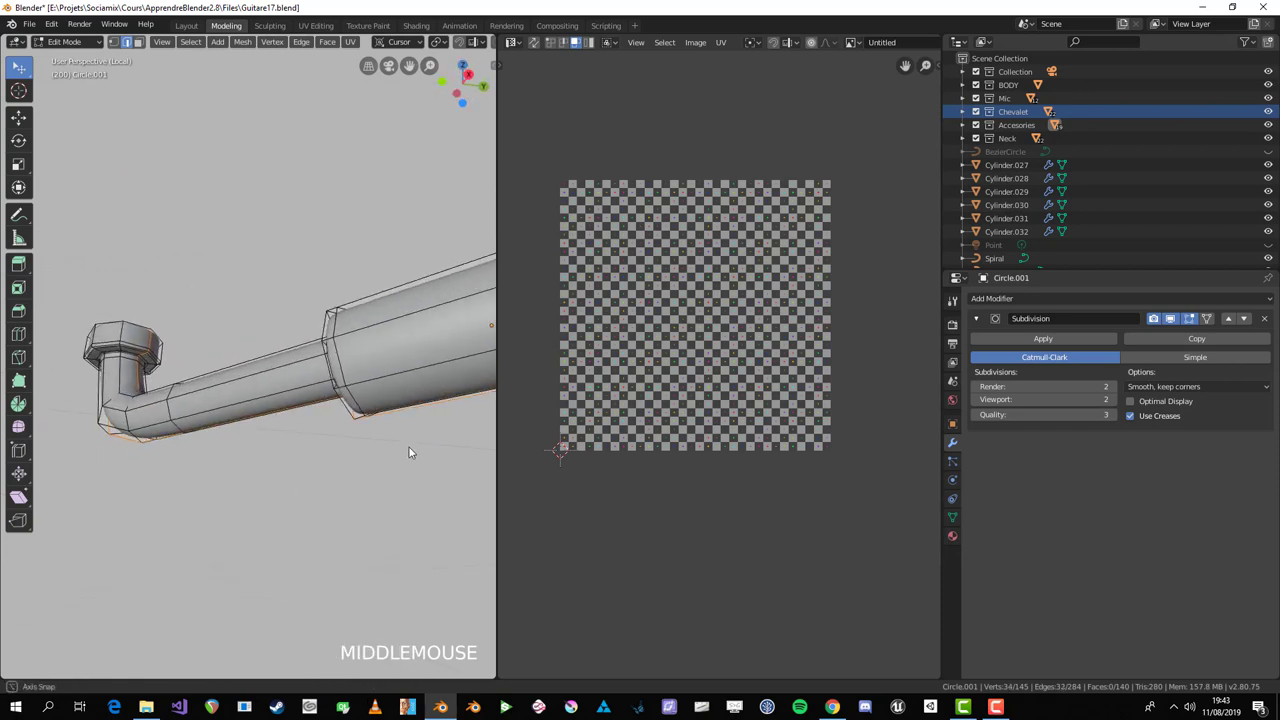
Step: From side view with X-ray, circle-select the edges running along the bend and the end cap
{"action": "key", "text": "KP_3"}
{"action": "key", "text": "alt+z"}
{"action": "key", "text": "c"}
{"action": "middle_click", "coordinate": [156, 434]}
{"action": "scroll", "scroll_direction": "up", "scroll_amount": 3}
{"action": "key", "text": "c"}
{"action": "middle_click", "coordinate": [199, 338]}
{"action": "scroll", "scroll_direction": "down", "scroll_amount": 3}
{"action": "middle_click", "coordinate": [345, 471]}
{"action": "key", "text": "alt+z"}
{"action": "middle_click", "coordinate": [342, 411]}
{"action": "scroll", "scroll_direction": "up", "scroll_amount": 3}
{"action": "left_click", "coordinate": [374, 428]}
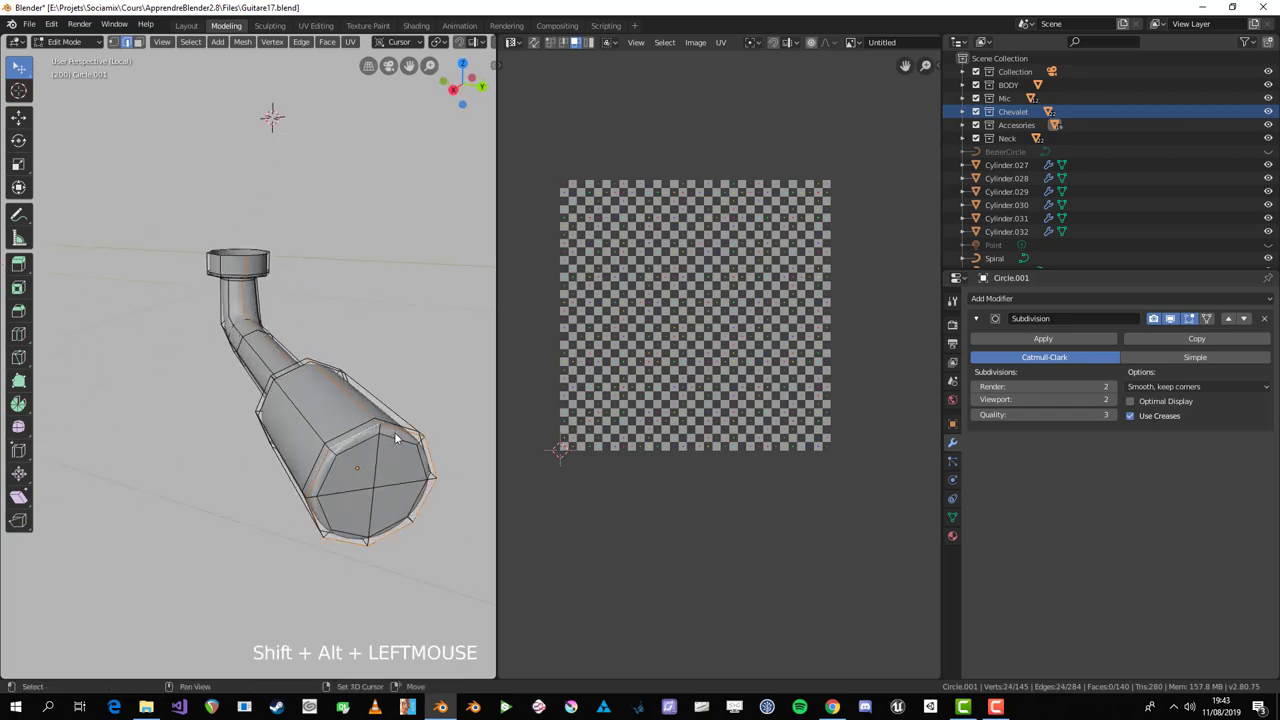
Step: Mark those edges as seams, unwrap the whole part into a strip and cap, and return to Object Mode
{"action": "key", "text": "ctrl+e"}
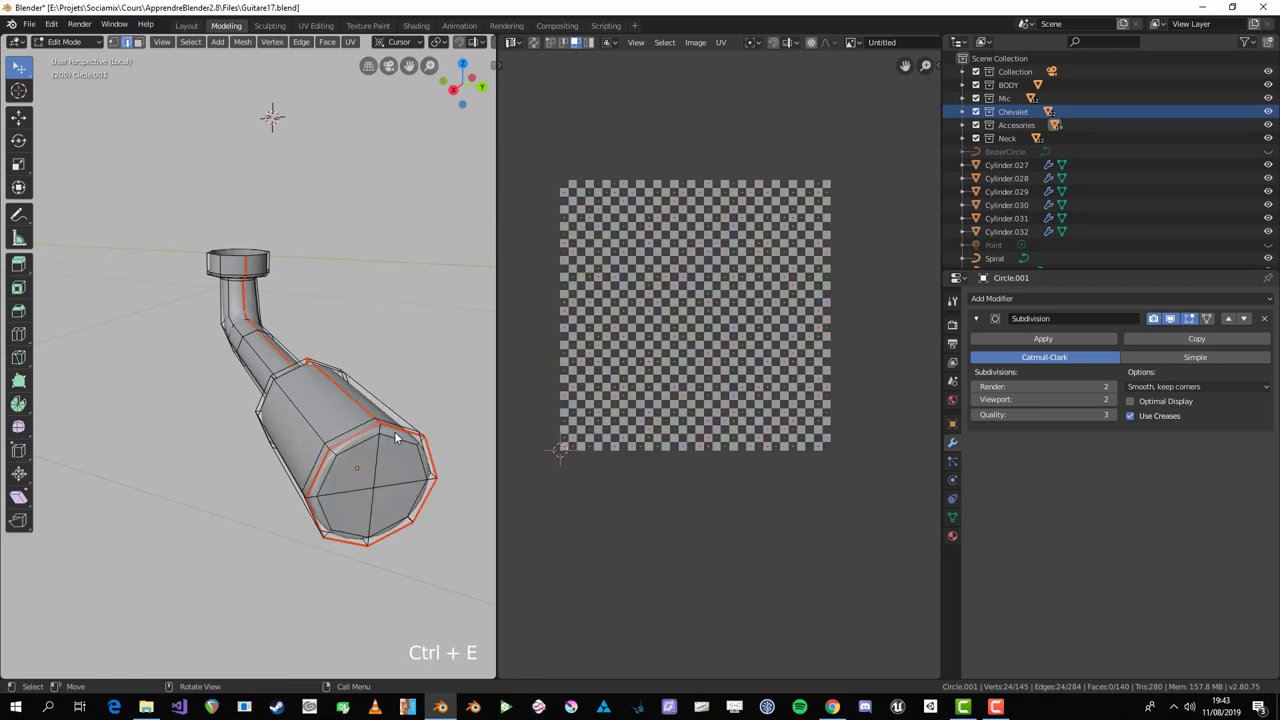
{"action": "key", "text": "a"}
{"action": "key", "text": "u"}
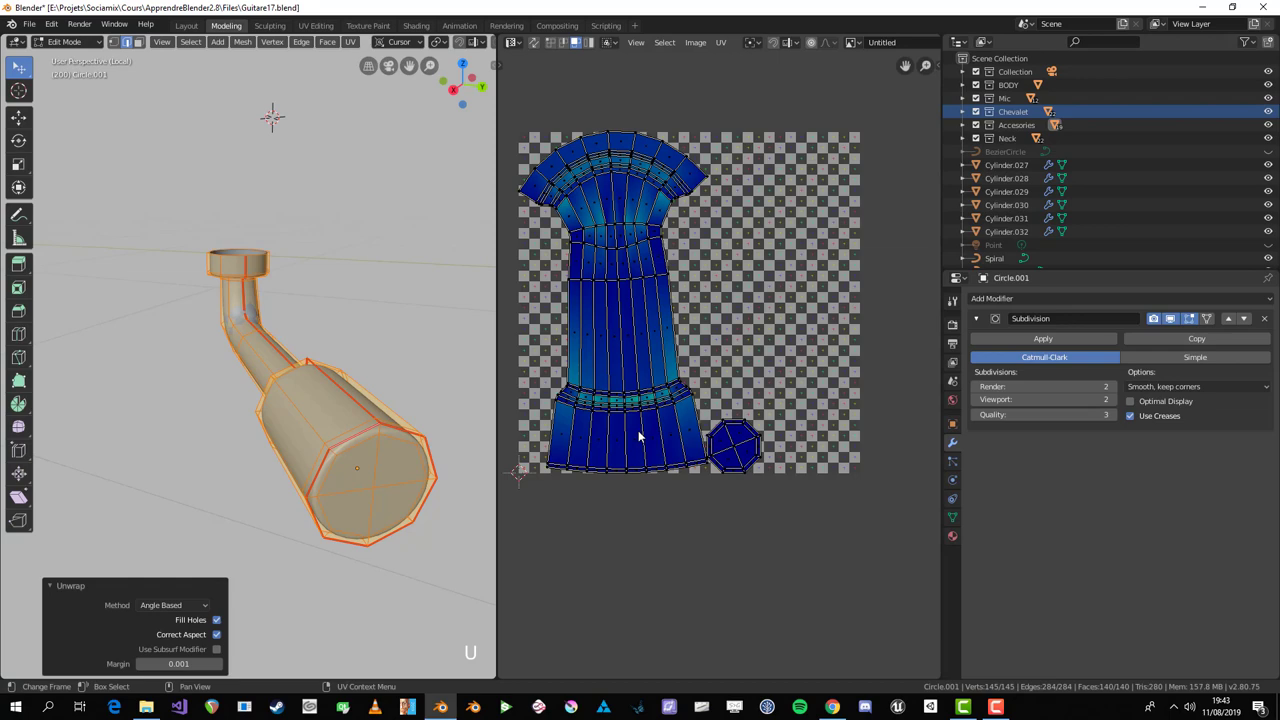
{"action": "scroll", "scroll_direction": "down", "scroll_amount": 3}
{"action": "key", "text": "Tab"}
{"action": "middle_click", "coordinate": [329, 479]}
{"action": "key", "text": "Tab"}
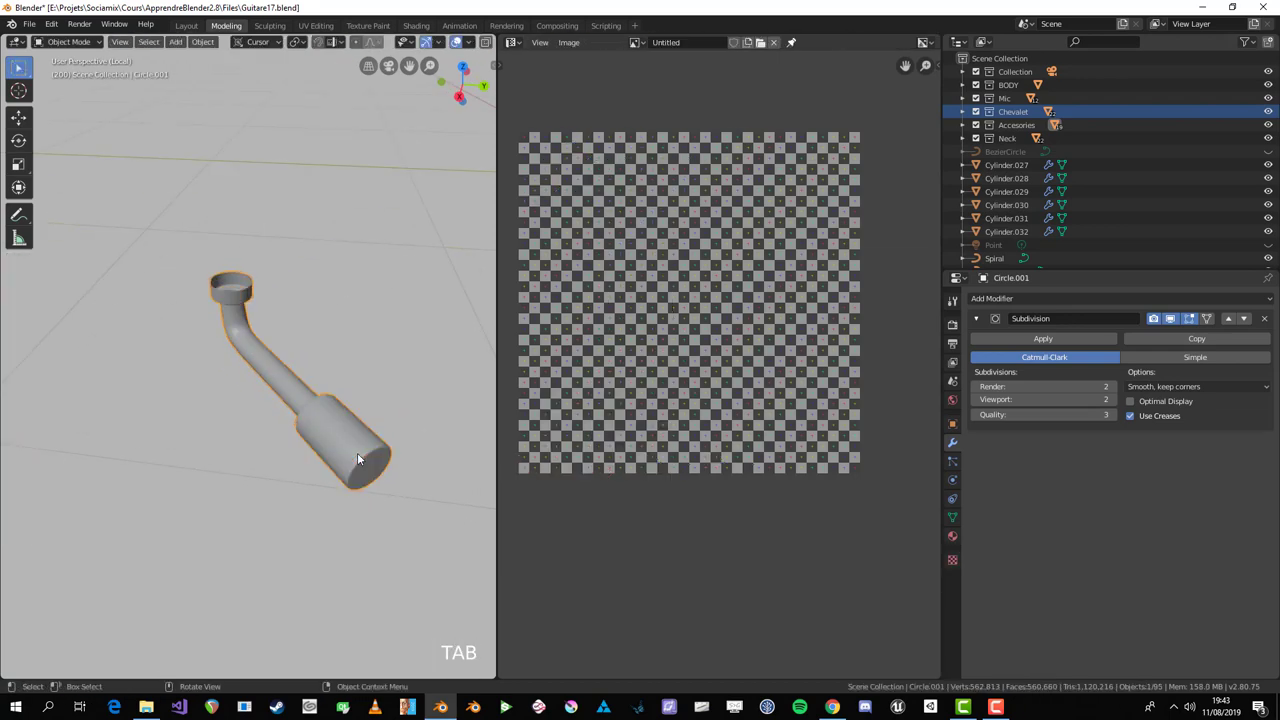
Step: Leave the isolated view, select the linked part (Ctrl+L) and scale its UVs down in the UV Editor
{"action": "key", "text": "KP_Divide"}
{"action": "key", "text": "alt+a"}
{"action": "middle_click", "coordinate": [270, 524]}
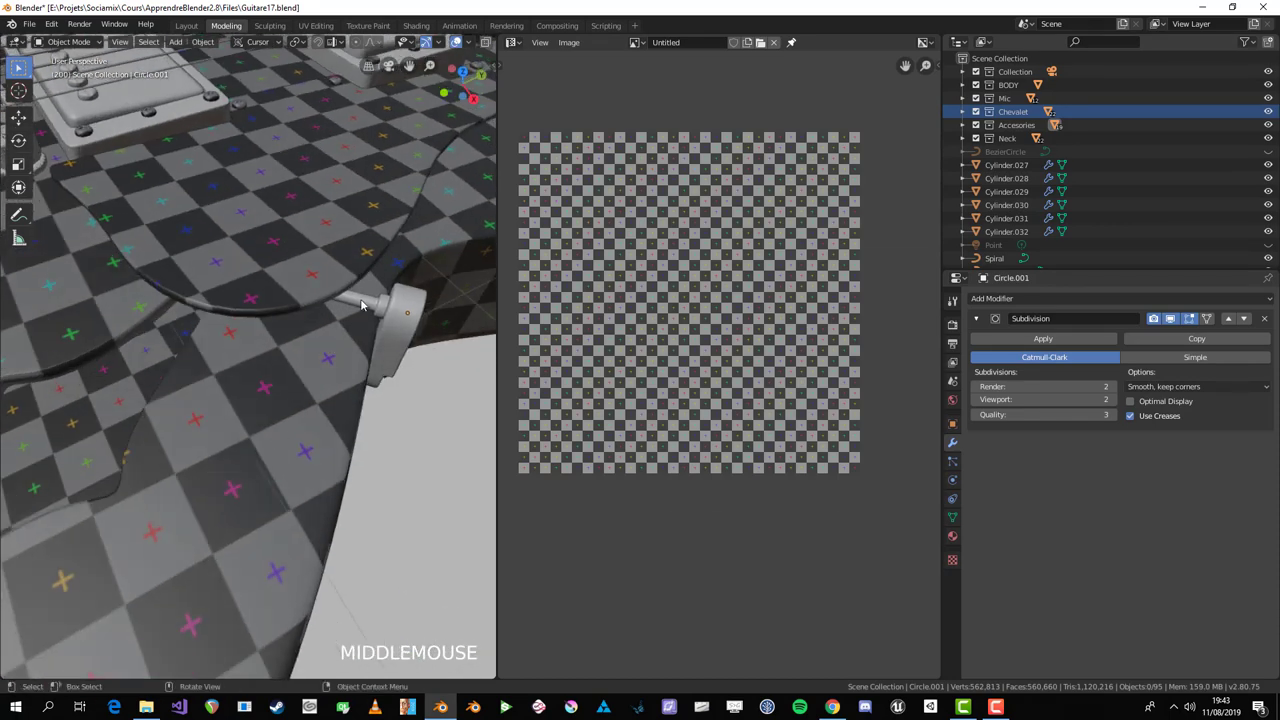
{"action": "left_click", "coordinate": [363, 306]}
{"action": "key", "text": "ctrl+l"}
{"action": "key", "text": "alt+a"}
{"action": "left_click", "coordinate": [370, 306]}
{"action": "key", "text": "Tab"}
{"action": "key", "text": "a"}
{"action": "key", "text": "s"}
{"action": "left_click", "coordinate": [691, 369]}
{"action": "key", "text": "s"}
{"action": "left_click", "coordinate": [627, 372]}
{"action": "key", "text": "Tab"}
Step: Isolate the saddle piece, enter Edit Mode and start picking edges around its hole
{"action": "scroll", "scroll_direction": "down", "scroll_amount": 3}
{"action": "middle_click", "coordinate": [330, 347]}
{"action": "key", "text": "alt+a"}
{"action": "scroll", "scroll_direction": "up", "scroll_amount": 3}
{"action": "middle_click", "coordinate": [242, 324]}
{"action": "scroll", "scroll_direction": "up", "scroll_amount": 3}
{"action": "left_click", "coordinate": [216, 340]}
{"action": "key", "text": "KP_Divide"}
{"action": "key", "text": "Tab"}
{"action": "scroll", "scroll_direction": "down", "scroll_amount": 3}
{"action": "middle_click", "coordinate": [292, 384]}
{"action": "key", "text": "alt+a"}
{"action": "middle_click", "coordinate": [320, 357]}
{"action": "left_click", "coordinate": [251, 311]}
{"action": "middle_click", "coordinate": [247, 326]}
{"action": "left_click", "coordinate": [296, 353]}
{"action": "middle_click", "coordinate": [208, 476]}
{"action": "left_click", "coordinate": [185, 446]}
{"action": "middle_click", "coordinate": [206, 476]}
{"action": "left_click", "coordinate": [242, 546]}
Step: Mark the first selected saddle edges as seams through the Edge menu and keep selecting loops
{"action": "key", "text": "ctrl+e"}
{"action": "middle_click", "coordinate": [372, 442]}
{"action": "key", "text": "alt+a"}
{"action": "middle_click", "coordinate": [332, 354]}
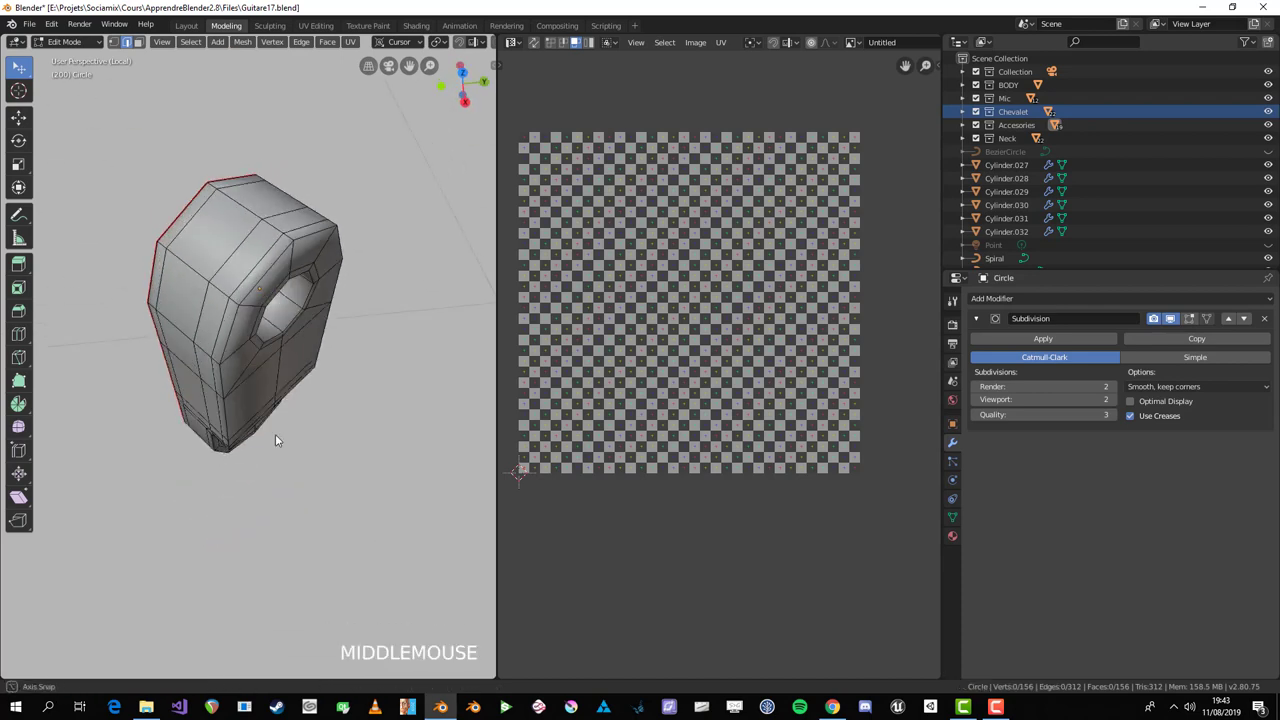
{"action": "key", "text": "a"}
{"action": "middle_click", "coordinate": [304, 338]}
{"action": "key", "text": "alt+a"}
{"action": "scroll", "scroll_direction": "up", "scroll_amount": 3}
{"action": "middle_click", "coordinate": [219, 496]}
{"action": "scroll", "scroll_direction": "up", "scroll_amount": 3}
{"action": "left_click", "coordinate": [218, 468]}
{"action": "middle_click", "coordinate": [236, 451]}
{"action": "scroll", "scroll_direction": "down", "scroll_amount": 3}
{"action": "middle_click", "coordinate": [293, 435]}
{"action": "key", "text": "ctrl+e"}
{"action": "key", "text": "a"}
{"action": "middle_click", "coordinate": [362, 376]}
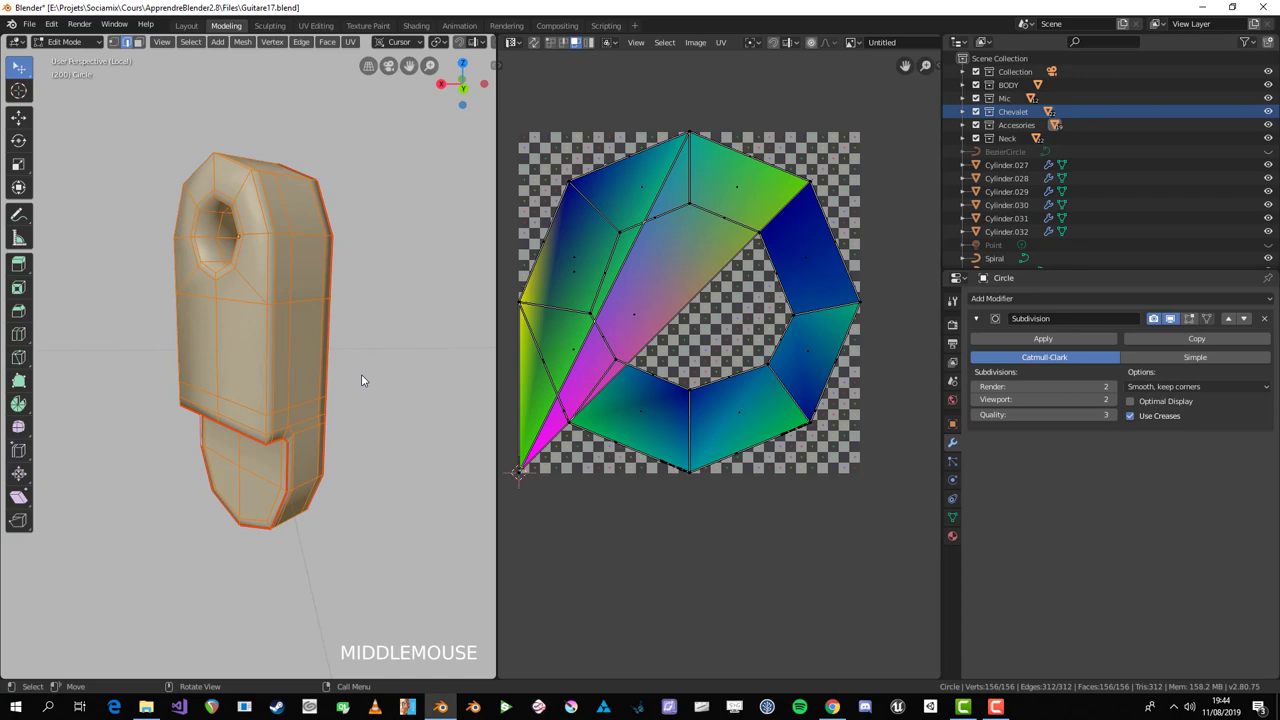
{"action": "scroll", "scroll_direction": "up", "scroll_amount": 3}
{"action": "key", "text": "alt+a"}
{"action": "middle_click", "coordinate": [326, 477]}
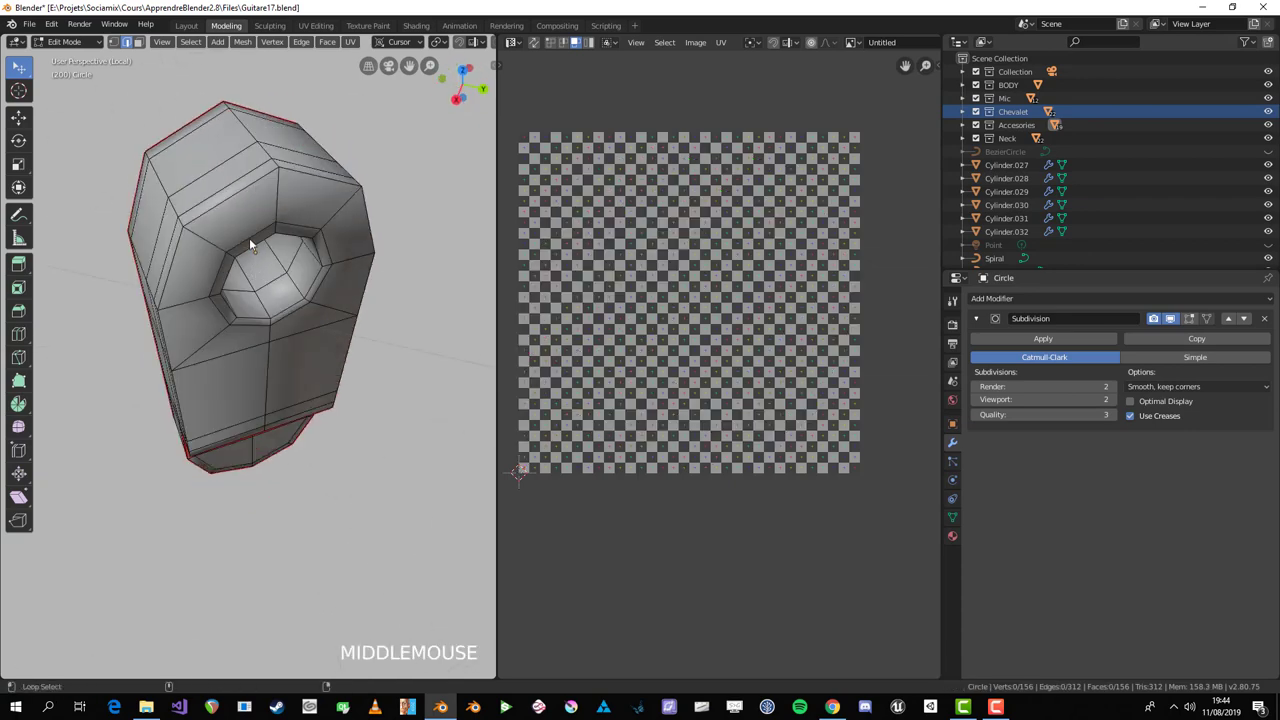
Step: Select the edge loop around the hole, undo a wrong pick, and mark that loop as a seam
{"action": "left_click", "coordinate": [254, 242]}
{"action": "middle_click", "coordinate": [290, 329]}
{"action": "scroll", "scroll_direction": "down", "scroll_amount": 3}
{"action": "middle_click", "coordinate": [241, 255]}
{"action": "scroll", "scroll_direction": "up", "scroll_amount": 3}
{"action": "key", "text": "alt+a"}
{"action": "key", "text": "ctrl+z"}
{"action": "middle_click", "coordinate": [351, 393]}
{"action": "left_click", "coordinate": [158, 321]}
{"action": "key", "text": "ctrl+e"}
{"action": "key", "text": "a"}
{"action": "middle_click", "coordinate": [208, 351]}
{"action": "key", "text": "alt+a"}
{"action": "left_click", "coordinate": [253, 349]}
{"action": "middle_click", "coordinate": [248, 364]}
{"action": "scroll", "scroll_direction": "up", "scroll_amount": 3}
{"action": "left_click", "coordinate": [294, 349]}
{"action": "key", "text": "ctrl+e"}
{"action": "key", "text": "a"}
{"action": "middle_click", "coordinate": [370, 404]}
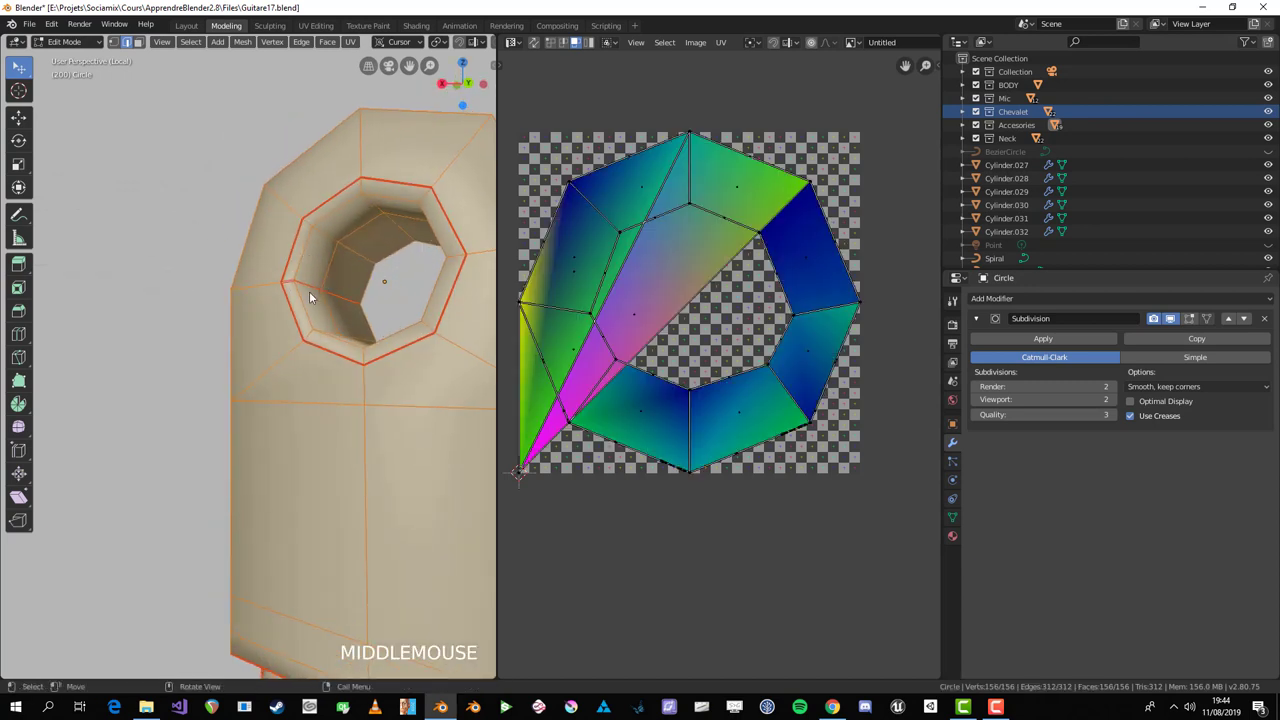
Step: Finish the hole seam, select the whole Circle mesh and unwrap it along its seams
{"action": "key", "text": "u"}
{"action": "scroll", "scroll_direction": "down", "scroll_amount": 3}
{"action": "middle_click", "coordinate": [263, 445]}
{"action": "scroll", "scroll_direction": "up", "scroll_amount": 3}
{"action": "key", "text": "alt+a"}
{"action": "key", "text": "a"}
{"action": "middle_click", "coordinate": [330, 490]}
{"action": "scroll", "scroll_direction": "up", "scroll_amount": 3}
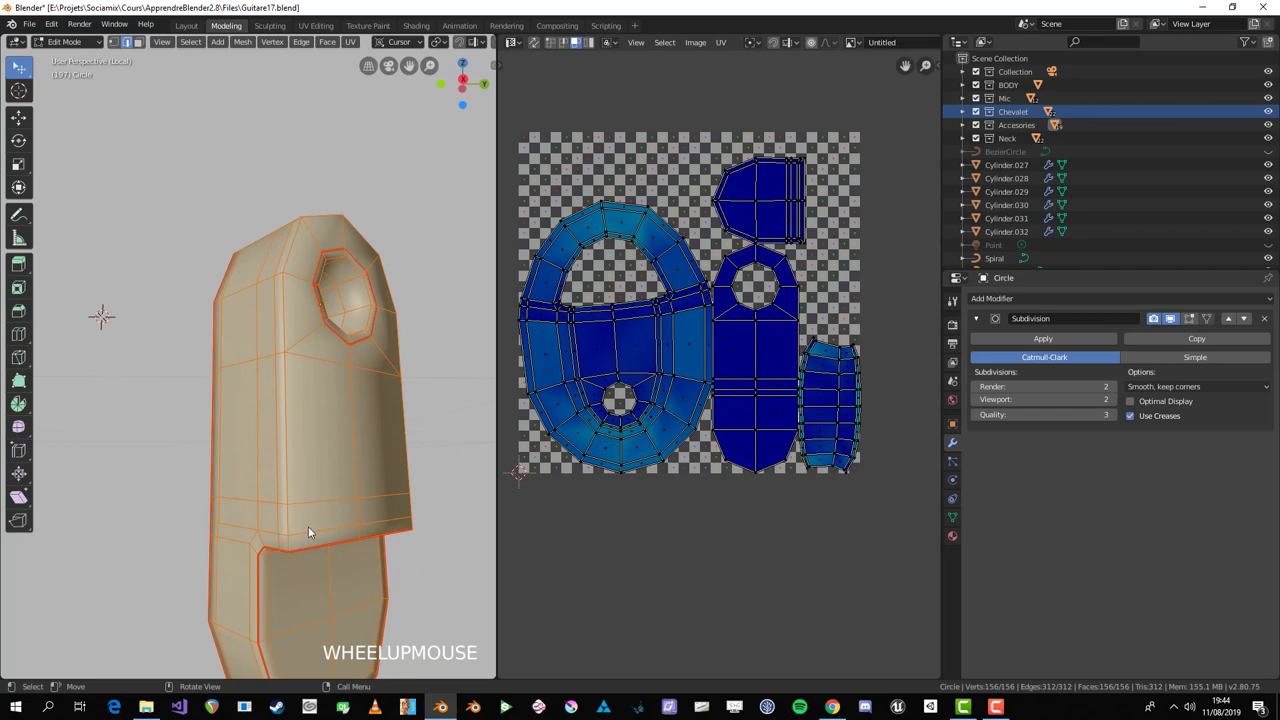
Step: Inspect the new UVs, then select all Circle islands and scale them into a small cluster
{"action": "left_click", "coordinate": [687, 309]}
{"action": "scroll", "scroll_direction": "down", "scroll_amount": 3}
{"action": "middle_click", "coordinate": [304, 457]}
{"action": "key", "text": "alt+a"}
{"action": "left_click", "coordinate": [290, 511]}
{"action": "middle_click", "coordinate": [311, 498]}
{"action": "scroll", "scroll_direction": "up", "scroll_amount": 3}
{"action": "left_click", "coordinate": [307, 256]}
{"action": "middle_click", "coordinate": [428, 374]}
{"action": "key", "text": "alt+a"}
{"action": "middle_click", "coordinate": [458, 461]}
{"action": "left_click", "coordinate": [439, 626]}
{"action": "scroll", "scroll_direction": "down", "scroll_amount": 3}
{"action": "middle_click", "coordinate": [341, 479]}
{"action": "key", "text": "a"}
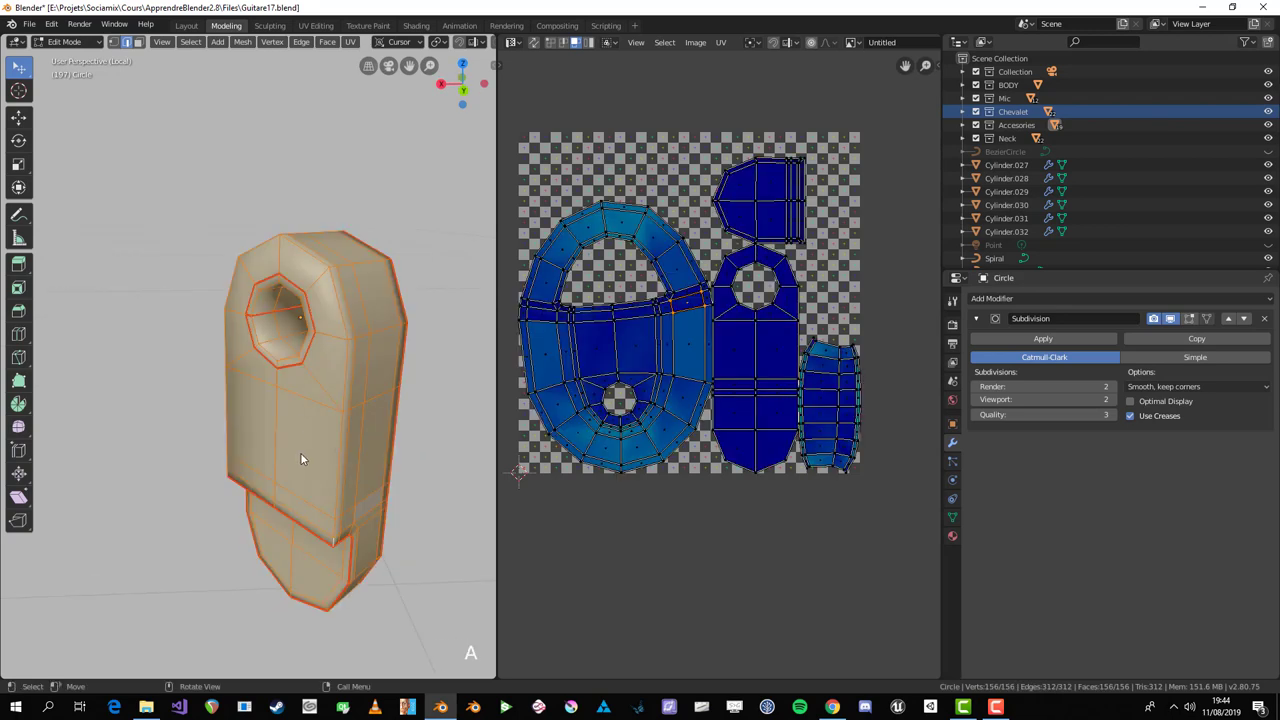
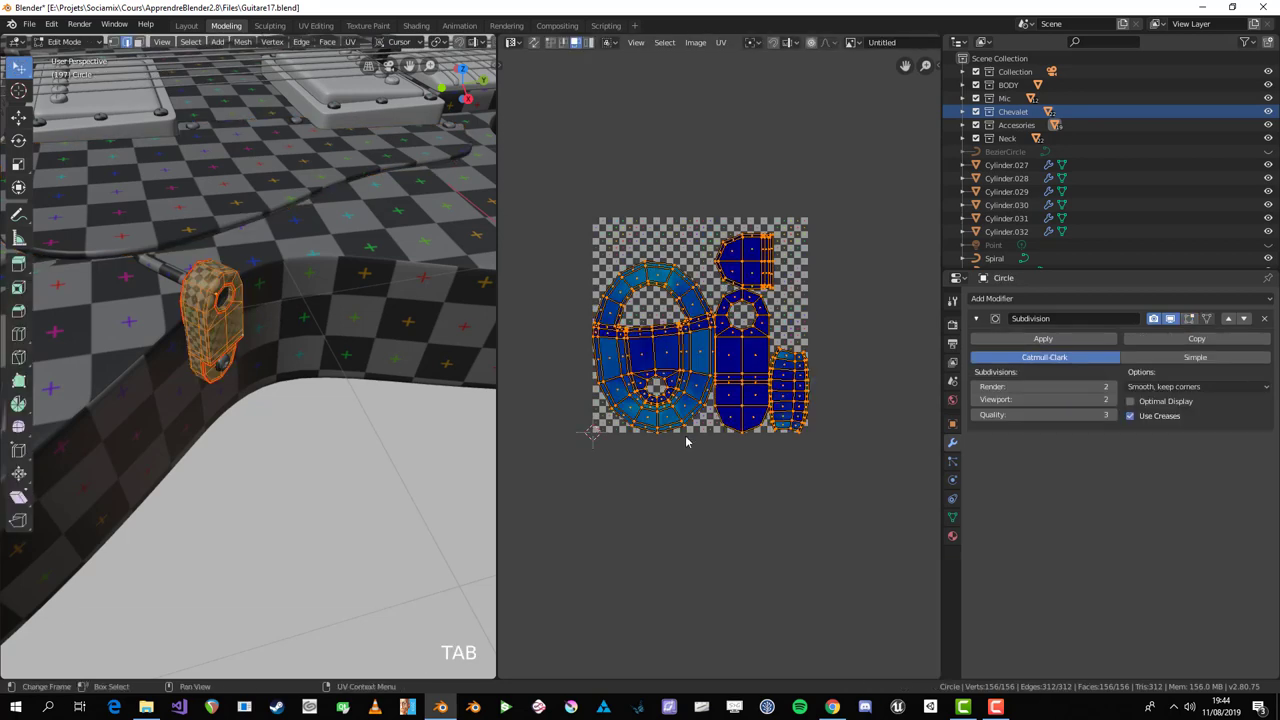
{"action": "key", "text": "s"}
{"action": "left_click", "coordinate": [906, 486]}
{"action": "key", "text": "s"}
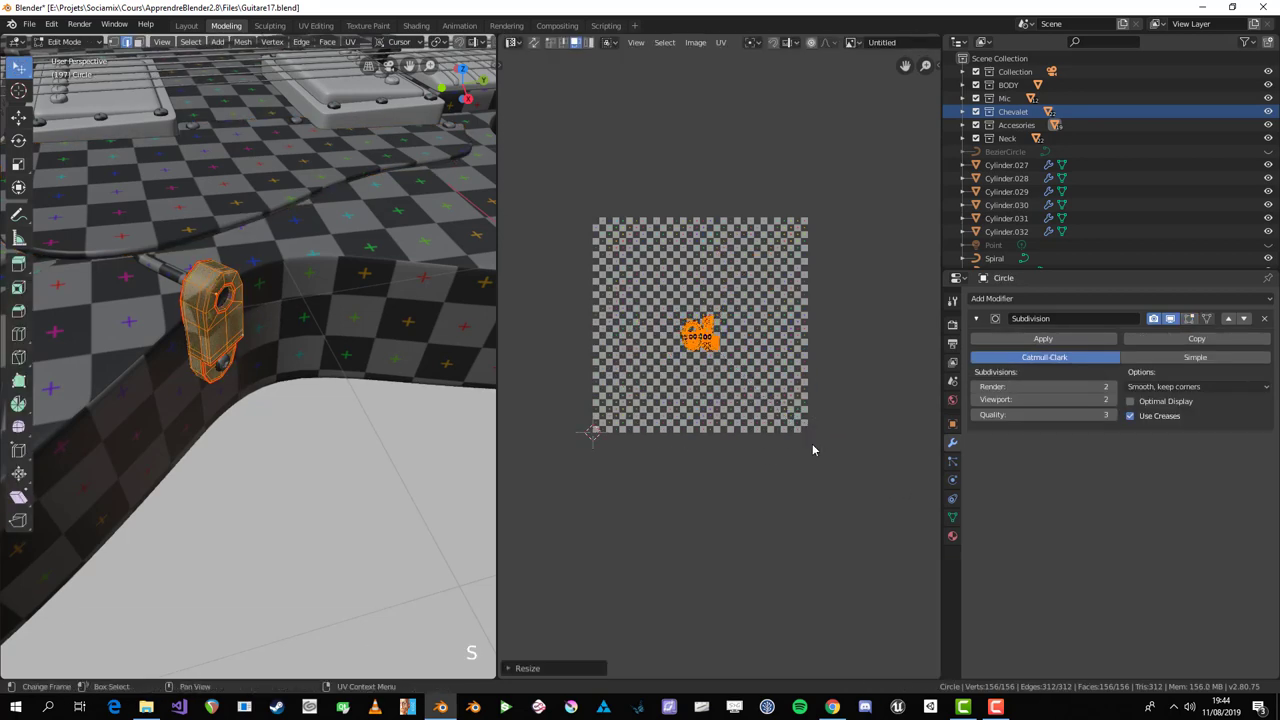
Step: Return to Object Mode and pull the view back to the whole guitar with Plane.005 active
{"action": "key", "text": "Tab"}
{"action": "middle_click", "coordinate": [303, 362]}
{"action": "key", "text": "Tab"}
{"action": "middle_click", "coordinate": [260, 304]}
{"action": "scroll", "scroll_direction": "up", "scroll_amount": 3}
{"action": "key", "text": "r"}
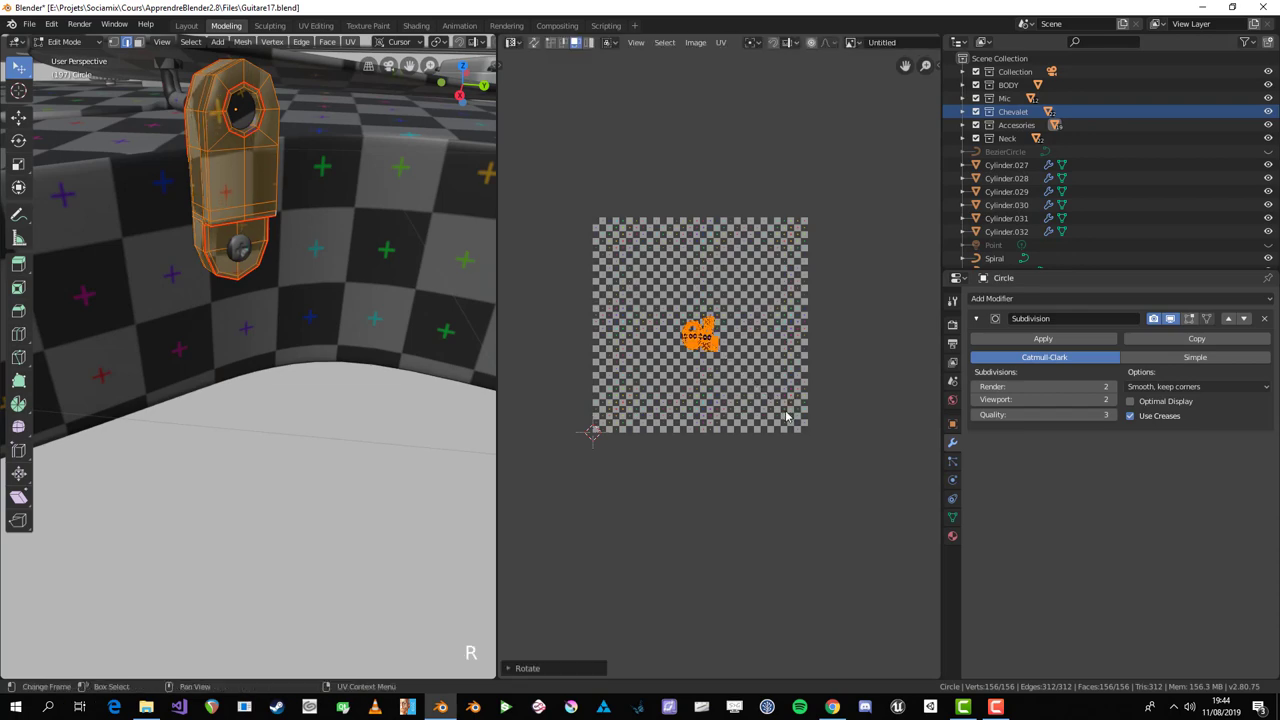
{"action": "key", "text": "Tab"}
{"action": "scroll", "scroll_direction": "down", "scroll_amount": 3}
{"action": "key", "text": "alt+a"}
{"action": "middle_click", "coordinate": [247, 323]}
{"action": "scroll", "scroll_direction": "down", "scroll_amount": 3}
{"action": "middle_click", "coordinate": [359, 373]}
{"action": "scroll", "scroll_direction": "up", "scroll_amount": 3}
{"action": "middle_click", "coordinate": [406, 355]}
{"action": "left_click", "coordinate": [299, 338]}
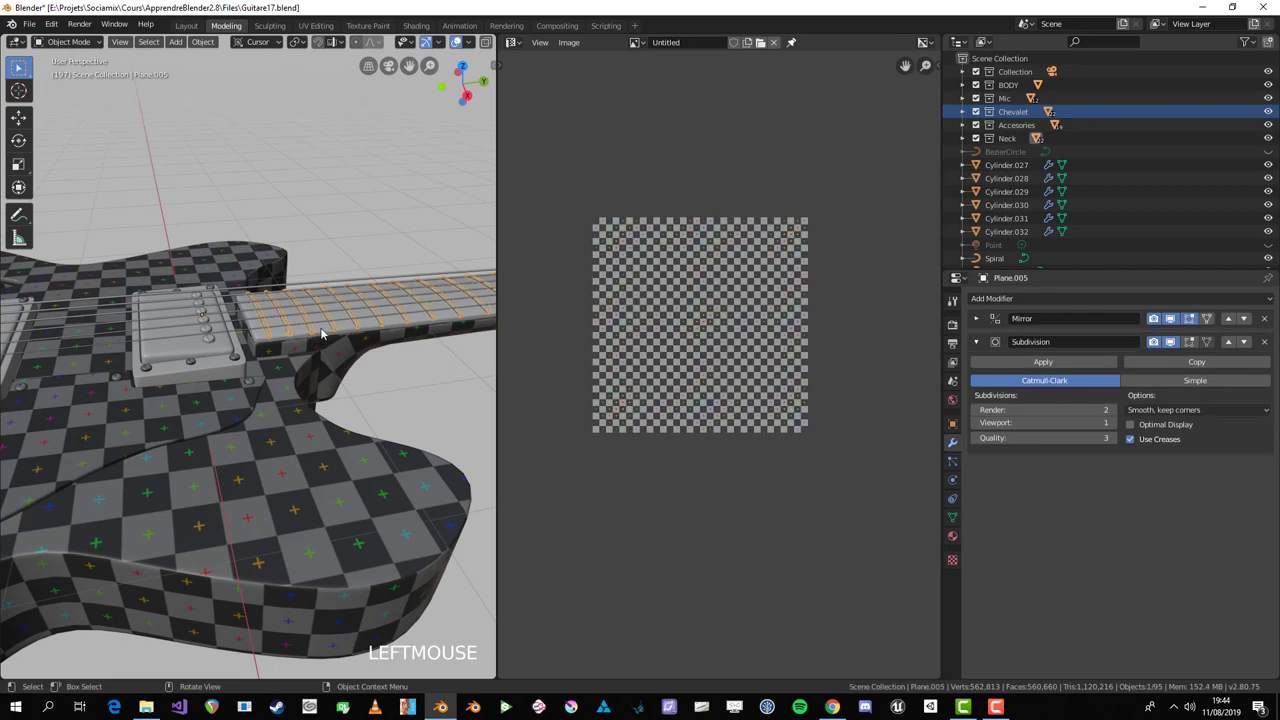
Step: Isolate the fretboard Plane.004 in local view and enter edit mode on it
{"action": "middle_click", "coordinate": [343, 327]}
{"action": "scroll", "scroll_direction": "up", "scroll_amount": 3}
{"action": "left_click", "coordinate": [264, 405]}
{"action": "key", "text": "Tab"}
{"action": "scroll", "scroll_direction": "down", "scroll_amount": 3}
{"action": "scroll", "scroll_direction": "up", "scroll_amount": 3}
{"action": "key", "text": "Tab"}
{"action": "key", "text": "KP_Divide"}
{"action": "scroll", "scroll_direction": "up", "scroll_amount": 3}
{"action": "middle_click", "coordinate": [226, 422]}
{"action": "key", "text": "alt+a"}
{"action": "middle_click", "coordinate": [345, 390]}
{"action": "scroll", "scroll_direction": "up", "scroll_amount": 3}
{"action": "left_click", "coordinate": [322, 237]}
{"action": "key", "text": "Tab"}
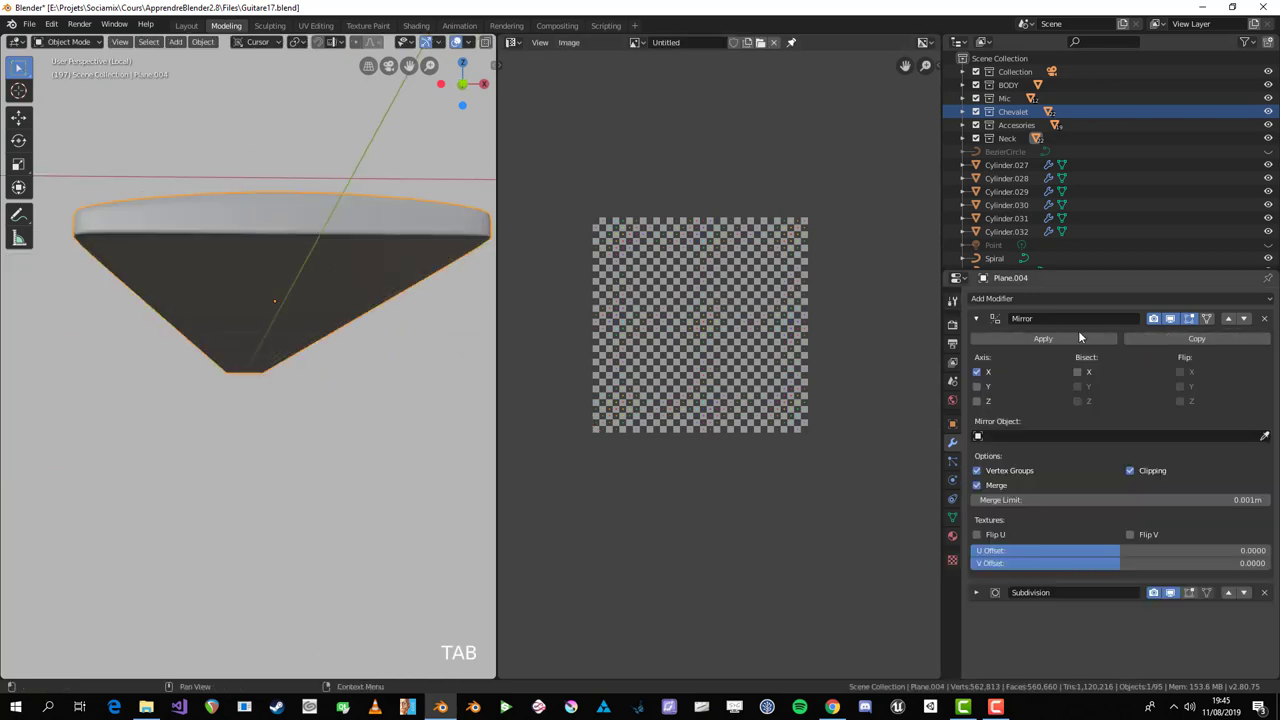
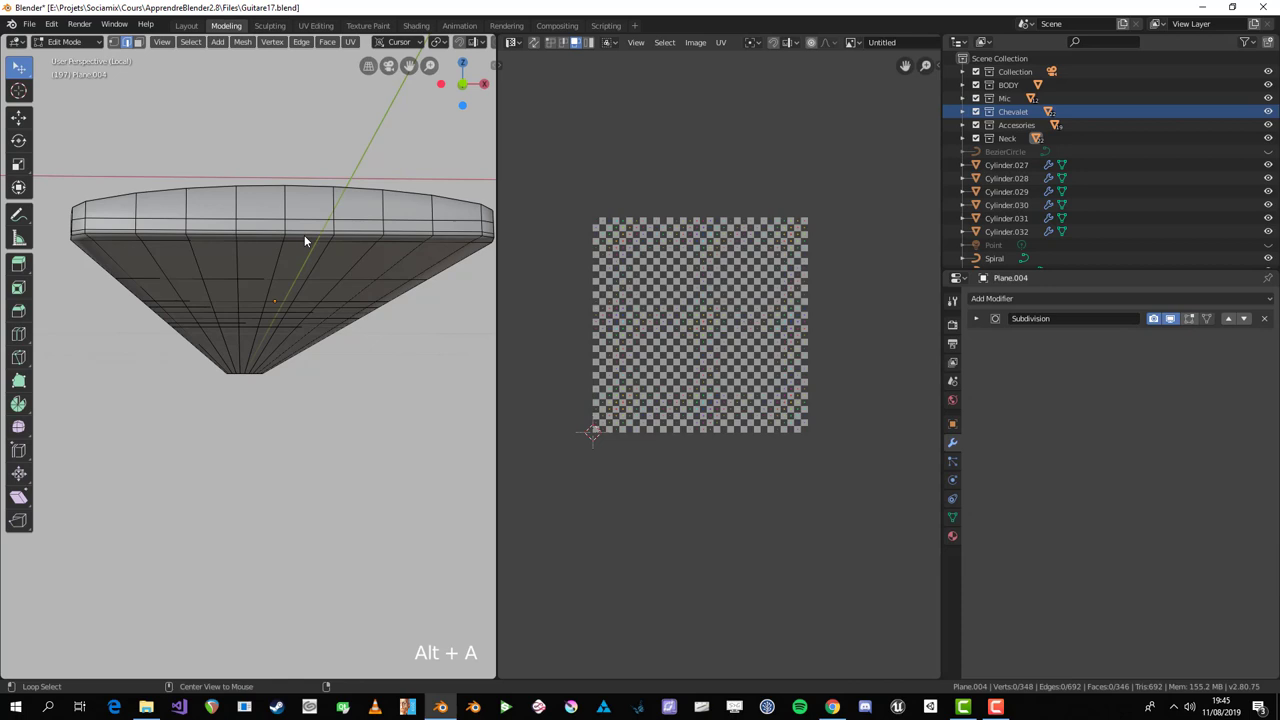
Step: Select edge paths around the fretboard, mark them as seams and unwrap
{"action": "left_click", "coordinate": [308, 239]}
{"action": "middle_click", "coordinate": [370, 247]}
{"action": "key", "text": "ctrl+space"}
{"action": "left_click_drag", "start_coordinate": [242, 245], "coordinate": [233, 266]}
{"action": "scroll", "scroll_direction": "down", "scroll_amount": 3}
{"action": "scroll", "scroll_direction": "up", "scroll_amount": 3}
{"action": "left_click", "coordinate": [233, 266]}
{"action": "left_click_drag", "start_coordinate": [242, 273], "coordinate": [700, 240]}
{"action": "scroll", "scroll_direction": "down", "scroll_amount": 3}
{"action": "scroll", "scroll_direction": "up", "scroll_amount": 3}
{"action": "scroll", "scroll_direction": "down", "scroll_amount": 3}
{"action": "left_click", "coordinate": [700, 240]}
{"action": "left_click_drag", "start_coordinate": [764, 251], "coordinate": [190, 211]}
{"action": "left_click", "coordinate": [190, 211]}
{"action": "scroll", "scroll_direction": "down", "scroll_amount": 3}
{"action": "left_click_drag", "start_coordinate": [634, 337], "coordinate": [641, 476]}
{"action": "key", "text": "ctrl+e"}
{"action": "key", "text": "a"}
{"action": "key", "text": "ctrl+space"}
{"action": "scroll", "scroll_direction": "up", "scroll_amount": 3}
{"action": "key", "text": "u"}
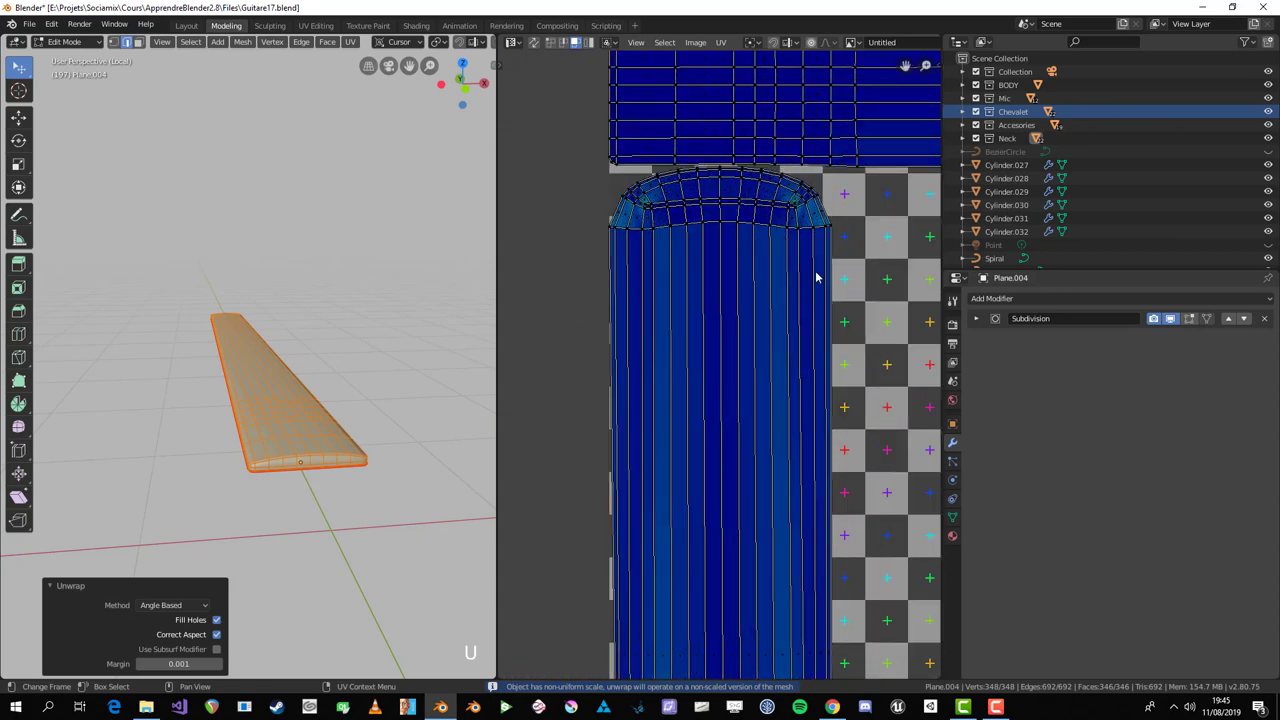
Step: Pick further edge runs along the fretboard borders, undoing stray selections
{"action": "key", "text": "alt+a"}
{"action": "middle_click", "coordinate": [309, 374]}
{"action": "key", "text": "alt+a"}
{"action": "key", "text": "ctrl+space"}
{"action": "left_click_drag", "start_coordinate": [434, 441], "coordinate": [718, 421]}
{"action": "scroll", "scroll_direction": "up", "scroll_amount": 3}
{"action": "scroll", "scroll_direction": "down", "scroll_amount": 3}
{"action": "left_click", "coordinate": [718, 421]}
{"action": "key", "text": "alt+a"}
{"action": "left_click", "coordinate": [719, 418]}
{"action": "scroll", "scroll_direction": "down", "scroll_amount": 3}
{"action": "key", "text": "ctrl+z"}
{"action": "scroll", "scroll_direction": "up", "scroll_amount": 3}
{"action": "scroll", "scroll_direction": "down", "scroll_amount": 3}
{"action": "key", "text": "alt+a"}
{"action": "left_click_drag", "start_coordinate": [719, 411], "coordinate": [719, 453]}
{"action": "scroll", "scroll_direction": "down", "scroll_amount": 3}
{"action": "left_click_drag", "start_coordinate": [914, 440], "coordinate": [352, 380]}
{"action": "scroll", "scroll_direction": "up", "scroll_amount": 3}
{"action": "left_click", "coordinate": [352, 380]}
{"action": "left_click_drag", "start_coordinate": [404, 376], "coordinate": [389, 355]}
{"action": "scroll", "scroll_direction": "up", "scroll_amount": 3}
{"action": "left_click", "coordinate": [389, 355]}
{"action": "key", "text": "ctrl+z"}
{"action": "left_click", "coordinate": [388, 358]}
{"action": "scroll", "scroll_direction": "down", "scroll_amount": 3}
Step: Mark the added edges as seams, select the whole mesh and unwrap again
{"action": "key", "text": "ctrl+e"}
{"action": "key", "text": "alt+a"}
{"action": "scroll", "scroll_direction": "down", "scroll_amount": 3}
{"action": "left_click_drag", "start_coordinate": [855, 339], "coordinate": [792, 463]}
{"action": "scroll", "scroll_direction": "up", "scroll_amount": 3}
{"action": "left_click", "coordinate": [792, 463]}
{"action": "left_click", "coordinate": [796, 495]}
{"action": "key", "text": "ctrl+e"}
{"action": "key", "text": "alt+a"}
{"action": "left_click_drag", "start_coordinate": [954, 494], "coordinate": [806, 336]}
{"action": "left_click", "coordinate": [806, 336]}
{"action": "middle_click", "coordinate": [792, 345]}
{"action": "key", "text": "alt+a"}
{"action": "left_click_drag", "start_coordinate": [342, 448], "coordinate": [354, 473]}
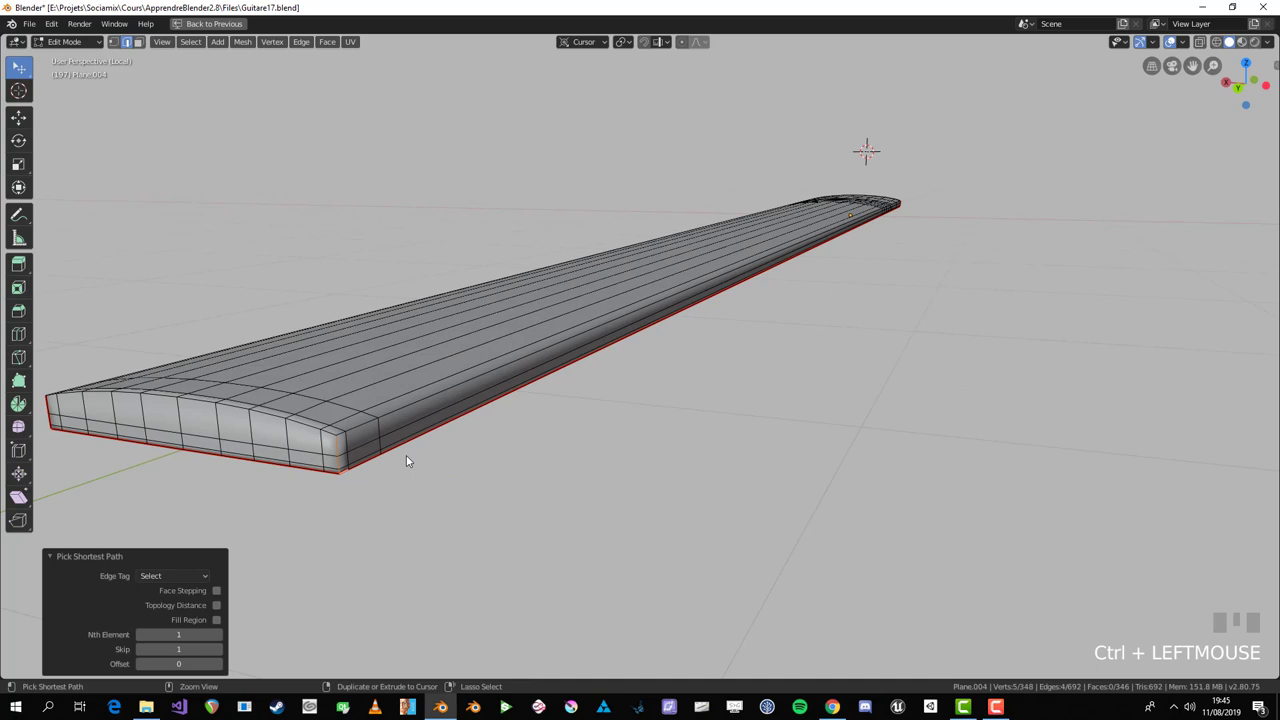
{"action": "key", "text": "b"}
{"action": "key", "text": "ctrl+e"}
{"action": "key", "text": "a"}
{"action": "scroll", "scroll_direction": "down", "scroll_amount": 3}
{"action": "key", "text": "u"}
{"action": "key", "text": "ctrl+space"}
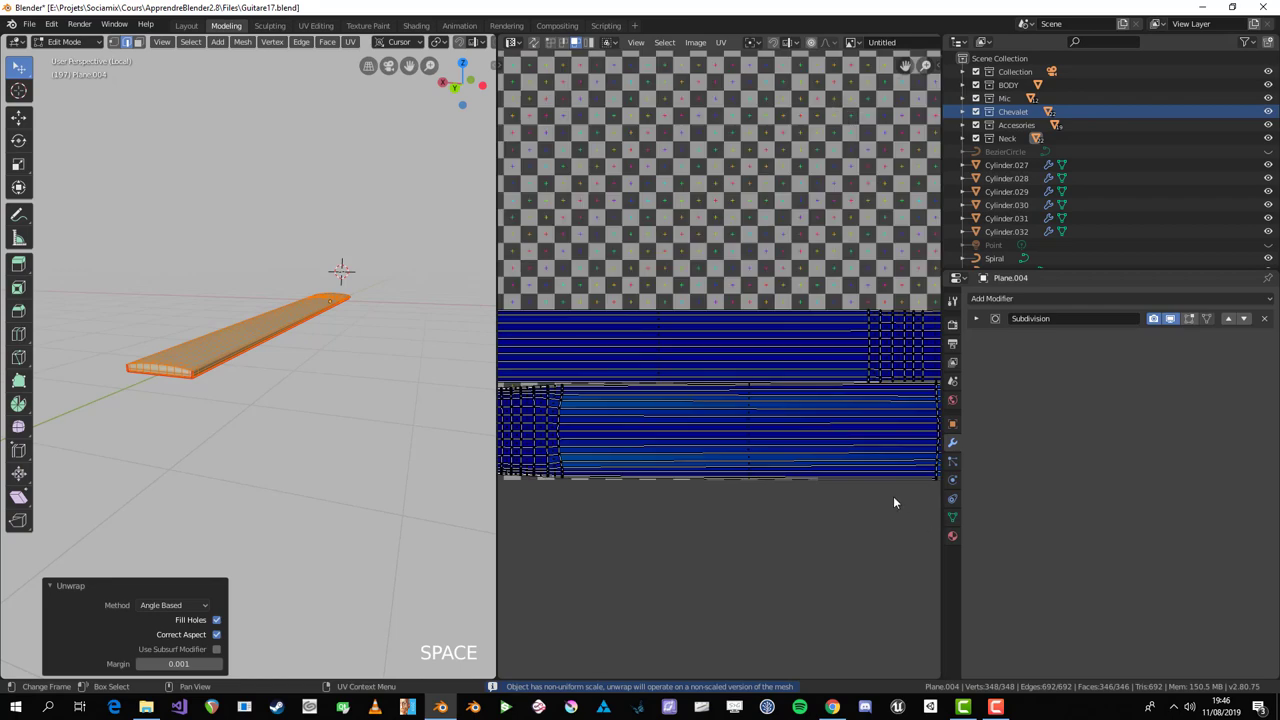
{"action": "key", "text": "alt+a"}
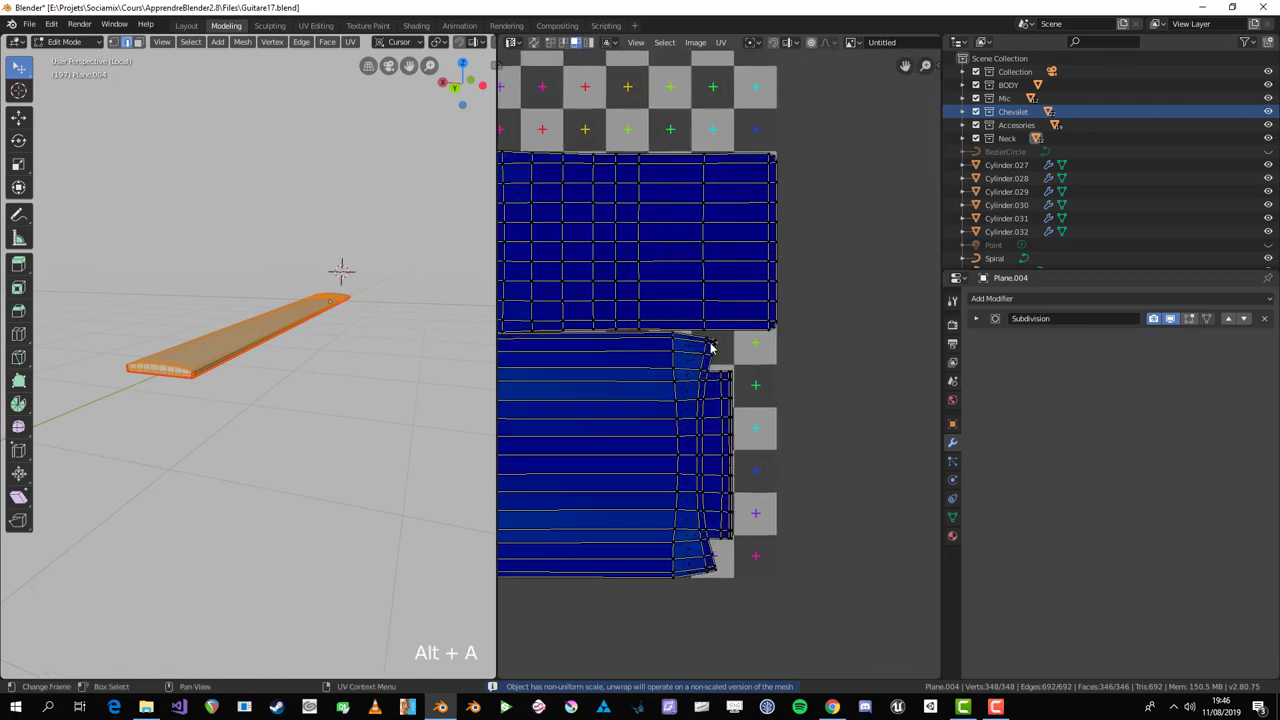
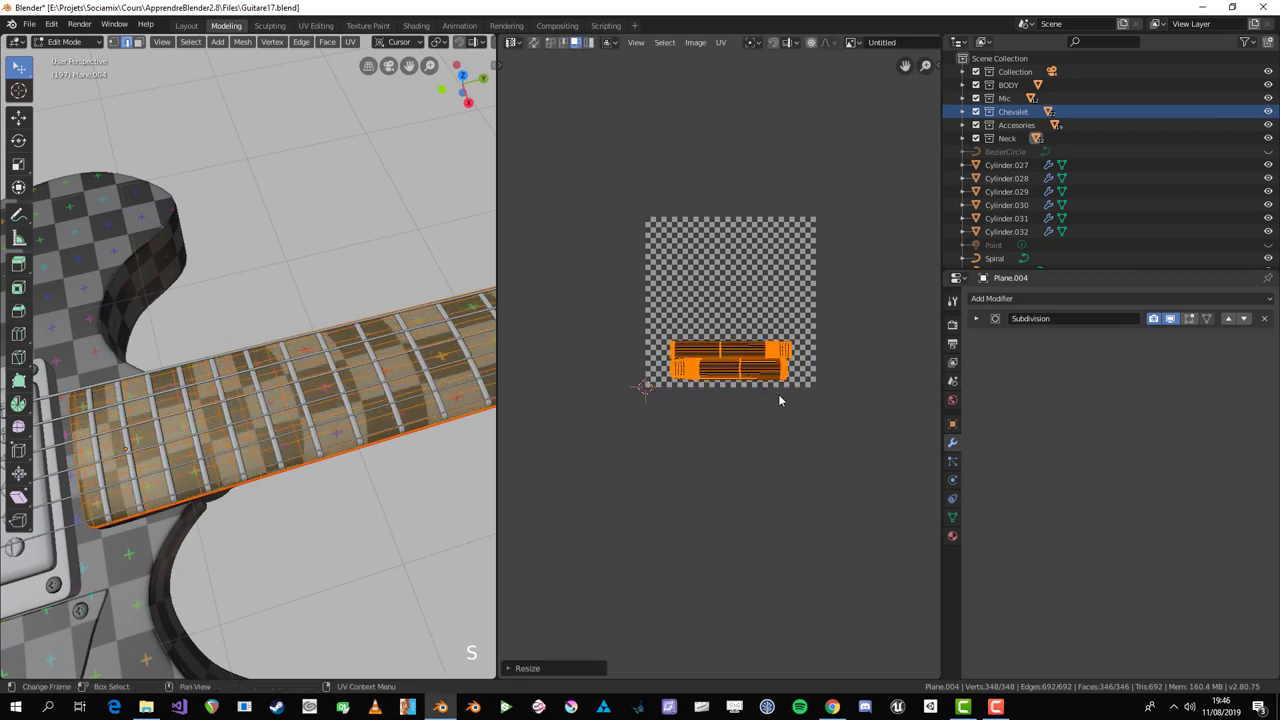
Step: Begin scaling the fretboard's long UV strips larger over the checker texture
{"action": "key", "text": "Tab"}
{"action": "scroll", "scroll_direction": "down", "scroll_amount": 3}
{"action": "key", "text": "Tab"}
{"action": "key", "text": "s"}
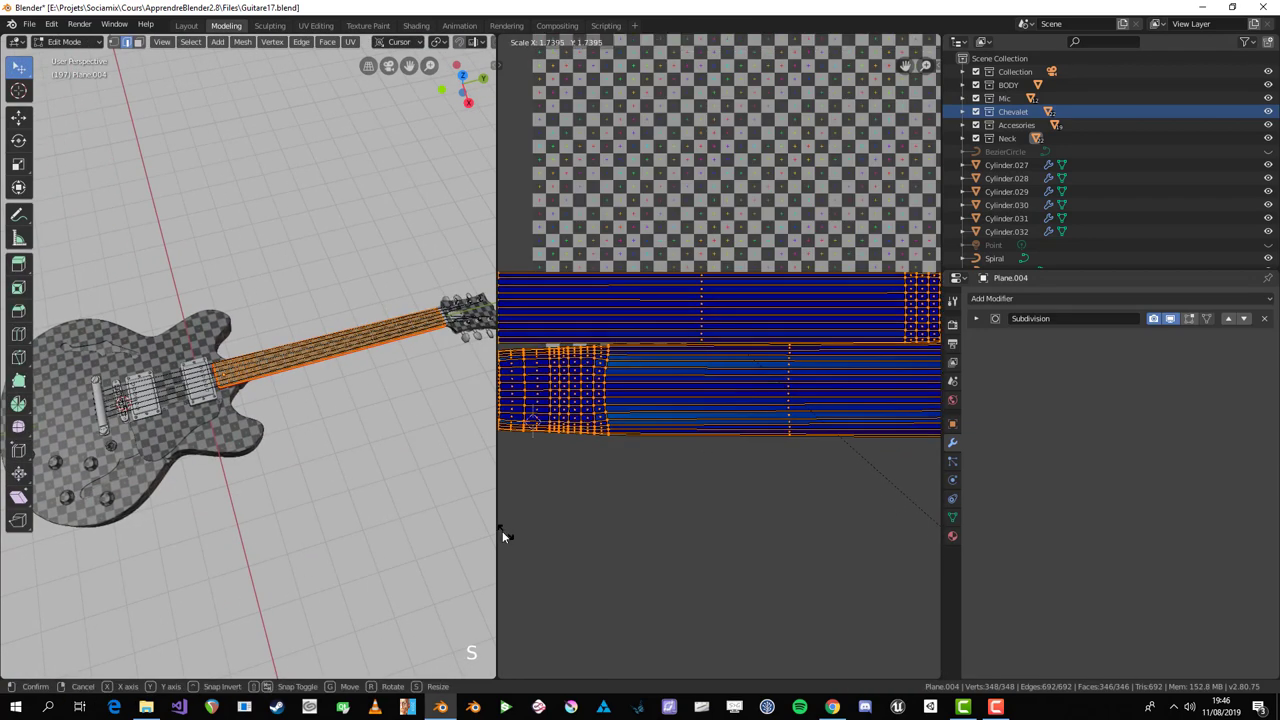
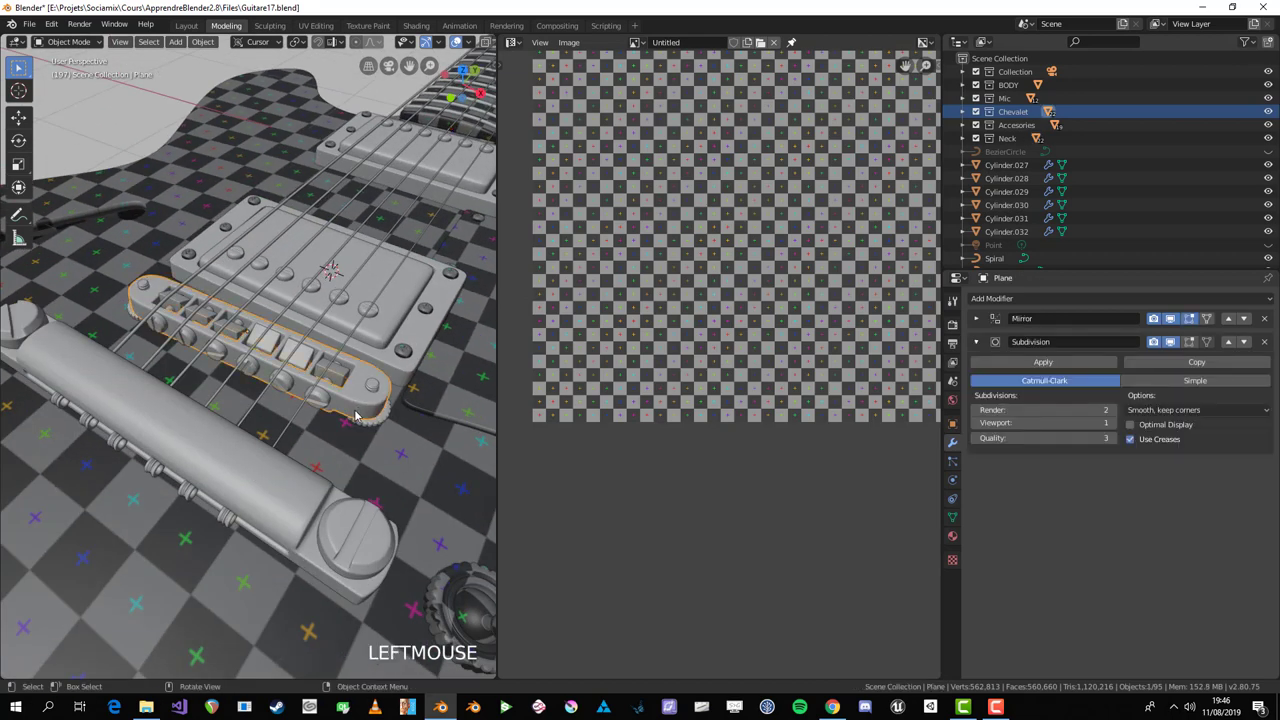
Step: Isolate the slotted bracket in local view and box-select its hole region in edit mode
{"action": "key", "text": "KP_Divide"}
{"action": "key", "text": "Tab"}
{"action": "scroll", "scroll_direction": "up", "scroll_amount": 3}
{"action": "key", "text": "alt+a"}
{"action": "key", "text": "ctrl+space"}
{"action": "left_click_drag", "start_coordinate": [224, 439], "coordinate": [710, 339]}
{"action": "scroll", "scroll_direction": "down", "scroll_amount": 3}
{"action": "key", "text": "a"}
{"action": "key", "text": "alt+a"}
{"action": "scroll", "scroll_direction": "up", "scroll_amount": 3}
{"action": "key", "text": "Tab"}
{"action": "left_click", "coordinate": [710, 339]}
Step: Mark a seam around the edge loop of the bracket's hole (Ctrl+E)
{"action": "key", "text": "Tab"}
{"action": "scroll", "scroll_direction": "up", "scroll_amount": 3}
{"action": "key", "text": "alt+a"}
{"action": "left_click", "coordinate": [712, 397]}
{"action": "left_click_drag", "start_coordinate": [684, 411], "coordinate": [521, 365]}
{"action": "key", "text": "ctrl+e"}
{"action": "key", "text": "ctrl+space"}
{"action": "key", "text": "a"}
{"action": "scroll", "scroll_direction": "up", "scroll_amount": 3}
{"action": "key", "text": "alt+a"}
Step: Pick edges one by one along the bracket's outer rim, panning around it
{"action": "middle_click", "coordinate": [361, 378]}
{"action": "scroll", "scroll_direction": "up", "scroll_amount": 3}
{"action": "left_click", "coordinate": [341, 425]}
{"action": "middle_click", "coordinate": [345, 428]}
{"action": "key", "text": "alt+a"}
{"action": "left_click", "coordinate": [278, 426]}
{"action": "middle_click", "coordinate": [286, 444]}
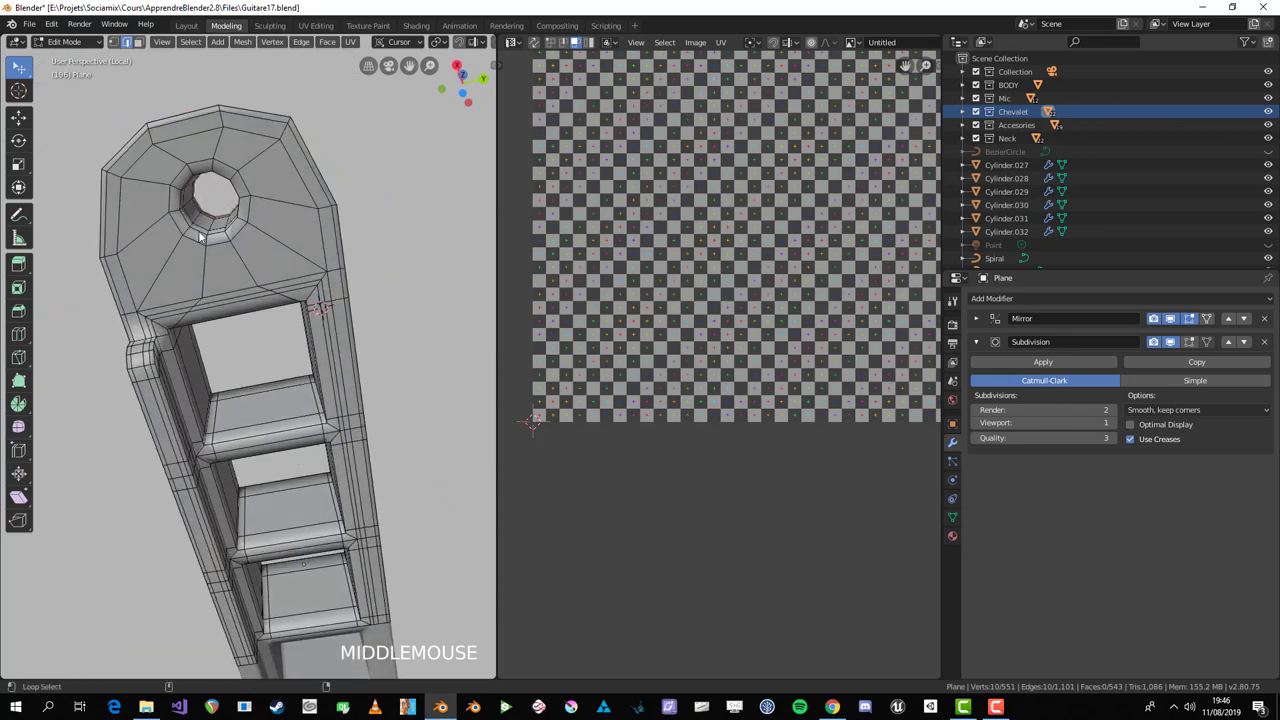
{"action": "left_click", "coordinate": [203, 233]}
{"action": "middle_click", "coordinate": [213, 244]}
{"action": "scroll", "scroll_direction": "up", "scroll_amount": 3}
{"action": "middle_click", "coordinate": [268, 253]}
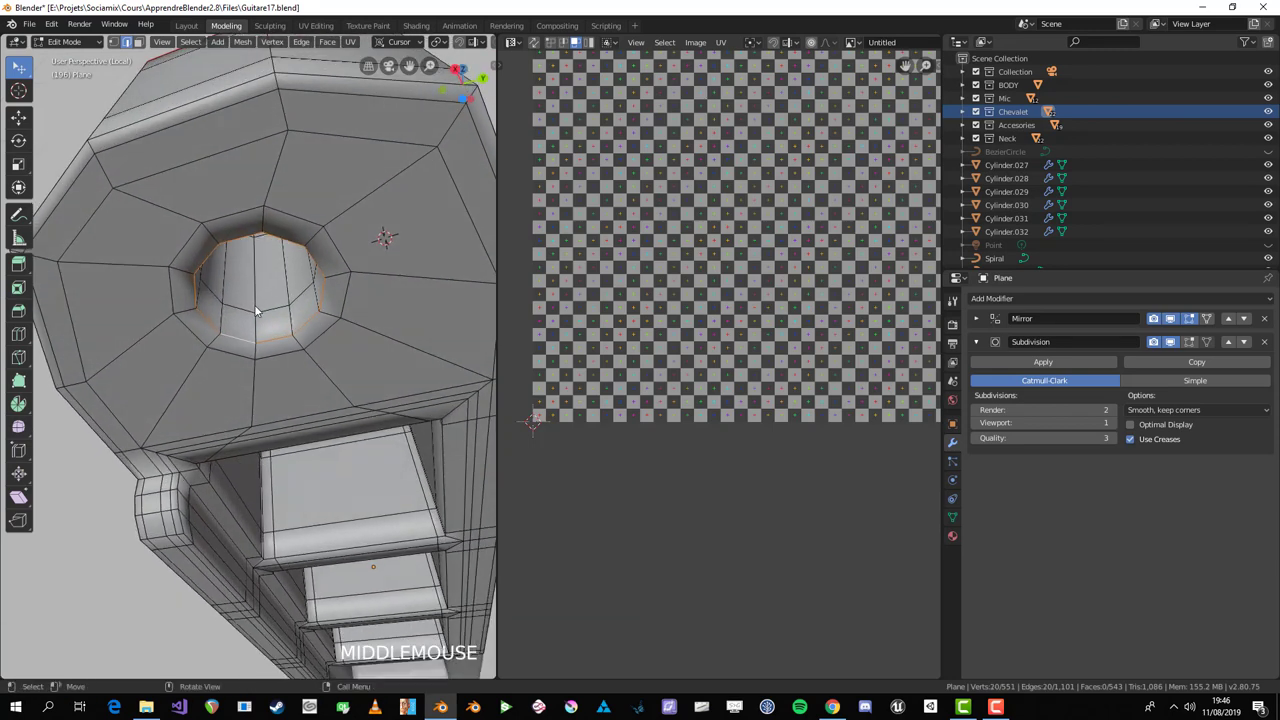
Step: Finish the outer-rim loop, correct a mis-pick, and mark it as a seam
{"action": "scroll", "scroll_direction": "up", "scroll_amount": 3}
{"action": "left_click", "coordinate": [261, 316]}
{"action": "middle_click", "coordinate": [252, 212]}
{"action": "left_click", "coordinate": [263, 216]}
{"action": "key", "text": "ctrl+e"}
{"action": "key", "text": "ctrl+z"}
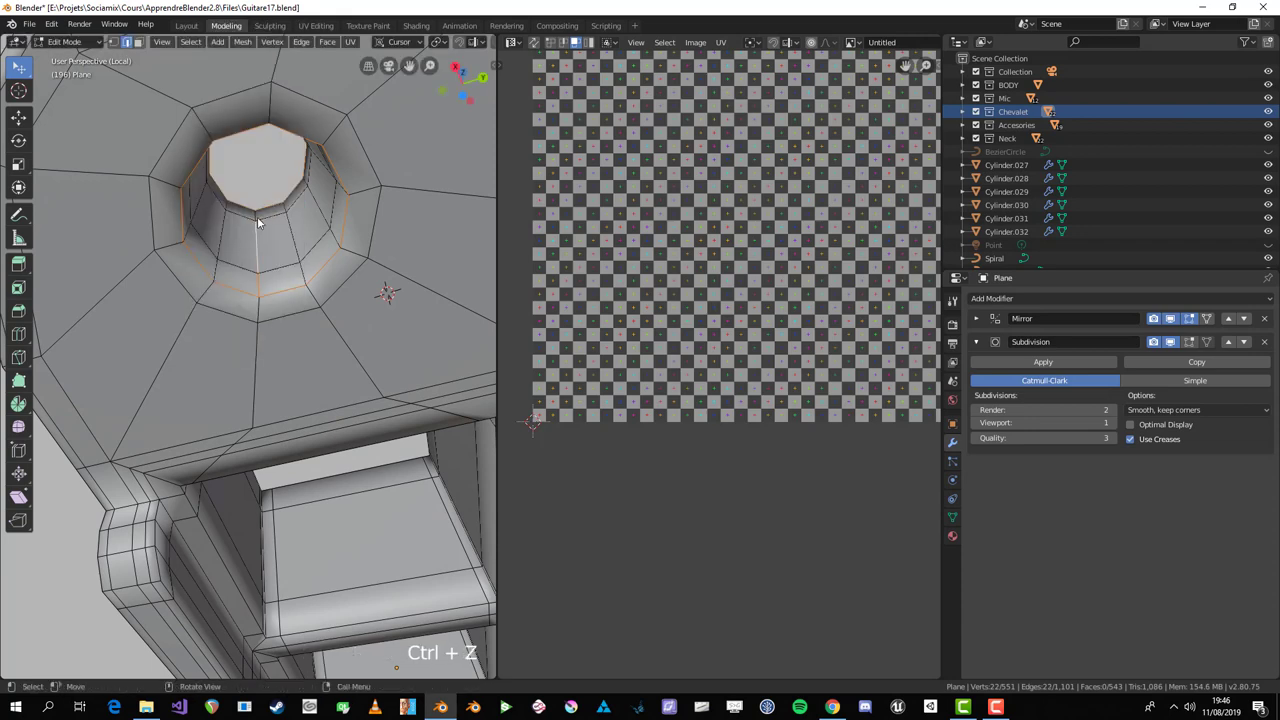
{"action": "left_click", "coordinate": [290, 227]}
{"action": "key", "text": "ctrl+e"}
Step: Unwrap the whole bracket (A, U) for a first UV layout and inspect the result
{"action": "key", "text": "alt+a"}
{"action": "scroll", "scroll_direction": "down", "scroll_amount": 3}
{"action": "middle_click", "coordinate": [291, 327]}
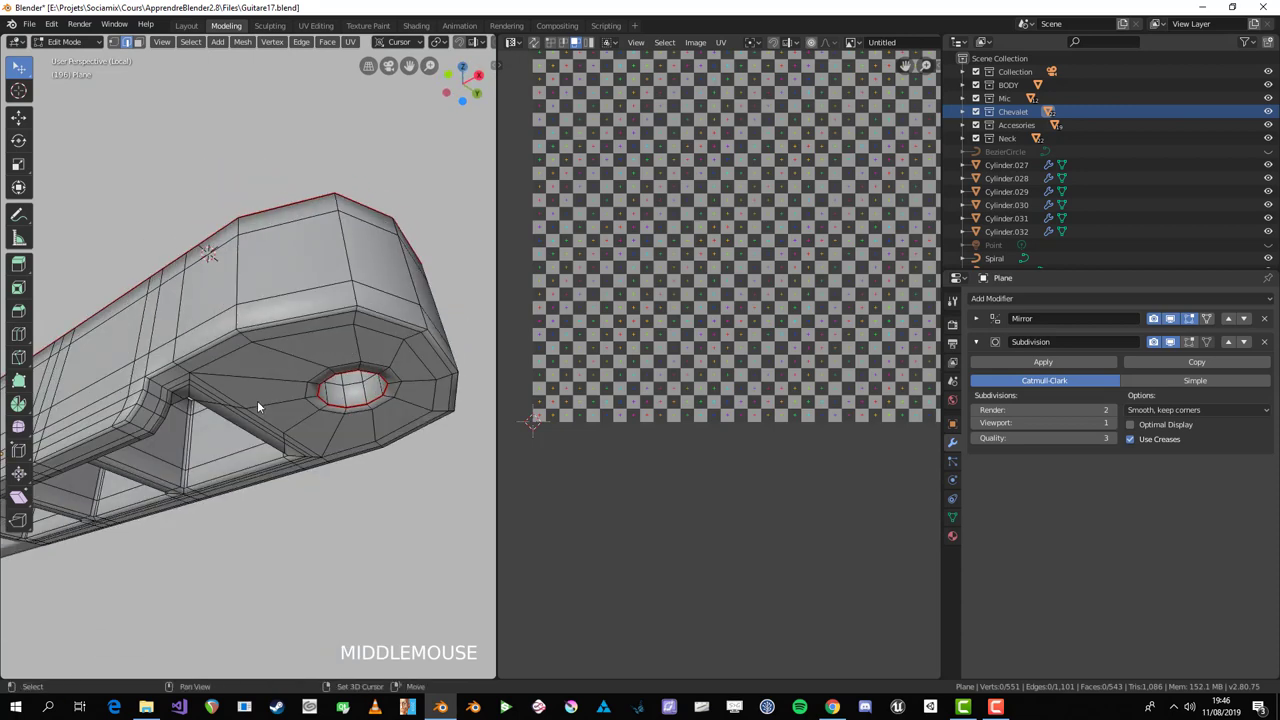
{"action": "scroll", "scroll_direction": "down", "scroll_amount": 3}
{"action": "middle_click", "coordinate": [394, 388]}
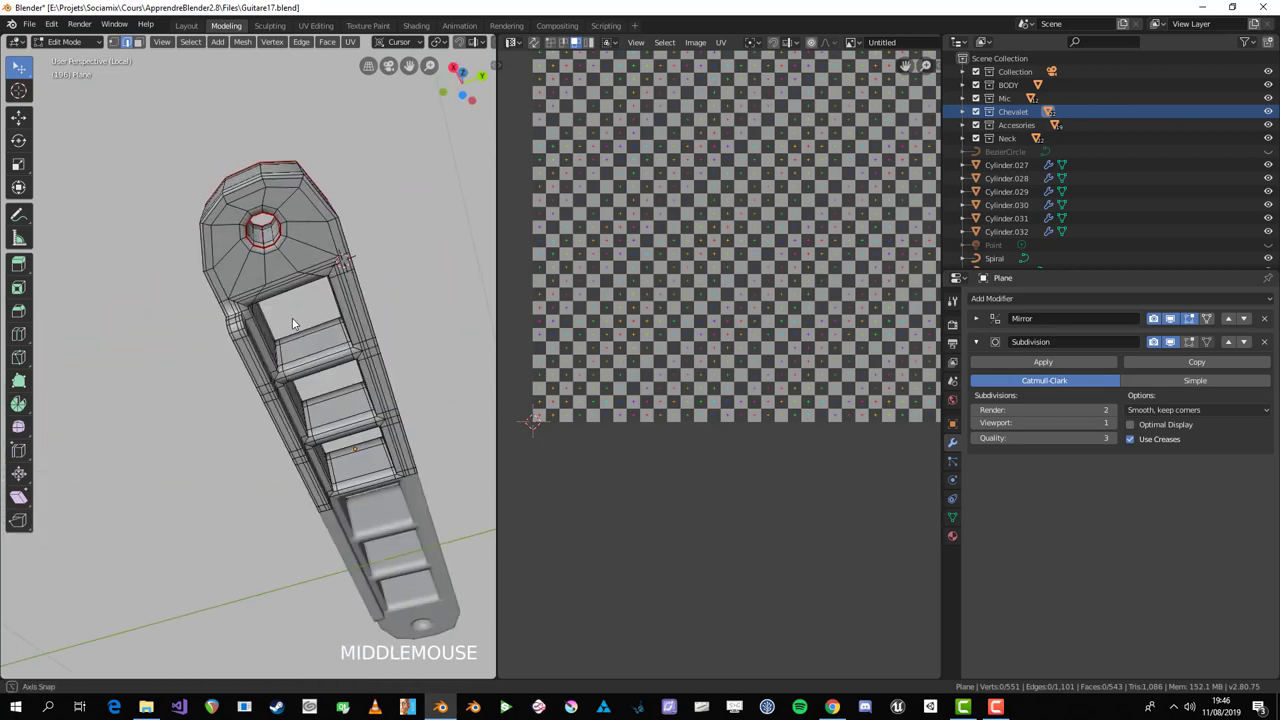
{"action": "scroll", "scroll_direction": "up", "scroll_amount": 3}
{"action": "middle_click", "coordinate": [287, 326]}
{"action": "key", "text": "a"}
{"action": "key", "text": "u"}
{"action": "middle_click", "coordinate": [184, 359]}
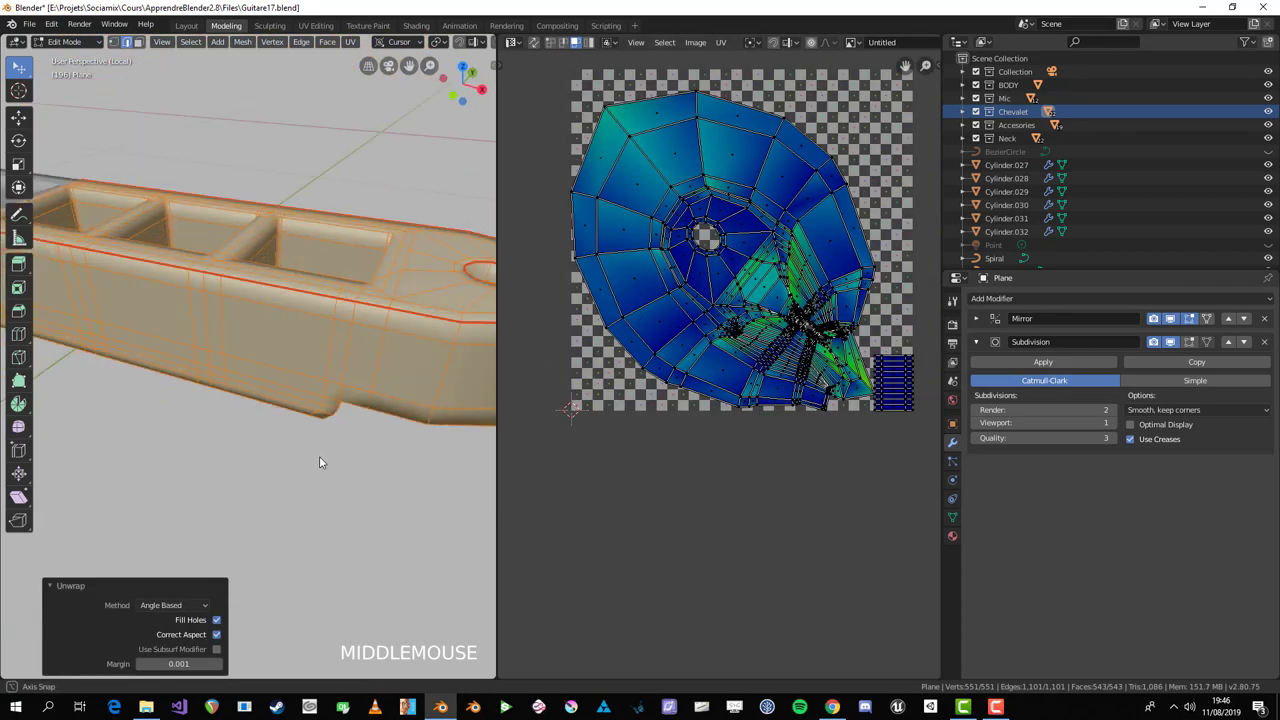
{"action": "key", "text": "alt+a"}
{"action": "middle_click", "coordinate": [282, 393]}
{"action": "scroll", "scroll_direction": "up", "scroll_amount": 3}
{"action": "middle_click", "coordinate": [282, 337]}
{"action": "scroll", "scroll_direction": "down", "scroll_amount": 3}
{"action": "middle_click", "coordinate": [269, 380]}
{"action": "left_click", "coordinate": [221, 338]}
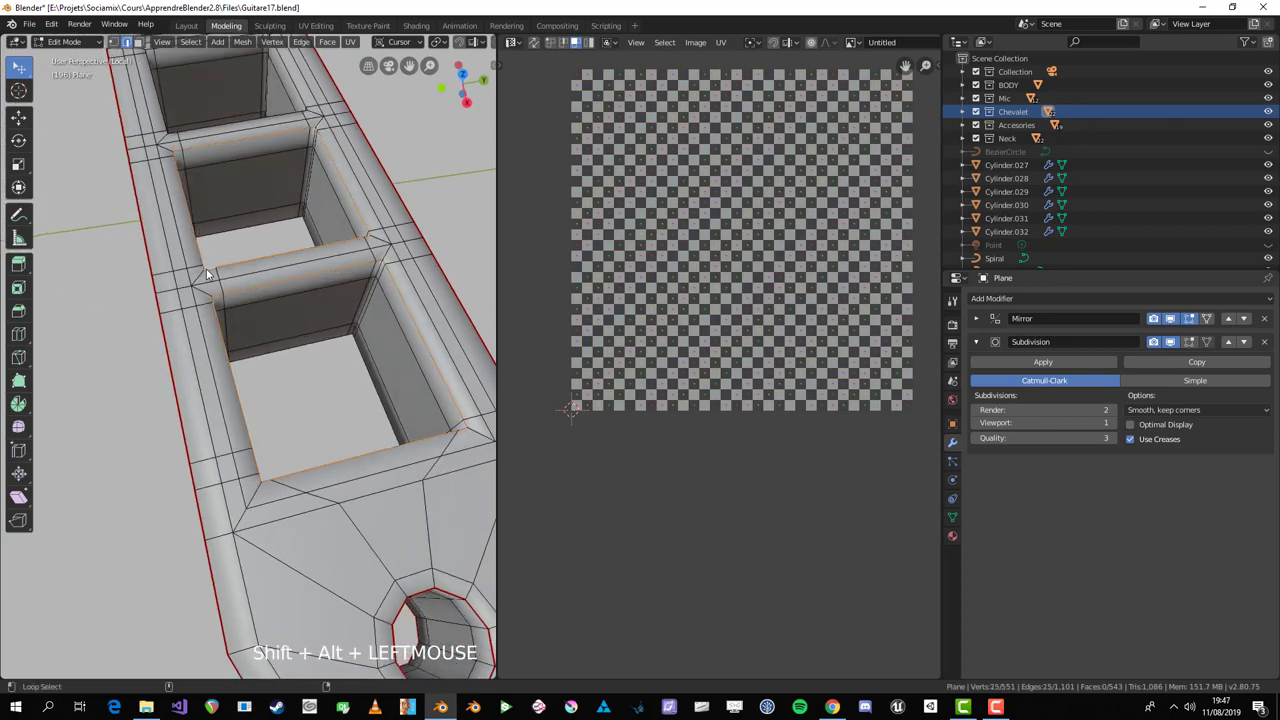
Step: Mark seams on the edges around the first rectangular openings of the bracket
{"action": "middle_click", "coordinate": [195, 246]}
{"action": "left_click", "coordinate": [192, 258]}
{"action": "key", "text": "ctrl+z"}
{"action": "left_click", "coordinate": [234, 250]}
{"action": "key", "text": "ctrl+e"}
{"action": "scroll", "scroll_direction": "down", "scroll_amount": 3}
{"action": "key", "text": "alt+a"}
{"action": "middle_click", "coordinate": [206, 473]}
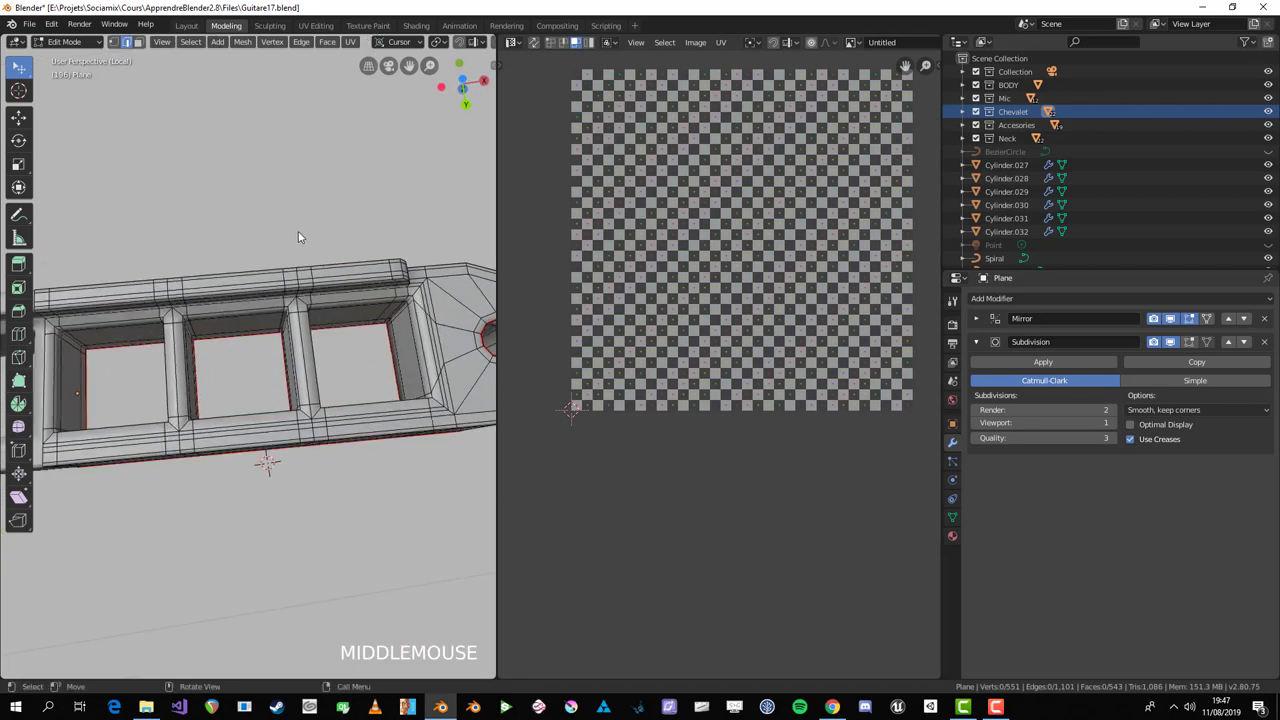
{"action": "scroll", "scroll_direction": "up", "scroll_amount": 3}
{"action": "left_click", "coordinate": [354, 375]}
{"action": "middle_click", "coordinate": [131, 389]}
{"action": "left_click", "coordinate": [312, 353]}
{"action": "key", "text": "ctrl+e"}
Step: Pick edges on the remaining openings and frame the bracket in side view
{"action": "middle_click", "coordinate": [209, 431]}
{"action": "key", "text": "alt+a"}
{"action": "left_click", "coordinate": [232, 472]}
{"action": "middle_click", "coordinate": [230, 502]}
{"action": "scroll", "scroll_direction": "up", "scroll_amount": 3}
{"action": "left_click", "coordinate": [363, 508]}
{"action": "middle_click", "coordinate": [389, 513]}
{"action": "left_click", "coordinate": [288, 509]}
{"action": "middle_click", "coordinate": [302, 525]}
{"action": "scroll", "scroll_direction": "down", "scroll_amount": 3}
{"action": "middle_click", "coordinate": [400, 436]}
{"action": "key", "text": "shift+c"}
{"action": "scroll", "scroll_direction": "up", "scroll_amount": 3}
{"action": "key", "text": "KP_3"}
{"action": "key", "text": "KP_Decimal"}
Step: Circle-select the opening edge loops in the maximized side view and mark them as seams
{"action": "key", "text": "ctrl+space"}
{"action": "left_click_drag", "start_coordinate": [407, 297], "coordinate": [656, 370]}
{"action": "scroll", "scroll_direction": "down", "scroll_amount": 3}
{"action": "key", "text": "KP_Decimal"}
{"action": "scroll", "scroll_direction": "up", "scroll_amount": 3}
{"action": "key", "text": "c"}
{"action": "right_click", "coordinate": [644, 385]}
{"action": "left_click_drag", "start_coordinate": [531, 487], "coordinate": [887, 365]}
{"action": "key", "text": "c"}
{"action": "scroll", "scroll_direction": "up", "scroll_amount": 3}
{"action": "key", "text": "c"}
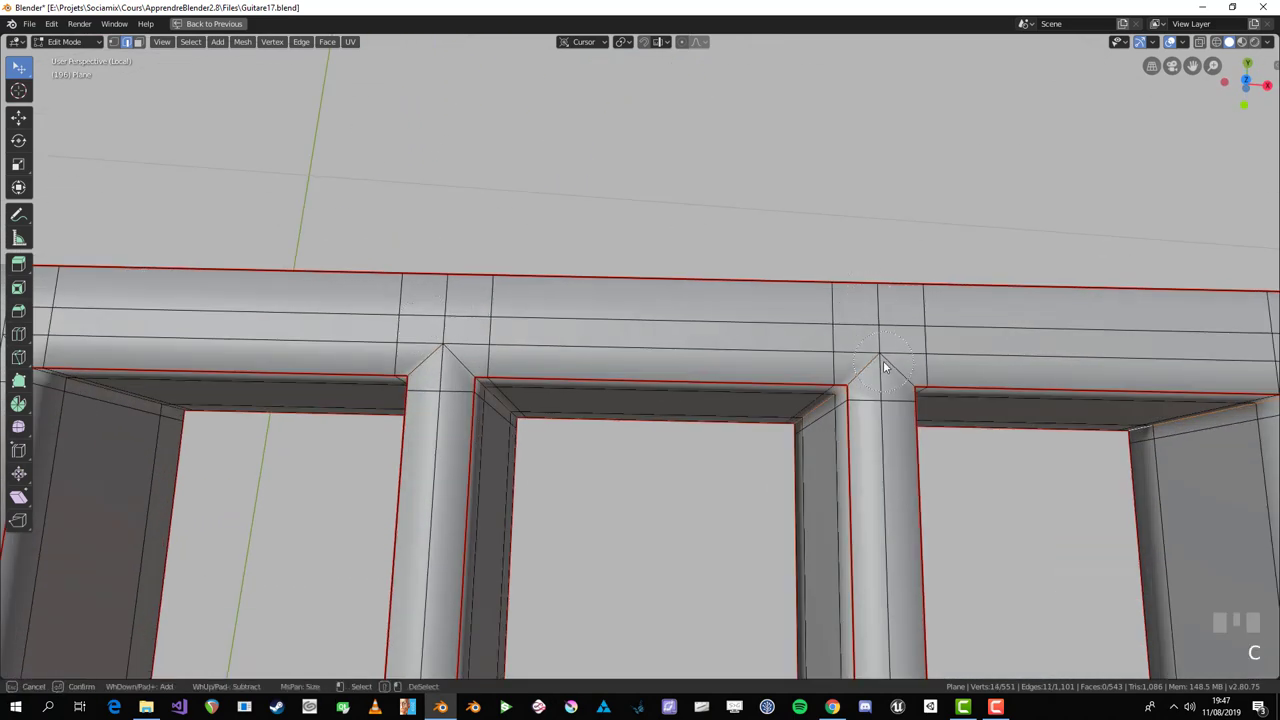
{"action": "scroll", "scroll_direction": "down", "scroll_amount": 3}
{"action": "left_click_drag", "start_coordinate": [971, 440], "coordinate": [797, 486]}
{"action": "scroll", "scroll_direction": "up", "scroll_amount": 3}
{"action": "key", "text": "c"}
{"action": "scroll", "scroll_direction": "down", "scroll_amount": 3}
{"action": "left_click_drag", "start_coordinate": [766, 522], "coordinate": [520, 404]}
{"action": "key", "text": "ctrl+e"}
{"action": "key", "text": "ctrl+space"}
Step: Re-unwrap the whole bracket and check the separate UV islands with linked select
{"action": "key", "text": "alt+a"}
{"action": "middle_click", "coordinate": [339, 449]}
{"action": "scroll", "scroll_direction": "up", "scroll_amount": 3}
{"action": "key", "text": "u"}
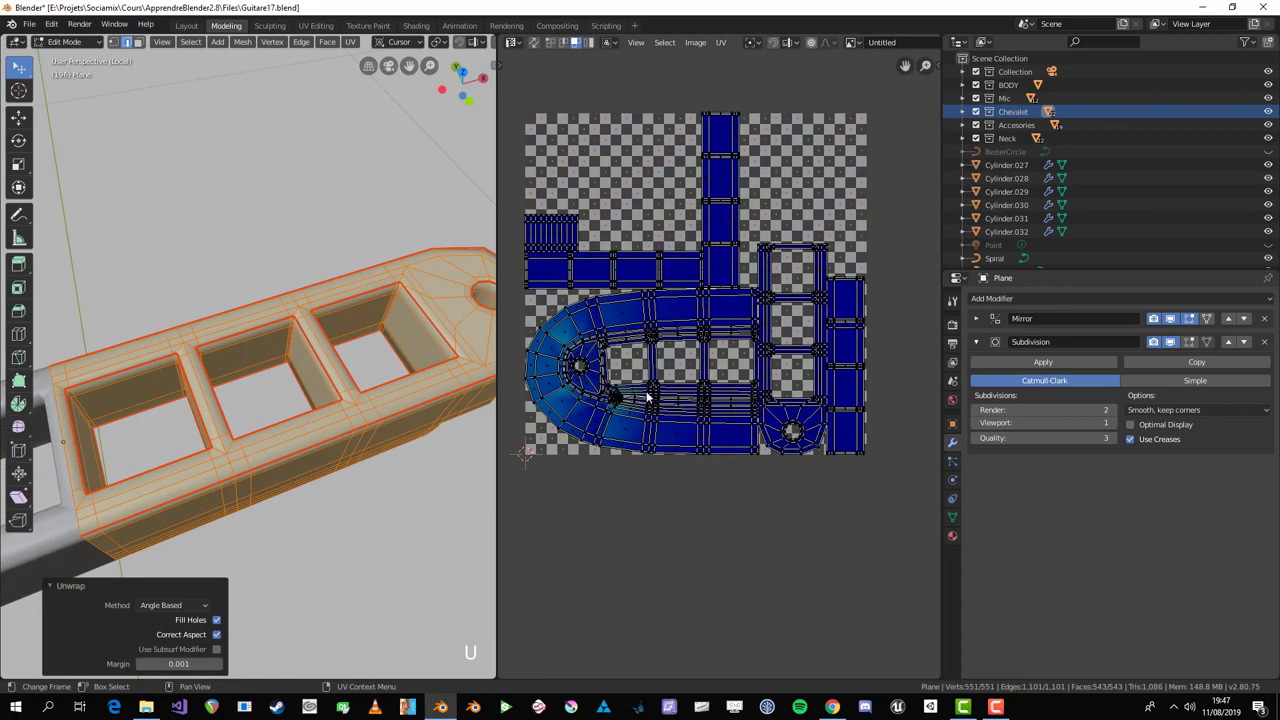
{"action": "scroll", "scroll_direction": "down", "scroll_amount": 3}
{"action": "key", "text": "alt+a"}
{"action": "key", "text": "3"}
{"action": "key", "text": "l"}
{"action": "scroll", "scroll_direction": "down", "scroll_amount": 3}
{"action": "middle_click", "coordinate": [398, 437]}
Step: Inspect the bracket's current UV islands with Select Linked from front and side views
{"action": "scroll", "scroll_direction": "up", "scroll_amount": 3}
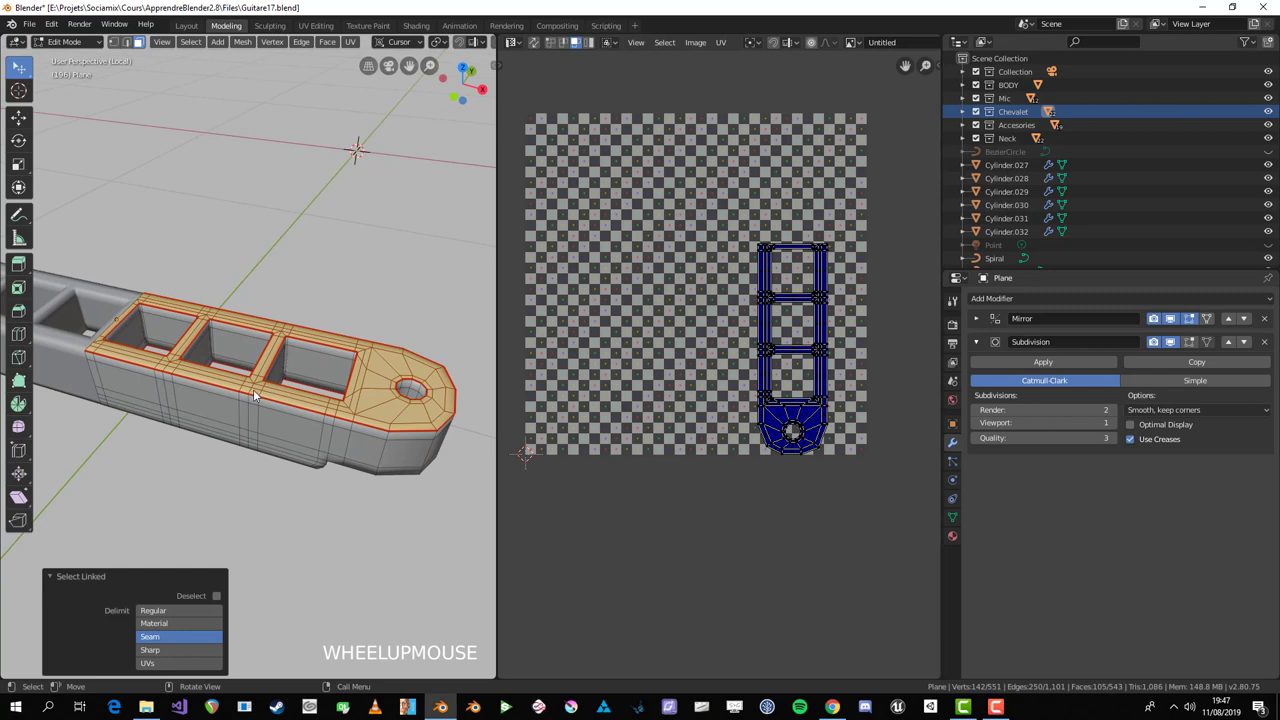
{"action": "middle_click", "coordinate": [345, 492]}
{"action": "key", "text": "alt+a"}
{"action": "scroll", "scroll_direction": "up", "scroll_amount": 3}
{"action": "middle_click", "coordinate": [299, 389]}
{"action": "key", "text": "l"}
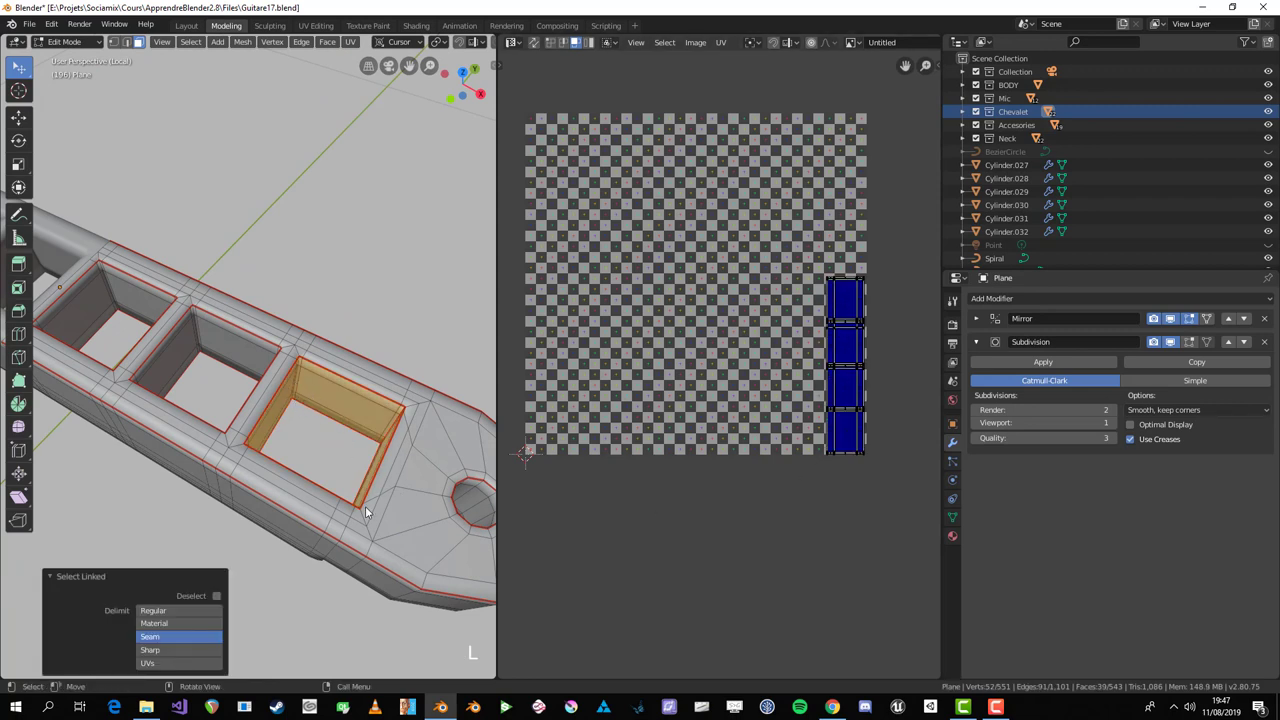
{"action": "scroll", "scroll_direction": "down", "scroll_amount": 3}
{"action": "middle_click", "coordinate": [345, 539]}
{"action": "key", "text": "alt+a"}
{"action": "key", "text": "l"}
{"action": "middle_click", "coordinate": [343, 533]}
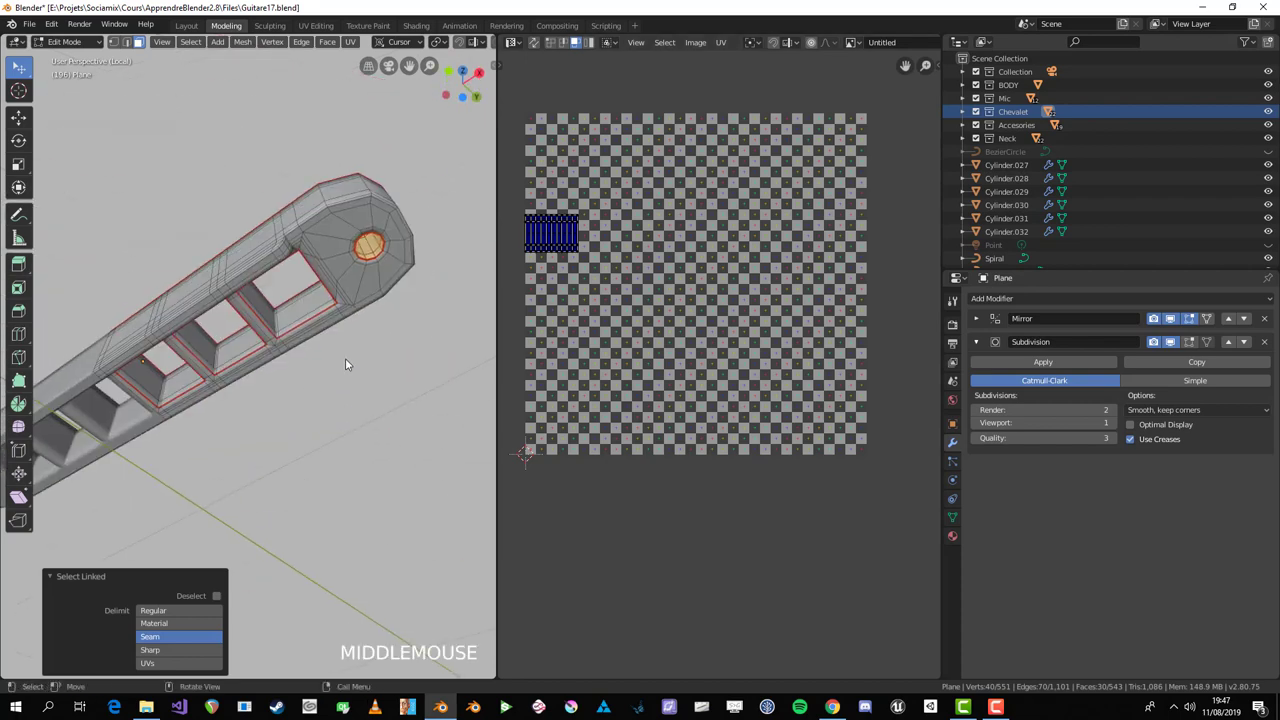
{"action": "key", "text": "alt+a"}
{"action": "key", "text": "1"}
{"action": "key", "text": "3"}
{"action": "middle_click", "coordinate": [332, 285]}
{"action": "scroll", "scroll_direction": "up", "scroll_amount": 3}
Step: Select an edge path along the bracket's underside rail and mark it as a seam
{"action": "key", "text": "ctrl+space"}
{"action": "left_click_drag", "start_coordinate": [295, 321], "coordinate": [678, 530]}
{"action": "scroll", "scroll_direction": "up", "scroll_amount": 3}
{"action": "scroll", "scroll_direction": "down", "scroll_amount": 3}
{"action": "scroll", "scroll_direction": "up", "scroll_amount": 3}
{"action": "left_click_drag", "start_coordinate": [750, 474], "coordinate": [571, 310]}
{"action": "left_click", "coordinate": [571, 310]}
{"action": "key", "text": "2"}
{"action": "left_click_drag", "start_coordinate": [567, 310], "coordinate": [634, 312]}
{"action": "left_click_drag", "start_coordinate": [745, 358], "coordinate": [607, 422]}
{"action": "scroll", "scroll_direction": "up", "scroll_amount": 3}
{"action": "left_click", "coordinate": [631, 412]}
{"action": "key", "text": "ctrl+z"}
{"action": "left_click", "coordinate": [715, 441]}
{"action": "left_click_drag", "start_coordinate": [821, 484], "coordinate": [696, 485]}
{"action": "left_click", "coordinate": [696, 485]}
{"action": "scroll", "scroll_direction": "down", "scroll_amount": 3}
{"action": "left_click_drag", "start_coordinate": [899, 529], "coordinate": [722, 453]}
{"action": "left_click", "coordinate": [722, 453]}
{"action": "key", "text": "ctrl+e"}
Step: Unwrap all faces again and review the resulting island layout
{"action": "key", "text": "alt+a"}
{"action": "scroll", "scroll_direction": "down", "scroll_amount": 3}
{"action": "left_click_drag", "start_coordinate": [468, 402], "coordinate": [576, 366]}
{"action": "key", "text": "a"}
{"action": "scroll", "scroll_direction": "down", "scroll_amount": 3}
{"action": "key", "text": "u"}
{"action": "key", "text": "ctrl+space"}
{"action": "key", "text": "alt+a"}
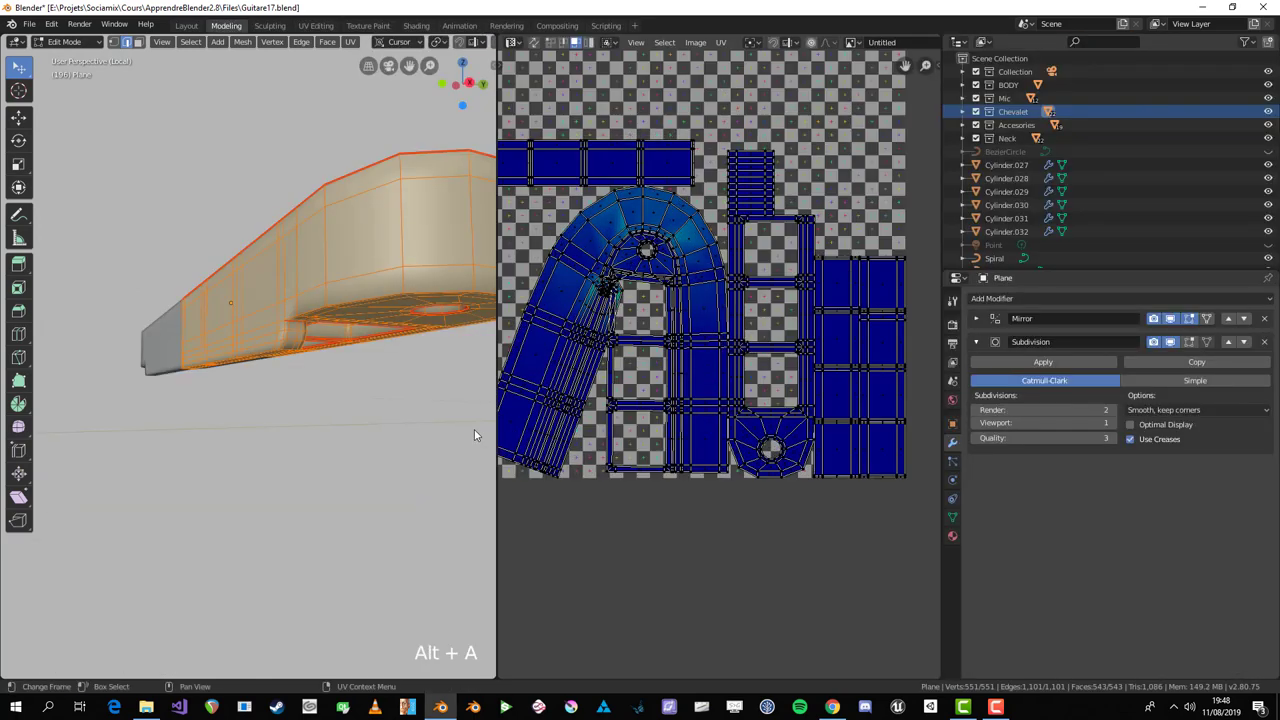
{"action": "middle_click", "coordinate": [345, 411]}
{"action": "key", "text": "alt+a"}
Step: Select a further edge run on the lower rail and mark it as another seam
{"action": "key", "text": "ctrl+space"}
{"action": "left_click_drag", "start_coordinate": [321, 249], "coordinate": [514, 227]}
{"action": "scroll", "scroll_direction": "up", "scroll_amount": 3}
{"action": "scroll", "scroll_direction": "down", "scroll_amount": 3}
{"action": "left_click", "coordinate": [514, 227]}
{"action": "left_click_drag", "start_coordinate": [510, 229], "coordinate": [279, 277]}
{"action": "left_click", "coordinate": [279, 277]}
{"action": "key", "text": "ctrl+z"}
{"action": "left_click", "coordinate": [270, 272]}
{"action": "left_click", "coordinate": [270, 265]}
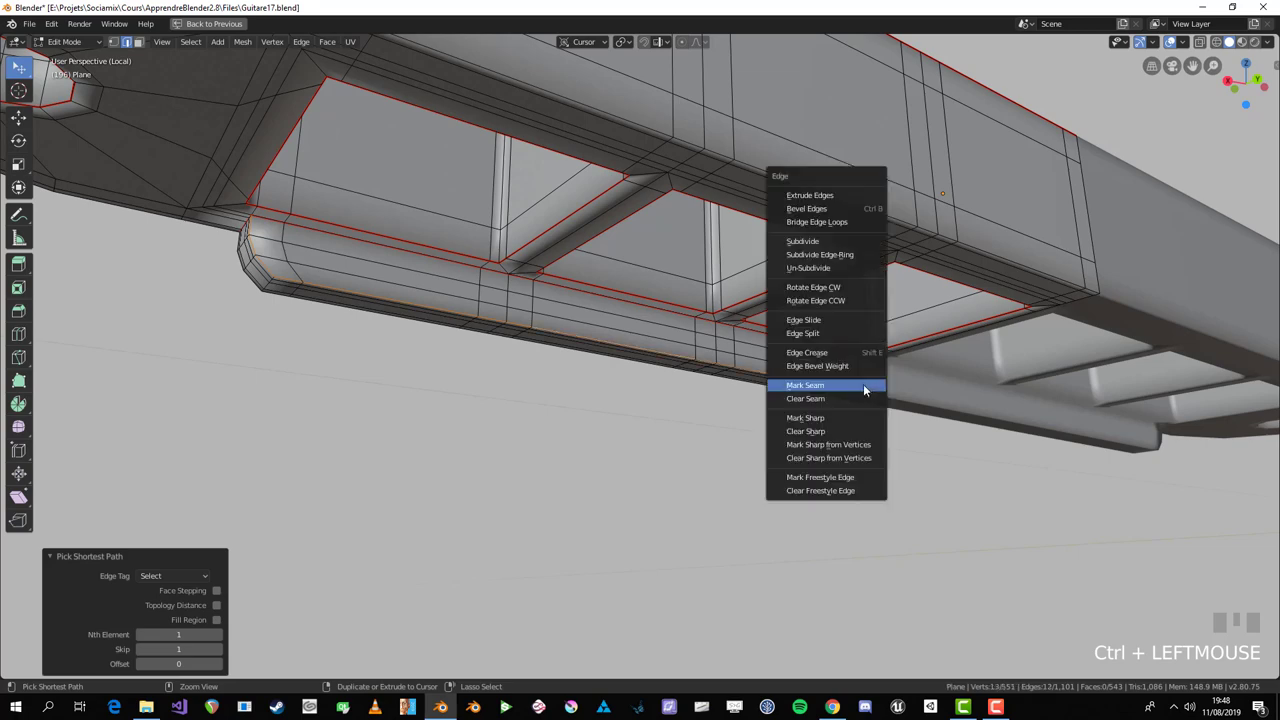
{"action": "key", "text": "ctrl+e"}
Step: Unwrap all faces of the slotted Plane part and check the islands over the checker grid
{"action": "left_click_drag", "start_coordinate": [596, 385], "coordinate": [406, 235]}
{"action": "key", "text": "alt+a"}
{"action": "left_click", "coordinate": [406, 235]}
{"action": "left_click_drag", "start_coordinate": [581, 291], "coordinate": [711, 354]}
{"action": "key", "text": "a"}
{"action": "key", "text": "u"}
{"action": "key", "text": "ctrl+space"}
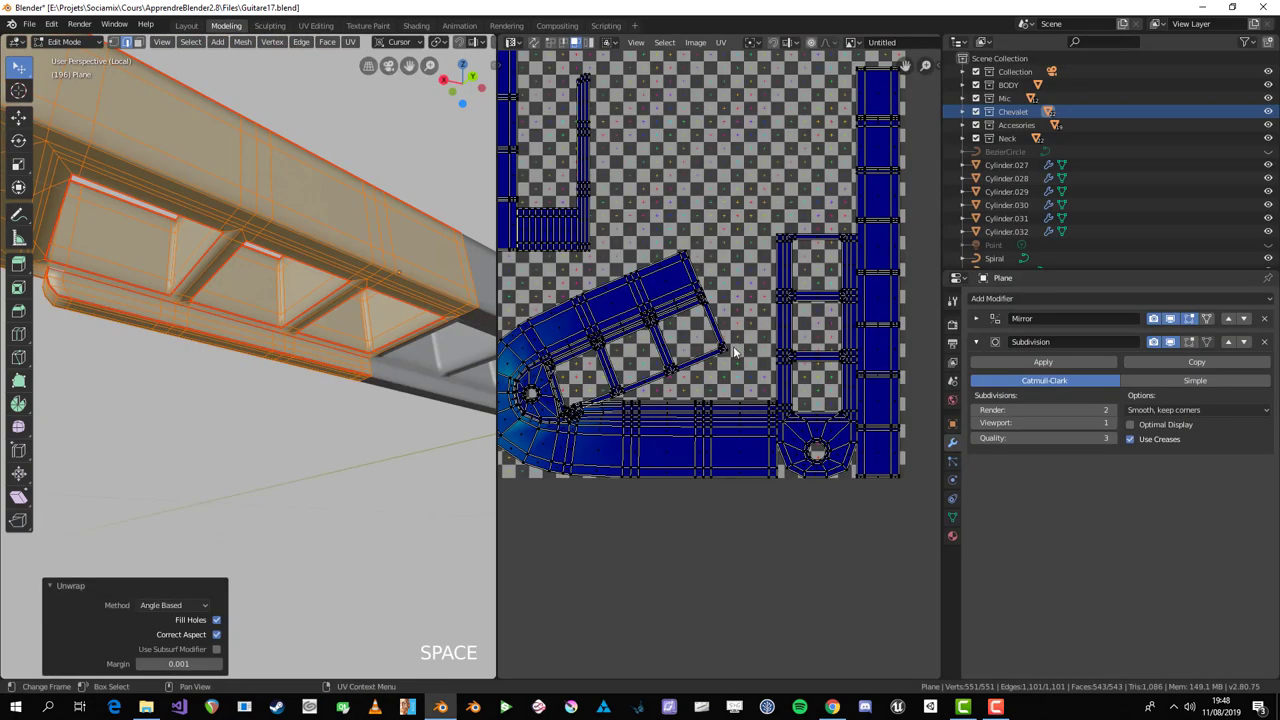
{"action": "key", "text": "alt+a"}
{"action": "middle_click", "coordinate": [225, 362]}
Step: Mark a shortest-path side seam on the part and unwrap again
{"action": "key", "text": "ctrl+space"}
{"action": "left_click_drag", "start_coordinate": [294, 352], "coordinate": [724, 340]}
{"action": "key", "text": "alt+a"}
{"action": "left_click", "coordinate": [724, 340]}
{"action": "key", "text": "alt+a"}
{"action": "left_click_drag", "start_coordinate": [904, 302], "coordinate": [657, 355]}
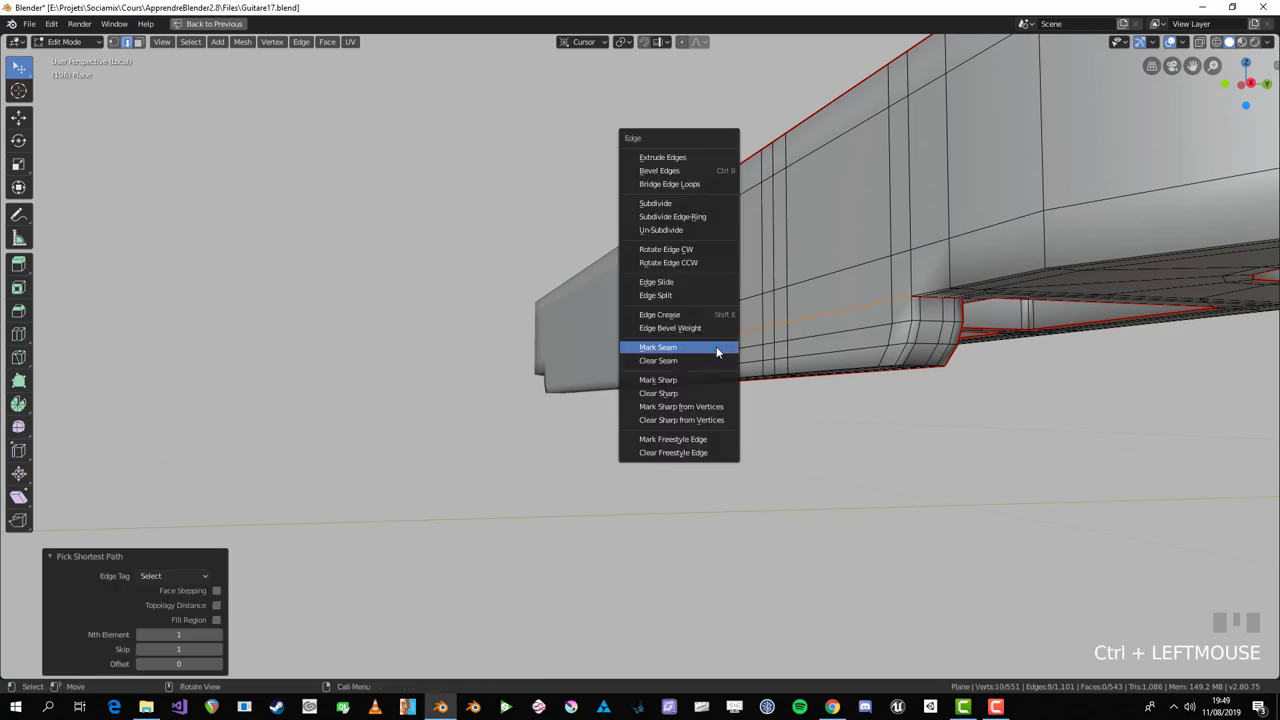
{"action": "key", "text": "ctrl+e"}
{"action": "key", "text": "a"}
{"action": "key", "text": "u"}
{"action": "key", "text": "ctrl+space"}
Step: Adjust seams and re-unwrap until twin ladder islands, a long strip and blocks appear
{"action": "key", "text": "a"}
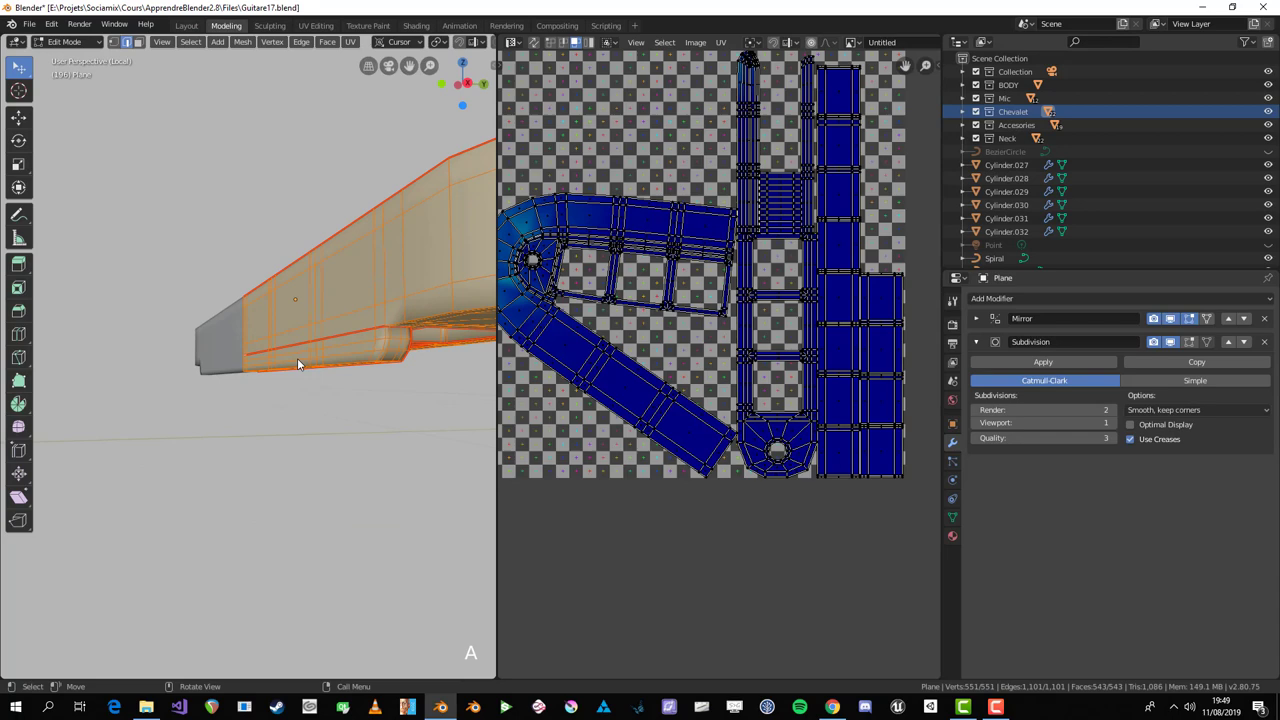
{"action": "key", "text": "u"}
{"action": "key", "text": "alt+a"}
{"action": "middle_click", "coordinate": [299, 365]}
{"action": "key", "text": "alt+a"}
{"action": "middle_click", "coordinate": [248, 293]}
{"action": "left_click", "coordinate": [354, 232]}
{"action": "middle_click", "coordinate": [361, 232]}
{"action": "scroll", "scroll_direction": "down", "scroll_amount": 3}
{"action": "middle_click", "coordinate": [345, 256]}
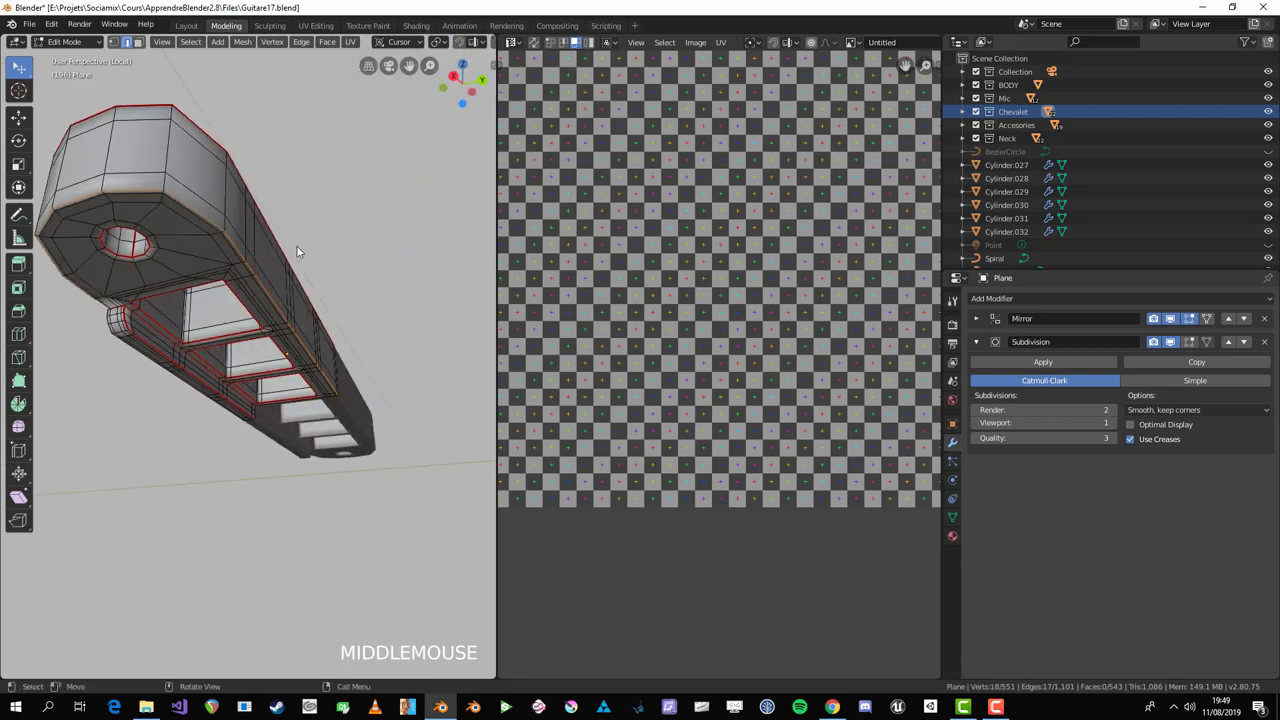
{"action": "key", "text": "ctrl+e"}
{"action": "key", "text": "a"}
{"action": "middle_click", "coordinate": [330, 306]}
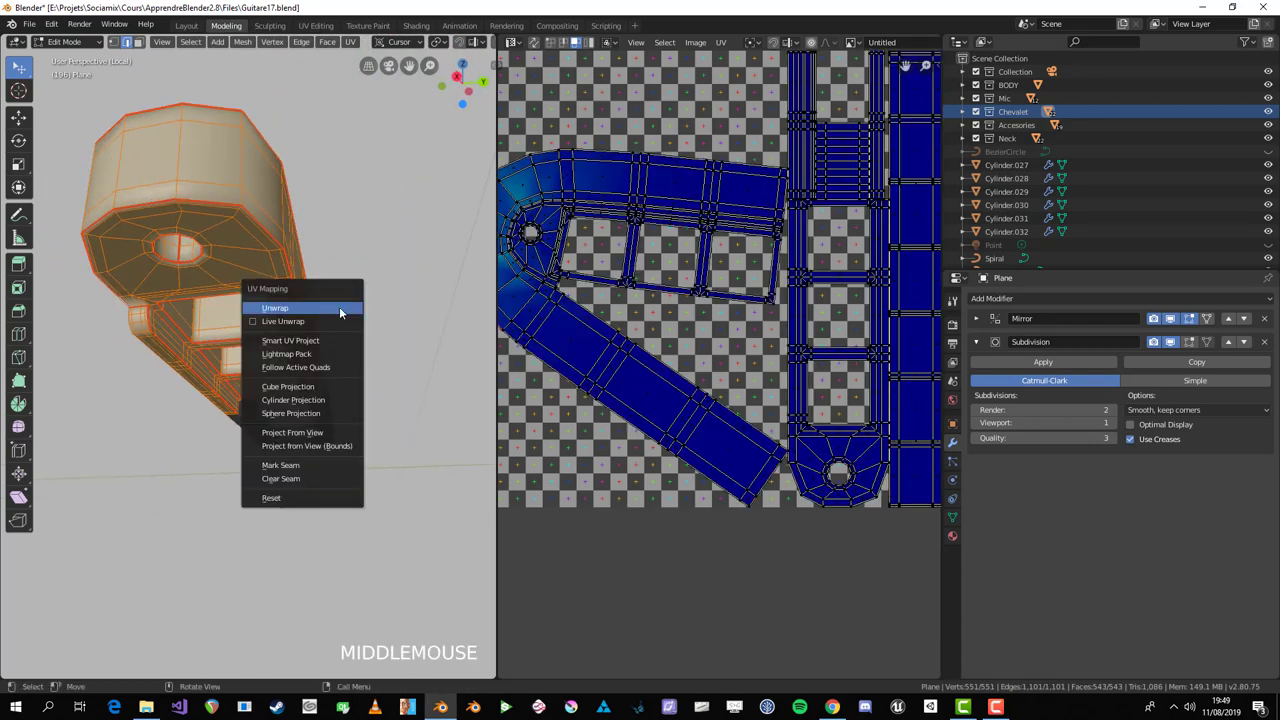
{"action": "key", "text": "u"}
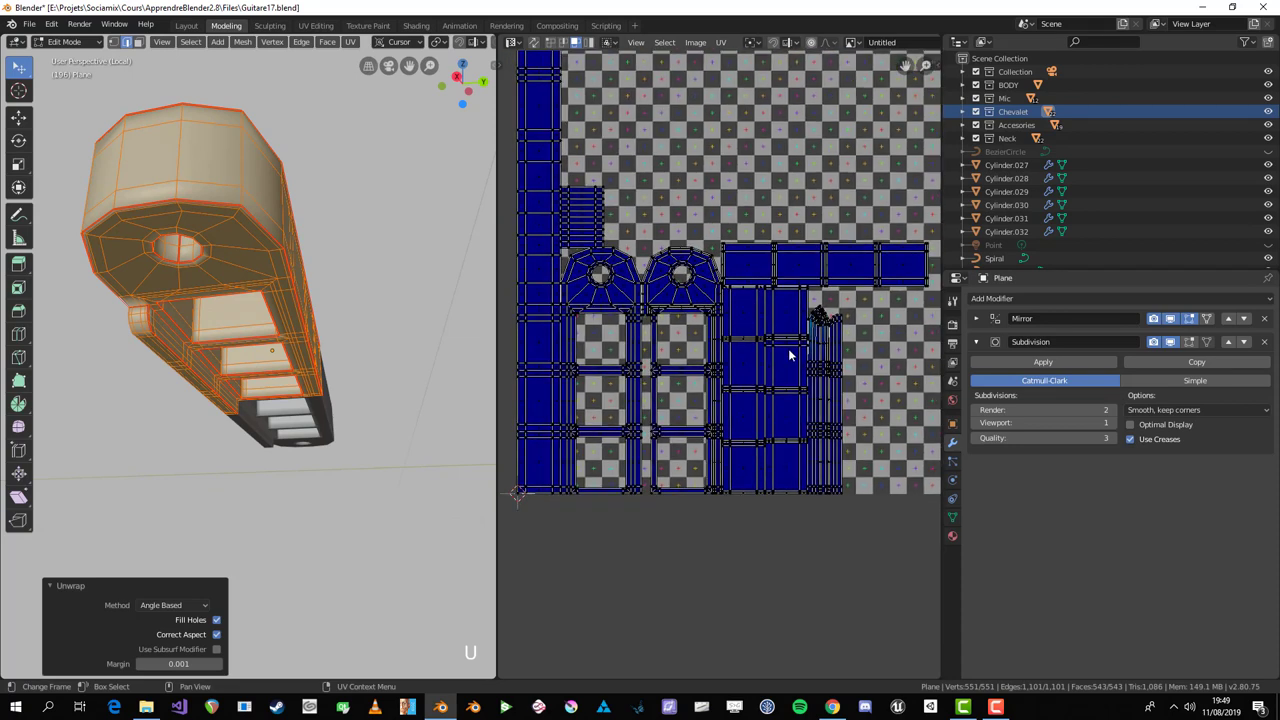
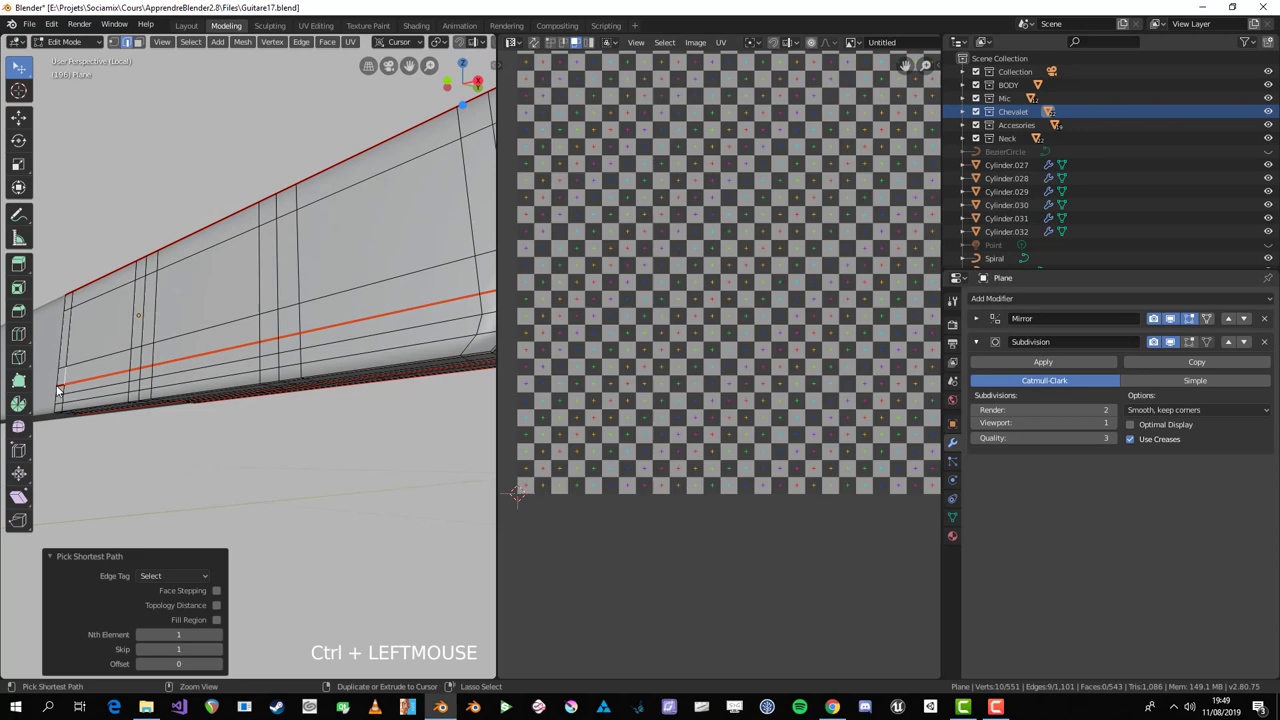
{"action": "key", "text": "ctrl+e"}
Step: Try one more unwrap, undo it, and reselect all faces to show the long strip
{"action": "key", "text": "a"}
{"action": "scroll", "scroll_direction": "down", "scroll_amount": 3}
{"action": "middle_click", "coordinate": [328, 364]}
{"action": "scroll", "scroll_direction": "up", "scroll_amount": 3}
{"action": "key", "text": "u"}
{"action": "key", "text": "alt+a"}
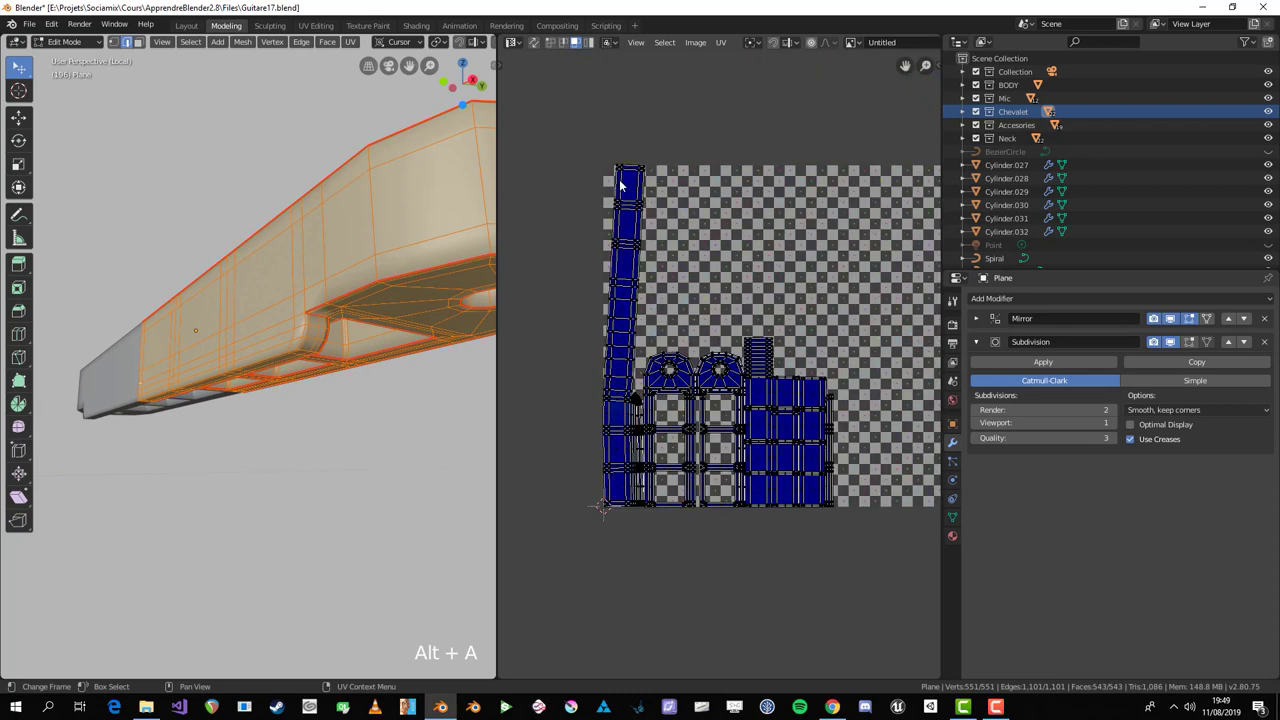
{"action": "key", "text": "ctrl+z"}
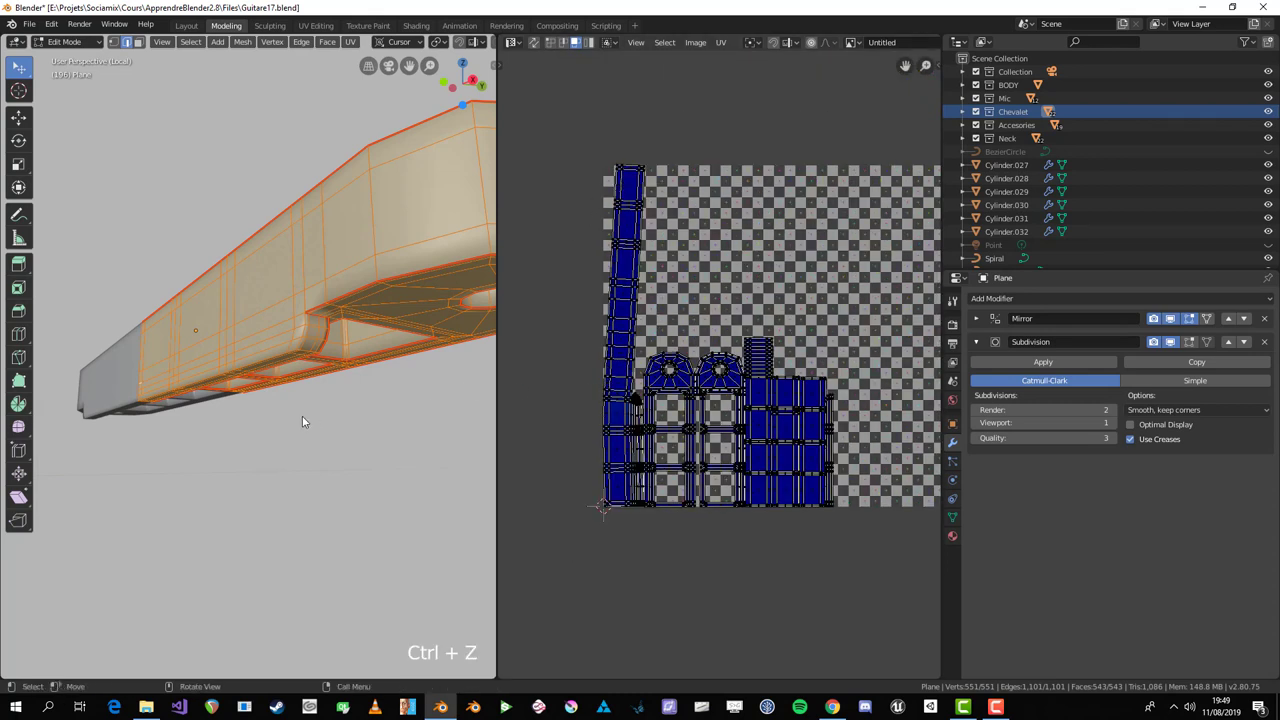
{"action": "key", "text": "alt+a"}
{"action": "middle_click", "coordinate": [308, 415]}
{"action": "key", "text": "a"}
Step: Make one quad of the long UV strip active and scale it slightly along its length
{"action": "left_click", "coordinate": [645, 270]}
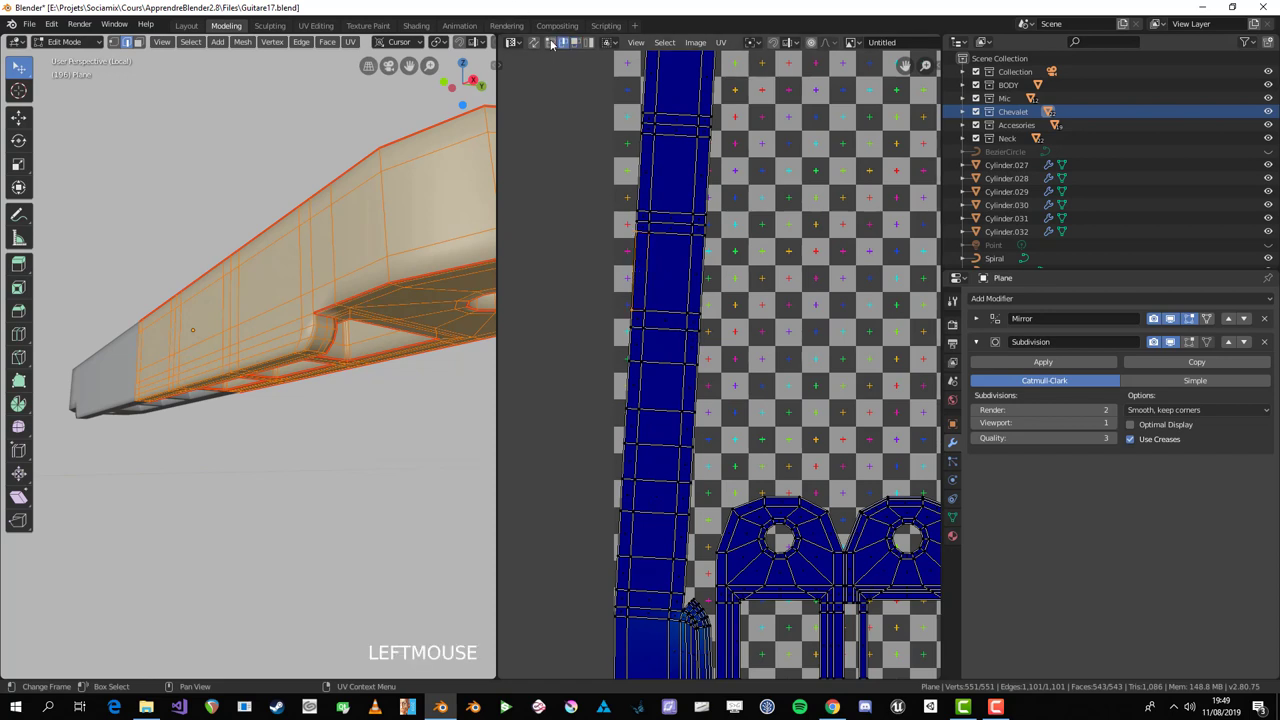
{"action": "key", "text": "s"}
{"action": "left_click", "coordinate": [716, 337]}
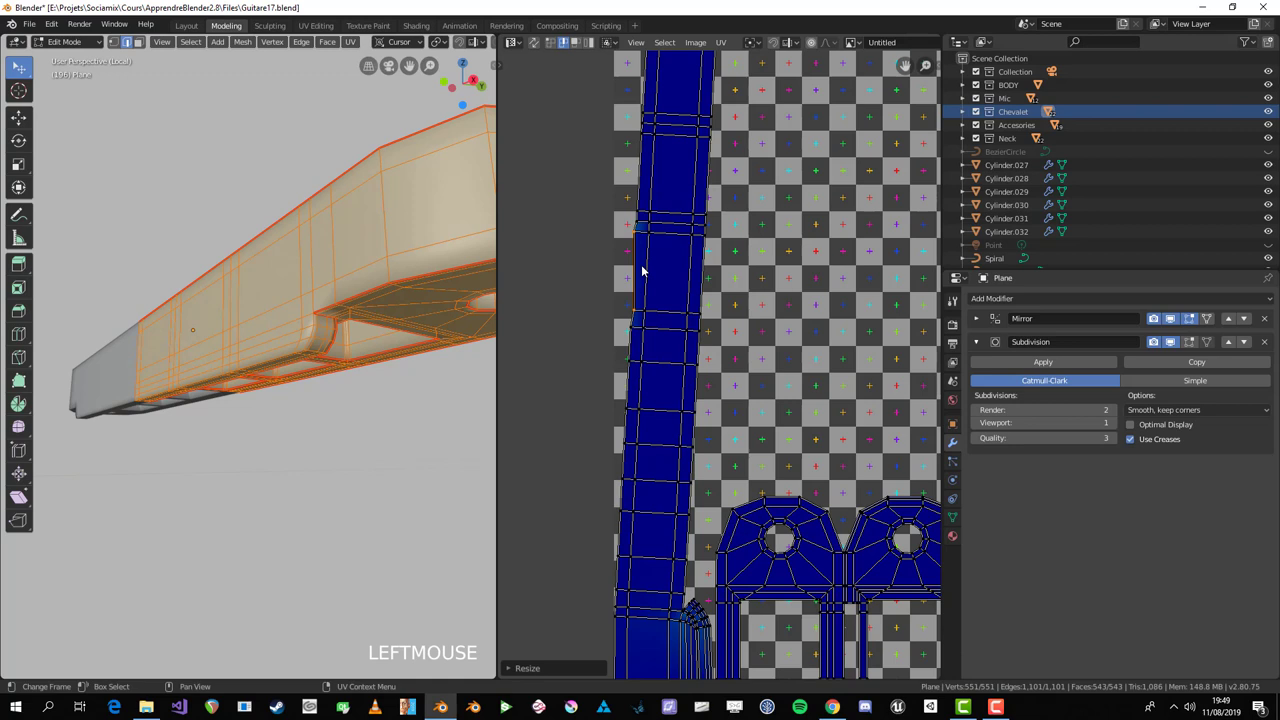
{"action": "key", "text": "s"}
{"action": "left_click", "coordinate": [643, 316]}
{"action": "key", "text": "s"}
{"action": "left_click", "coordinate": [651, 321]}
{"action": "key", "text": "s"}
{"action": "right_click", "coordinate": [648, 243]}
{"action": "left_click", "coordinate": [642, 239]}
{"action": "key", "text": "s"}
{"action": "left_click", "coordinate": [644, 242]}
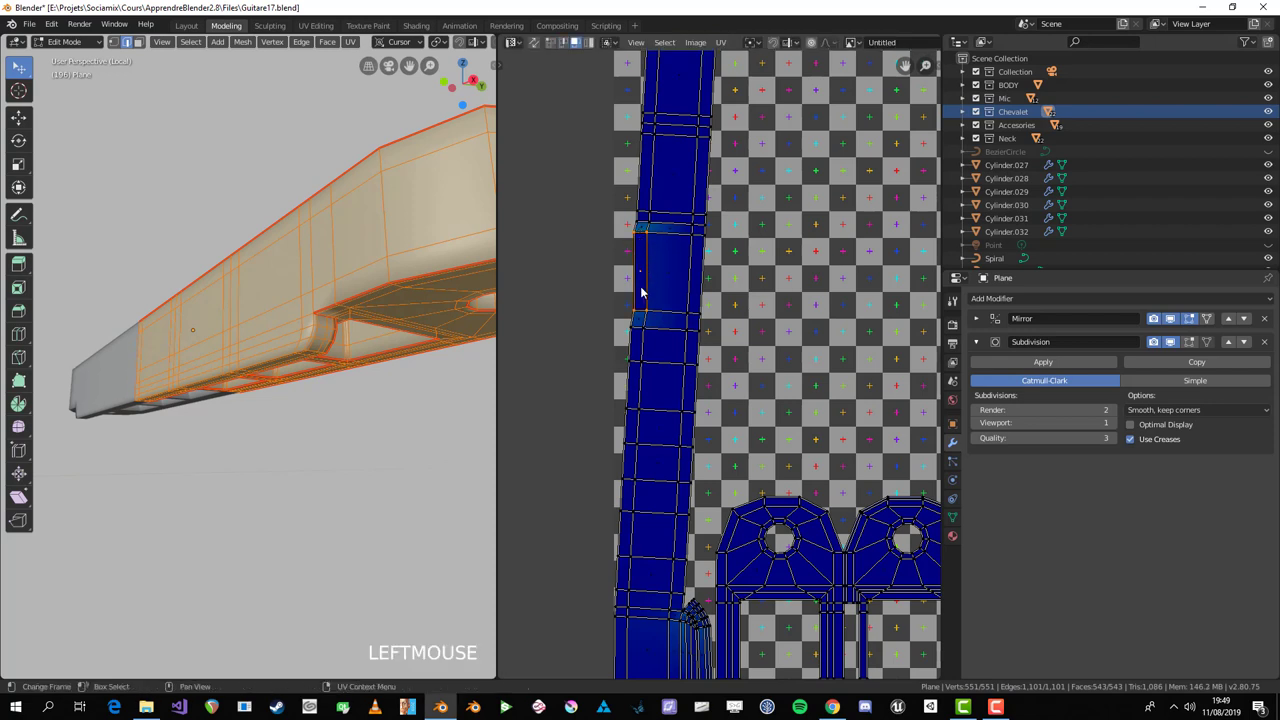
Step: Select the strip's linked faces, unwrap with Follow Active Quads and nudge the result into place
{"action": "scroll", "scroll_direction": "down", "scroll_amount": 3}
{"action": "key", "text": "alt+a"}
{"action": "key", "text": "l"}
{"action": "middle_click", "coordinate": [332, 295]}
{"action": "scroll", "scroll_direction": "up", "scroll_amount": 3}
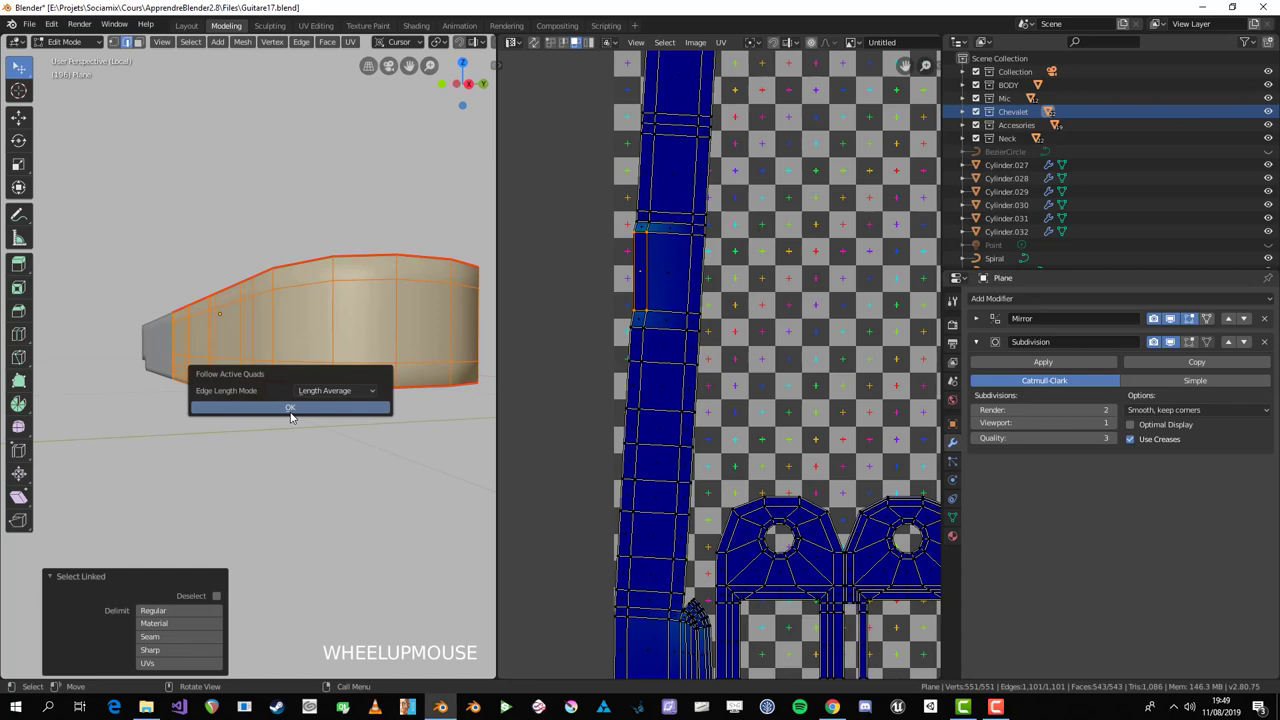
{"action": "key", "text": "u"}
{"action": "key", "text": "a"}
{"action": "key", "text": "alt+a"}
{"action": "key", "text": "l"}
{"action": "key", "text": "g"}
{"action": "left_click", "coordinate": [732, 449]}
Step: Re-enter edit mode on the part, select all faces and unwrap again to straighten the strip
{"action": "scroll", "scroll_direction": "up", "scroll_amount": 3}
{"action": "key", "text": "Tab"}
{"action": "scroll", "scroll_direction": "down", "scroll_amount": 3}
{"action": "left_click", "coordinate": [1027, 344]}
{"action": "key", "text": "Tab"}
{"action": "scroll", "scroll_direction": "up", "scroll_amount": 3}
{"action": "key", "text": "a"}
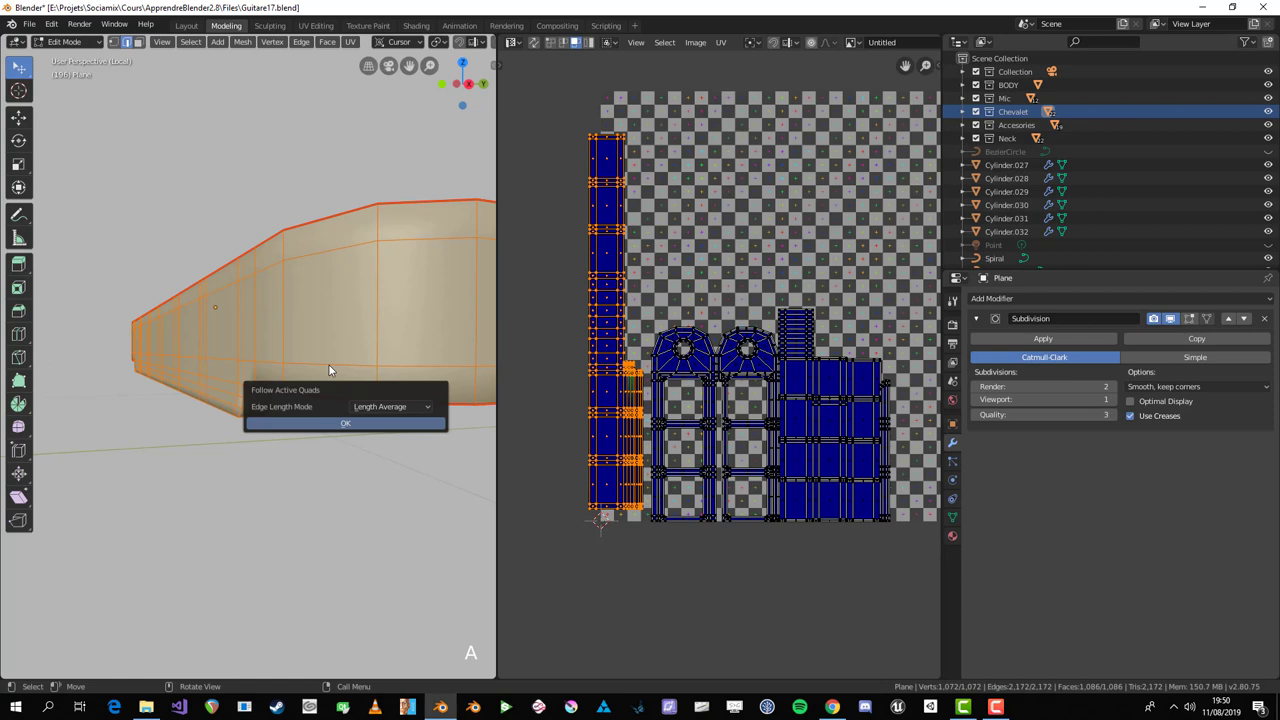
{"action": "key", "text": "u"}
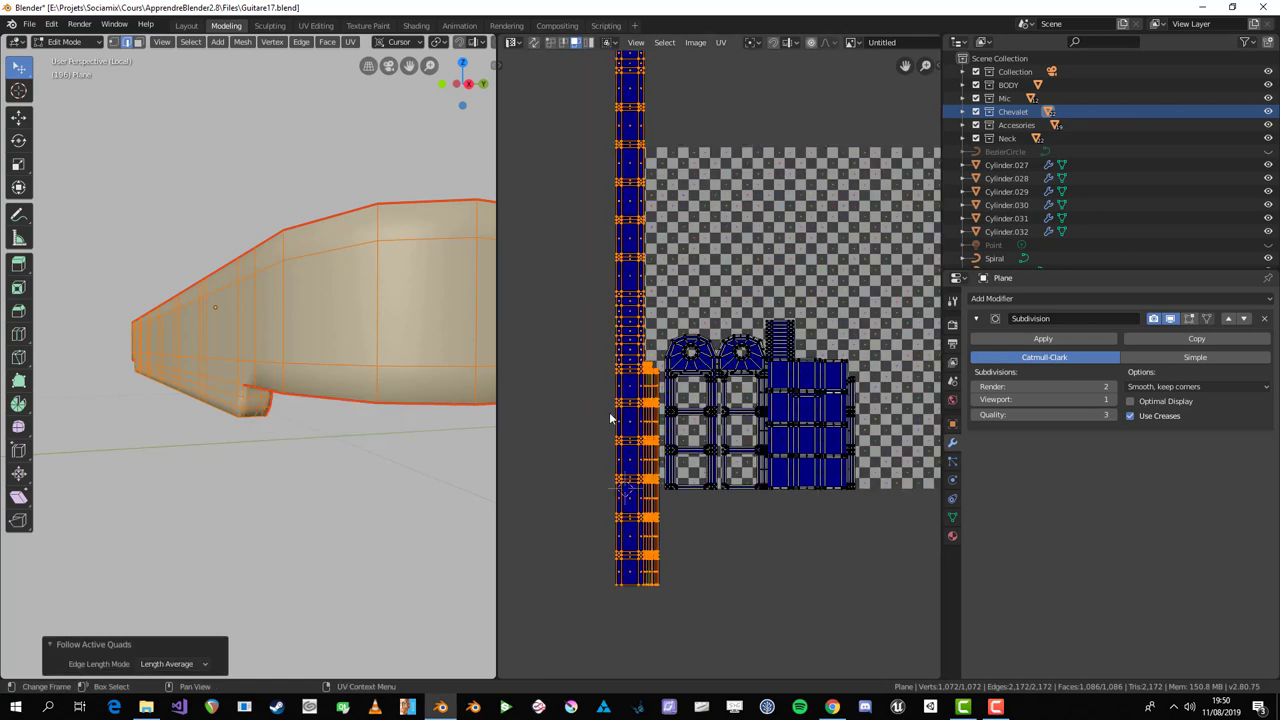
{"action": "key", "text": "a"}
{"action": "scroll", "scroll_direction": "down", "scroll_amount": 3}
{"action": "key", "text": "a"}
Step: Undo that unwrap, reselect the linked strip and unwrap it once more
{"action": "middle_click", "coordinate": [242, 322]}
{"action": "key", "text": "alt+a"}
{"action": "key", "text": "ctrl+z"}
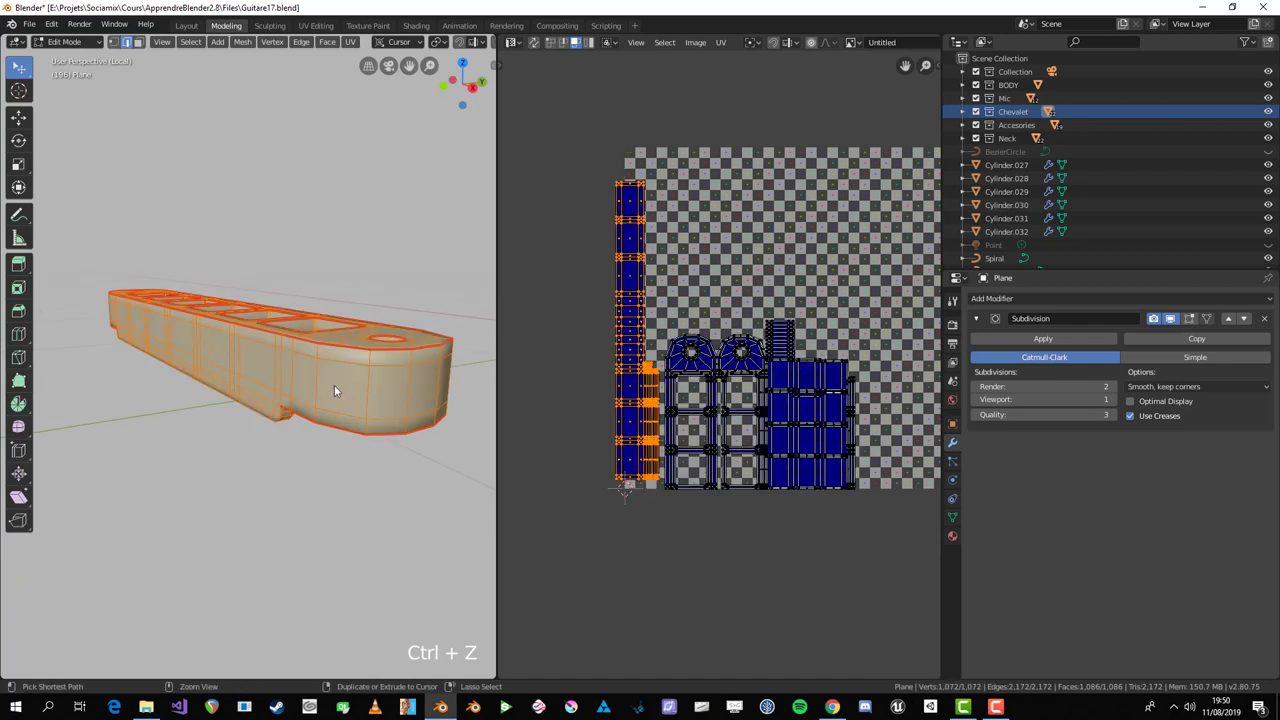
{"action": "key", "text": "alt+a"}
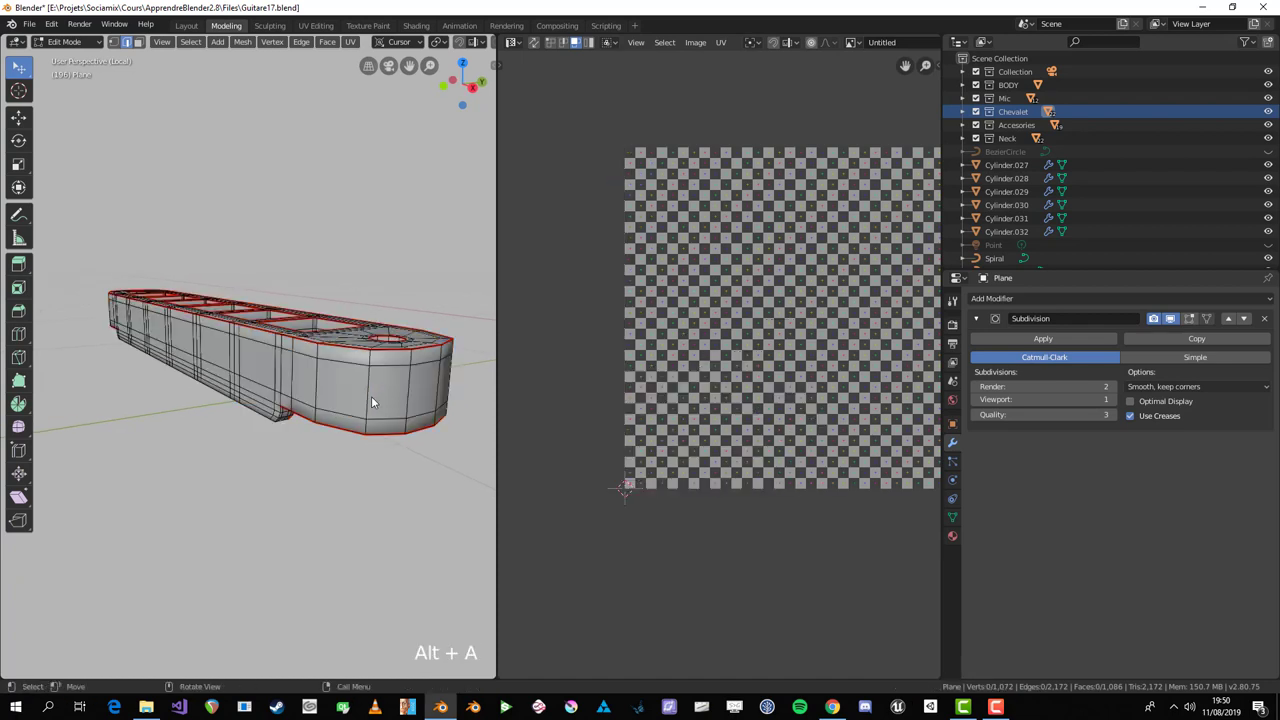
{"action": "key", "text": "l"}
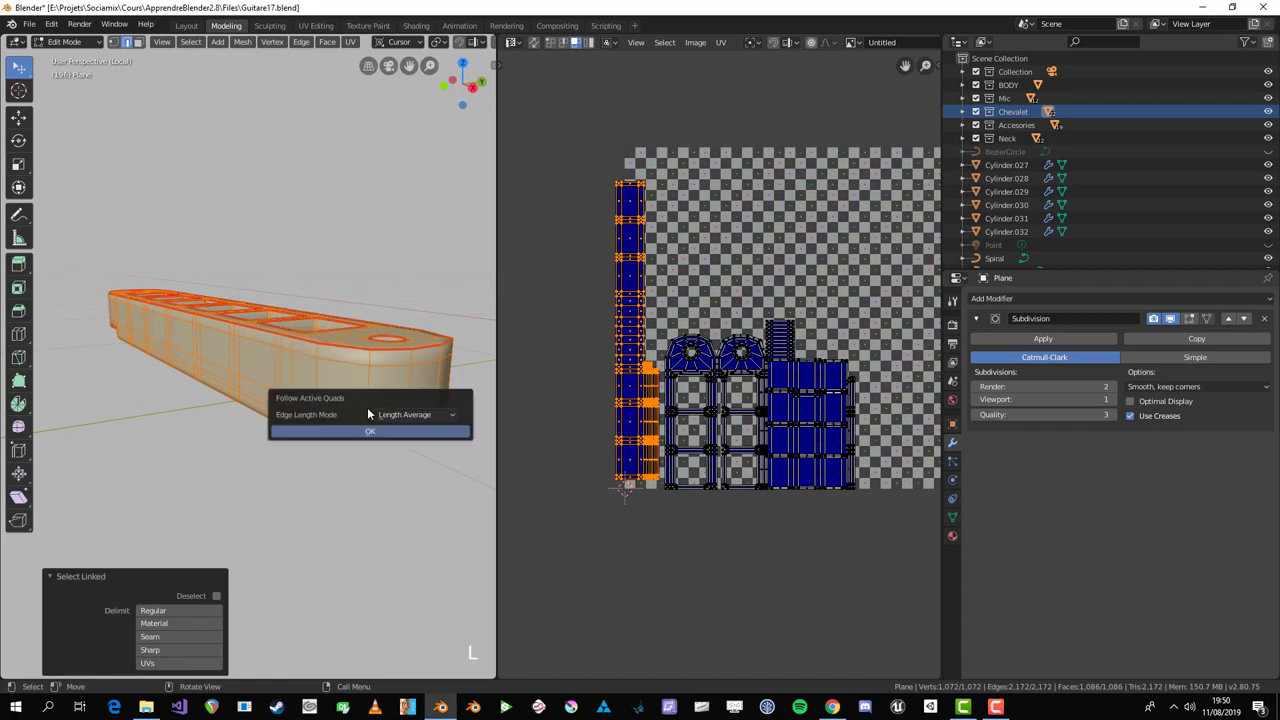
{"action": "key", "text": "u"}
{"action": "scroll", "scroll_direction": "down", "scroll_amount": 3}
Step: Check the straightened column on the checker while toggling the selection on and off
{"action": "middle_click", "coordinate": [349, 378]}
{"action": "key", "text": "alt+a"}
{"action": "middle_click", "coordinate": [383, 486]}
{"action": "scroll", "scroll_direction": "up", "scroll_amount": 3}
{"action": "key", "text": "a"}
{"action": "middle_click", "coordinate": [336, 443]}
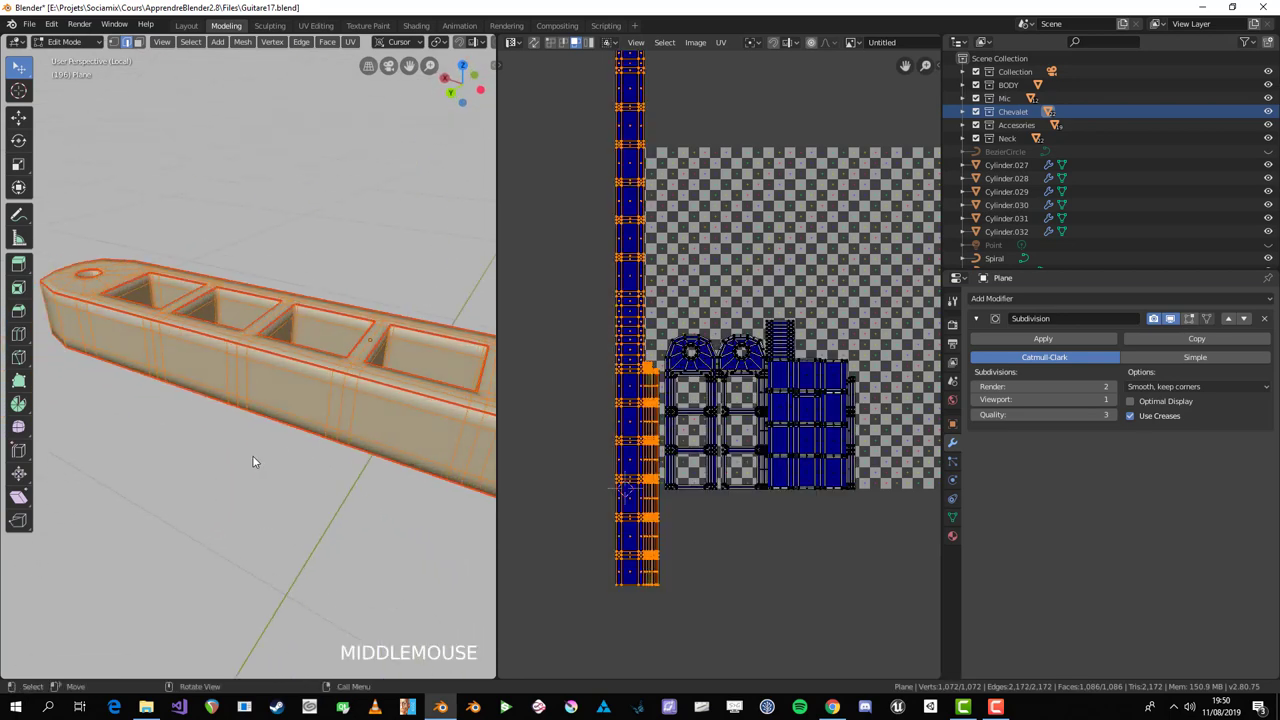
{"action": "key", "text": "alt+a"}
Step: Maximize the viewport and box-select the strip's faces in face select mode
{"action": "key", "text": "ctrl+space"}
{"action": "left_click_drag", "start_coordinate": [419, 482], "coordinate": [594, 497]}
{"action": "scroll", "scroll_direction": "down", "scroll_amount": 3}
{"action": "key", "text": "3"}
{"action": "key", "text": "l"}
{"action": "left_click_drag", "start_coordinate": [143, 491], "coordinate": [595, 398]}
{"action": "scroll", "scroll_direction": "down", "scroll_amount": 3}
{"action": "scroll", "scroll_direction": "up", "scroll_amount": 3}
Step: Restore the layout, grow the selection to linked faces and invert it to cover the whole part
{"action": "key", "text": "space"}
{"action": "key", "text": "l"}
{"action": "key", "text": "alt+a"}
{"action": "key", "text": "l"}
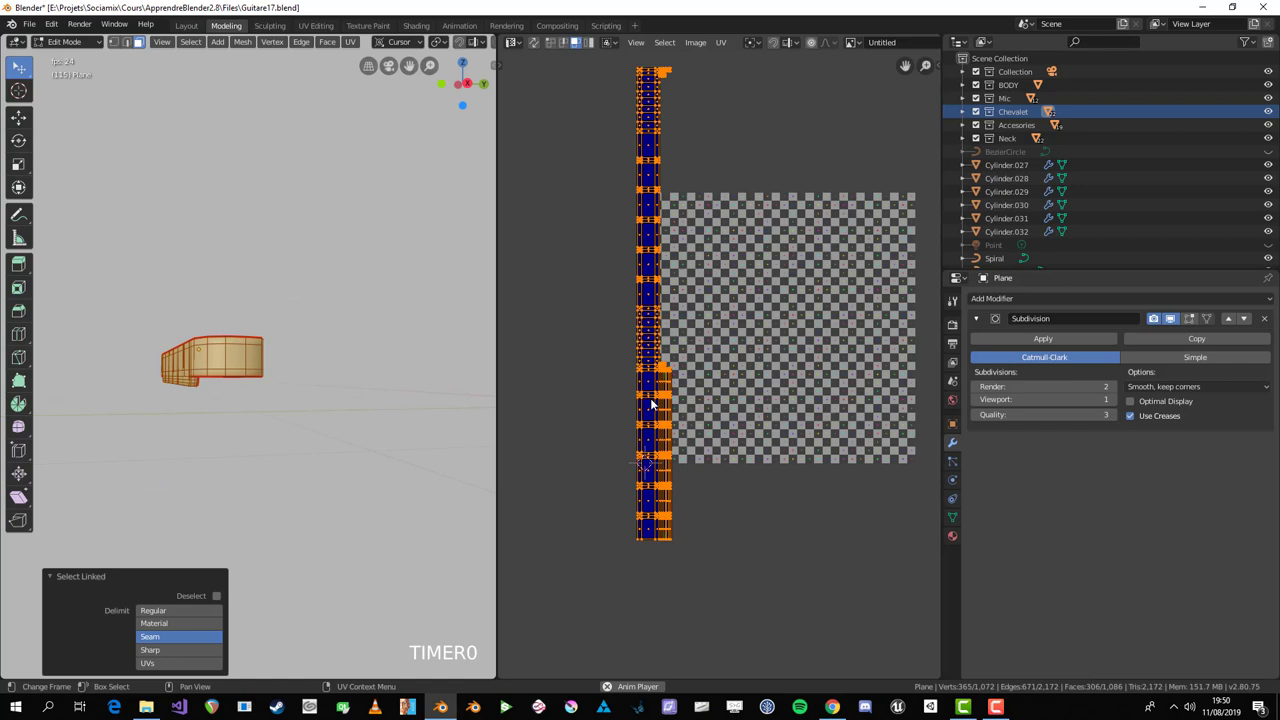
{"action": "middle_click", "coordinate": [216, 430]}
{"action": "key", "text": "ctrl+i"}
{"action": "scroll", "scroll_direction": "up", "scroll_amount": 3}
Step: Select all of the holder's faces and shrink its unwrapped UV islands with S
{"action": "middle_click", "coordinate": [236, 417]}
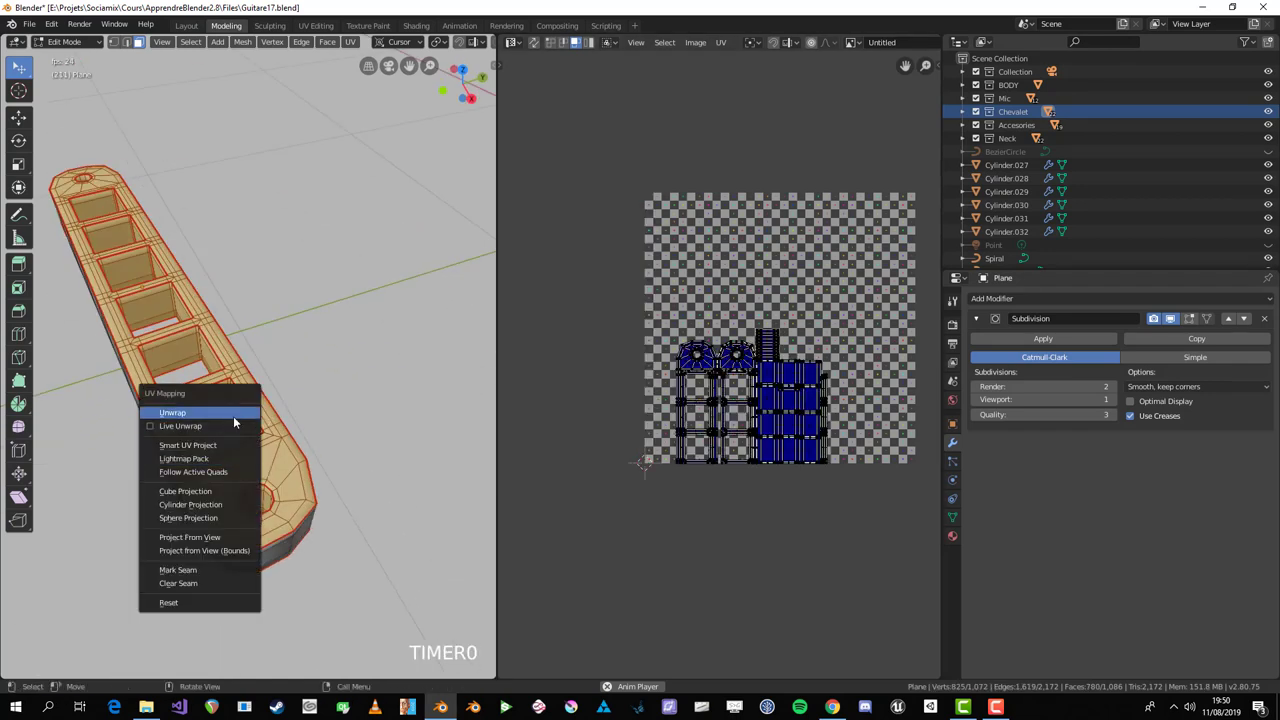
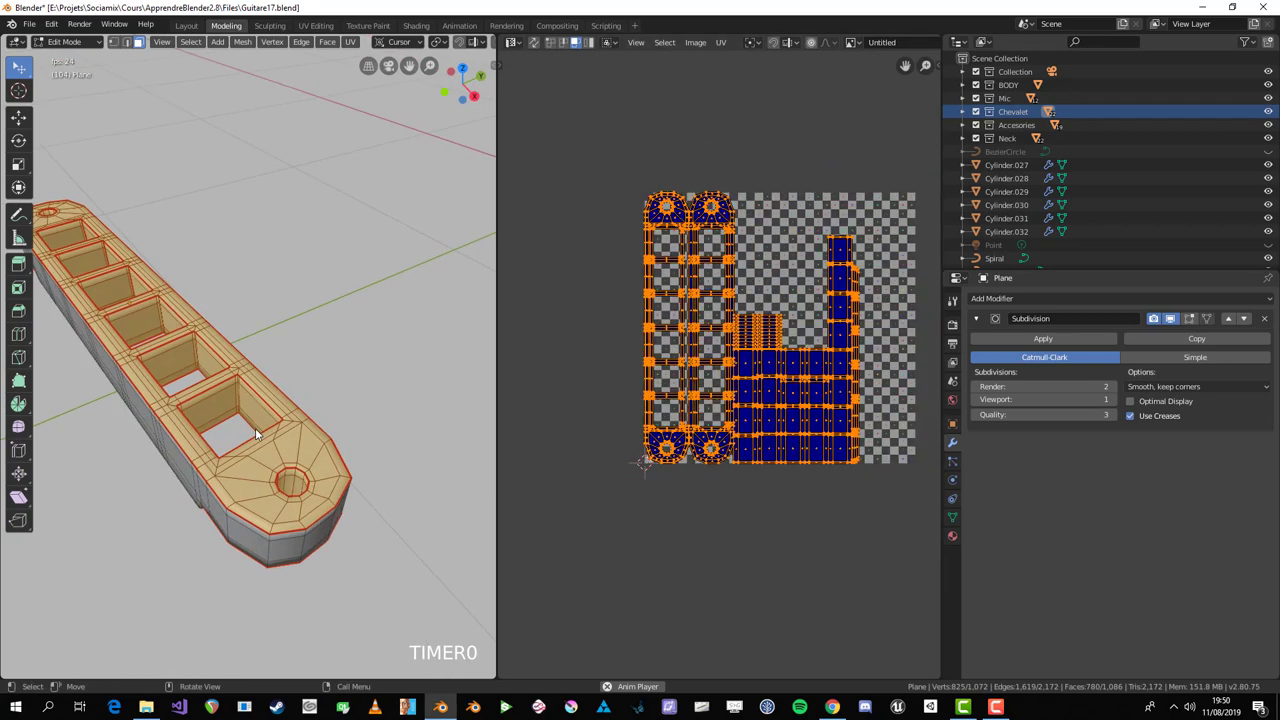
{"action": "key", "text": "a"}
{"action": "key", "text": "s"}
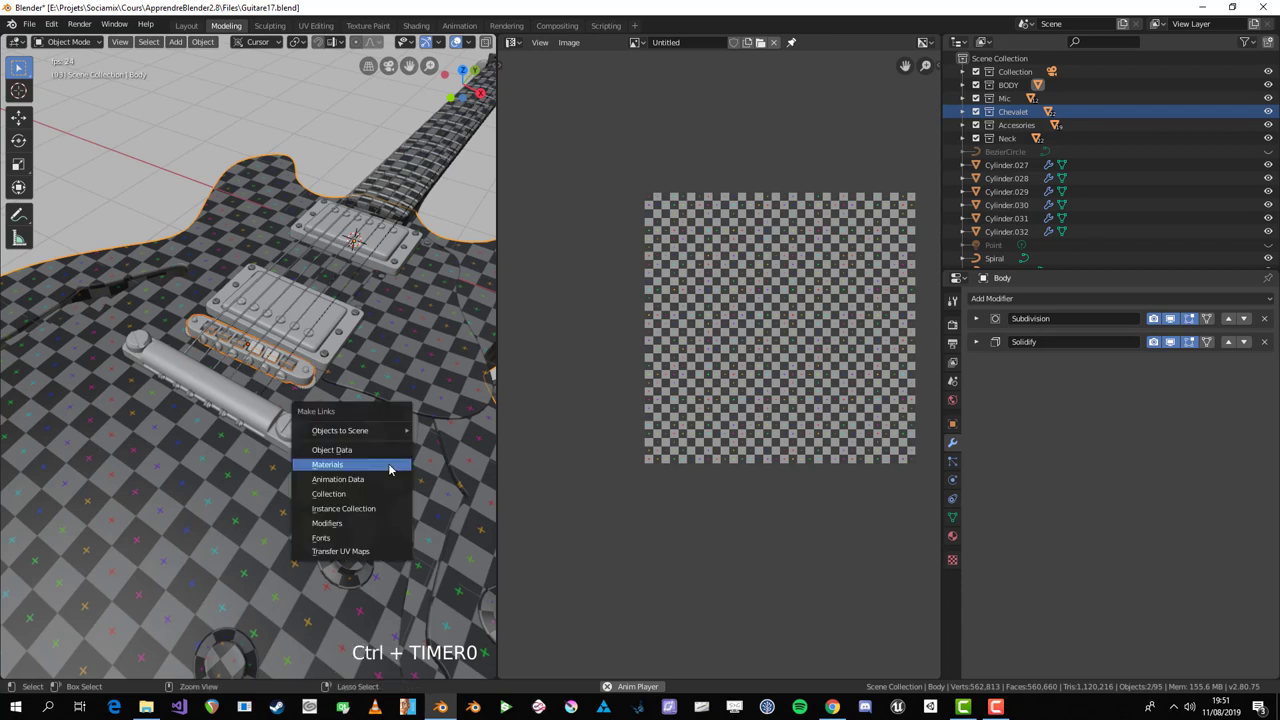
Step: Scale and move the holder's UV islands apart on the checker grid
{"action": "scroll", "scroll_direction": "up", "scroll_amount": 3}
{"action": "scroll", "scroll_direction": "down", "scroll_amount": 3}
{"action": "middle_click", "coordinate": [371, 411]}
{"action": "key", "text": "s"}
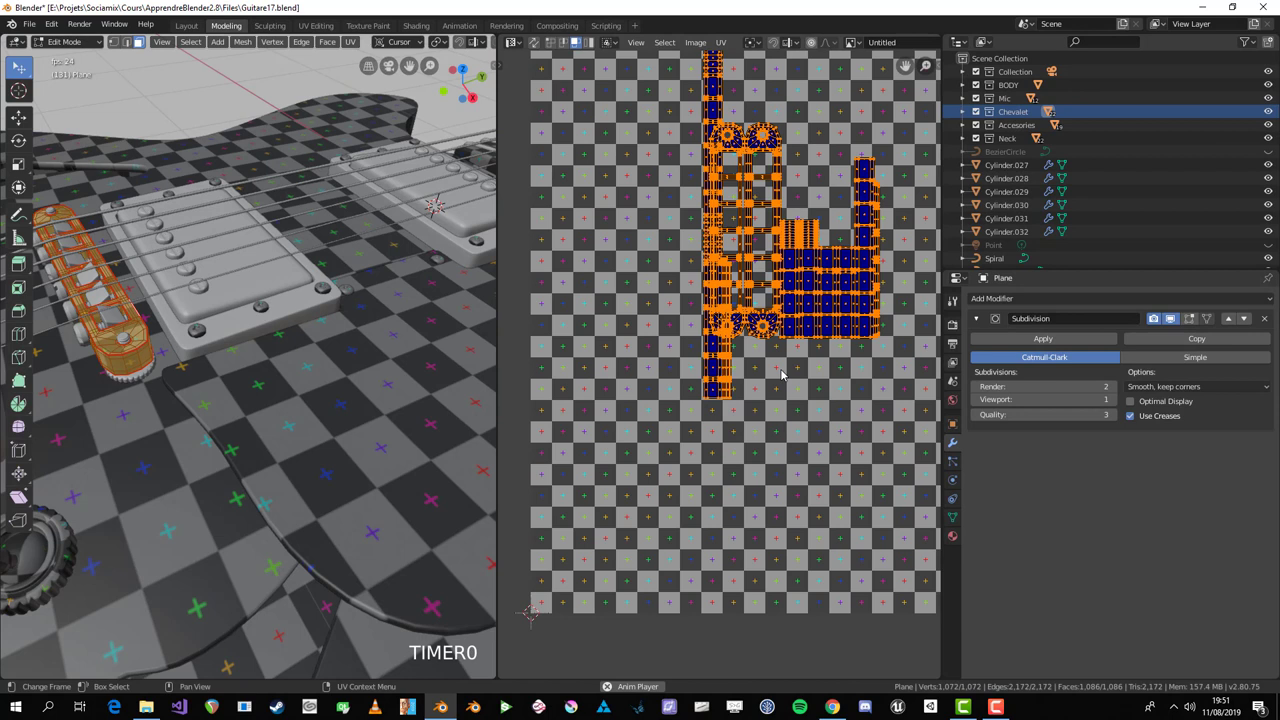
{"action": "key", "text": "alt+a"}
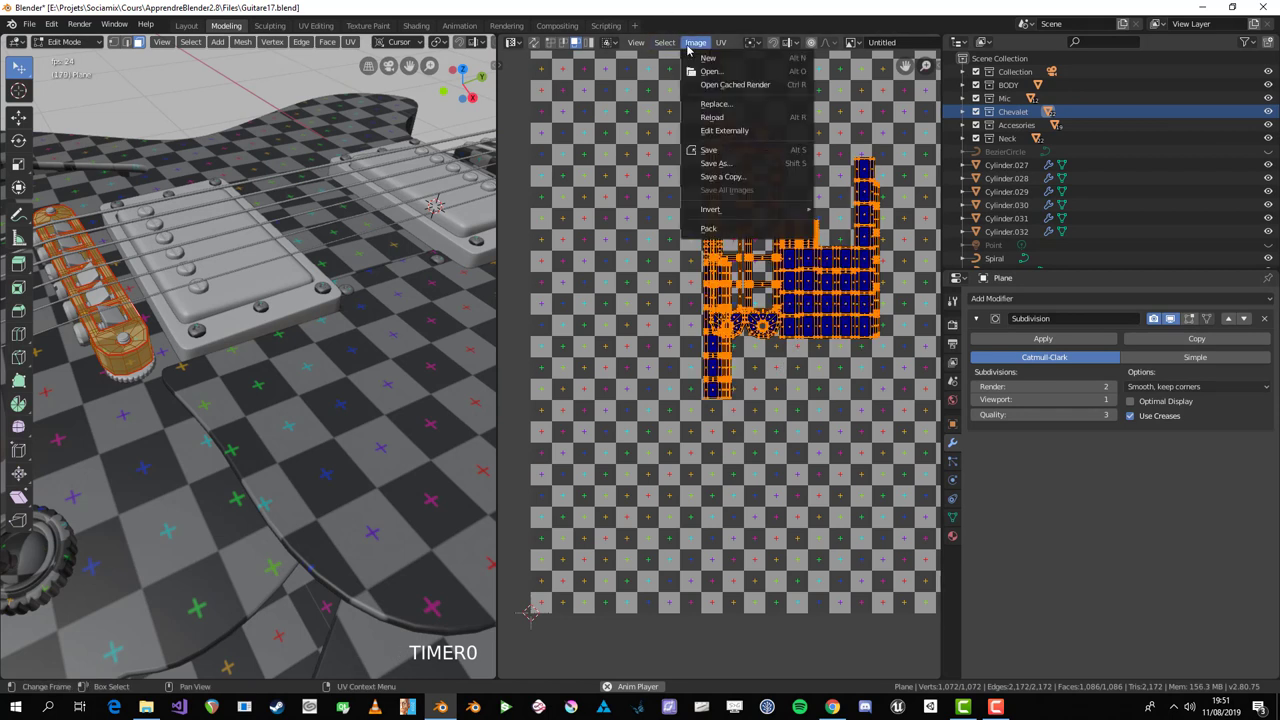
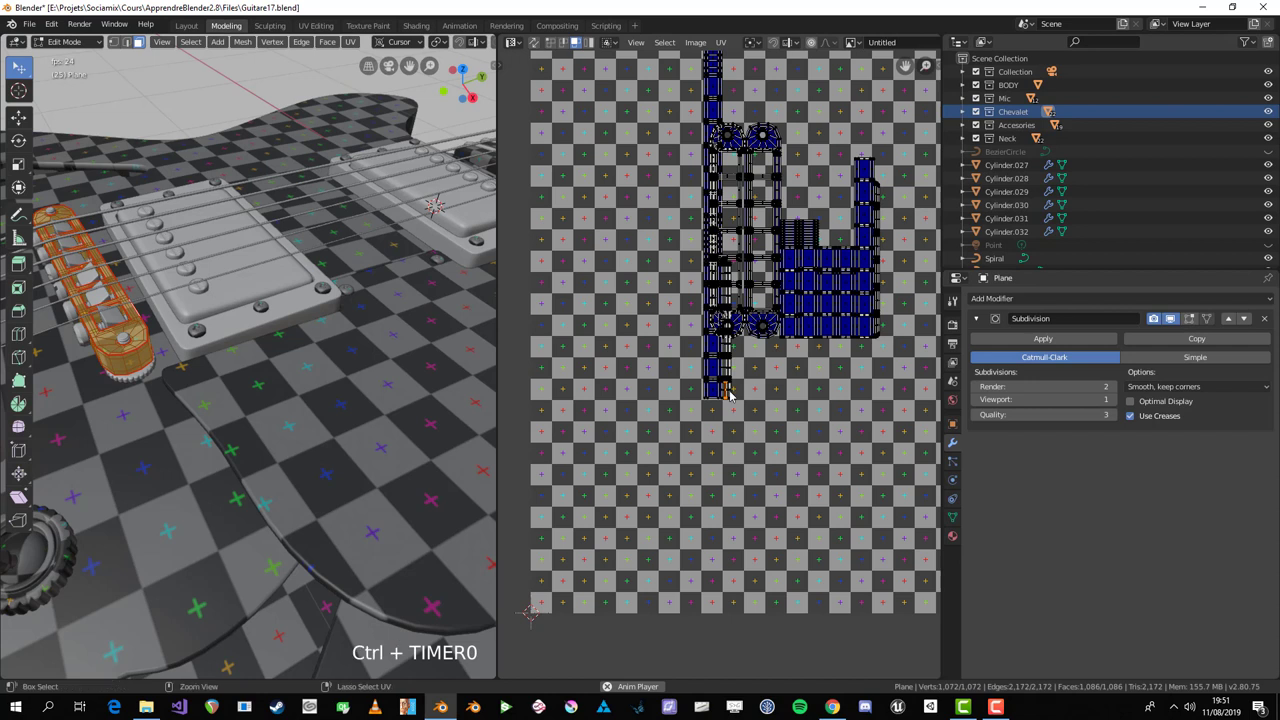
{"action": "key", "text": "g"}
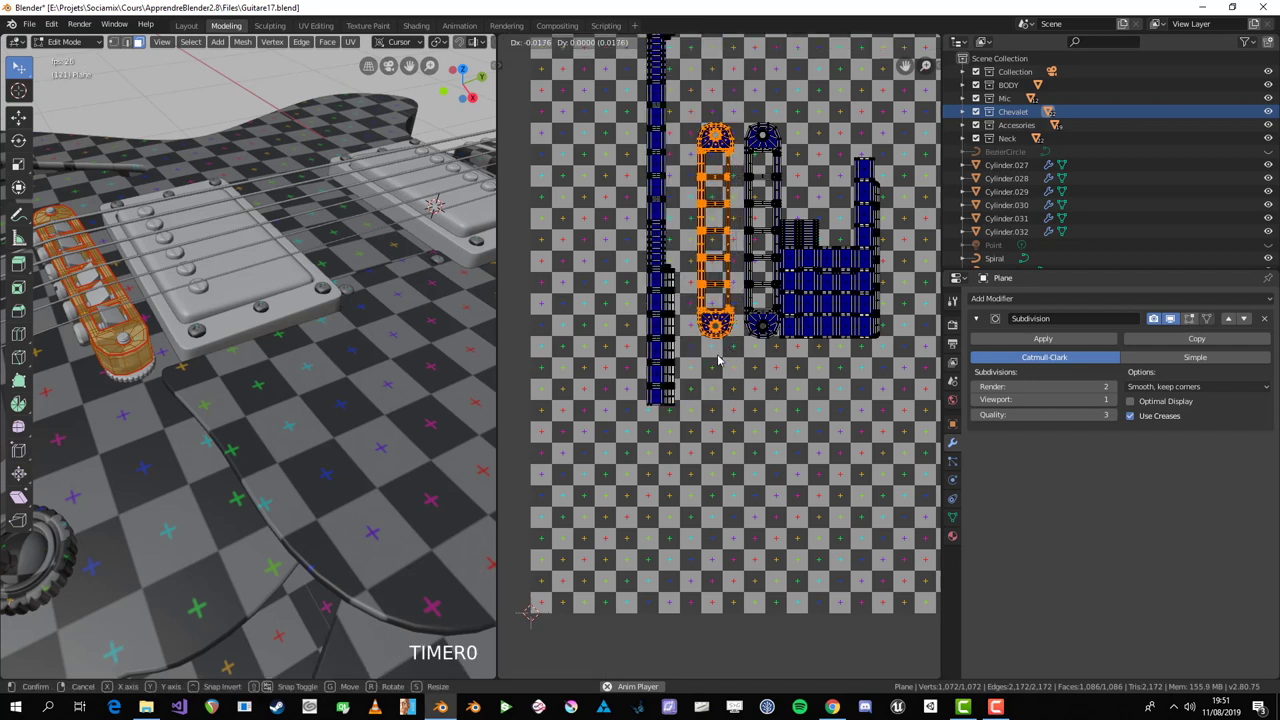
{"action": "left_click", "coordinate": [810, 279]}
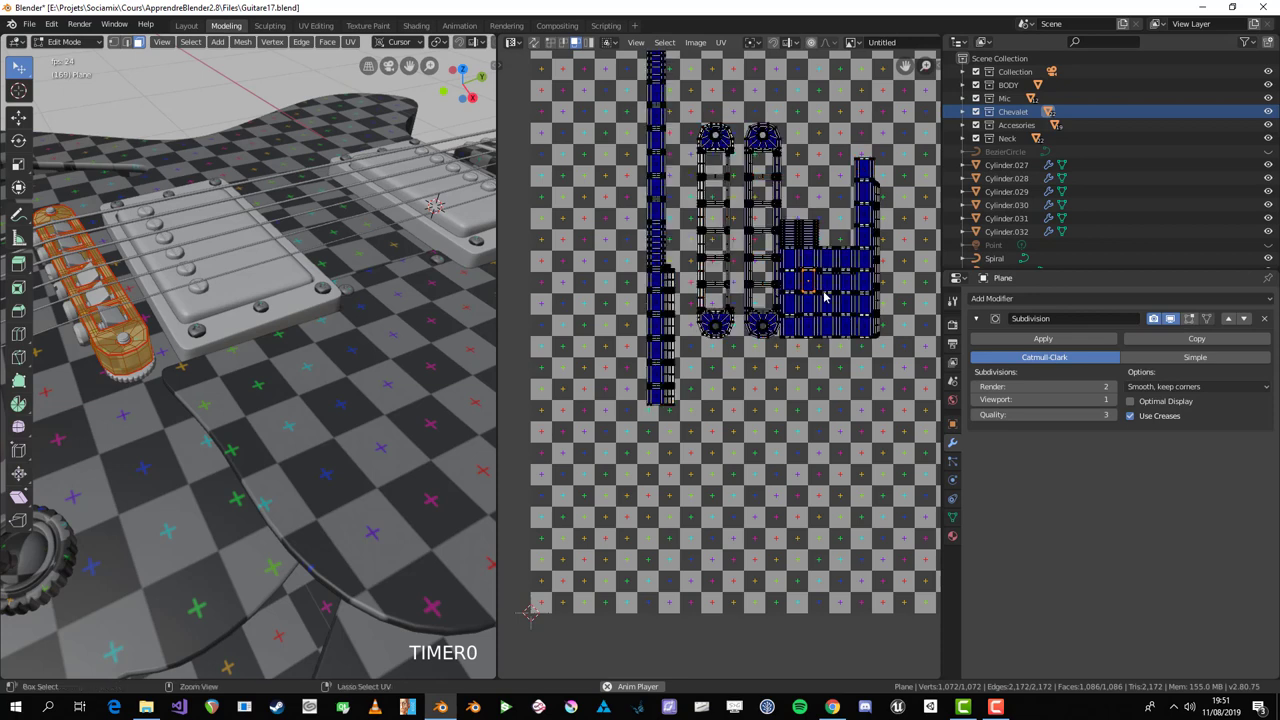
Step: Link the material to the other parts and enter edit mode on the screw Cylinder.005
{"action": "key", "text": "ctrl+l"}
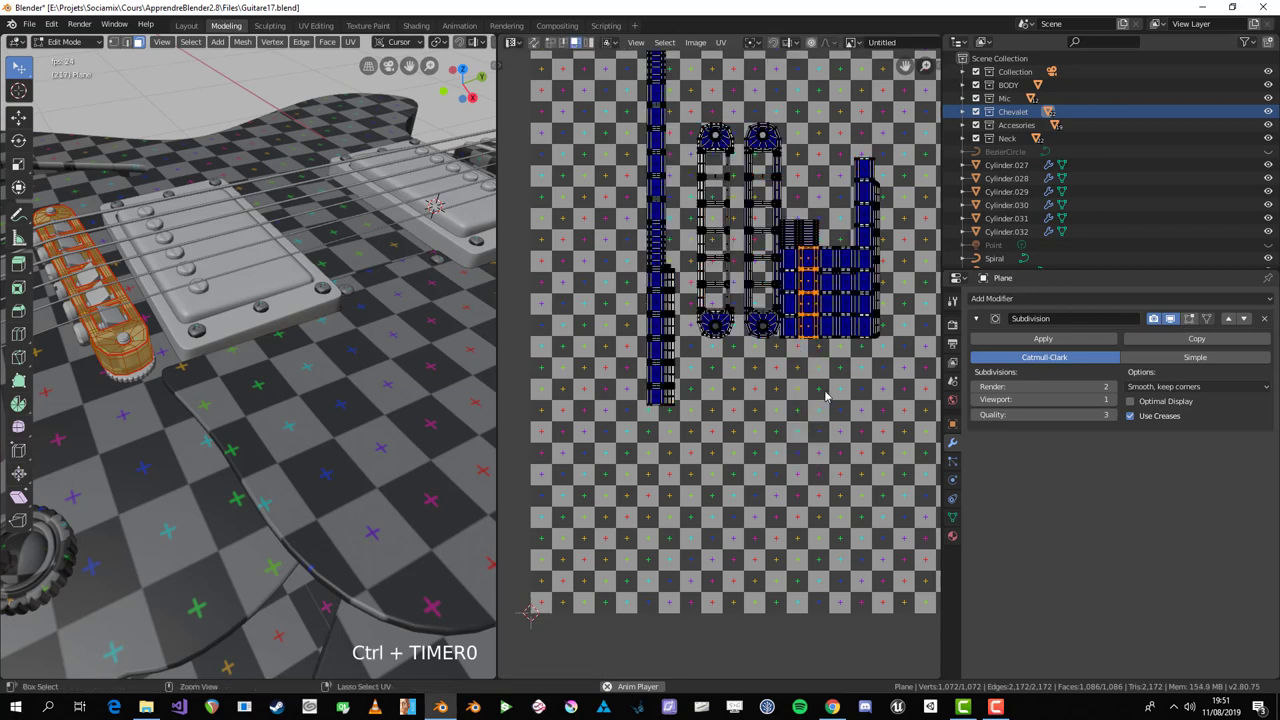
{"action": "key", "text": "s"}
{"action": "key", "text": "Tab"}
Step: Isolate the screw Cylinder.005 and inspect its head and shaft from several angles
{"action": "scroll", "scroll_direction": "down", "scroll_amount": 3}
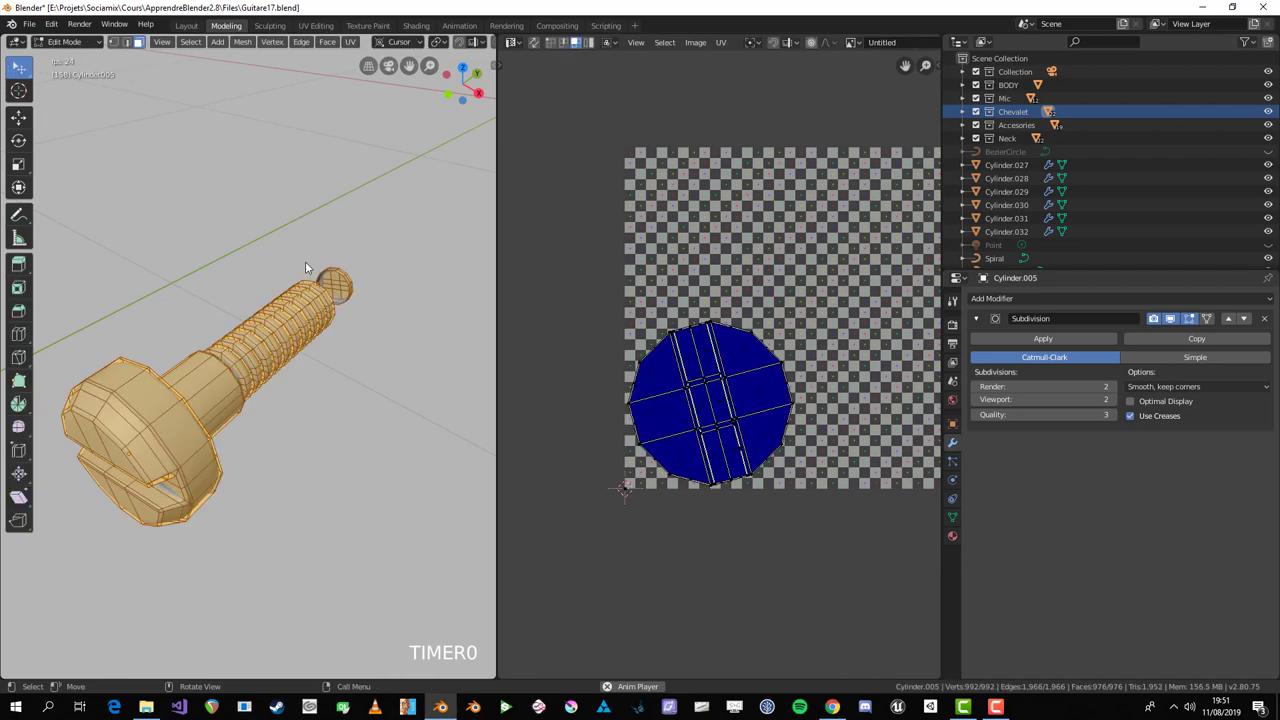
{"action": "middle_click", "coordinate": [351, 299]}
{"action": "middle_click", "coordinate": [383, 405]}
{"action": "scroll", "scroll_direction": "up", "scroll_amount": 3}
{"action": "middle_click", "coordinate": [327, 362]}
{"action": "scroll", "scroll_direction": "up", "scroll_amount": 3}
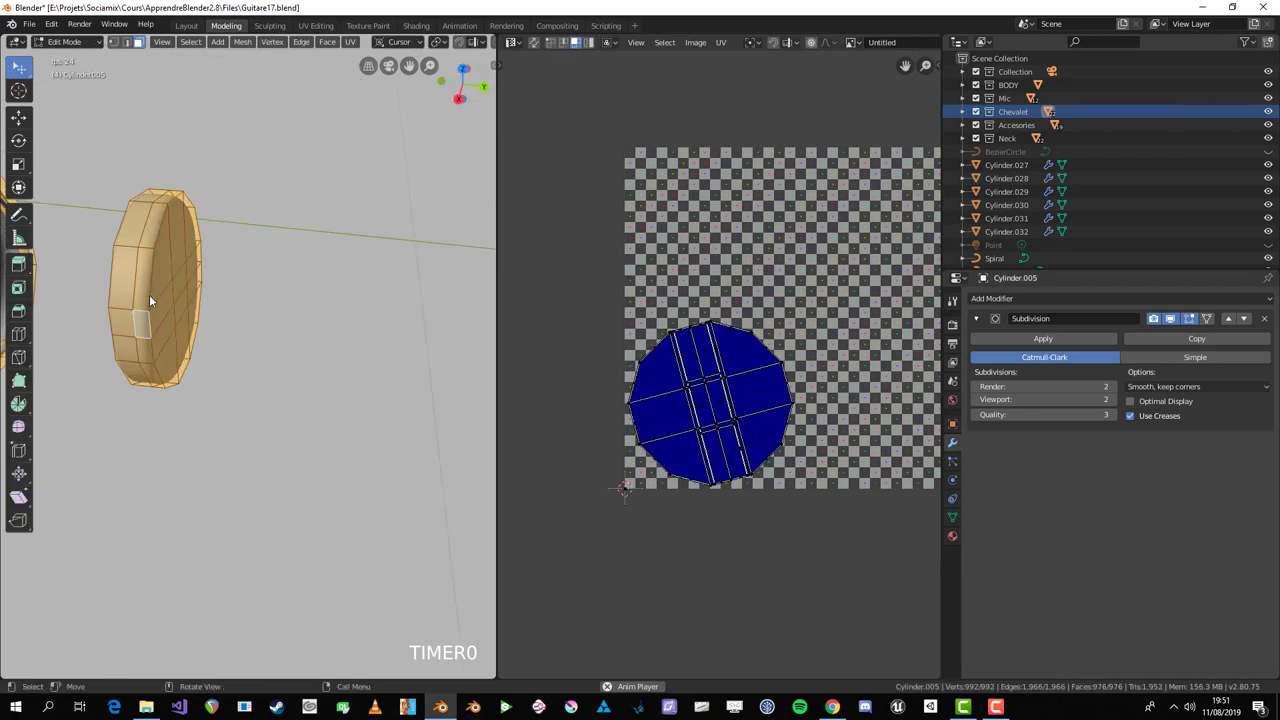
{"action": "left_click", "coordinate": [154, 290]}
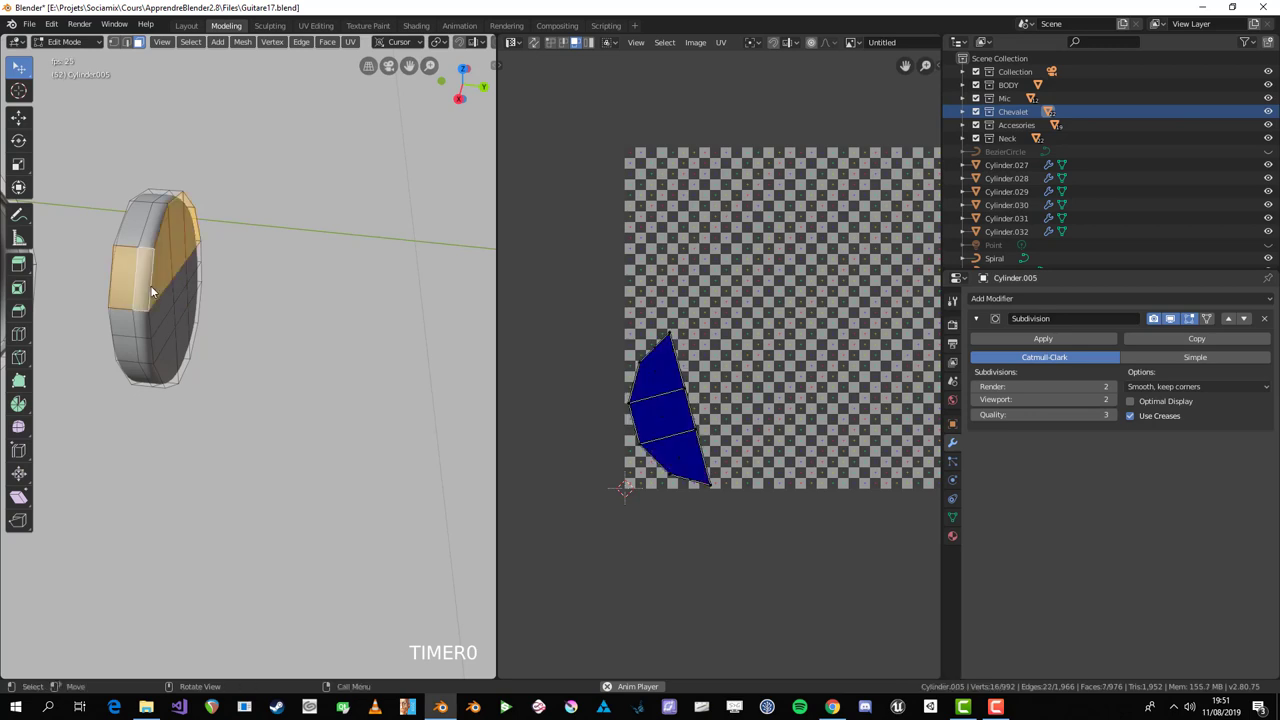
{"action": "left_click", "coordinate": [154, 290]}
{"action": "left_click", "coordinate": [162, 245]}
{"action": "middle_click", "coordinate": [186, 244]}
{"action": "middle_click", "coordinate": [207, 303]}
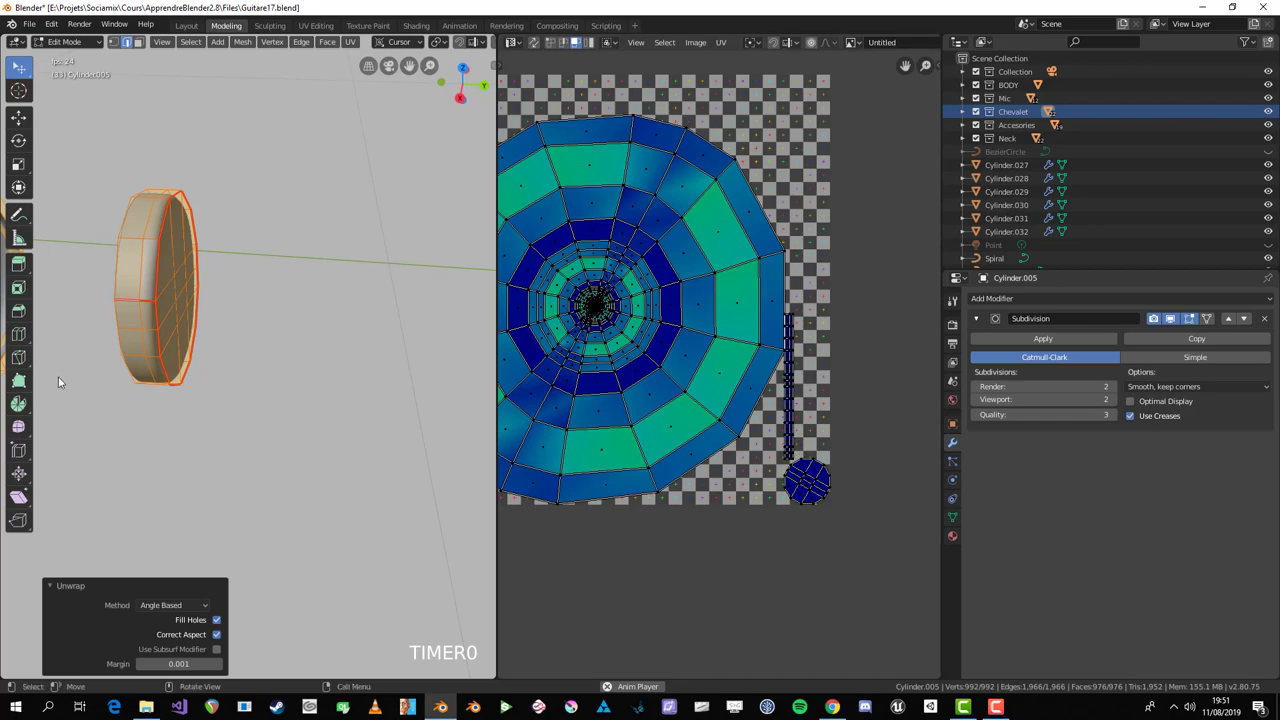
Step: Select the edge loop around the screw head and mark it as a seam
{"action": "scroll", "scroll_direction": "down", "scroll_amount": 3}
{"action": "key", "text": "ctrl+space"}
{"action": "scroll", "scroll_direction": "down", "scroll_amount": 3}
{"action": "left_click_drag", "start_coordinate": [306, 340], "coordinate": [356, 308]}
{"action": "left_click", "coordinate": [356, 308]}
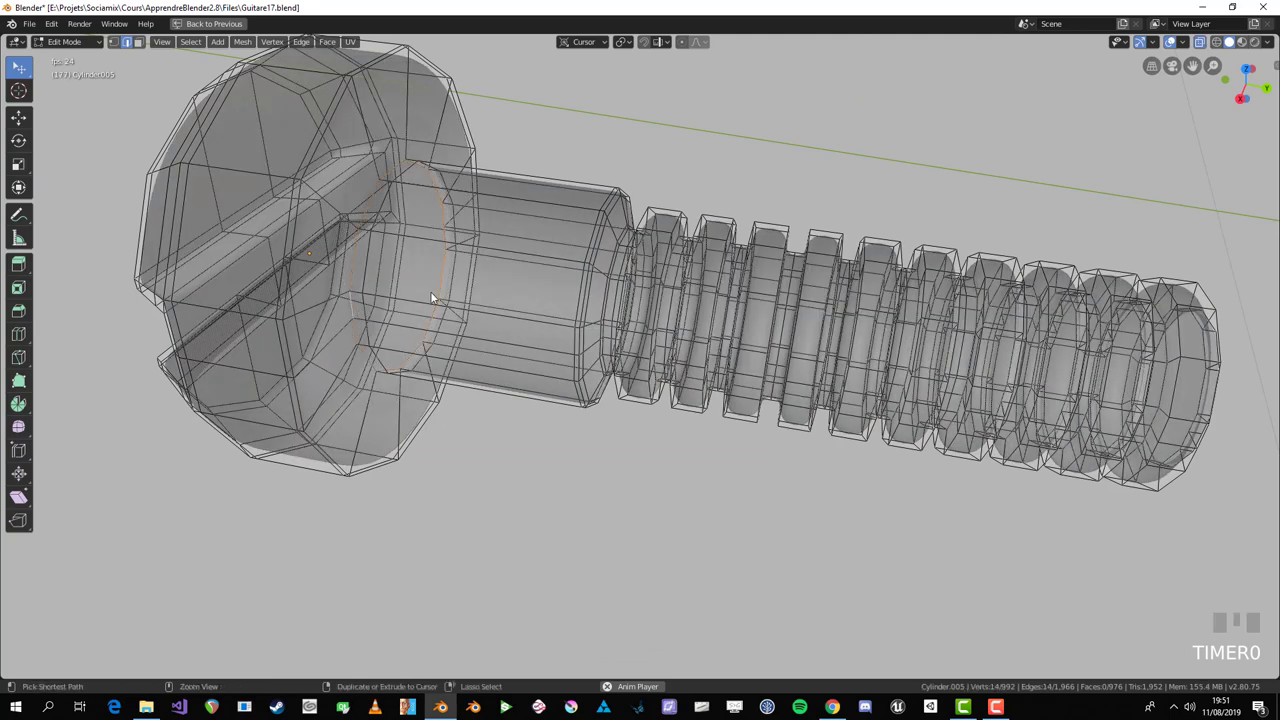
{"action": "scroll", "scroll_direction": "down", "scroll_amount": 3}
{"action": "left_click_drag", "start_coordinate": [695, 498], "coordinate": [587, 347]}
{"action": "left_click", "coordinate": [587, 347]}
{"action": "left_click", "coordinate": [588, 340]}
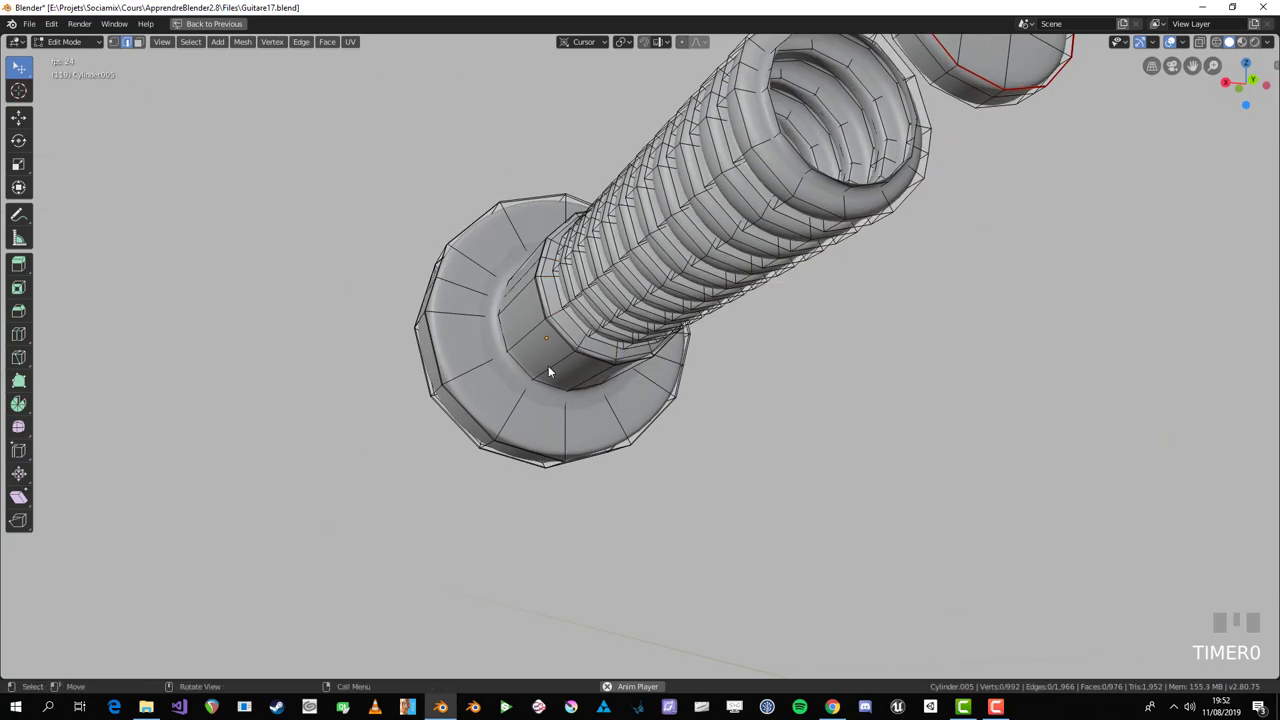
Step: Select a loop along the threaded shaft from side view and mark it as a seam
{"action": "left_click", "coordinate": [556, 372]}
{"action": "left_click", "coordinate": [566, 366]}
{"action": "left_click_drag", "start_coordinate": [565, 364], "coordinate": [1016, 319]}
{"action": "key", "text": "KP_3"}
{"action": "left_click_drag", "start_coordinate": [967, 415], "coordinate": [352, 290]}
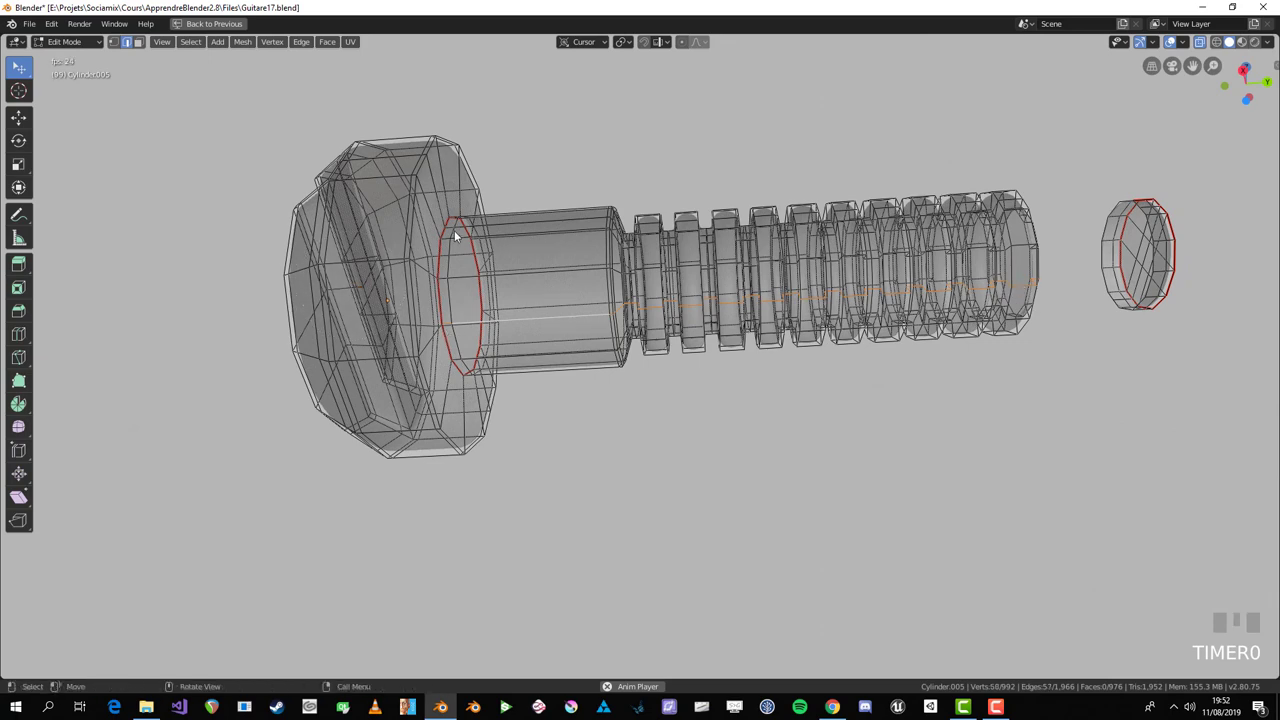
{"action": "left_click_drag", "start_coordinate": [476, 343], "coordinate": [444, 391]}
Step: Select the whole screw mesh and unwrap it along the new seams
{"action": "key", "text": "a"}
{"action": "key", "text": "alt+a"}
{"action": "left_click", "coordinate": [444, 391]}
{"action": "scroll", "scroll_direction": "up", "scroll_amount": 3}
{"action": "left_click_drag", "start_coordinate": [415, 406], "coordinate": [472, 402]}
{"action": "key", "text": "a"}
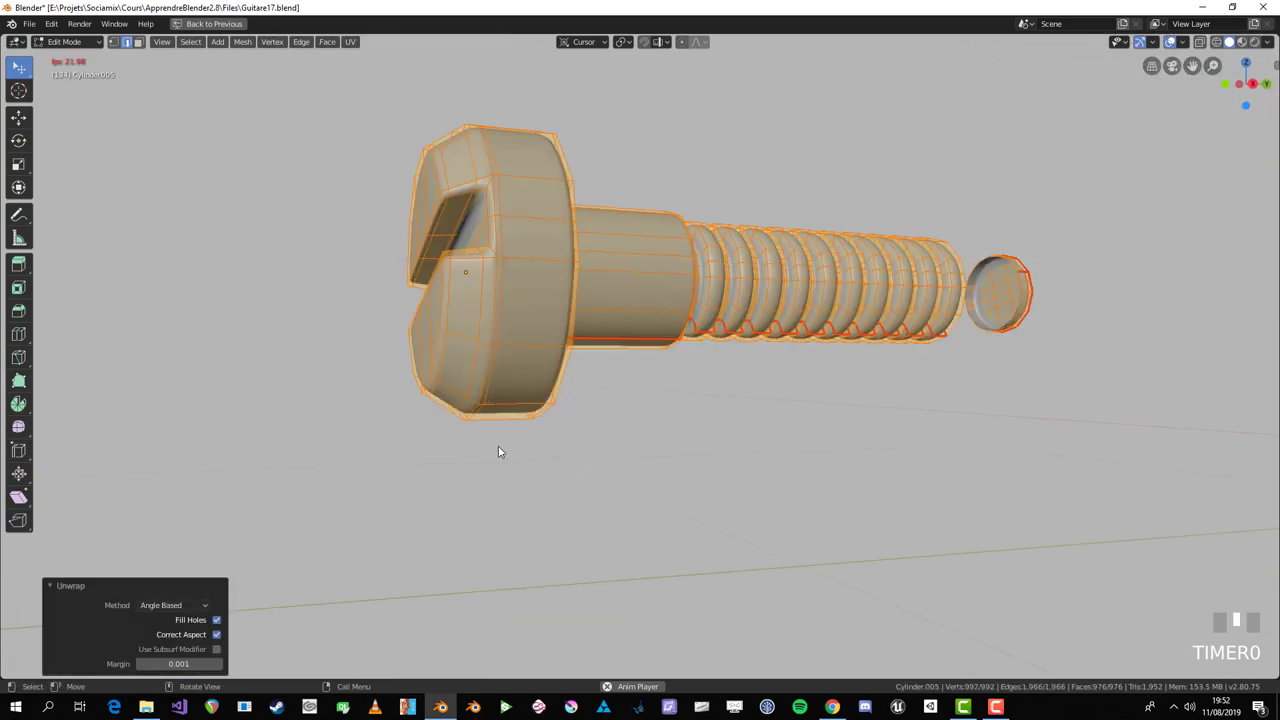
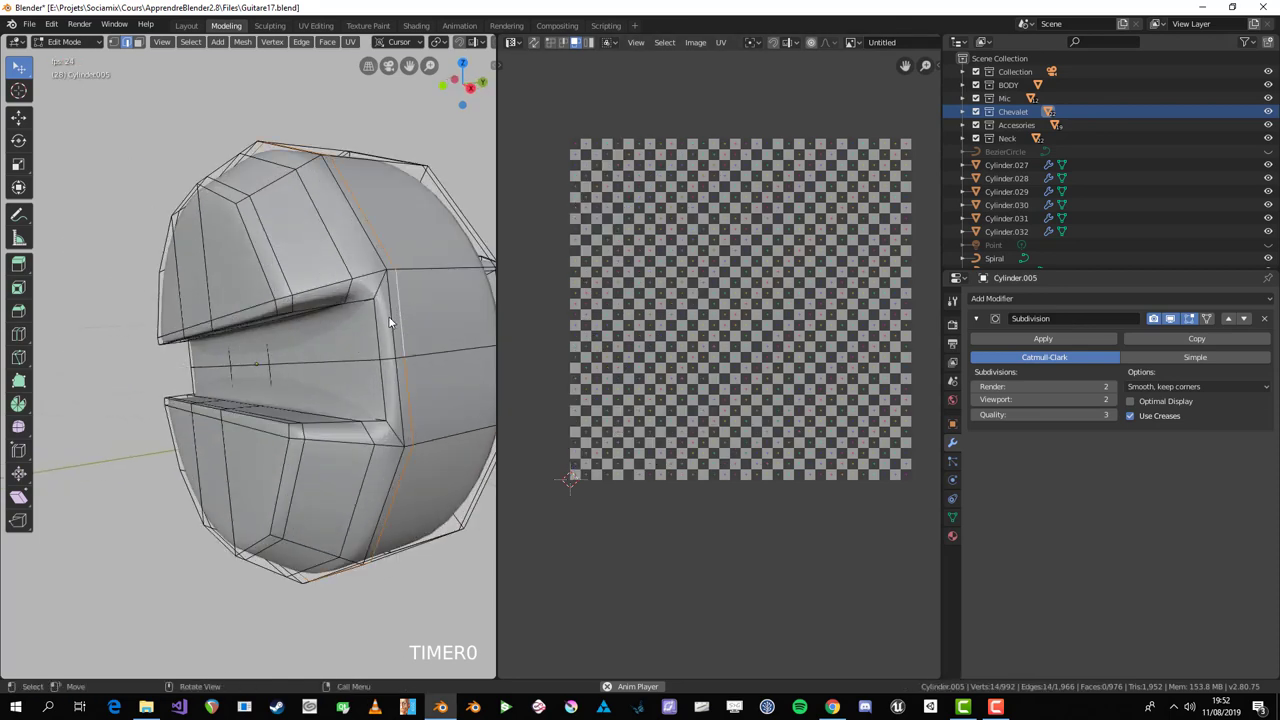
Step: Orbit around and under the screw to check the seams and pick a loop
{"action": "middle_click", "coordinate": [437, 338]}
{"action": "scroll", "scroll_direction": "down", "scroll_amount": 3}
{"action": "middle_click", "coordinate": [174, 316]}
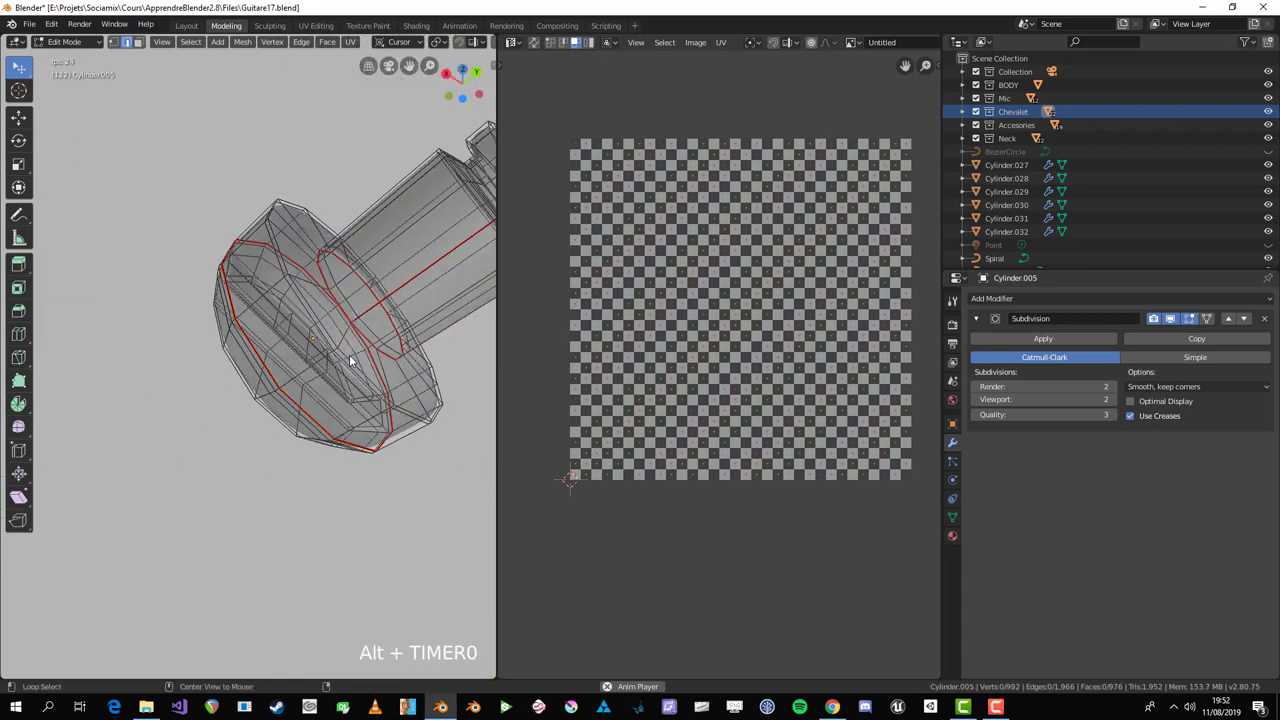
{"action": "middle_click", "coordinate": [346, 365]}
{"action": "scroll", "scroll_direction": "up", "scroll_amount": 3}
{"action": "left_click", "coordinate": [342, 332]}
{"action": "middle_click", "coordinate": [327, 347]}
{"action": "middle_click", "coordinate": [304, 372]}
{"action": "middle_click", "coordinate": [244, 443]}
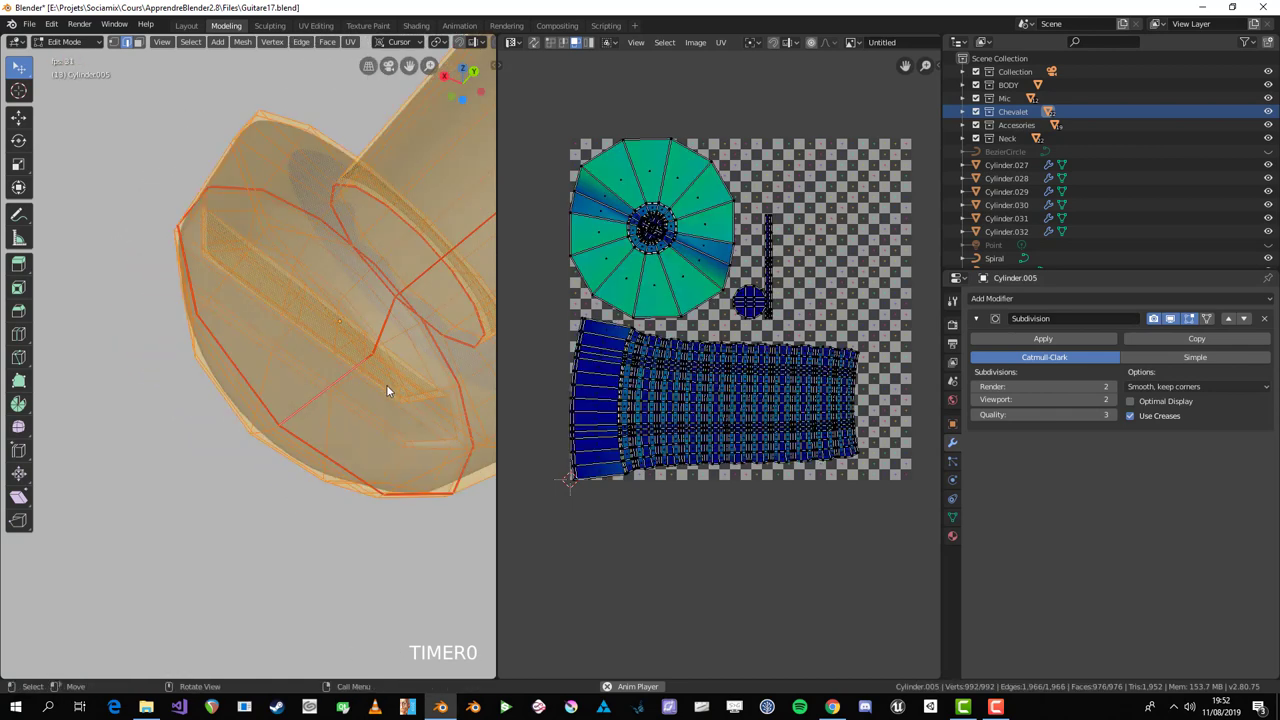
{"action": "scroll", "scroll_direction": "down", "scroll_amount": 3}
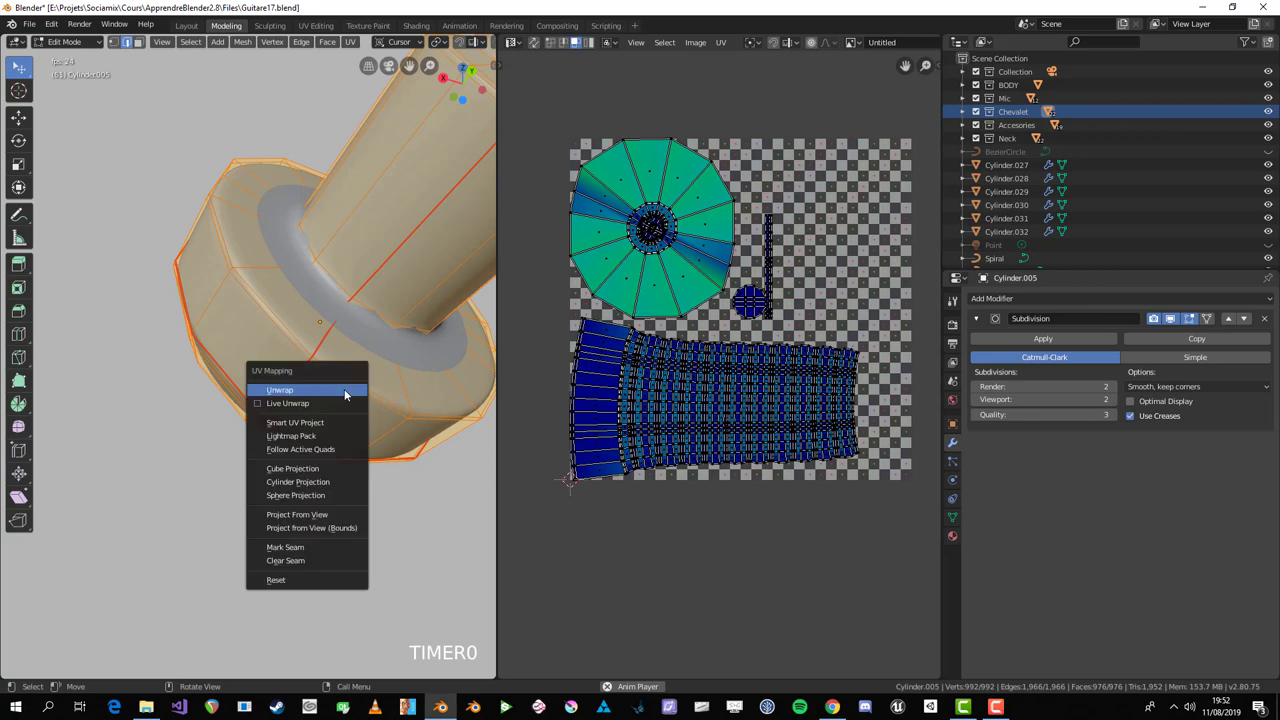
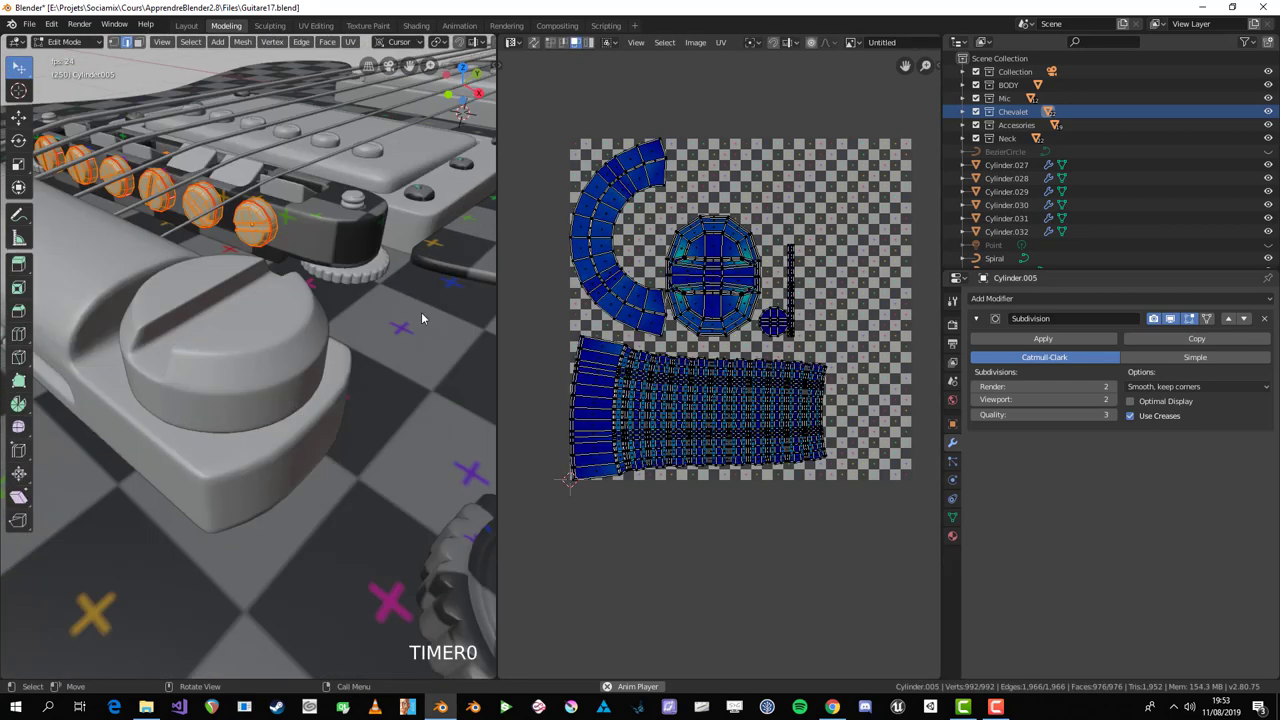
Step: Shrink the screw's UV islands into a small cluster and switch to the Animation workspace
{"action": "key", "text": "a"}
{"action": "key", "text": "s"}
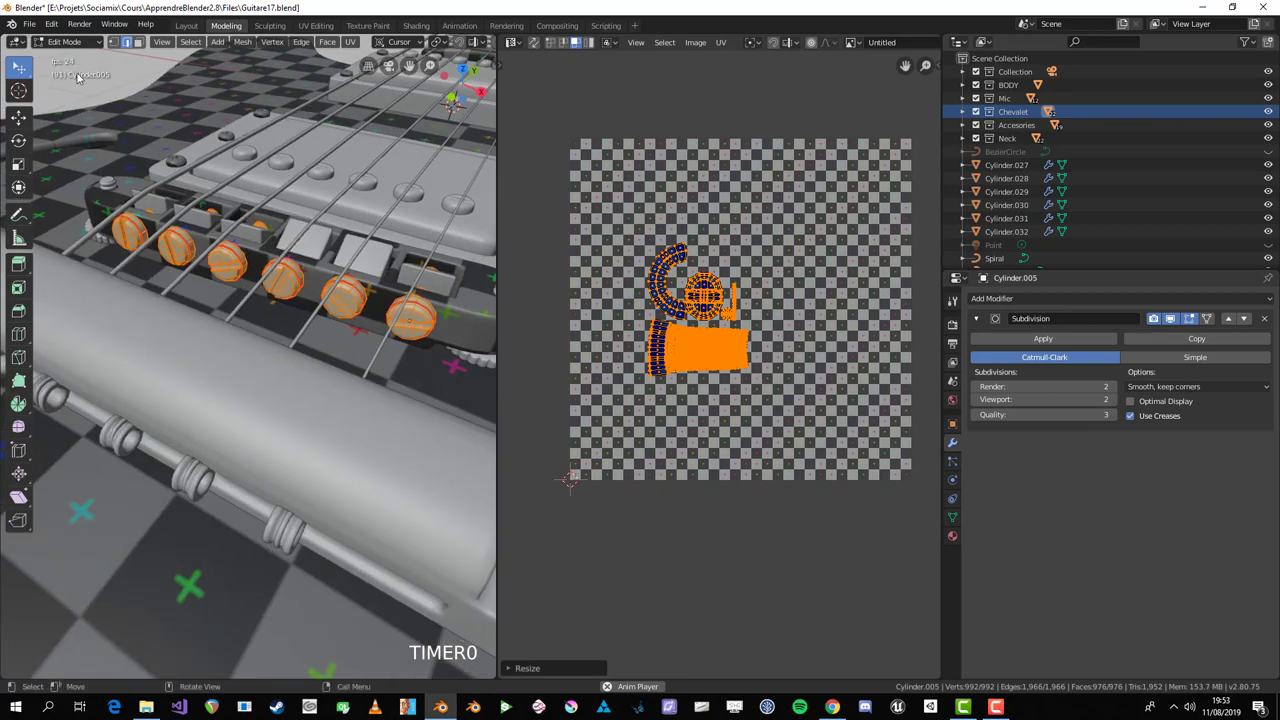
{"action": "key", "text": "space"}
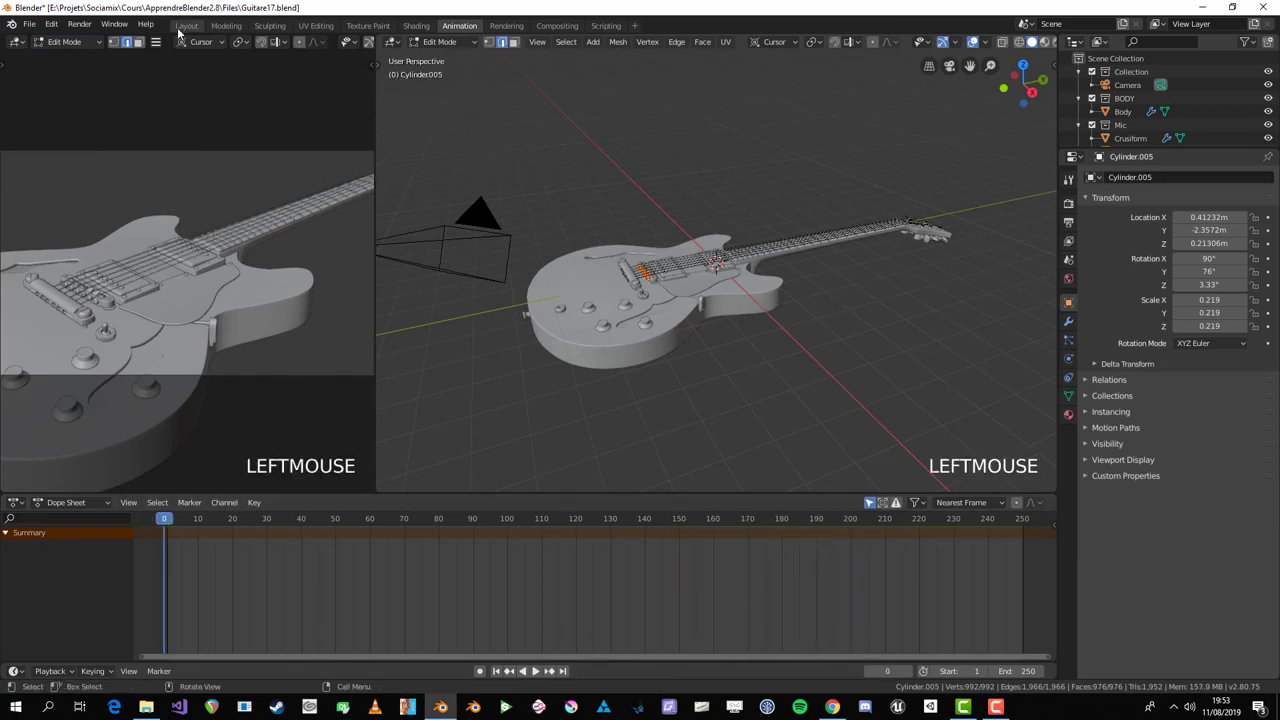
Step: Visit the Layout workspace, return to Modeling and leave edit mode near the bridge
{"action": "left_click", "coordinate": [193, 31]}
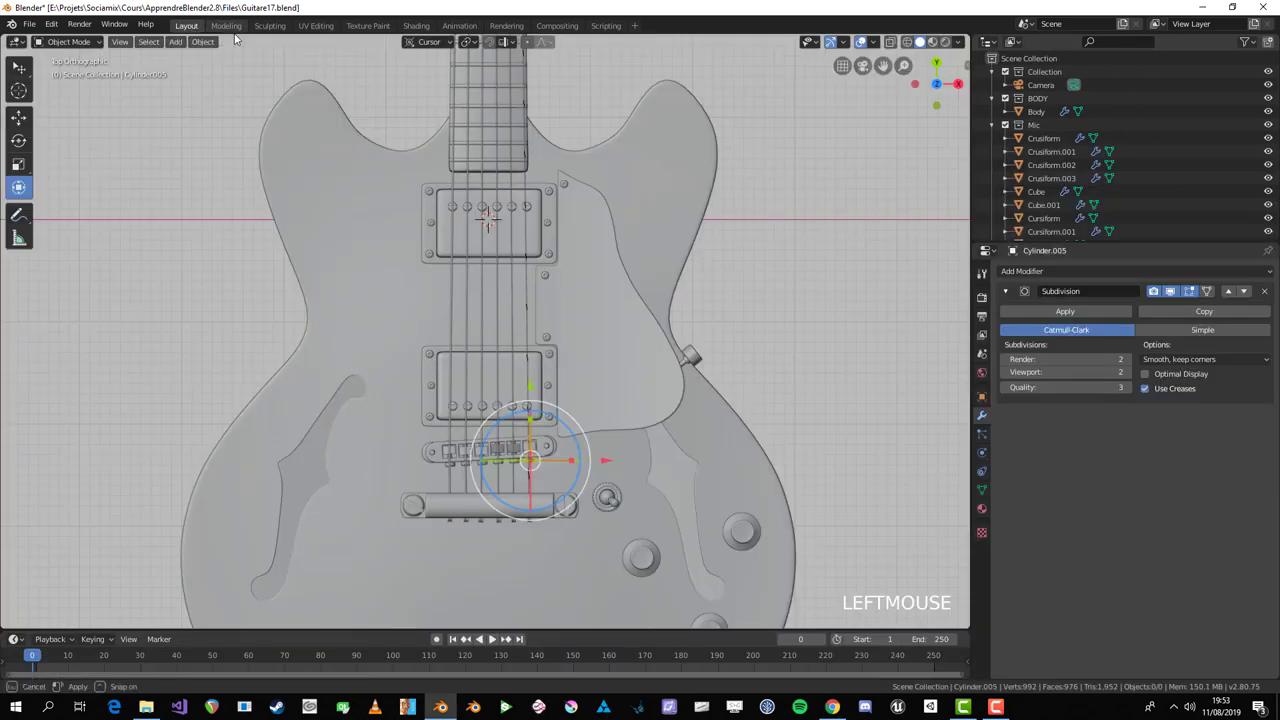
{"action": "middle_click", "coordinate": [304, 360]}
{"action": "key", "text": "space"}
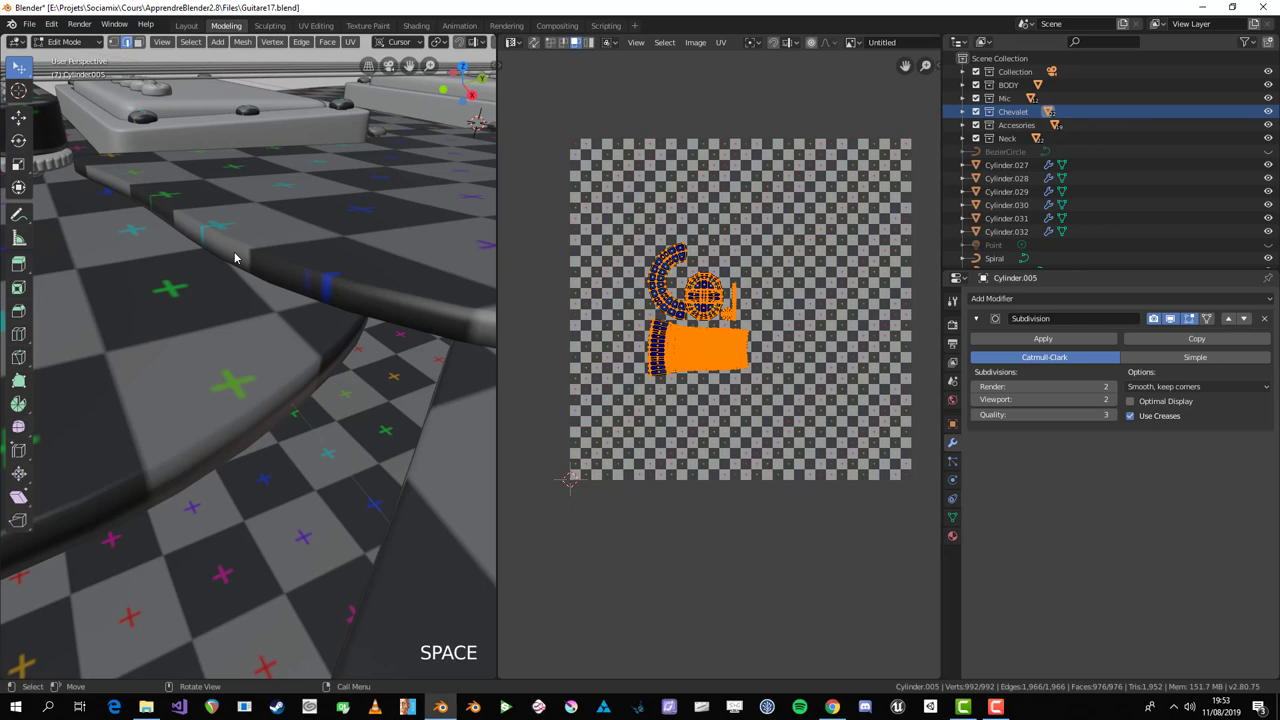
{"action": "scroll", "scroll_direction": "down", "scroll_amount": 3}
{"action": "middle_click", "coordinate": [201, 263]}
{"action": "key", "text": "Tab"}
{"action": "scroll", "scroll_direction": "up", "scroll_amount": 3}
{"action": "scroll", "scroll_direction": "down", "scroll_amount": 3}
{"action": "middle_click", "coordinate": [217, 315]}
Step: Pick the bridge plate and select its linked saddle screws, toggling edit mode to check them
{"action": "left_click", "coordinate": [342, 352]}
{"action": "key", "text": "ctrl+l"}
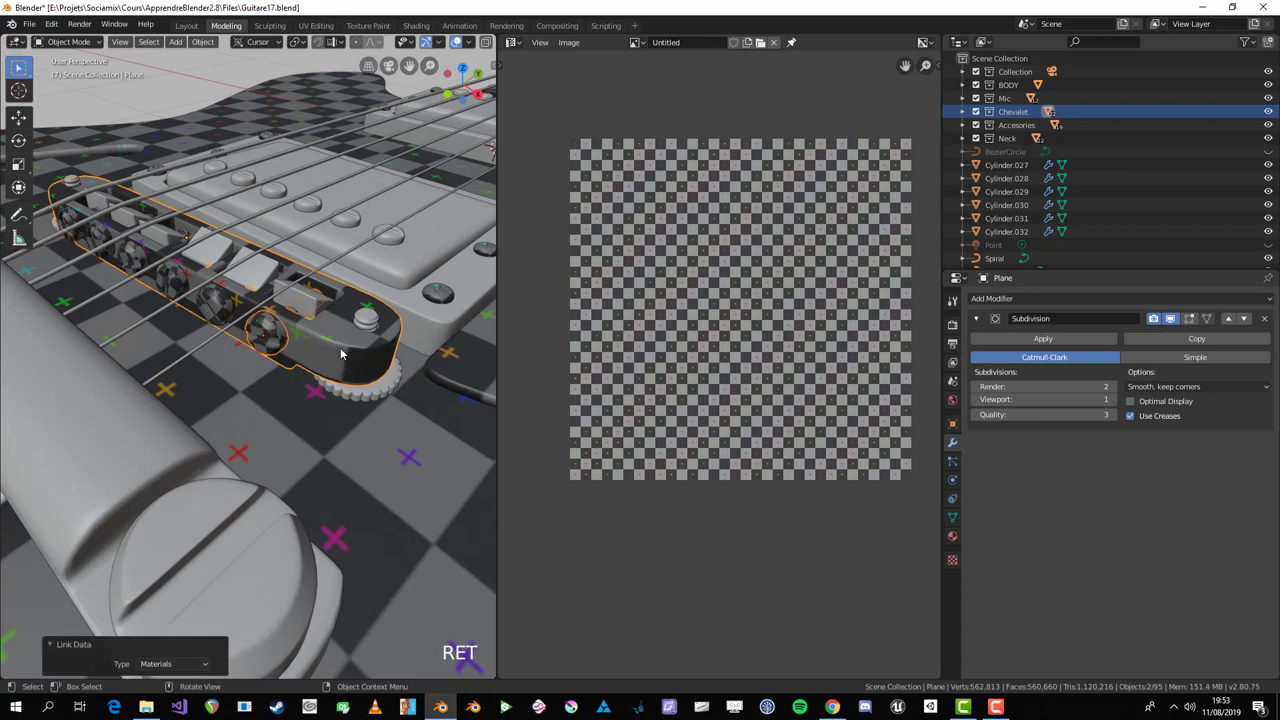
{"action": "key", "text": "Tab"}
{"action": "key", "text": "alt+a"}
{"action": "key", "text": "Tab"}
{"action": "key", "text": "alt+a"}
Step: Edit the screw again, select all its UVs and start scaling the islands smaller
{"action": "left_click", "coordinate": [282, 342]}
{"action": "key", "text": "Tab"}
{"action": "key", "text": "a"}
{"action": "key", "text": "s"}
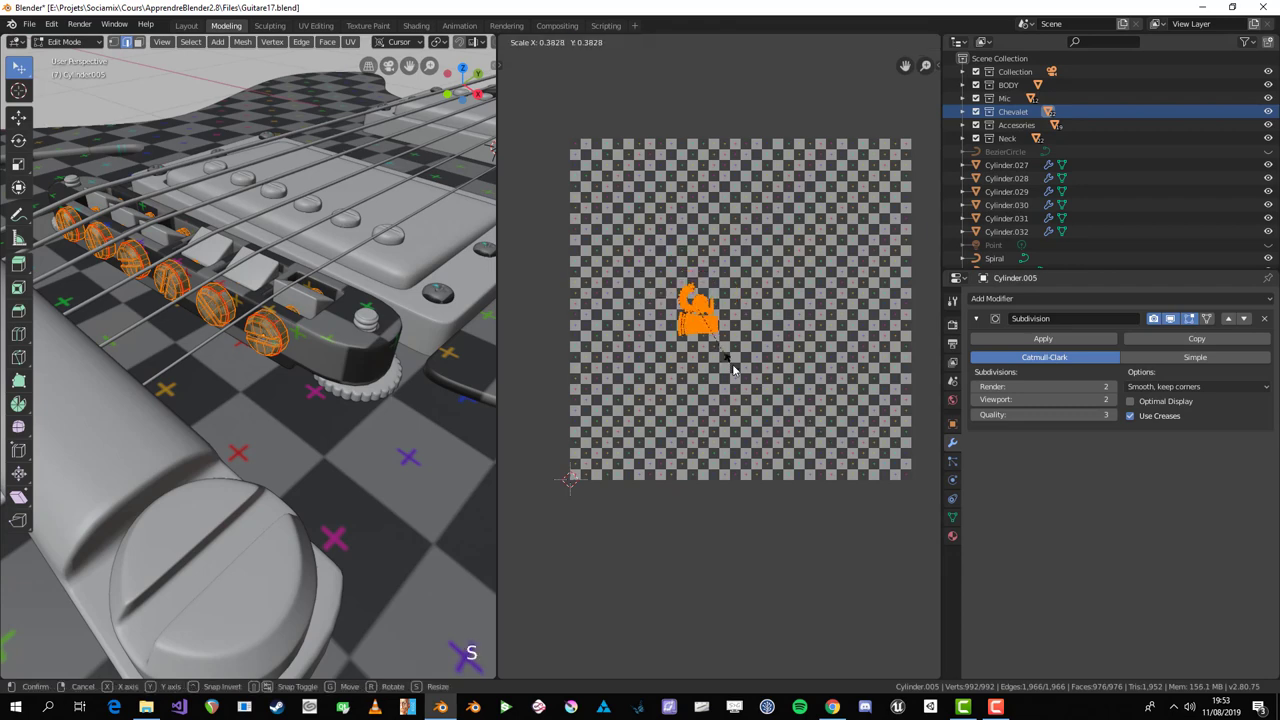
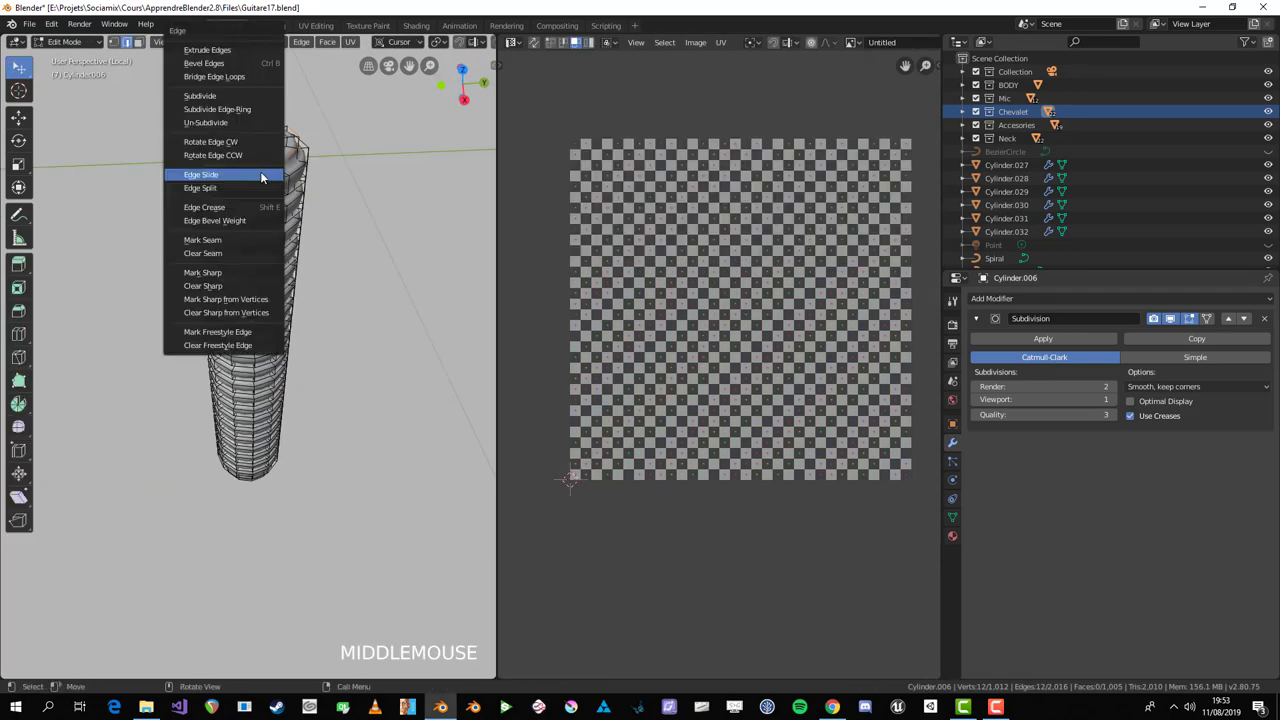
Step: Select the tall cylinder's top edge loop and a vertical edge path down its side
{"action": "key", "text": "ctrl+e"}
{"action": "middle_click", "coordinate": [214, 238]}
{"action": "key", "text": "alt+a"}
{"action": "left_click", "coordinate": [238, 164]}
{"action": "middle_click", "coordinate": [259, 468]}
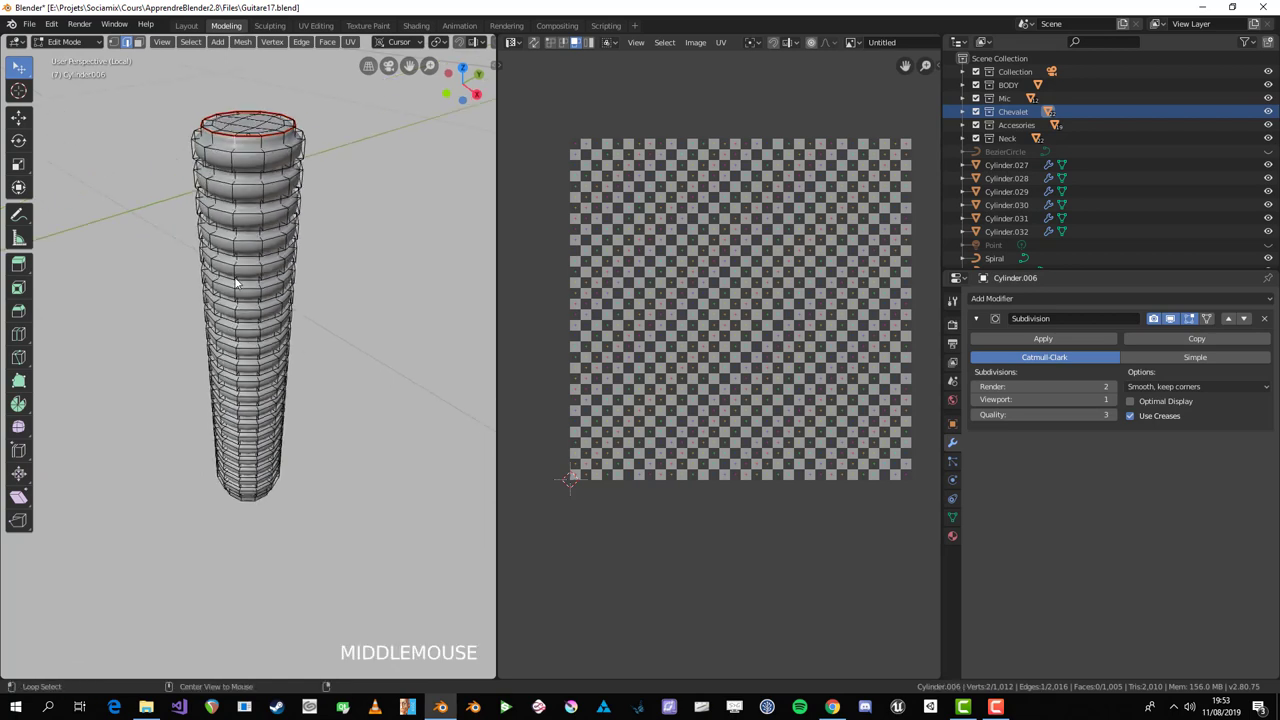
{"action": "left_click", "coordinate": [238, 285]}
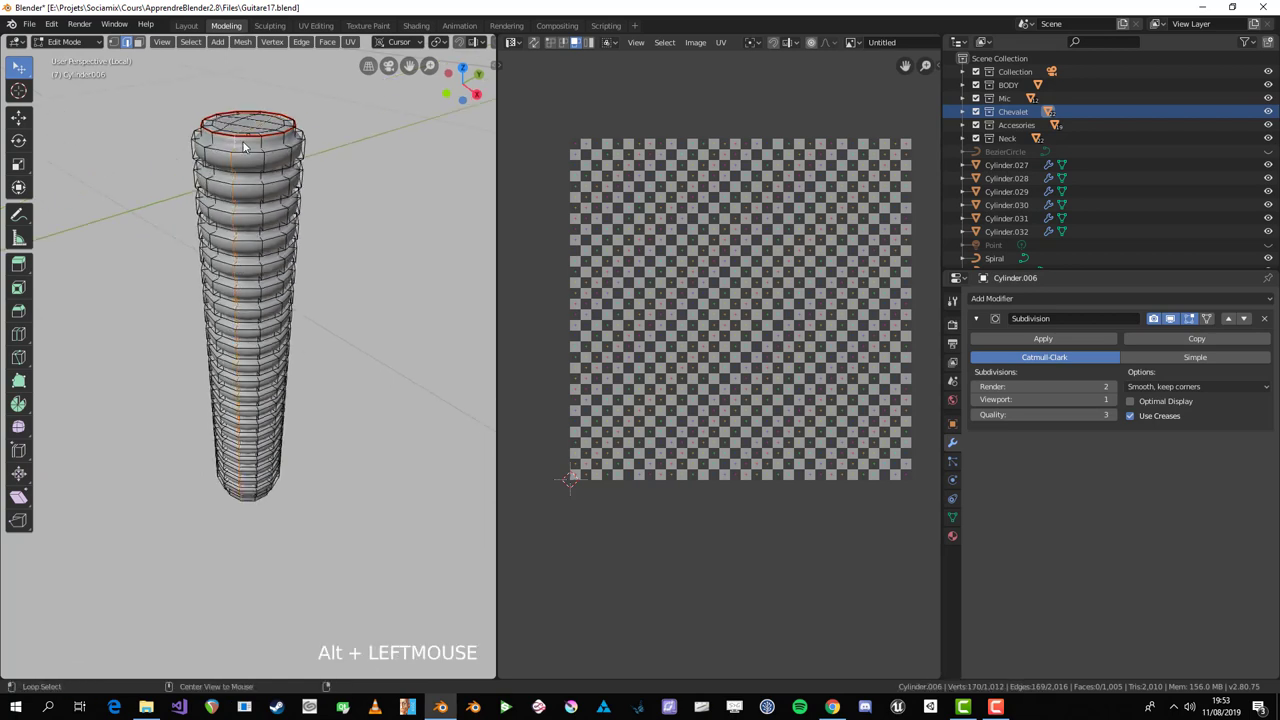
{"action": "middle_click", "coordinate": [248, 148]}
{"action": "key", "text": "KP_3"}
{"action": "key", "text": "KP_7"}
Step: Refine the side-edge selection in X-ray, mark the loop and path as seams, and unwrap the cylinder
{"action": "key", "text": "alt+z"}
{"action": "scroll", "scroll_direction": "up", "scroll_amount": 3}
{"action": "key", "text": "c"}
{"action": "middle_click", "coordinate": [262, 523]}
{"action": "scroll", "scroll_direction": "down", "scroll_amount": 3}
{"action": "key", "text": "alt+z"}
{"action": "middle_click", "coordinate": [377, 519]}
{"action": "scroll", "scroll_direction": "down", "scroll_amount": 3}
{"action": "middle_click", "coordinate": [320, 431]}
{"action": "scroll", "scroll_direction": "down", "scroll_amount": 3}
{"action": "left_click", "coordinate": [190, 165]}
{"action": "scroll", "scroll_direction": "down", "scroll_amount": 3}
{"action": "middle_click", "coordinate": [277, 358]}
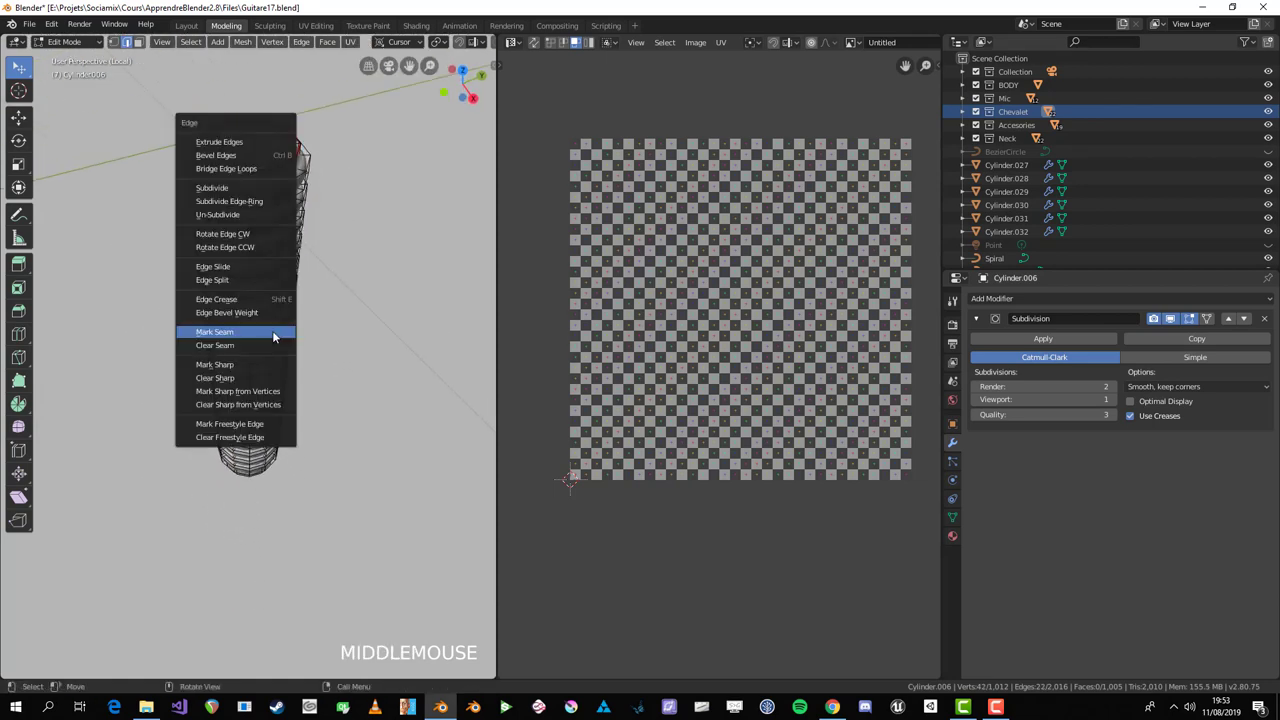
{"action": "key", "text": "ctrl+e"}
{"action": "key", "text": "a"}
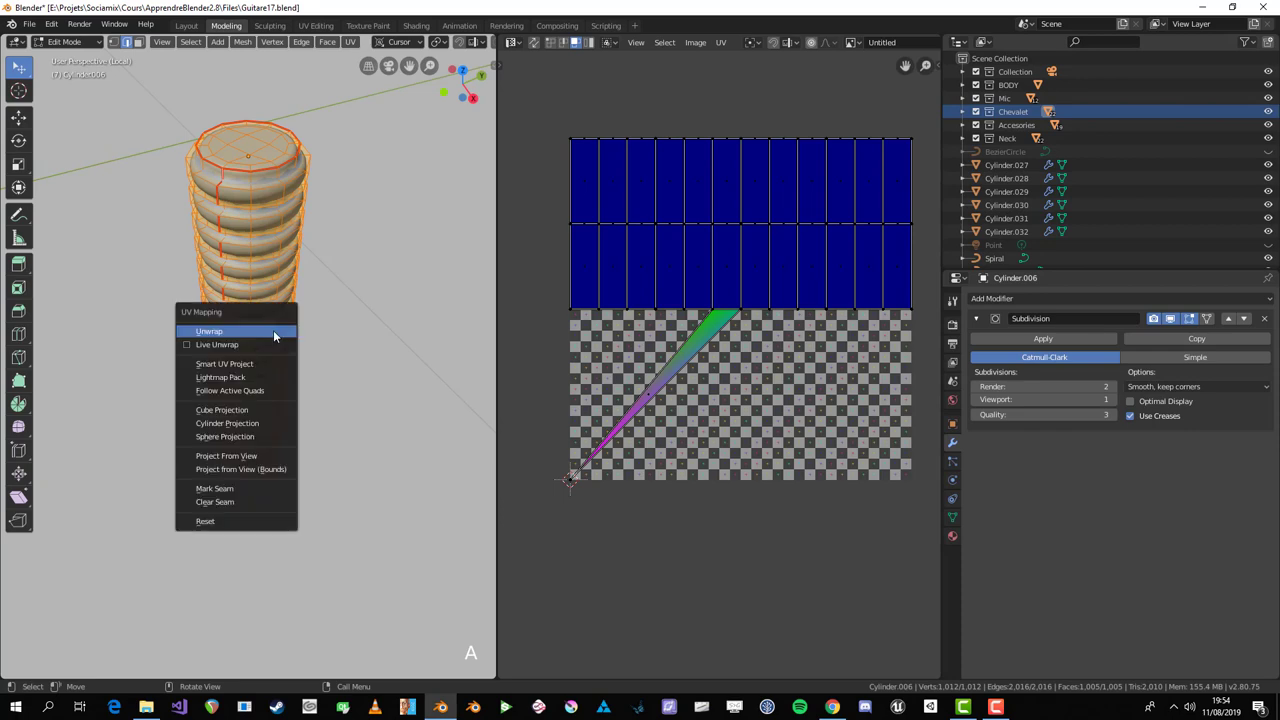
{"action": "key", "text": "u"}
Step: Inspect the unwrap, undo it and start reselecting edges for an extra seam
{"action": "middle_click", "coordinate": [367, 285]}
{"action": "key", "text": "a"}
{"action": "scroll", "scroll_direction": "up", "scroll_amount": 3}
{"action": "scroll", "scroll_direction": "down", "scroll_amount": 3}
{"action": "key", "text": "alt+z"}
{"action": "middle_click", "coordinate": [248, 259]}
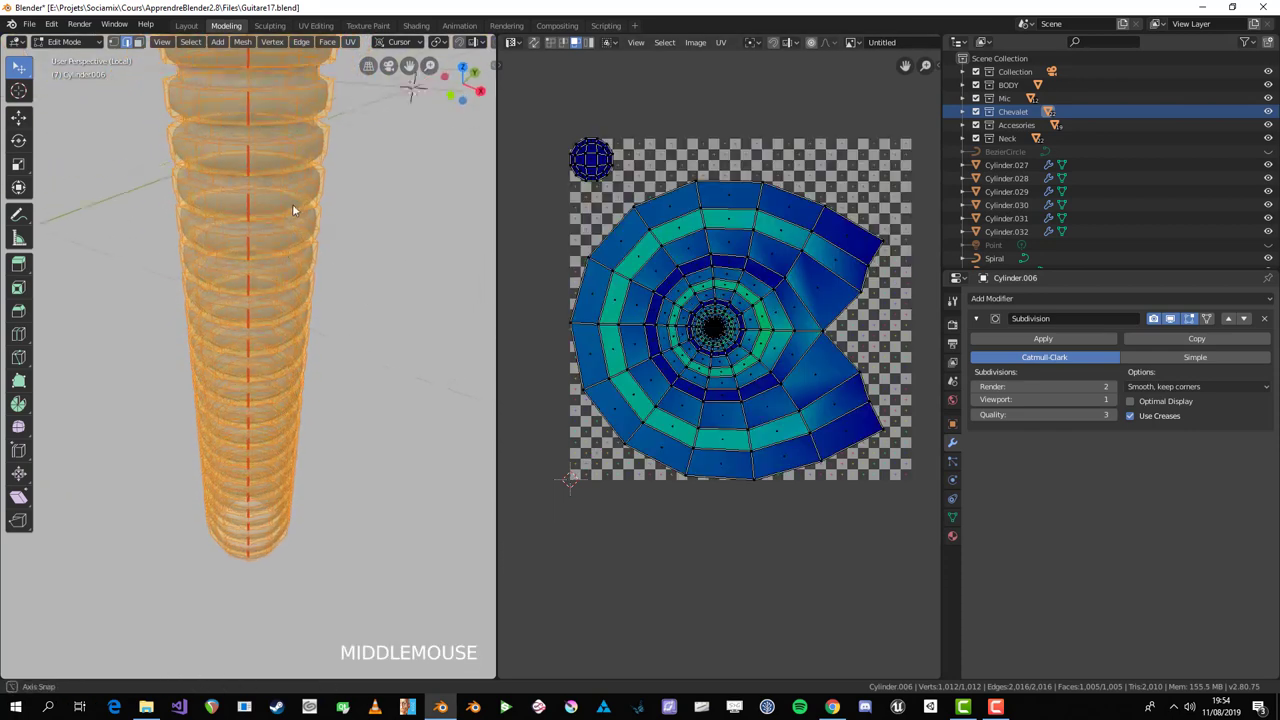
{"action": "key", "text": "ctrl+z"}
{"action": "scroll", "scroll_direction": "down", "scroll_amount": 3}
{"action": "key", "text": "alt+a"}
{"action": "middle_click", "coordinate": [313, 217]}
{"action": "scroll", "scroll_direction": "up", "scroll_amount": 3}
{"action": "left_click", "coordinate": [146, 300]}
{"action": "scroll", "scroll_direction": "down", "scroll_amount": 3}
Step: Add a vertical seam down the cylinder and unwrap it again into a straight strip and cap
{"action": "key", "text": "KP_7"}
{"action": "middle_click", "coordinate": [234, 370]}
{"action": "scroll", "scroll_direction": "up", "scroll_amount": 3}
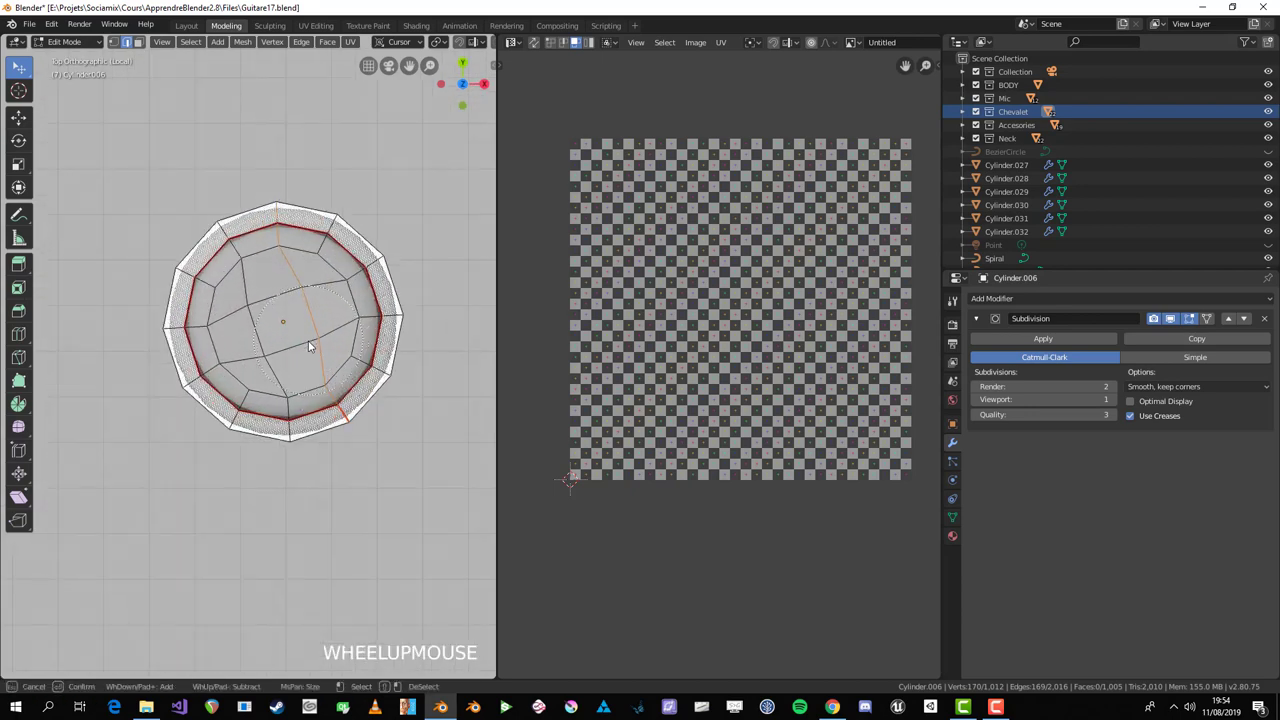
{"action": "key", "text": "c"}
{"action": "middle_click", "coordinate": [334, 420]}
{"action": "scroll", "scroll_direction": "down", "scroll_amount": 3}
{"action": "key", "text": "alt+z"}
{"action": "middle_click", "coordinate": [296, 547]}
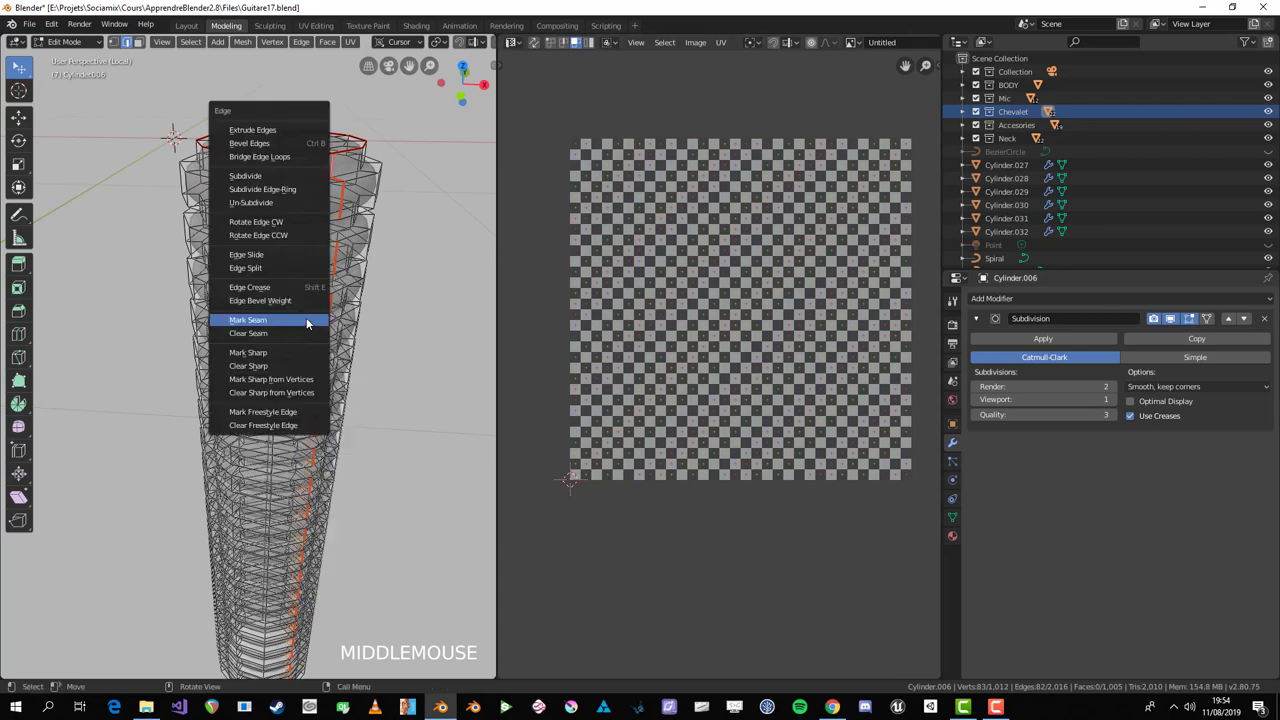
{"action": "key", "text": "ctrl+e"}
{"action": "key", "text": "a"}
{"action": "key", "text": "u"}
Step: Scale down the cylinder's UV islands and leave its local view
{"action": "scroll", "scroll_direction": "down", "scroll_amount": 3}
{"action": "key", "text": "a"}
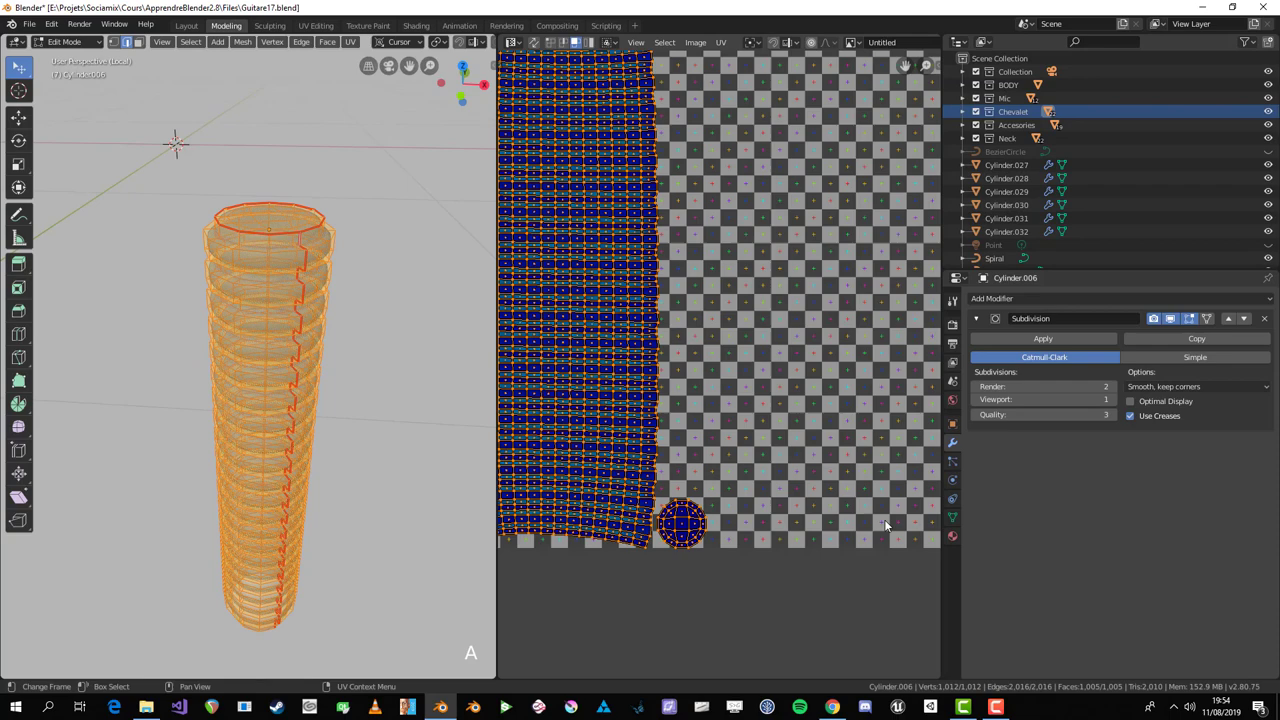
{"action": "key", "text": "s"}
{"action": "left_click", "coordinate": [643, 380]}
{"action": "key", "text": "s"}
{"action": "key", "text": "Tab"}
{"action": "key", "text": "KP_Divide"}
Step: Select the scalloped disc Cylinder.007, isolate it in local view and enter edit mode
{"action": "key", "text": "alt+z"}
{"action": "middle_click", "coordinate": [267, 486]}
{"action": "left_click", "coordinate": [284, 354]}
{"action": "key", "text": "ctrl+l"}
{"action": "key", "text": "Return"}
{"action": "key", "text": "a"}
{"action": "left_click", "coordinate": [343, 387]}
{"action": "scroll", "scroll_direction": "down", "scroll_amount": 3}
{"action": "key", "text": "KP_Divide"}
{"action": "key", "text": "Tab"}
Step: Select the edge loop around the disc's top and mark it as a seam
{"action": "key", "text": "alt+a"}
{"action": "middle_click", "coordinate": [227, 518]}
{"action": "scroll", "scroll_direction": "up", "scroll_amount": 3}
{"action": "middle_click", "coordinate": [219, 512]}
{"action": "scroll", "scroll_direction": "up", "scroll_amount": 3}
{"action": "left_click", "coordinate": [262, 416]}
{"action": "left_click", "coordinate": [332, 418]}
{"action": "scroll", "scroll_direction": "down", "scroll_amount": 3}
{"action": "middle_click", "coordinate": [421, 410]}
{"action": "key", "text": "alt+a"}
{"action": "left_click", "coordinate": [238, 450]}
{"action": "key", "text": "ctrl+e"}
{"action": "middle_click", "coordinate": [301, 507]}
Step: Mark a seam loop on the disc's underside and pick further edges for seams
{"action": "key", "text": "alt+a"}
{"action": "left_click", "coordinate": [233, 249]}
{"action": "key", "text": "ctrl+e"}
{"action": "scroll", "scroll_direction": "down", "scroll_amount": 3}
{"action": "key", "text": "a"}
{"action": "middle_click", "coordinate": [248, 414]}
{"action": "key", "text": "alt+a"}
{"action": "scroll", "scroll_direction": "up", "scroll_amount": 3}
{"action": "middle_click", "coordinate": [276, 368]}
{"action": "left_click", "coordinate": [248, 339]}
{"action": "middle_click", "coordinate": [247, 352]}
{"action": "key", "text": "alt+a"}
{"action": "left_click", "coordinate": [224, 414]}
Step: Select an edge path around the scalloped disc's underside
{"action": "middle_click", "coordinate": [228, 415]}
{"action": "key", "text": "alt+a"}
{"action": "left_click", "coordinate": [251, 405]}
{"action": "middle_click", "coordinate": [242, 514]}
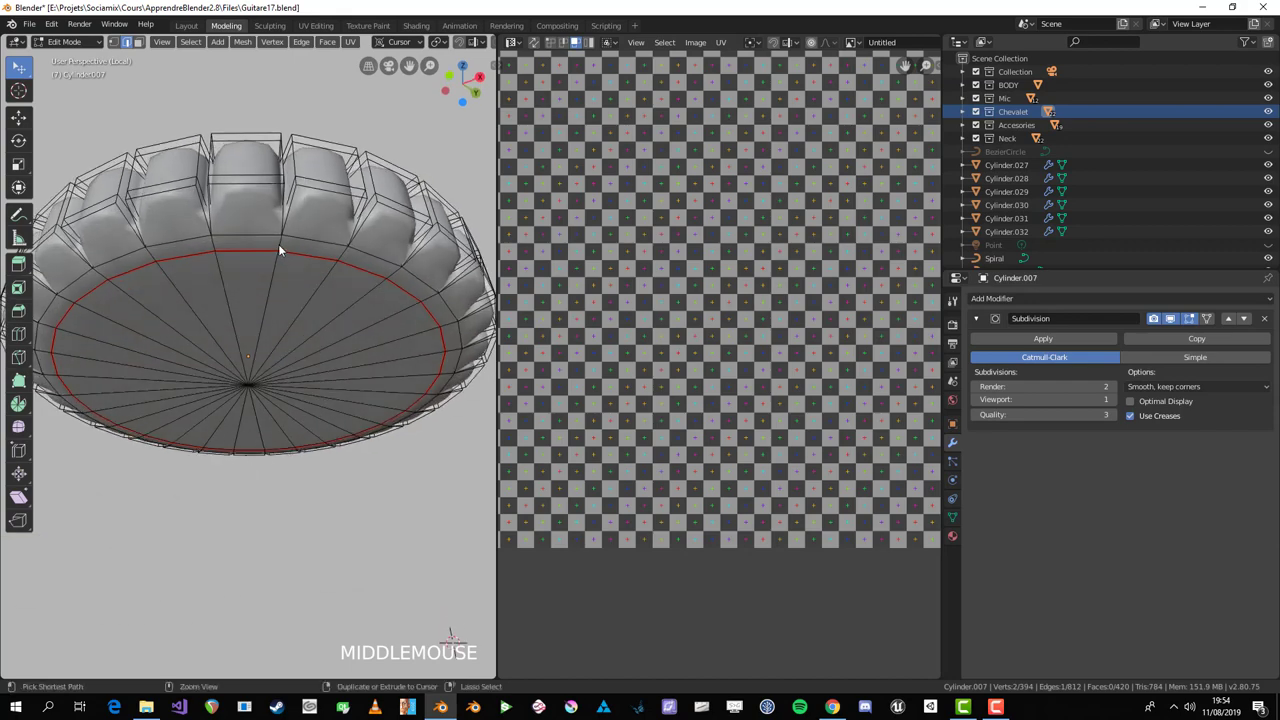
{"action": "left_click", "coordinate": [282, 250]}
{"action": "key", "text": "alt+z"}
{"action": "middle_click", "coordinate": [309, 259]}
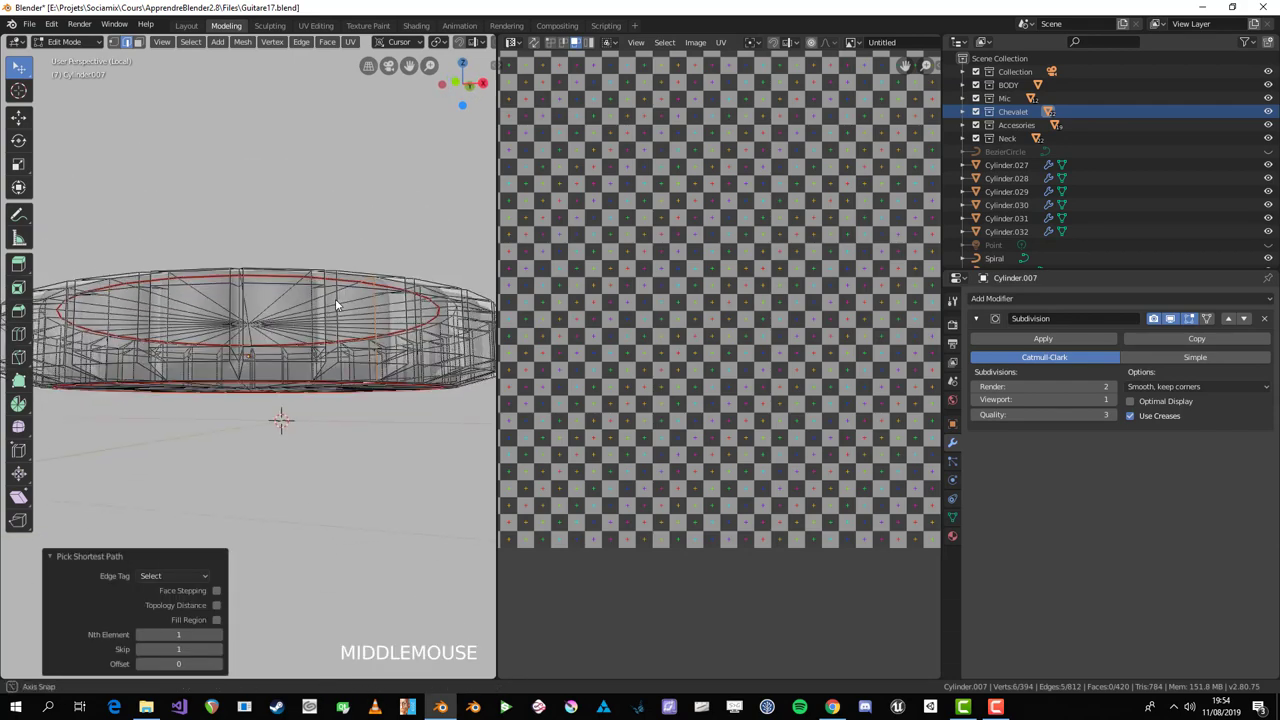
Step: Mark the path as a seam, unwrap the disc into a curved strip and two caps, and shrink the islands
{"action": "key", "text": "ctrl+e"}
{"action": "key", "text": "a"}
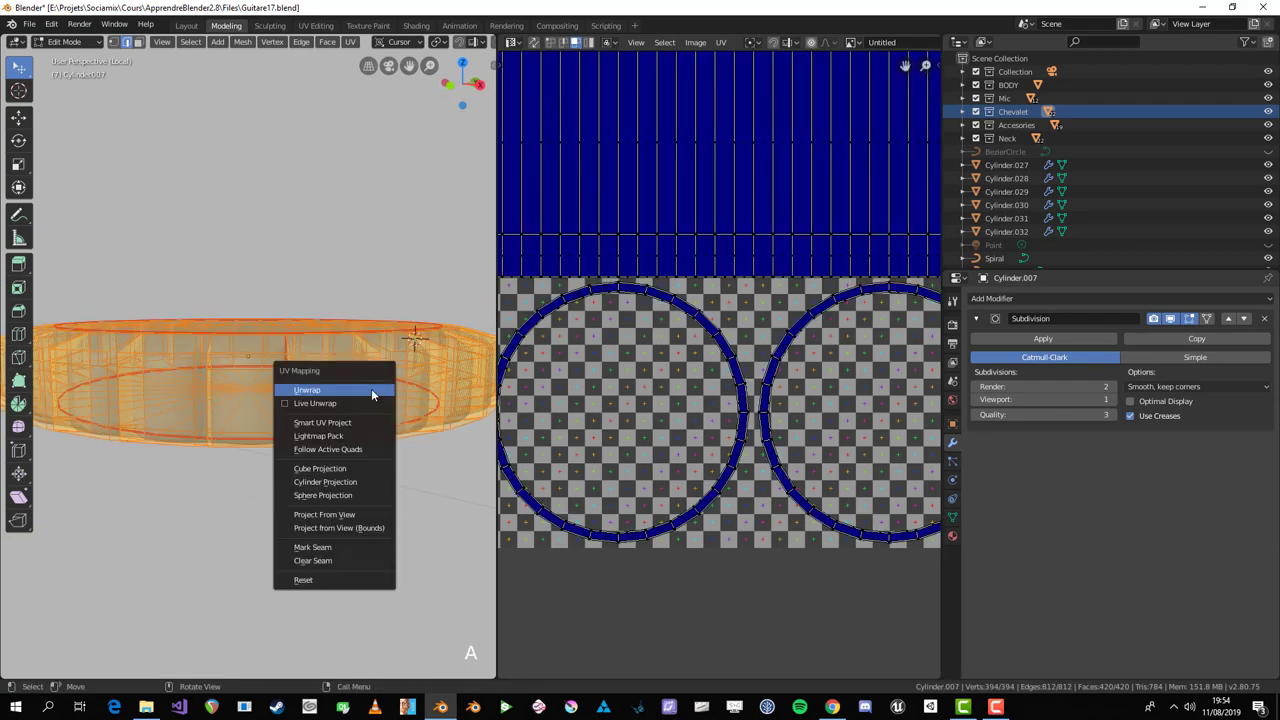
{"action": "key", "text": "u"}
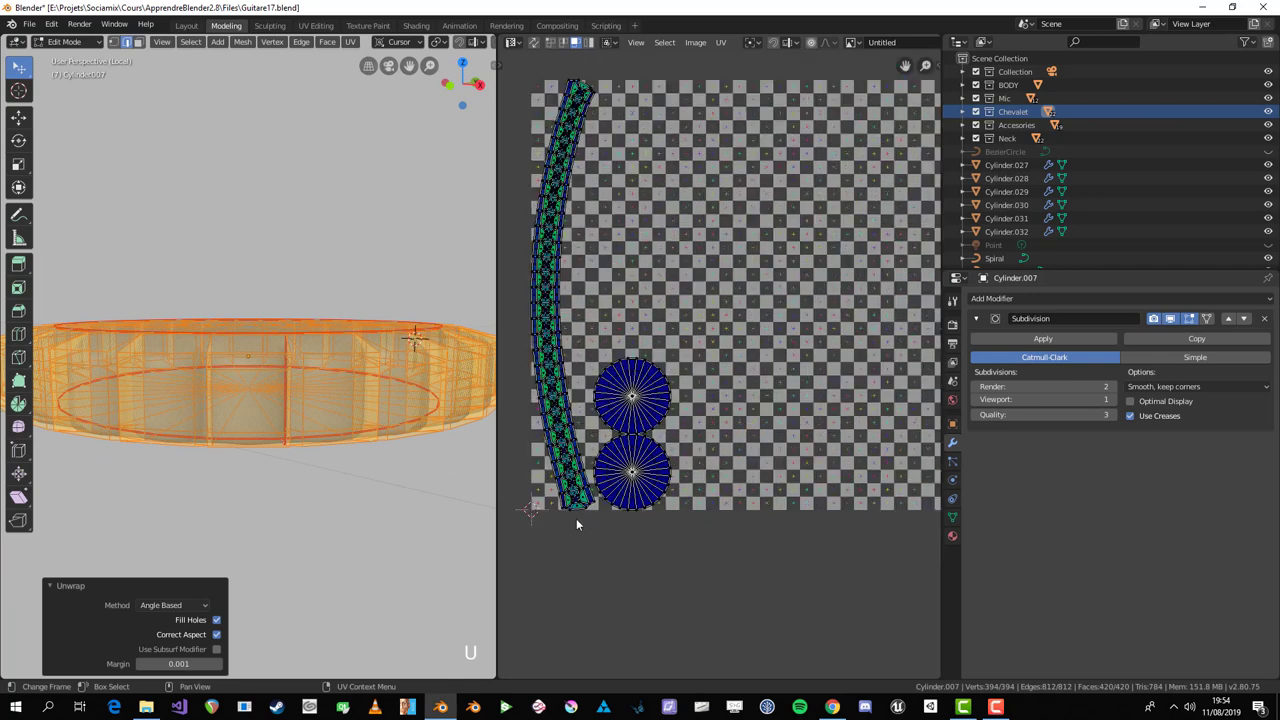
{"action": "key", "text": "a"}
{"action": "key", "text": "s"}
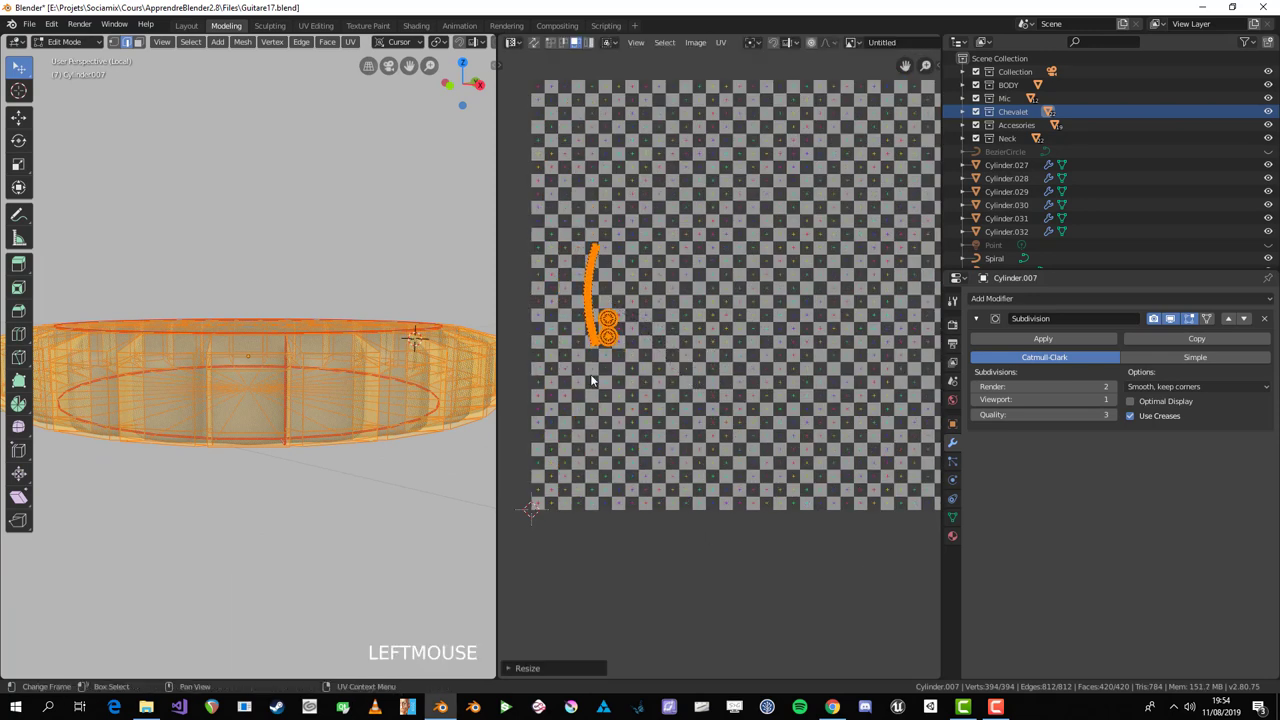
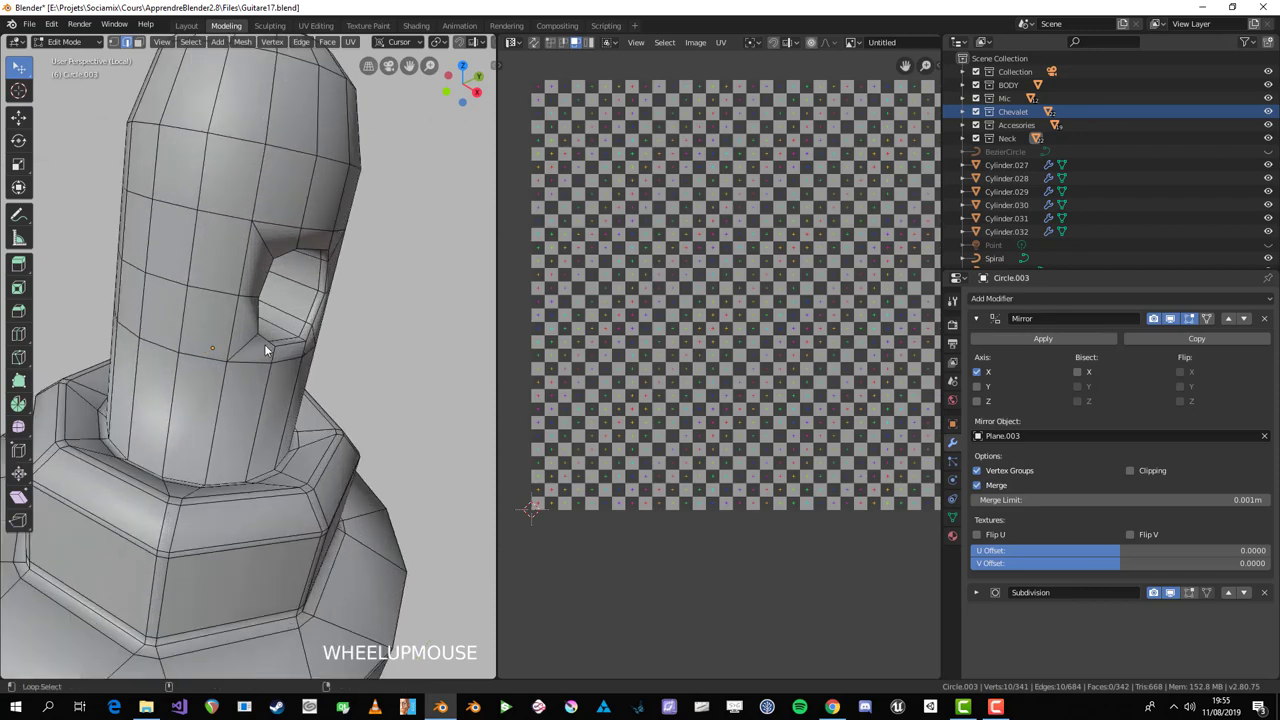
Step: Mark a seam along the edge loop around the peg's hole
{"action": "left_click", "coordinate": [271, 352]}
{"action": "key", "text": "ctrl+e"}
{"action": "scroll", "scroll_direction": "down", "scroll_amount": 3}
{"action": "middle_click", "coordinate": [286, 372]}
{"action": "scroll", "scroll_direction": "up", "scroll_amount": 3}
{"action": "middle_click", "coordinate": [278, 356]}
{"action": "key", "text": "alt+a"}
{"action": "left_click", "coordinate": [224, 403]}
{"action": "middle_click", "coordinate": [327, 387]}
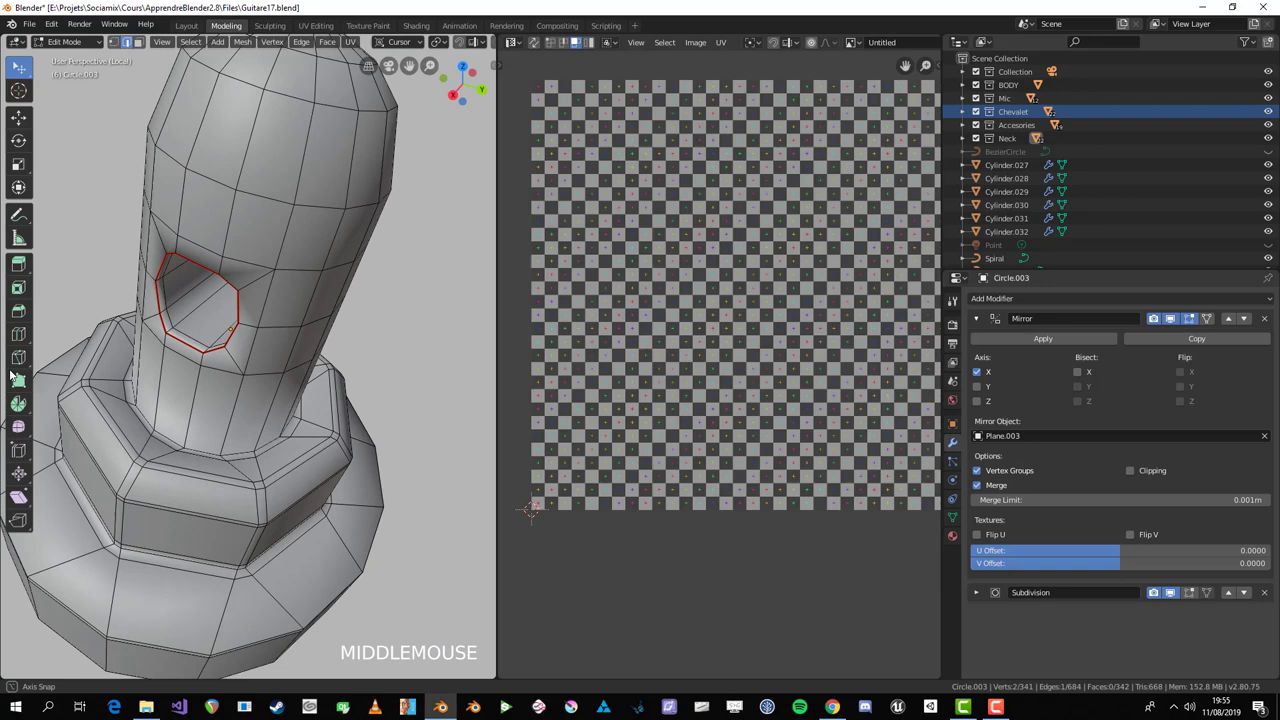
{"action": "scroll", "scroll_direction": "up", "scroll_amount": 3}
{"action": "middle_click", "coordinate": [270, 330]}
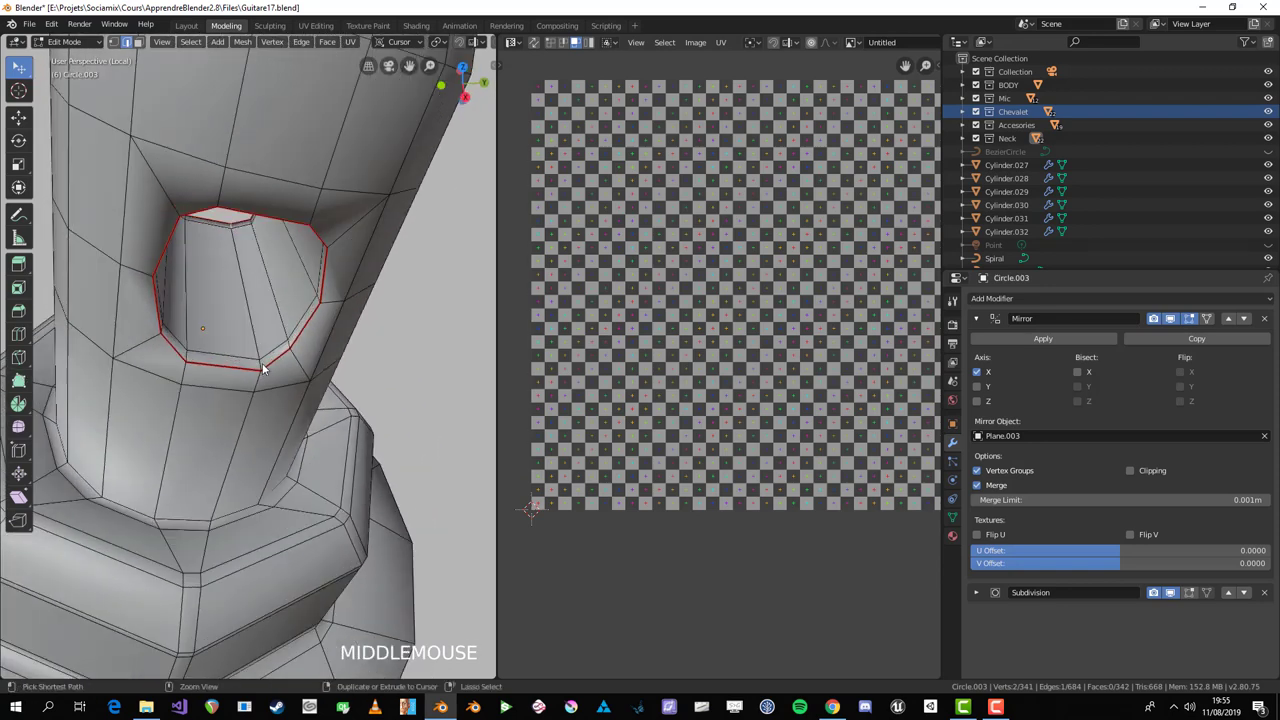
{"action": "left_click", "coordinate": [266, 367]}
{"action": "key", "text": "ctrl+e"}
{"action": "key", "text": "a"}
Step: Select the whole peg mesh and make a first unwrap along the hole seam
{"action": "key", "text": "alt+a"}
{"action": "key", "text": "l"}
{"action": "key", "text": "alt+a"}
{"action": "key", "text": "3"}
{"action": "key", "text": "alt+z"}
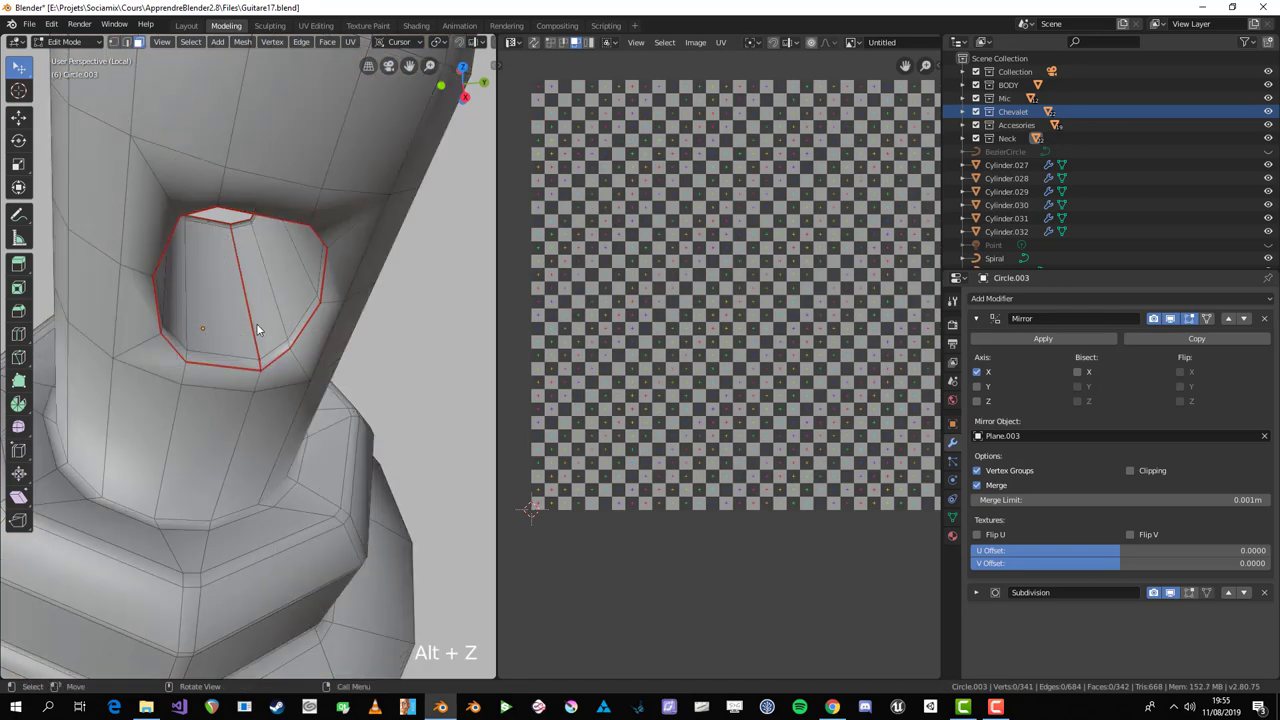
{"action": "key", "text": "l"}
{"action": "key", "text": "u"}
{"action": "scroll", "scroll_direction": "down", "scroll_amount": 3}
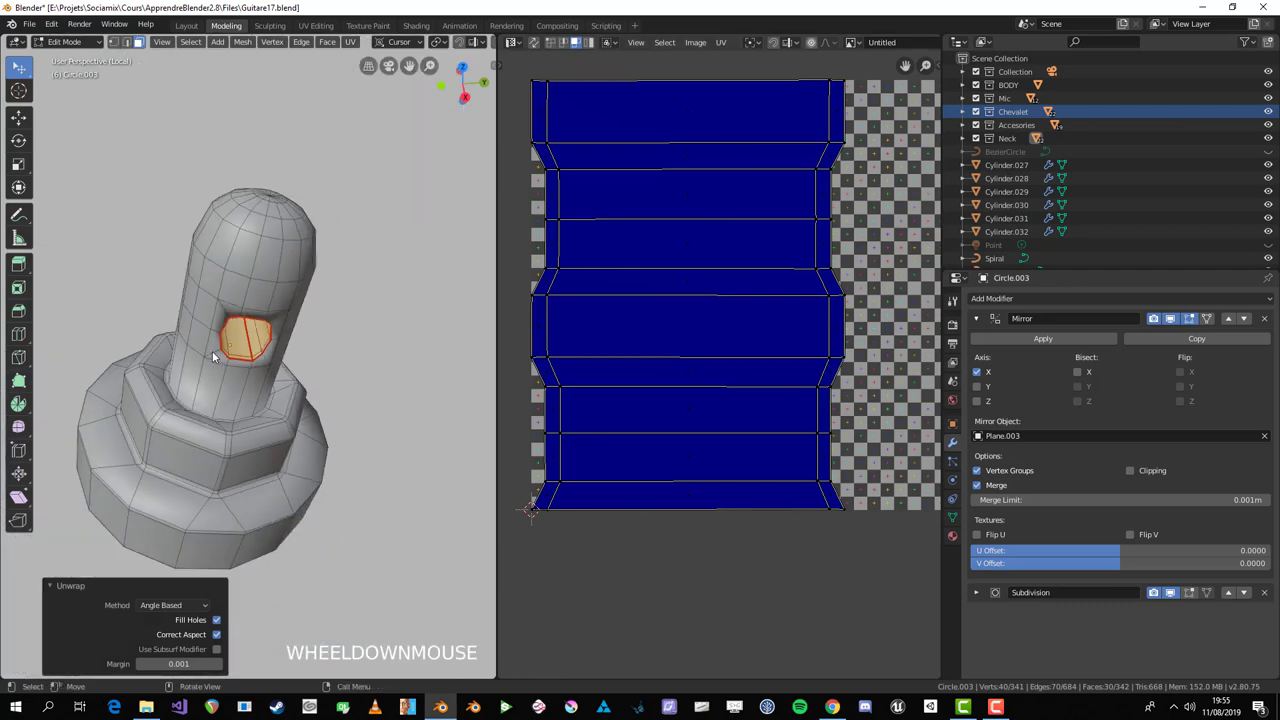
{"action": "scroll", "scroll_direction": "up", "scroll_amount": 3}
{"action": "key", "text": "alt+a"}
Step: Mark a seam running down the side of the peg's base
{"action": "scroll", "scroll_direction": "up", "scroll_amount": 3}
{"action": "middle_click", "coordinate": [132, 437]}
{"action": "scroll", "scroll_direction": "up", "scroll_amount": 3}
{"action": "middle_click", "coordinate": [226, 424]}
{"action": "left_click", "coordinate": [230, 416]}
{"action": "key", "text": "alt+a"}
{"action": "left_click", "coordinate": [233, 414]}
{"action": "key", "text": "alt+a"}
{"action": "key", "text": "2"}
{"action": "left_click", "coordinate": [243, 415]}
{"action": "key", "text": "ctrl+e"}
{"action": "scroll", "scroll_direction": "down", "scroll_amount": 3}
{"action": "middle_click", "coordinate": [287, 488]}
{"action": "key", "text": "alt+a"}
{"action": "middle_click", "coordinate": [296, 450]}
{"action": "middle_click", "coordinate": [267, 402]}
{"action": "left_click", "coordinate": [297, 365]}
{"action": "middle_click", "coordinate": [342, 562]}
{"action": "left_click", "coordinate": [235, 467]}
{"action": "middle_click", "coordinate": [259, 421]}
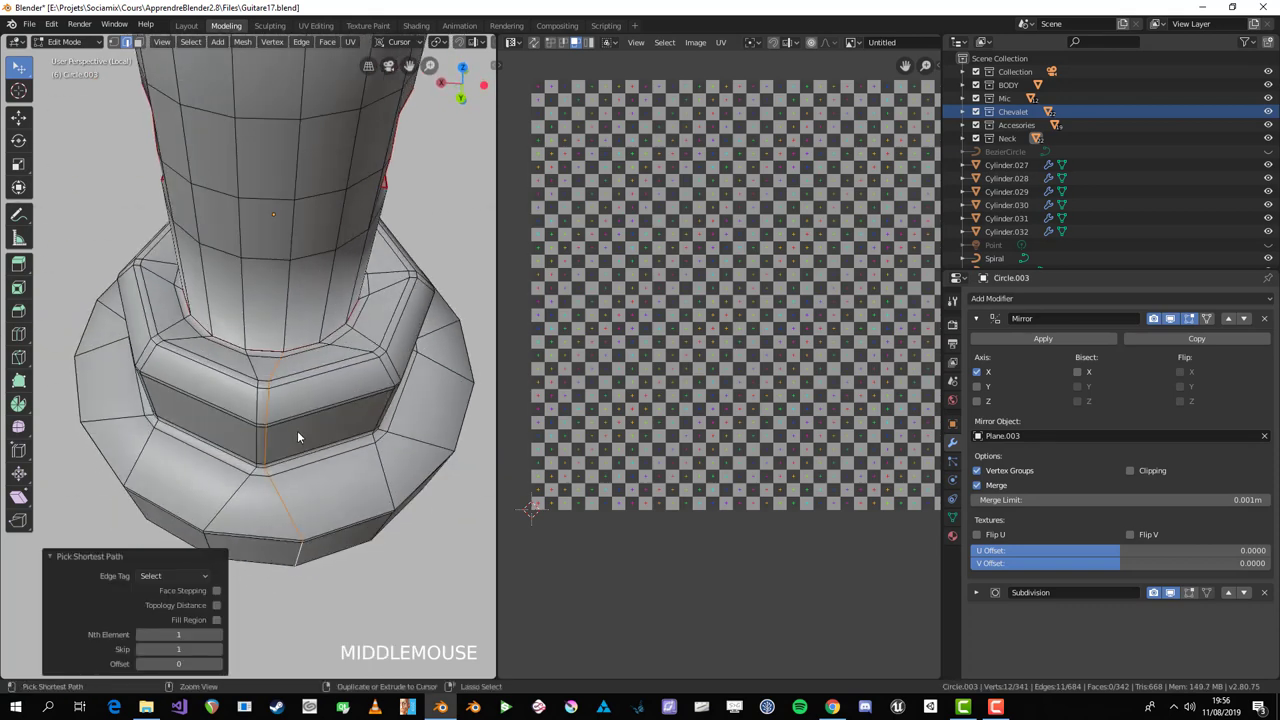
{"action": "key", "text": "ctrl+e"}
{"action": "key", "text": "a"}
Step: Mark a seam around the hole rim and down the peg post
{"action": "scroll", "scroll_direction": "down", "scroll_amount": 3}
{"action": "scroll", "scroll_direction": "up", "scroll_amount": 3}
{"action": "key", "text": "alt+a"}
{"action": "middle_click", "coordinate": [276, 353]}
{"action": "scroll", "scroll_direction": "down", "scroll_amount": 3}
{"action": "middle_click", "coordinate": [253, 446]}
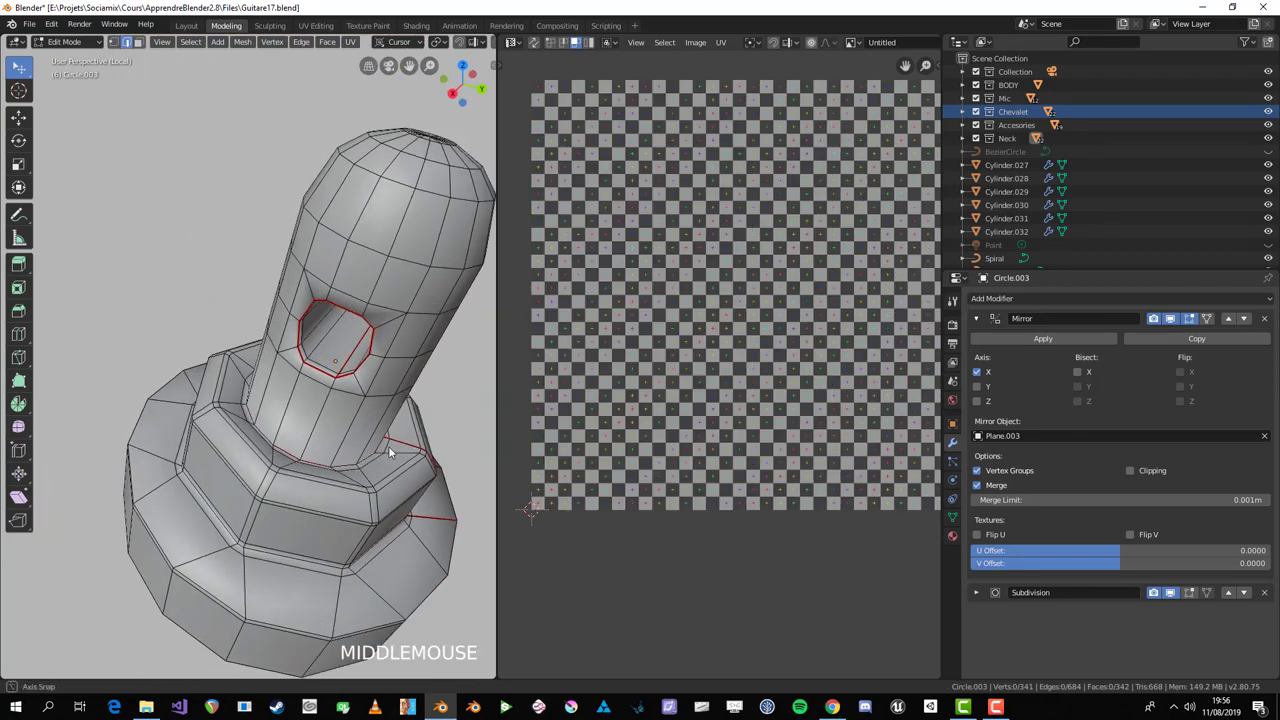
{"action": "scroll", "scroll_direction": "up", "scroll_amount": 3}
{"action": "left_click", "coordinate": [347, 367]}
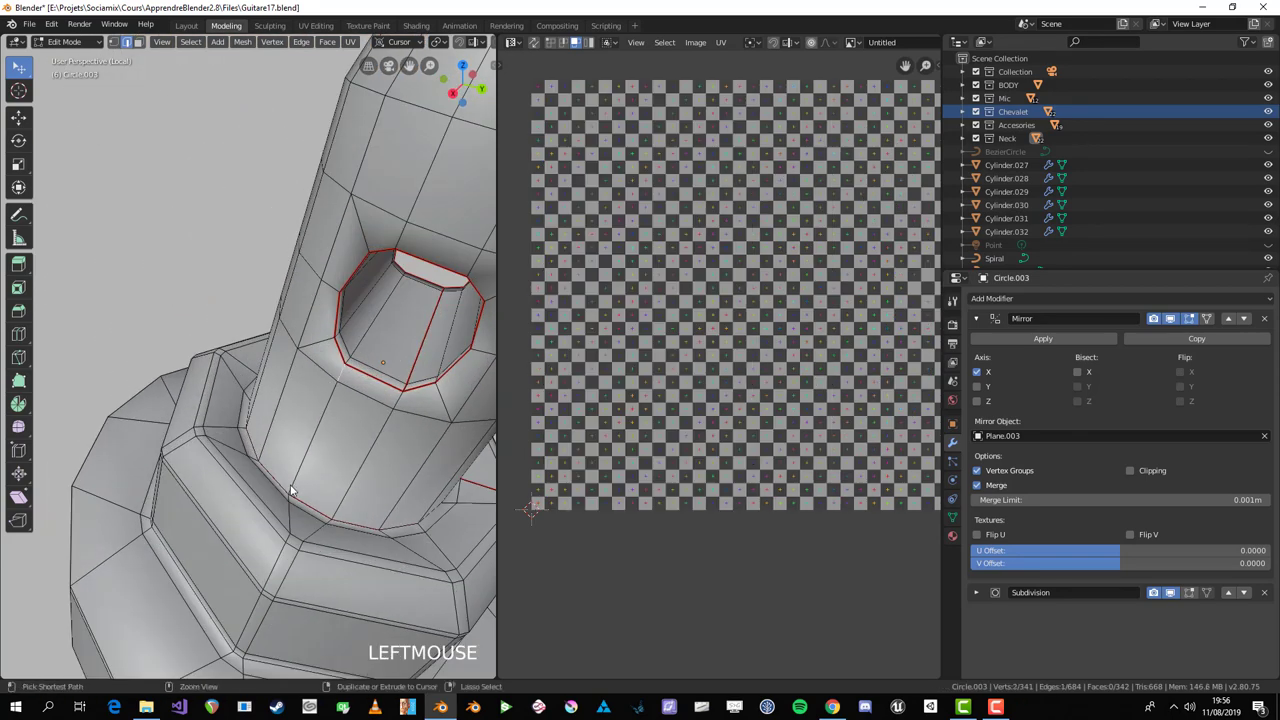
{"action": "left_click", "coordinate": [309, 474]}
{"action": "scroll", "scroll_direction": "down", "scroll_amount": 3}
{"action": "middle_click", "coordinate": [350, 360]}
{"action": "left_click", "coordinate": [226, 427]}
{"action": "left_click", "coordinate": [343, 230]}
{"action": "key", "text": "ctrl+e"}
{"action": "key", "text": "a"}
{"action": "key", "text": "a"}
Step: Unwrap the whole peg into a fanned UV island with a hole on the checker grid
{"action": "key", "text": "u"}
{"action": "key", "text": "alt+a"}
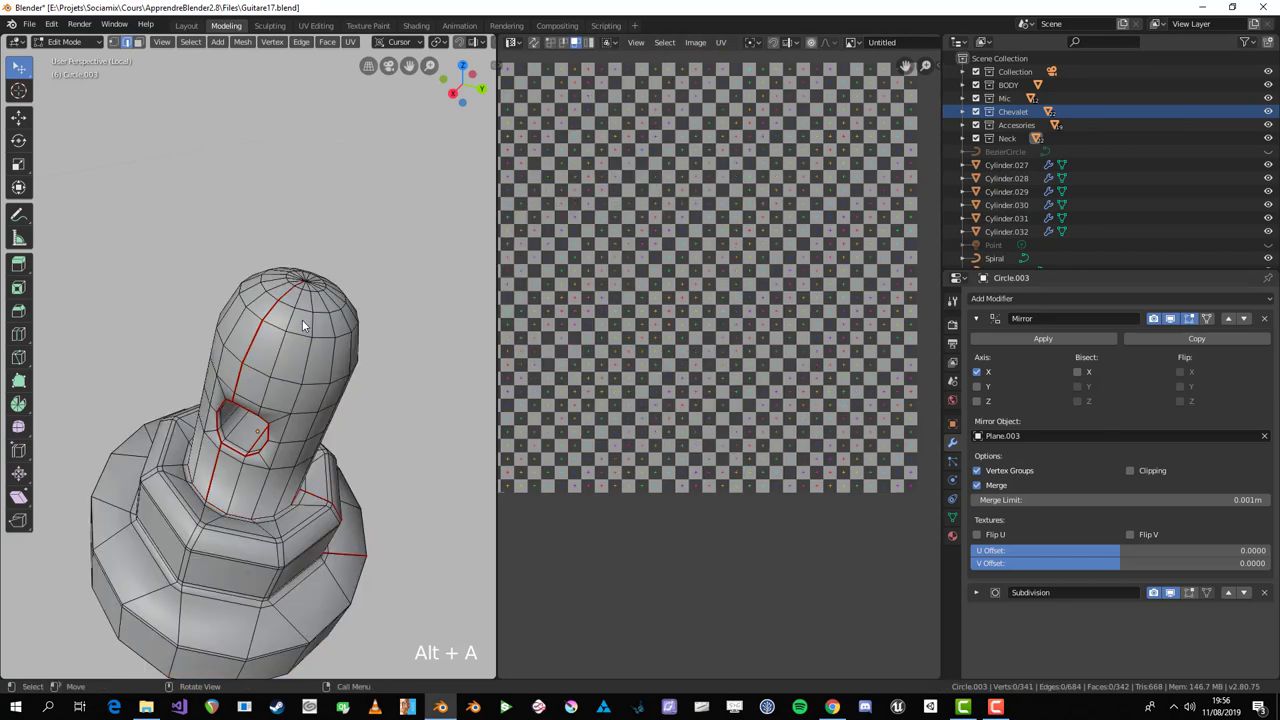
{"action": "key", "text": "3"}
{"action": "key", "text": "l"}
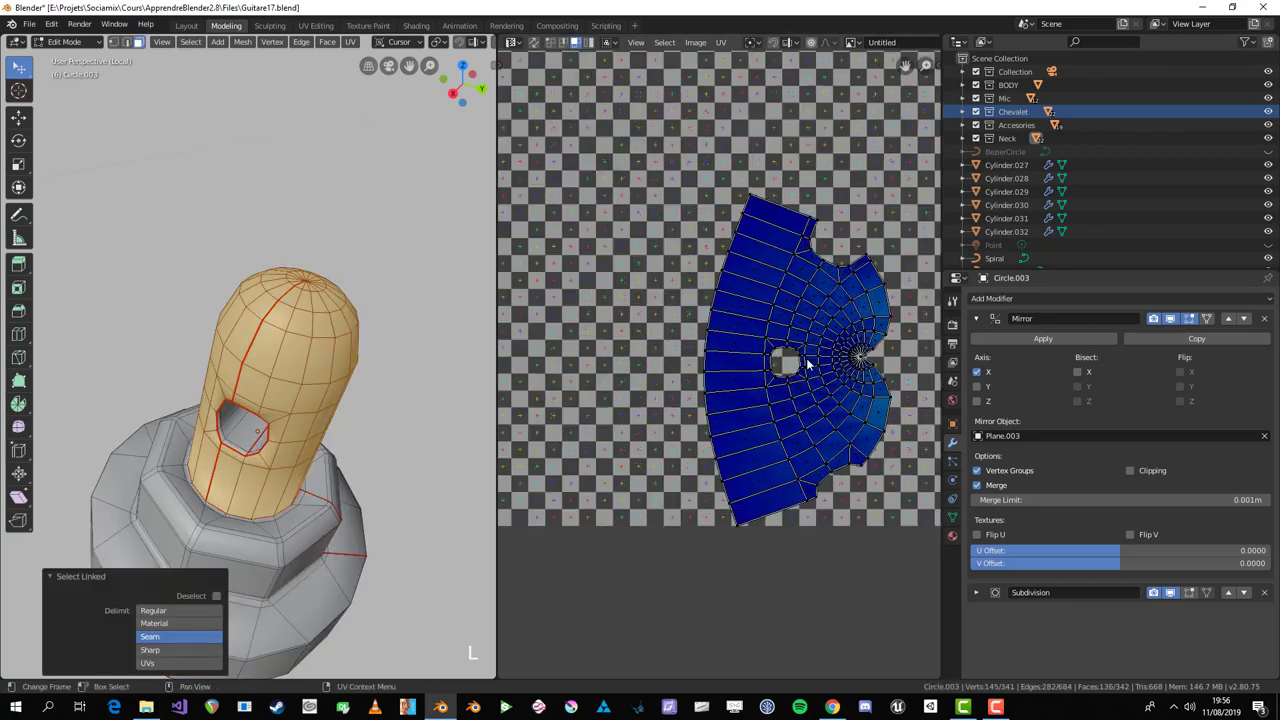
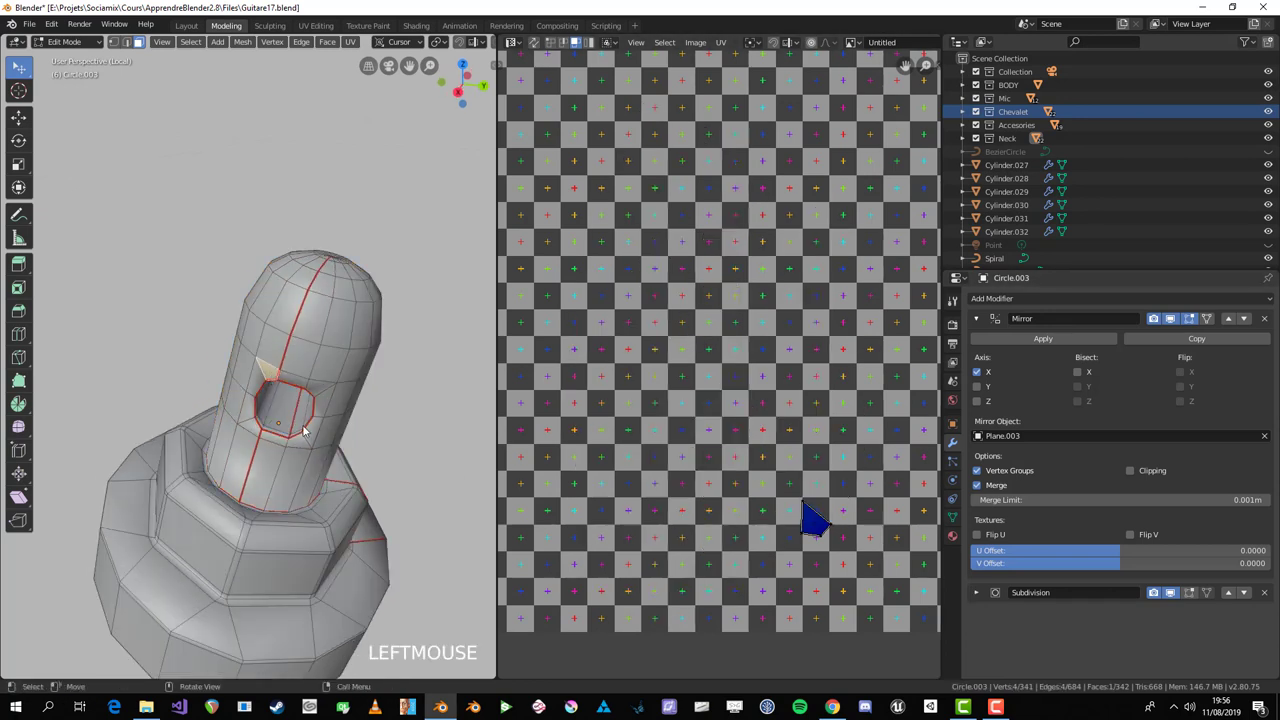
{"action": "key", "text": "l"}
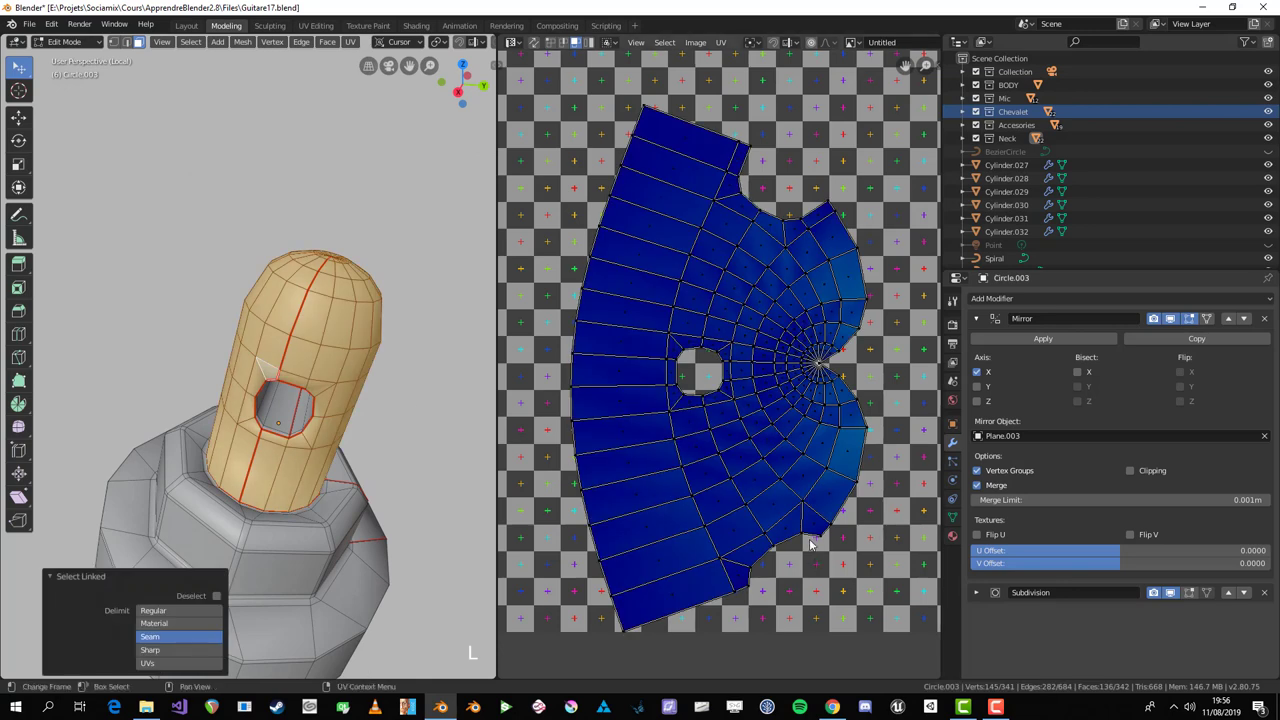
{"action": "scroll", "scroll_direction": "down", "scroll_amount": 3}
{"action": "middle_click", "coordinate": [257, 466]}
{"action": "key", "text": "a"}
{"action": "scroll", "scroll_direction": "down", "scroll_amount": 3}
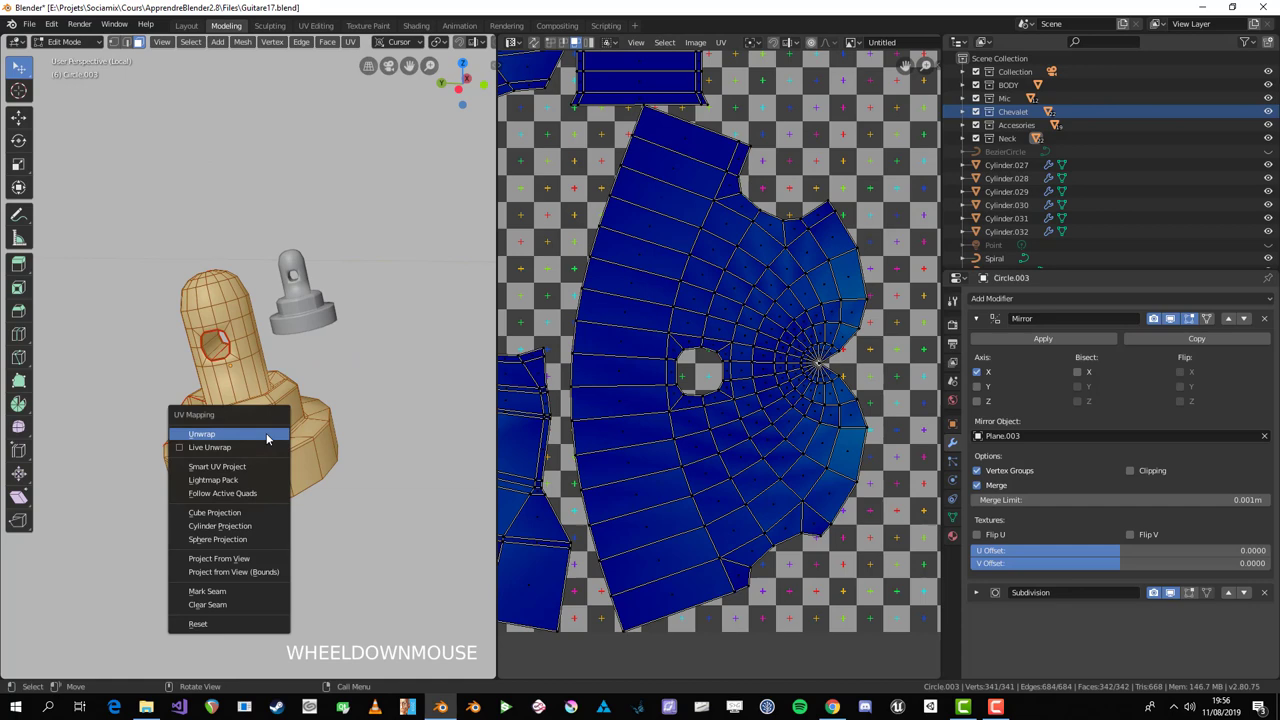
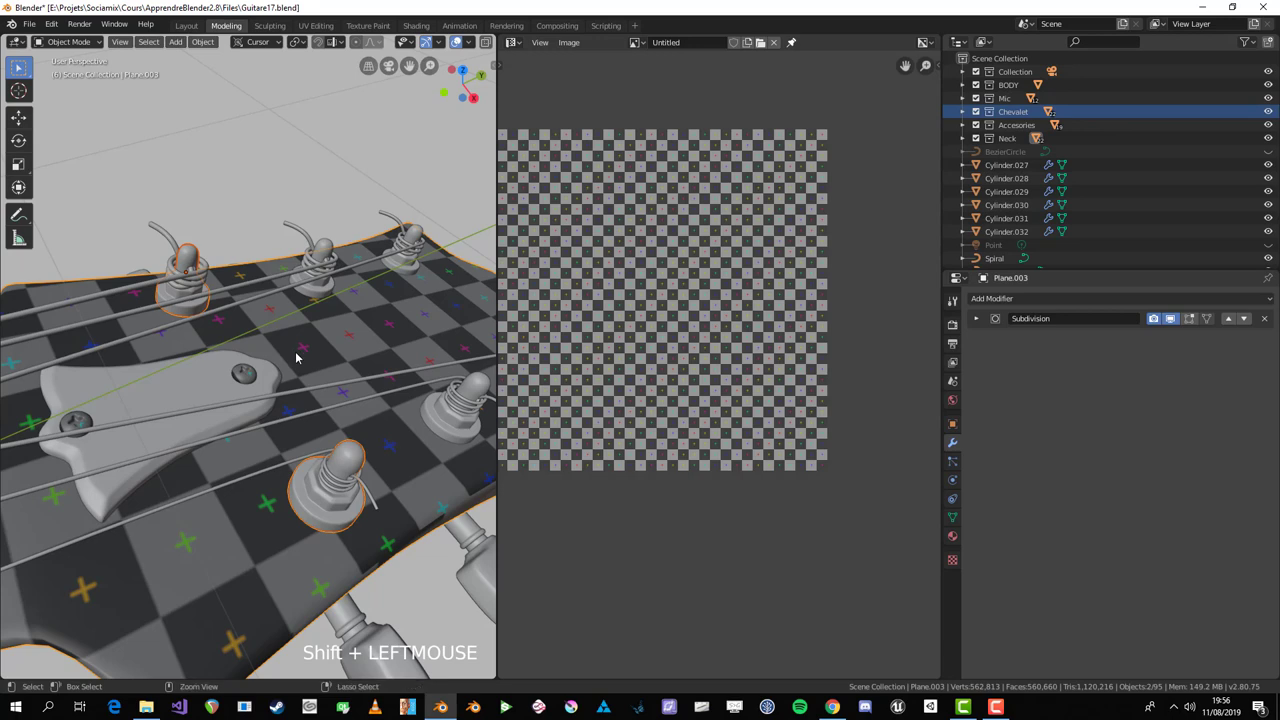
Step: Isolate the small headstock plate Plane.006 in local view and apply its Mirror modifier
{"action": "key", "text": "Return"}
{"action": "key", "text": "alt+a"}
{"action": "scroll", "scroll_direction": "down", "scroll_amount": 3}
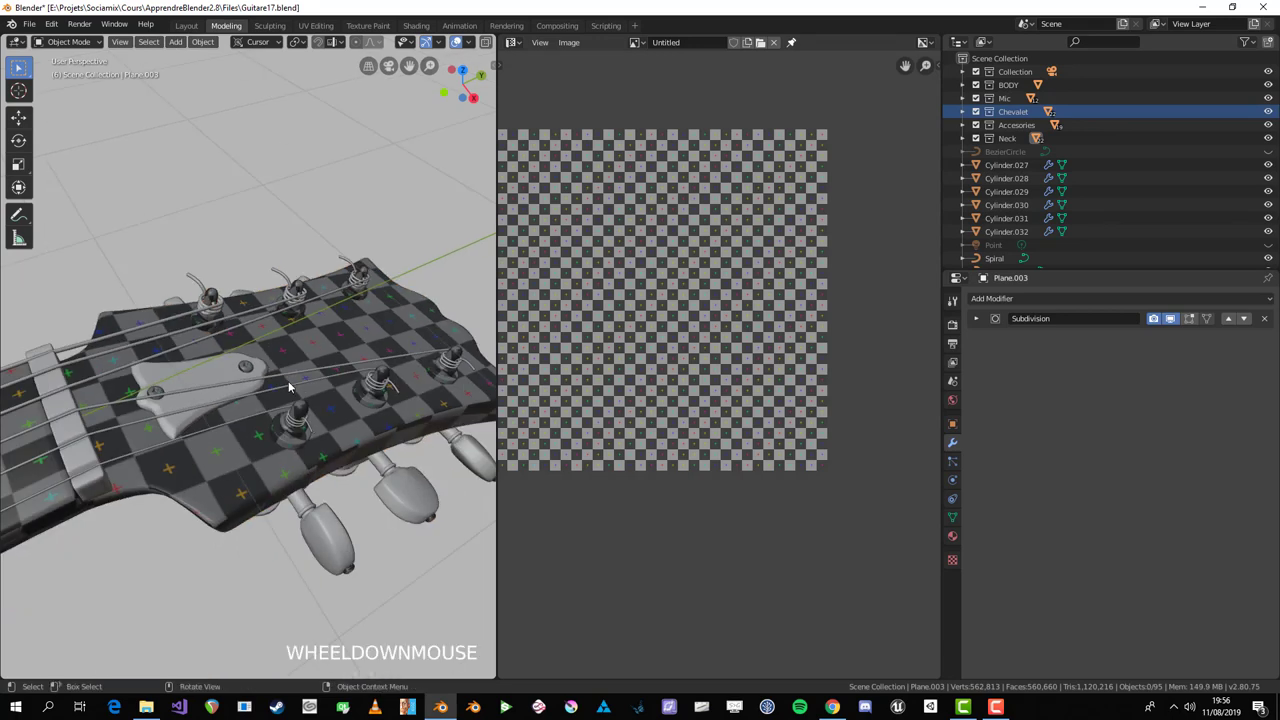
{"action": "scroll", "scroll_direction": "up", "scroll_amount": 3}
{"action": "left_click", "coordinate": [136, 391]}
{"action": "key", "text": "Tab"}
{"action": "scroll", "scroll_direction": "down", "scroll_amount": 3}
{"action": "middle_click", "coordinate": [202, 391]}
{"action": "key", "text": "Tab"}
{"action": "key", "text": "KP_Divide"}
{"action": "key", "text": "Tab"}
{"action": "middle_click", "coordinate": [199, 429]}
{"action": "scroll", "scroll_direction": "up", "scroll_amount": 3}
{"action": "key", "text": "u"}
Step: Pick a seam path along the plate's rim in edge mode, checking the underside
{"action": "key", "text": "Tab"}
{"action": "scroll", "scroll_direction": "down", "scroll_amount": 3}
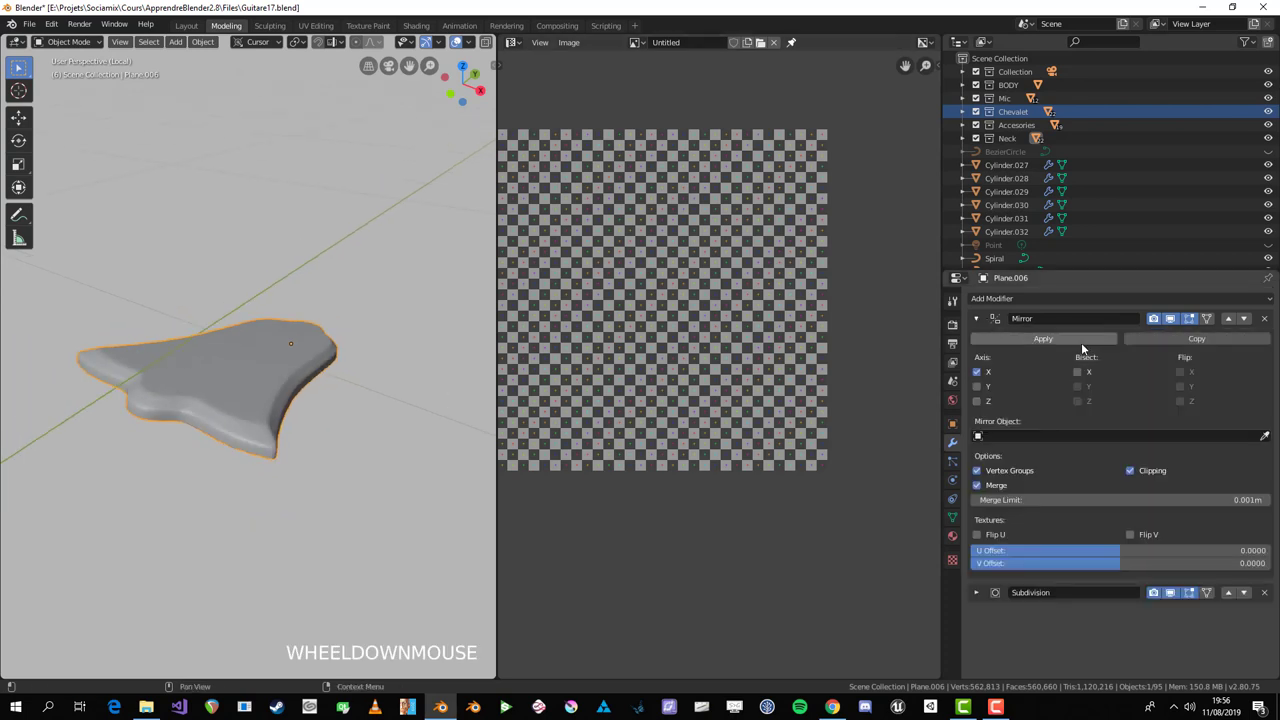
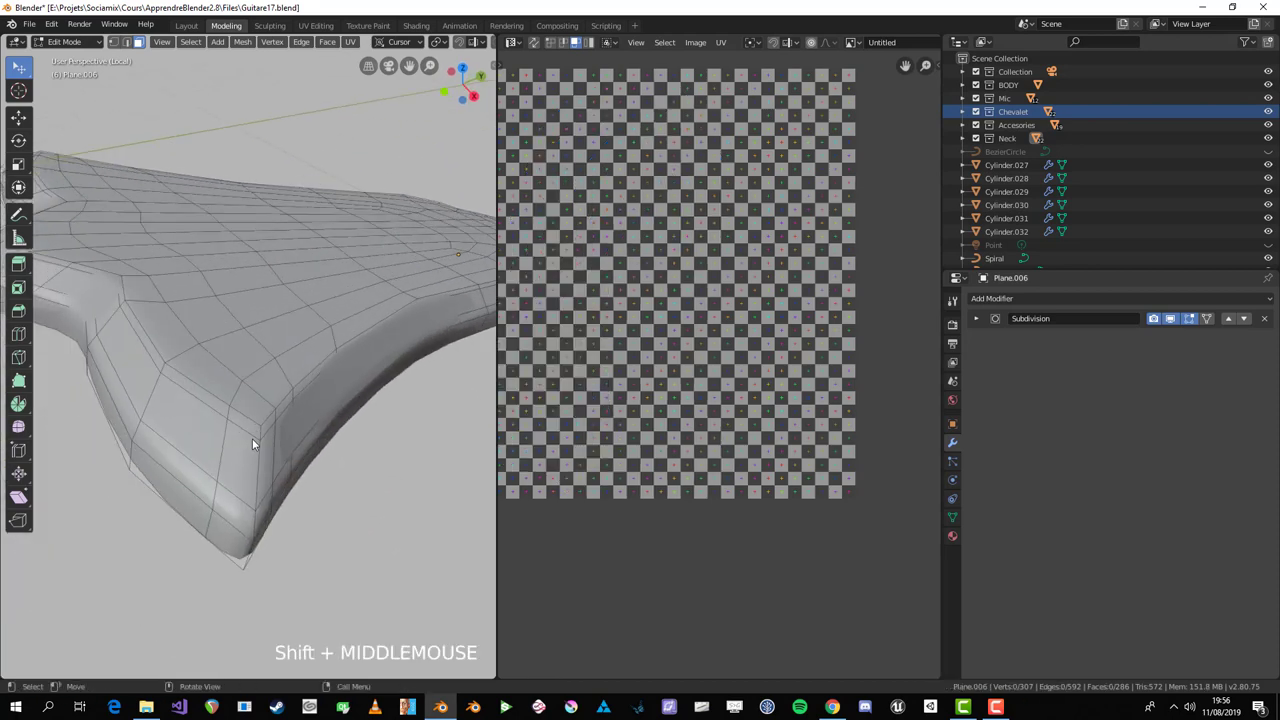
{"action": "left_click", "coordinate": [260, 433]}
{"action": "key", "text": "2"}
{"action": "left_click", "coordinate": [265, 433]}
{"action": "left_click", "coordinate": [248, 572]}
{"action": "scroll", "scroll_direction": "down", "scroll_amount": 3}
{"action": "middle_click", "coordinate": [207, 438]}
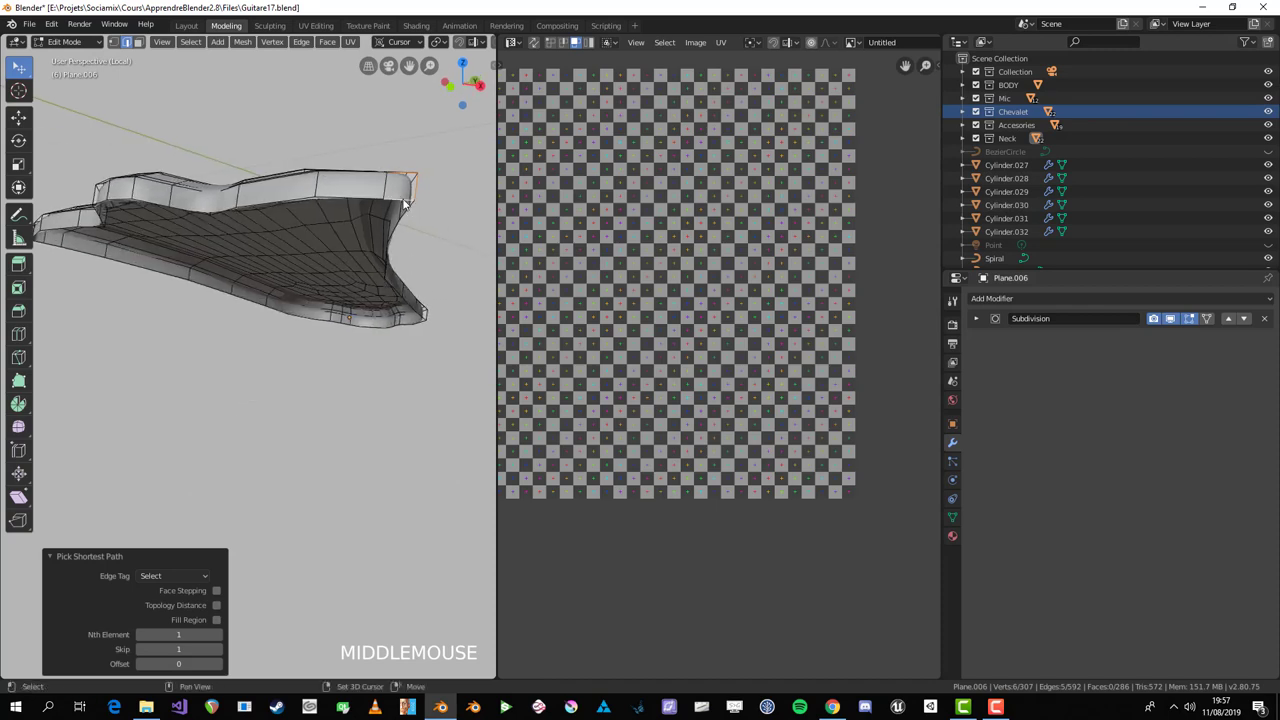
{"action": "left_click", "coordinate": [400, 211]}
{"action": "middle_click", "coordinate": [251, 280]}
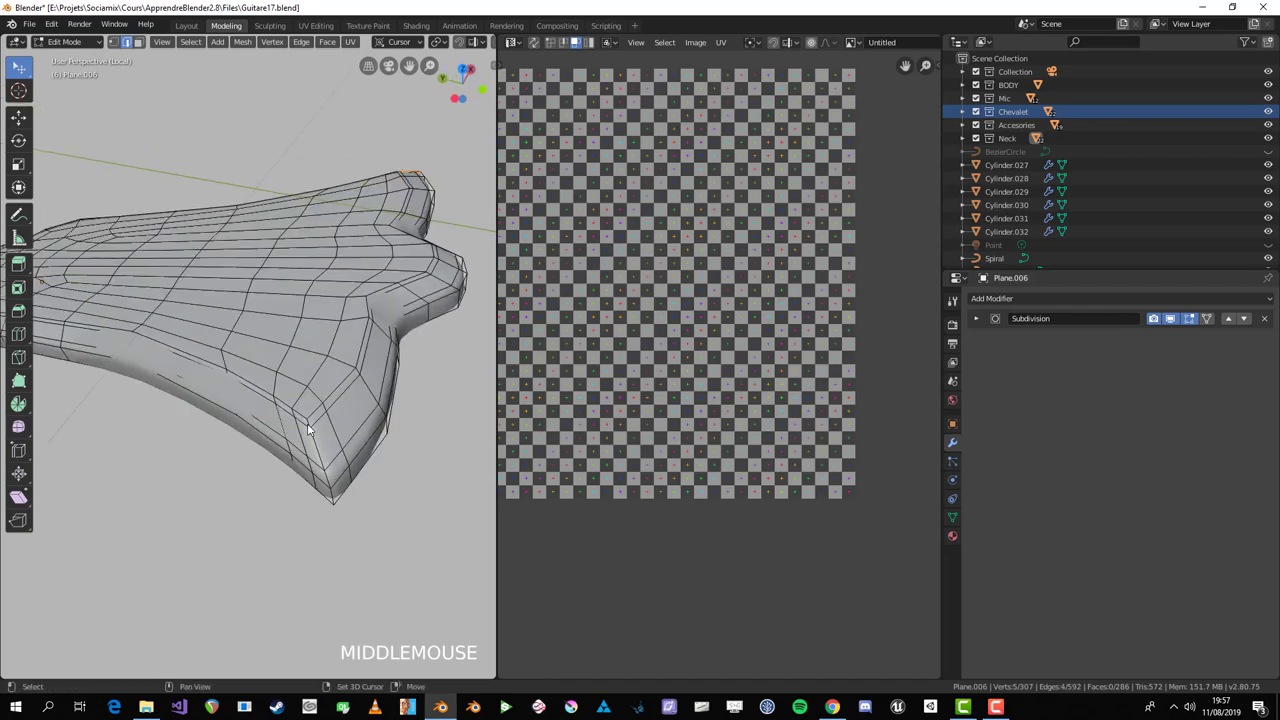
{"action": "left_click", "coordinate": [311, 425]}
{"action": "left_click", "coordinate": [336, 504]}
{"action": "scroll", "scroll_direction": "down", "scroll_amount": 3}
{"action": "middle_click", "coordinate": [245, 475]}
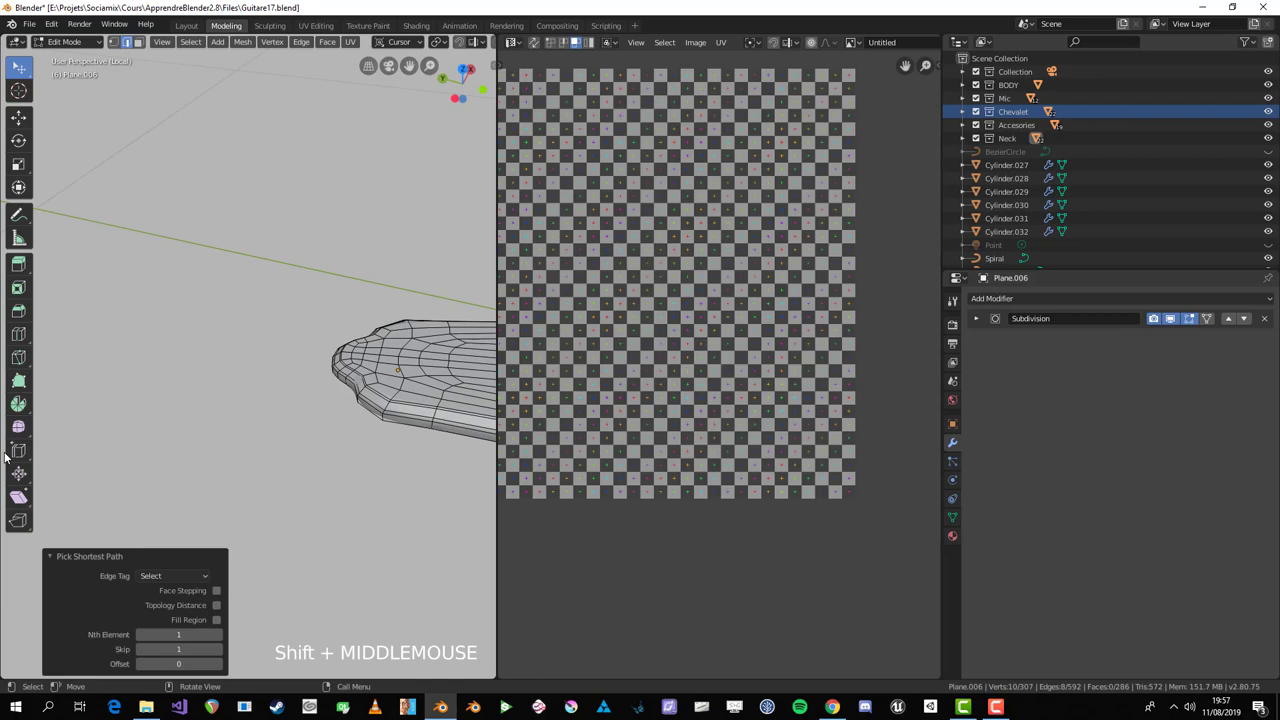
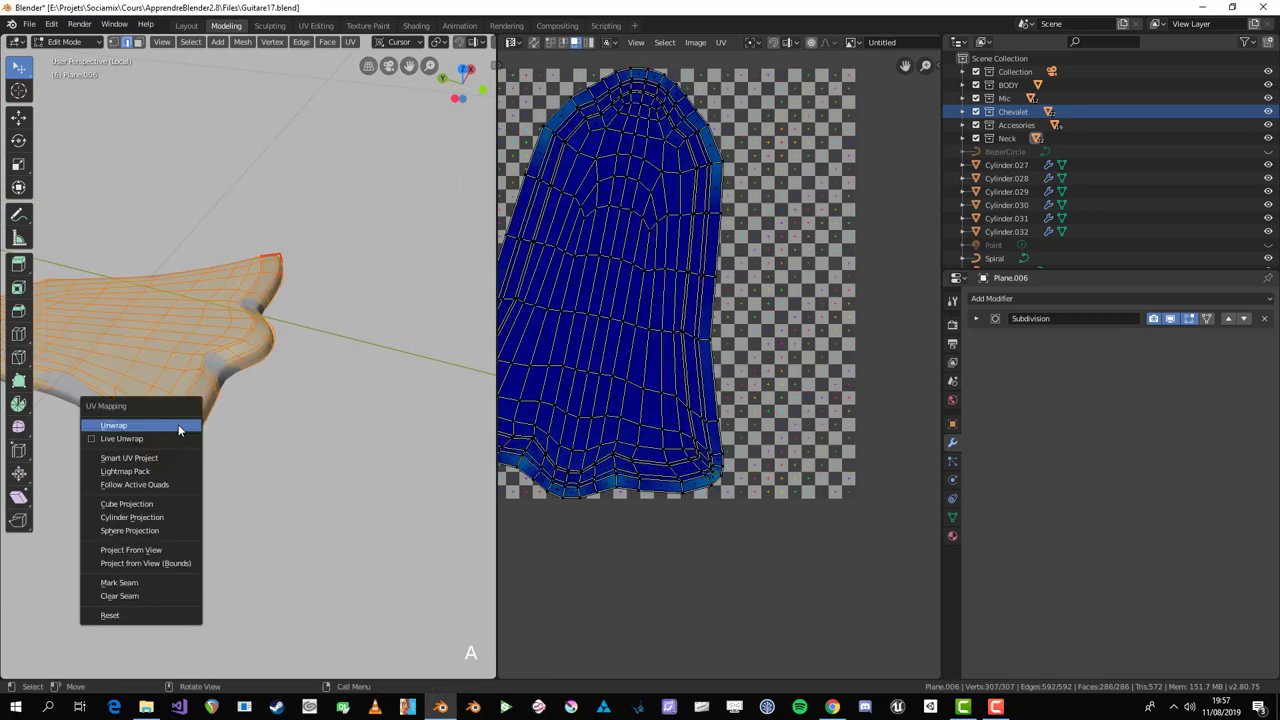
Step: Unwrap the plate, add a centre seam and re-unwrap it into a bell-shaped island
{"action": "key", "text": "u"}
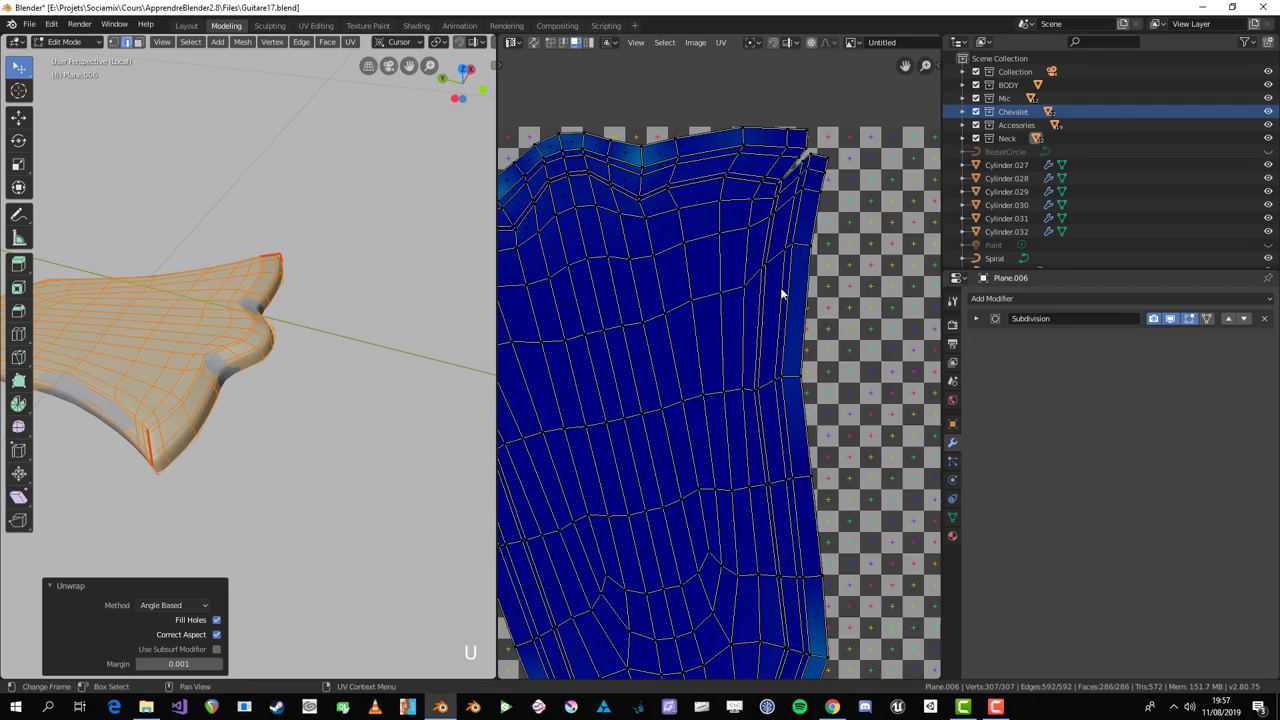
{"action": "key", "text": "a"}
{"action": "key", "text": "r"}
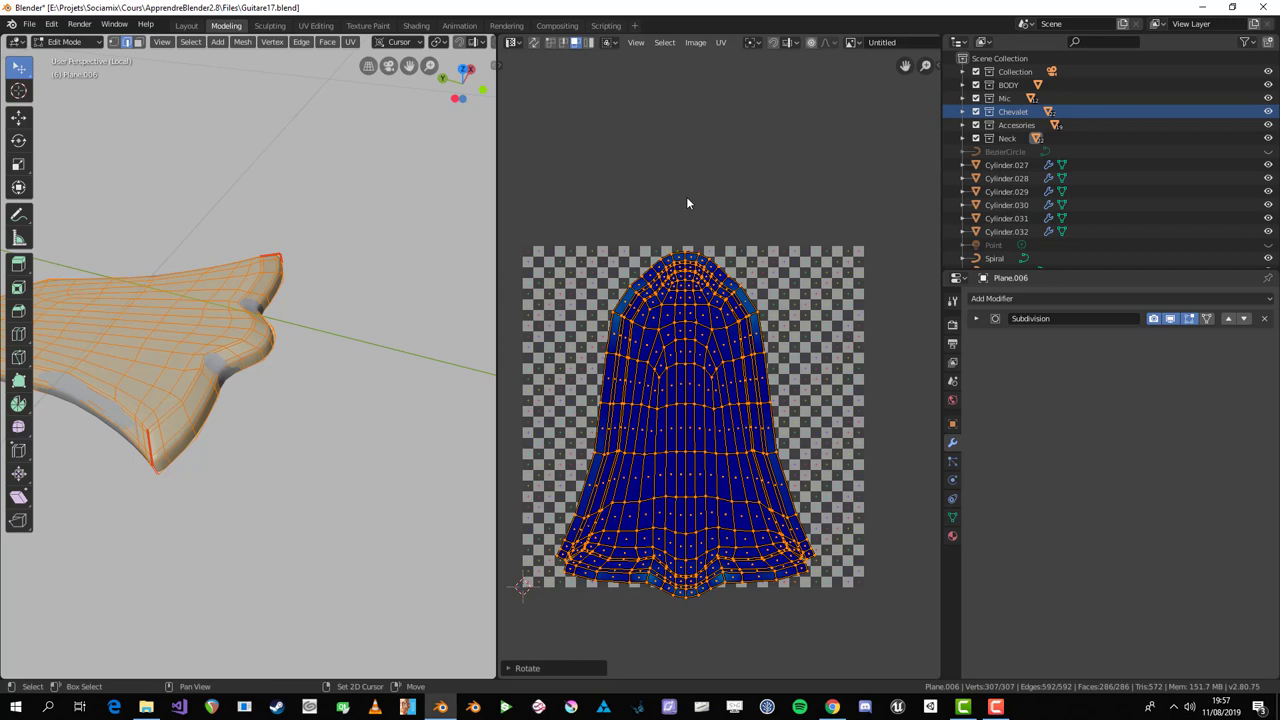
{"action": "key", "text": "alt+a"}
{"action": "left_click", "coordinate": [693, 459]}
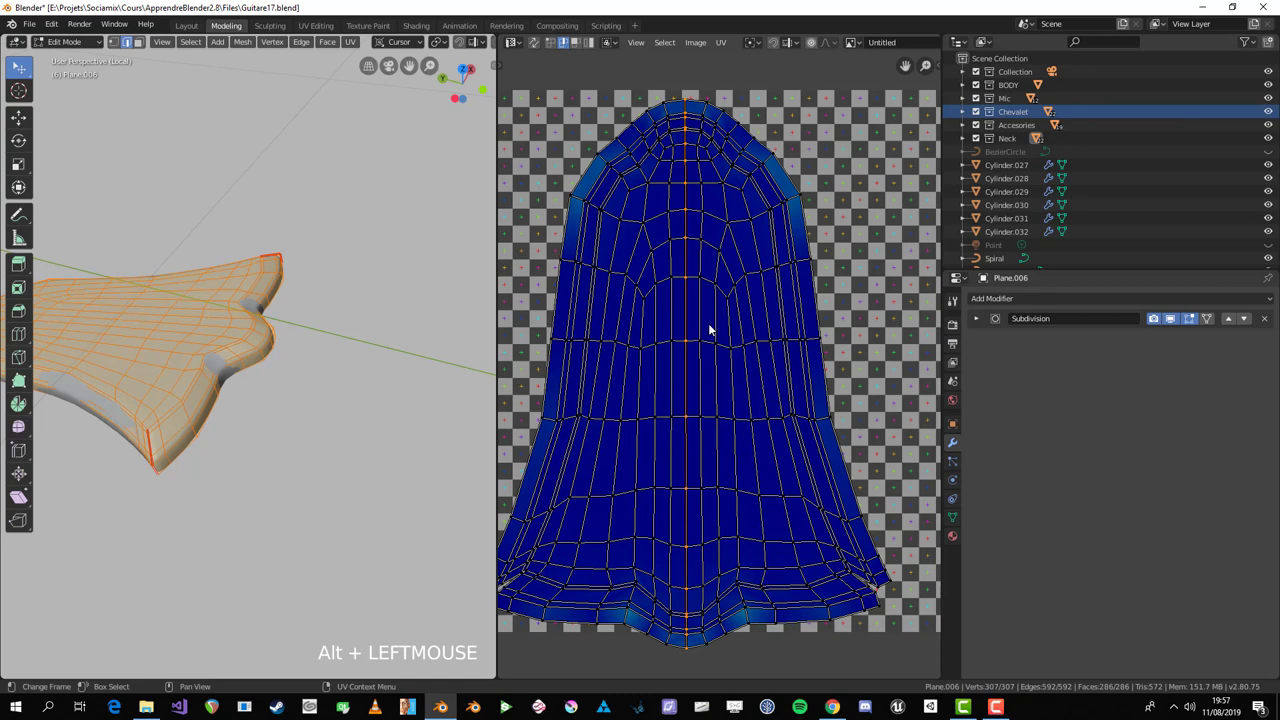
{"action": "key", "text": "s"}
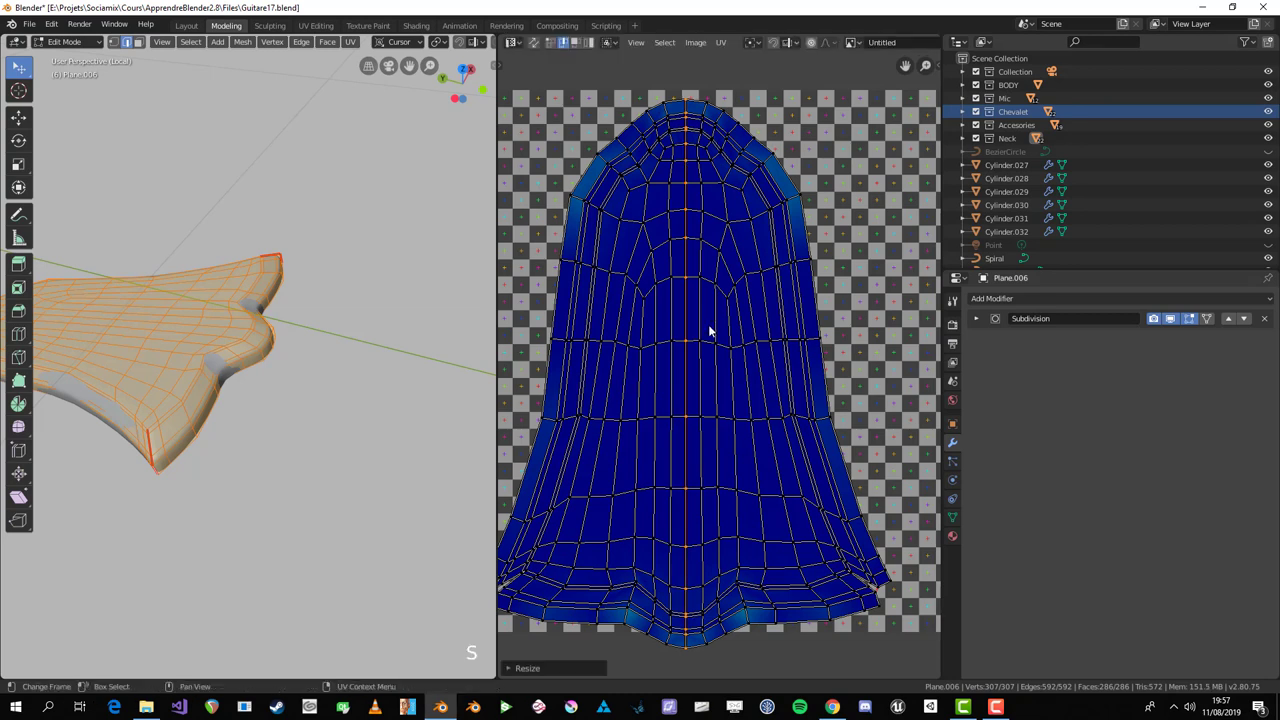
{"action": "key", "text": "p"}
{"action": "key", "text": "a"}
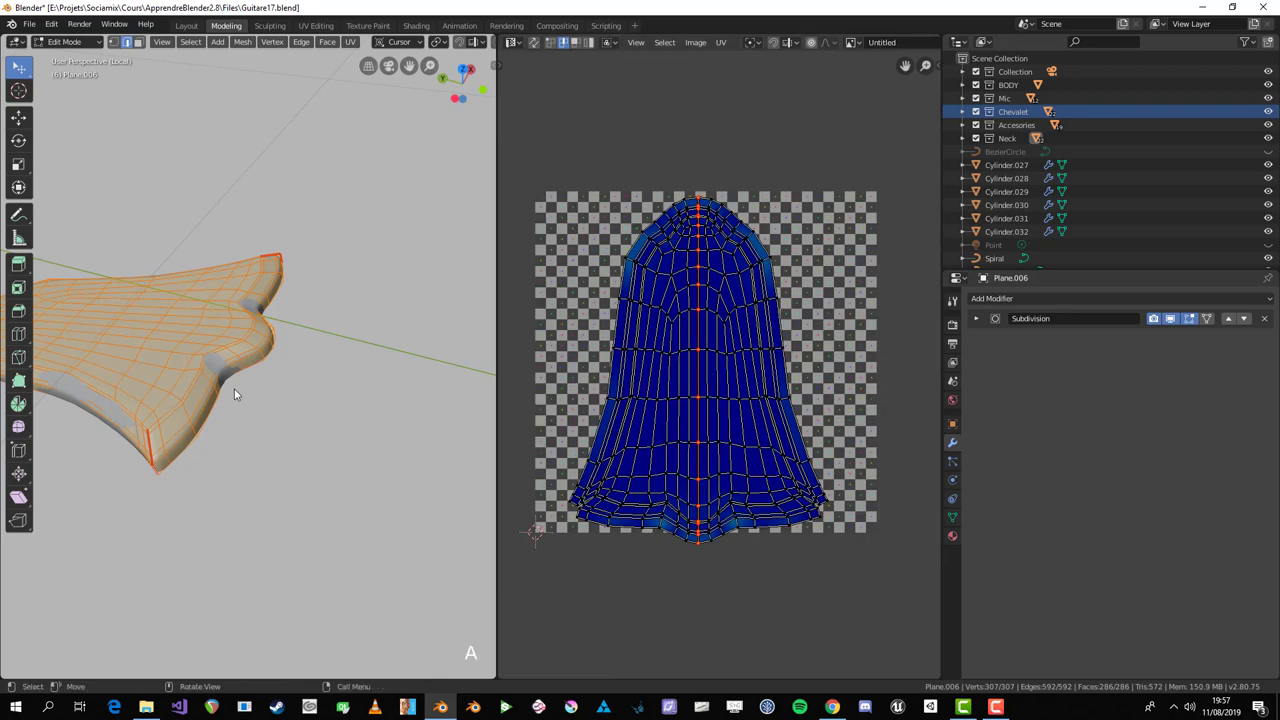
{"action": "key", "text": "u"}
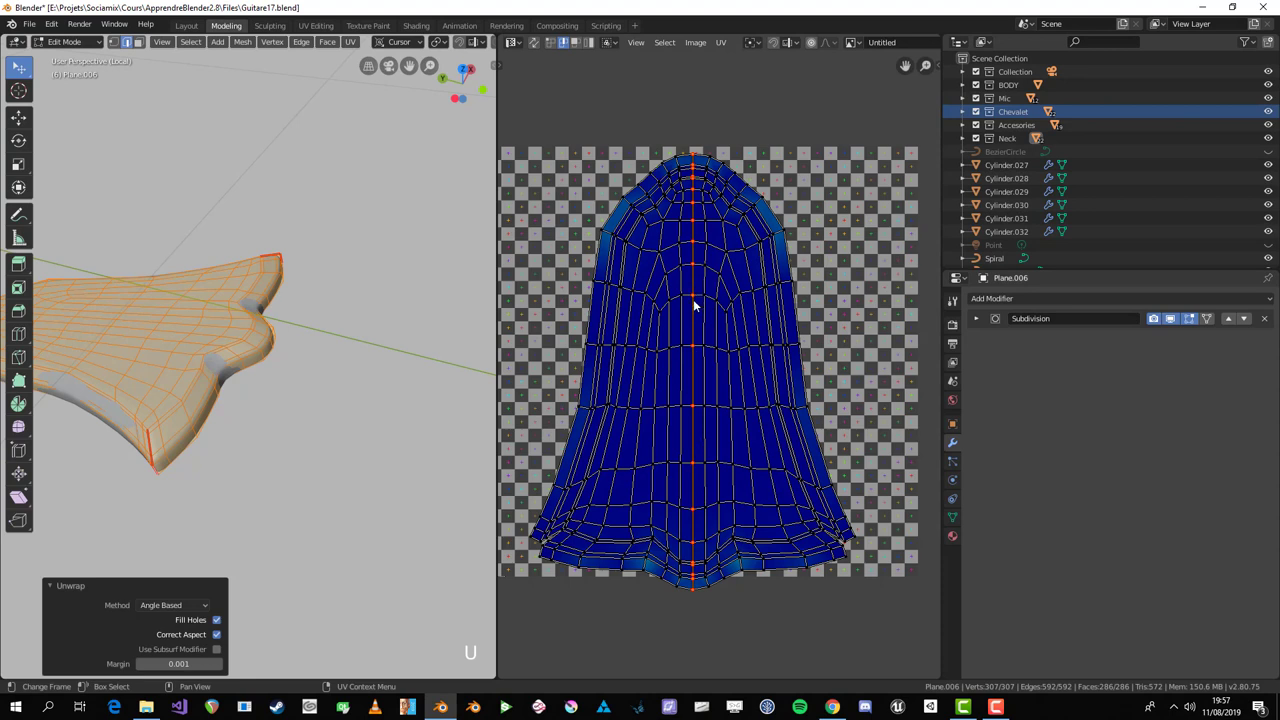
Step: Rotate the plate's UV island upright and shrink it to match the checker density
{"action": "key", "text": "ctrl+i"}
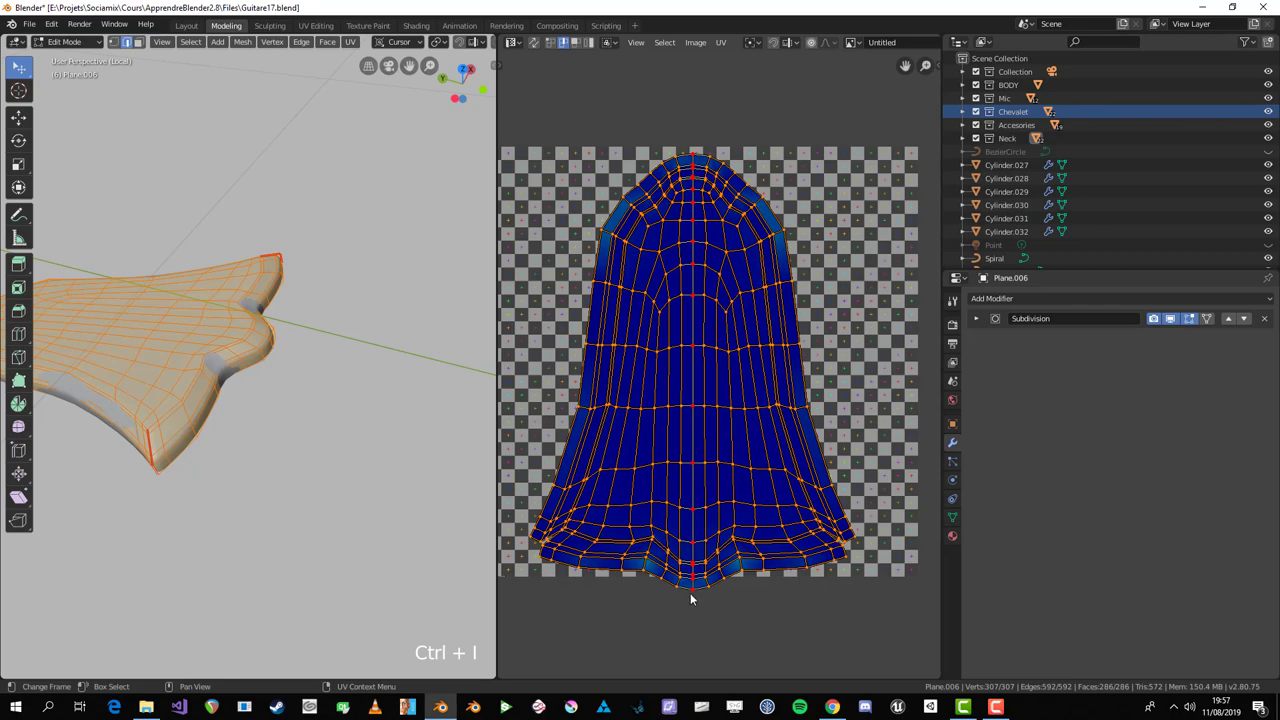
{"action": "key", "text": "r"}
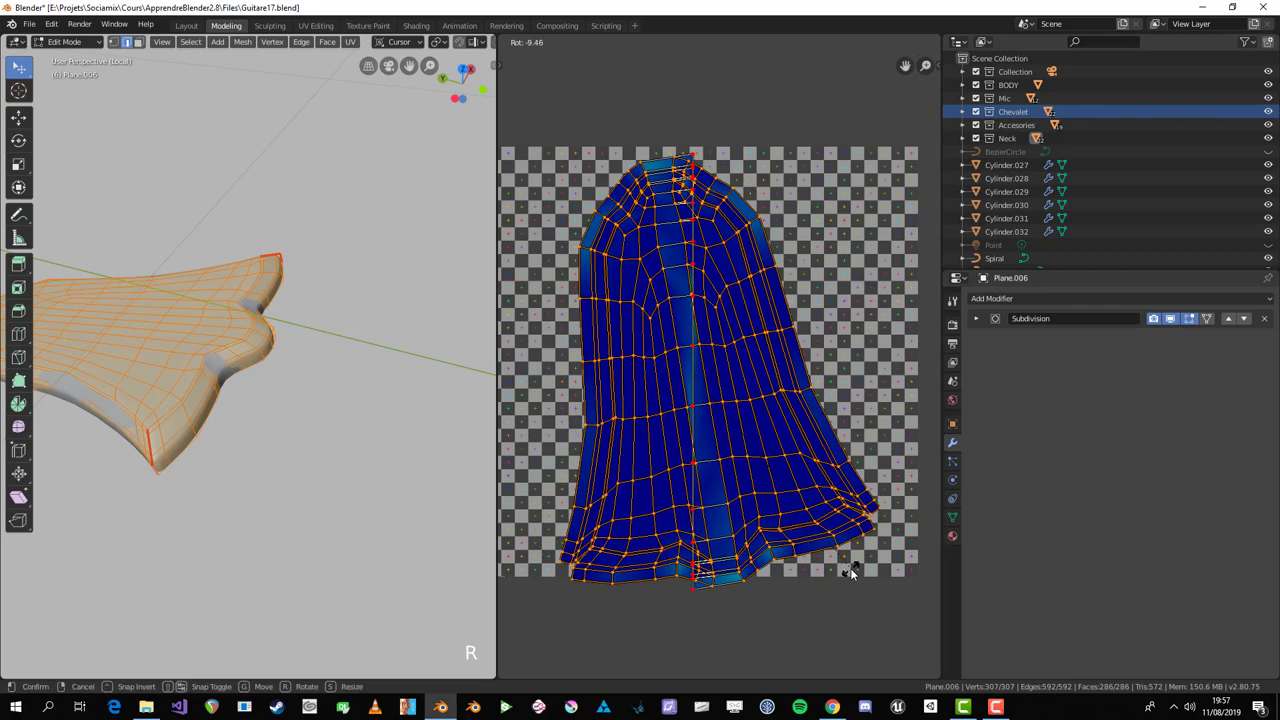
{"action": "key", "text": "a"}
{"action": "scroll", "scroll_direction": "down", "scroll_amount": 3}
{"action": "key", "text": "a"}
{"action": "key", "text": "u"}
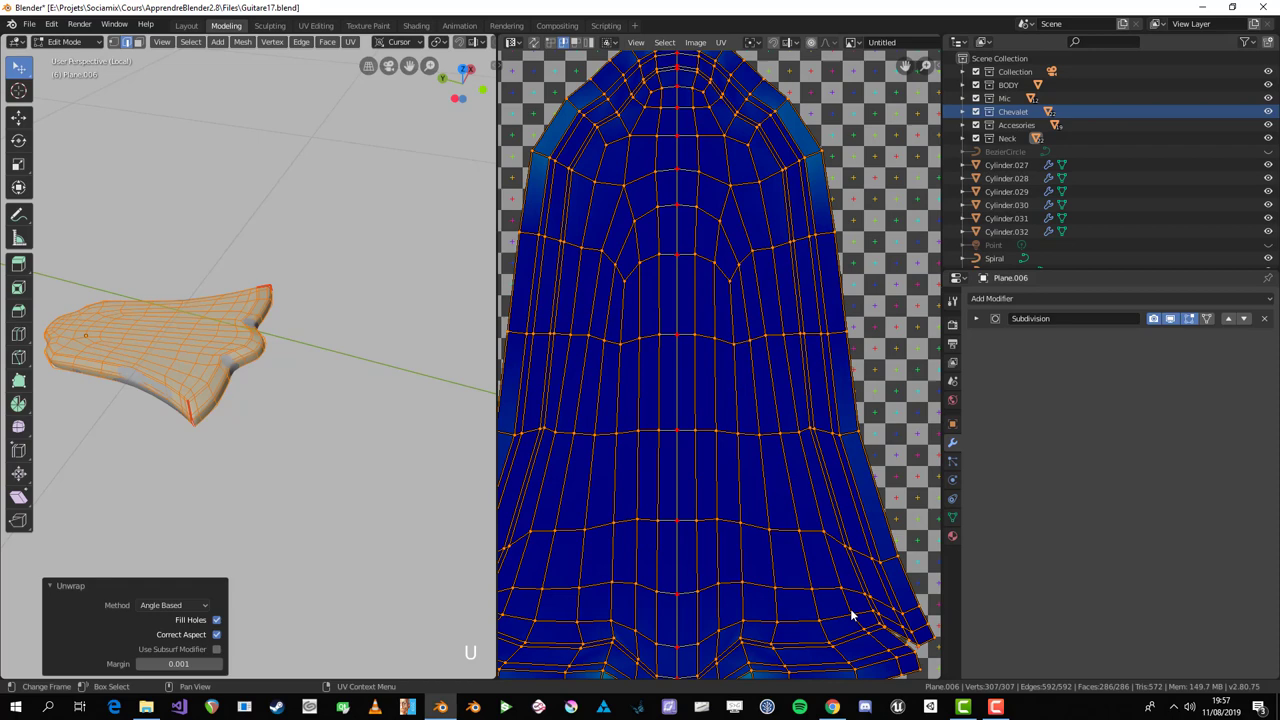
{"action": "key", "text": "alt+a"}
{"action": "key", "text": "Tab"}
{"action": "key", "text": "a"}
{"action": "key", "text": "alt+p"}
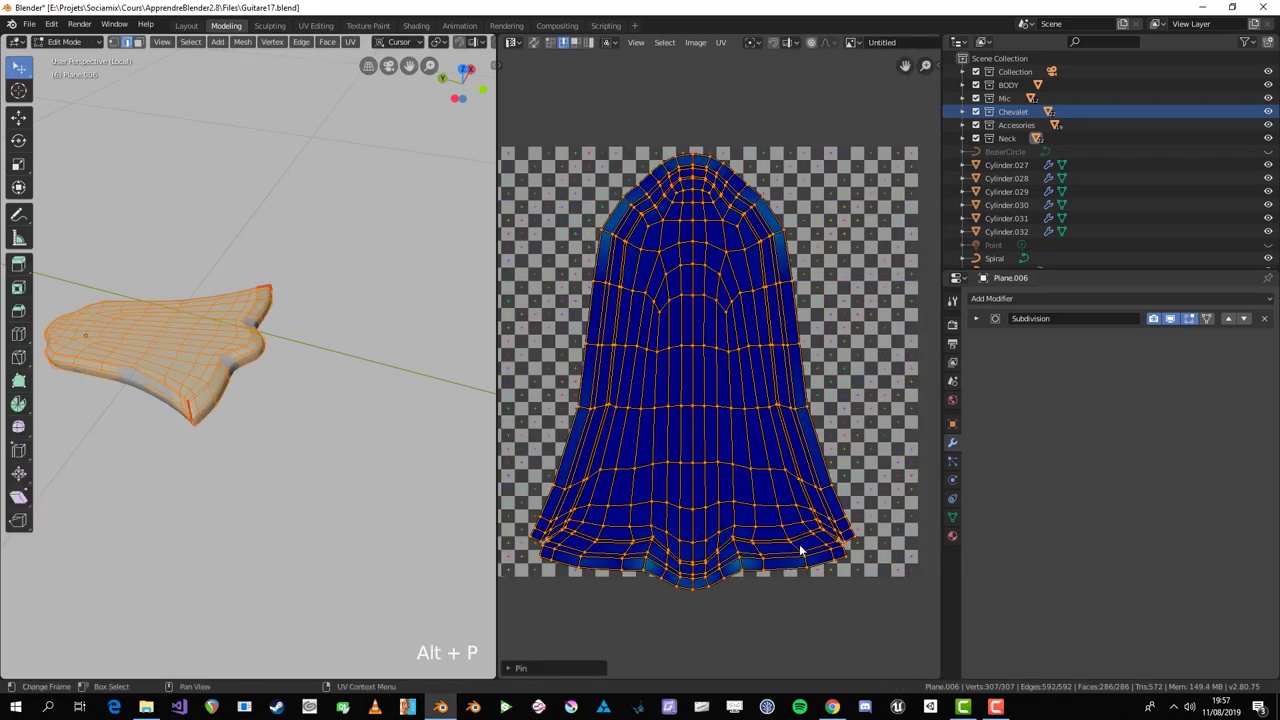
{"action": "key", "text": "s"}
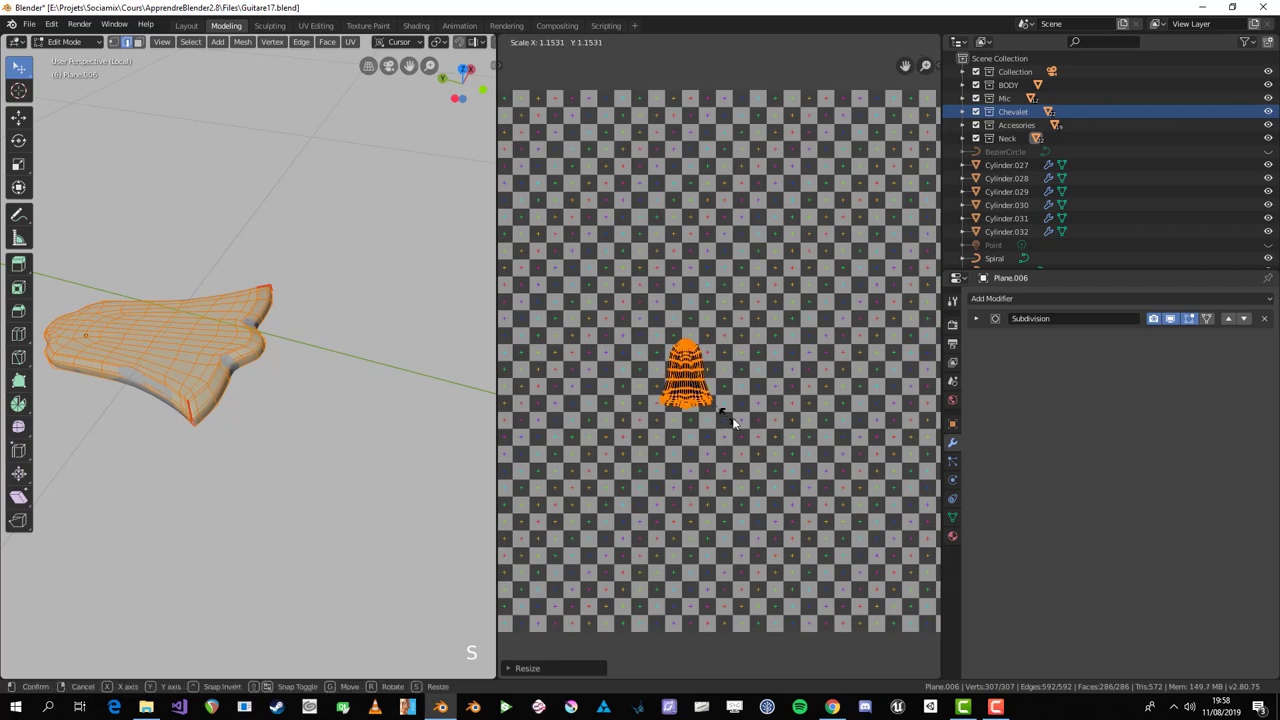
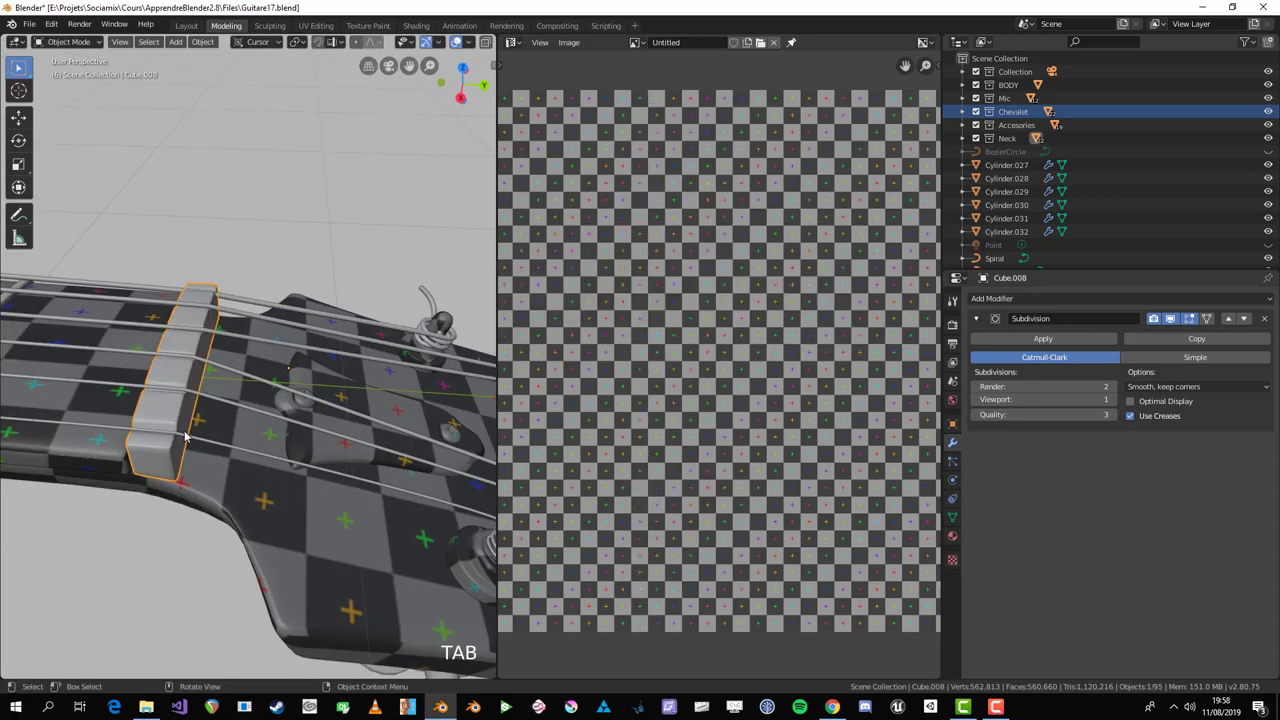
Step: Isolate the nut Cube.008 in local view and enter edit mode with the 3D view maximized
{"action": "key", "text": "KP_Divide"}
{"action": "key", "text": "Tab"}
{"action": "middle_click", "coordinate": [195, 549]}
{"action": "key", "text": "alt+a"}
{"action": "middle_click", "coordinate": [315, 438]}
{"action": "scroll", "scroll_direction": "up", "scroll_amount": 3}
{"action": "left_click", "coordinate": [320, 264]}
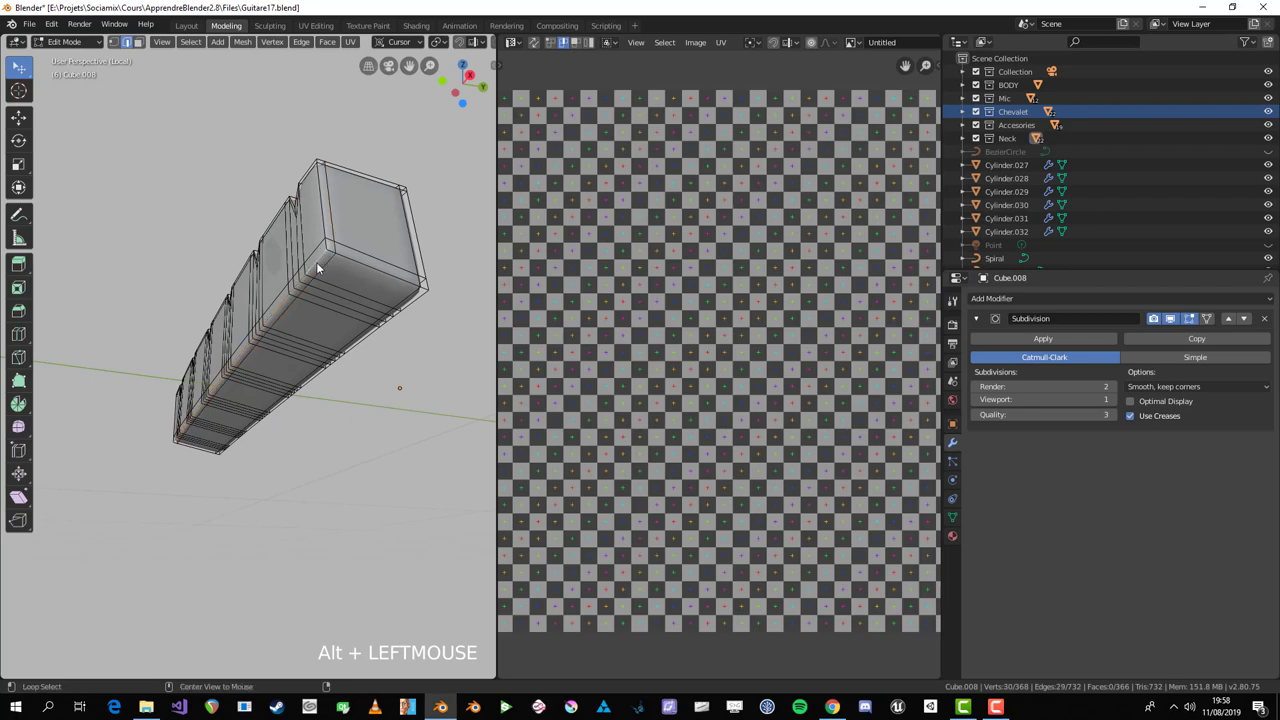
{"action": "middle_click", "coordinate": [339, 250]}
{"action": "left_click", "coordinate": [388, 383]}
{"action": "middle_click", "coordinate": [385, 387]}
{"action": "key", "text": "KP_4"}
{"action": "key", "text": "KP_1"}
{"action": "key", "text": "ctrl+space"}
Step: Select the edge loops around the nut and mark them as UV seams
{"action": "left_click_drag", "start_coordinate": [462, 470], "coordinate": [230, 306]}
{"action": "scroll", "scroll_direction": "up", "scroll_amount": 3}
{"action": "scroll", "scroll_direction": "up", "scroll_amount": 3}
{"action": "left_click", "coordinate": [230, 306]}
{"action": "left_click_drag", "start_coordinate": [236, 344], "coordinate": [352, 467]}
{"action": "scroll", "scroll_direction": "down", "scroll_amount": 3}
{"action": "left_click", "coordinate": [352, 467]}
{"action": "scroll", "scroll_direction": "down", "scroll_amount": 3}
{"action": "left_click_drag", "start_coordinate": [984, 417], "coordinate": [818, 336]}
{"action": "scroll", "scroll_direction": "up", "scroll_amount": 3}
{"action": "left_click_drag", "start_coordinate": [878, 342], "coordinate": [422, 243]}
{"action": "key", "text": "ctrl+e"}
{"action": "key", "text": "alt+a"}
{"action": "left_click", "coordinate": [422, 243]}
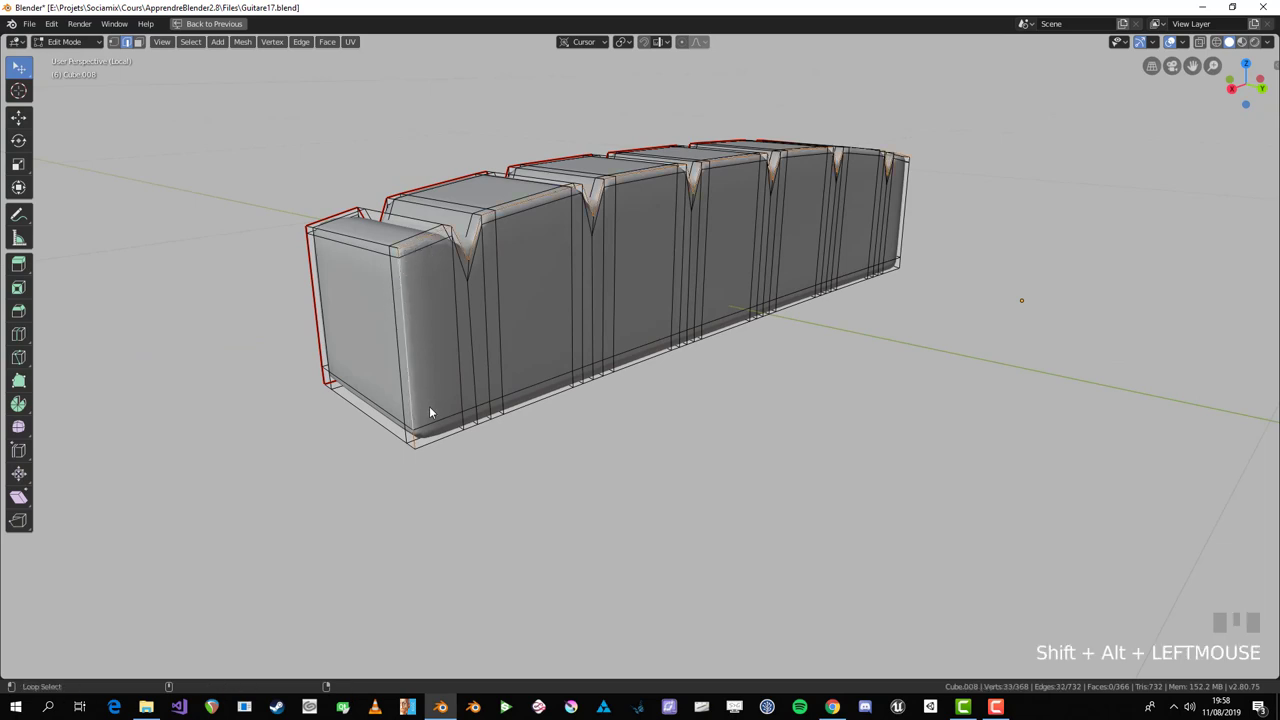
{"action": "left_click_drag", "start_coordinate": [987, 348], "coordinate": [519, 381]}
{"action": "scroll", "scroll_direction": "down", "scroll_amount": 3}
{"action": "scroll", "scroll_direction": "up", "scroll_amount": 3}
{"action": "left_click", "coordinate": [519, 381]}
{"action": "key", "text": "ctrl+e"}
{"action": "scroll", "scroll_direction": "down", "scroll_amount": 3}
Step: Unwrap the whole nut into strip UV islands and scale them down to suit the checker size
{"action": "key", "text": "a"}
{"action": "key", "text": "u"}
{"action": "key", "text": "ctrl+space"}
{"action": "middle_click", "coordinate": [327, 397]}
{"action": "scroll", "scroll_direction": "up", "scroll_amount": 3}
{"action": "middle_click", "coordinate": [288, 448]}
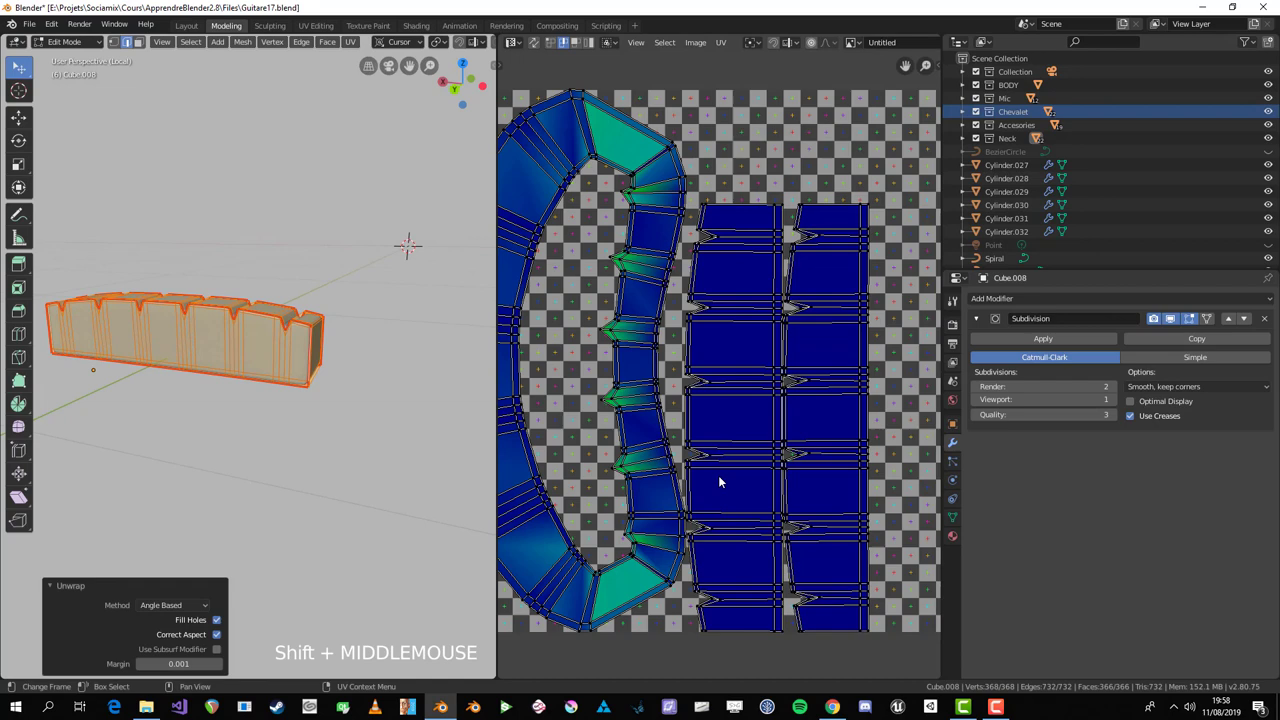
{"action": "scroll", "scroll_direction": "up", "scroll_amount": 3}
{"action": "middle_click", "coordinate": [412, 390]}
{"action": "scroll", "scroll_direction": "up", "scroll_amount": 3}
{"action": "key", "text": "alt+a"}
{"action": "left_click", "coordinate": [222, 534]}
{"action": "left_click", "coordinate": [368, 472]}
{"action": "key", "text": "ctrl+e"}
{"action": "key", "text": "a"}
{"action": "key", "text": "u"}
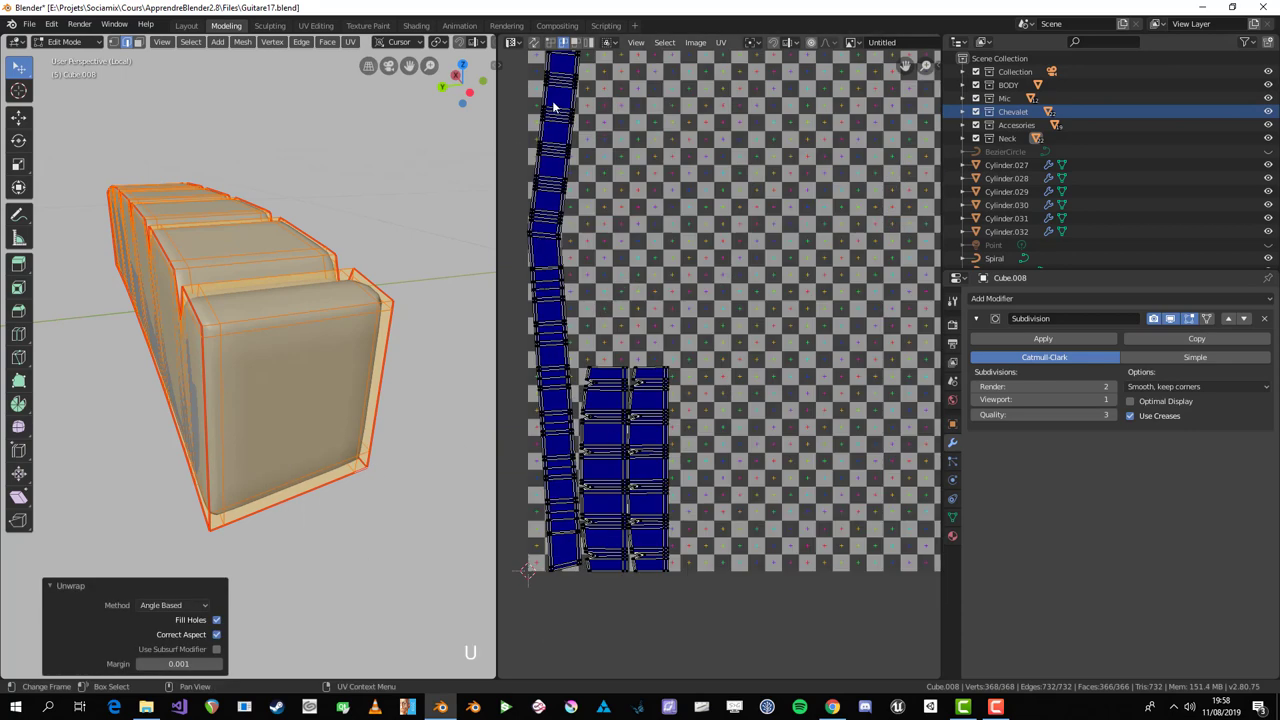
{"action": "middle_click", "coordinate": [338, 394]}
{"action": "scroll", "scroll_direction": "down", "scroll_amount": 3}
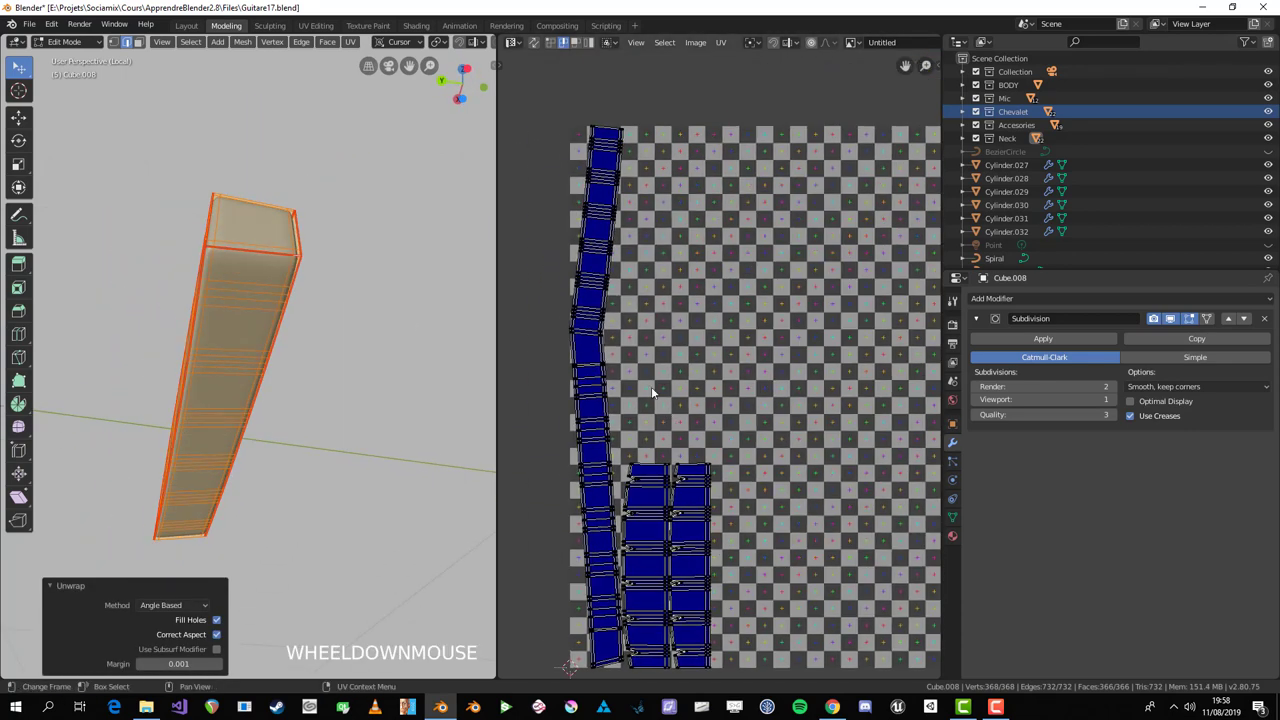
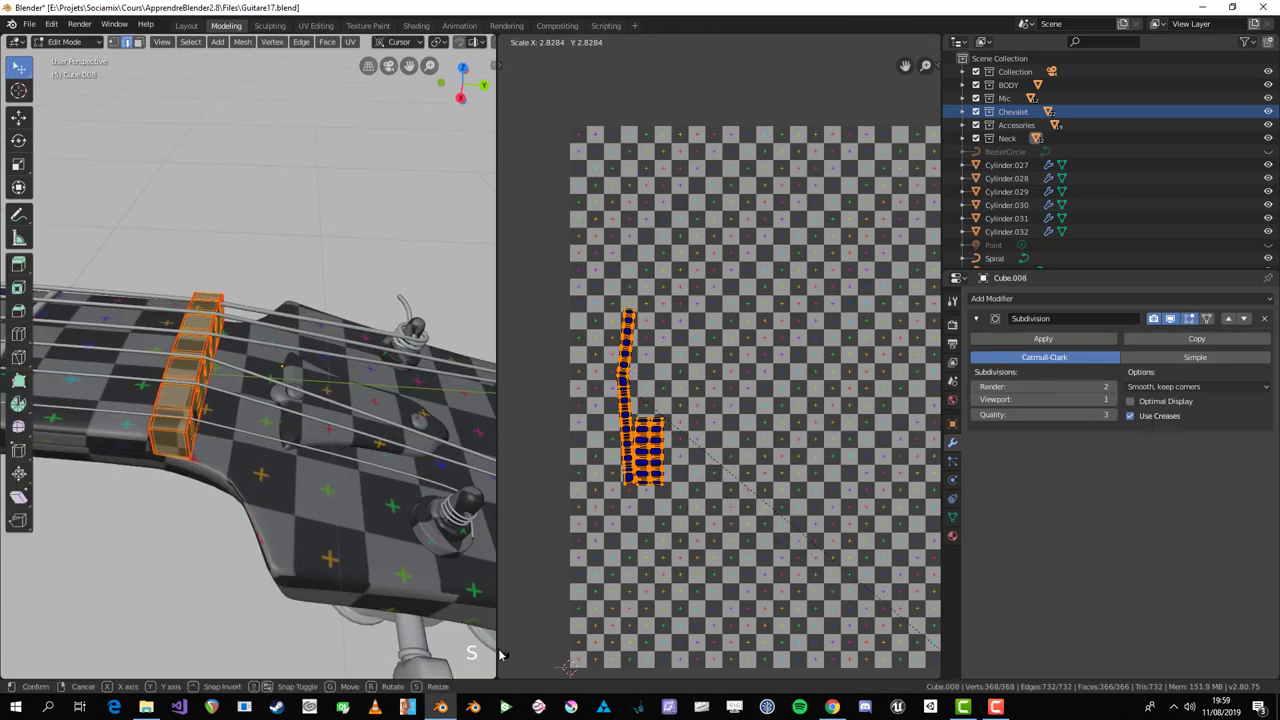
Step: Leave the nut, select tuning peg Cylinder.021, isolate it in local view and enter edit mode
{"action": "key", "text": "Tab"}
{"action": "scroll", "scroll_direction": "down", "scroll_amount": 3}
{"action": "key", "text": "alt+a"}
{"action": "scroll", "scroll_direction": "up", "scroll_amount": 3}
{"action": "middle_click", "coordinate": [373, 486]}
{"action": "middle_click", "coordinate": [280, 513]}
{"action": "scroll", "scroll_direction": "up", "scroll_amount": 3}
{"action": "middle_click", "coordinate": [326, 472]}
{"action": "middle_click", "coordinate": [280, 372]}
{"action": "scroll", "scroll_direction": "up", "scroll_amount": 3}
{"action": "left_click", "coordinate": [362, 289]}
{"action": "key", "text": "KP_Divide"}
{"action": "scroll", "scroll_direction": "up", "scroll_amount": 3}
{"action": "middle_click", "coordinate": [206, 297]}
{"action": "key", "text": "Tab"}
Step: Pick an edge path around the base of the peg post, extending it edge by edge
{"action": "scroll", "scroll_direction": "down", "scroll_amount": 3}
{"action": "middle_click", "coordinate": [259, 404]}
{"action": "scroll", "scroll_direction": "up", "scroll_amount": 3}
{"action": "key", "text": "alt+a"}
{"action": "scroll", "scroll_direction": "up", "scroll_amount": 3}
{"action": "middle_click", "coordinate": [260, 427]}
{"action": "middle_click", "coordinate": [232, 409]}
{"action": "left_click", "coordinate": [190, 306]}
{"action": "middle_click", "coordinate": [201, 307]}
{"action": "left_click", "coordinate": [292, 207]}
{"action": "middle_click", "coordinate": [409, 237]}
{"action": "left_click", "coordinate": [324, 257]}
{"action": "middle_click", "coordinate": [320, 261]}
{"action": "middle_click", "coordinate": [191, 290]}
{"action": "scroll", "scroll_direction": "up", "scroll_amount": 3}
{"action": "middle_click", "coordinate": [428, 287]}
{"action": "left_click", "coordinate": [381, 307]}
{"action": "scroll", "scroll_direction": "down", "scroll_amount": 3}
{"action": "middle_click", "coordinate": [377, 315]}
{"action": "middle_click", "coordinate": [216, 305]}
{"action": "scroll", "scroll_direction": "up", "scroll_amount": 3}
{"action": "key", "text": "ctrl+e"}
Step: Continue the seam path along the flange joint around the rest of the post
{"action": "middle_click", "coordinate": [427, 347]}
{"action": "scroll", "scroll_direction": "down", "scroll_amount": 3}
{"action": "key", "text": "alt+a"}
{"action": "middle_click", "coordinate": [273, 279]}
{"action": "scroll", "scroll_direction": "up", "scroll_amount": 3}
{"action": "left_click", "coordinate": [202, 280]}
{"action": "left_click", "coordinate": [348, 207]}
{"action": "middle_click", "coordinate": [304, 244]}
{"action": "scroll", "scroll_direction": "down", "scroll_amount": 3}
{"action": "middle_click", "coordinate": [278, 310]}
{"action": "middle_click", "coordinate": [224, 265]}
{"action": "scroll", "scroll_direction": "up", "scroll_amount": 3}
{"action": "middle_click", "coordinate": [361, 244]}
{"action": "left_click", "coordinate": [337, 207]}
{"action": "middle_click", "coordinate": [306, 236]}
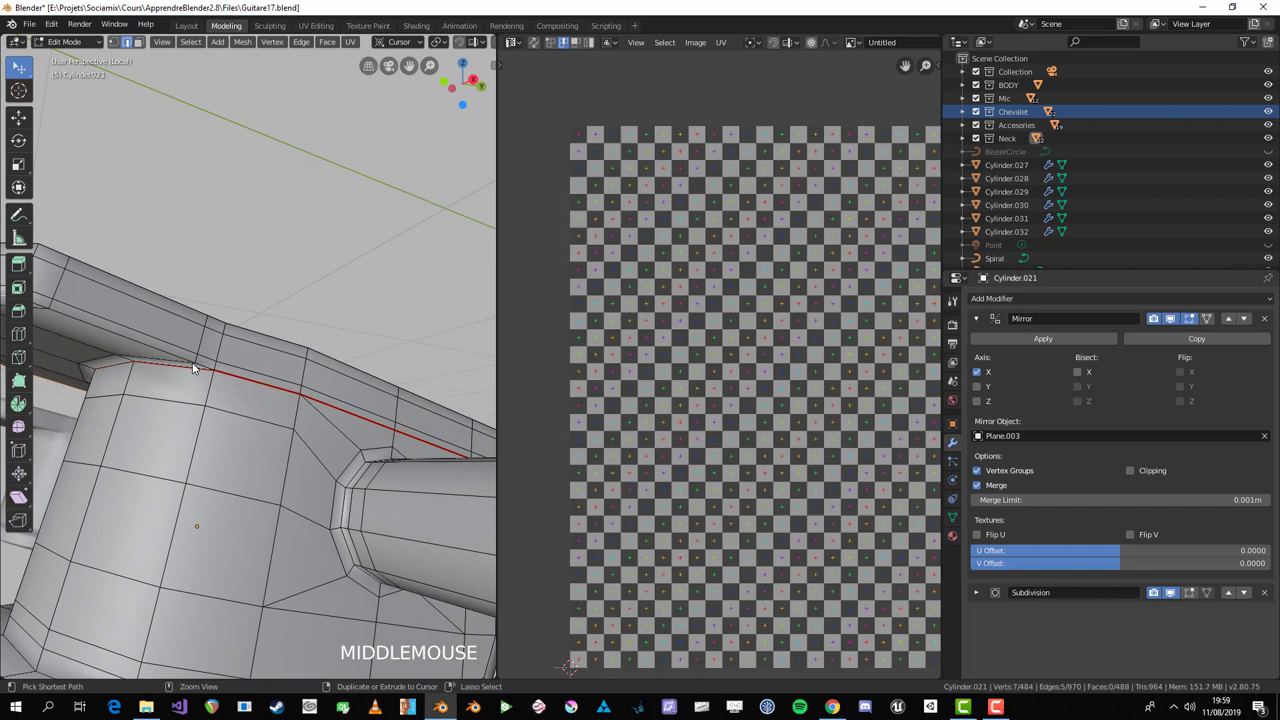
Step: Maximize the 3D viewport and frame Cylinder.021's top cap for selection
{"action": "left_click", "coordinate": [208, 370]}
{"action": "middle_click", "coordinate": [300, 378]}
{"action": "key", "text": "ctrl+space"}
{"action": "left_click_drag", "start_coordinate": [393, 370], "coordinate": [697, 386]}
{"action": "scroll", "scroll_direction": "down", "scroll_amount": 3}
{"action": "left_click_drag", "start_coordinate": [697, 386], "coordinate": [793, 375]}
Step: Undo and redo stray edits, toggle the sidebar, and select the cap's boundary edge loop
{"action": "key", "text": "d"}
{"action": "key", "text": "d"}
{"action": "key", "text": "ctrl+z"}
{"action": "key", "text": "d"}
{"action": "key", "text": "n"}
{"action": "key", "text": "n"}
{"action": "left_click", "coordinate": [742, 358]}
{"action": "key", "text": "ctrl+z"}
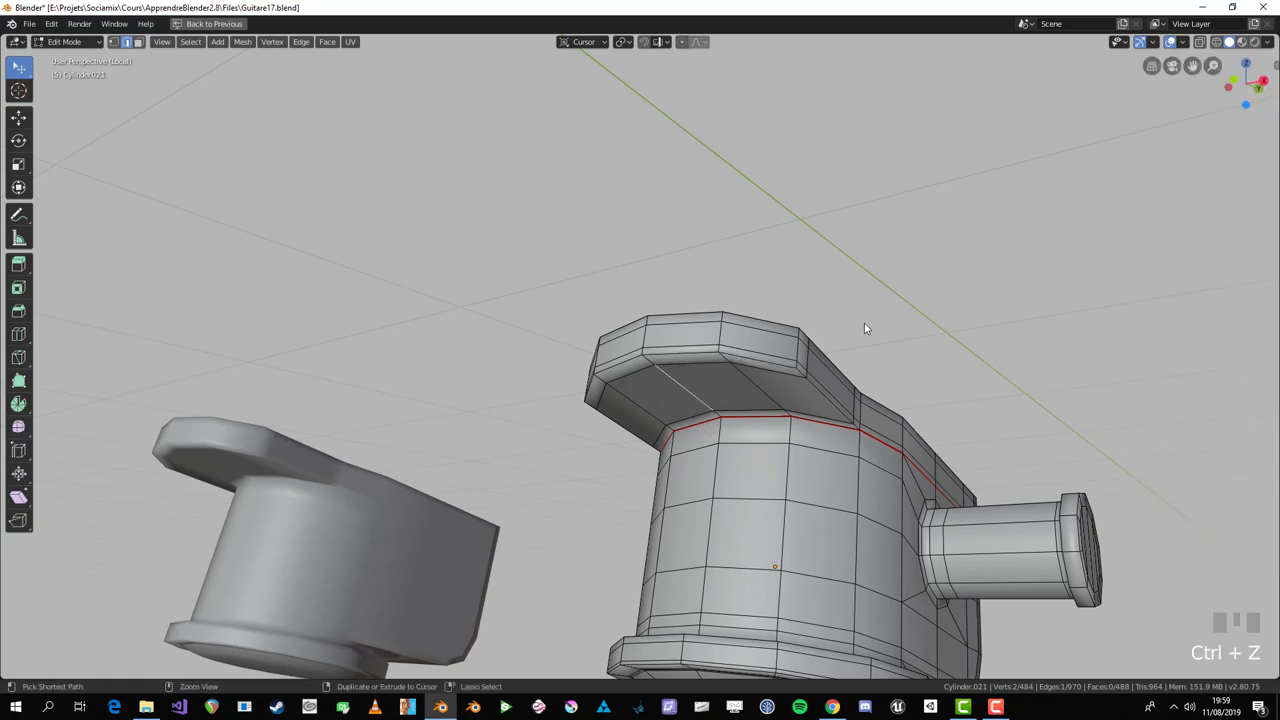
{"action": "left_click_drag", "start_coordinate": [835, 380], "coordinate": [655, 381]}
{"action": "key", "text": "ctrl+z"}
{"action": "key", "text": "ctrl+shift+z"}
{"action": "left_click", "coordinate": [655, 381]}
{"action": "left_click_drag", "start_coordinate": [632, 378], "coordinate": [688, 362]}
Step: Mark the boundary loop as a seam via Ctrl+E and select the linked cap faces
{"action": "key", "text": "ctrl+e"}
{"action": "key", "text": "a"}
{"action": "key", "text": "alt+a"}
{"action": "left_click_drag", "start_coordinate": [742, 364], "coordinate": [702, 336]}
{"action": "key", "text": "1"}
{"action": "key", "text": "l"}
{"action": "key", "text": "3"}
{"action": "key", "text": "alt+a"}
{"action": "key", "text": "l"}
Step: Unwrap the cap faces (U) and review the resulting island in the UV Editor
{"action": "key", "text": "ctrl+space"}
{"action": "scroll", "scroll_direction": "up", "scroll_amount": 3}
{"action": "key", "text": "u"}
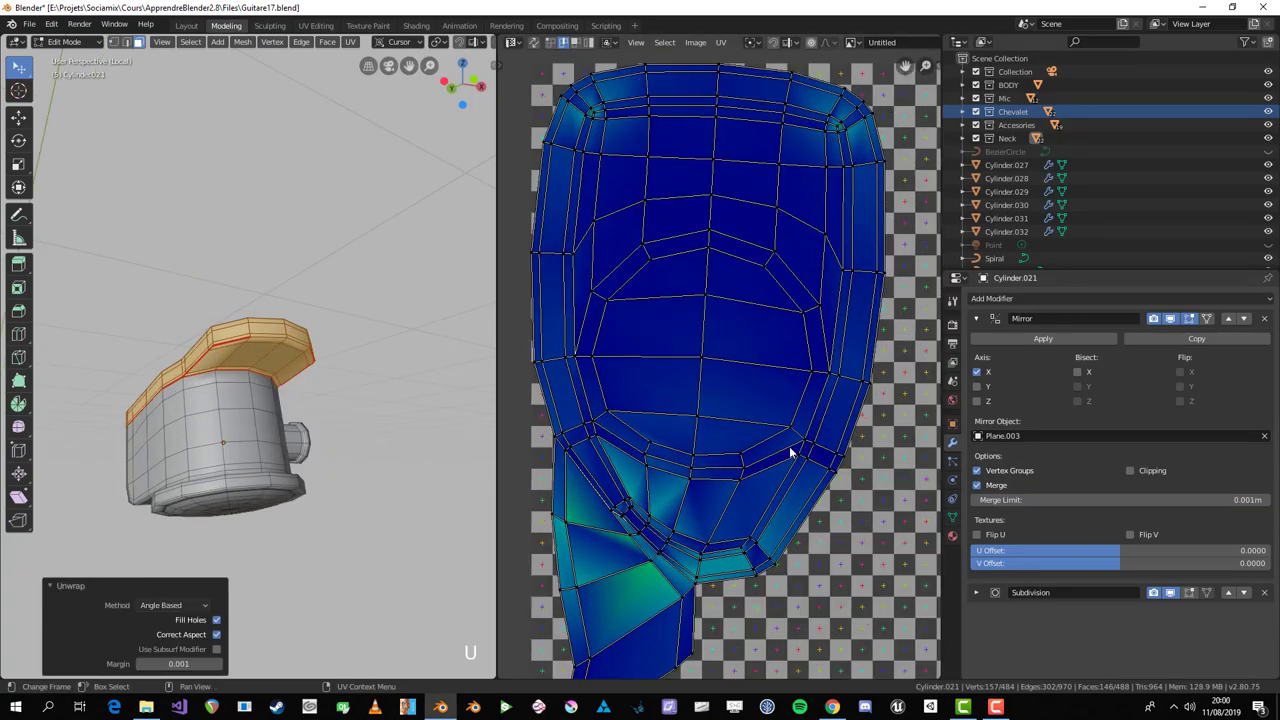
{"action": "middle_click", "coordinate": [330, 366]}
{"action": "scroll", "scroll_direction": "up", "scroll_amount": 3}
{"action": "key", "text": "1"}
{"action": "key", "text": "2"}
{"action": "left_click", "coordinate": [488, 331]}
{"action": "middle_click", "coordinate": [442, 345]}
Step: Mark the flange-joint seam with Ctrl+E, reselect the linked cap faces and unwrap again
{"action": "key", "text": "ctrl+e"}
{"action": "scroll", "scroll_direction": "down", "scroll_amount": 3}
{"action": "middle_click", "coordinate": [337, 358]}
{"action": "key", "text": "alt+a"}
{"action": "key", "text": "3"}
{"action": "key", "text": "l"}
{"action": "key", "text": "u"}
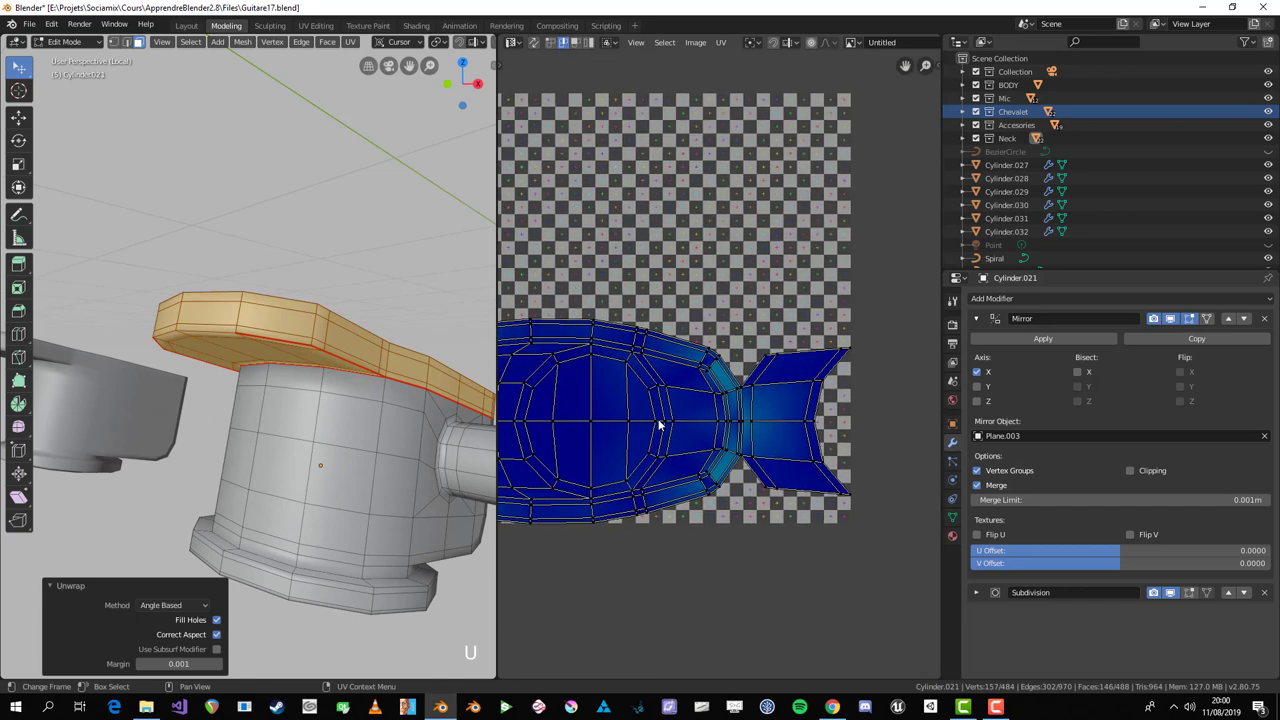
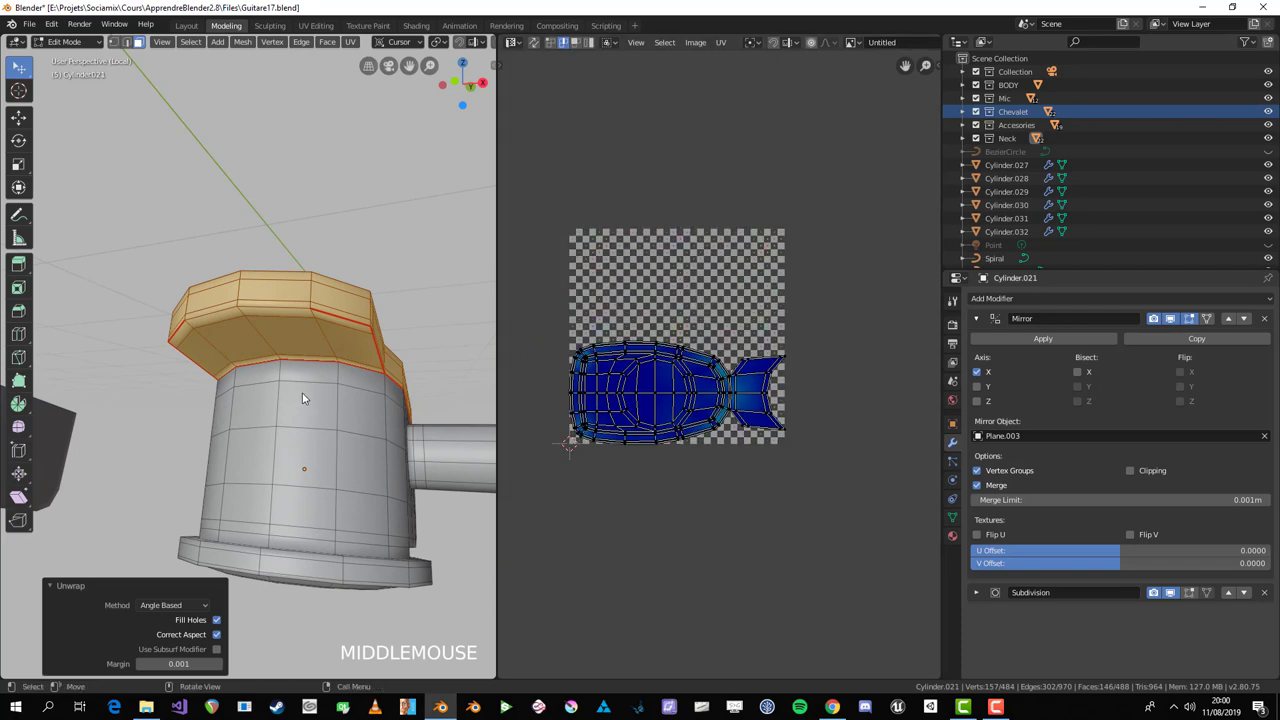
Step: Clear the selection and switch through vertex and face modes to pick the flange face
{"action": "key", "text": "alt+a"}
{"action": "middle_click", "coordinate": [246, 462]}
{"action": "scroll", "scroll_direction": "up", "scroll_amount": 3}
{"action": "key", "text": "1"}
{"action": "middle_click", "coordinate": [285, 468]}
{"action": "key", "text": "3"}
{"action": "scroll", "scroll_direction": "up", "scroll_amount": 3}
{"action": "left_click", "coordinate": [237, 449]}
Step: Reselect neighbouring flange faces and edges along the seam and re-frame the mesh
{"action": "key", "text": "alt+a"}
{"action": "key", "text": "3"}
{"action": "left_click", "coordinate": [316, 428]}
{"action": "key", "text": "alt+a"}
{"action": "key", "text": "3"}
{"action": "left_click", "coordinate": [328, 424]}
{"action": "key", "text": "2"}
{"action": "left_click", "coordinate": [342, 420]}
{"action": "middle_click", "coordinate": [436, 433]}
{"action": "scroll", "scroll_direction": "down", "scroll_amount": 3}
{"action": "middle_click", "coordinate": [385, 420]}
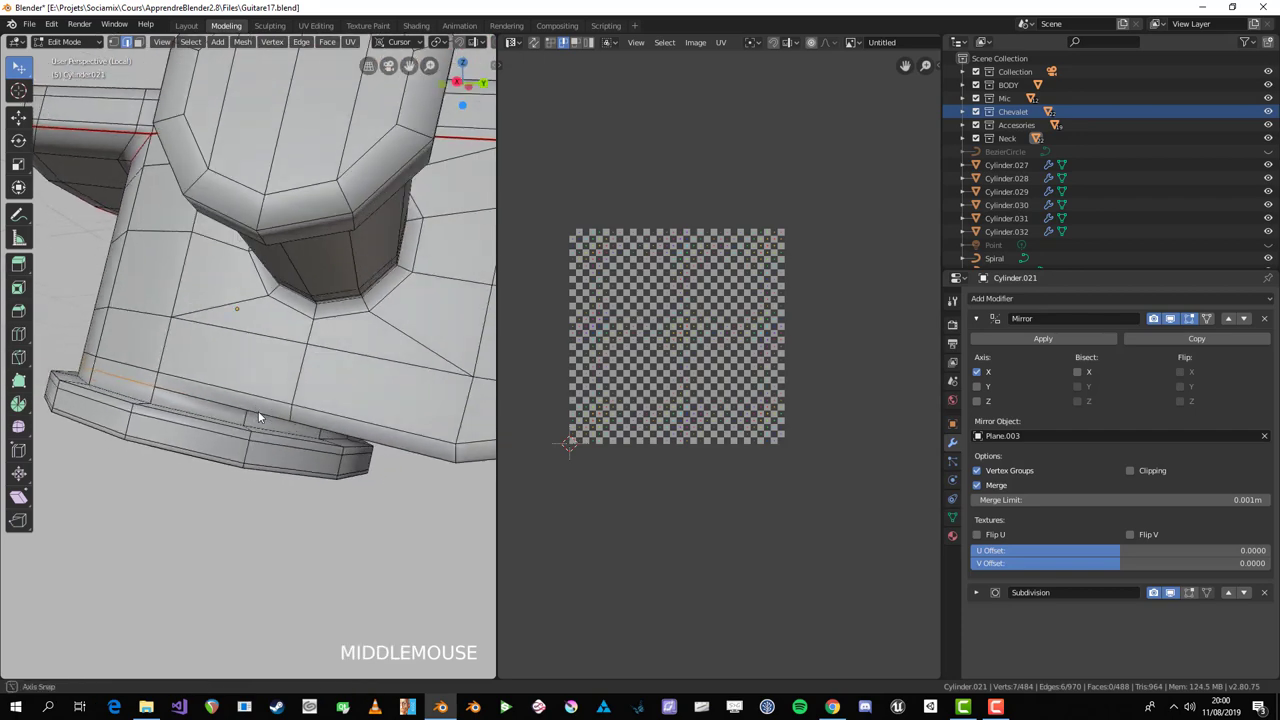
Step: Mark seams down the first block-corner edges of Cylinder.021
{"action": "scroll", "scroll_direction": "up", "scroll_amount": 3}
{"action": "left_click", "coordinate": [188, 291]}
{"action": "middle_click", "coordinate": [261, 325]}
{"action": "middle_click", "coordinate": [308, 407]}
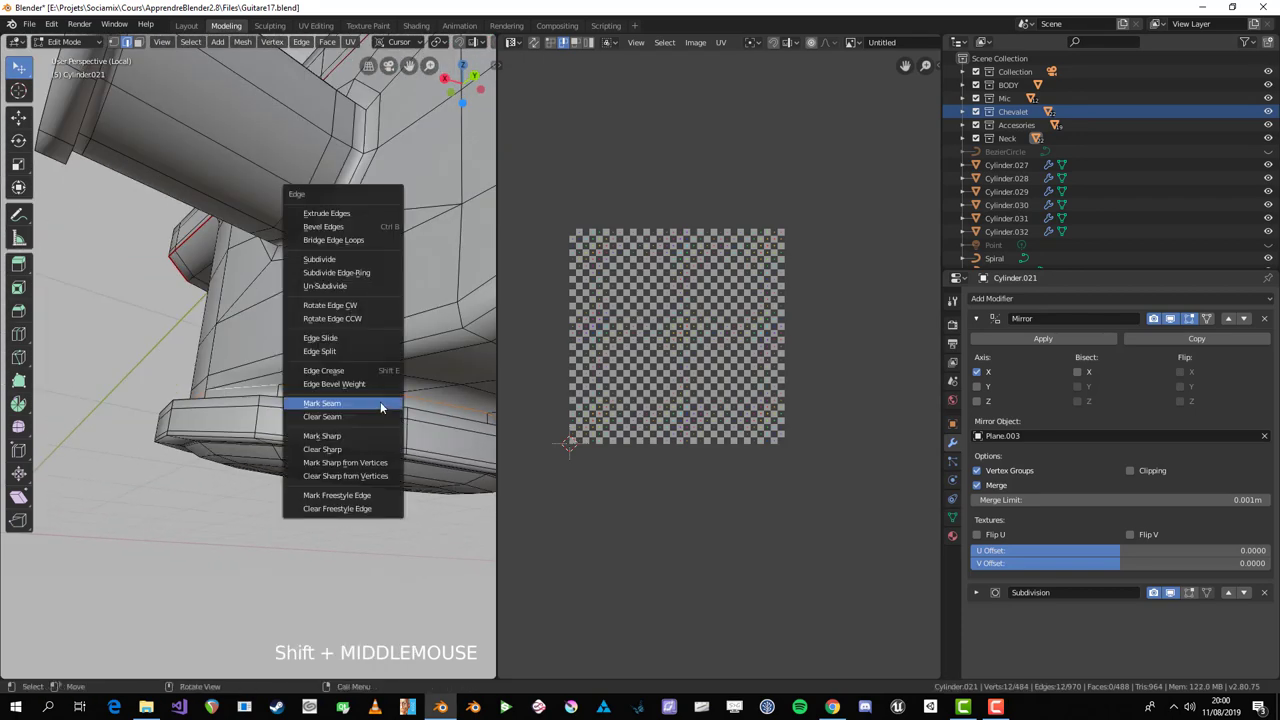
{"action": "key", "text": "ctrl+e"}
{"action": "scroll", "scroll_direction": "down", "scroll_amount": 3}
{"action": "key", "text": "alt+a"}
{"action": "middle_click", "coordinate": [396, 379]}
{"action": "middle_click", "coordinate": [377, 393]}
{"action": "scroll", "scroll_direction": "up", "scroll_amount": 3}
{"action": "middle_click", "coordinate": [334, 400]}
{"action": "left_click", "coordinate": [266, 387]}
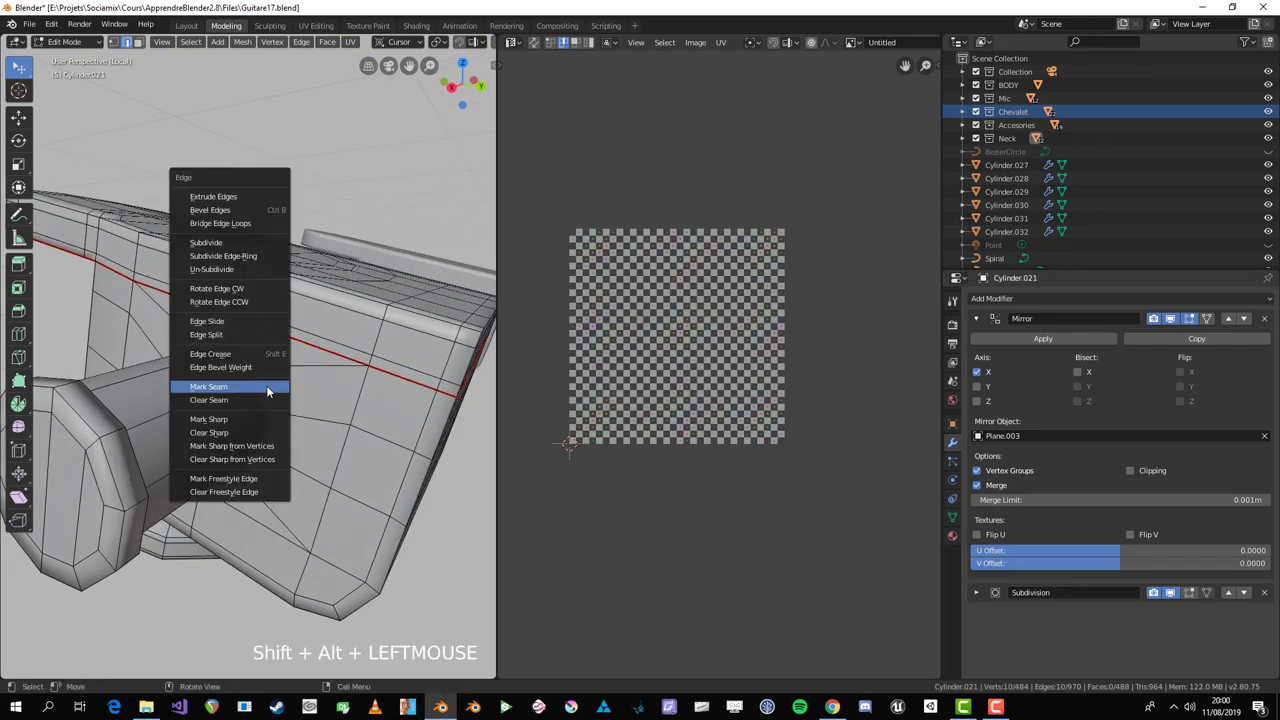
{"action": "key", "text": "ctrl+e"}
{"action": "middle_click", "coordinate": [266, 415]}
{"action": "middle_click", "coordinate": [398, 425]}
{"action": "key", "text": "alt+a"}
{"action": "middle_click", "coordinate": [239, 453]}
{"action": "scroll", "scroll_direction": "up", "scroll_amount": 3}
{"action": "middle_click", "coordinate": [182, 533]}
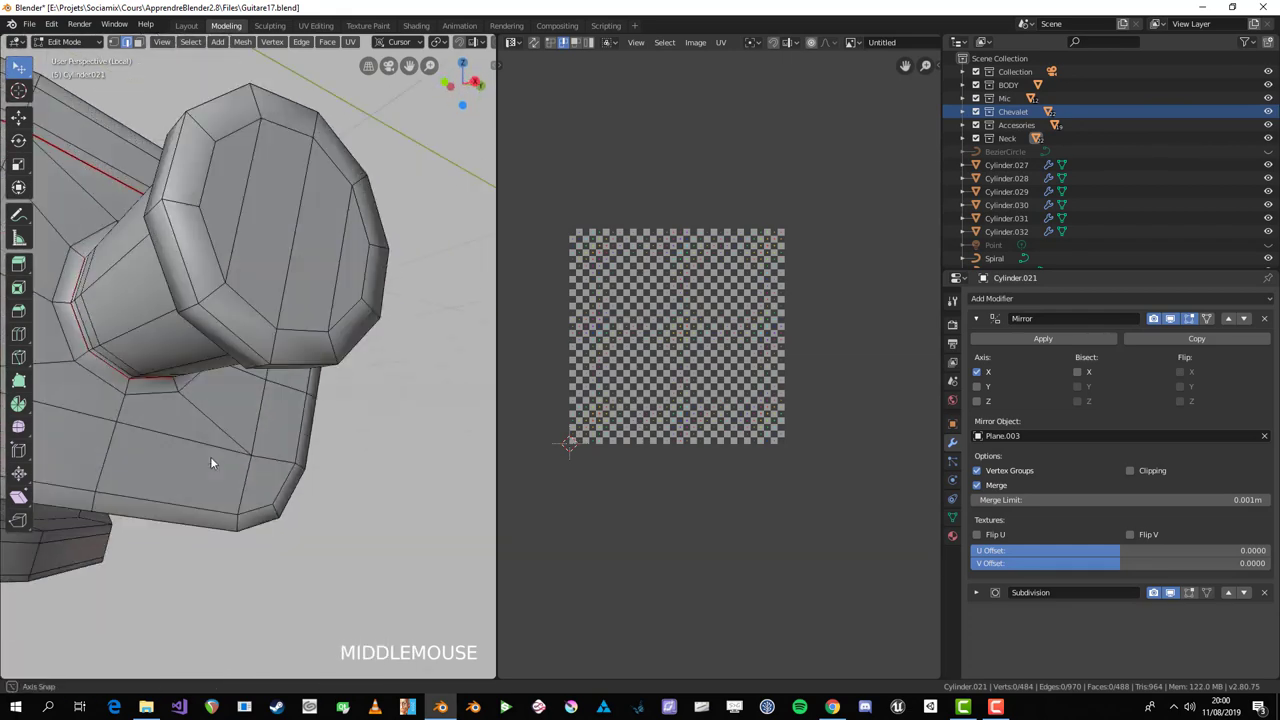
{"action": "middle_click", "coordinate": [213, 521]}
Step: Mark seams on the remaining block corners and review them with everything selected
{"action": "left_click", "coordinate": [112, 262]}
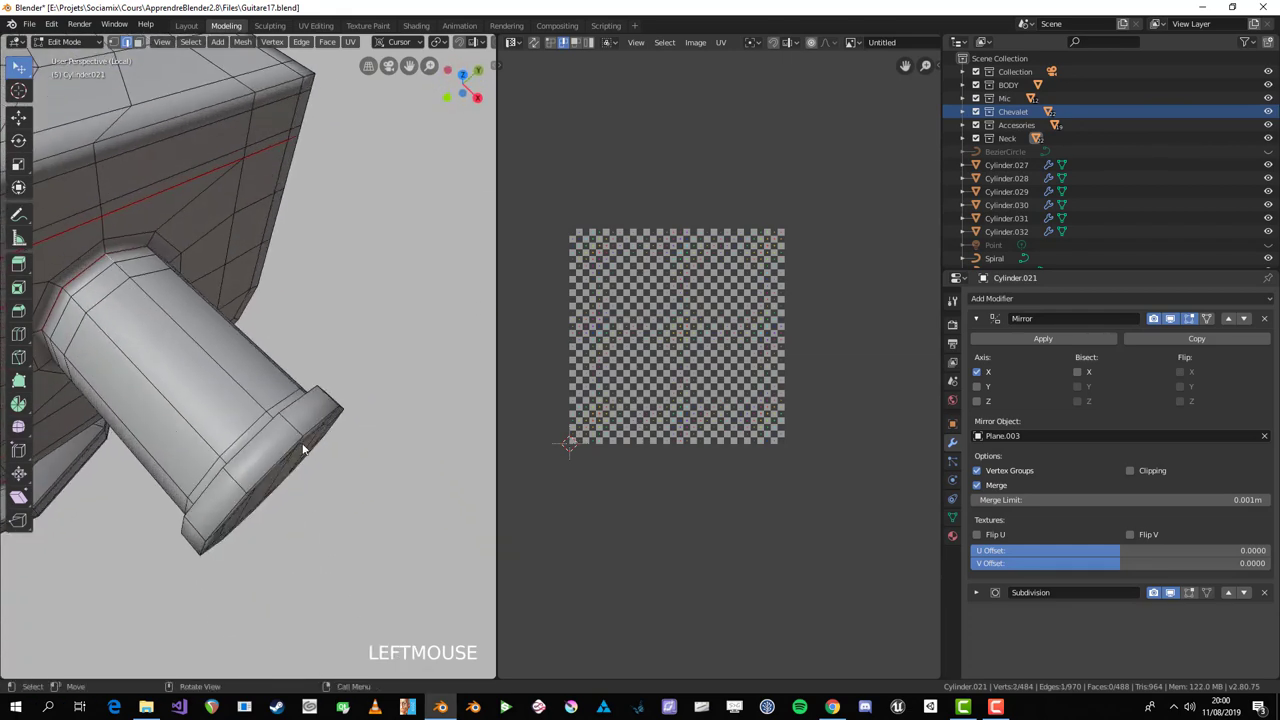
{"action": "left_click", "coordinate": [302, 434]}
{"action": "key", "text": "ctrl+e"}
{"action": "key", "text": "alt+a"}
{"action": "left_click", "coordinate": [300, 453]}
{"action": "middle_click", "coordinate": [294, 438]}
{"action": "key", "text": "ctrl+e"}
{"action": "scroll", "scroll_direction": "down", "scroll_amount": 3}
{"action": "key", "text": "a"}
{"action": "middle_click", "coordinate": [204, 406]}
{"action": "key", "text": "alt+a"}
{"action": "middle_click", "coordinate": [274, 445]}
{"action": "middle_click", "coordinate": [292, 449]}
{"action": "middle_click", "coordinate": [342, 430]}
{"action": "scroll", "scroll_direction": "down", "scroll_amount": 3}
{"action": "middle_click", "coordinate": [319, 369]}
Step: Check with linked-face selection that the seams split the body into separate pieces
{"action": "key", "text": "3"}
{"action": "key", "text": "l"}
{"action": "scroll", "scroll_direction": "down", "scroll_amount": 3}
{"action": "middle_click", "coordinate": [419, 394]}
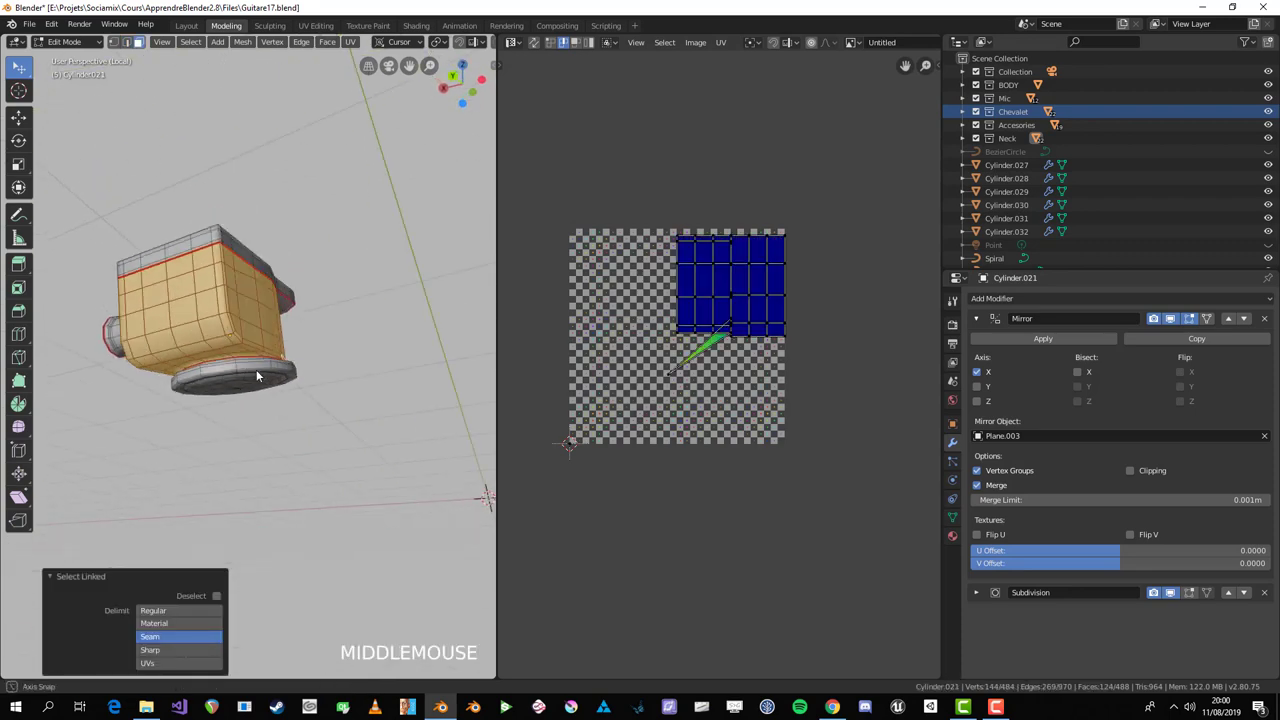
{"action": "scroll", "scroll_direction": "up", "scroll_amount": 3}
{"action": "middle_click", "coordinate": [370, 411]}
{"action": "middle_click", "coordinate": [346, 409]}
{"action": "scroll", "scroll_direction": "up", "scroll_amount": 3}
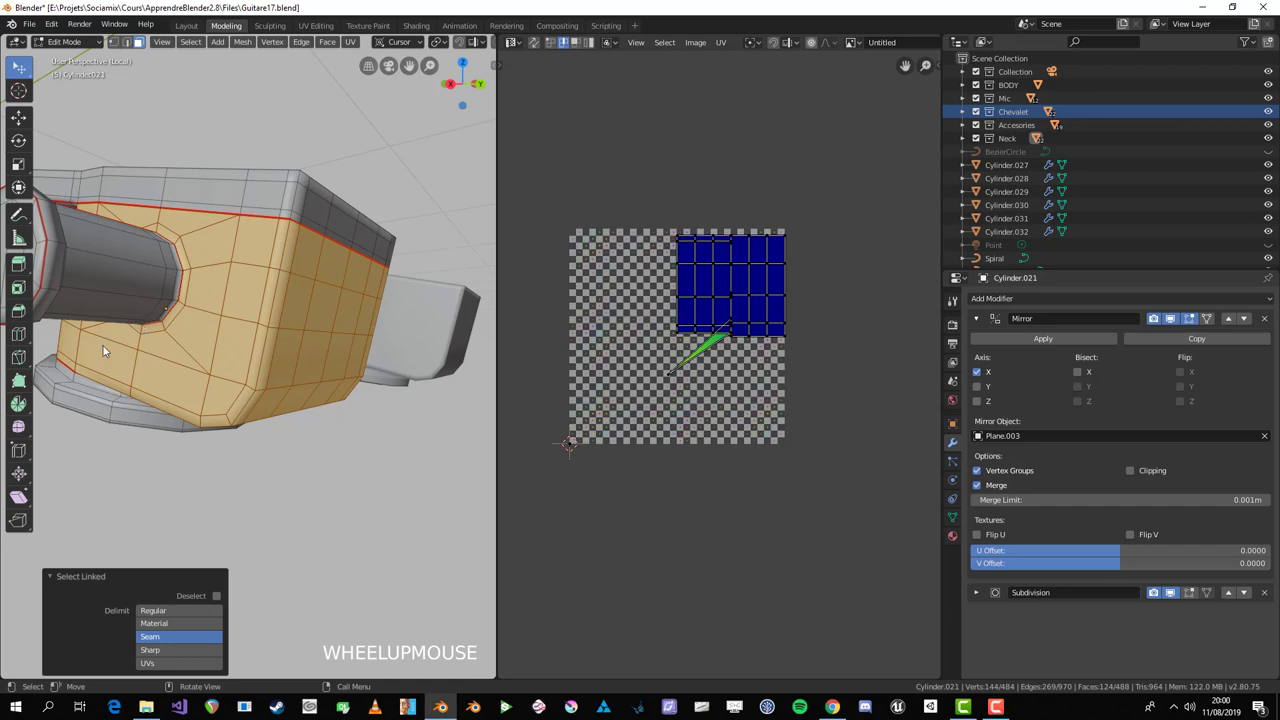
Step: Mark a seam along the edge path joining the body and the peg
{"action": "key", "text": "2"}
{"action": "left_click", "coordinate": [91, 384]}
{"action": "middle_click", "coordinate": [194, 416]}
{"action": "left_click", "coordinate": [286, 366]}
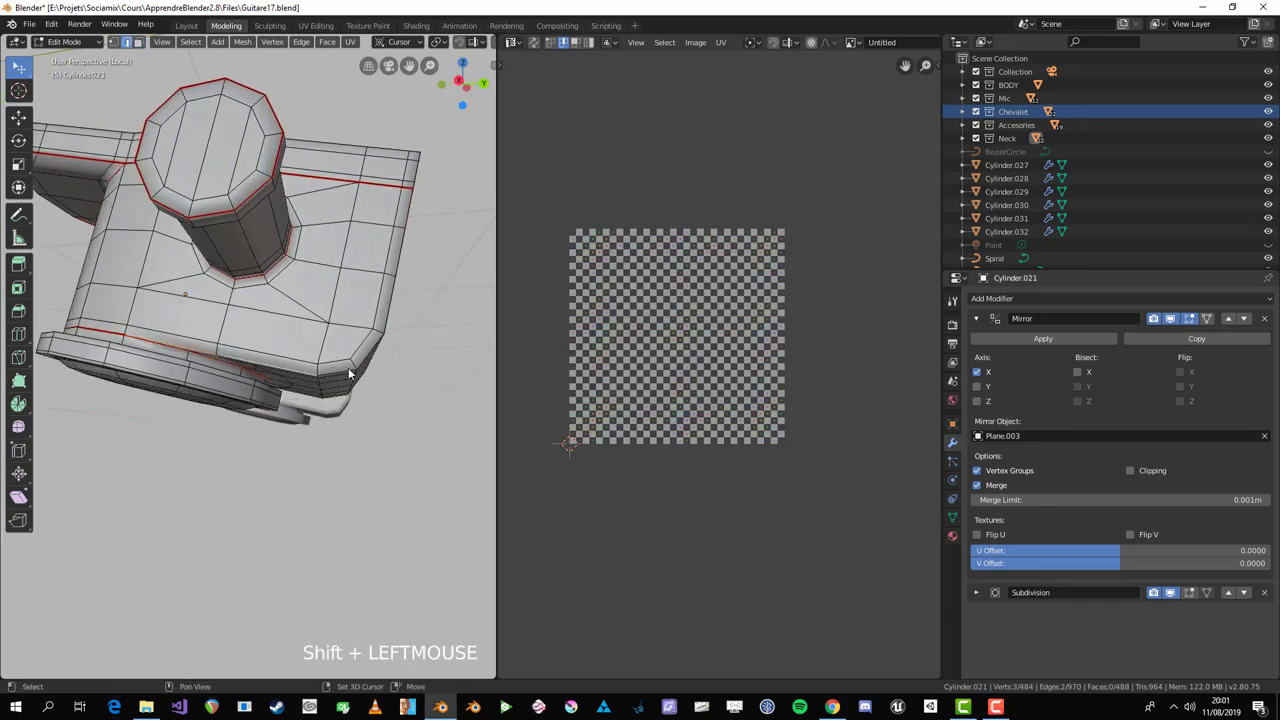
{"action": "middle_click", "coordinate": [394, 340]}
{"action": "left_click", "coordinate": [234, 200]}
{"action": "key", "text": "ctrl+e"}
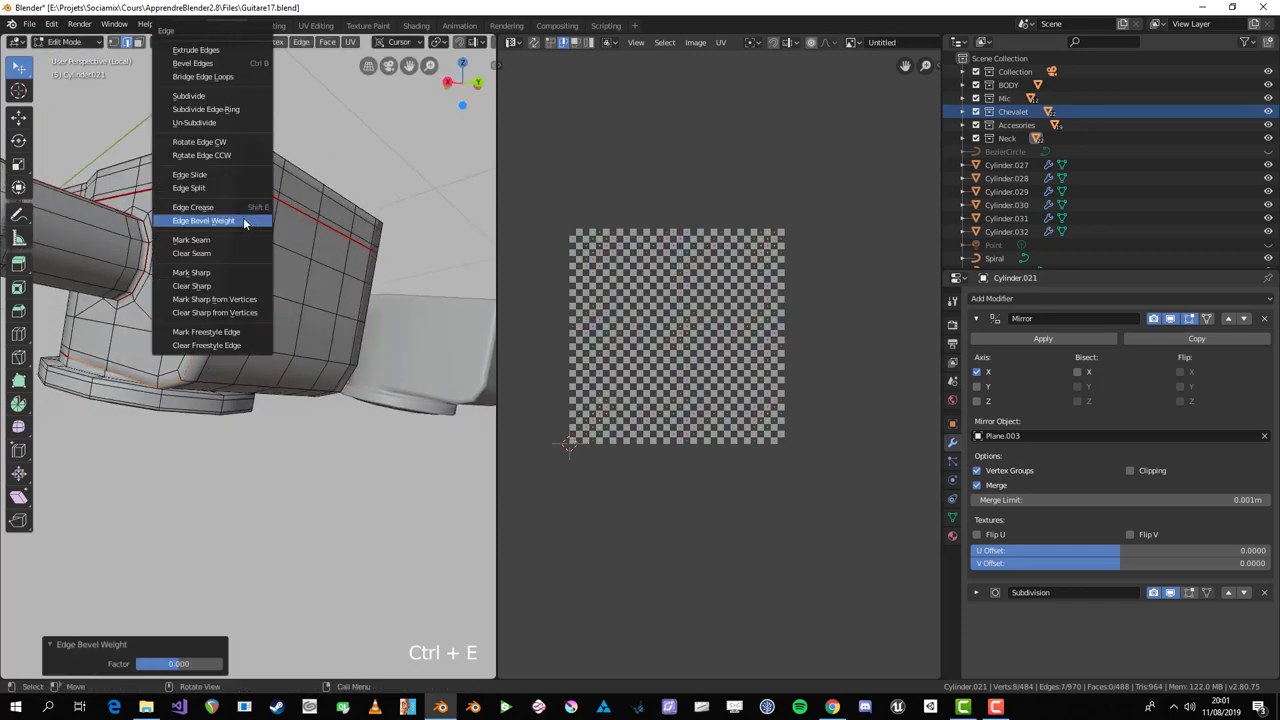
{"action": "key", "text": "alt+a"}
{"action": "scroll", "scroll_direction": "down", "scroll_amount": 3}
{"action": "middle_click", "coordinate": [245, 350]}
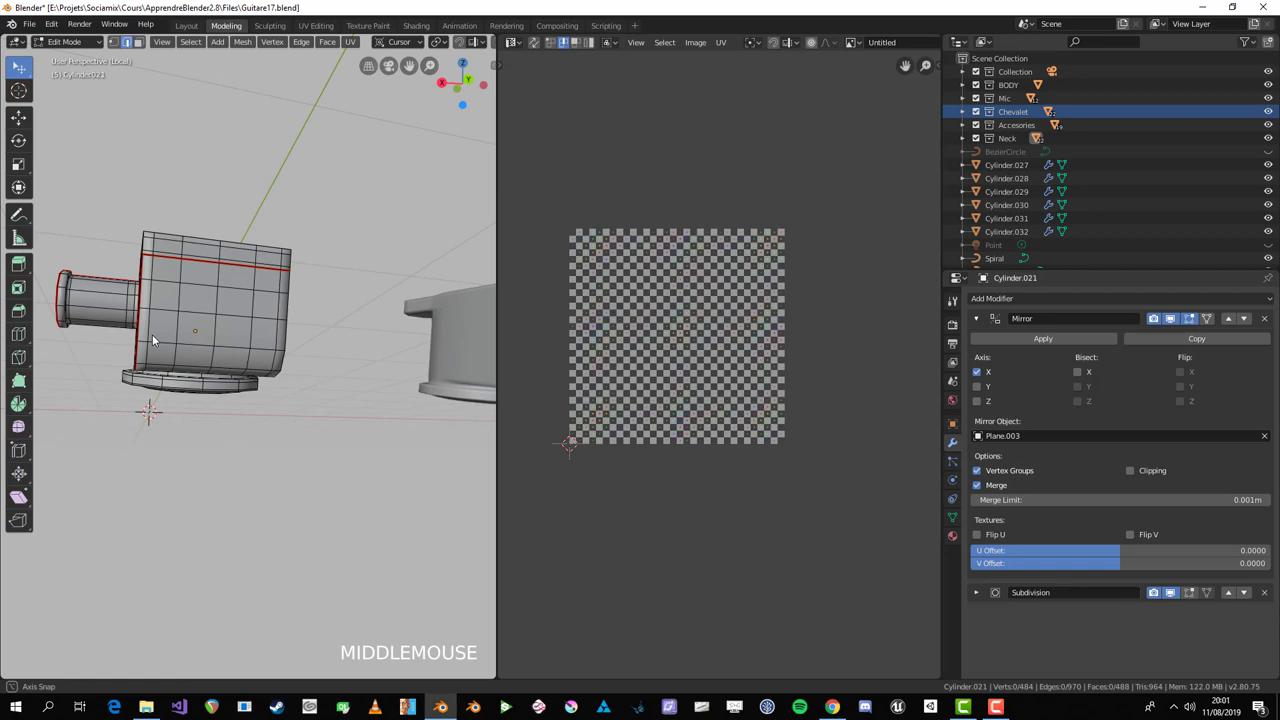
{"action": "scroll", "scroll_direction": "up", "scroll_amount": 3}
{"action": "middle_click", "coordinate": [193, 315]}
Step: Seam the peg edge, confirm its faces select as one linked piece and unwrap the part
{"action": "left_click", "coordinate": [90, 257]}
{"action": "middle_click", "coordinate": [302, 395]}
{"action": "left_click", "coordinate": [300, 374]}
{"action": "middle_click", "coordinate": [304, 371]}
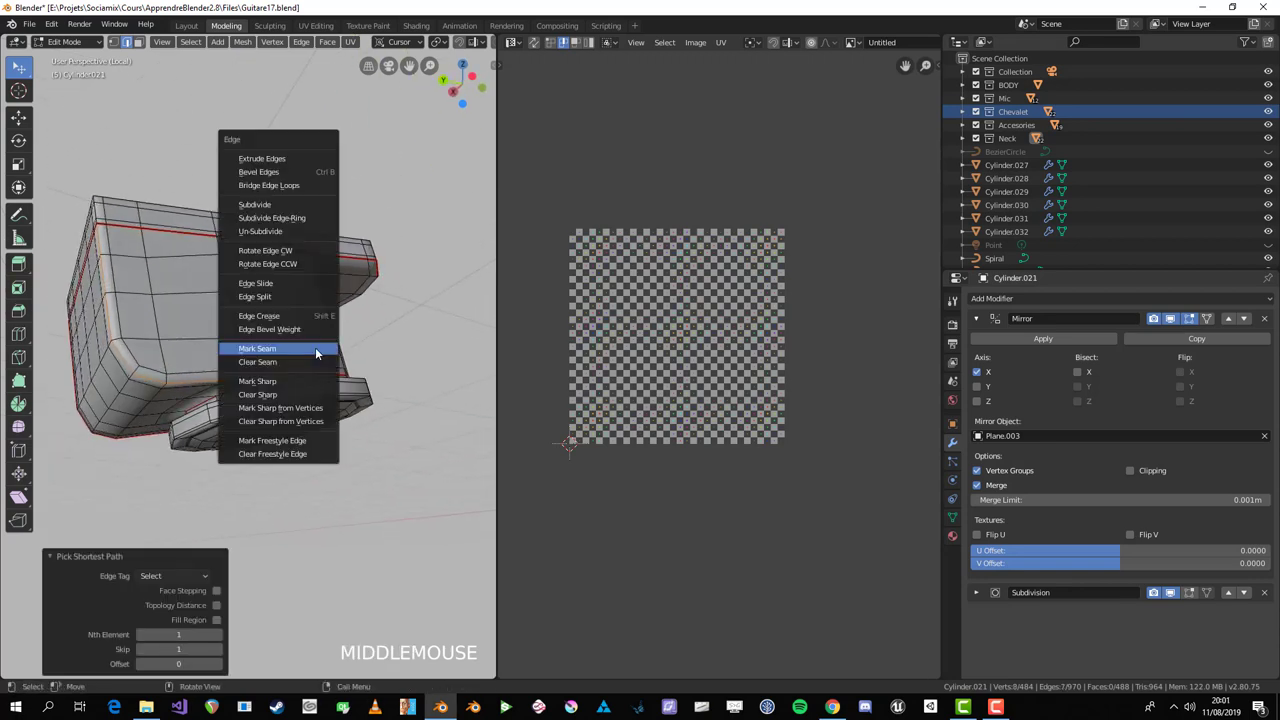
{"action": "key", "text": "ctrl+e"}
{"action": "key", "text": "a"}
{"action": "key", "text": "alt+a"}
{"action": "key", "text": "3"}
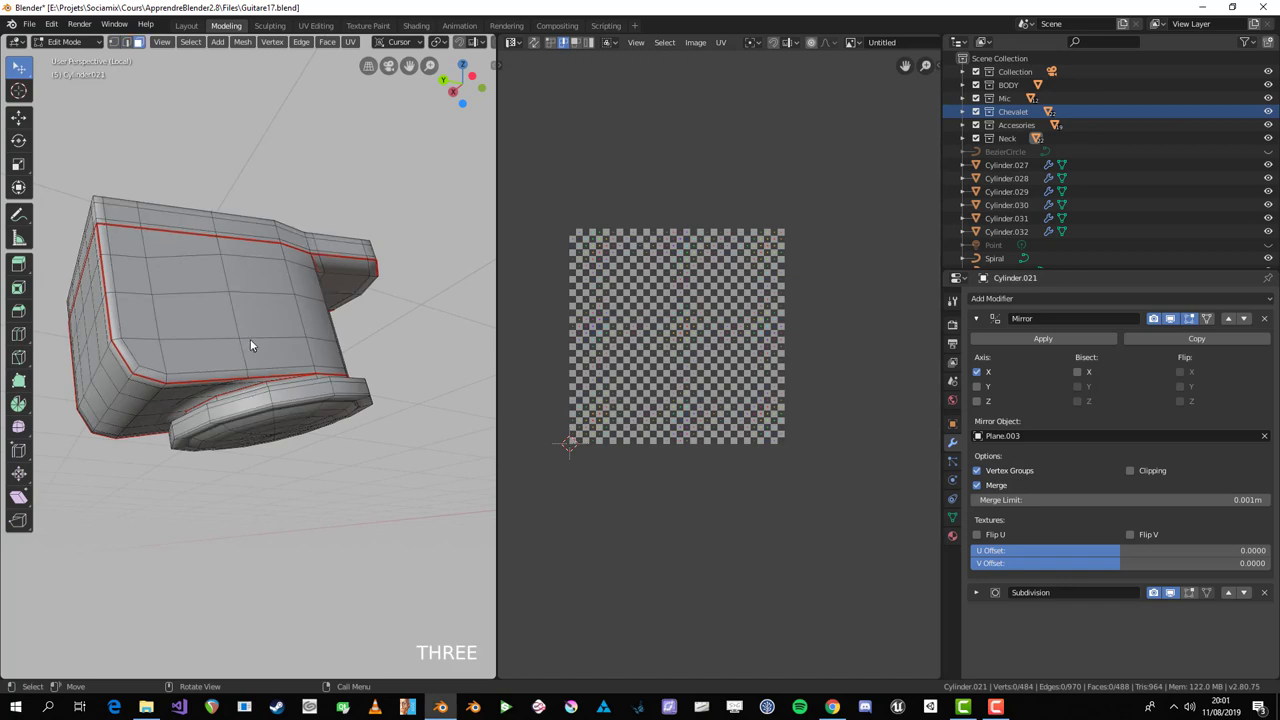
{"action": "key", "text": "l"}
{"action": "scroll", "scroll_direction": "down", "scroll_amount": 3}
{"action": "middle_click", "coordinate": [279, 342]}
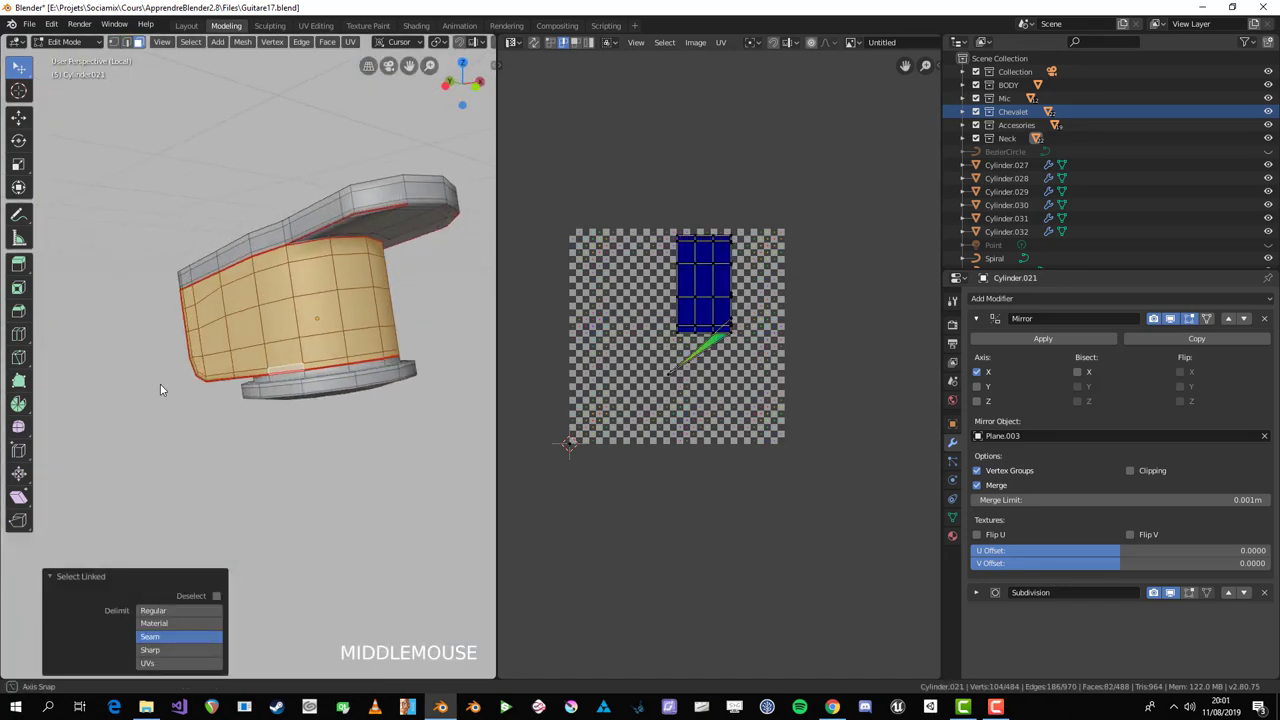
{"action": "scroll", "scroll_direction": "up", "scroll_amount": 3}
{"action": "key", "text": "u"}
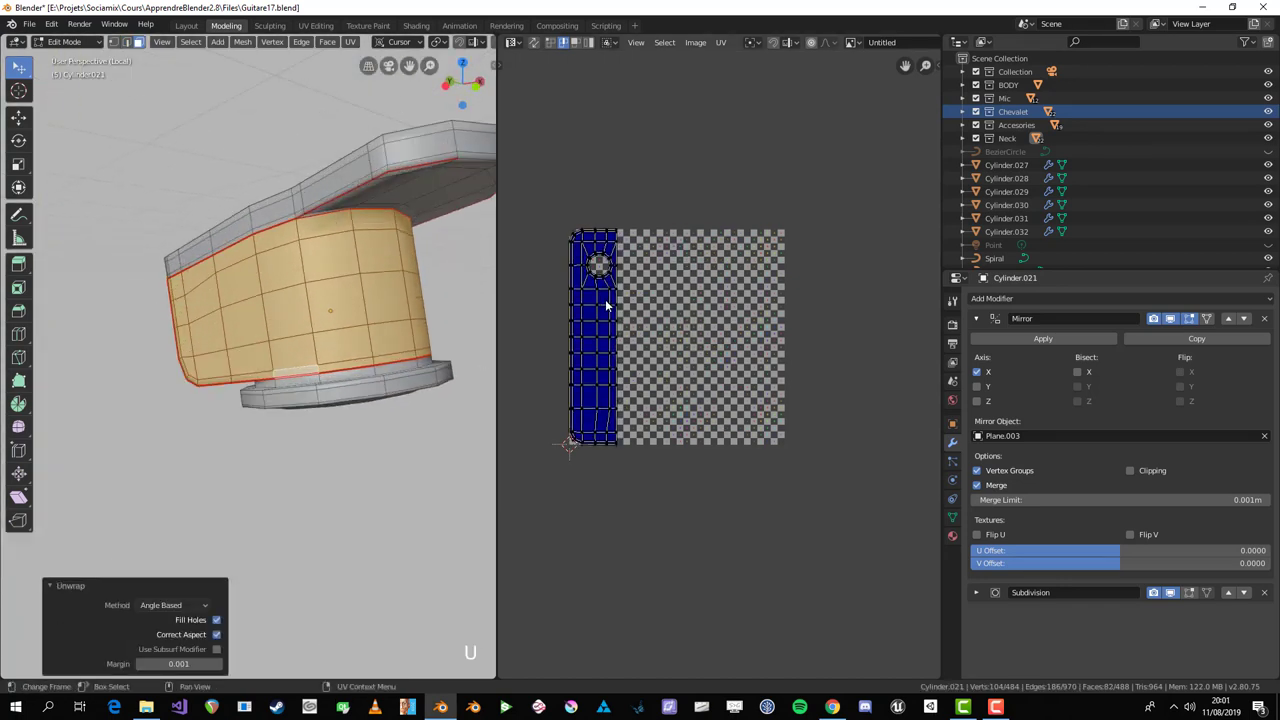
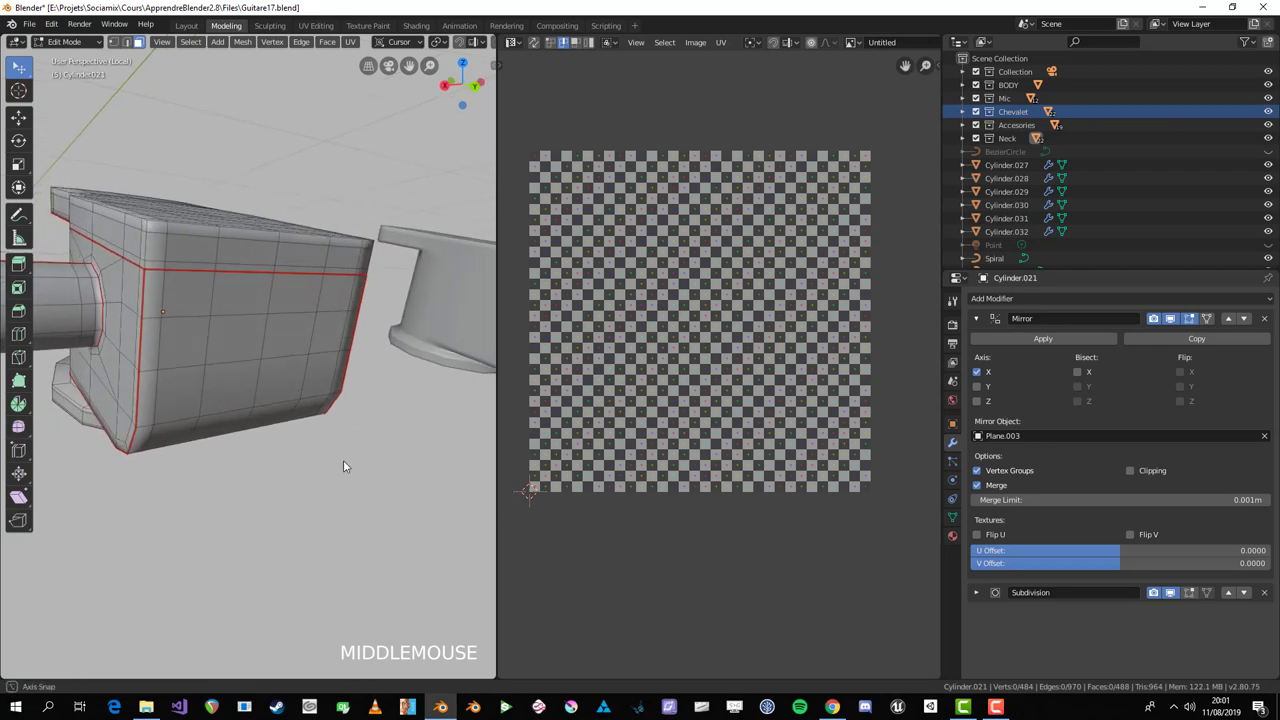
Step: Add the last corner seams and unwrap all faces into a ringed disc, strips and panels
{"action": "middle_click", "coordinate": [367, 368]}
{"action": "middle_click", "coordinate": [335, 405]}
{"action": "scroll", "scroll_direction": "up", "scroll_amount": 3}
{"action": "left_click", "coordinate": [336, 405]}
{"action": "key", "text": "a"}
{"action": "key", "text": "2"}
{"action": "left_click", "coordinate": [335, 405]}
{"action": "left_click", "coordinate": [322, 454]}
{"action": "key", "text": "ctrl+e"}
{"action": "scroll", "scroll_direction": "down", "scroll_amount": 3}
{"action": "middle_click", "coordinate": [314, 462]}
{"action": "scroll", "scroll_direction": "up", "scroll_amount": 3}
{"action": "left_click", "coordinate": [177, 355]}
{"action": "left_click", "coordinate": [190, 386]}
{"action": "key", "text": "ctrl+e"}
{"action": "key", "text": "a"}
{"action": "key", "text": "u"}
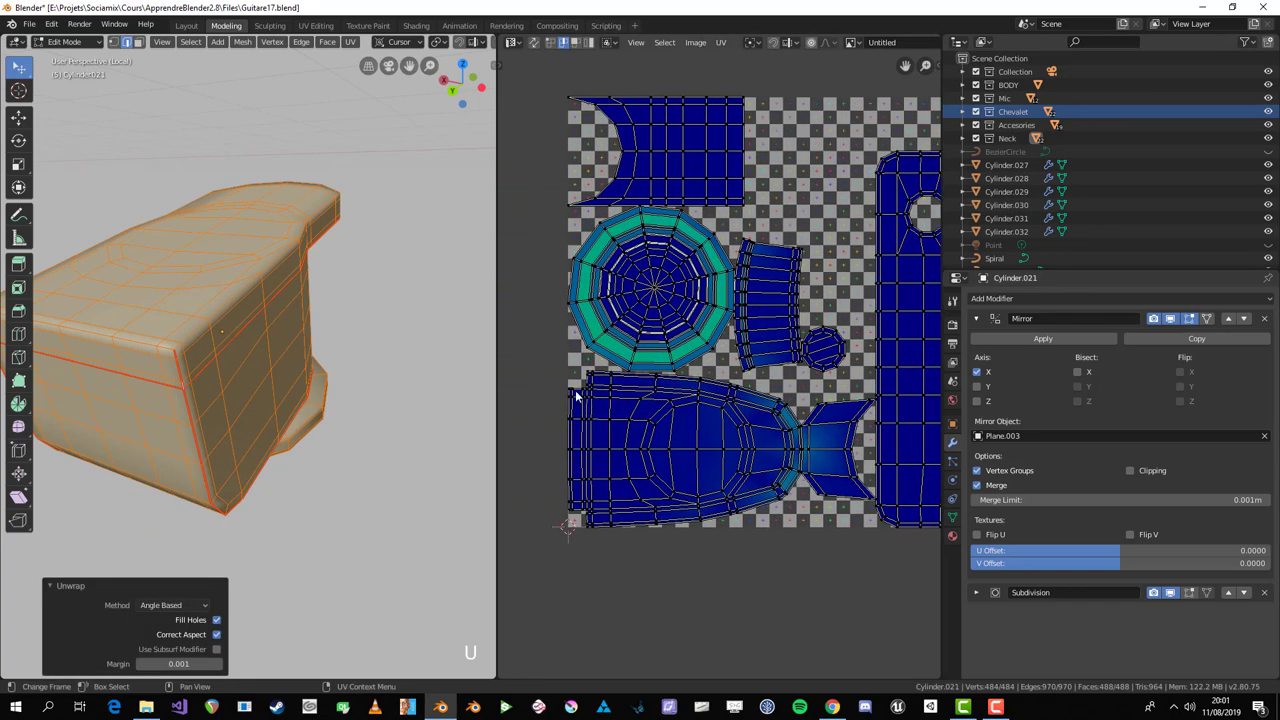
{"action": "middle_click", "coordinate": [233, 430]}
{"action": "key", "text": "alt+a"}
{"action": "middle_click", "coordinate": [228, 386]}
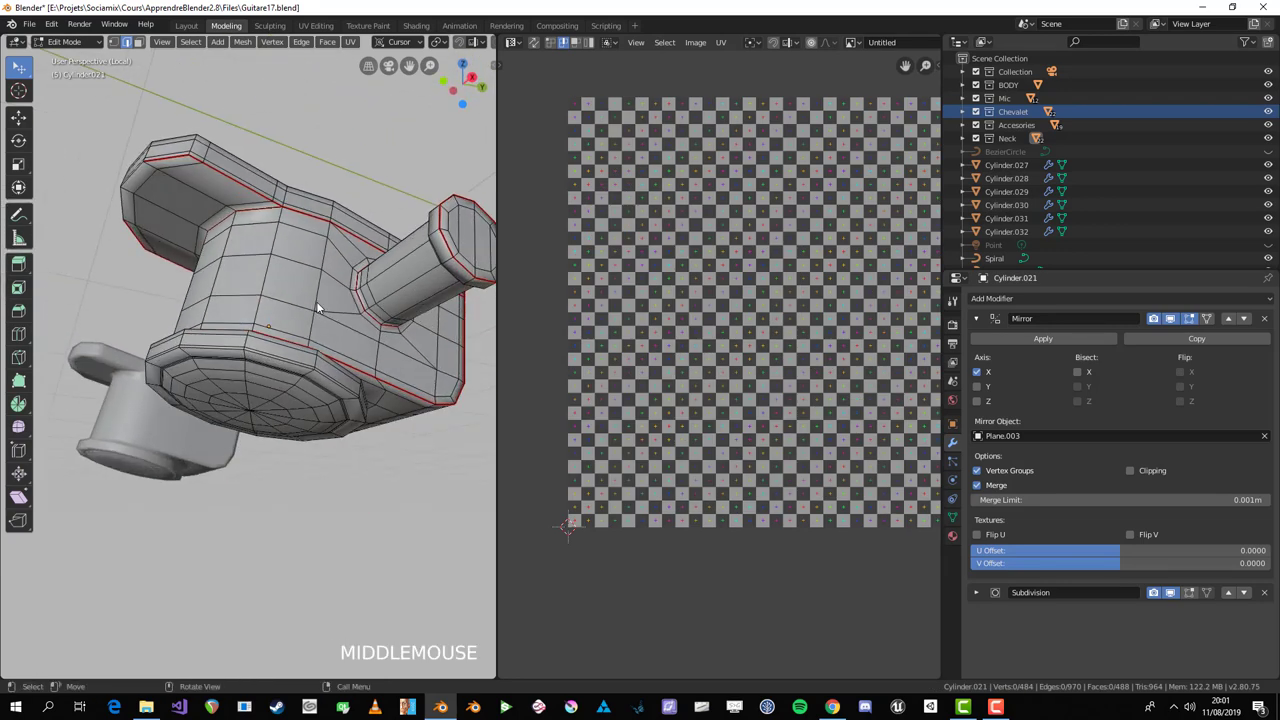
Step: Mark a seam across the first edges of Cylinder.021's top rim
{"action": "scroll", "scroll_direction": "up", "scroll_amount": 3}
{"action": "middle_click", "coordinate": [277, 221]}
{"action": "scroll", "scroll_direction": "down", "scroll_amount": 3}
{"action": "middle_click", "coordinate": [276, 260]}
{"action": "scroll", "scroll_direction": "up", "scroll_amount": 3}
{"action": "left_click", "coordinate": [325, 160]}
{"action": "left_click", "coordinate": [335, 110]}
{"action": "key", "text": "ctrl+e"}
{"action": "scroll", "scroll_direction": "down", "scroll_amount": 3}
{"action": "middle_click", "coordinate": [315, 337]}
{"action": "scroll", "scroll_direction": "up", "scroll_amount": 3}
{"action": "middle_click", "coordinate": [260, 253]}
Step: Finish the short rim seam, undoing a wrong edge and re-marking the correct ones
{"action": "left_click", "coordinate": [222, 238]}
{"action": "left_click", "coordinate": [214, 204]}
{"action": "key", "text": "ctrl+e"}
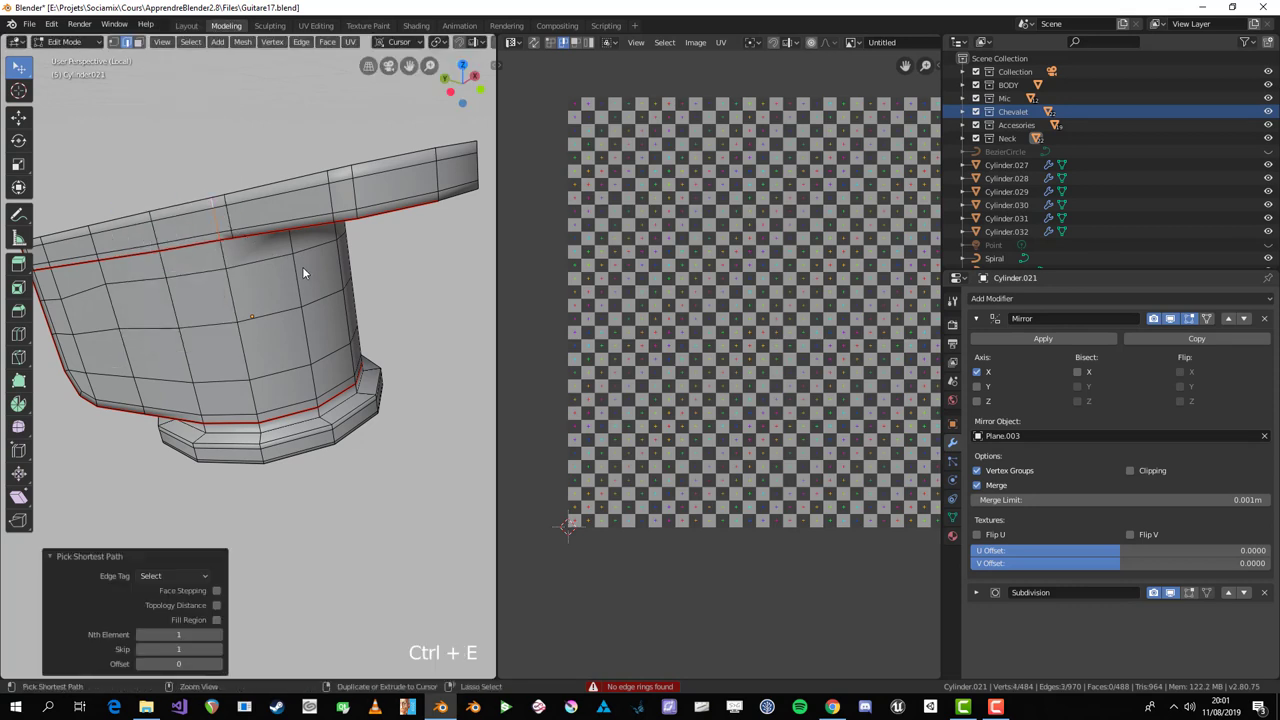
{"action": "left_click", "coordinate": [302, 312]}
{"action": "key", "text": "ctrl+e"}
{"action": "key", "text": "alt+a"}
{"action": "key", "text": "ctrl+z"}
{"action": "left_click", "coordinate": [224, 240]}
{"action": "left_click", "coordinate": [230, 208]}
{"action": "key", "text": "ctrl+e"}
{"action": "left_click", "coordinate": [236, 209]}
{"action": "key", "text": "ctrl+e"}
Step: Re-unwrap the whole part so the rim opens into its own strip in the UV editor
{"action": "key", "text": "a"}
{"action": "scroll", "scroll_direction": "down", "scroll_amount": 3}
{"action": "middle_click", "coordinate": [266, 265]}
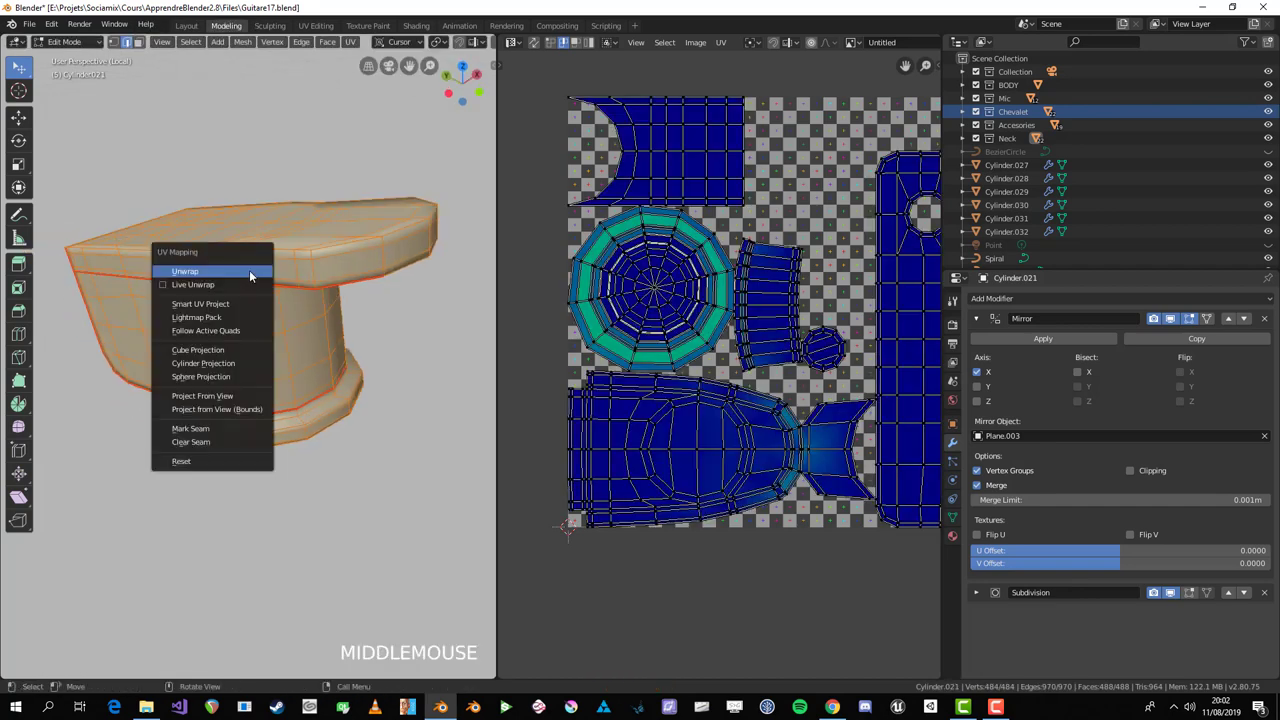
{"action": "key", "text": "u"}
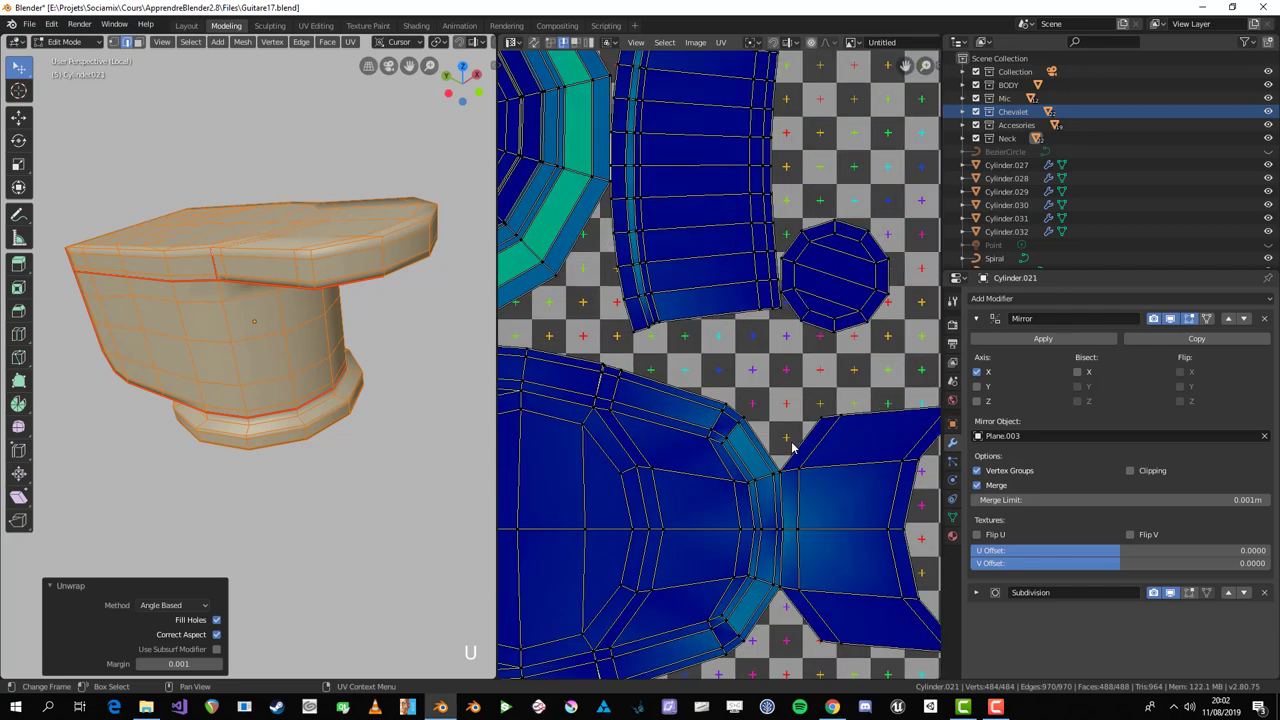
{"action": "left_click", "coordinate": [762, 462]}
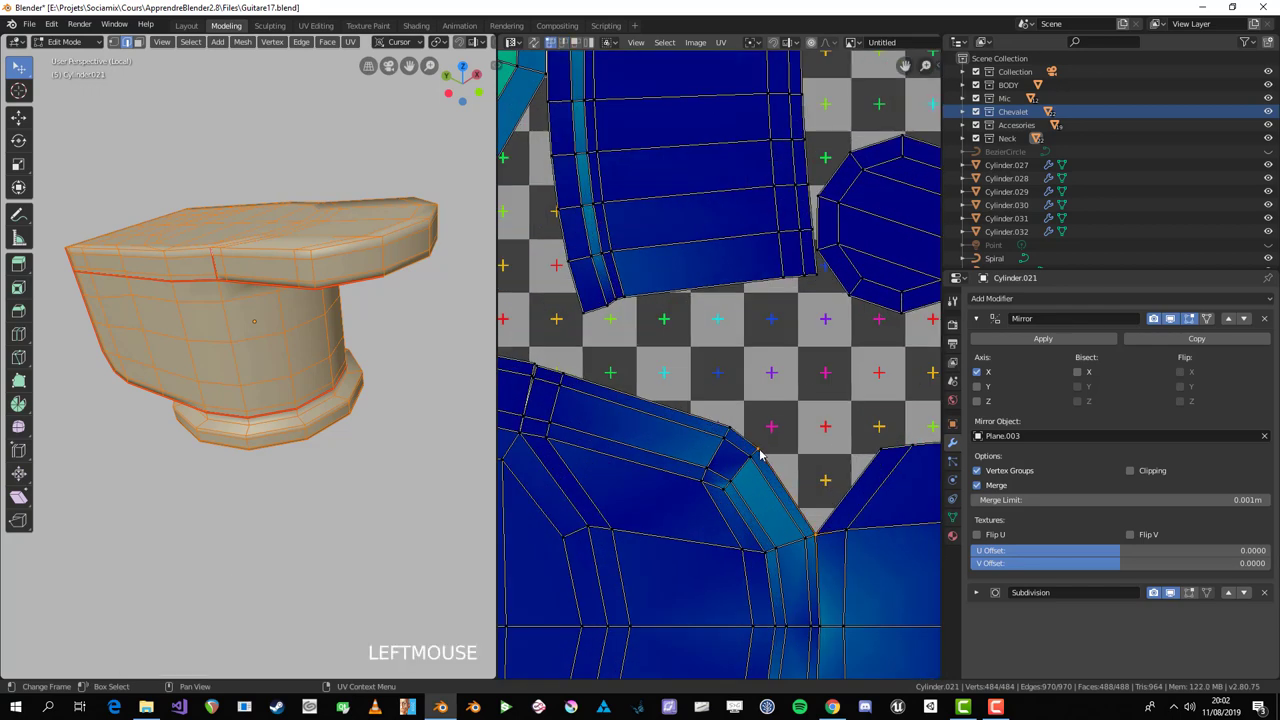
{"action": "key", "text": "g"}
{"action": "right_click", "coordinate": [772, 432]}
{"action": "key", "text": "alt+a"}
Step: Verify the flange-side face is its own small island, then show the full island layout
{"action": "left_click", "coordinate": [215, 263]}
{"action": "key", "text": "3"}
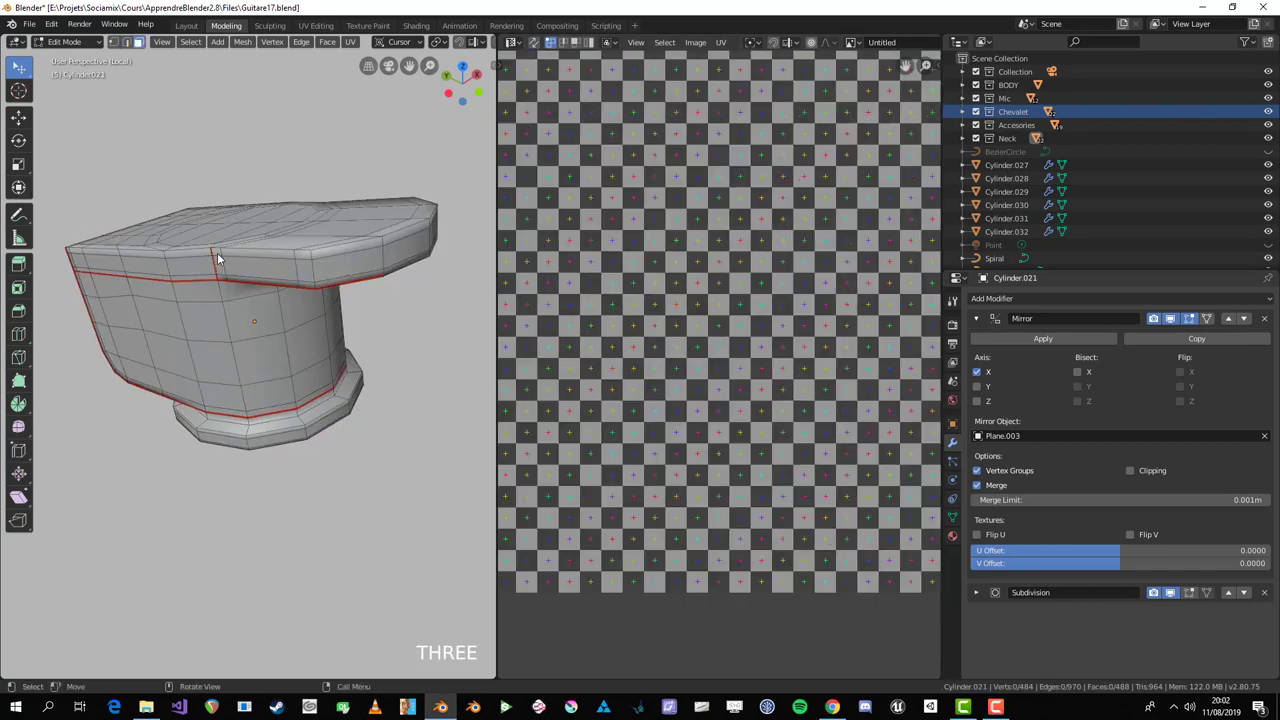
{"action": "key", "text": "l"}
{"action": "left_click", "coordinate": [219, 259]}
{"action": "left_click", "coordinate": [225, 273]}
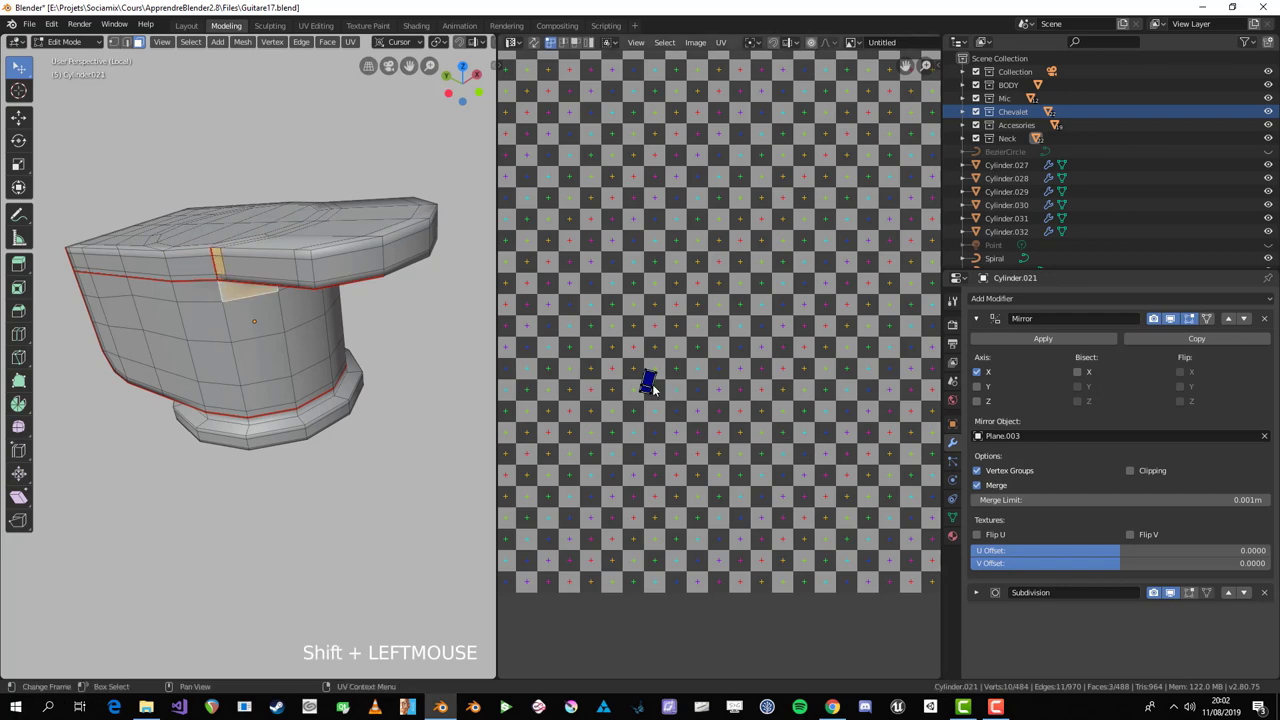
{"action": "key", "text": "a"}
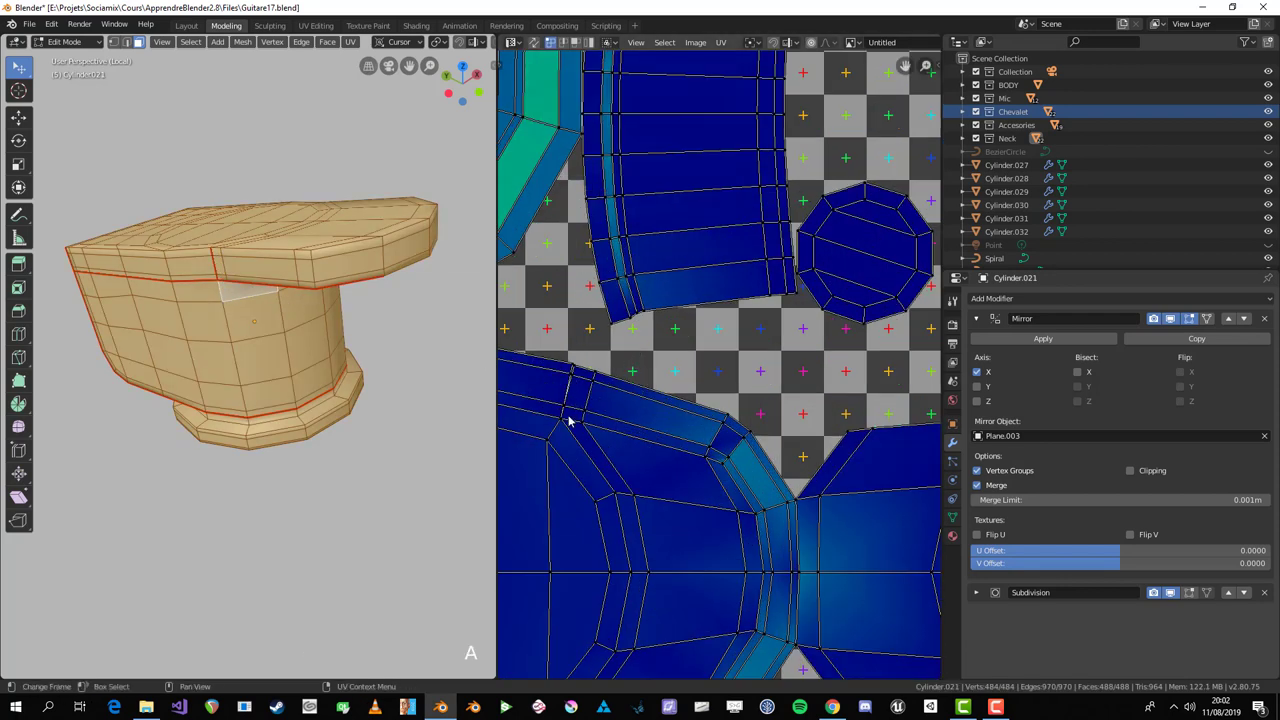
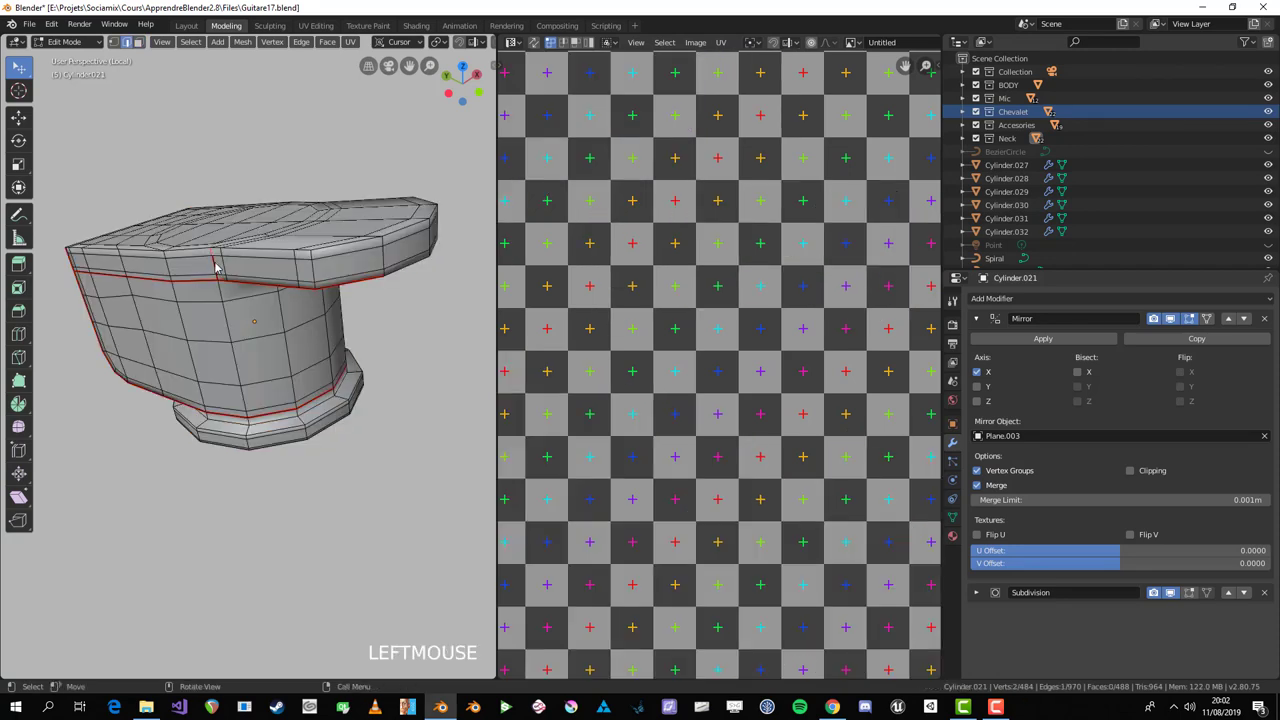
Step: Mark seams on the first side edges of Cylinder.021's flange with Ctrl+E
{"action": "left_click", "coordinate": [220, 283]}
{"action": "key", "text": "ctrl+e"}
{"action": "middle_click", "coordinate": [378, 253]}
{"action": "key", "text": "alt+a"}
{"action": "left_click", "coordinate": [322, 241]}
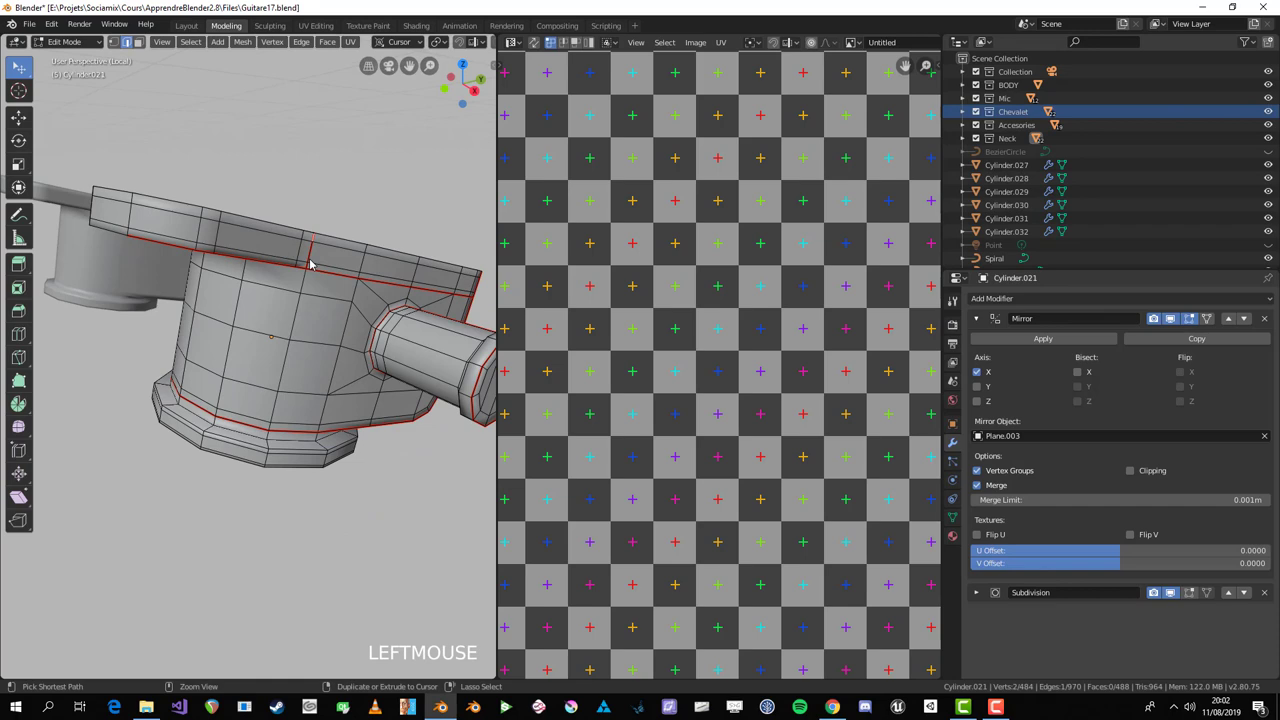
{"action": "left_click", "coordinate": [320, 263]}
{"action": "key", "text": "ctrl+e"}
{"action": "scroll", "scroll_direction": "down", "scroll_amount": 3}
{"action": "key", "text": "alt+a"}
Step: Orbit around the flange and mark a seam on the next picked edges
{"action": "middle_click", "coordinate": [236, 373]}
{"action": "scroll", "scroll_direction": "up", "scroll_amount": 3}
{"action": "middle_click", "coordinate": [301, 451]}
{"action": "middle_click", "coordinate": [226, 383]}
{"action": "scroll", "scroll_direction": "up", "scroll_amount": 3}
{"action": "middle_click", "coordinate": [250, 338]}
{"action": "scroll", "scroll_direction": "up", "scroll_amount": 3}
{"action": "middle_click", "coordinate": [355, 393]}
{"action": "scroll", "scroll_direction": "down", "scroll_amount": 3}
{"action": "middle_click", "coordinate": [344, 376]}
{"action": "scroll", "scroll_direction": "up", "scroll_amount": 3}
{"action": "middle_click", "coordinate": [351, 277]}
{"action": "middle_click", "coordinate": [368, 337]}
{"action": "middle_click", "coordinate": [283, 318]}
{"action": "scroll", "scroll_direction": "up", "scroll_amount": 3}
{"action": "middle_click", "coordinate": [195, 323]}
{"action": "left_click", "coordinate": [218, 296]}
{"action": "middle_click", "coordinate": [202, 316]}
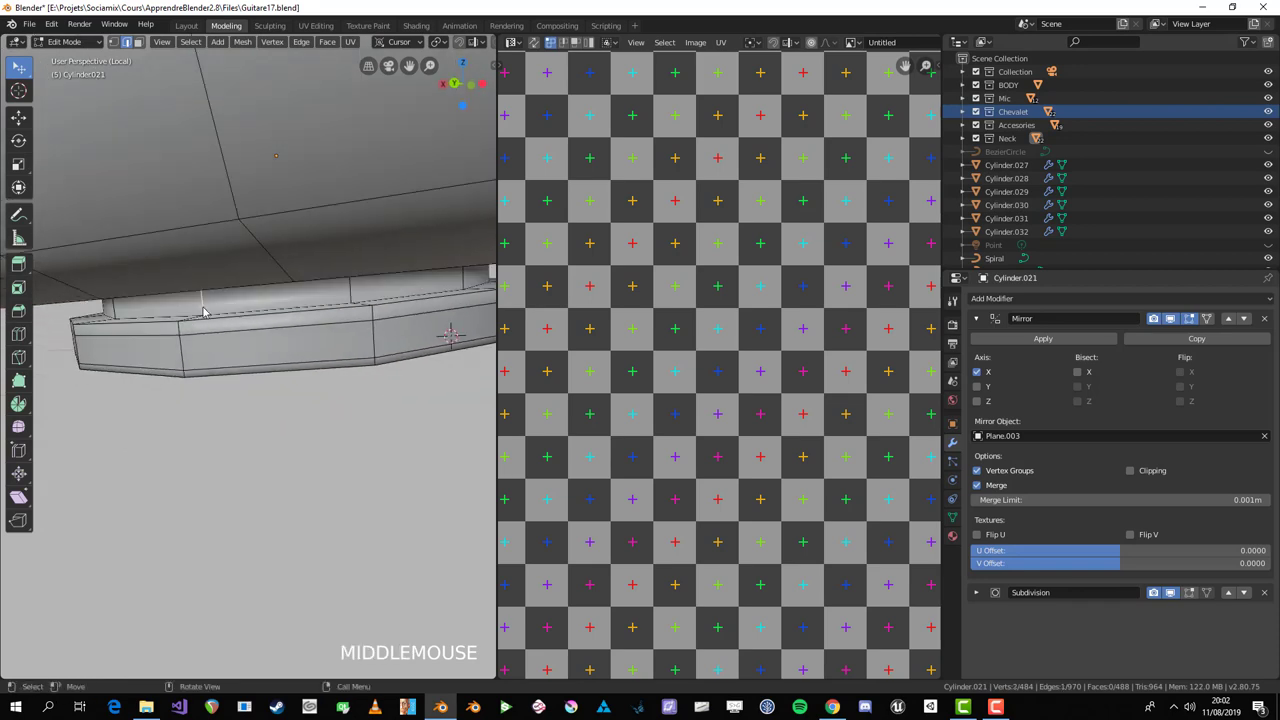
{"action": "left_click", "coordinate": [190, 375]}
{"action": "key", "text": "ctrl+e"}
Step: Mark the vertical seam across the flange side that joins its rim seam loops
{"action": "key", "text": "a"}
{"action": "left_click", "coordinate": [215, 378]}
{"action": "key", "text": "alt+a"}
{"action": "left_click", "coordinate": [219, 378]}
{"action": "scroll", "scroll_direction": "down", "scroll_amount": 3}
{"action": "middle_click", "coordinate": [252, 384]}
{"action": "key", "text": "ctrl+e"}
{"action": "middle_click", "coordinate": [298, 367]}
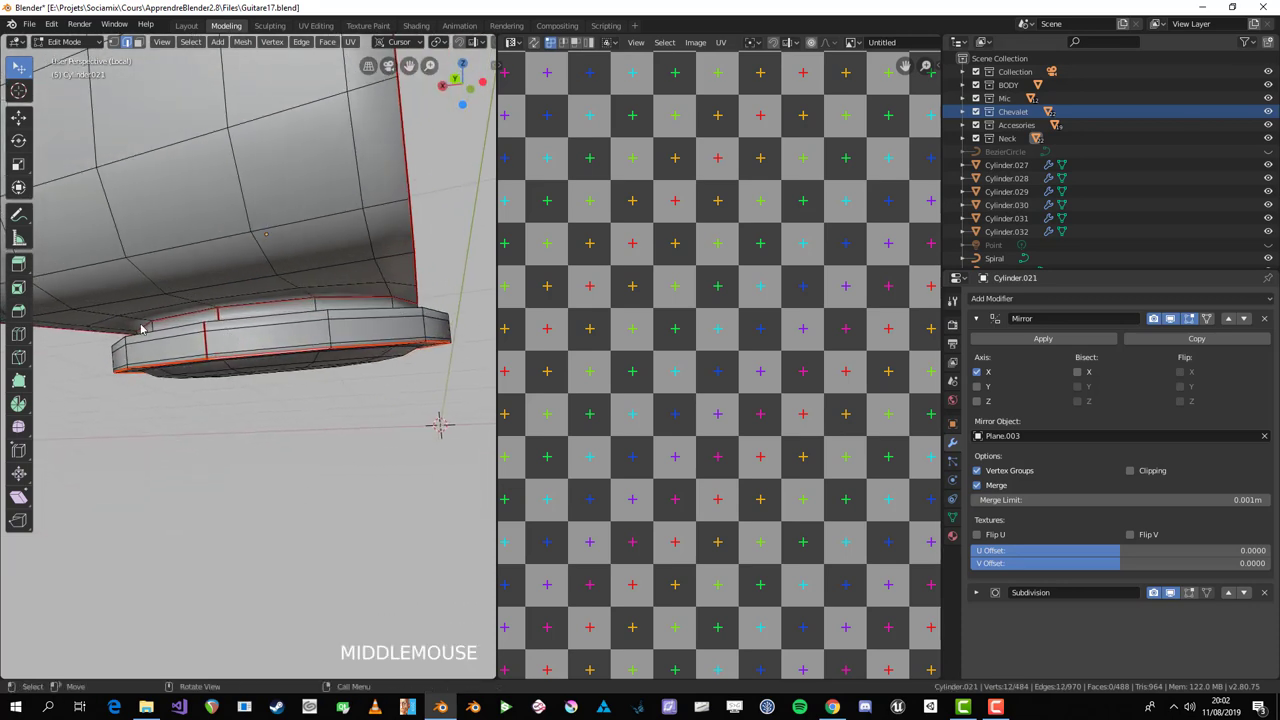
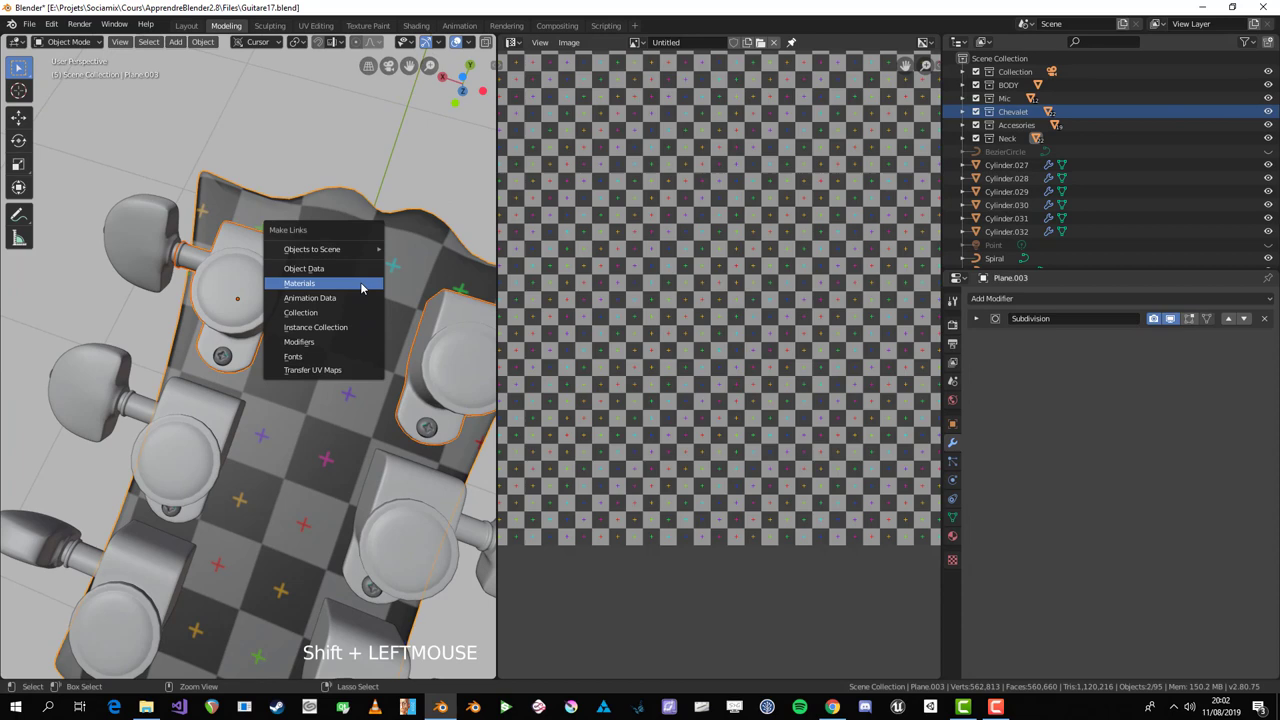
Step: Link the headstock's material to the selected tuning pegs via Make Links > Materials
{"action": "key", "text": "ctrl+l"}
{"action": "key", "text": "Return"}
{"action": "key", "text": "alt+a"}
Step: Scale all of Cylinder.021's UV islands down into a small cluster
{"action": "left_click", "coordinate": [245, 304]}
{"action": "key", "text": "Tab"}
{"action": "key", "text": "a"}
{"action": "key", "text": "s"}
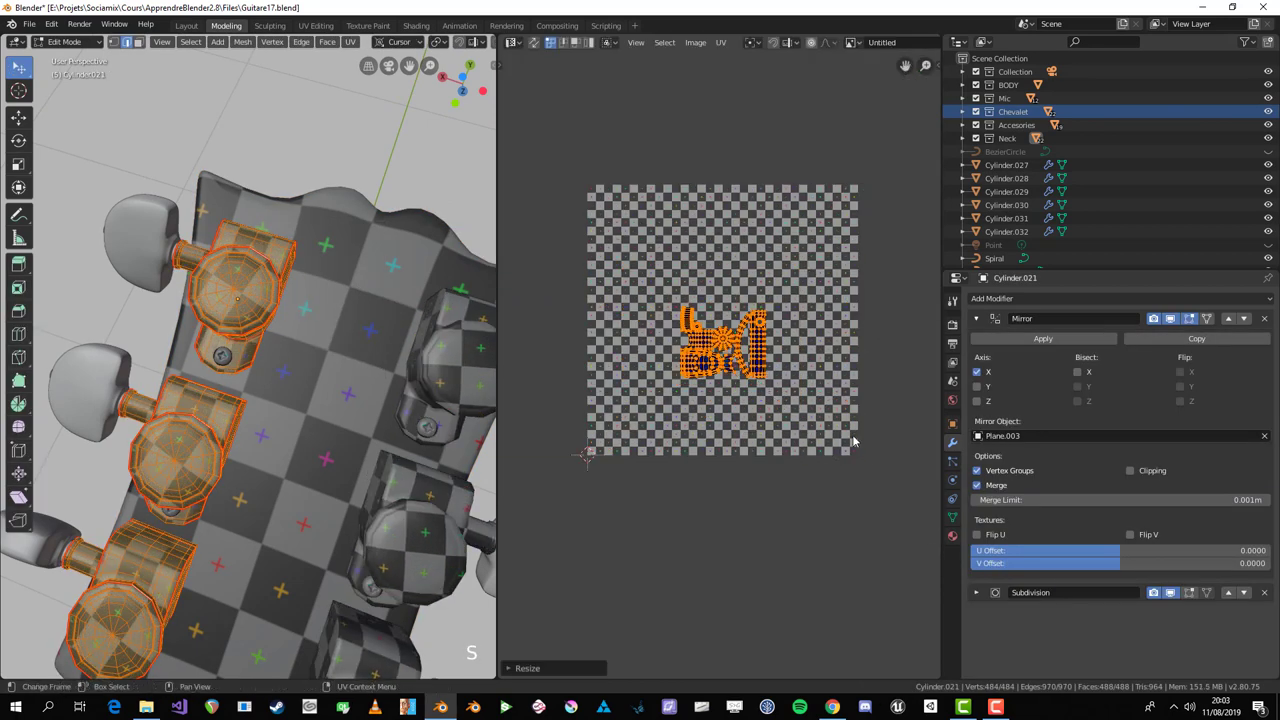
{"action": "key", "text": "Tab"}
Step: Select Cylinder.025 and isolate it in local view in Edit Mode
{"action": "scroll", "scroll_direction": "down", "scroll_amount": 3}
{"action": "key", "text": "alt+a"}
{"action": "middle_click", "coordinate": [252, 375]}
{"action": "scroll", "scroll_direction": "up", "scroll_amount": 3}
{"action": "left_click", "coordinate": [137, 423]}
{"action": "scroll", "scroll_direction": "down", "scroll_amount": 3}
{"action": "key", "text": "KP_Divide"}
{"action": "key", "text": "Tab"}
Step: Frame the tuner button Cylinder.025 and select its whole mesh for editing
{"action": "scroll", "scroll_direction": "up", "scroll_amount": 3}
{"action": "middle_click", "coordinate": [400, 381]}
{"action": "key", "text": "KP_Decimal"}
{"action": "scroll", "scroll_direction": "down", "scroll_amount": 3}
{"action": "middle_click", "coordinate": [179, 400]}
{"action": "scroll", "scroll_direction": "up", "scroll_amount": 3}
{"action": "middle_click", "coordinate": [218, 408]}
{"action": "scroll", "scroll_direction": "up", "scroll_amount": 3}
{"action": "key", "text": "alt+a"}
{"action": "middle_click", "coordinate": [262, 431]}
{"action": "left_click", "coordinate": [267, 416]}
{"action": "middle_click", "coordinate": [301, 424]}
{"action": "left_click", "coordinate": [290, 435]}
{"action": "key", "text": "a"}
{"action": "middle_click", "coordinate": [352, 434]}
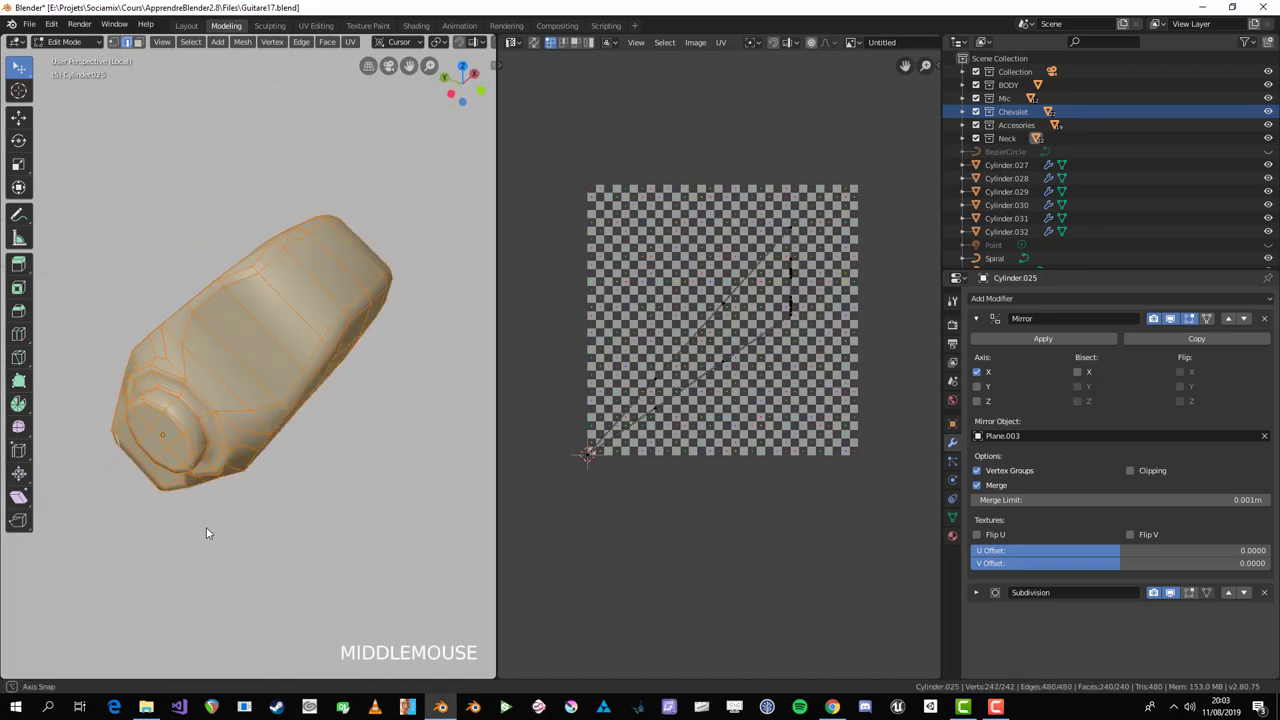
Step: Mark a seam along the edge loop around the knob of Cylinder.025
{"action": "scroll", "scroll_direction": "up", "scroll_amount": 3}
{"action": "left_click", "coordinate": [294, 423]}
{"action": "middle_click", "coordinate": [381, 402]}
{"action": "left_click", "coordinate": [308, 346]}
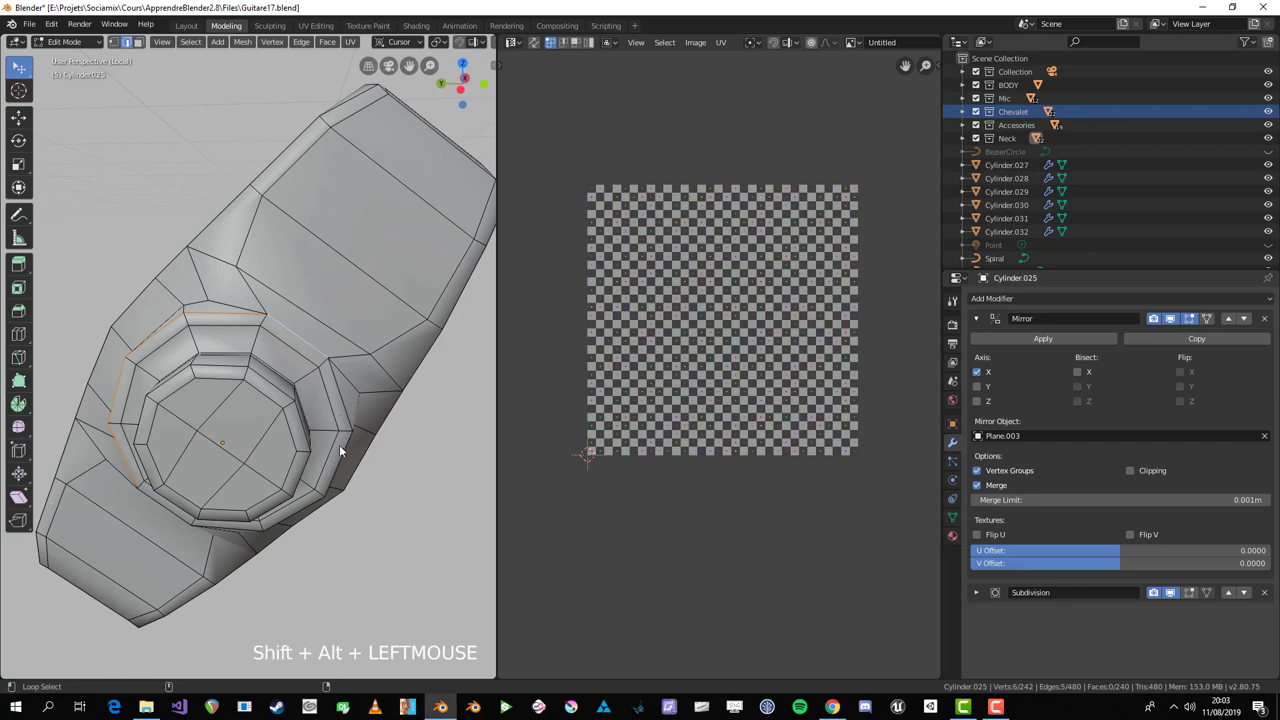
{"action": "middle_click", "coordinate": [329, 456]}
{"action": "left_click", "coordinate": [248, 383]}
{"action": "key", "text": "ctrl+e"}
{"action": "key", "text": "alt+a"}
{"action": "middle_click", "coordinate": [294, 384]}
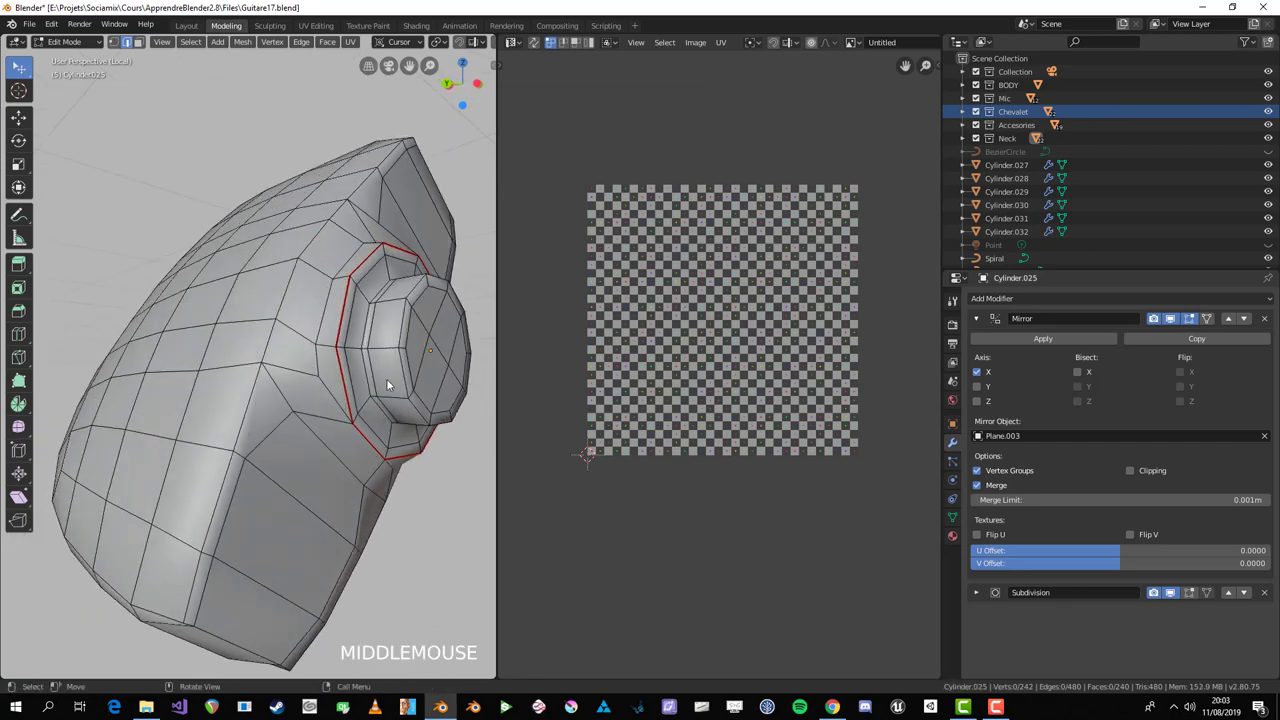
Step: Check the knob's linked faces with L and a test unwrap, then return to edge select
{"action": "key", "text": "l"}
{"action": "key", "text": "alt+a"}
{"action": "key", "text": "3"}
{"action": "key", "text": "l"}
{"action": "key", "text": "u"}
{"action": "scroll", "scroll_direction": "up", "scroll_amount": 3}
{"action": "middle_click", "coordinate": [381, 397]}
{"action": "key", "text": "alt+a"}
{"action": "key", "text": "2"}
{"action": "left_click", "coordinate": [378, 424]}
{"action": "scroll", "scroll_direction": "down", "scroll_amount": 3}
{"action": "middle_click", "coordinate": [353, 417]}
Step: Mark seams on the remaining rim edge loops of Cylinder.025
{"action": "key", "text": "ctrl+e"}
{"action": "middle_click", "coordinate": [373, 382]}
{"action": "key", "text": "alt+a"}
{"action": "left_click", "coordinate": [377, 359]}
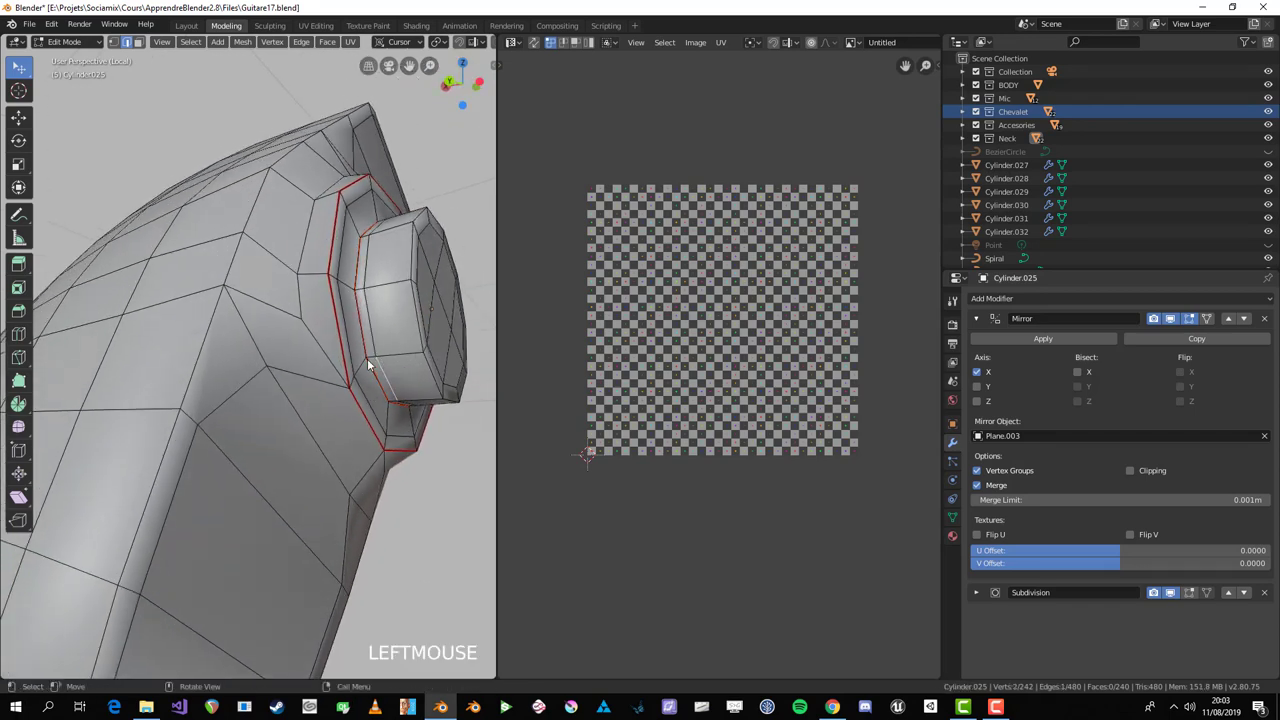
{"action": "left_click", "coordinate": [421, 358]}
{"action": "middle_click", "coordinate": [413, 369]}
{"action": "left_click", "coordinate": [319, 354]}
{"action": "middle_click", "coordinate": [369, 312]}
{"action": "key", "text": "ctrl+e"}
Step: Unwrap the whole Cylinder.025 mesh into ring, disc and strip UV islands
{"action": "key", "text": "a"}
{"action": "key", "text": "u"}
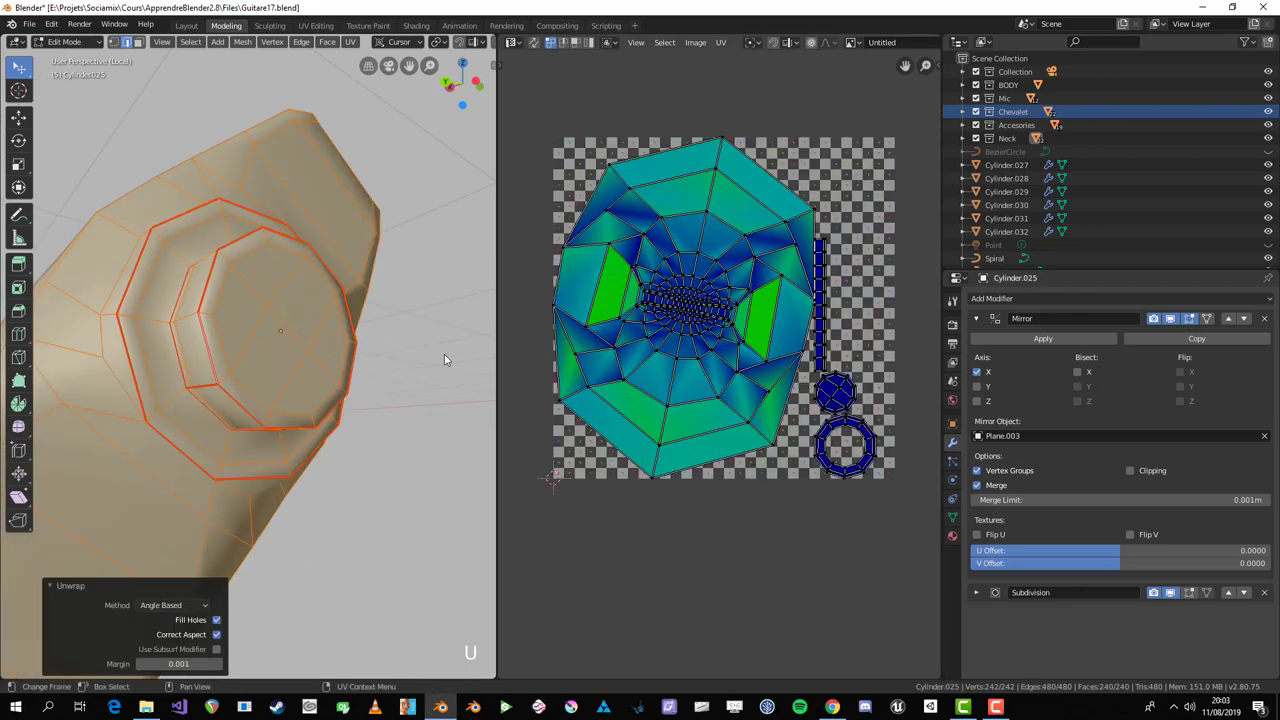
{"action": "key", "text": "alt+a"}
Step: Select the linked knob faces, unwrap them as a test, then clear the selection
{"action": "key", "text": "3"}
{"action": "key", "text": "l"}
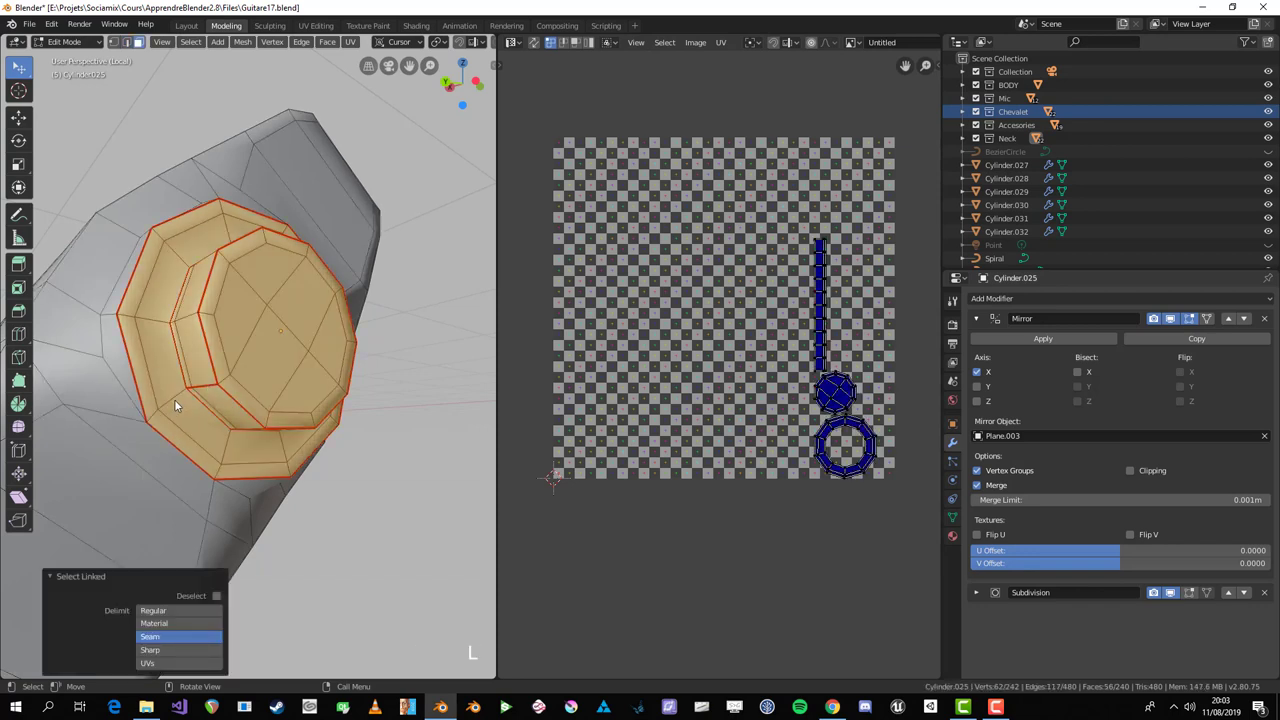
{"action": "key", "text": "u"}
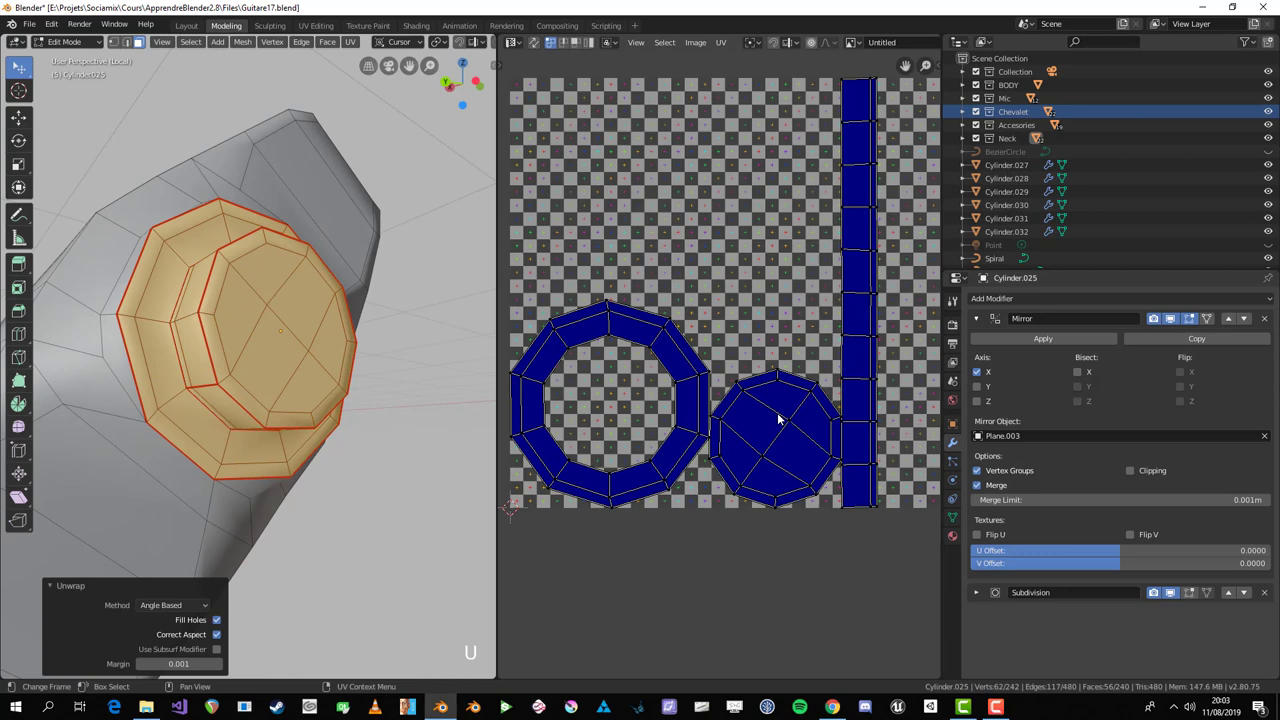
{"action": "scroll", "scroll_direction": "down", "scroll_amount": 3}
{"action": "key", "text": "alt+a"}
{"action": "middle_click", "coordinate": [218, 370]}
{"action": "scroll", "scroll_direction": "up", "scroll_amount": 3}
{"action": "left_click", "coordinate": [184, 437]}
{"action": "key", "text": "alt+a"}
{"action": "left_click", "coordinate": [175, 446]}
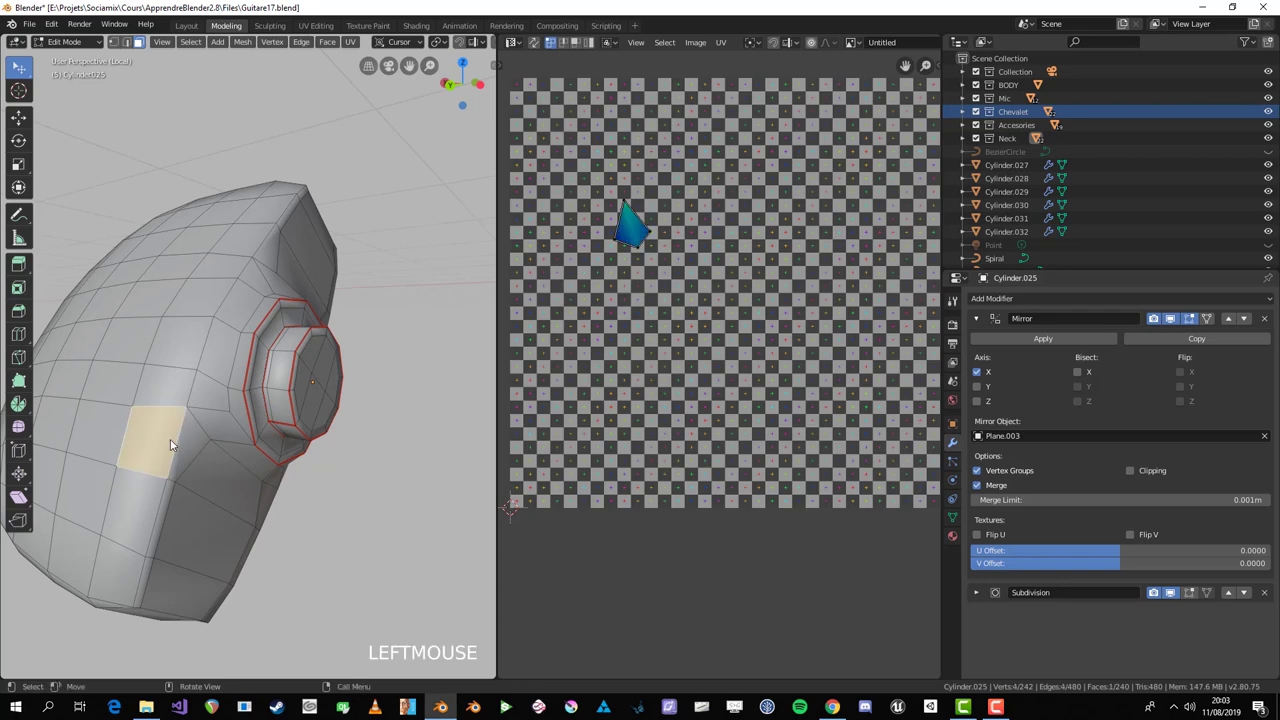
{"action": "key", "text": "alt+a"}
Step: Mark a first edge path along the cover body as a seam and unwrap the whole mesh to check
{"action": "key", "text": "2"}
{"action": "left_click", "coordinate": [178, 457]}
{"action": "scroll", "scroll_direction": "down", "scroll_amount": 3}
{"action": "middle_click", "coordinate": [222, 455]}
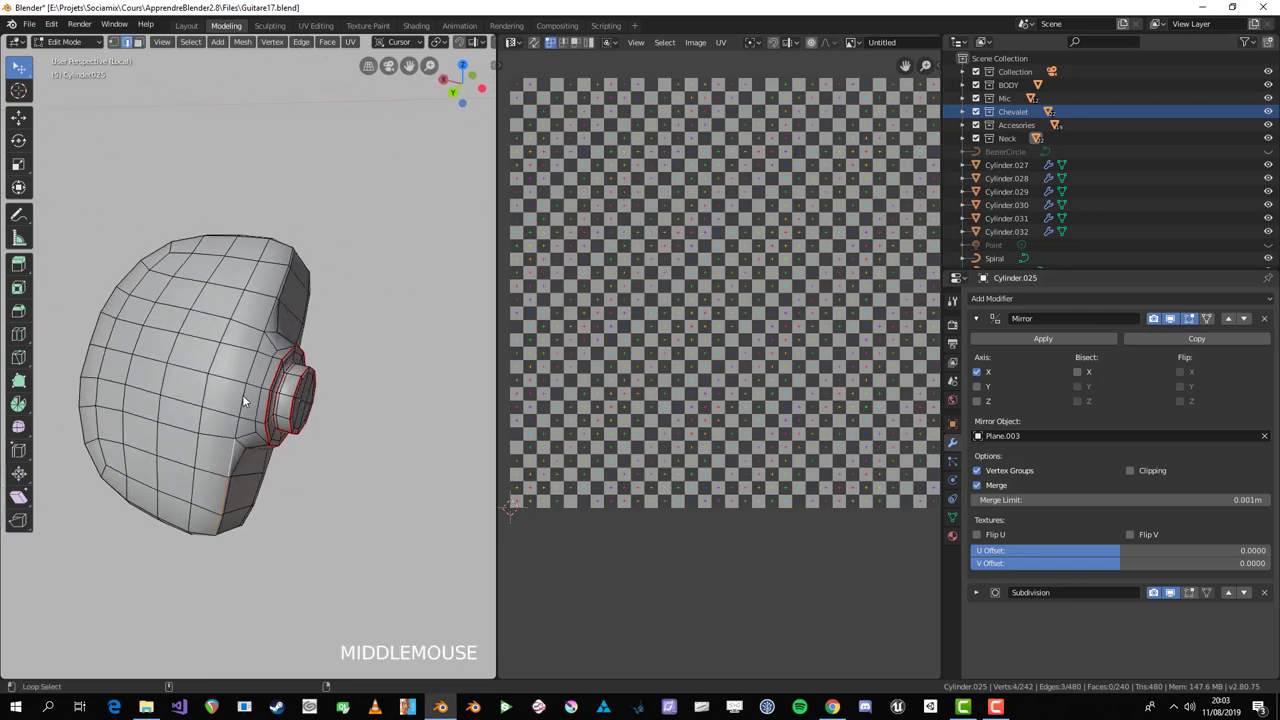
{"action": "left_click", "coordinate": [251, 397]}
{"action": "middle_click", "coordinate": [307, 366]}
{"action": "scroll", "scroll_direction": "up", "scroll_amount": 3}
{"action": "left_click", "coordinate": [222, 310]}
{"action": "middle_click", "coordinate": [453, 365]}
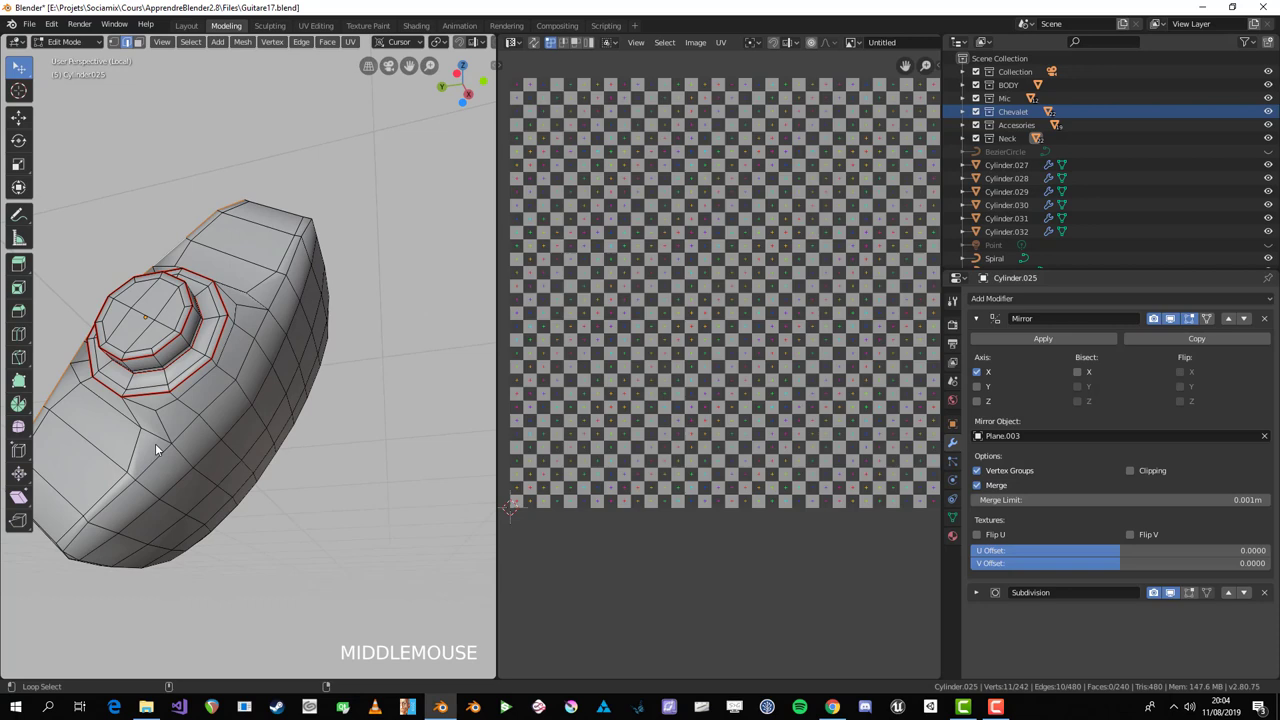
{"action": "left_click", "coordinate": [163, 463]}
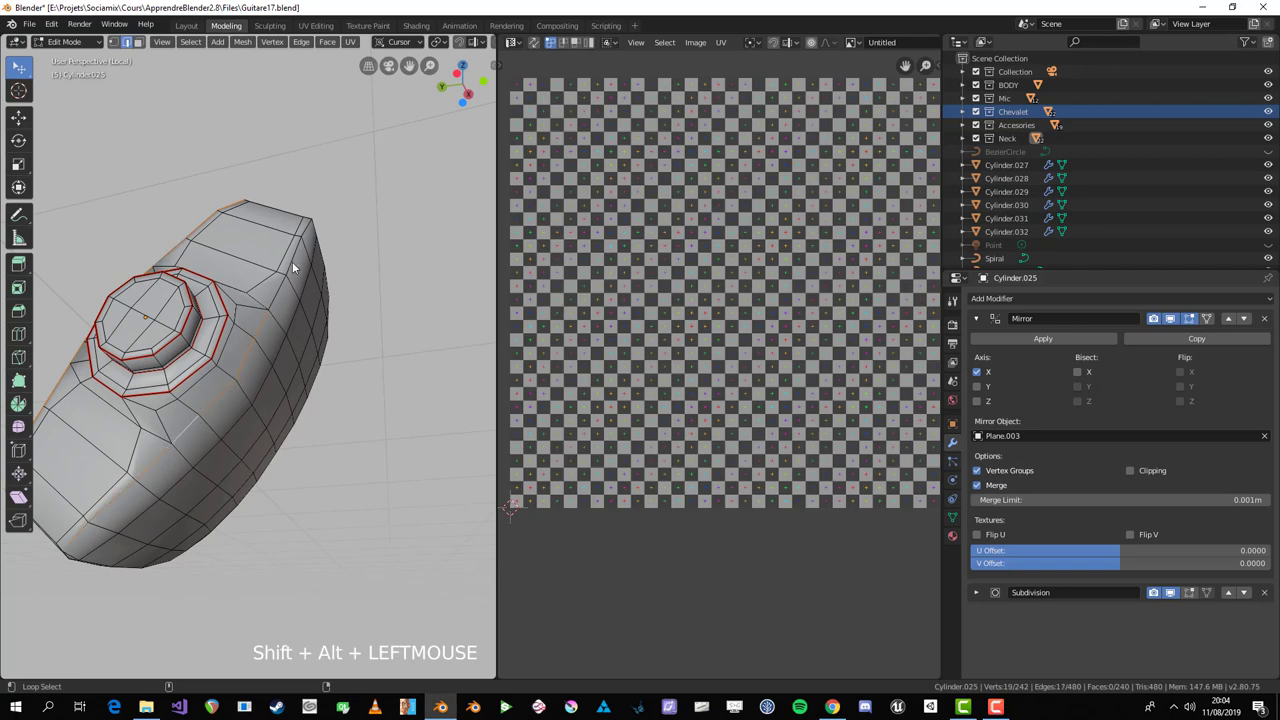
{"action": "middle_click", "coordinate": [298, 279]}
{"action": "key", "text": "ctrl+e"}
{"action": "scroll", "scroll_direction": "down", "scroll_amount": 3}
{"action": "middle_click", "coordinate": [288, 343]}
{"action": "key", "text": "a"}
{"action": "key", "text": "u"}
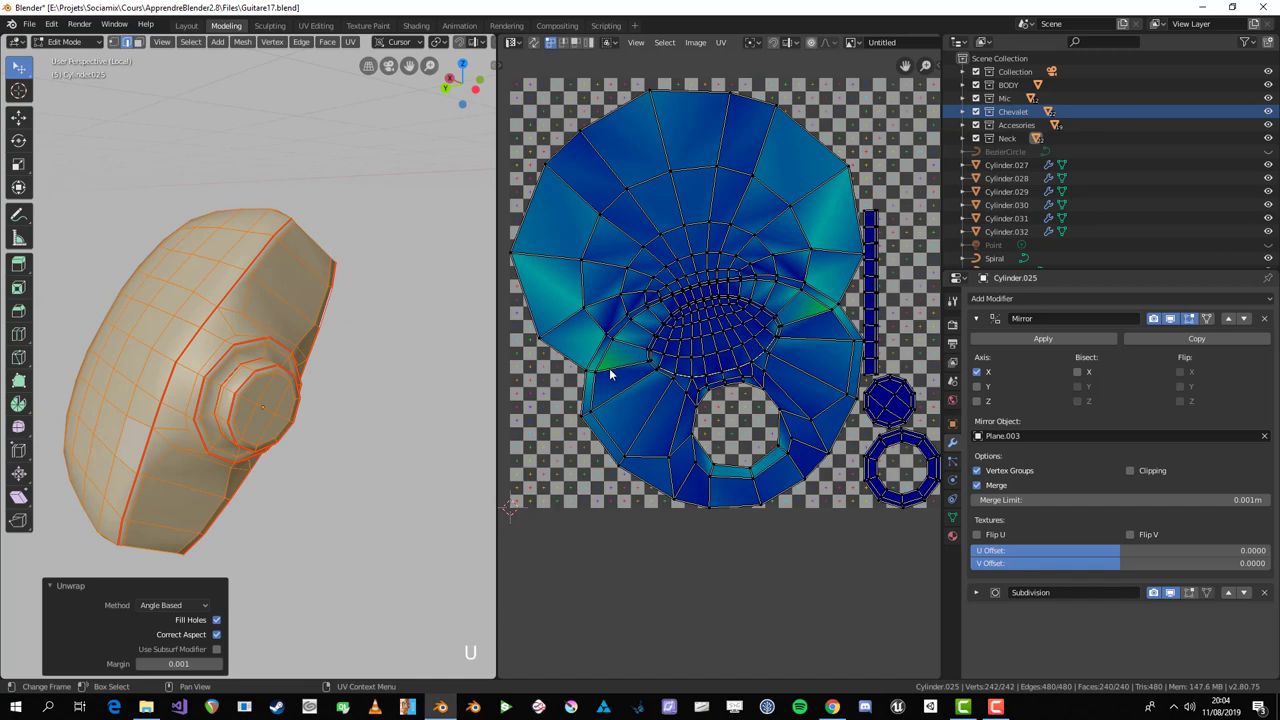
Step: Pick a second edge path around the bulb rim and mark it as a seam
{"action": "middle_click", "coordinate": [258, 291]}
{"action": "key", "text": "alt+a"}
{"action": "middle_click", "coordinate": [263, 327]}
{"action": "left_click", "coordinate": [284, 325]}
{"action": "left_click", "coordinate": [318, 334]}
{"action": "key", "text": "alt+a"}
{"action": "left_click", "coordinate": [270, 312]}
{"action": "left_click", "coordinate": [265, 269]}
{"action": "middle_click", "coordinate": [340, 300]}
{"action": "left_click", "coordinate": [162, 264]}
{"action": "scroll", "scroll_direction": "down", "scroll_amount": 3}
{"action": "middle_click", "coordinate": [149, 326]}
{"action": "middle_click", "coordinate": [237, 465]}
{"action": "middle_click", "coordinate": [218, 480]}
{"action": "left_click", "coordinate": [265, 499]}
{"action": "left_click", "coordinate": [348, 486]}
{"action": "middle_click", "coordinate": [330, 480]}
{"action": "key", "text": "ctrl+e"}
{"action": "key", "text": "a"}
Step: Extend the rim seam with further body edges, undoing a wrong pick, via Edge > Mark Seam
{"action": "middle_click", "coordinate": [325, 426]}
{"action": "scroll", "scroll_direction": "up", "scroll_amount": 3}
{"action": "middle_click", "coordinate": [328, 449]}
{"action": "left_click", "coordinate": [310, 415]}
{"action": "left_click", "coordinate": [160, 381]}
{"action": "key", "text": "ctrl+e"}
{"action": "middle_click", "coordinate": [454, 419]}
{"action": "left_click", "coordinate": [423, 336]}
{"action": "left_click", "coordinate": [410, 231]}
{"action": "middle_click", "coordinate": [382, 266]}
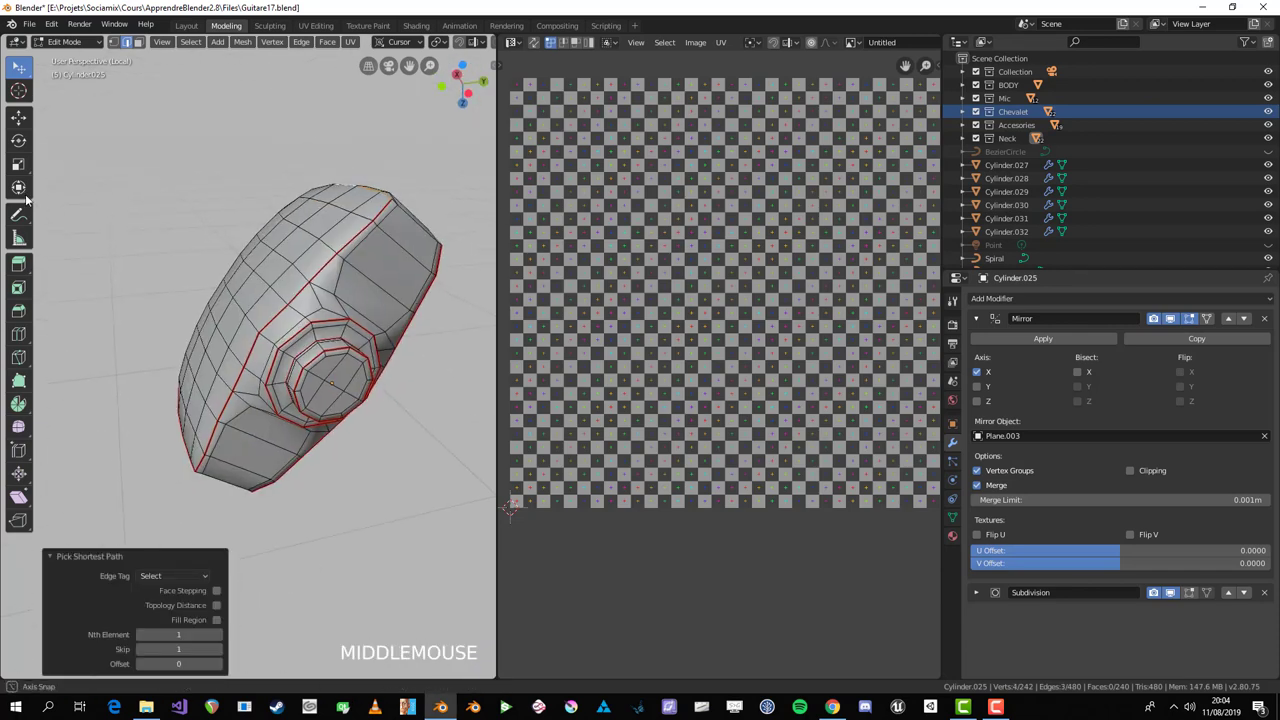
{"action": "left_click", "coordinate": [124, 191]}
{"action": "key", "text": "ctrl+z"}
{"action": "left_click", "coordinate": [170, 208]}
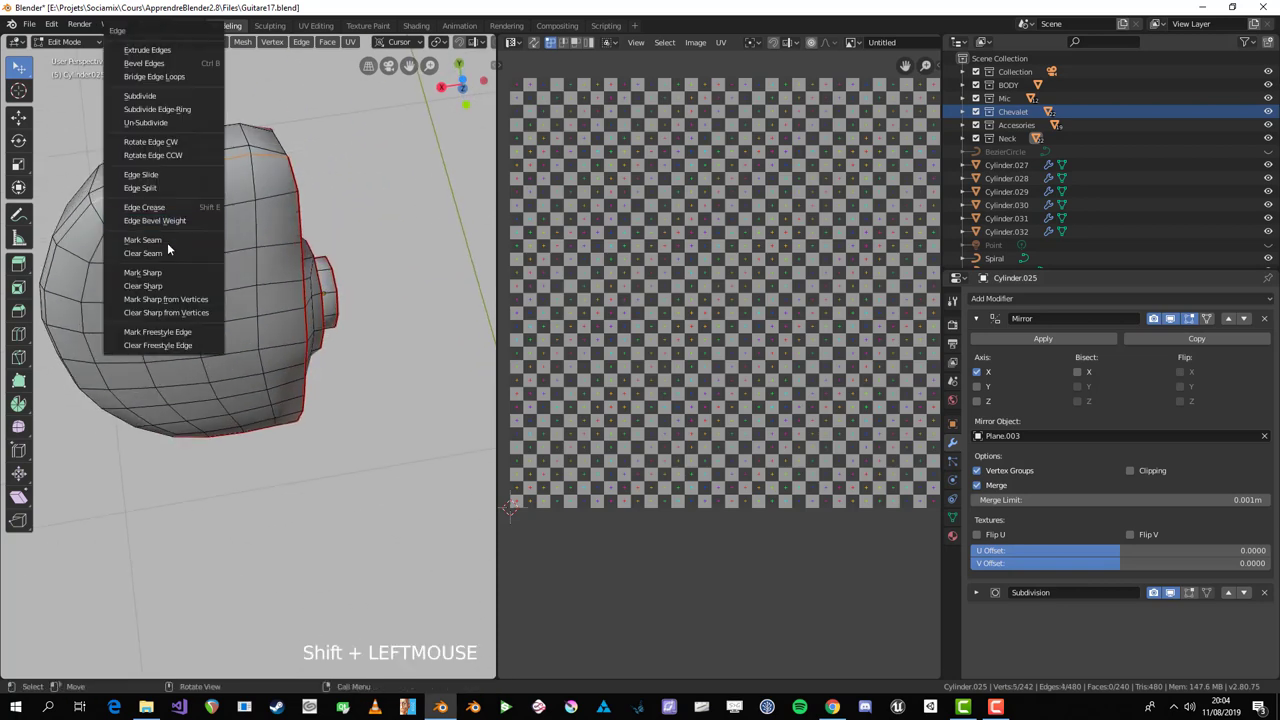
{"action": "key", "text": "ctrl+e"}
Step: Unwrap the whole cover into a fanned band, holed disc and ring islands
{"action": "key", "text": "a"}
{"action": "scroll", "scroll_direction": "down", "scroll_amount": 3}
{"action": "middle_click", "coordinate": [289, 380]}
{"action": "key", "text": "u"}
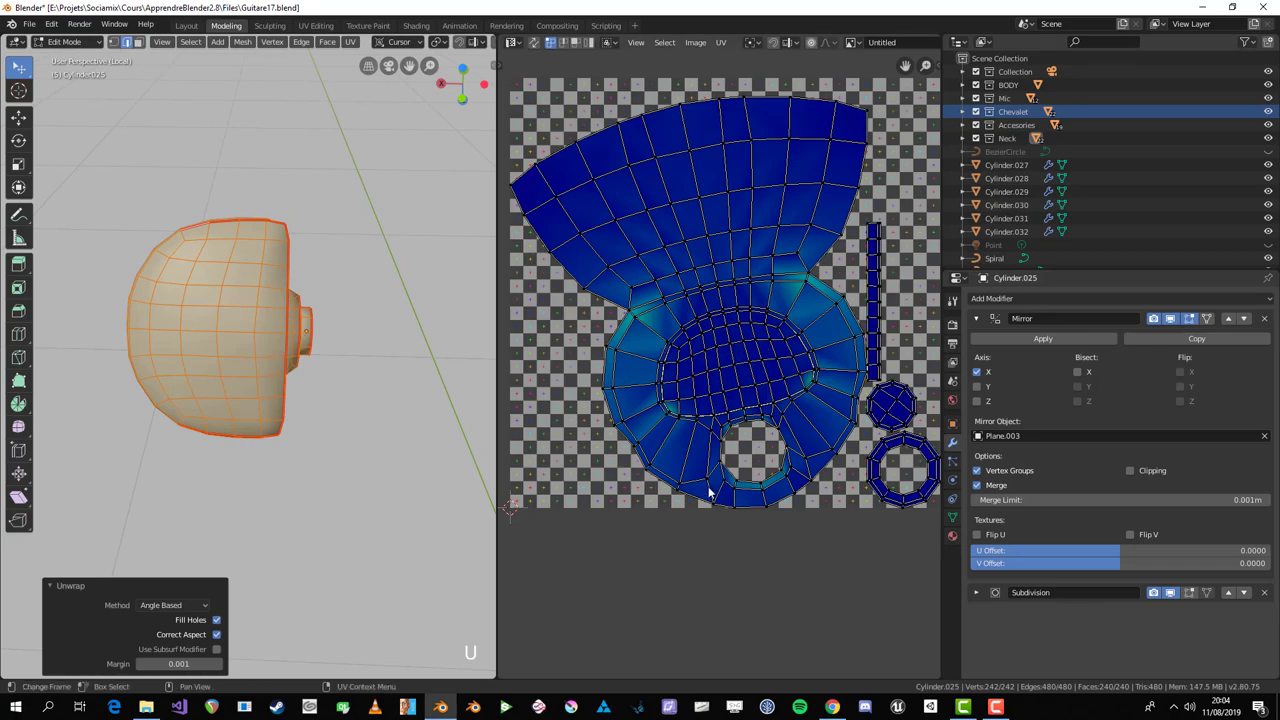
{"action": "middle_click", "coordinate": [340, 412]}
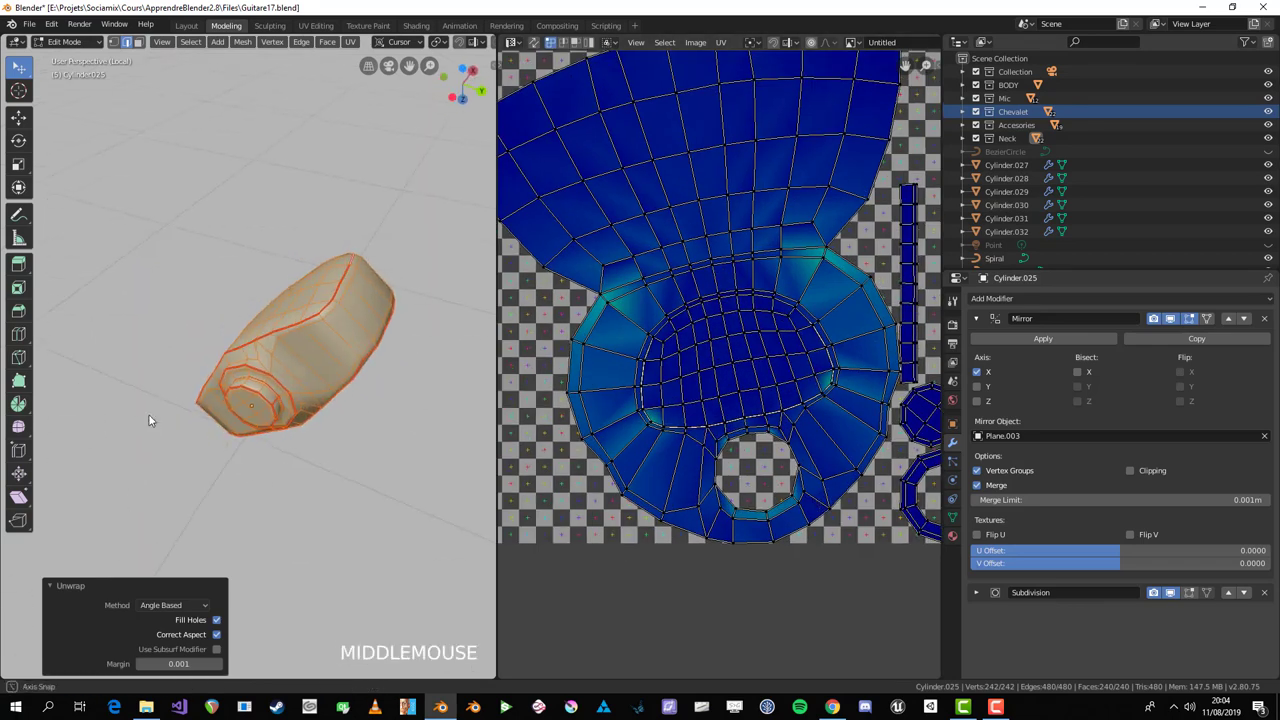
{"action": "key", "text": "alt+a"}
{"action": "middle_click", "coordinate": [364, 370]}
Step: Select the tuning peg knob's linked geometry and pick its first edge loops in edge mode
{"action": "key", "text": "3"}
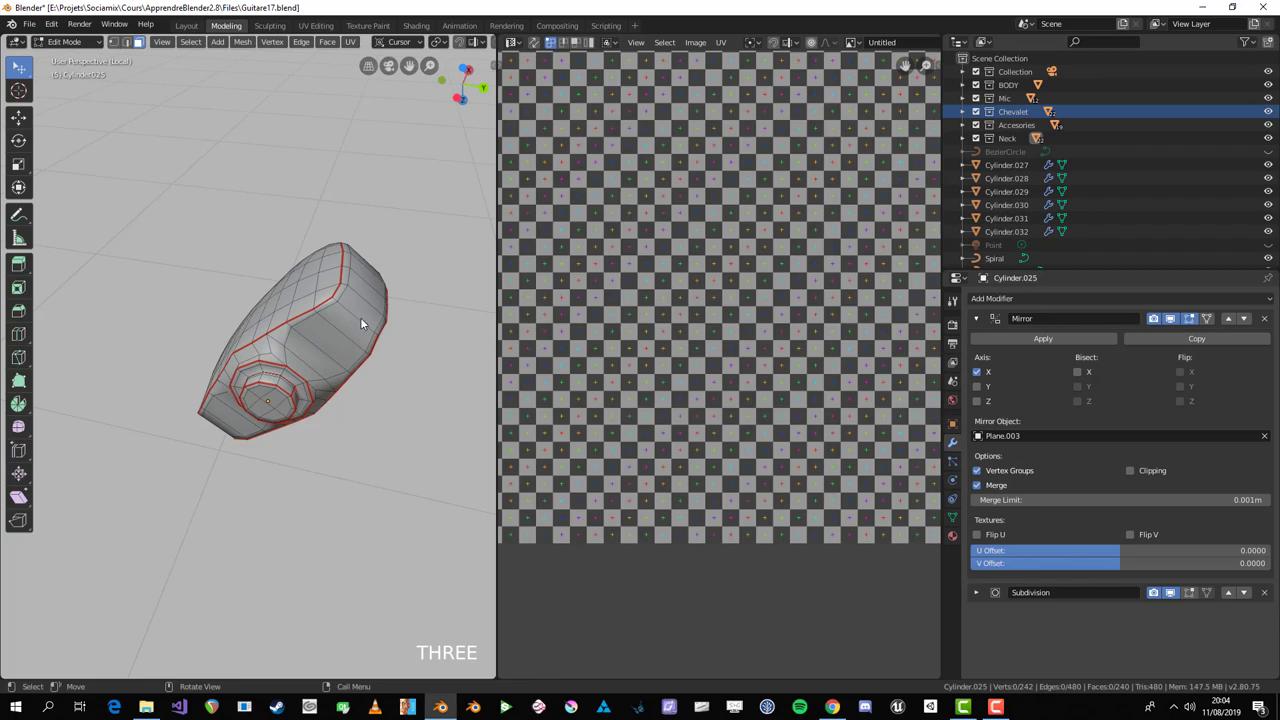
{"action": "key", "text": "l"}
{"action": "key", "text": "alt+a"}
{"action": "middle_click", "coordinate": [357, 329]}
{"action": "key", "text": "l"}
{"action": "middle_click", "coordinate": [358, 357]}
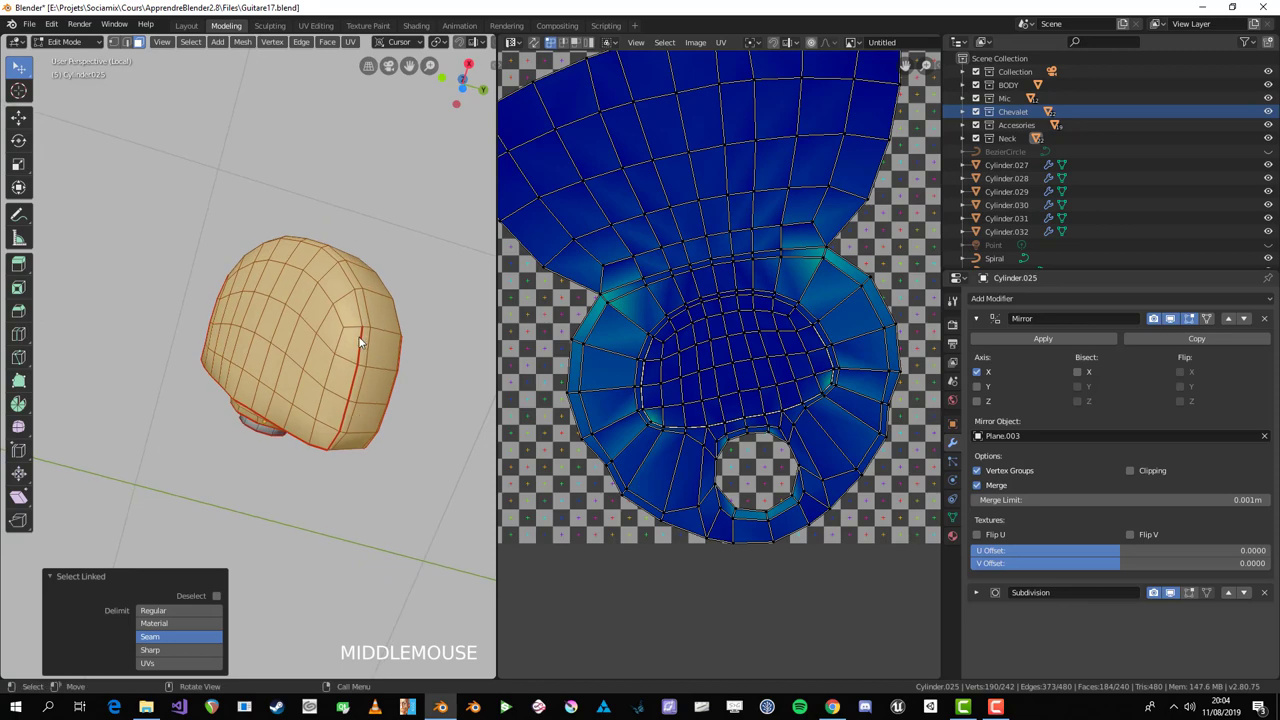
{"action": "key", "text": "2"}
{"action": "left_click", "coordinate": [360, 313]}
{"action": "middle_click", "coordinate": [273, 355]}
{"action": "left_click", "coordinate": [322, 296]}
{"action": "key", "text": "ctrl+z"}
{"action": "left_click", "coordinate": [328, 288]}
Step: Mark those knob edge loops as UV seams
{"action": "key", "text": "ctrl+e"}
{"action": "middle_click", "coordinate": [328, 314]}
{"action": "left_click", "coordinate": [334, 376]}
{"action": "middle_click", "coordinate": [294, 280]}
{"action": "left_click", "coordinate": [281, 240]}
{"action": "key", "text": "ctrl+e"}
{"action": "key", "text": "alt+a"}
Step: Adjust a few more edges and unwrap the knob with the revised seams
{"action": "middle_click", "coordinate": [263, 355]}
{"action": "left_click", "coordinate": [191, 404]}
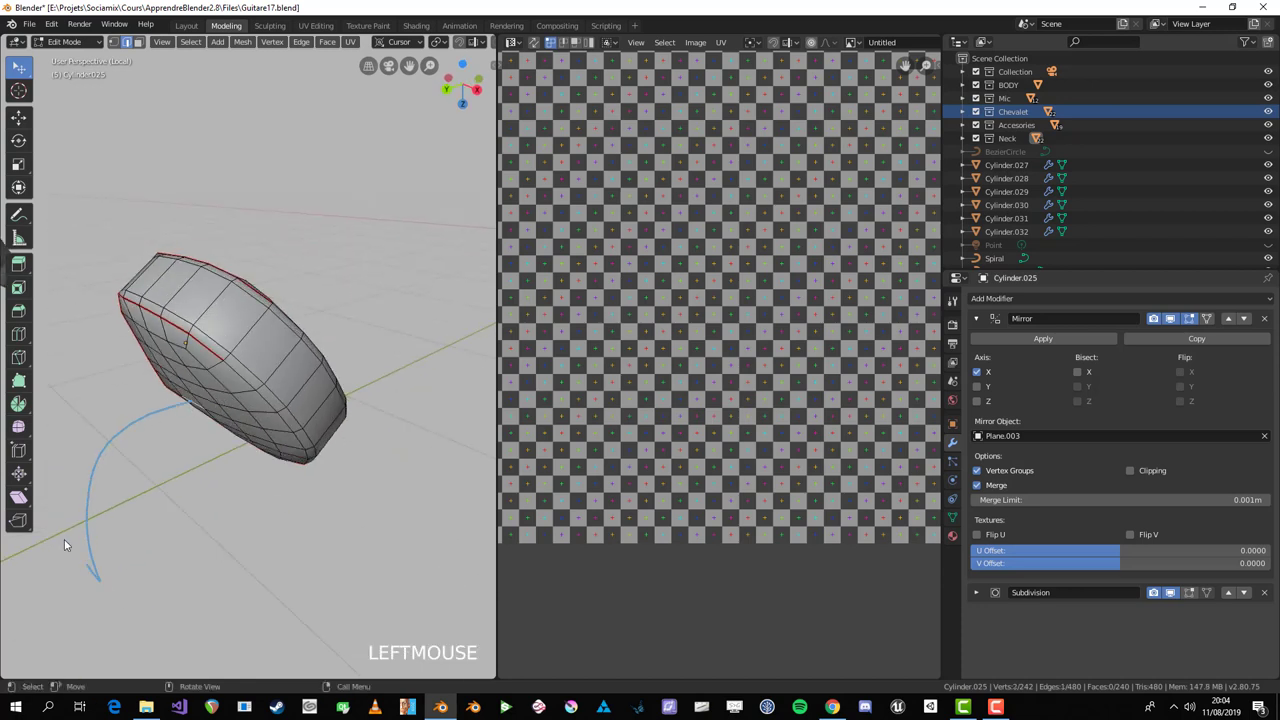
{"action": "key", "text": "d"}
{"action": "left_click", "coordinate": [108, 557]}
{"action": "key", "text": "d"}
{"action": "left_click", "coordinate": [287, 304]}
{"action": "key", "text": "d"}
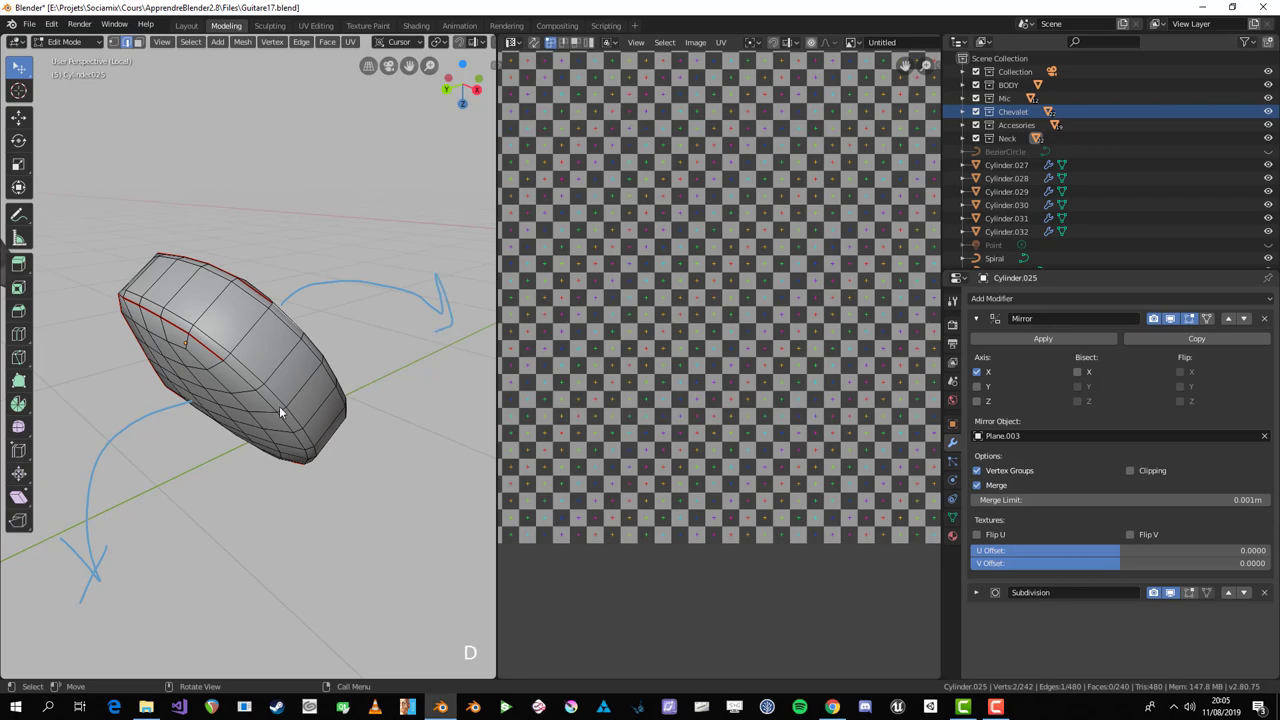
{"action": "key", "text": "l"}
{"action": "key", "text": "u"}
{"action": "scroll", "scroll_direction": "down", "scroll_amount": 3}
{"action": "key", "text": "n"}
{"action": "left_click", "coordinate": [477, 465]}
{"action": "key", "text": "n"}
Step: Inspect the result and select additional ring edges on the knob for seams
{"action": "scroll", "scroll_direction": "up", "scroll_amount": 3}
{"action": "middle_click", "coordinate": [337, 469]}
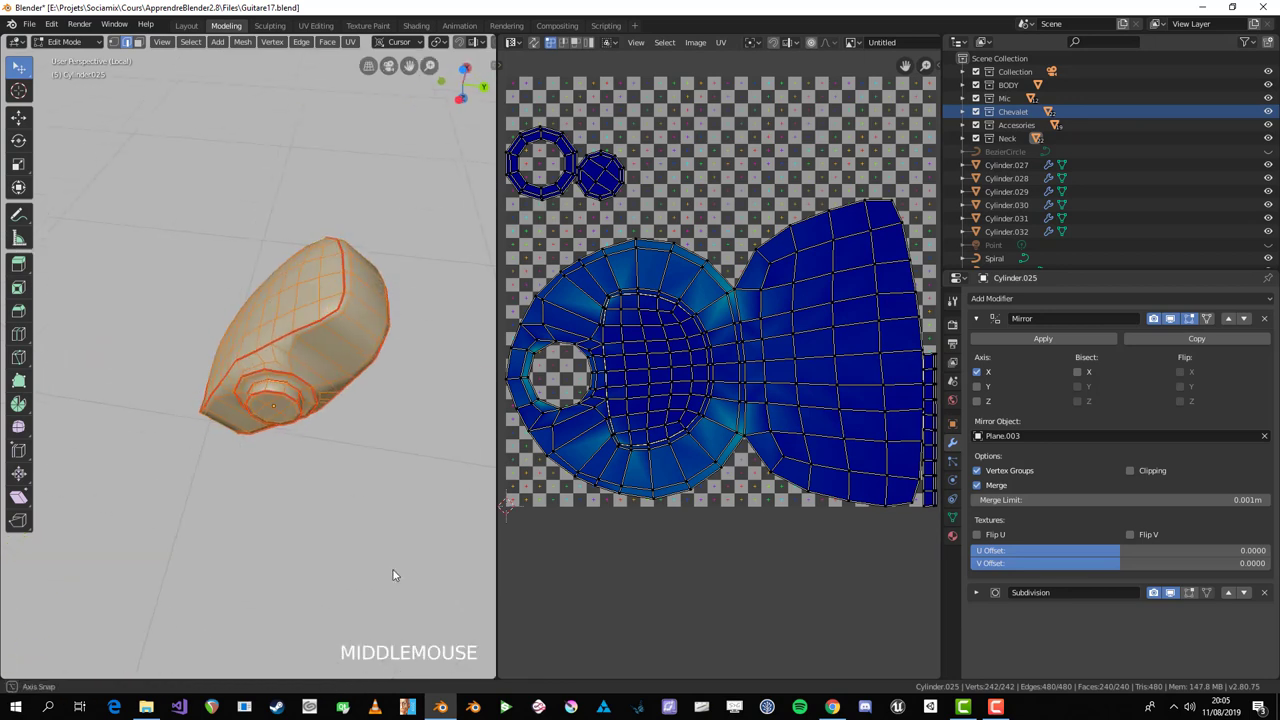
{"action": "scroll", "scroll_direction": "up", "scroll_amount": 3}
{"action": "middle_click", "coordinate": [334, 451]}
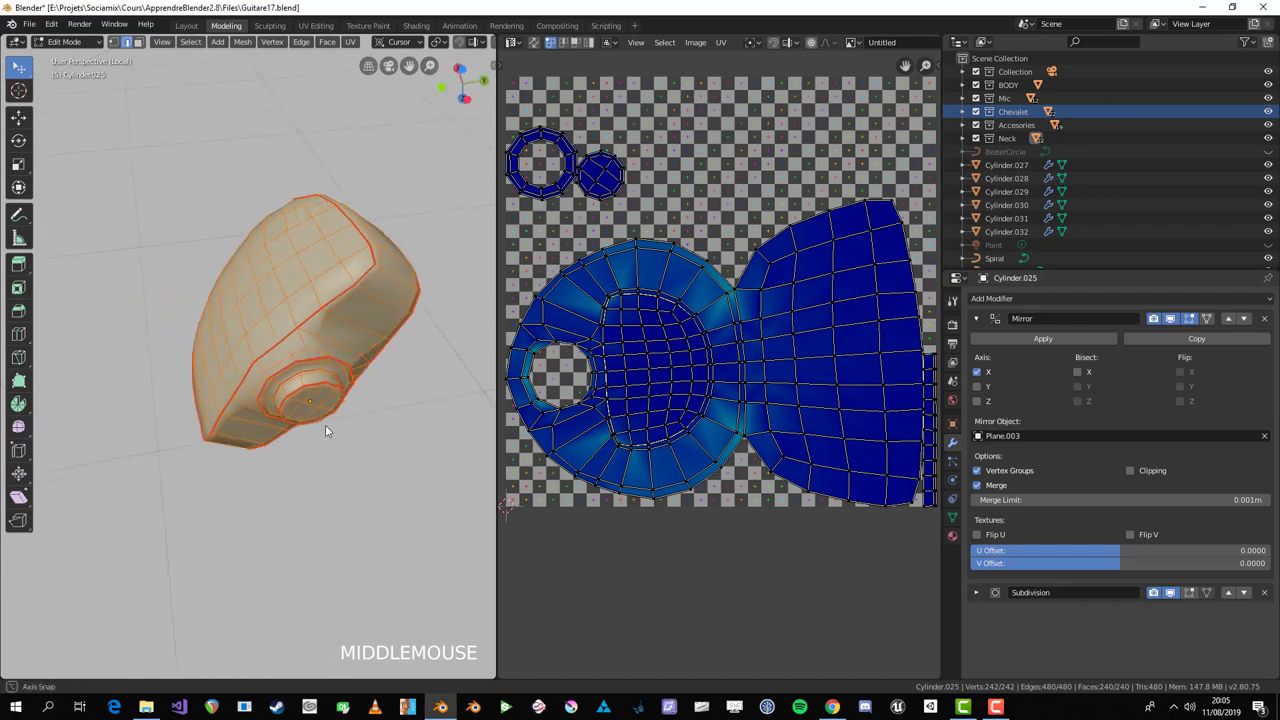
{"action": "key", "text": "alt+a"}
{"action": "key", "text": "3"}
{"action": "left_click", "coordinate": [299, 338]}
{"action": "middle_click", "coordinate": [352, 394]}
{"action": "key", "text": "2"}
{"action": "left_click", "coordinate": [254, 338]}
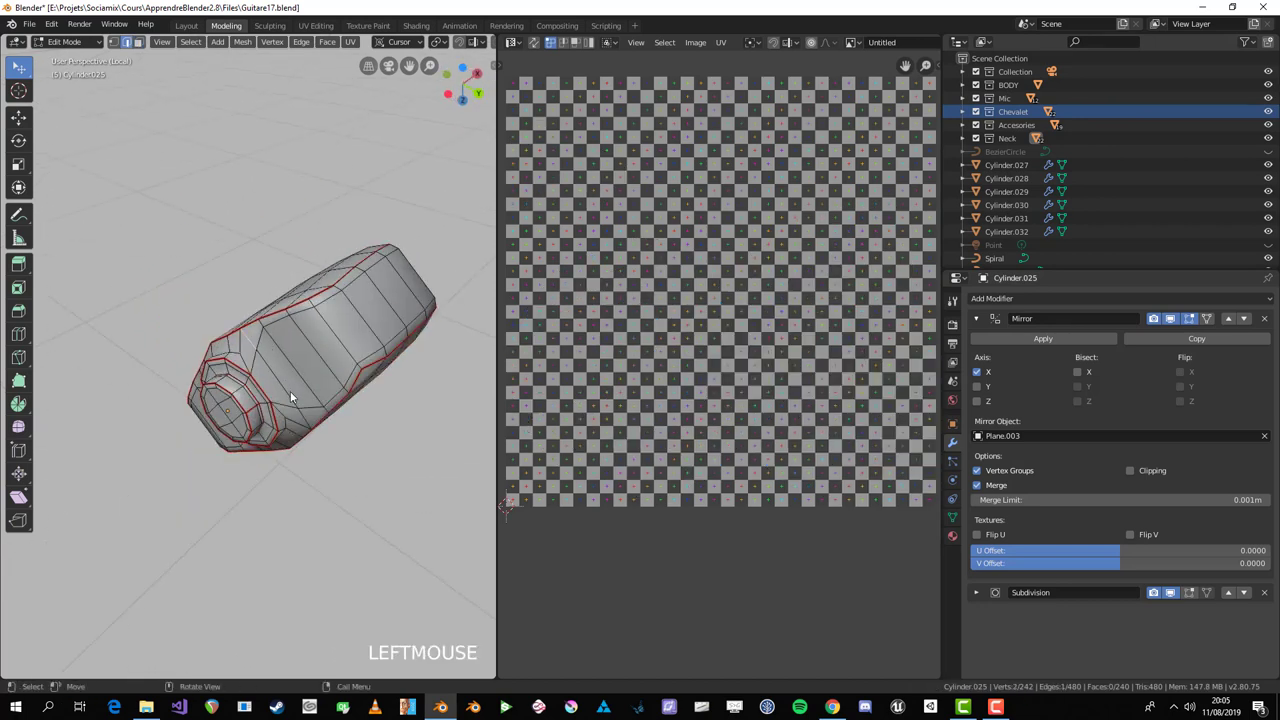
{"action": "left_click", "coordinate": [315, 427]}
{"action": "key", "text": "ctrl+z"}
{"action": "left_click", "coordinate": [261, 468]}
Step: Mark the extra ring seams and unwrap the whole knob again
{"action": "middle_click", "coordinate": [280, 462]}
{"action": "scroll", "scroll_direction": "up", "scroll_amount": 3}
{"action": "middle_click", "coordinate": [331, 428]}
{"action": "left_click", "coordinate": [249, 395]}
{"action": "middle_click", "coordinate": [359, 465]}
{"action": "left_click", "coordinate": [348, 450]}
{"action": "key", "text": "ctrl+e"}
{"action": "key", "text": "a"}
{"action": "key", "text": "u"}
{"action": "key", "text": "alt+a"}
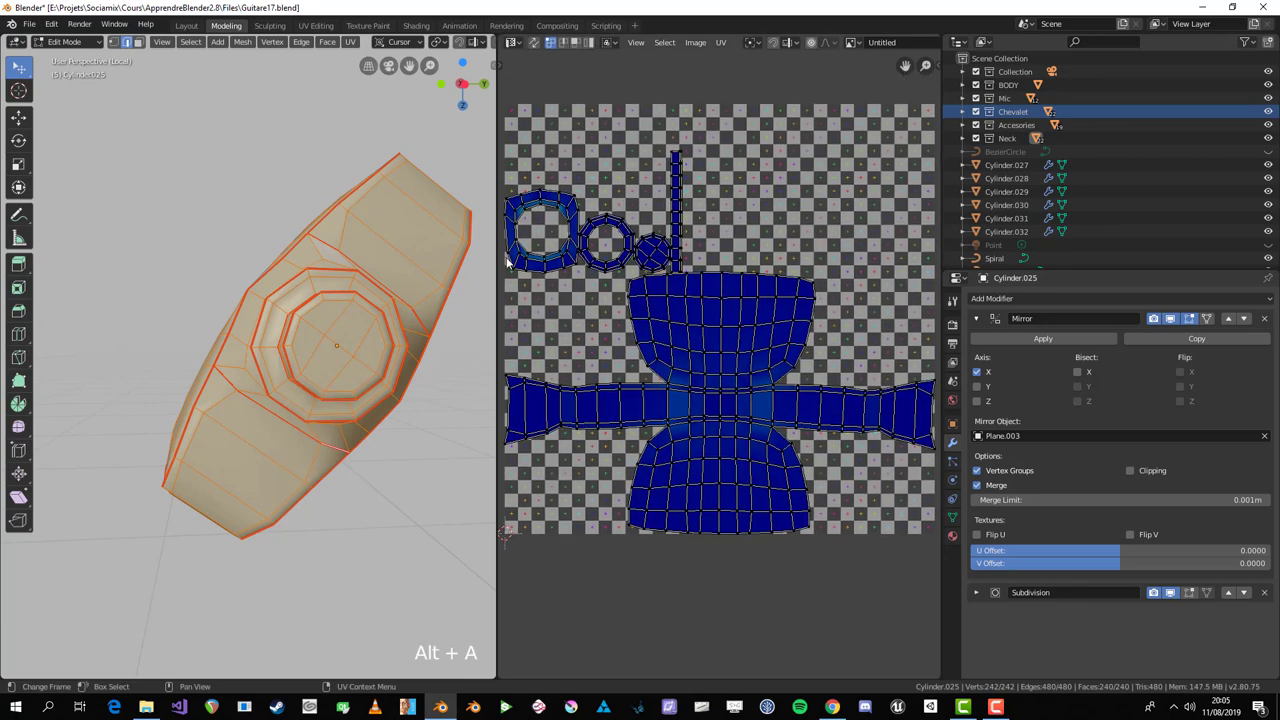
Step: Add one more seam across the knob band edges
{"action": "key", "text": "3"}
{"action": "key", "text": "alt+a"}
{"action": "key", "text": "l"}
{"action": "middle_click", "coordinate": [283, 301]}
{"action": "scroll", "scroll_direction": "down", "scroll_amount": 3}
{"action": "scroll", "scroll_direction": "up", "scroll_amount": 3}
{"action": "key", "text": "alt+a"}
{"action": "key", "text": "2"}
{"action": "left_click", "coordinate": [282, 384]}
{"action": "left_click", "coordinate": [329, 272]}
{"action": "key", "text": "ctrl+e"}
{"action": "key", "text": "alt+a"}
Step: Clear seams from the wrongly marked edges and re-unwrap the knob into a cross-shaped layout
{"action": "middle_click", "coordinate": [412, 356]}
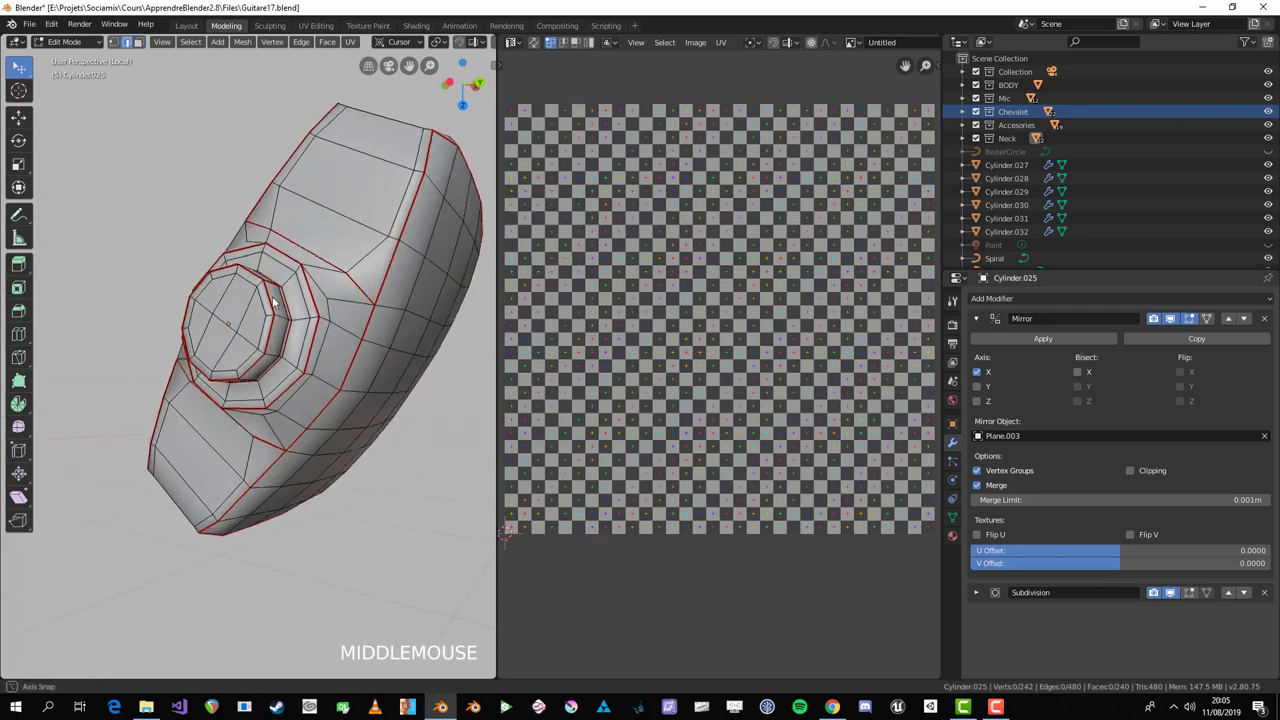
{"action": "left_click", "coordinate": [375, 318]}
{"action": "left_click", "coordinate": [309, 440]}
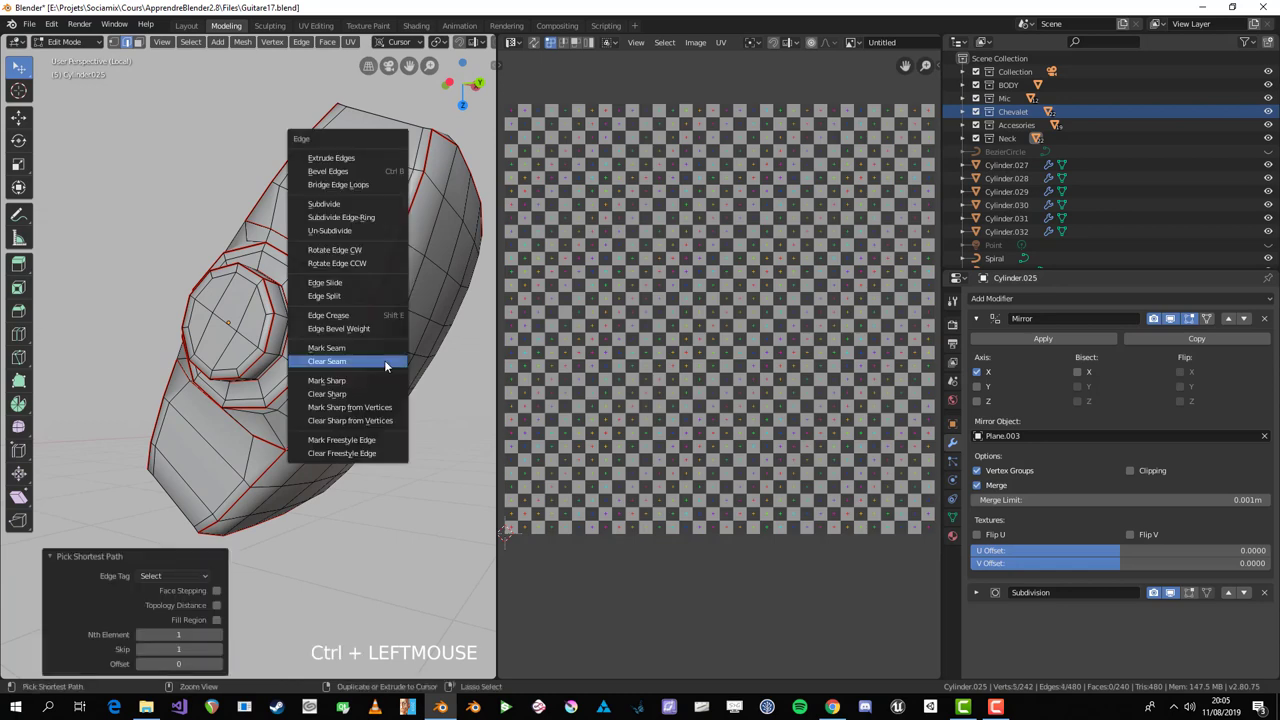
{"action": "key", "text": "ctrl+e"}
{"action": "key", "text": "alt+a"}
{"action": "key", "text": "l"}
{"action": "key", "text": "u"}
{"action": "key", "text": "ctrl+z"}
{"action": "left_click", "coordinate": [373, 318]}
{"action": "left_click", "coordinate": [297, 433]}
{"action": "key", "text": "ctrl+e"}
{"action": "key", "text": "alt+a"}
{"action": "key", "text": "a"}
{"action": "key", "text": "u"}
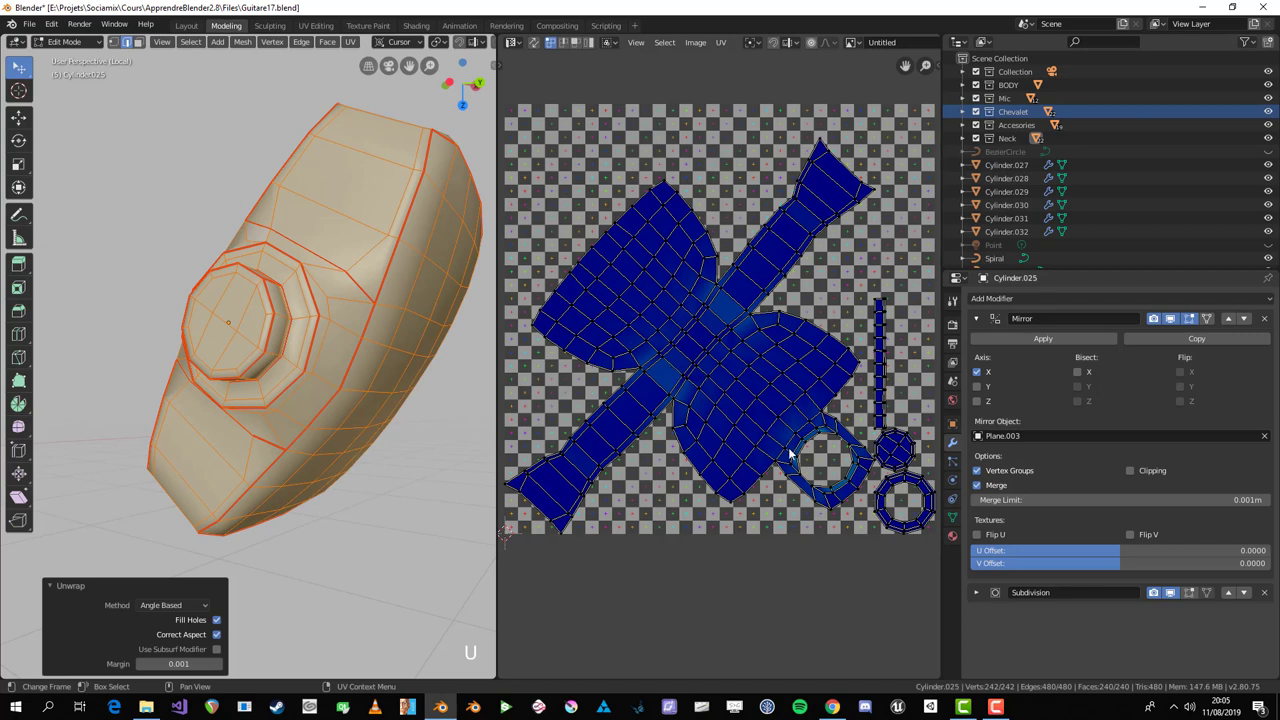
Step: Check the unwrap, then move, rotate upright and scale the knob's UV islands in the UV Editor
{"action": "key", "text": "alt+a"}
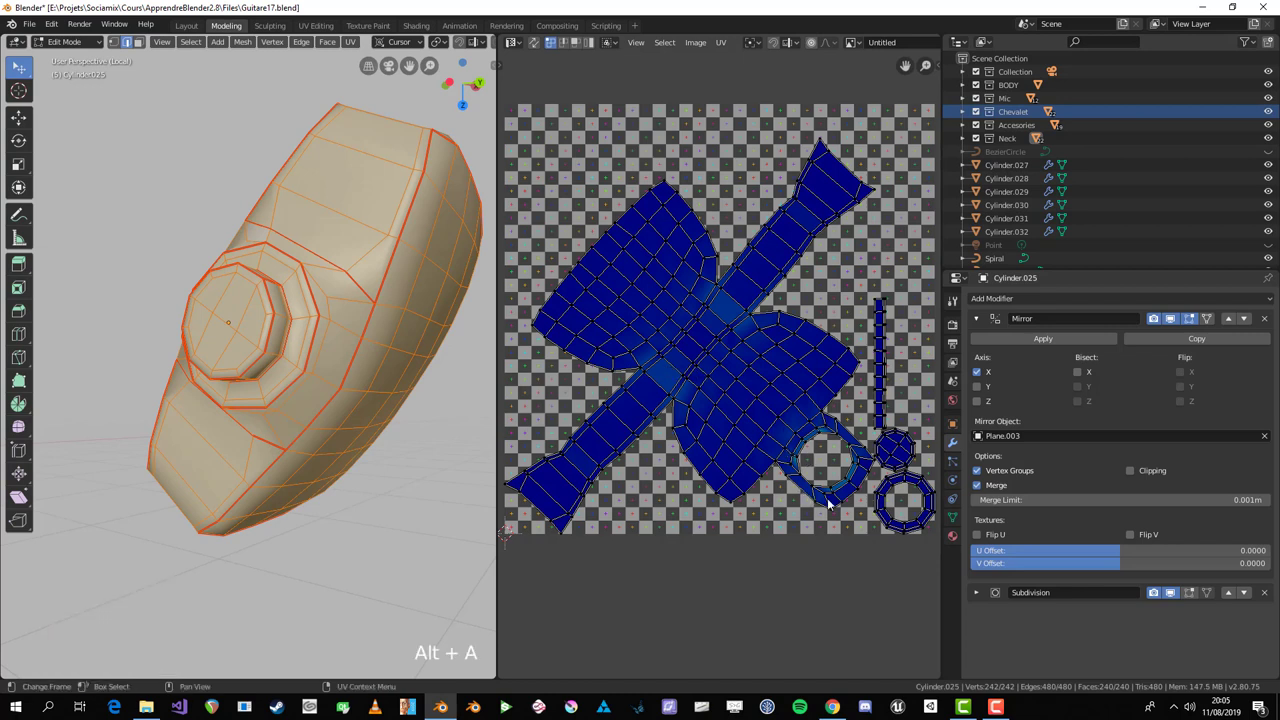
{"action": "middle_click", "coordinate": [352, 349]}
{"action": "key", "text": "alt+a"}
{"action": "middle_click", "coordinate": [275, 276]}
{"action": "key", "text": "3"}
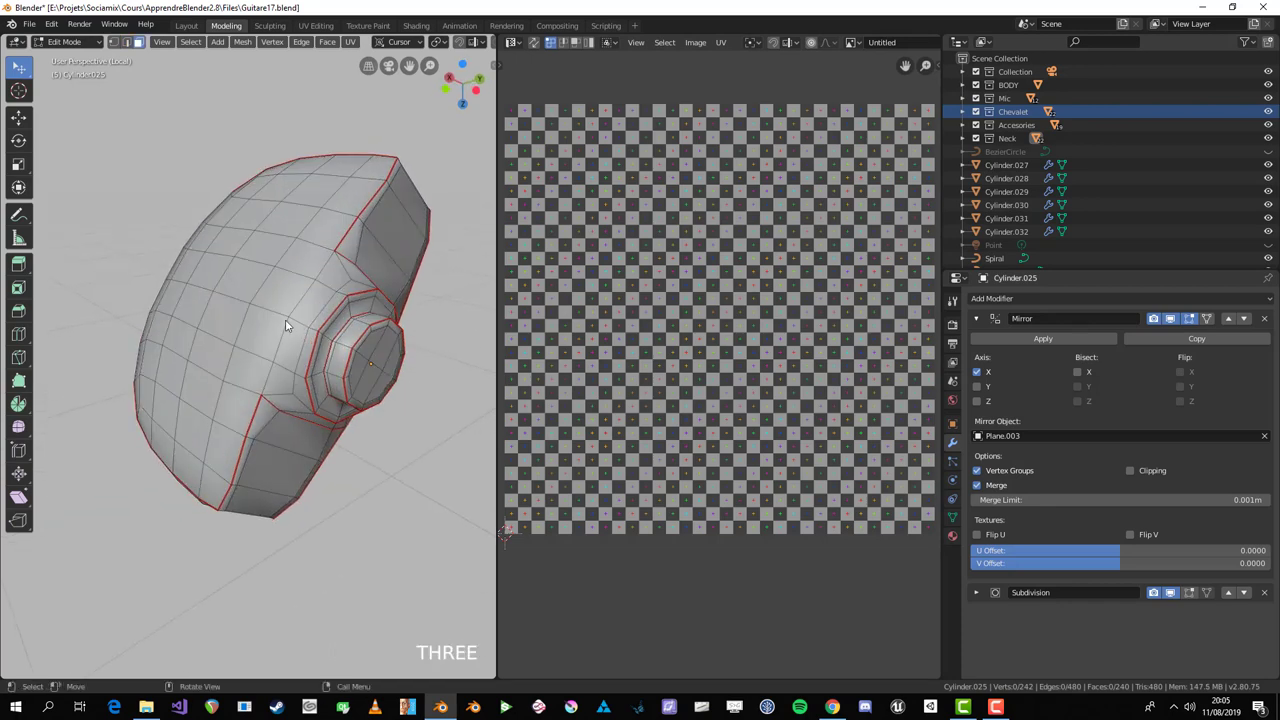
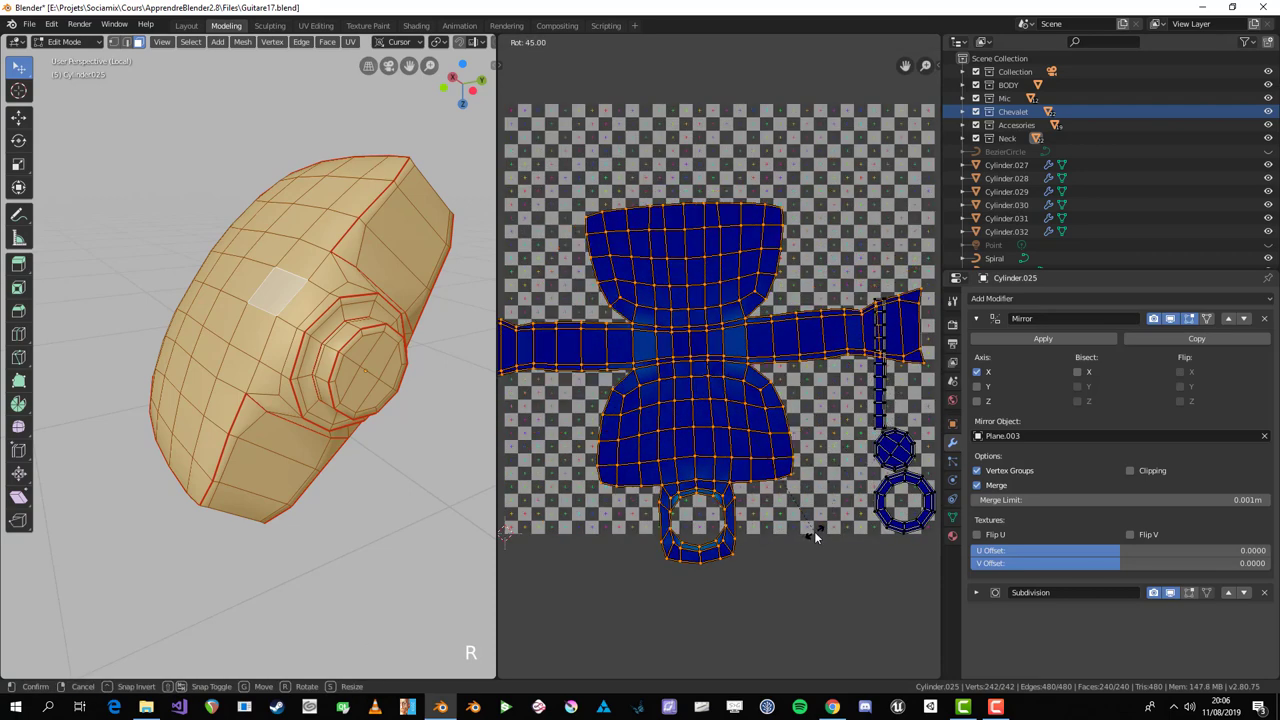
{"action": "key", "text": "g"}
{"action": "left_click", "coordinate": [849, 443]}
{"action": "key", "text": "s"}
{"action": "key", "text": "r"}
{"action": "key", "text": "s"}
{"action": "key", "text": "a"}
Step: Isolate the knob in local view and scale all its UVs down toward the checker grid size
{"action": "scroll", "scroll_direction": "down", "scroll_amount": 3}
{"action": "key", "text": "KP_Divide"}
{"action": "scroll", "scroll_direction": "down", "scroll_amount": 3}
{"action": "middle_click", "coordinate": [337, 312]}
{"action": "scroll", "scroll_direction": "up", "scroll_amount": 3}
{"action": "key", "text": "a"}
{"action": "key", "text": "s"}
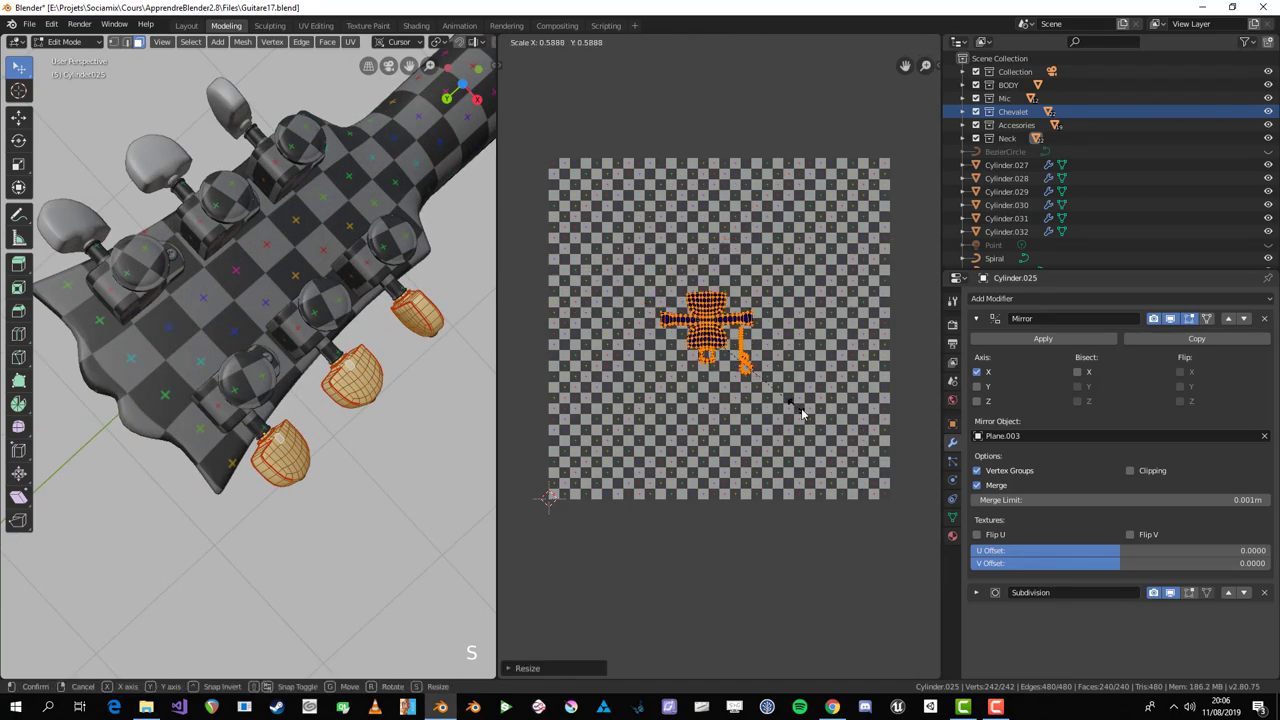
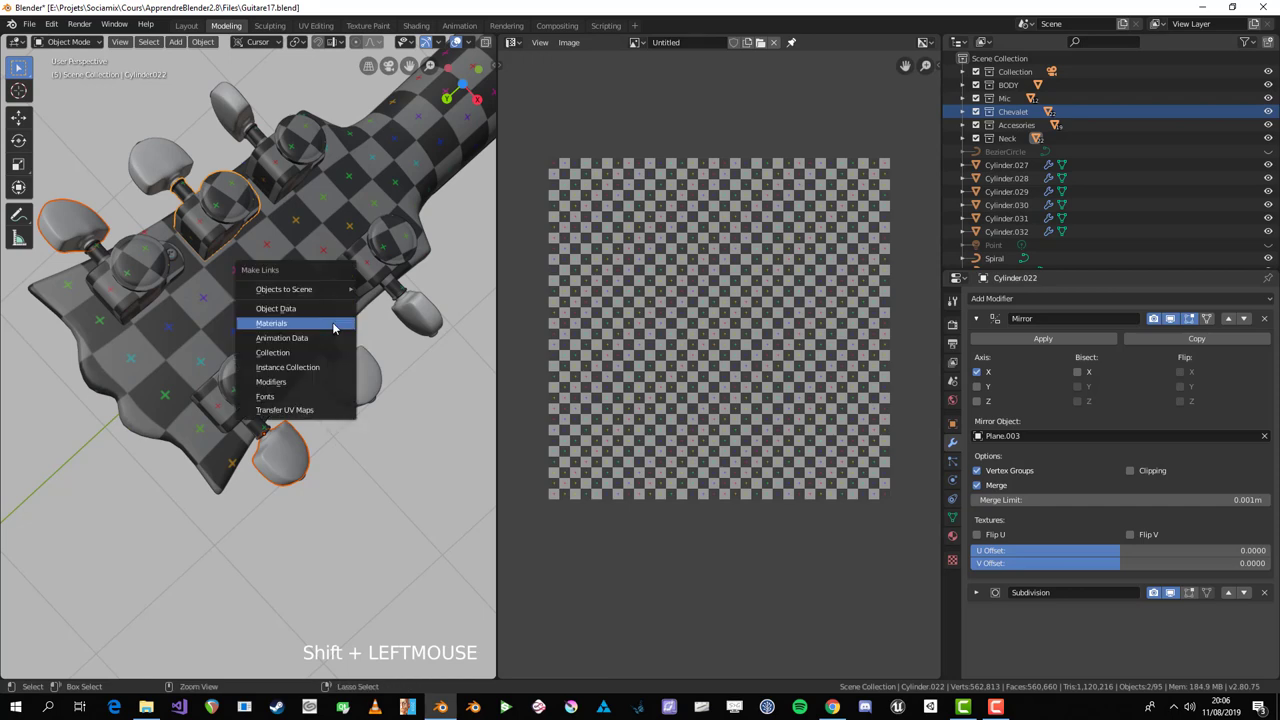
Step: Link the checker material to the tuning pegs and scale their UVs in Edit Mode
{"action": "key", "text": "Return"}
{"action": "key", "text": "Tab"}
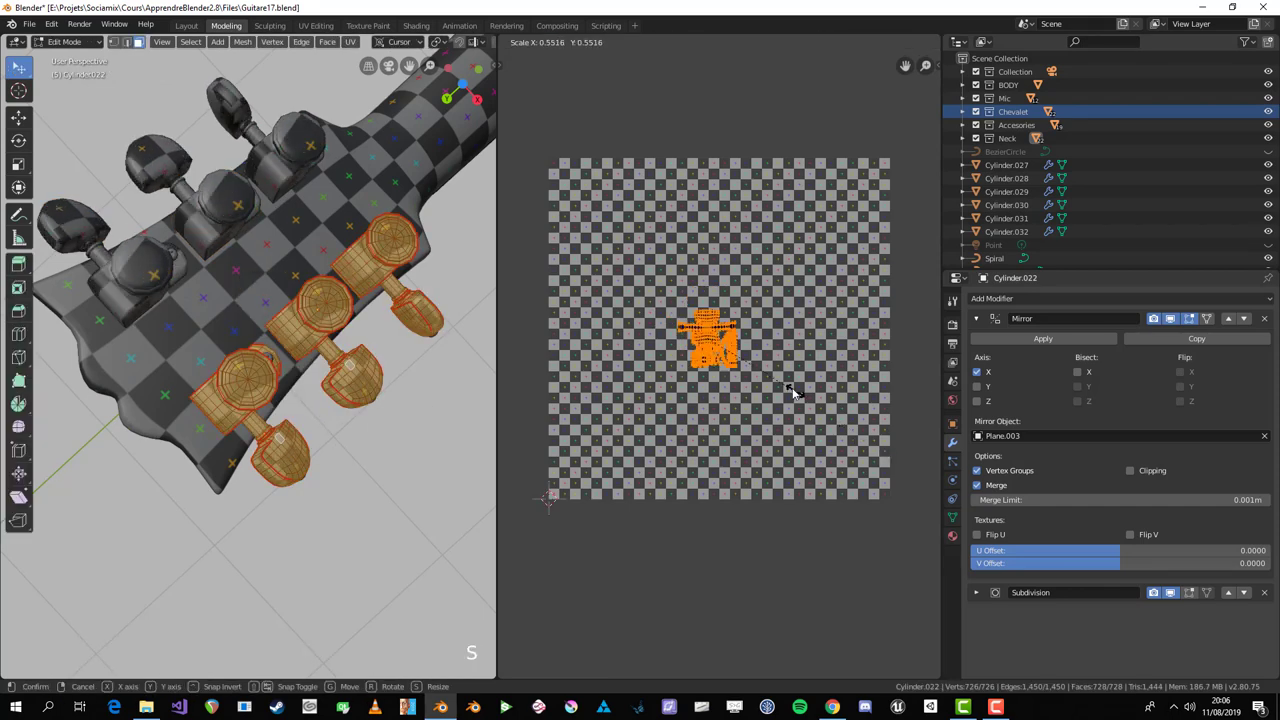
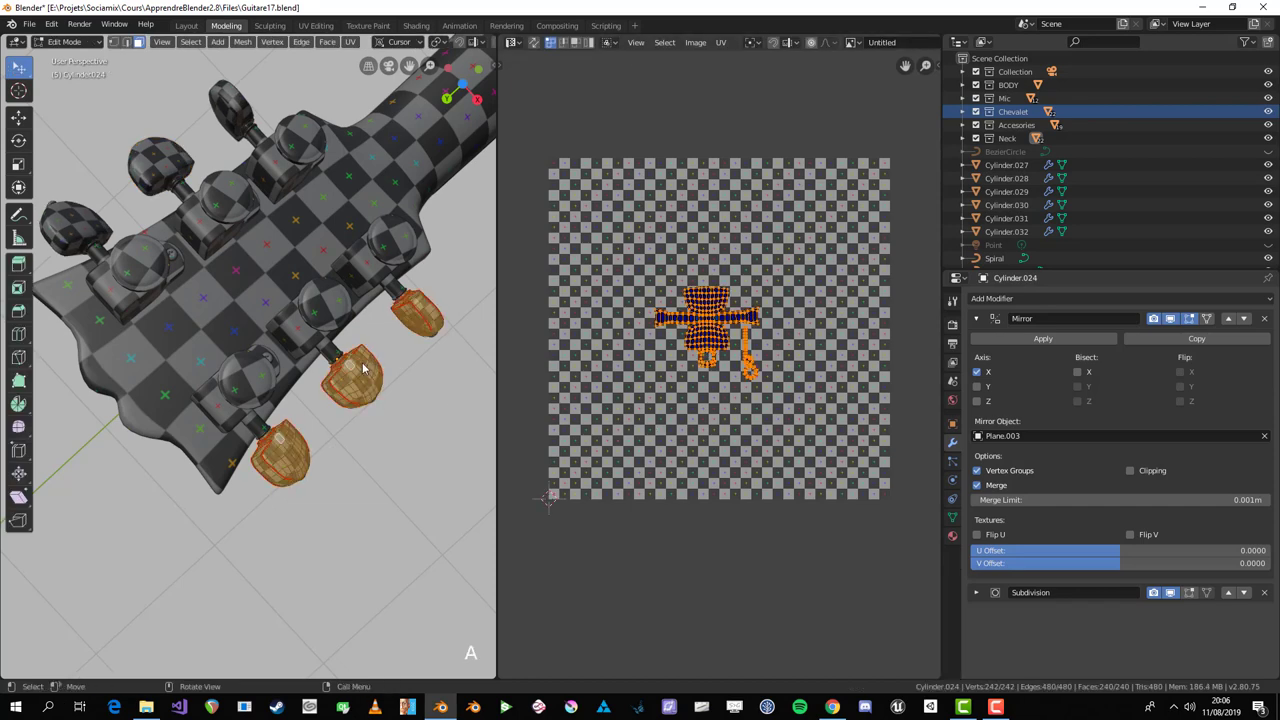
{"action": "key", "text": "s"}
{"action": "key", "text": "Tab"}
Step: Navigate to the StringScrew, isolate it in local view and enter Edit Mode
{"action": "scroll", "scroll_direction": "down", "scroll_amount": 3}
{"action": "key", "text": "alt+a"}
{"action": "middle_click", "coordinate": [307, 279]}
{"action": "scroll", "scroll_direction": "up", "scroll_amount": 3}
{"action": "middle_click", "coordinate": [323, 478]}
{"action": "scroll", "scroll_direction": "down", "scroll_amount": 3}
{"action": "middle_click", "coordinate": [251, 401]}
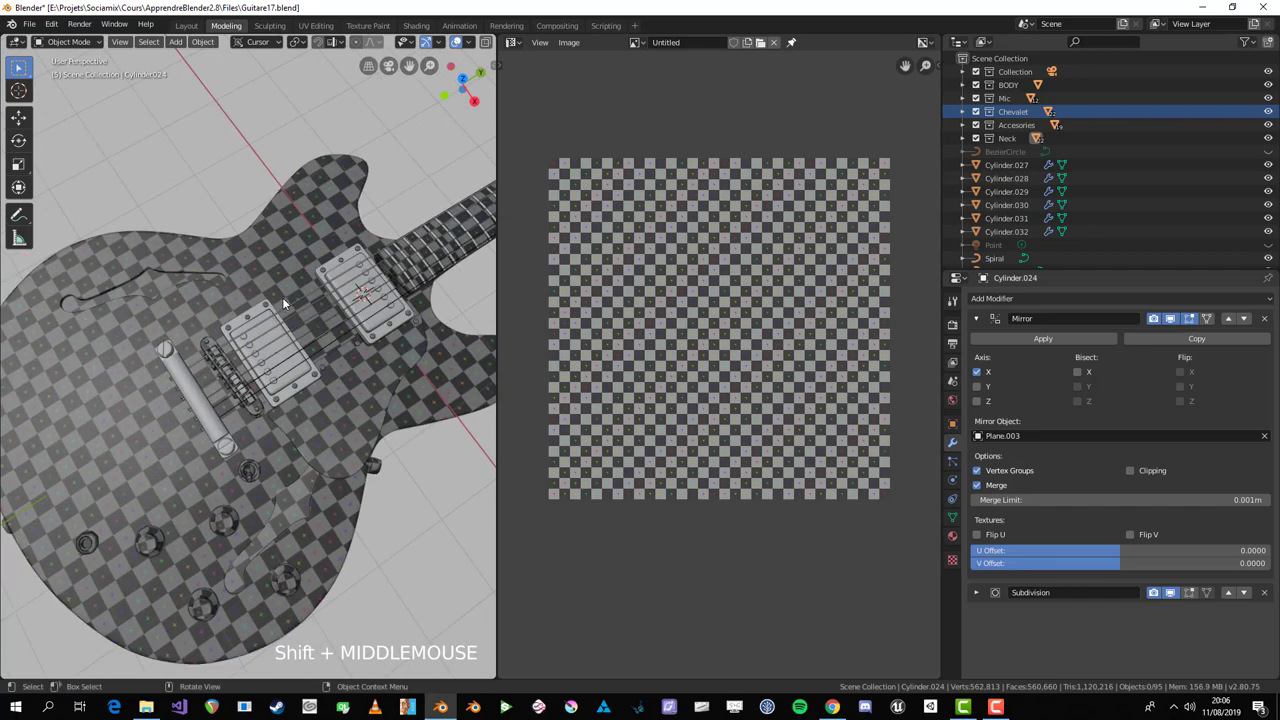
{"action": "scroll", "scroll_direction": "down", "scroll_amount": 3}
{"action": "scroll", "scroll_direction": "up", "scroll_amount": 3}
{"action": "middle_click", "coordinate": [393, 314]}
{"action": "scroll", "scroll_direction": "up", "scroll_amount": 3}
{"action": "scroll", "scroll_direction": "down", "scroll_amount": 3}
{"action": "left_click", "coordinate": [303, 355]}
{"action": "key", "text": "KP_Divide"}
{"action": "key", "text": "Tab"}
Step: Delete the screw's unwanted geometry and inspect the remaining head from several angles
{"action": "scroll", "scroll_direction": "up", "scroll_amount": 3}
{"action": "middle_click", "coordinate": [274, 524]}
{"action": "scroll", "scroll_direction": "down", "scroll_amount": 3}
{"action": "middle_click", "coordinate": [238, 433]}
{"action": "scroll", "scroll_direction": "up", "scroll_amount": 3}
{"action": "middle_click", "coordinate": [214, 369]}
{"action": "scroll", "scroll_direction": "up", "scroll_amount": 3}
{"action": "key", "text": "alt+a"}
{"action": "middle_click", "coordinate": [185, 333]}
{"action": "key", "text": "1"}
{"action": "left_click", "coordinate": [277, 435]}
{"action": "key", "text": "x"}
{"action": "scroll", "scroll_direction": "down", "scroll_amount": 3}
{"action": "middle_click", "coordinate": [272, 400]}
{"action": "scroll", "scroll_direction": "up", "scroll_amount": 3}
{"action": "left_click", "coordinate": [242, 386]}
{"action": "middle_click", "coordinate": [244, 387]}
Step: Mark seams around the screw head's edge loops with Ctrl+E
{"action": "key", "text": "3"}
{"action": "key", "text": "alt+a"}
{"action": "left_click", "coordinate": [198, 460]}
{"action": "key", "text": "alt+a"}
{"action": "middle_click", "coordinate": [288, 487]}
{"action": "left_click", "coordinate": [276, 420]}
{"action": "key", "text": "alt+a"}
{"action": "left_click", "coordinate": [270, 338]}
{"action": "key", "text": "alt+a"}
{"action": "key", "text": "2"}
{"action": "left_click", "coordinate": [288, 424]}
{"action": "middle_click", "coordinate": [359, 423]}
{"action": "key", "text": "ctrl+e"}
{"action": "key", "text": "a"}
{"action": "left_click", "coordinate": [198, 299]}
{"action": "left_click", "coordinate": [221, 379]}
{"action": "key", "text": "ctrl+e"}
{"action": "key", "text": "a"}
Step: Start unwrapping the seamed StringScrew mesh
{"action": "scroll", "scroll_direction": "down", "scroll_amount": 3}
{"action": "key", "text": "u"}
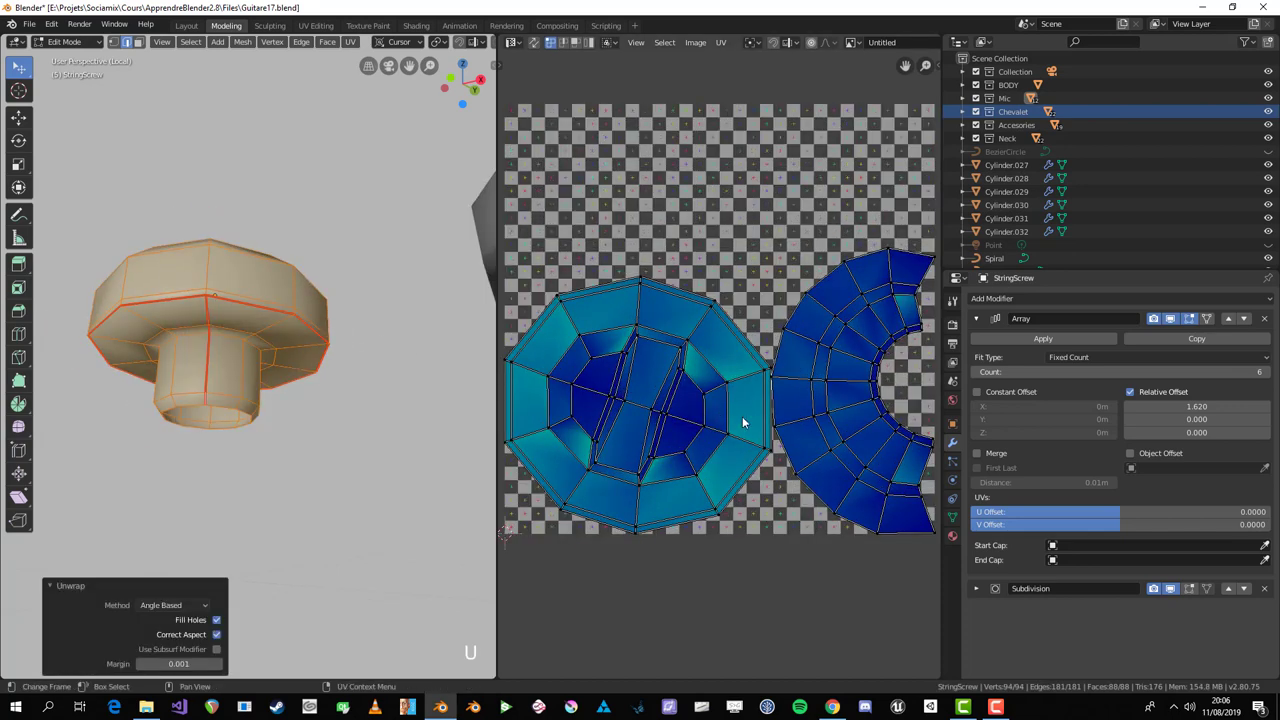
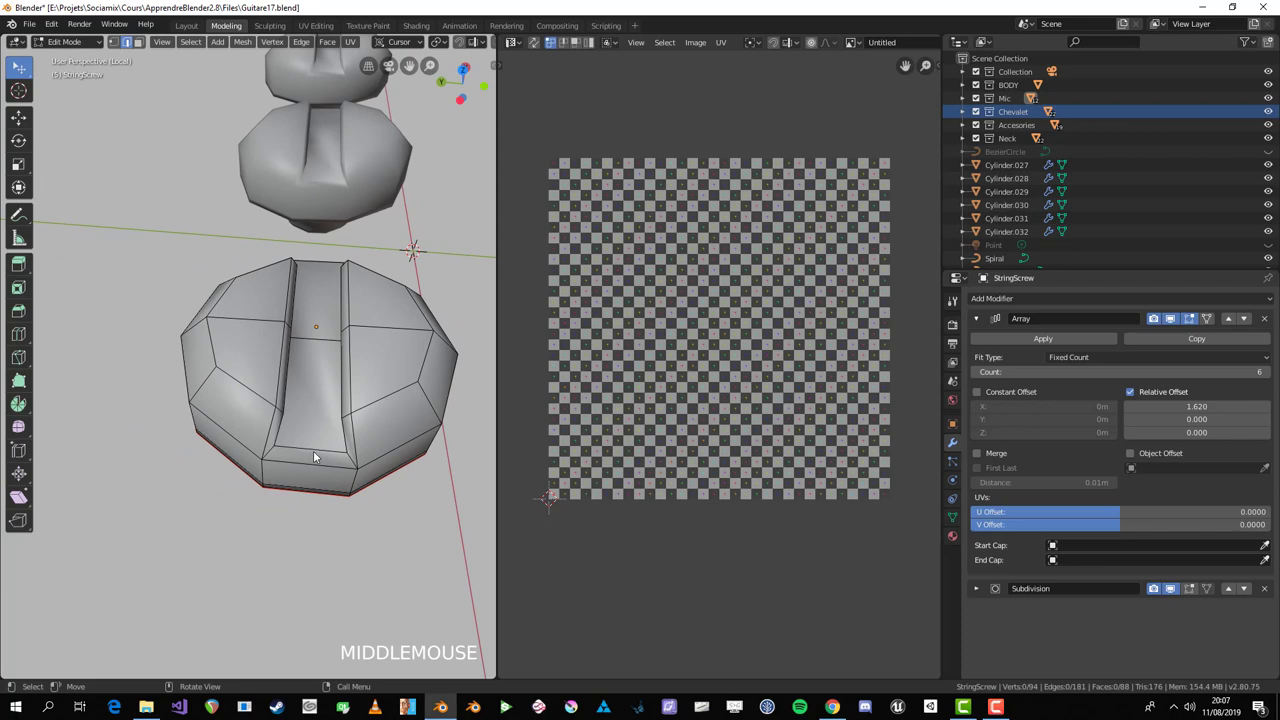
Step: Unwrap the whole screw, then rotate and shrink its disc and band islands onto the checker grid
{"action": "key", "text": "a"}
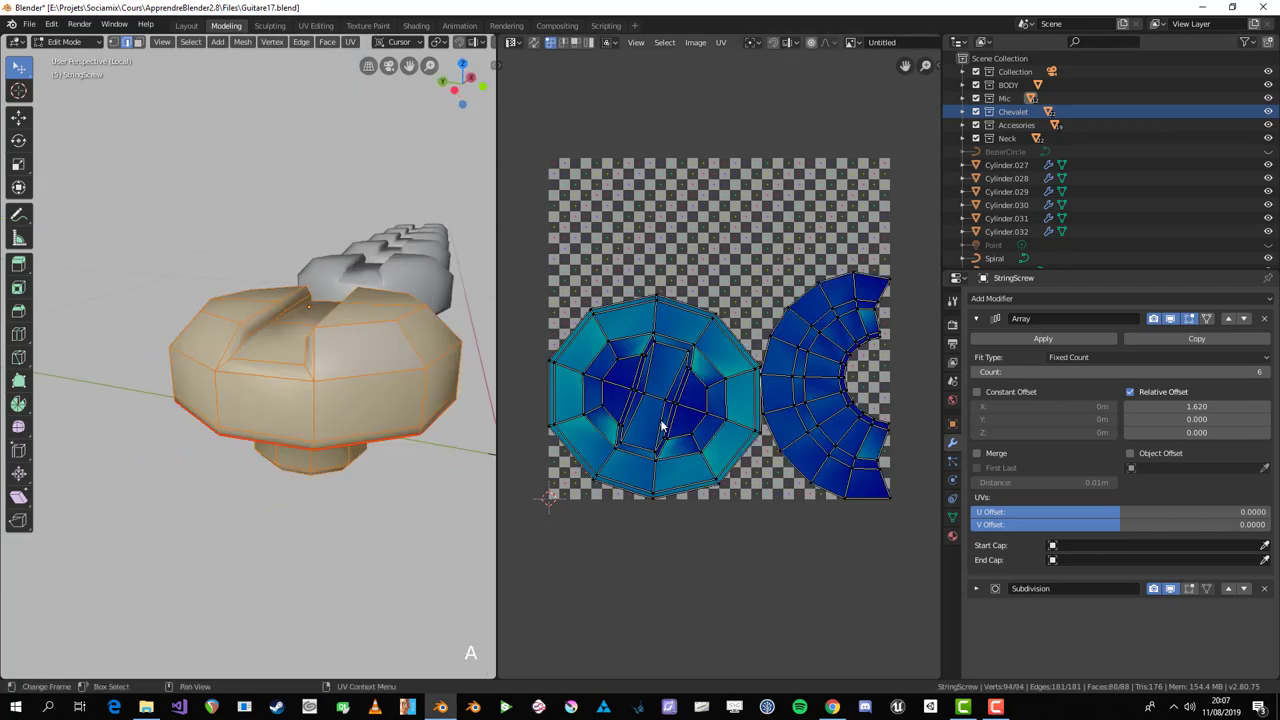
{"action": "key", "text": "l"}
{"action": "key", "text": "r"}
{"action": "key", "text": "s"}
{"action": "key", "text": "r"}
{"action": "key", "text": "s"}
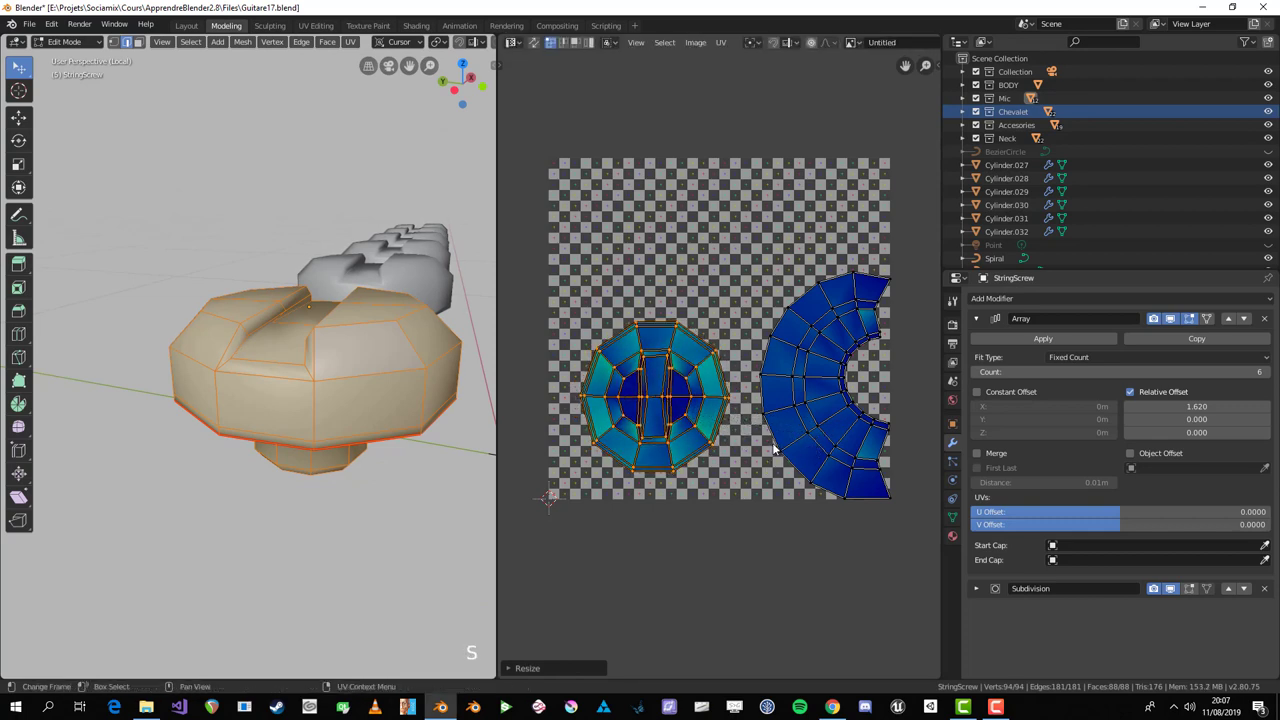
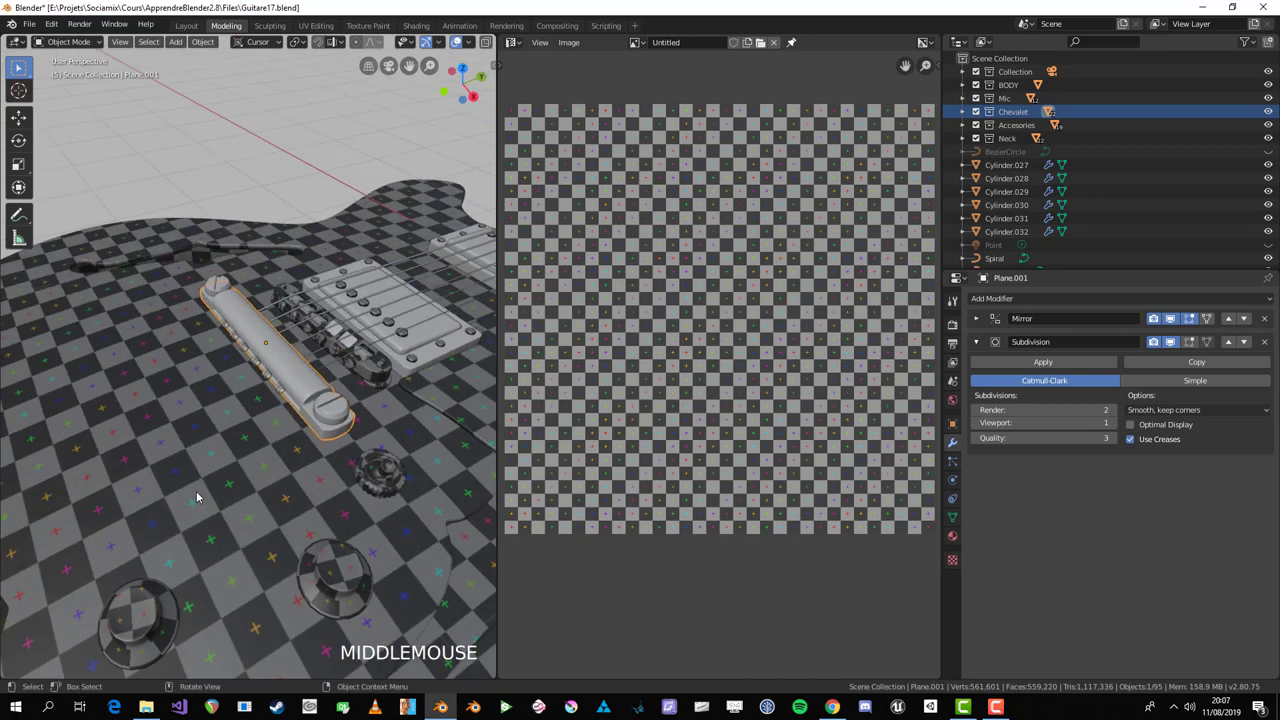
Step: Isolate the bridge in local view, enter Edit Mode and maximize the 3D viewport
{"action": "key", "text": "KP_Divide"}
{"action": "key", "text": "Tab"}
{"action": "scroll", "scroll_direction": "up", "scroll_amount": 3}
{"action": "key", "text": "alt+a"}
{"action": "middle_click", "coordinate": [339, 482]}
{"action": "key", "text": "ctrl+space"}
{"action": "left_click_drag", "start_coordinate": [362, 468], "coordinate": [831, 381]}
{"action": "scroll", "scroll_direction": "down", "scroll_amount": 3}
{"action": "key", "text": "3"}
{"action": "scroll", "scroll_direction": "up", "scroll_amount": 3}
Step: Probe a few face selections on the bridge, clearing each, and switch to edge select
{"action": "left_click", "coordinate": [851, 358]}
{"action": "key", "text": "alt+a"}
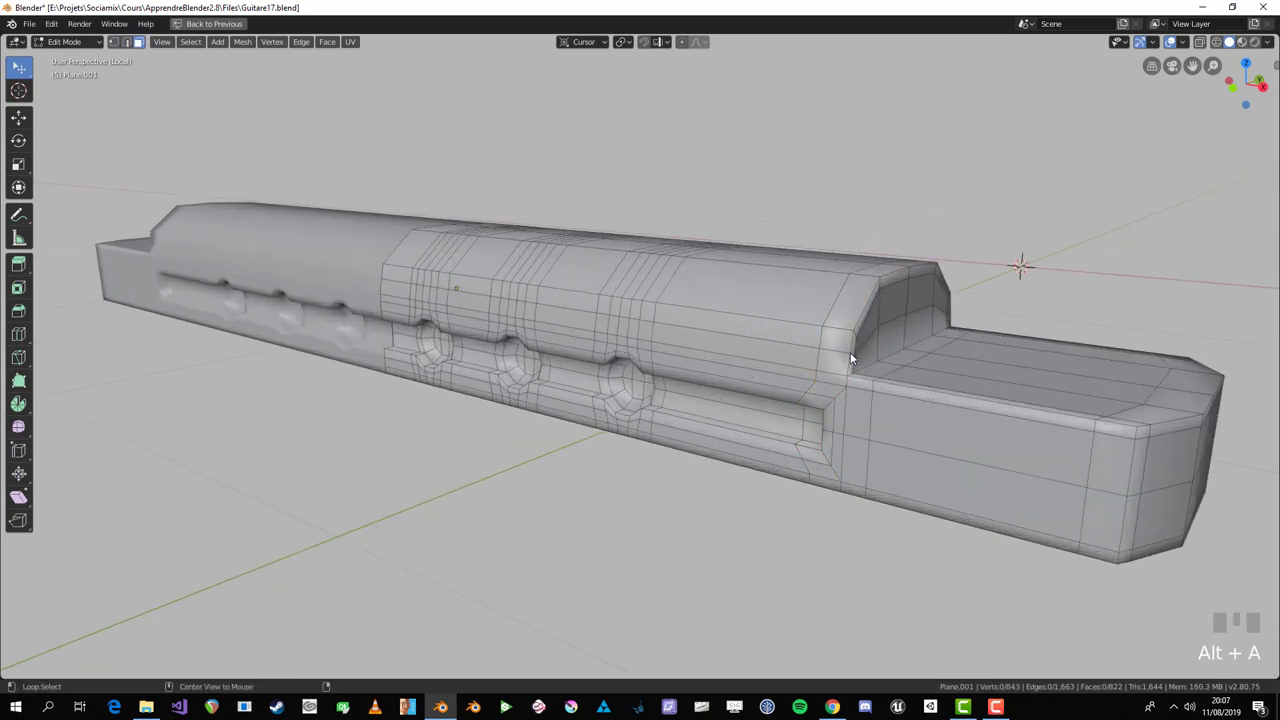
{"action": "left_click", "coordinate": [855, 359]}
{"action": "key", "text": "alt+a"}
{"action": "left_click", "coordinate": [855, 348]}
{"action": "key", "text": "alt+a"}
{"action": "key", "text": "2"}
Step: Select a first edge path along the bridge and mark it as a seam
{"action": "left_click", "coordinate": [856, 350]}
{"action": "left_click", "coordinate": [905, 392]}
{"action": "scroll", "scroll_direction": "down", "scroll_amount": 3}
{"action": "left_click_drag", "start_coordinate": [999, 436], "coordinate": [692, 449]}
{"action": "scroll", "scroll_direction": "up", "scroll_amount": 3}
{"action": "left_click", "coordinate": [692, 449]}
{"action": "left_click_drag", "start_coordinate": [830, 456], "coordinate": [536, 414]}
{"action": "left_click", "coordinate": [536, 414]}
{"action": "key", "text": "ctrl+e"}
Step: Select an edge path running around the bridge's upper outline and mark it as a seam
{"action": "left_click_drag", "start_coordinate": [472, 399], "coordinate": [968, 448]}
{"action": "key", "text": "alt+a"}
{"action": "left_click", "coordinate": [968, 448]}
{"action": "key", "text": "alt+a"}
{"action": "left_click_drag", "start_coordinate": [949, 514], "coordinate": [914, 397]}
{"action": "left_click", "coordinate": [914, 397]}
{"action": "left_click_drag", "start_coordinate": [940, 397], "coordinate": [920, 127]}
{"action": "left_click", "coordinate": [920, 127]}
{"action": "left_click_drag", "start_coordinate": [984, 159], "coordinate": [417, 271]}
{"action": "left_click", "coordinate": [417, 271]}
{"action": "left_click_drag", "start_coordinate": [631, 303], "coordinate": [386, 360]}
{"action": "key", "text": "ctrl+e"}
Step: Mark a seam on an edge at the bridge's left end
{"action": "key", "text": "alt+a"}
{"action": "scroll", "scroll_direction": "up", "scroll_amount": 3}
{"action": "scroll", "scroll_direction": "up", "scroll_amount": 3}
{"action": "left_click", "coordinate": [386, 360]}
{"action": "scroll", "scroll_direction": "down", "scroll_amount": 3}
{"action": "key", "text": "ctrl+e"}
{"action": "key", "text": "alt+a"}
Step: Mark a seam on an edge near the middle of the bridge
{"action": "scroll", "scroll_direction": "up", "scroll_amount": 3}
{"action": "left_click_drag", "start_coordinate": [439, 354], "coordinate": [666, 294]}
{"action": "scroll", "scroll_direction": "up", "scroll_amount": 3}
{"action": "left_click_drag", "start_coordinate": [666, 294], "coordinate": [628, 282]}
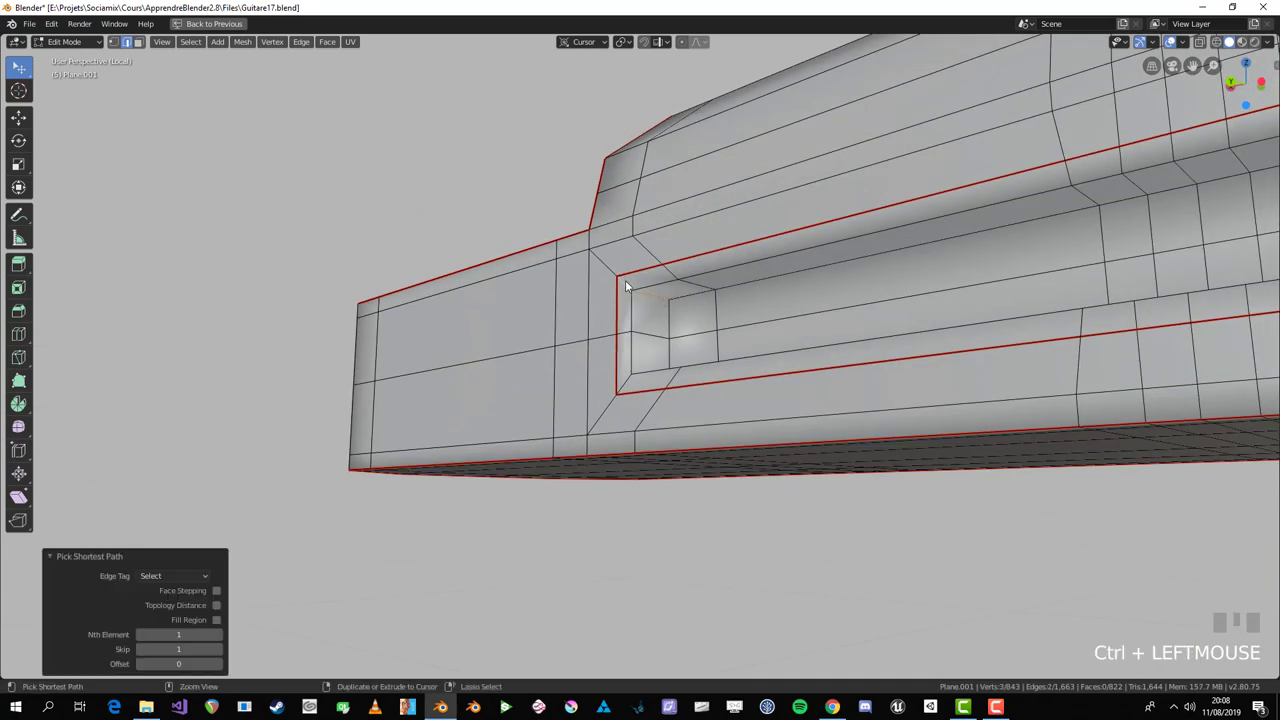
{"action": "left_click_drag", "start_coordinate": [634, 311], "coordinate": [649, 427]}
{"action": "left_click", "coordinate": [649, 427]}
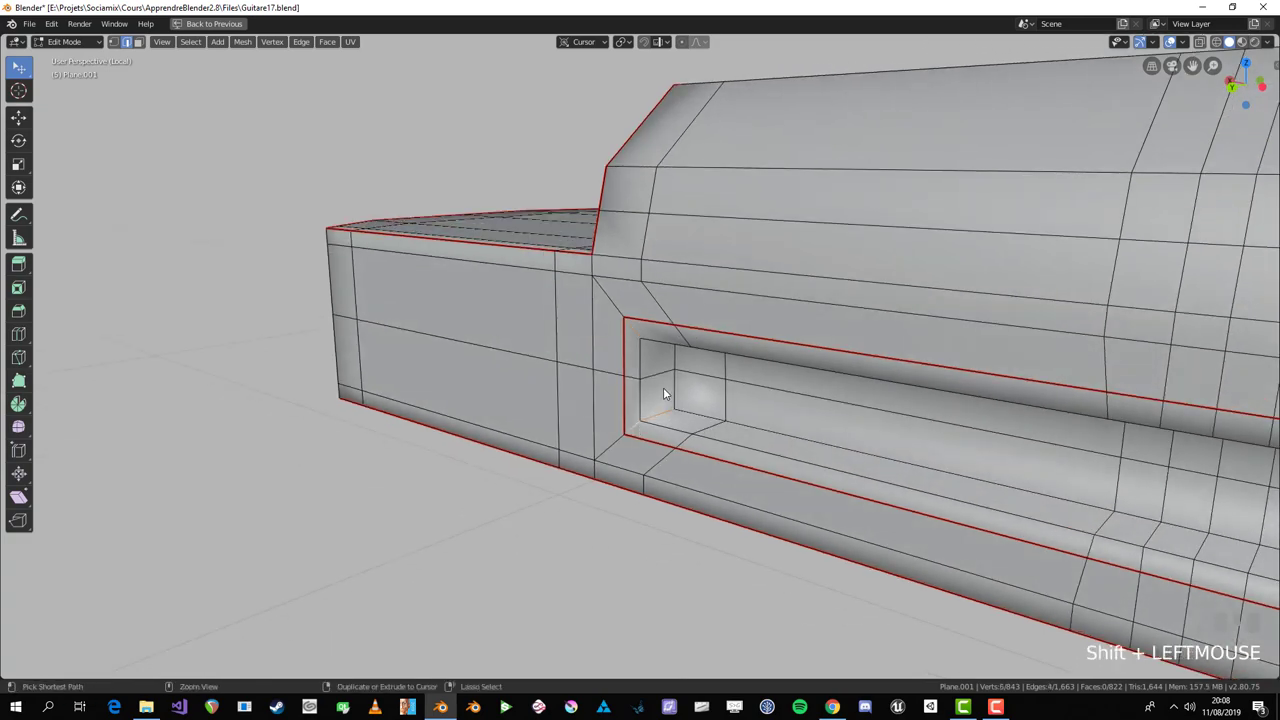
{"action": "key", "text": "ctrl+e"}
{"action": "scroll", "scroll_direction": "down", "scroll_amount": 3}
Step: Select edges bordering the bridge's slot and mark them as seams
{"action": "key", "text": "a"}
{"action": "left_click_drag", "start_coordinate": [613, 424], "coordinate": [680, 326]}
{"action": "key", "text": "alt+a"}
{"action": "scroll", "scroll_direction": "down", "scroll_amount": 3}
{"action": "scroll", "scroll_direction": "up", "scroll_amount": 3}
{"action": "left_click", "coordinate": [680, 326]}
{"action": "left_click_drag", "start_coordinate": [502, 351], "coordinate": [622, 373]}
{"action": "left_click", "coordinate": [622, 373]}
{"action": "scroll", "scroll_direction": "down", "scroll_amount": 3}
{"action": "left_click_drag", "start_coordinate": [739, 357], "coordinate": [563, 274]}
{"action": "scroll", "scroll_direction": "up", "scroll_amount": 3}
{"action": "key", "text": "ctrl+e"}
{"action": "scroll", "scroll_direction": "down", "scroll_amount": 3}
Step: Mark a seam on a slot edge, then undo it as a wrong pick
{"action": "key", "text": "alt+a"}
{"action": "scroll", "scroll_direction": "up", "scroll_amount": 3}
{"action": "scroll", "scroll_direction": "down", "scroll_amount": 3}
{"action": "scroll", "scroll_direction": "up", "scroll_amount": 3}
{"action": "left_click", "coordinate": [563, 274]}
{"action": "key", "text": "ctrl+e"}
{"action": "key", "text": "ctrl+z"}
{"action": "key", "text": "alt+a"}
Step: Mark seams on two edges at the bridge's right end
{"action": "left_click", "coordinate": [834, 266]}
{"action": "key", "text": "ctrl+e"}
{"action": "left_click_drag", "start_coordinate": [846, 263], "coordinate": [920, 270]}
{"action": "key", "text": "alt+a"}
{"action": "left_click", "coordinate": [920, 270]}
{"action": "left_click_drag", "start_coordinate": [925, 293], "coordinate": [932, 378]}
{"action": "left_click", "coordinate": [932, 378]}
{"action": "key", "text": "ctrl+e"}
{"action": "key", "text": "alt+a"}
Step: Mark seams on two more edges toward the bridge's left side
{"action": "scroll", "scroll_direction": "down", "scroll_amount": 3}
{"action": "left_click_drag", "start_coordinate": [1026, 372], "coordinate": [434, 342]}
{"action": "scroll", "scroll_direction": "up", "scroll_amount": 3}
{"action": "scroll", "scroll_direction": "up", "scroll_amount": 3}
{"action": "left_click", "coordinate": [434, 342]}
{"action": "key", "text": "ctrl+e"}
{"action": "left_click_drag", "start_coordinate": [430, 367], "coordinate": [366, 334]}
{"action": "key", "text": "alt+a"}
{"action": "left_click", "coordinate": [366, 334]}
{"action": "key", "text": "ctrl+e"}
Step: Mark a final seam across edges at the far left of the bridge
{"action": "key", "text": "a"}
{"action": "key", "text": "alt+a"}
{"action": "scroll", "scroll_direction": "up", "scroll_amount": 3}
{"action": "left_click_drag", "start_coordinate": [332, 396], "coordinate": [185, 413]}
{"action": "left_click", "coordinate": [185, 413]}
{"action": "left_click", "coordinate": [165, 283]}
{"action": "key", "text": "ctrl+e"}
{"action": "key", "text": "alt+a"}
{"action": "scroll", "scroll_direction": "down", "scroll_amount": 3}
{"action": "left_click_drag", "start_coordinate": [369, 401], "coordinate": [412, 399]}
{"action": "scroll", "scroll_direction": "down", "scroll_amount": 3}
Step: Select all bridge faces, unwrap them and restore the split view to see the UV islands
{"action": "key", "text": "a"}
{"action": "key", "text": "u"}
{"action": "key", "text": "ctrl+space"}
{"action": "key", "text": "a"}
{"action": "key", "text": "alt+a"}
{"action": "scroll", "scroll_direction": "up", "scroll_amount": 3}
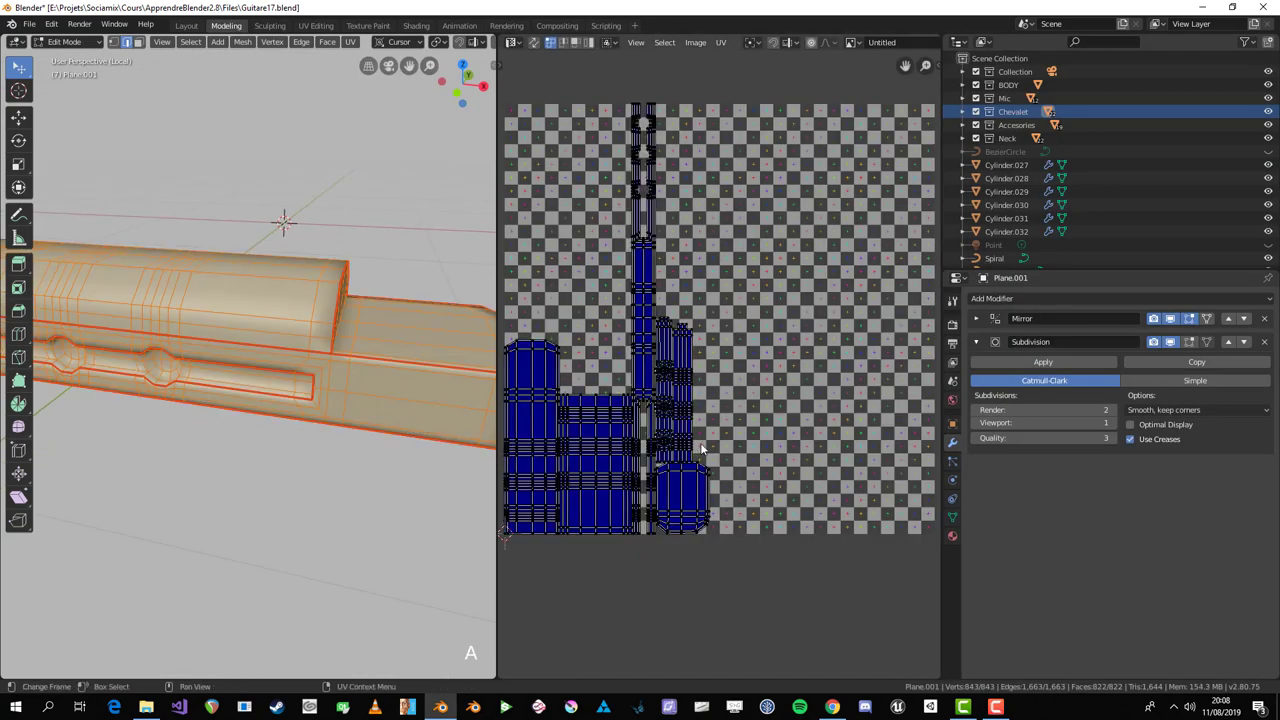
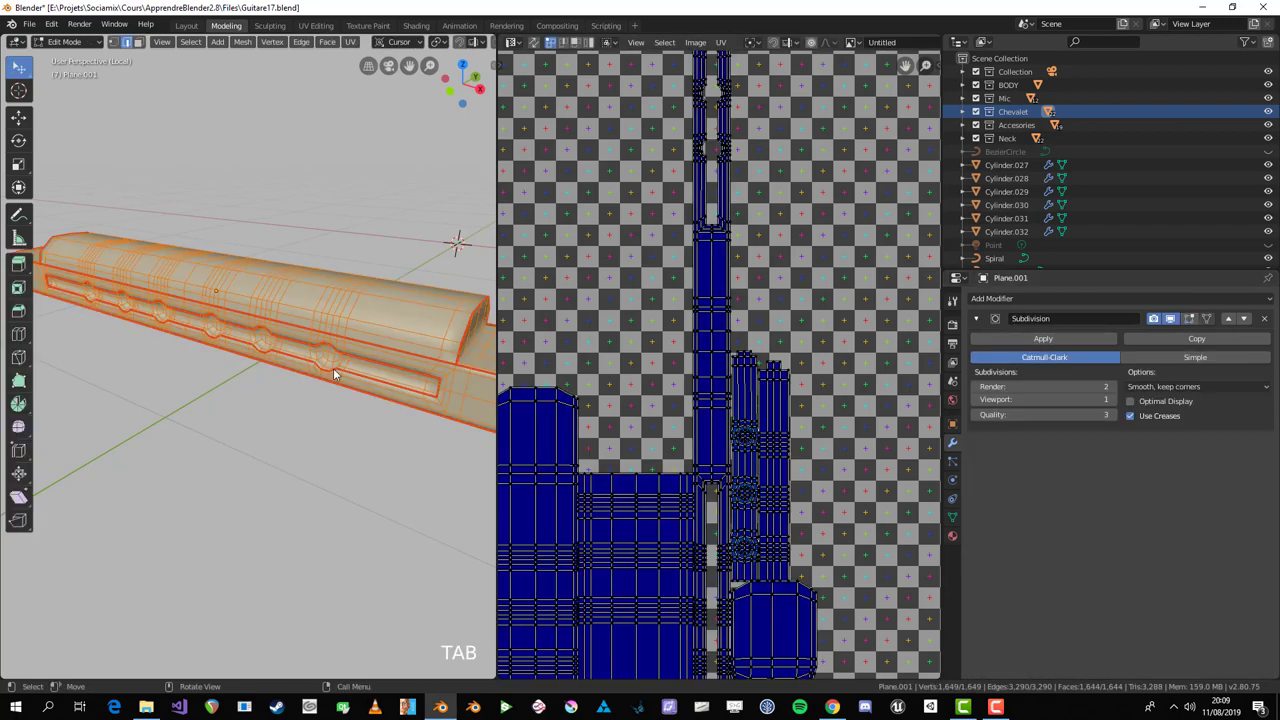
Step: Unwrap the bridge, then adjust the seam on one of its edges
{"action": "key", "text": "u"}
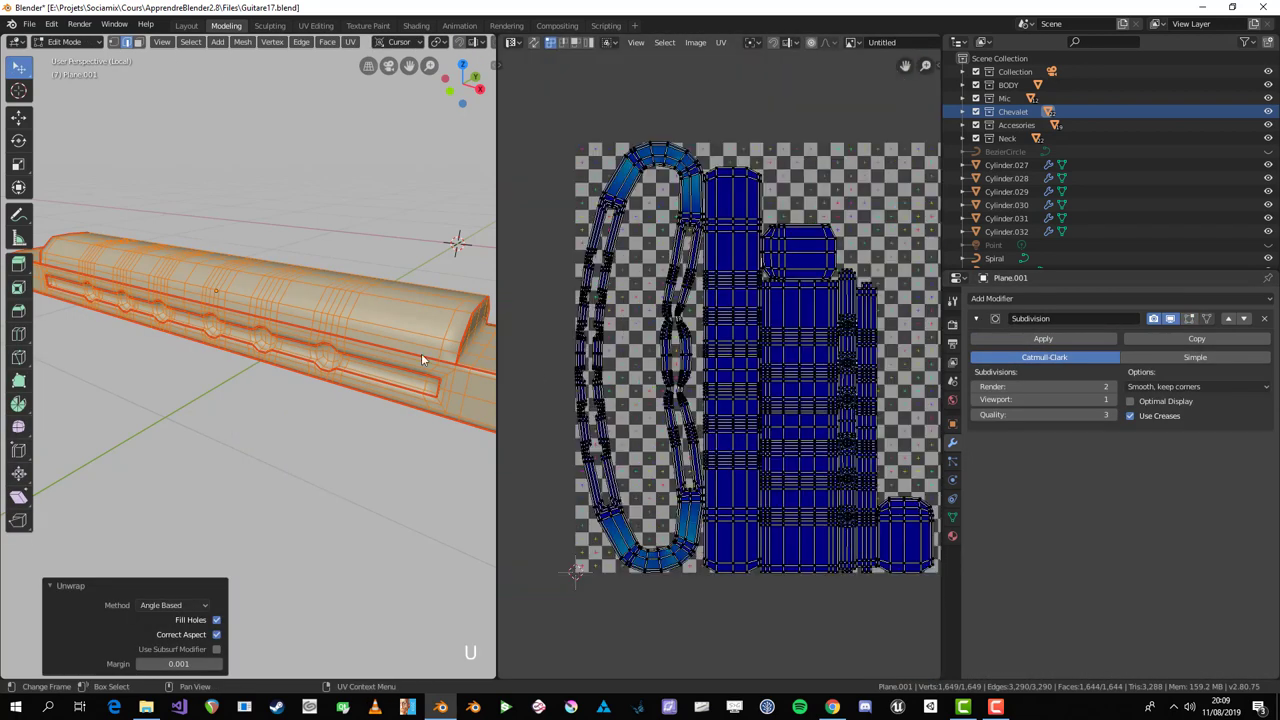
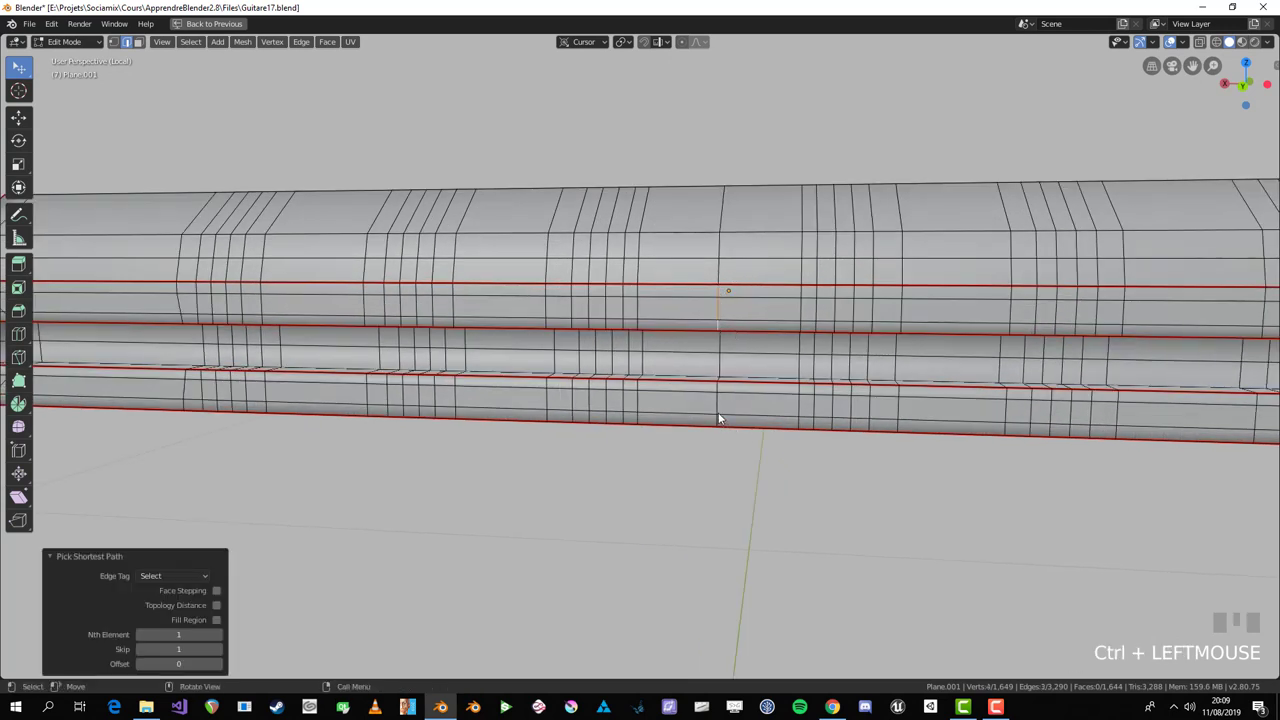
{"action": "left_click", "coordinate": [724, 388]}
{"action": "left_click", "coordinate": [728, 419]}
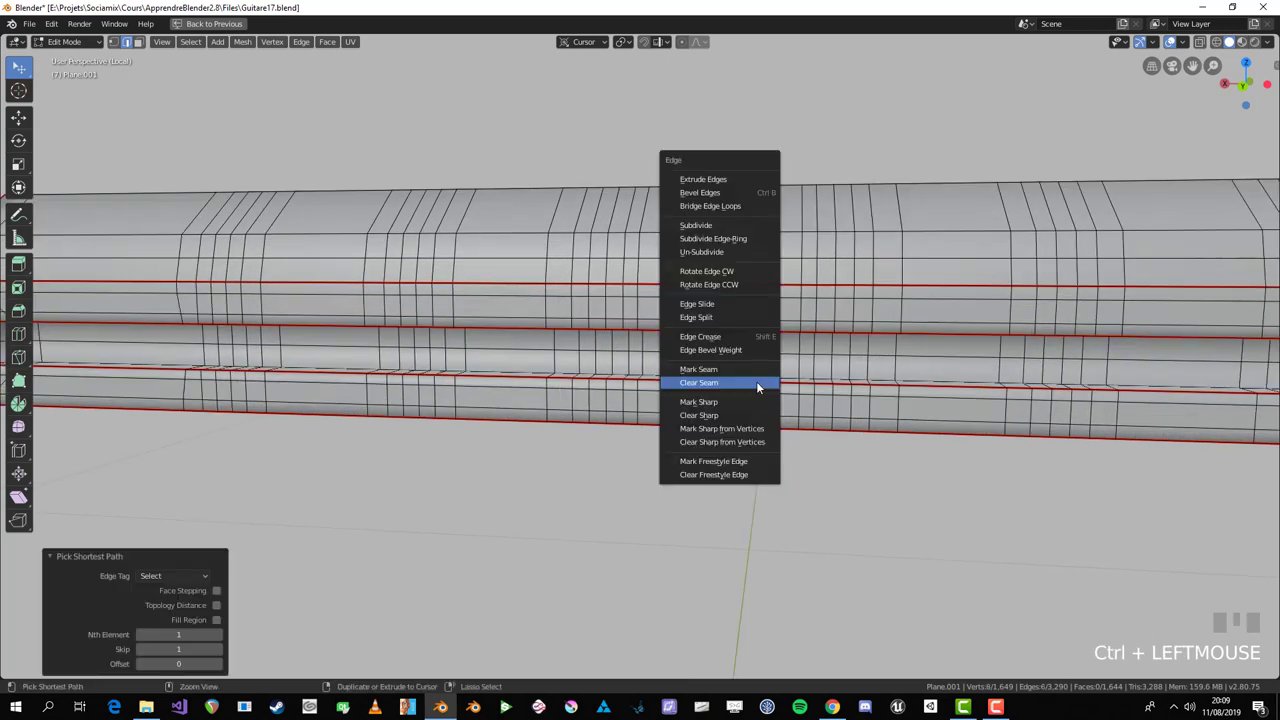
{"action": "key", "text": "ctrl+e"}
{"action": "key", "text": "alt+a"}
{"action": "left_click_drag", "start_coordinate": [692, 380], "coordinate": [696, 354]}
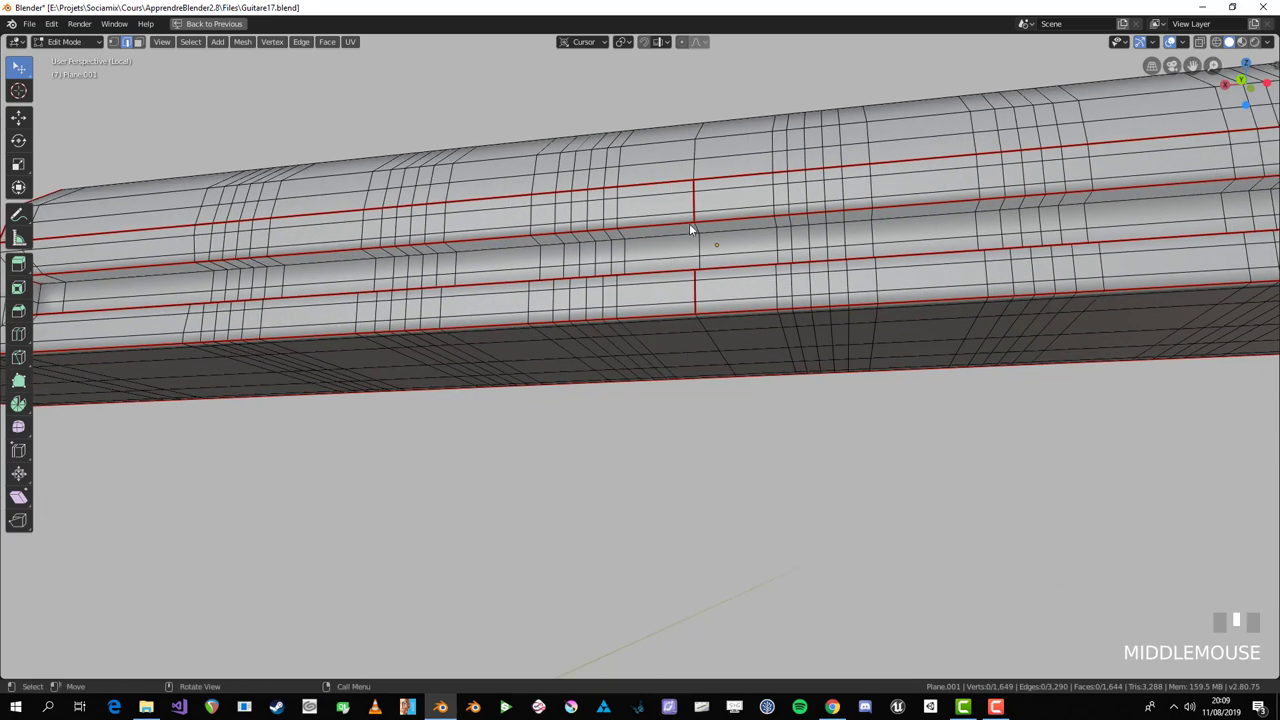
Step: Unwrap a linked strip of bridge faces, re-unwrap the whole bridge and return to the full guitar in Object Mode
{"action": "key", "text": "ctrl+space"}
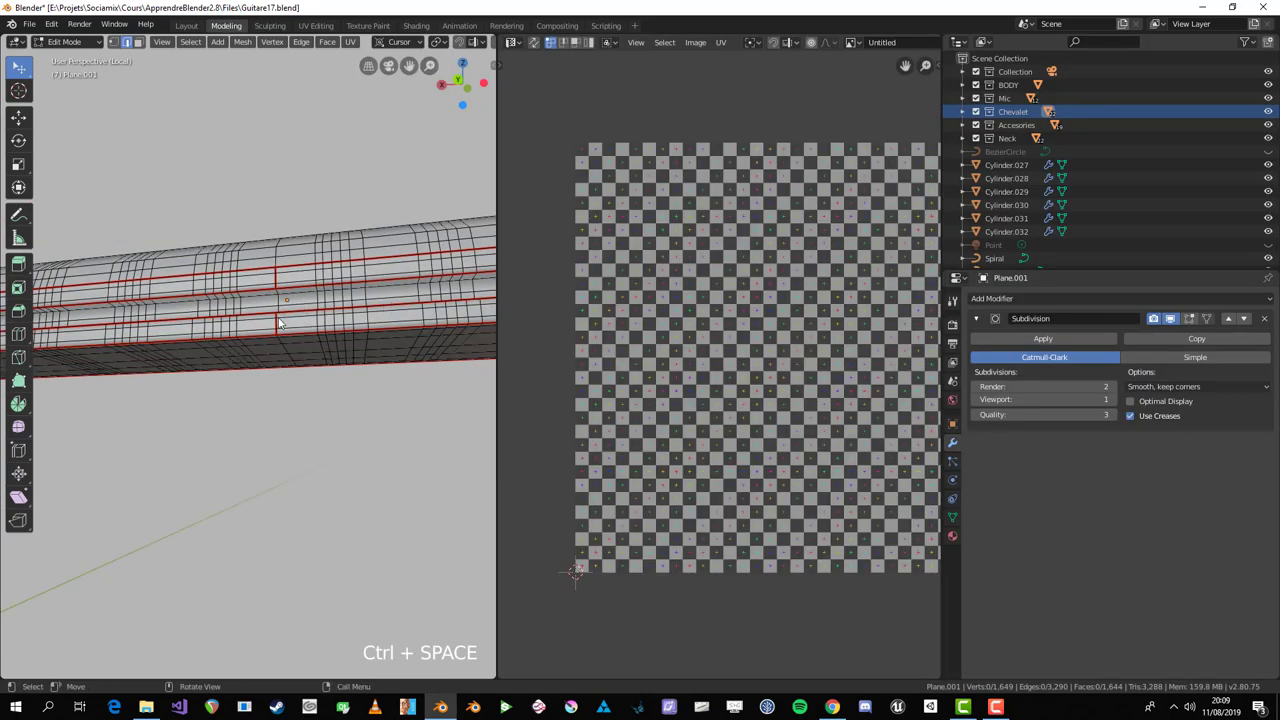
{"action": "key", "text": "3"}
{"action": "key", "text": "l"}
{"action": "key", "text": "u"}
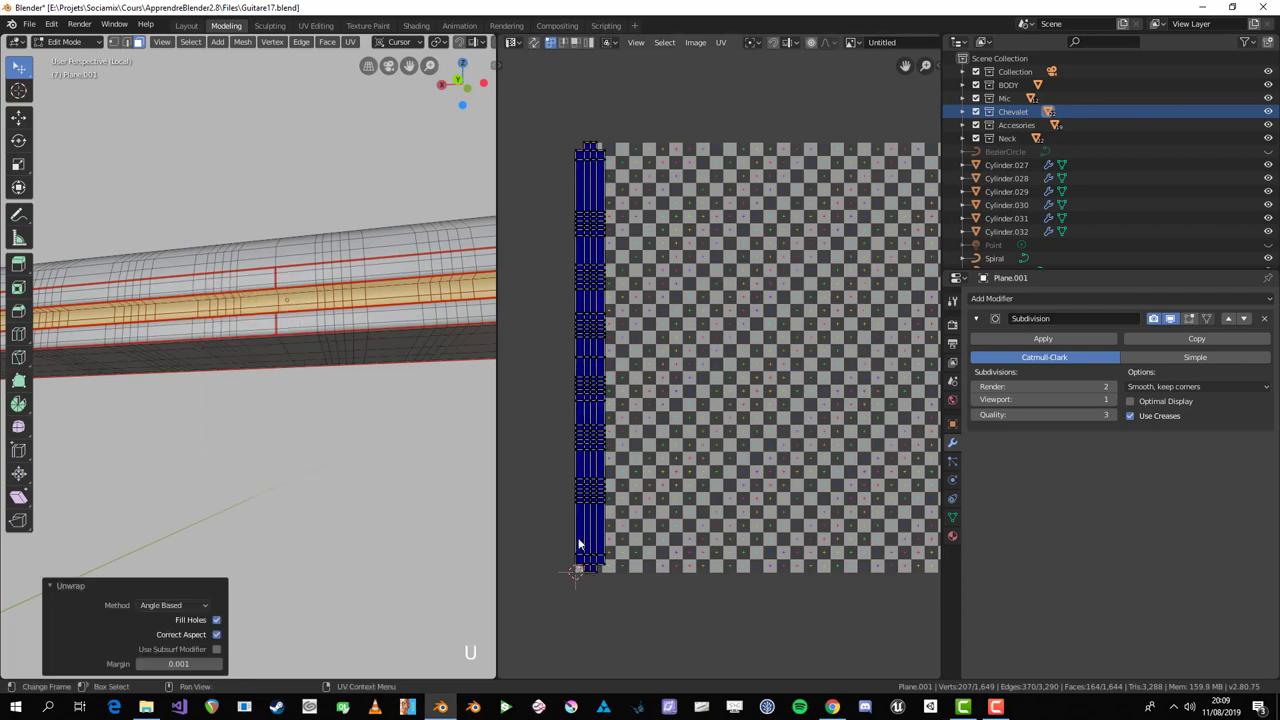
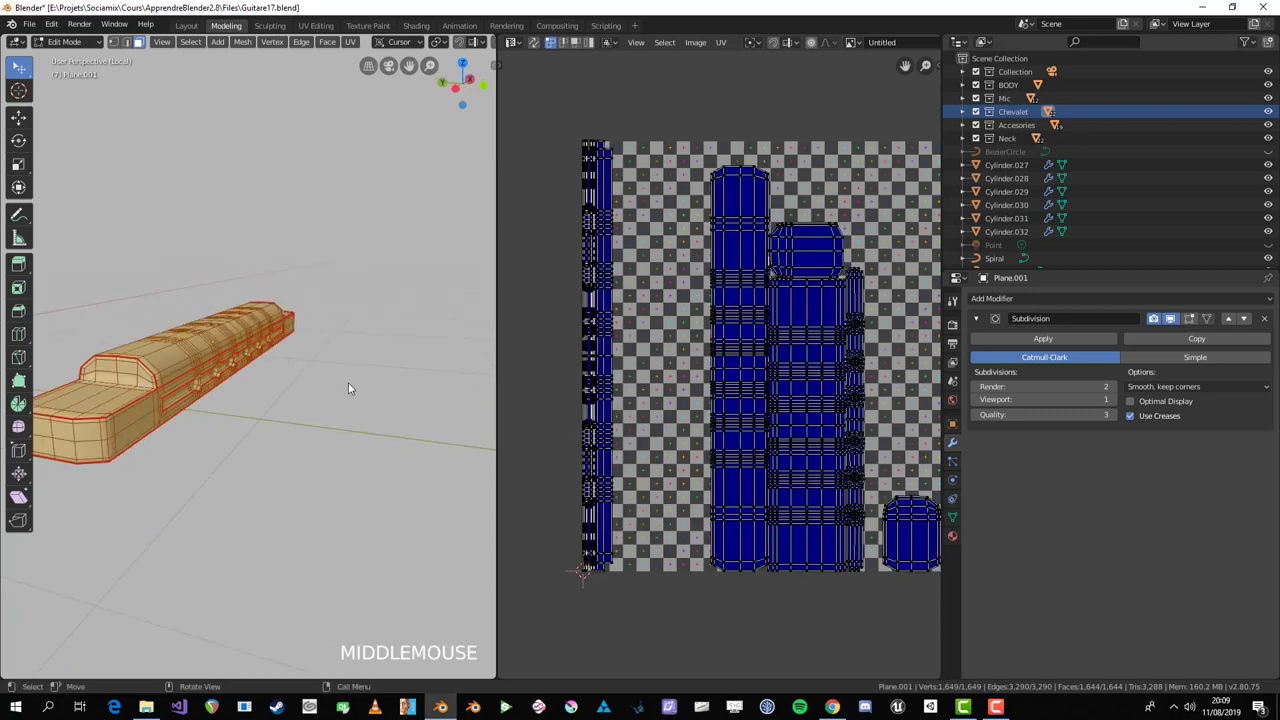
{"action": "key", "text": "u"}
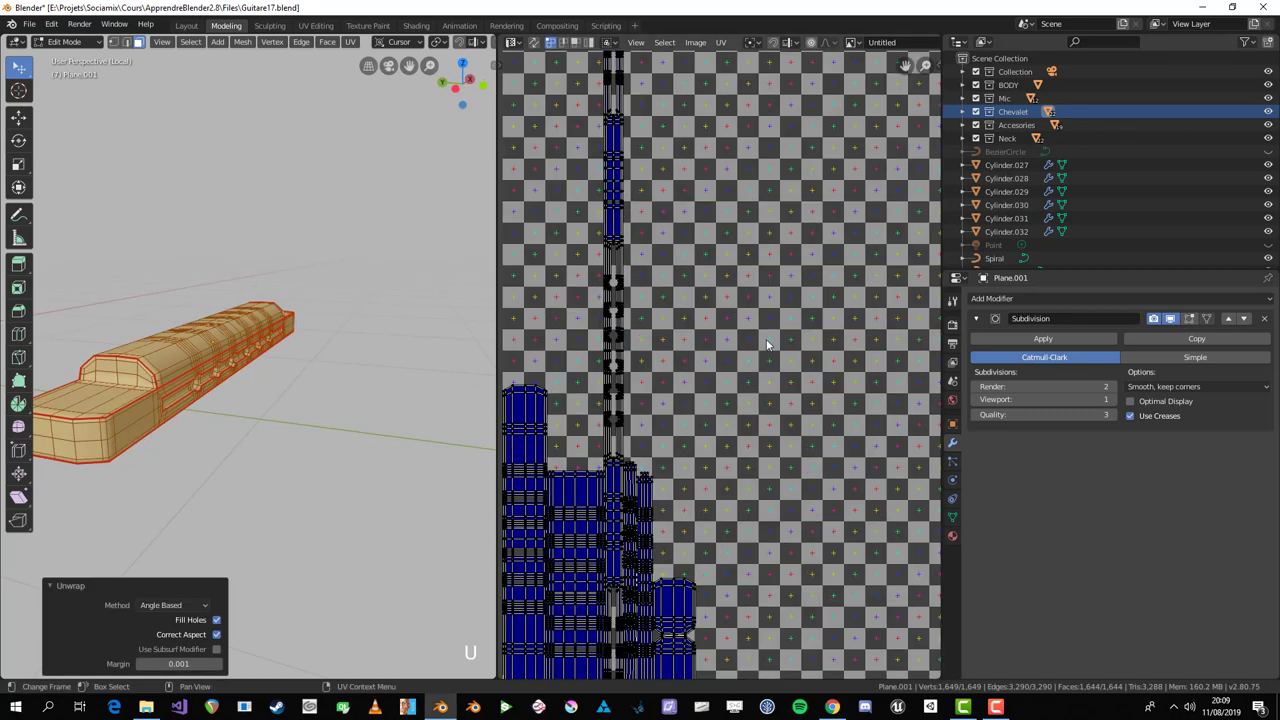
{"action": "key", "text": "Tab"}
{"action": "middle_click", "coordinate": [258, 386]}
{"action": "key", "text": "KP_Divide"}
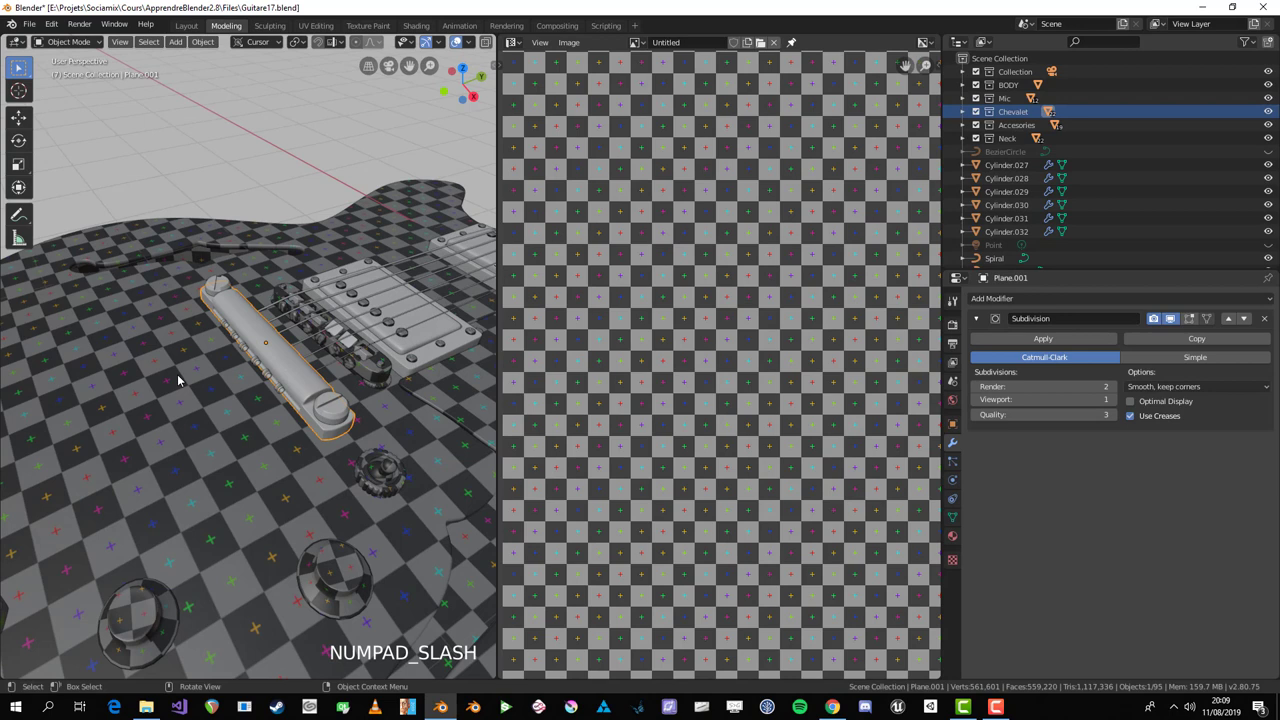
Step: Link the guitar body's checker material to the selected bridge parts
{"action": "key", "text": "Tab"}
{"action": "scroll", "scroll_direction": "up", "scroll_amount": 3}
{"action": "left_click", "coordinate": [194, 412]}
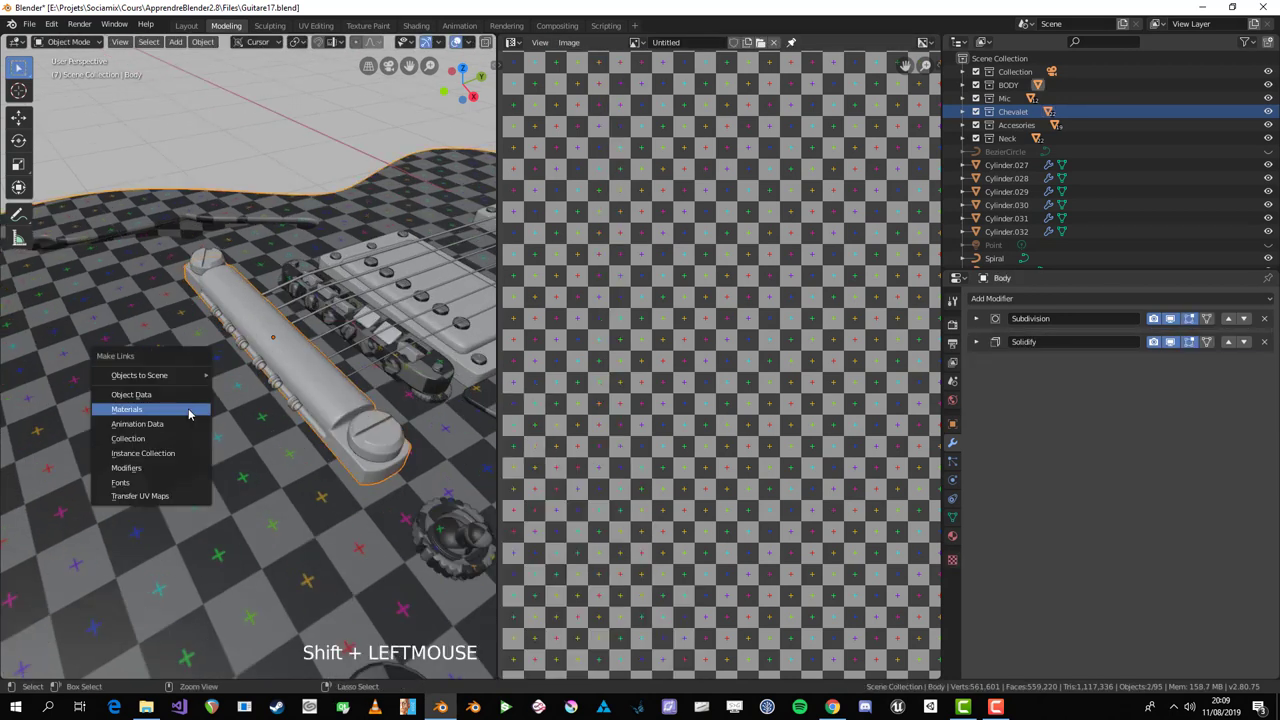
{"action": "key", "text": "Return"}
{"action": "key", "text": "Tab"}
Step: Isolate the bridge screw Cylinder.012 in local view and inspect it for seam placement
{"action": "scroll", "scroll_direction": "down", "scroll_amount": 3}
{"action": "key", "text": "alt+a"}
{"action": "middle_click", "coordinate": [232, 434]}
{"action": "scroll", "scroll_direction": "up", "scroll_amount": 3}
{"action": "middle_click", "coordinate": [194, 449]}
{"action": "middle_click", "coordinate": [359, 298]}
{"action": "scroll", "scroll_direction": "up", "scroll_amount": 3}
{"action": "left_click", "coordinate": [424, 274]}
{"action": "scroll", "scroll_direction": "down", "scroll_amount": 3}
{"action": "middle_click", "coordinate": [342, 345]}
{"action": "key", "text": "KP_Divide"}
{"action": "key", "text": "Tab"}
Step: Mark a seam around the rim edge loop of the cup-shaped screw
{"action": "scroll", "scroll_direction": "down", "scroll_amount": 3}
{"action": "middle_click", "coordinate": [274, 406]}
{"action": "scroll", "scroll_direction": "up", "scroll_amount": 3}
{"action": "middle_click", "coordinate": [284, 374]}
{"action": "key", "text": "alt+a"}
{"action": "left_click", "coordinate": [268, 302]}
{"action": "key", "text": "alt+a"}
{"action": "key", "text": "a"}
{"action": "left_click", "coordinate": [271, 298]}
{"action": "key", "text": "2"}
{"action": "left_click", "coordinate": [272, 298]}
{"action": "key", "text": "ctrl+e"}
Step: Unwrap the bridge screw into a ringed disc and round cap and view its UVs
{"action": "scroll", "scroll_direction": "down", "scroll_amount": 3}
{"action": "middle_click", "coordinate": [307, 317]}
{"action": "key", "text": "alt+a"}
{"action": "middle_click", "coordinate": [207, 437]}
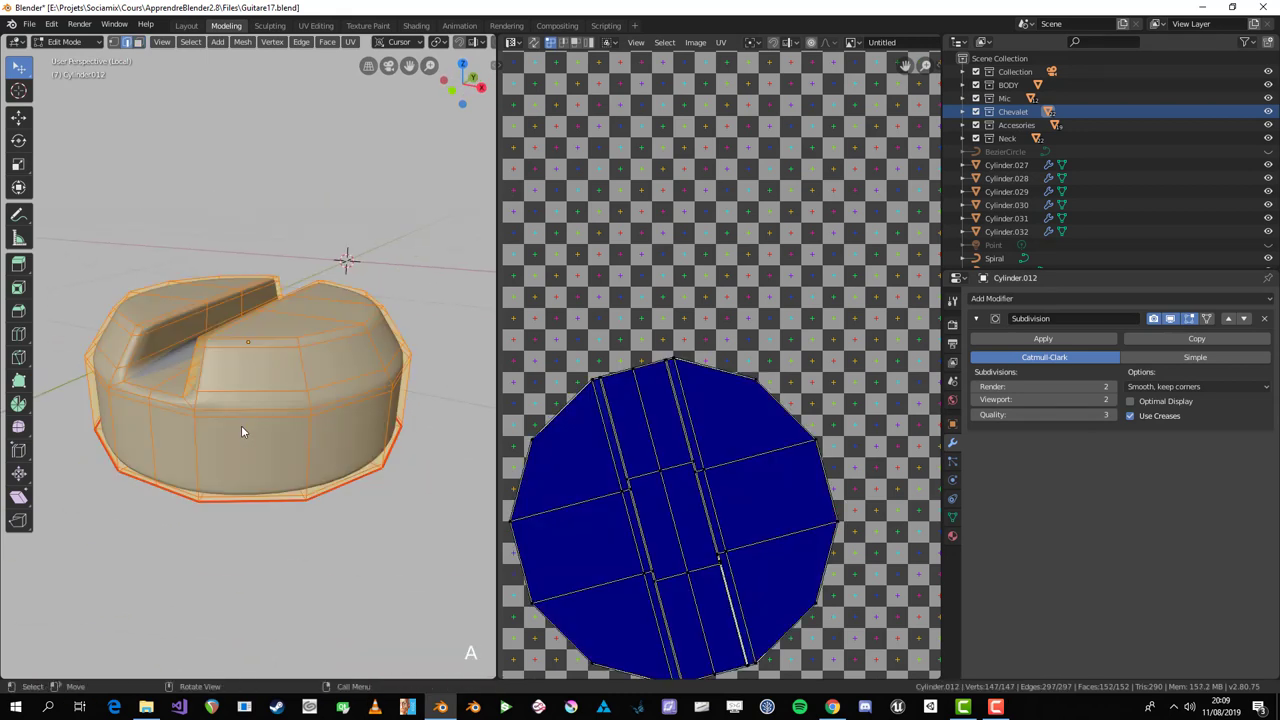
{"action": "key", "text": "u"}
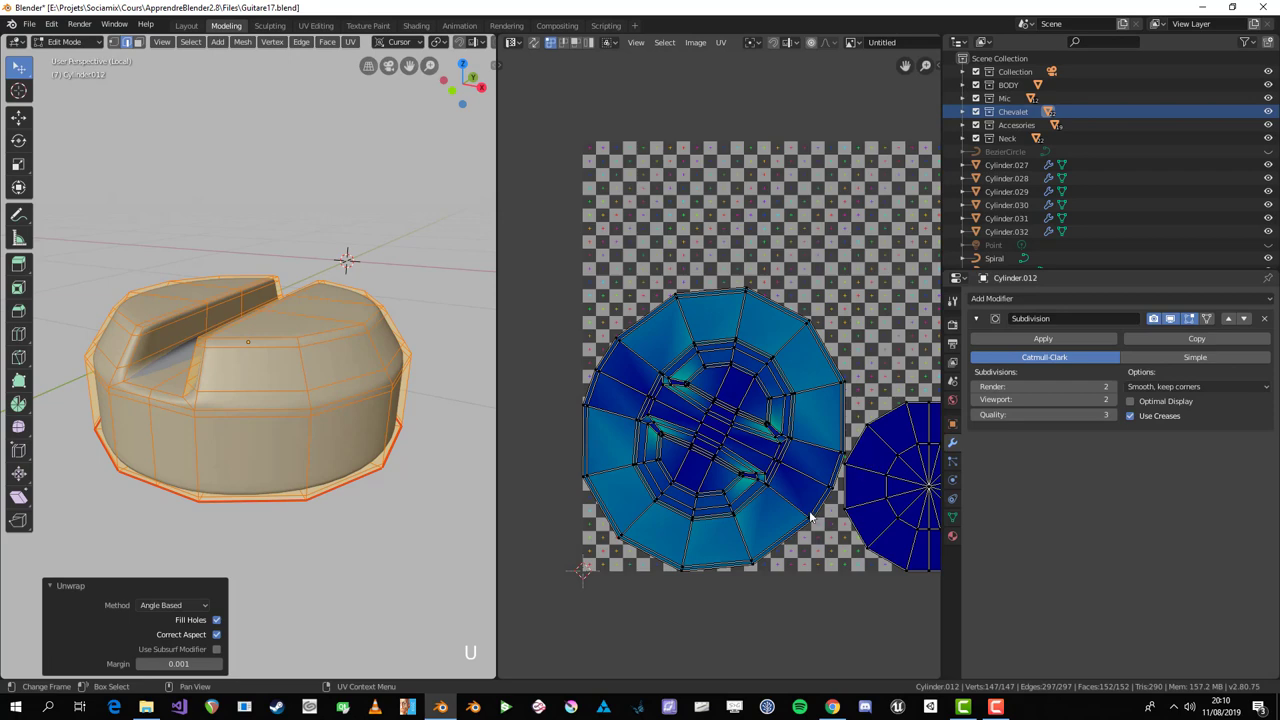
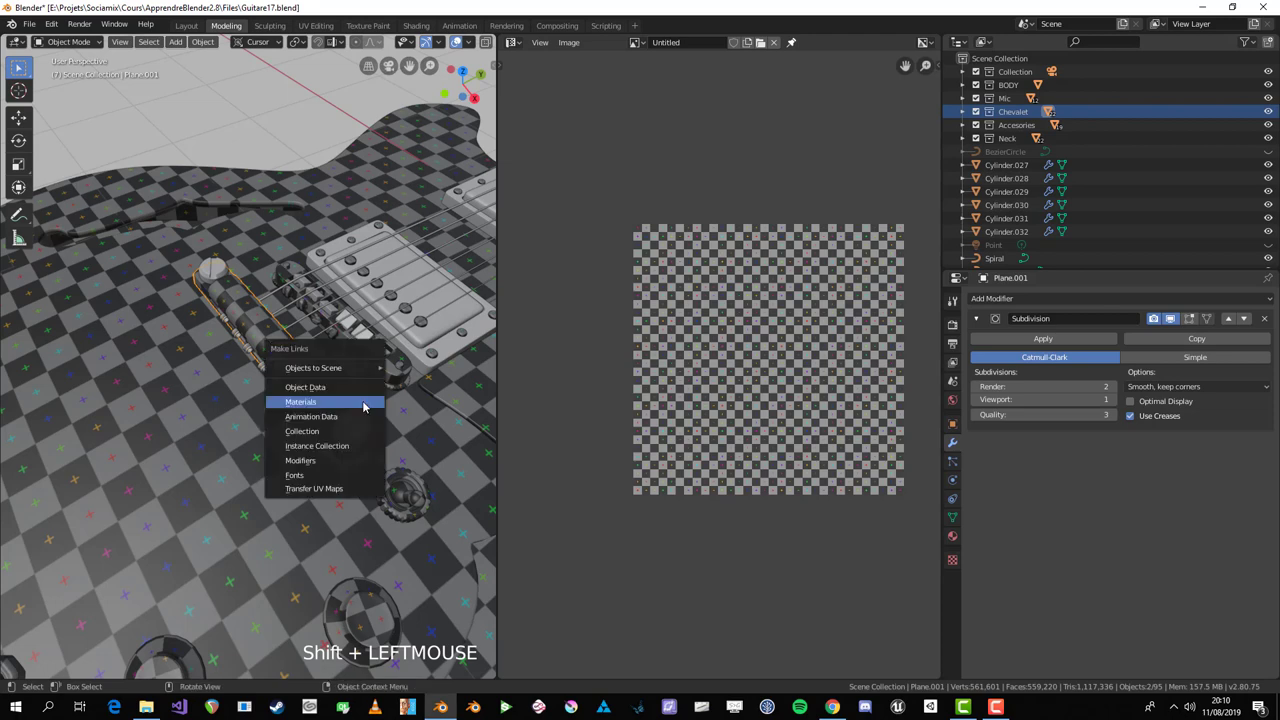
{"action": "key", "text": "ctrl+l"}
{"action": "key", "text": "Tab"}
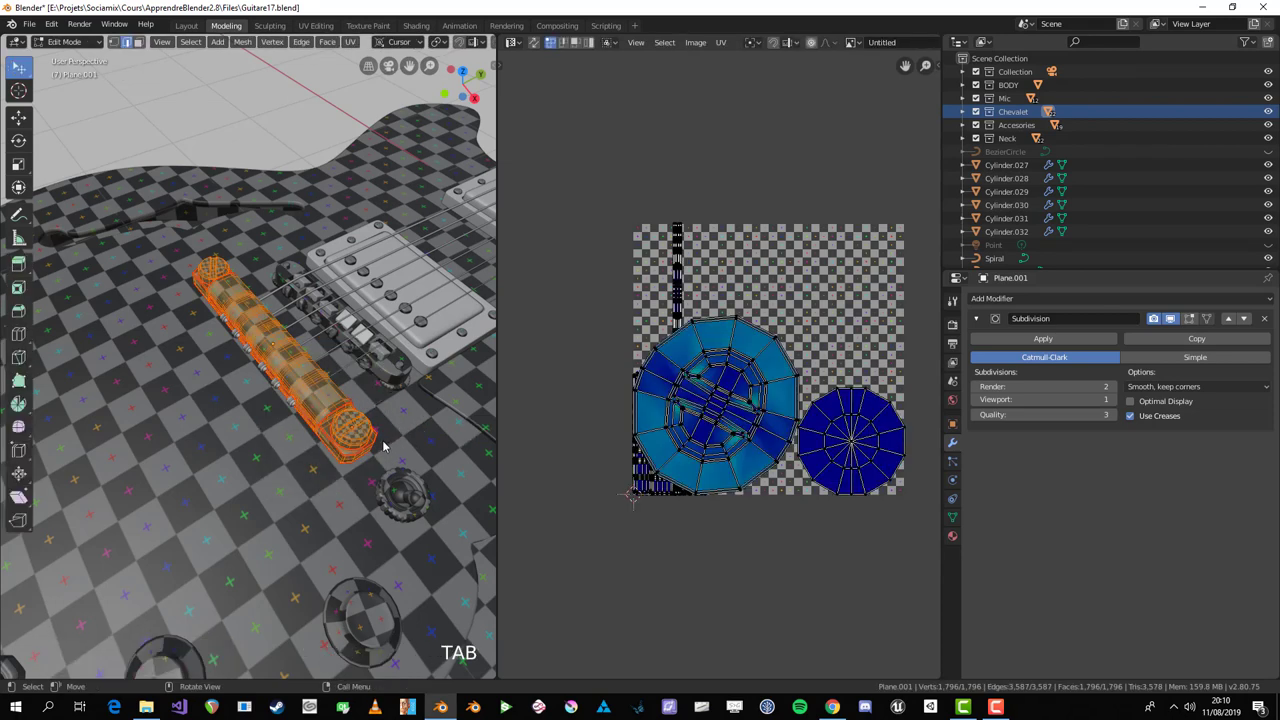
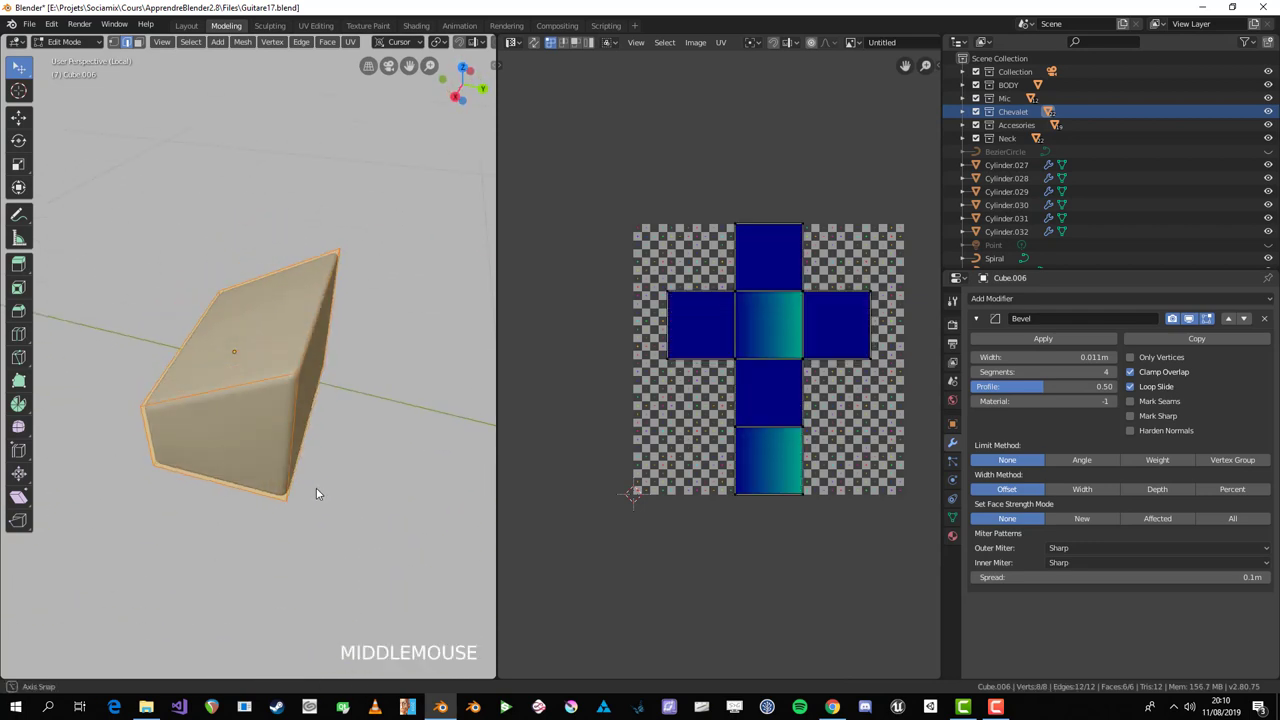
Step: Mark seams down the corner edges of the bevelled block Cube.006
{"action": "scroll", "scroll_direction": "up", "scroll_amount": 3}
{"action": "middle_click", "coordinate": [328, 407]}
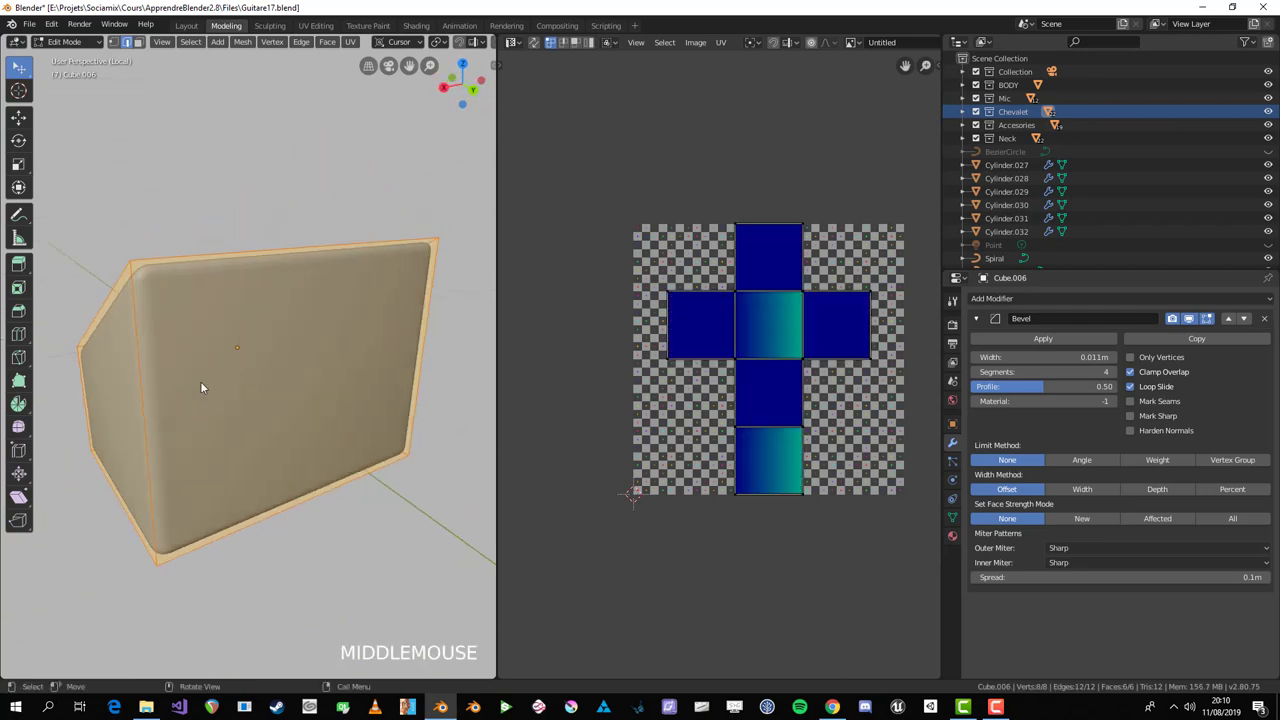
{"action": "key", "text": "a"}
{"action": "middle_click", "coordinate": [208, 388]}
{"action": "key", "text": "alt+a"}
{"action": "left_click", "coordinate": [269, 329]}
{"action": "middle_click", "coordinate": [257, 342]}
{"action": "left_click", "coordinate": [254, 311]}
{"action": "scroll", "scroll_direction": "down", "scroll_amount": 3}
{"action": "middle_click", "coordinate": [117, 358]}
{"action": "left_click", "coordinate": [216, 435]}
{"action": "middle_click", "coordinate": [190, 432]}
{"action": "left_click", "coordinate": [264, 421]}
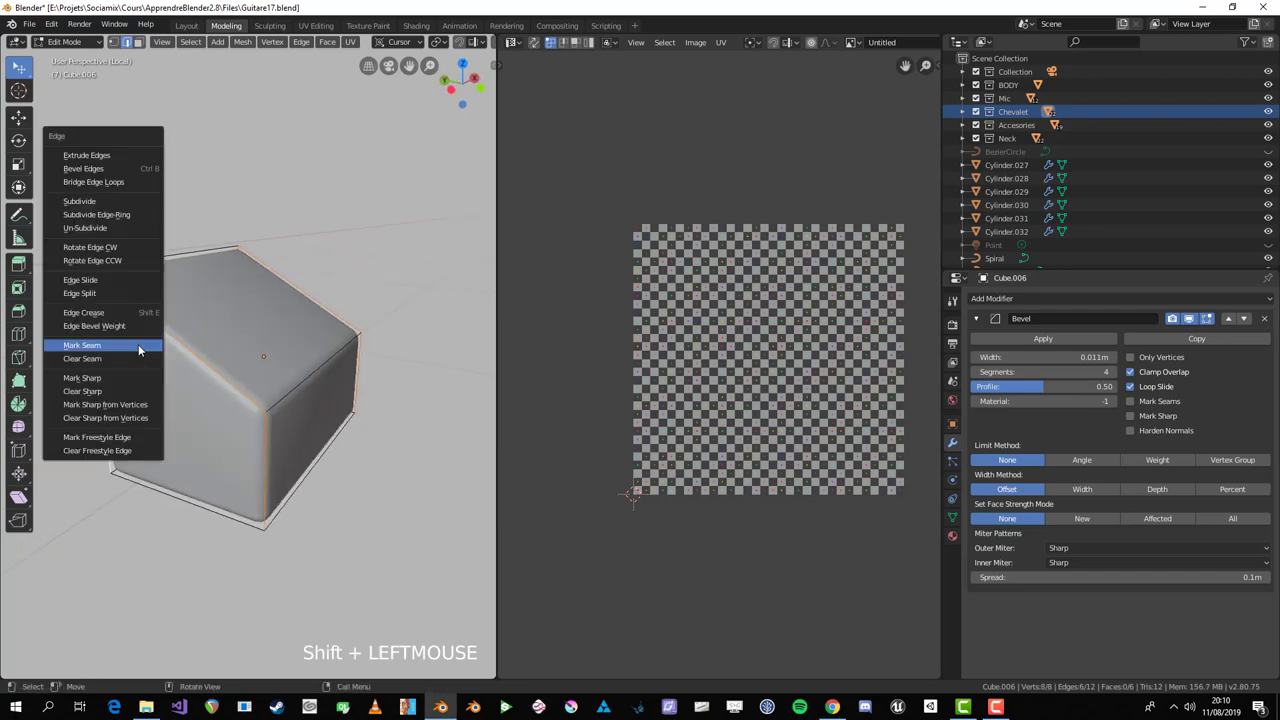
{"action": "key", "text": "ctrl+e"}
Step: Add the remaining corner seam and unwrap the block into side panels with angled caps
{"action": "key", "text": "a"}
{"action": "middle_click", "coordinate": [293, 386]}
{"action": "key", "text": "alt+a"}
{"action": "left_click", "coordinate": [282, 497]}
{"action": "key", "text": "ctrl+e"}
{"action": "key", "text": "a"}
{"action": "middle_click", "coordinate": [409, 471]}
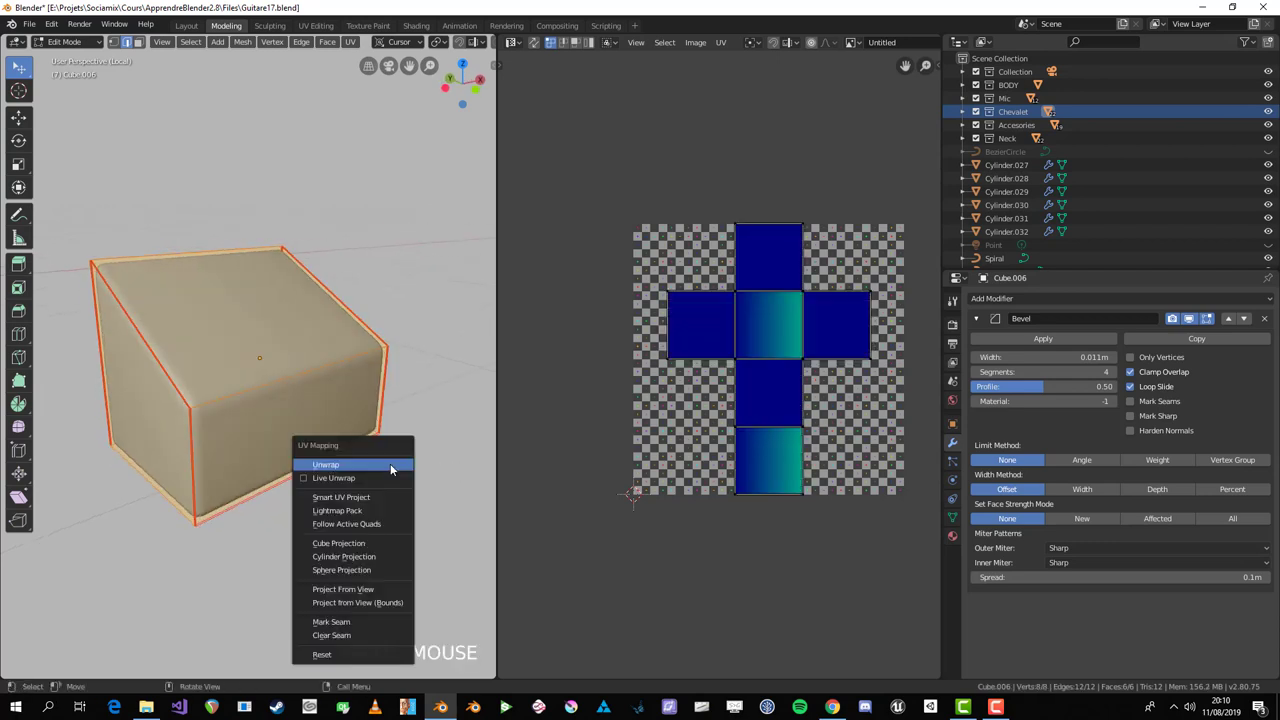
{"action": "key", "text": "u"}
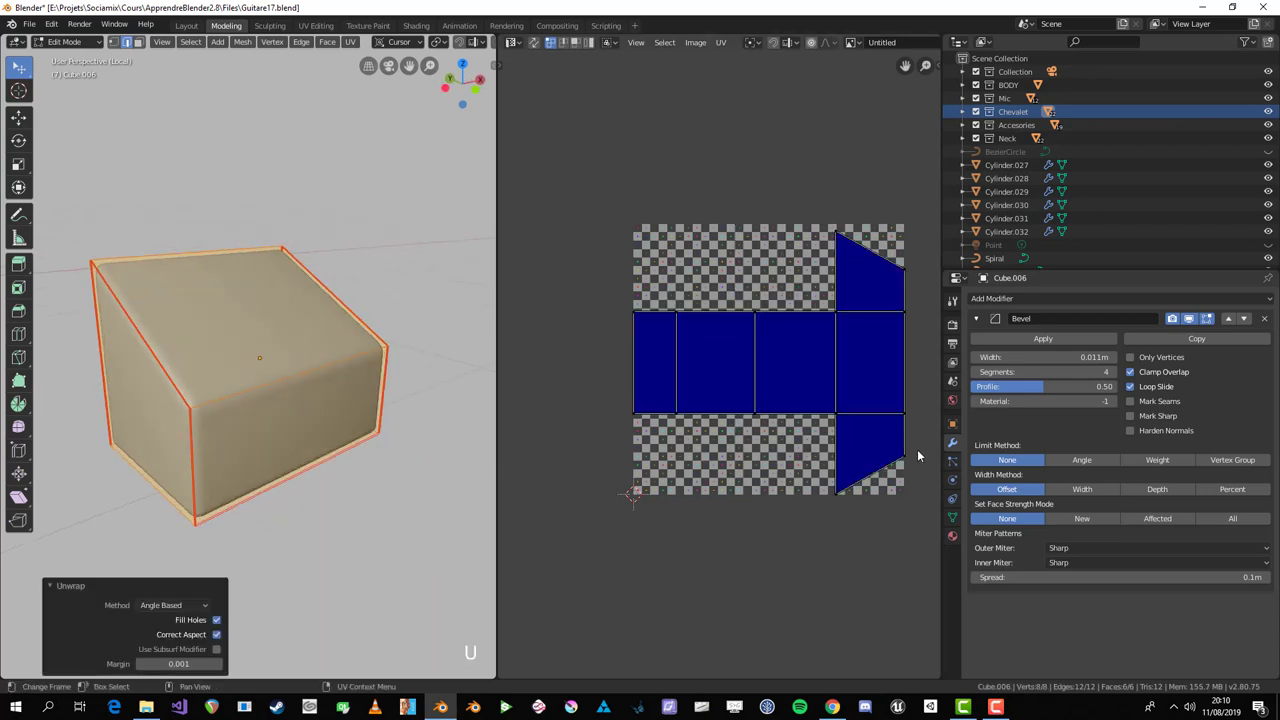
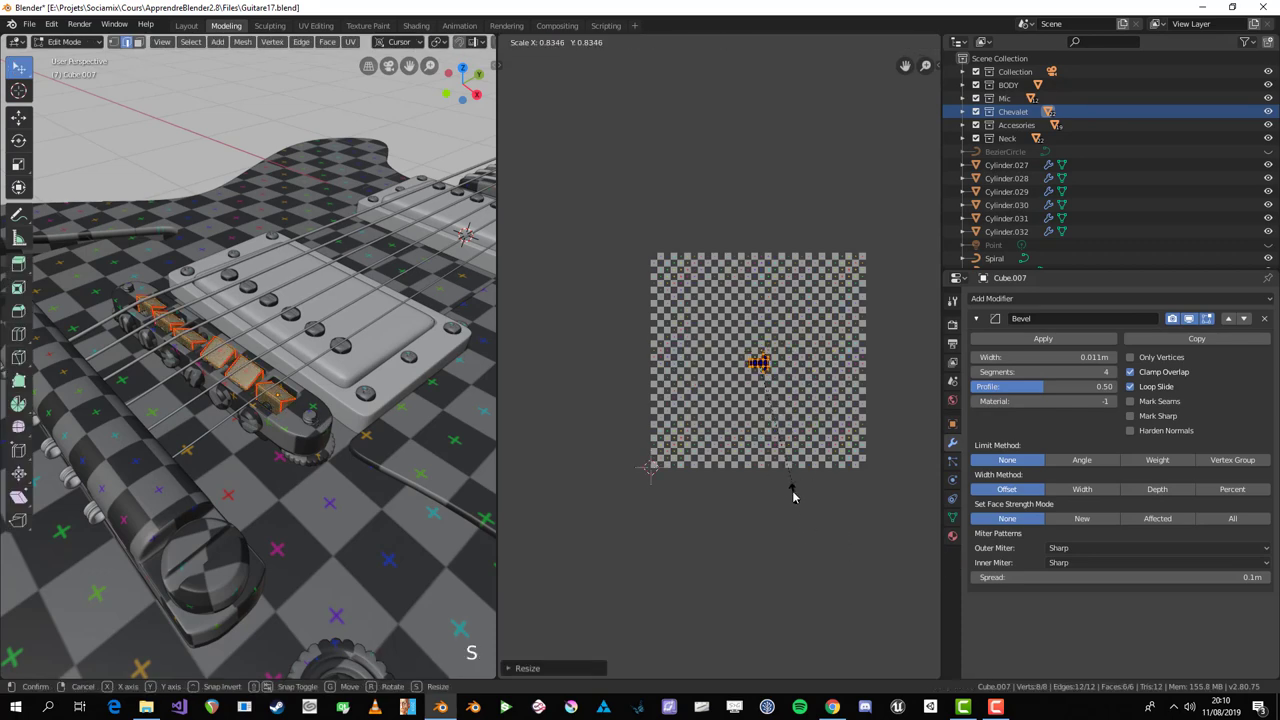
Step: Isolate the grooved cylinder (Cylinder.032) in local view for unwrapping
{"action": "key", "text": "Tab"}
{"action": "scroll", "scroll_direction": "down", "scroll_amount": 3}
{"action": "key", "text": "alt+a"}
{"action": "middle_click", "coordinate": [268, 470]}
{"action": "scroll", "scroll_direction": "up", "scroll_amount": 3}
{"action": "left_click", "coordinate": [341, 587]}
{"action": "key", "text": "KP_Divide"}
{"action": "scroll", "scroll_direction": "down", "scroll_amount": 3}
{"action": "middle_click", "coordinate": [378, 503]}
Step: In Edit Mode mark the first pair of edge loops as seams, with X-ray enabled
{"action": "key", "text": "Tab"}
{"action": "scroll", "scroll_direction": "up", "scroll_amount": 3}
{"action": "key", "text": "alt+a"}
{"action": "middle_click", "coordinate": [338, 354]}
{"action": "left_click", "coordinate": [227, 439]}
{"action": "middle_click", "coordinate": [277, 448]}
{"action": "left_click", "coordinate": [258, 310]}
{"action": "middle_click", "coordinate": [220, 339]}
{"action": "key", "text": "ctrl+e"}
{"action": "scroll", "scroll_direction": "up", "scroll_amount": 3}
{"action": "key", "text": "alt+z"}
Step: Mark further edge loops around the grooves as seams
{"action": "key", "text": "alt+a"}
{"action": "middle_click", "coordinate": [151, 442]}
{"action": "left_click", "coordinate": [158, 424]}
{"action": "middle_click", "coordinate": [139, 458]}
{"action": "key", "text": "alt+a"}
{"action": "left_click", "coordinate": [168, 462]}
{"action": "middle_click", "coordinate": [272, 395]}
{"action": "key", "text": "ctrl+e"}
{"action": "key", "text": "a"}
{"action": "key", "text": "alt+z"}
Step: Mark the remaining groove and ring edge loops as seams and select everything
{"action": "key", "text": "alt+a"}
{"action": "scroll", "scroll_direction": "down", "scroll_amount": 3}
{"action": "middle_click", "coordinate": [359, 413]}
{"action": "left_click", "coordinate": [259, 392]}
{"action": "middle_click", "coordinate": [387, 387]}
{"action": "left_click", "coordinate": [368, 369]}
{"action": "middle_click", "coordinate": [340, 396]}
{"action": "key", "text": "ctrl+e"}
{"action": "key", "text": "alt+a"}
{"action": "left_click", "coordinate": [274, 330]}
{"action": "middle_click", "coordinate": [344, 336]}
{"action": "left_click", "coordinate": [371, 308]}
{"action": "key", "text": "ctrl+e"}
{"action": "key", "text": "a"}
Step: Unwrap the whole cylinder with U > Unwrap
{"action": "key", "text": "u"}
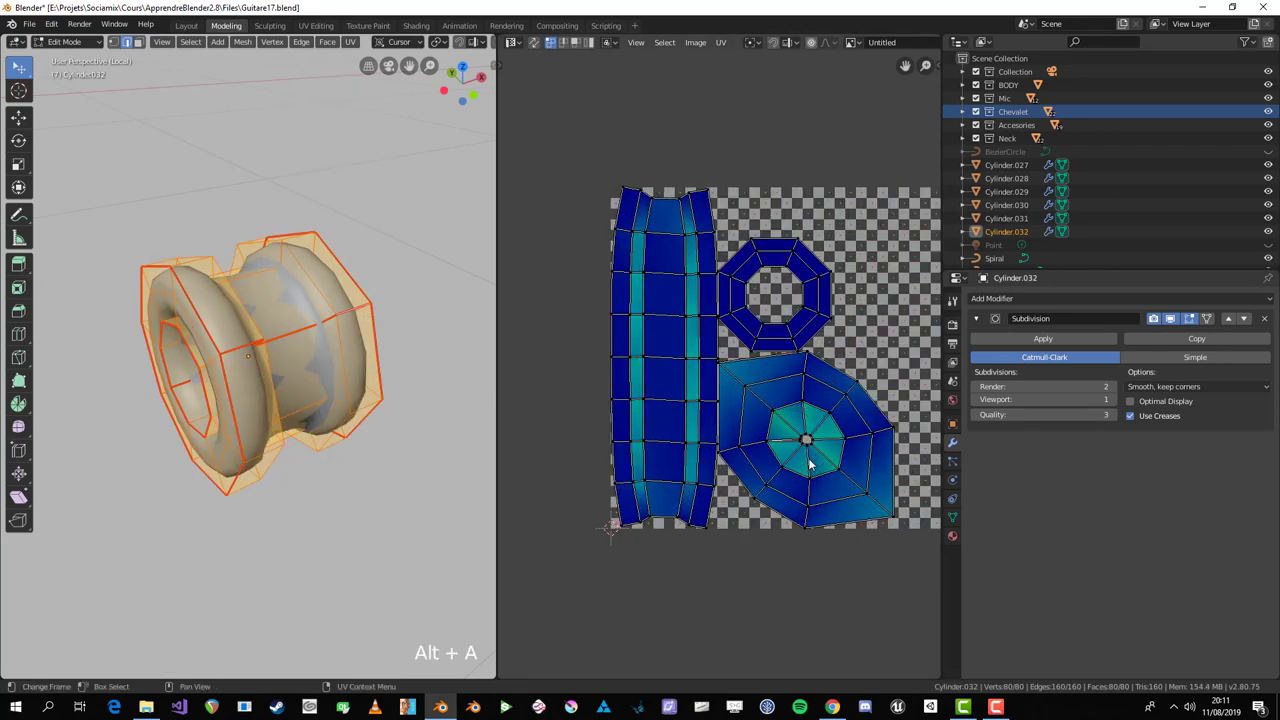
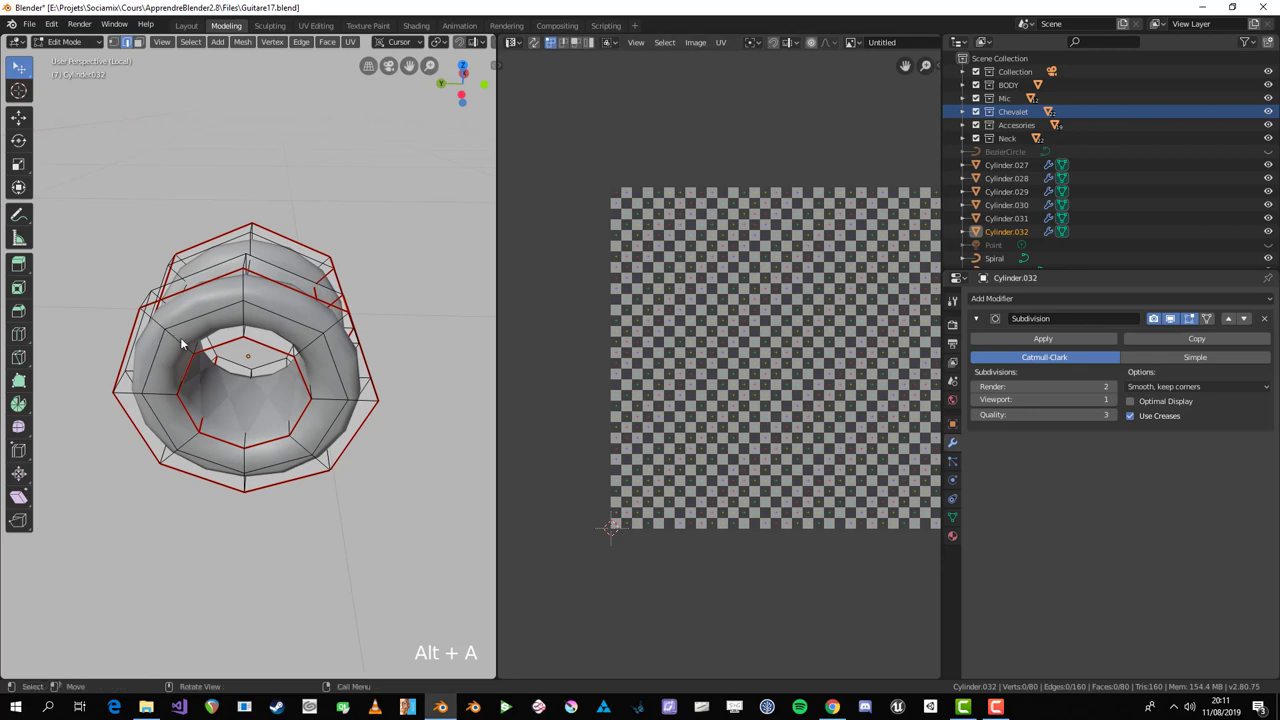
{"action": "key", "text": "a"}
{"action": "middle_click", "coordinate": [297, 403]}
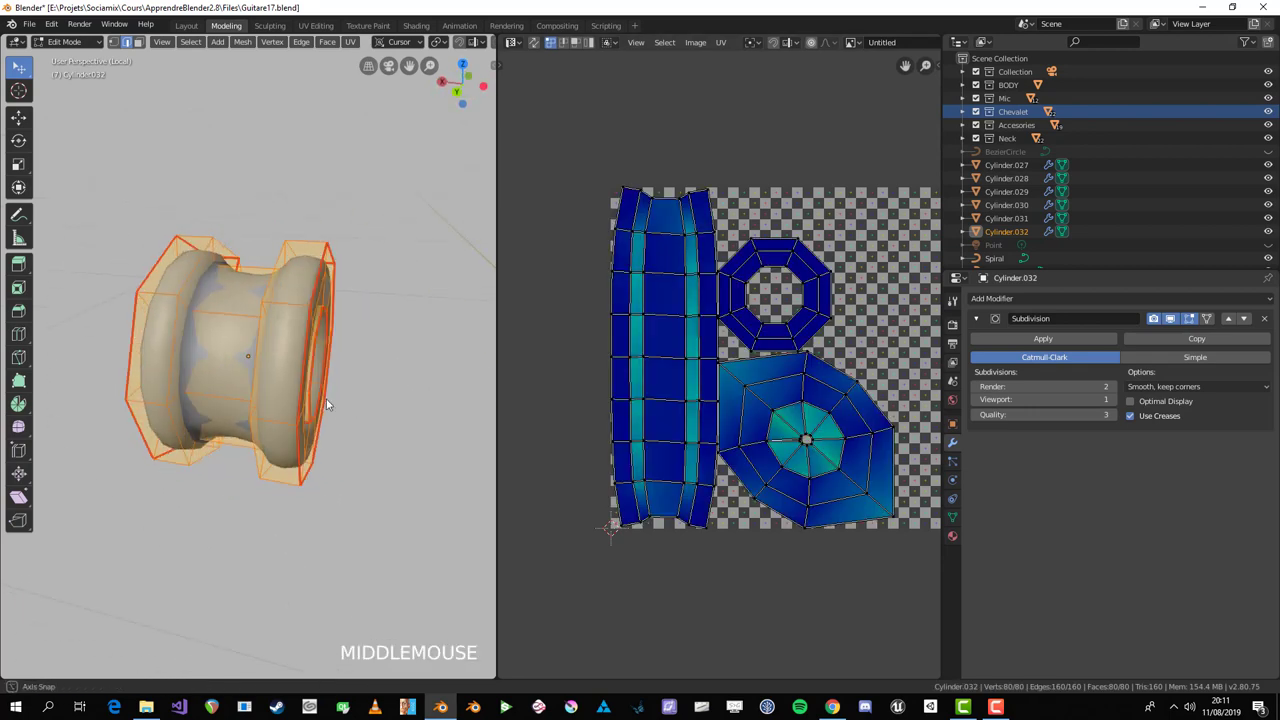
{"action": "key", "text": "alt+a"}
{"action": "middle_click", "coordinate": [293, 359]}
{"action": "key", "text": "a"}
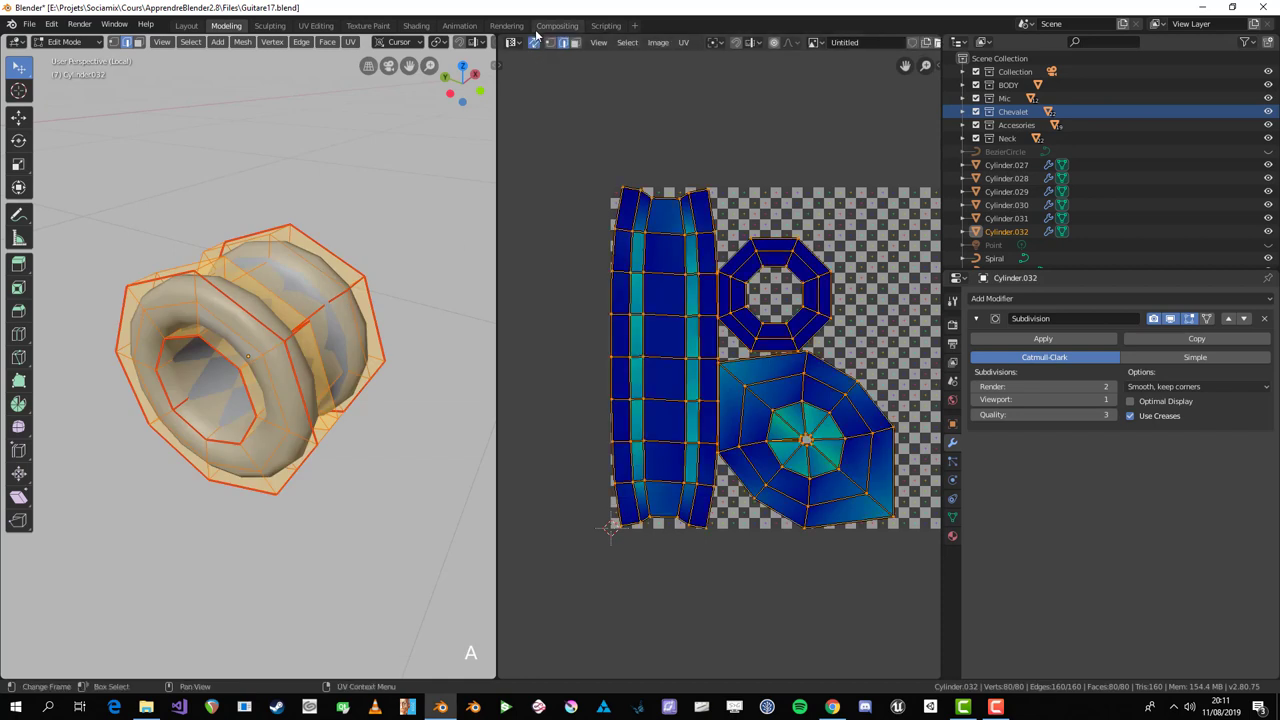
Step: In face mode box-select the strip faces in the UV editor
{"action": "left_click", "coordinate": [493, 79]}
{"action": "key", "text": "alt+a"}
{"action": "key", "text": "3"}
{"action": "left_click", "coordinate": [853, 481]}
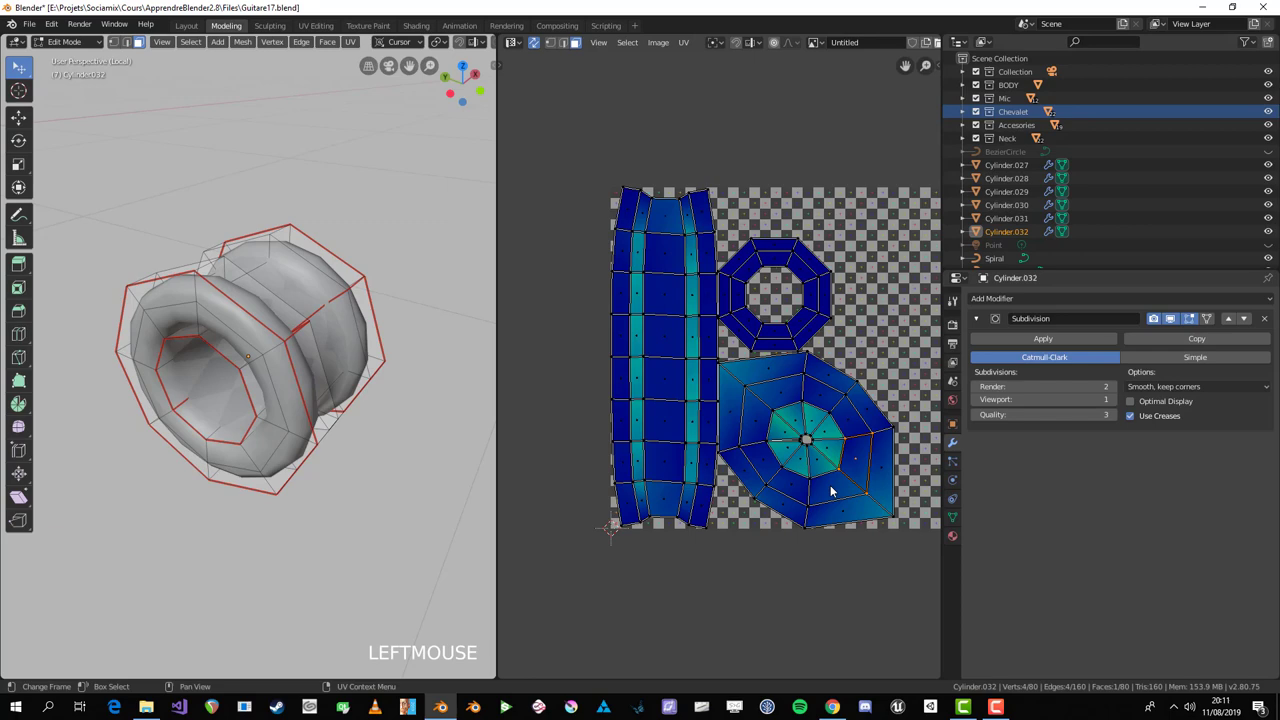
{"action": "key", "text": "b"}
{"action": "middle_click", "coordinate": [424, 442]}
{"action": "key", "text": "alt+a"}
{"action": "middle_click", "coordinate": [306, 429]}
Step: Set the strip's active quad and straighten it with Follow Active Quads
{"action": "key", "text": "1"}
{"action": "left_click", "coordinate": [210, 323]}
{"action": "middle_click", "coordinate": [216, 330]}
{"action": "key", "text": "ctrl+e"}
{"action": "key", "text": "a"}
{"action": "middle_click", "coordinate": [304, 398]}
{"action": "key", "text": "alt+a"}
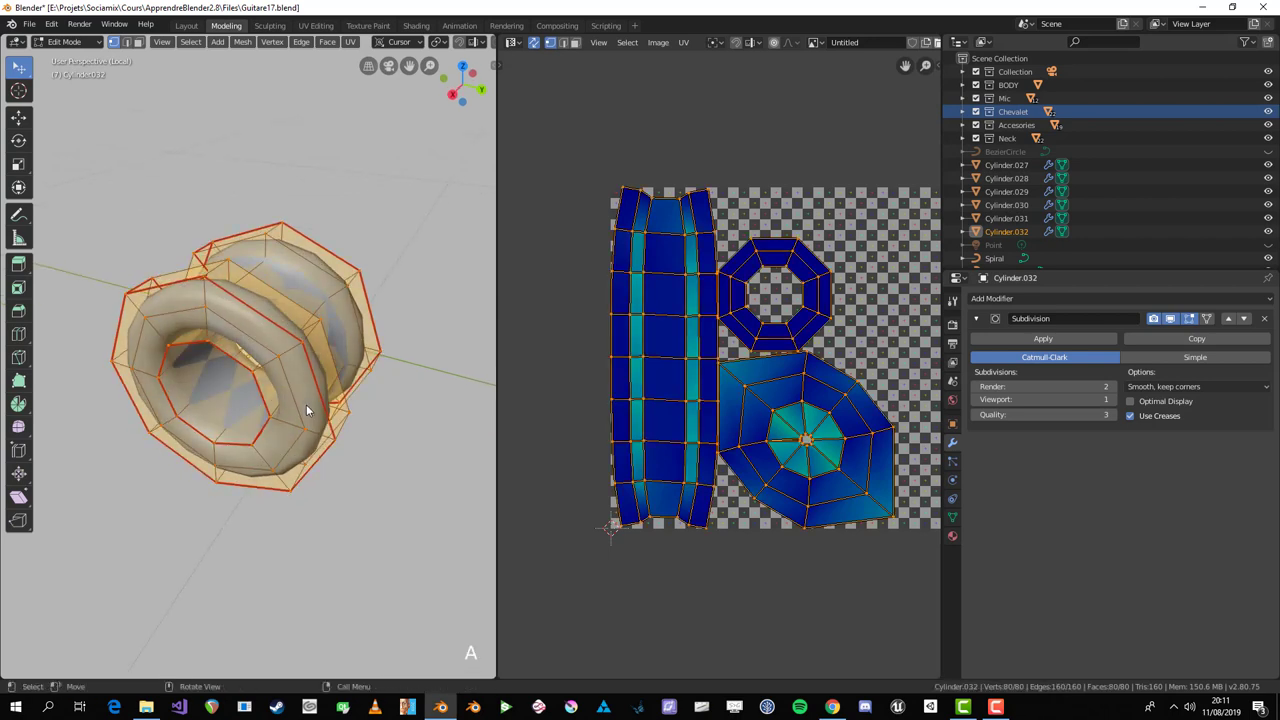
{"action": "key", "text": "u"}
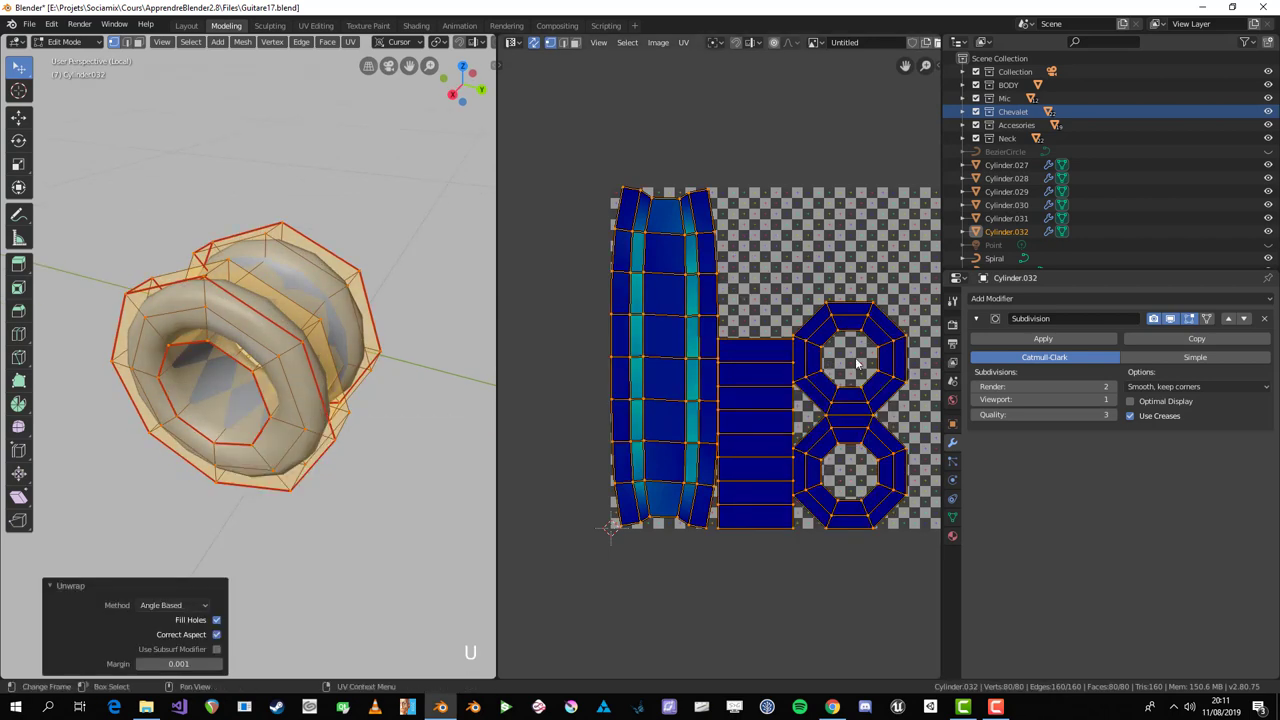
Step: Select the linked ring faces and unwrap them into the two octagonal rings
{"action": "key", "text": "alt+a"}
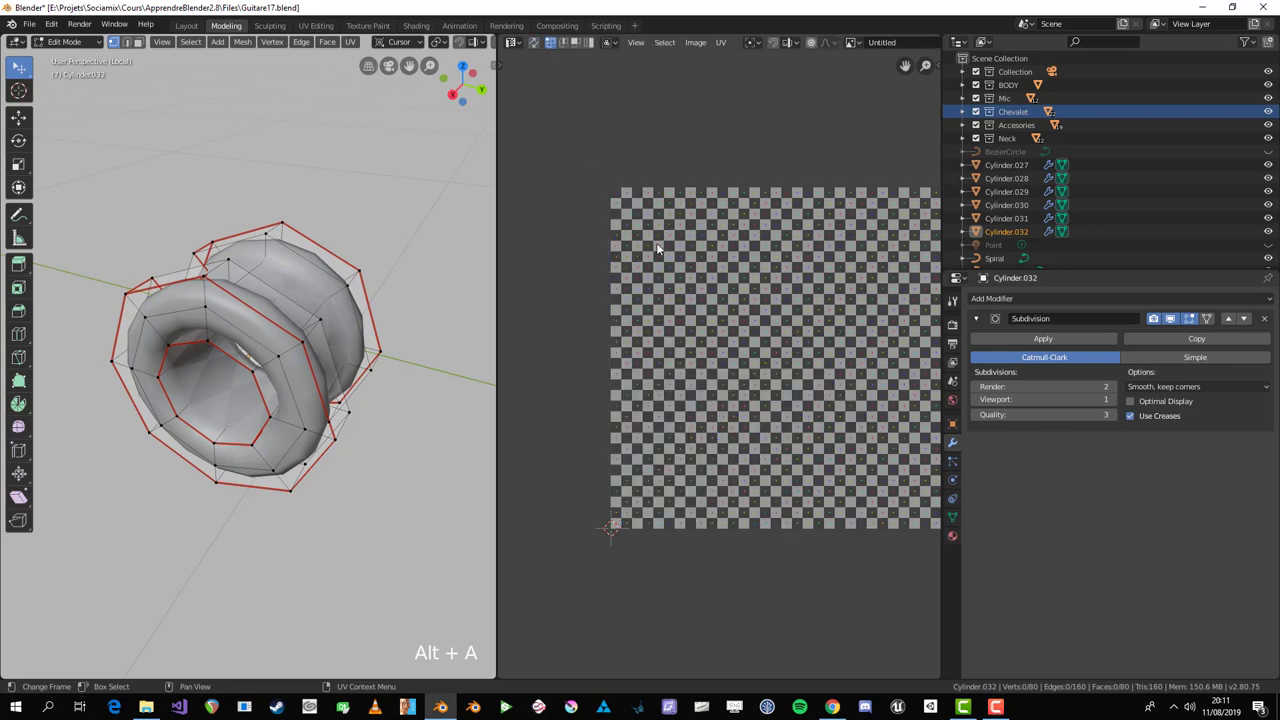
{"action": "scroll", "scroll_direction": "down", "scroll_amount": 3}
{"action": "key", "text": "a"}
{"action": "scroll", "scroll_direction": "up", "scroll_amount": 3}
{"action": "middle_click", "coordinate": [278, 411]}
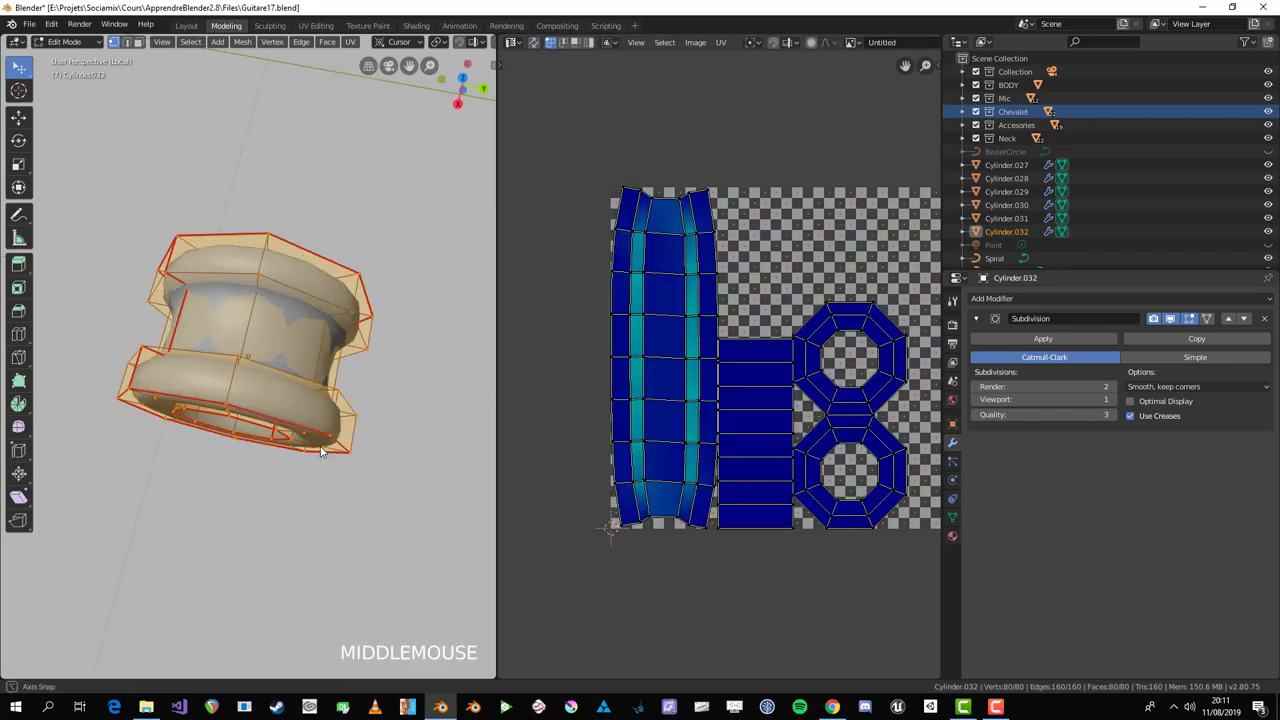
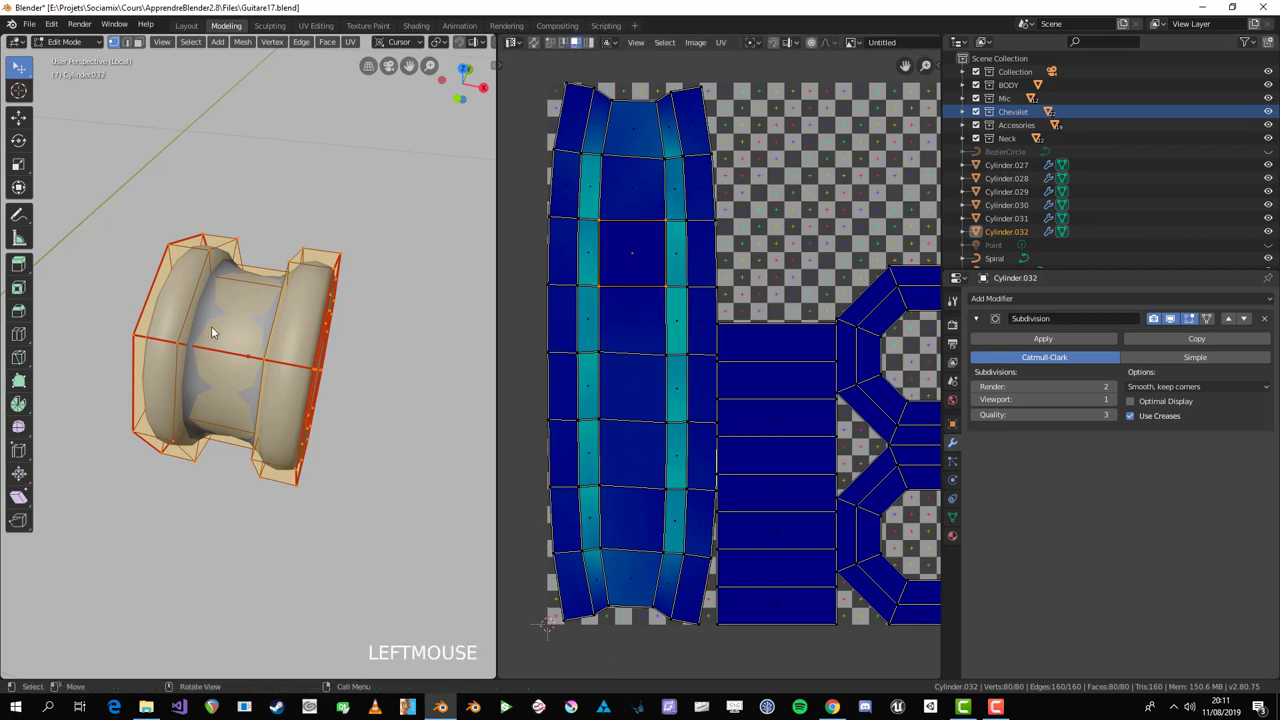
{"action": "key", "text": "alt+a"}
{"action": "key", "text": "l"}
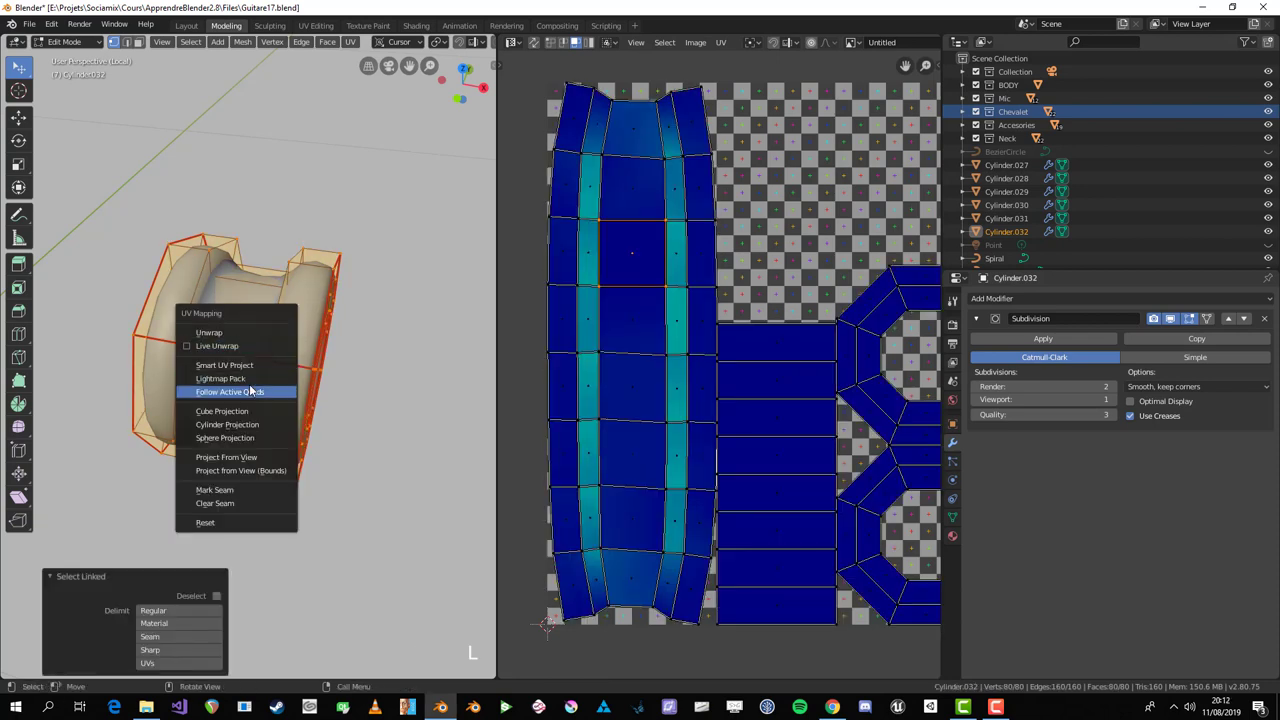
{"action": "key", "text": "u"}
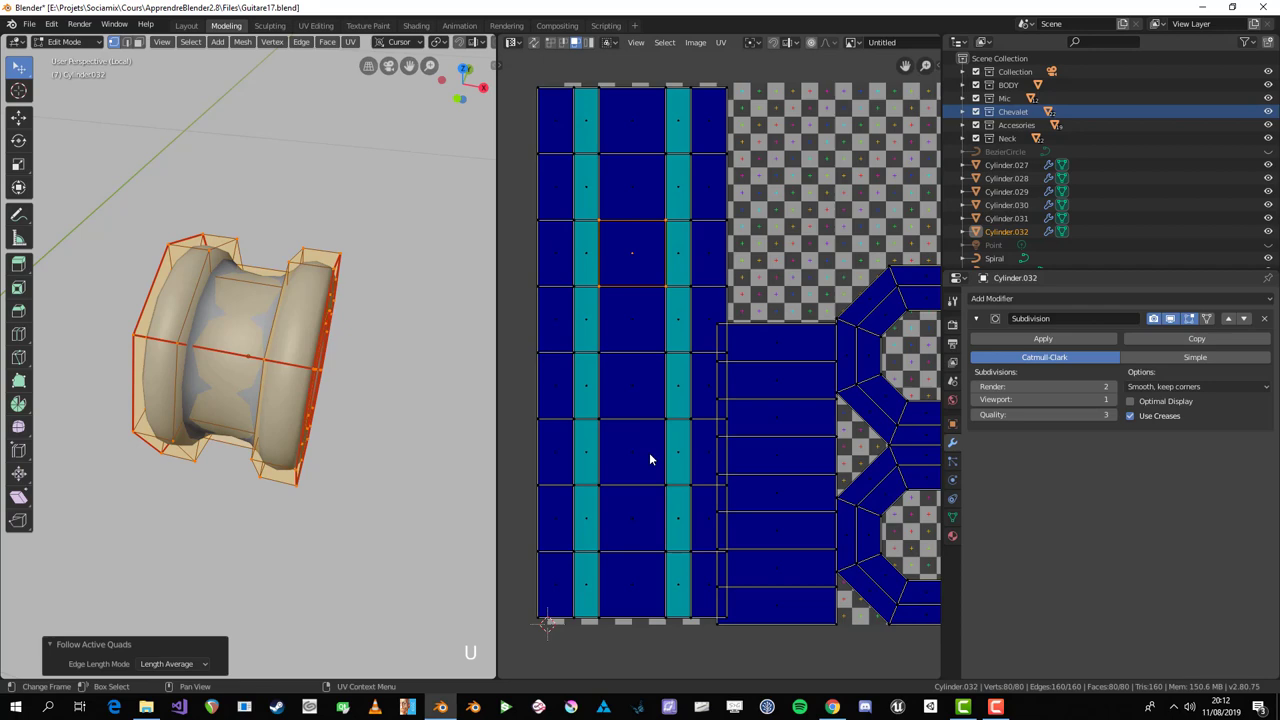
{"action": "key", "text": "a"}
{"action": "left_click", "coordinate": [757, 419]}
Step: Gather the strip and ring islands together and scale all UVs down into a small cluster
{"action": "key", "text": "ctrl+l"}
{"action": "key", "text": "g"}
{"action": "left_click", "coordinate": [730, 309]}
{"action": "key", "text": "s"}
{"action": "left_click", "coordinate": [765, 445]}
{"action": "key", "text": "ctrl+l"}
{"action": "left_click", "coordinate": [772, 430]}
{"action": "key", "text": "ctrl+l"}
{"action": "key", "text": "g"}
{"action": "left_click", "coordinate": [804, 416]}
{"action": "key", "text": "a"}
{"action": "key", "text": "s"}
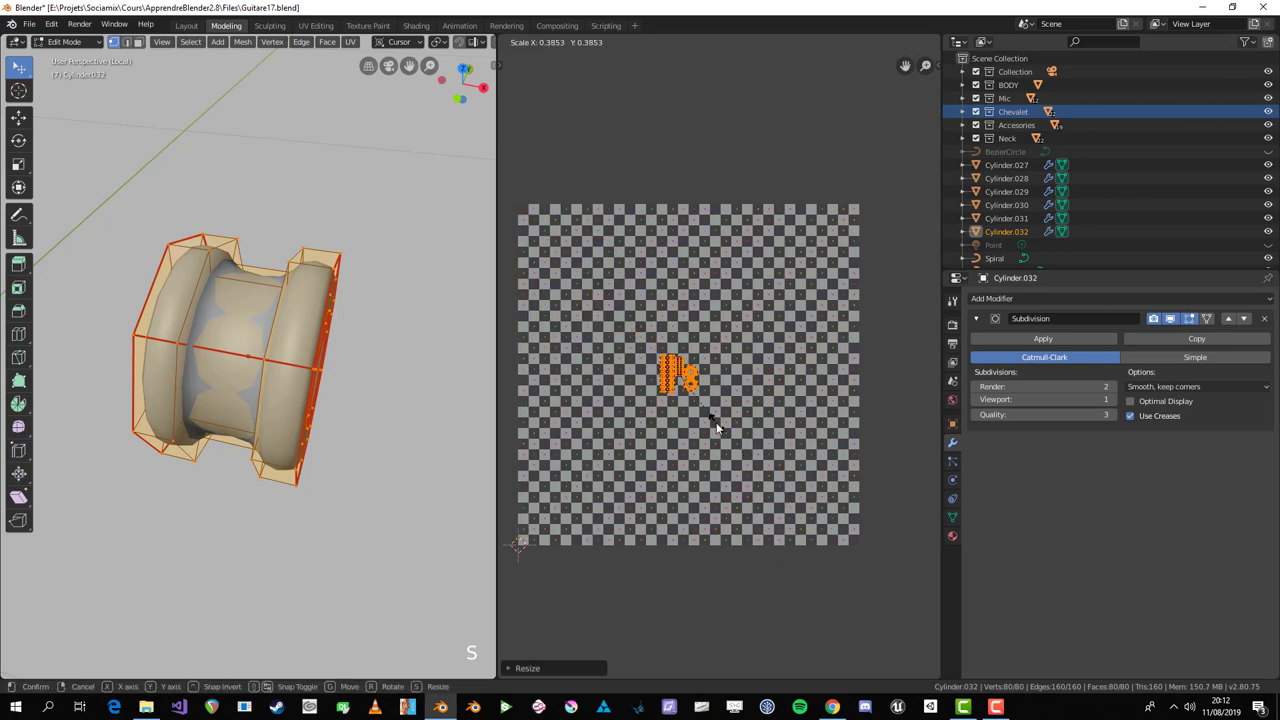
Step: Leave local view back to the full guitar and begin material linking
{"action": "key", "text": "Tab"}
{"action": "key", "text": "KP_Divide"}
{"action": "key", "text": "Tab"}
{"action": "left_click", "coordinate": [343, 509]}
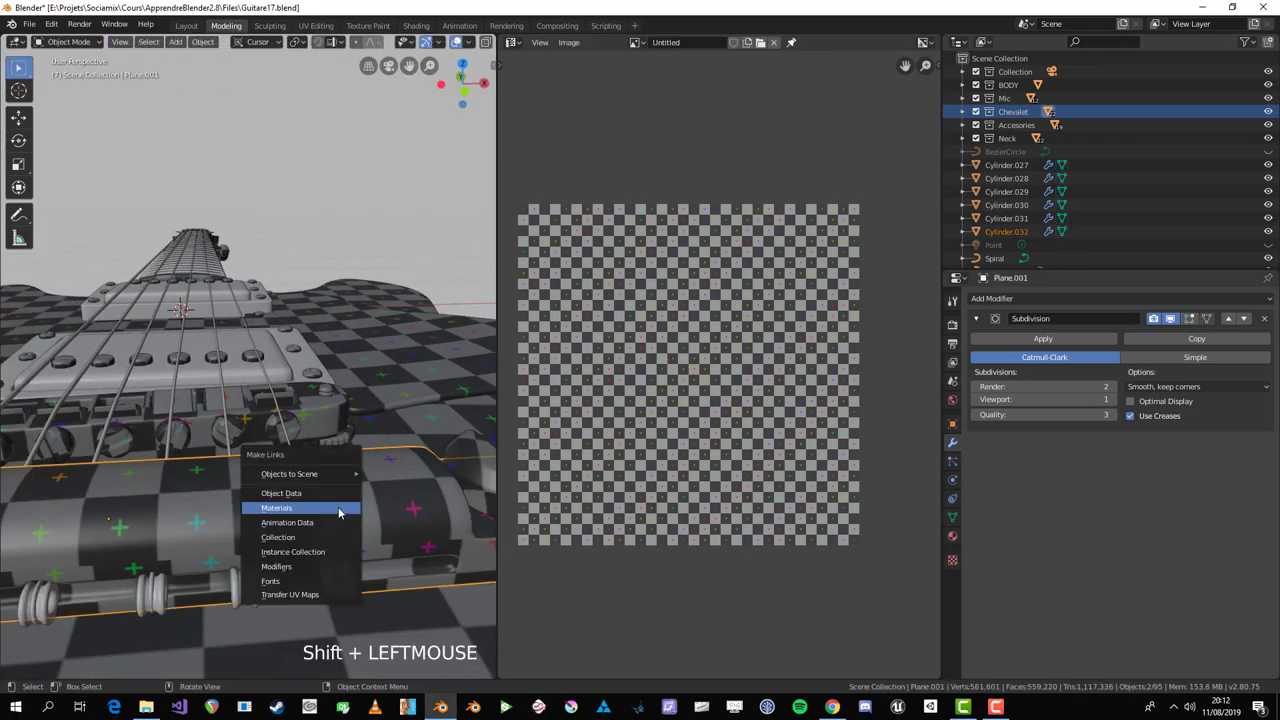
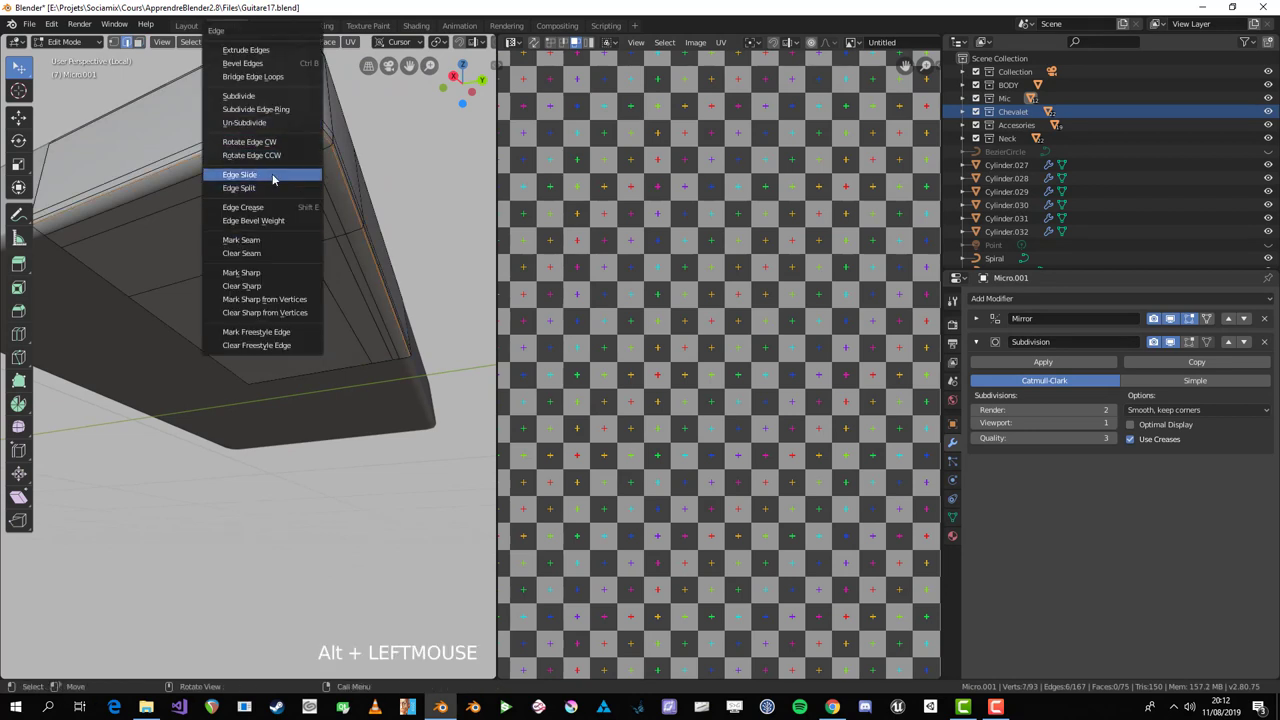
Step: Mark seams on the first rim edge loops of pickup cover Micro.001 via the Edge menu
{"action": "key", "text": "ctrl+e"}
{"action": "scroll", "scroll_direction": "down", "scroll_amount": 3}
{"action": "middle_click", "coordinate": [292, 222]}
{"action": "scroll", "scroll_direction": "up", "scroll_amount": 3}
{"action": "middle_click", "coordinate": [244, 476]}
{"action": "key", "text": "alt+a"}
{"action": "middle_click", "coordinate": [284, 478]}
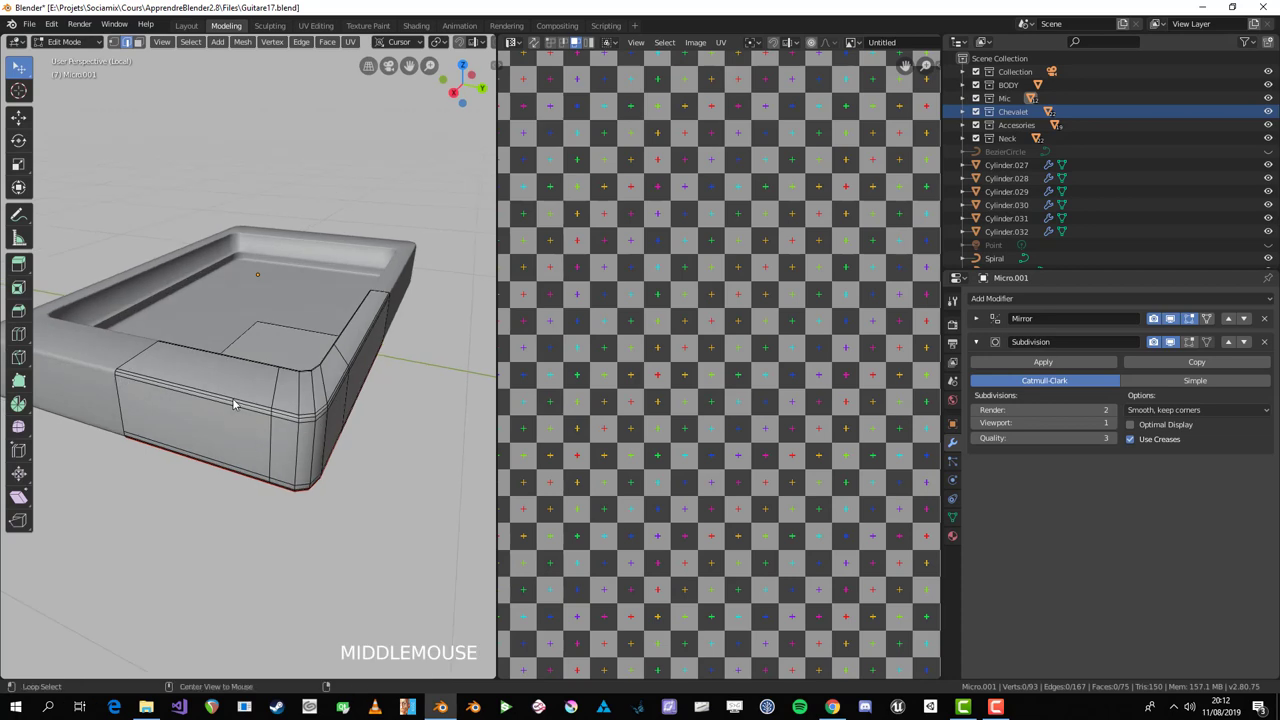
{"action": "left_click", "coordinate": [226, 405]}
{"action": "key", "text": "ctrl+e"}
{"action": "key", "text": "alt+a"}
{"action": "middle_click", "coordinate": [294, 472]}
{"action": "scroll", "scroll_direction": "up", "scroll_amount": 3}
{"action": "middle_click", "coordinate": [193, 263]}
{"action": "middle_click", "coordinate": [183, 173]}
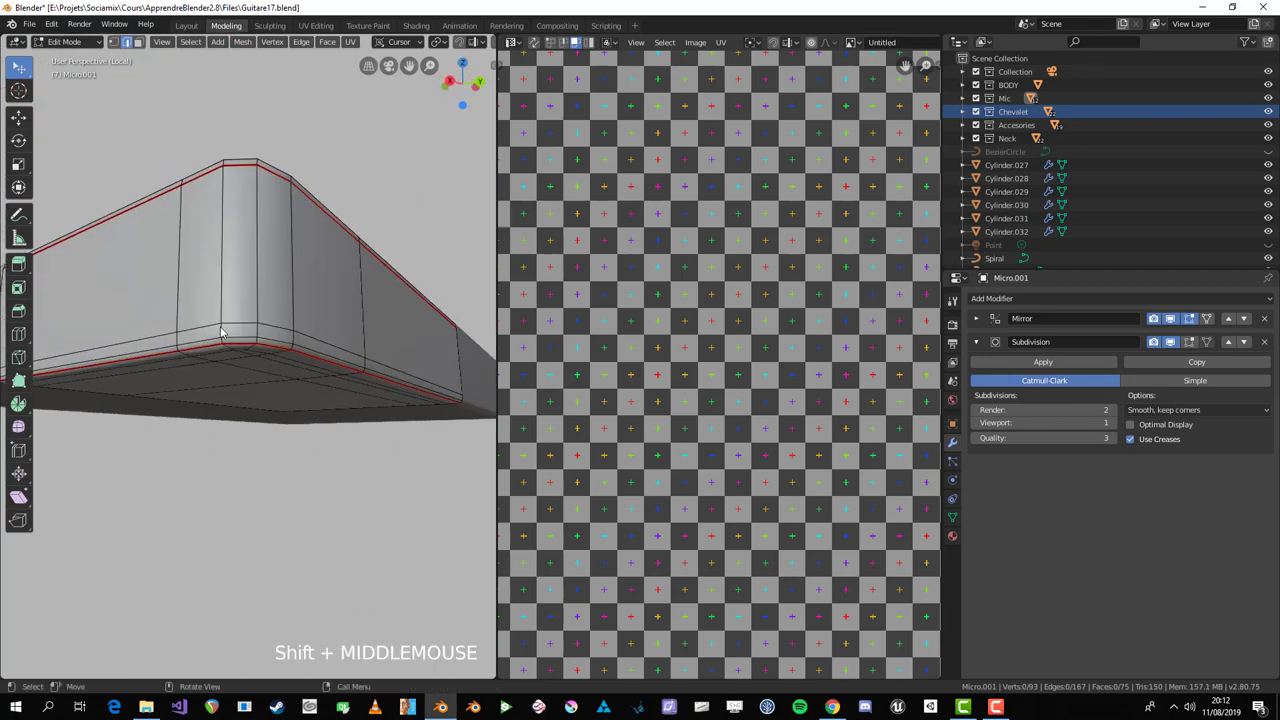
Step: Select further rim edge loops around the cover, inspecting them from several angles
{"action": "left_click", "coordinate": [225, 345]}
{"action": "scroll", "scroll_direction": "down", "scroll_amount": 3}
{"action": "middle_click", "coordinate": [241, 334]}
{"action": "scroll", "scroll_direction": "up", "scroll_amount": 3}
{"action": "middle_click", "coordinate": [406, 431]}
{"action": "scroll", "scroll_direction": "down", "scroll_amount": 3}
{"action": "middle_click", "coordinate": [324, 429]}
{"action": "key", "text": "alt+a"}
{"action": "key", "text": "Tab"}
{"action": "middle_click", "coordinate": [374, 360]}
{"action": "key", "text": "alt+a"}
{"action": "scroll", "scroll_direction": "up", "scroll_amount": 3}
{"action": "middle_click", "coordinate": [443, 287]}
{"action": "middle_click", "coordinate": [405, 273]}
{"action": "scroll", "scroll_direction": "up", "scroll_amount": 3}
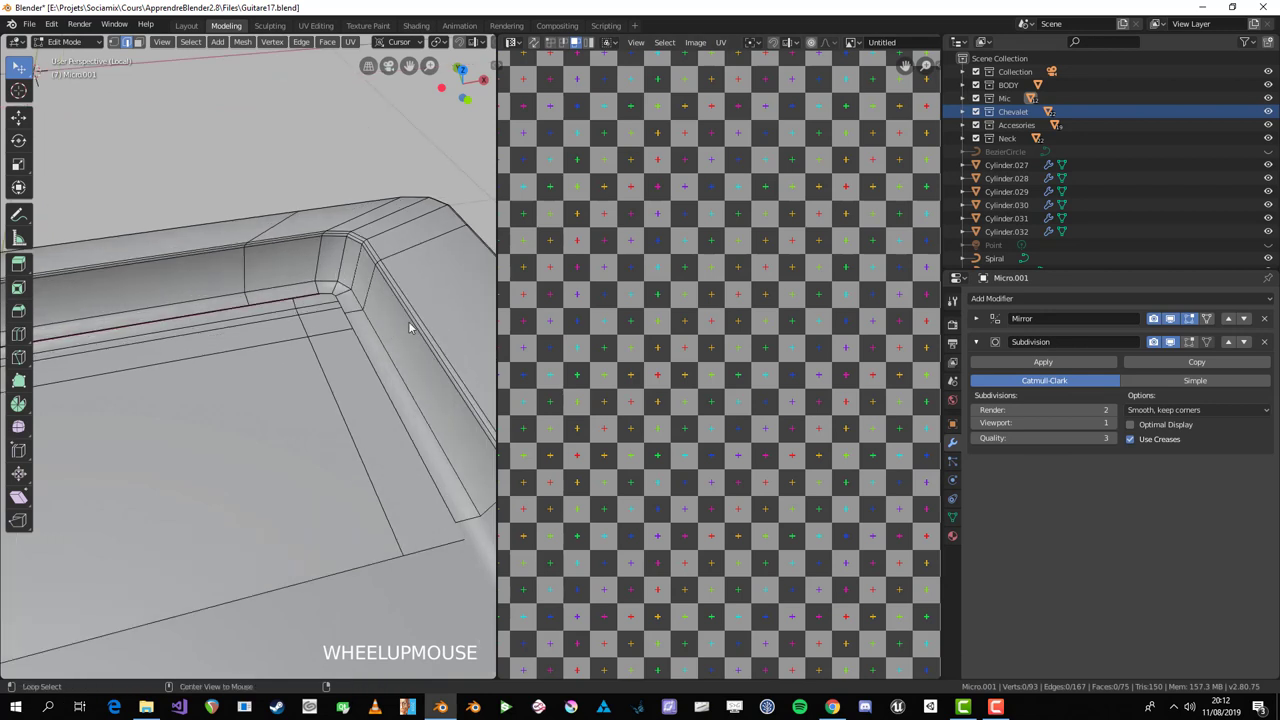
Step: Mark seams on the remaining rim loops and pick the corner edges of the cover
{"action": "left_click", "coordinate": [416, 325]}
{"action": "scroll", "scroll_direction": "down", "scroll_amount": 3}
{"action": "key", "text": "ctrl+e"}
{"action": "scroll", "scroll_direction": "down", "scroll_amount": 3}
{"action": "key", "text": "a"}
{"action": "middle_click", "coordinate": [287, 414]}
{"action": "scroll", "scroll_direction": "up", "scroll_amount": 3}
{"action": "key", "text": "alt+a"}
{"action": "left_click", "coordinate": [412, 295]}
{"action": "scroll", "scroll_direction": "up", "scroll_amount": 3}
{"action": "middle_click", "coordinate": [410, 302]}
{"action": "scroll", "scroll_direction": "up", "scroll_amount": 3}
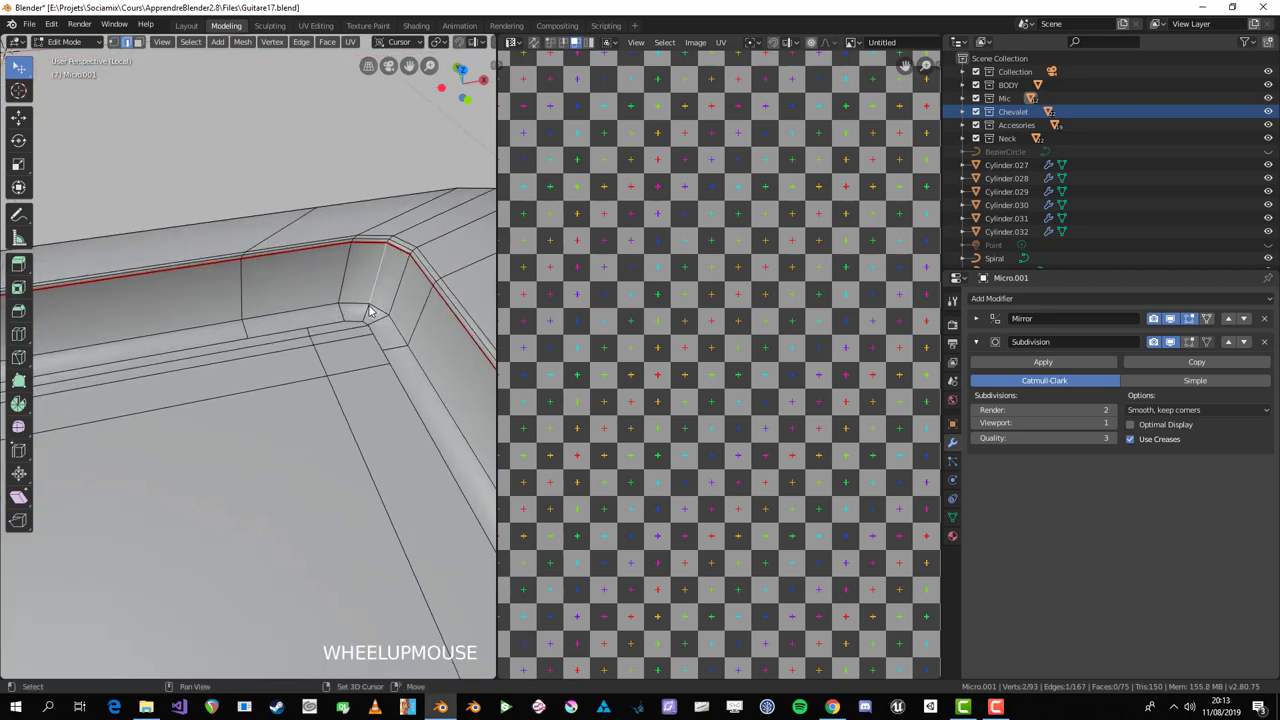
Step: Mark seams on the corner edges and return Micro.001 to Object Mode
{"action": "left_click", "coordinate": [374, 314]}
{"action": "key", "text": "ctrl+e"}
{"action": "scroll", "scroll_direction": "down", "scroll_amount": 3}
{"action": "middle_click", "coordinate": [406, 351]}
{"action": "scroll", "scroll_direction": "up", "scroll_amount": 3}
{"action": "middle_click", "coordinate": [289, 527]}
{"action": "middle_click", "coordinate": [212, 537]}
{"action": "key", "text": "alt+a"}
{"action": "scroll", "scroll_direction": "down", "scroll_amount": 3}
{"action": "key", "text": "Tab"}
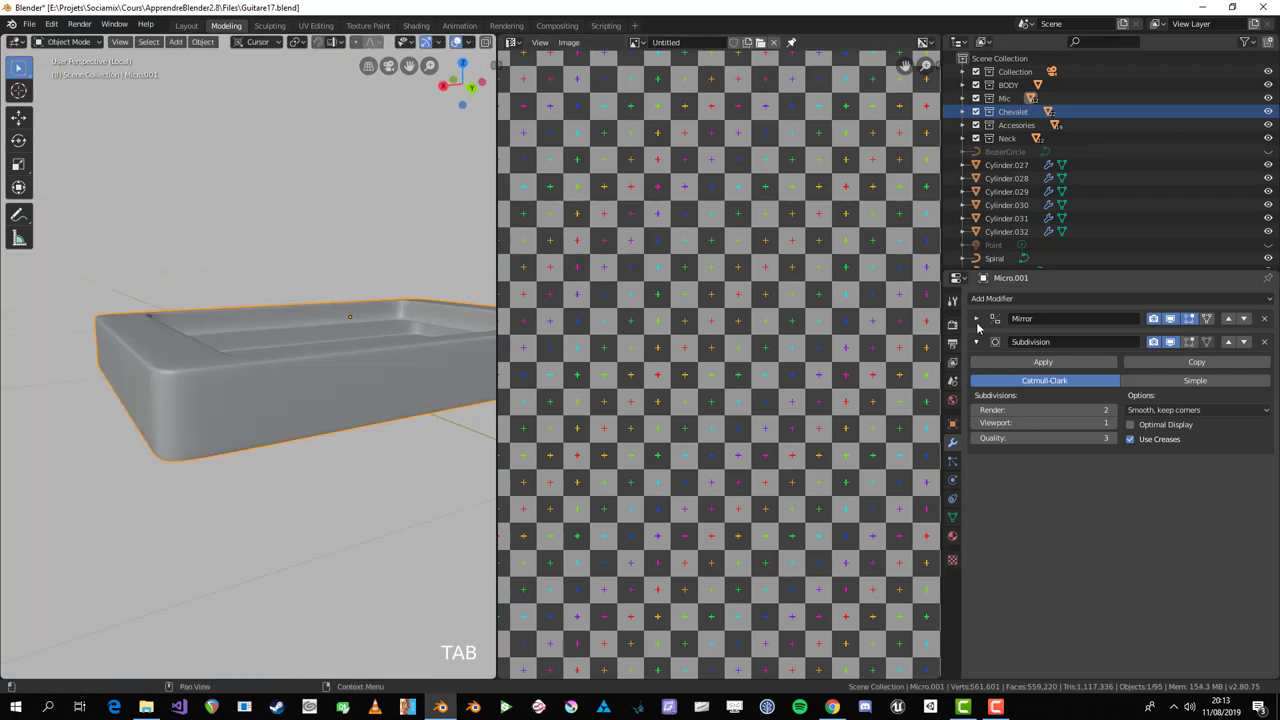
Step: Select the pickup cover Micro, isolate it in local view and check its geometry in Edit Mode
{"action": "key", "text": "alt+a"}
{"action": "left_click", "coordinate": [313, 373]}
{"action": "scroll", "scroll_direction": "down", "scroll_amount": 3}
{"action": "middle_click", "coordinate": [240, 390]}
{"action": "key", "text": "Tab"}
{"action": "key", "text": "a"}
{"action": "scroll", "scroll_direction": "up", "scroll_amount": 3}
{"action": "key", "text": "Tab"}
{"action": "scroll", "scroll_direction": "down", "scroll_amount": 3}
{"action": "key", "text": "Tab"}
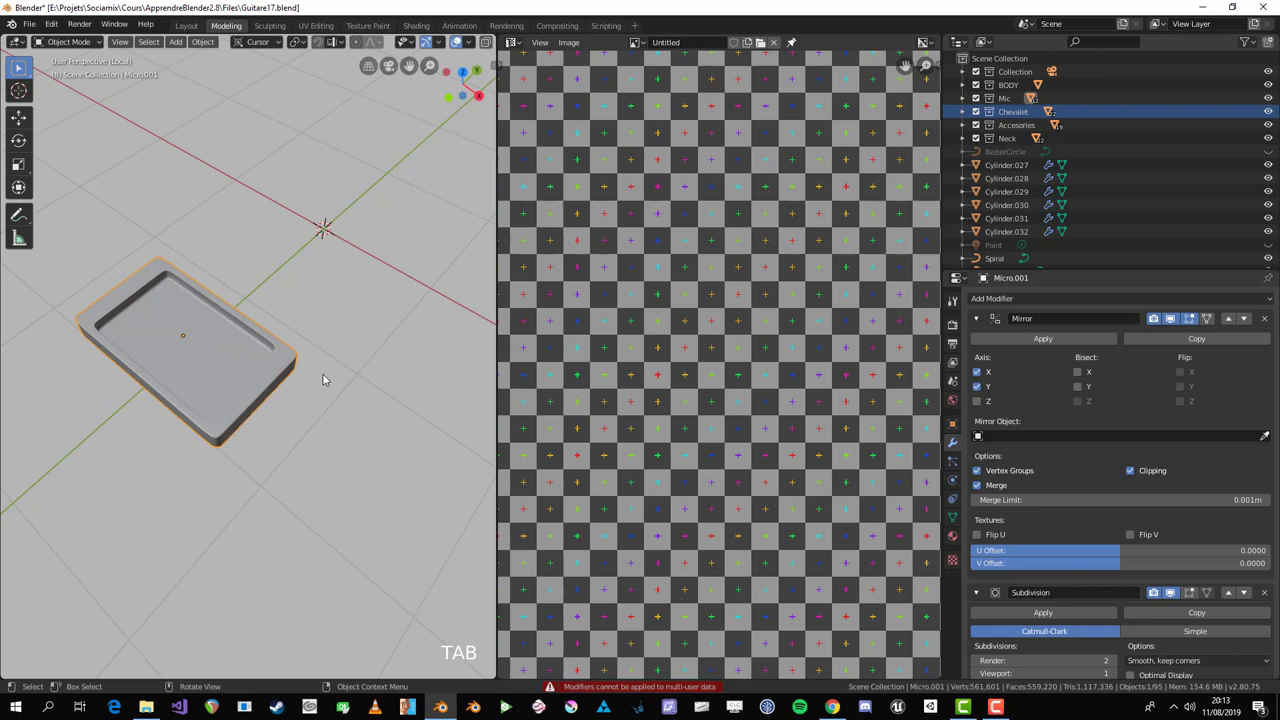
{"action": "key", "text": "KP_Divide"}
{"action": "scroll", "scroll_direction": "down", "scroll_amount": 3}
{"action": "middle_click", "coordinate": [314, 414]}
{"action": "key", "text": "alt+a"}
{"action": "key", "text": "Tab"}
{"action": "middle_click", "coordinate": [141, 433]}
{"action": "key", "text": "Tab"}
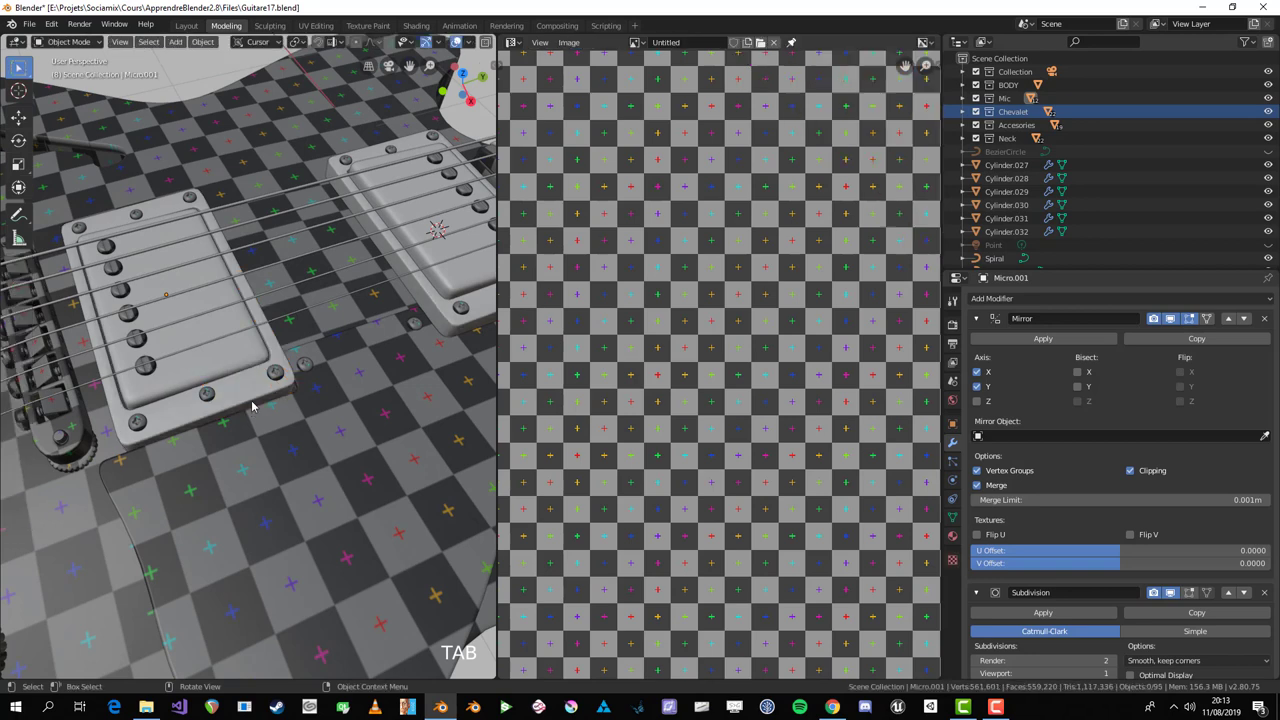
Step: Unwrap all of Micro's faces and scale its UV islands down to match the checker texture
{"action": "left_click", "coordinate": [262, 388]}
{"action": "scroll", "scroll_direction": "down", "scroll_amount": 3}
{"action": "middle_click", "coordinate": [312, 399]}
{"action": "scroll", "scroll_direction": "up", "scroll_amount": 3}
{"action": "left_click", "coordinate": [415, 309]}
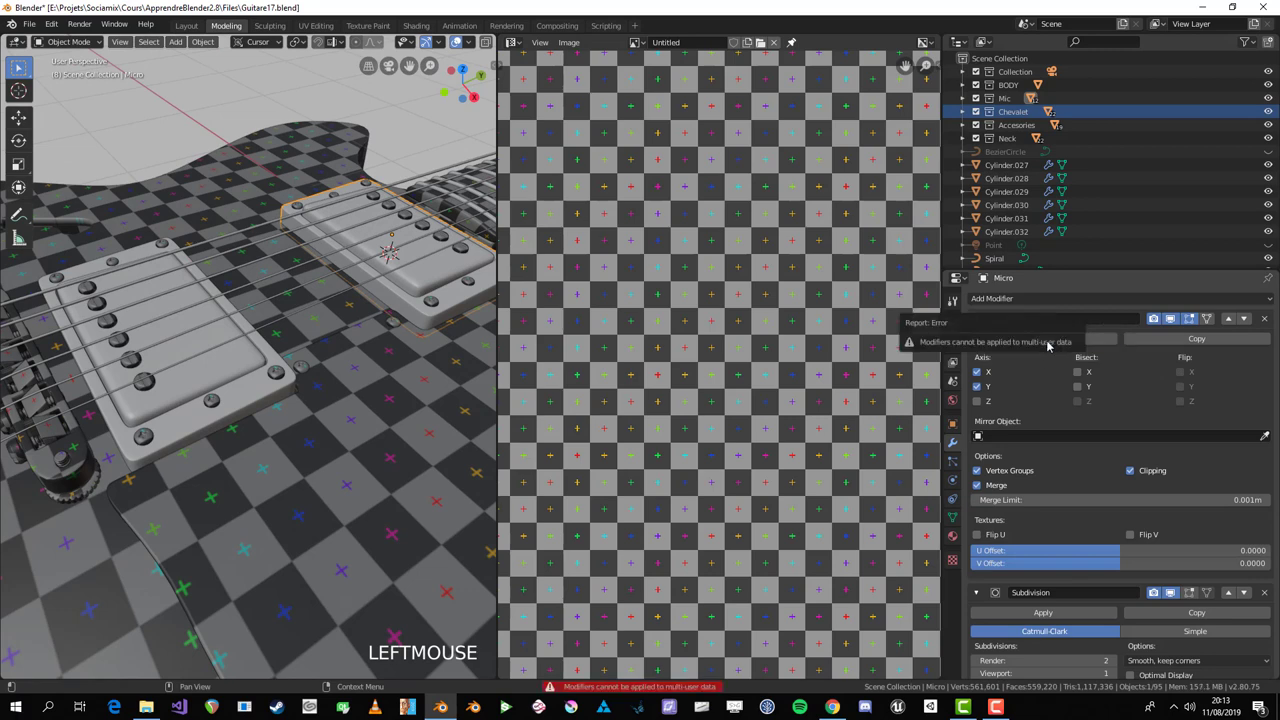
{"action": "middle_click", "coordinate": [272, 342]}
{"action": "key", "text": "Tab"}
{"action": "scroll", "scroll_direction": "up", "scroll_amount": 3}
{"action": "scroll", "scroll_direction": "down", "scroll_amount": 3}
{"action": "key", "text": "u"}
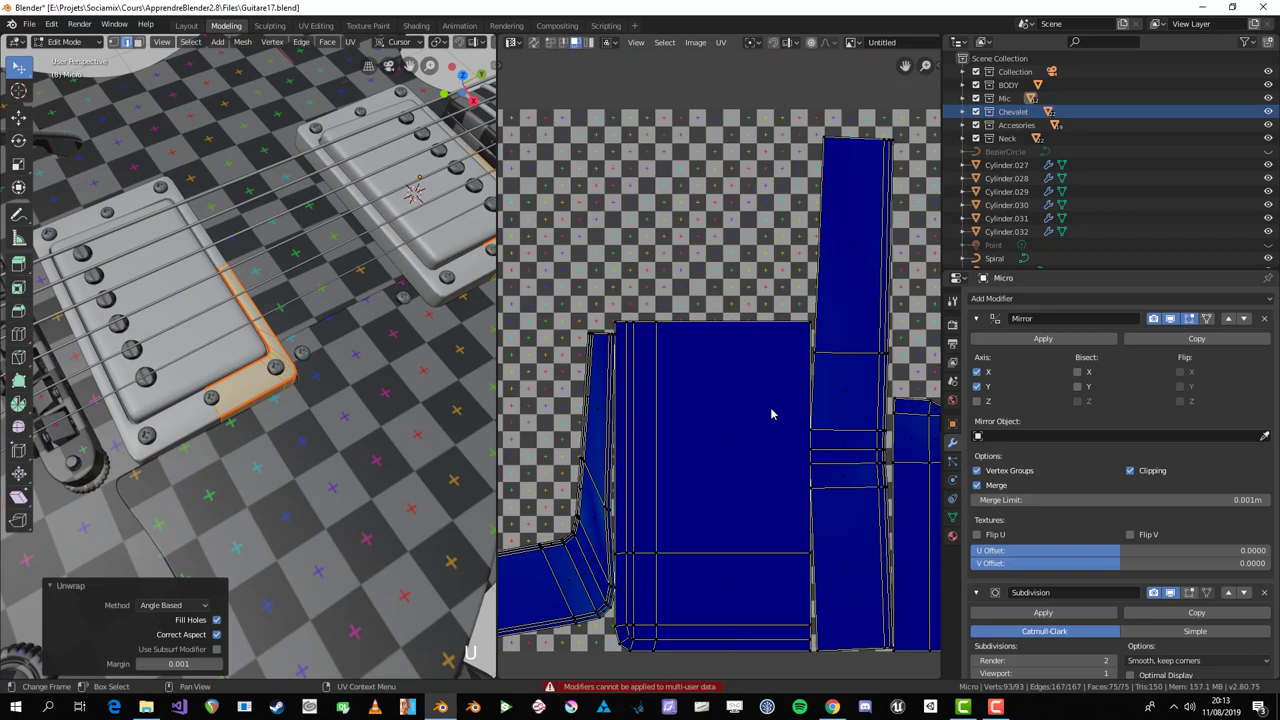
{"action": "key", "text": "a"}
{"action": "key", "text": "s"}
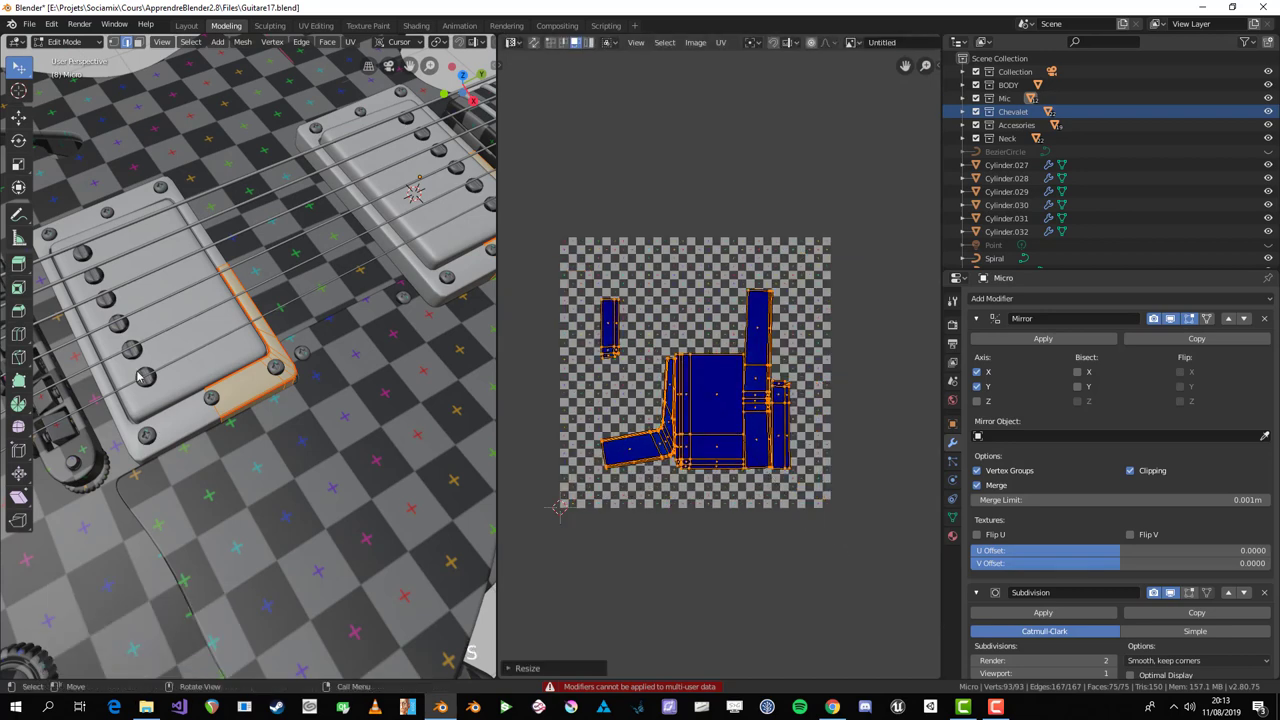
{"action": "scroll", "scroll_direction": "up", "scroll_amount": 3}
{"action": "key", "text": "Tab"}
{"action": "left_click", "coordinate": [247, 482]}
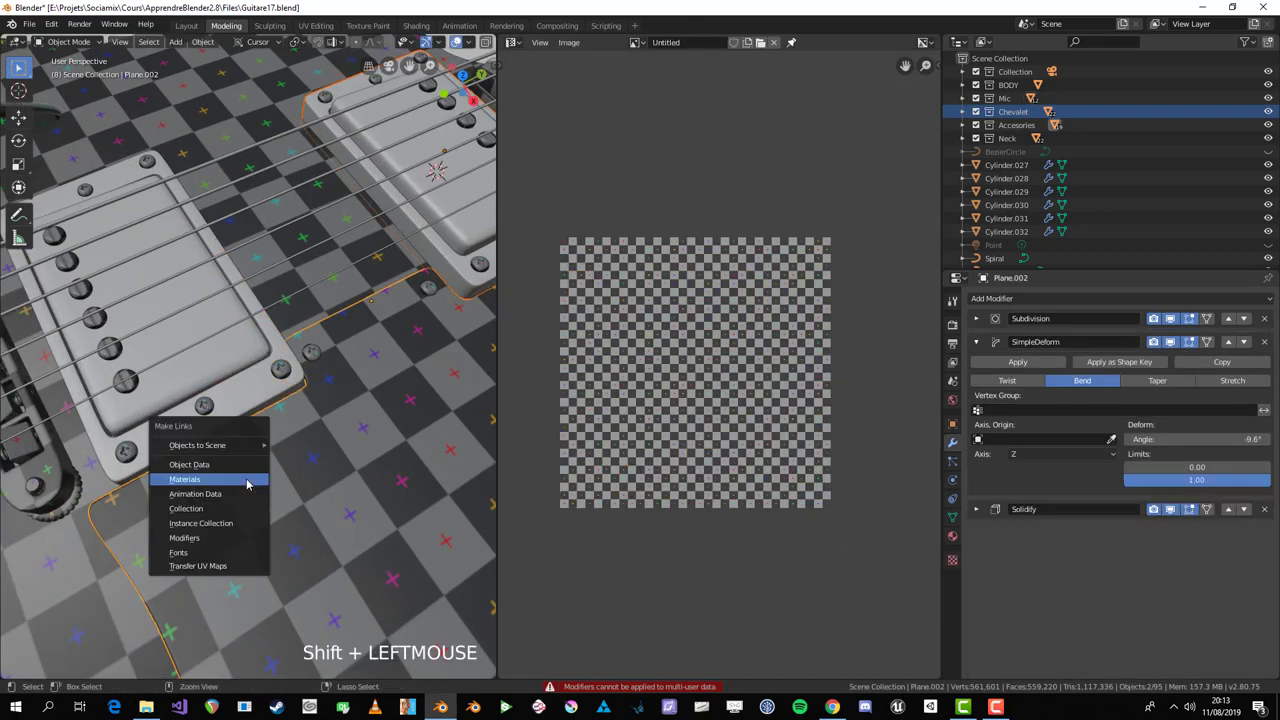
Step: Link the checker material to the cover with Ctrl+L and rescale its UVs in Edit Mode
{"action": "key", "text": "ctrl+l"}
{"action": "key", "text": "Return"}
{"action": "key", "text": "Tab"}
{"action": "scroll", "scroll_direction": "up", "scroll_amount": 3}
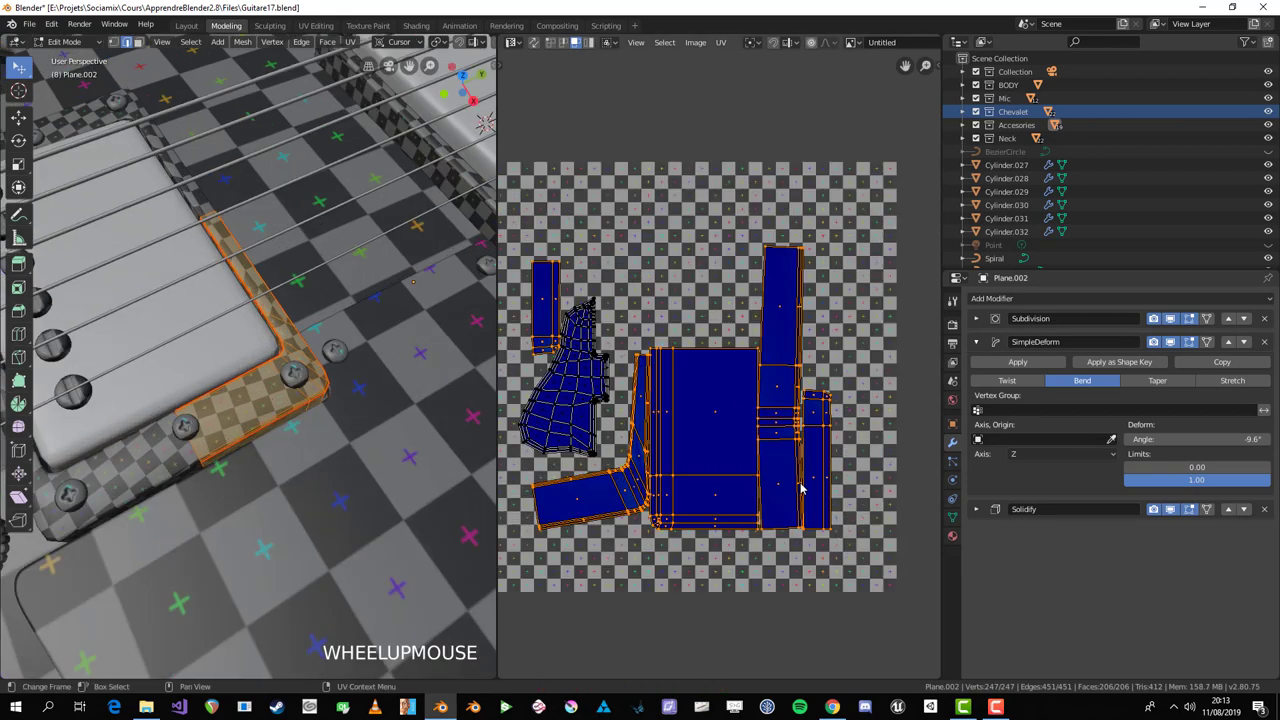
{"action": "key", "text": "s"}
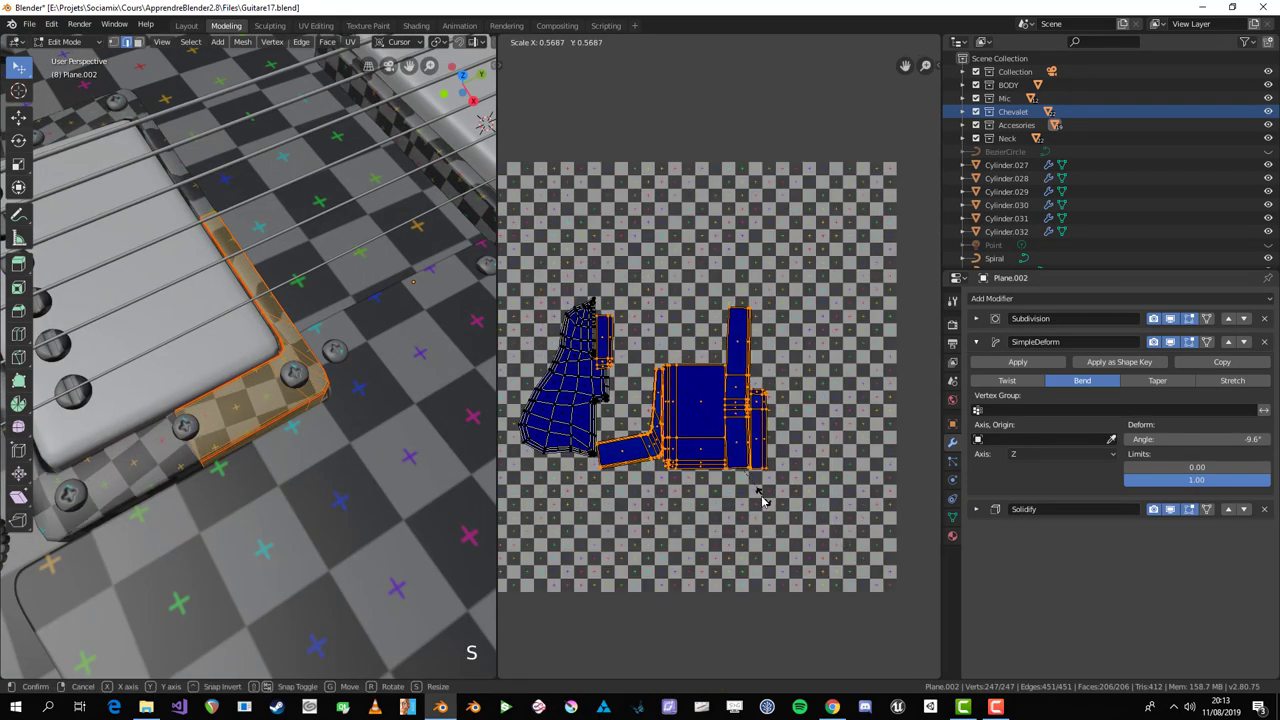
{"action": "scroll", "scroll_direction": "down", "scroll_amount": 3}
{"action": "middle_click", "coordinate": [234, 432]}
{"action": "key", "text": "Tab"}
Step: Select pickup cover Micro.001 and browse the Object menu for Make Single User options
{"action": "left_click", "coordinate": [257, 402]}
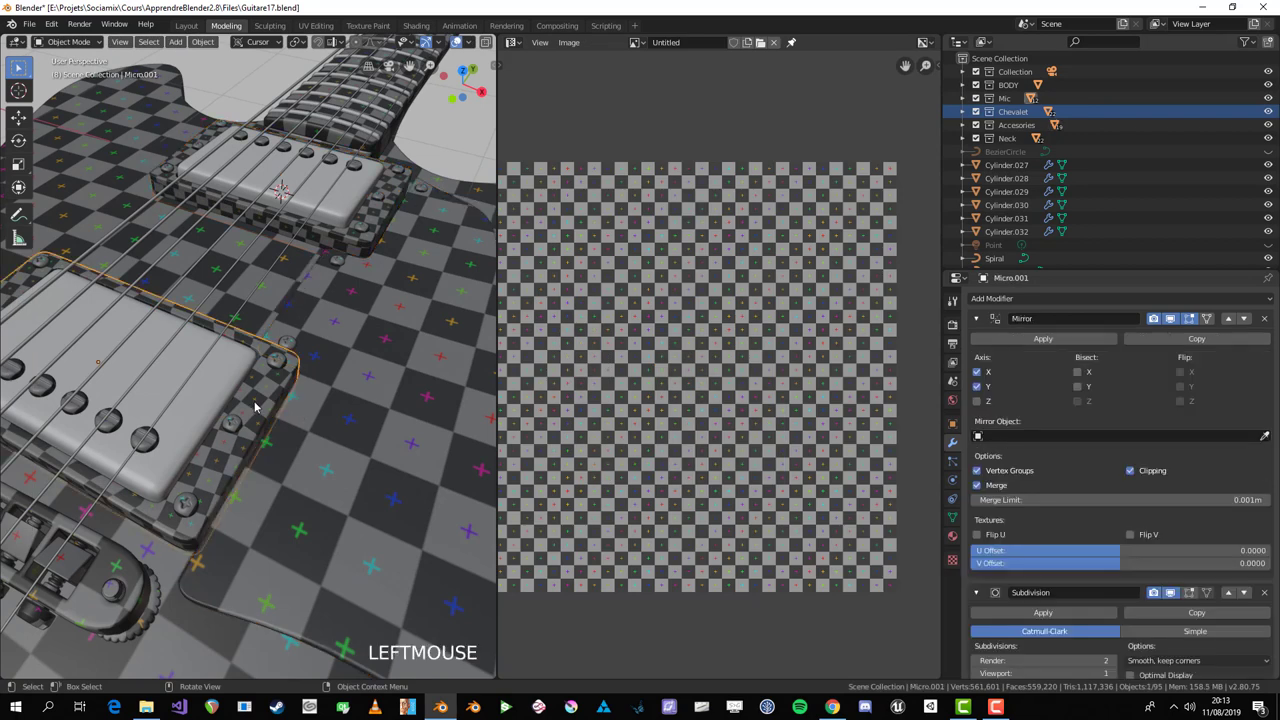
{"action": "middle_click", "coordinate": [256, 455]}
{"action": "middle_click", "coordinate": [232, 422]}
{"action": "scroll", "scroll_direction": "up", "scroll_amount": 3}
{"action": "middle_click", "coordinate": [317, 392]}
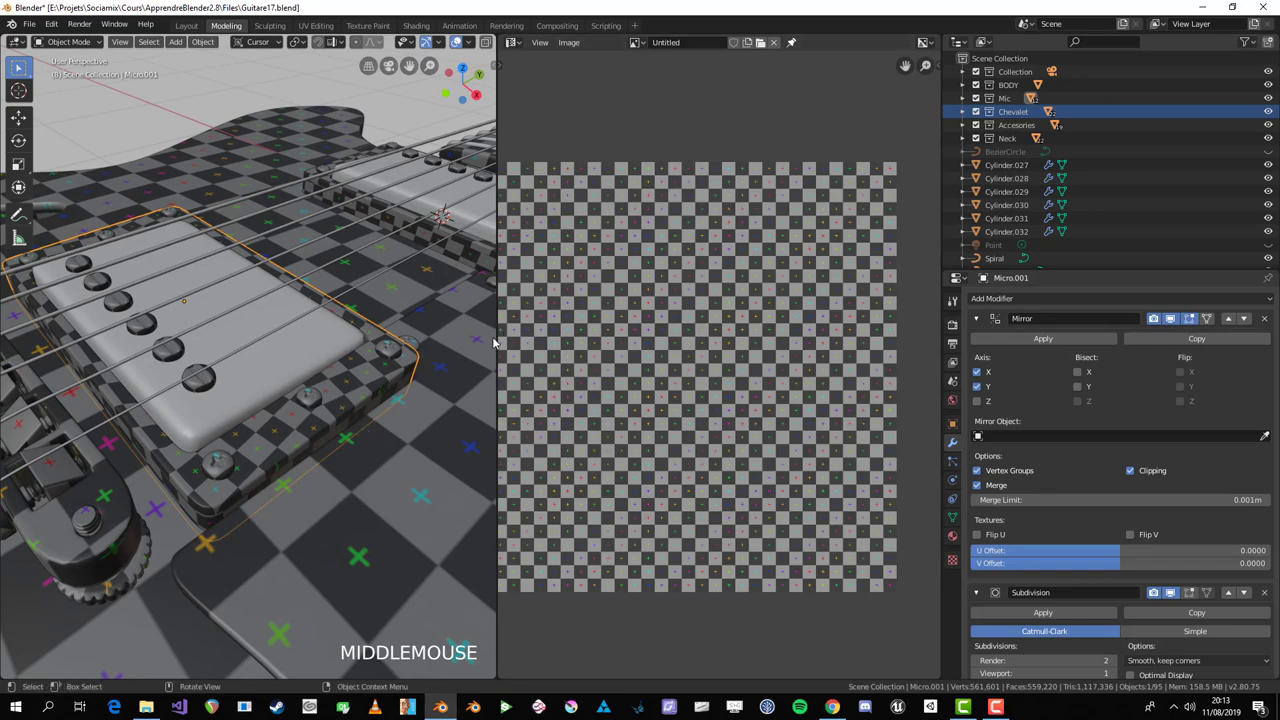
{"action": "left_click", "coordinate": [556, 338]}
{"action": "scroll", "scroll_direction": "down", "scroll_amount": 3}
{"action": "scroll", "scroll_direction": "up", "scroll_amount": 3}
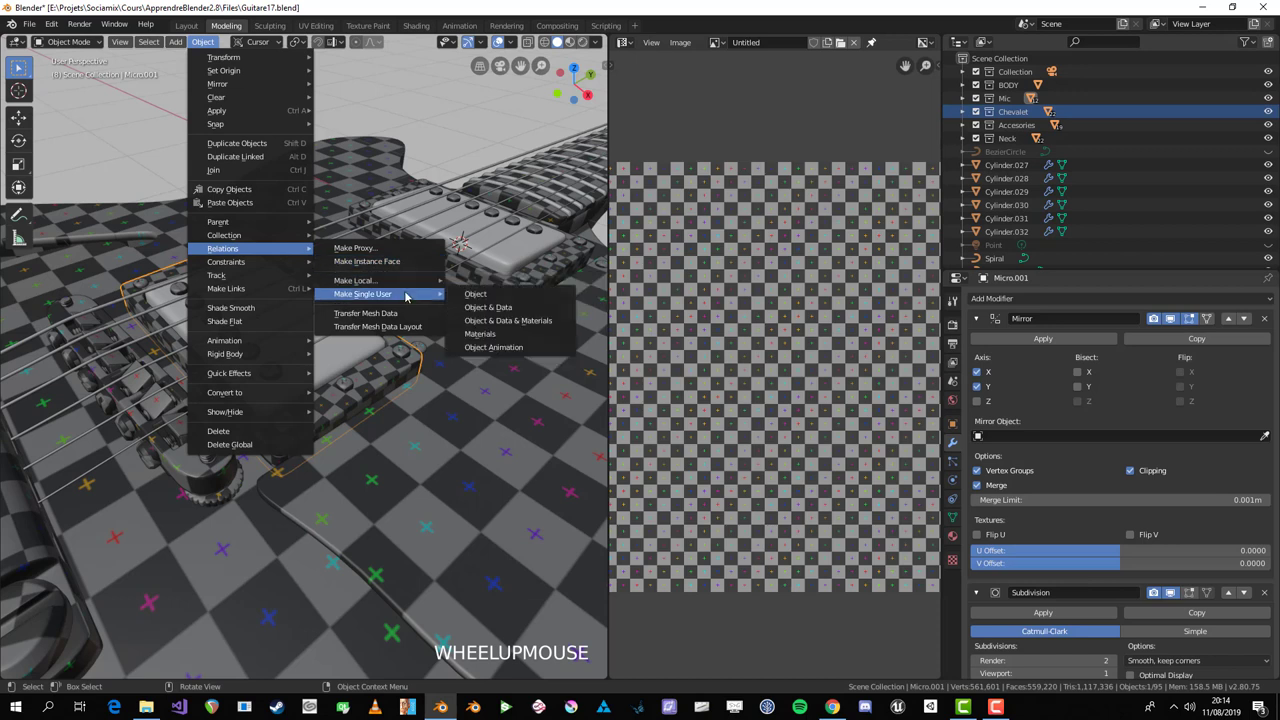
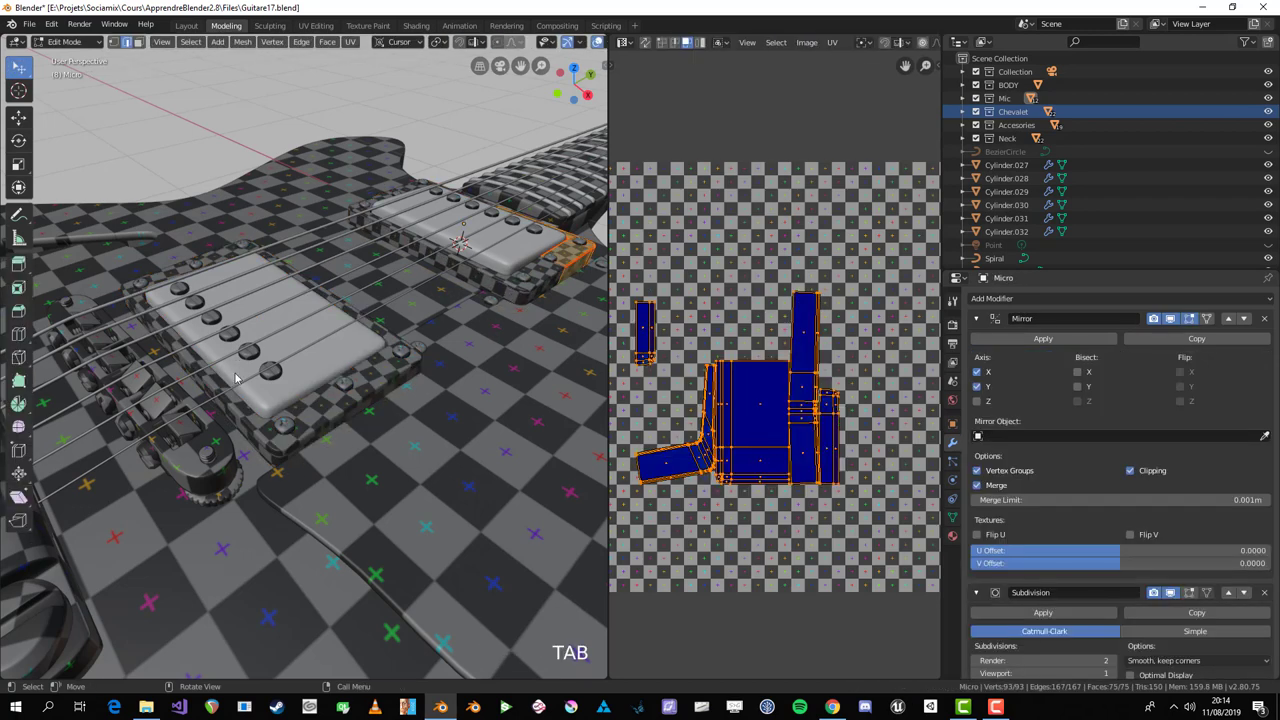
Step: Isolate the pickup cover in local view and unwrap all of its geometry
{"action": "left_click", "coordinate": [315, 418]}
{"action": "key", "text": "Tab"}
{"action": "scroll", "scroll_direction": "up", "scroll_amount": 3}
{"action": "scroll", "scroll_direction": "down", "scroll_amount": 3}
{"action": "key", "text": "Tab"}
{"action": "key", "text": "KP_Divide"}
{"action": "key", "text": "Tab"}
{"action": "middle_click", "coordinate": [372, 443]}
{"action": "middle_click", "coordinate": [468, 413]}
{"action": "scroll", "scroll_direction": "up", "scroll_amount": 3}
{"action": "key", "text": "u"}
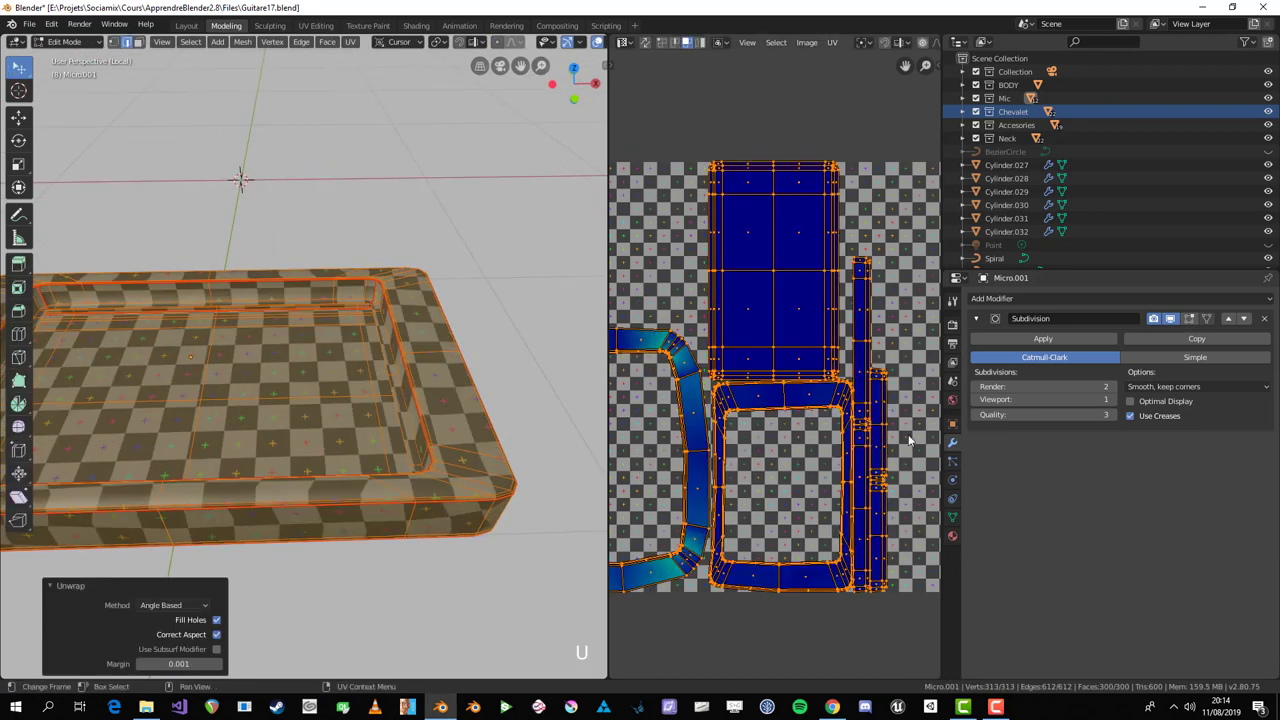
{"action": "middle_click", "coordinate": [304, 320]}
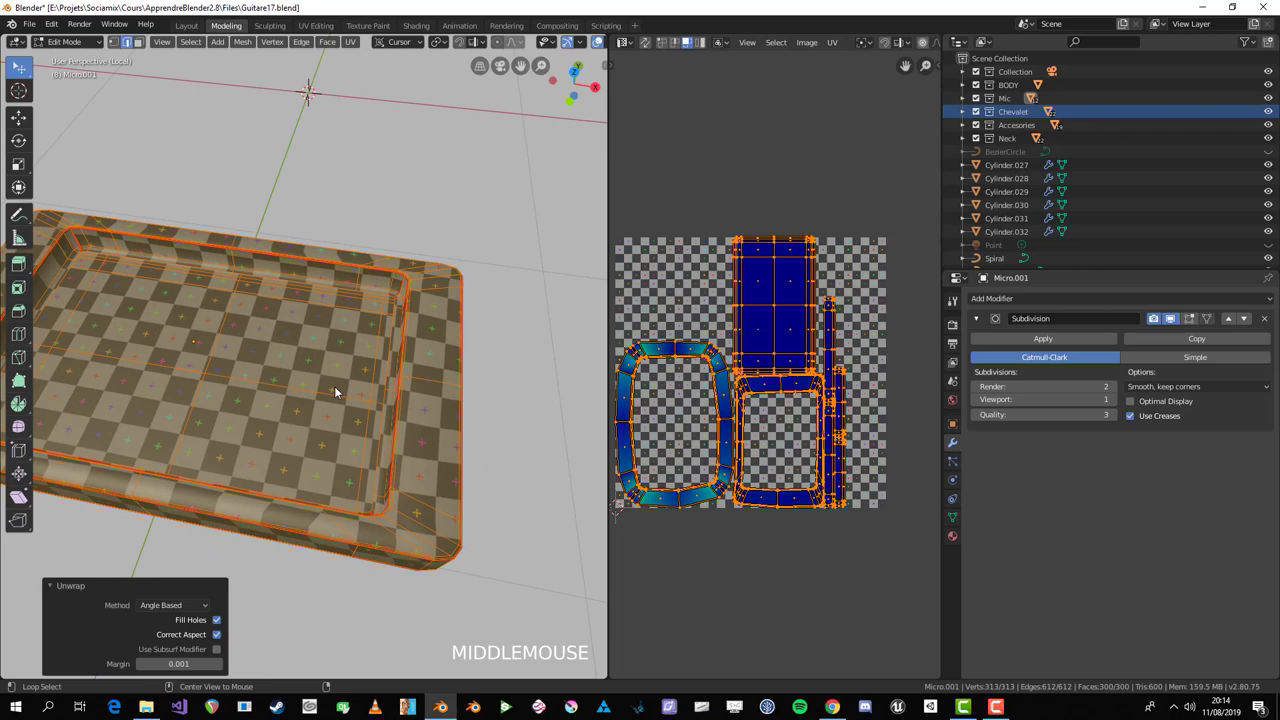
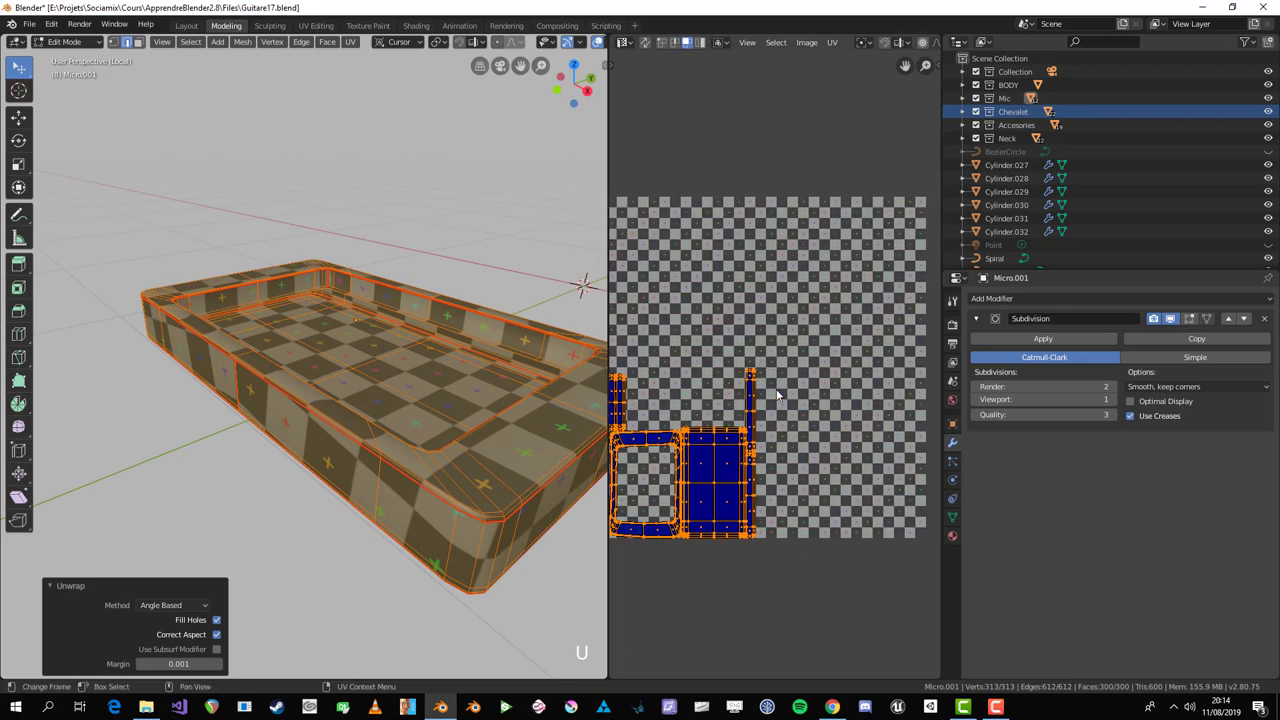
Step: Leave local view back to the full guitar and select the pickup nearest the neck
{"action": "key", "text": "alt+a"}
{"action": "scroll", "scroll_direction": "down", "scroll_amount": 3}
{"action": "key", "text": "Tab"}
{"action": "key", "text": "KP_Divide"}
{"action": "scroll", "scroll_direction": "down", "scroll_amount": 3}
{"action": "middle_click", "coordinate": [509, 329]}
{"action": "key", "text": "alt+a"}
{"action": "middle_click", "coordinate": [349, 431]}
{"action": "left_click", "coordinate": [490, 390]}
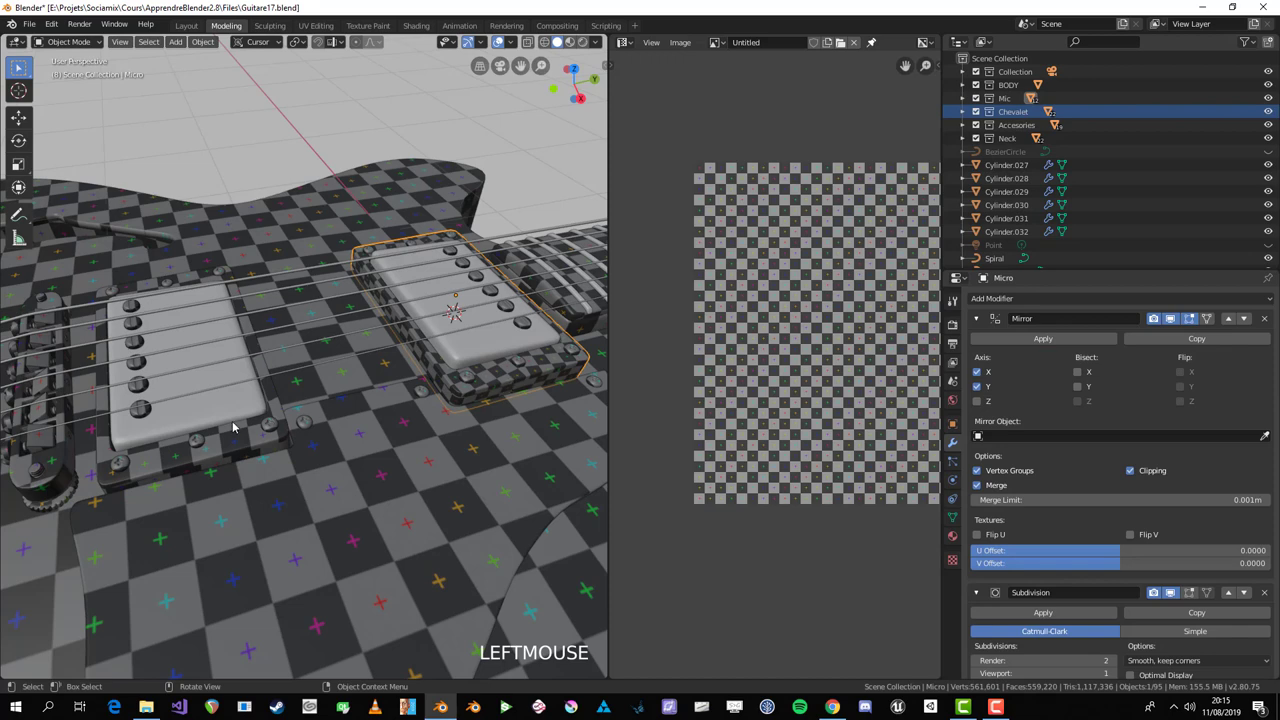
Step: Link both pickups to the same Object Data with Ctrl+L and check the shared UVs in Edit Mode
{"action": "left_click", "coordinate": [232, 444]}
{"action": "middle_click", "coordinate": [262, 438]}
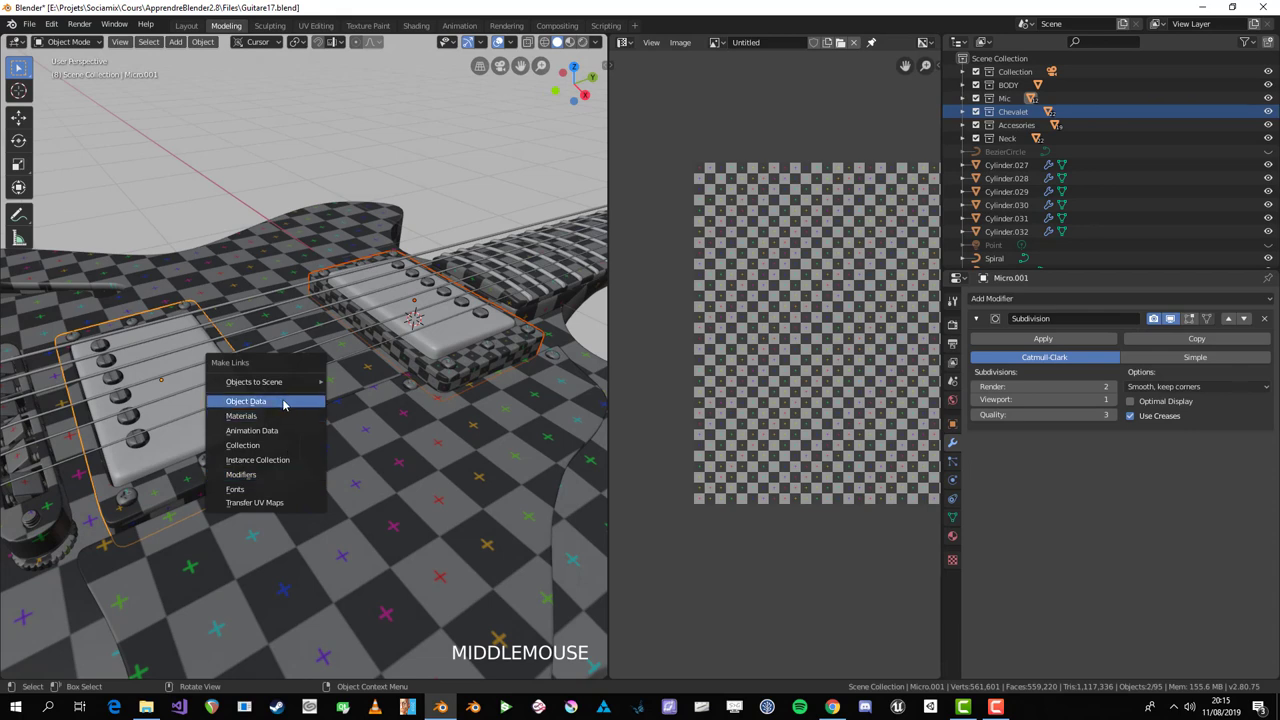
{"action": "key", "text": "ctrl+l"}
{"action": "middle_click", "coordinate": [397, 398]}
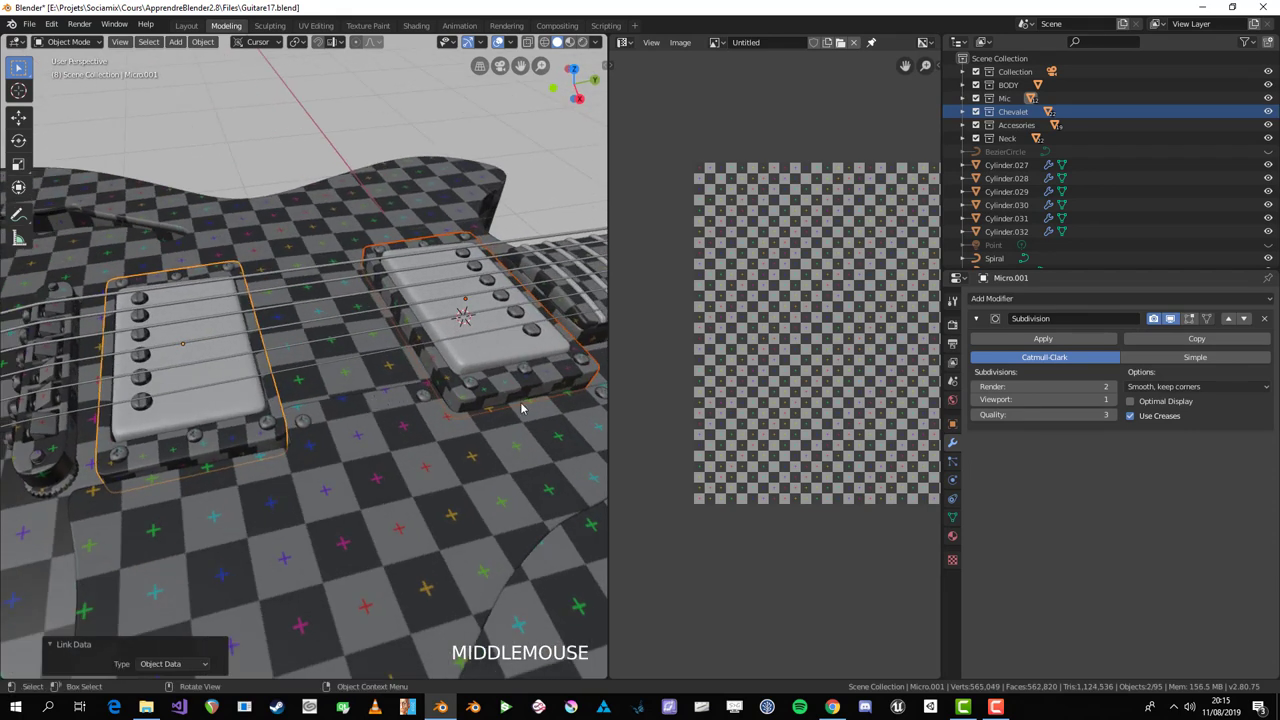
{"action": "key", "text": "alt+a"}
{"action": "left_click", "coordinate": [517, 399]}
{"action": "key", "text": "Tab"}
{"action": "key", "text": "a"}
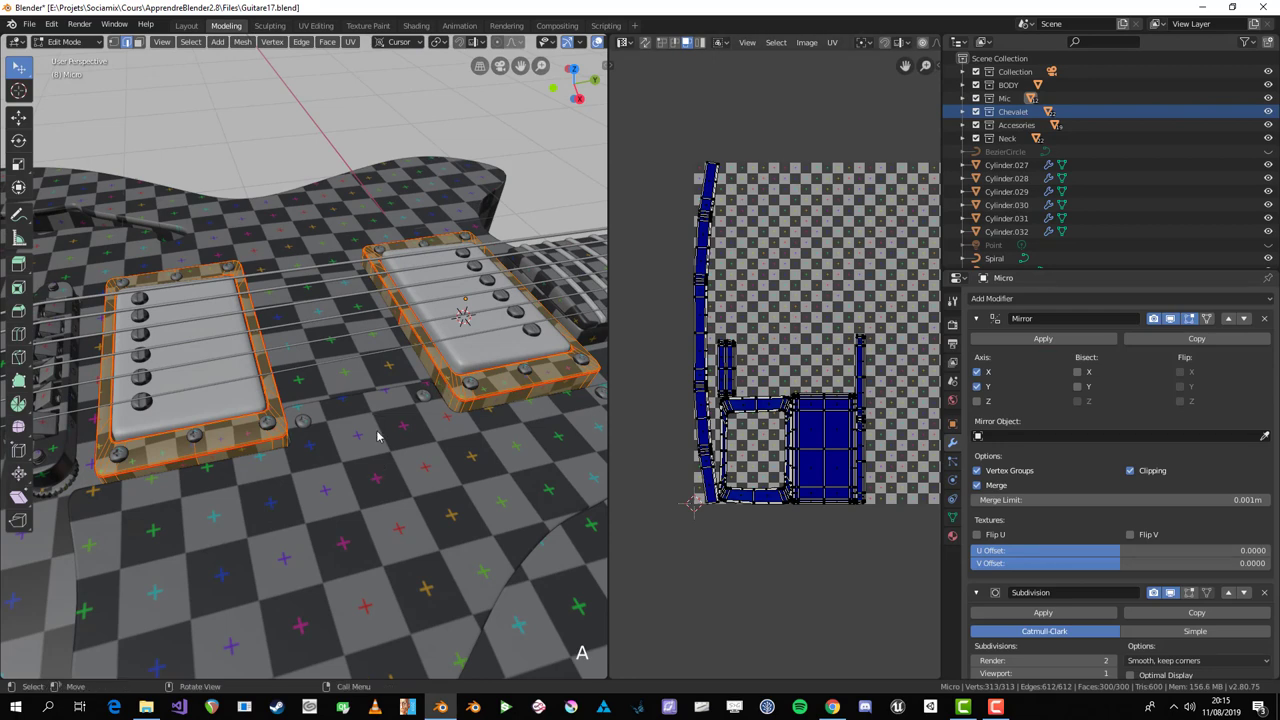
{"action": "key", "text": "Tab"}
{"action": "key", "text": "alt+a"}
{"action": "left_click", "coordinate": [513, 401]}
{"action": "key", "text": "Tab"}
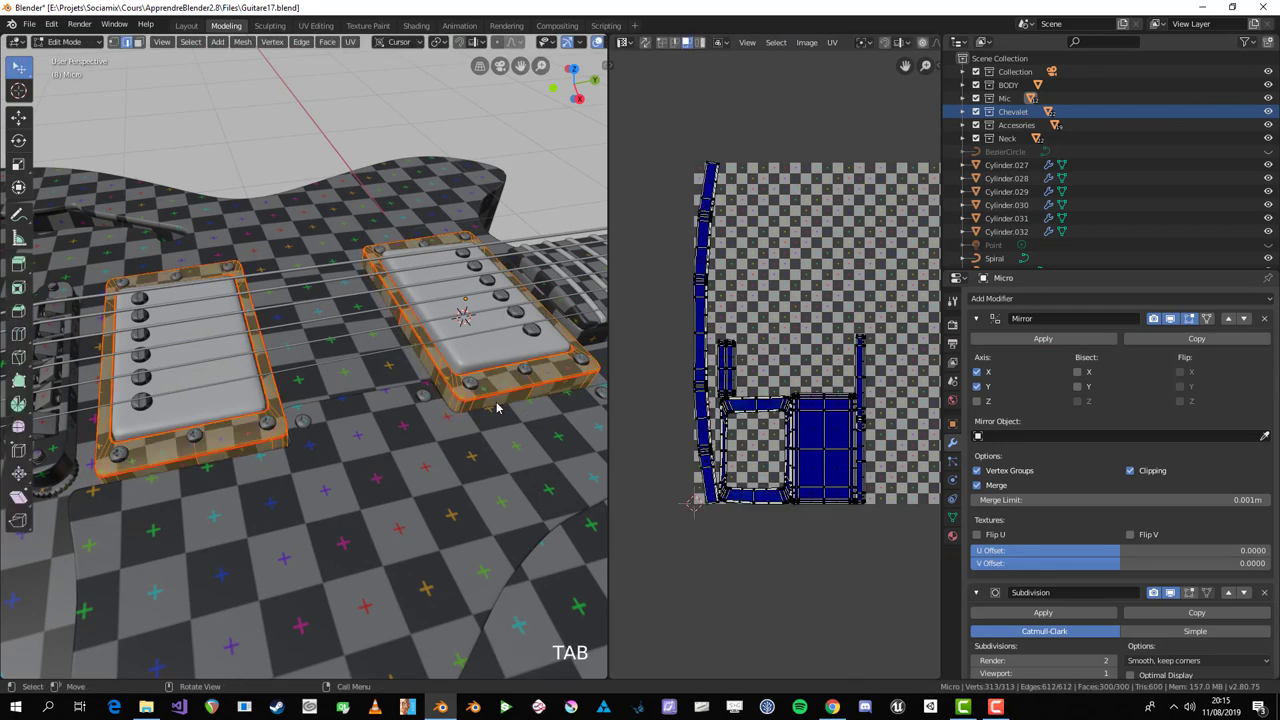
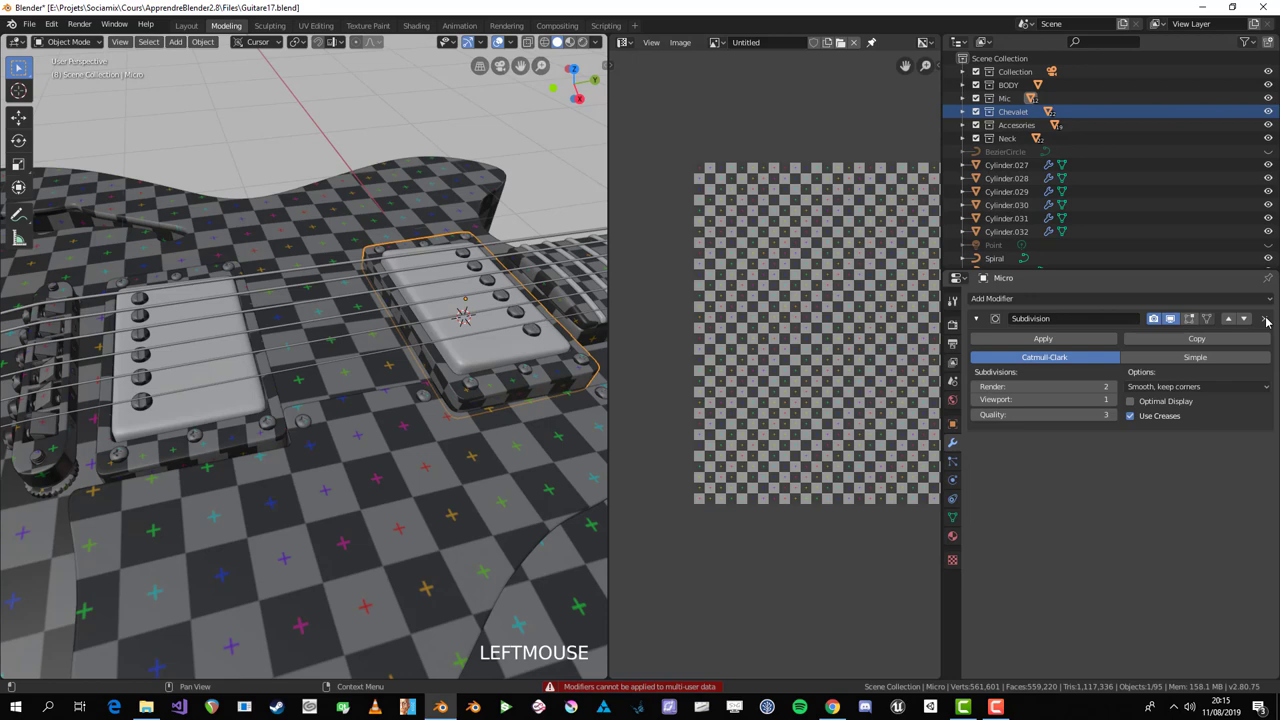
Step: Select the connected pickup geometry to verify the layout, then bring up the Make Single User prompt
{"action": "middle_click", "coordinate": [500, 417]}
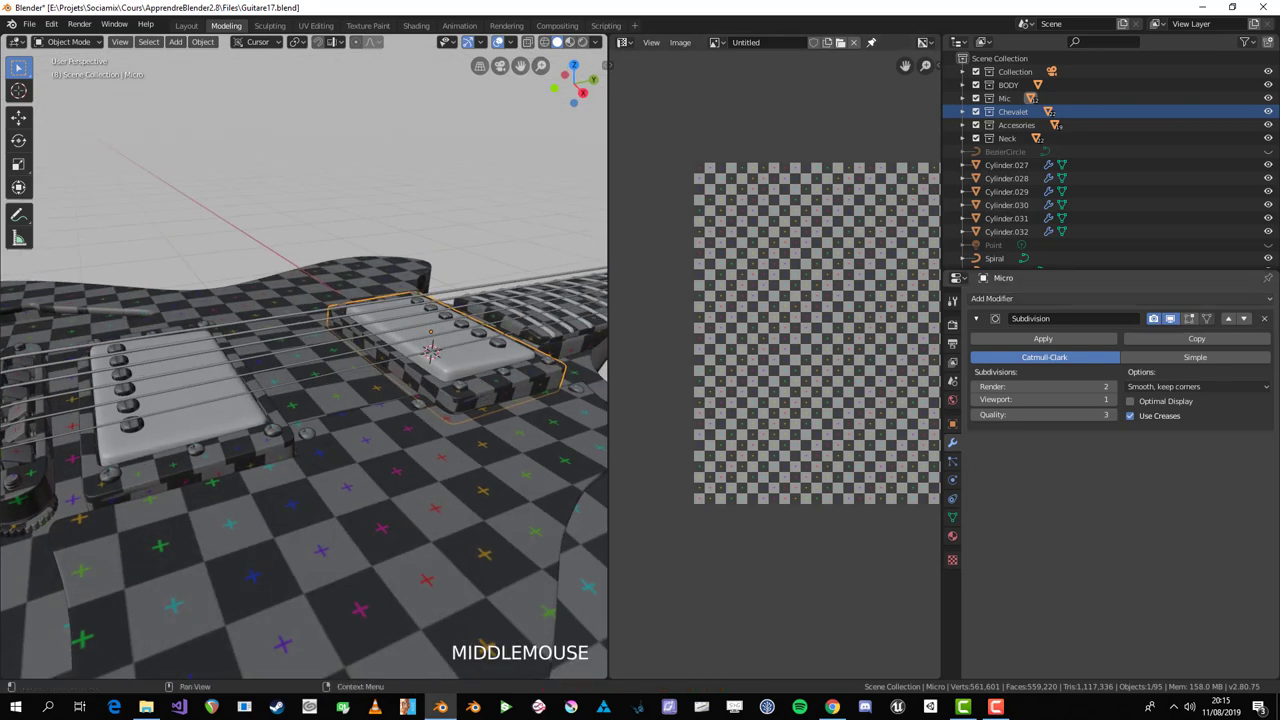
{"action": "key", "text": "Tab"}
{"action": "key", "text": "alt+a"}
{"action": "key", "text": "l"}
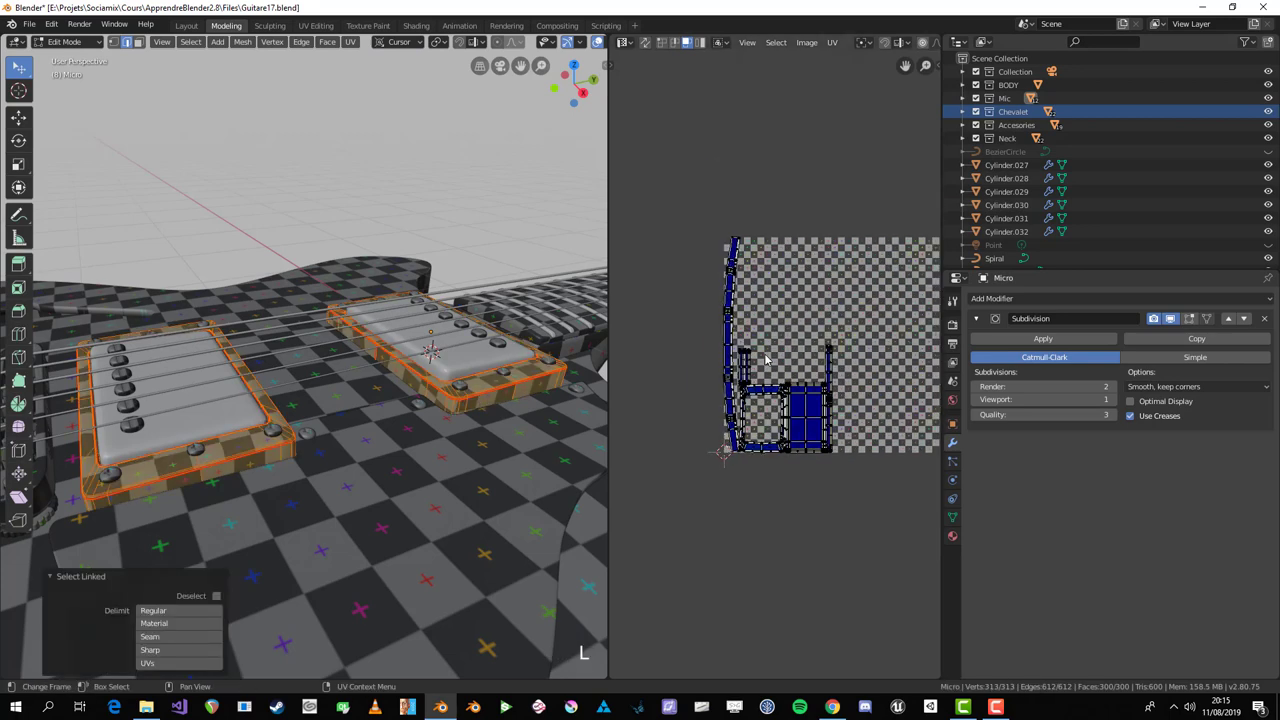
{"action": "key", "text": "Tab"}
{"action": "middle_click", "coordinate": [450, 405]}
{"action": "key", "text": "Tab"}
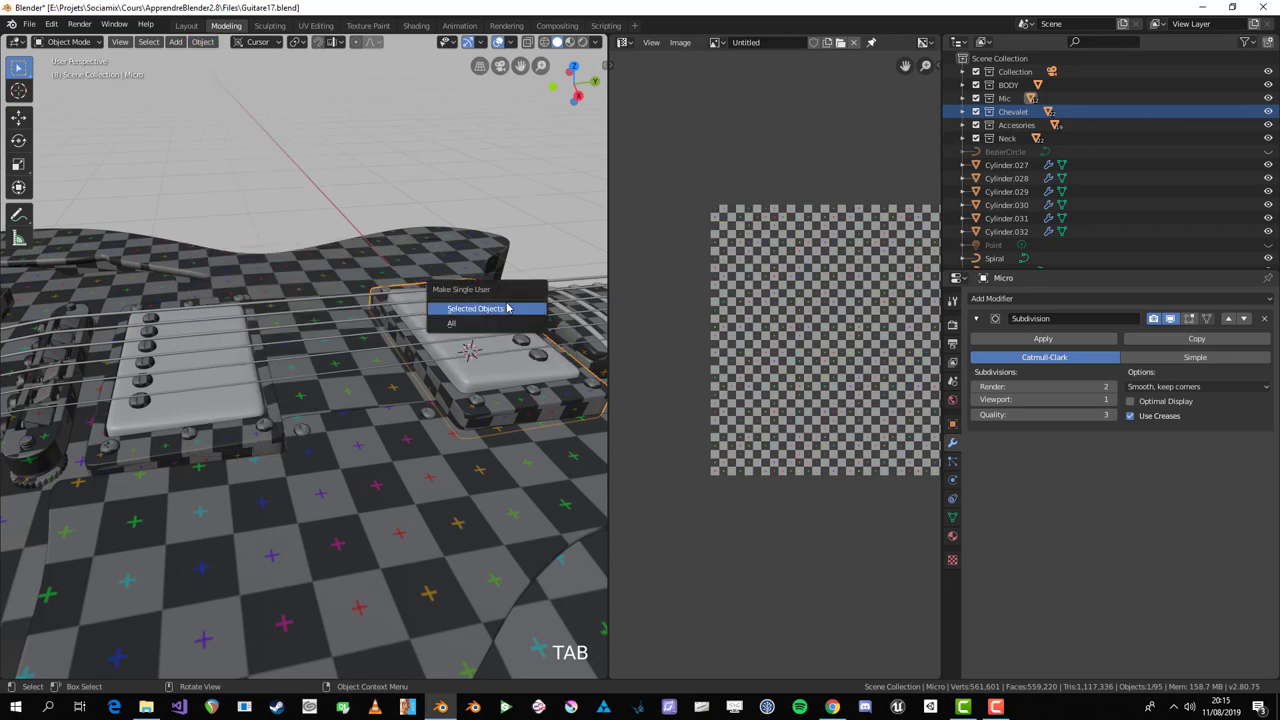
Step: Re-unwrap the first pickup with all its geometry selected so the checker maps cleanly
{"action": "key", "text": "Tab"}
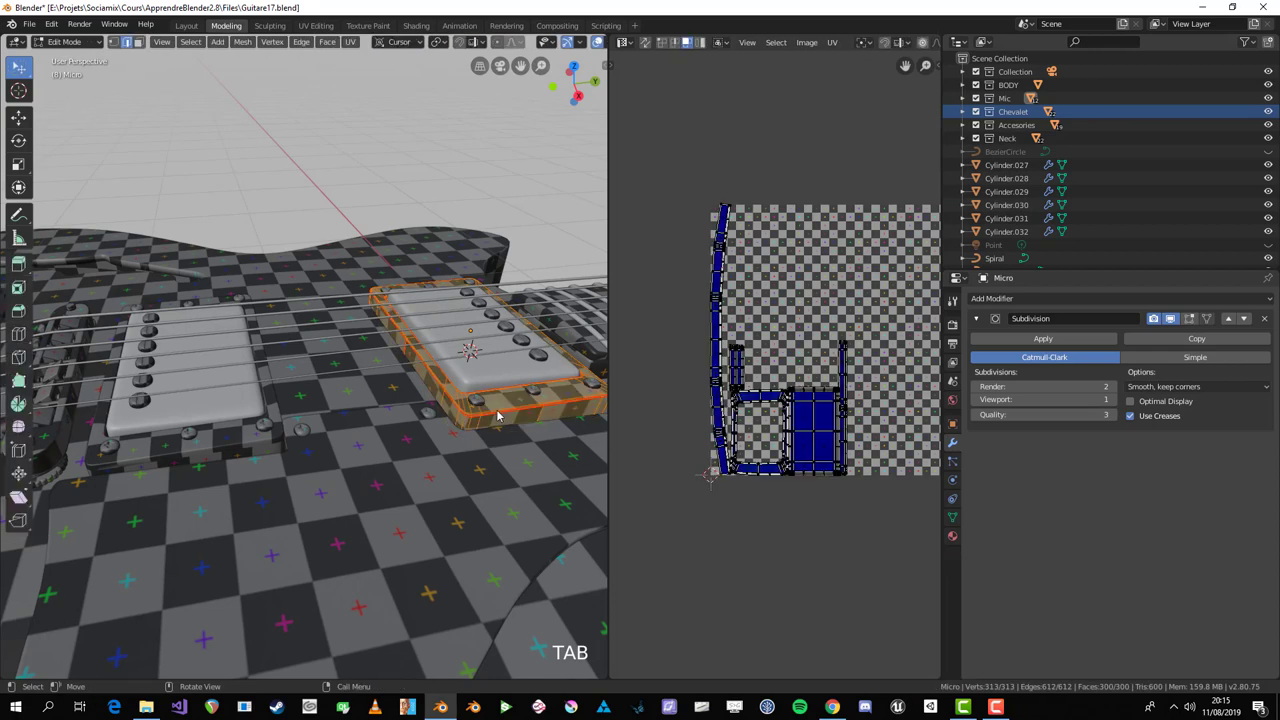
{"action": "key", "text": "a"}
{"action": "key", "text": "alt+a"}
{"action": "middle_click", "coordinate": [500, 422]}
{"action": "key", "text": "a"}
{"action": "scroll", "scroll_direction": "up", "scroll_amount": 3}
{"action": "key", "text": "u"}
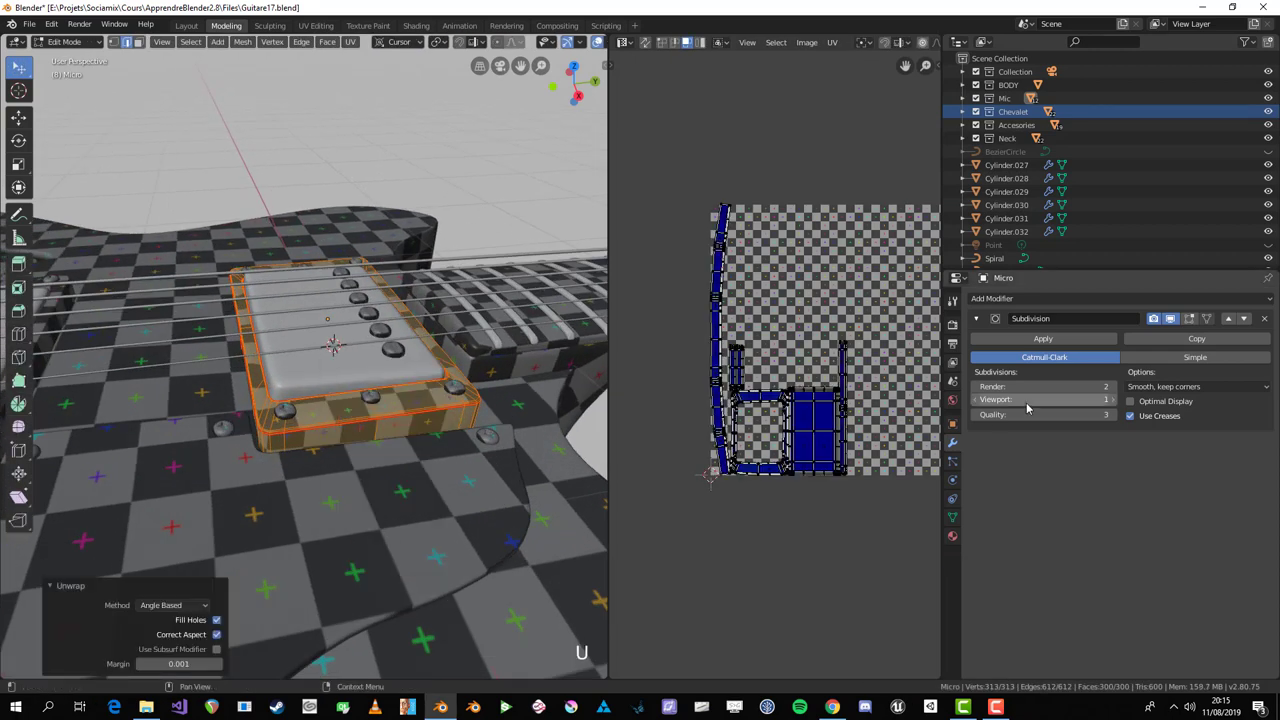
{"action": "key", "text": "a"}
{"action": "key", "text": "s"}
{"action": "scroll", "scroll_direction": "down", "scroll_amount": 3}
{"action": "middle_click", "coordinate": [323, 403]}
{"action": "key", "text": "Tab"}
Step: Select the other pickup and unwrap all of its geometry the same way
{"action": "middle_click", "coordinate": [232, 450]}
{"action": "scroll", "scroll_direction": "down", "scroll_amount": 3}
{"action": "left_click", "coordinate": [217, 453]}
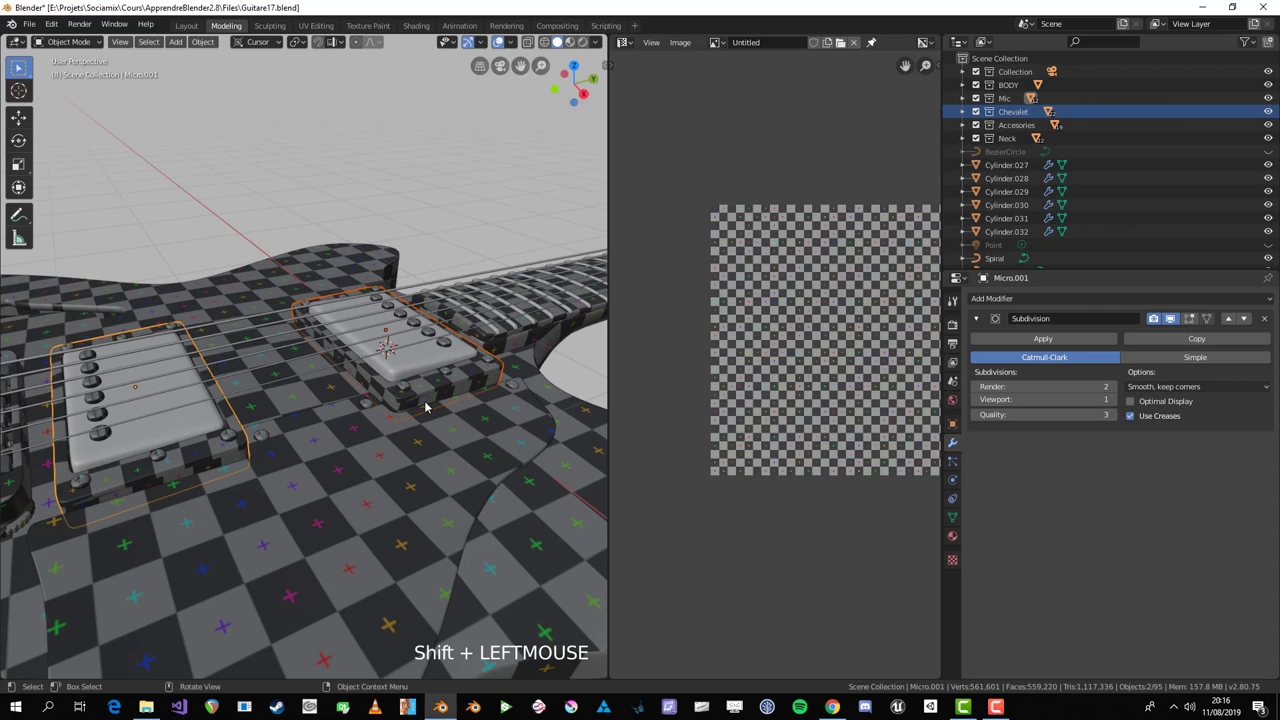
{"action": "left_click", "coordinate": [187, 471]}
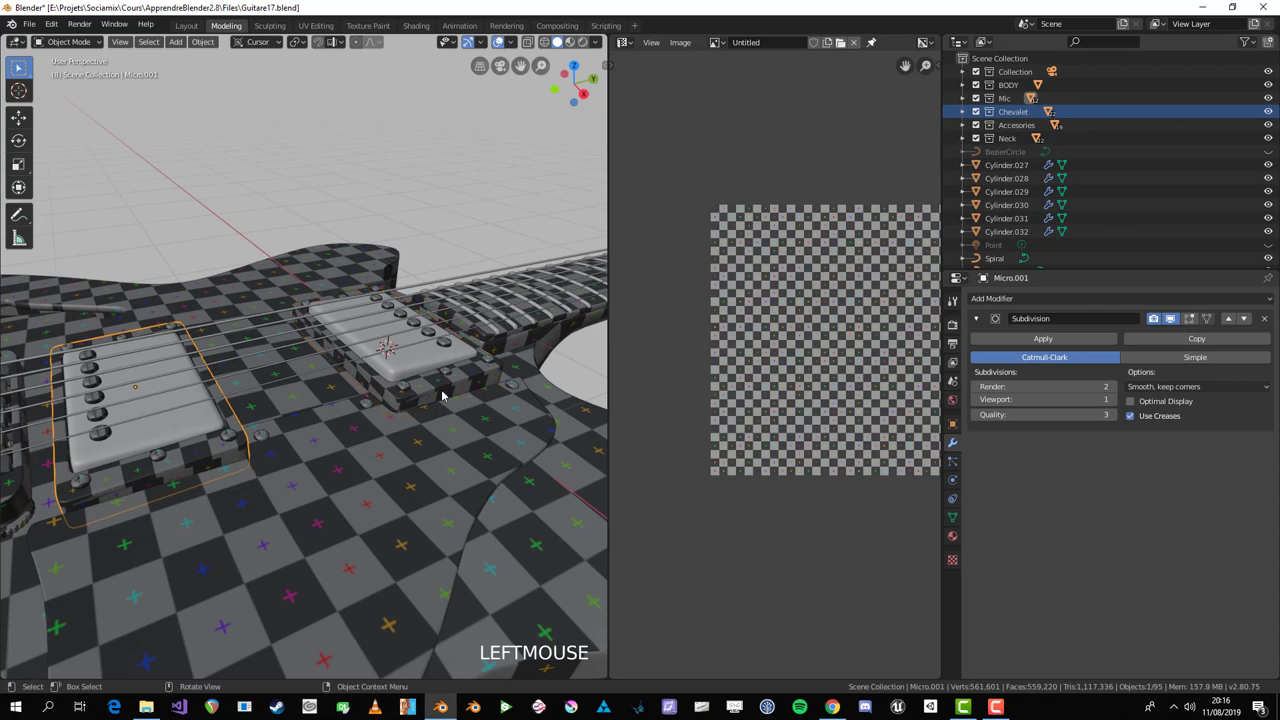
{"action": "key", "text": "Tab"}
{"action": "key", "text": "a"}
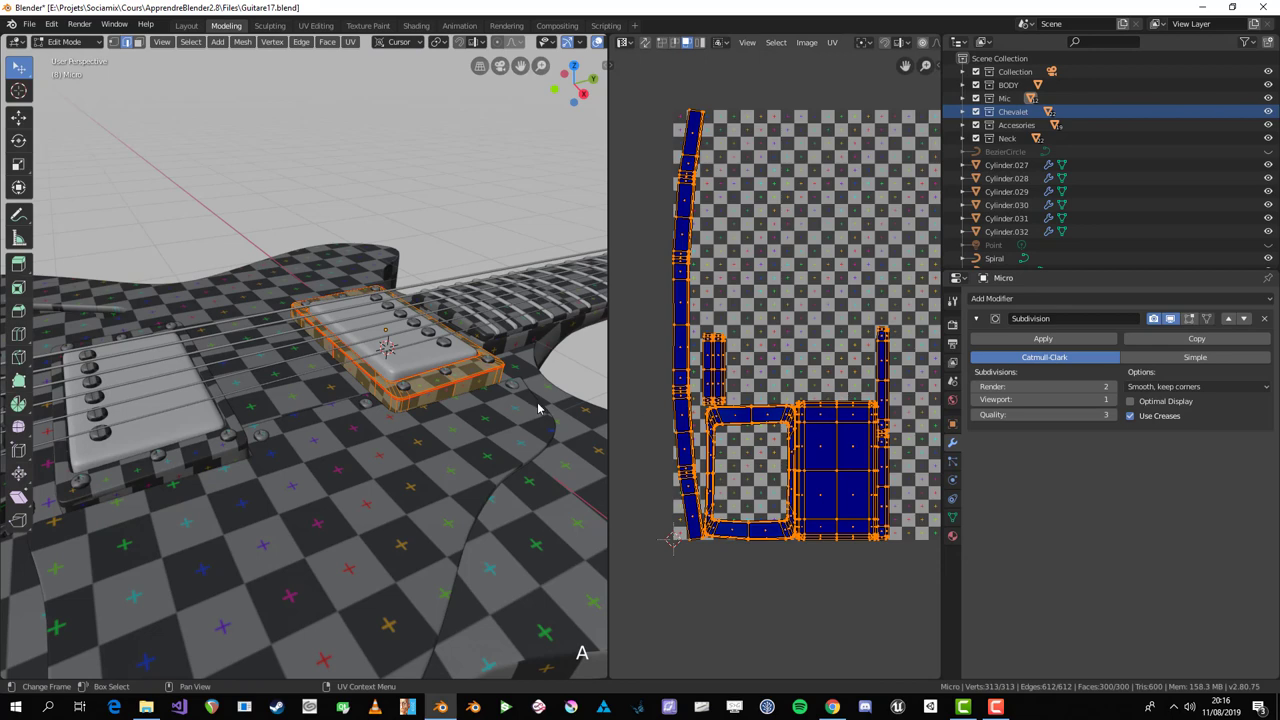
{"action": "key", "text": "u"}
{"action": "key", "text": "Tab"}
{"action": "middle_click", "coordinate": [458, 387]}
{"action": "scroll", "scroll_direction": "up", "scroll_amount": 3}
{"action": "scroll", "scroll_direction": "down", "scroll_amount": 3}
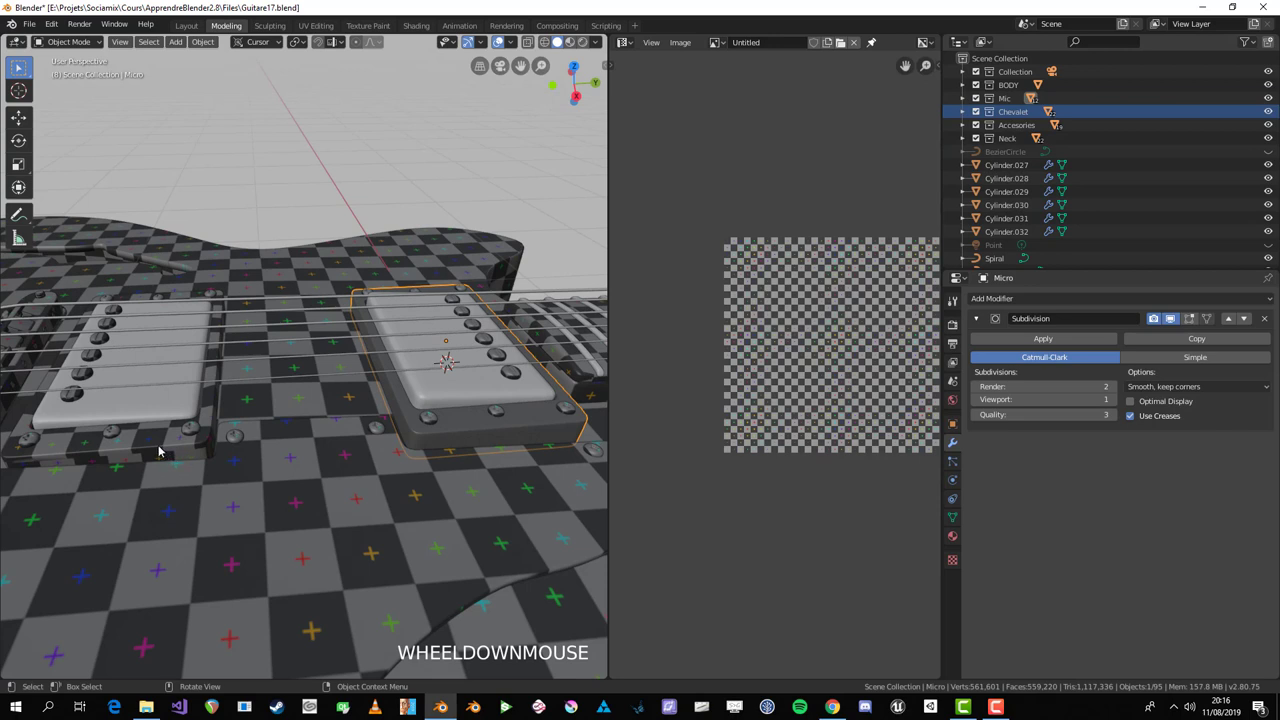
Step: Select the pickups together, with the neck pickup active, and check its full mesh selection
{"action": "left_click", "coordinate": [164, 446]}
{"action": "left_click", "coordinate": [168, 446]}
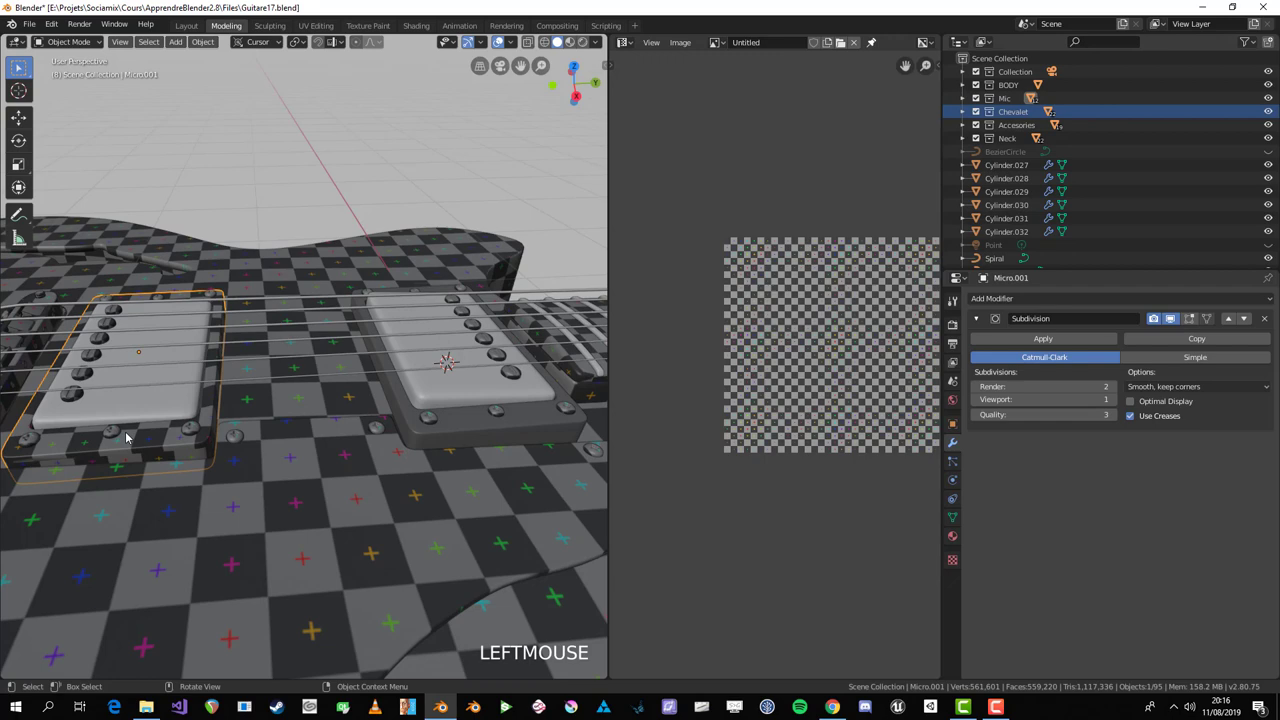
{"action": "left_click", "coordinate": [310, 451]}
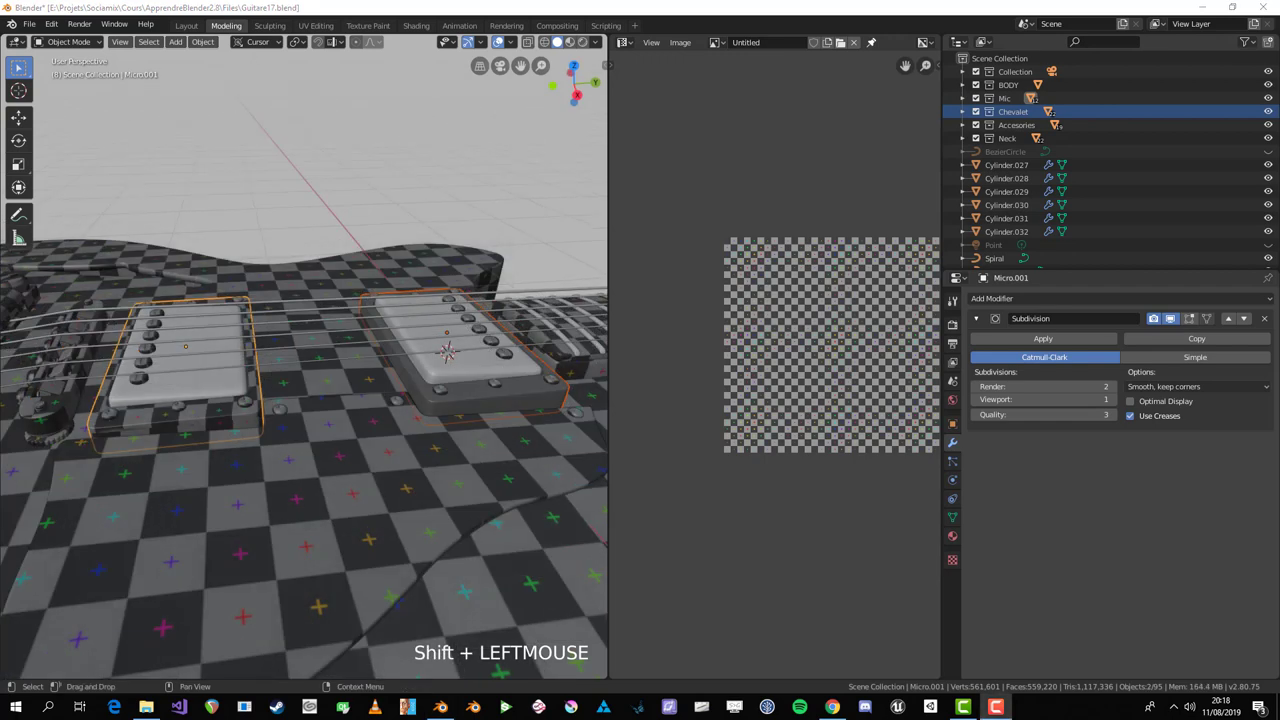
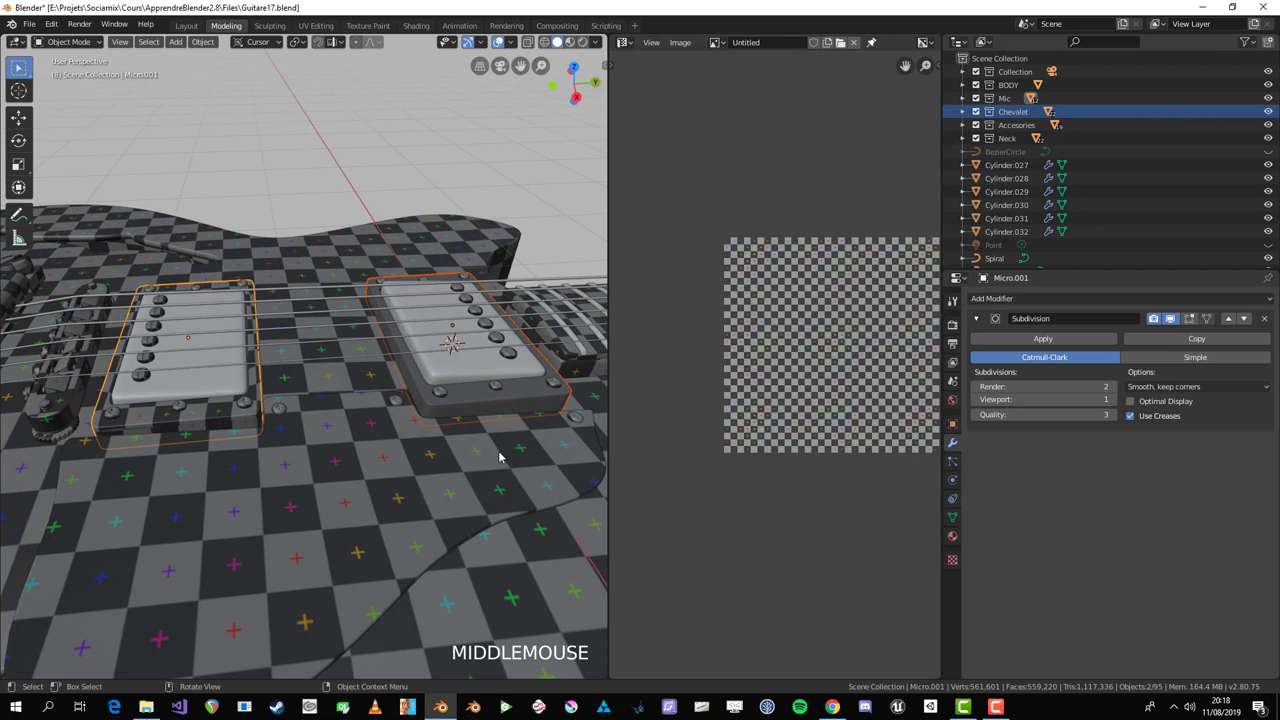
{"action": "left_click", "coordinate": [501, 454]}
{"action": "key", "text": "Tab"}
{"action": "key", "text": "a"}
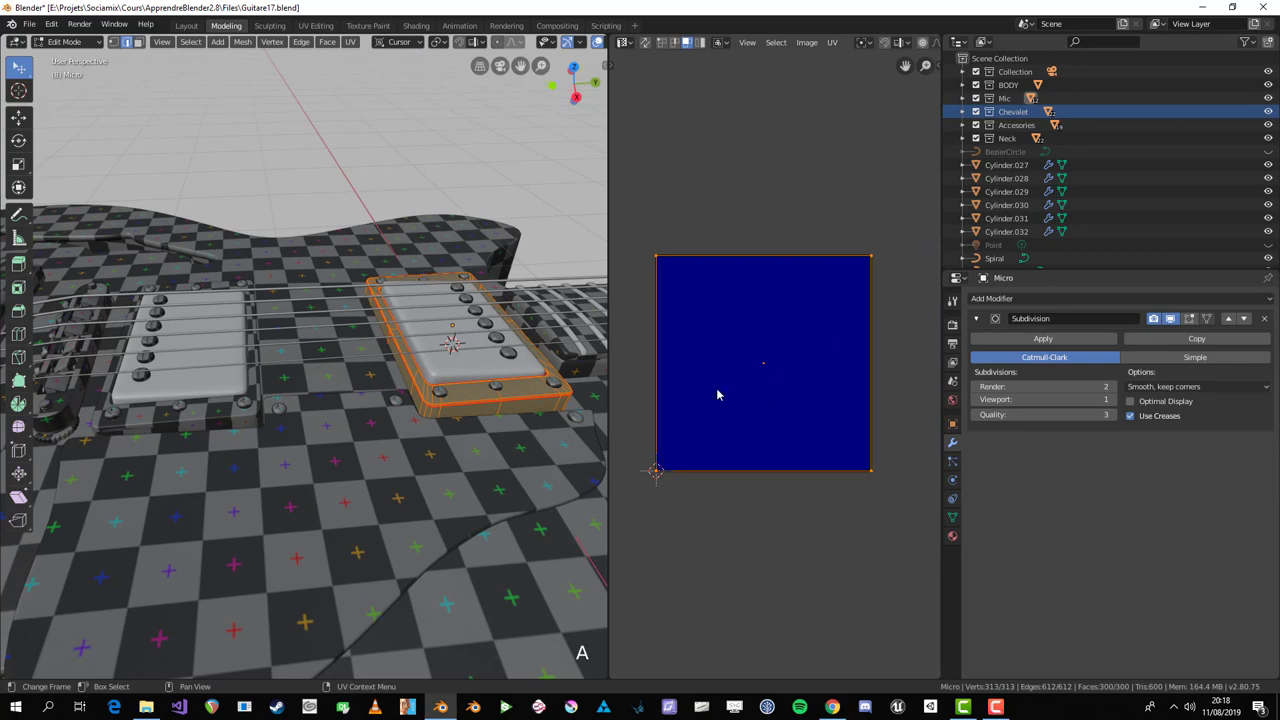
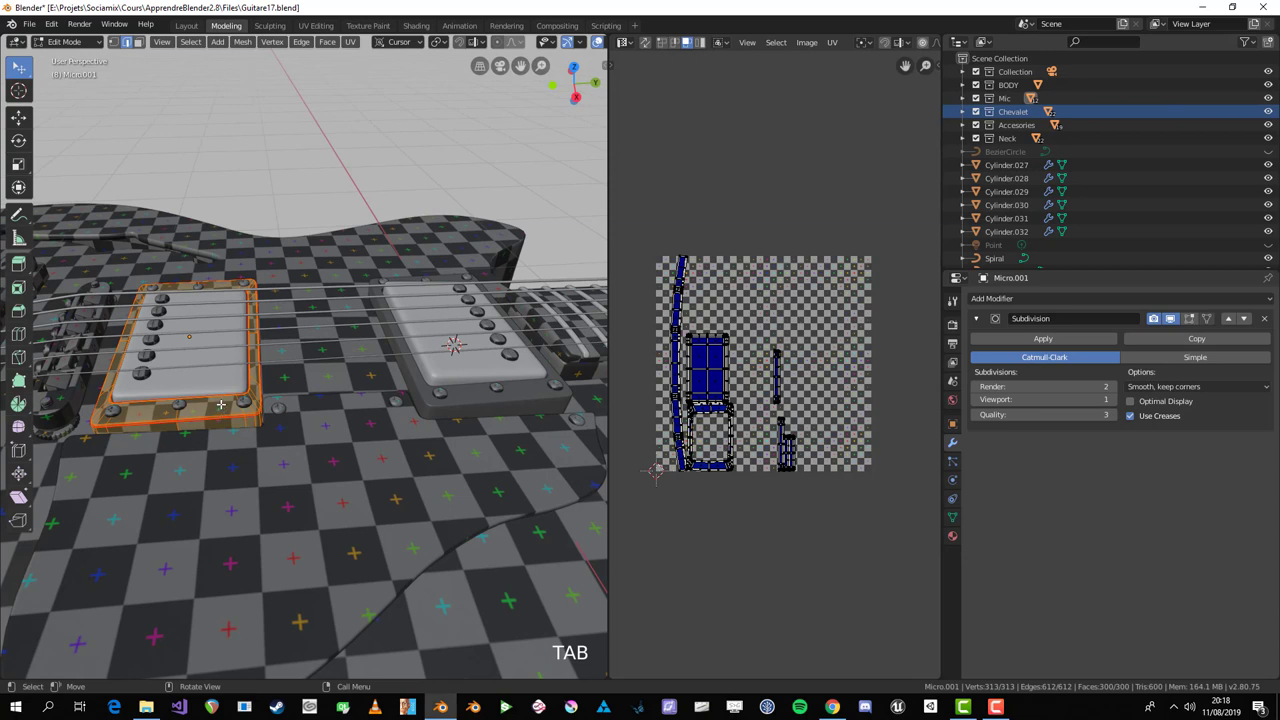
{"action": "left_click", "coordinate": [481, 410]}
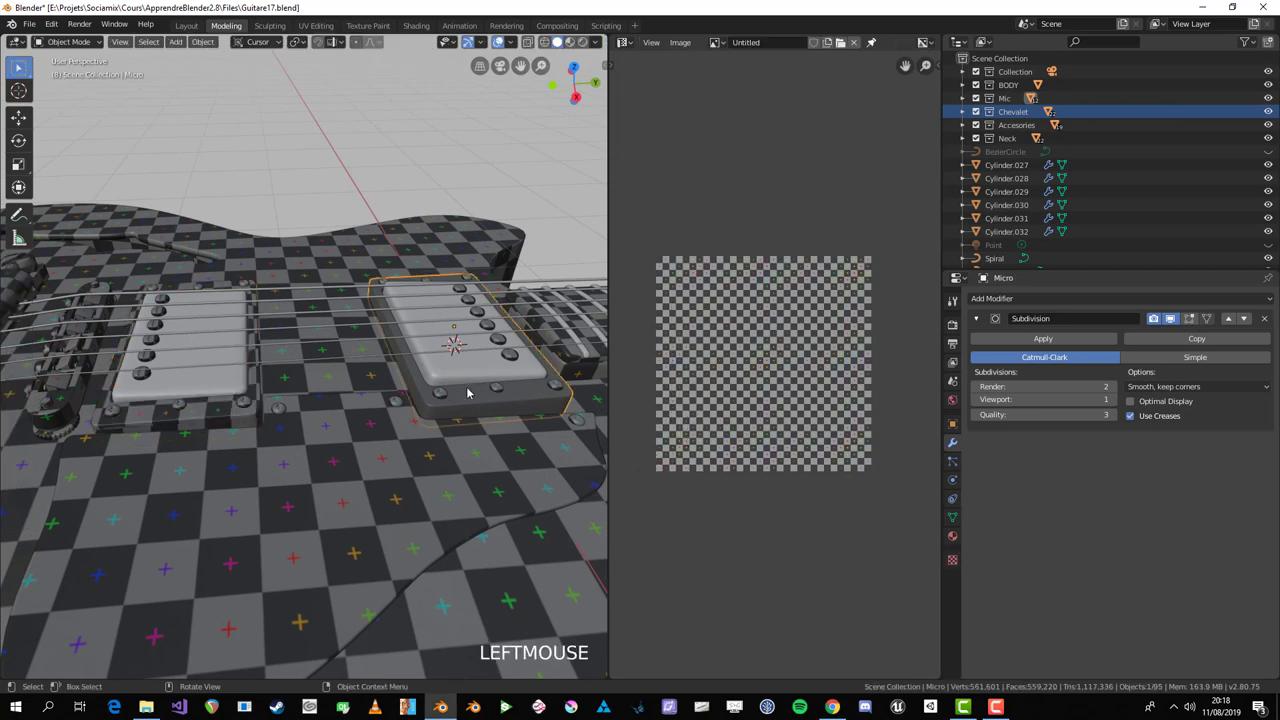
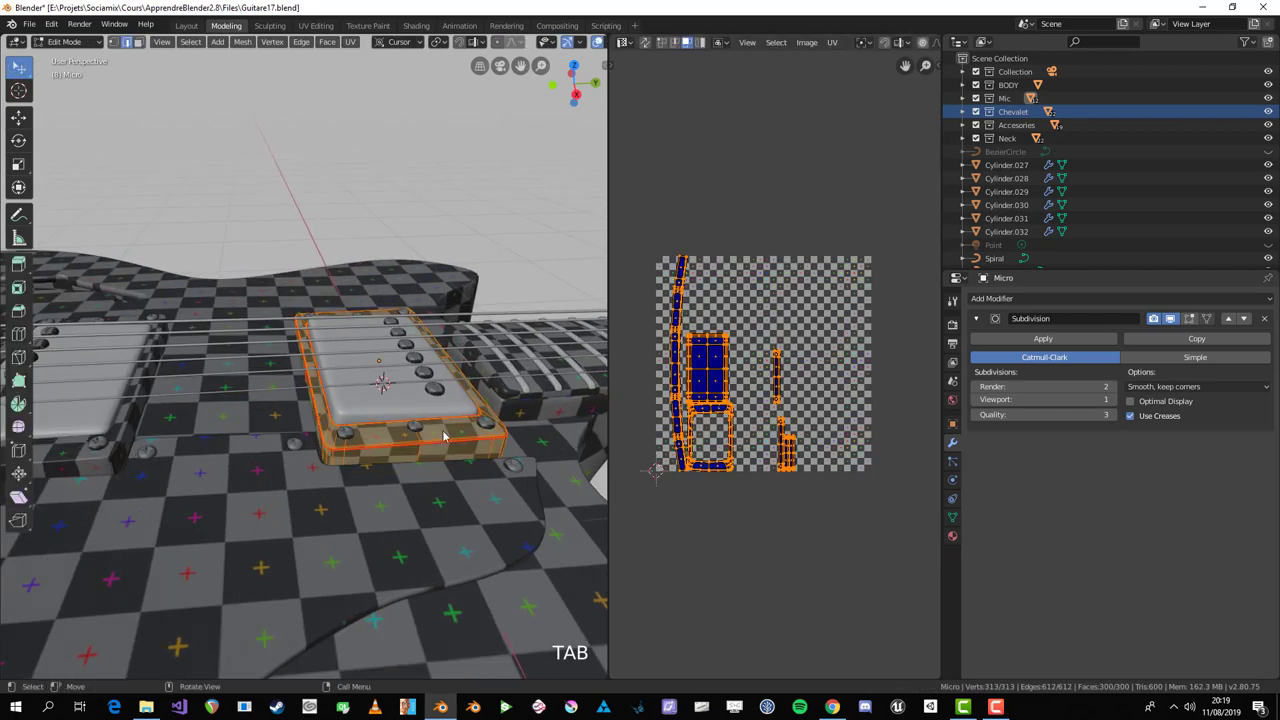
Step: Leave mesh editing and orbit around the whole guitar body to look it over
{"action": "scroll", "scroll_direction": "down", "scroll_amount": 3}
{"action": "scroll", "scroll_direction": "up", "scroll_amount": 3}
{"action": "scroll", "scroll_direction": "down", "scroll_amount": 3}
{"action": "middle_click", "coordinate": [282, 489]}
{"action": "key", "text": "alt+a"}
{"action": "scroll", "scroll_direction": "down", "scroll_amount": 3}
{"action": "middle_click", "coordinate": [193, 557]}
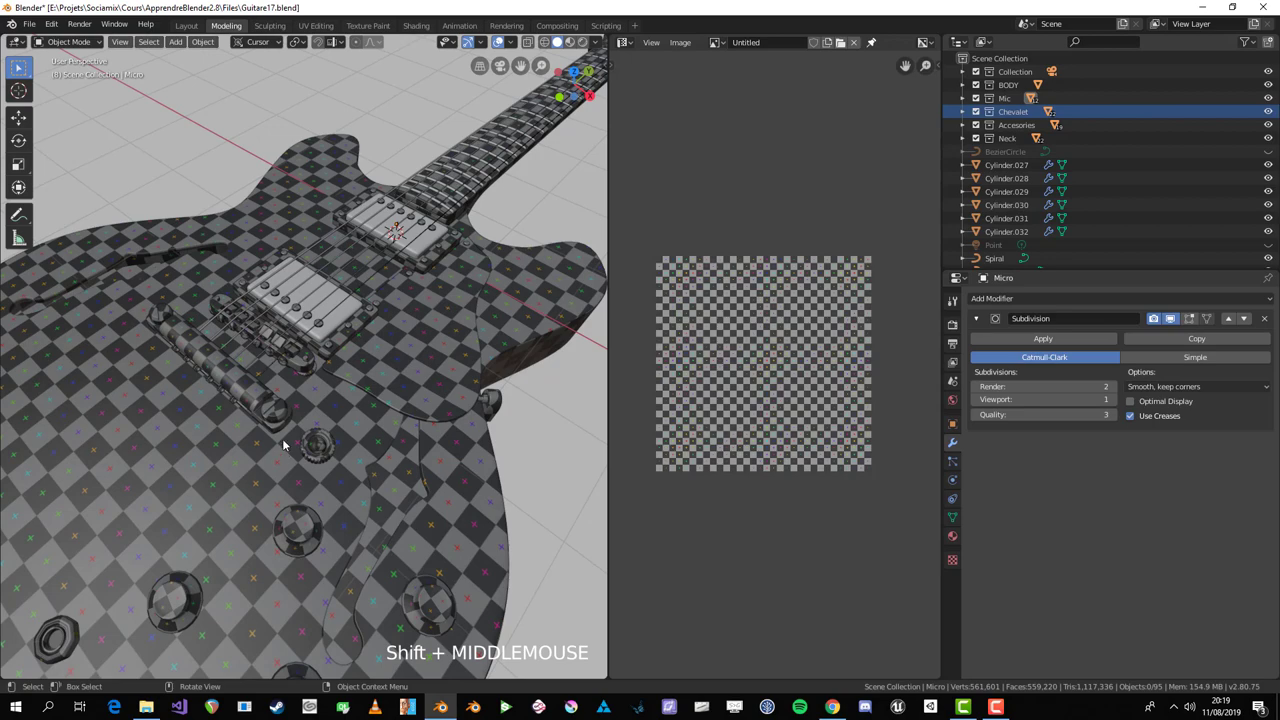
Step: Select the rectangular pickup cover, isolate it in Local View and unwrap it in Edit Mode
{"action": "scroll", "scroll_direction": "down", "scroll_amount": 3}
{"action": "middle_click", "coordinate": [374, 455]}
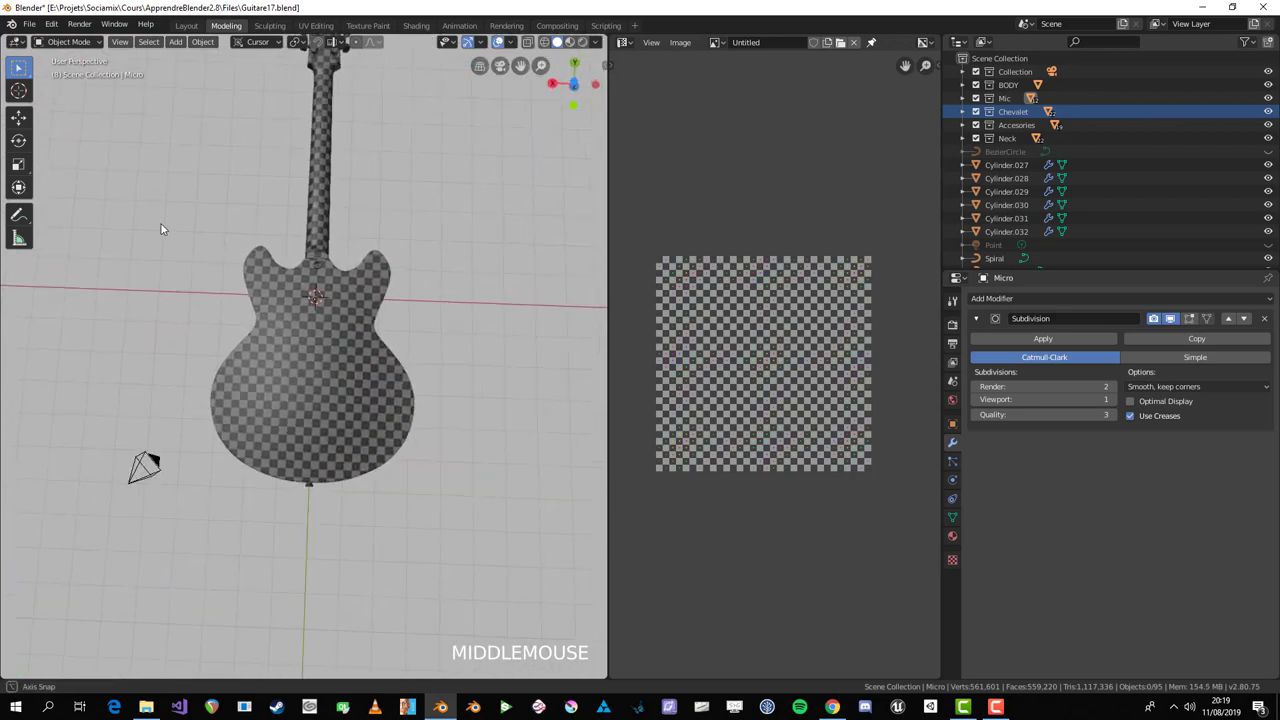
{"action": "scroll", "scroll_direction": "up", "scroll_amount": 3}
{"action": "left_click", "coordinate": [369, 313]}
{"action": "middle_click", "coordinate": [369, 324]}
{"action": "key", "text": "Tab"}
{"action": "key", "text": "KP_Divide"}
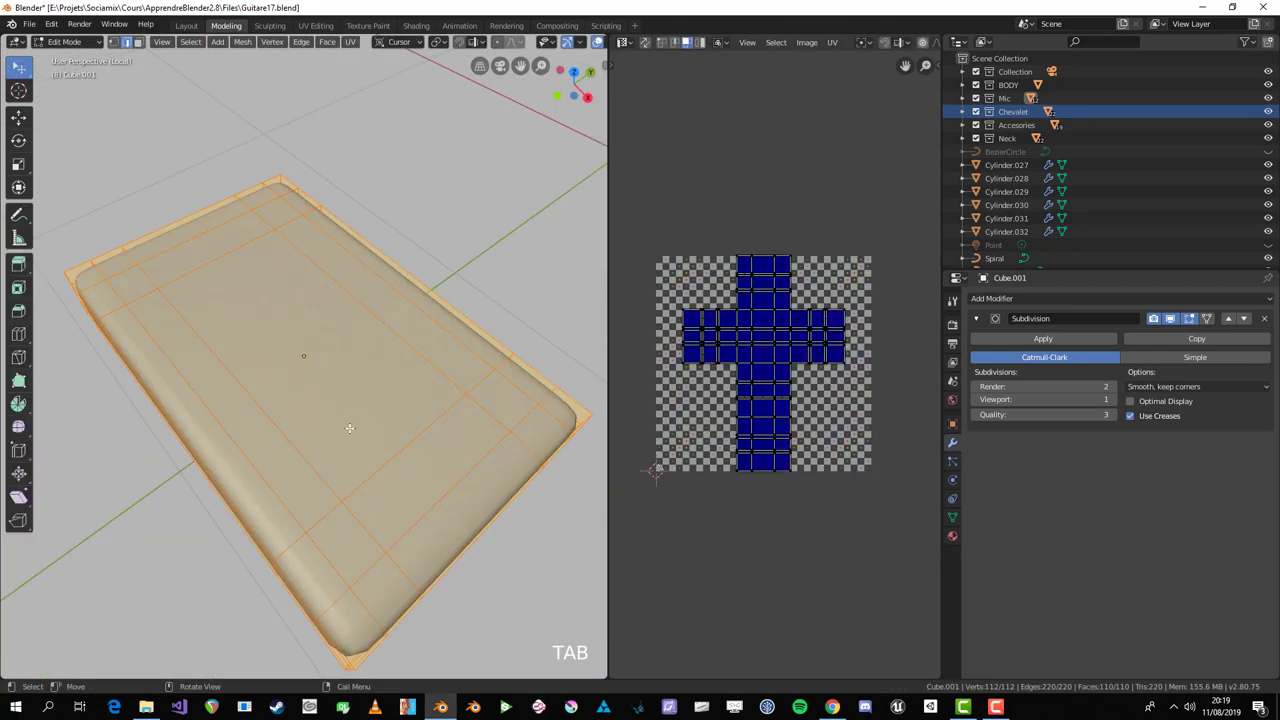
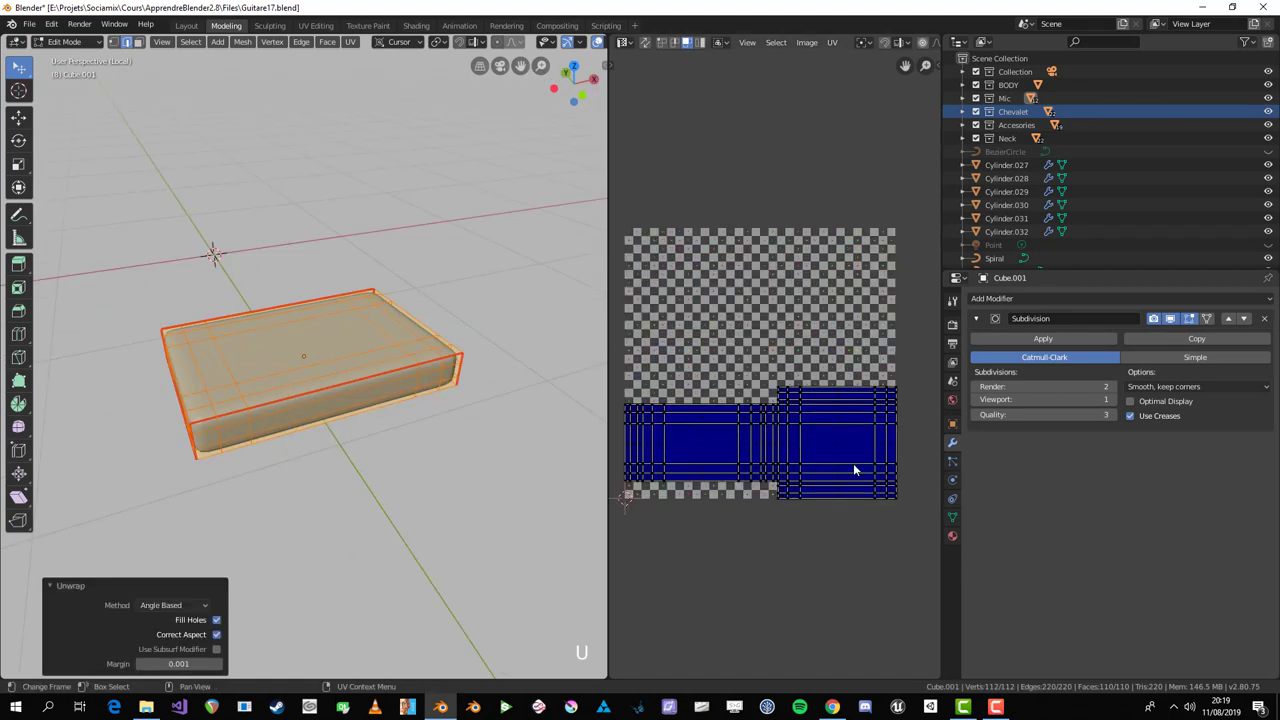
Step: Exit Local View, select both pickup covers and bring up the Make Links choices
{"action": "scroll", "scroll_direction": "down", "scroll_amount": 3}
{"action": "key", "text": "Tab"}
{"action": "key", "text": "KP_Divide"}
{"action": "left_click", "coordinate": [416, 450]}
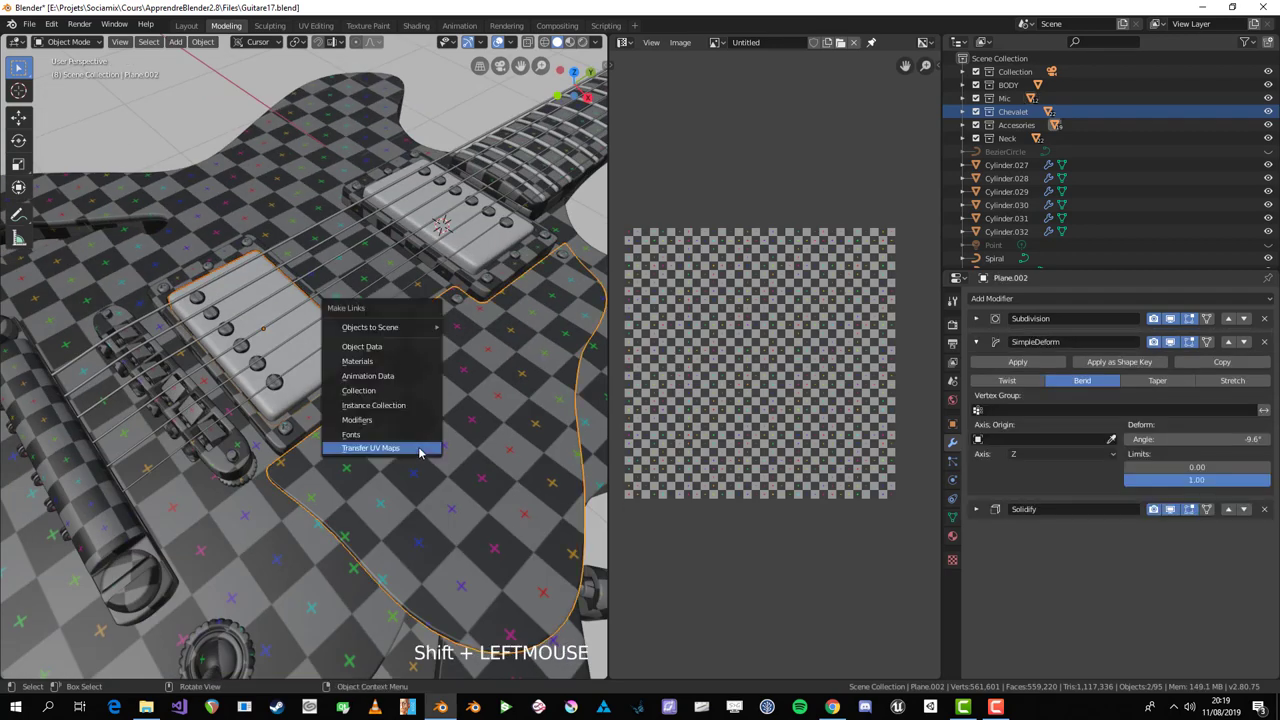
Step: Transfer UV Maps onto the second pickup cover and check its islands in the UV Editor
{"action": "key", "text": "Up"}
{"action": "key", "text": "Return"}
{"action": "key", "text": "Tab"}
{"action": "key", "text": "a"}
{"action": "key", "text": "Tab"}
{"action": "key", "text": "alt+a"}
{"action": "left_click", "coordinate": [305, 391]}
Step: Scale both pickup covers' UV islands down together in the UV Editor
{"action": "key", "text": "Tab"}
{"action": "key", "text": "s"}
{"action": "key", "text": "Tab"}
{"action": "scroll", "scroll_direction": "down", "scroll_amount": 3}
{"action": "key", "text": "Tab"}
{"action": "scroll", "scroll_direction": "up", "scroll_amount": 3}
{"action": "key", "text": "s"}
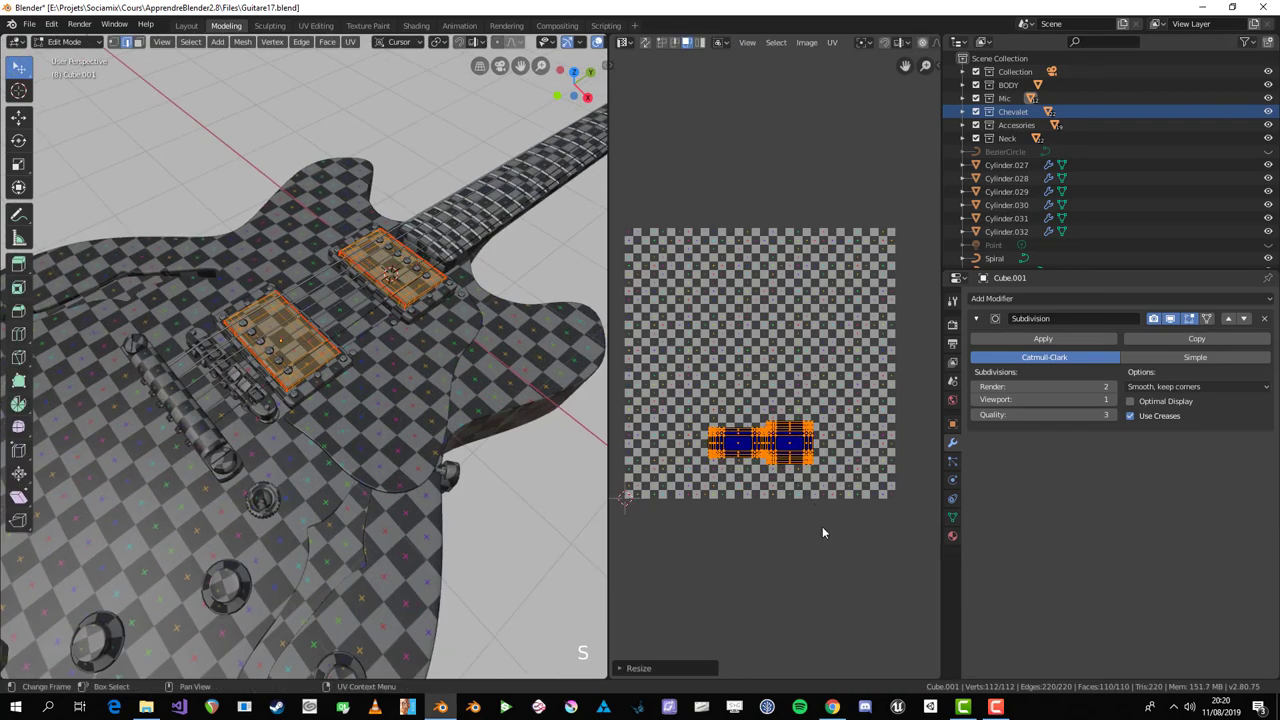
{"action": "key", "text": "Tab"}
{"action": "scroll", "scroll_direction": "down", "scroll_amount": 3}
{"action": "key", "text": "alt+a"}
Step: Select the fret wires Plane.005 and isolate them in Local View, ready for editing
{"action": "middle_click", "coordinate": [462, 449]}
{"action": "key", "text": "ctrl+space"}
{"action": "left_click_drag", "start_coordinate": [428, 442], "coordinate": [376, 347]}
{"action": "scroll", "scroll_direction": "down", "scroll_amount": 3}
{"action": "scroll", "scroll_direction": "up", "scroll_amount": 3}
{"action": "scroll", "scroll_direction": "up", "scroll_amount": 3}
{"action": "left_click", "coordinate": [376, 347]}
{"action": "key", "text": "Tab"}
{"action": "left_click", "coordinate": [379, 346]}
{"action": "key", "text": "KP_Divide"}
{"action": "key", "text": "Tab"}
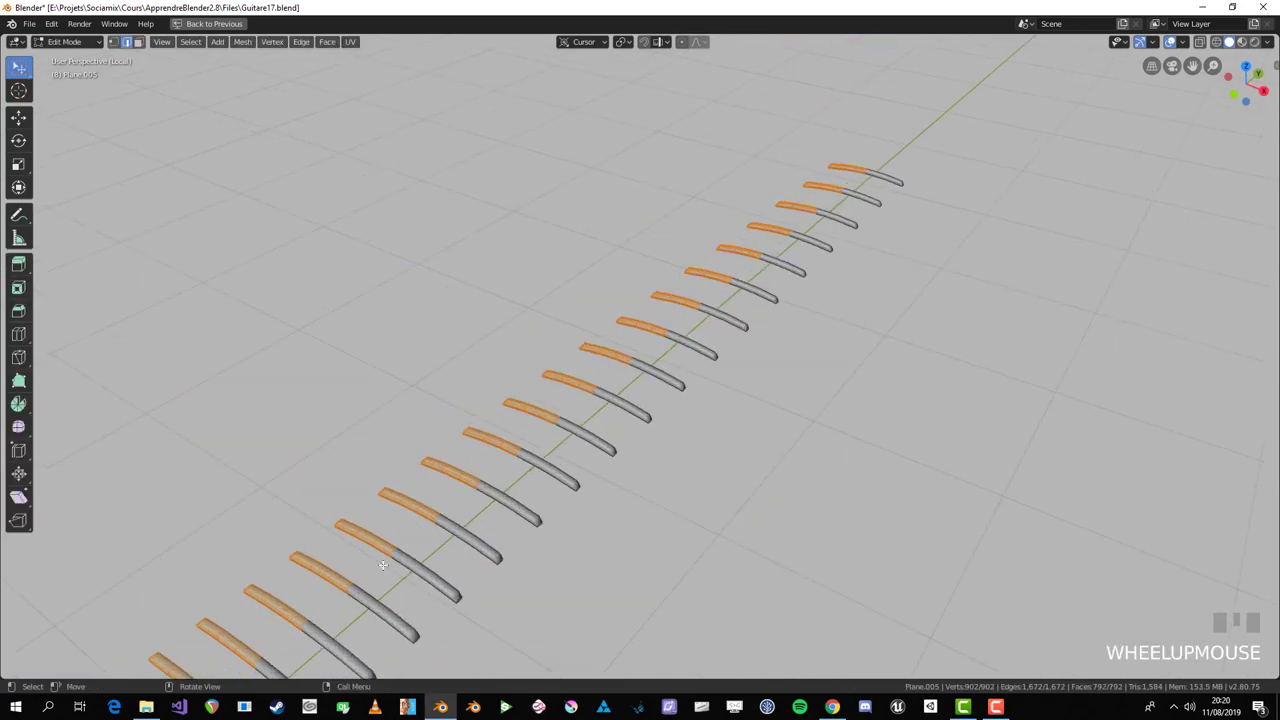
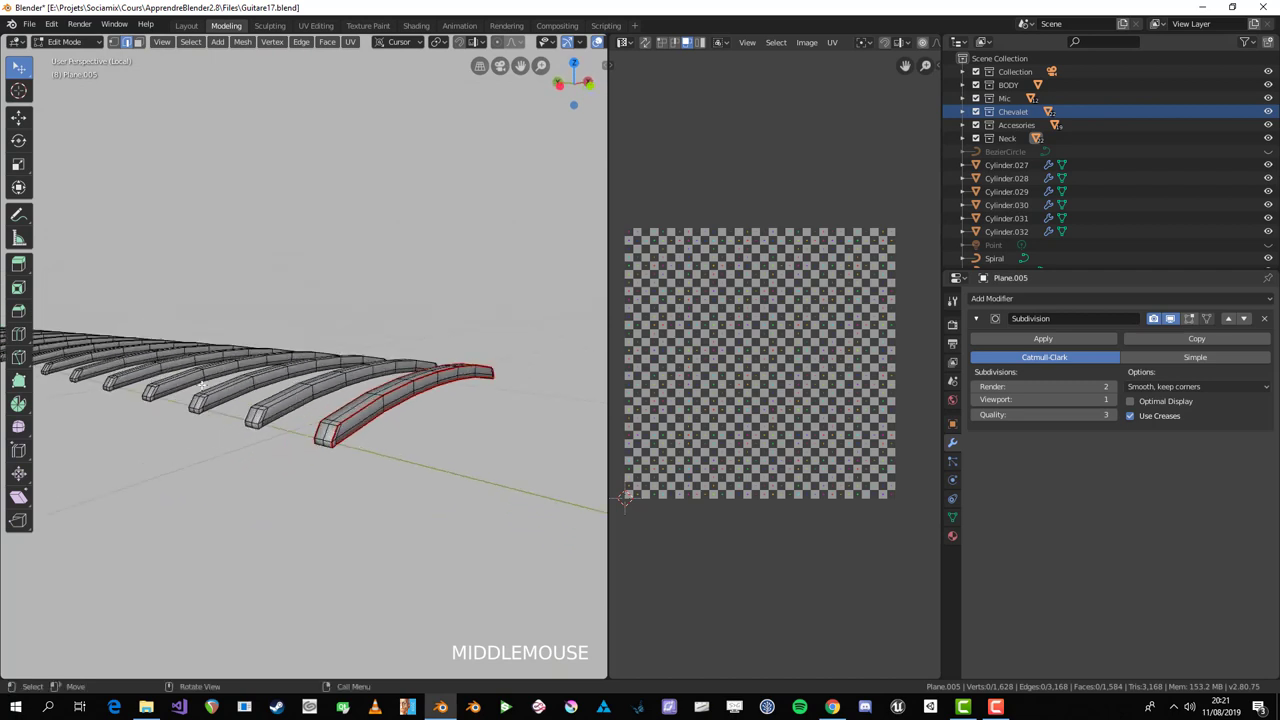
Step: Select one whole fret with linked selection and unwrap it into narrow strip islands
{"action": "key", "text": "Tab"}
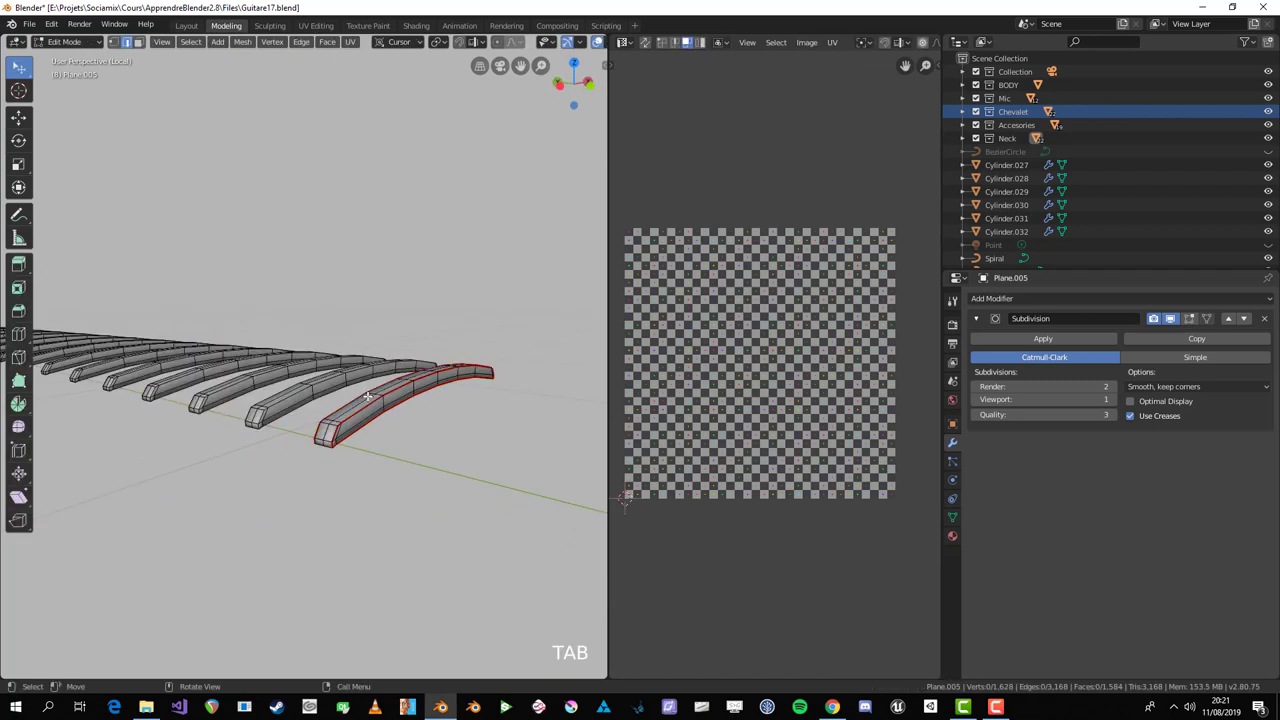
{"action": "key", "text": "l"}
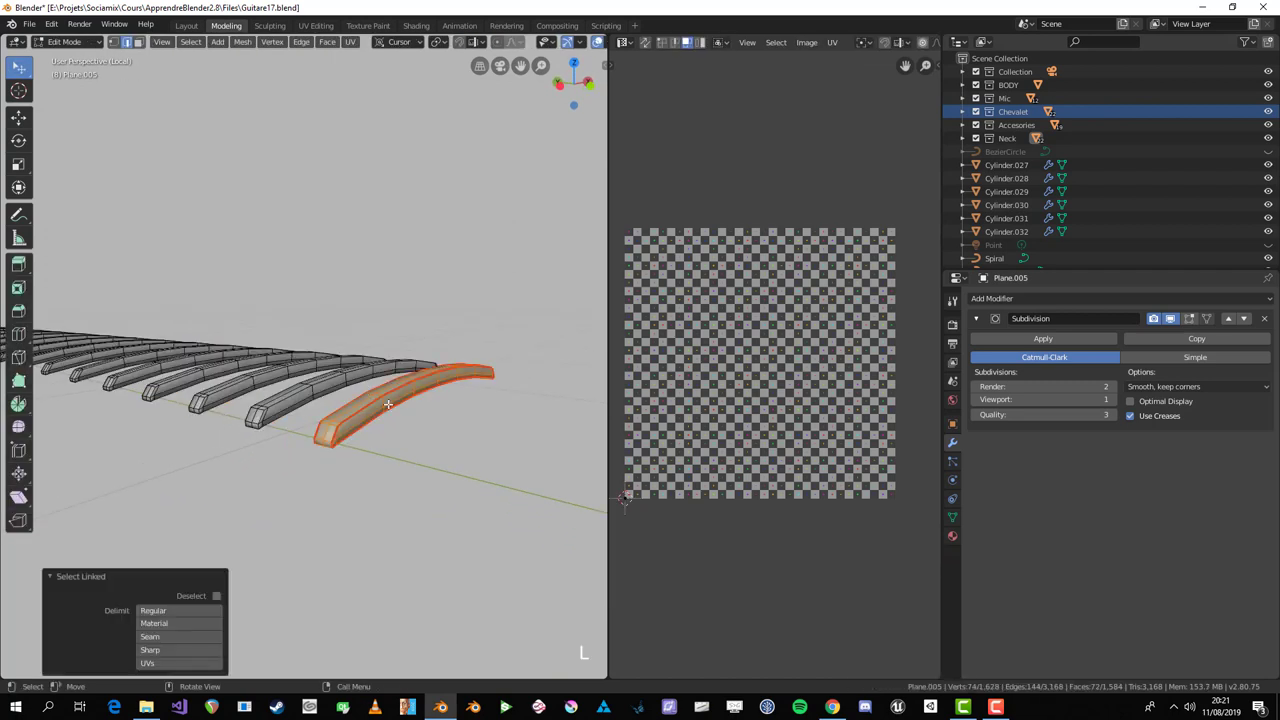
{"action": "key", "text": "u"}
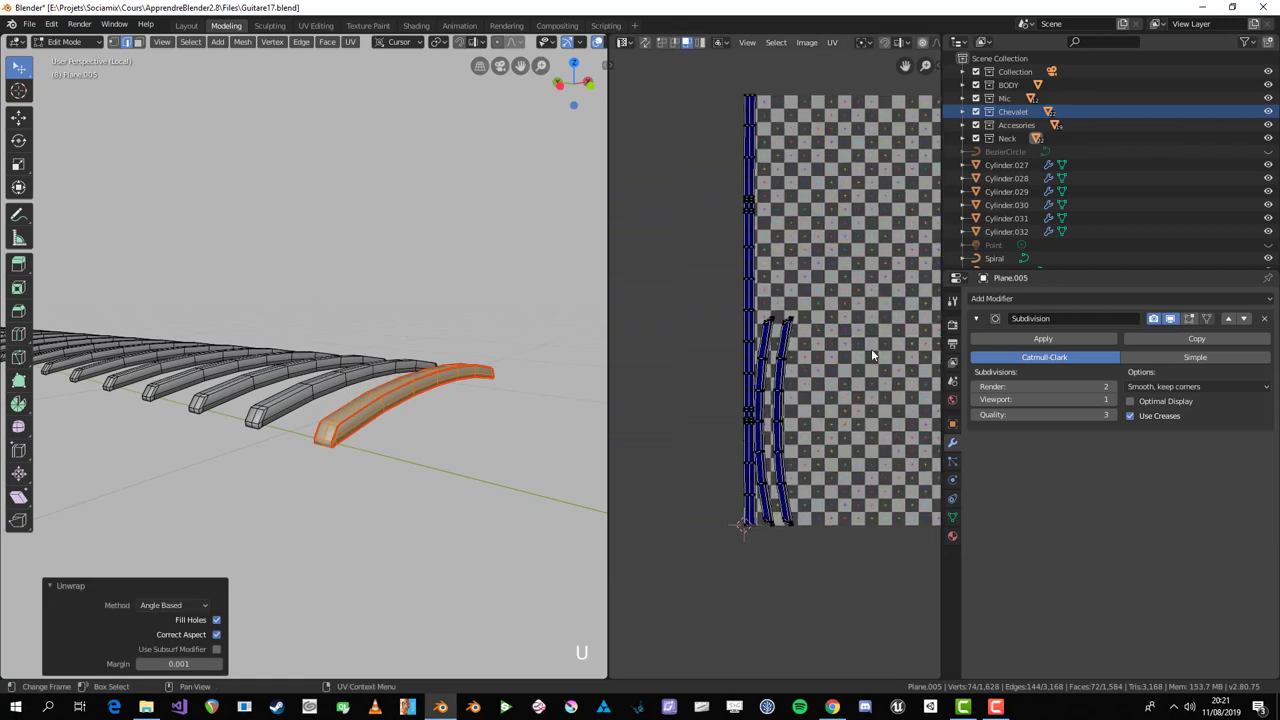
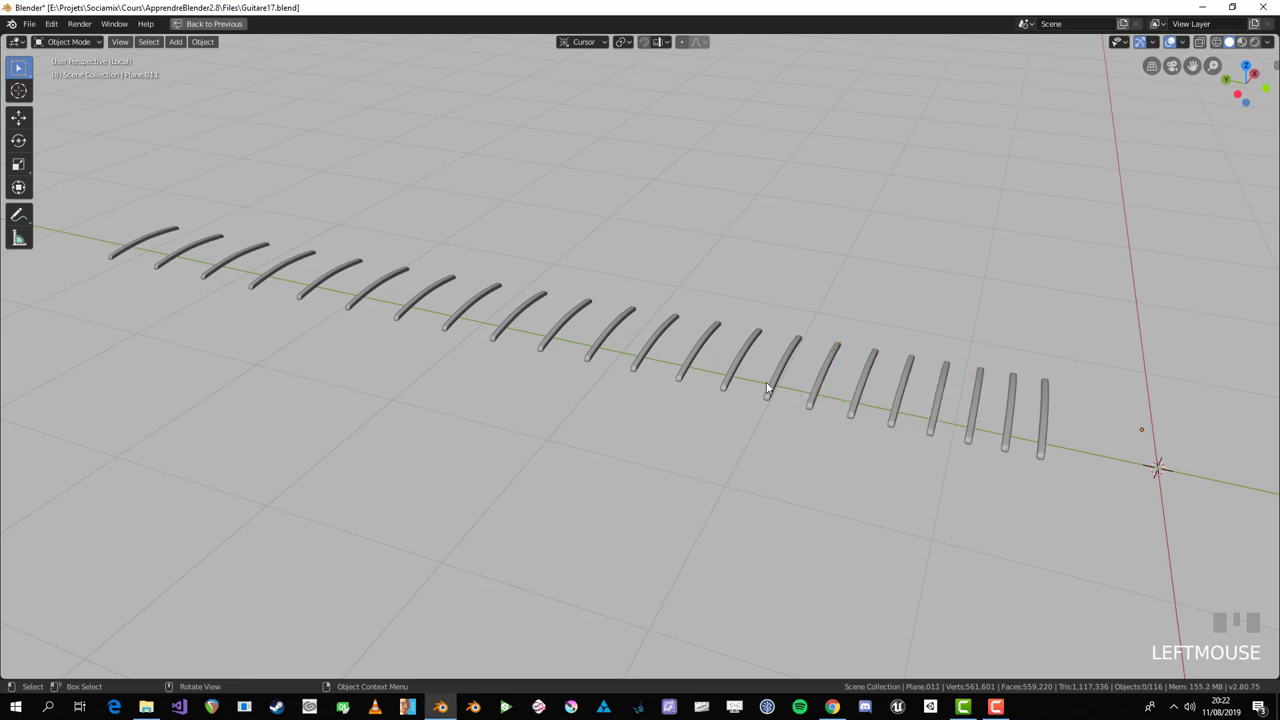
Step: Orbit over the row of frets and clear the selection with the UV Editor alongside
{"action": "scroll", "scroll_direction": "down", "scroll_amount": 3}
{"action": "left_click_drag", "start_coordinate": [845, 401], "coordinate": [790, 441]}
{"action": "key", "text": "Tab"}
{"action": "scroll", "scroll_direction": "up", "scroll_amount": 3}
{"action": "key", "text": "a"}
{"action": "key", "text": "Tab"}
{"action": "scroll", "scroll_direction": "down", "scroll_amount": 3}
{"action": "key", "text": "alt+a"}
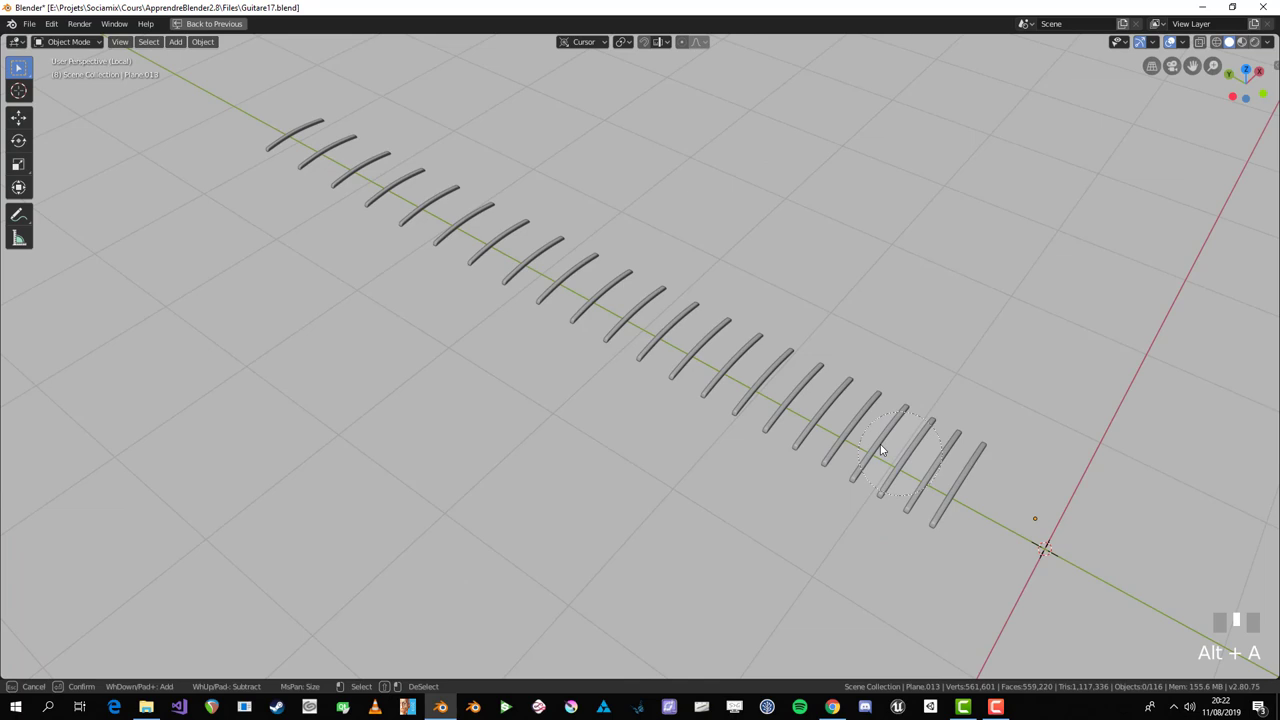
{"action": "key", "text": "c"}
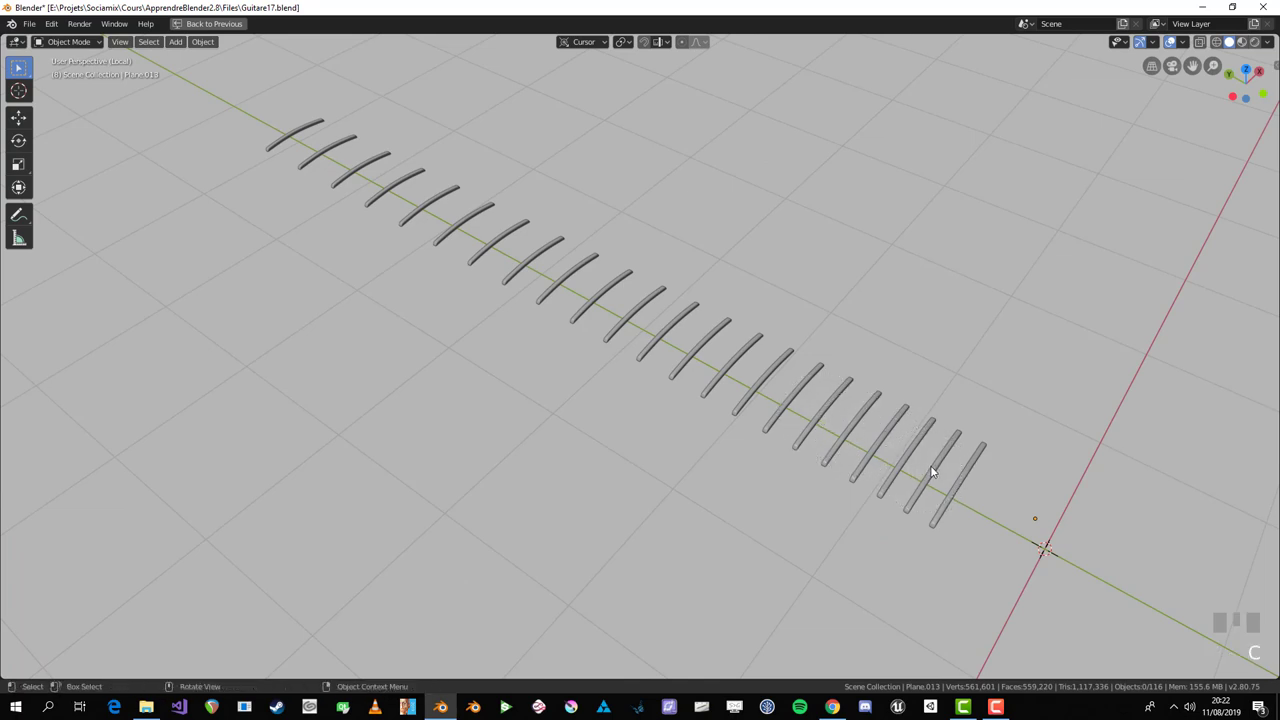
{"action": "left_click", "coordinate": [972, 426]}
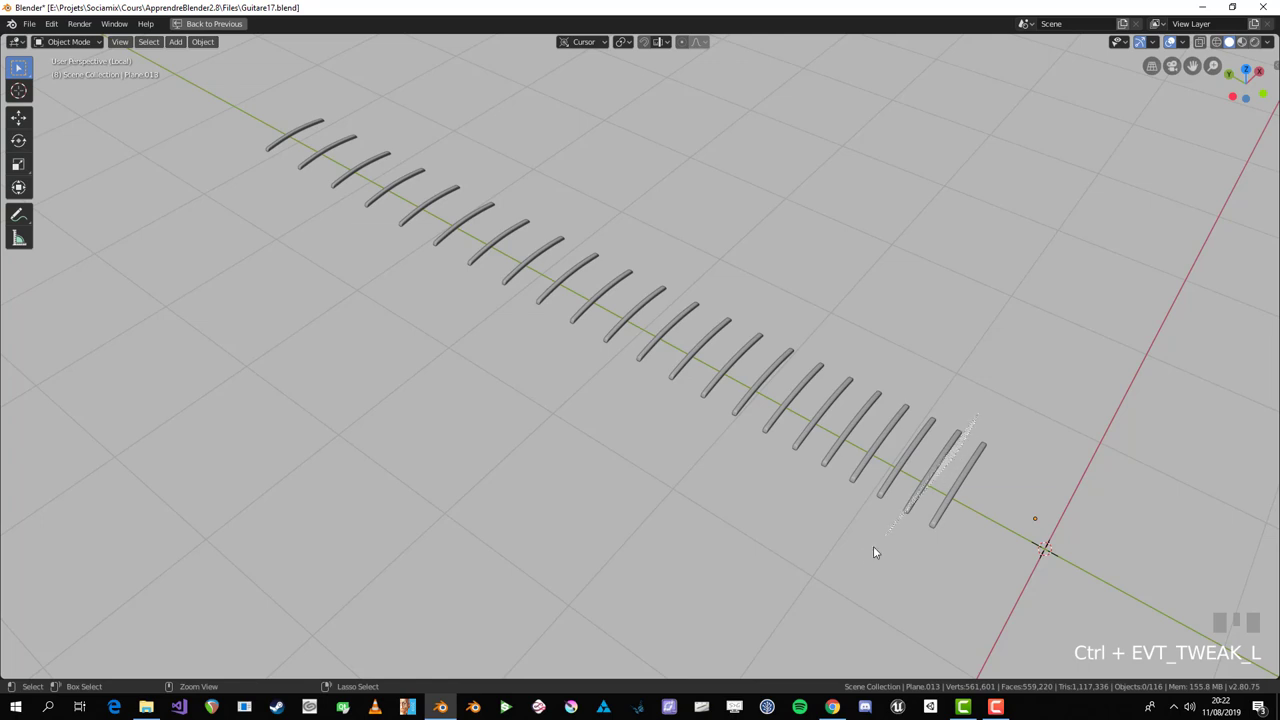
{"action": "right_click", "coordinate": [358, 67]}
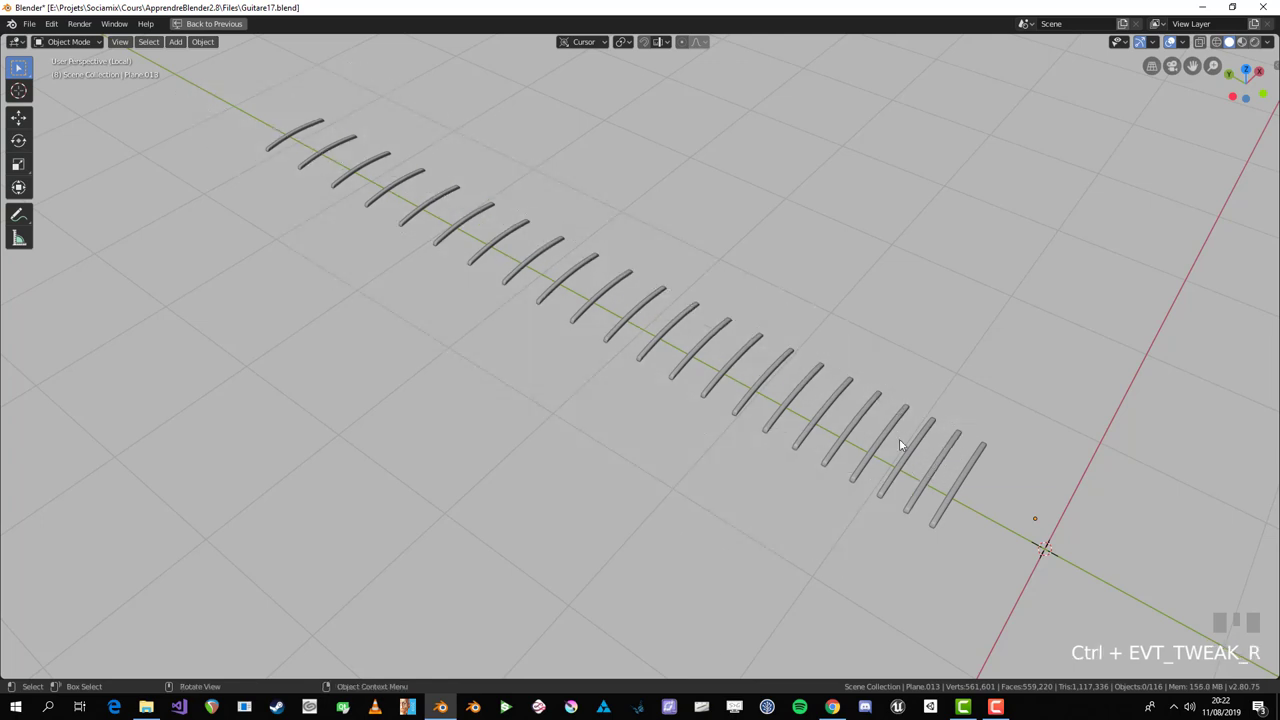
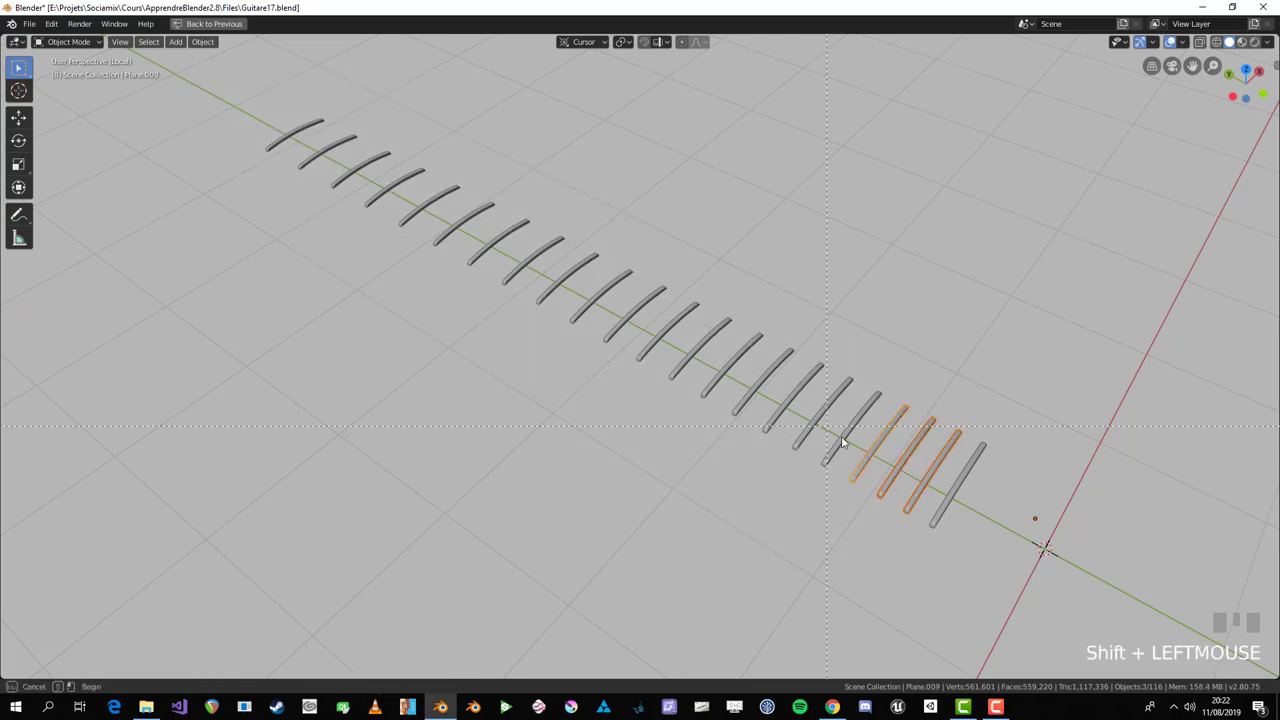
Step: Box-select across the frets, then make the end fret Plane.007 the active object
{"action": "key", "text": "b"}
{"action": "scroll", "scroll_direction": "down", "scroll_amount": 3}
{"action": "left_click_drag", "start_coordinate": [905, 385], "coordinate": [713, 377]}
{"action": "scroll", "scroll_direction": "up", "scroll_amount": 3}
{"action": "left_click", "coordinate": [713, 377]}
{"action": "left_click_drag", "start_coordinate": [713, 387], "coordinate": [801, 407]}
{"action": "scroll", "scroll_direction": "up", "scroll_amount": 3}
{"action": "left_click", "coordinate": [801, 407]}
{"action": "key", "text": "Tab"}
{"action": "key", "text": "a"}
{"action": "key", "text": "ctrl+space"}
{"action": "key", "text": "a"}
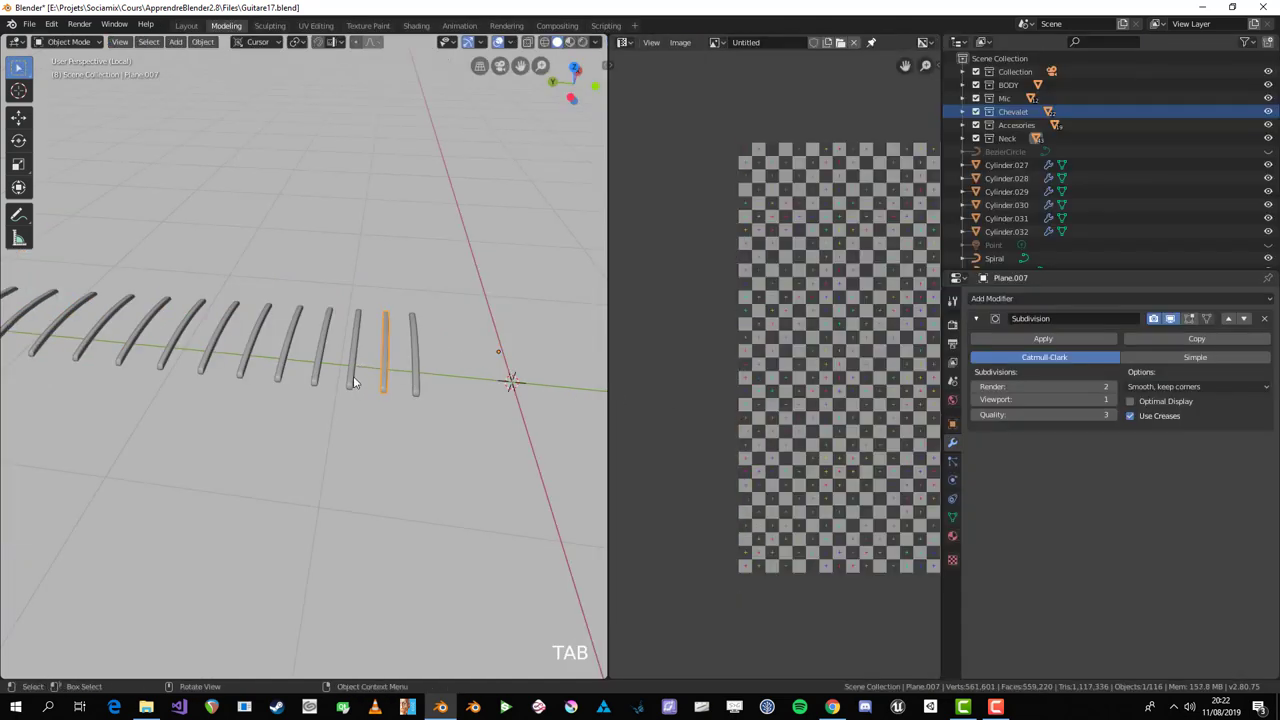
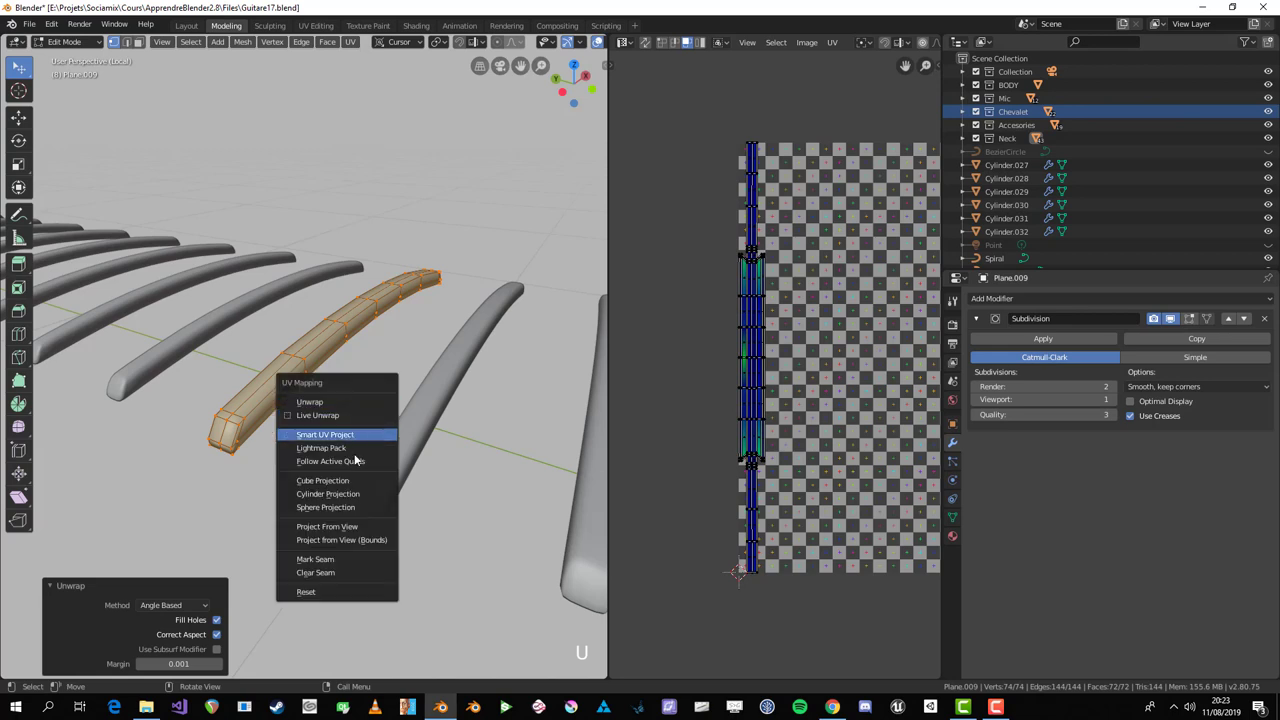
Step: Smart UV Project the curved fret Plane.009 to fill the texture square, then Ctrl-select fret Plane.005
{"action": "scroll", "scroll_direction": "up", "scroll_amount": 3}
{"action": "key", "text": "u"}
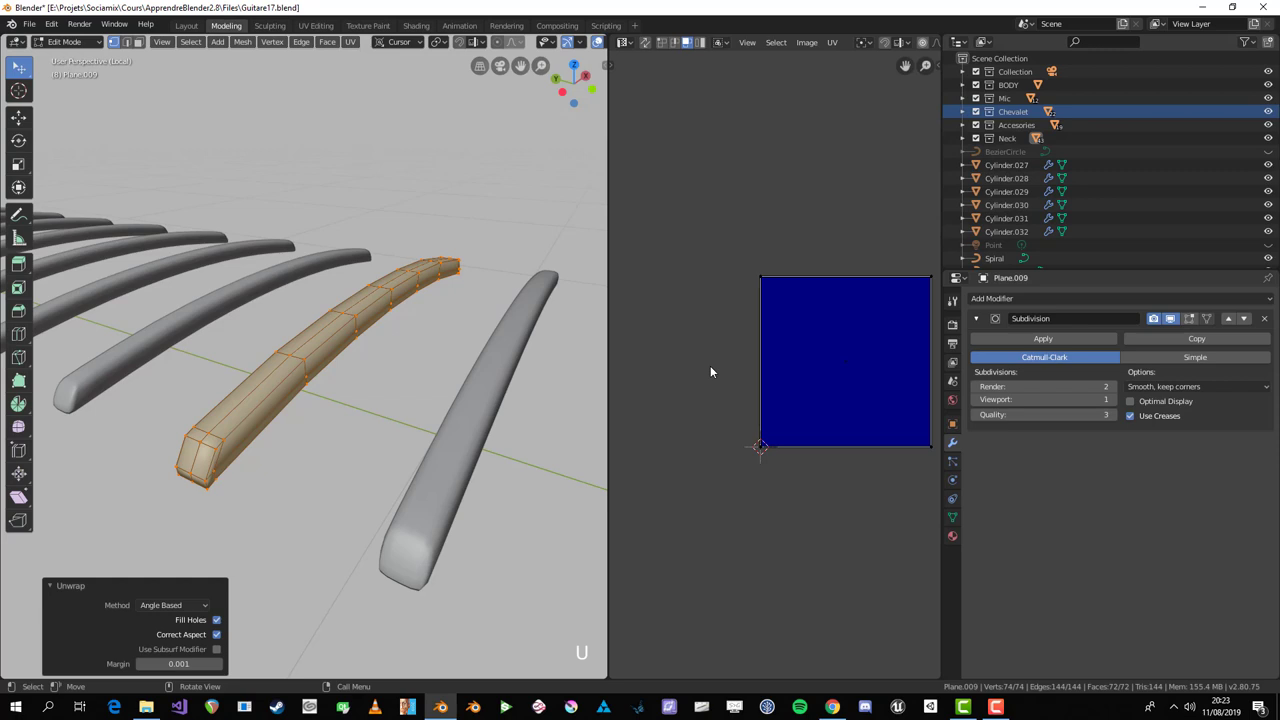
{"action": "scroll", "scroll_direction": "down", "scroll_amount": 3}
{"action": "key", "text": "Tab"}
{"action": "scroll", "scroll_direction": "down", "scroll_amount": 3}
{"action": "scroll", "scroll_direction": "up", "scroll_amount": 3}
{"action": "left_click", "coordinate": [508, 446]}
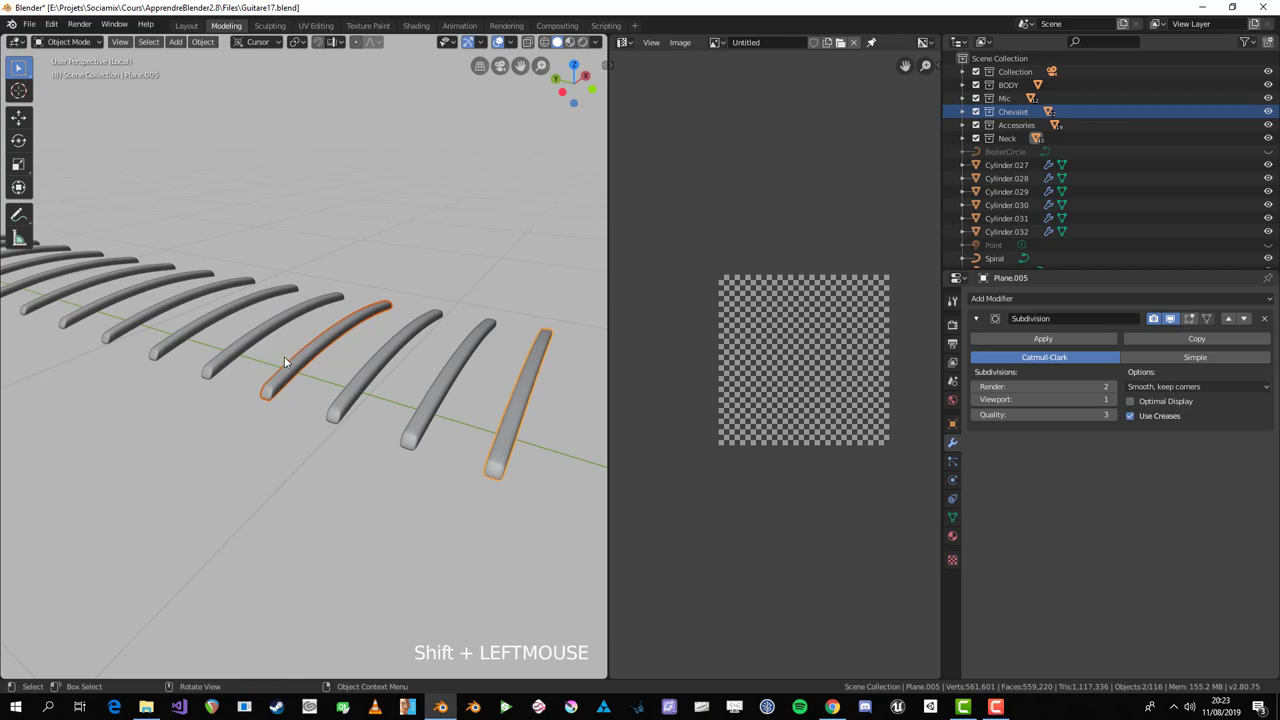
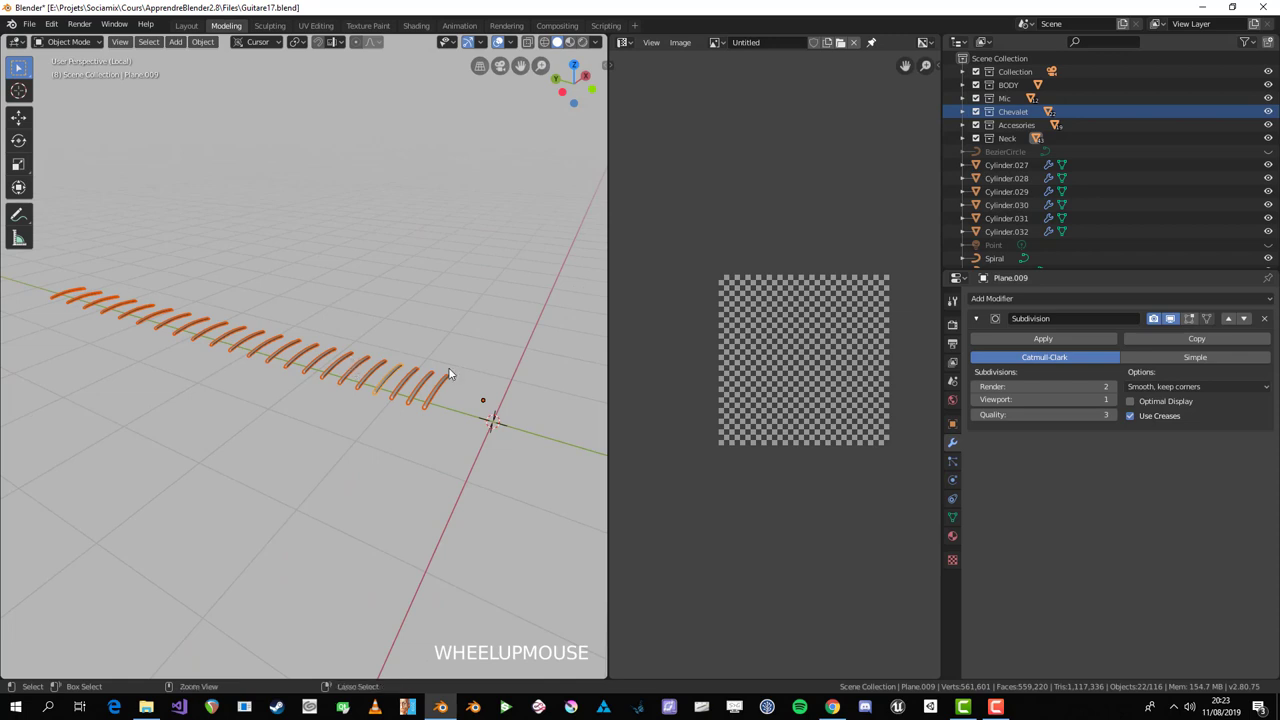
Step: Join the frets and scale all their UV islands down to a small strip
{"action": "key", "text": "ctrl+j"}
{"action": "scroll", "scroll_direction": "up", "scroll_amount": 3}
{"action": "key", "text": "Tab"}
{"action": "key", "text": "a"}
{"action": "key", "text": "alt+a"}
{"action": "scroll", "scroll_direction": "up", "scroll_amount": 3}
{"action": "key", "text": "a"}
{"action": "key", "text": "s"}
{"action": "key", "text": "g"}
{"action": "key", "text": "ctrl+z"}
{"action": "key", "text": "a"}
{"action": "key", "text": "s"}
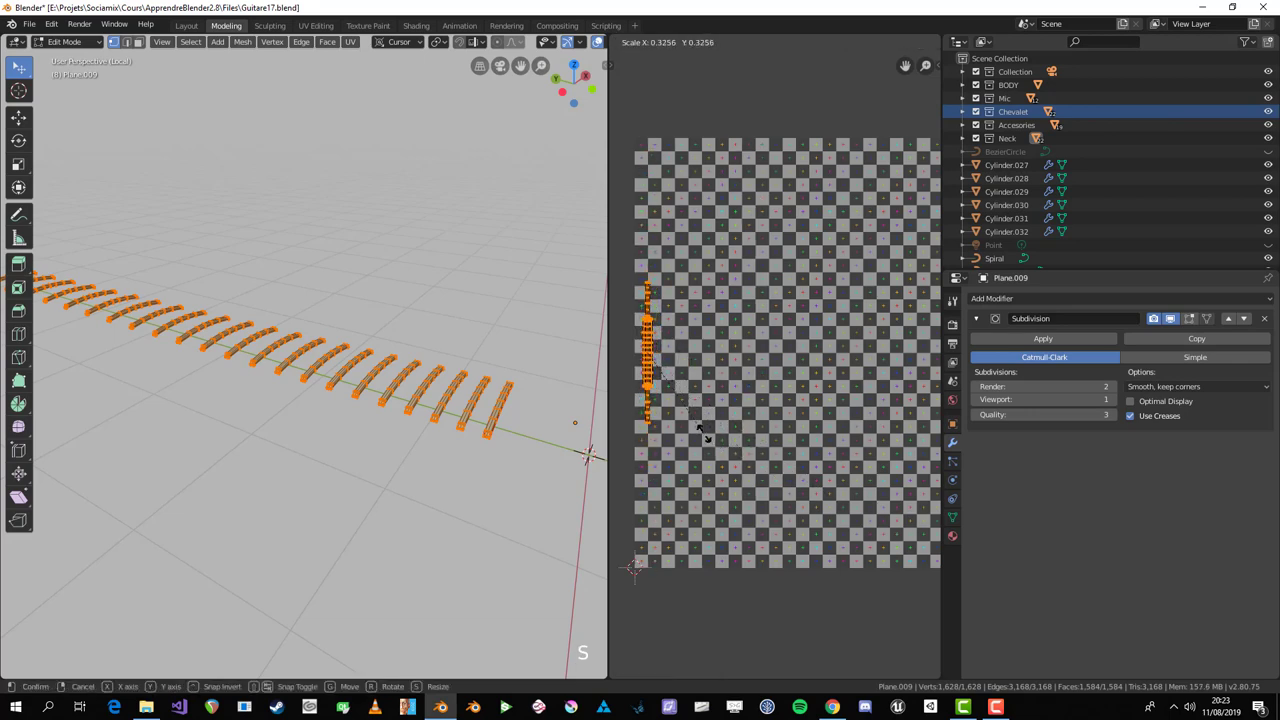
Step: Return to object mode and exit Local View back to the whole guitar
{"action": "key", "text": "Tab"}
{"action": "key", "text": "KP_Divide"}
{"action": "scroll", "scroll_direction": "up", "scroll_amount": 3}
Step: Transfer UV Maps from the mapped fret onto all frets and maximize the checker-textured 3D view
{"action": "middle_click", "coordinate": [261, 333]}
{"action": "left_click", "coordinate": [504, 564]}
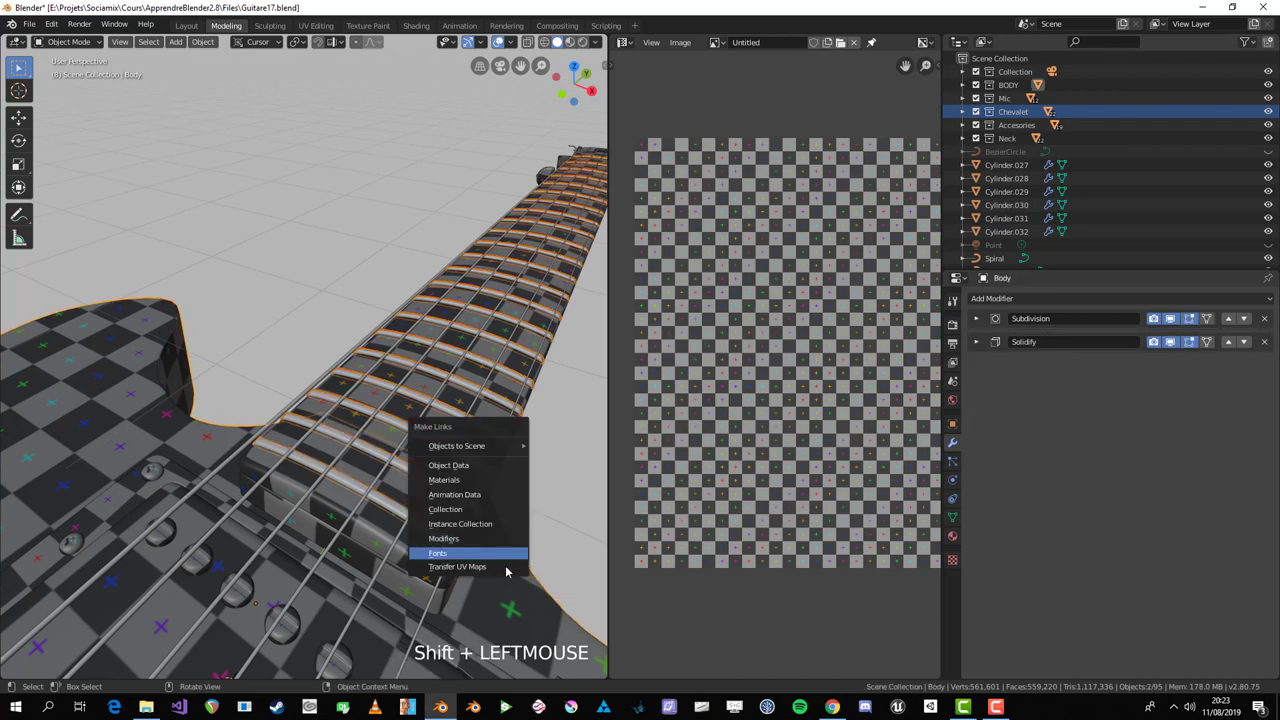
{"action": "key", "text": "Up"}
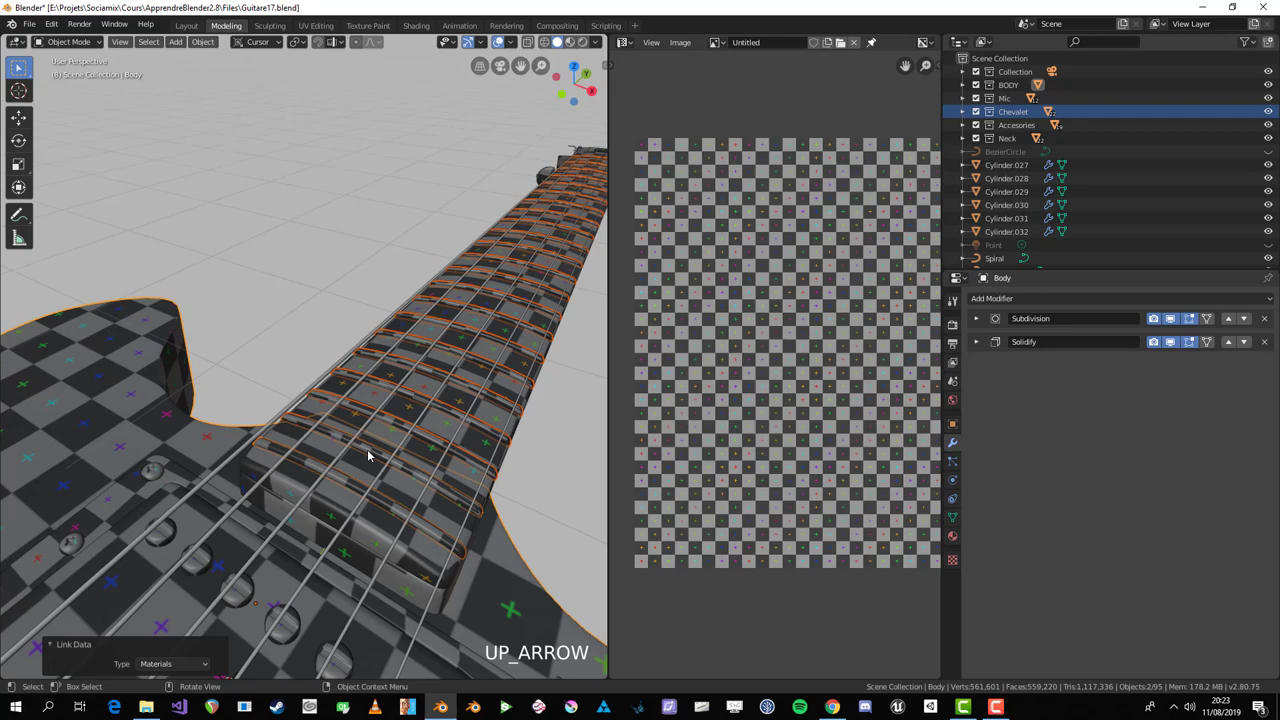
{"action": "left_click", "coordinate": [410, 519]}
{"action": "key", "text": "Tab"}
{"action": "key", "text": "s"}
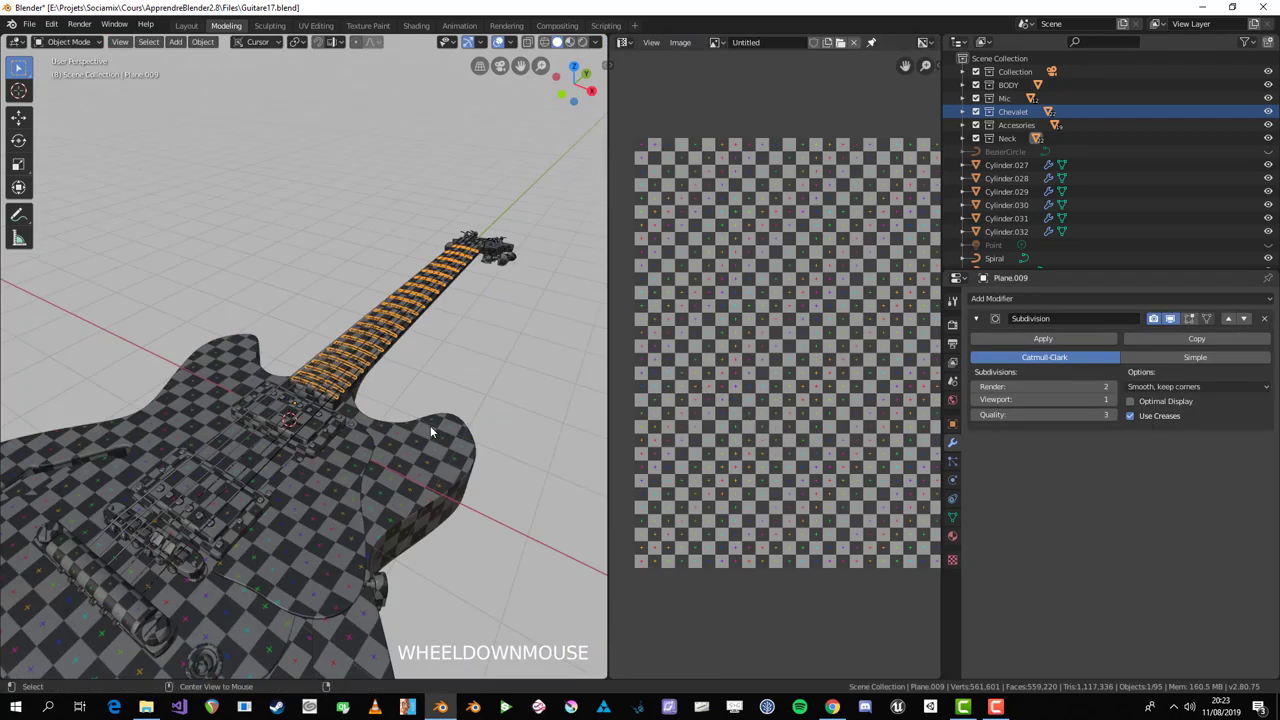